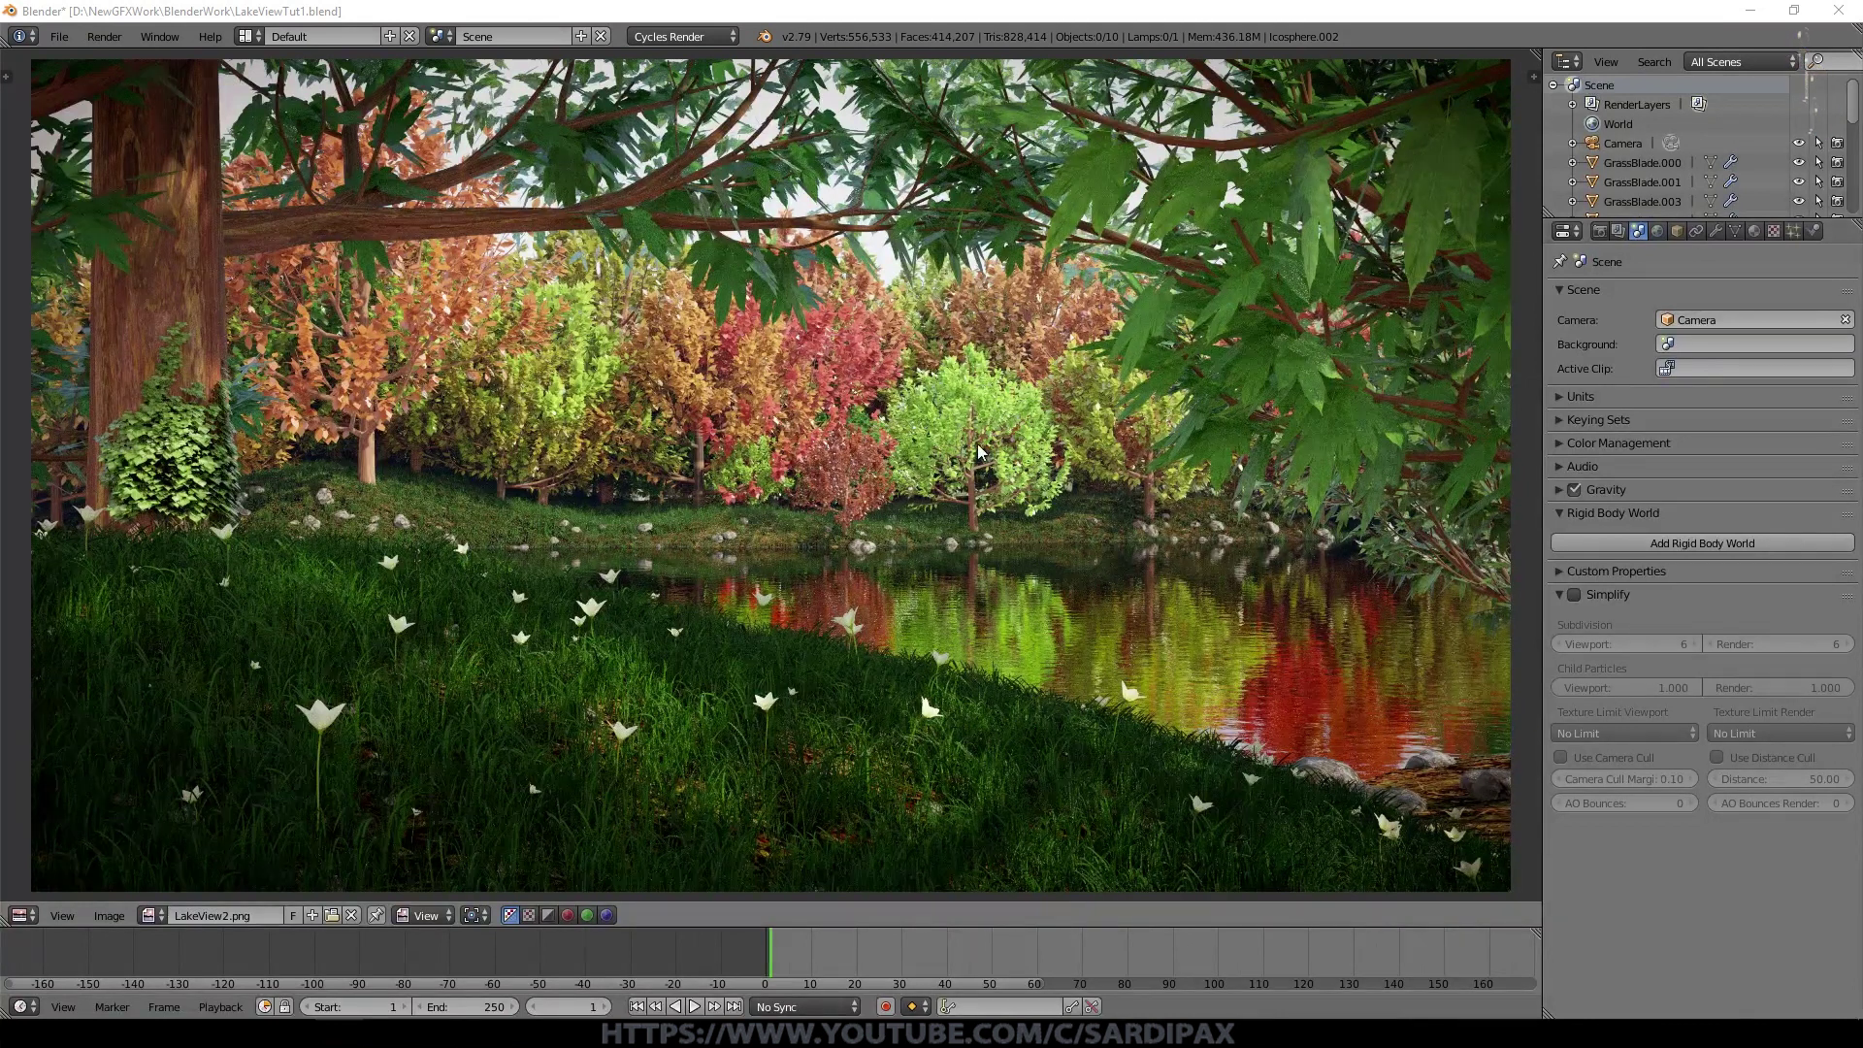
Step: Inspect the finished autumn lake render, then return to the 3D scene of the hill and trees
key(Escape)
click(971, 618)
scroll(up, 3)
scroll(down, 3)
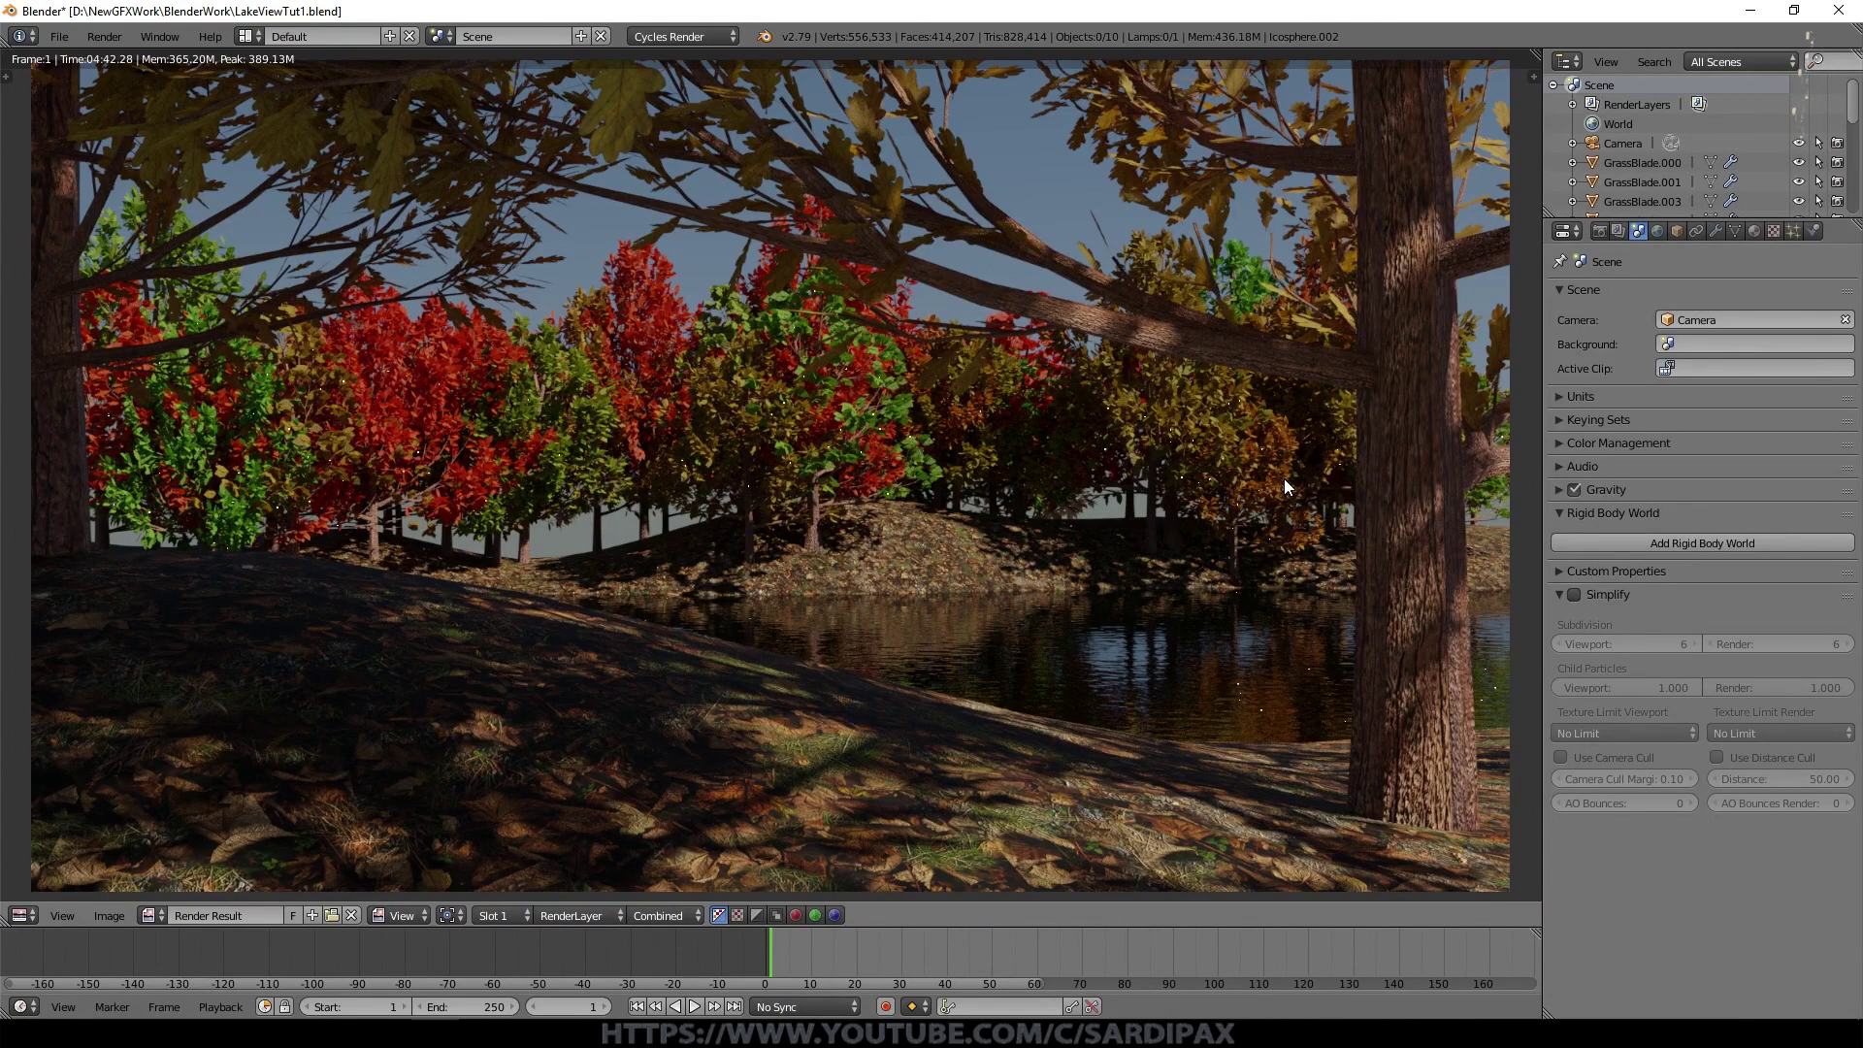
key(Escape)
click(596, 912)
Step: Select the Ground and switch its tree ParticleSystem's viewport display off
middle_click(1171, 357)
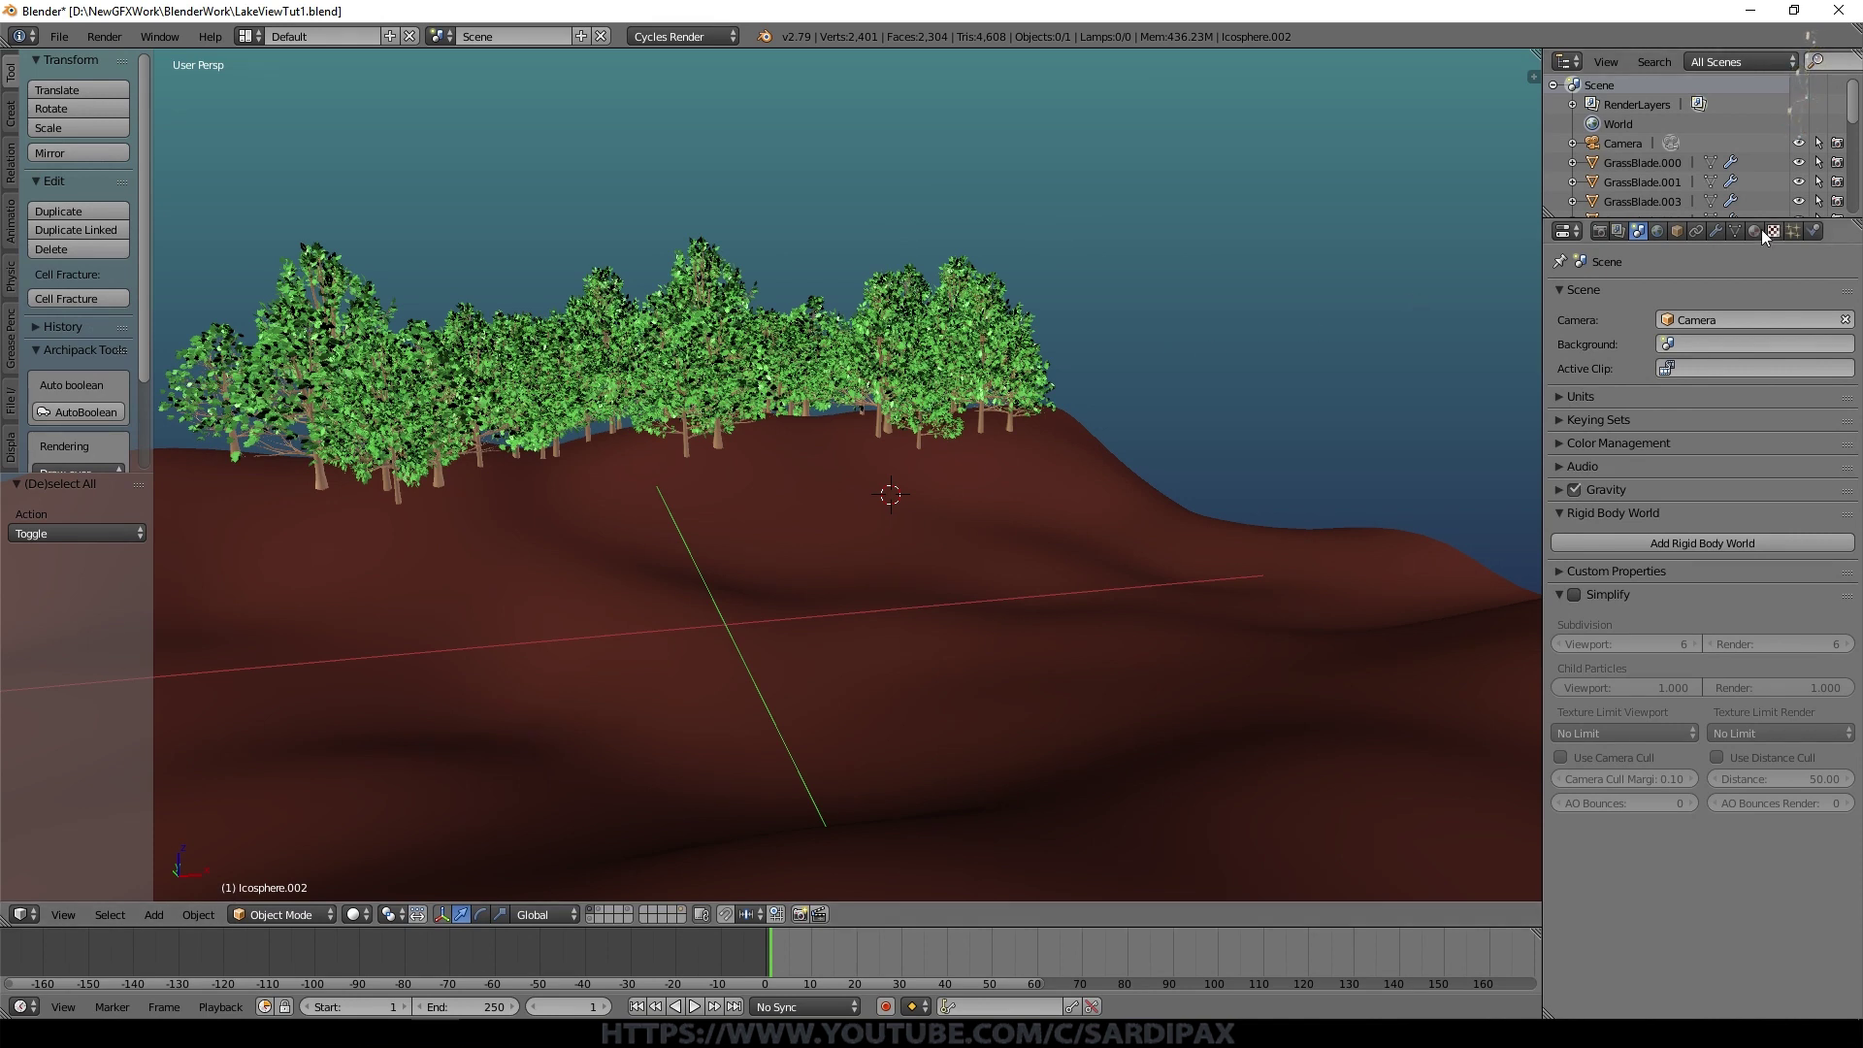
click(1794, 243)
right_click(1005, 589)
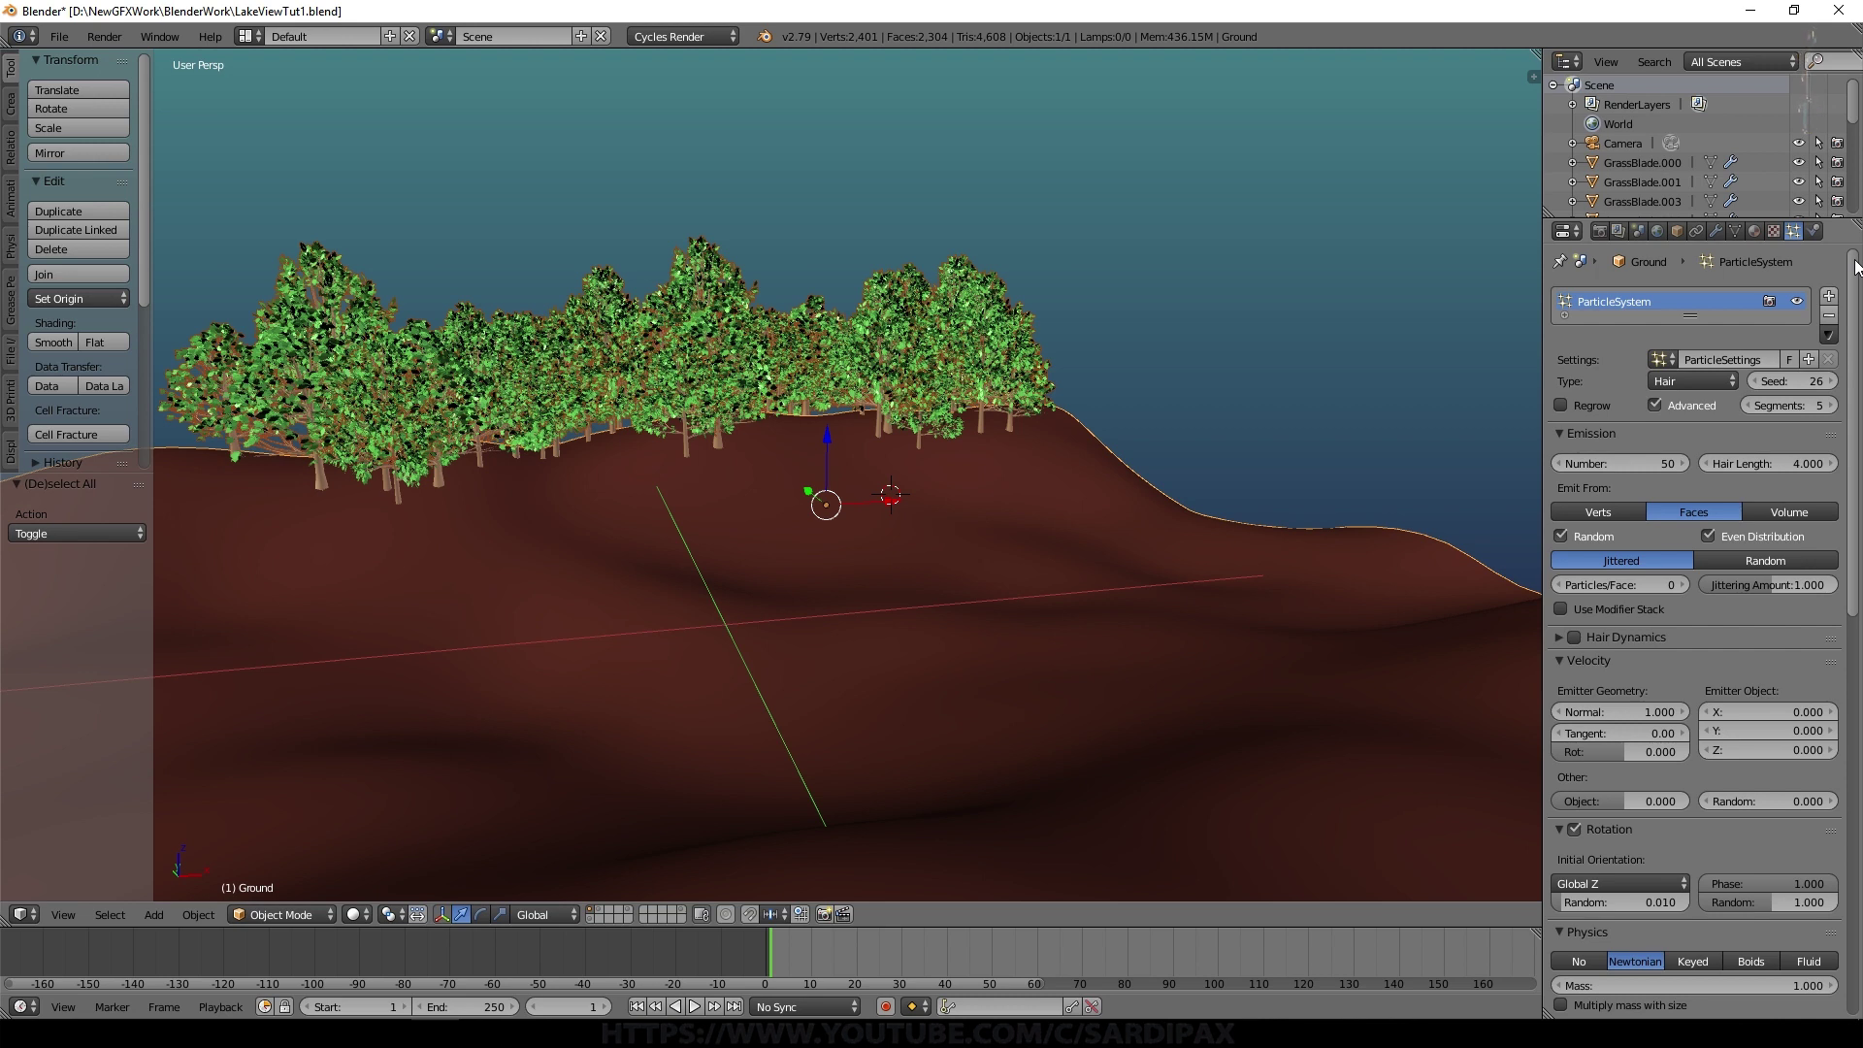
click(1806, 311)
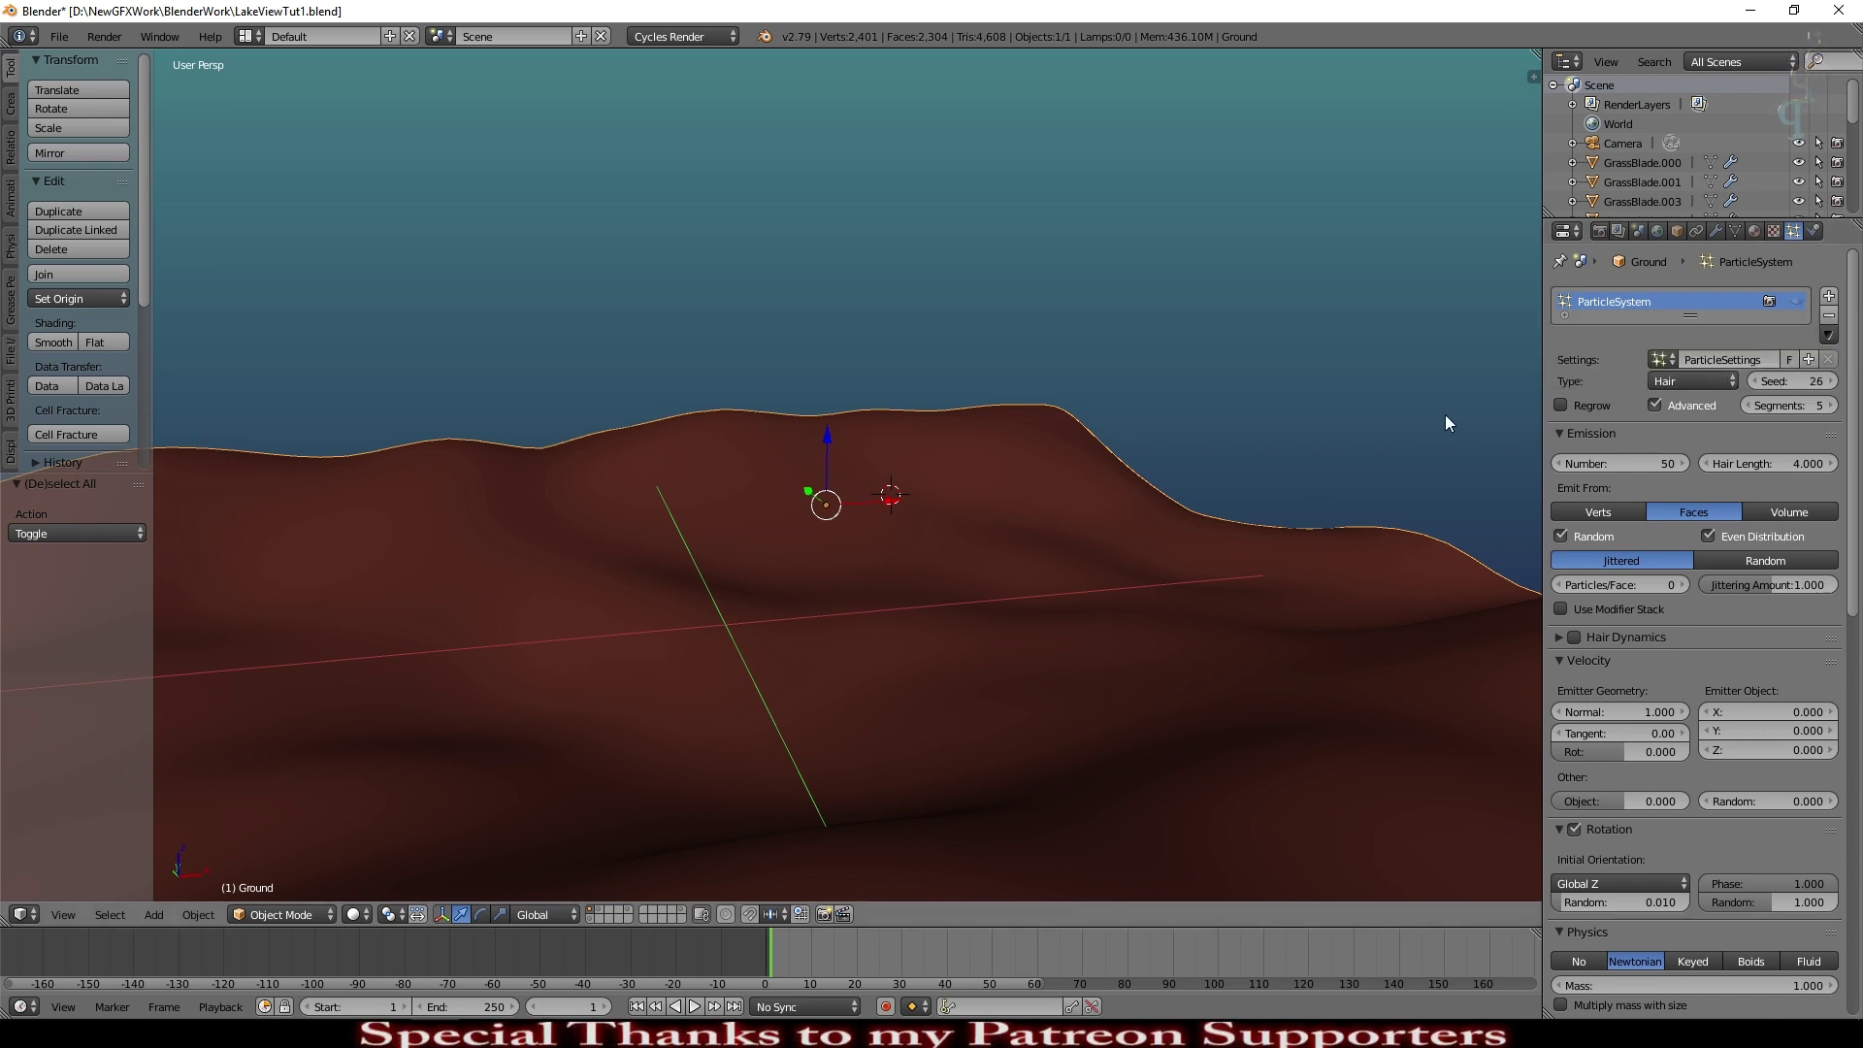
Step: View the whole bare terrain from above and set the 3D cursor at its right edge
middle_click(525, 693)
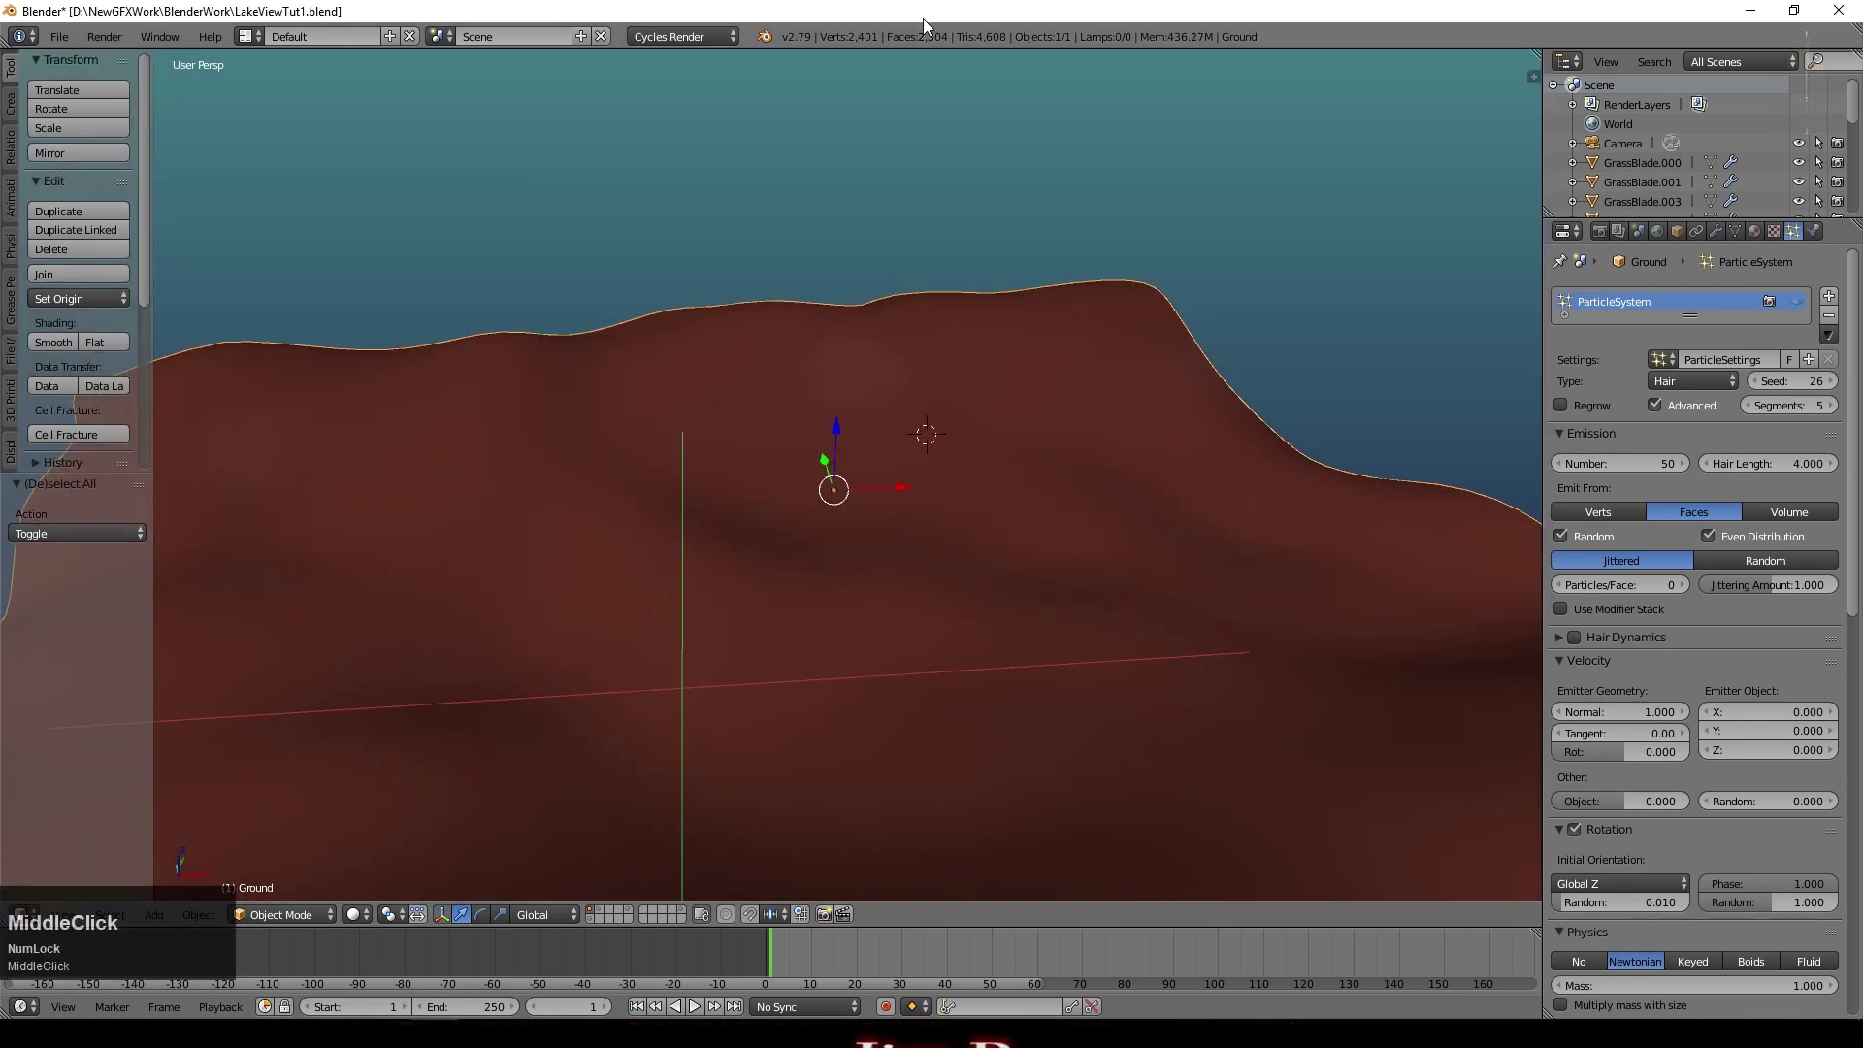
middle_click(908, 635)
scroll(down, 3)
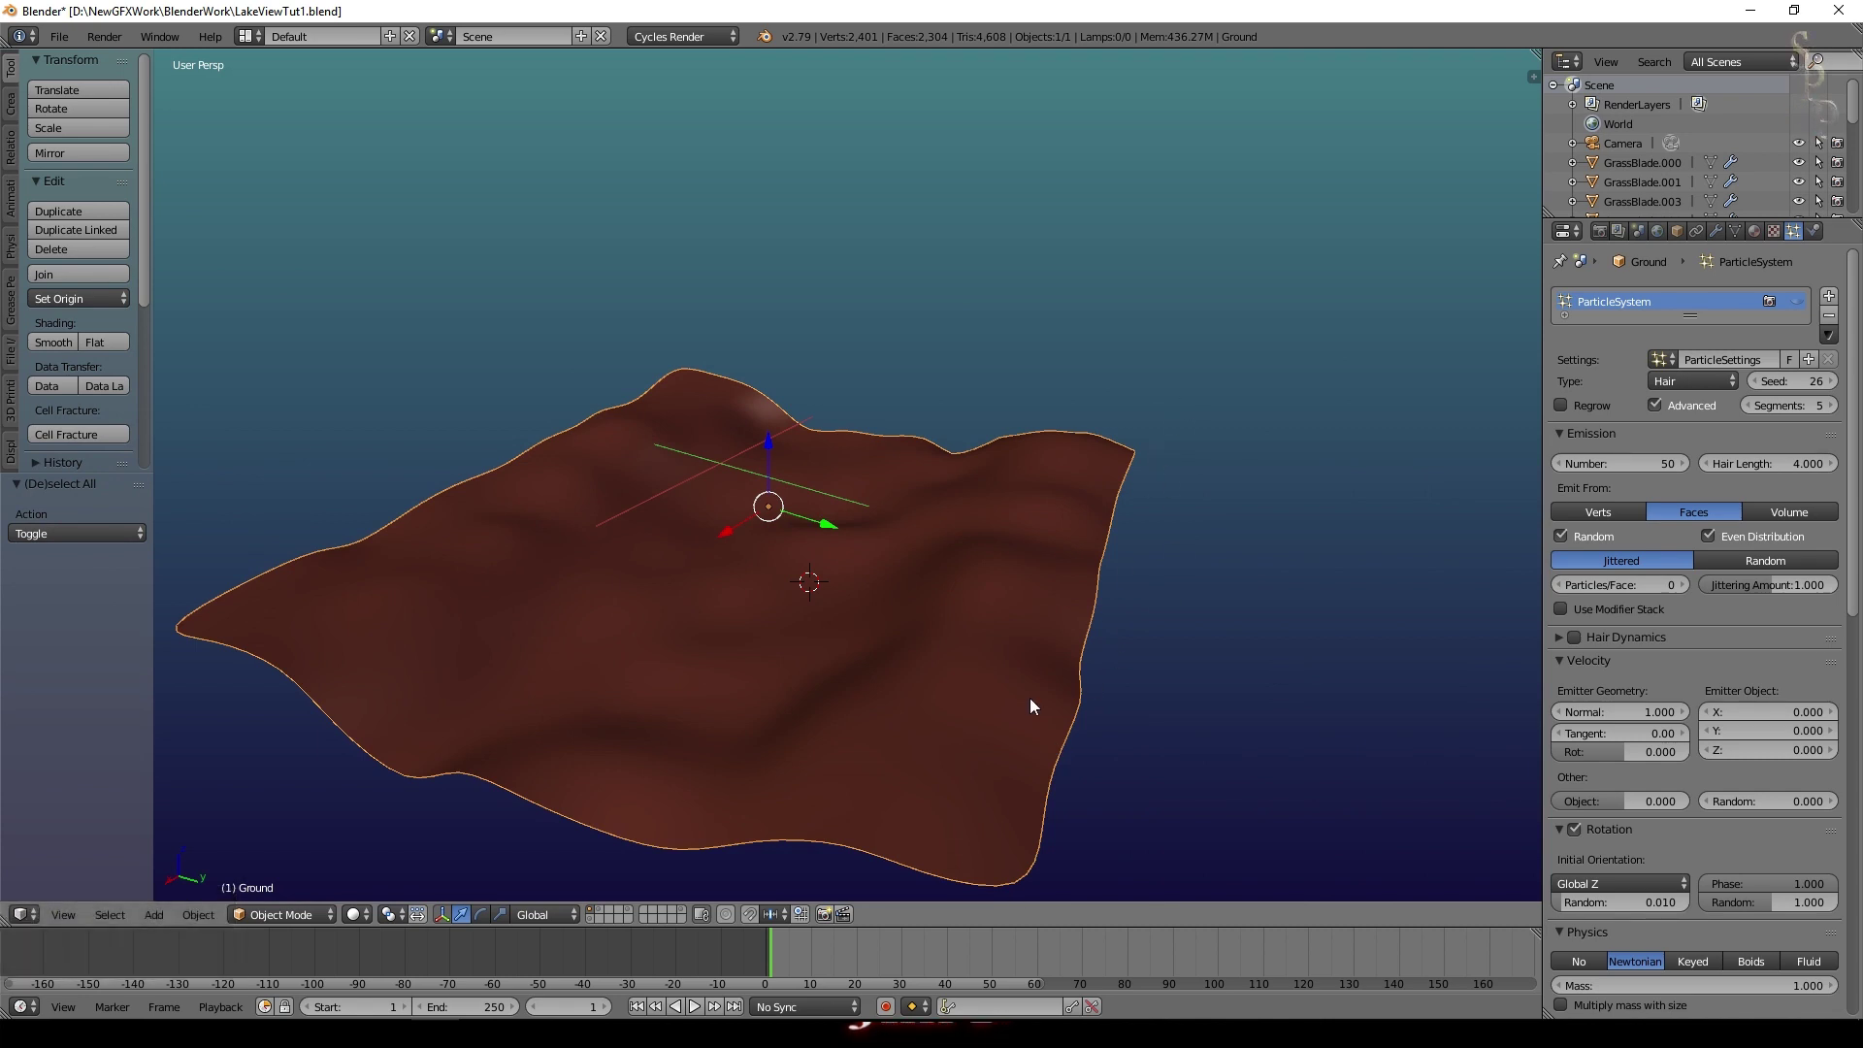
click(1103, 691)
key(shift+a)
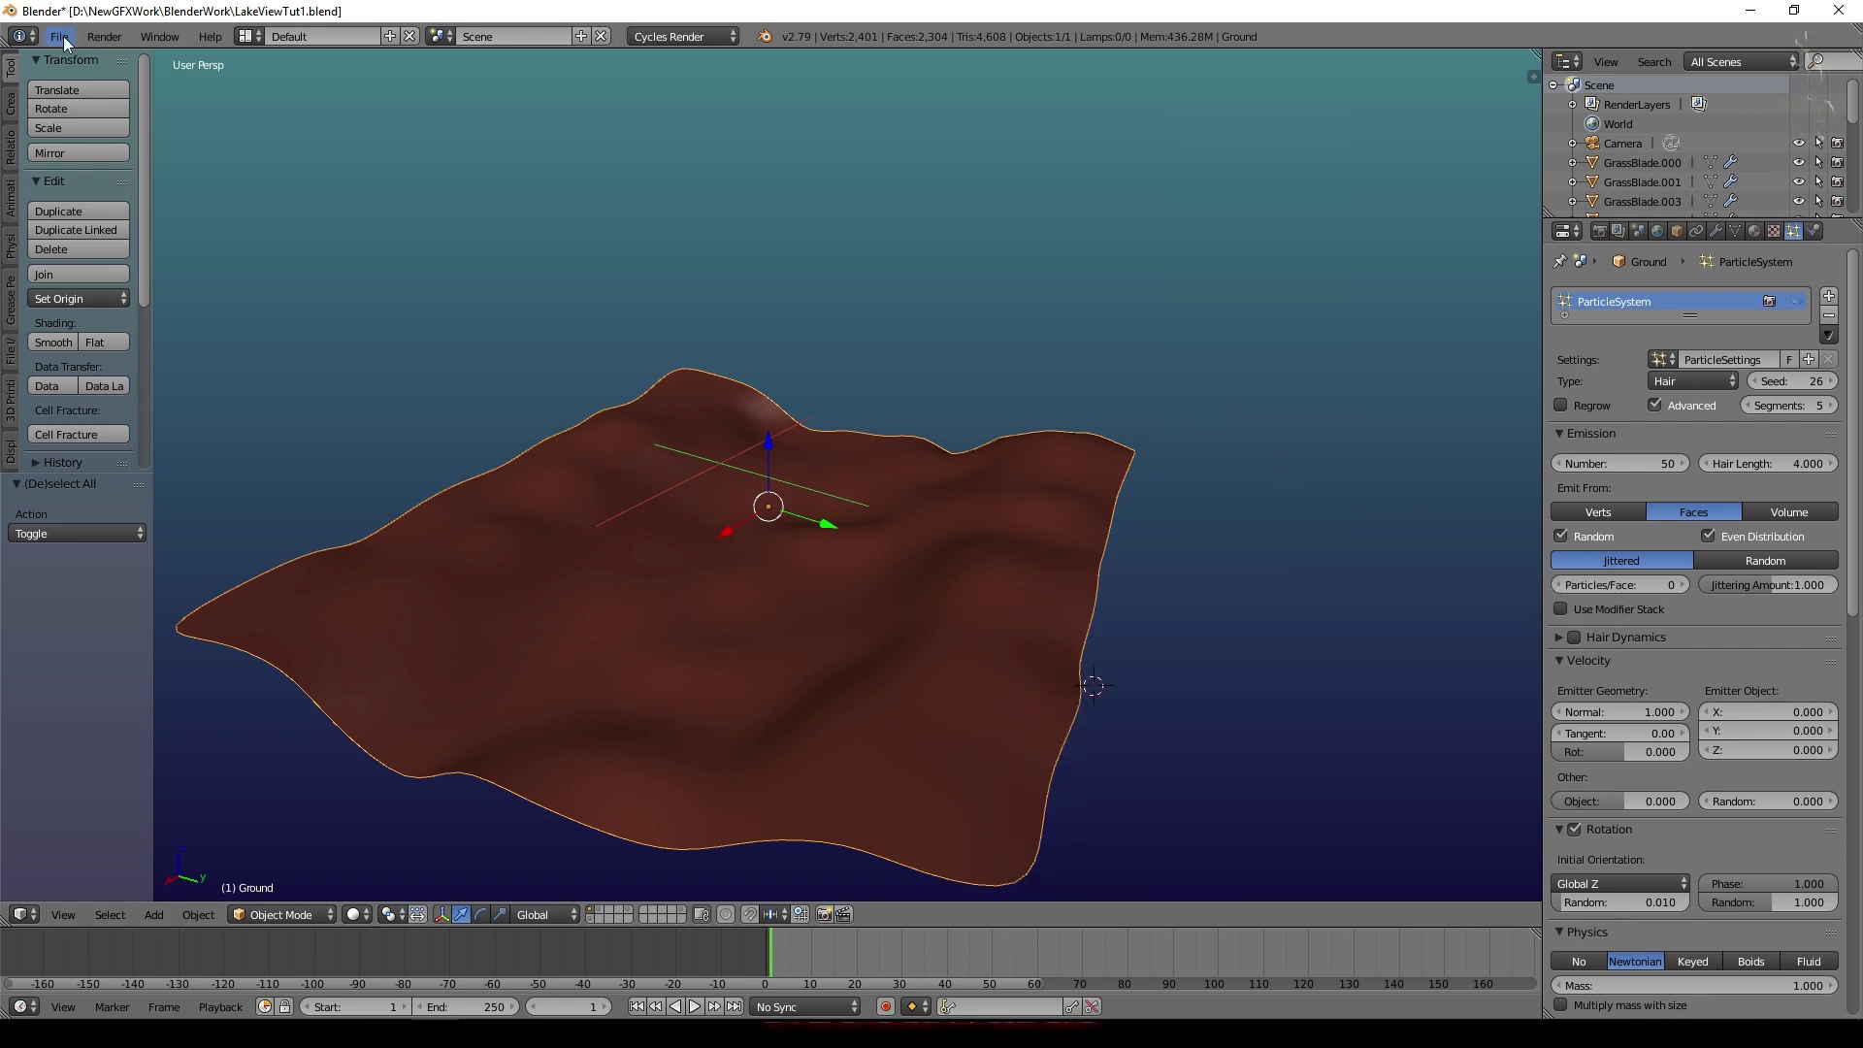
Step: In User Preferences Add-ons, search 'images' and enable Import Images as Planes
click(70, 41)
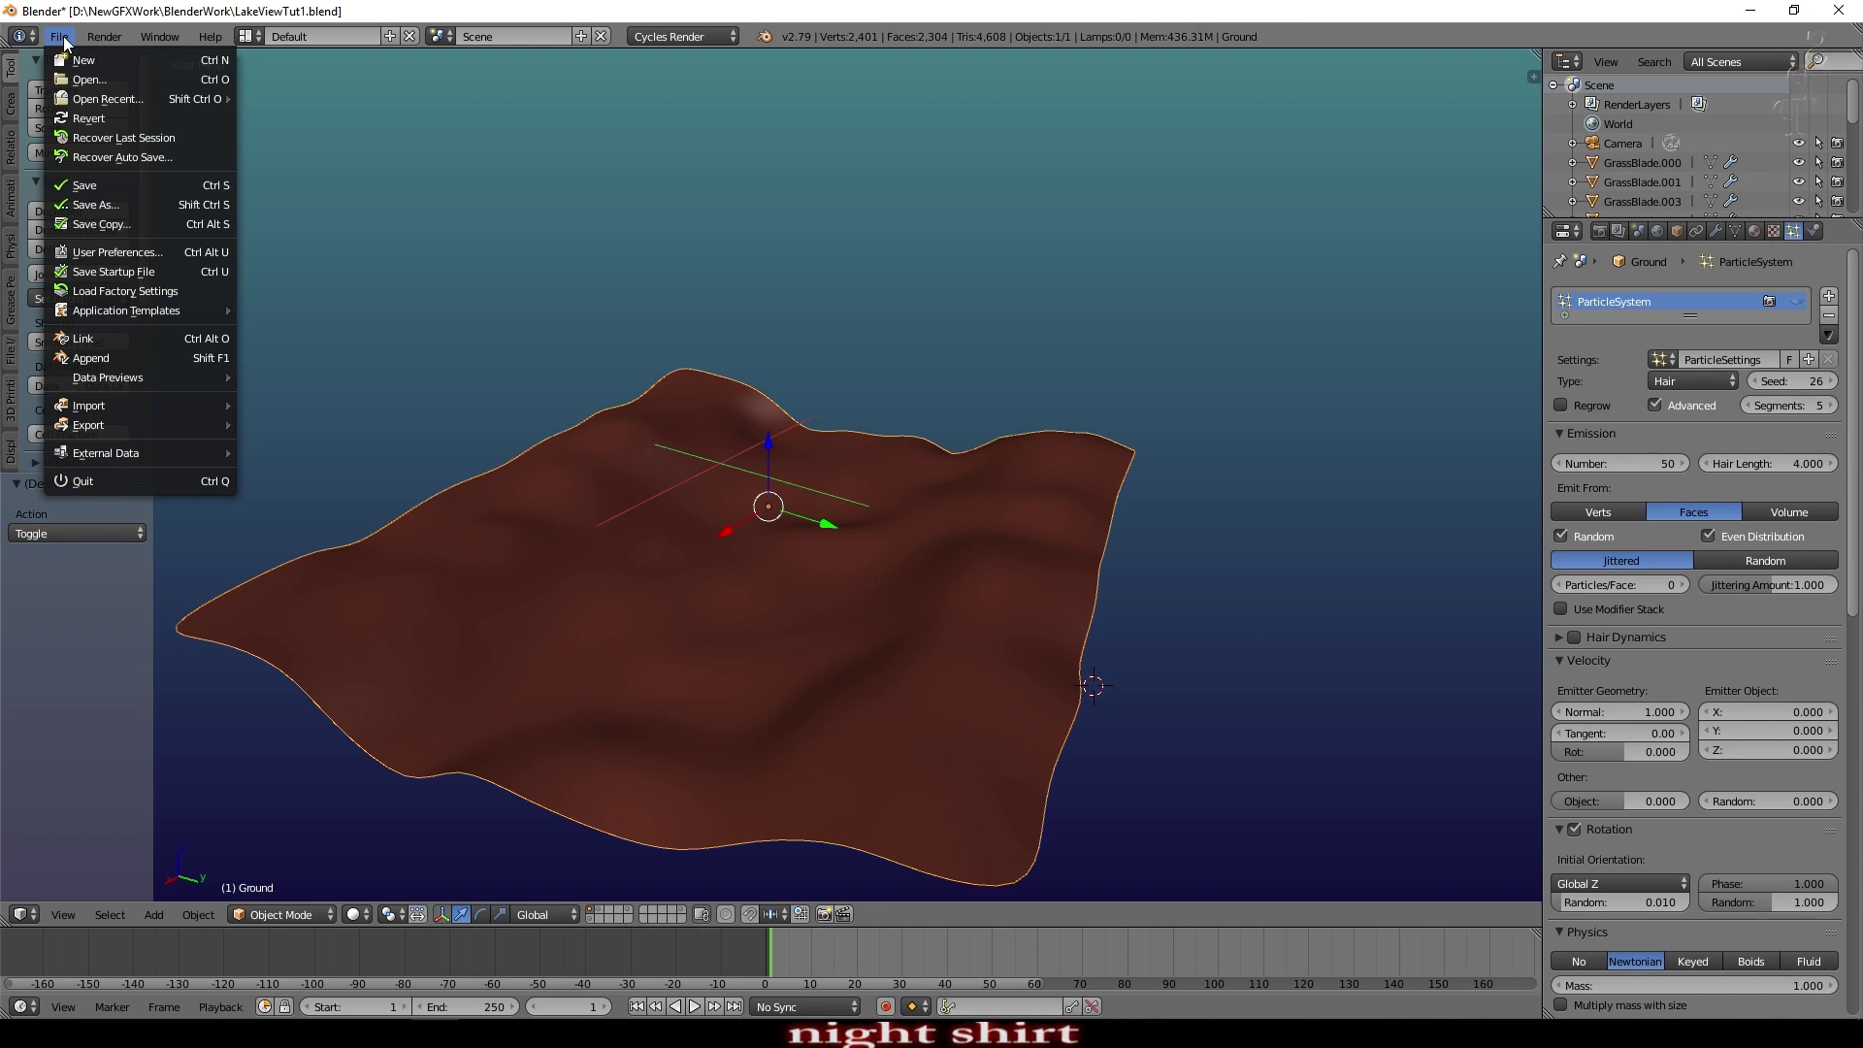
click(131, 254)
click(94, 112)
text(images)
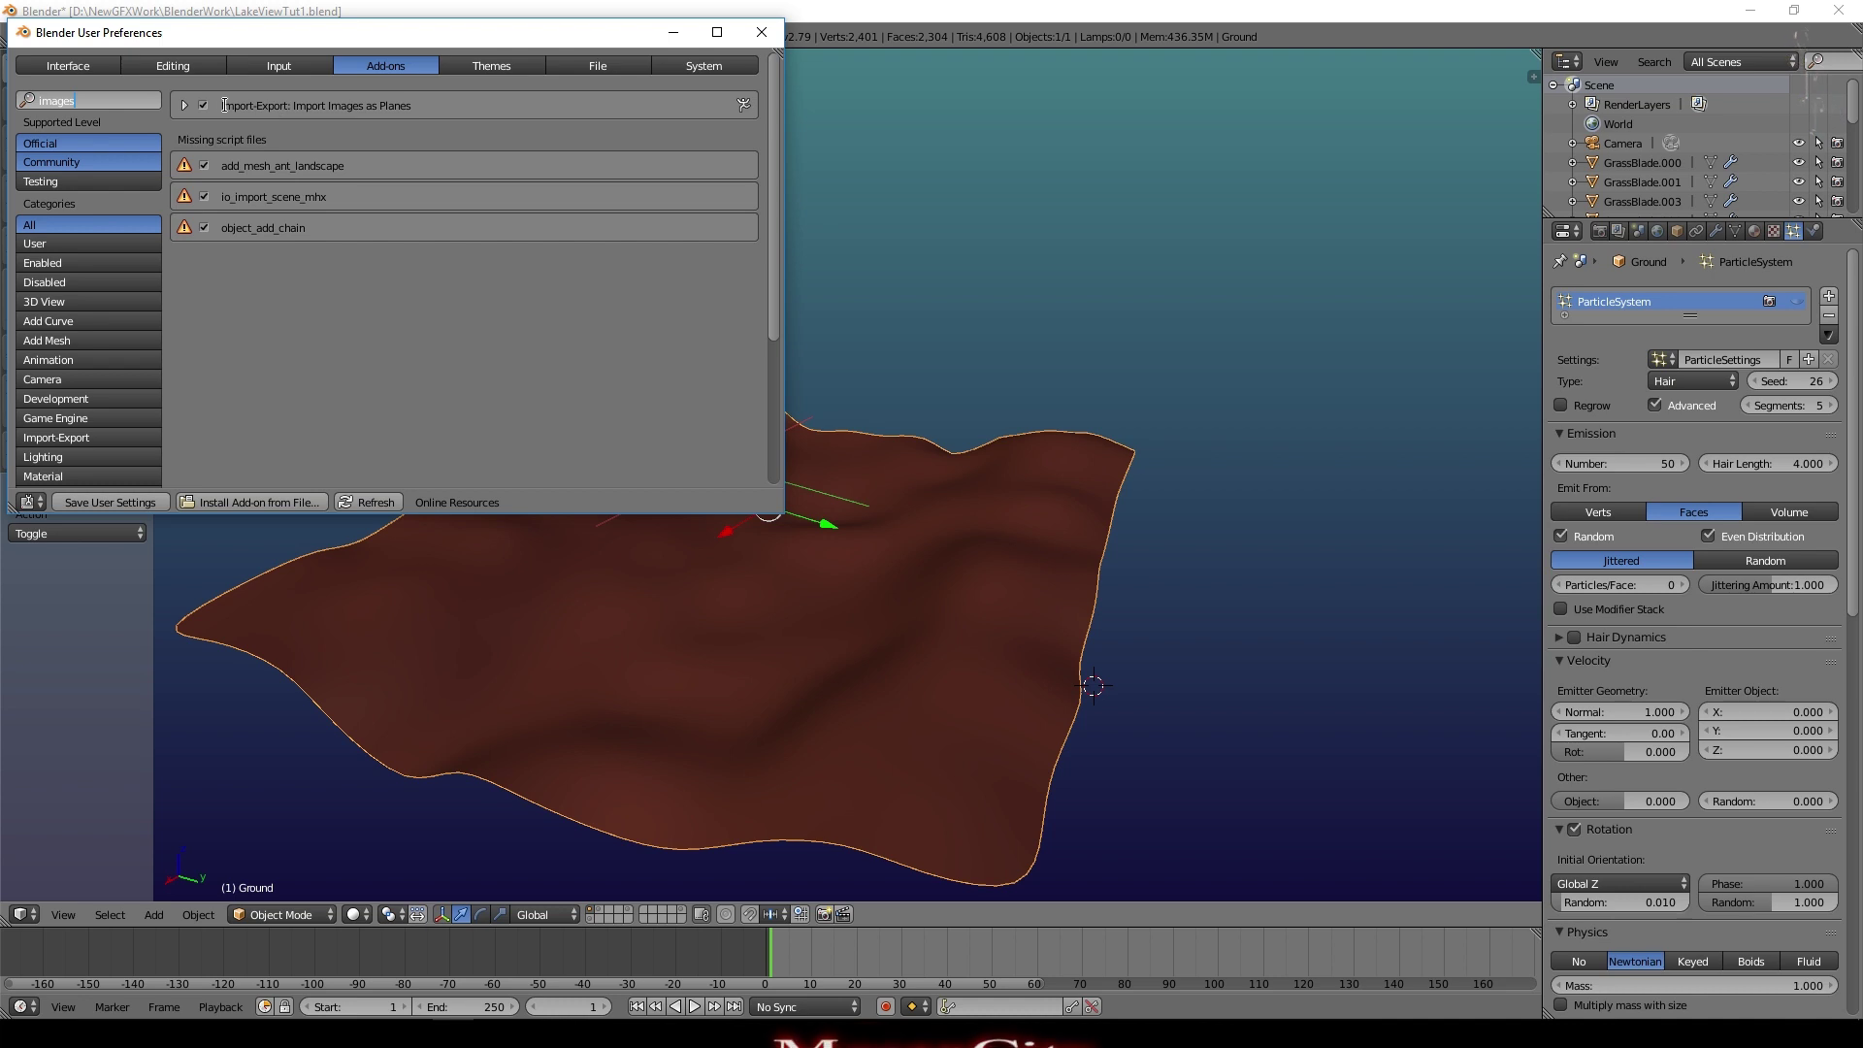
Step: Close the preferences and bring up the Mesh list of objects to add
click(780, 37)
key(shift+a)
click(148, 926)
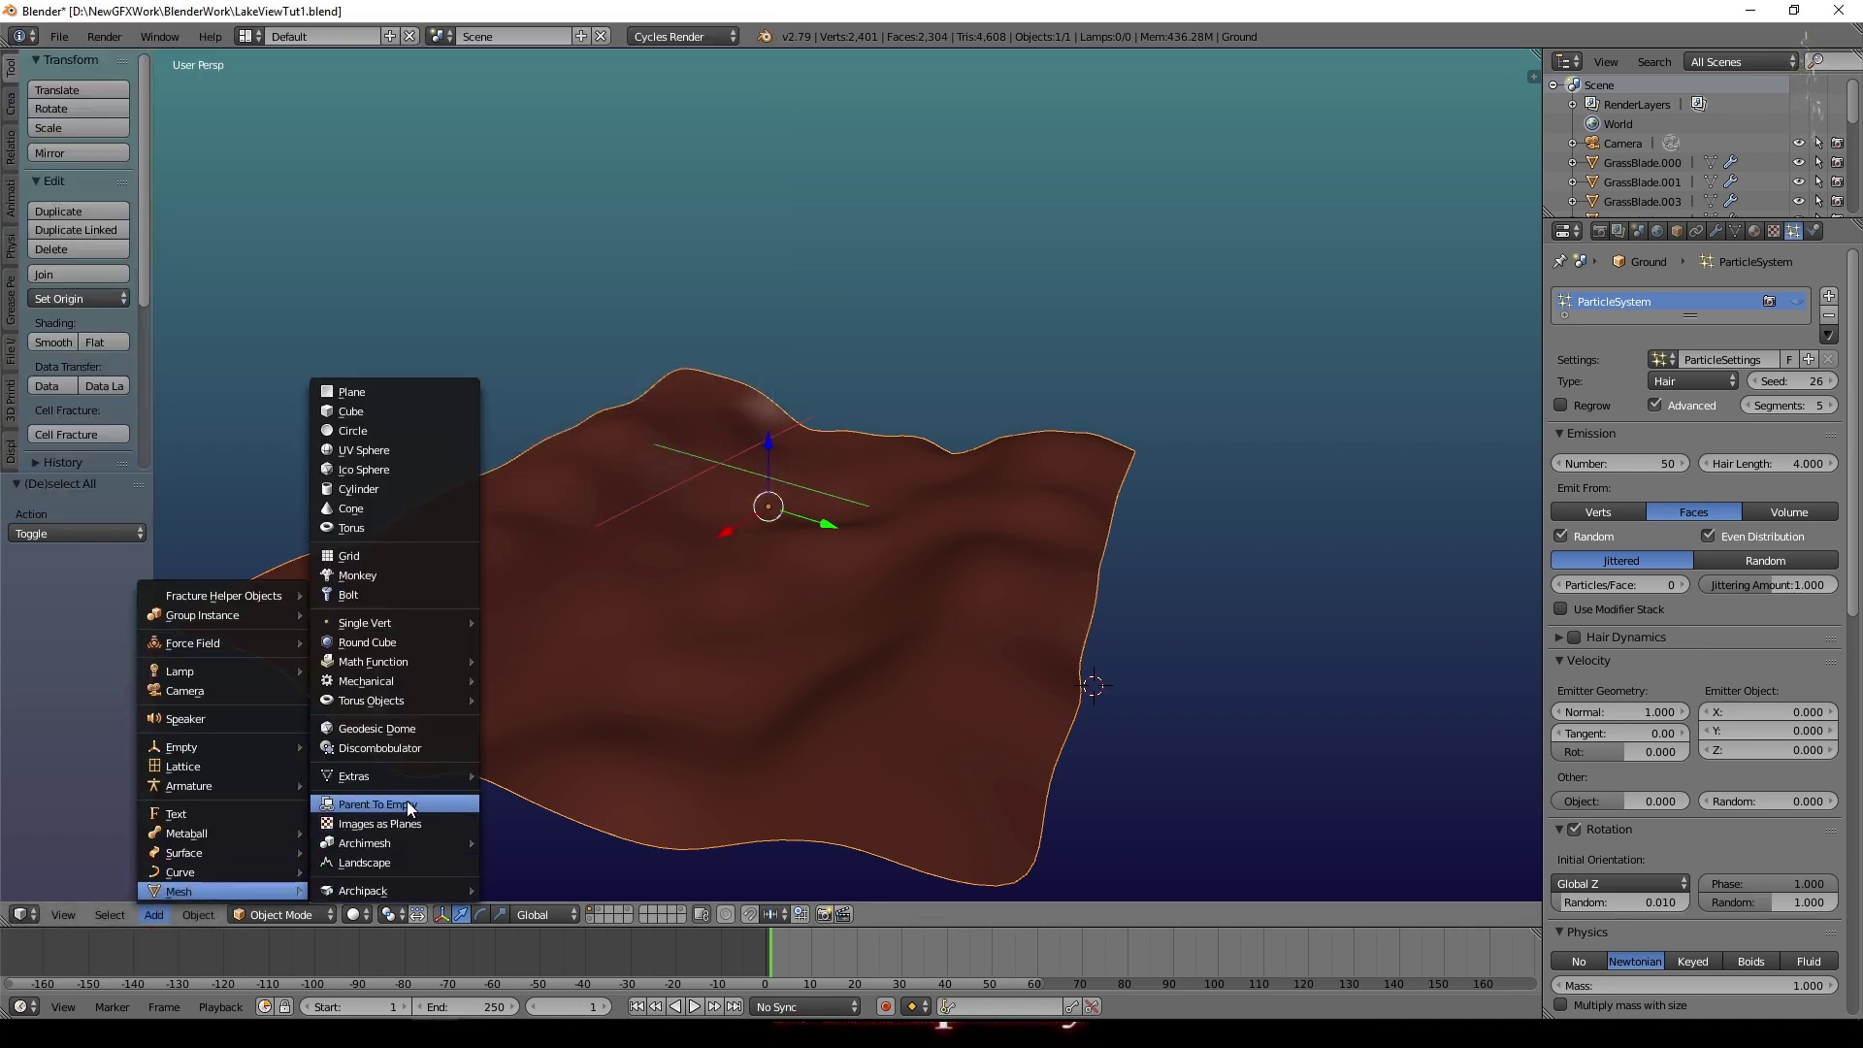
Step: Import Trees0033_L.jpg from Textures\Landscape as an image plane beside the terrain
click(419, 836)
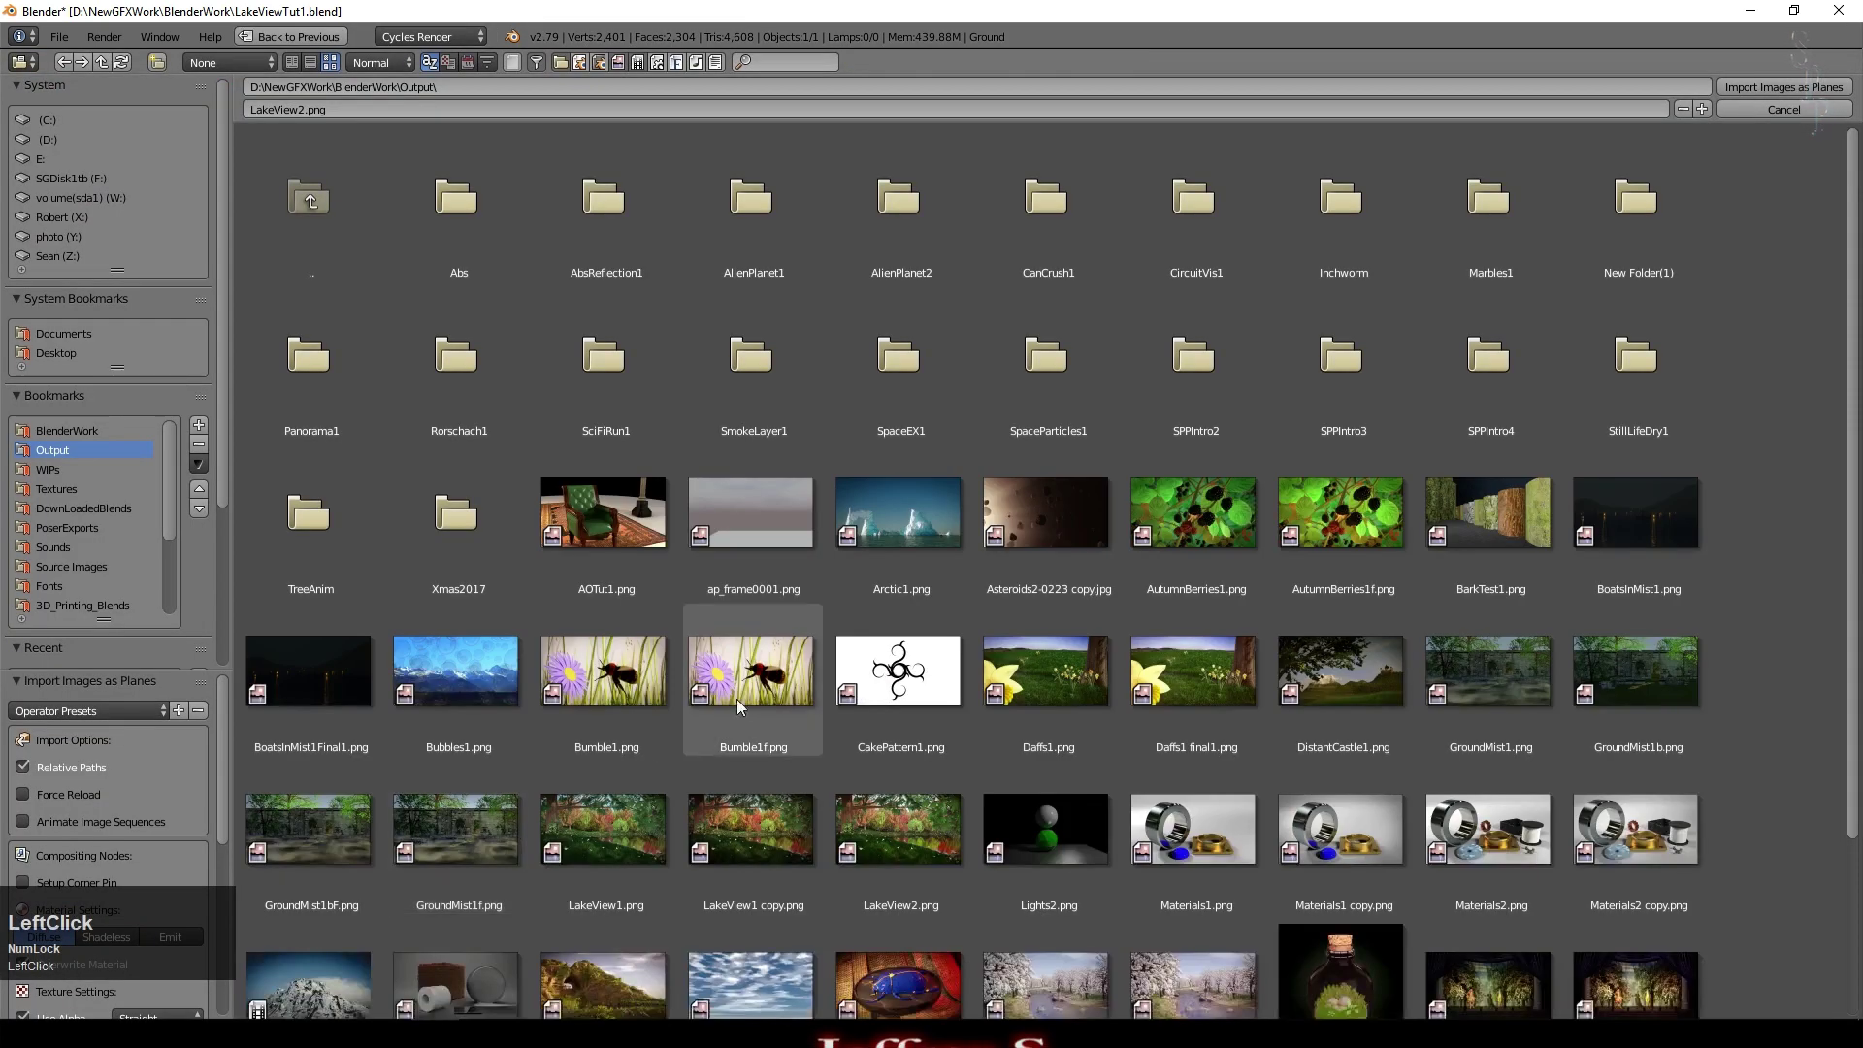
click(332, 396)
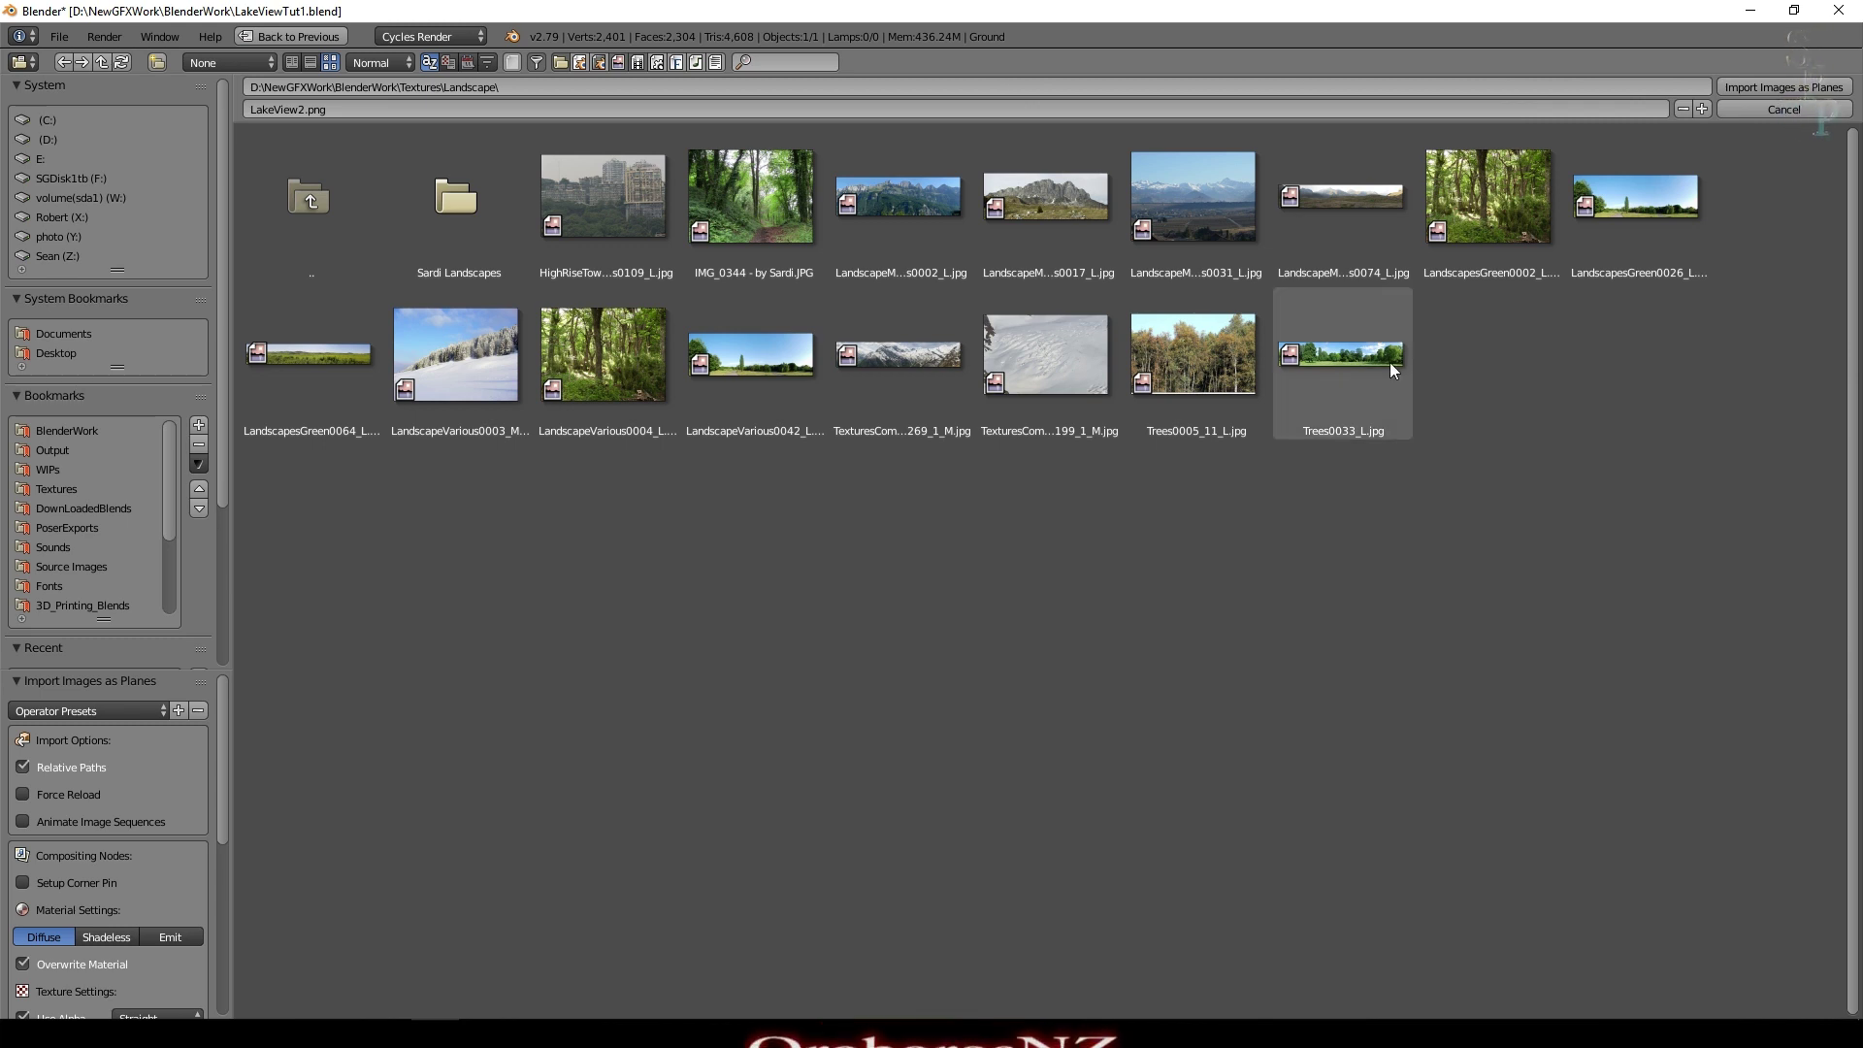
click(1354, 359)
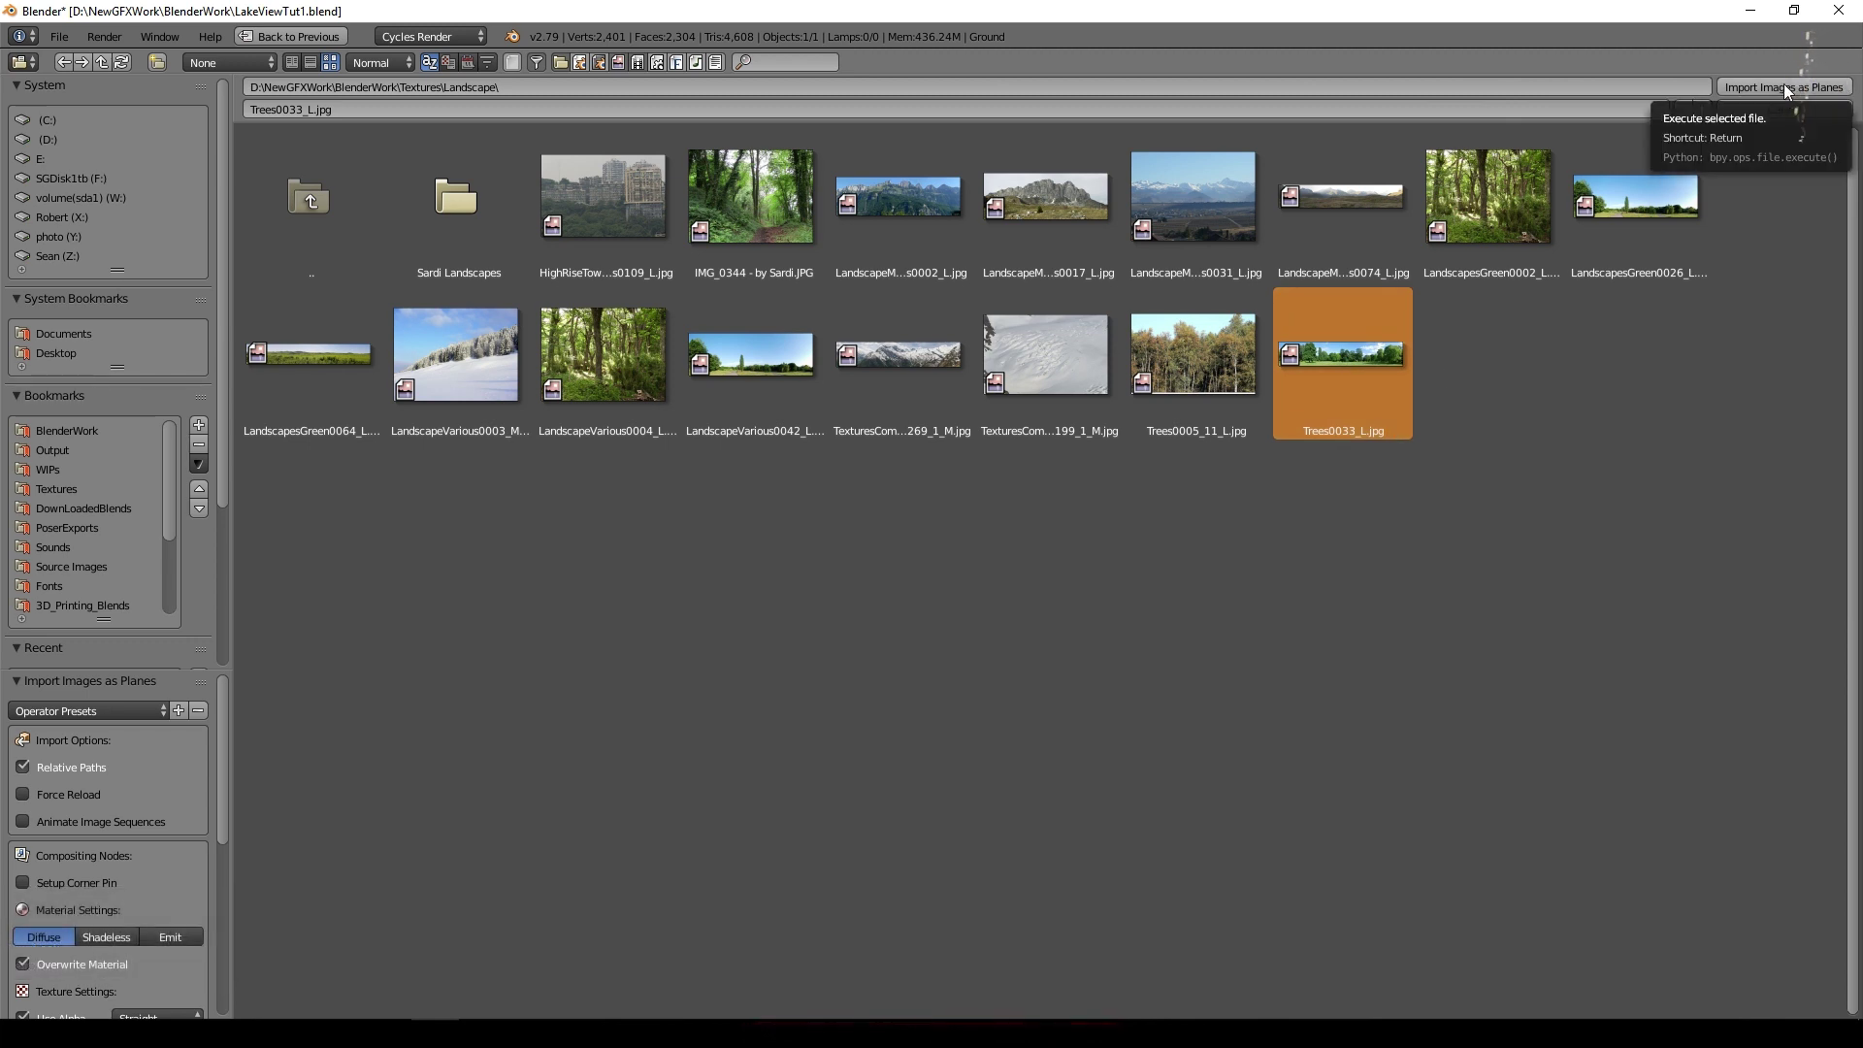
click(1791, 89)
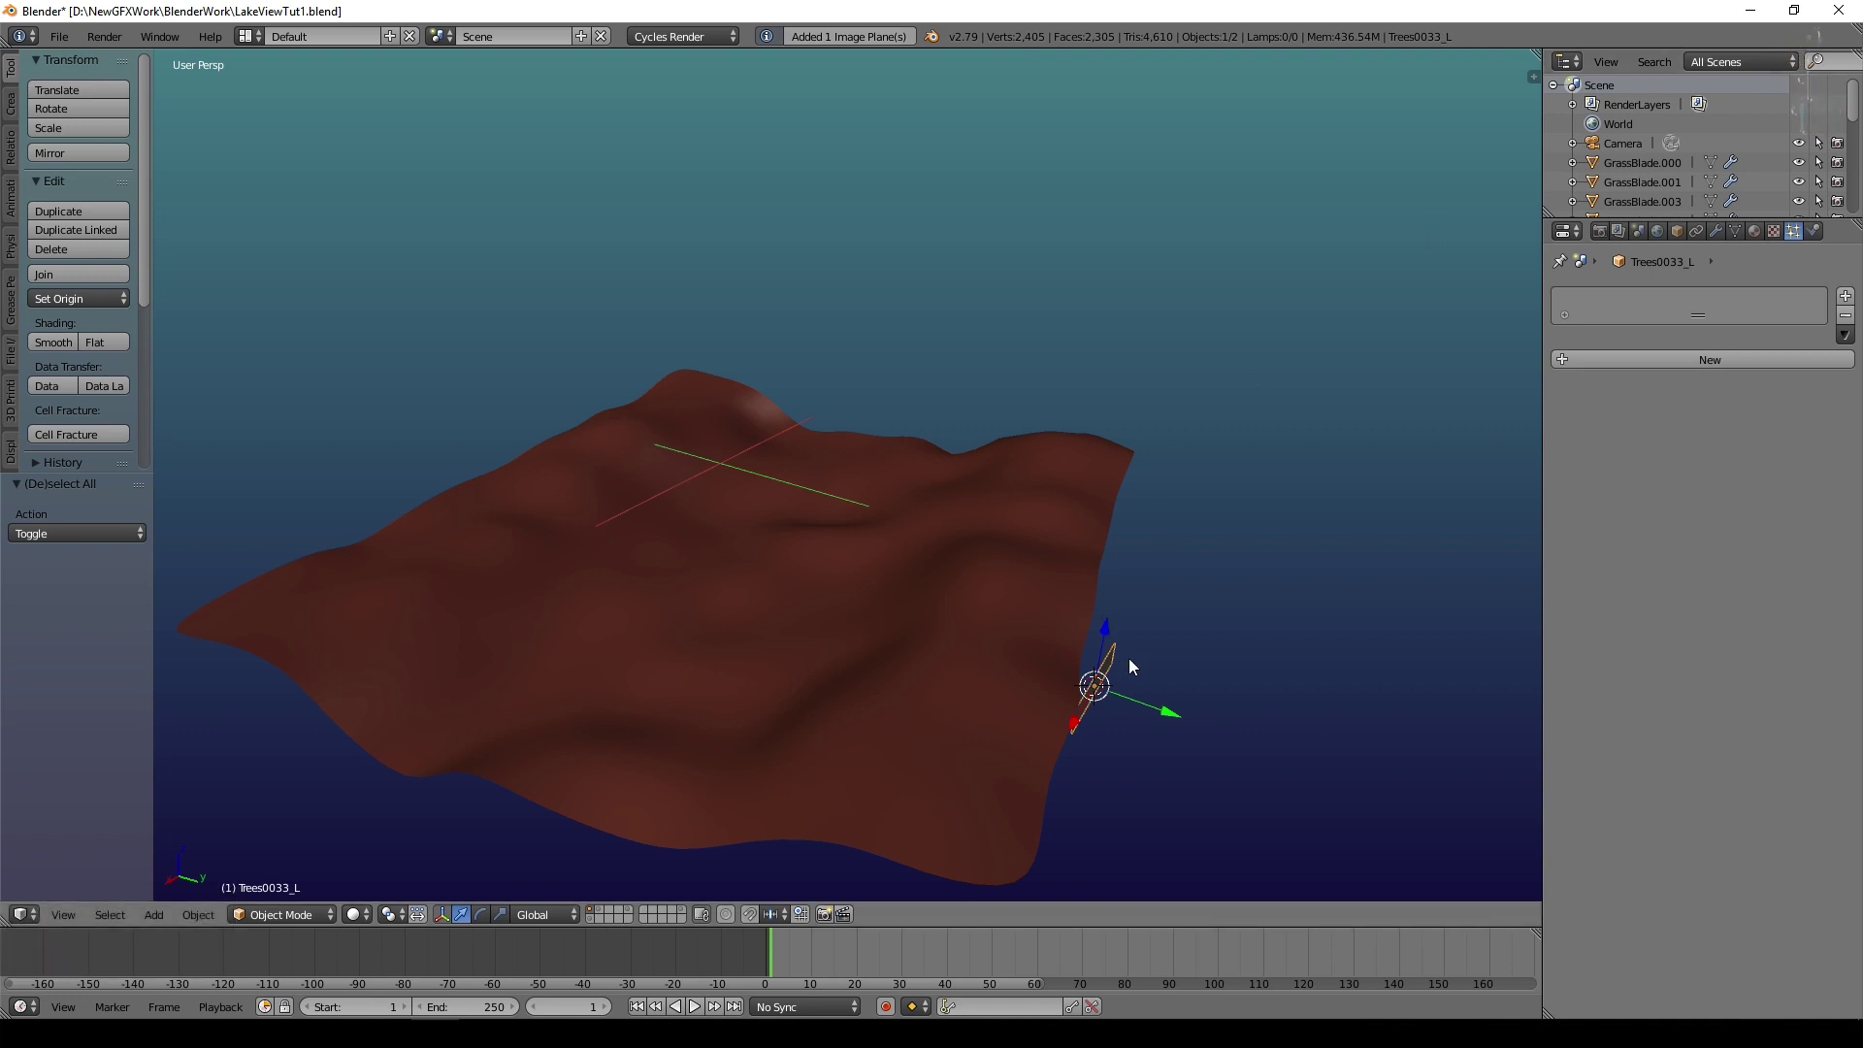
Step: From top view, rotate the tree image plane upright about the vertical axis
key(s)
click(1377, 781)
key(KP_7)
key(KP_5)
key(r)
click(1220, 485)
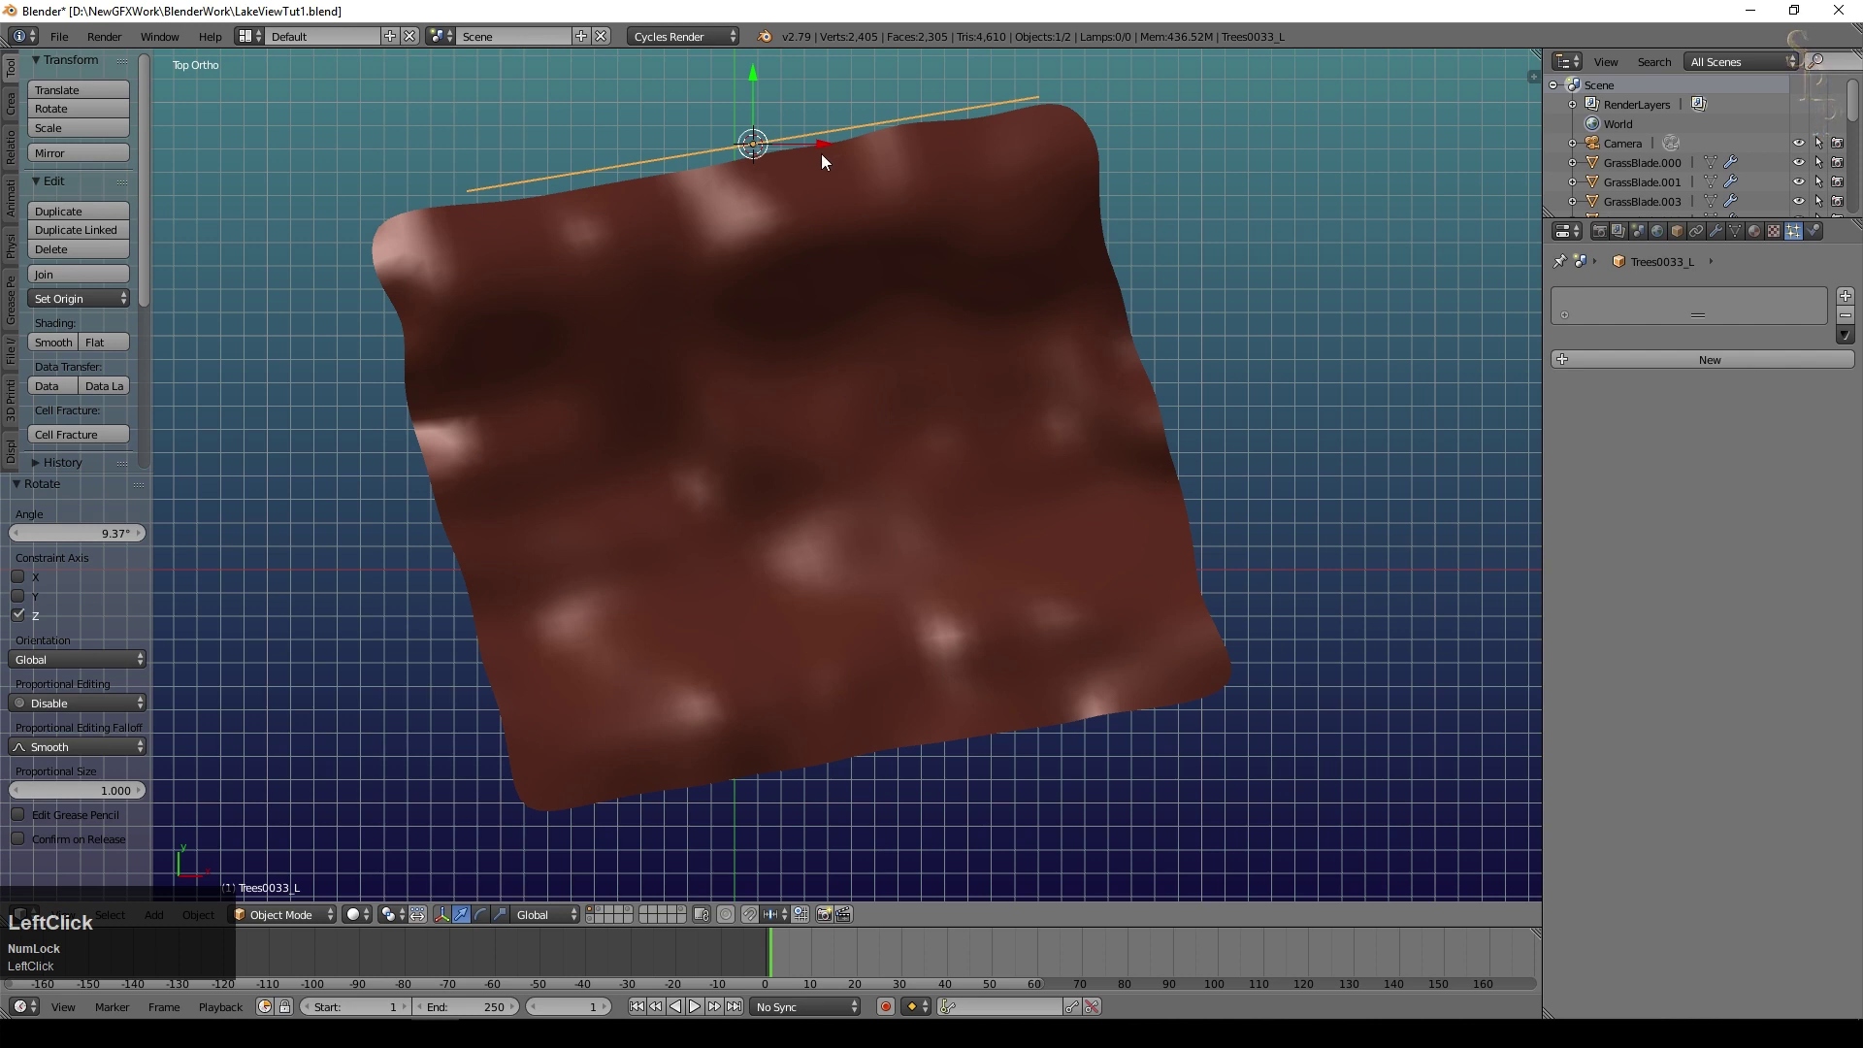
Step: From front view with Material shading, slide the plane sideways into position
key(g)
click(890, 177)
key(KP_1)
key(g)
click(1117, 466)
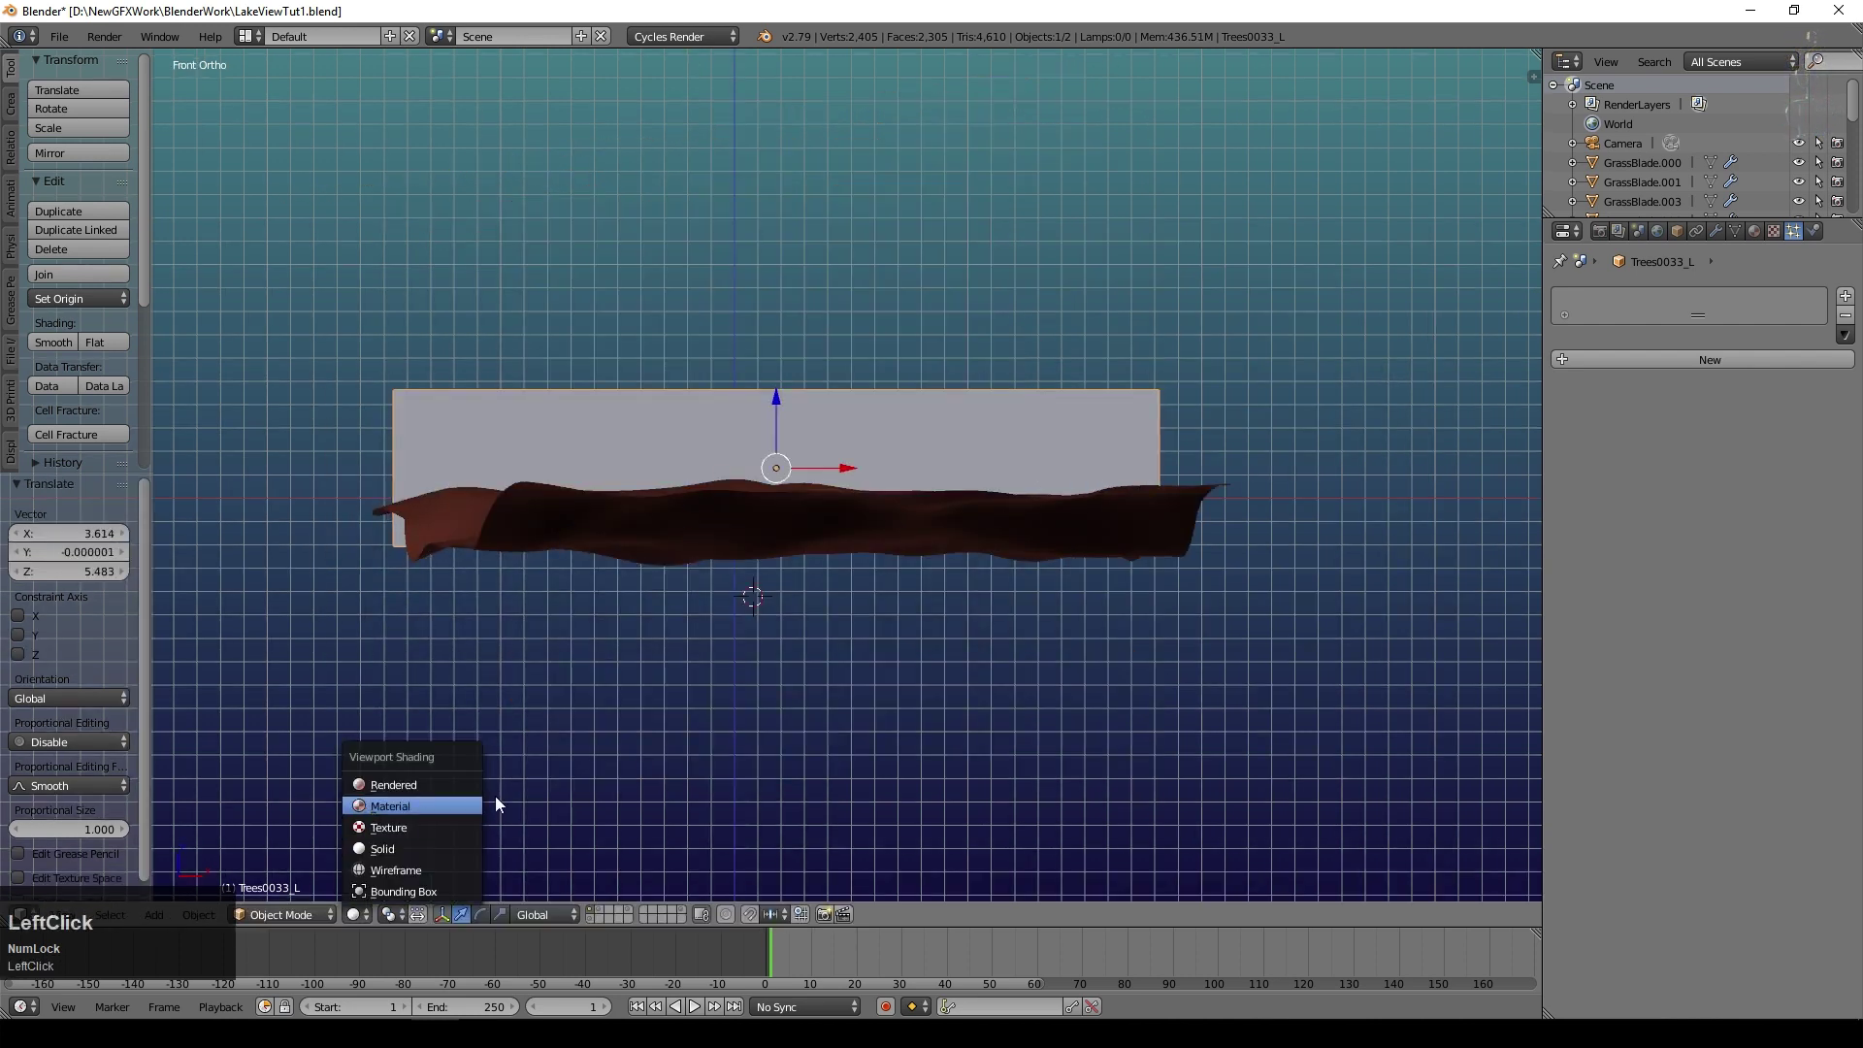
middle_click(854, 604)
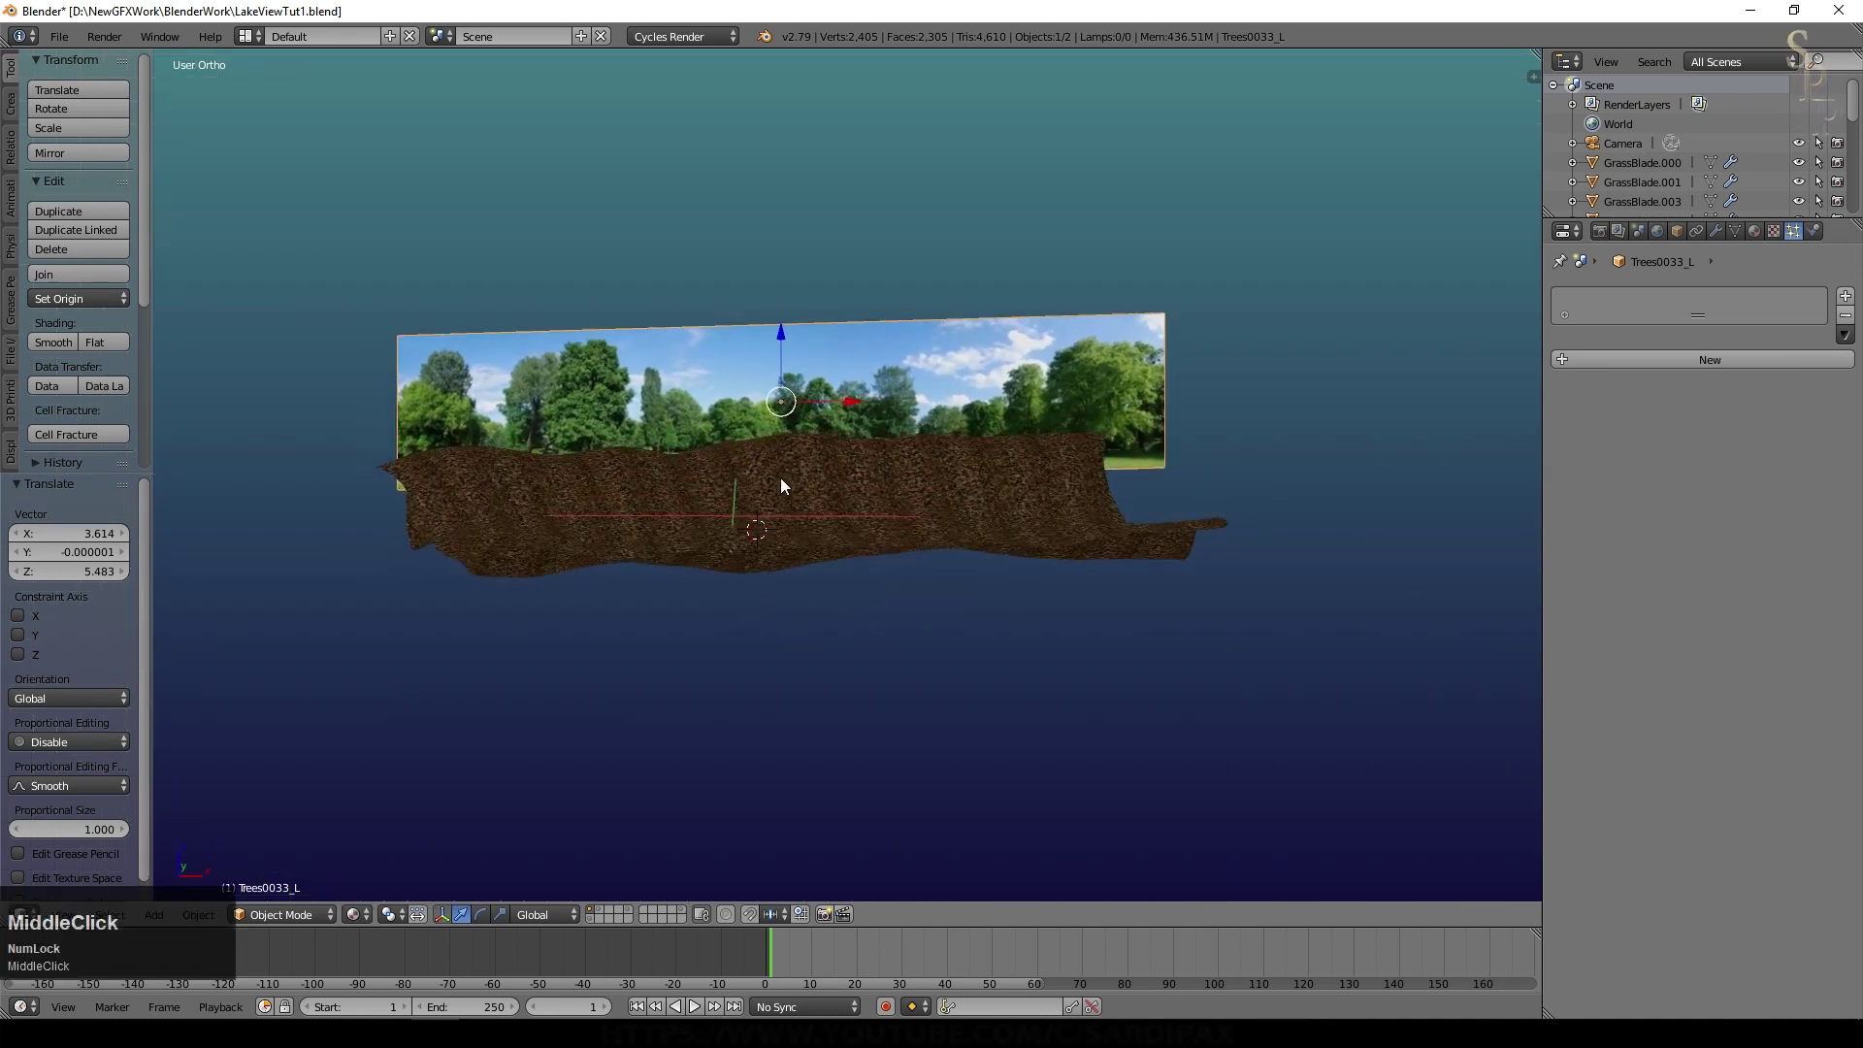
key(s)
key(z)
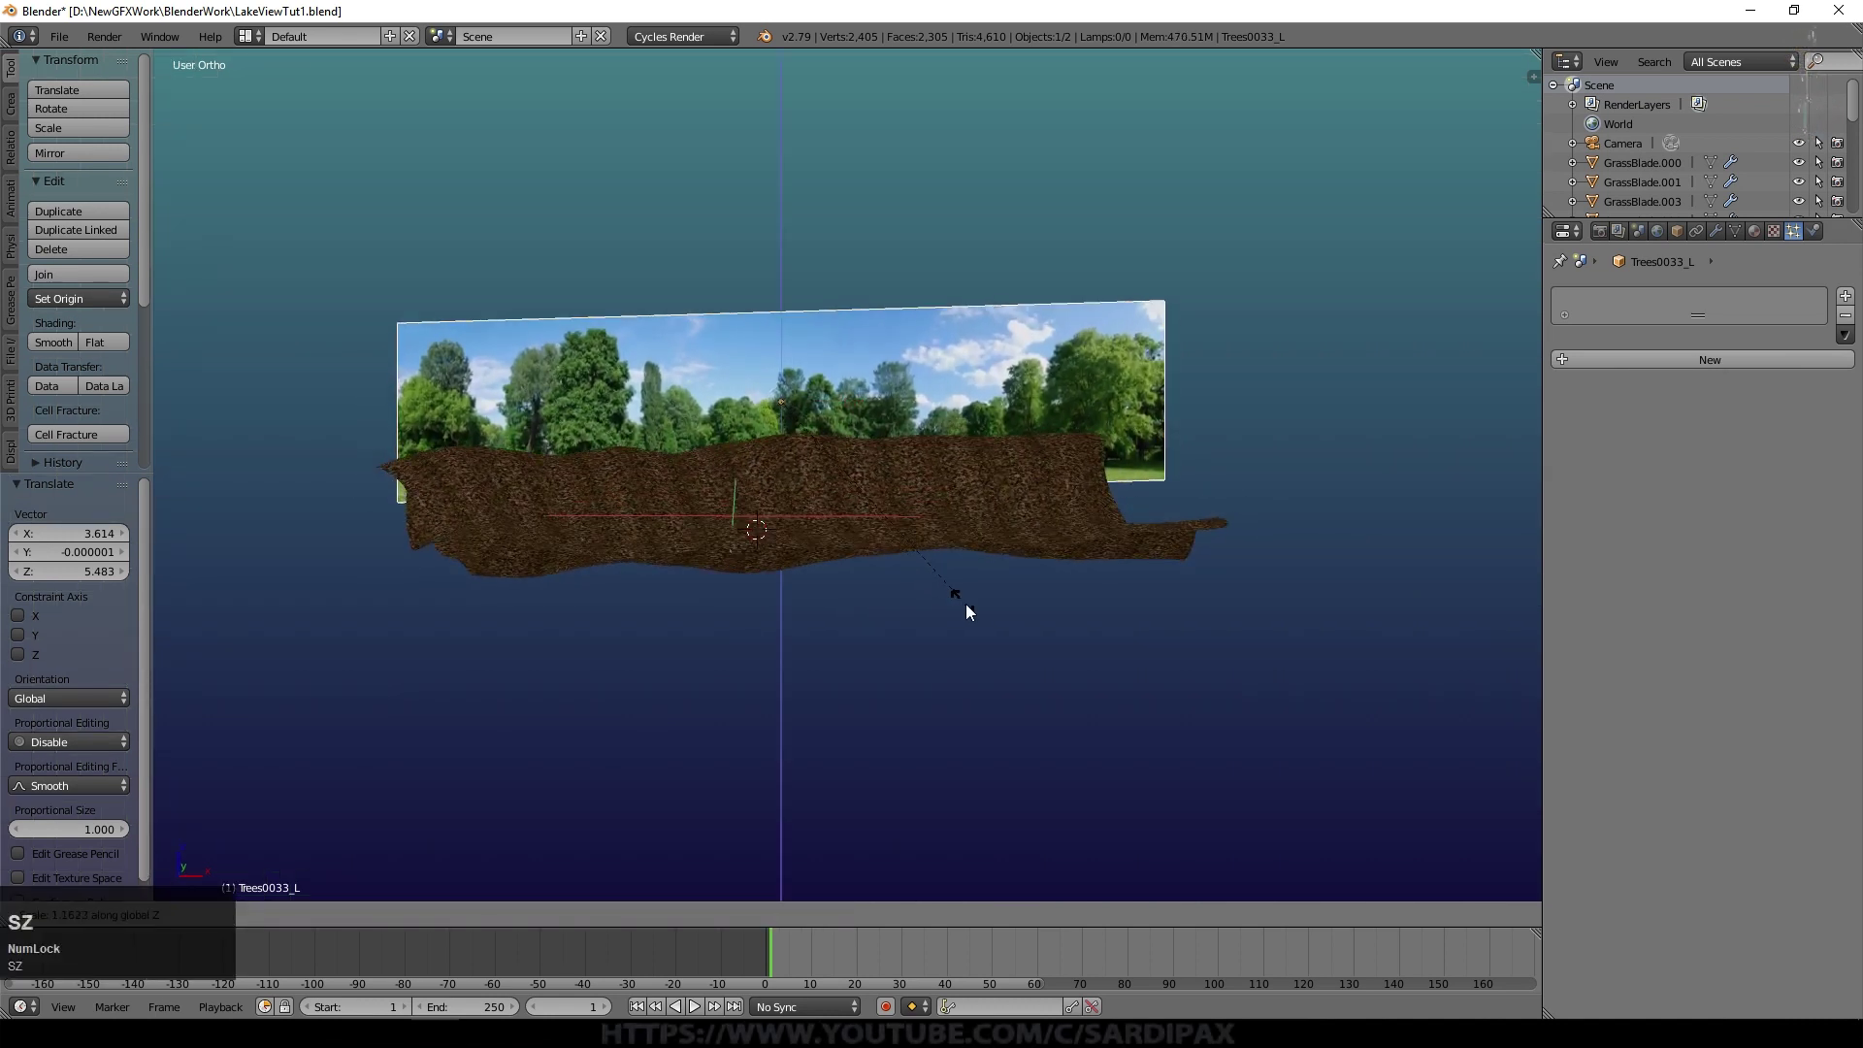
click(1004, 658)
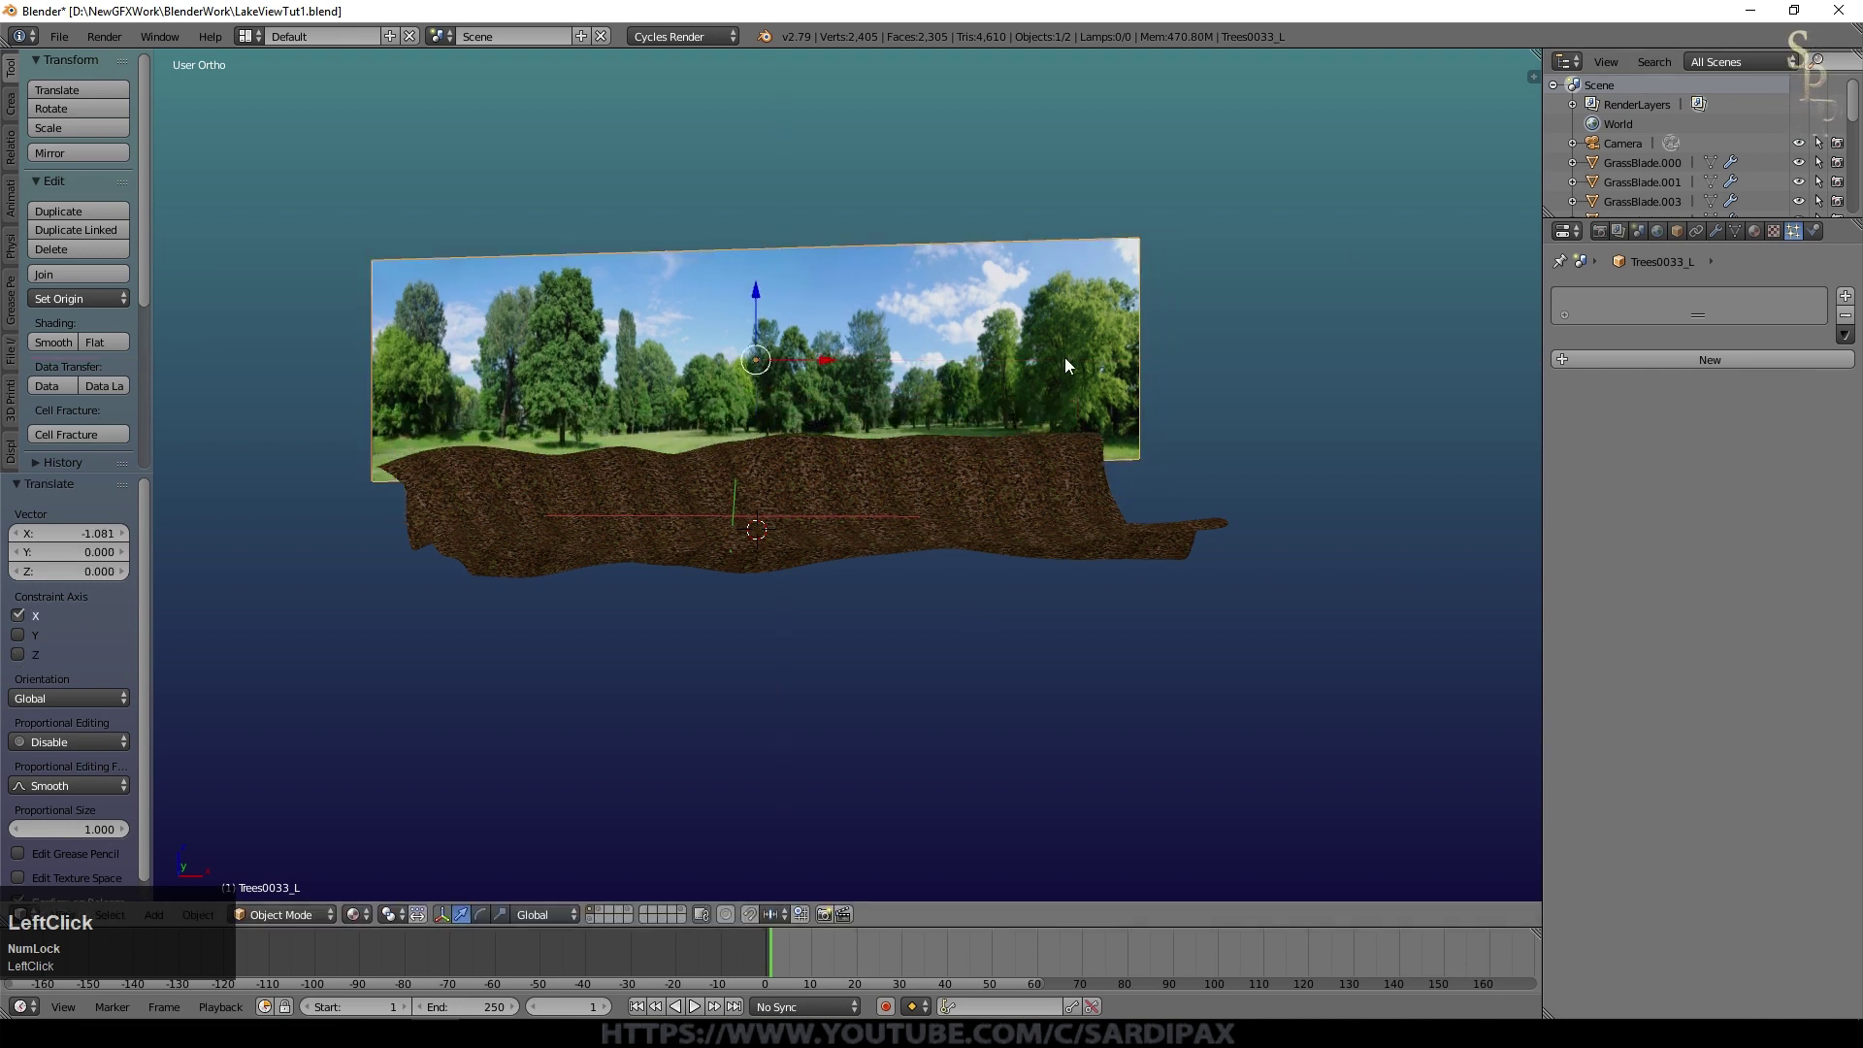
Step: Move the plane along the depth axis to sit behind the terrain's far edge
middle_click(843, 559)
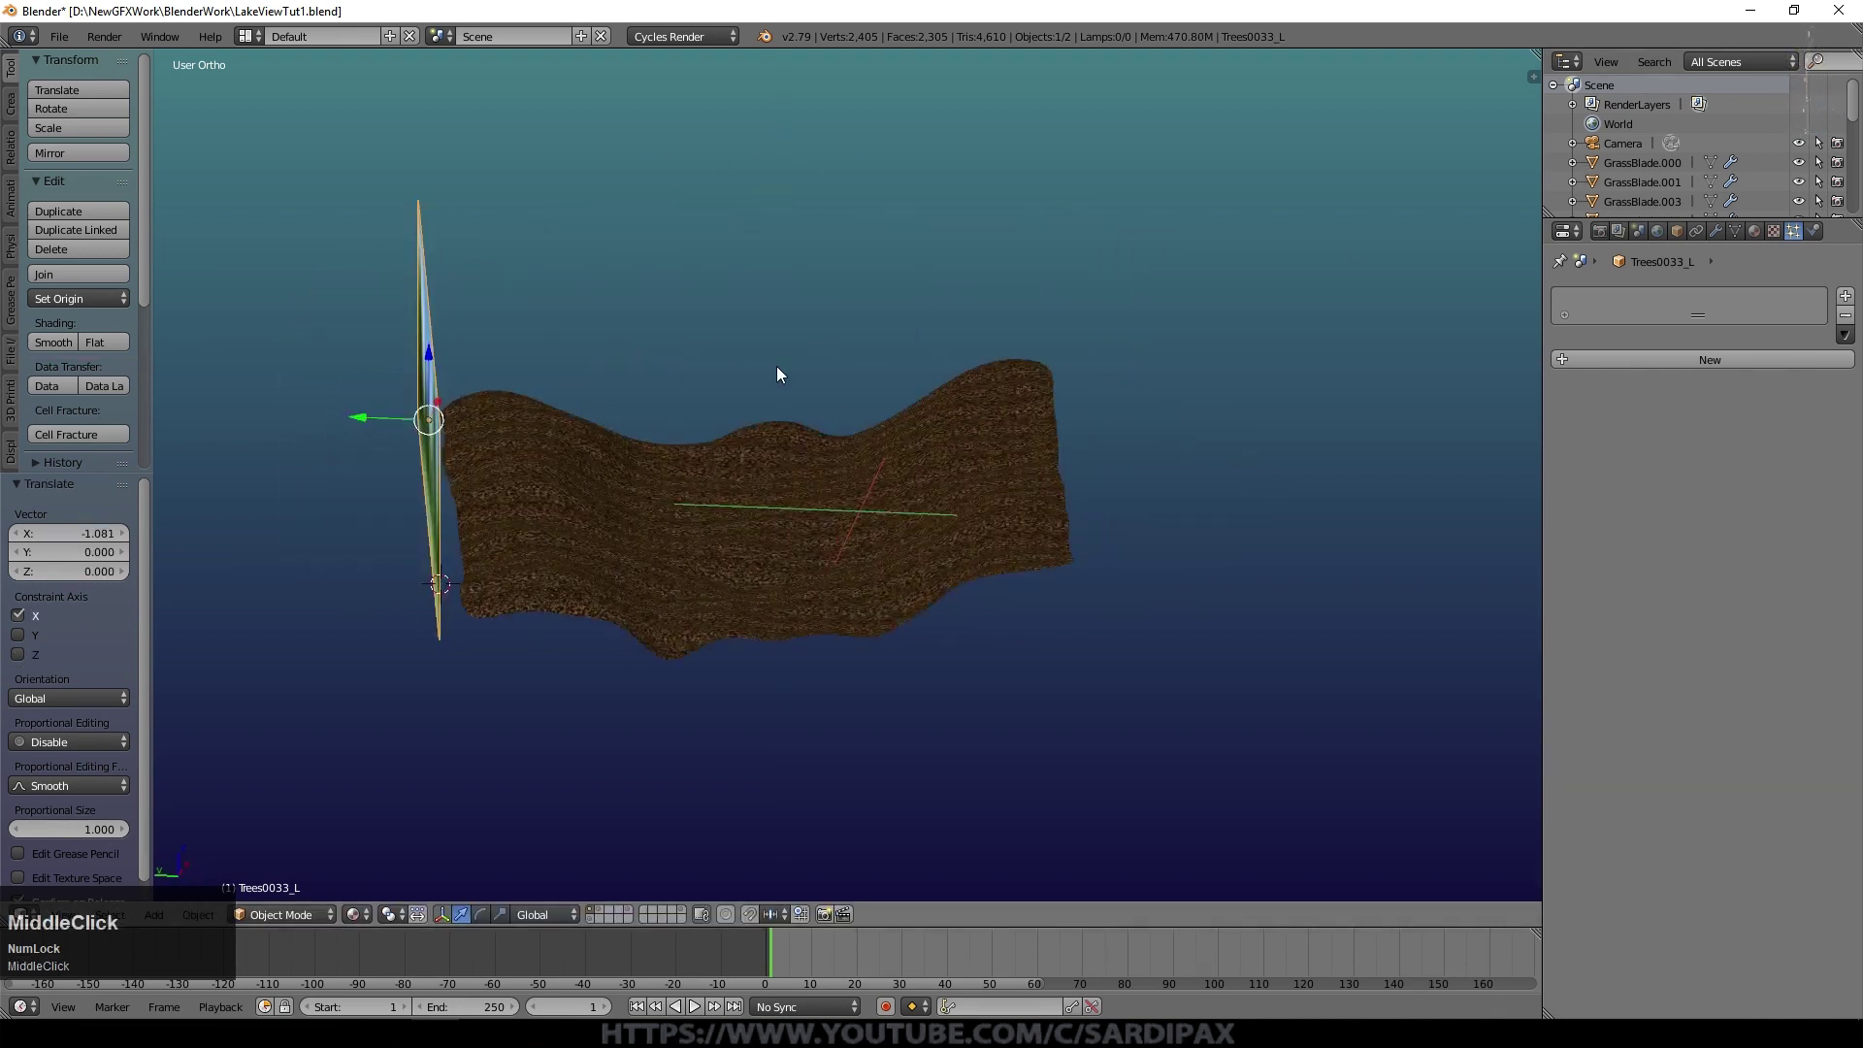
key(KP_1)
middle_click(1183, 430)
click(1182, 429)
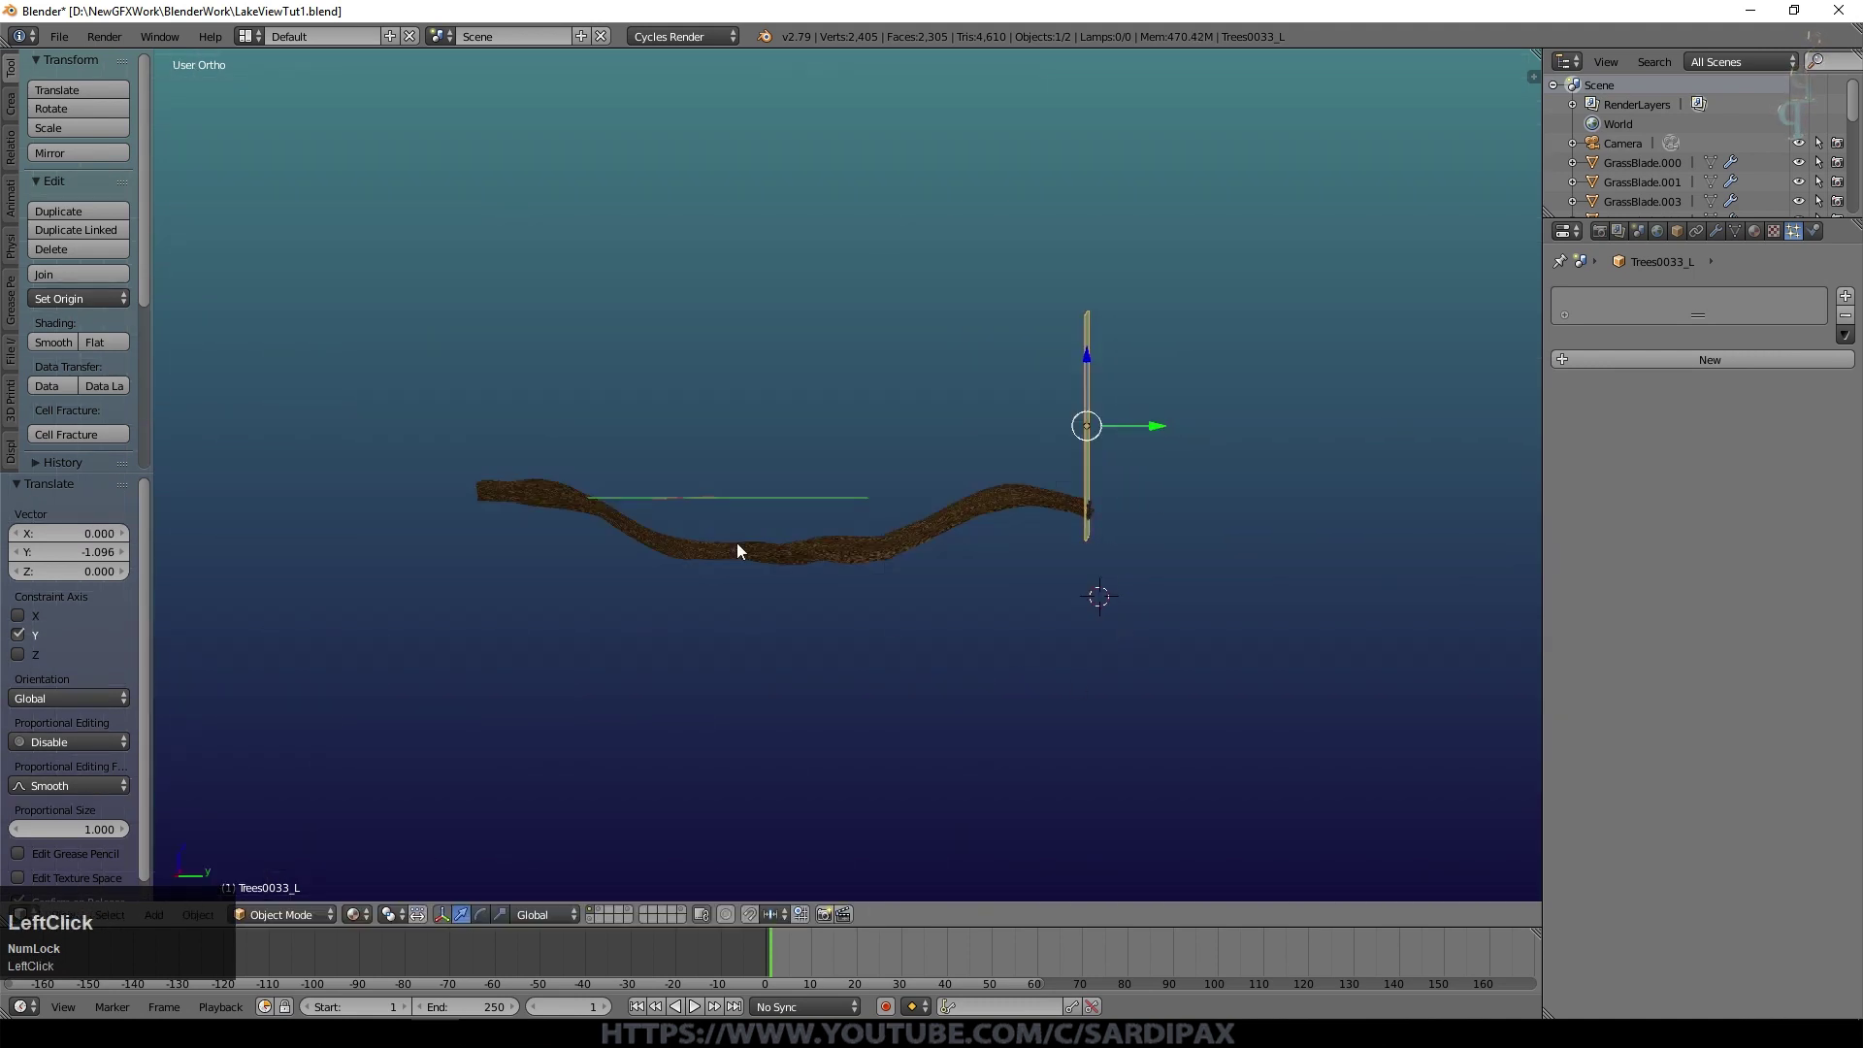
middle_click(757, 562)
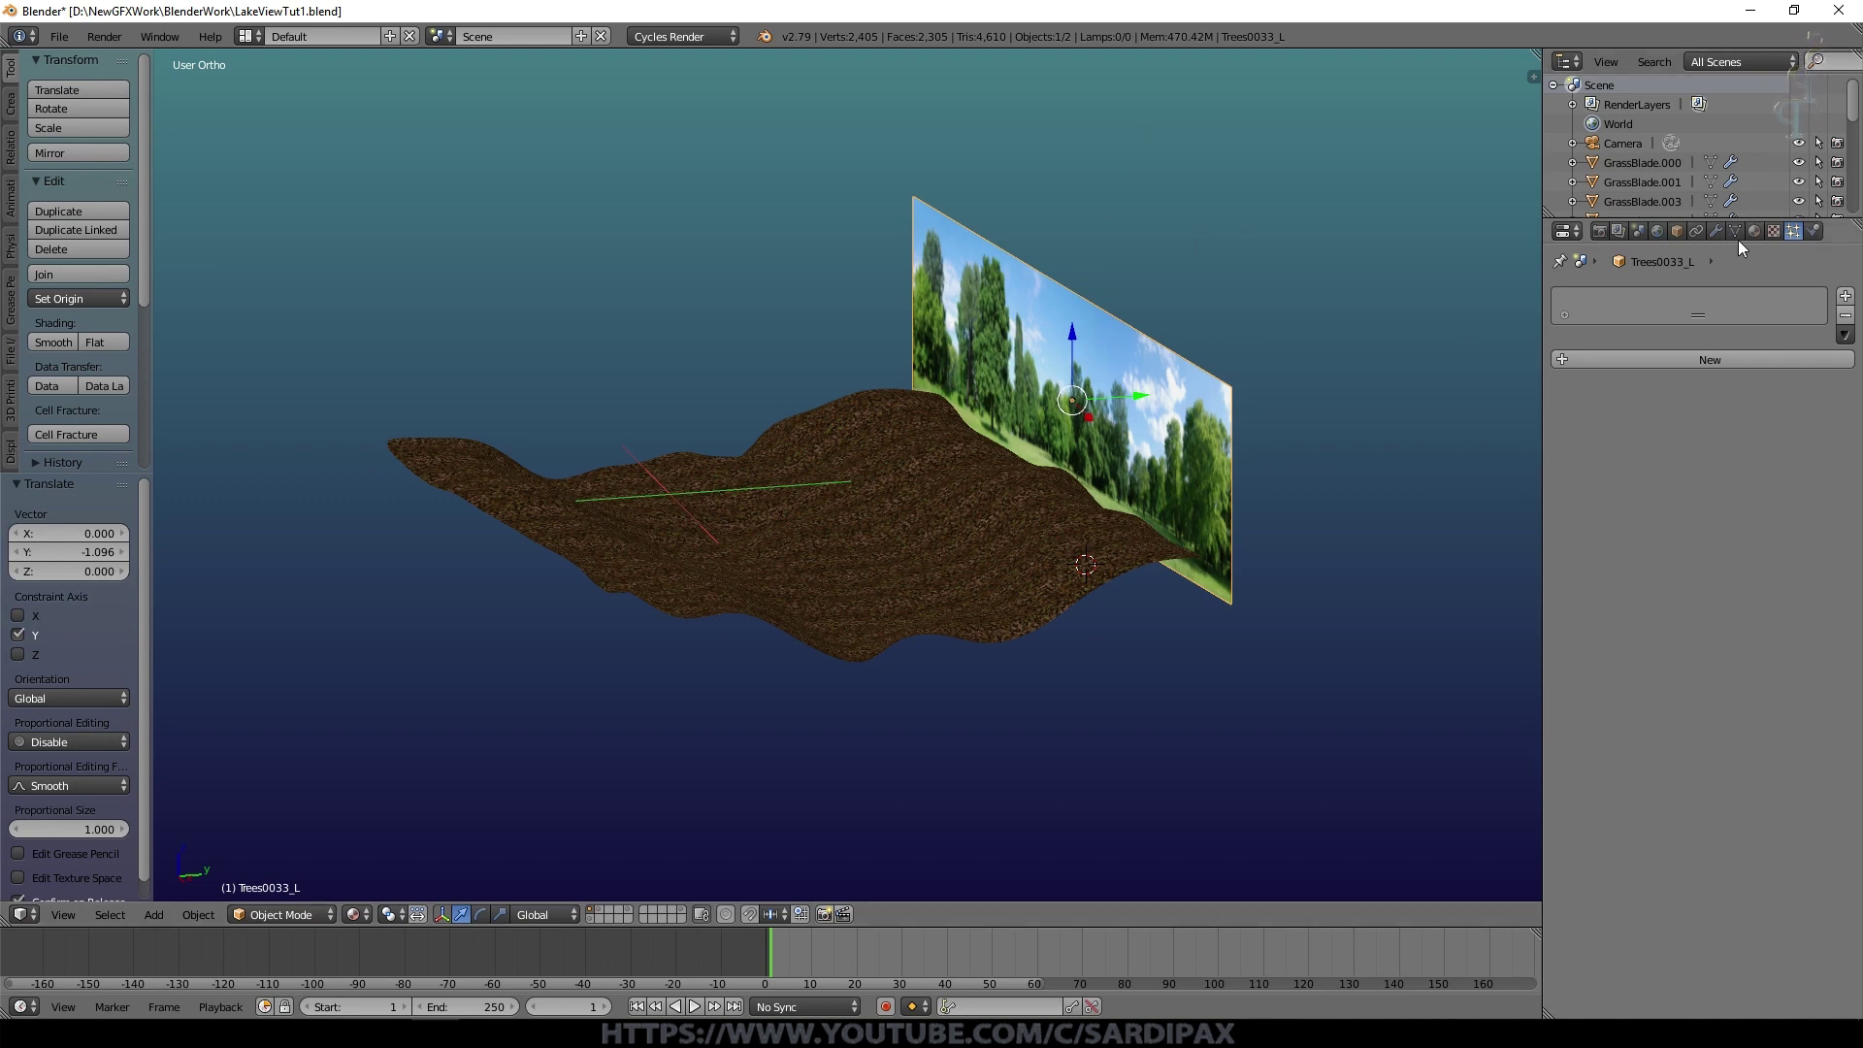
Step: Rename the image plane to LandscapeBG in its Object properties
click(1689, 240)
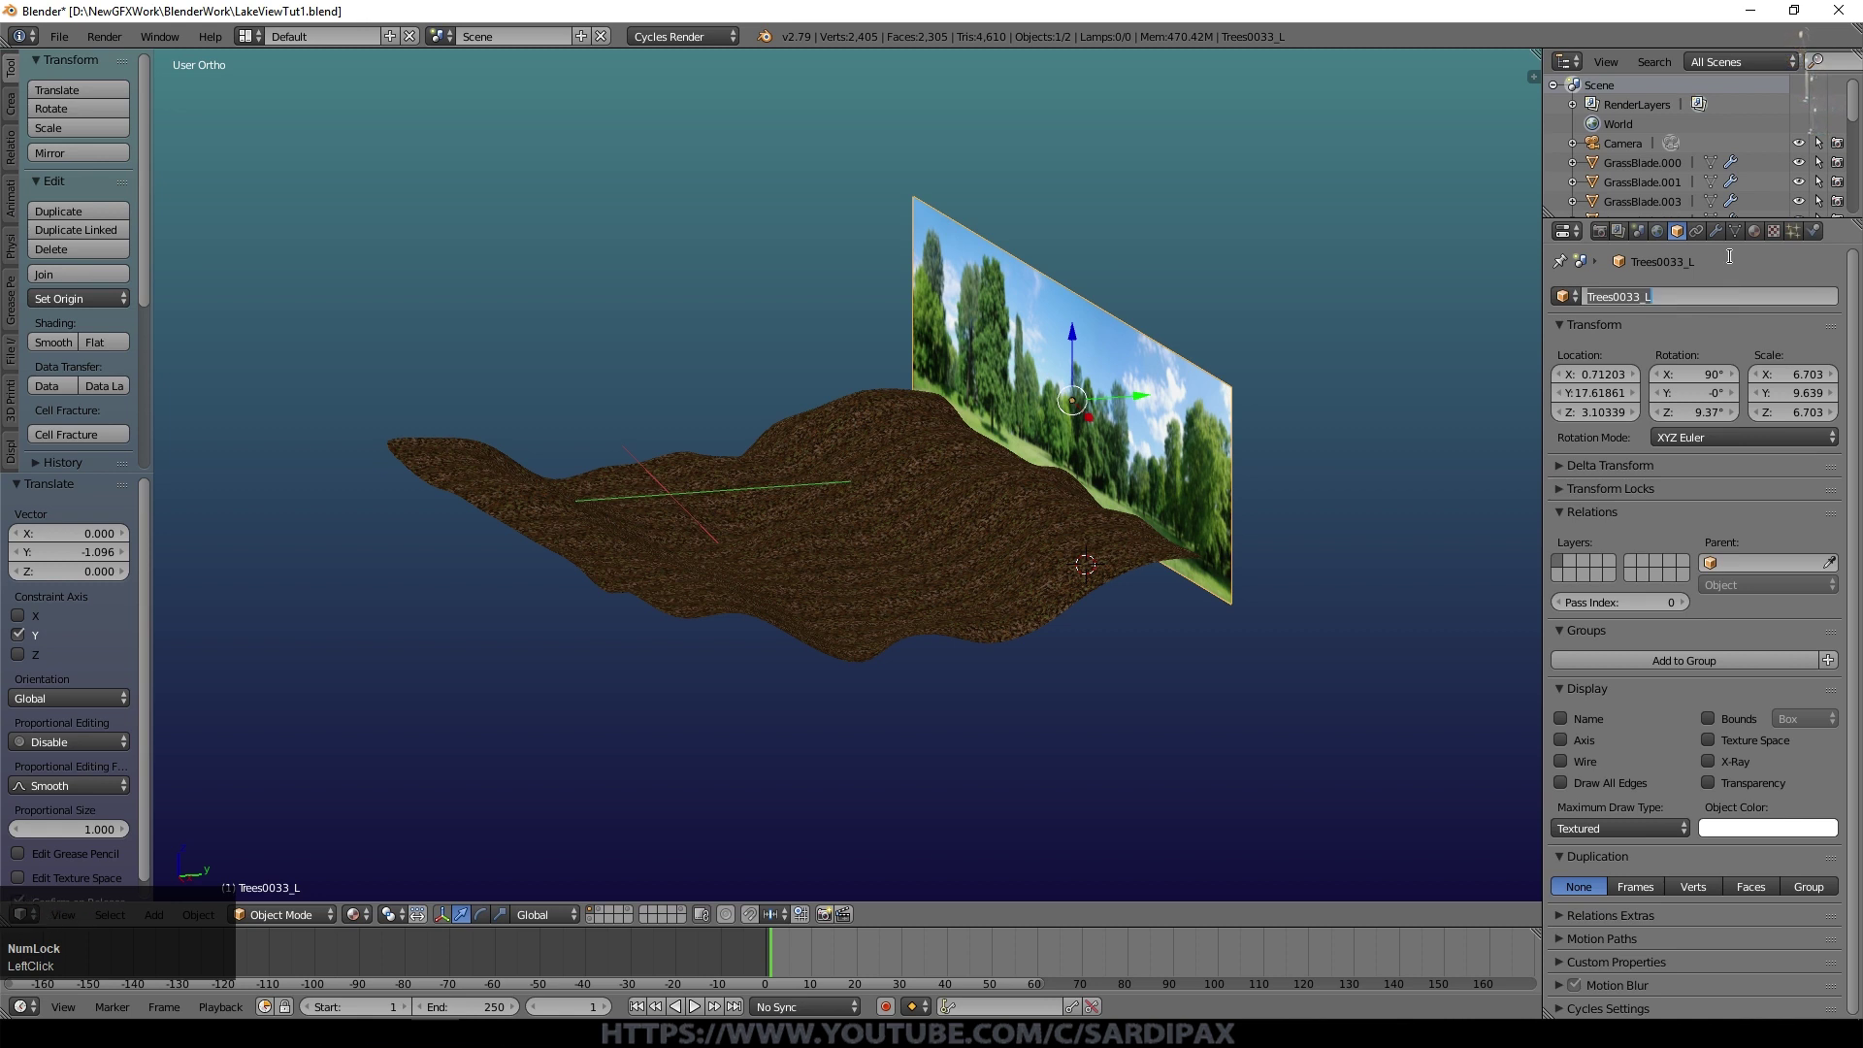
key(shift+l)
text(andscape)
key(shift+b)
key(shift+g)
key(Return)
click(1849, 493)
scroll(down, 3)
click(1717, 938)
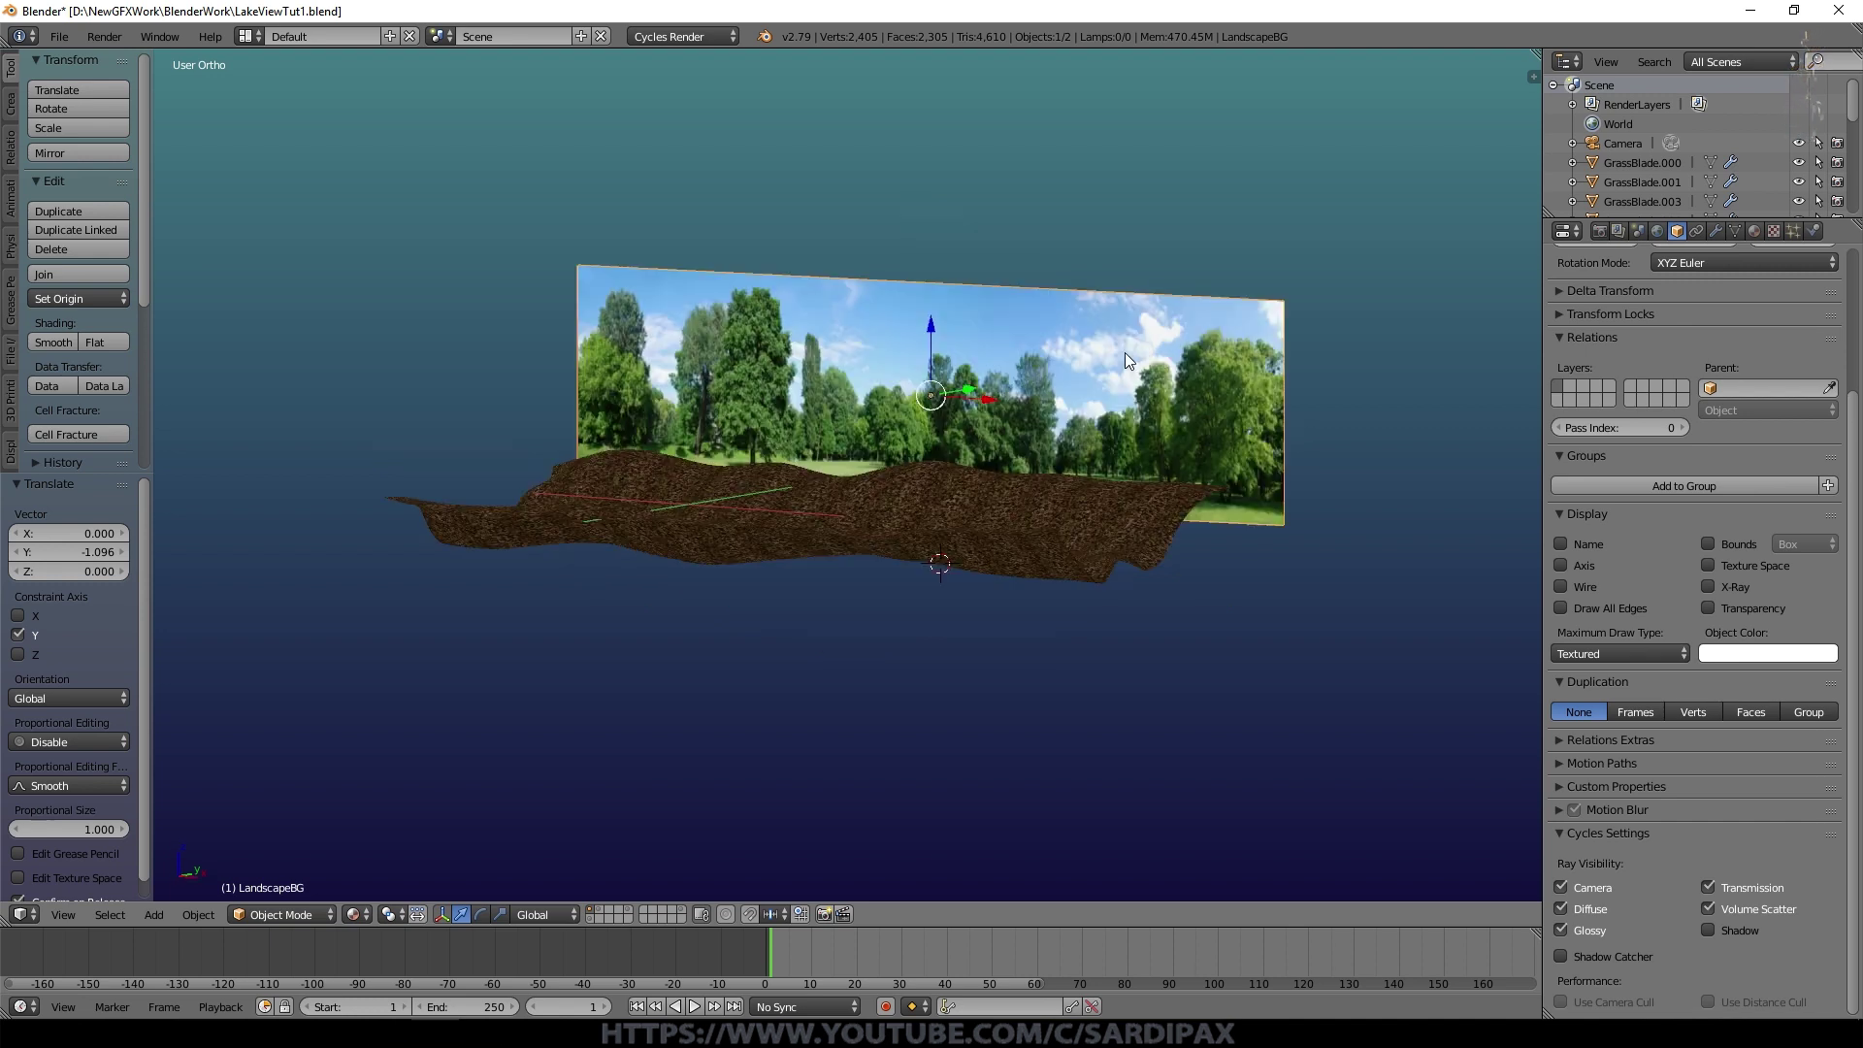
Step: Lower the LandscapeBG plane straight down behind the terrain
key(s)
key(z)
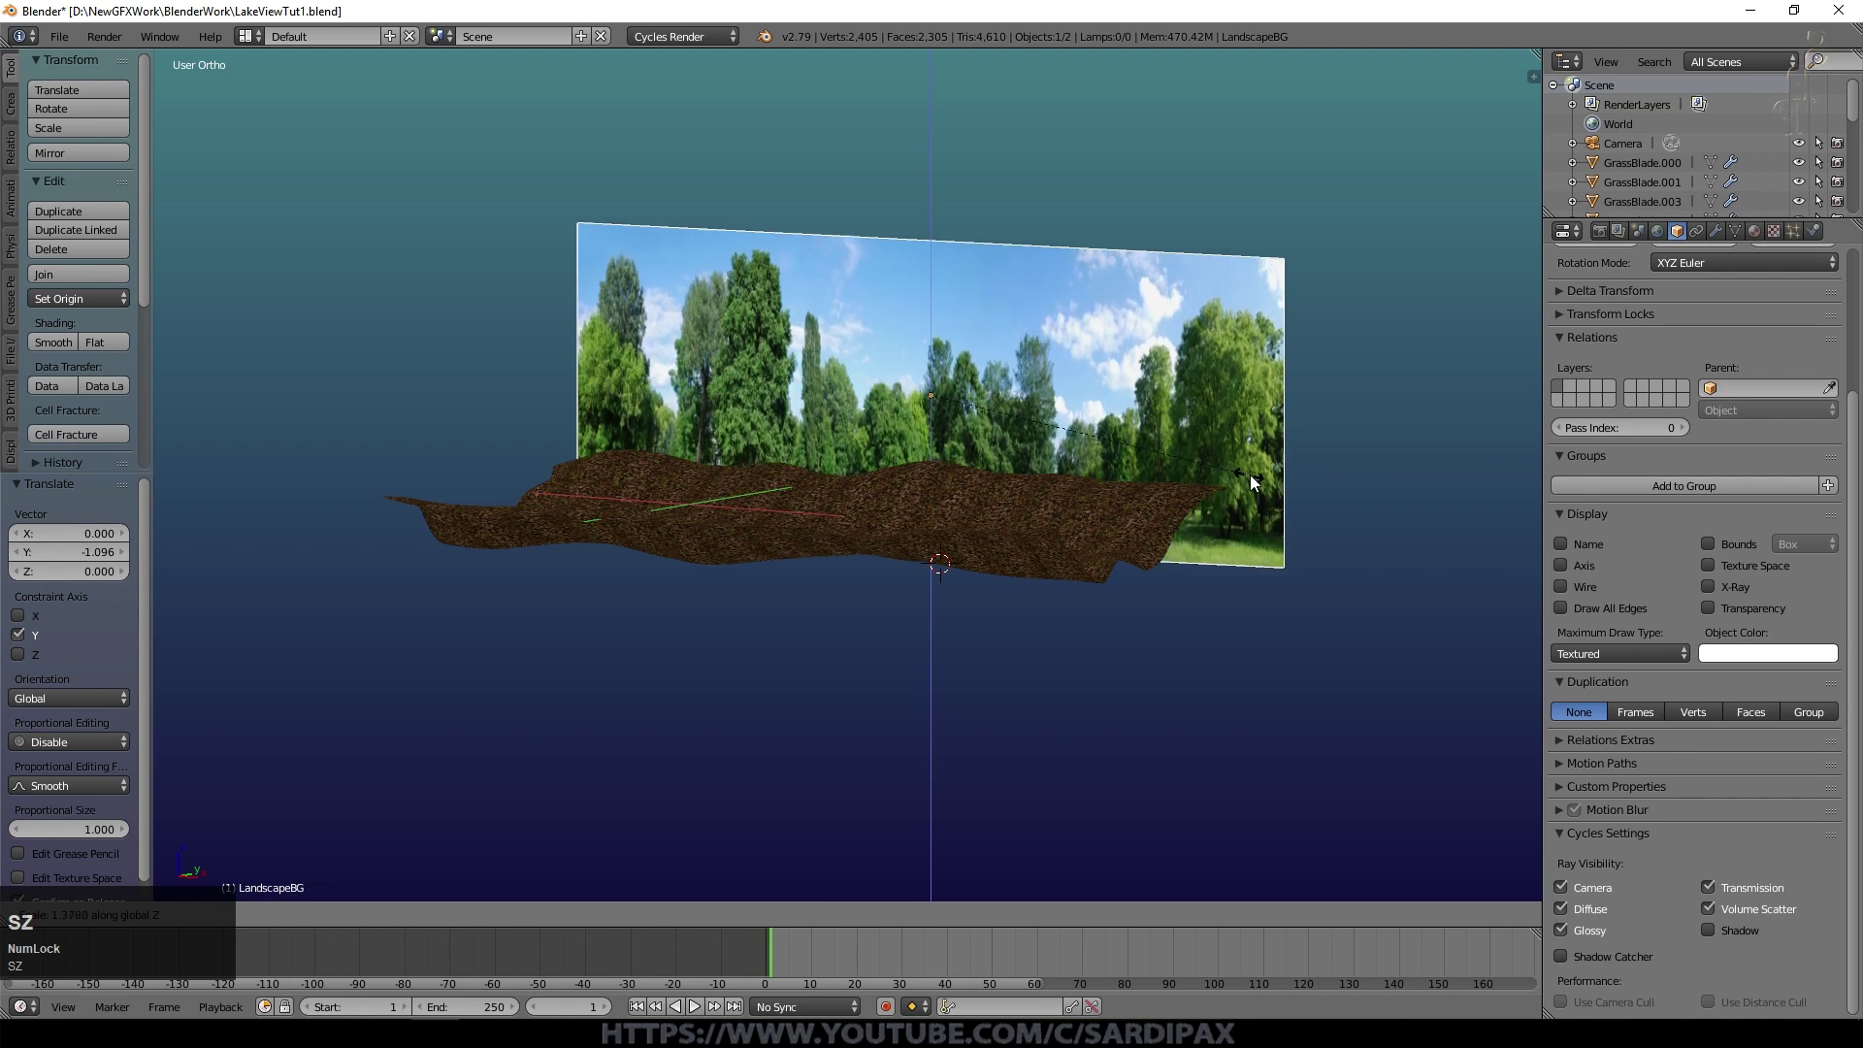
click(1259, 487)
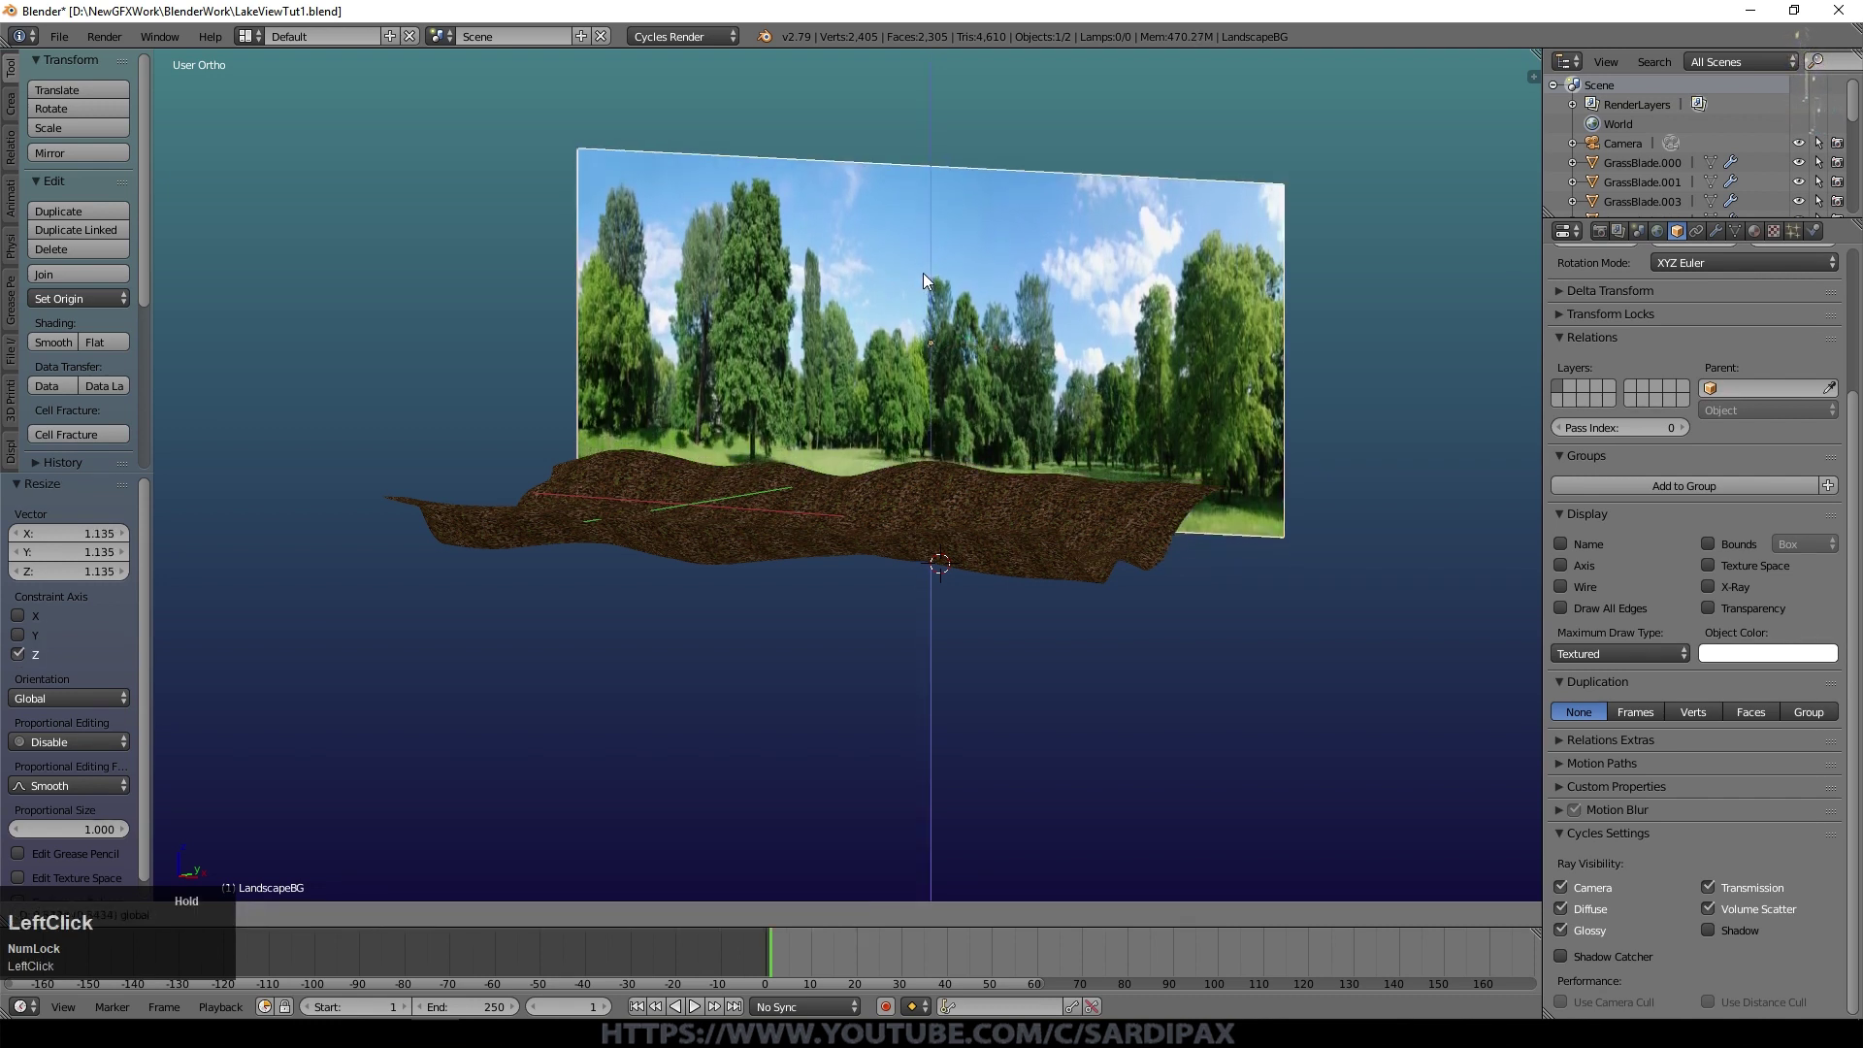
Step: Enlarge the plane and subdivide its mesh into four faces in Edit Mode
key(s)
key(x)
click(1127, 367)
key(Tab)
key(w)
click(957, 327)
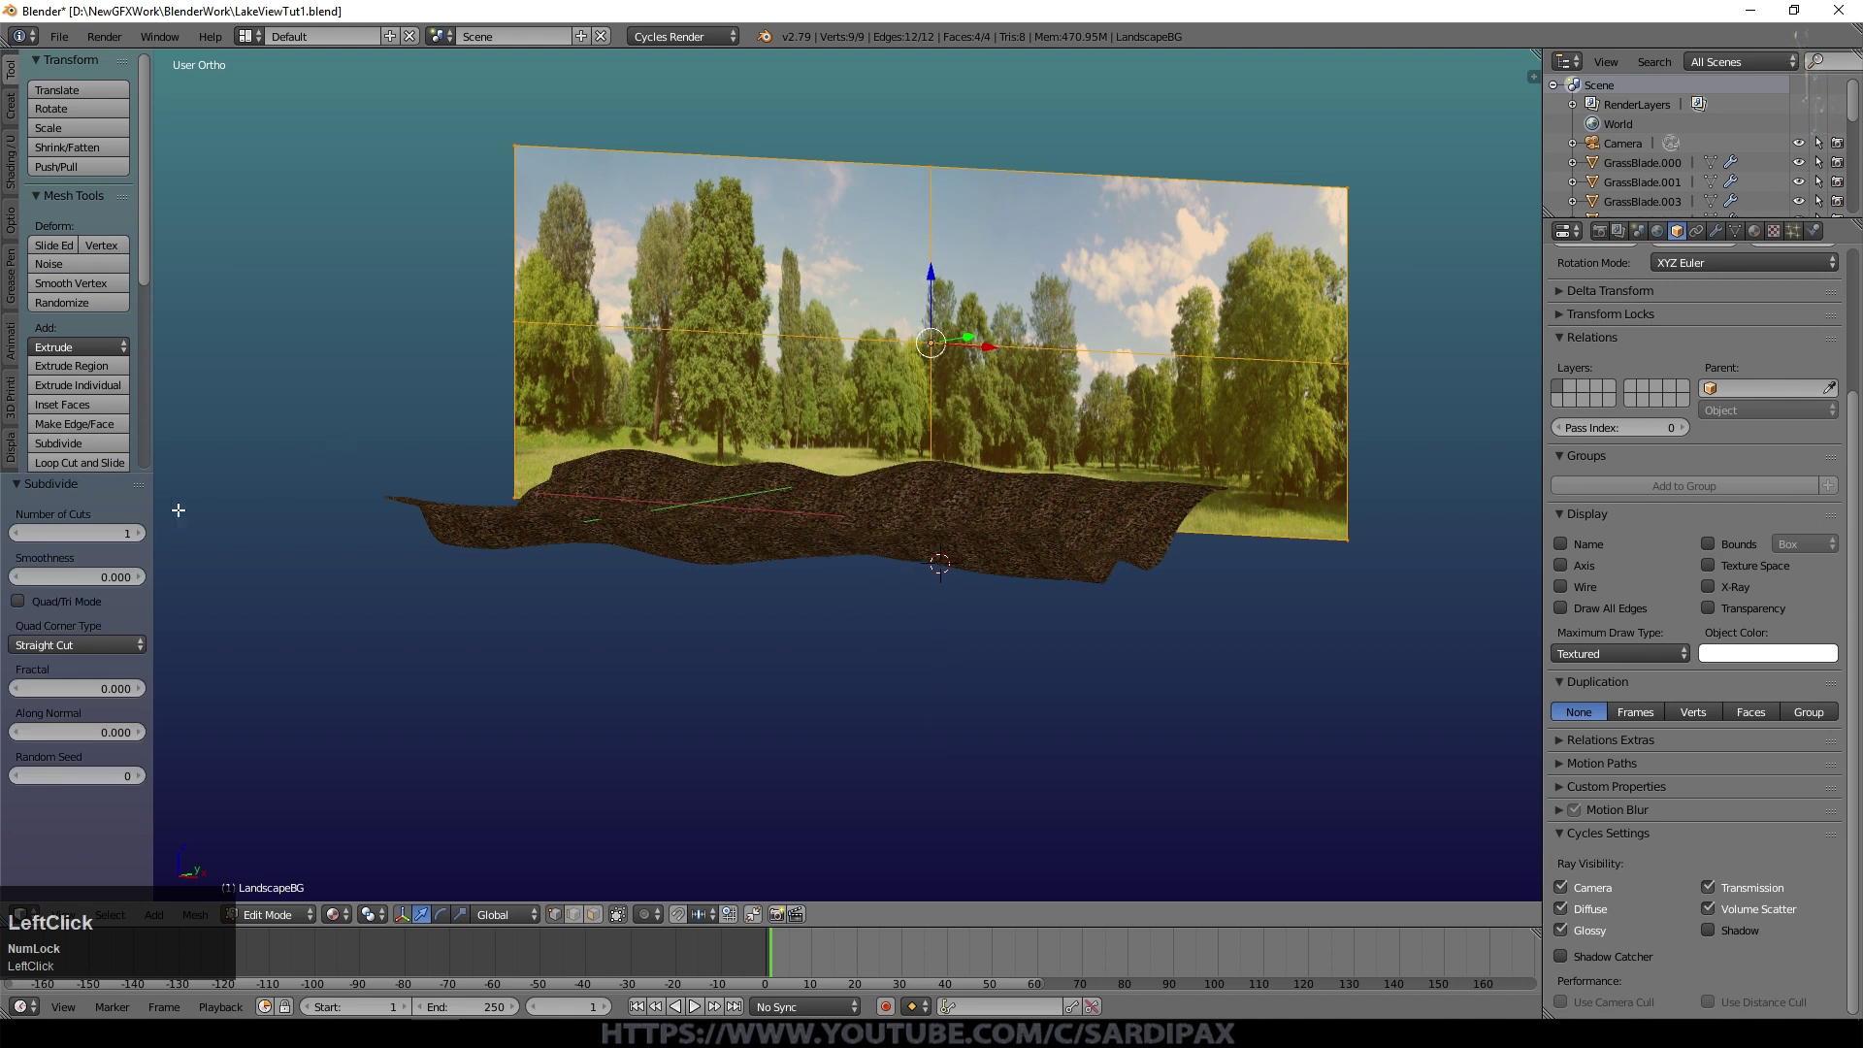
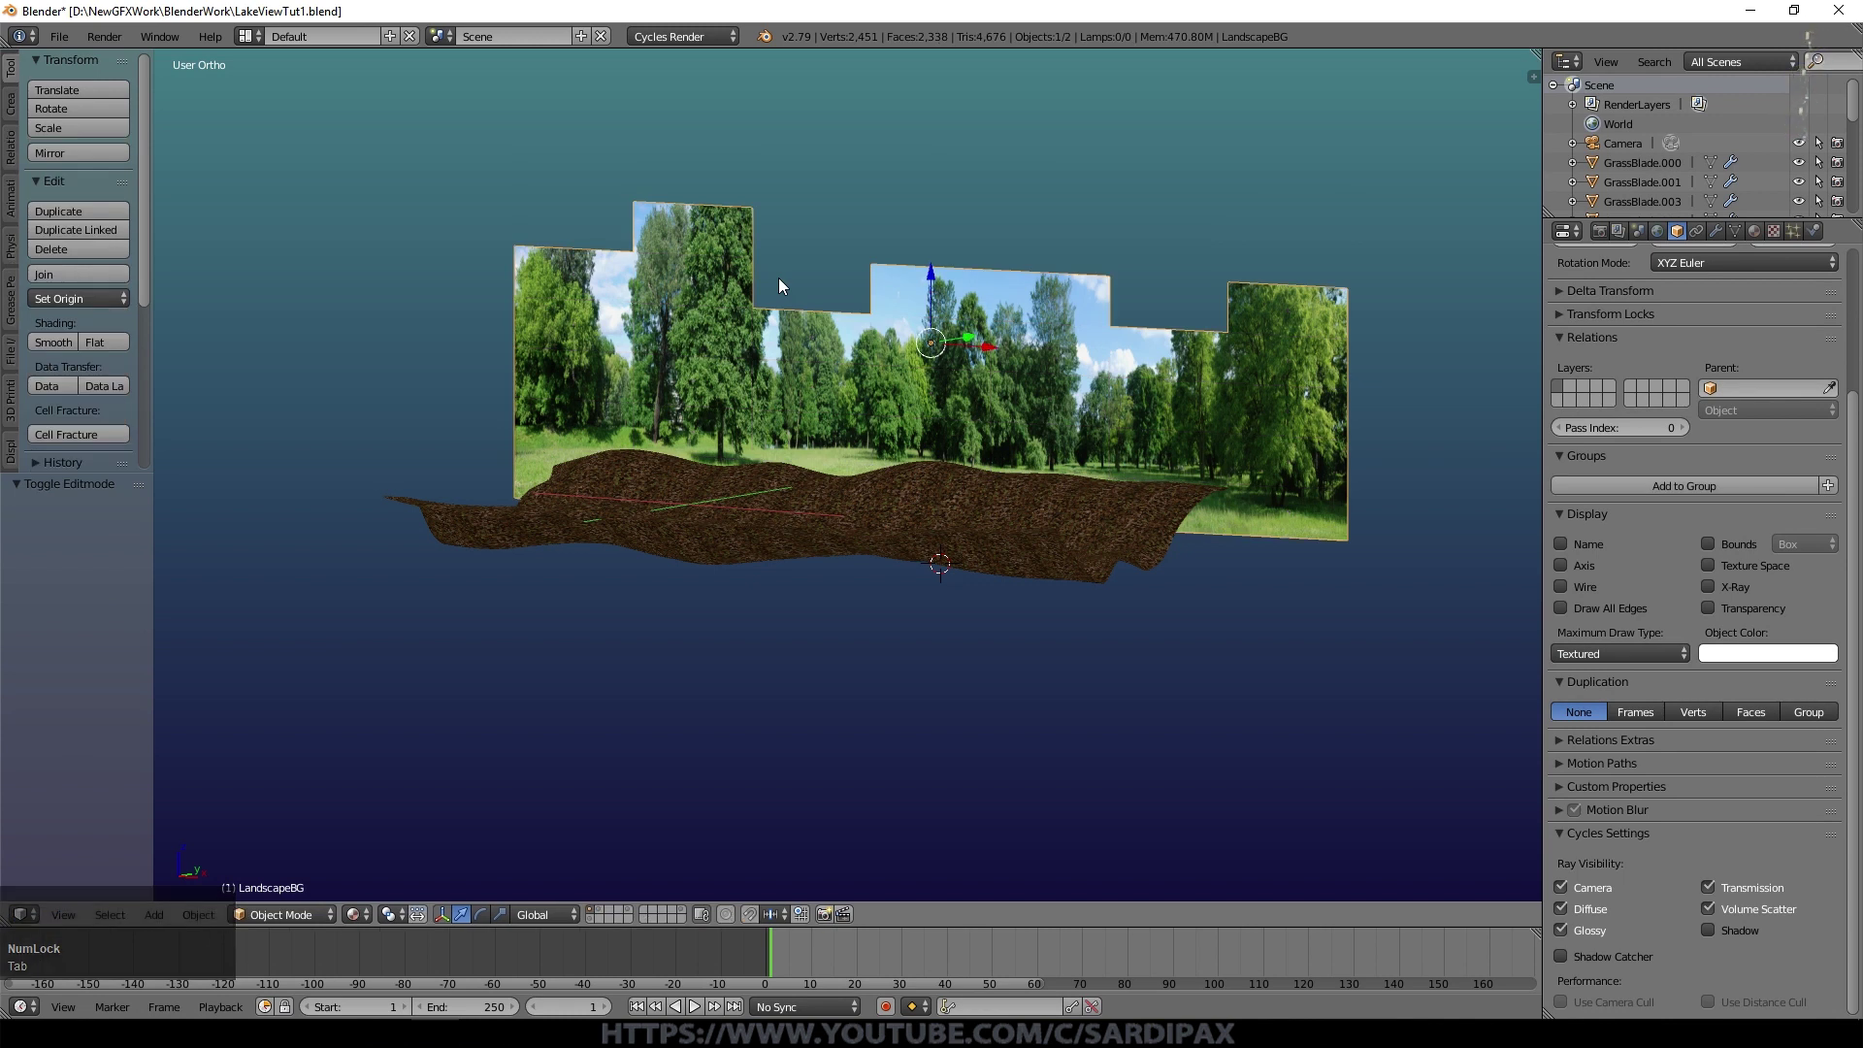
Step: Split the view and show LandscapeBG's material nodes in the upper area
click(1184, 363)
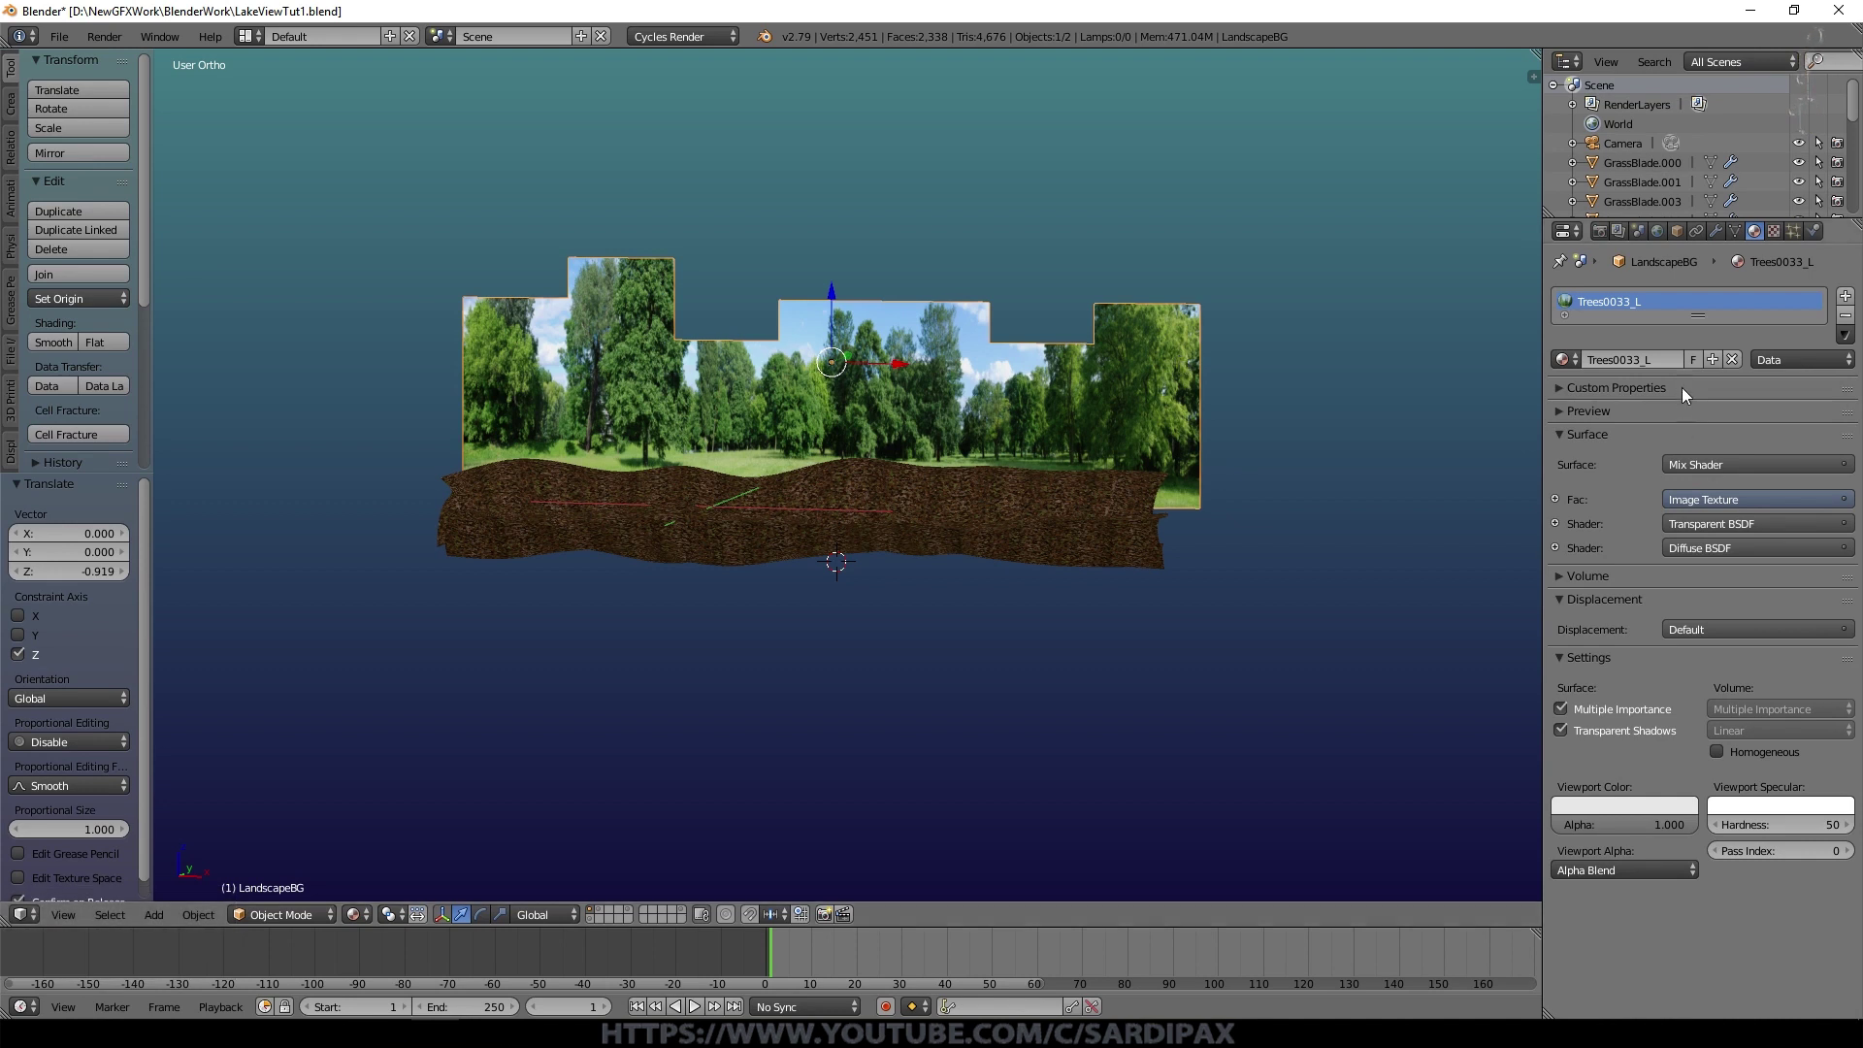
click(1562, 504)
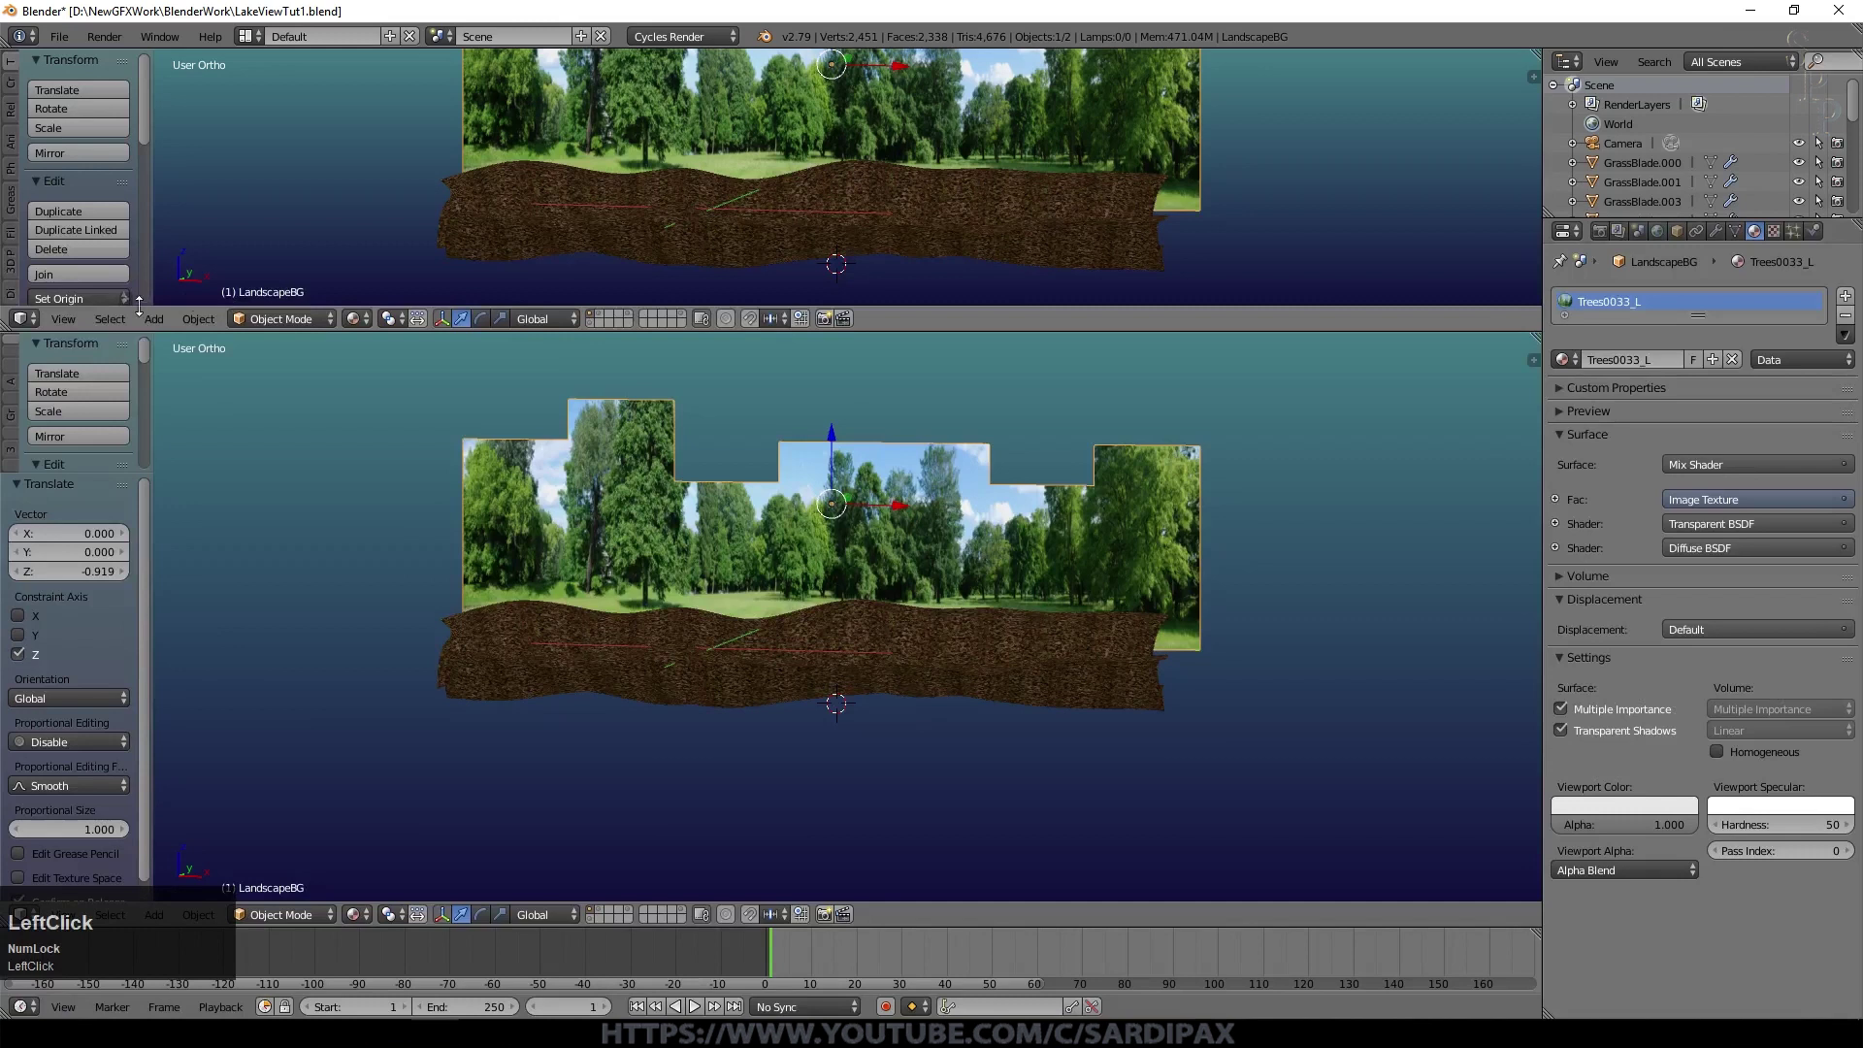
middle_click(794, 260)
click(711, 219)
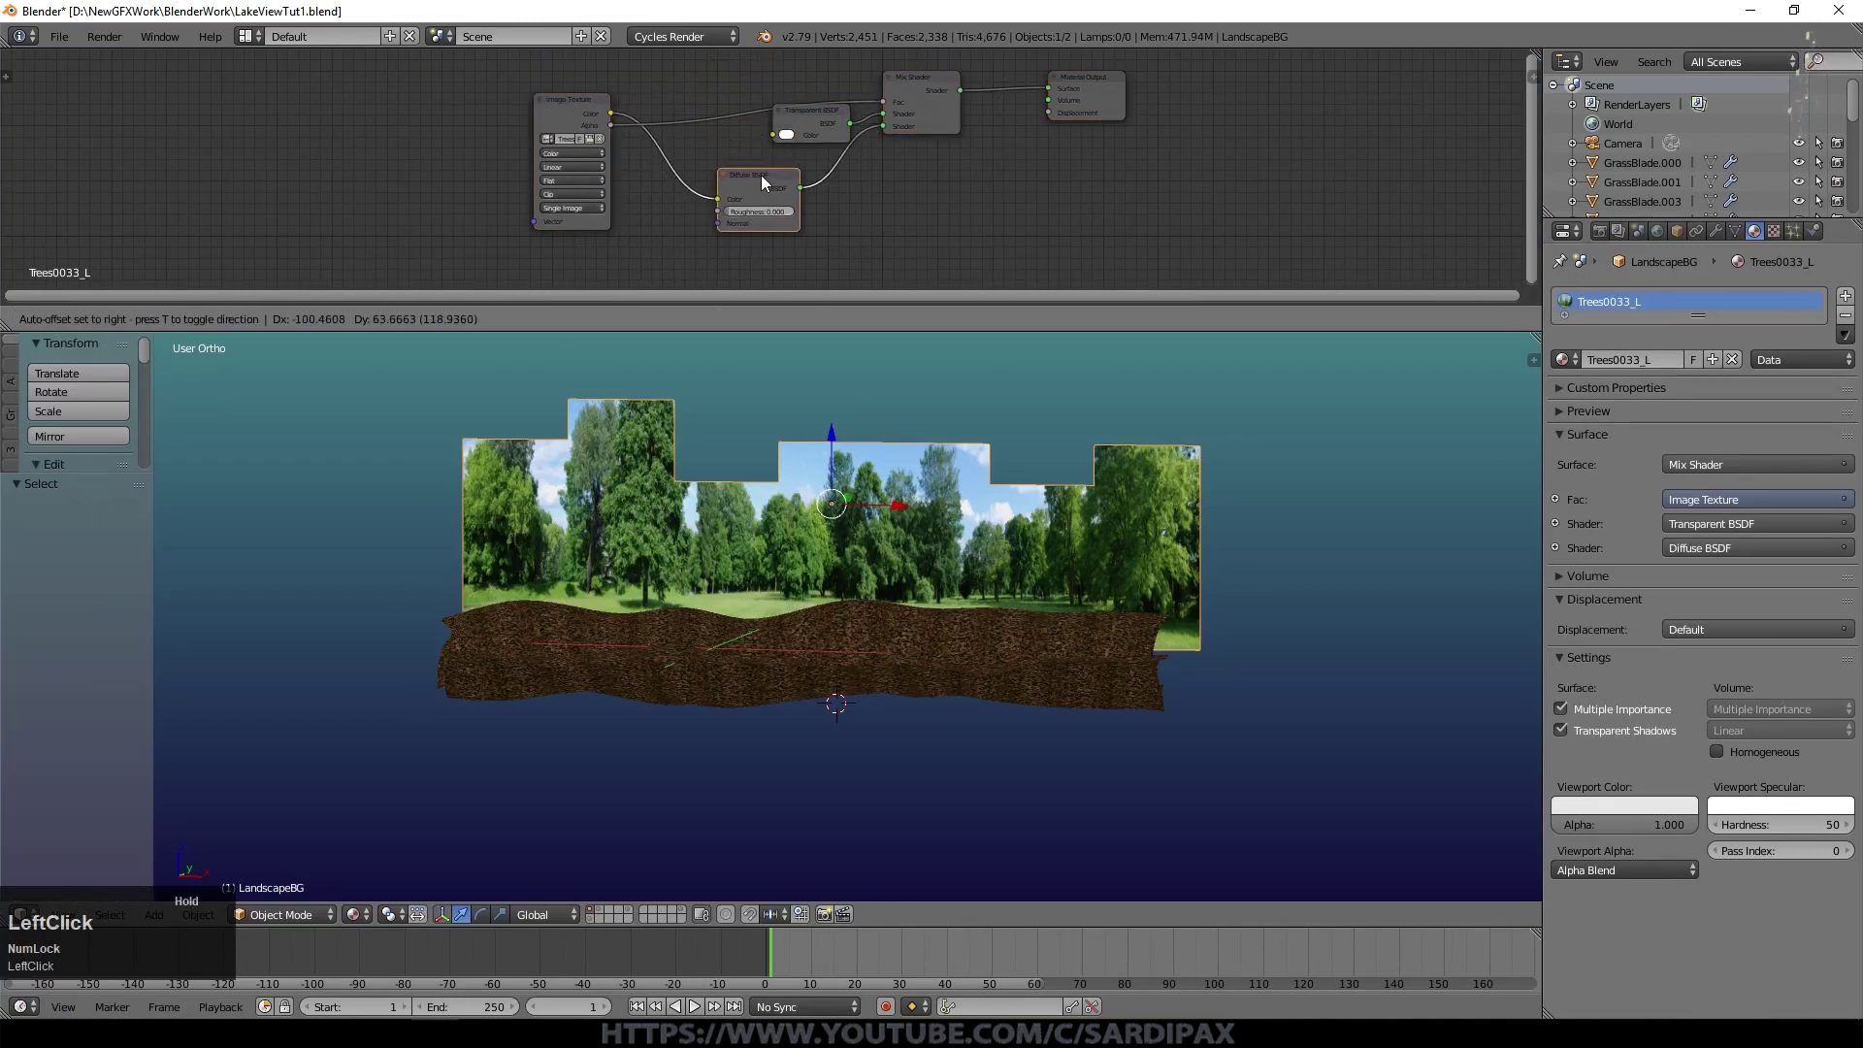
middle_click(1030, 181)
scroll(up, 3)
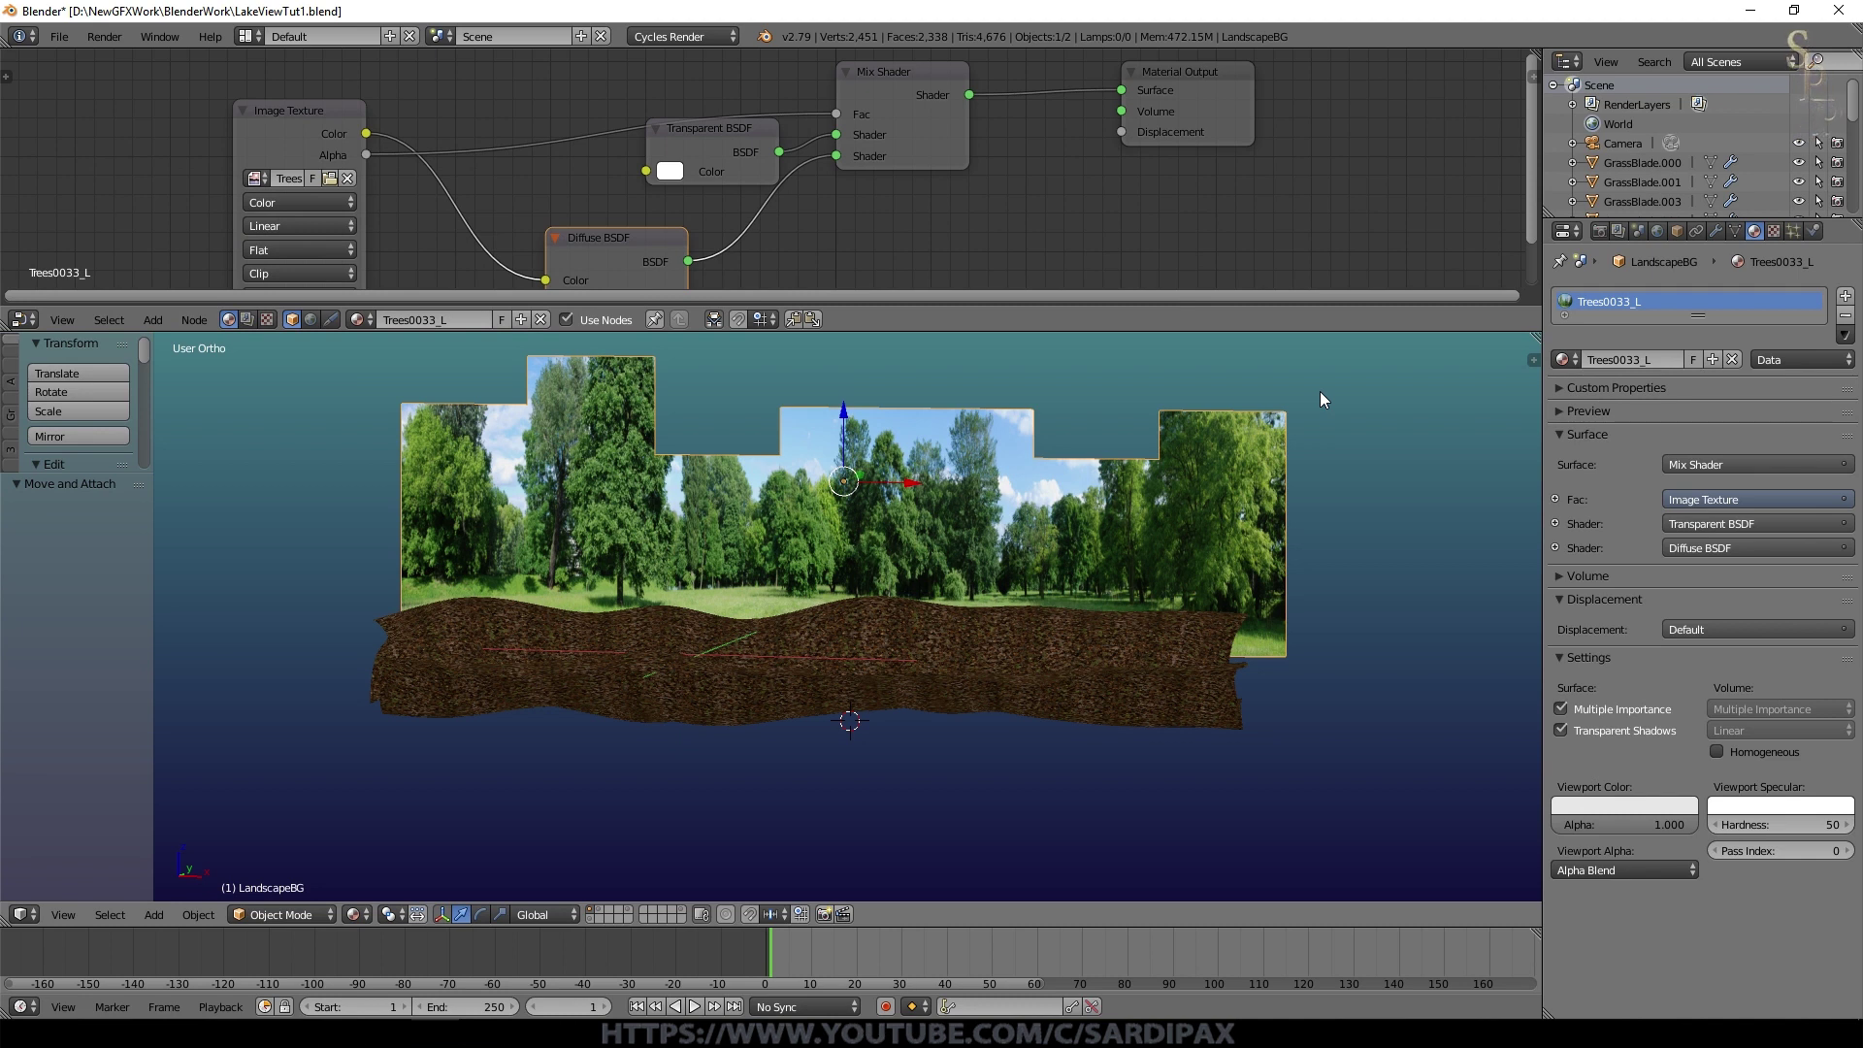
Step: Delete the Transparent BSDF and Mix Shader and link Diffuse BSDF to Material Output
click(741, 137)
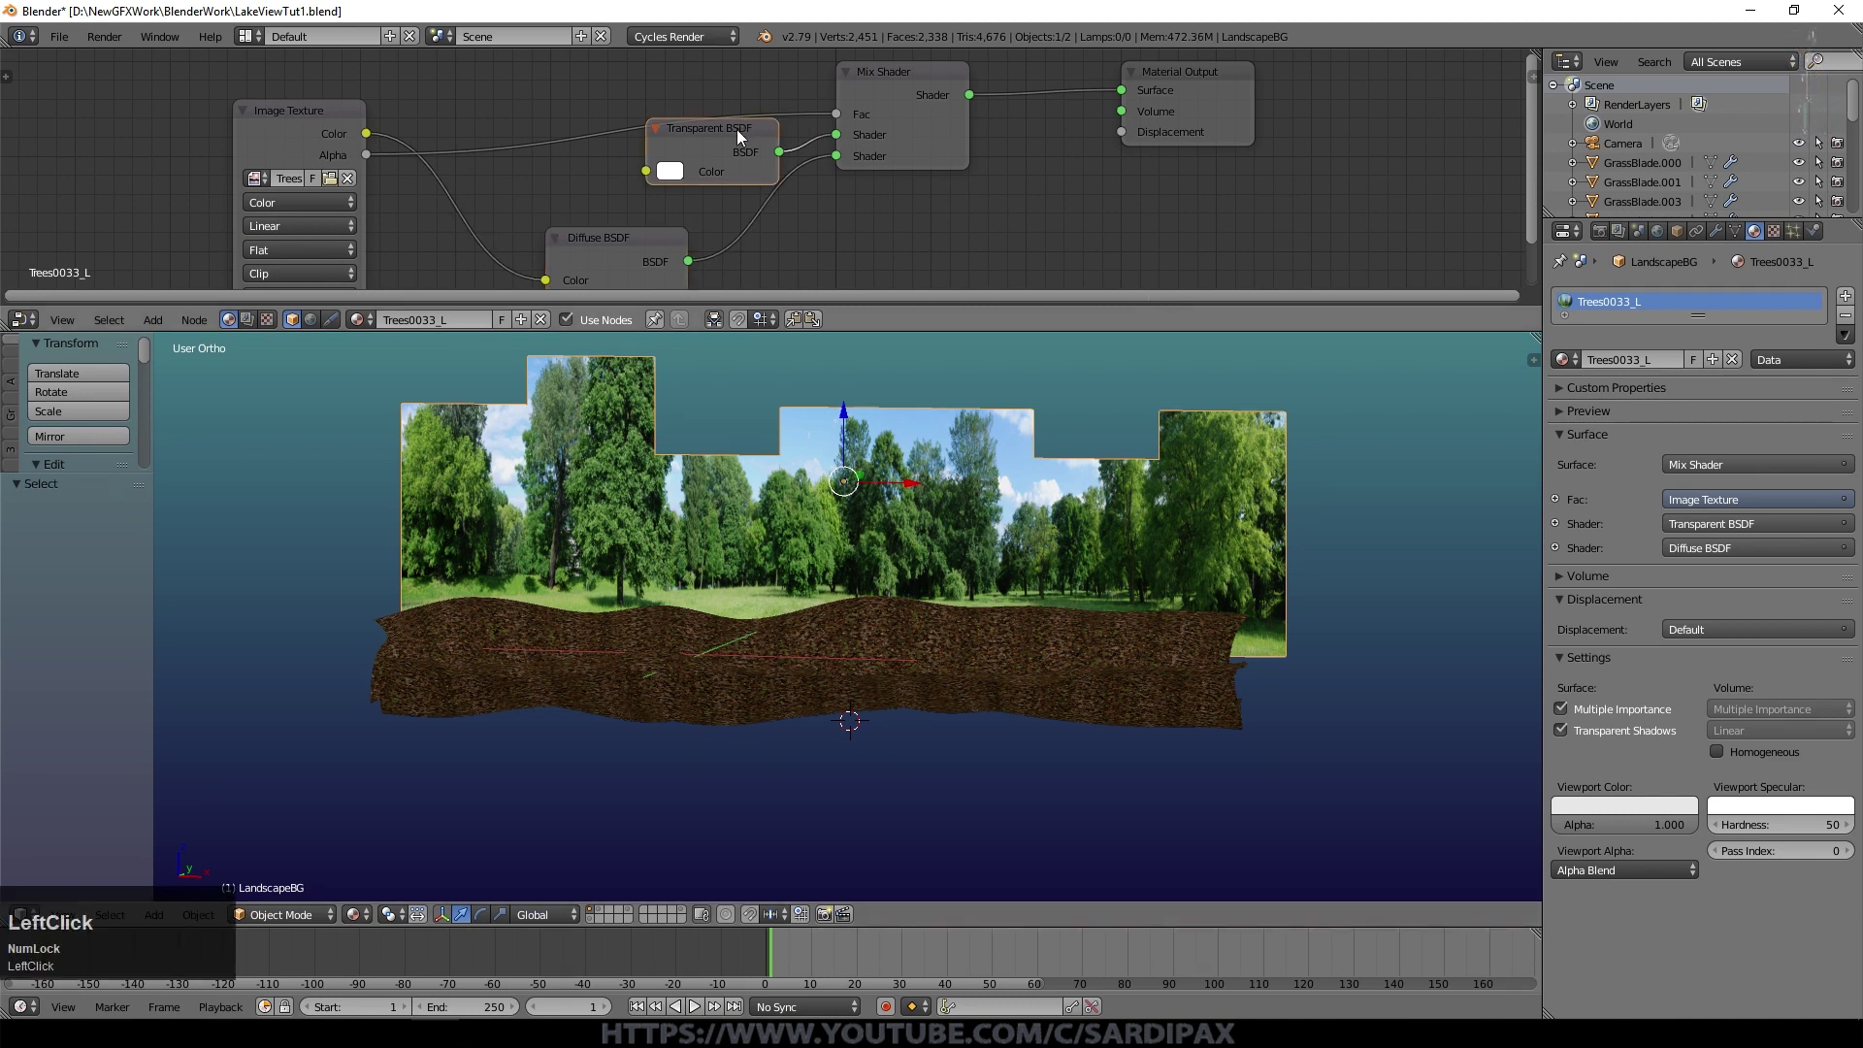
key(Delete)
click(884, 152)
key(Delete)
click(647, 252)
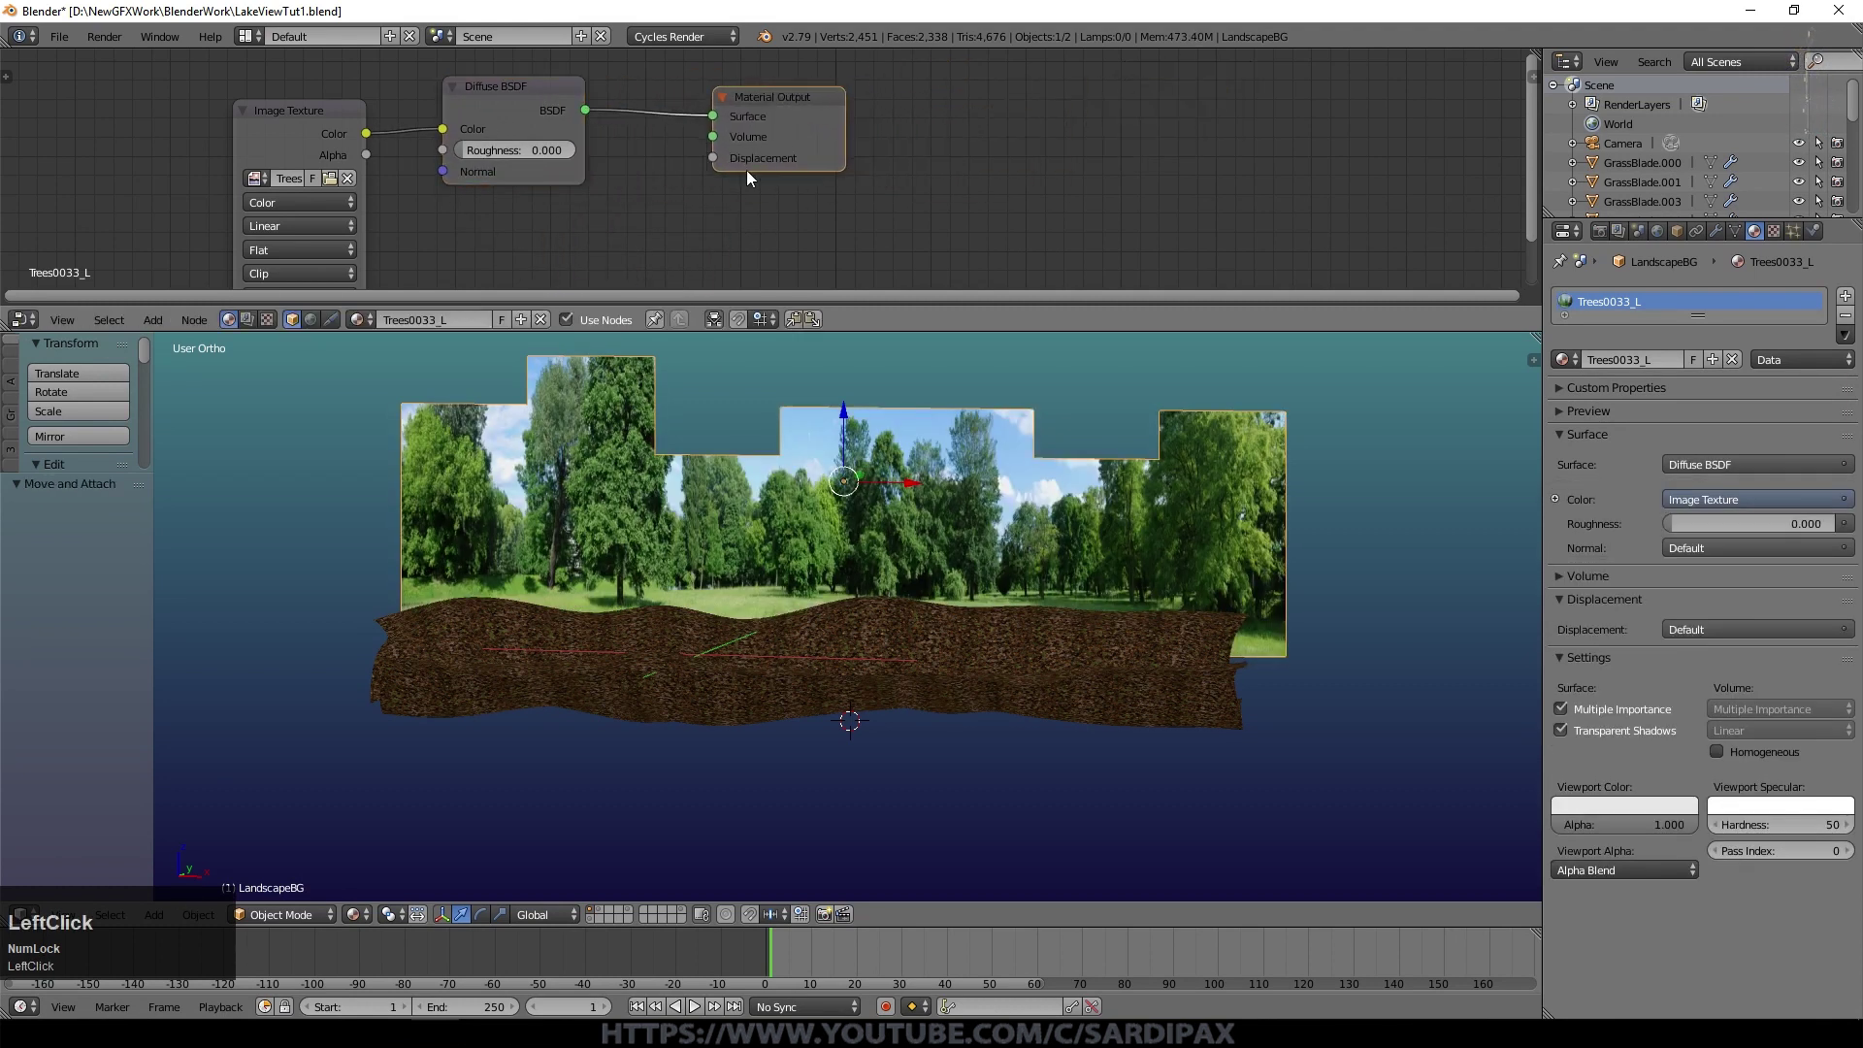
Step: Look at the backdrop behind the terrain through the camera
scroll(up, 3)
click(888, 80)
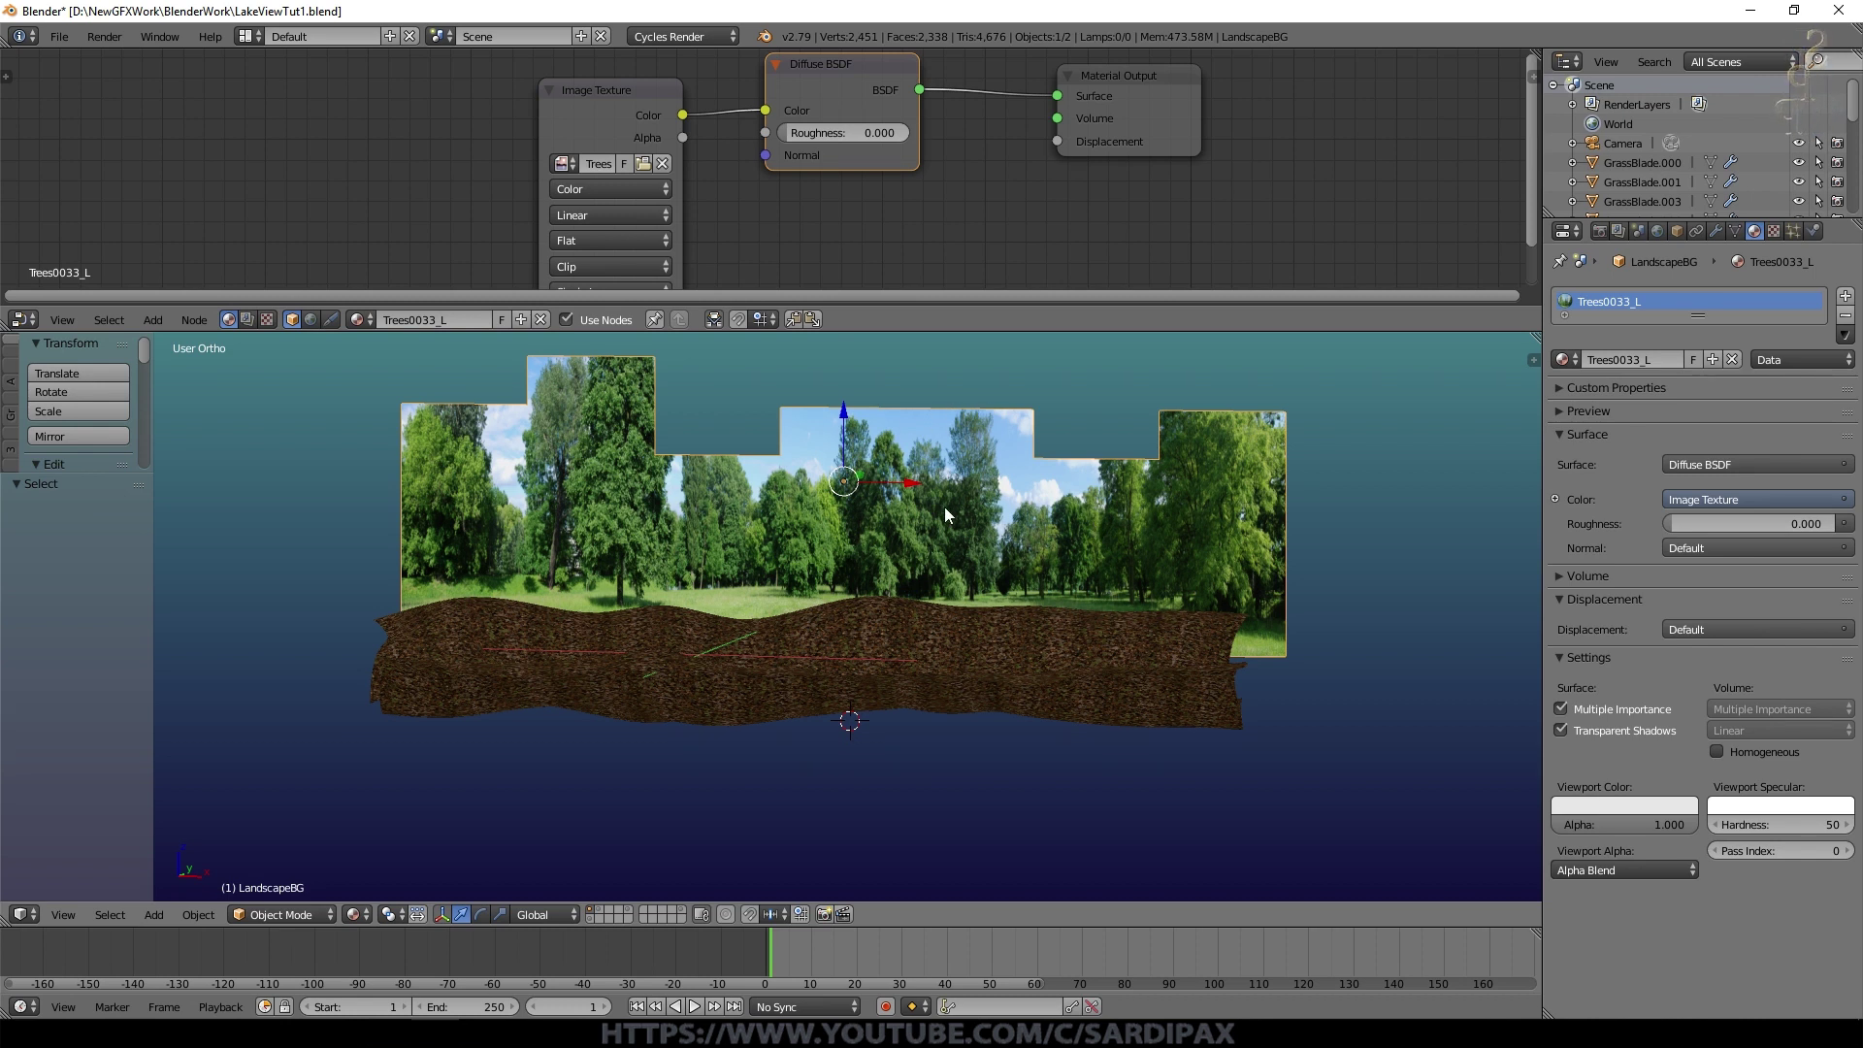
click(935, 663)
key(KP_0)
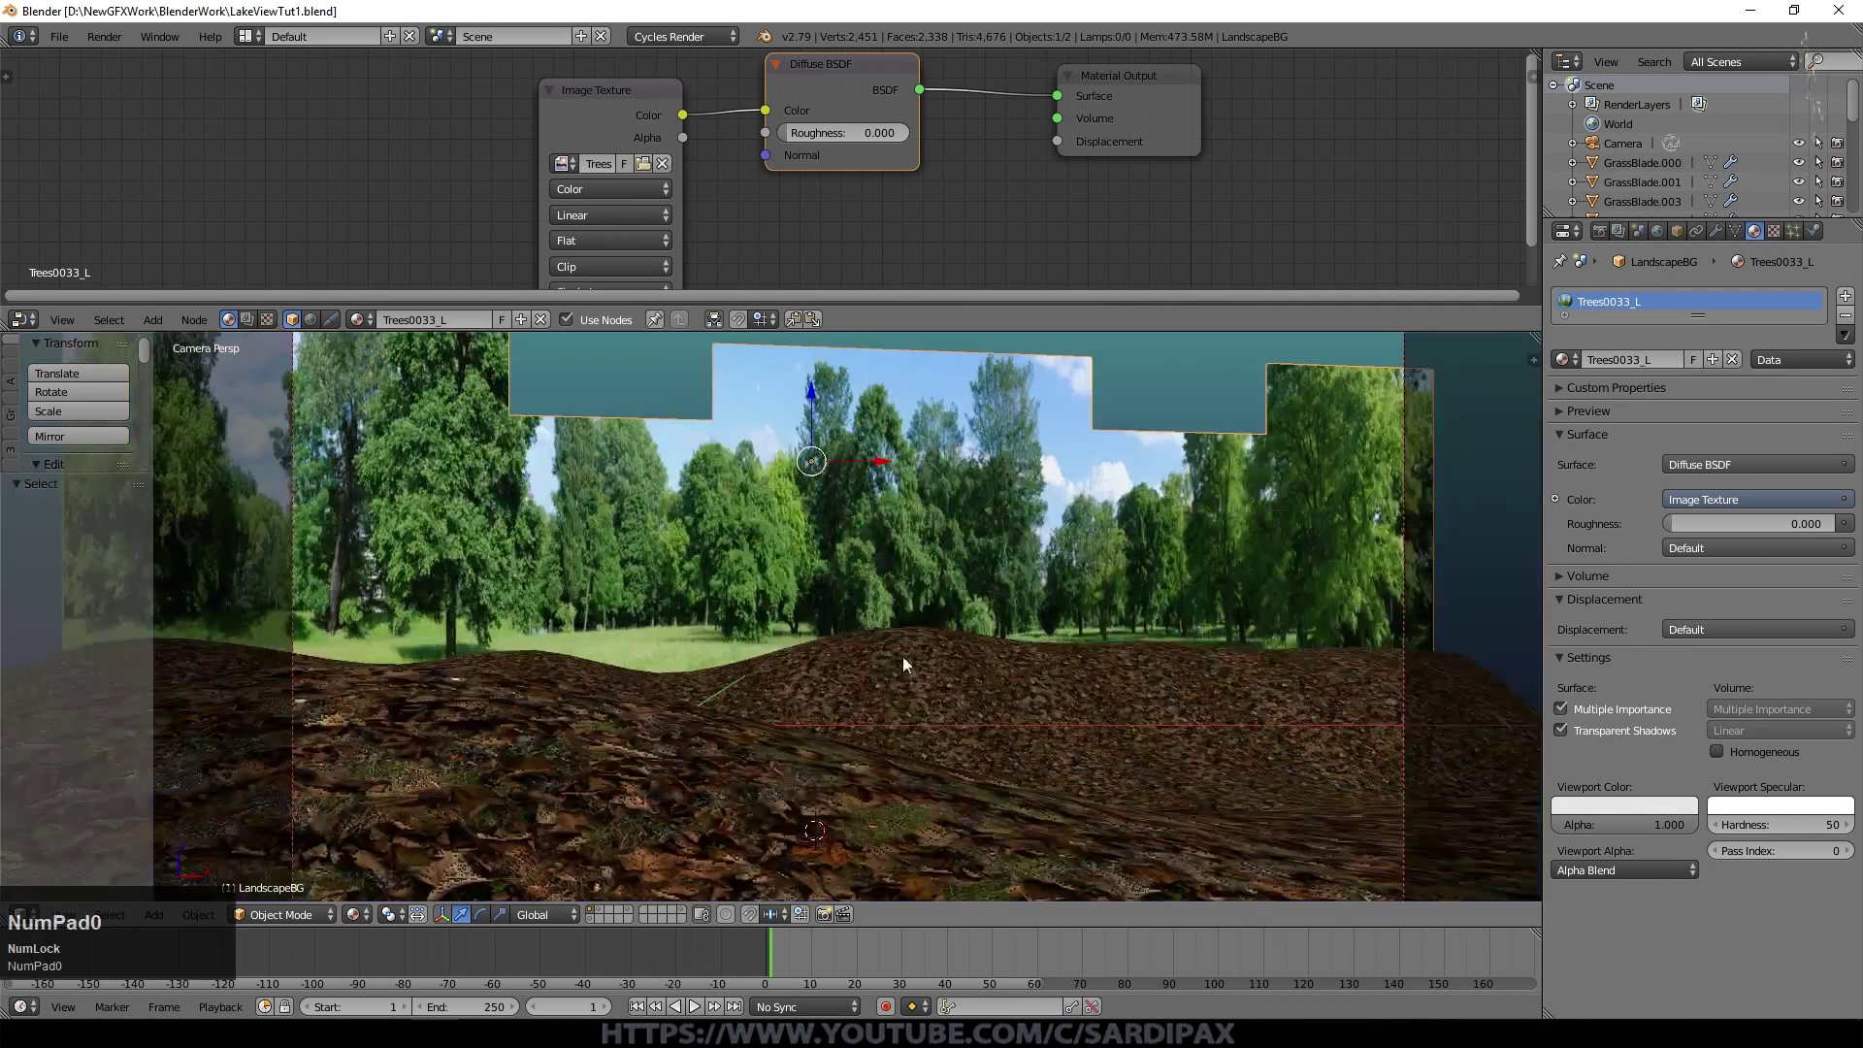
Step: Switch the camera viewport to Rendered shading
scroll(down, 3)
click(354, 923)
click(607, 926)
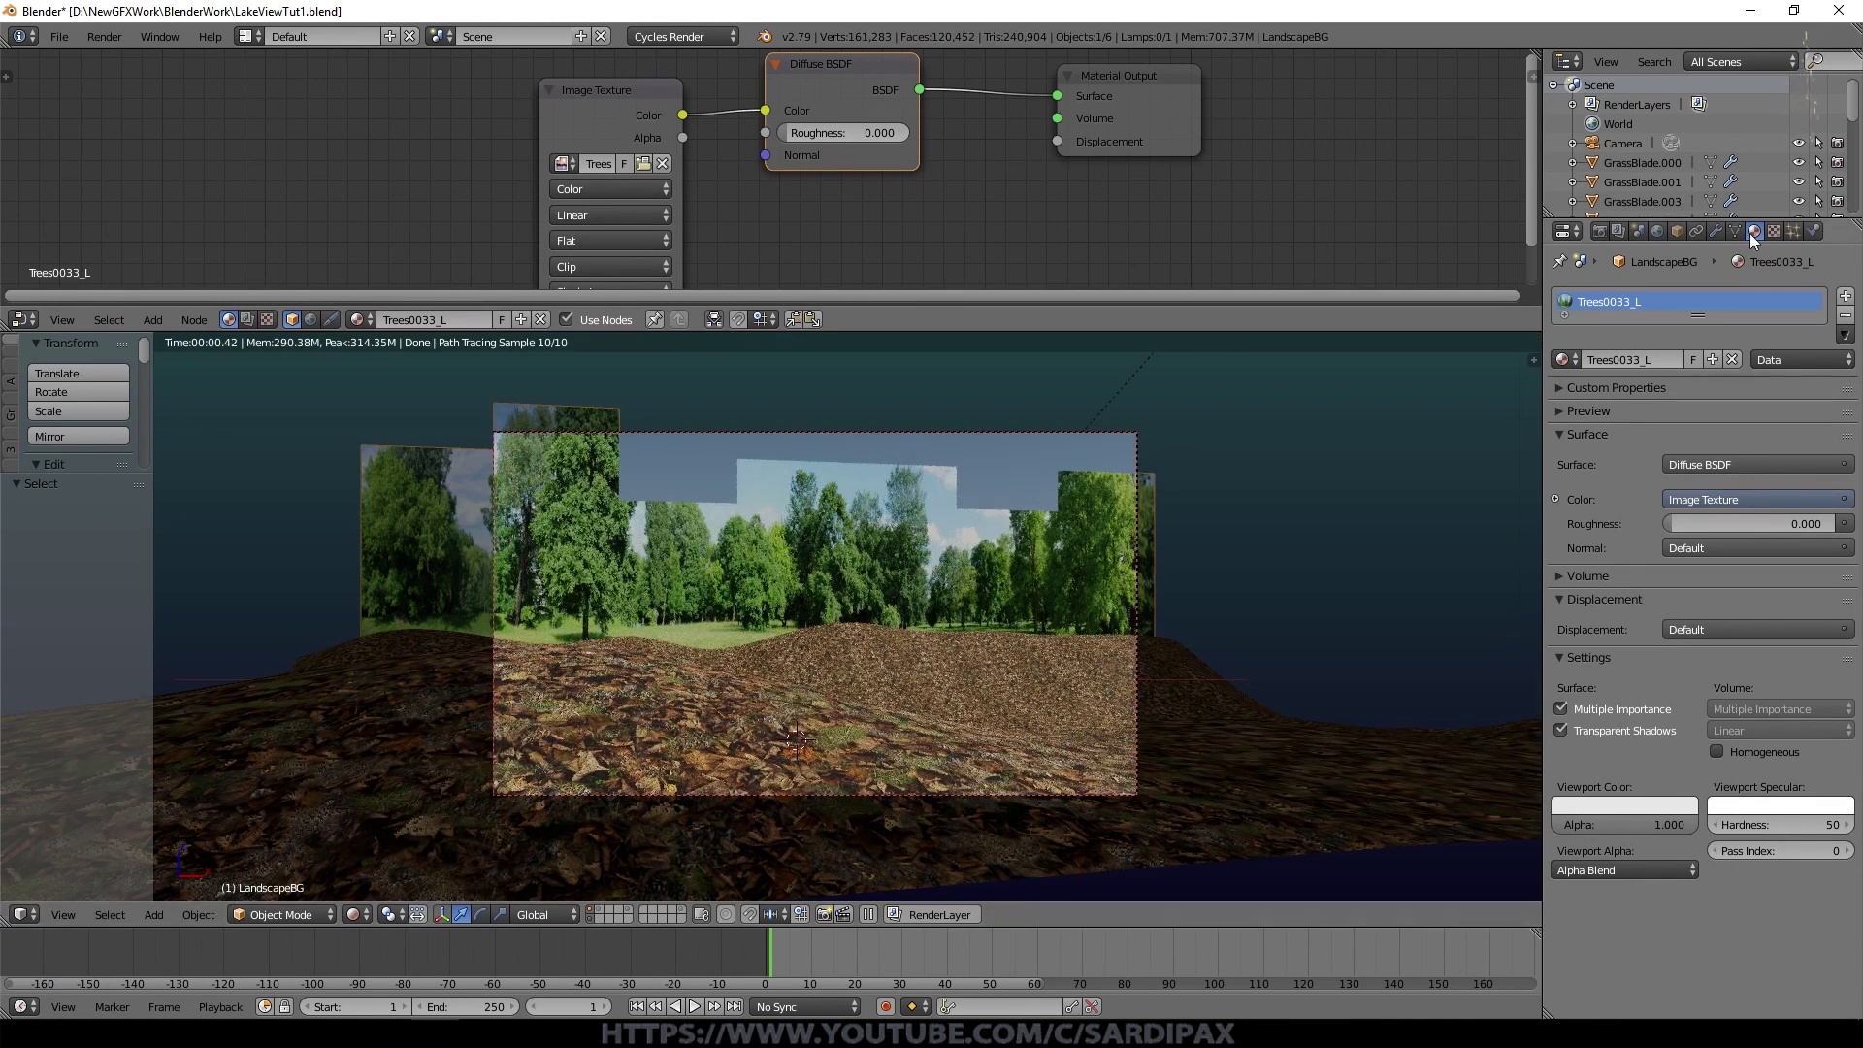
Step: Select Ground and enable its tree particle system's viewport and render visibility
right_click(1326, 753)
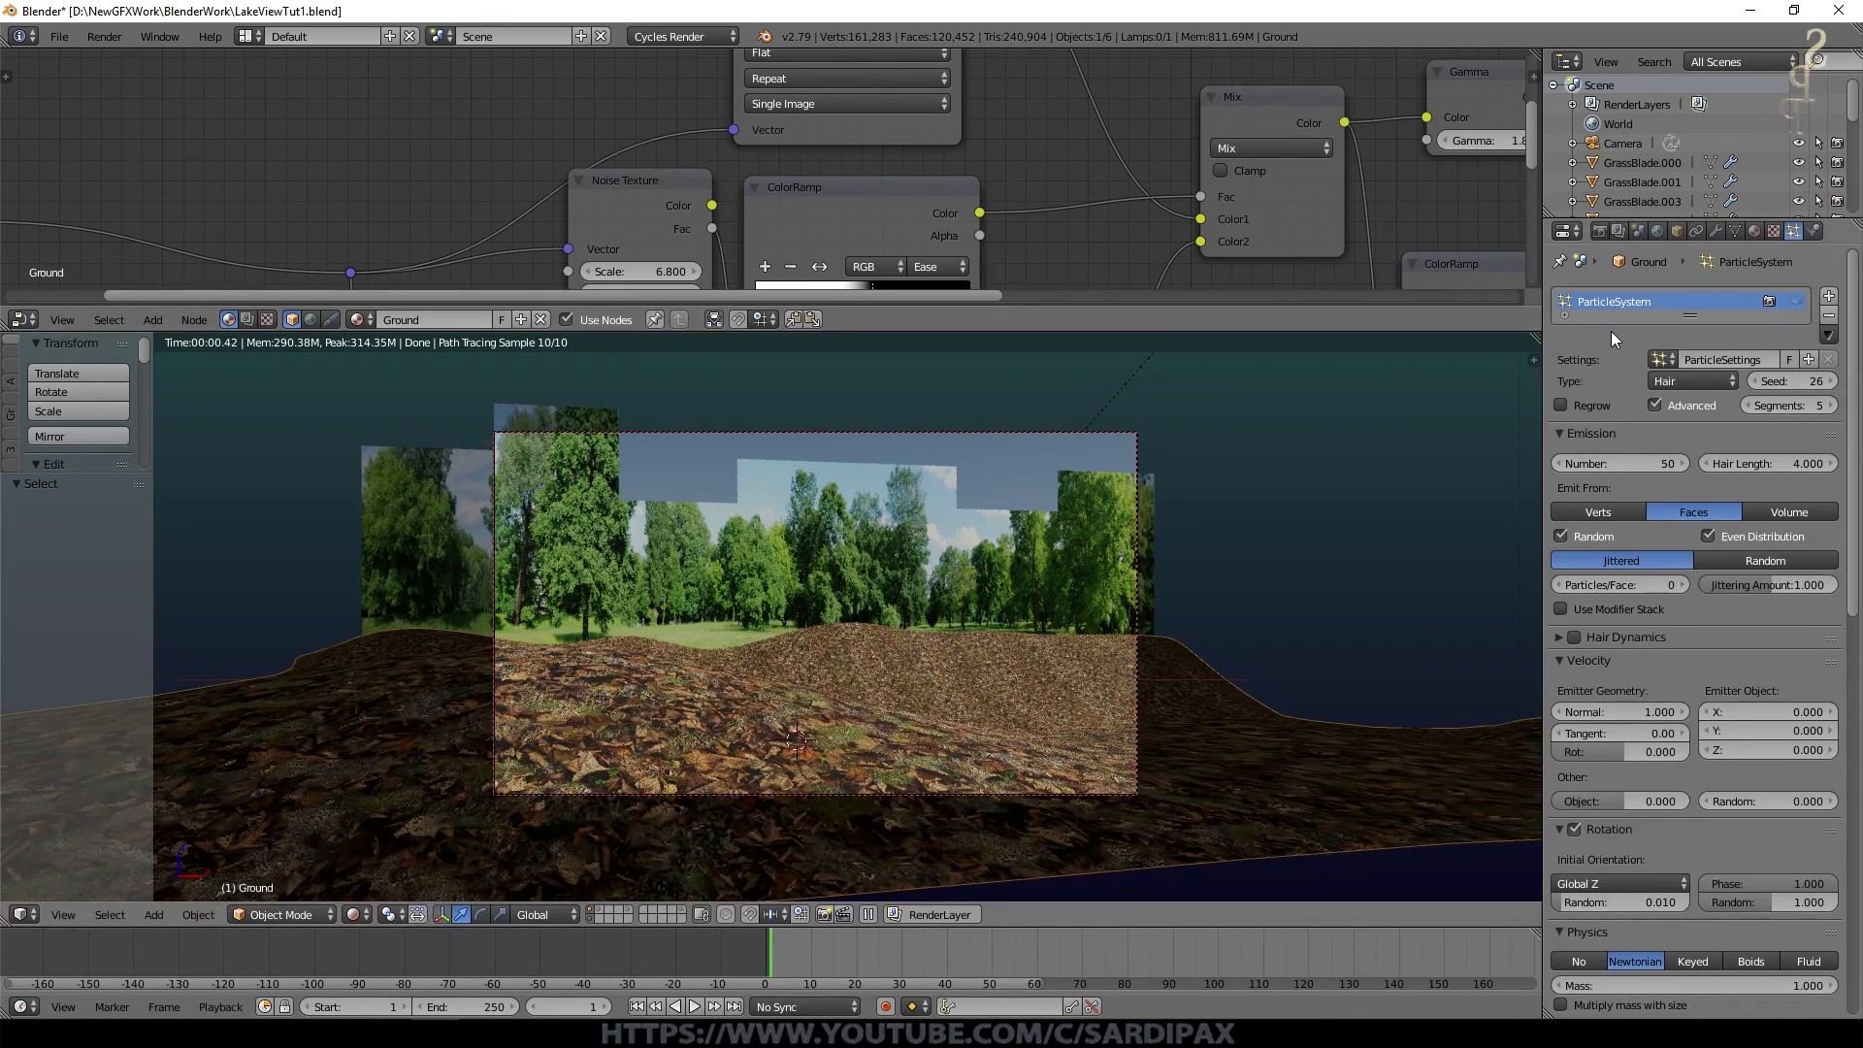
click(1804, 309)
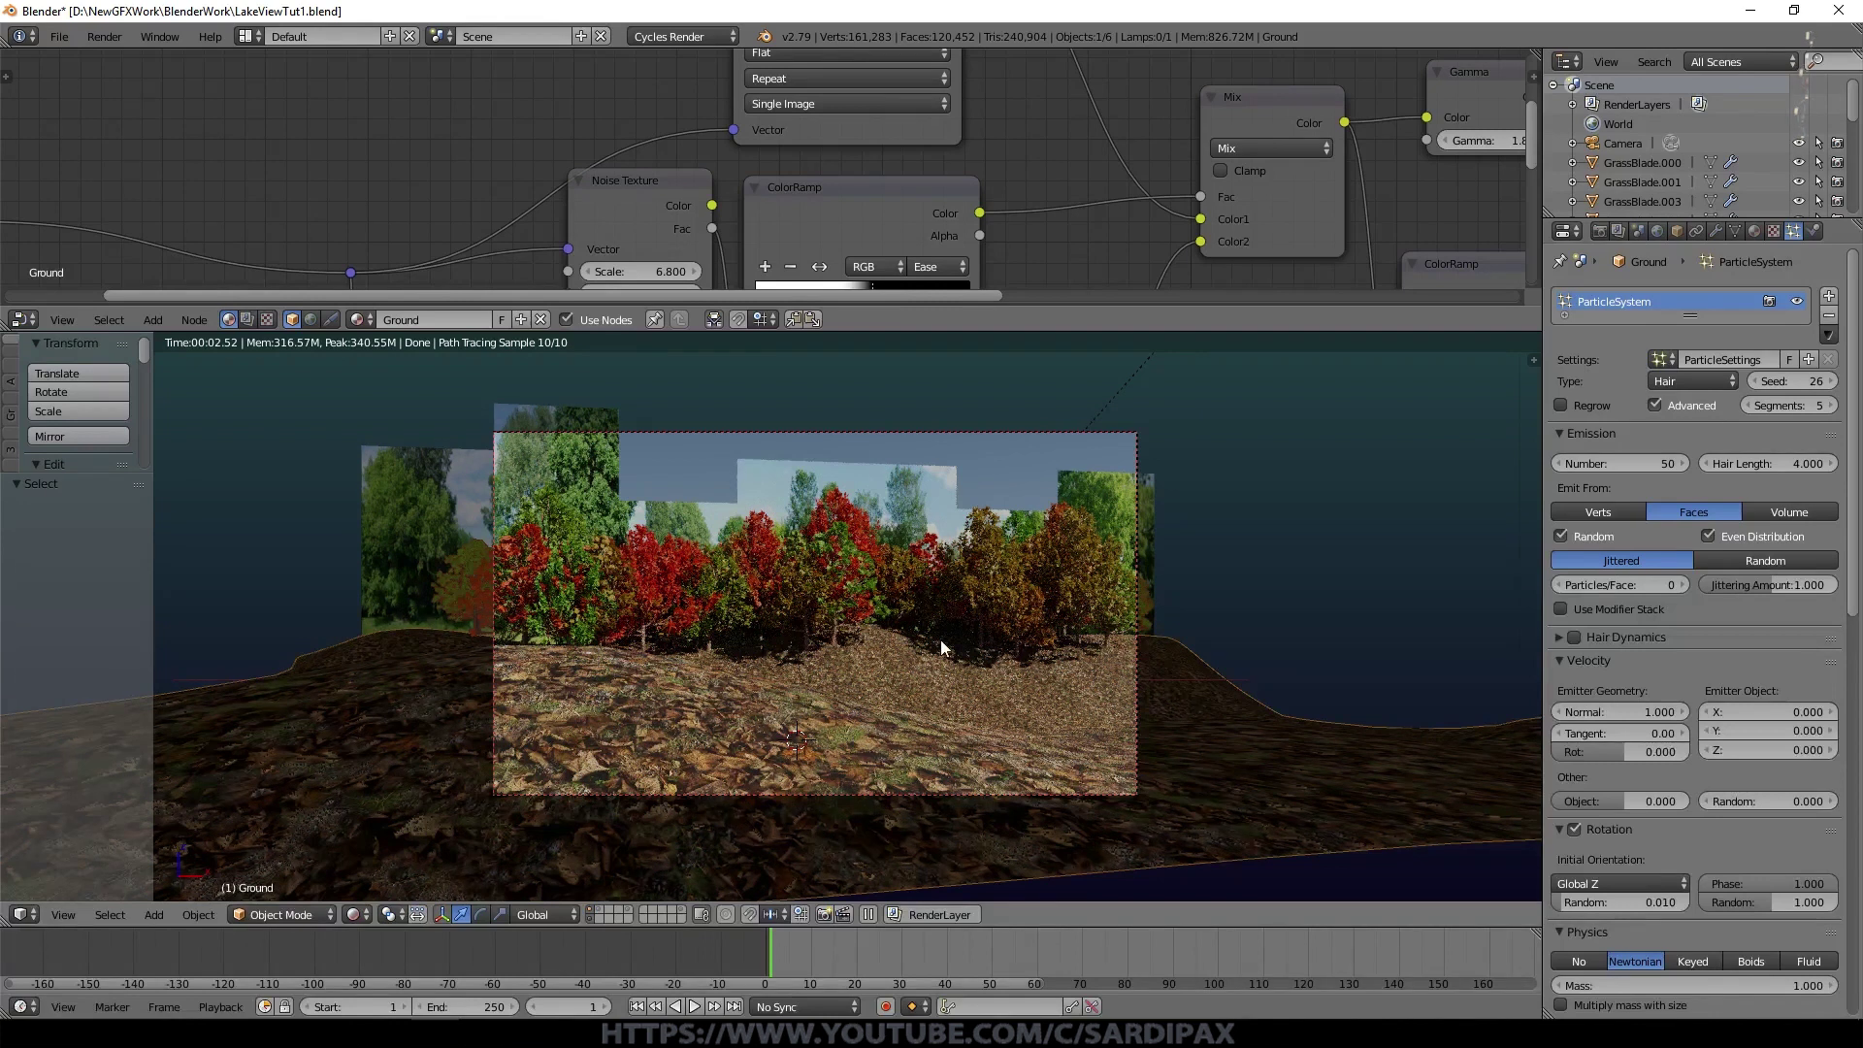
click(609, 921)
click(637, 916)
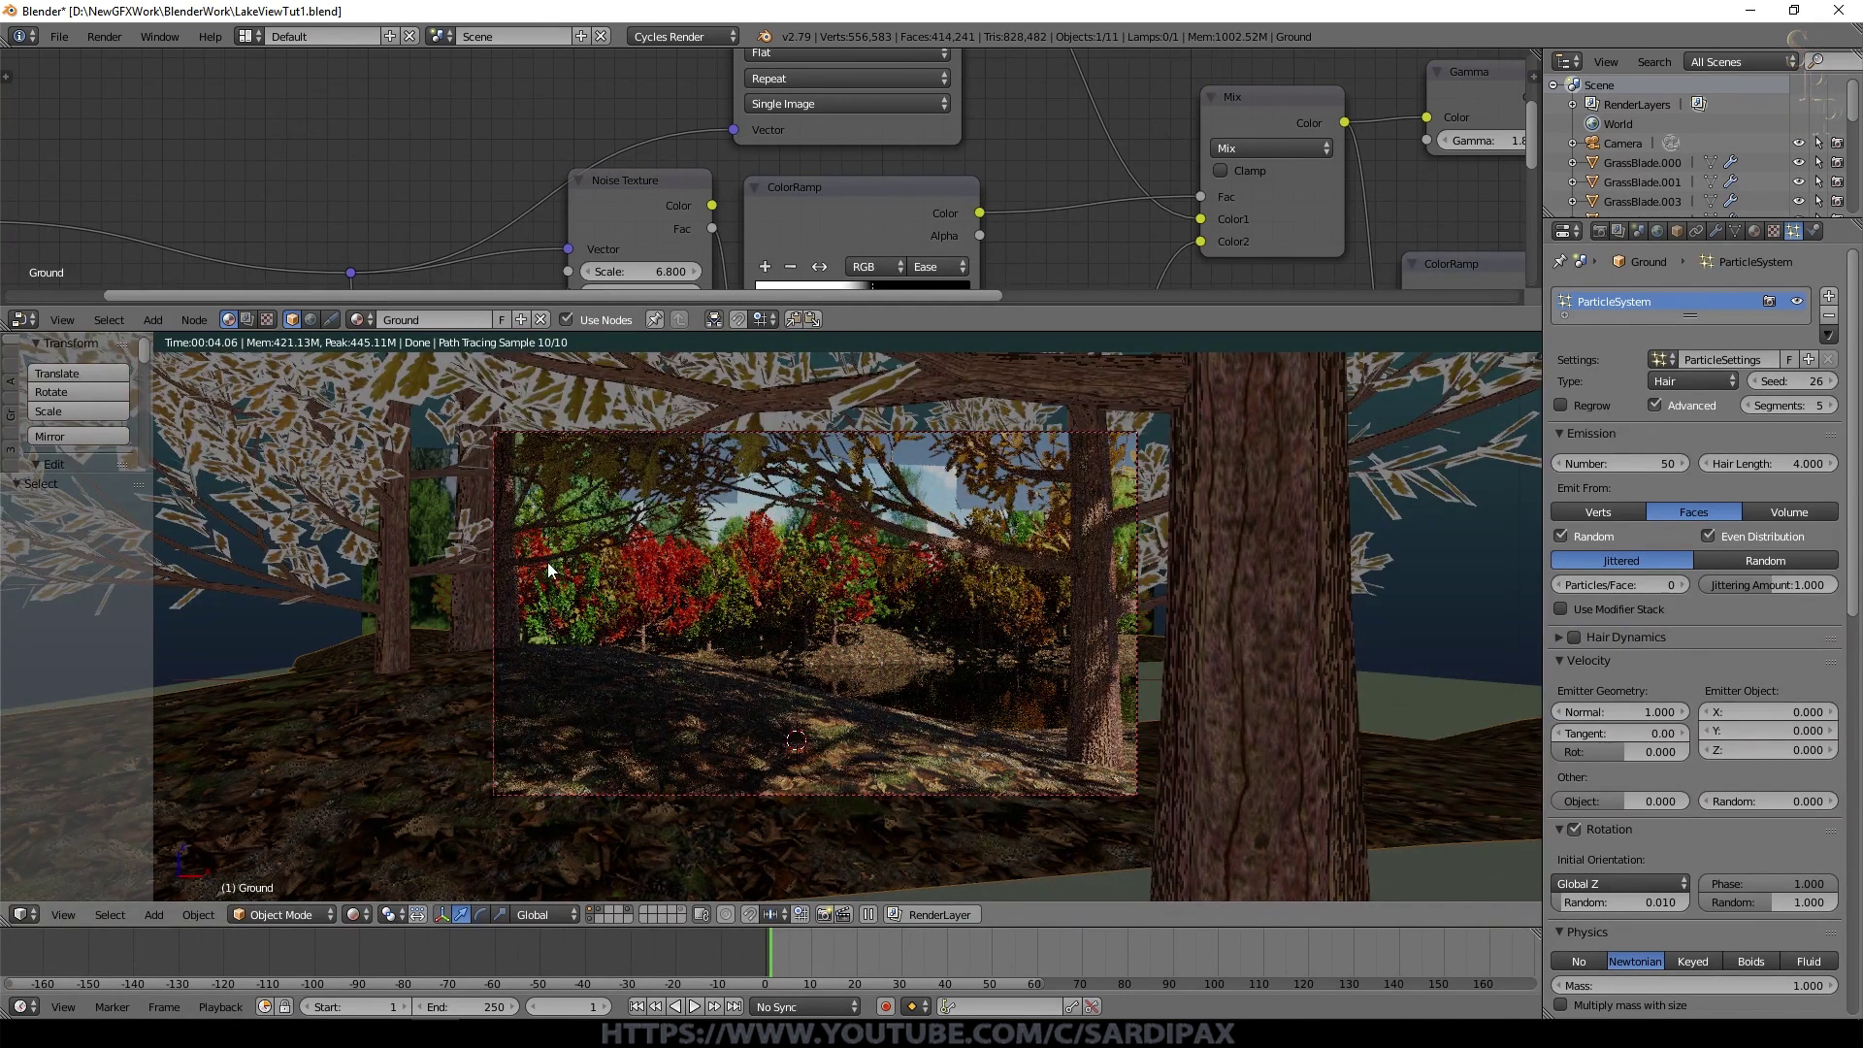
click(1801, 305)
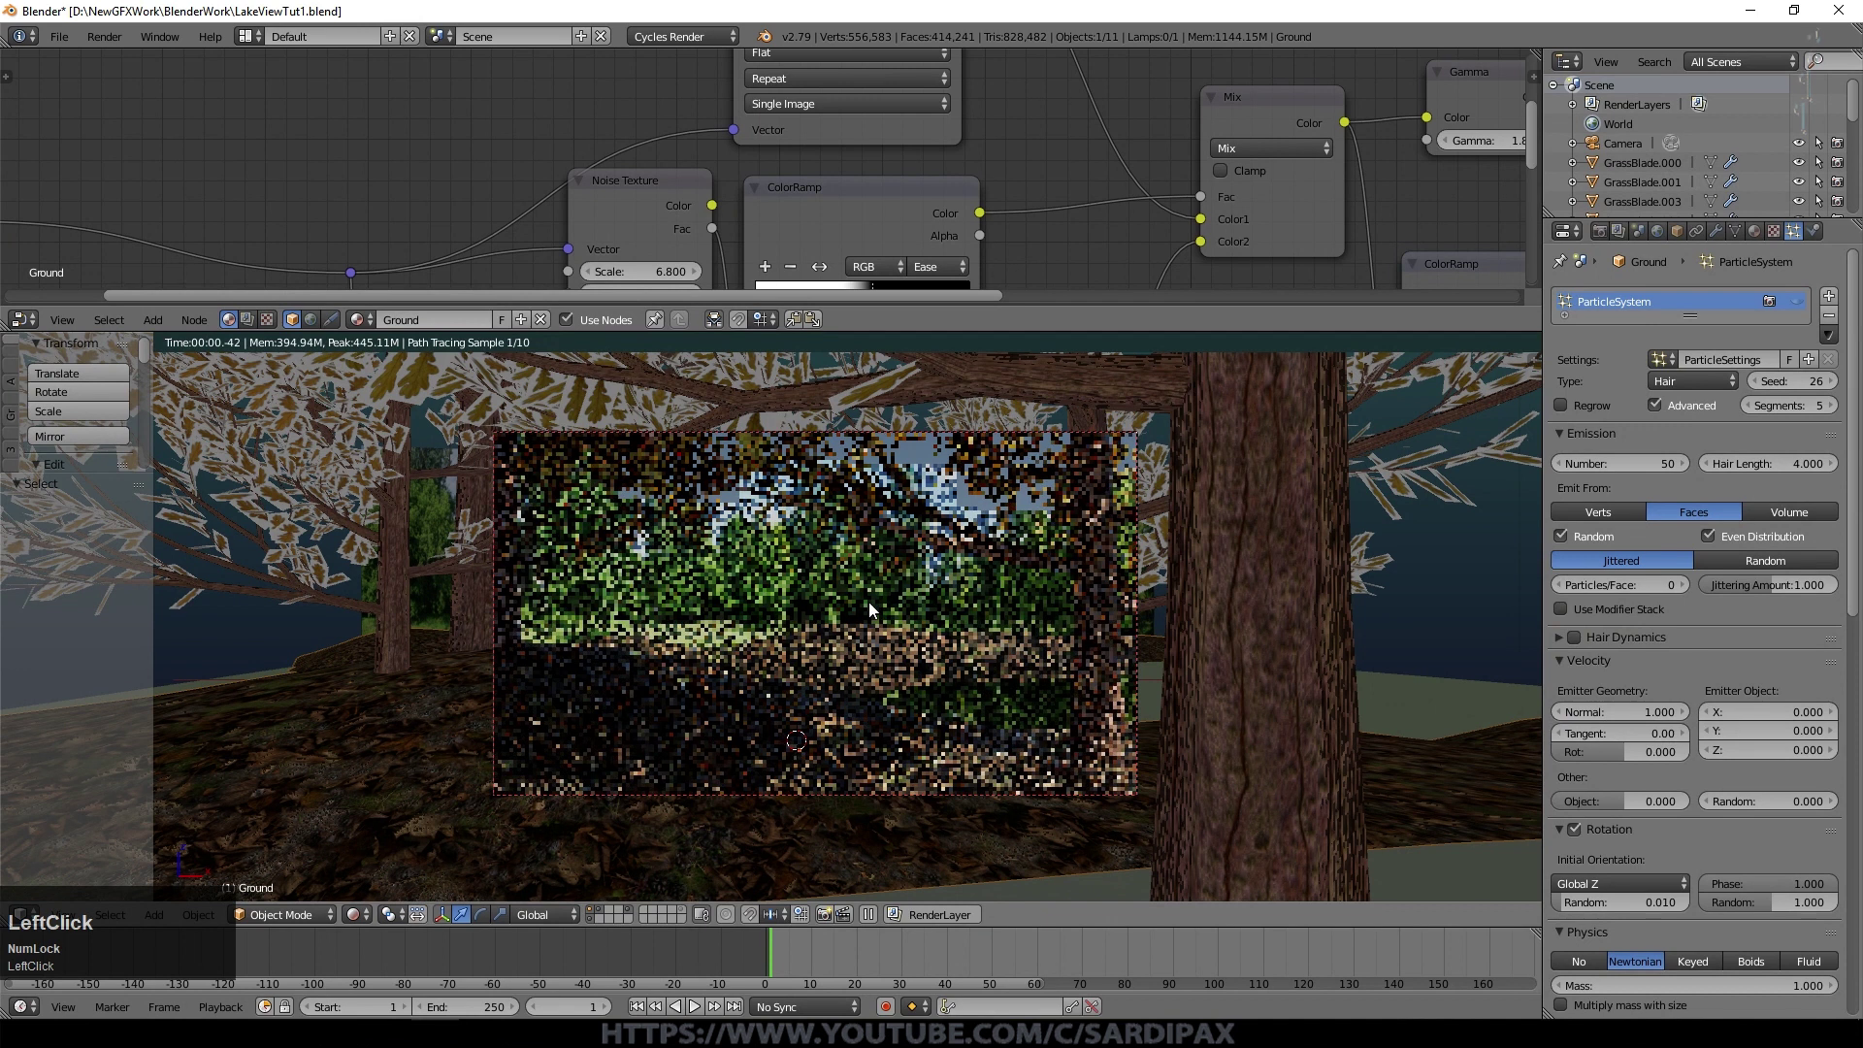
Step: In Edit Mode on LandscapeBG, lower the chosen backdrop faces straight down
right_click(855, 517)
key(Tab)
key(a)
key(w)
click(798, 513)
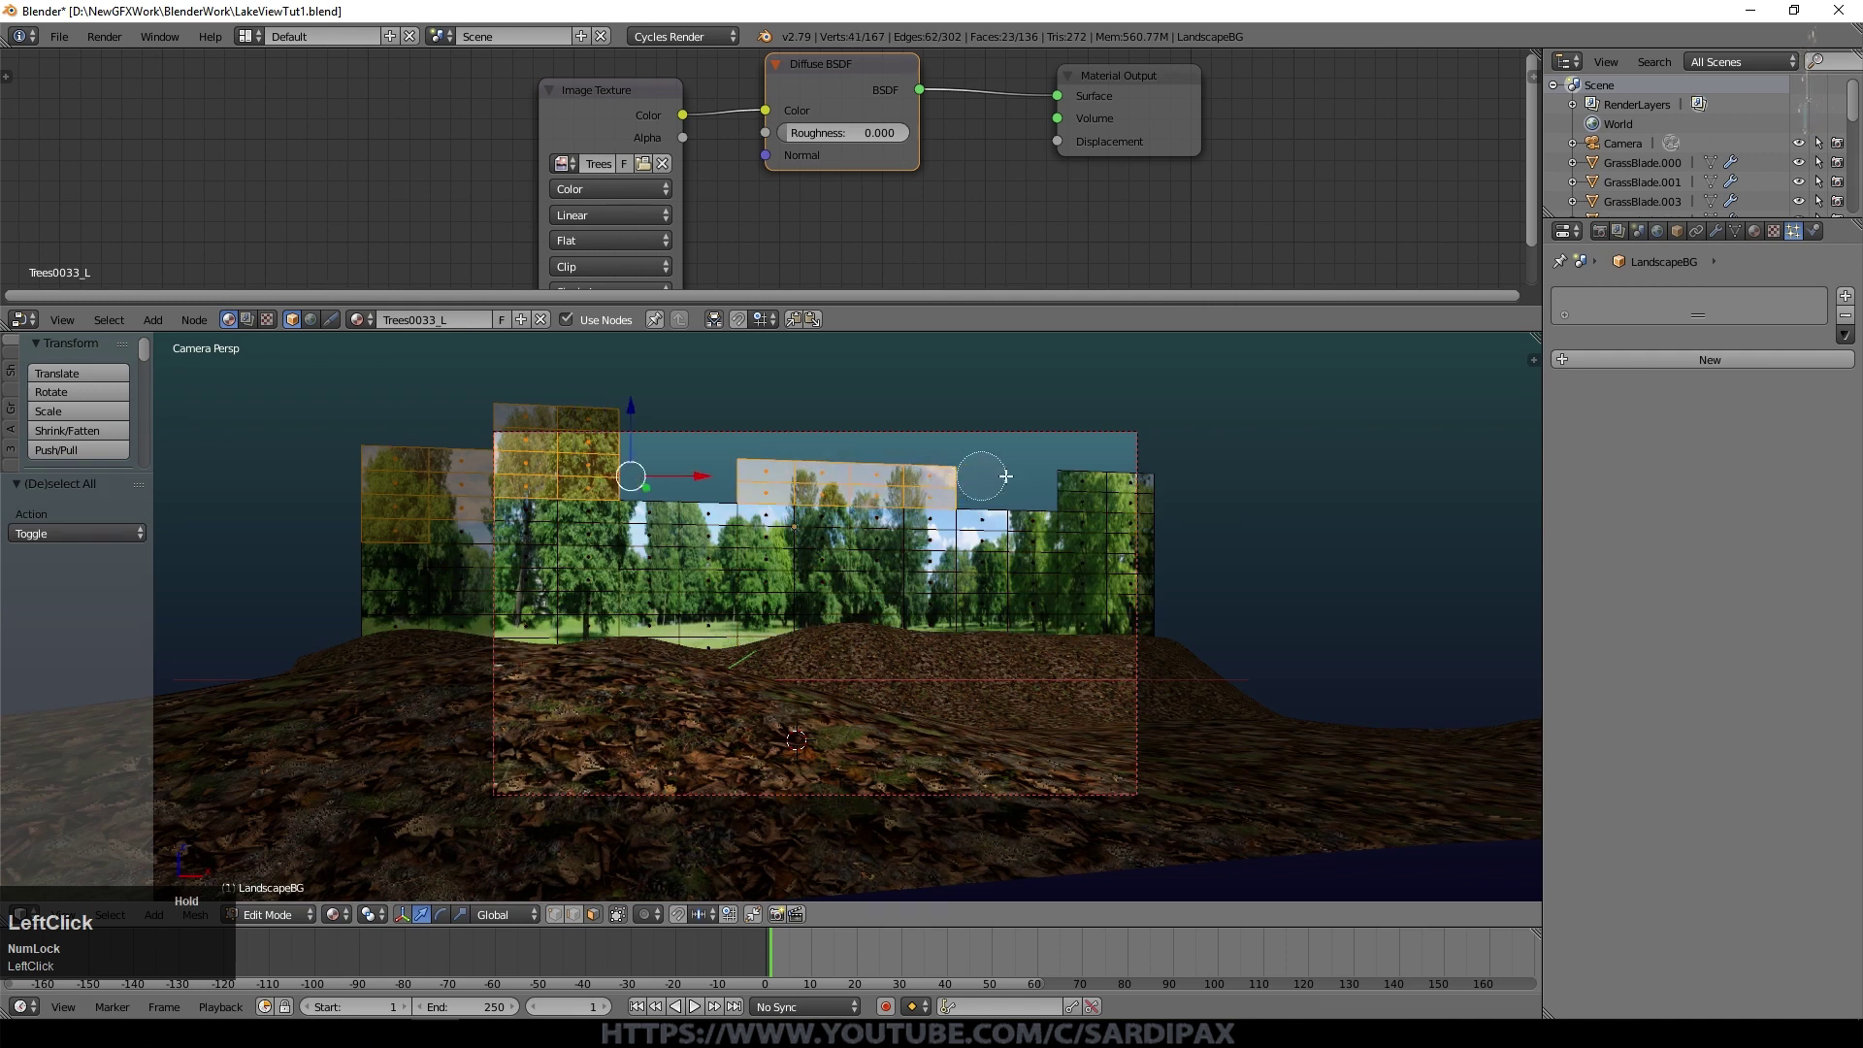
right_click(1250, 511)
key(x)
click(1224, 457)
right_click(1156, 688)
click(1805, 310)
key(Tab)
Step: Select the backdrop faces above the trees and delete them as Faces
key(a)
key(a)
click(376, 571)
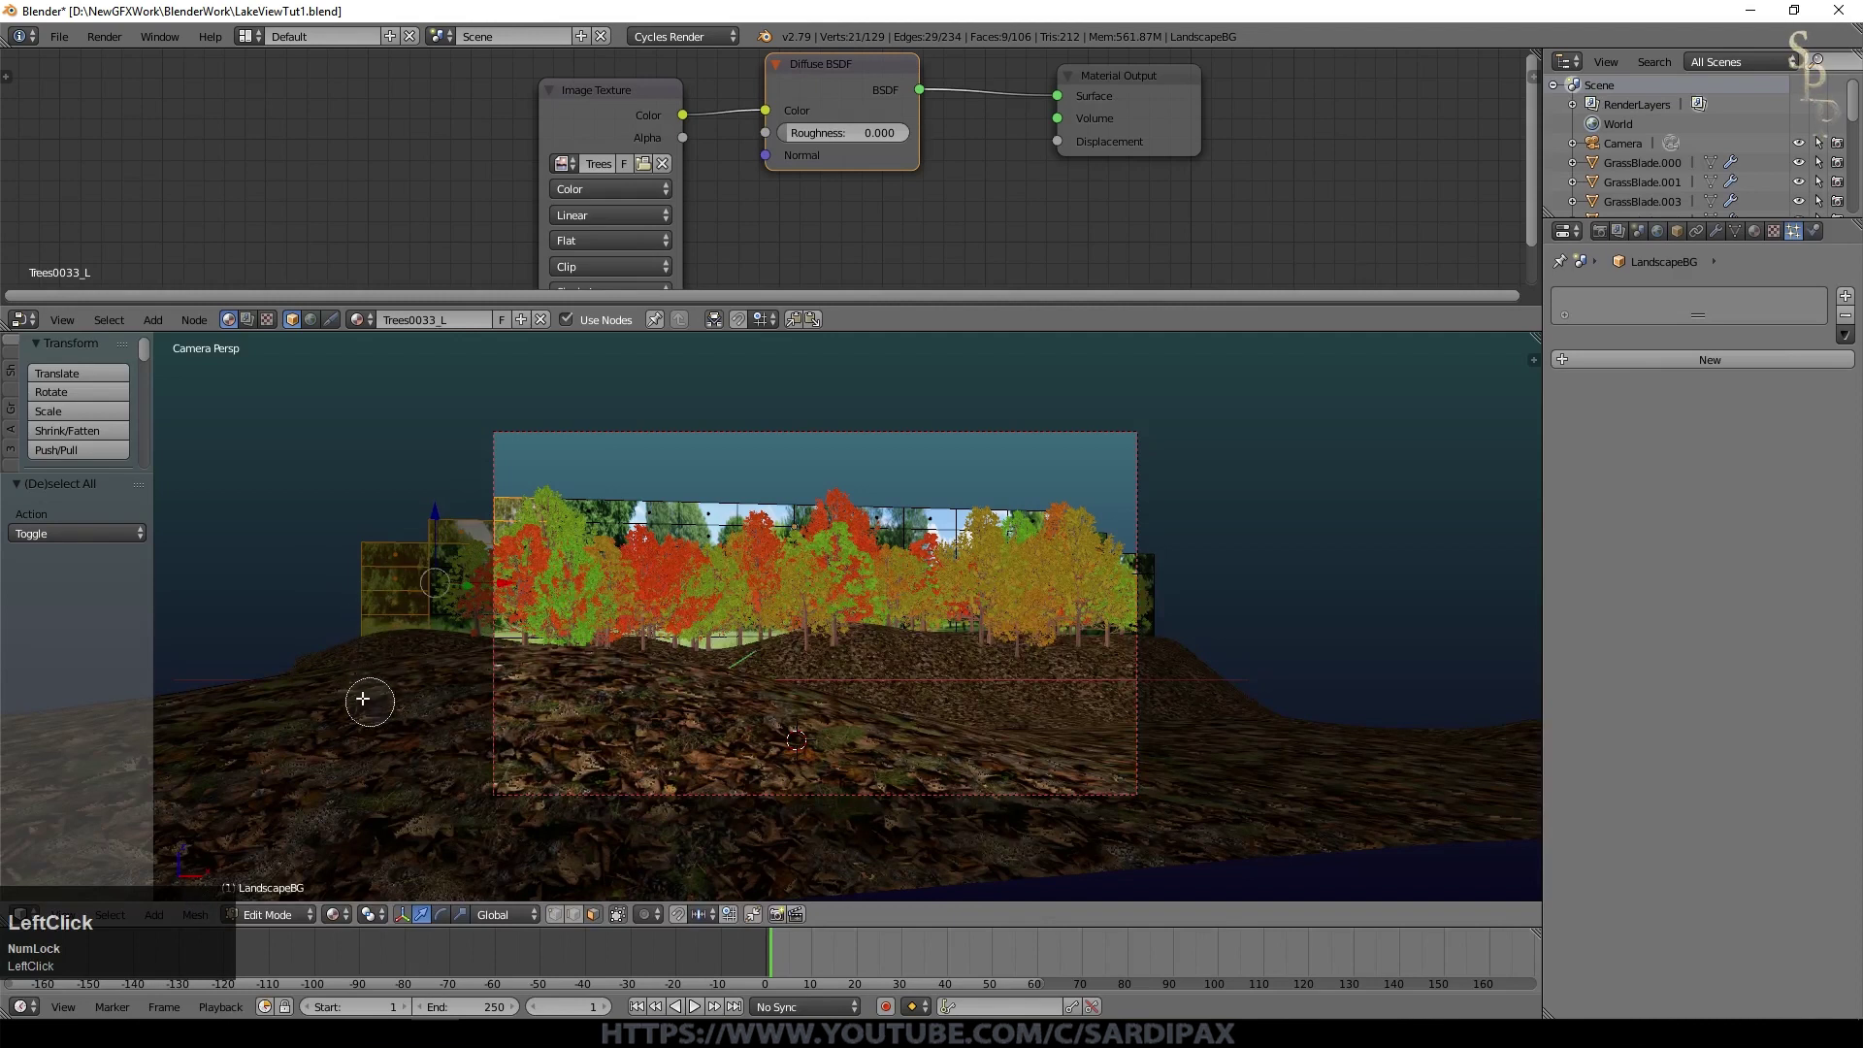
click(1168, 568)
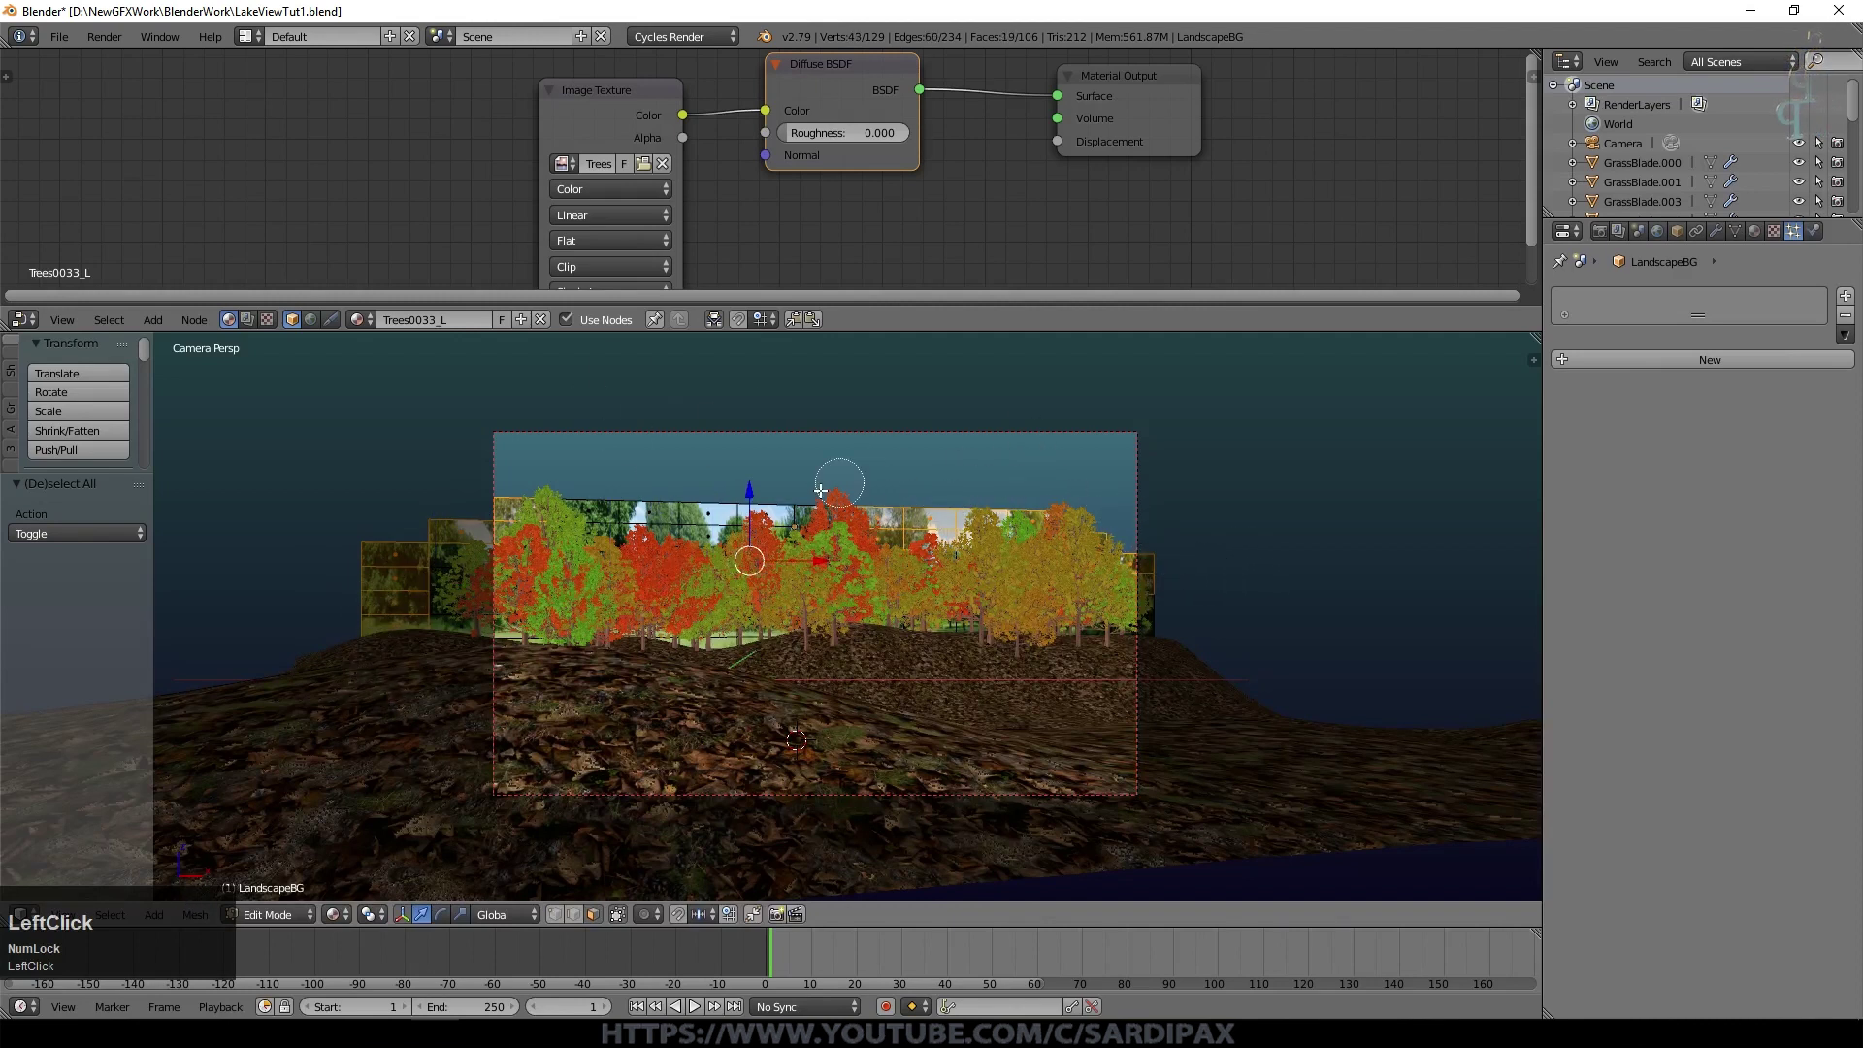
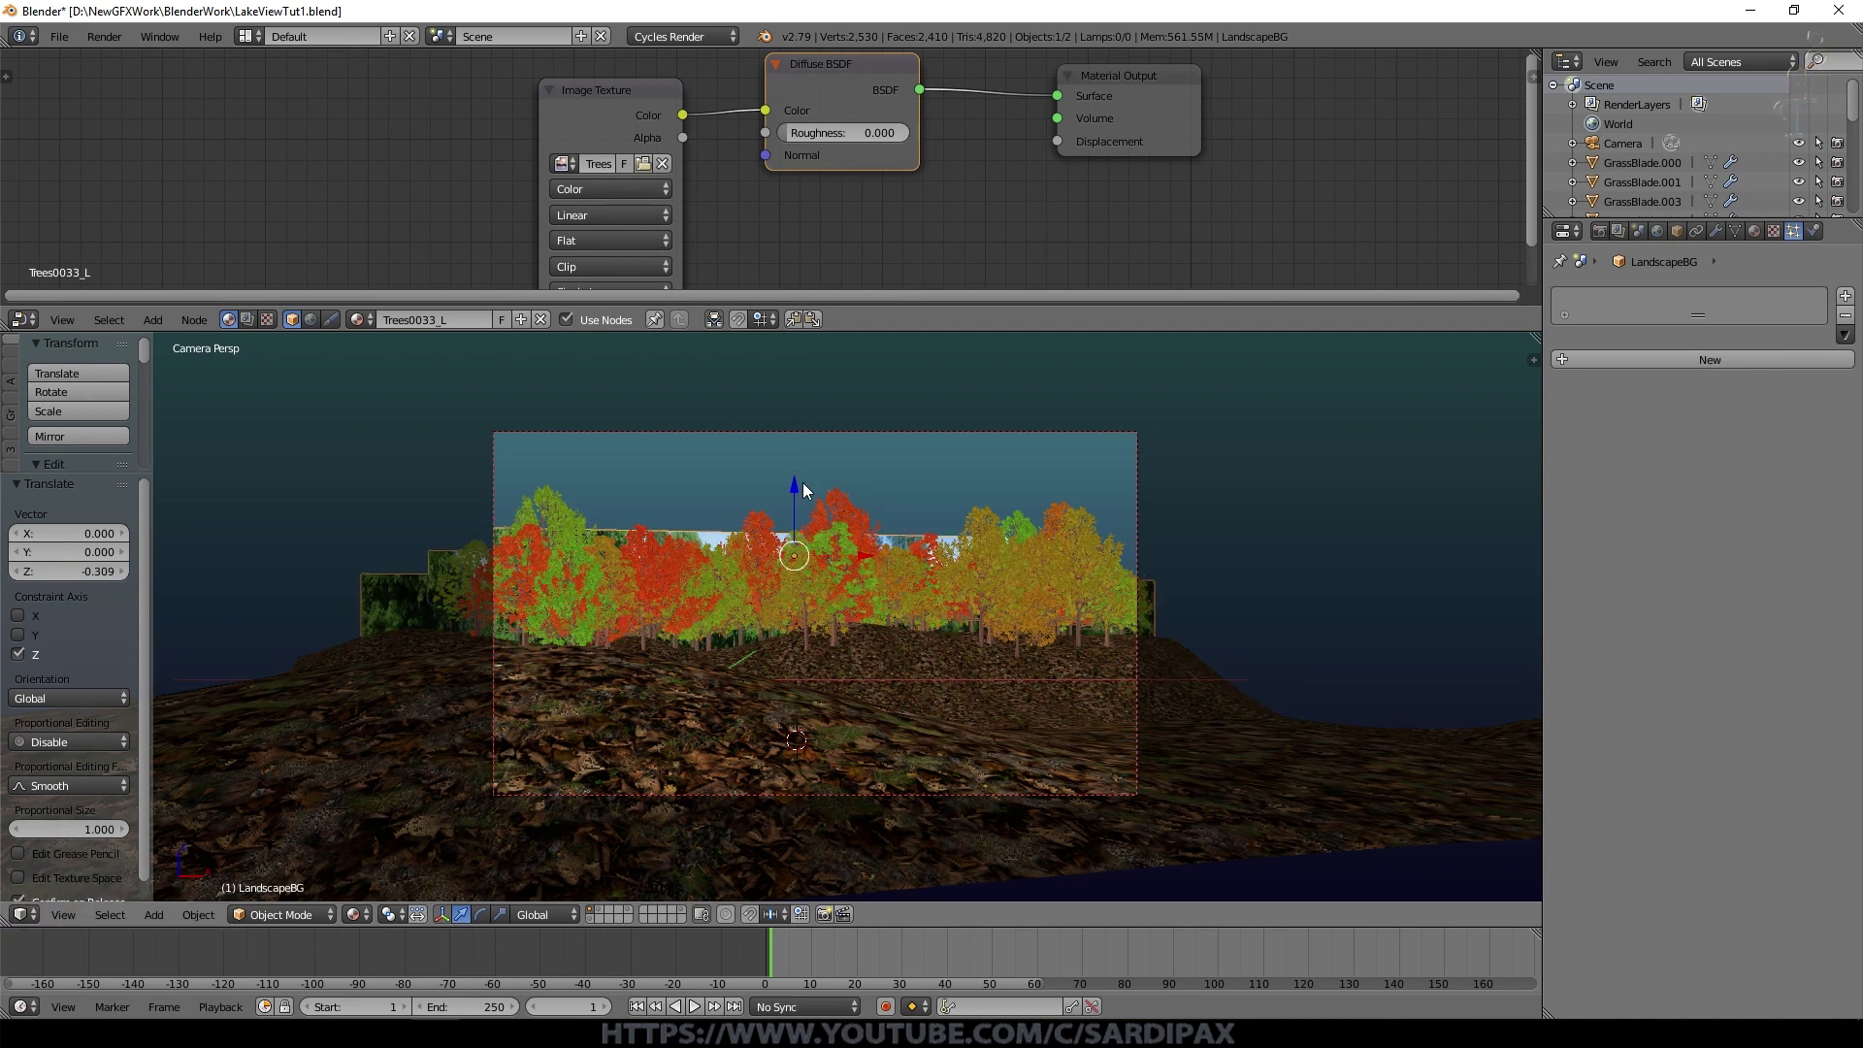
key(Caps_Lock)
key(Tab)
key(c)
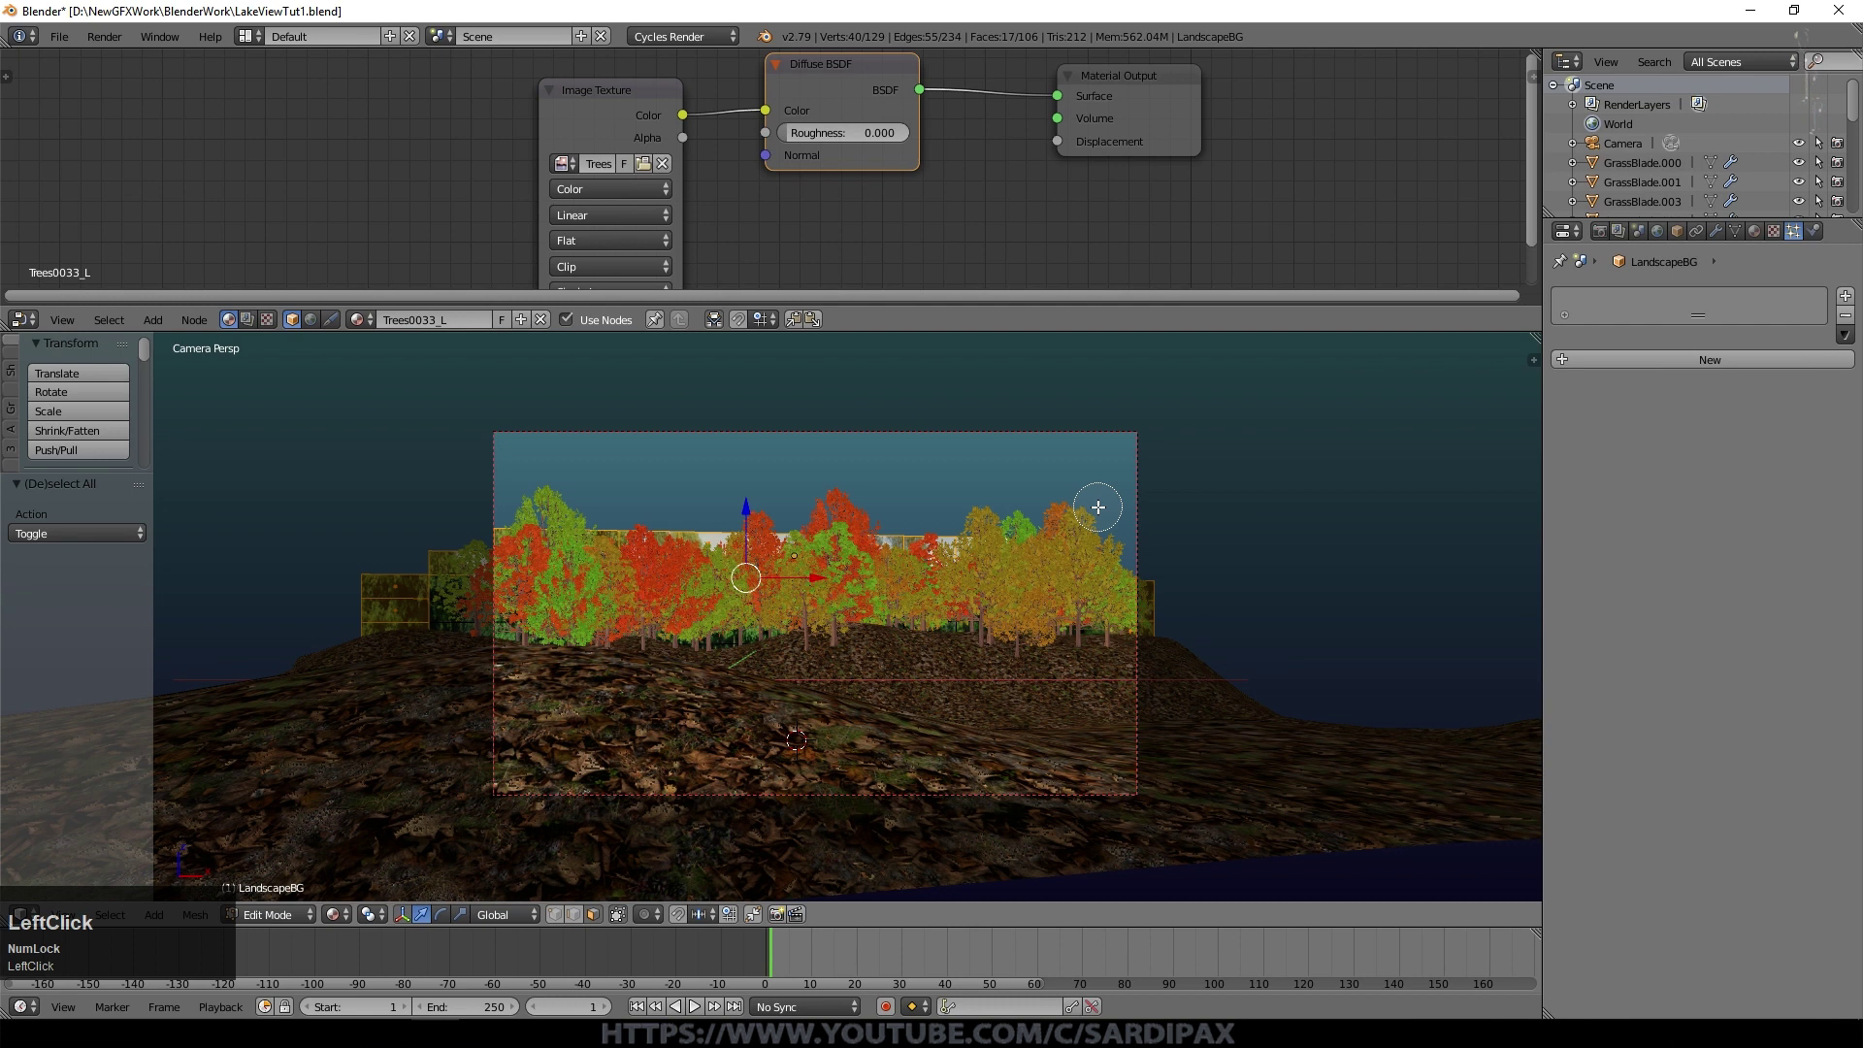
right_click(914, 526)
key(x)
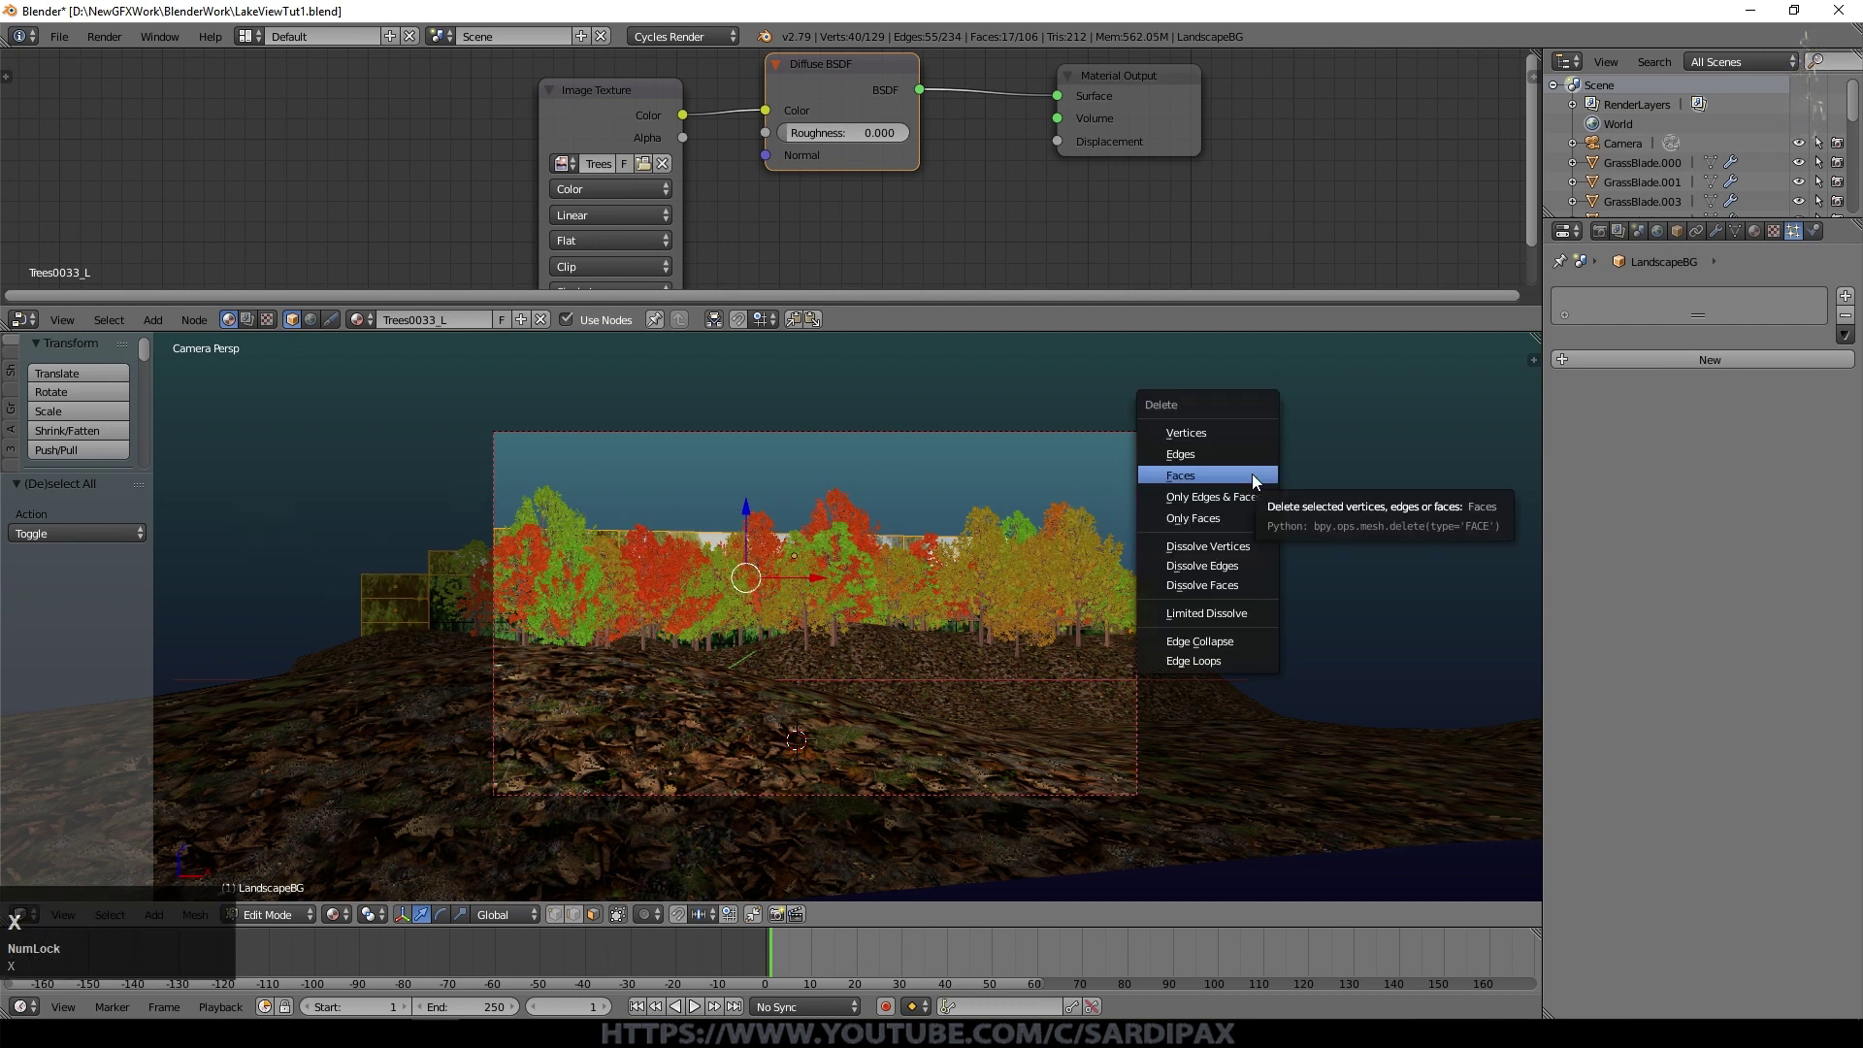
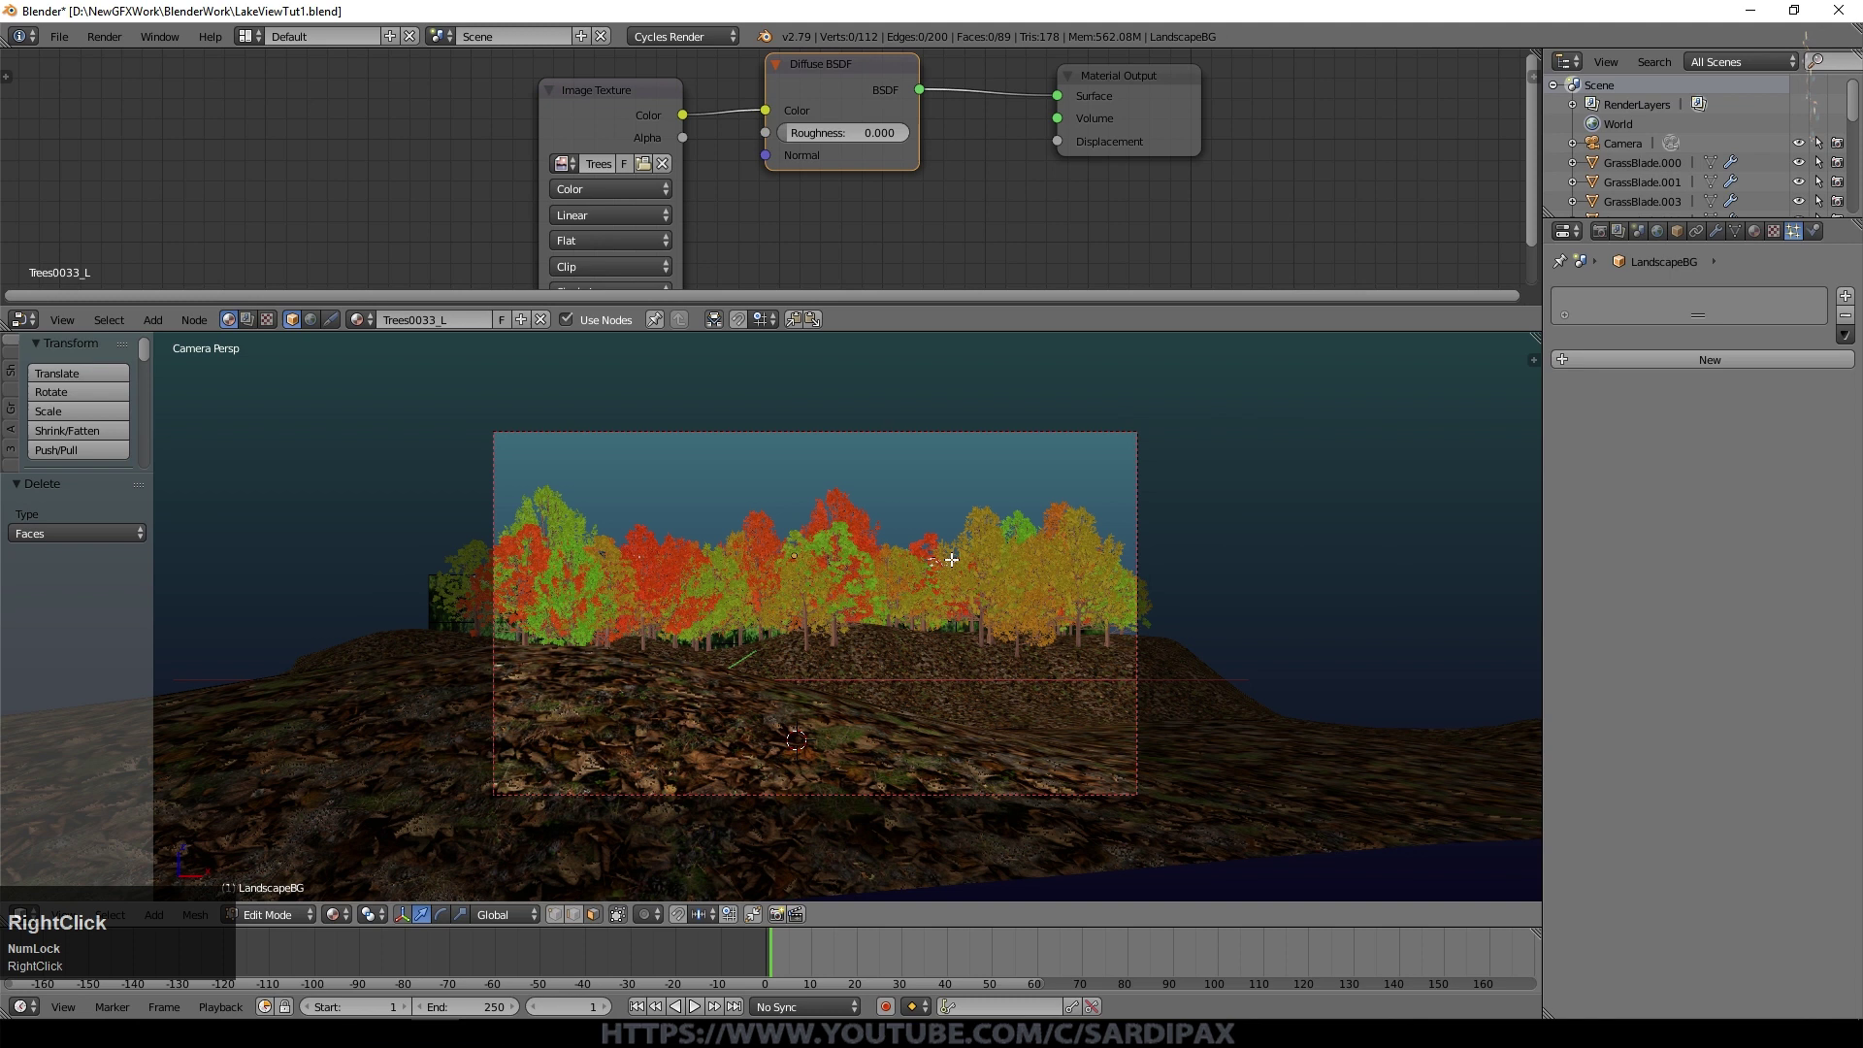
double_click(798, 736)
Step: Finish removing the unwanted faces, save the file and leave Edit Mode
right_click(799, 736)
key(x)
key(ctrl+s)
key(Tab)
Step: Add an Emission shader fed by the tree image and wire it to Material Output Surface
click(606, 919)
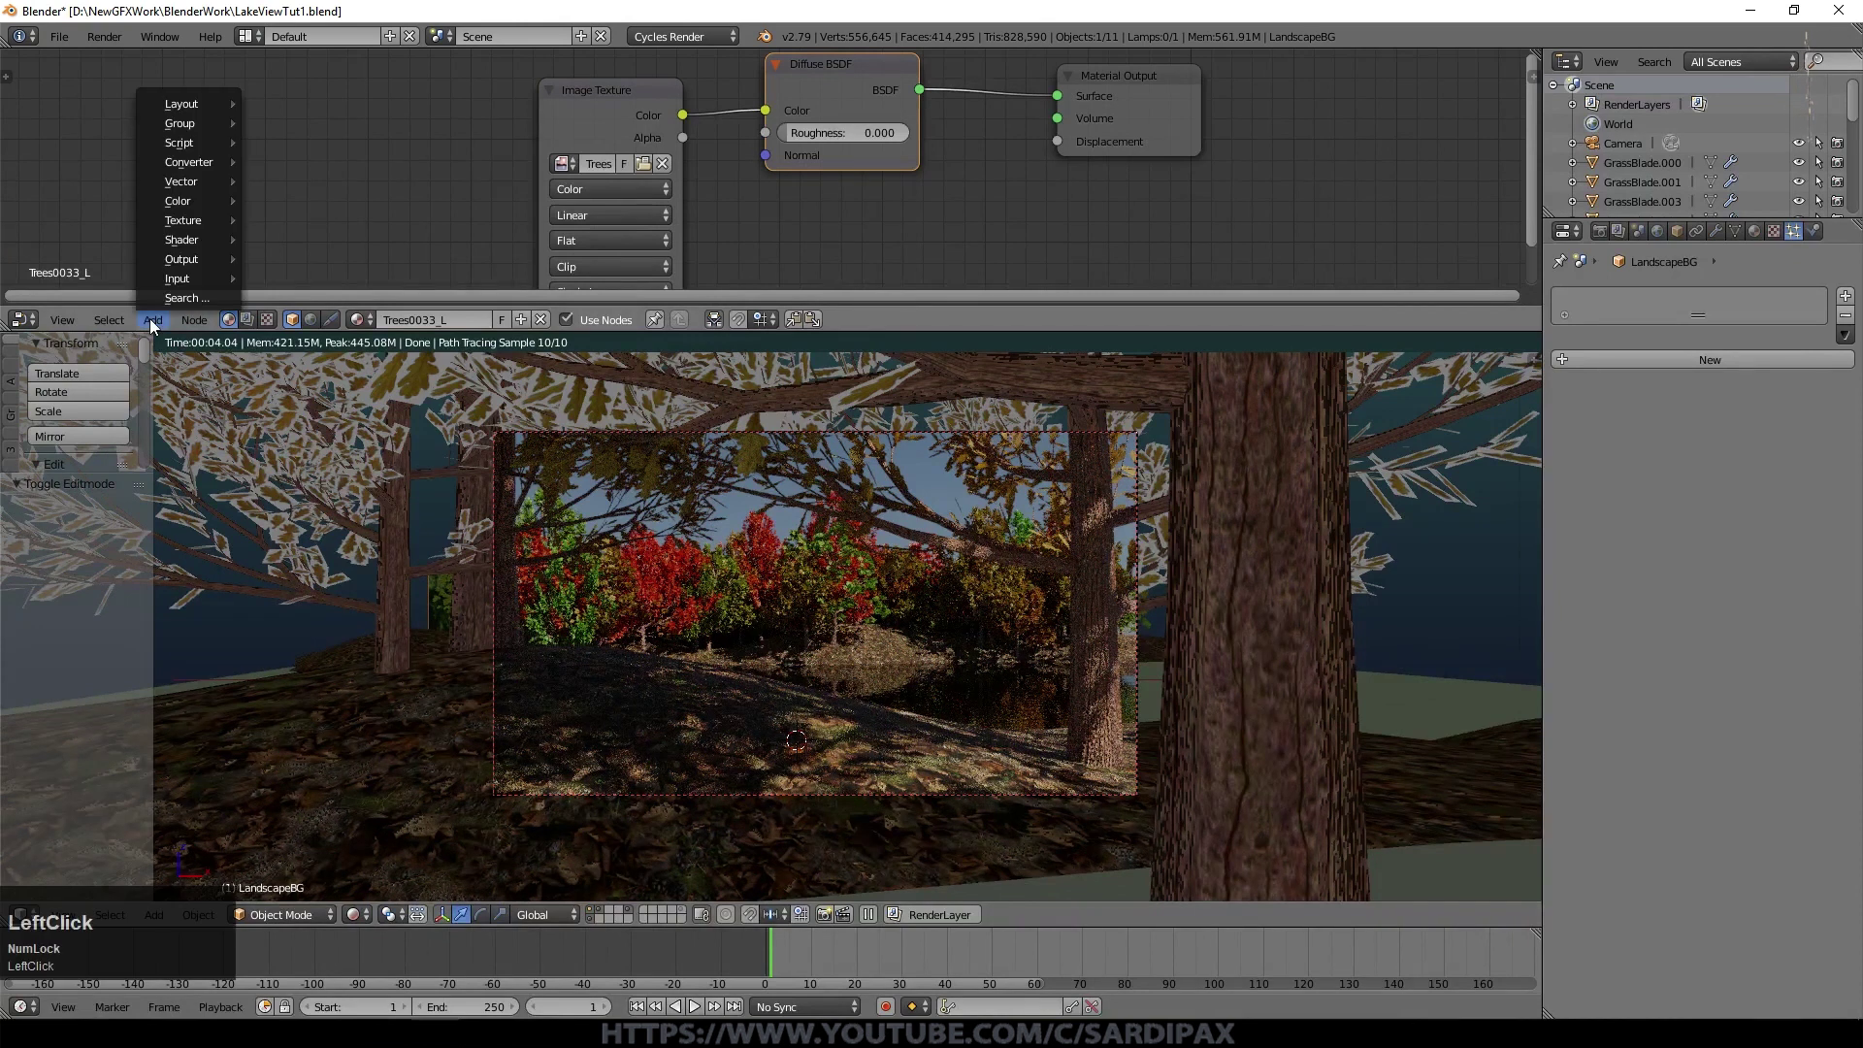
click(189, 180)
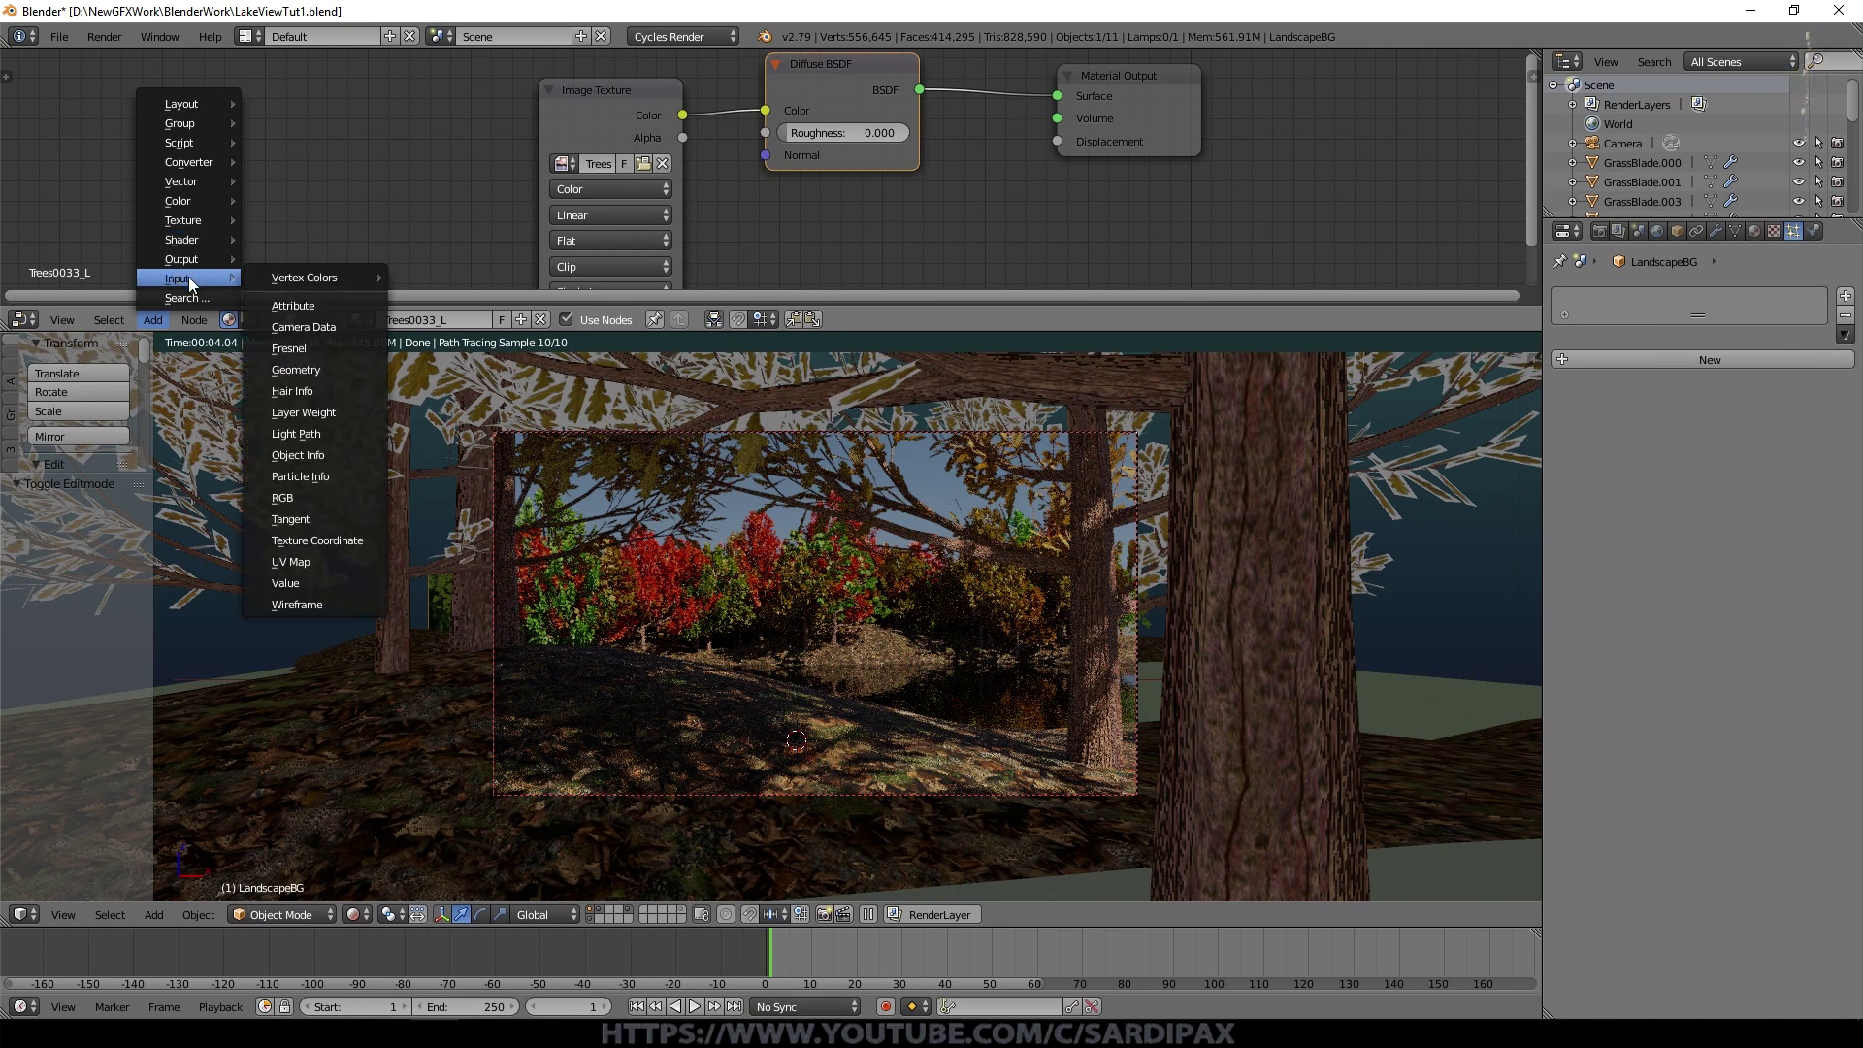
click(342, 337)
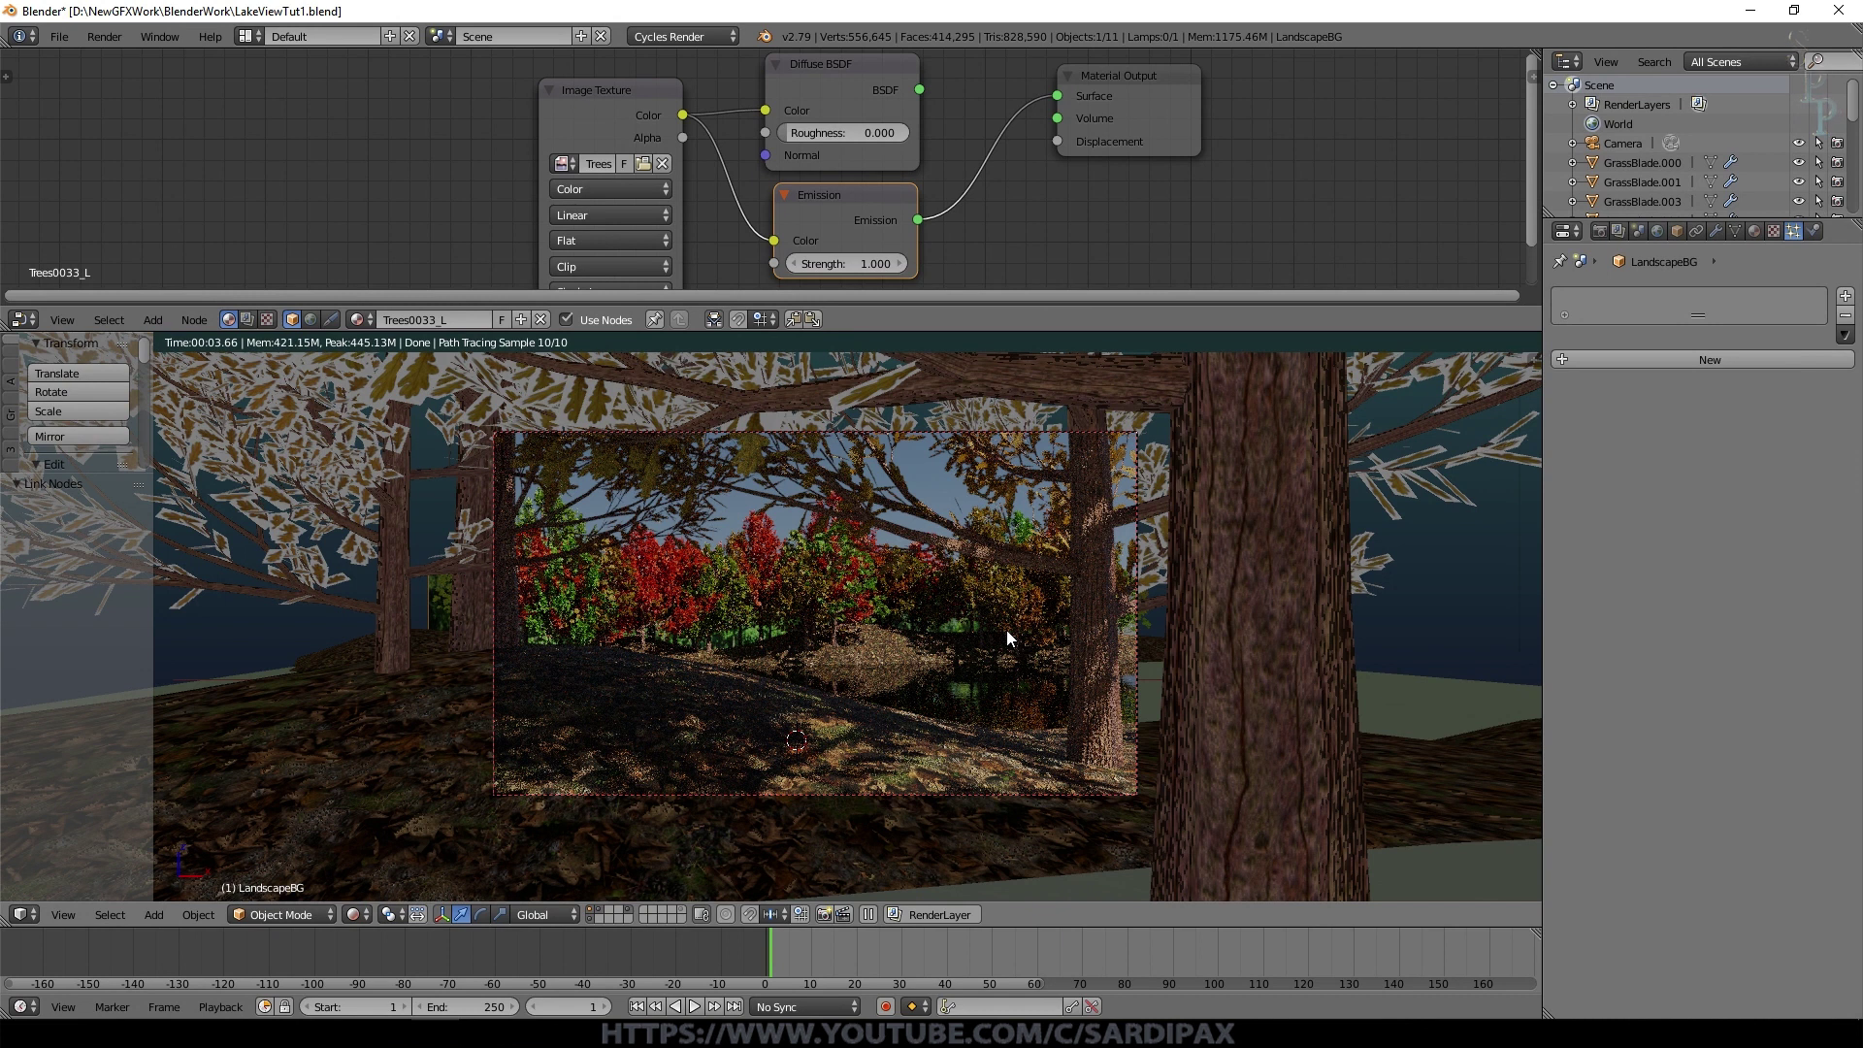
click(929, 99)
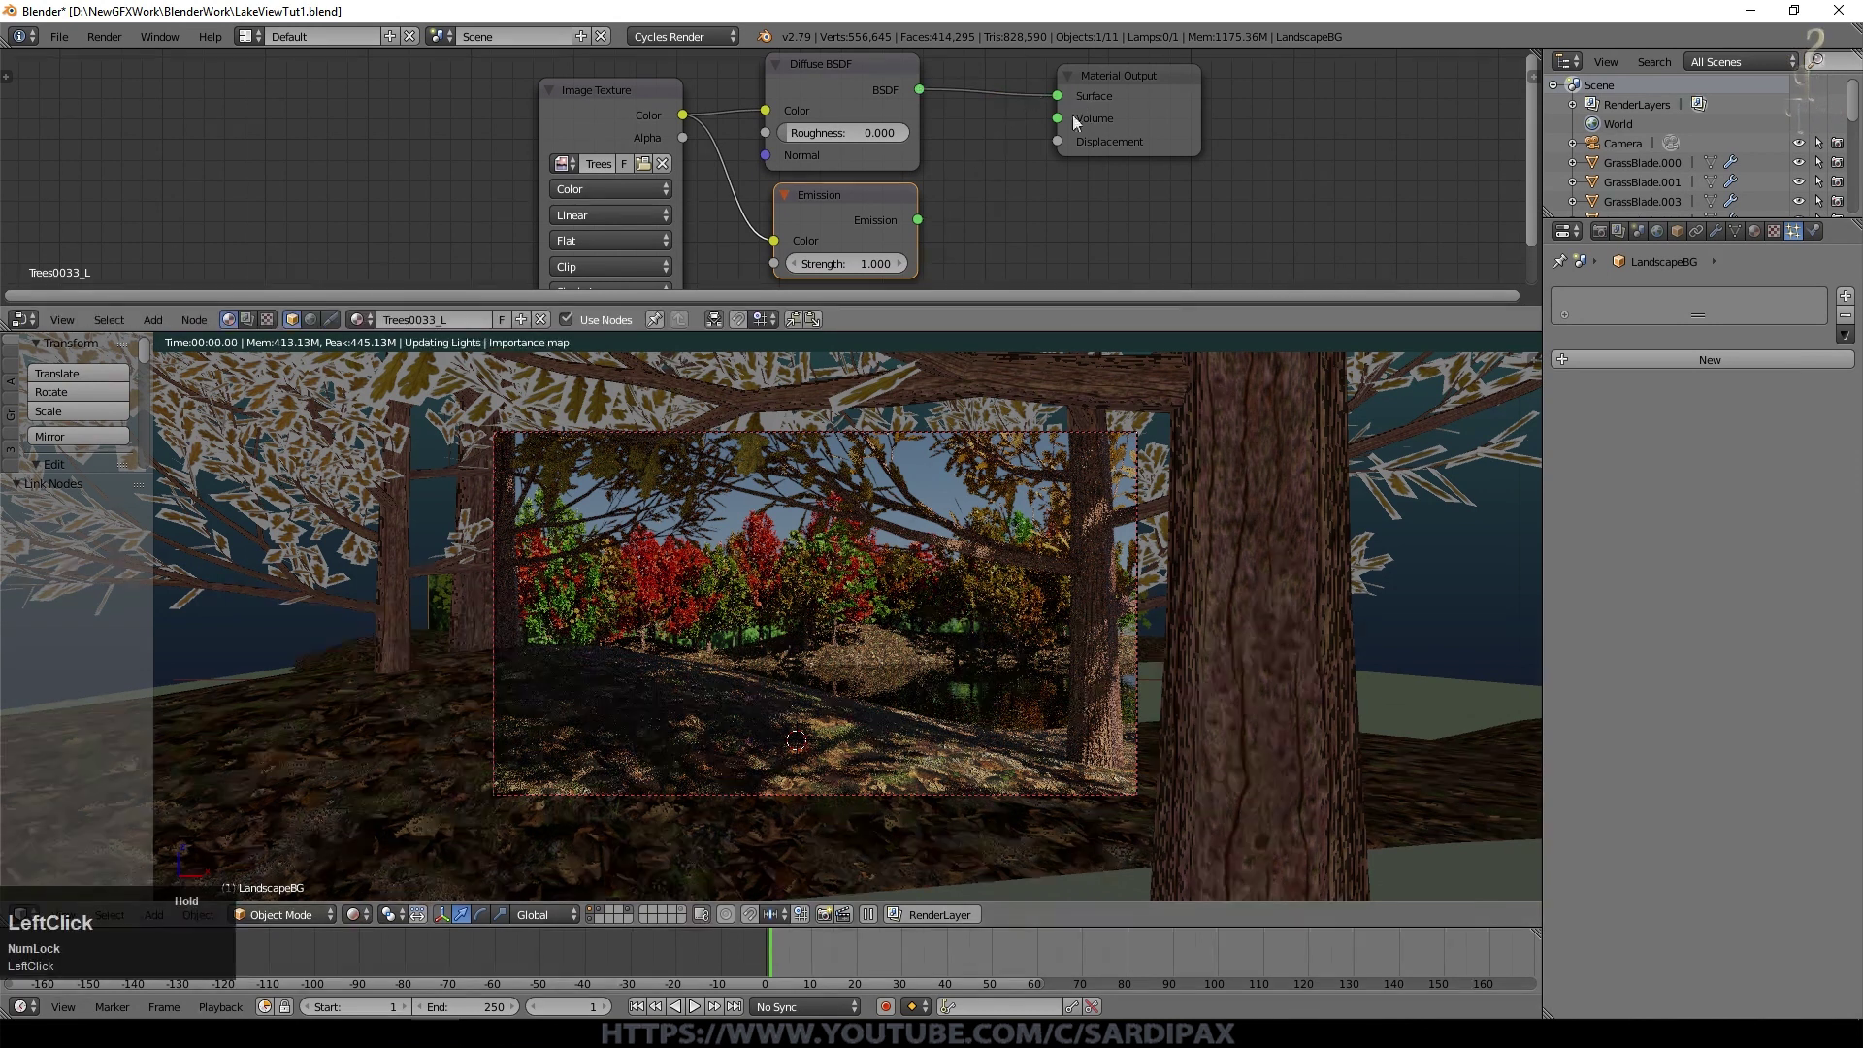
key(Delete)
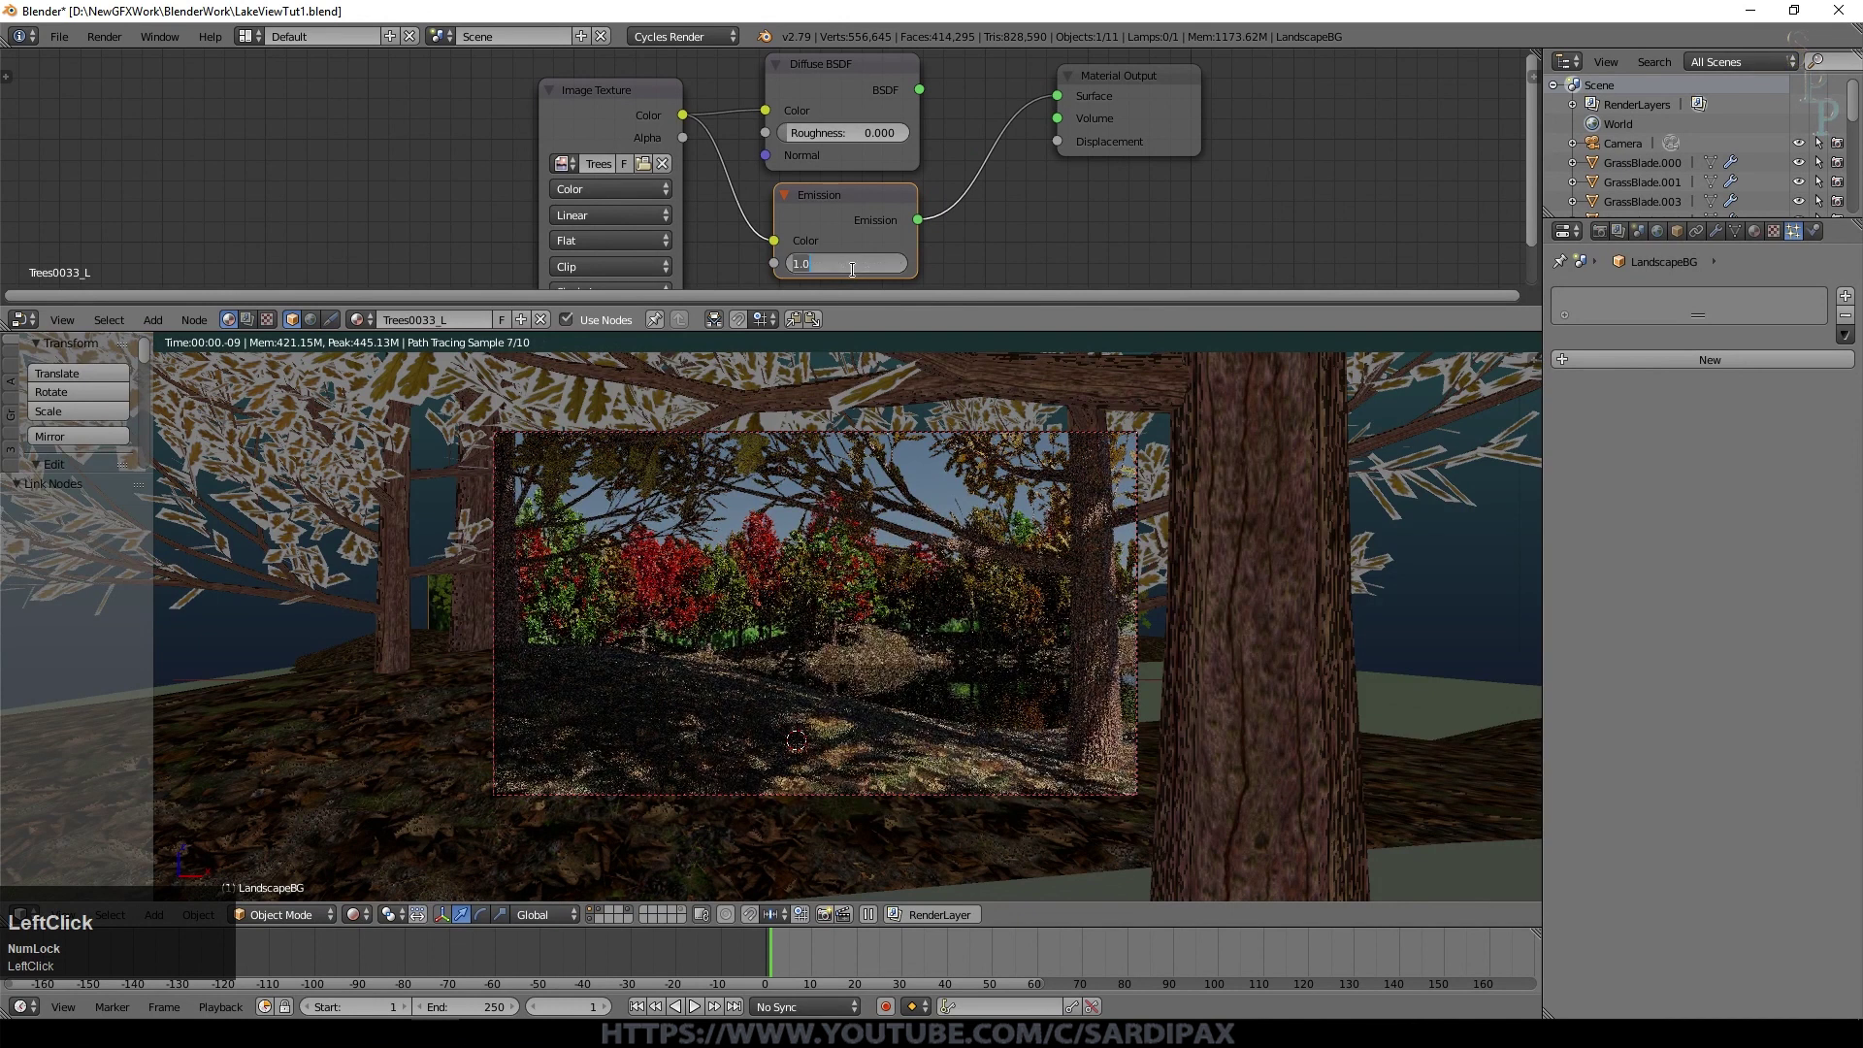
Step: Set the Emission strength to 0.2
key(KP_Decimal)
key(KP_2)
key(KP_Enter)
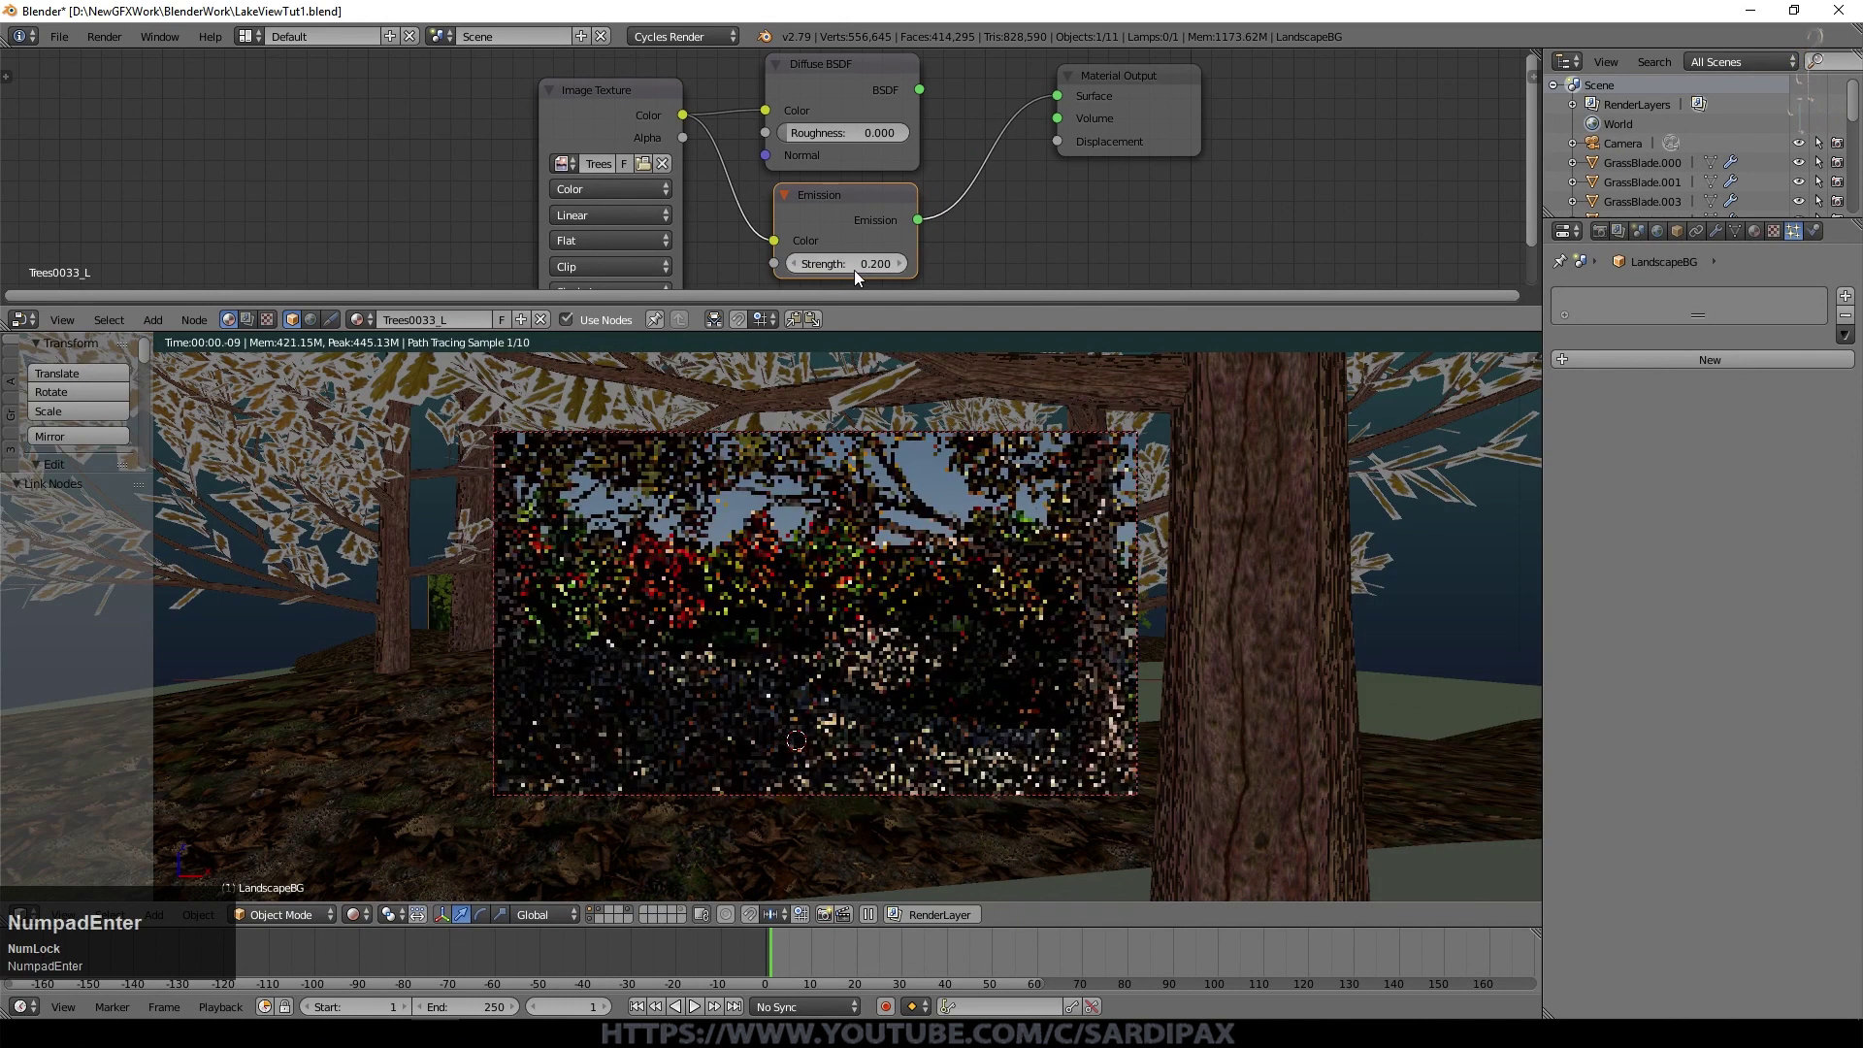
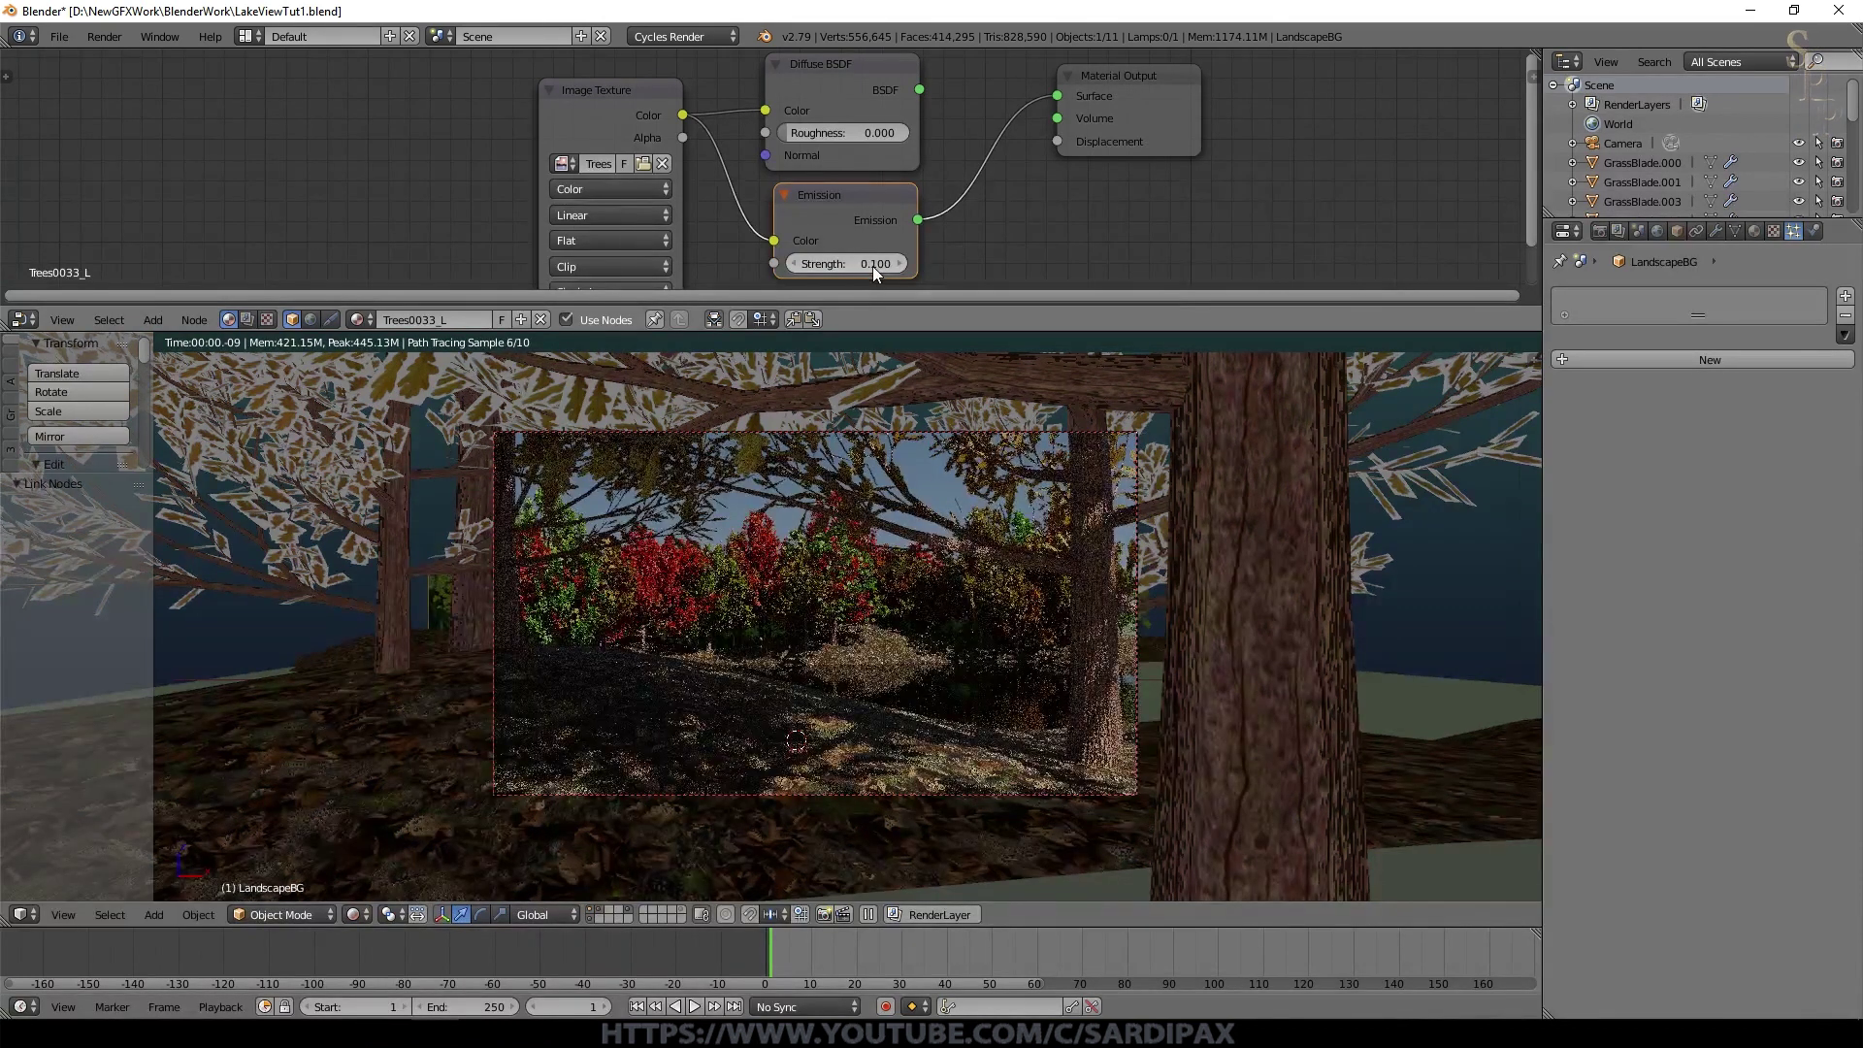
Step: Hide the ground's tree particles and insert a Linear Light MixRGB with yellow Color2 before the backdrop's Emission
right_click(1835, 321)
key(Escape)
click(1809, 311)
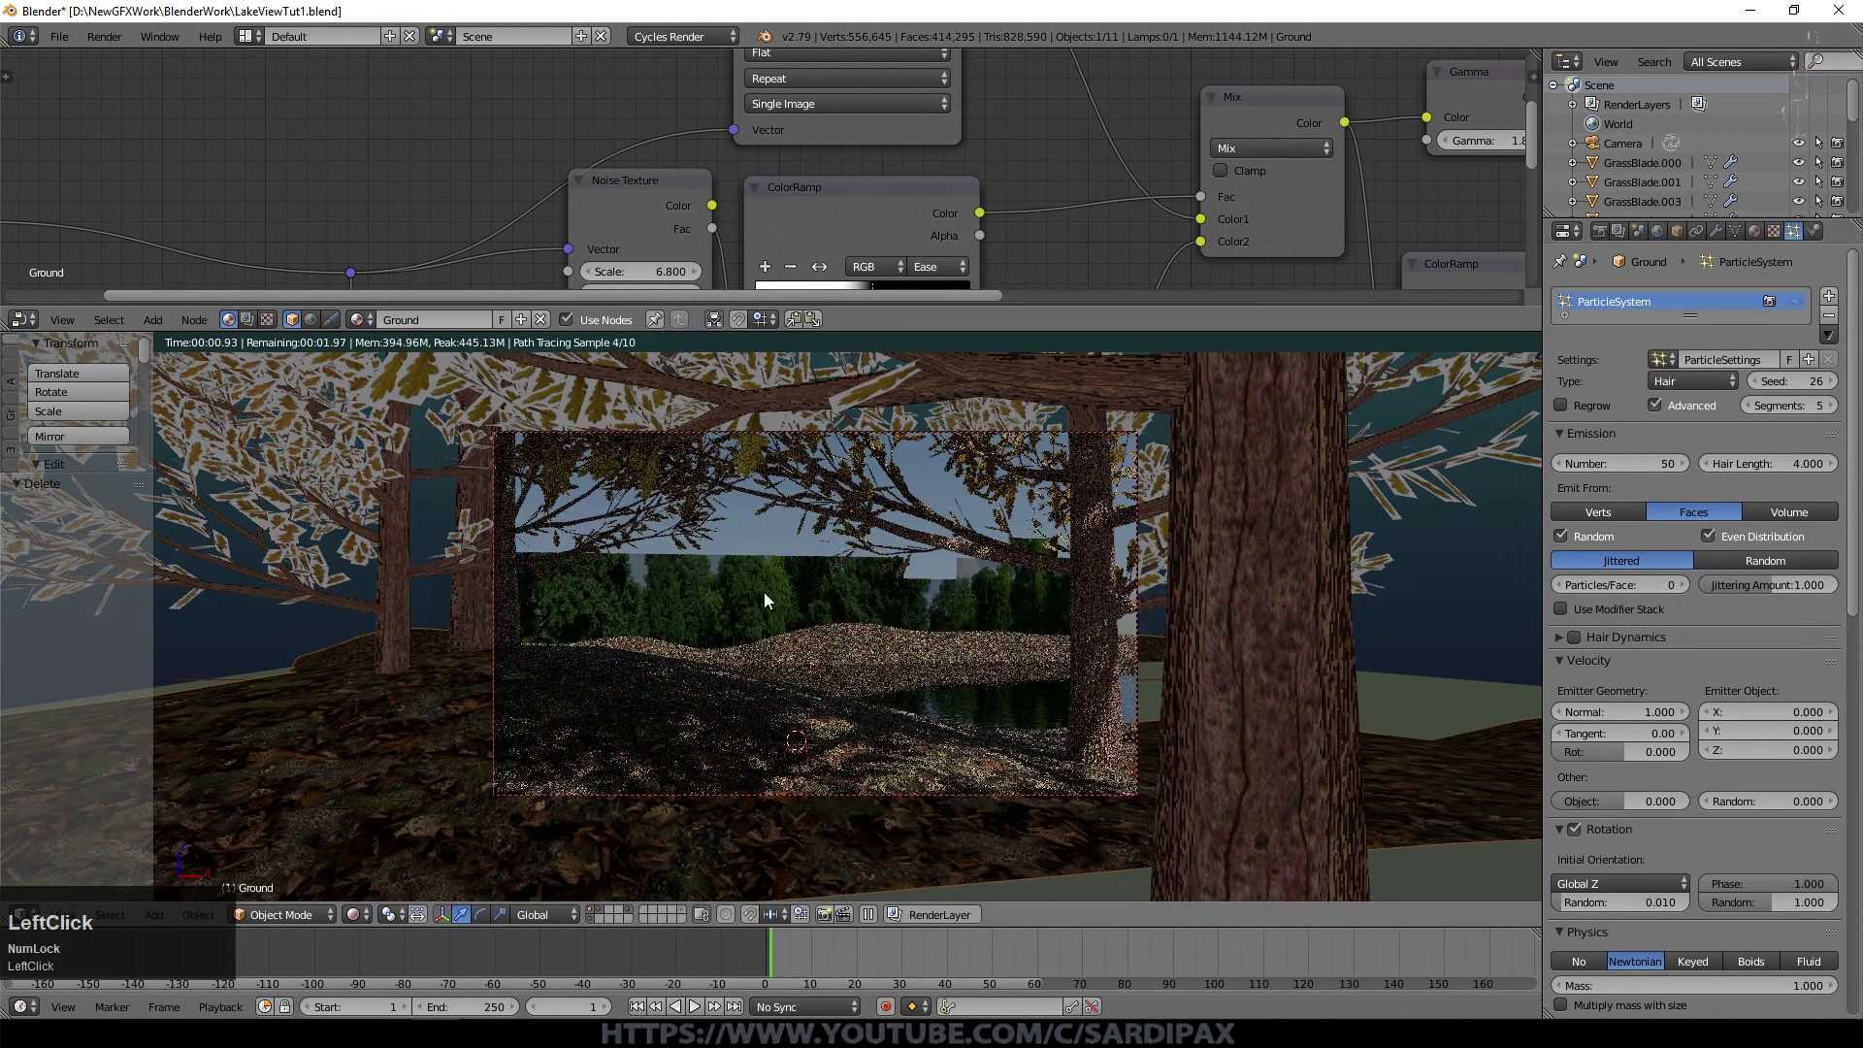
click(328, 308)
click(590, 519)
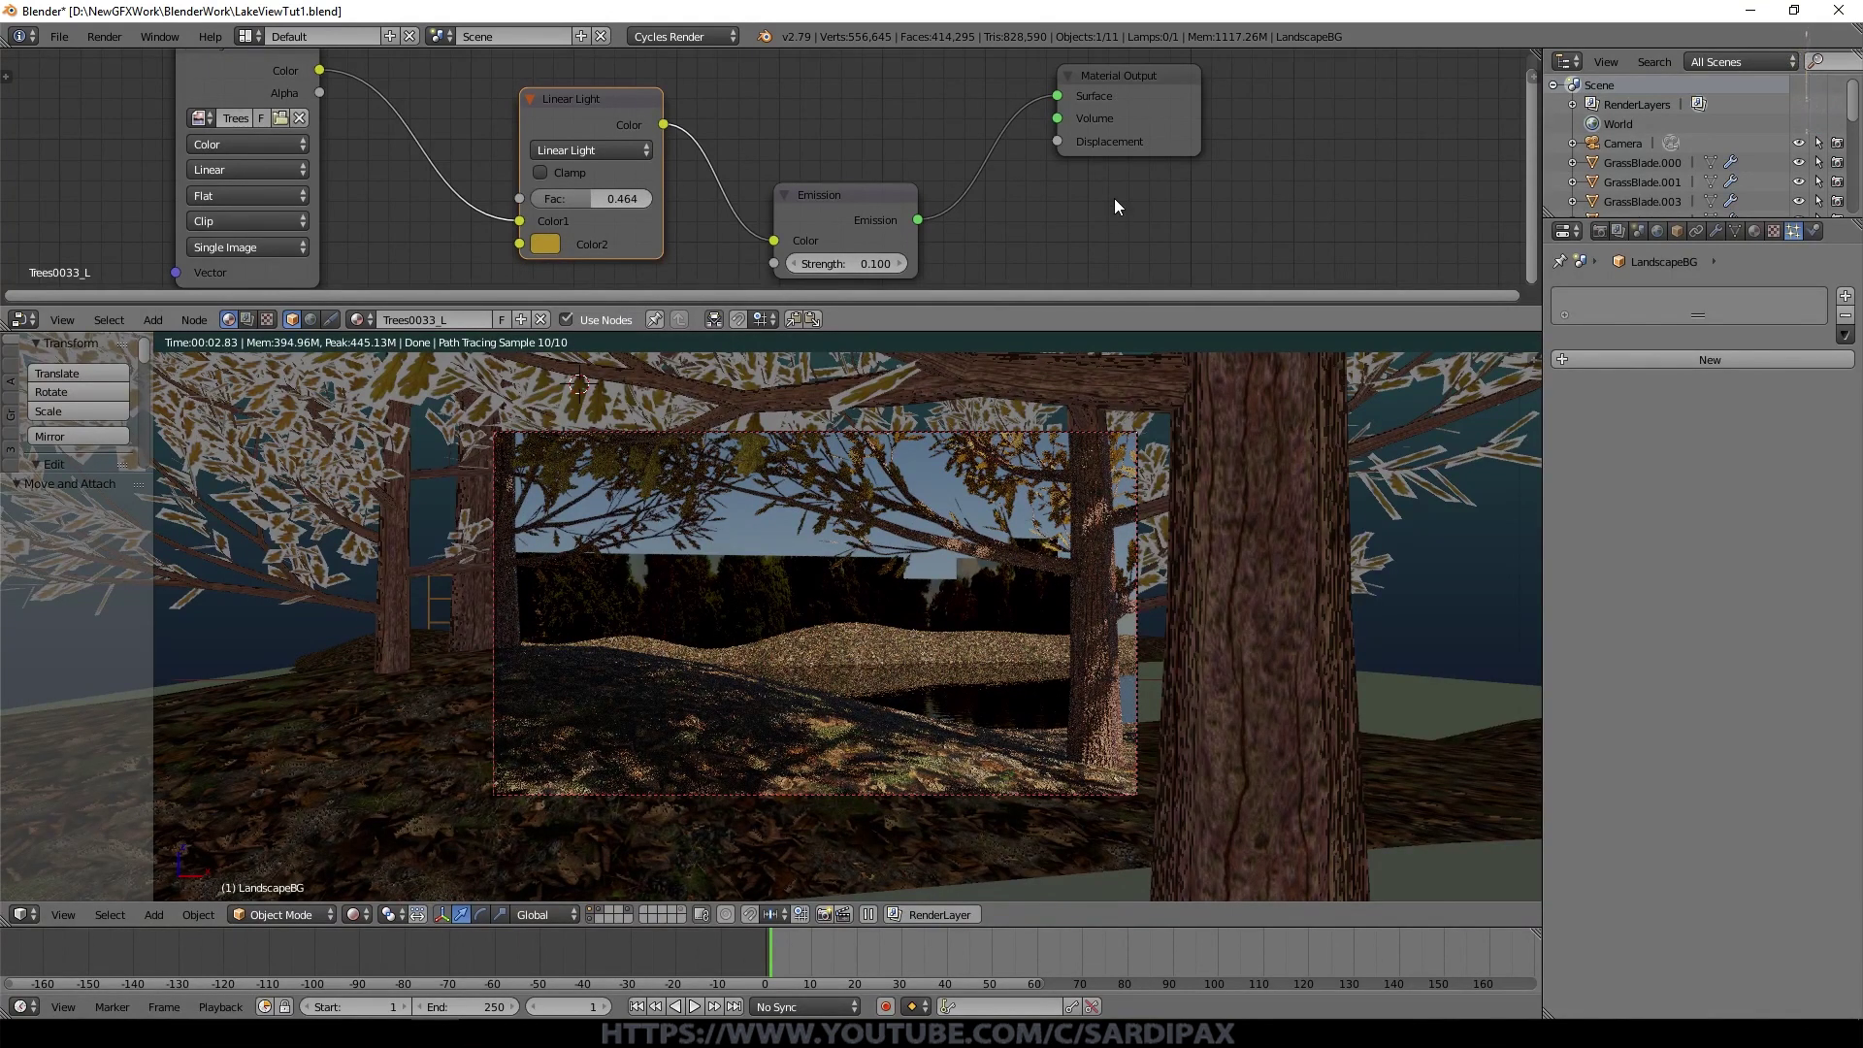
Step: Adjust the backdrop's emission strength, then show the ground's Trees particle system again
right_click(1448, 755)
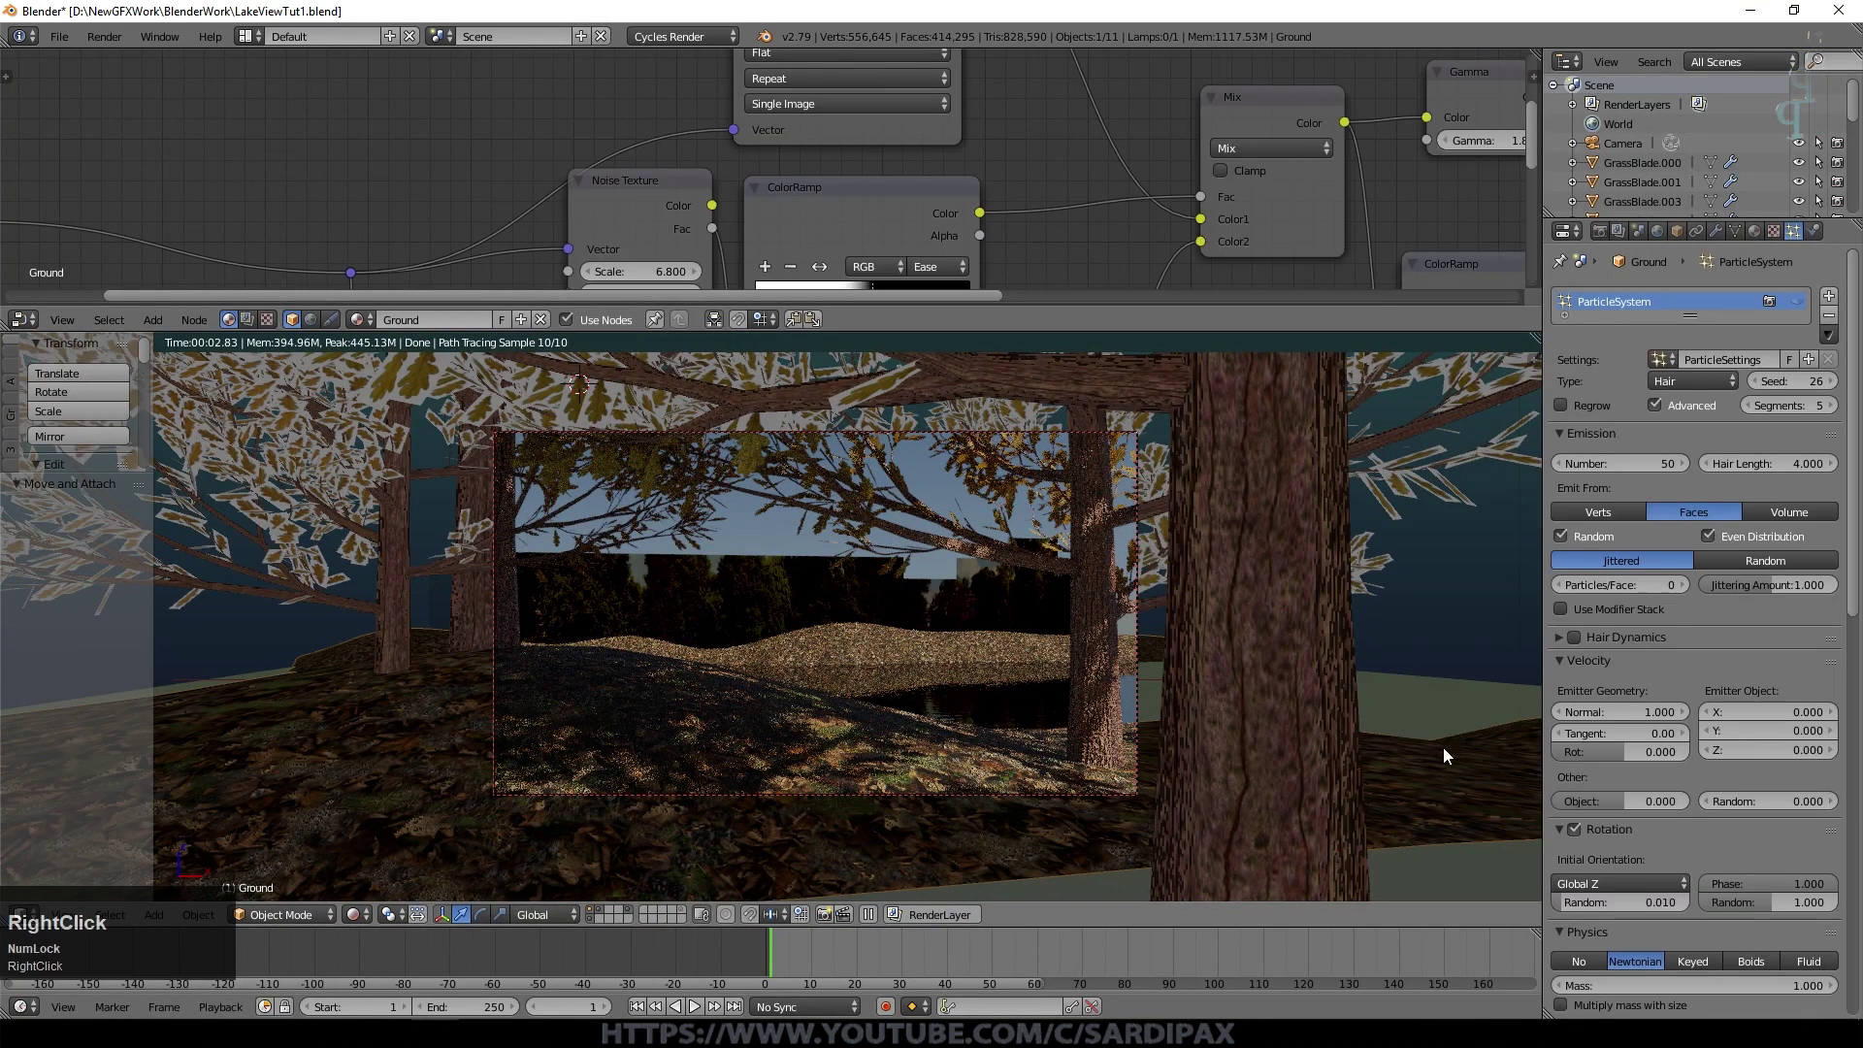
right_click(708, 587)
click(910, 267)
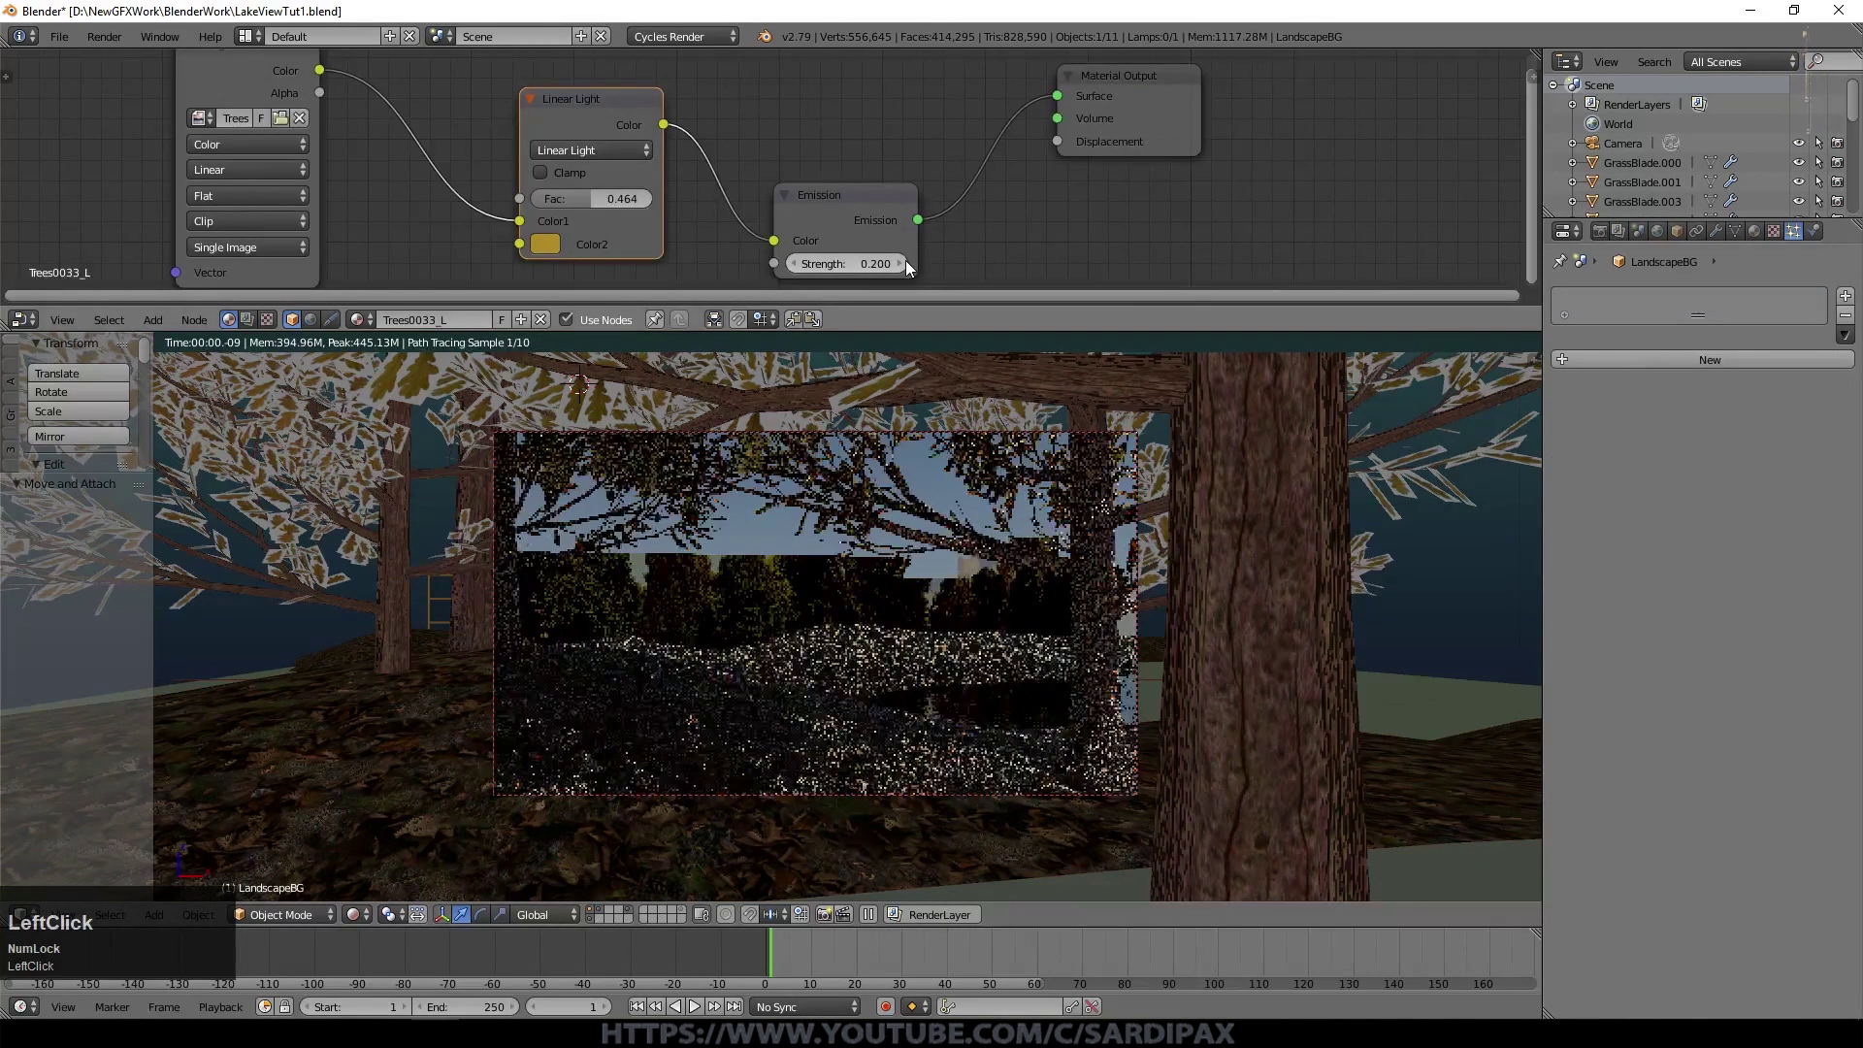
right_click(258, 863)
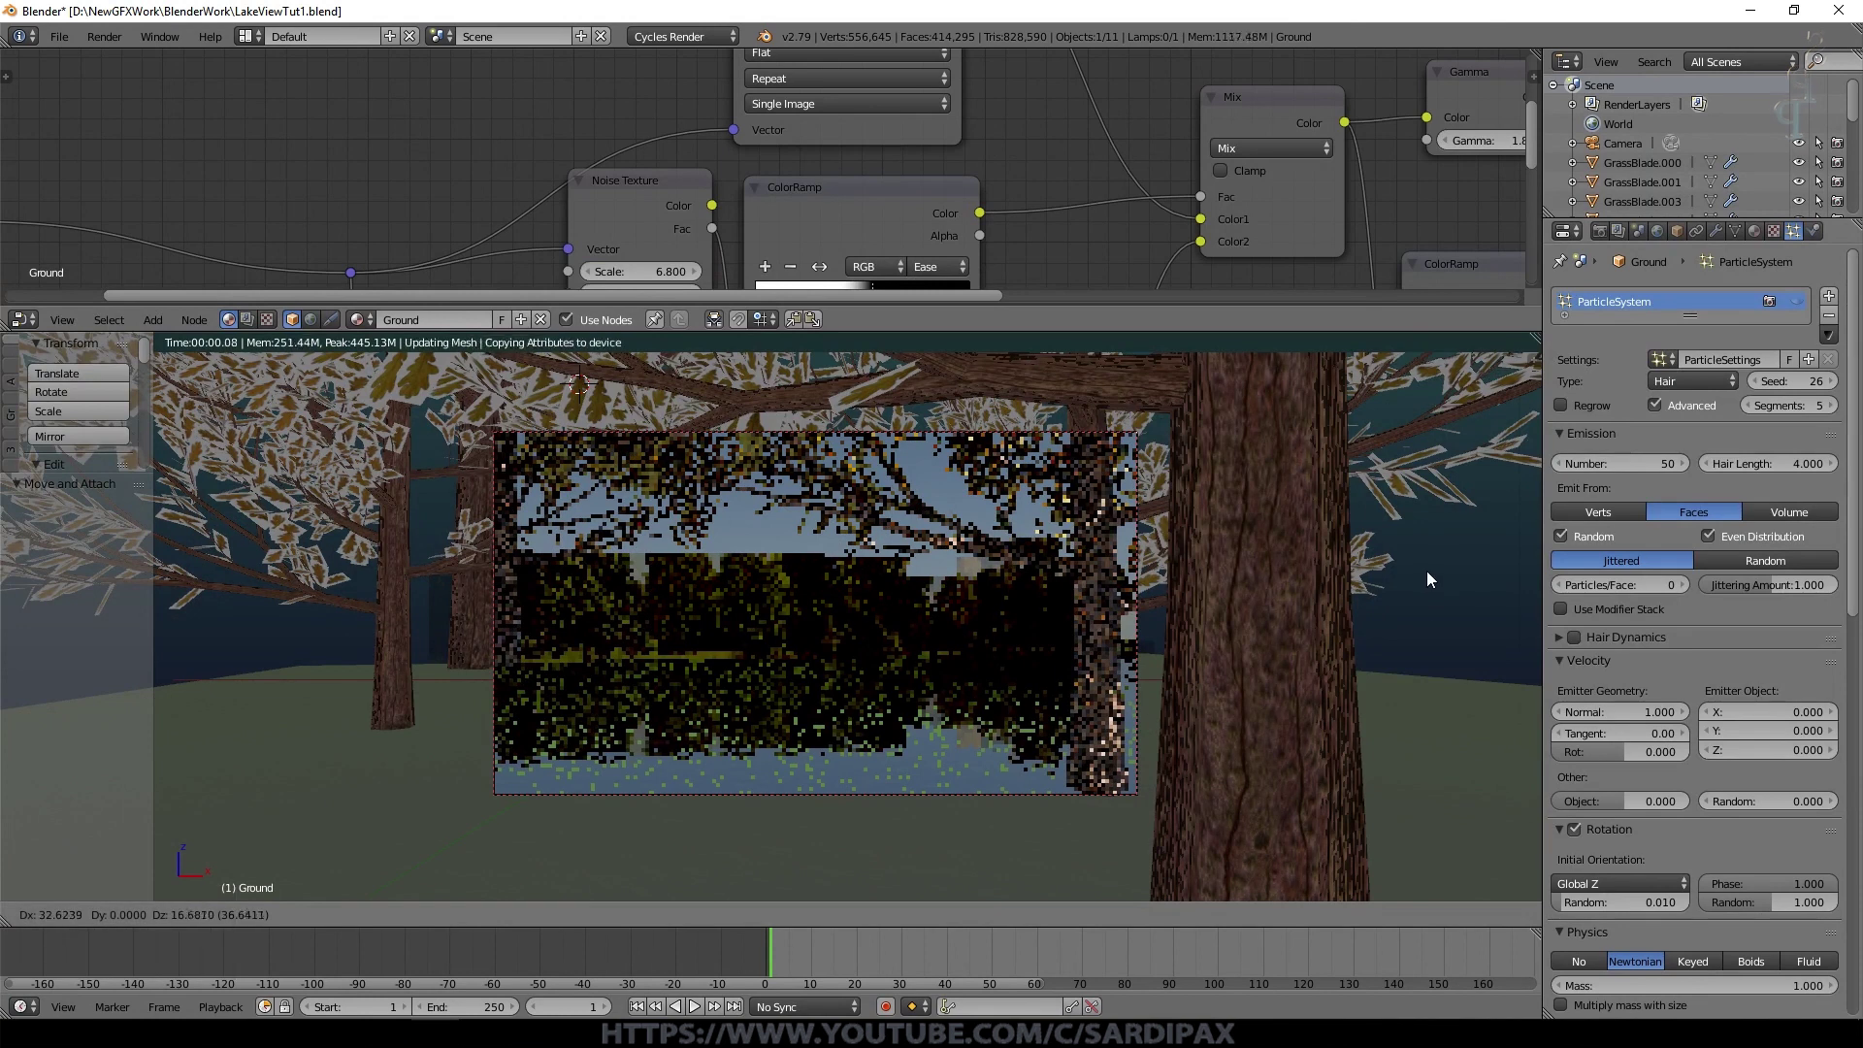
key(Escape)
click(1808, 303)
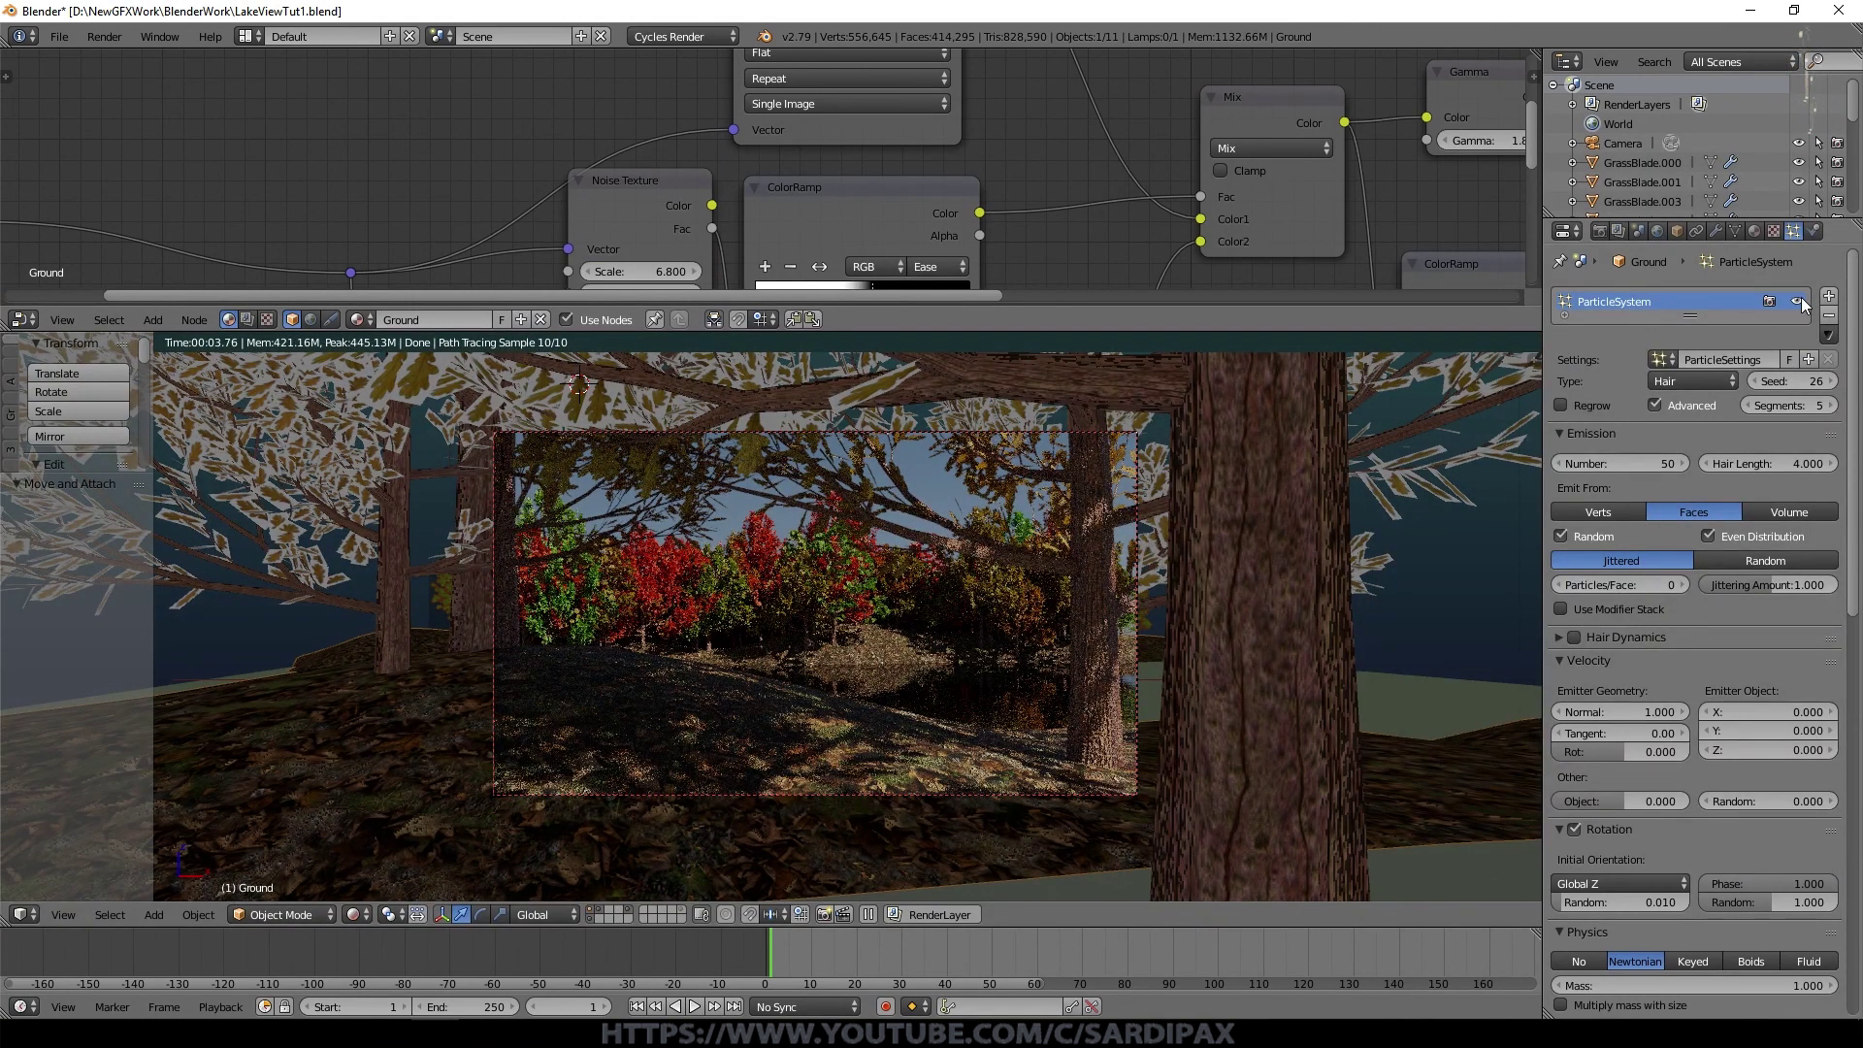
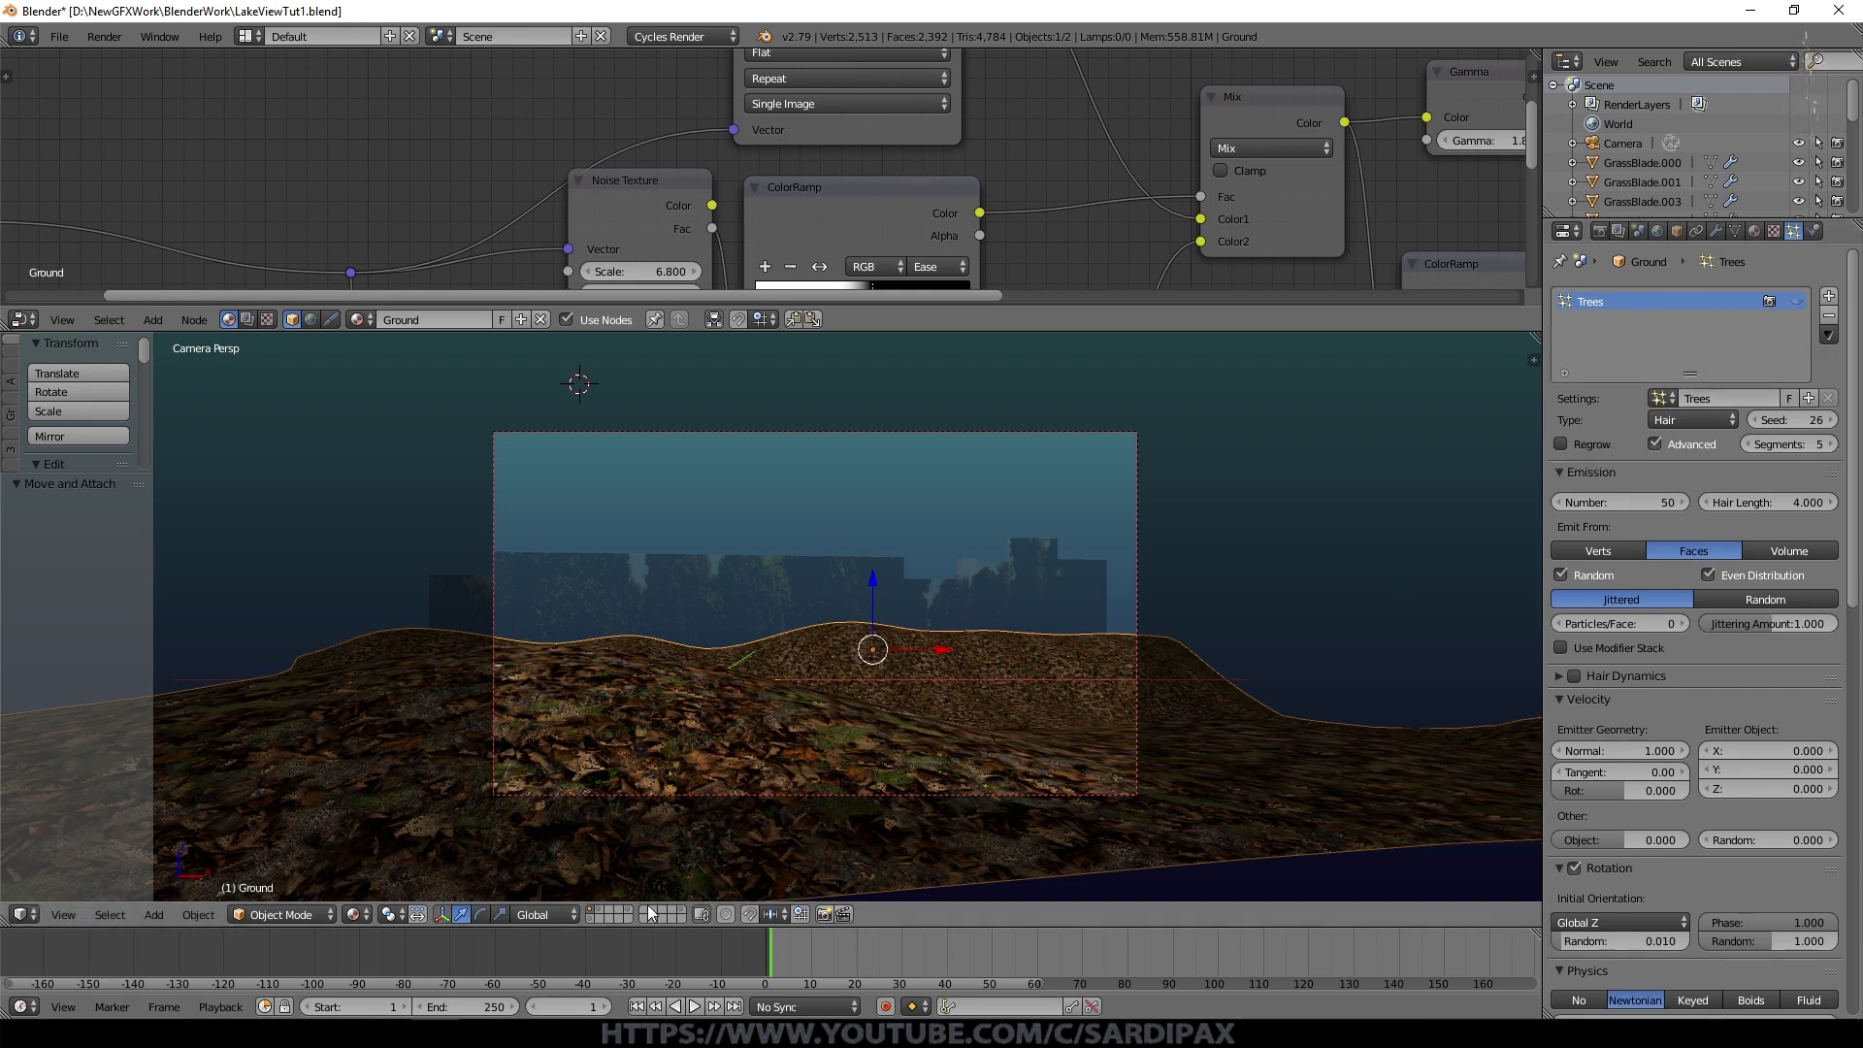
Step: Add a Mesh Ico Sphere with 1 subdivision near the tree and grass objects
click(689, 917)
middle_click(1133, 757)
scroll(down, 3)
scroll(up, 3)
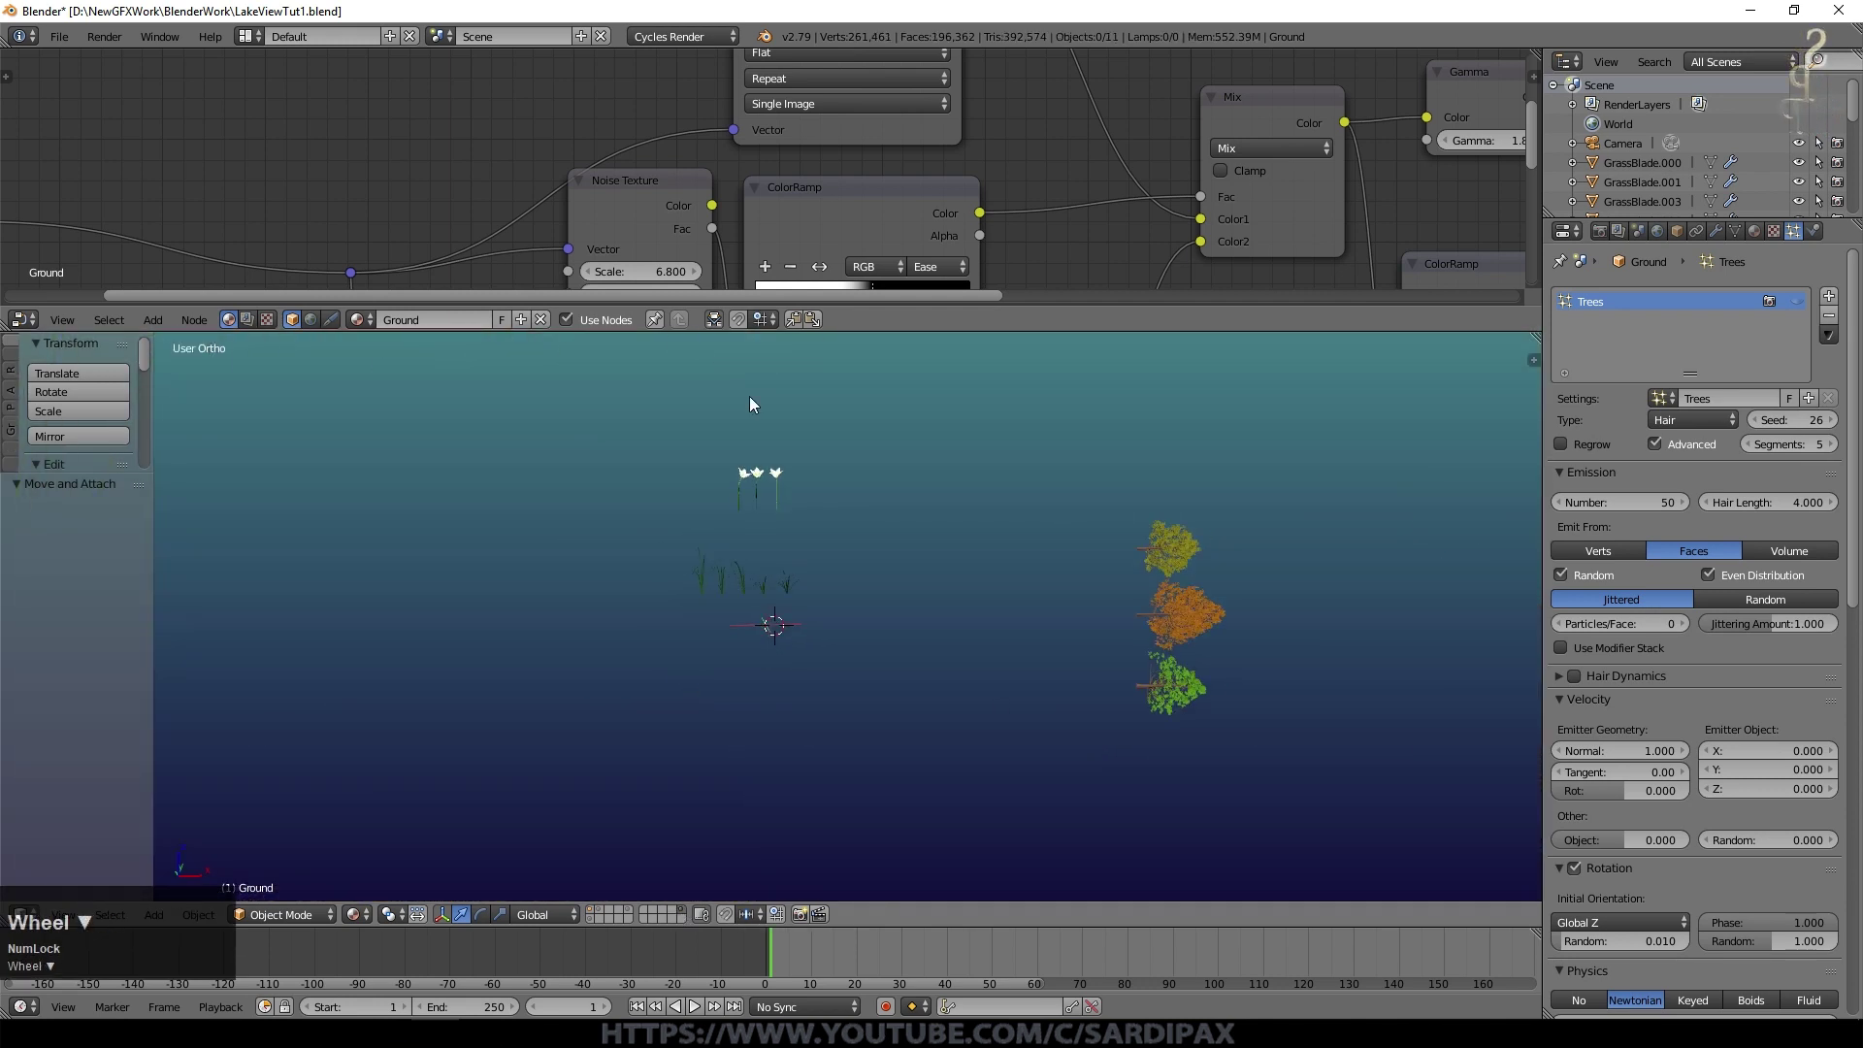
middle_click(923, 720)
click(817, 723)
middle_click(908, 642)
scroll(up, 3)
key(shift+a)
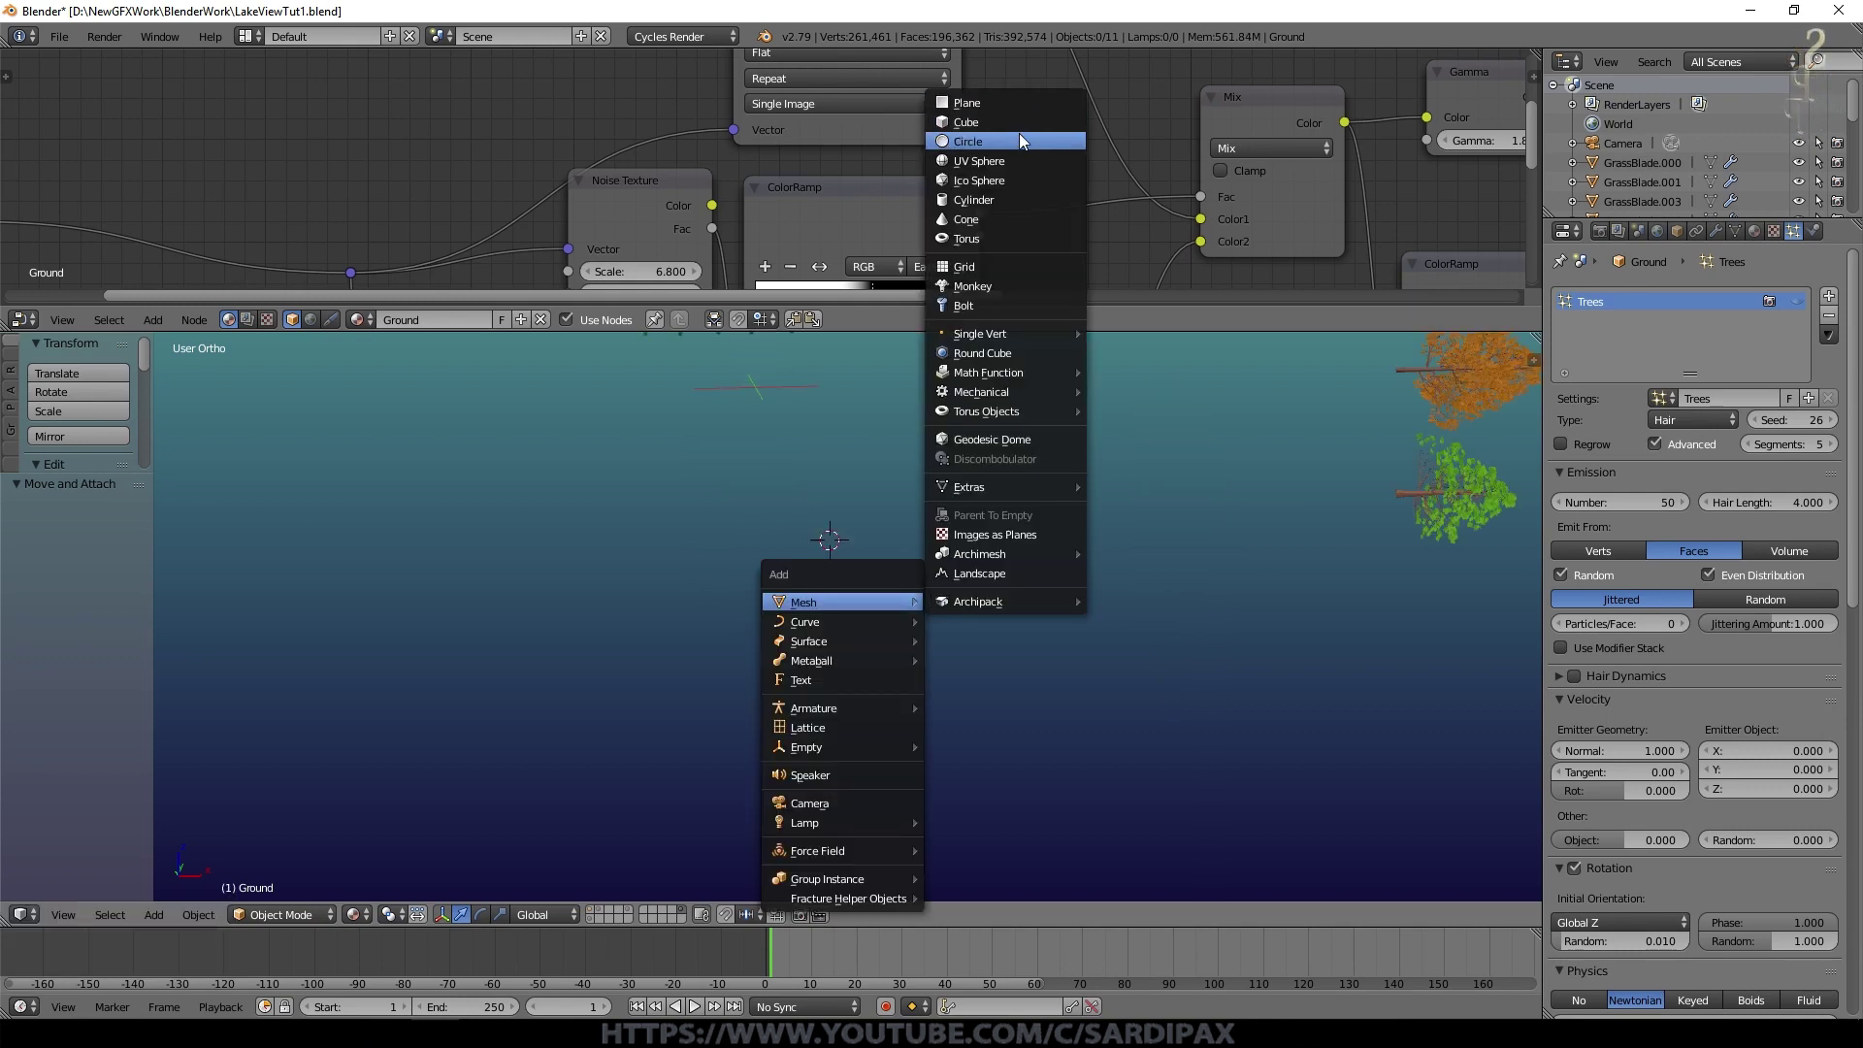
click(1016, 185)
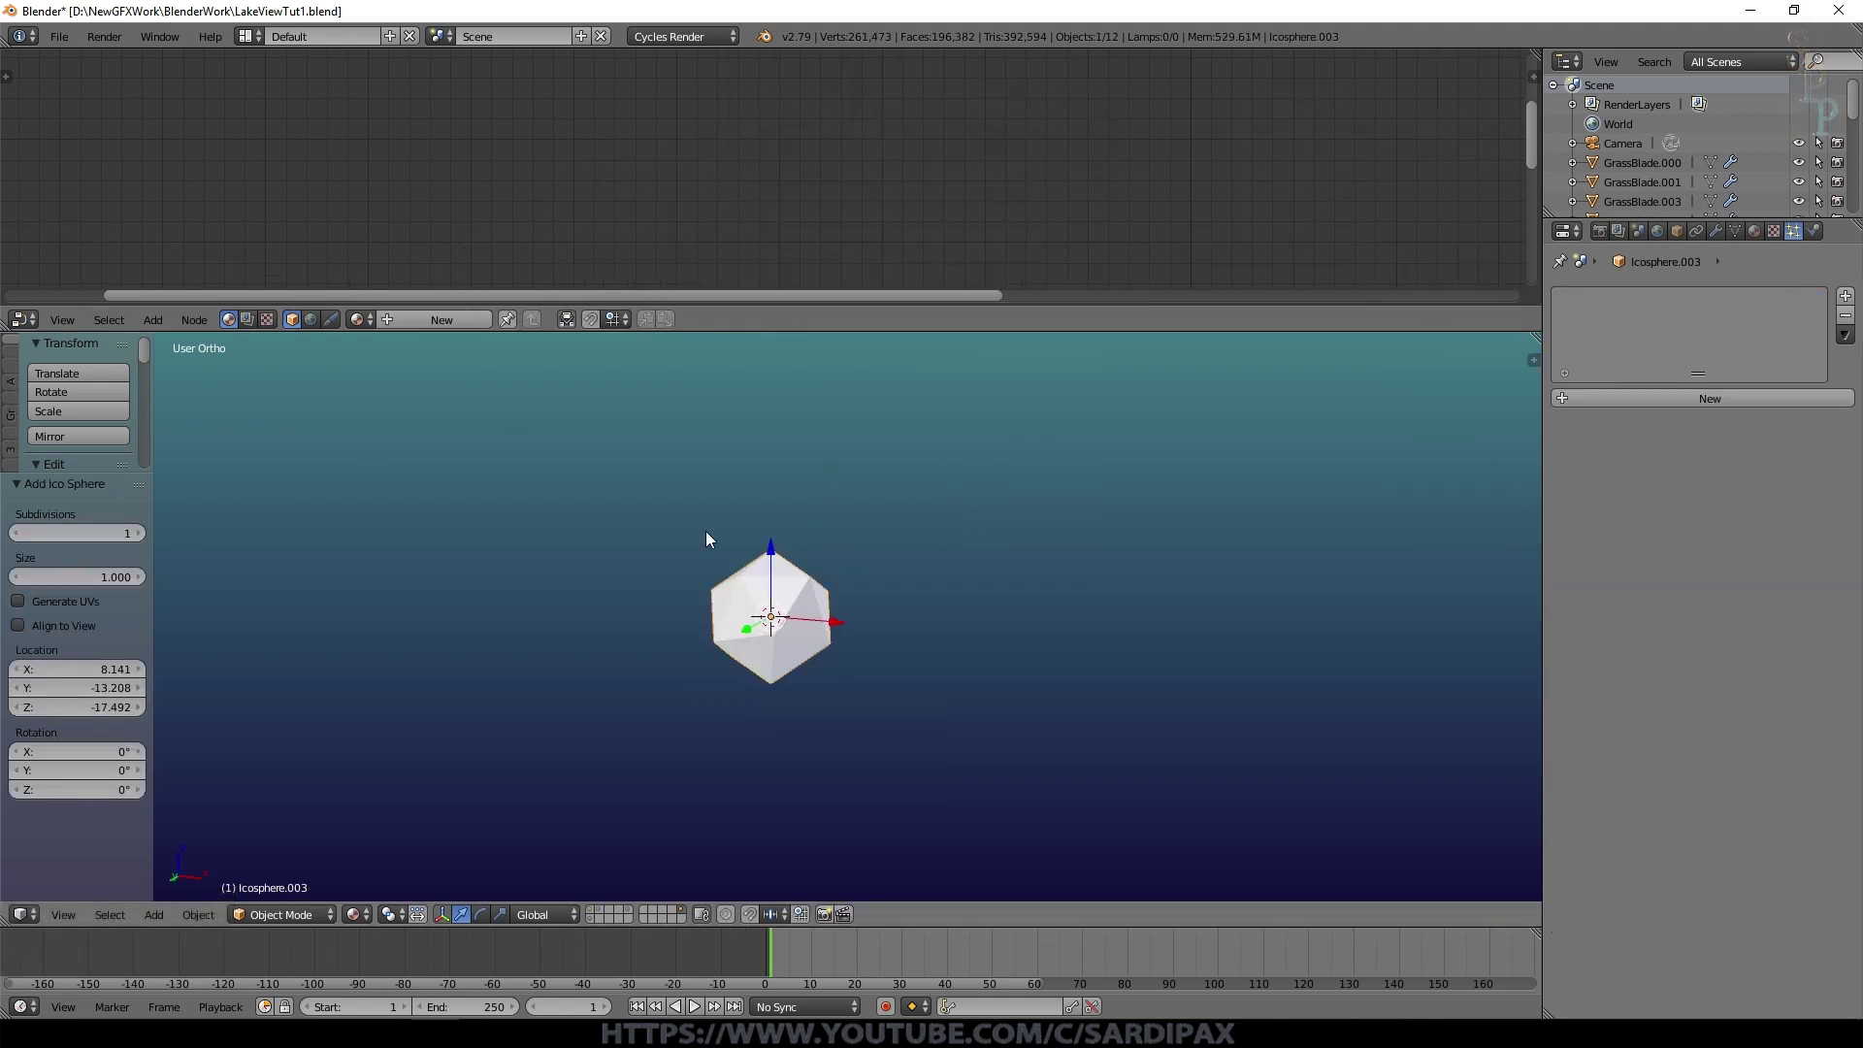
Step: Create a new material for the icosphere named Rock
click(1761, 238)
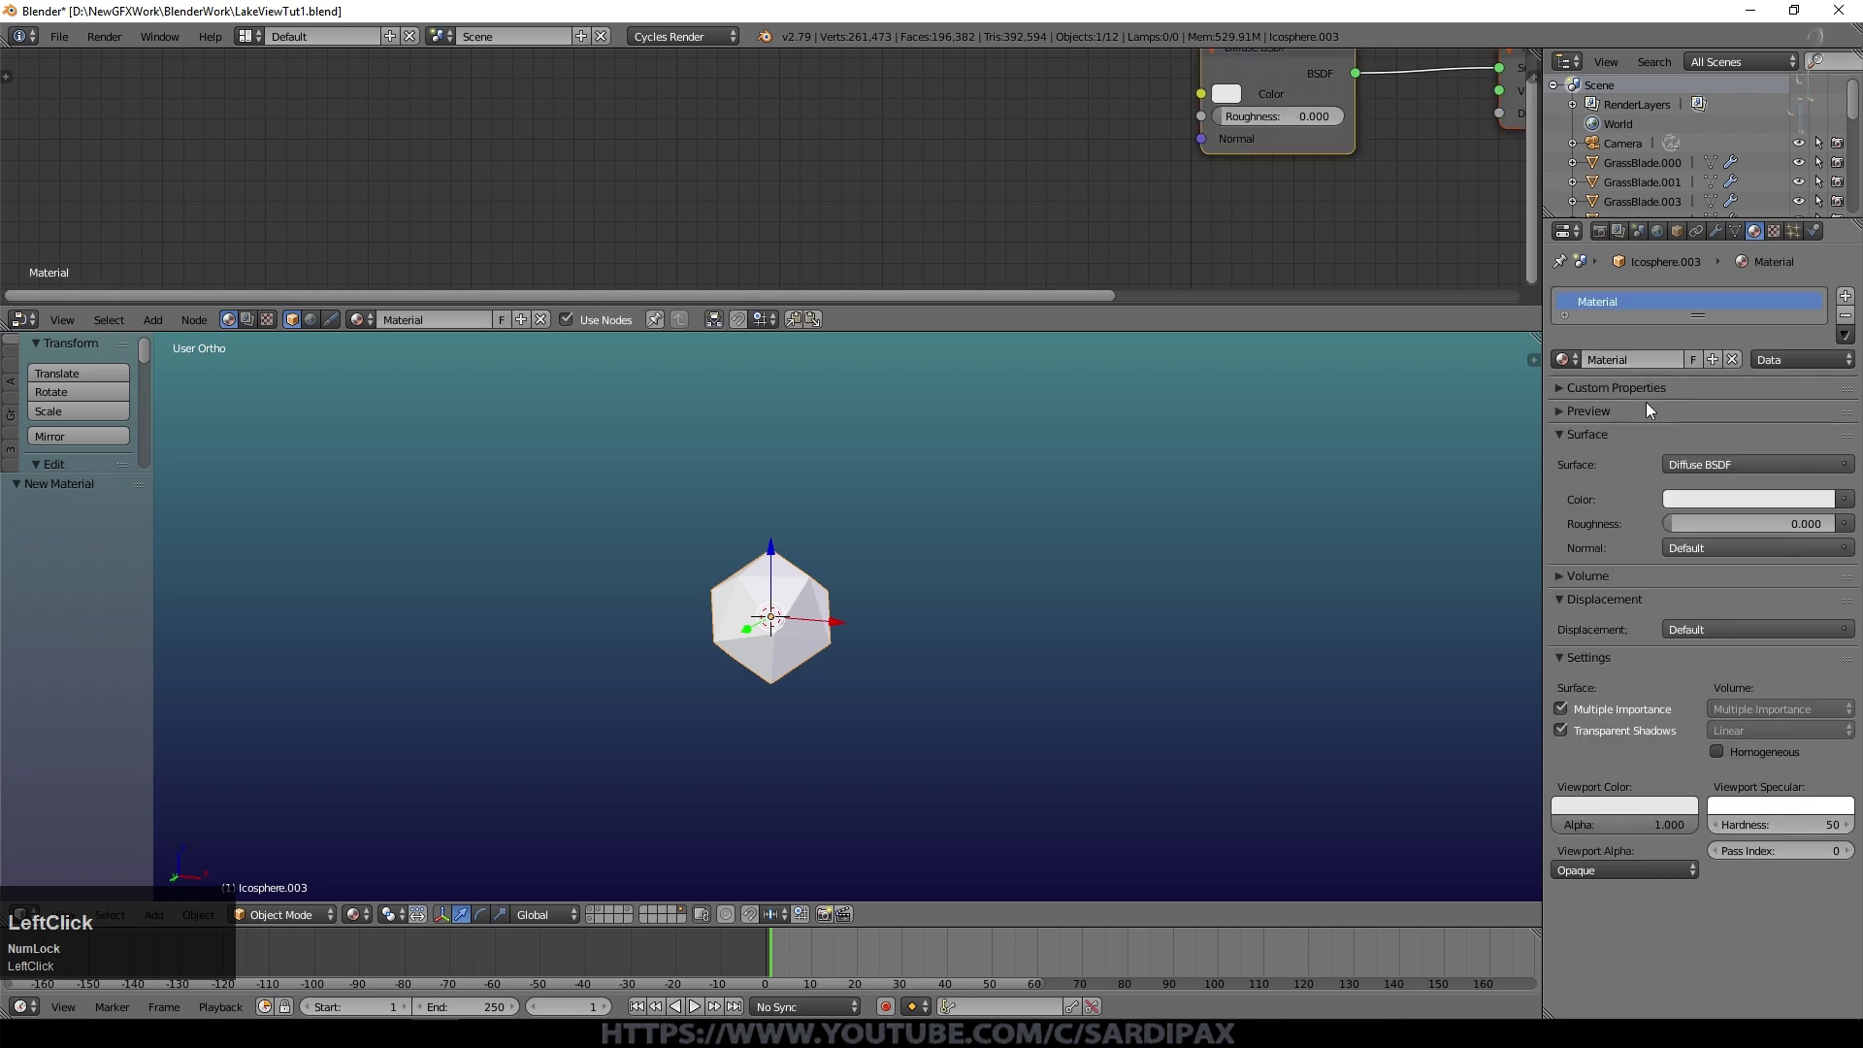
key(shift+r)
text(ock)
key(Return)
Step: Rename the icosphere object to SmallRock
click(1676, 239)
scroll(up, 3)
click(1688, 301)
key(shift+s)
text(mall)
key(shift+r)
text(ock)
key(Return)
Step: Add an Image Texture node to the Rock material
click(172, 323)
key(Delete)
click(161, 325)
click(326, 460)
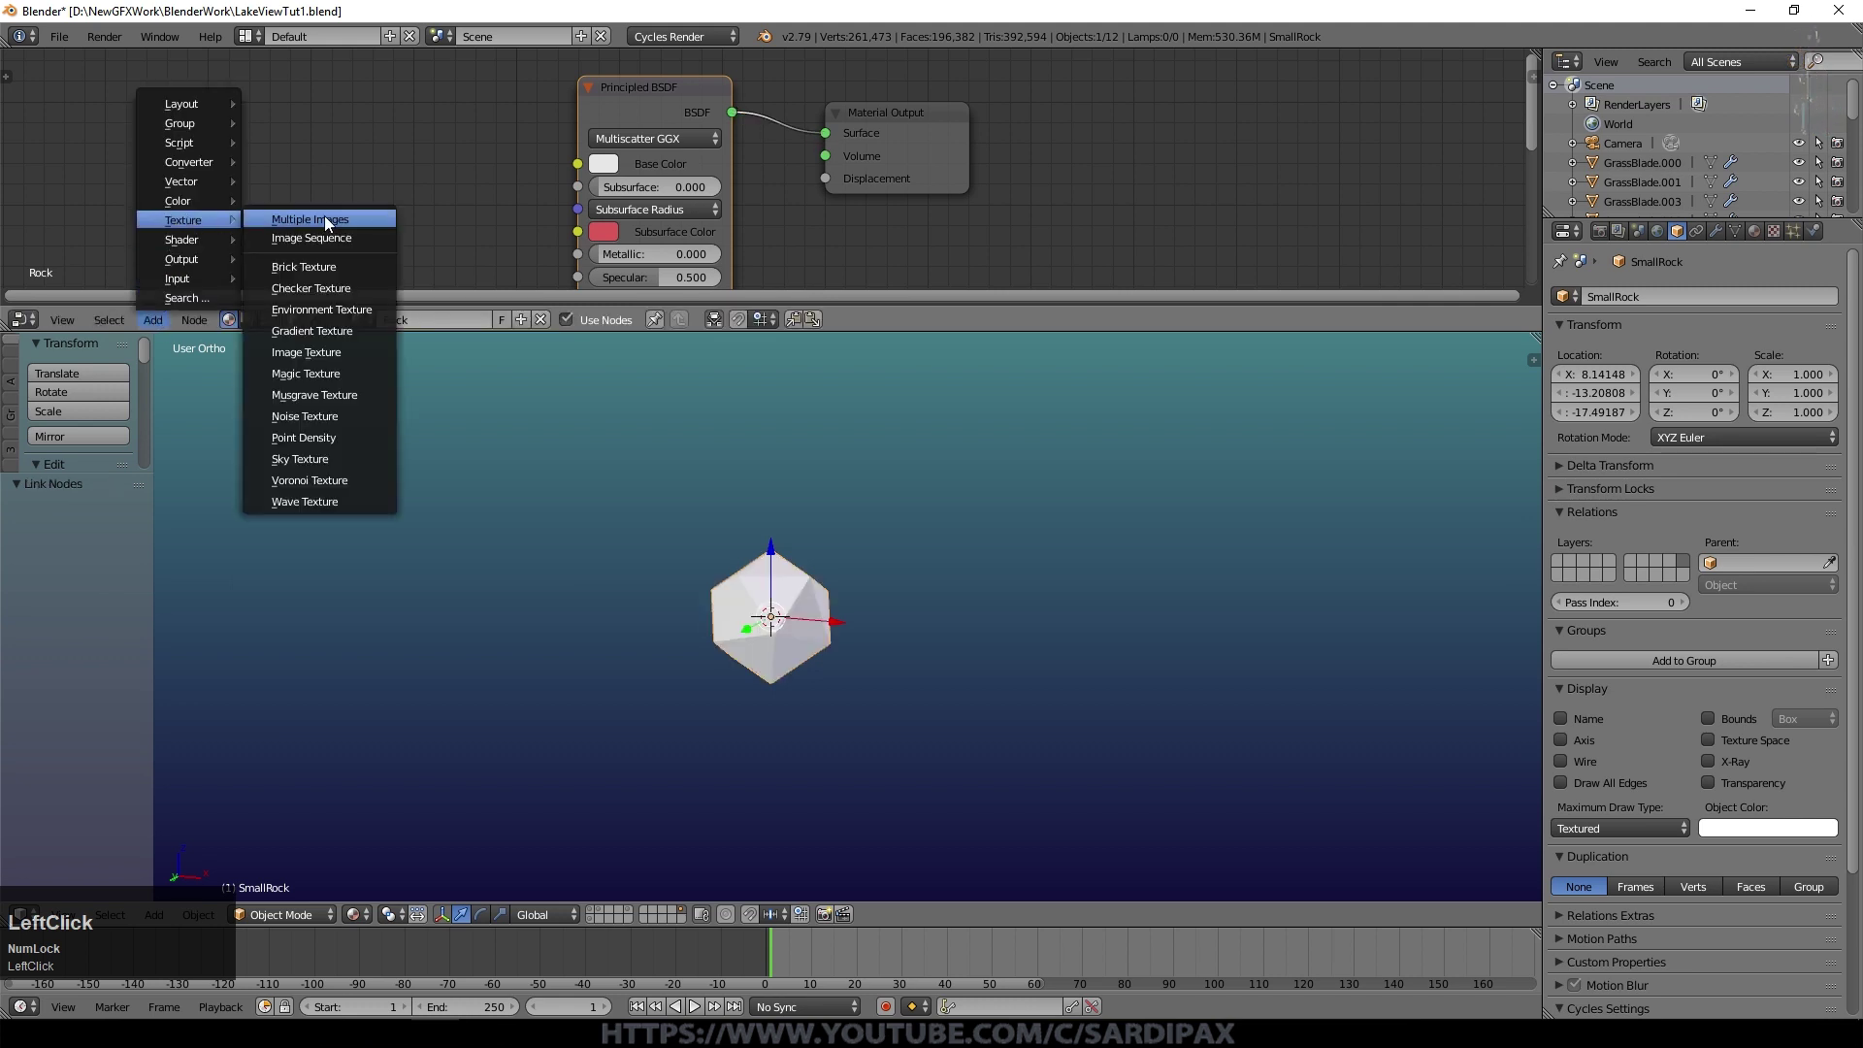
click(331, 355)
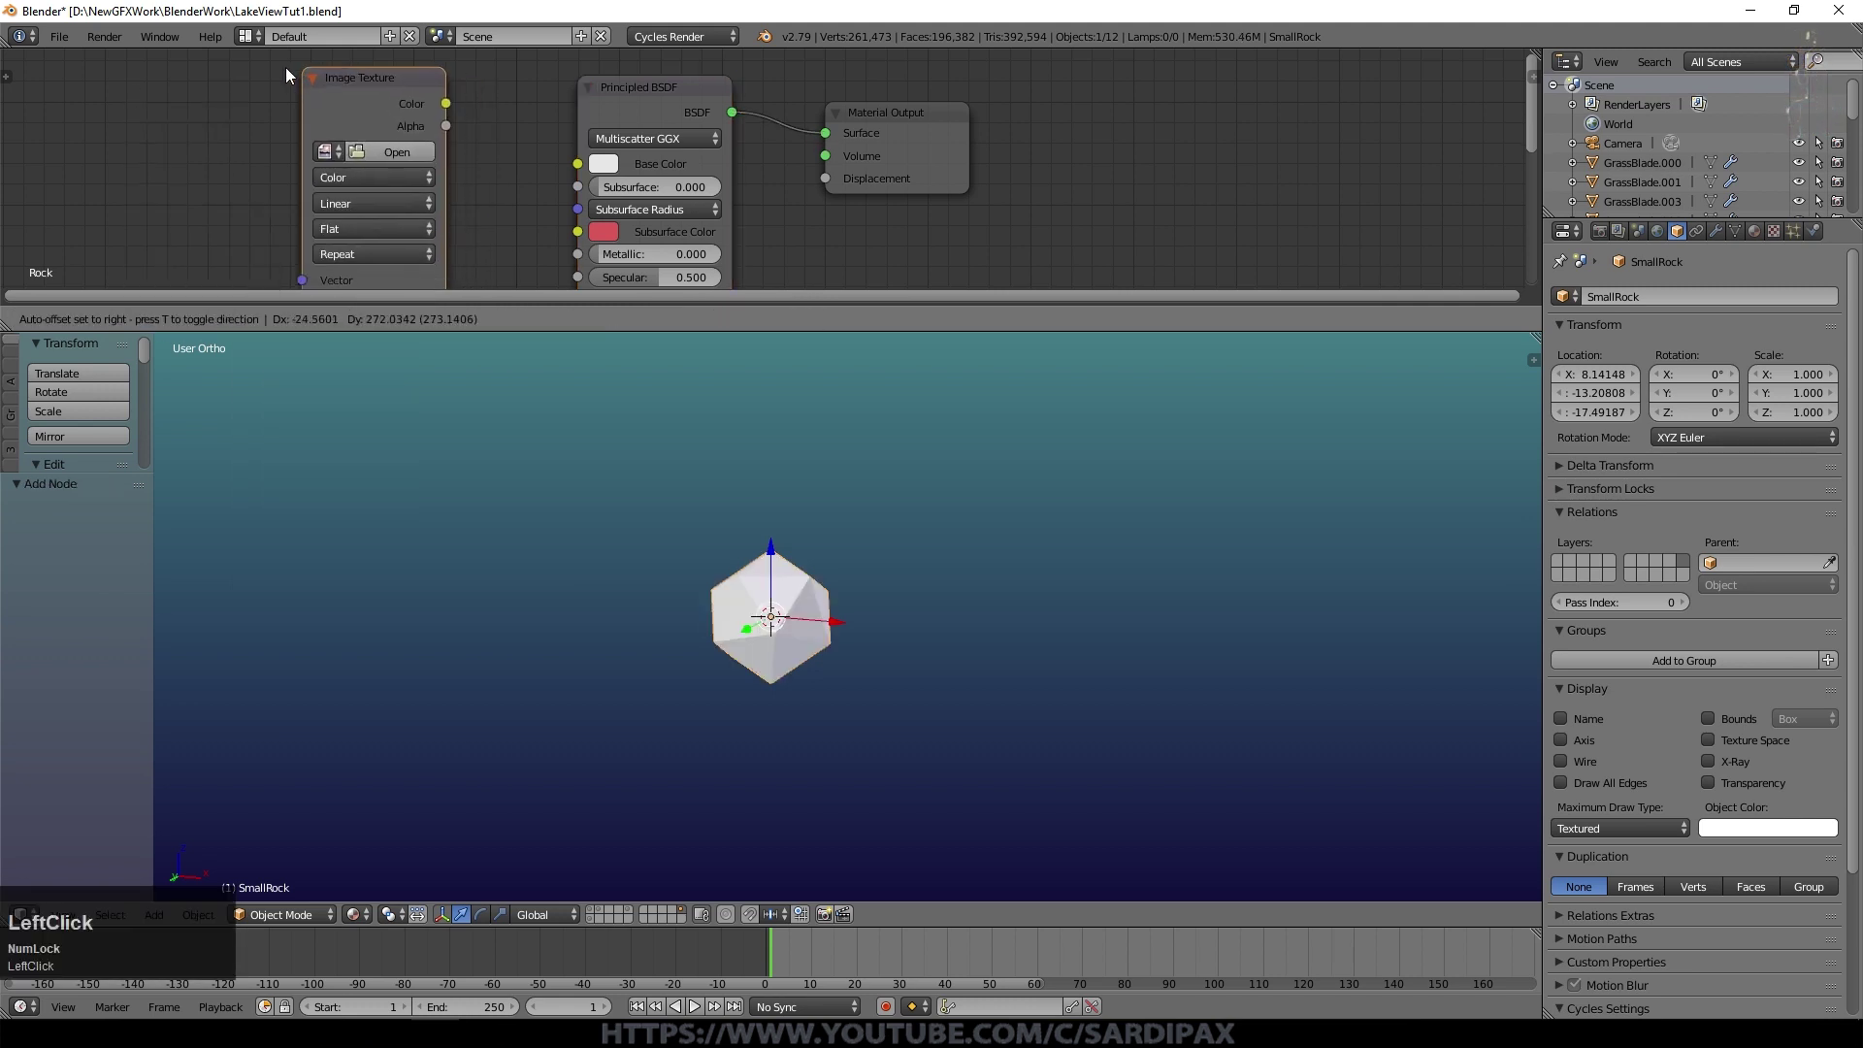
click(358, 71)
Step: Load rock_6769.jpg into the Image Texture and link its Color to the Principled BSDF Base Color
click(580, 546)
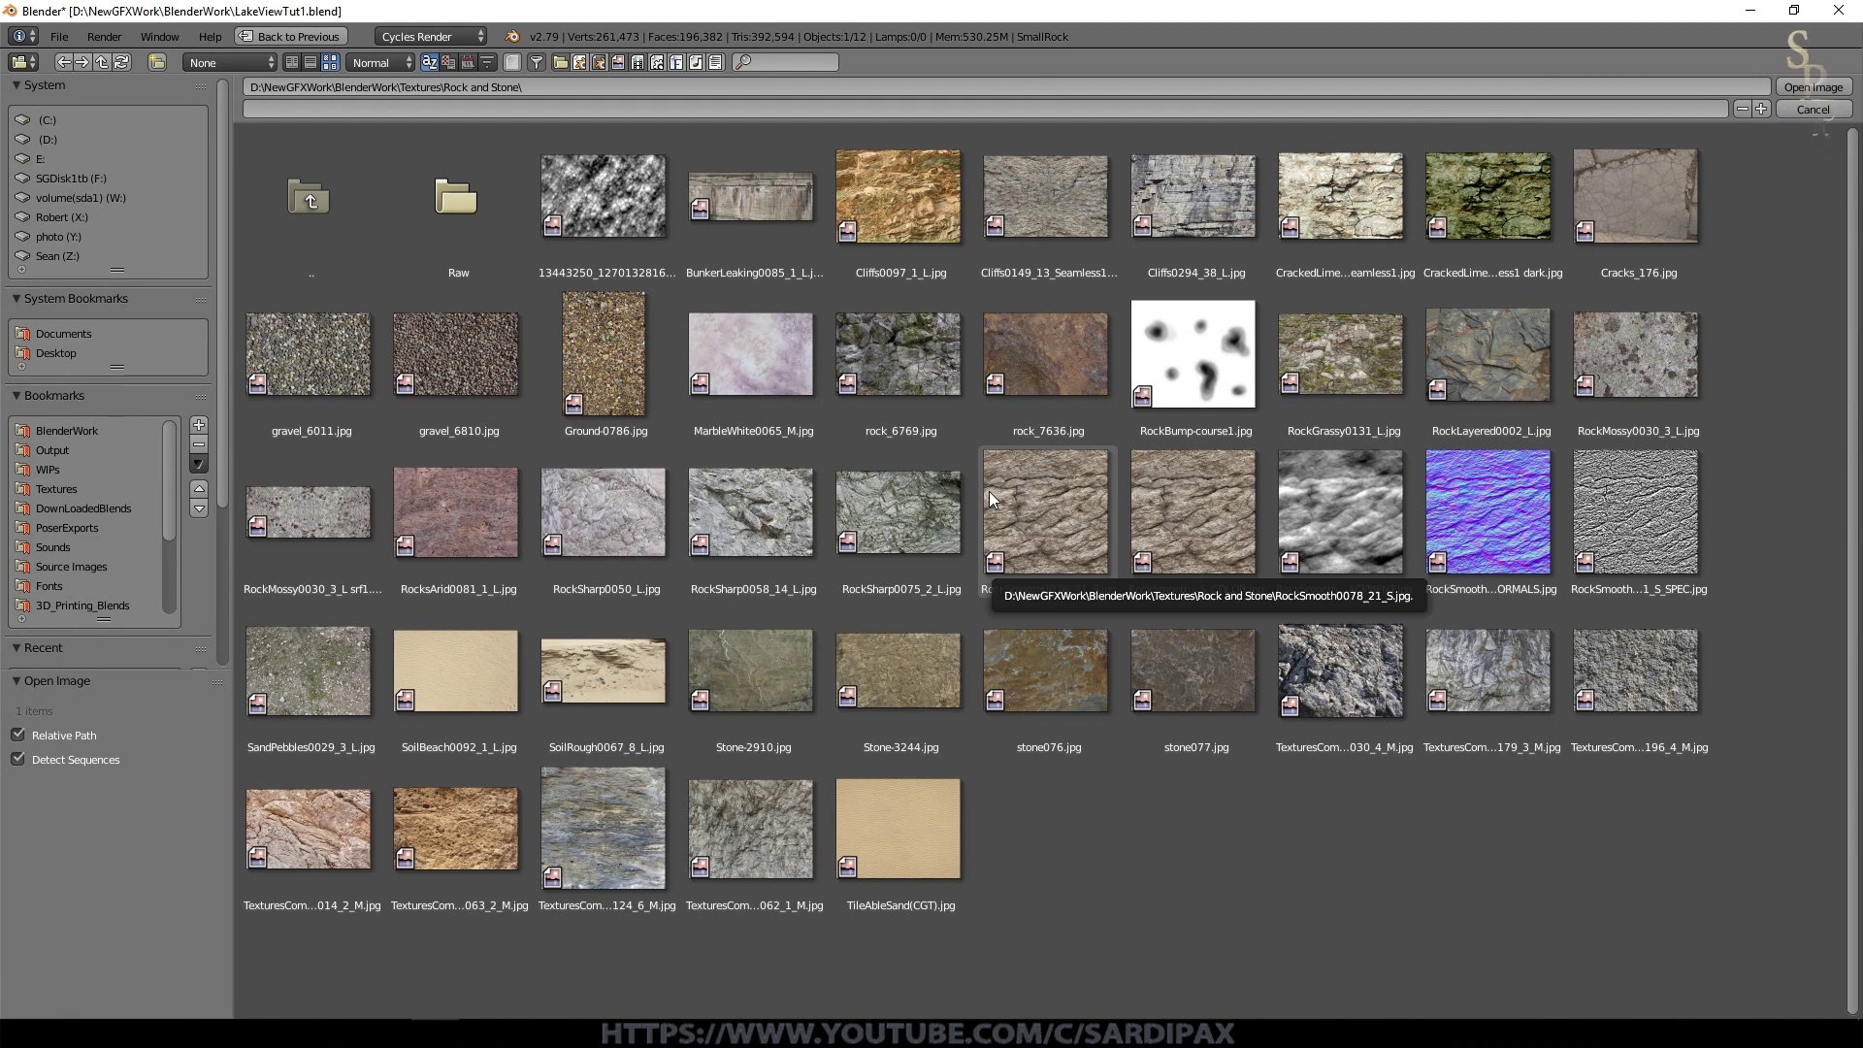
click(908, 346)
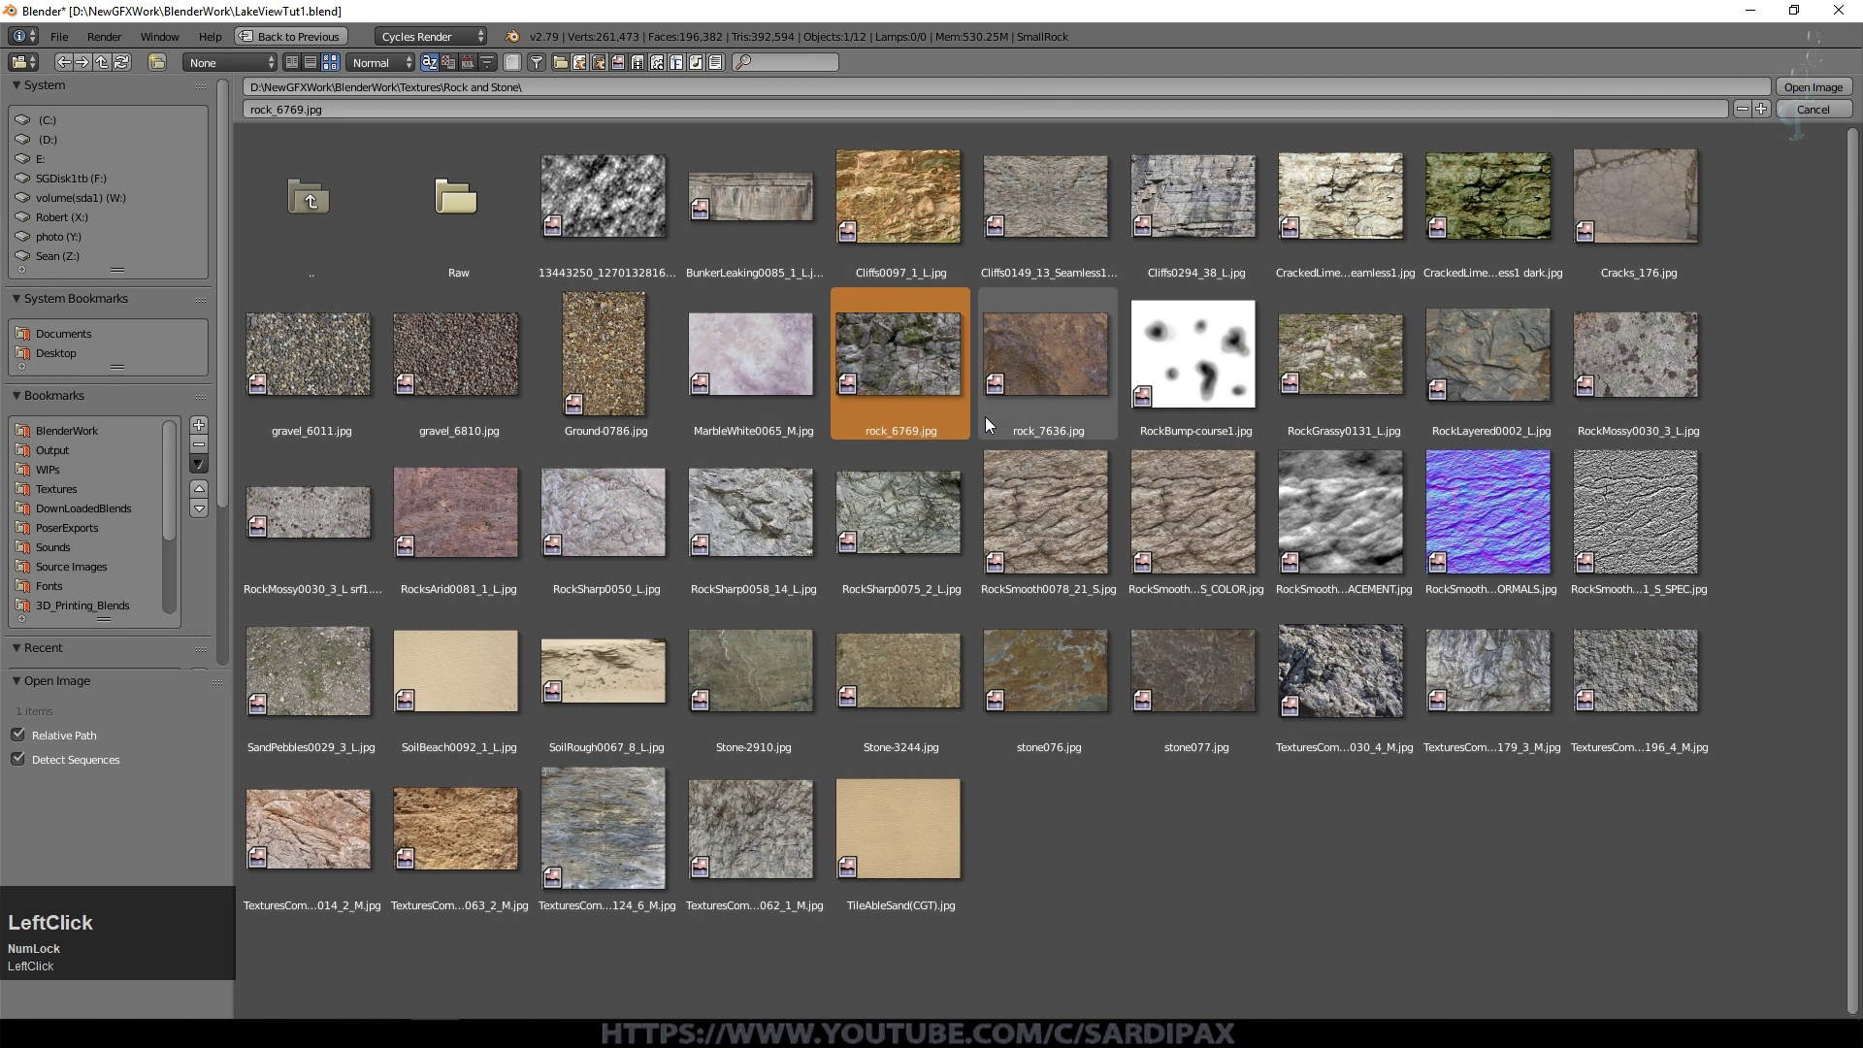
click(1807, 94)
click(397, 107)
scroll(up, 3)
middle_click(1031, 526)
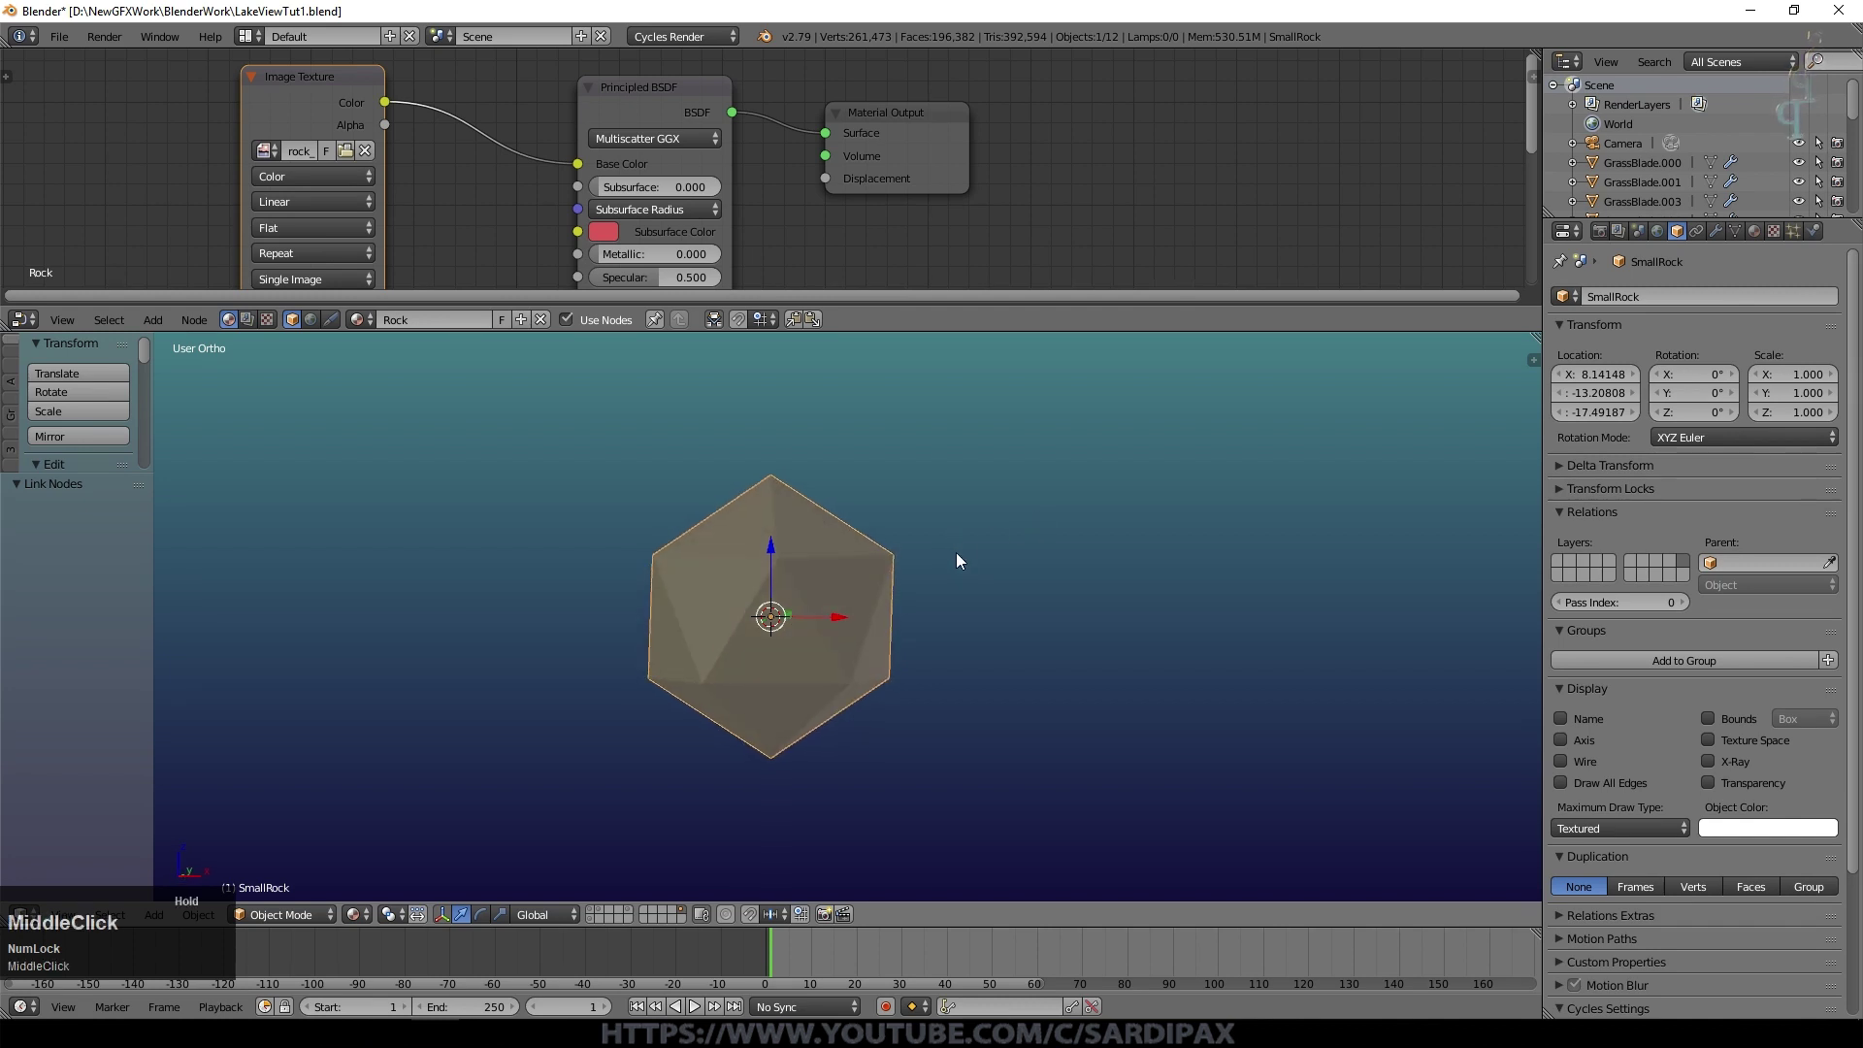
Step: Add a Texture Coordinate node and connect its Object output to the Image Texture Vector input
scroll(down, 3)
middle_click(591, 217)
click(167, 321)
drag(169, 332, 196, 294)
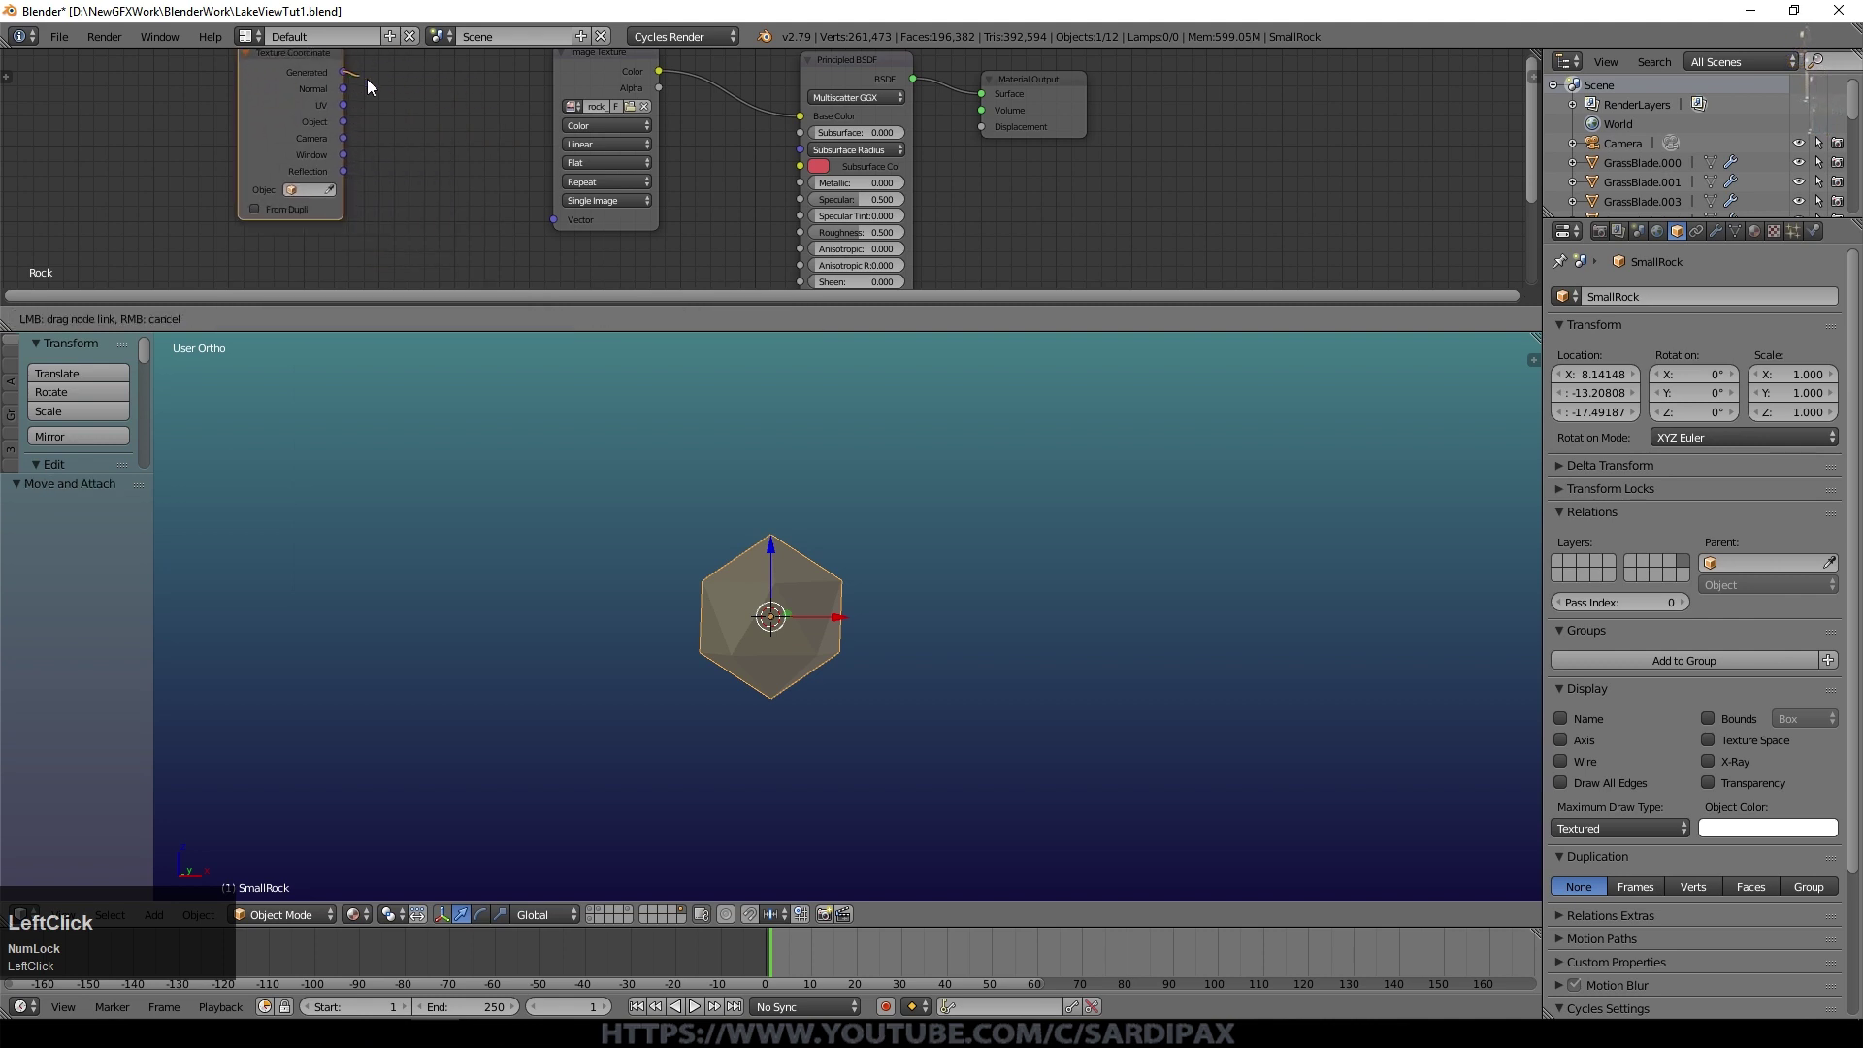
middle_click(960, 646)
scroll(up, 3)
scroll(up, 3)
drag(352, 97, 351, 118)
drag(720, 498, 349, 143)
drag(348, 131, 933, 565)
Step: Scale SmallRock up to about 1.09 and shade it smooth
middle_click(932, 565)
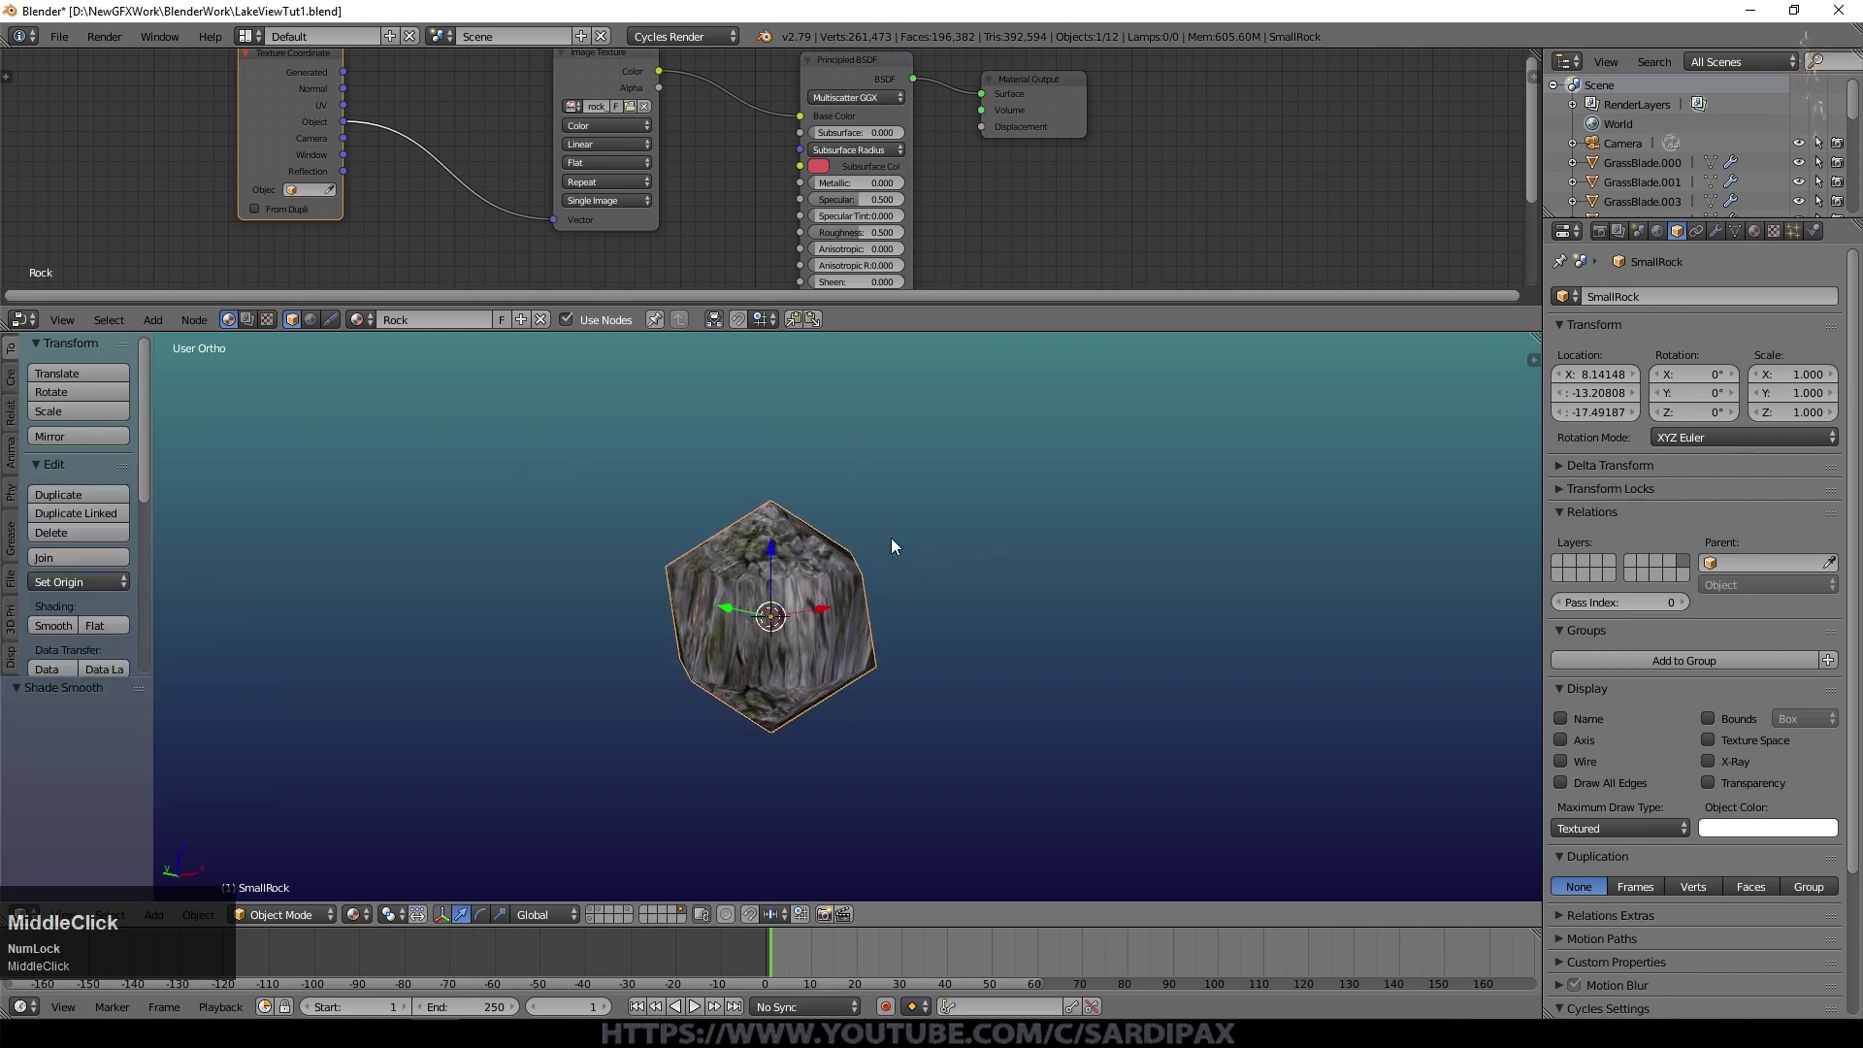
key(s)
click(1198, 570)
middle_click(1029, 562)
key(Tab)
click(1714, 301)
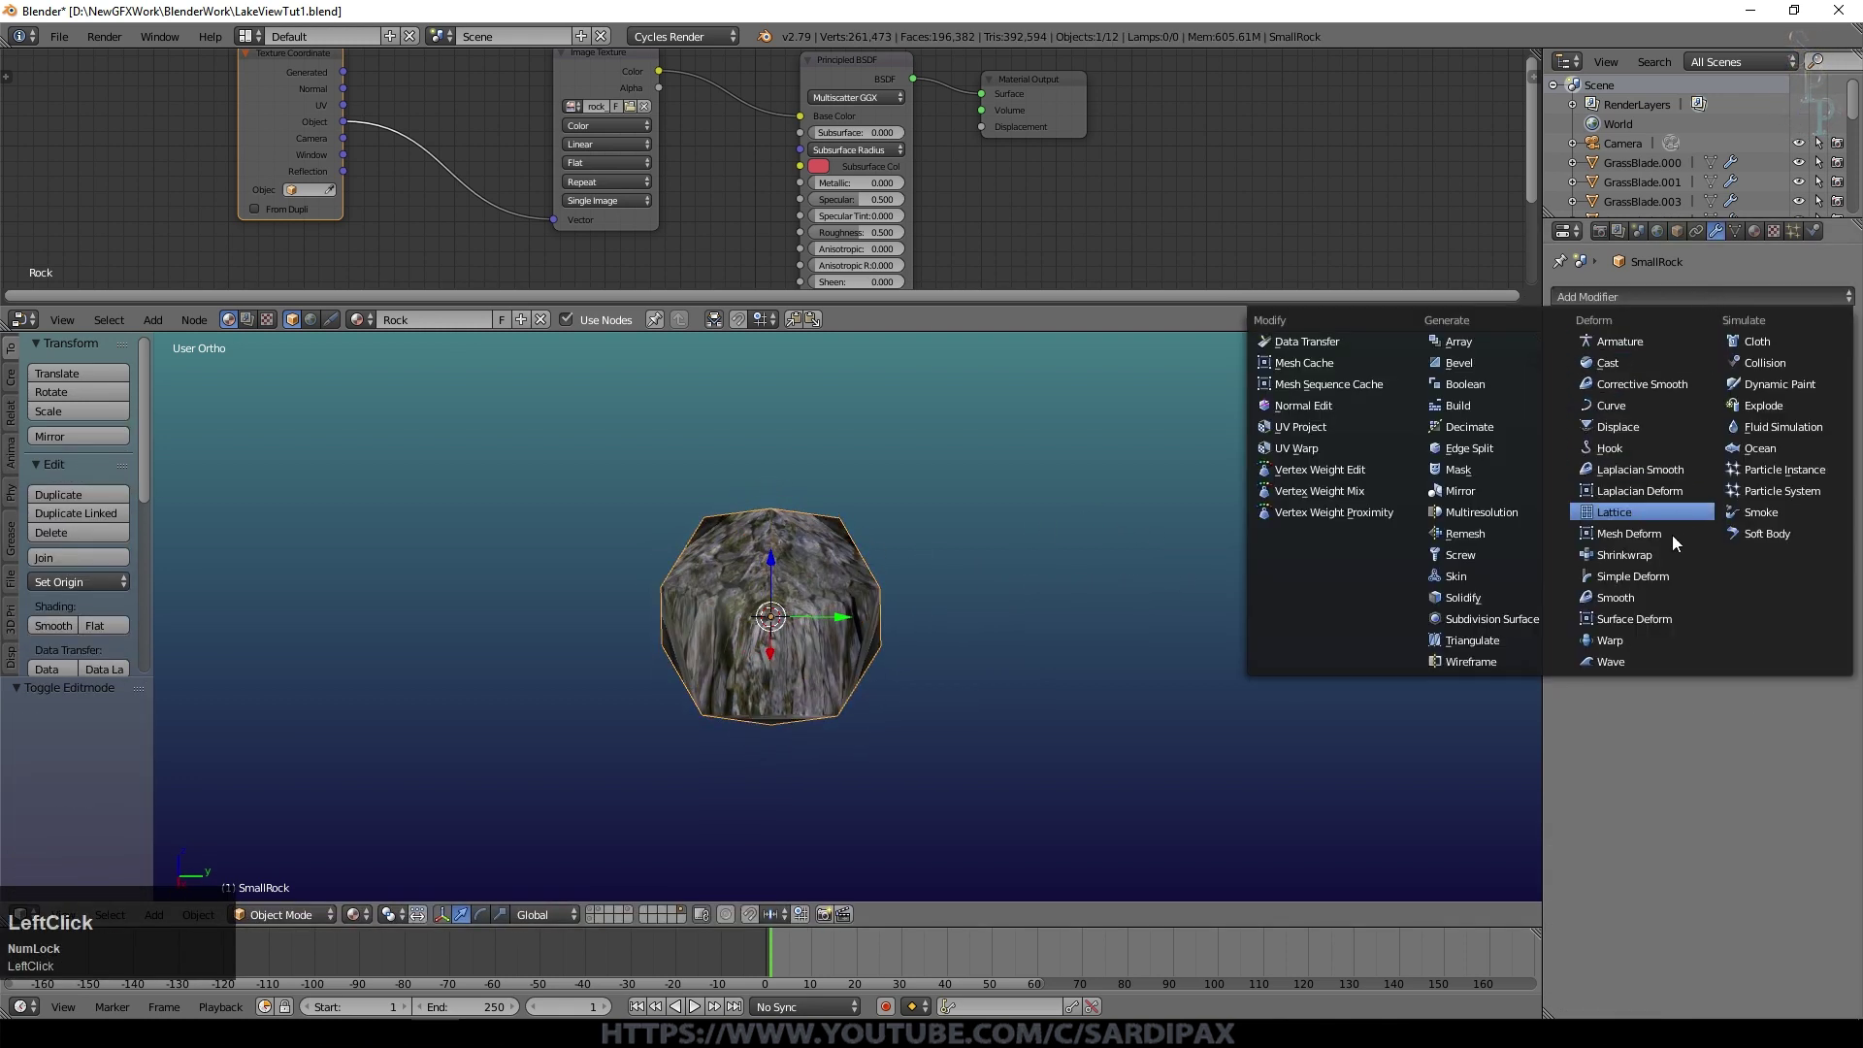
Step: Add a Simple Deform modifier to SmallRock with a new Empty as its Axis/Origin
click(1646, 586)
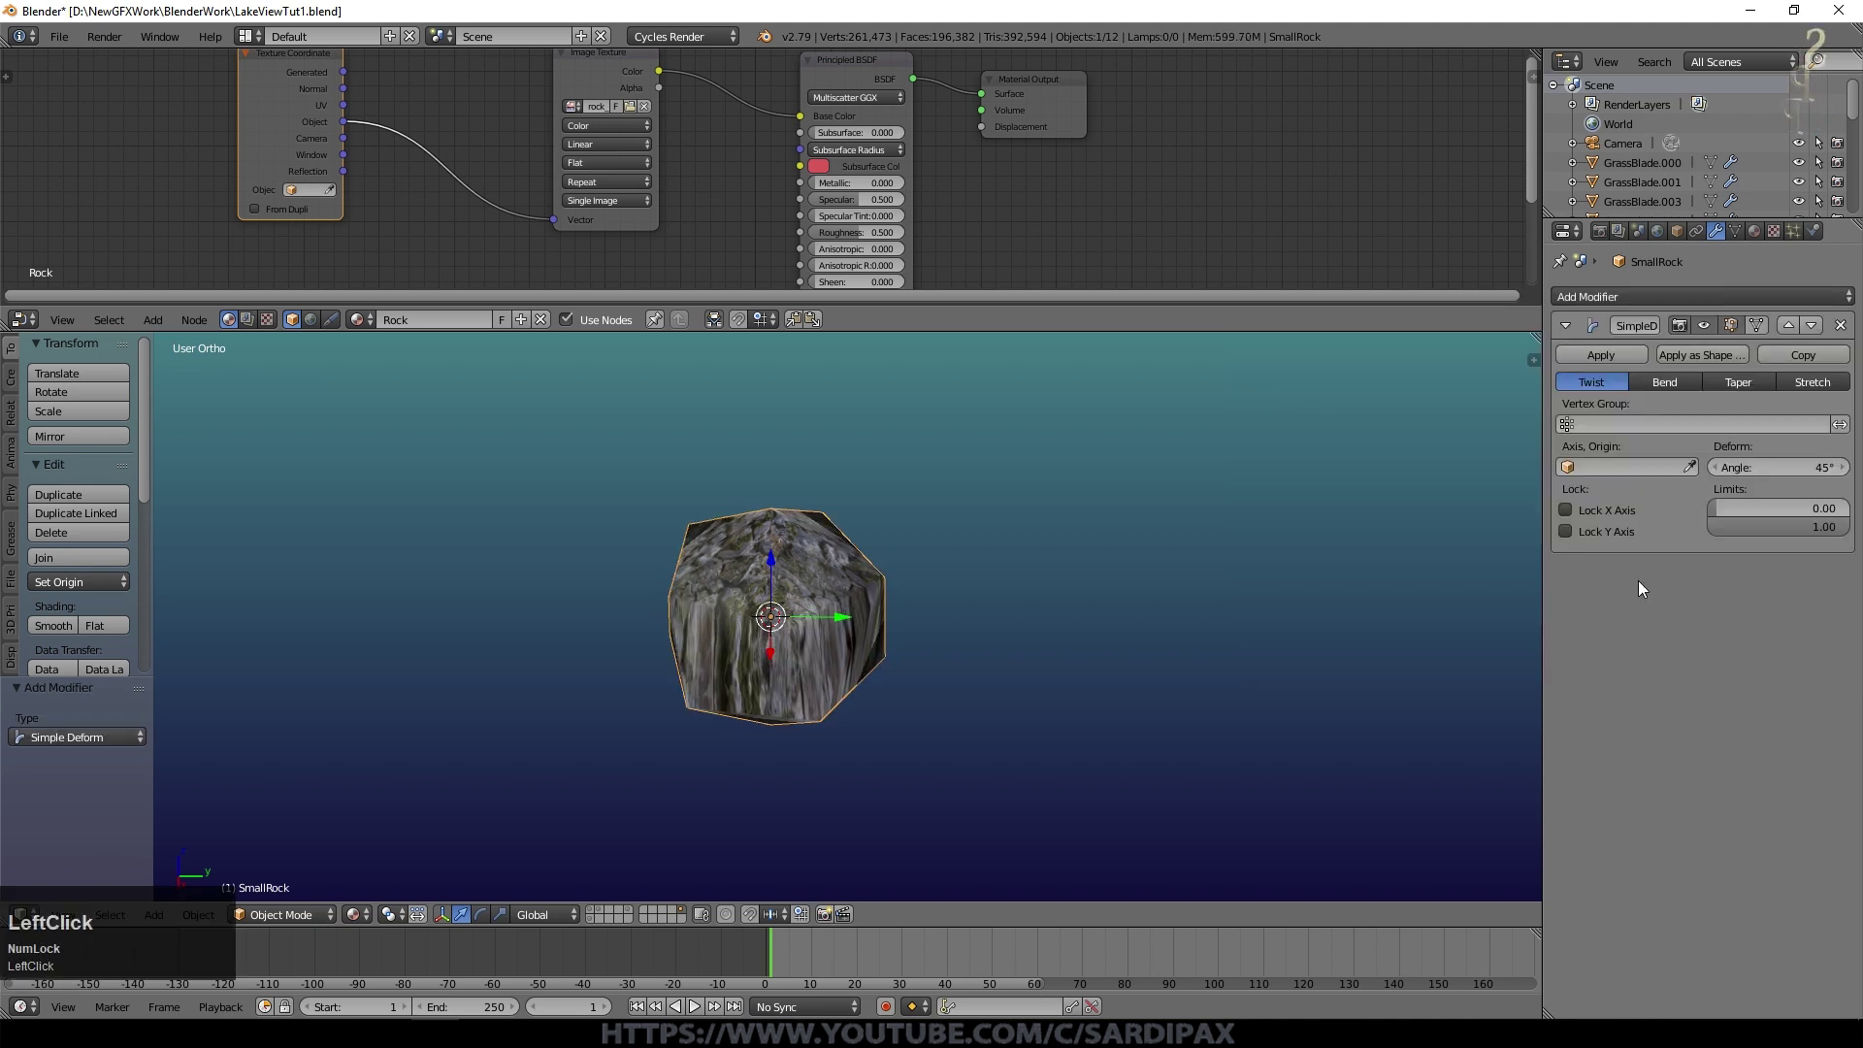
key(shift+a)
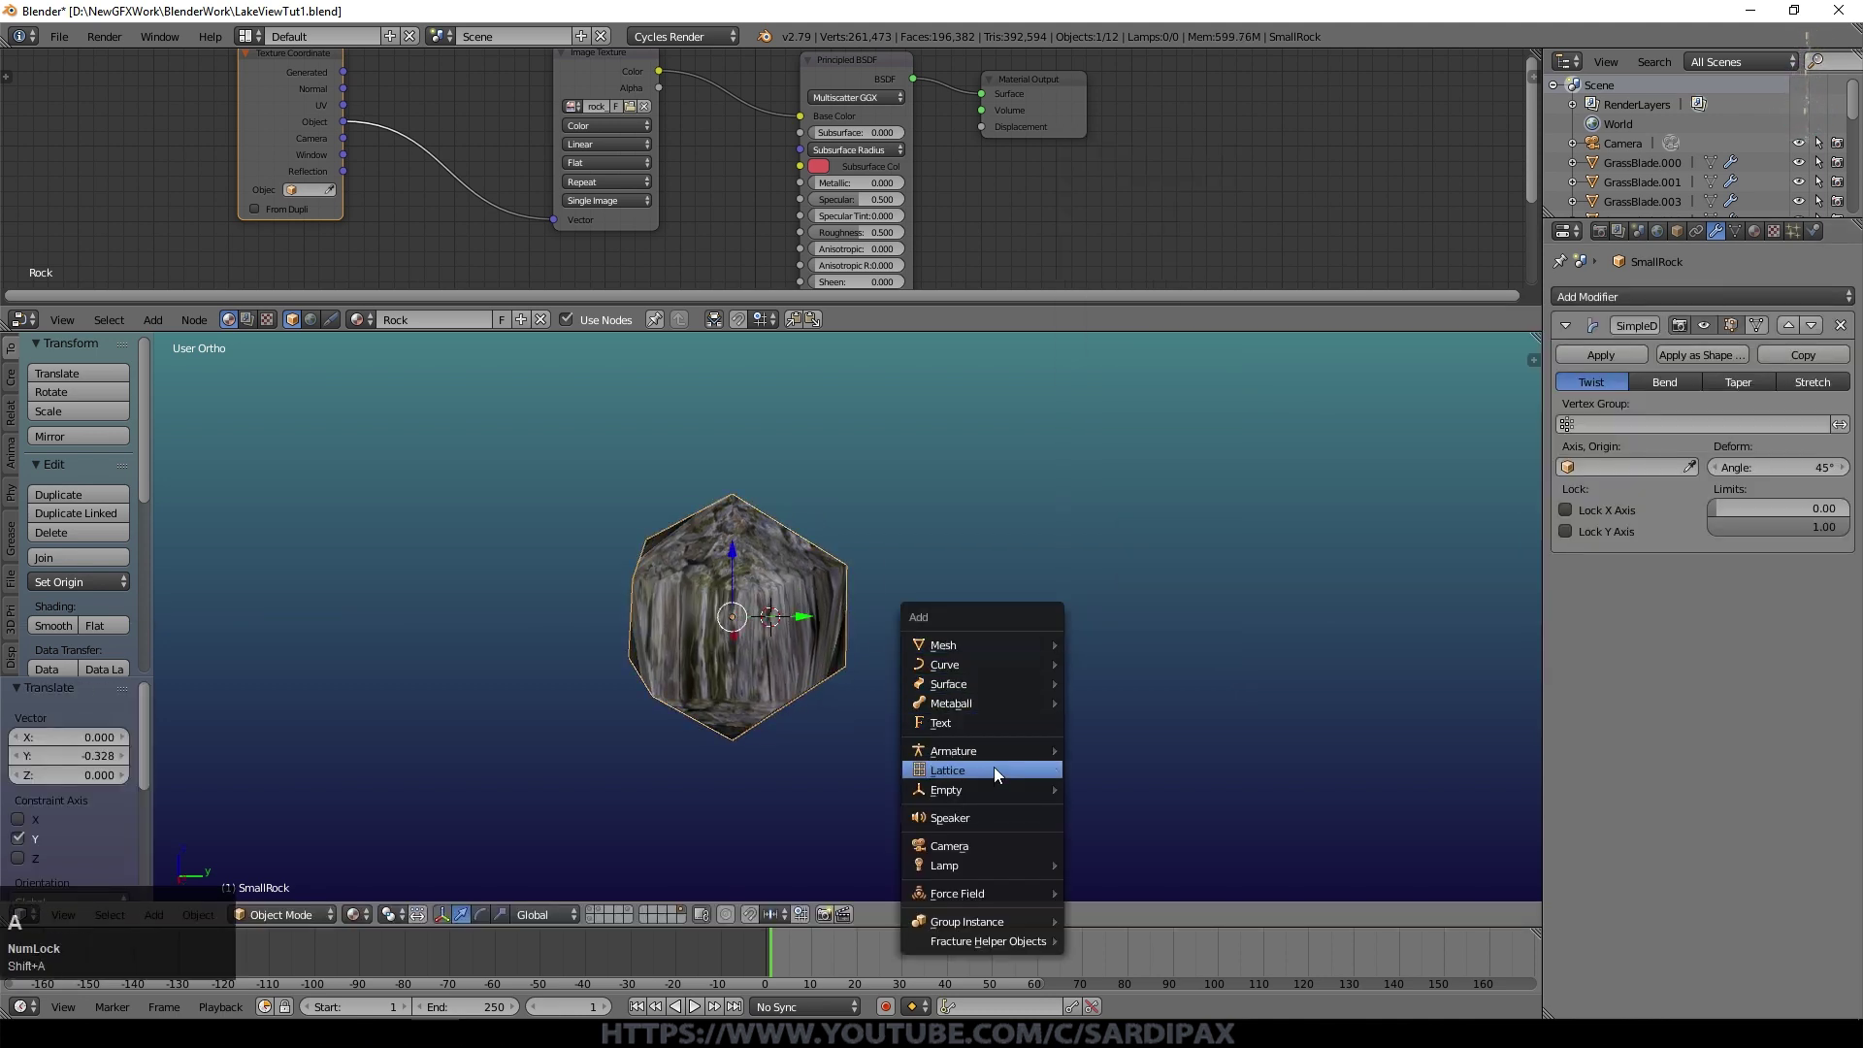
click(1138, 784)
right_click(1696, 472)
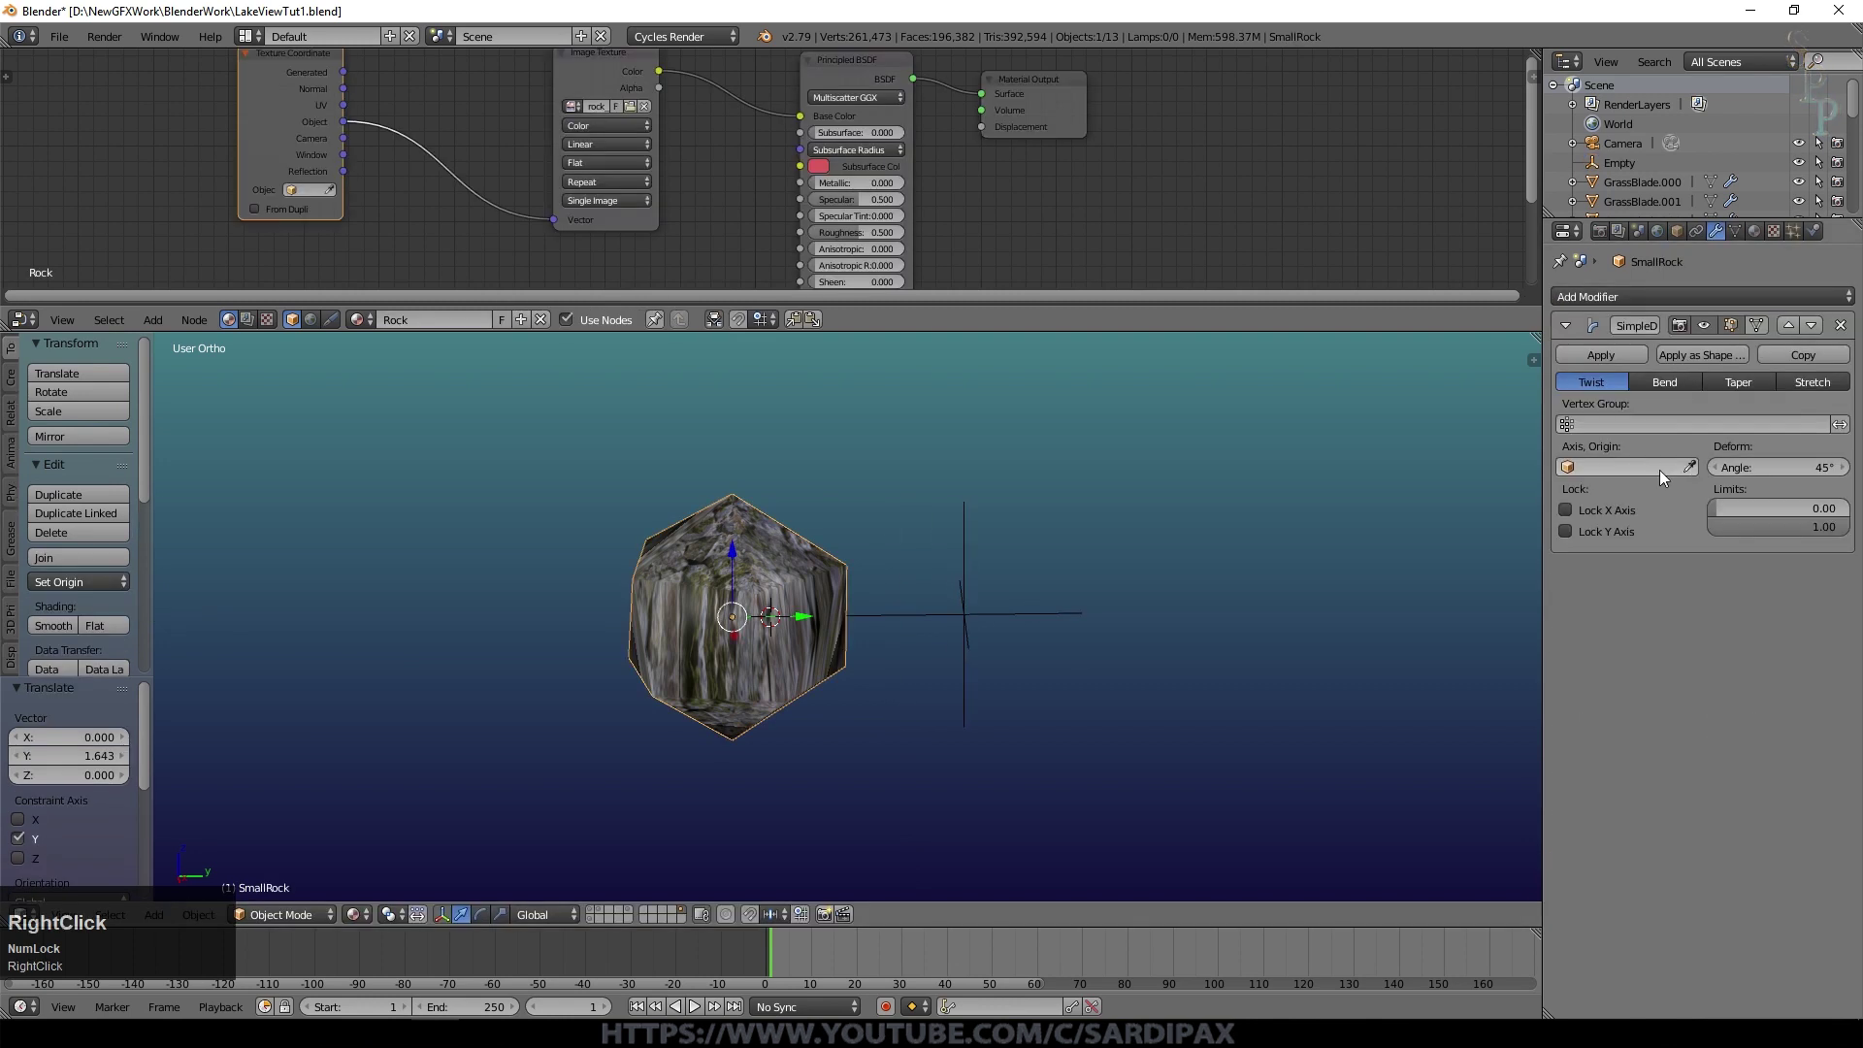
click(1694, 477)
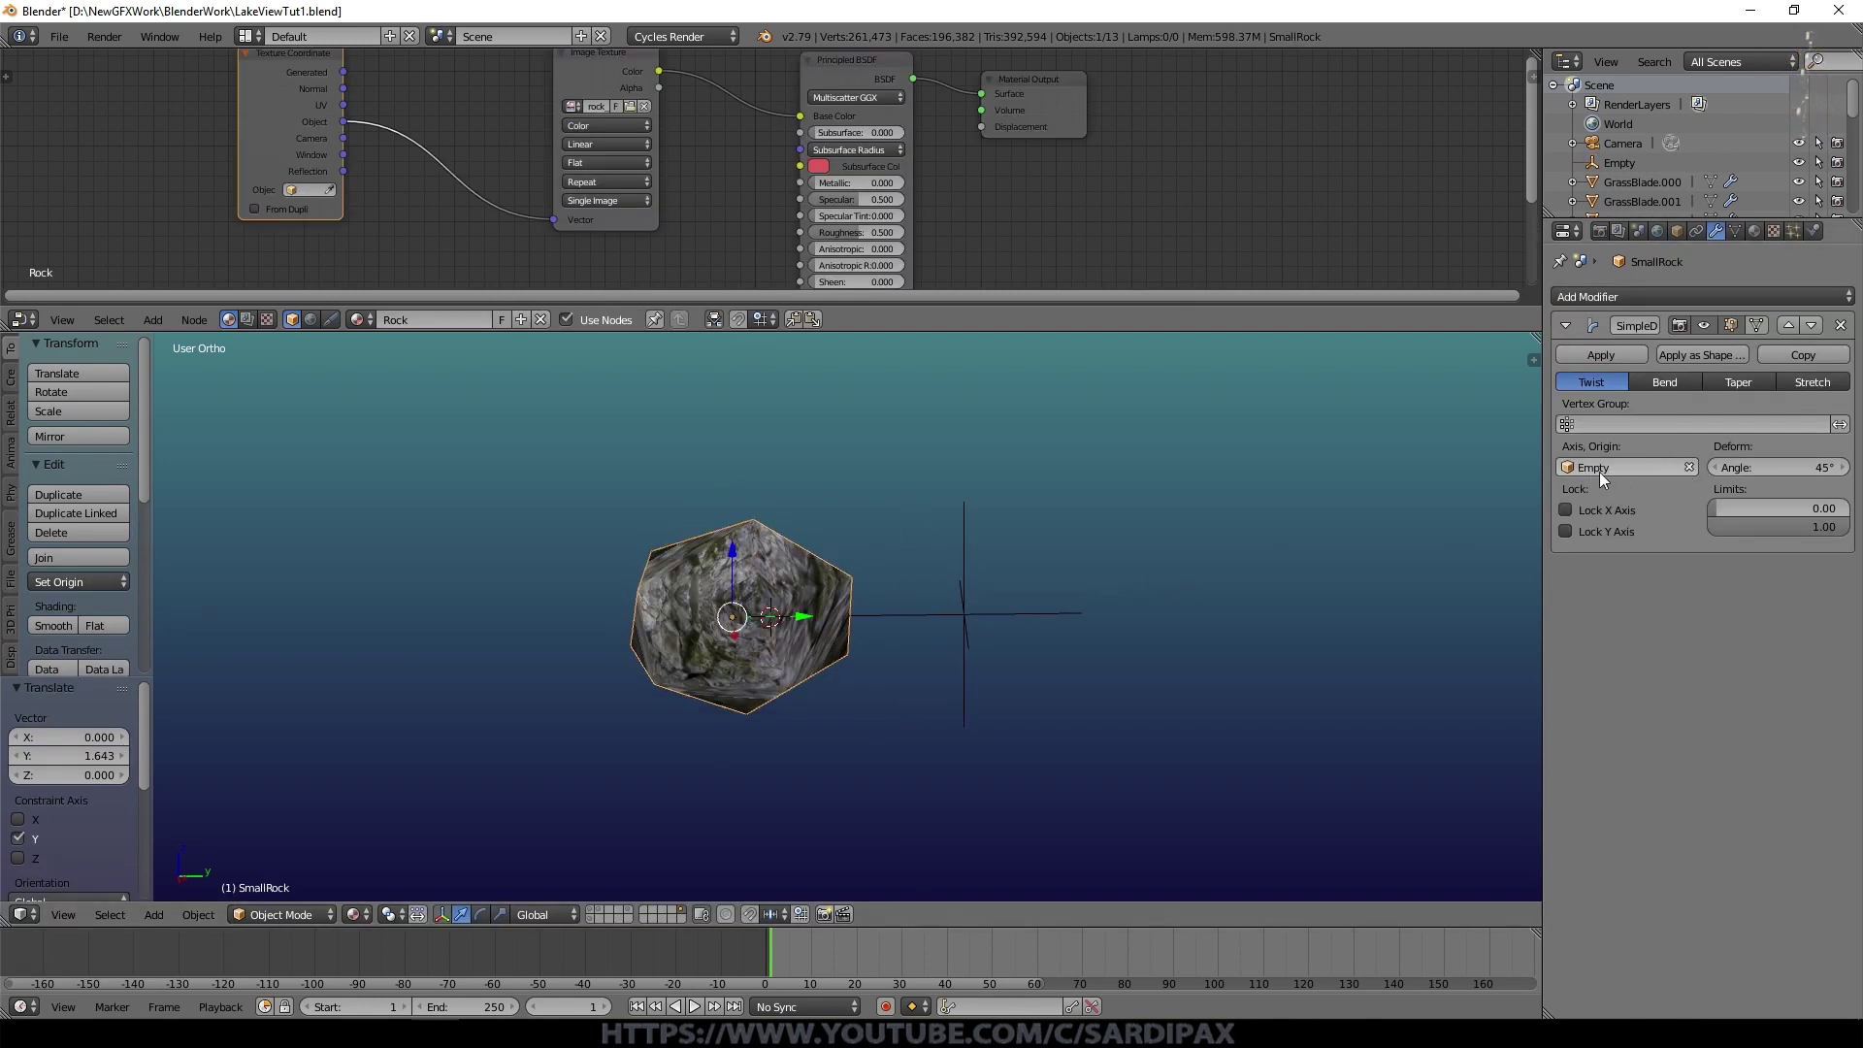
Step: Move the rock away from the empty and switch the deformation mode to Stretch
right_click(755, 583)
key(g)
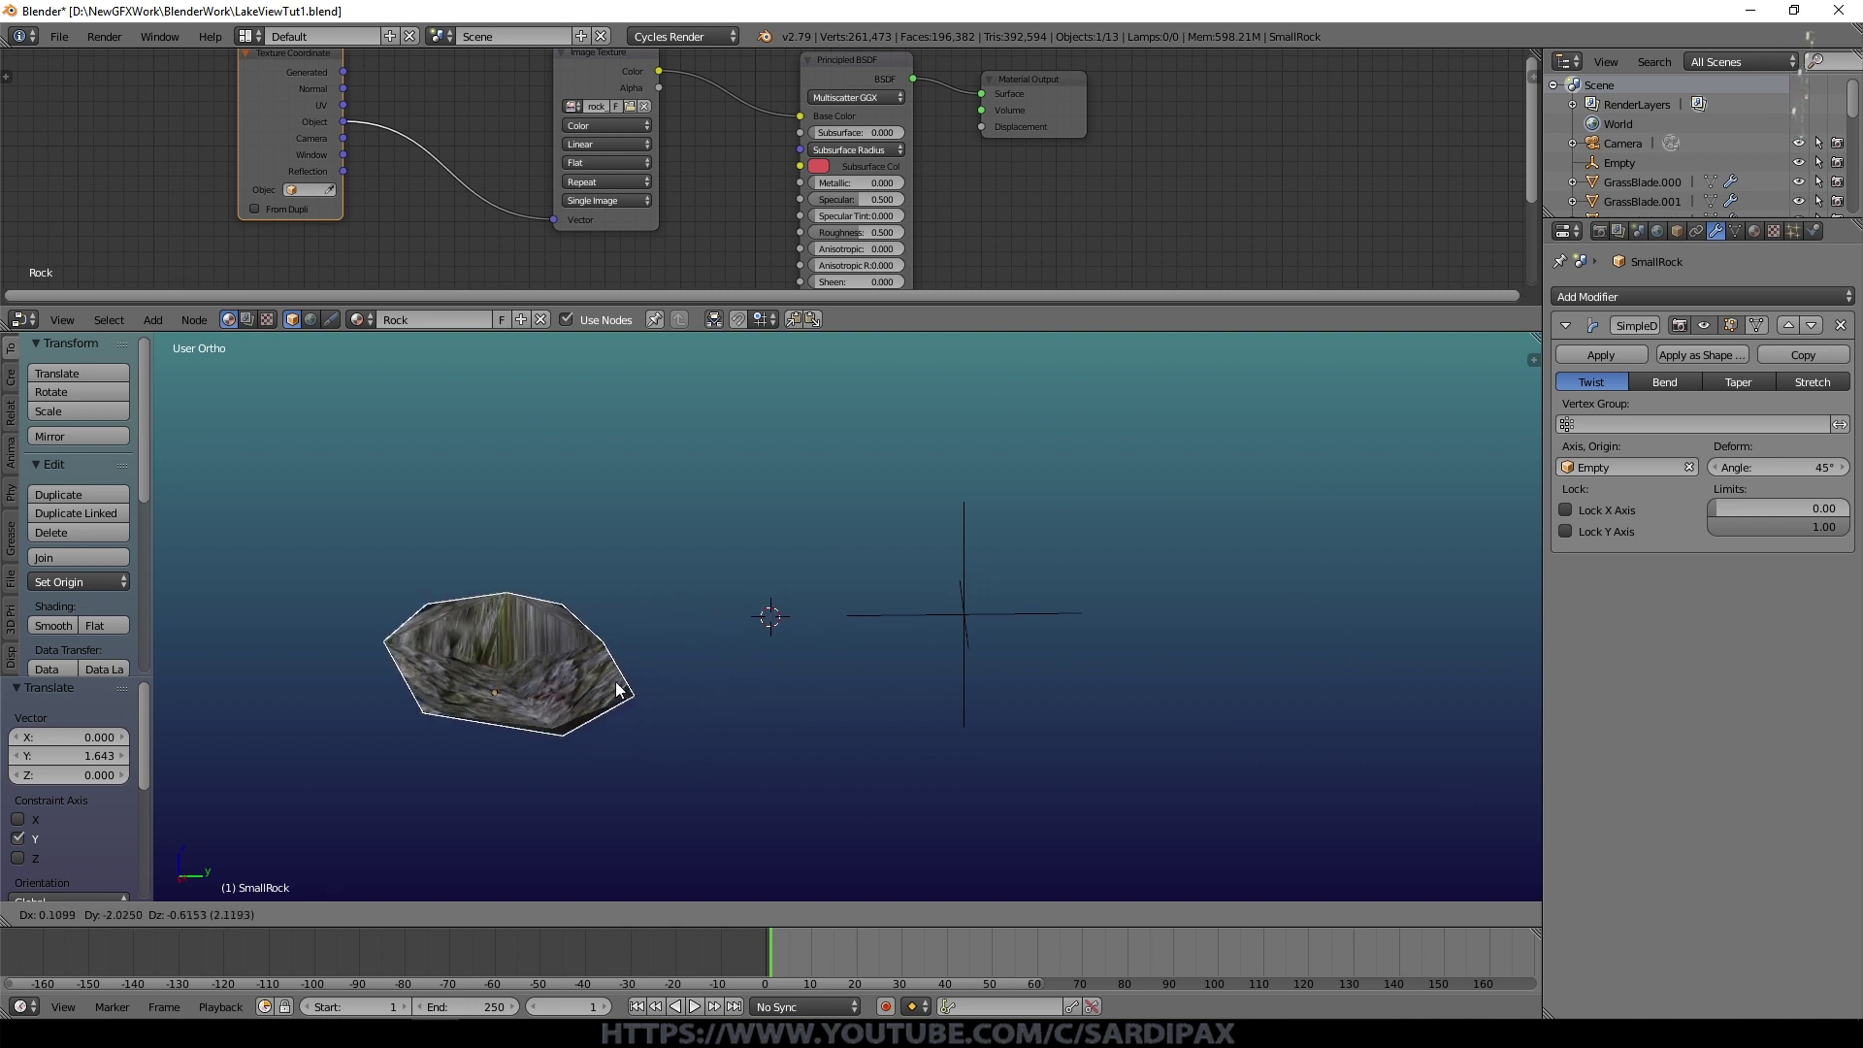
click(898, 652)
middle_click(1086, 608)
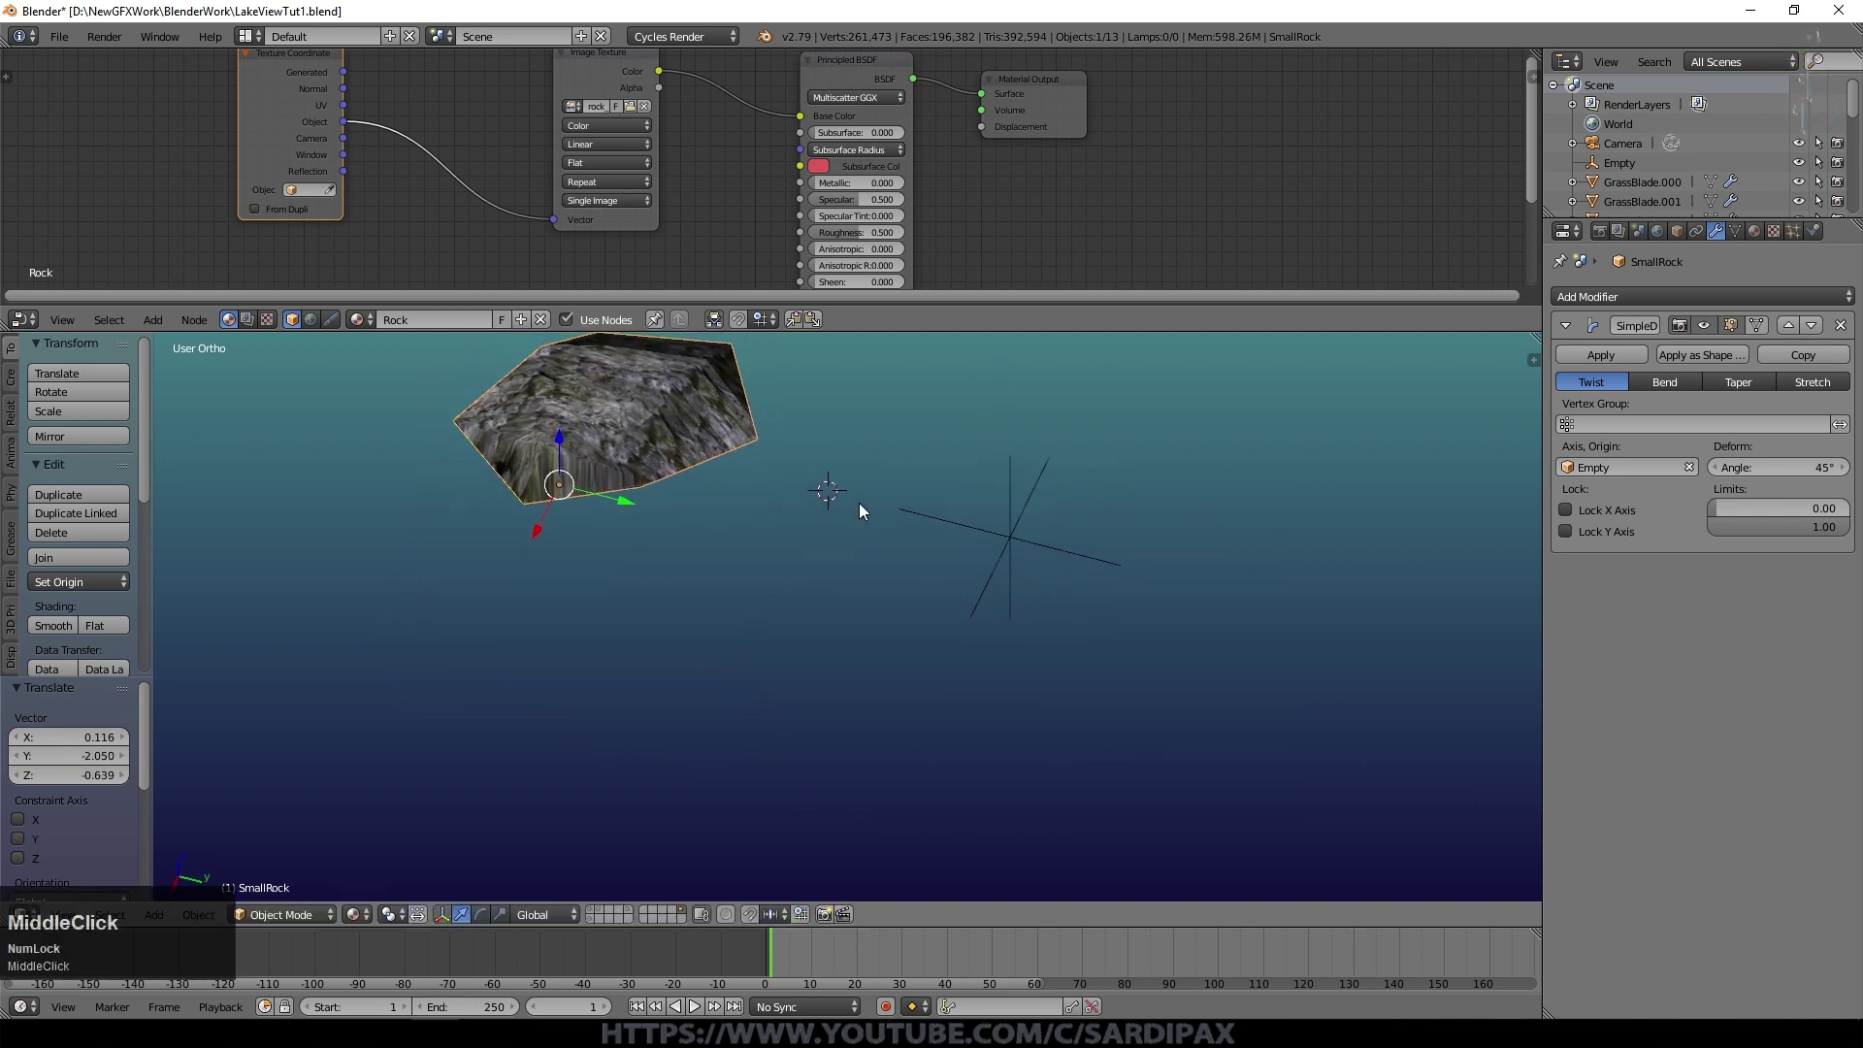
click(1677, 387)
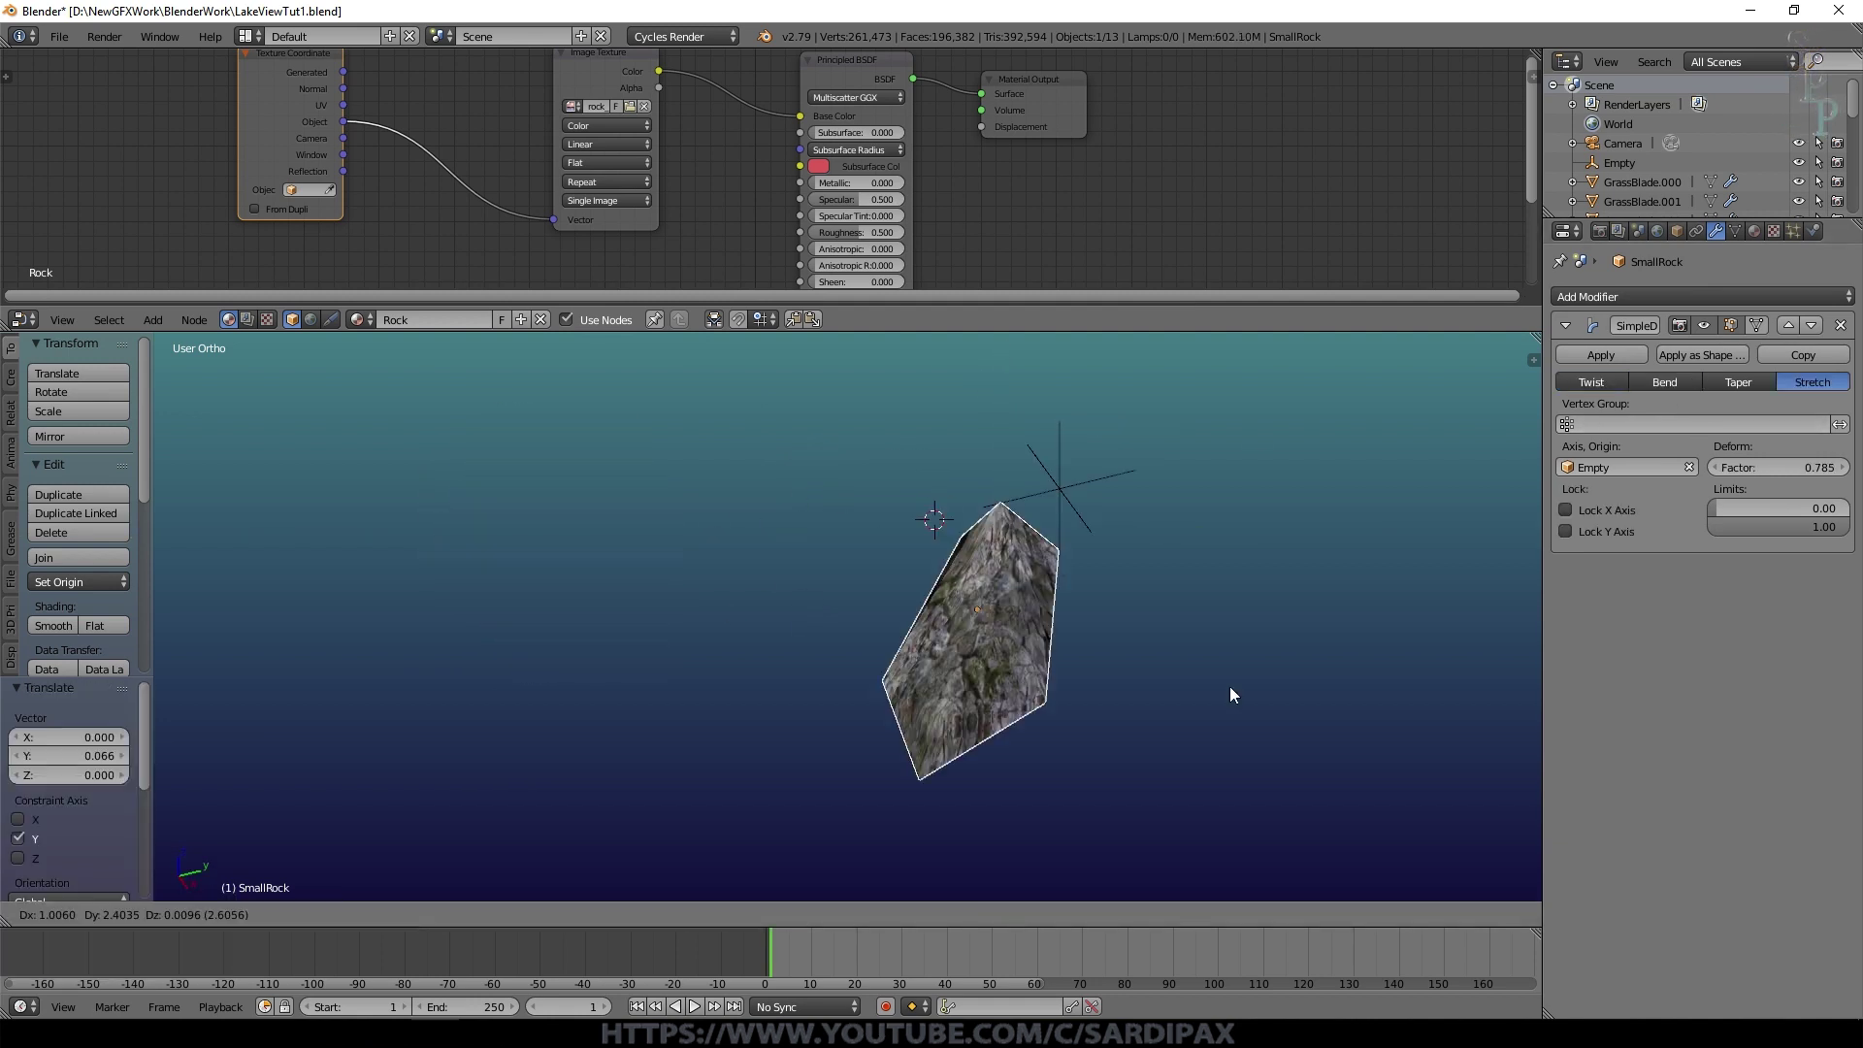
key(Escape)
Step: Duplicate SmallRock with Shift+D into five copies, varying each copy's Simple Deform mode
click(1600, 398)
middle_click(815, 541)
key(g)
key(KP_3)
key(shift+d)
click(1130, 675)
key(shift+d)
click(1336, 678)
key(shift+d)
click(1000, 466)
key(shift+d)
middle_click(1010, 585)
scroll(down, 3)
Step: Apply the Simple Deform modifier on each of the rock copies
right_click(883, 442)
click(830, 469)
right_click(825, 561)
click(855, 561)
right_click(844, 510)
drag(871, 550, 926, 646)
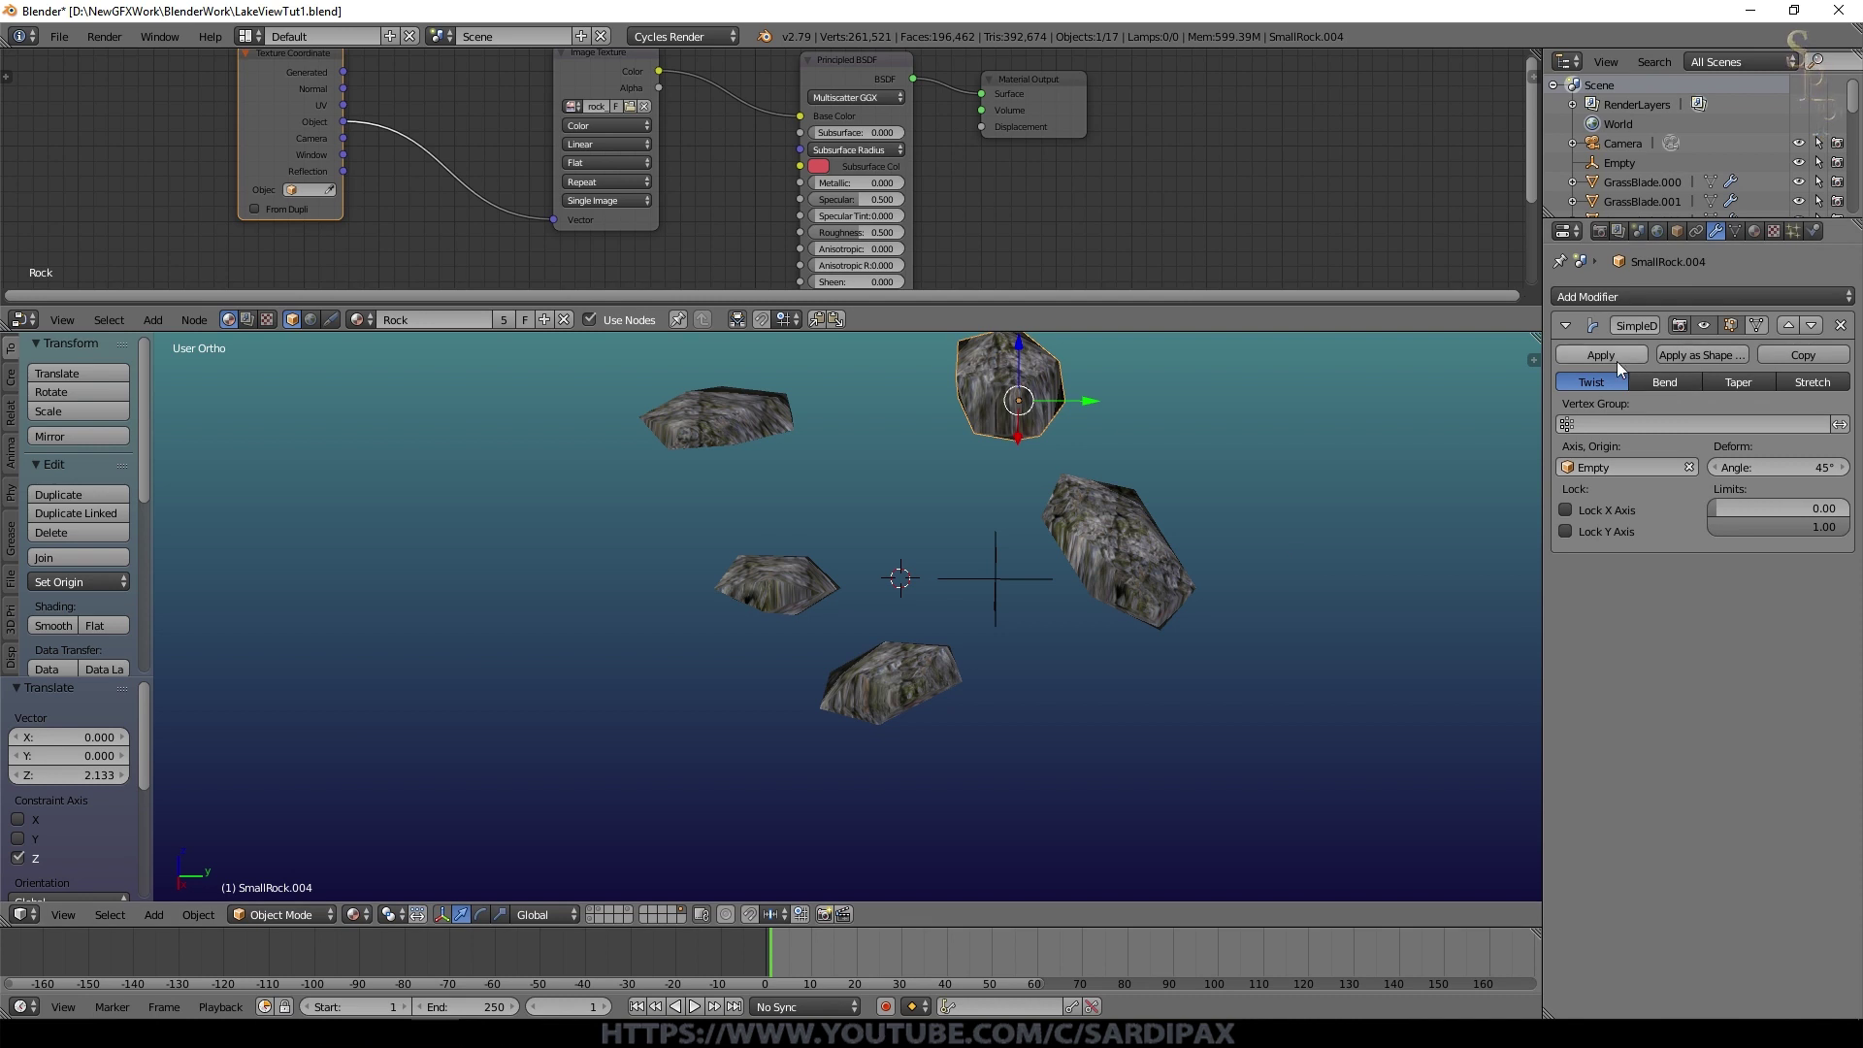
click(1608, 362)
right_click(1152, 572)
click(1616, 363)
right_click(957, 677)
click(1597, 360)
right_click(796, 594)
click(1598, 366)
right_click(737, 422)
click(1604, 362)
right_click(1024, 594)
scroll(down, 3)
click(976, 602)
Step: Reposition one of the rocks within the cluster
right_click(772, 503)
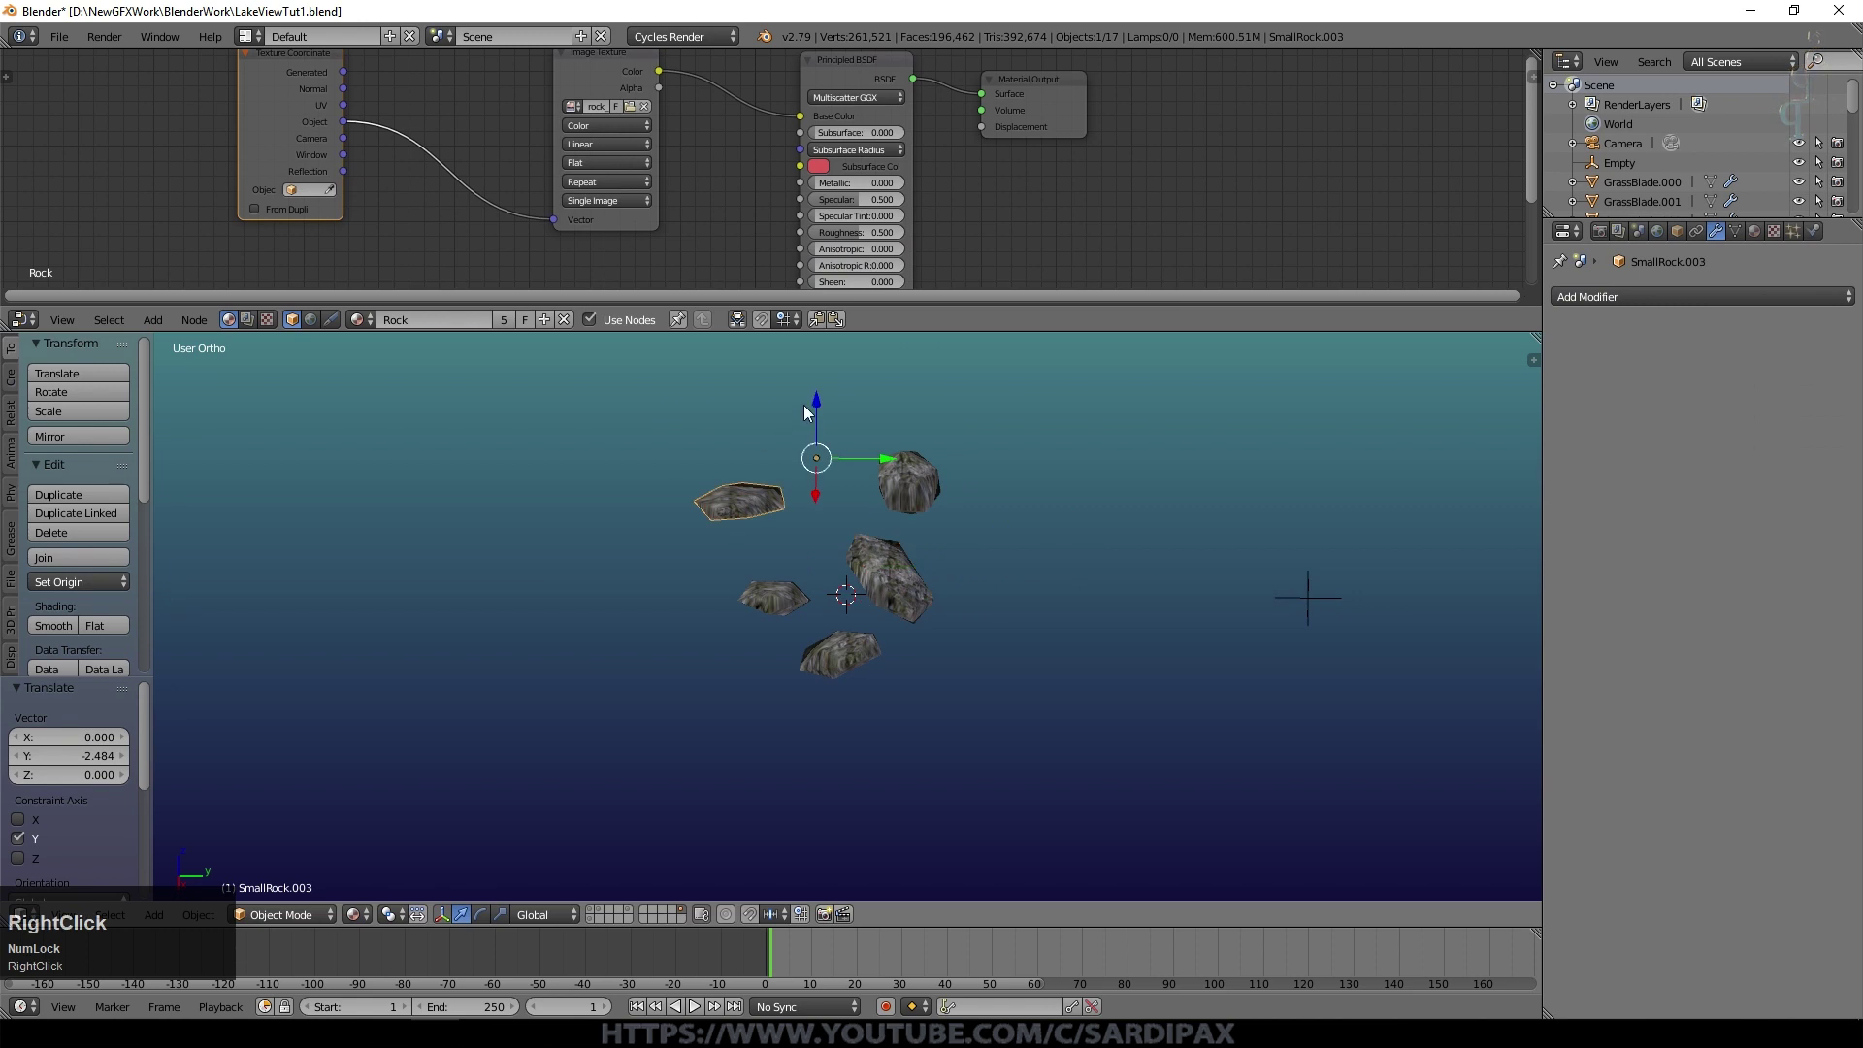
click(823, 425)
middle_click(861, 488)
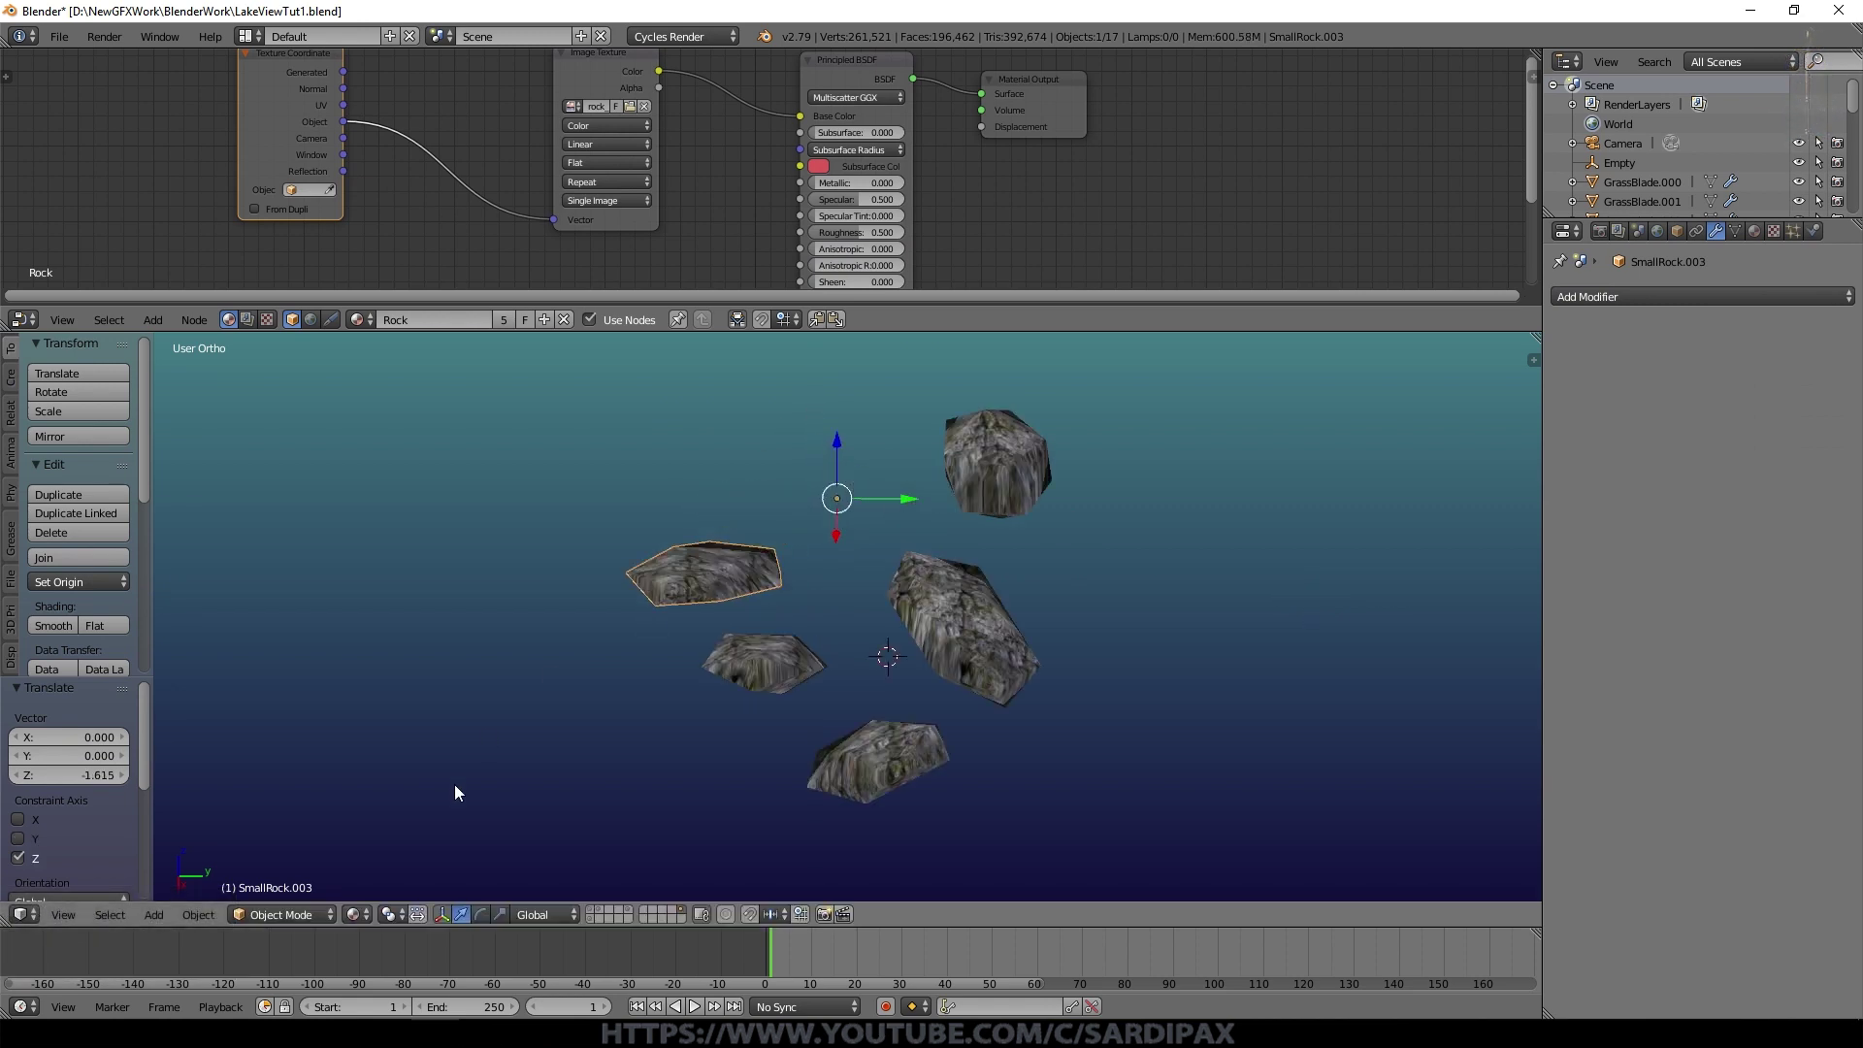
click(200, 920)
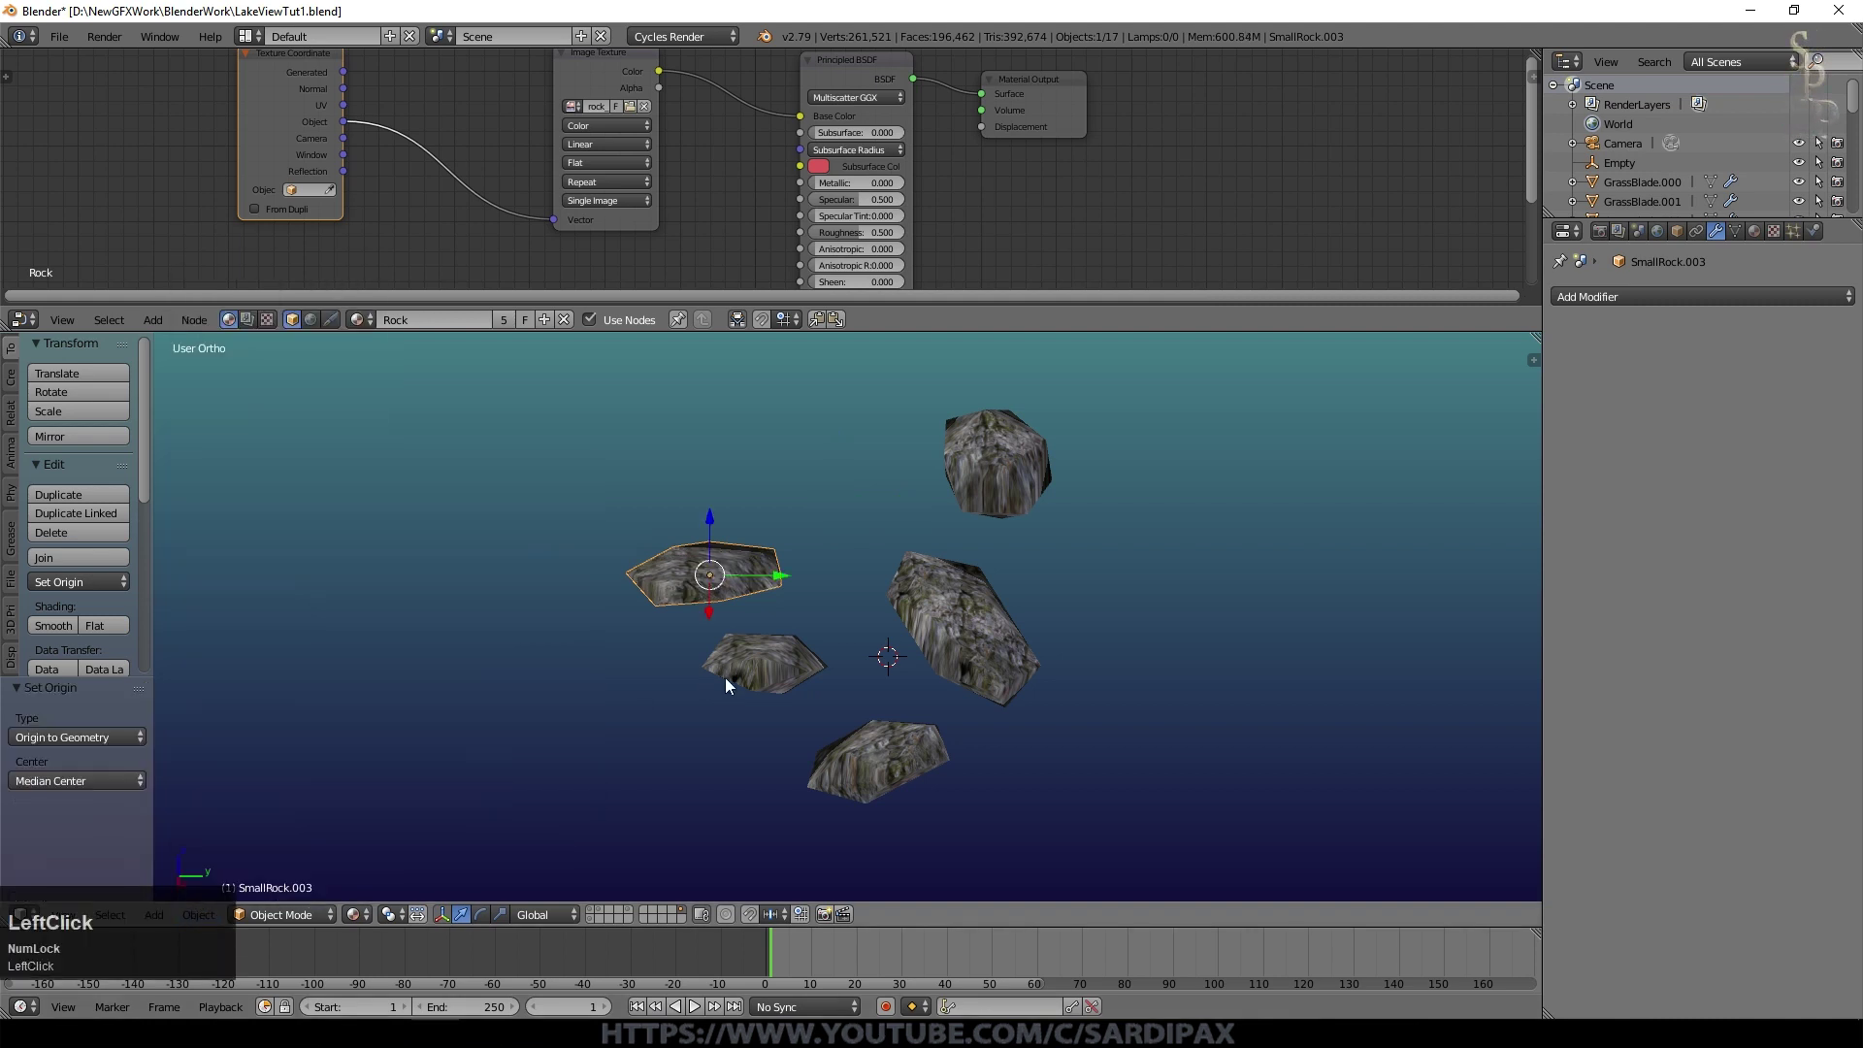
Step: Set each rock's origin to its geometry
right_click(732, 672)
click(200, 926)
right_click(200, 927)
click(209, 925)
right_click(883, 674)
click(883, 673)
right_click(986, 490)
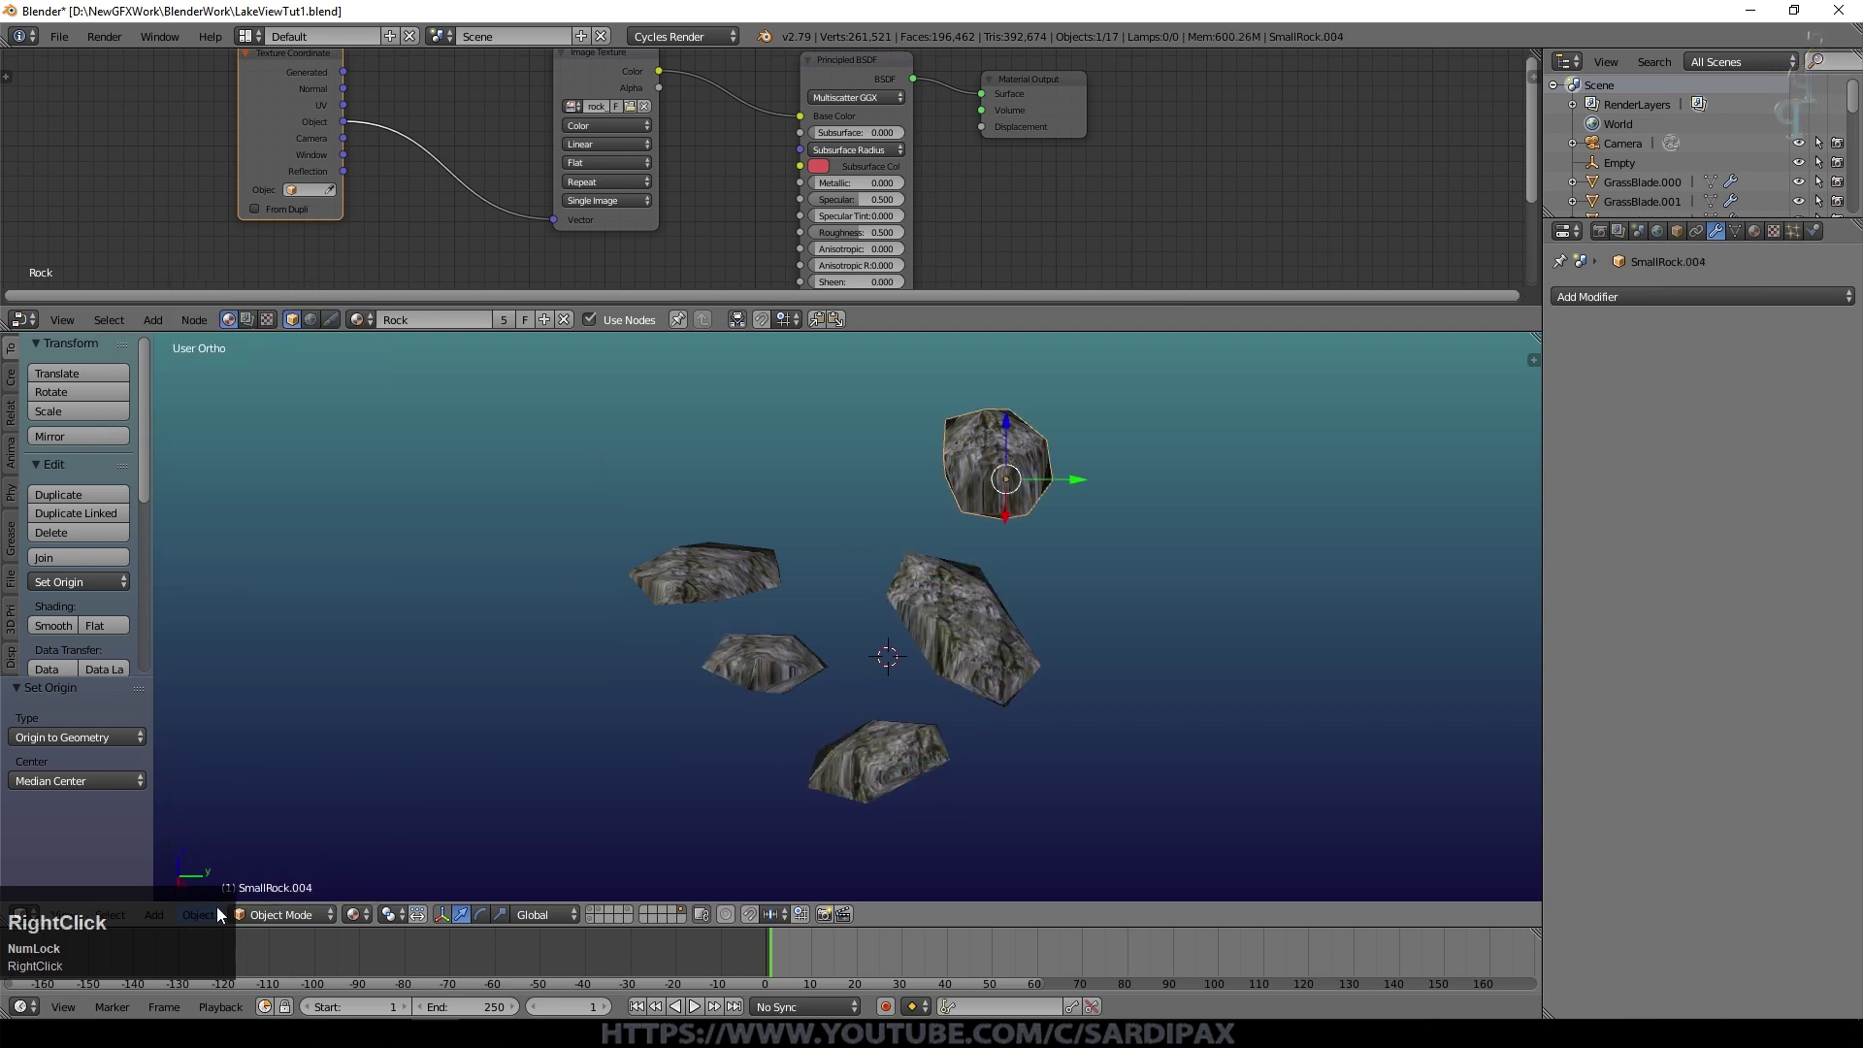
click(220, 917)
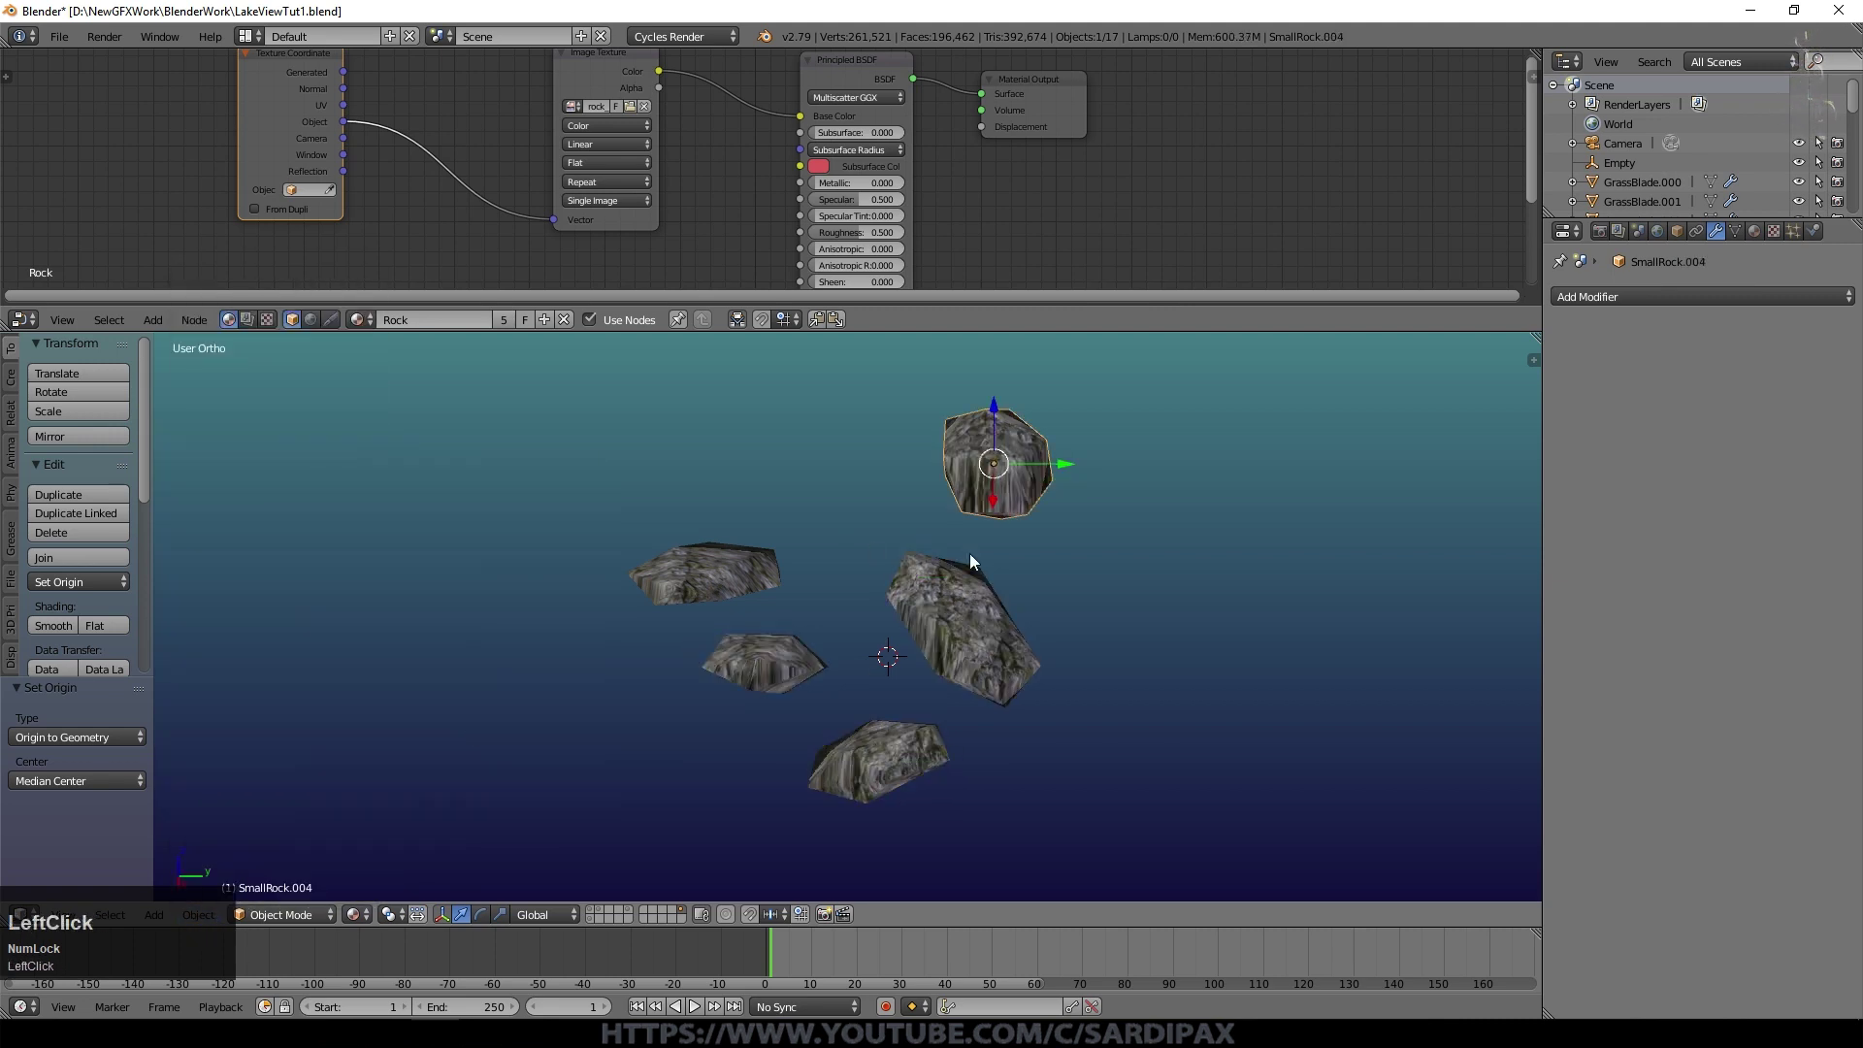
Step: Move the rocks with G into a loose cluster
middle_click(996, 712)
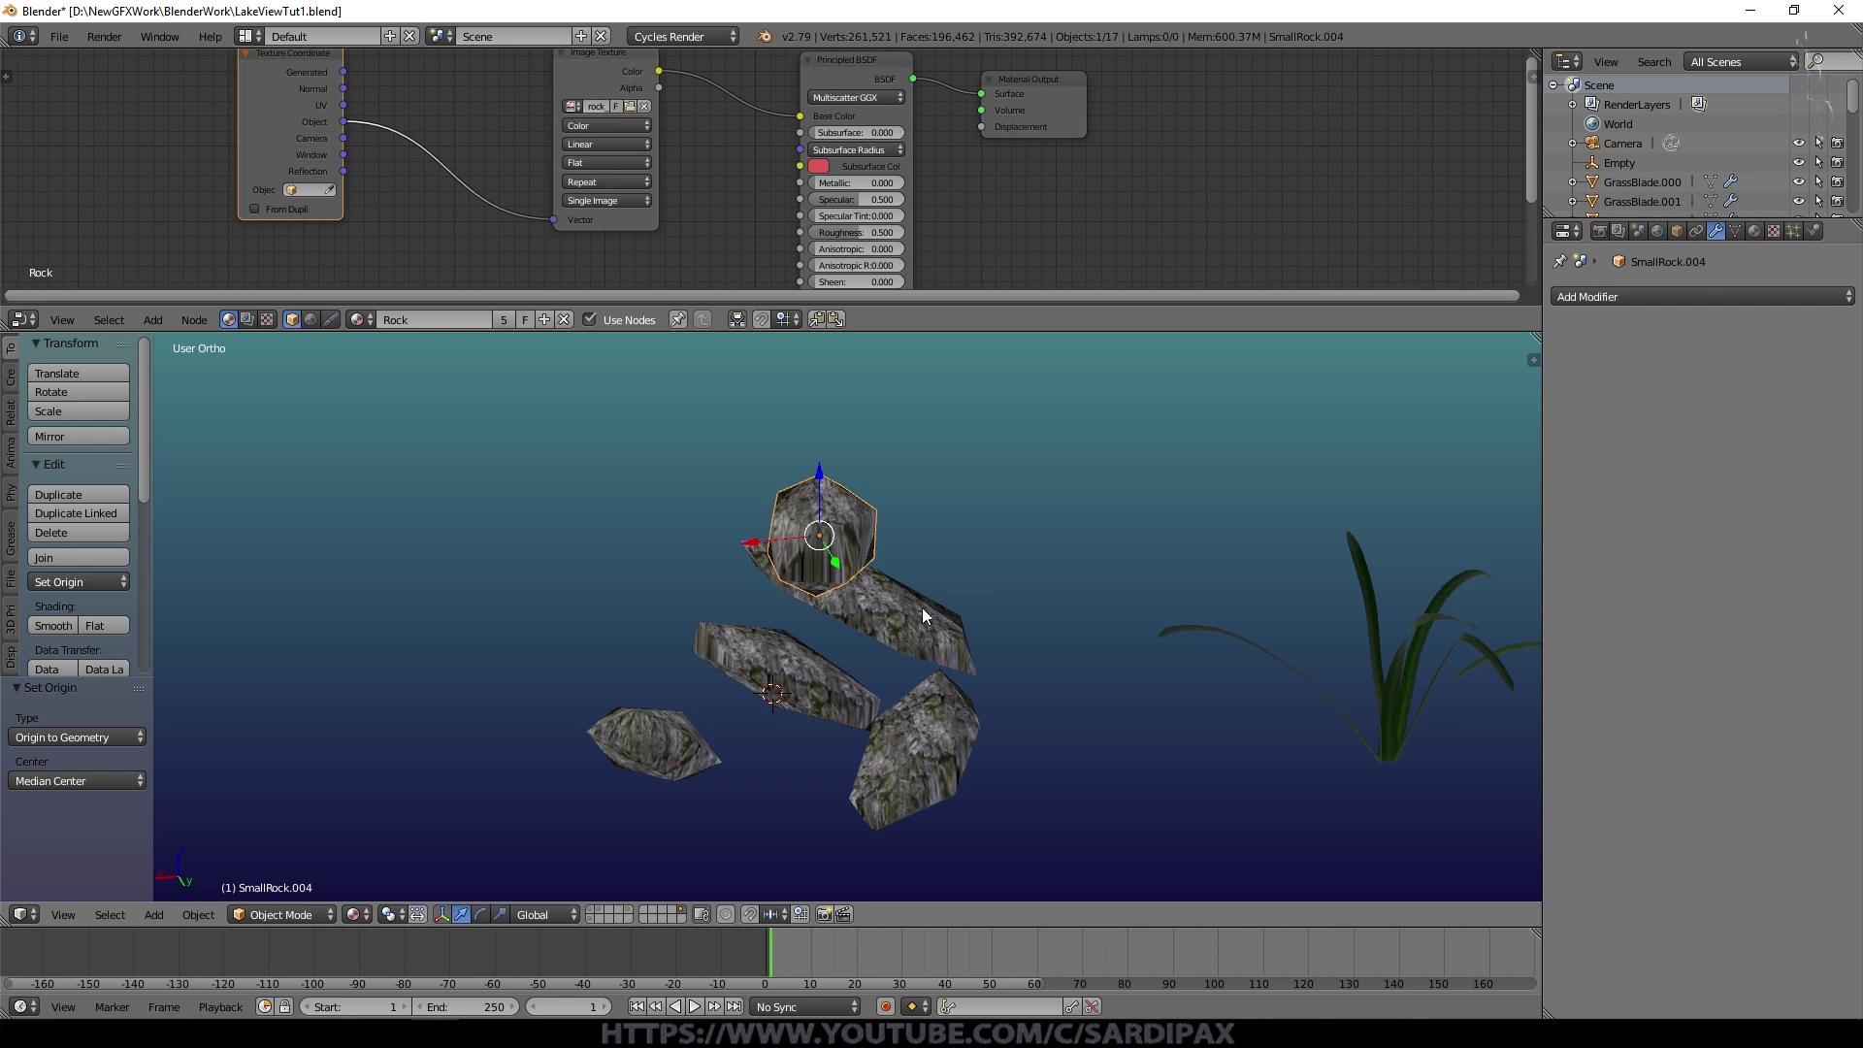
middle_click(788, 738)
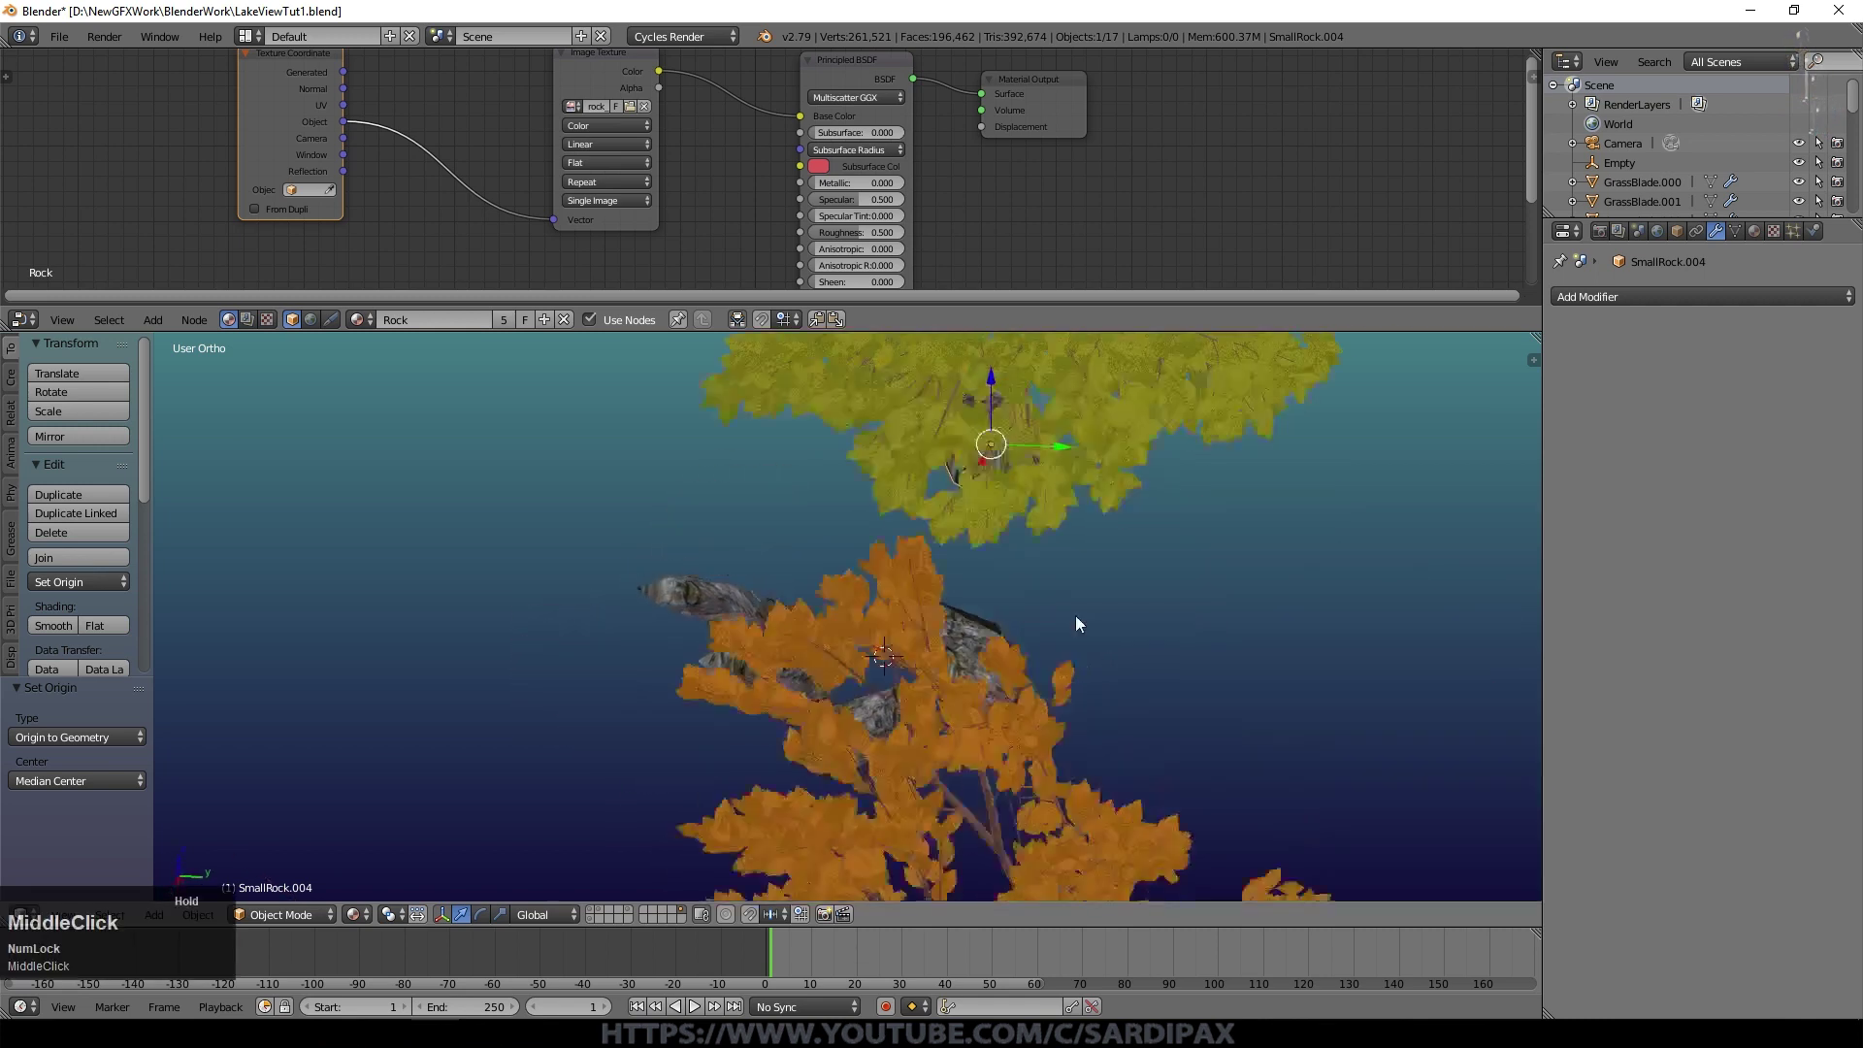
key(g)
click(843, 618)
drag(779, 706, 698, 592)
right_click(697, 592)
drag(768, 676, 1056, 551)
Step: Group the five rocks with Ctrl+G as SmallRockGroup1
key(ctrl+g)
click(131, 723)
key(shift+s)
text(mall)
key(shift+r)
text(ock)
key(shift+g)
key(r)
text(ro)
key(g)
click(812, 631)
scroll(up, 3)
key(shift+a)
Step: Add an icosphere with the Rock material and name it LargeRocks
click(779, 507)
click(861, 577)
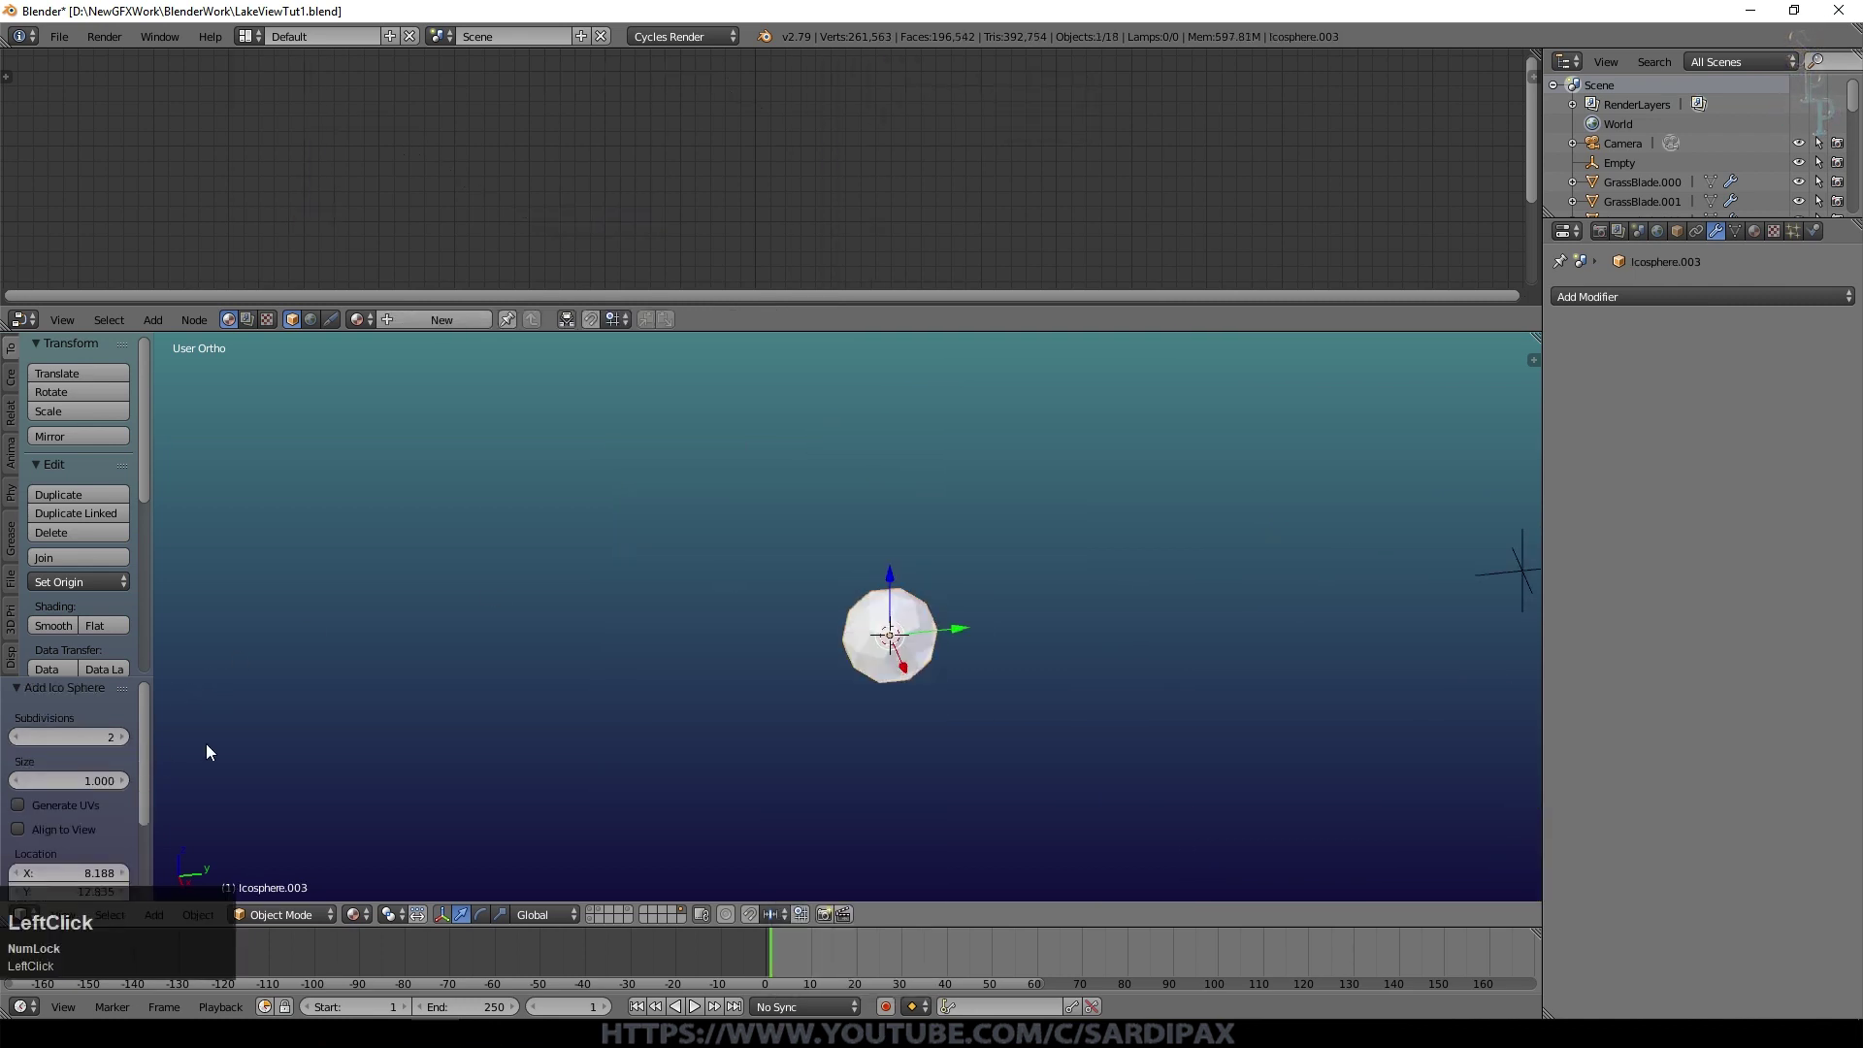
scroll(up, 3)
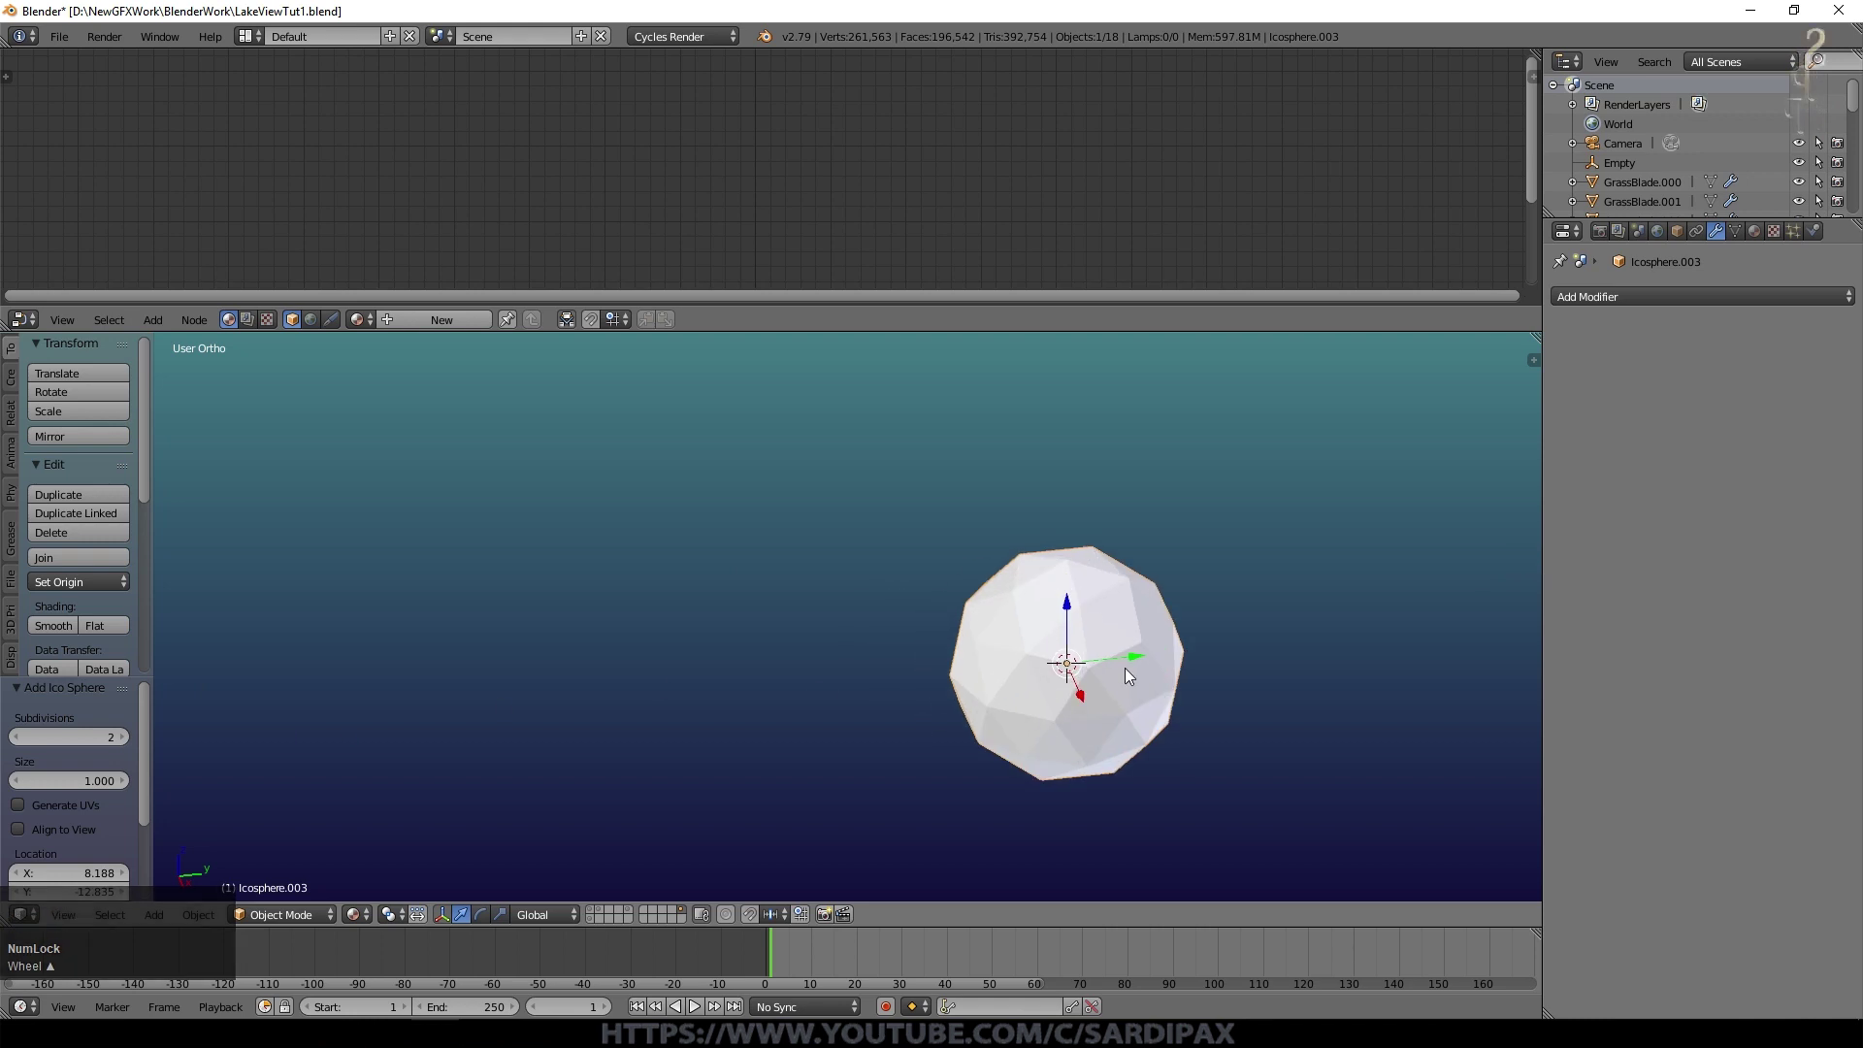
click(1756, 238)
key(shift+l)
key(a)
key(r)
text(arge)
key(shift+r)
text(ocks)
key(Return)
Step: Reshape the sphere's vertices with proportional falloff into a flattened boulder
middle_click(1271, 619)
key(s)
key(z)
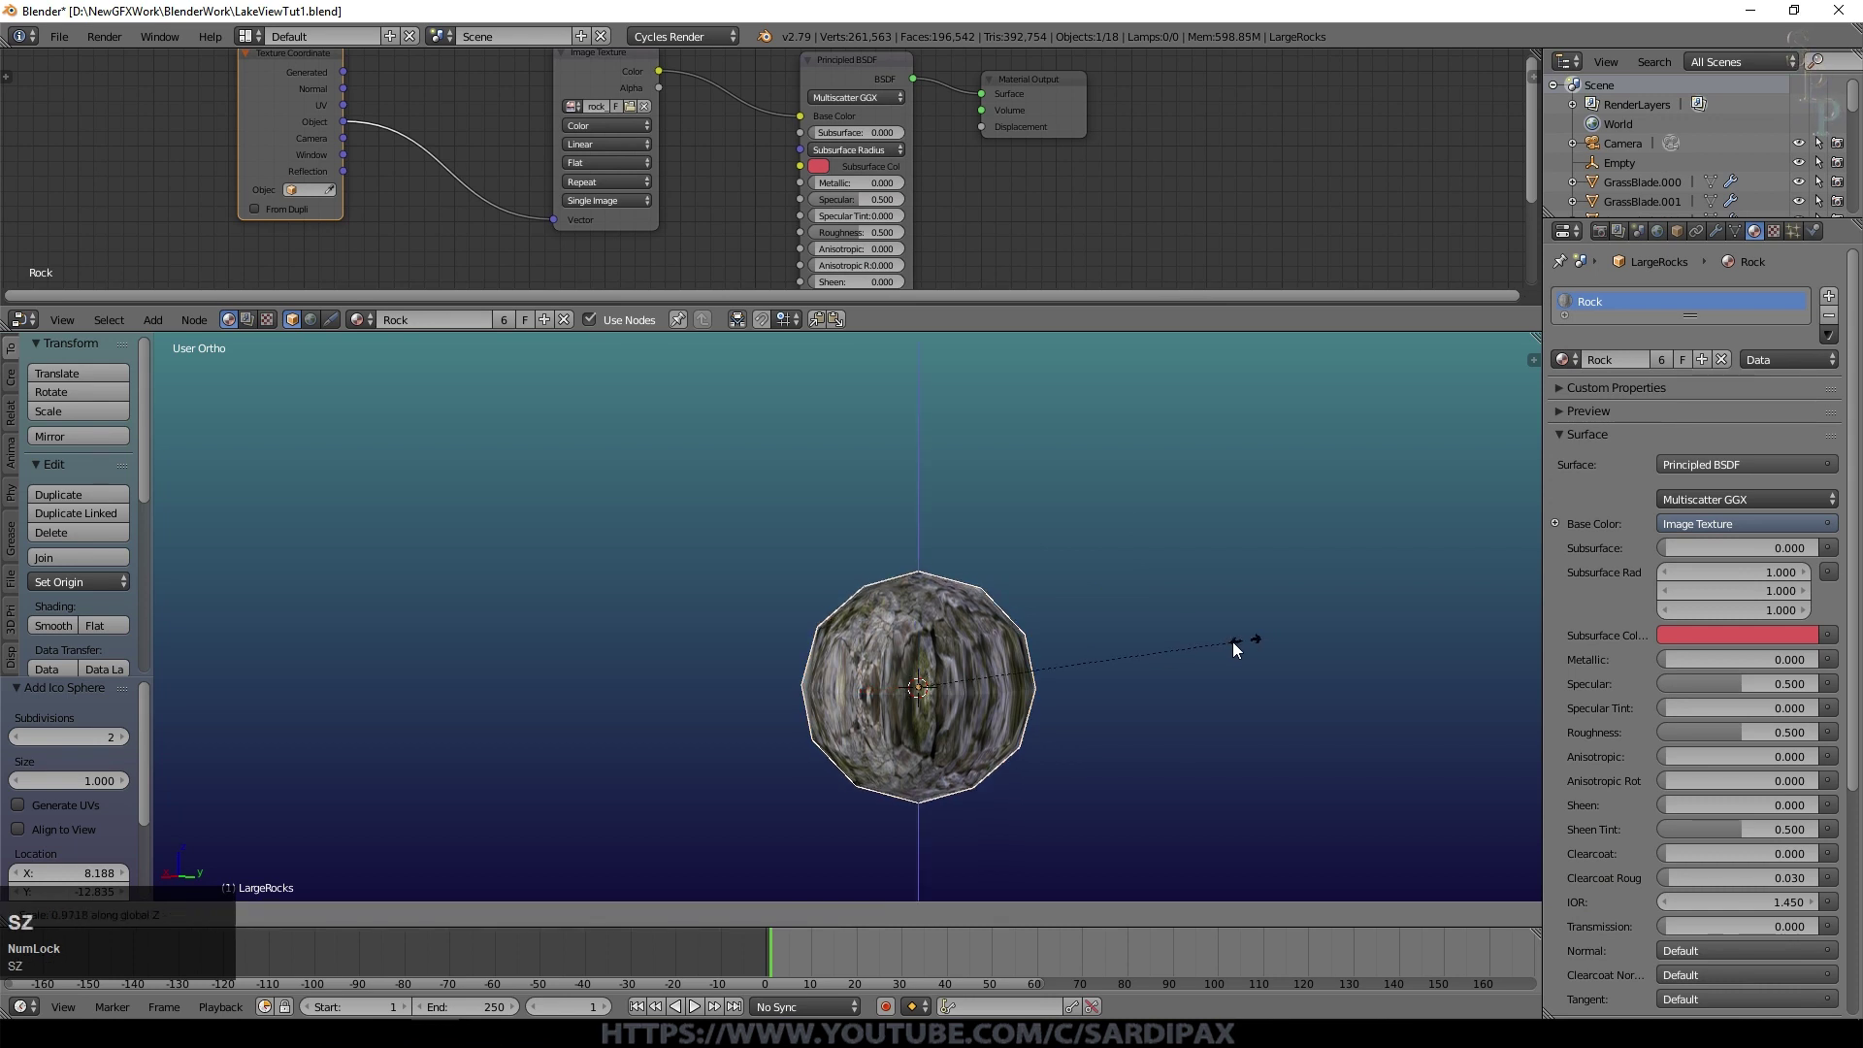
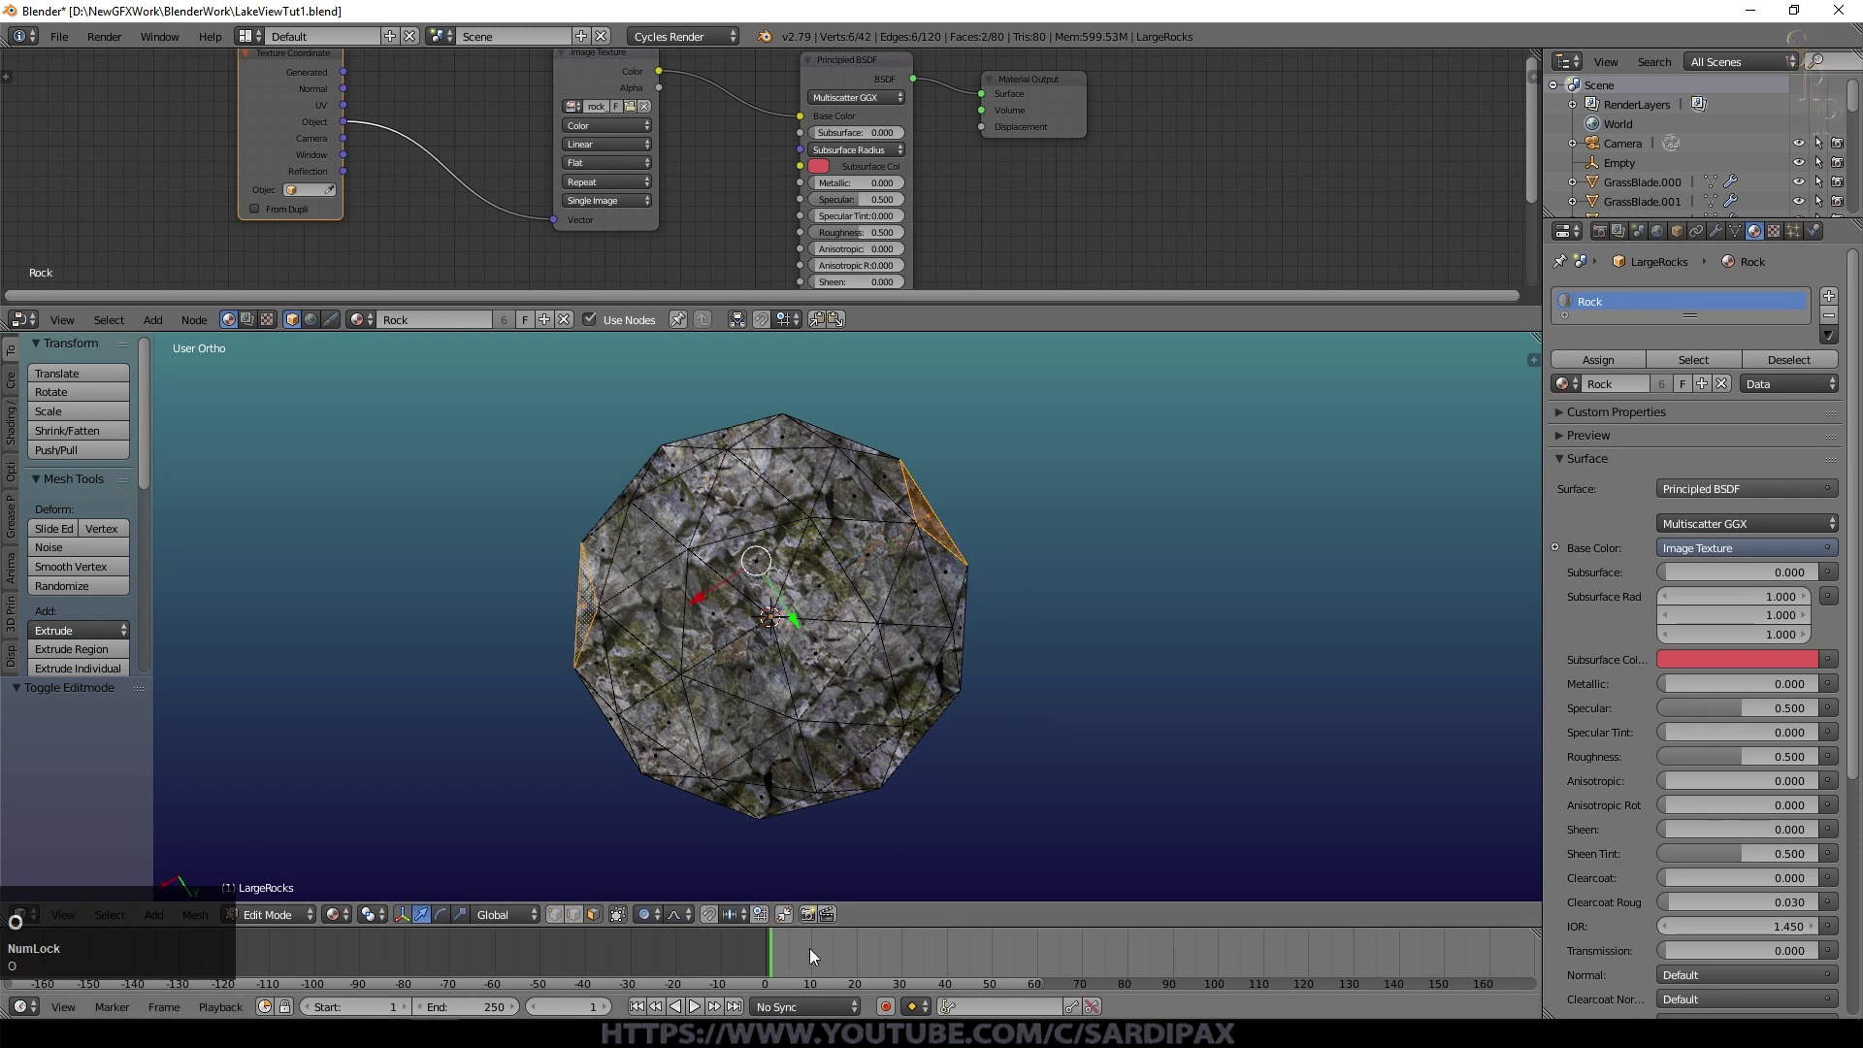
key(s)
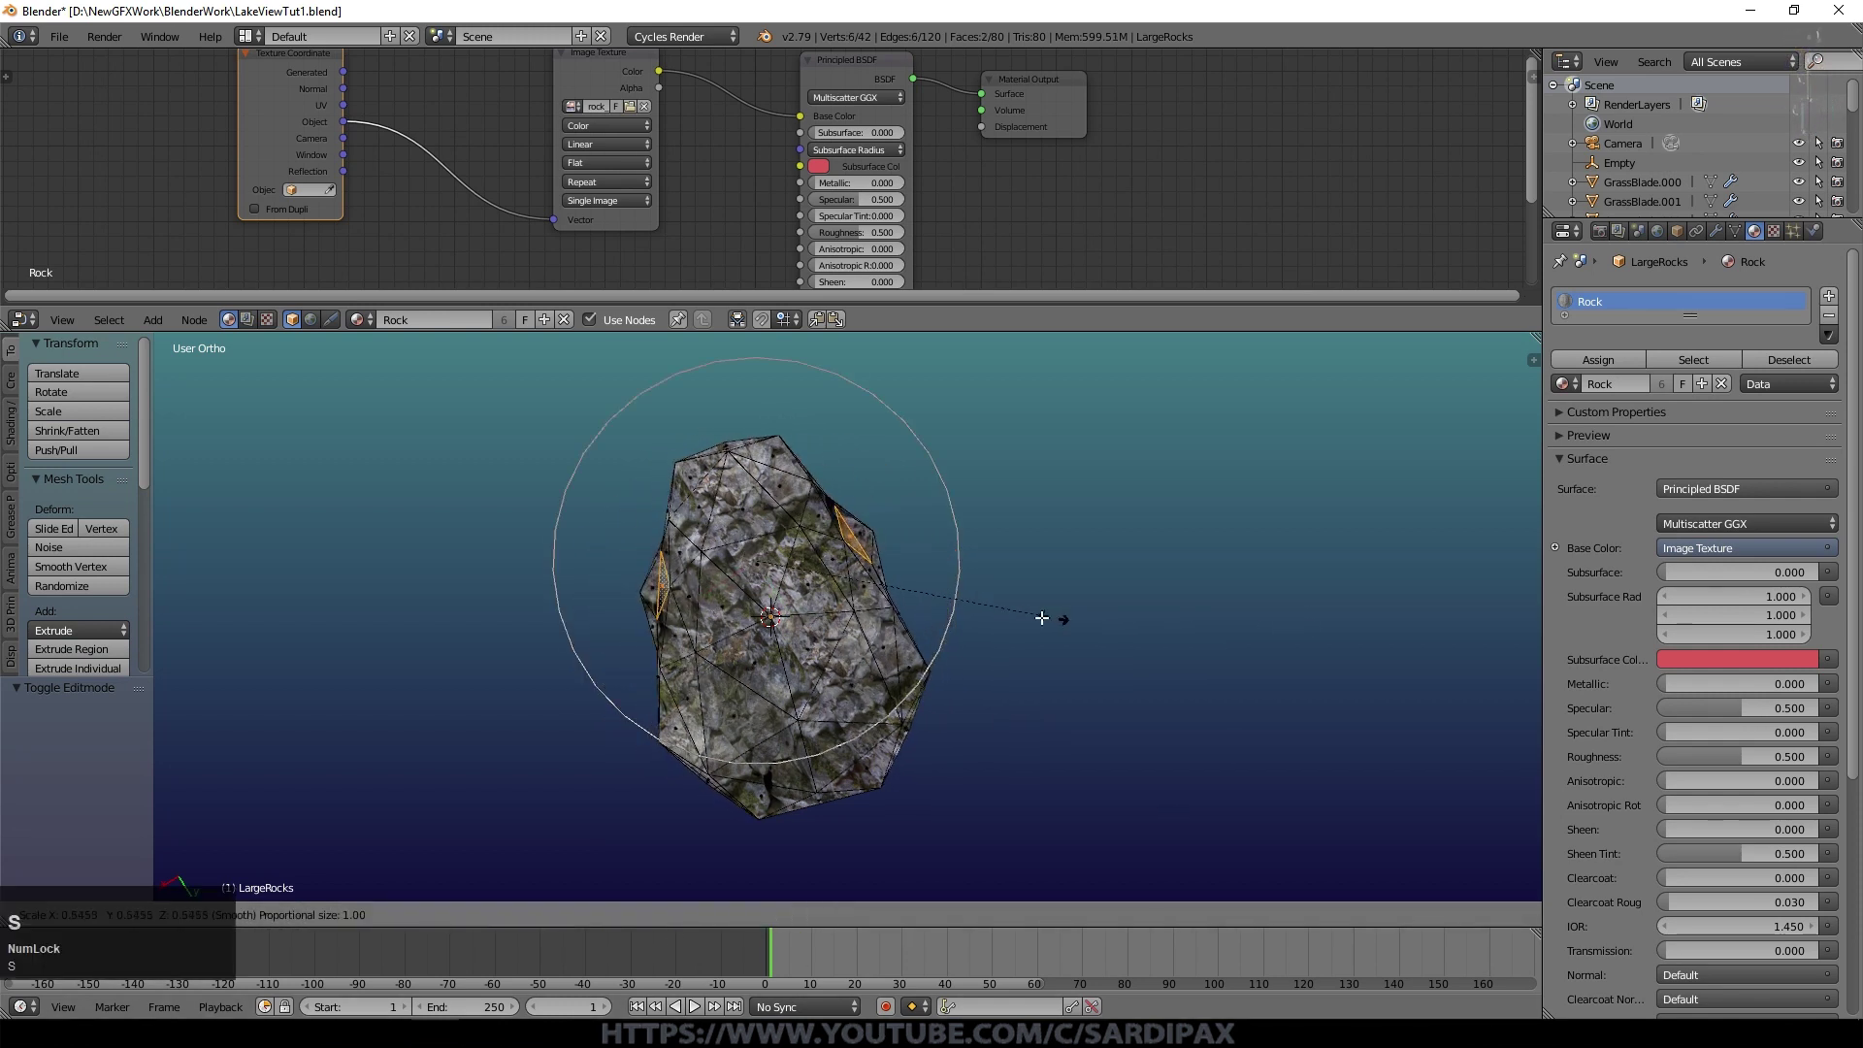
middle_click(830, 619)
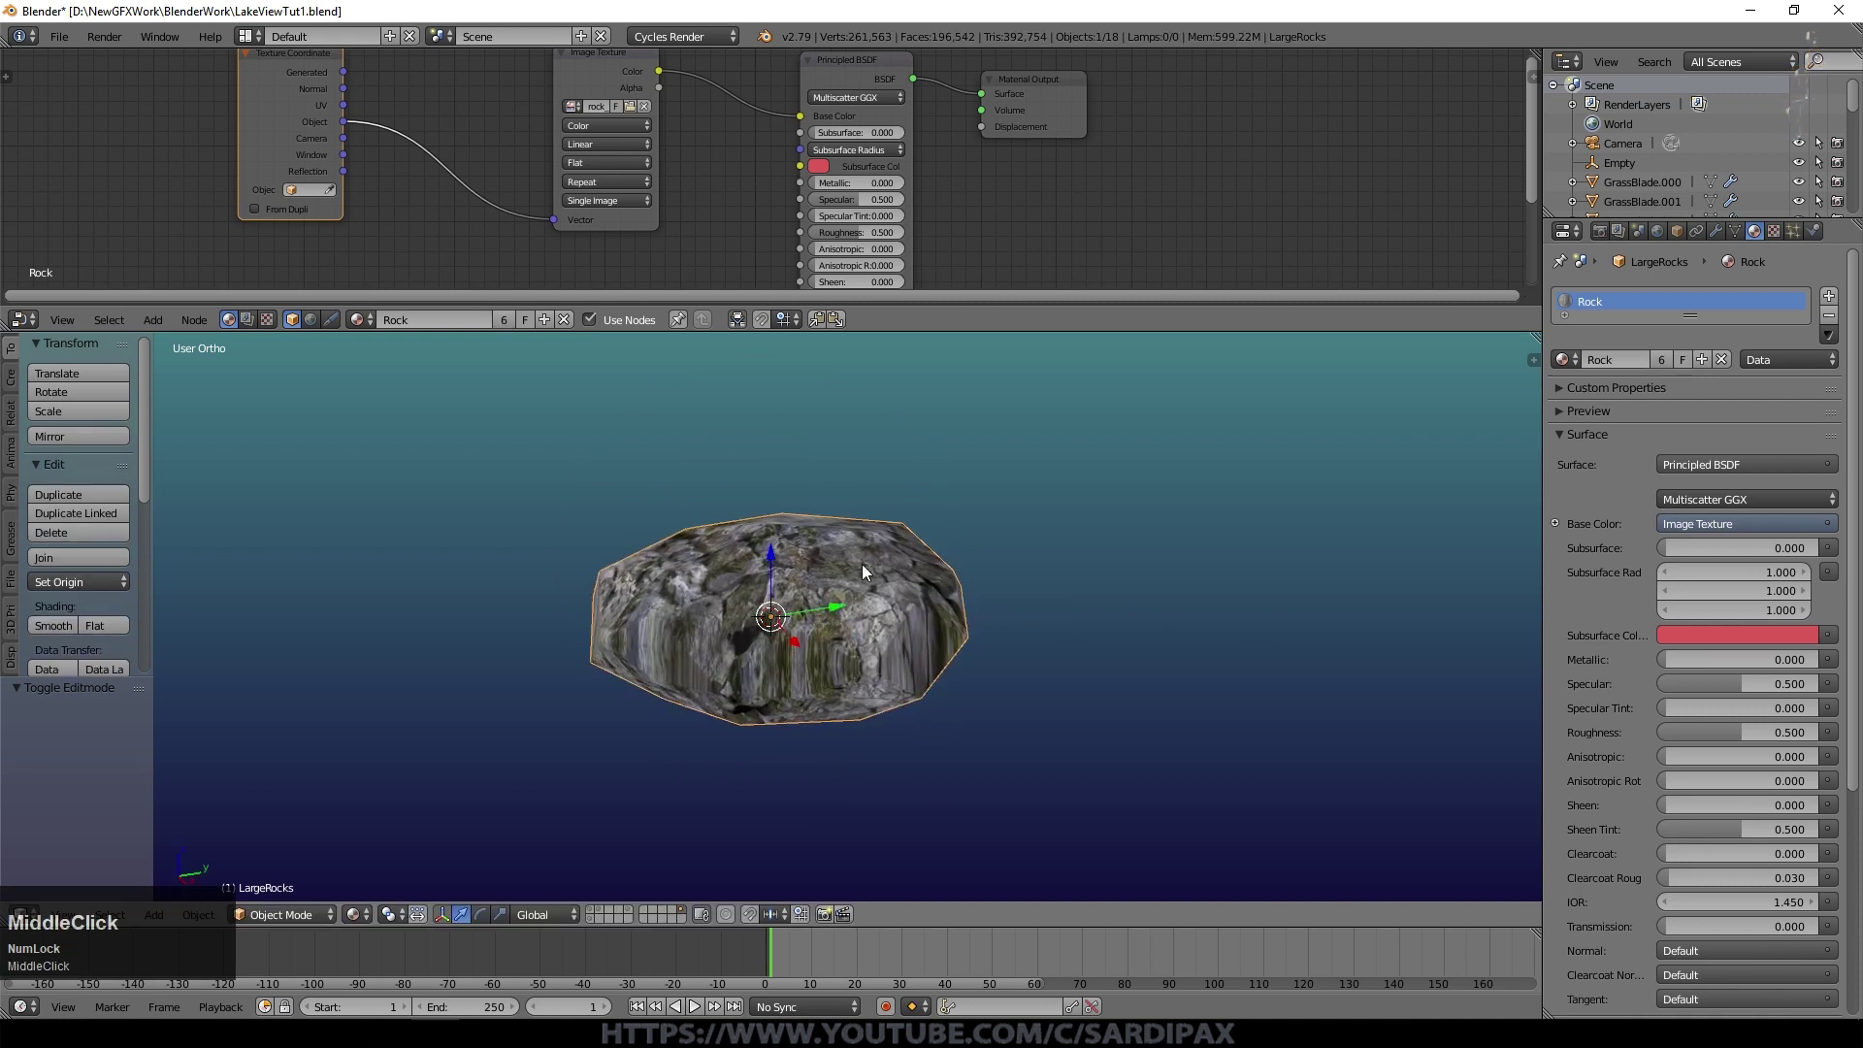
click(57, 634)
Step: Add a Simple Deform modifier to the boulder, centred on the Empty
middle_click(1832, 237)
click(1722, 231)
click(1731, 300)
click(1643, 582)
click(1645, 584)
scroll(down, 3)
right_click(1492, 587)
key(h)
key(g)
click(1177, 551)
scroll(up, 3)
right_click(831, 624)
click(1695, 474)
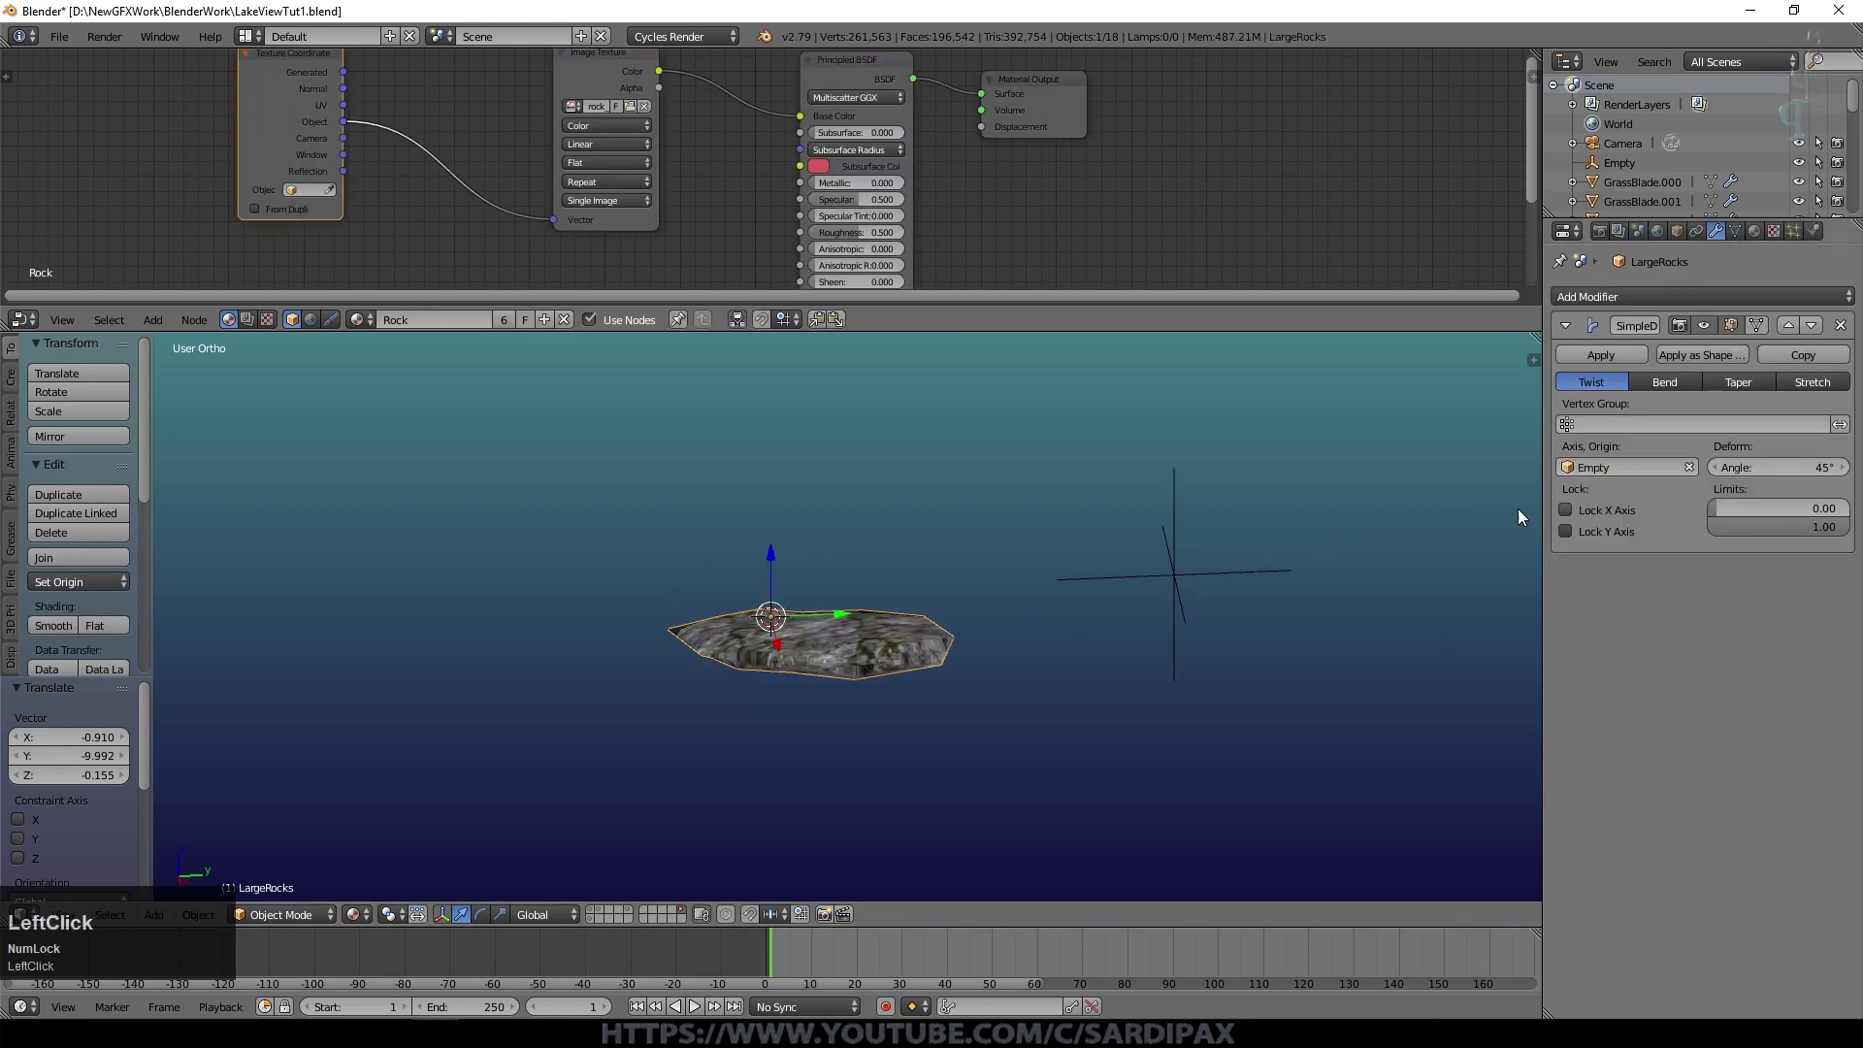
Step: Duplicate the boulder into several LargeRocks copies placed around the scene
middle_click(1110, 657)
key(shift+d)
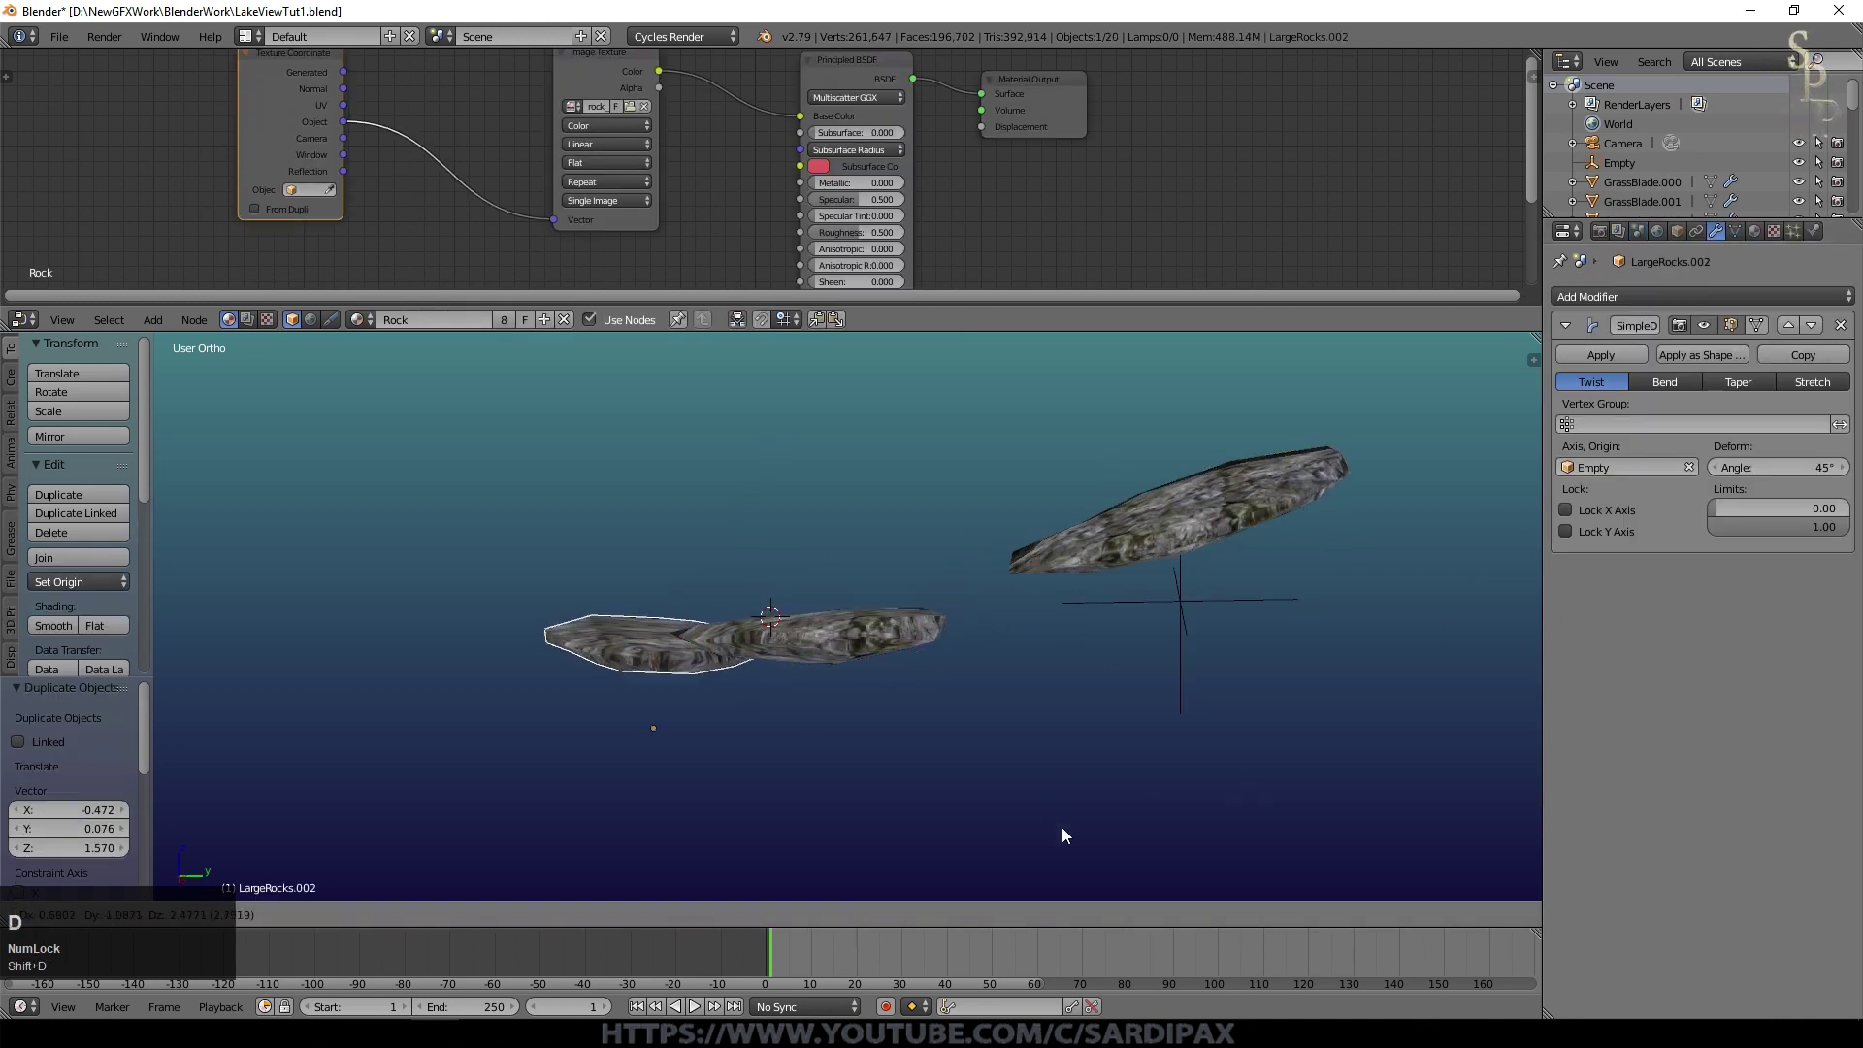
click(1306, 398)
key(shift+d)
click(1008, 812)
key(shift+d)
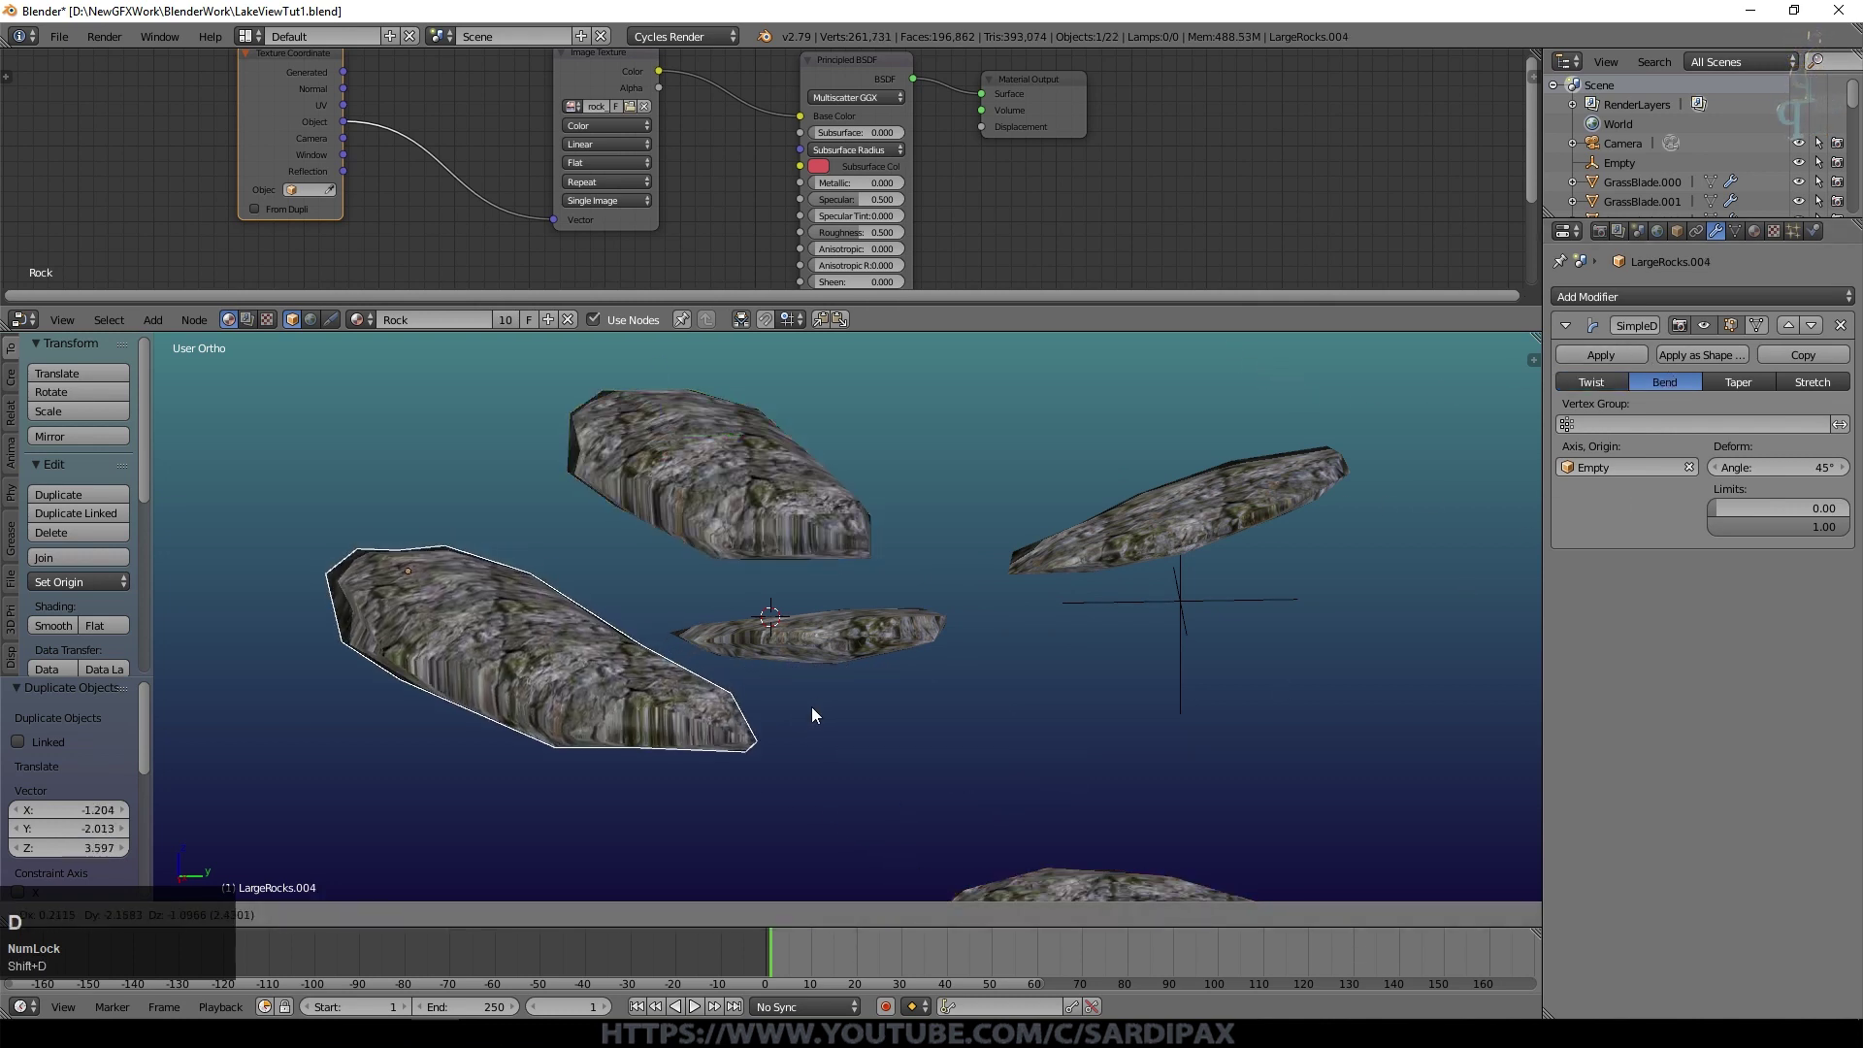
click(1733, 393)
key(g)
click(1088, 442)
scroll(down, 3)
key(g)
click(806, 596)
Step: Apply each rock's deformation permanently and reset origins to geometry
middle_click(1162, 579)
click(1609, 364)
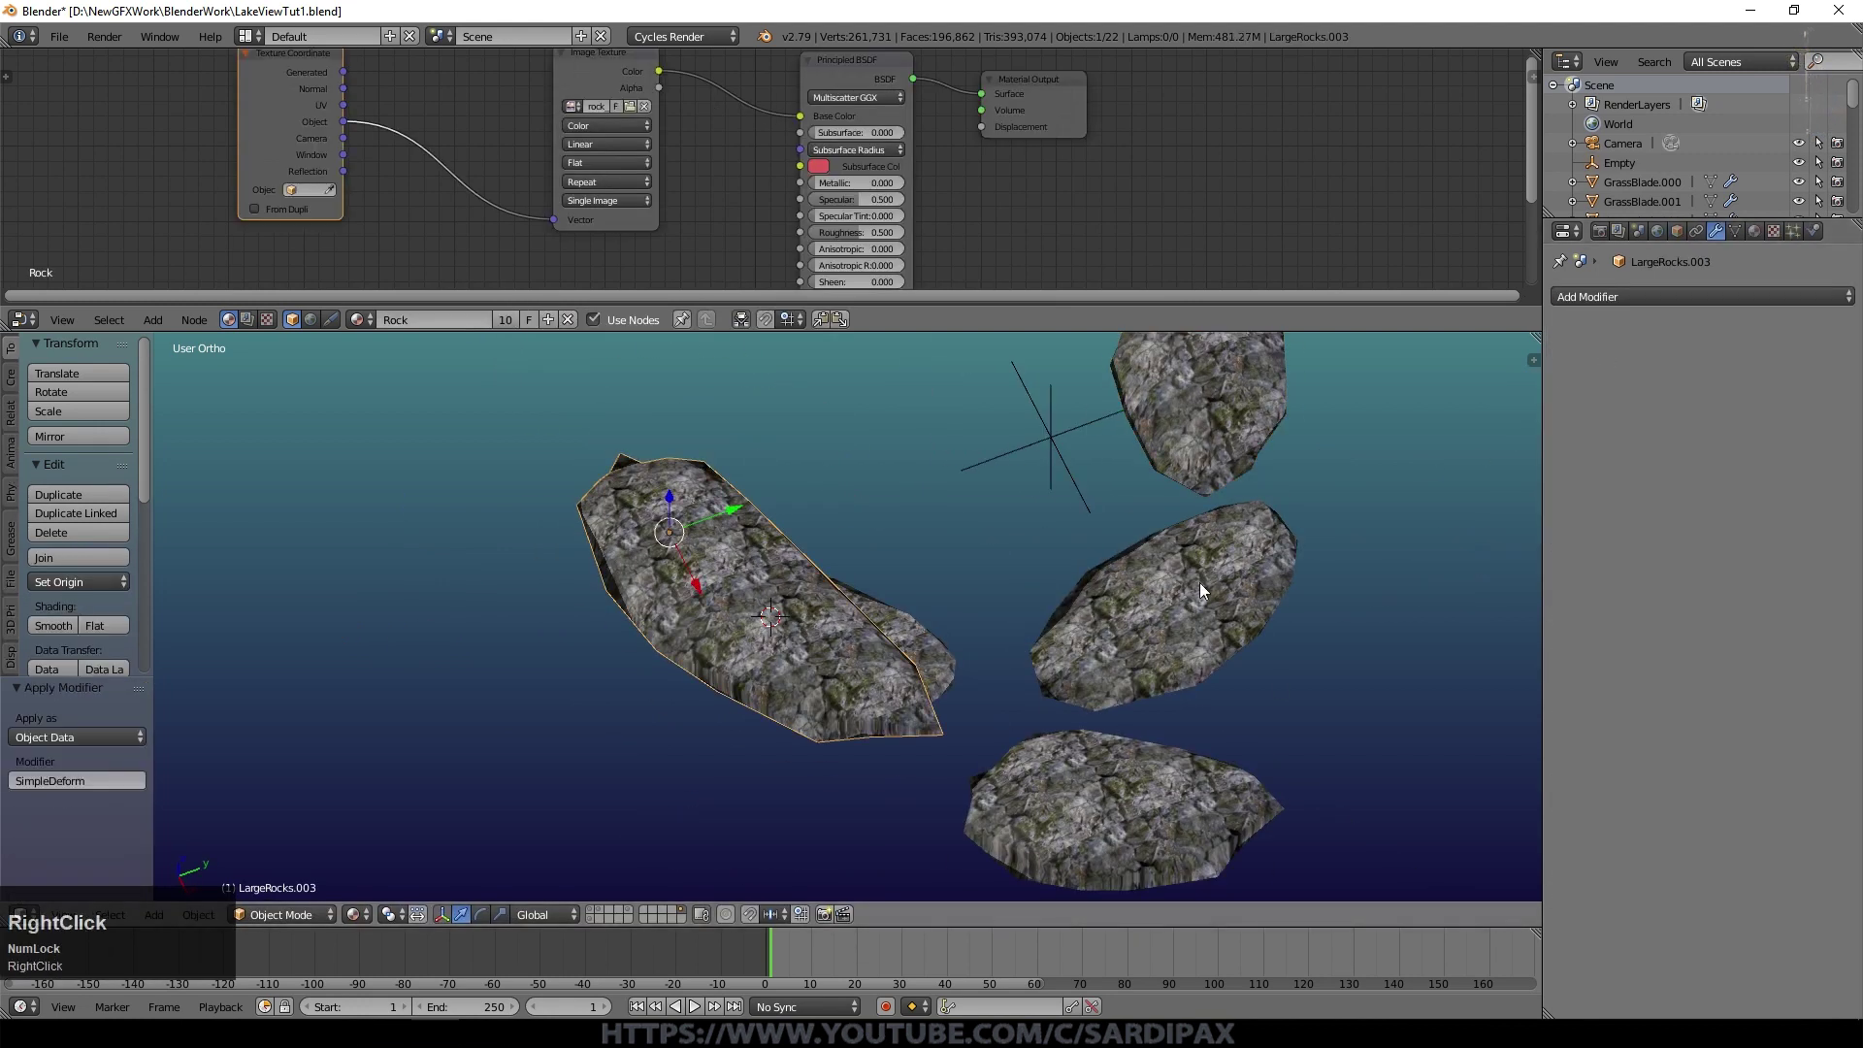
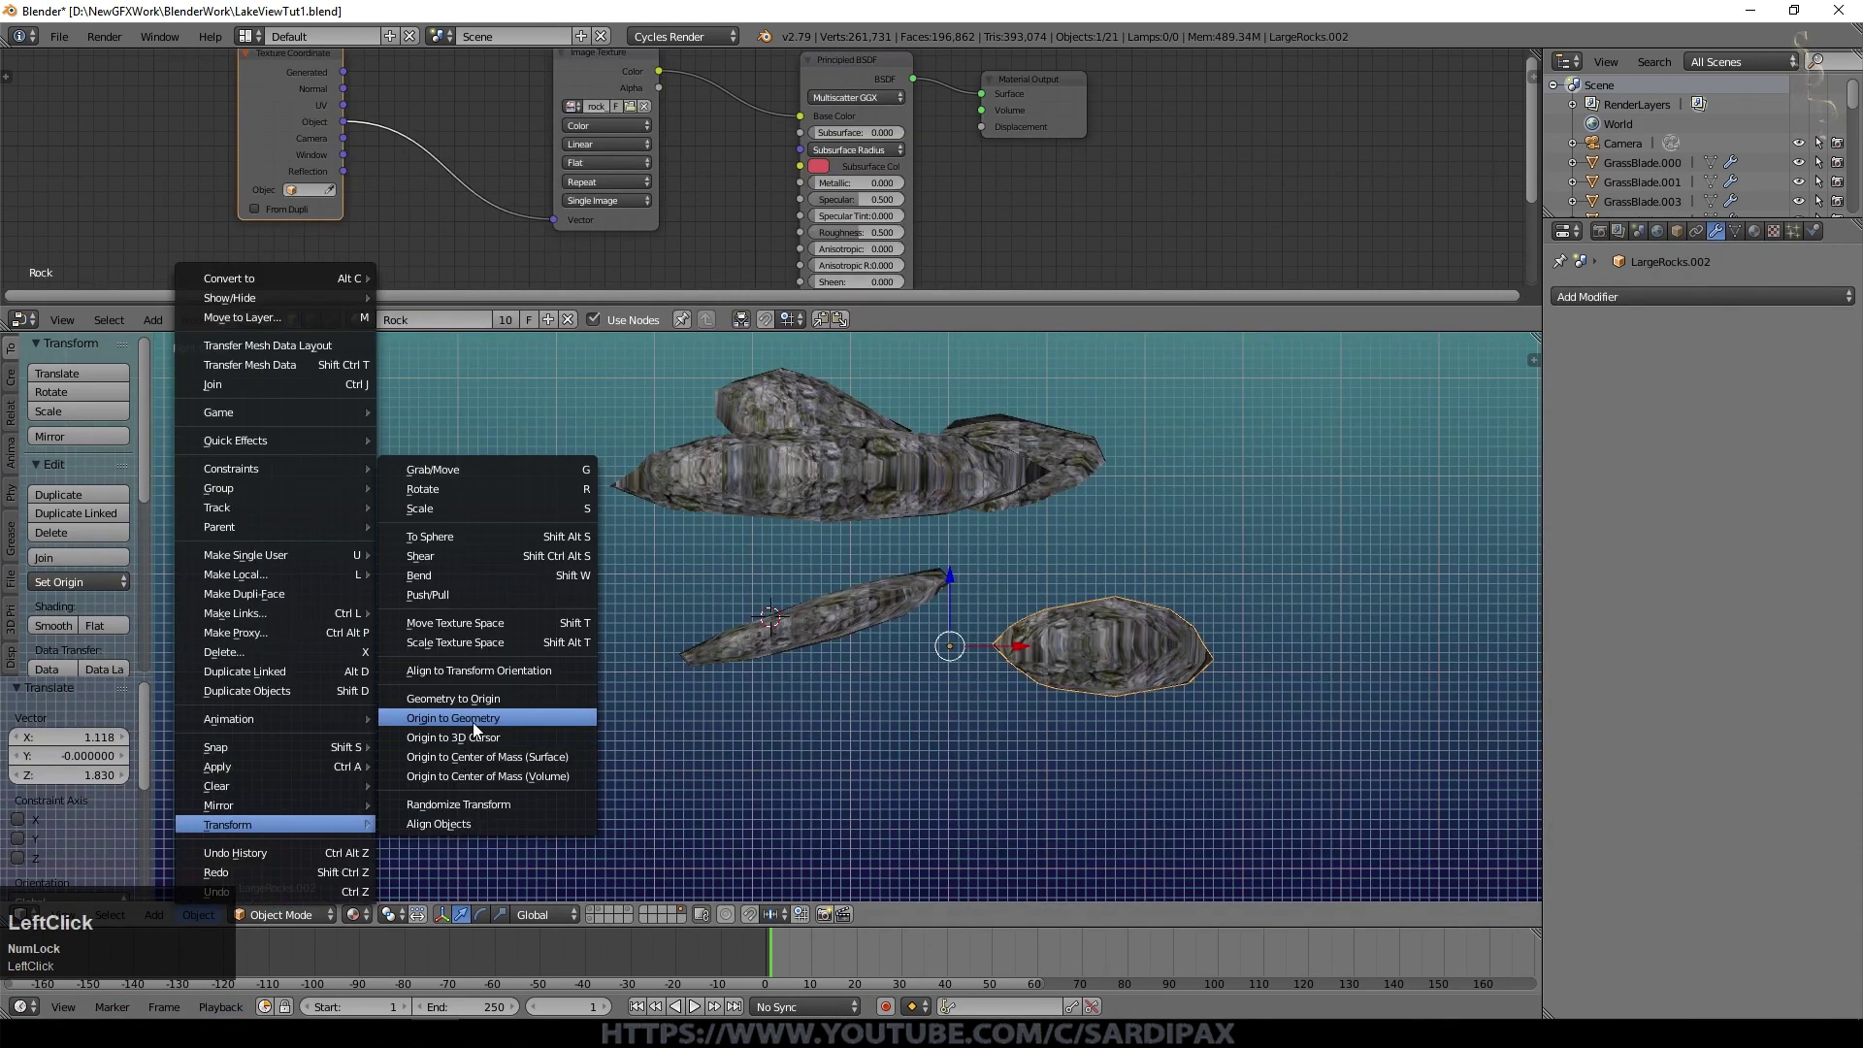
right_click(828, 623)
click(363, 832)
right_click(213, 912)
middle_click(297, 876)
click(235, 860)
right_click(878, 434)
click(498, 729)
middle_click(924, 738)
Step: Create a separate copy of the rock material named Rock.Large
click(1762, 242)
click(1669, 367)
key(BackSpace)
key(shift+l)
text(arge)
key(Return)
right_click(849, 356)
Step: Assign the Rock.Large material to each remaining large rock
click(1577, 364)
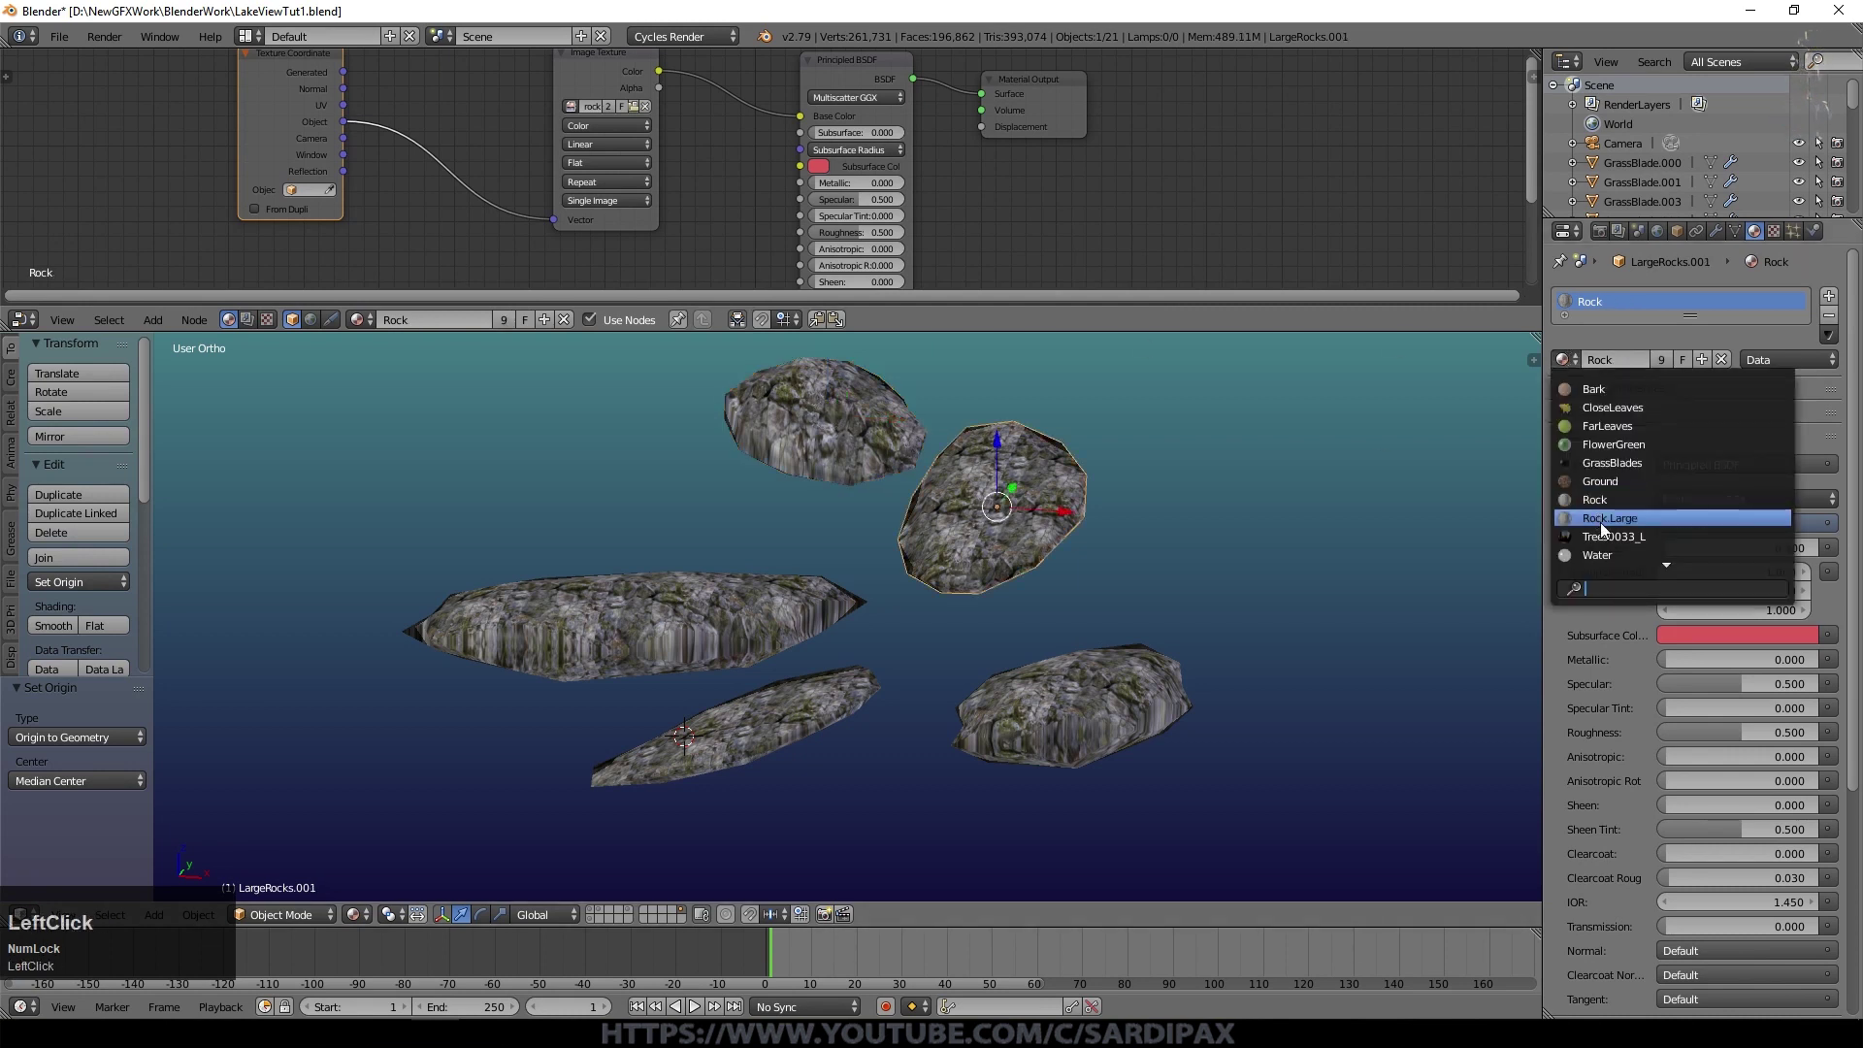
right_click(1572, 361)
click(1571, 361)
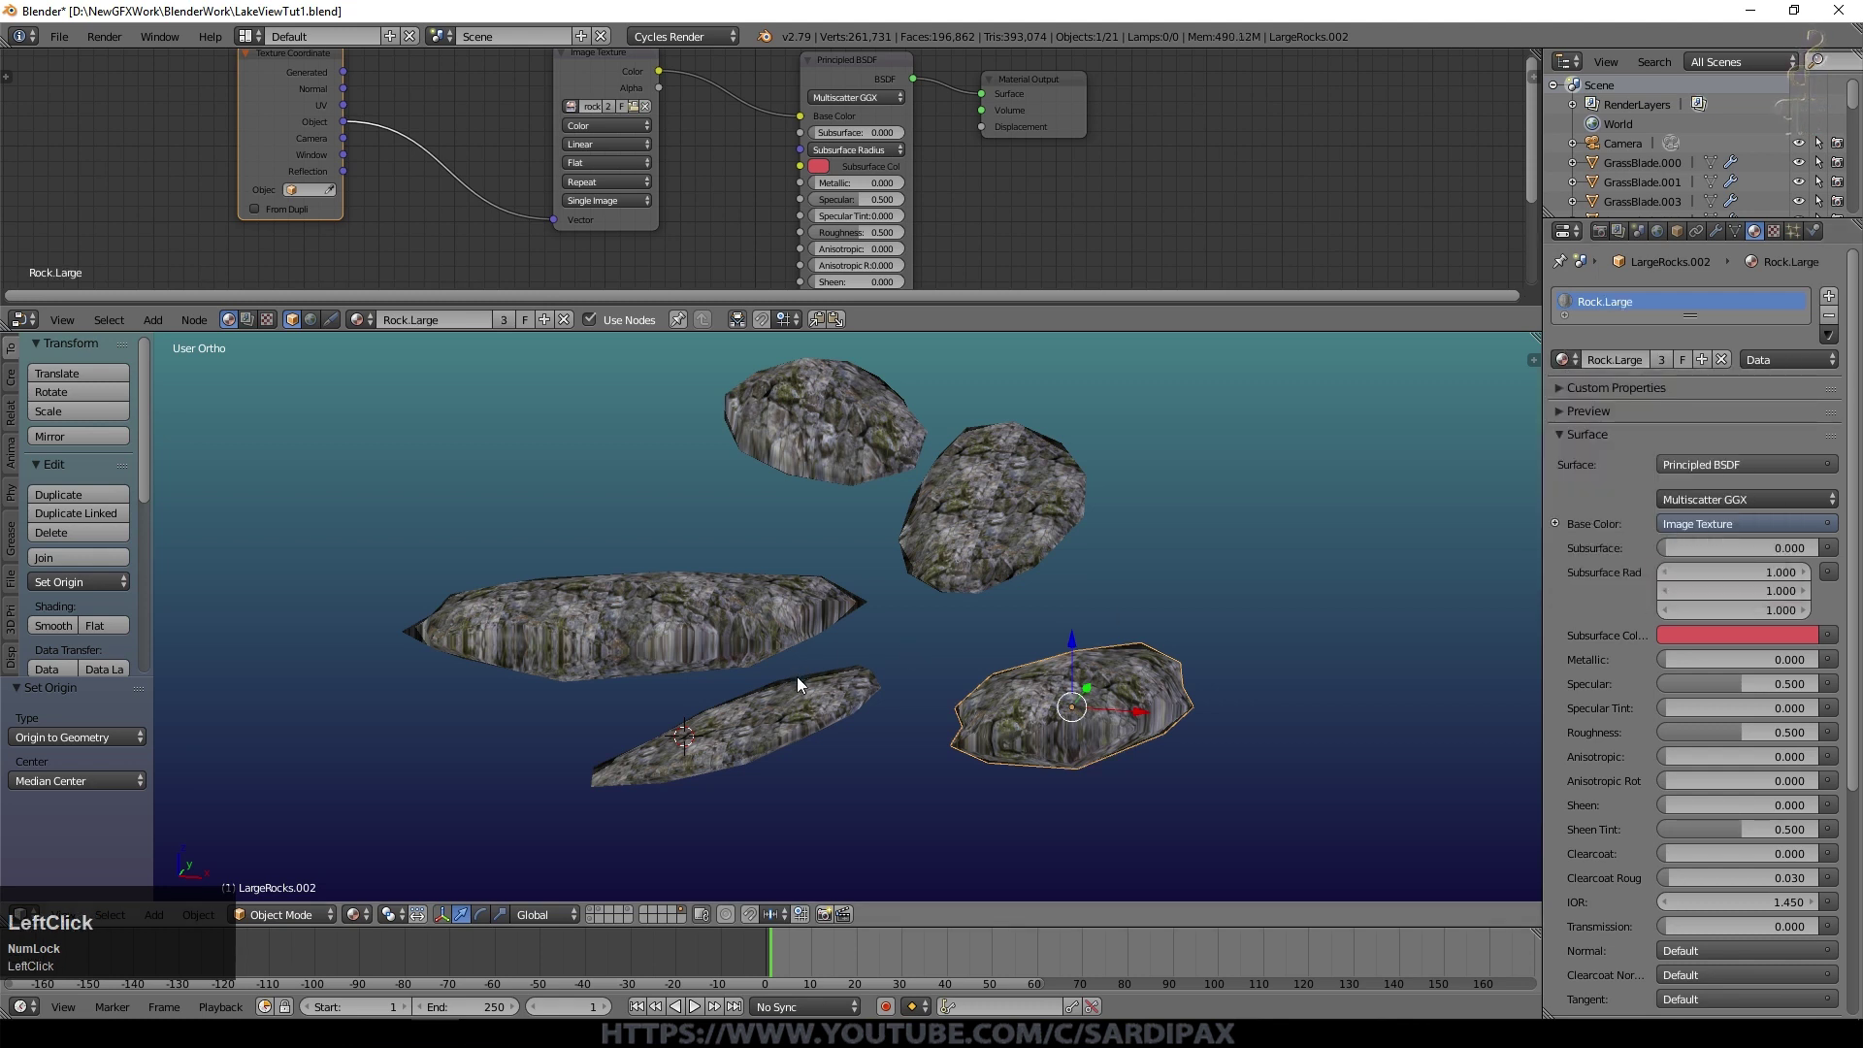
right_click(803, 702)
click(1578, 369)
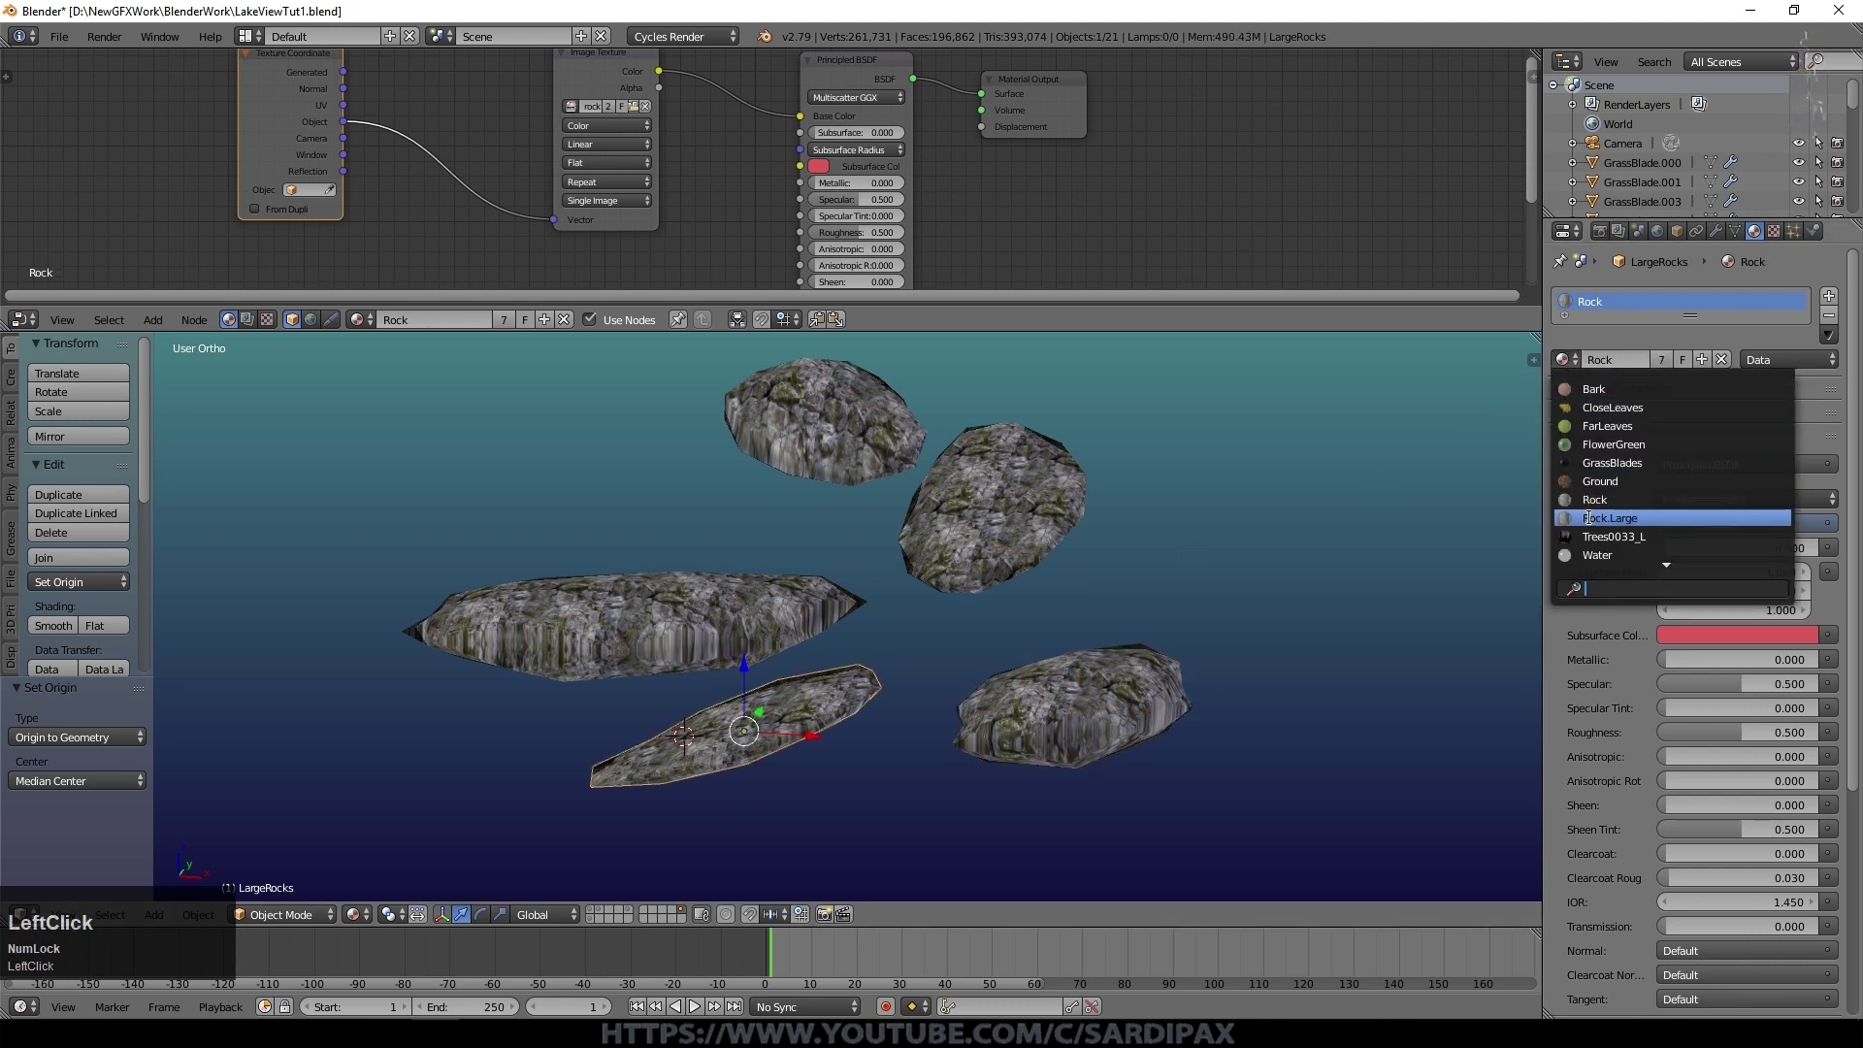
right_click(806, 590)
click(1029, 551)
Step: Feed the Texture Coordinate UV output into the rock image texture's Vector
right_click(317, 120)
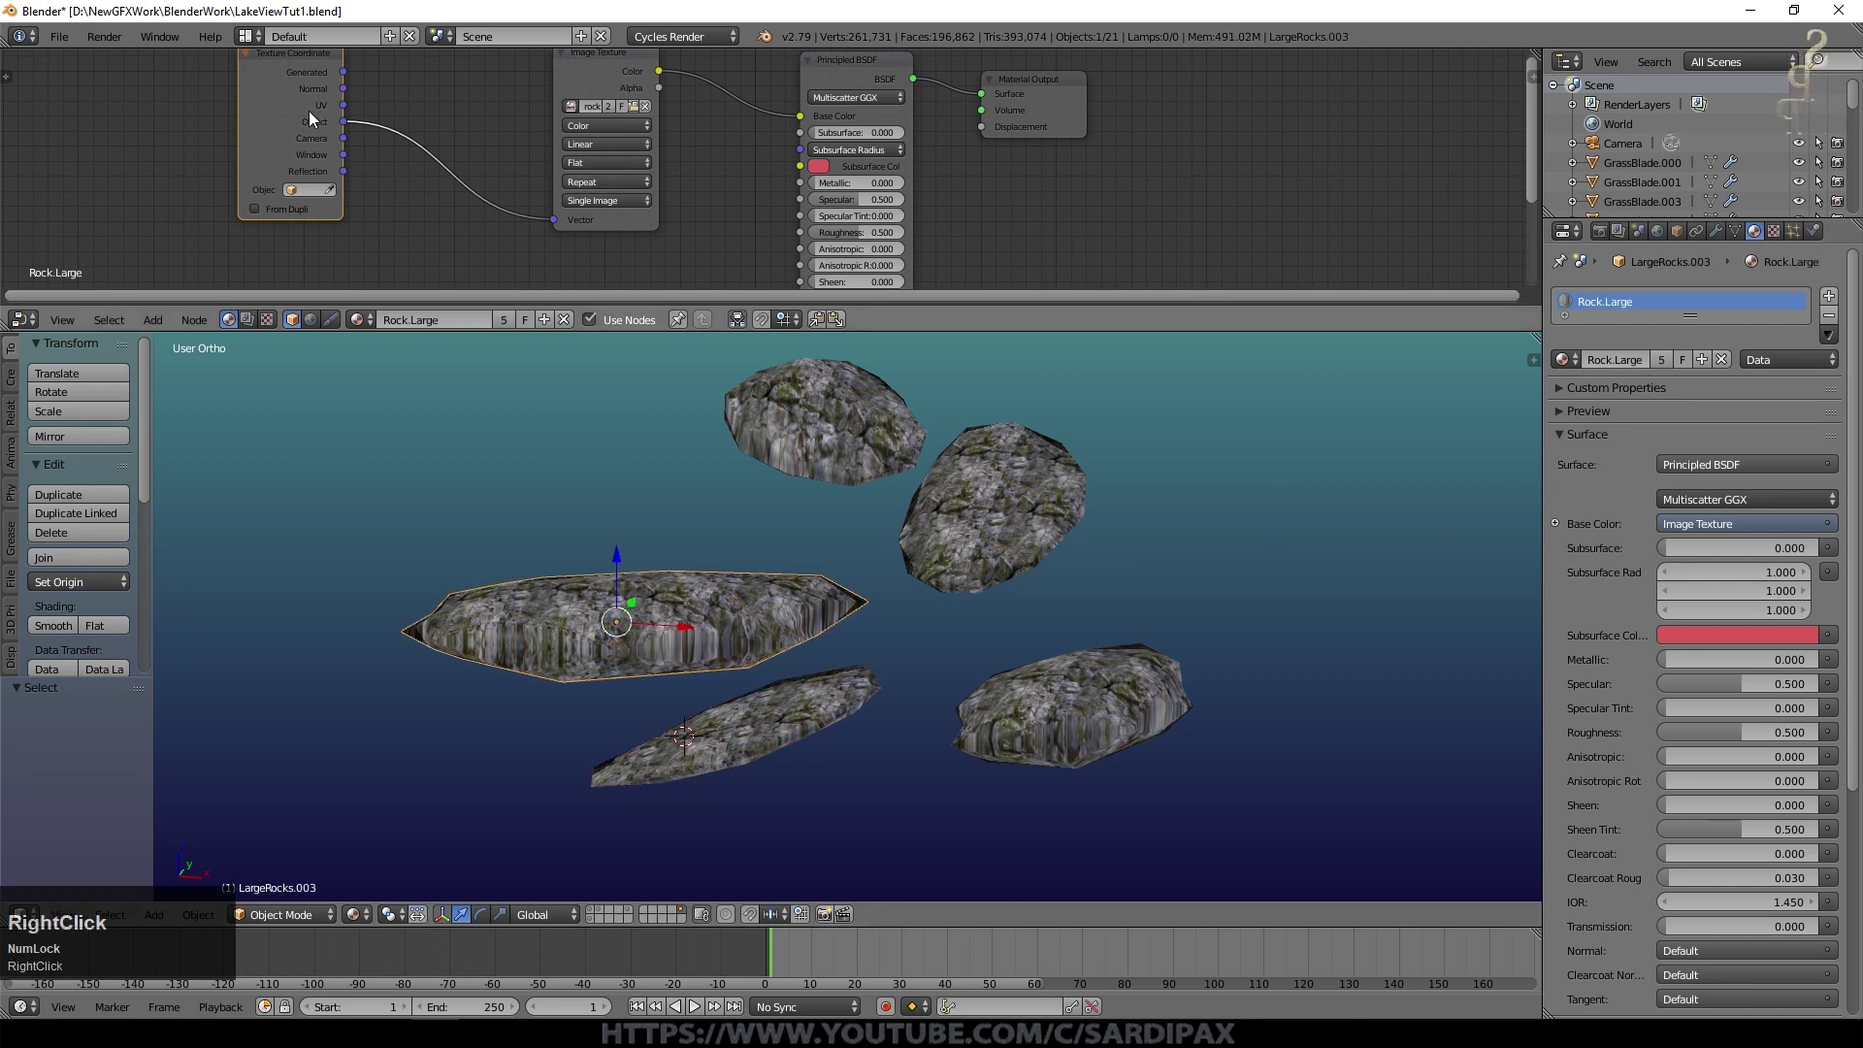
click(356, 114)
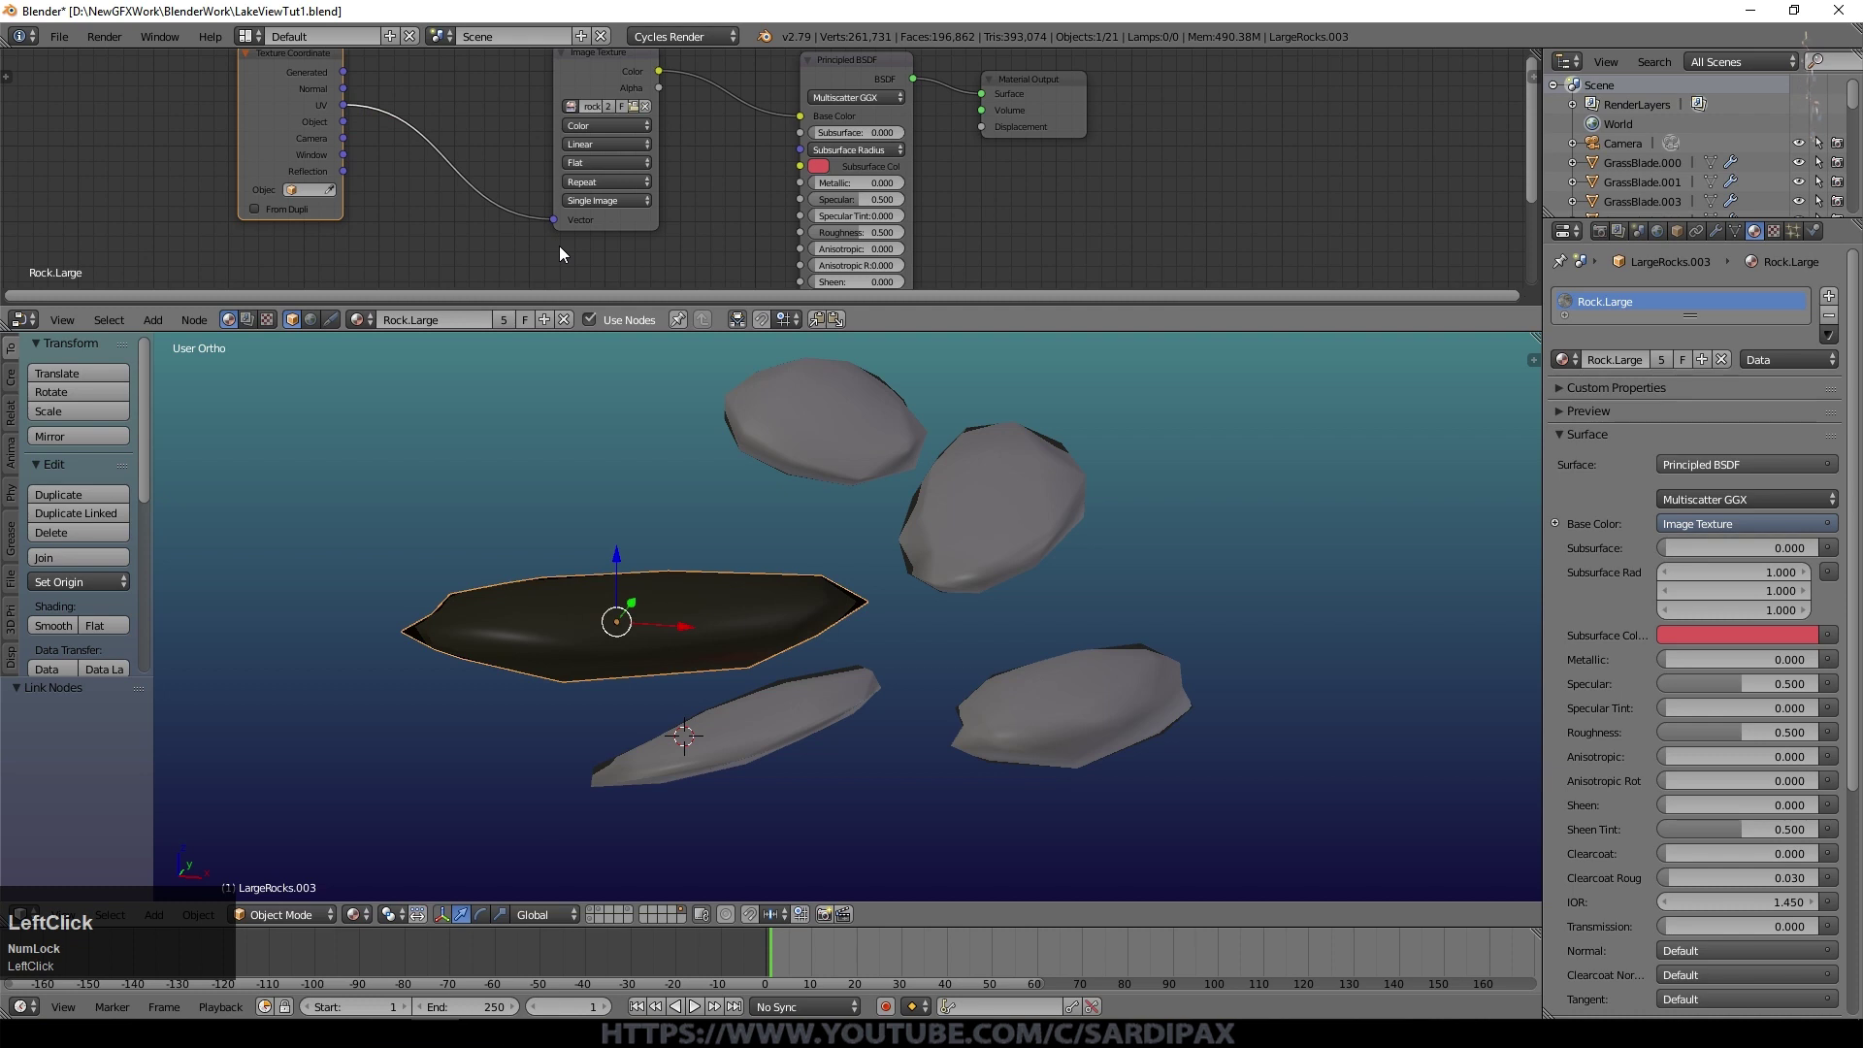
Step: Unwrap the first rock and inspect how the texture sits on it
key(u)
click(729, 720)
key(Tab)
middle_click(615, 665)
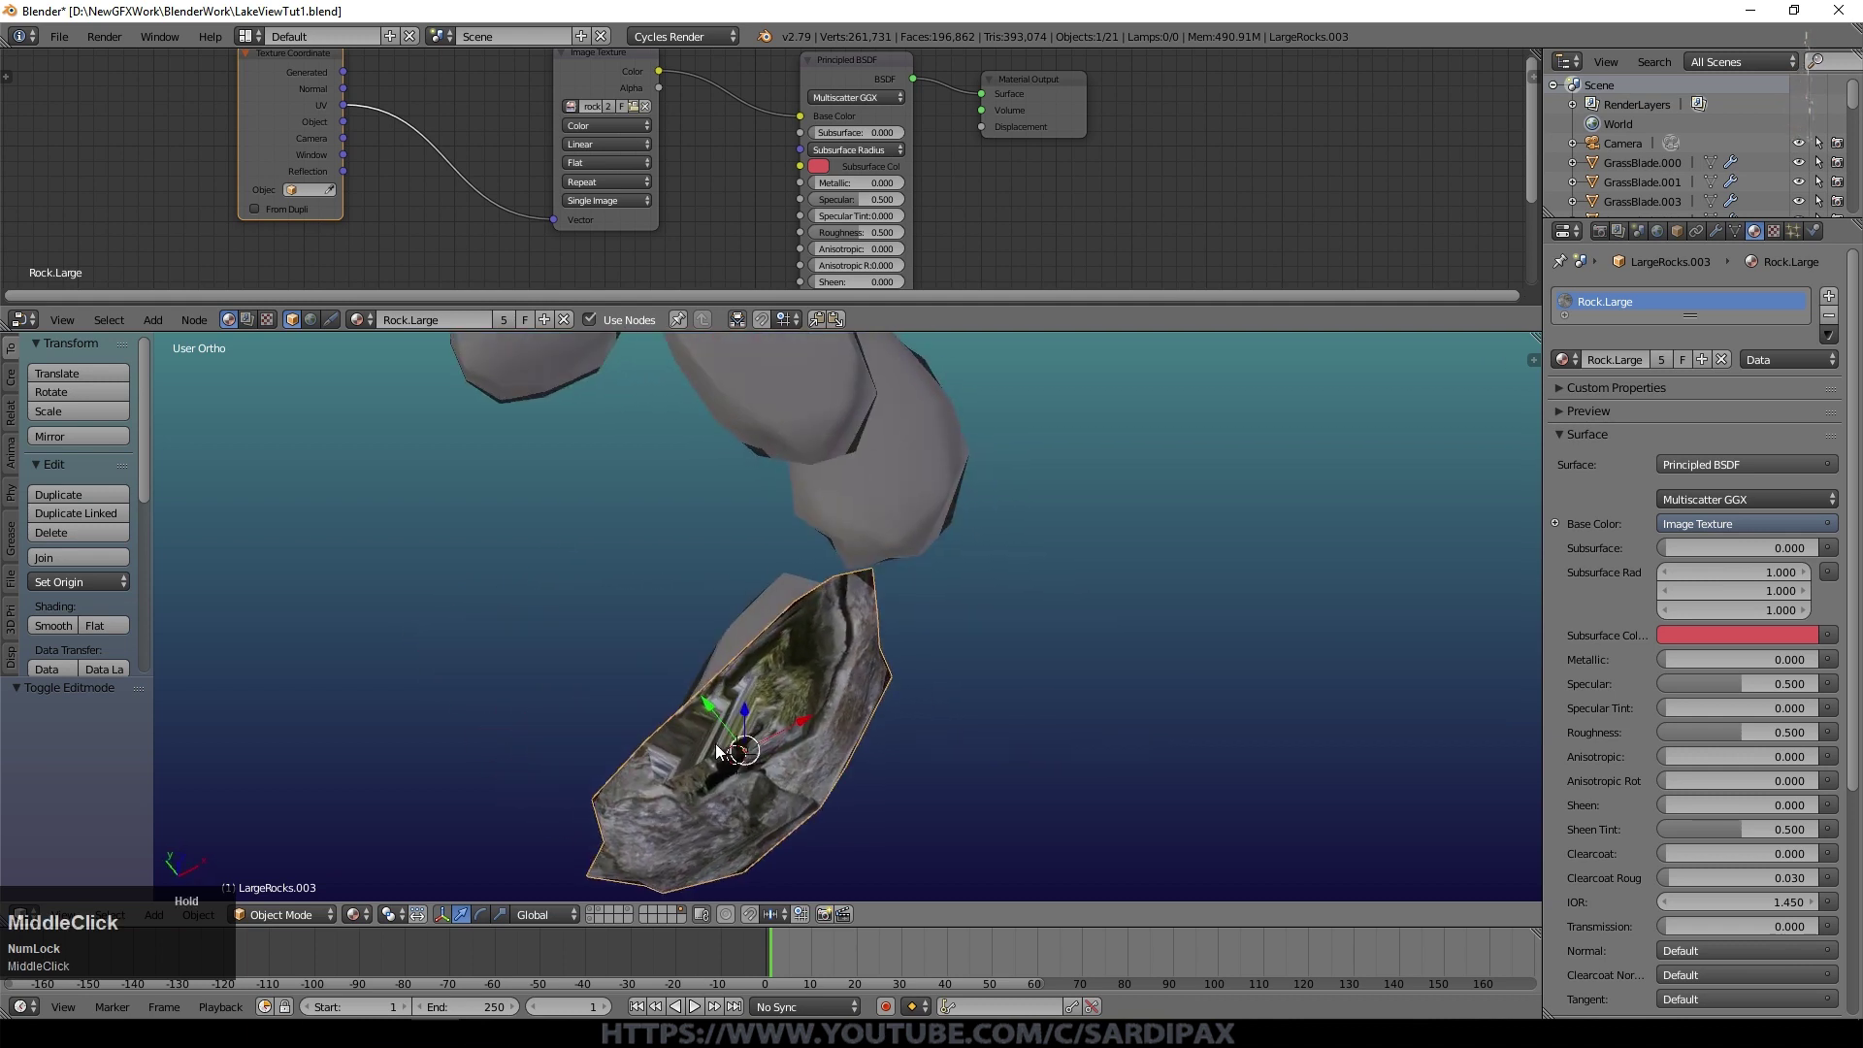
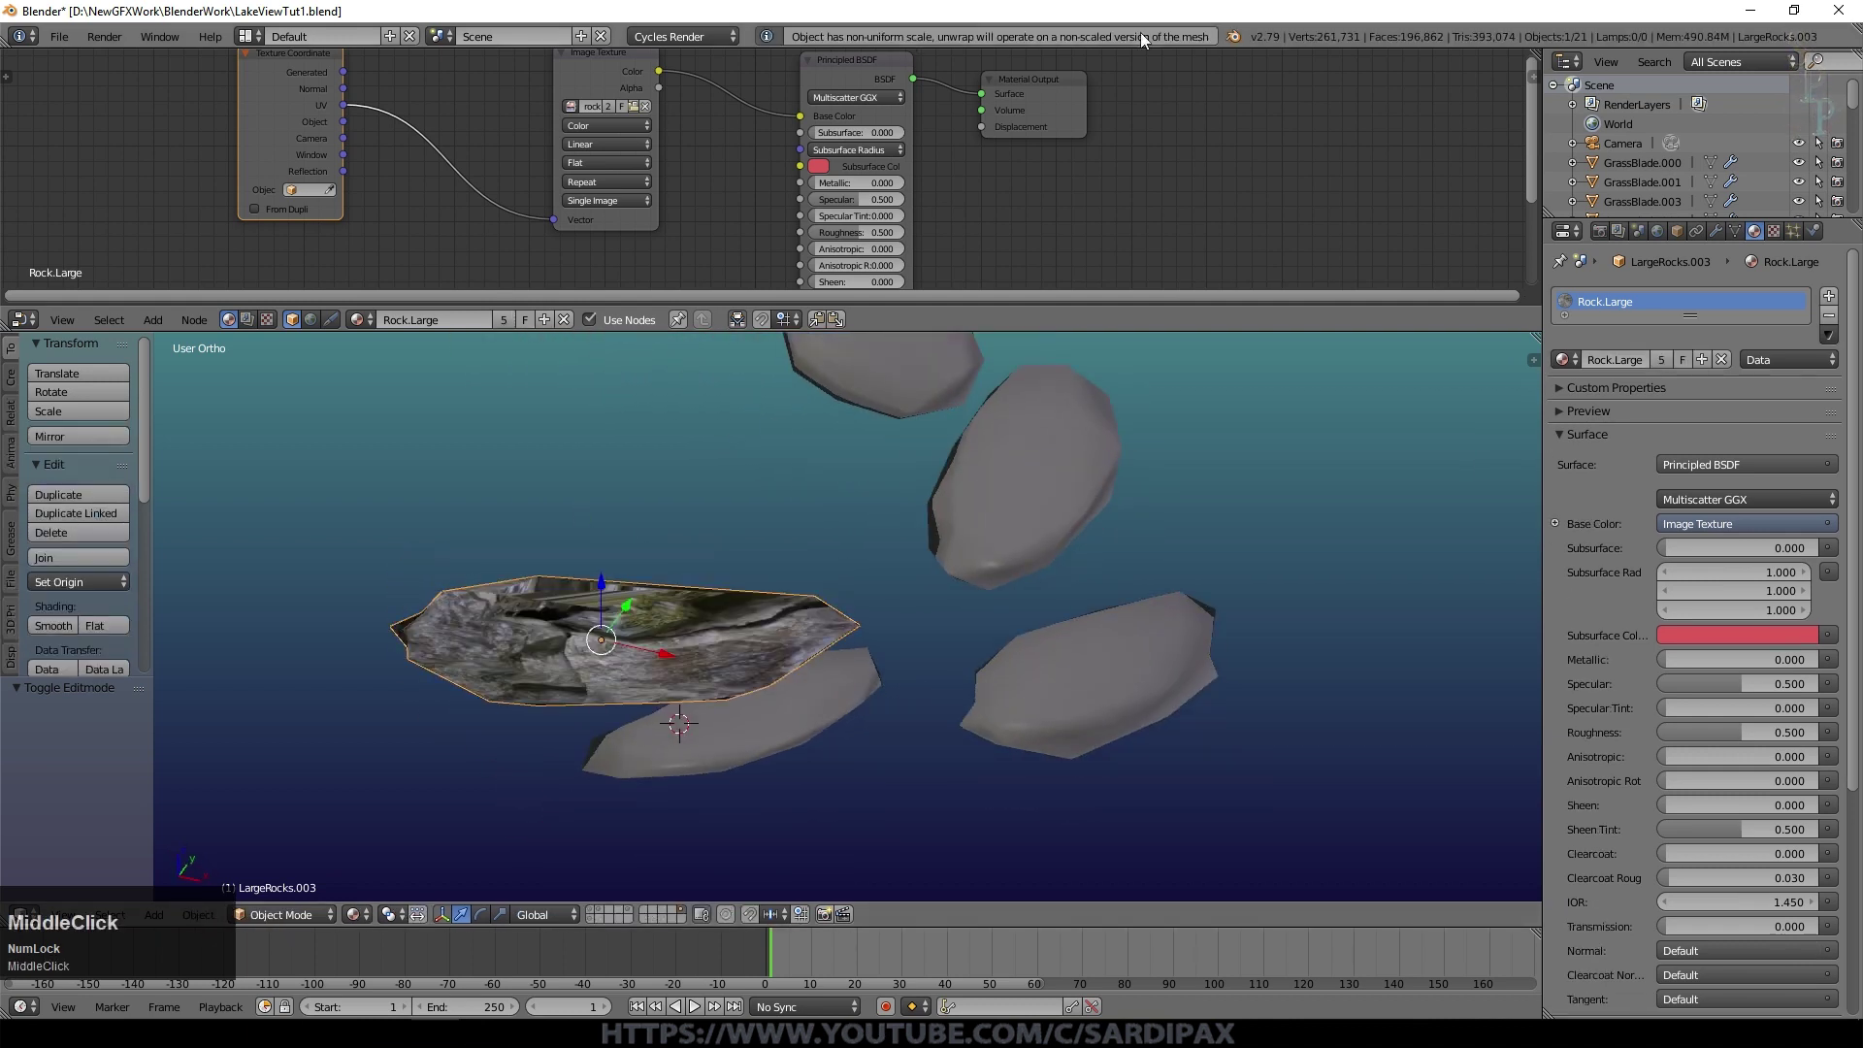
Step: Apply the rocks' scale transforms so unwrapping proportions come out right
key(ctrl+a)
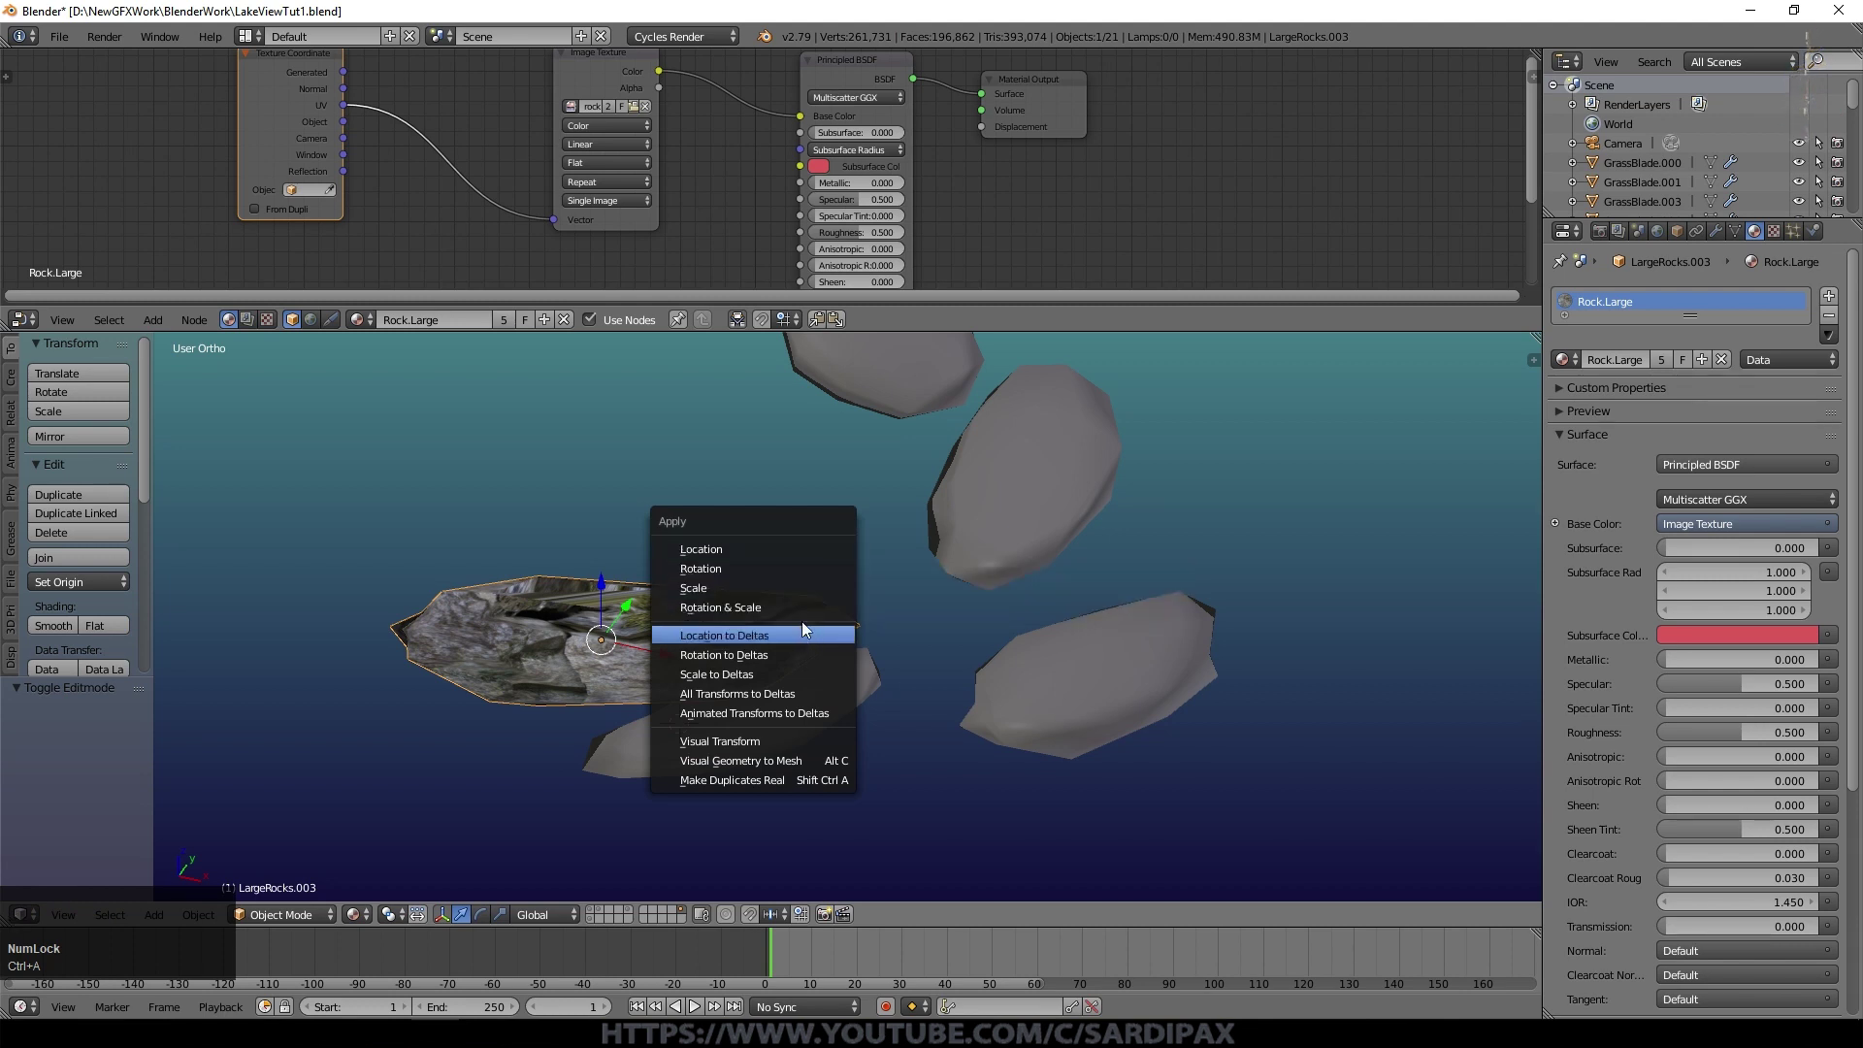
key(ctrl+a)
click(943, 624)
key(Tab)
right_click(990, 536)
key(Tab)
right_click(994, 546)
key(ctrl+a)
click(993, 542)
right_click(749, 625)
Step: Select all faces of the rock and run Smart UV Project on it
key(Tab)
key(a)
key(a)
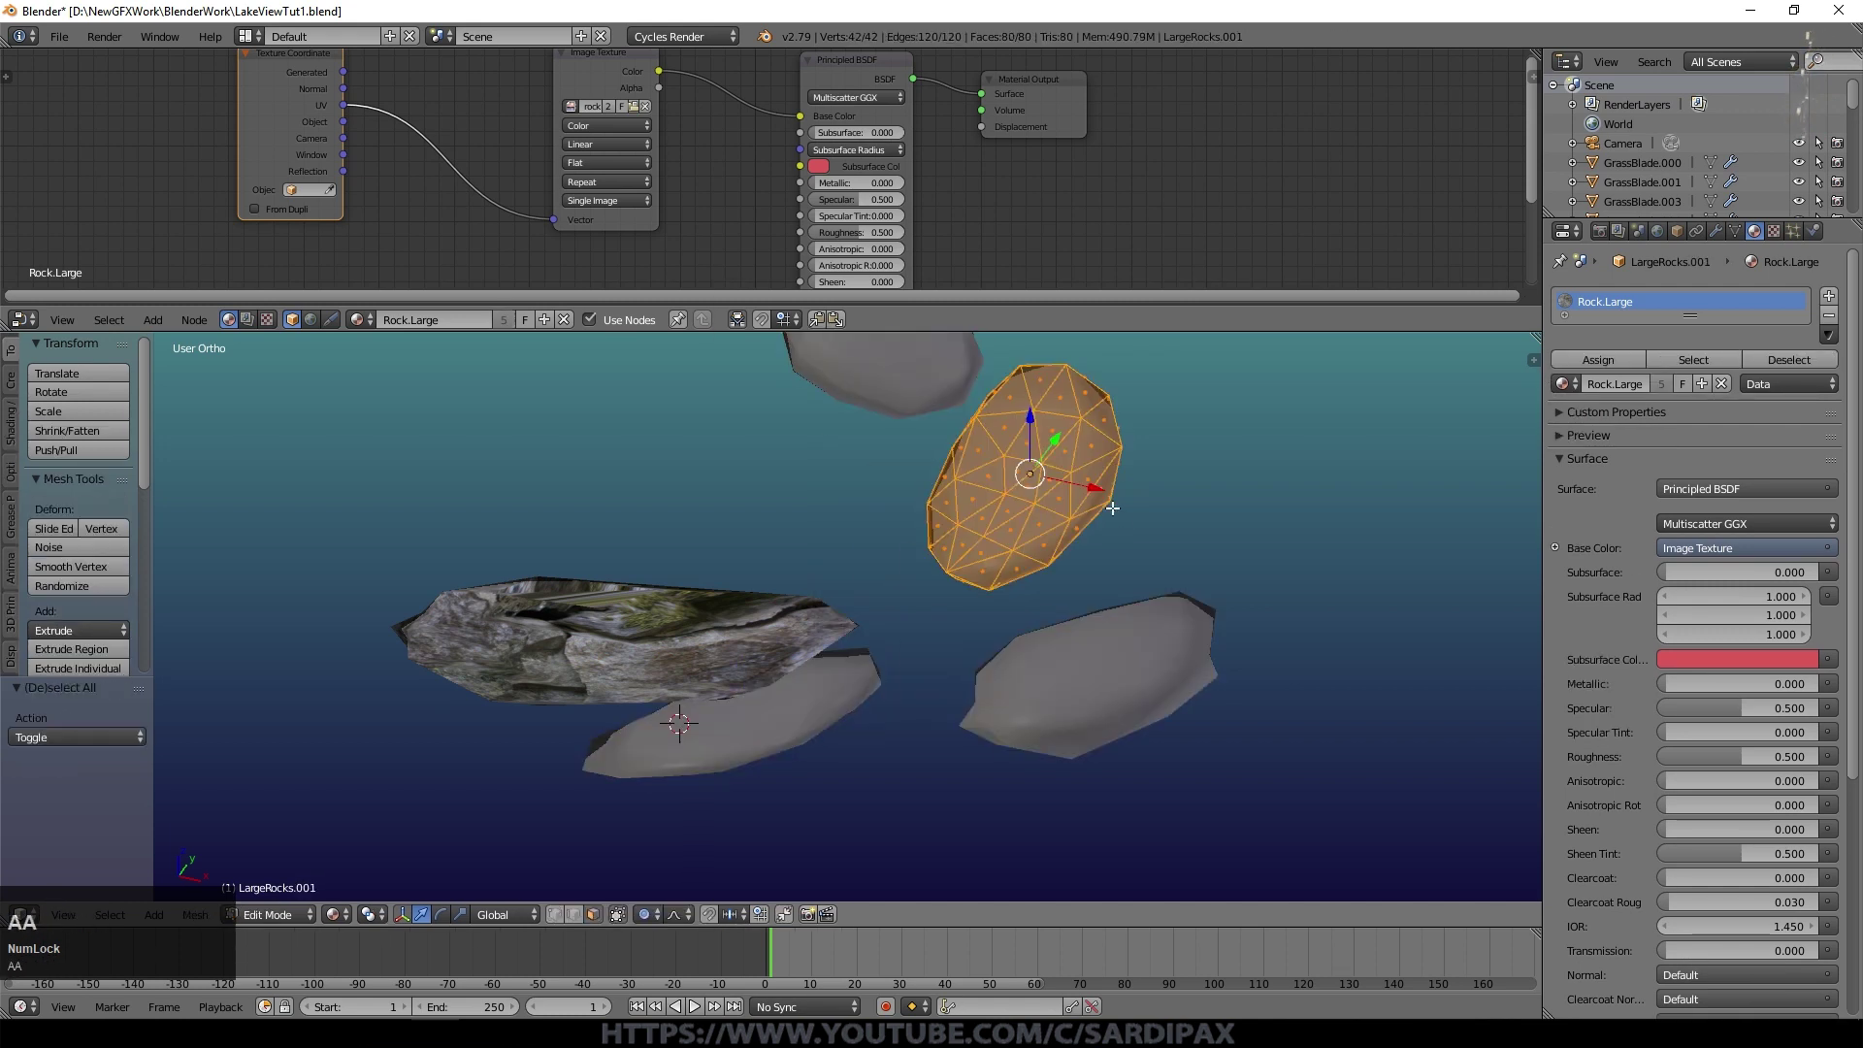
key(u)
click(1108, 533)
key(Tab)
middle_click(1108, 557)
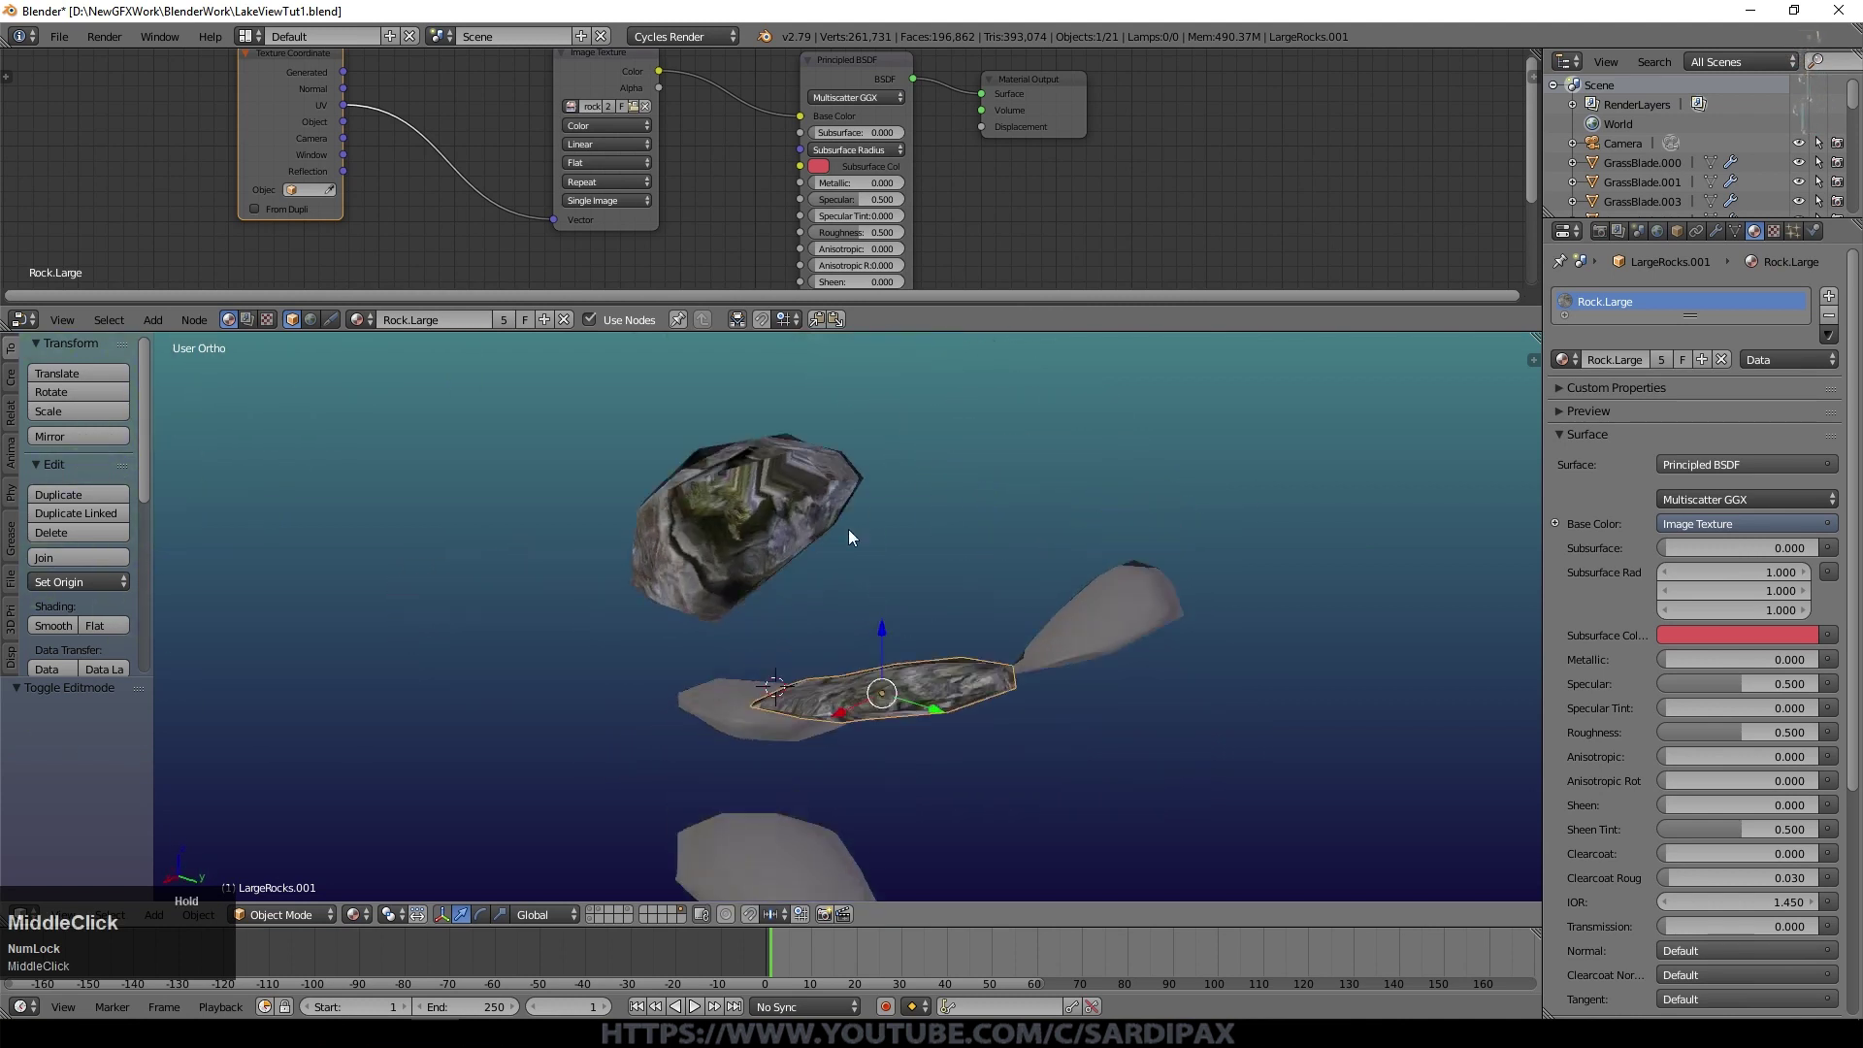
scroll(up, 3)
Step: Smart UV Project the next rock
right_click(595, 522)
key(Tab)
key(u)
click(660, 520)
scroll(down, 3)
key(Tab)
middle_click(755, 666)
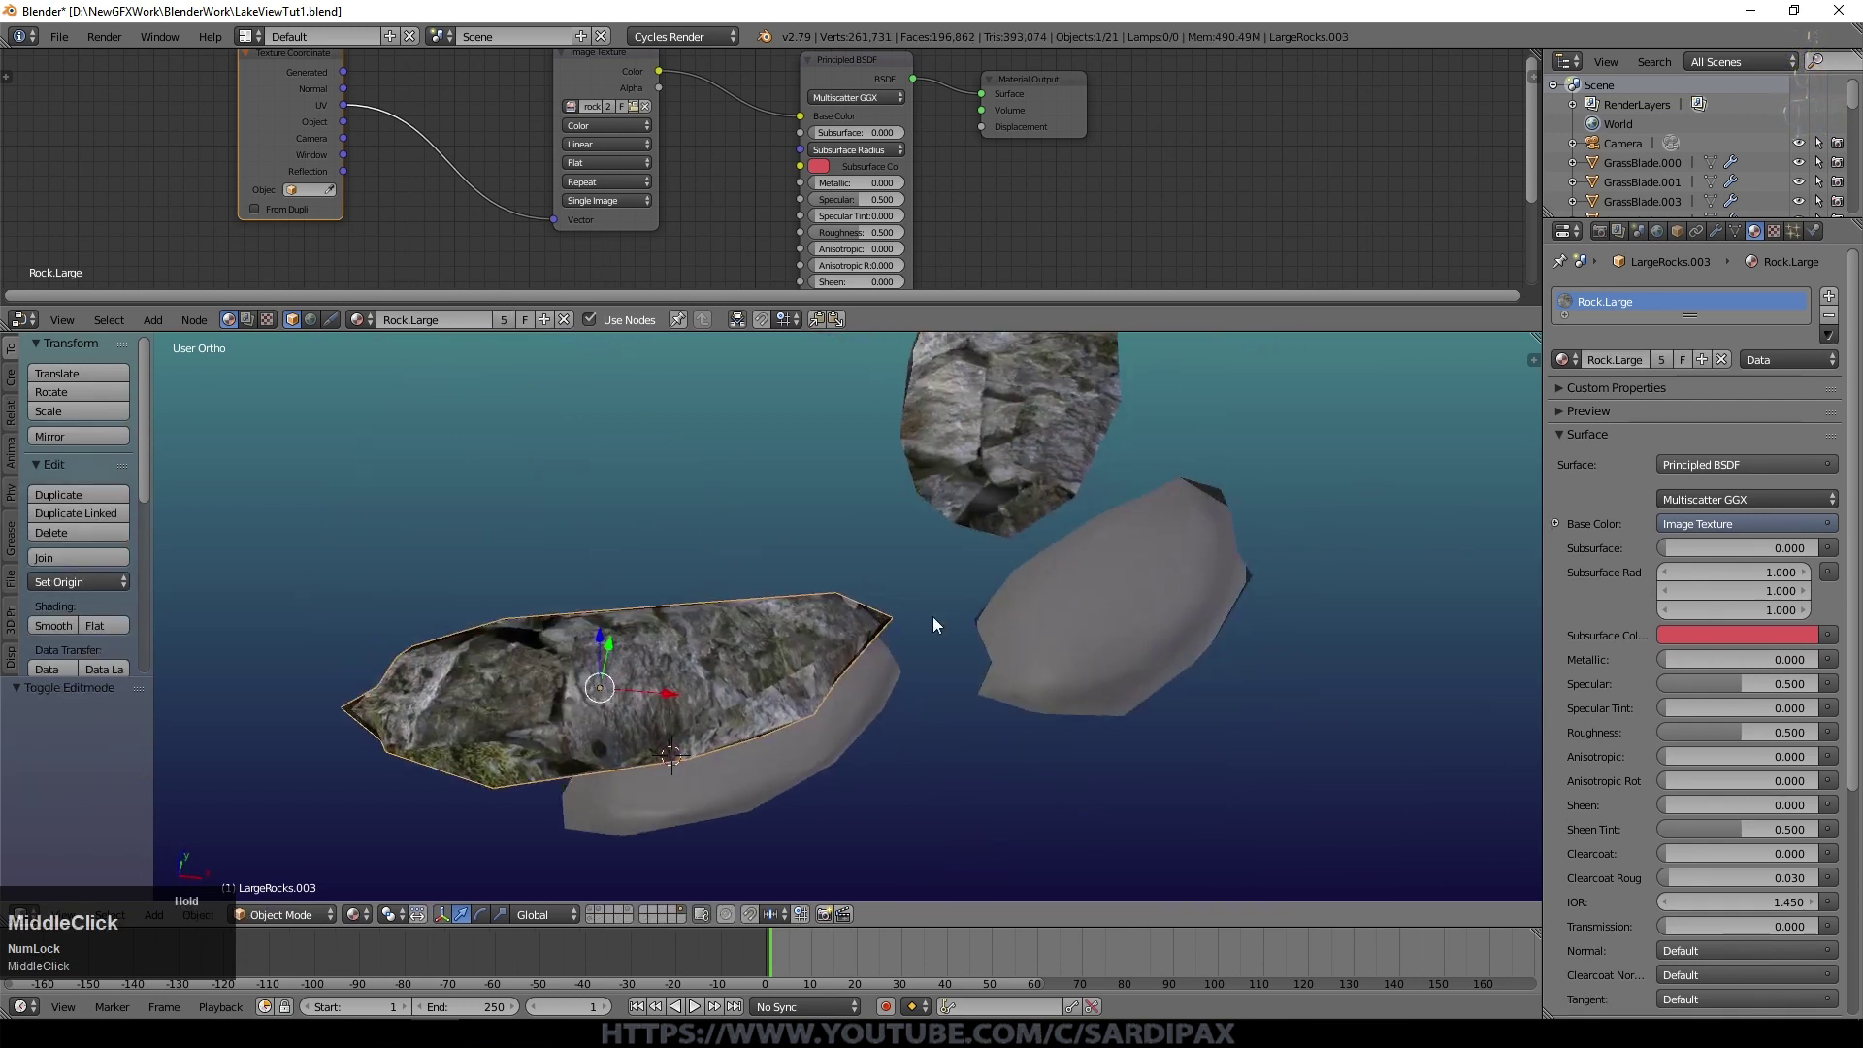
Step: Smart UV Project the third rock with all faces selected
right_click(840, 699)
key(Tab)
key(a)
key(a)
key(u)
click(932, 683)
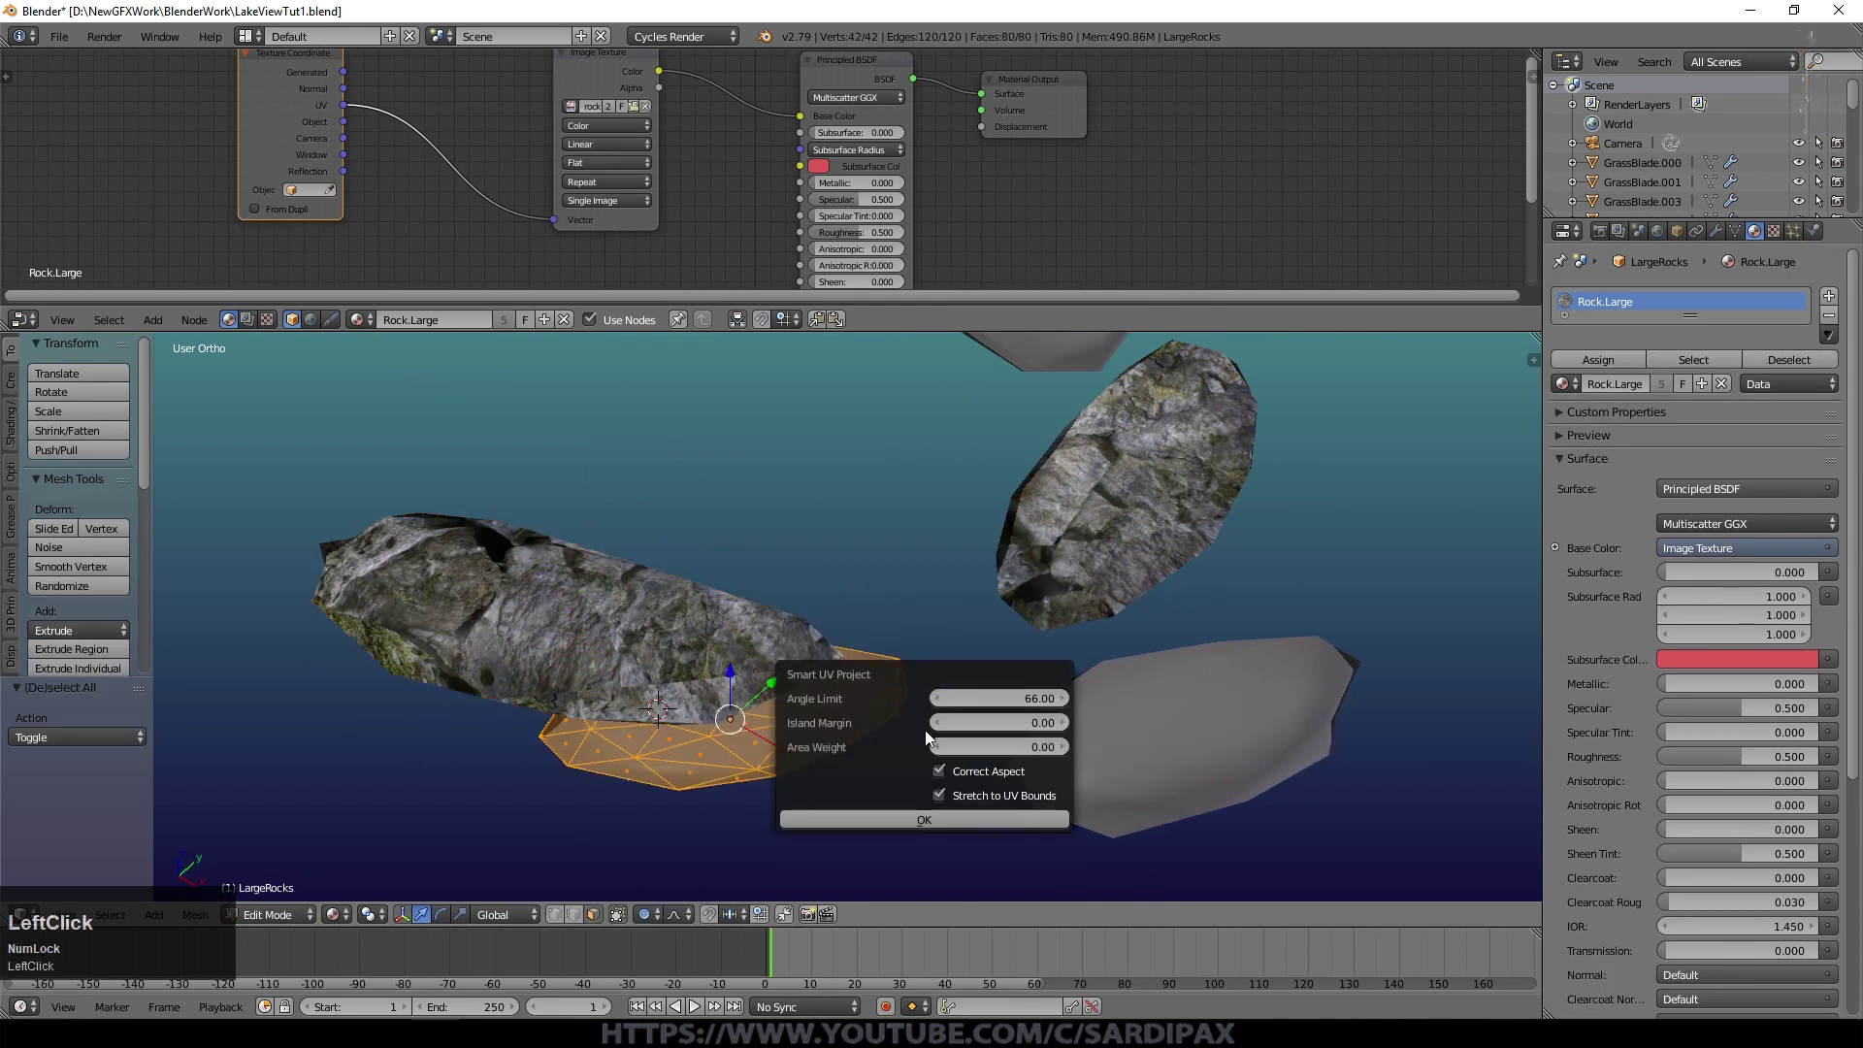
key(Tab)
Step: Smart UV Project the fourth rock, then select the rock on the right
right_click(1131, 744)
key(Tab)
key(a)
key(u)
click(1133, 745)
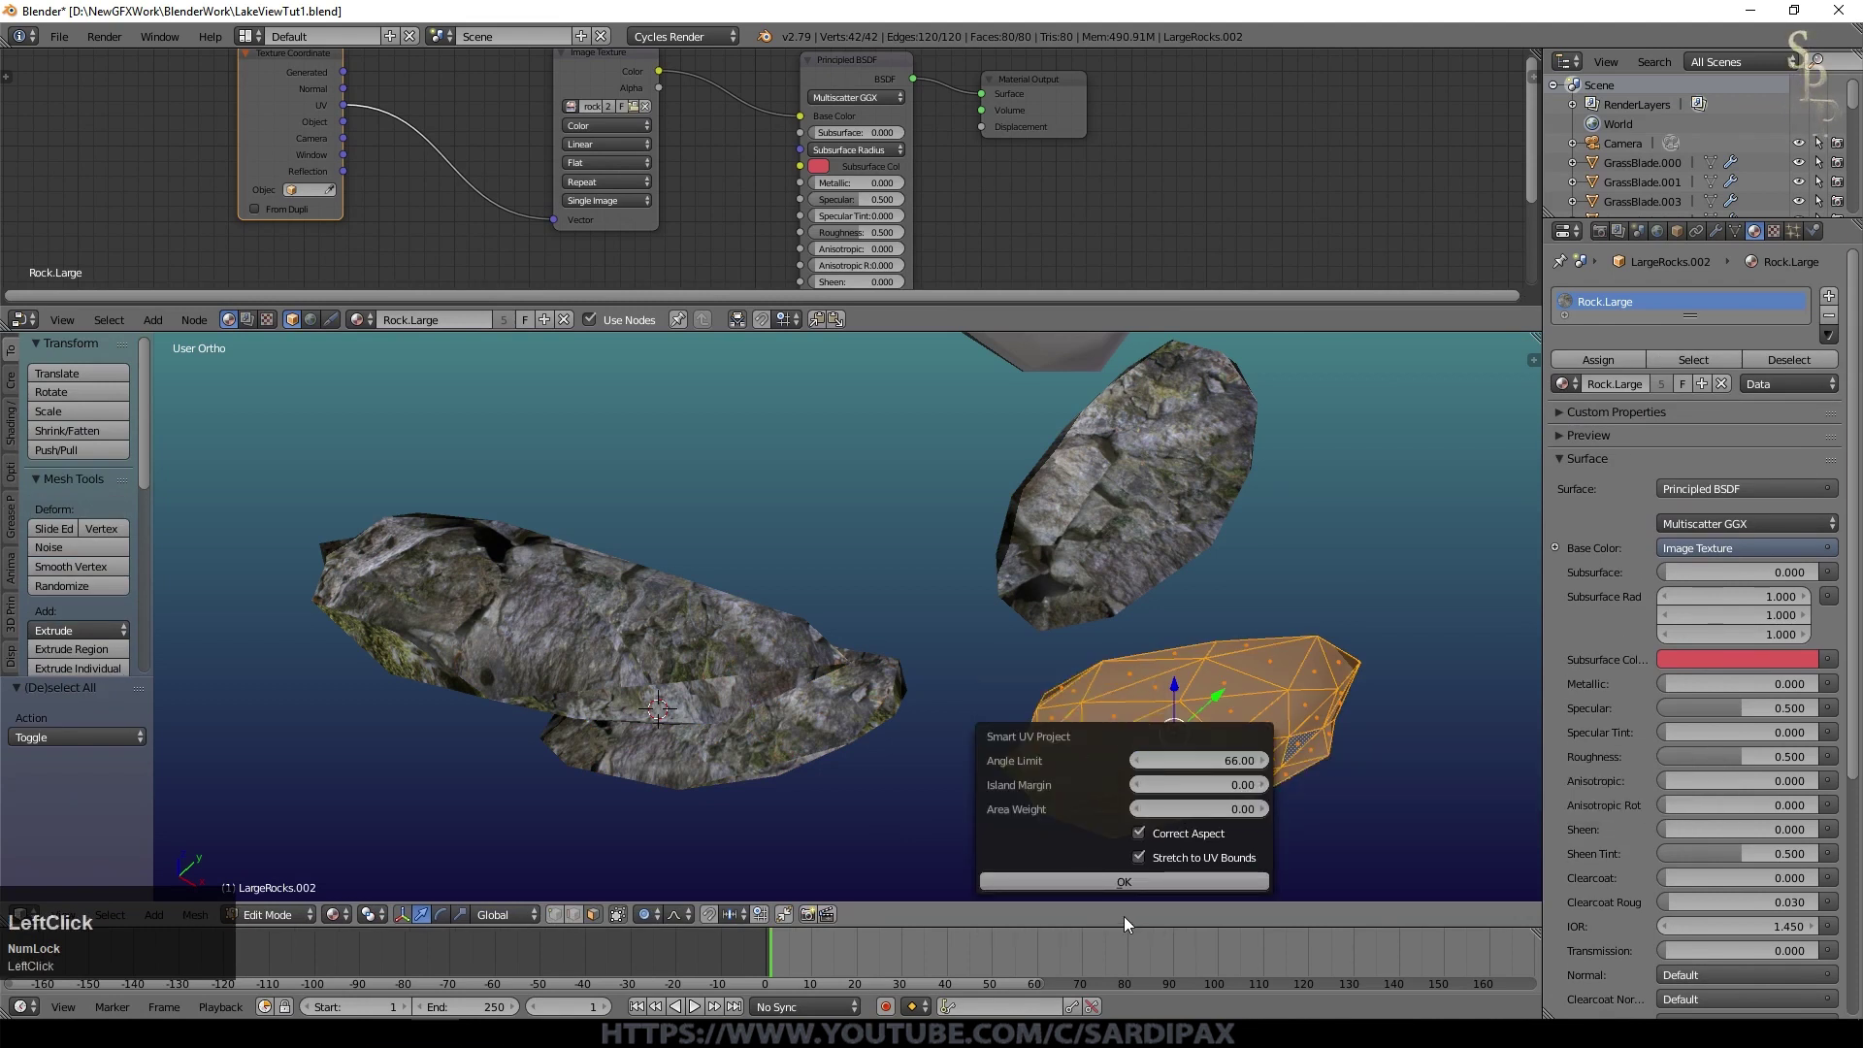
key(Tab)
middle_click(937, 752)
right_click(1155, 681)
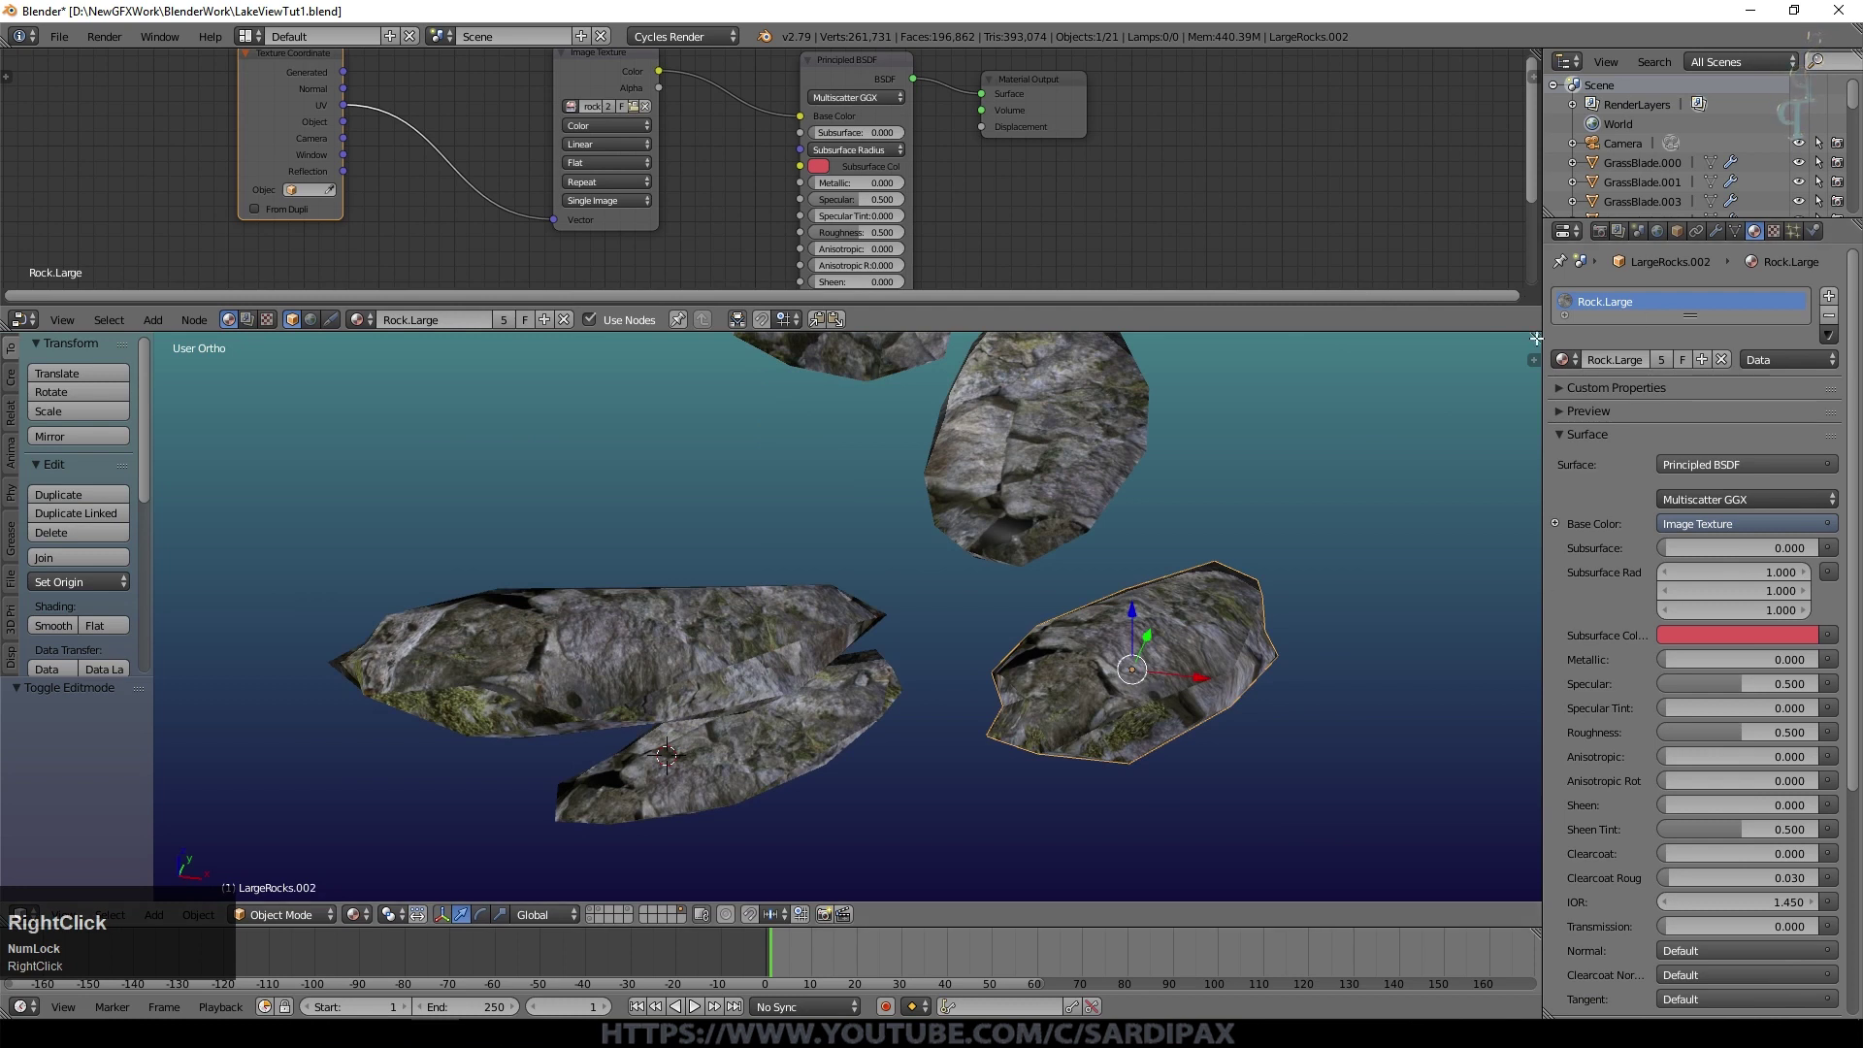
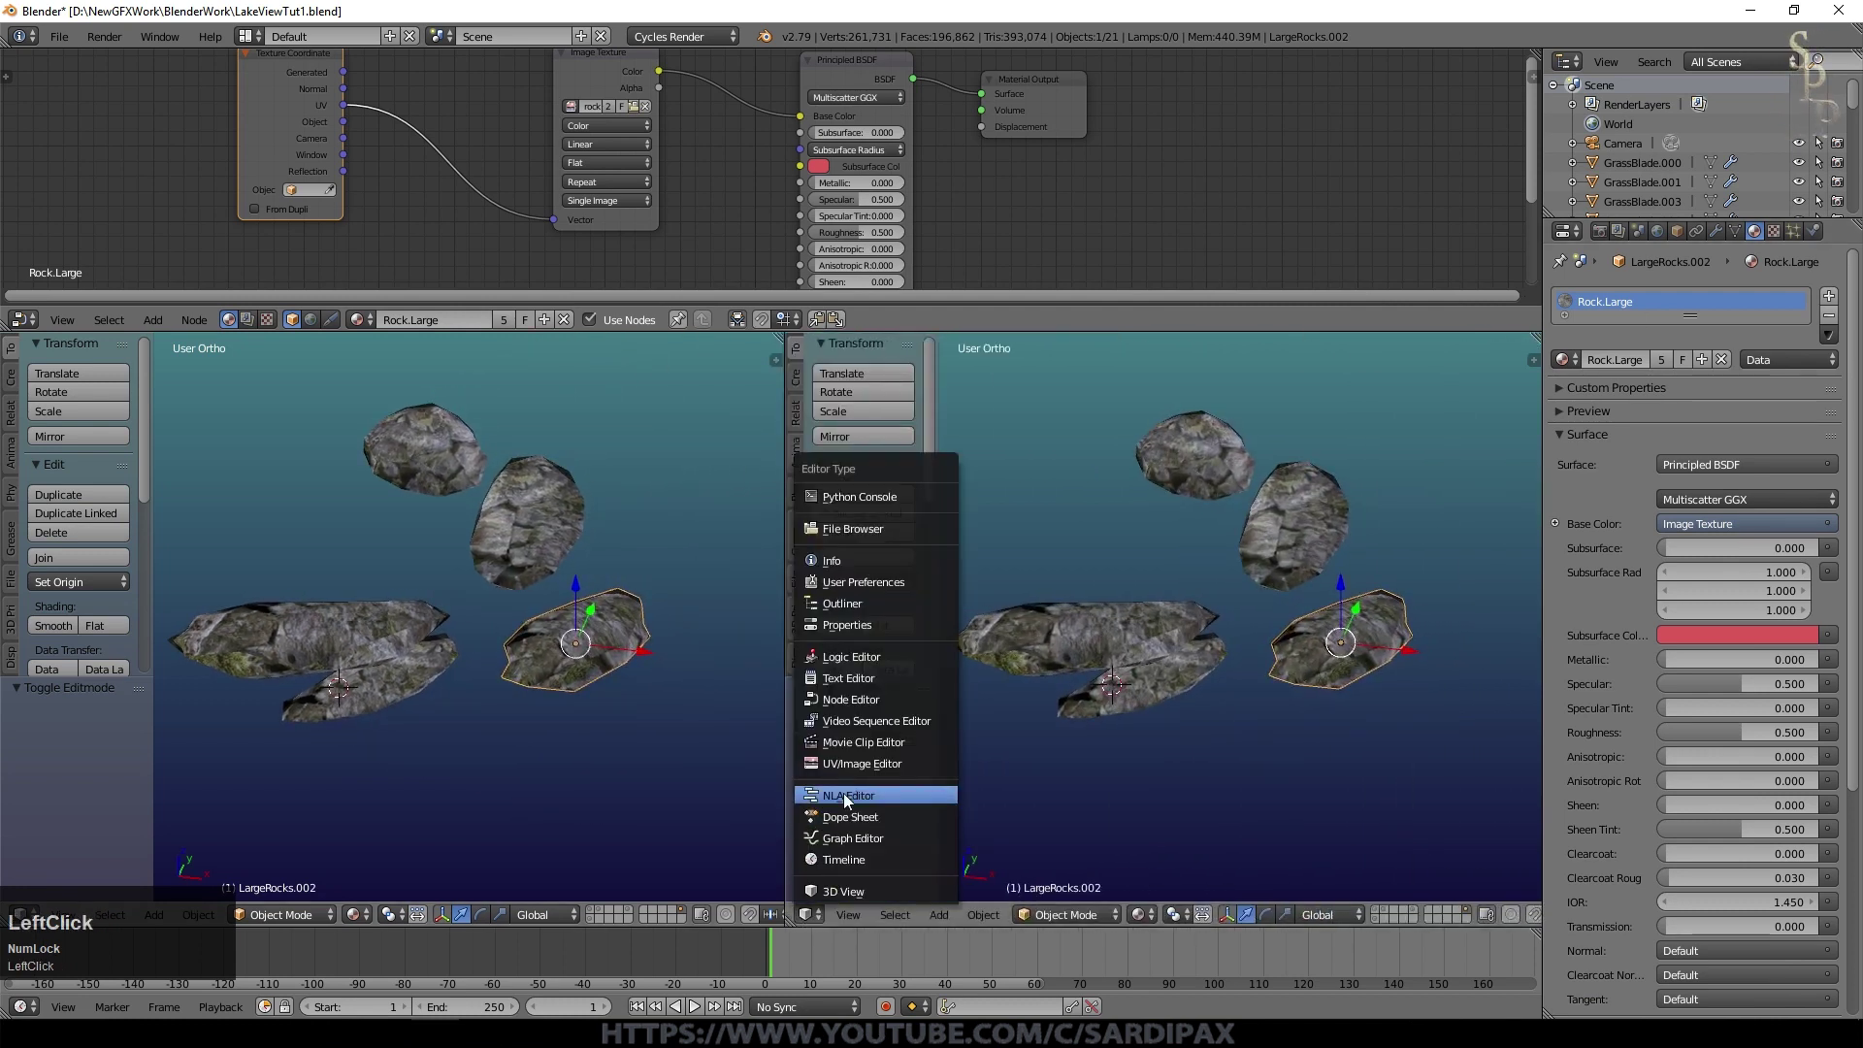
Step: Show rock_6769.jpg in a UV/Image Editor half and scale the first rock's whole UV layout
scroll(down, 3)
click(948, 920)
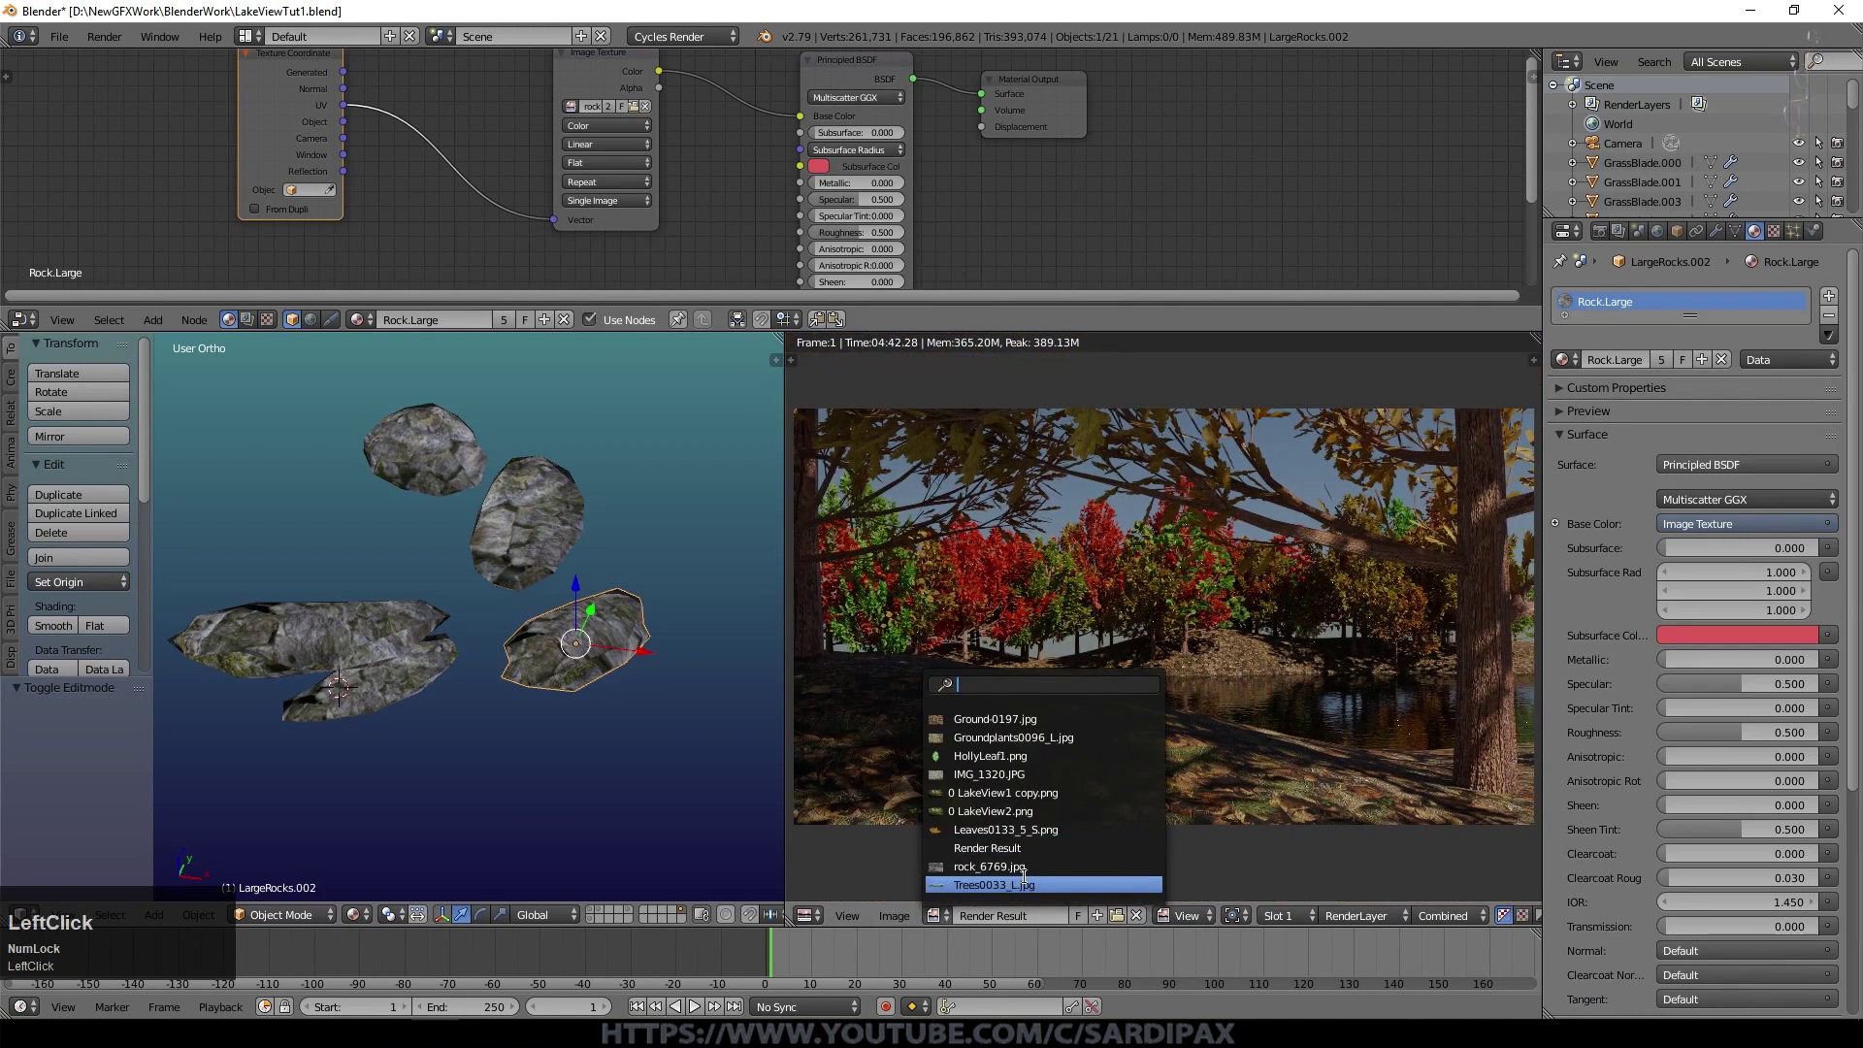
scroll(down, 3)
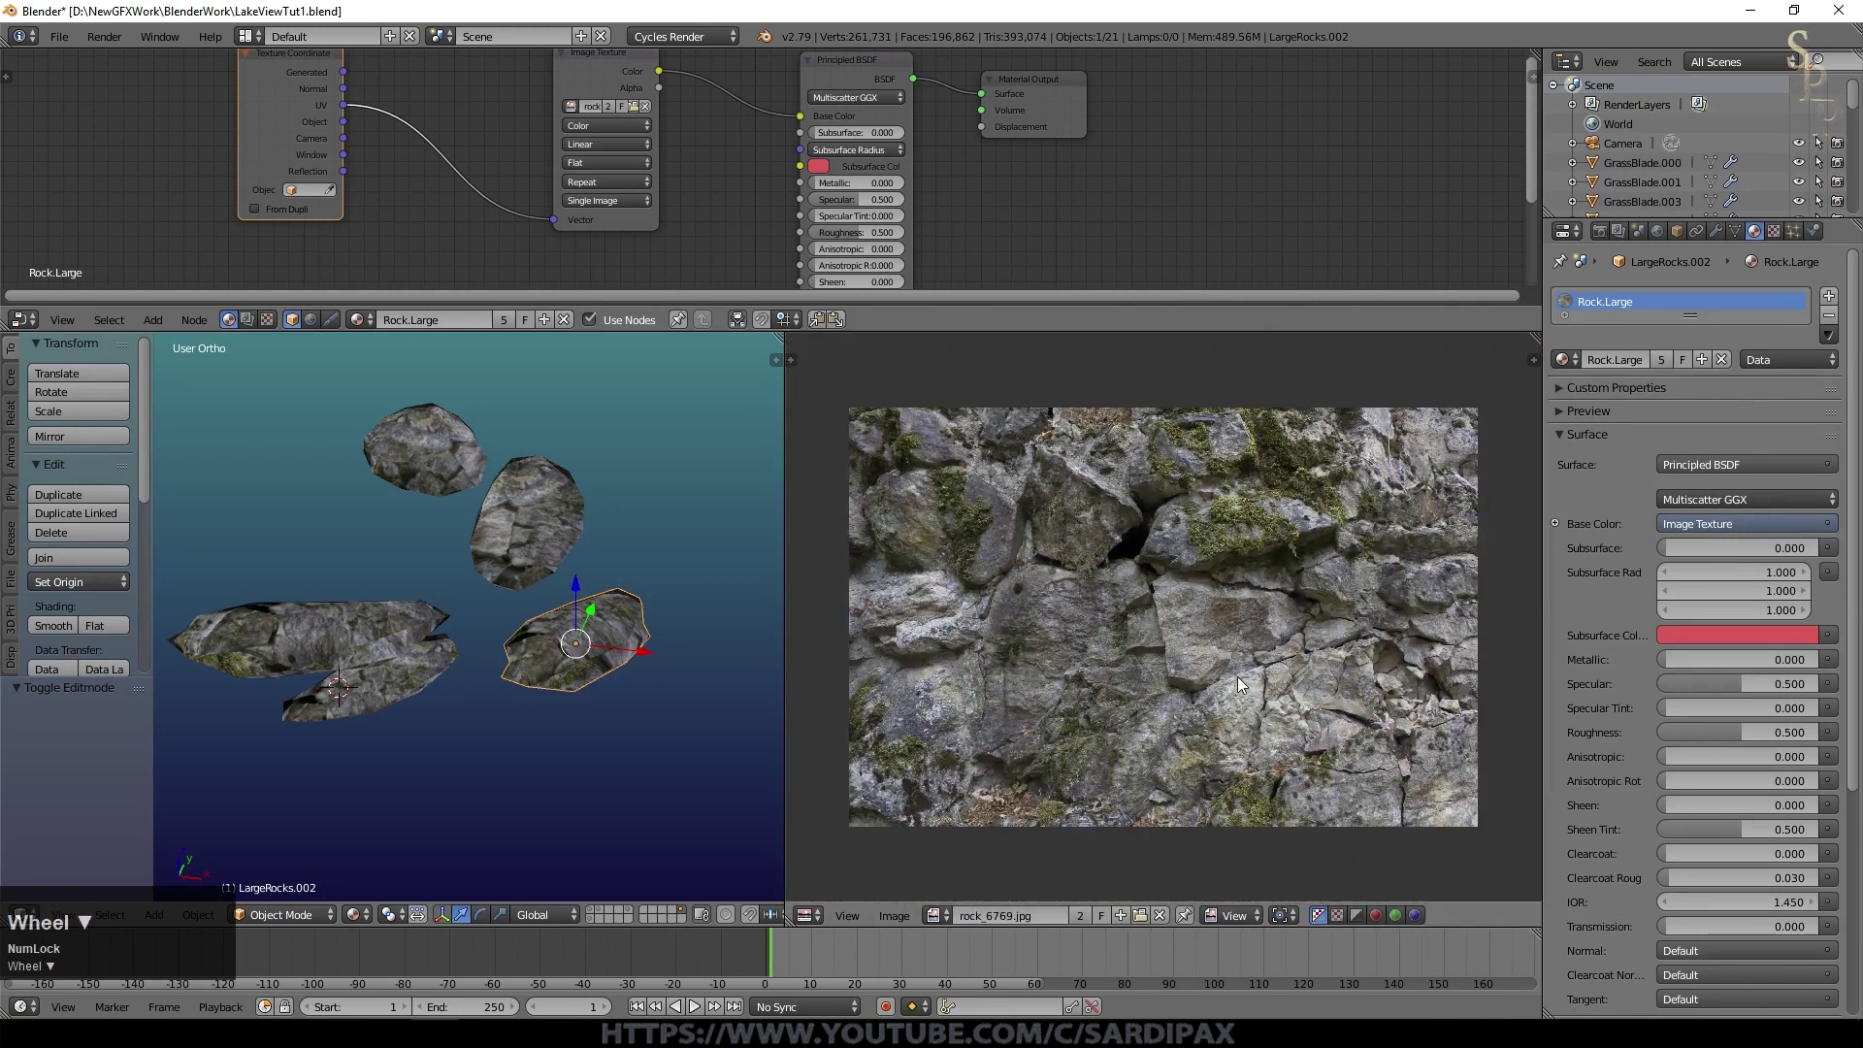
key(Tab)
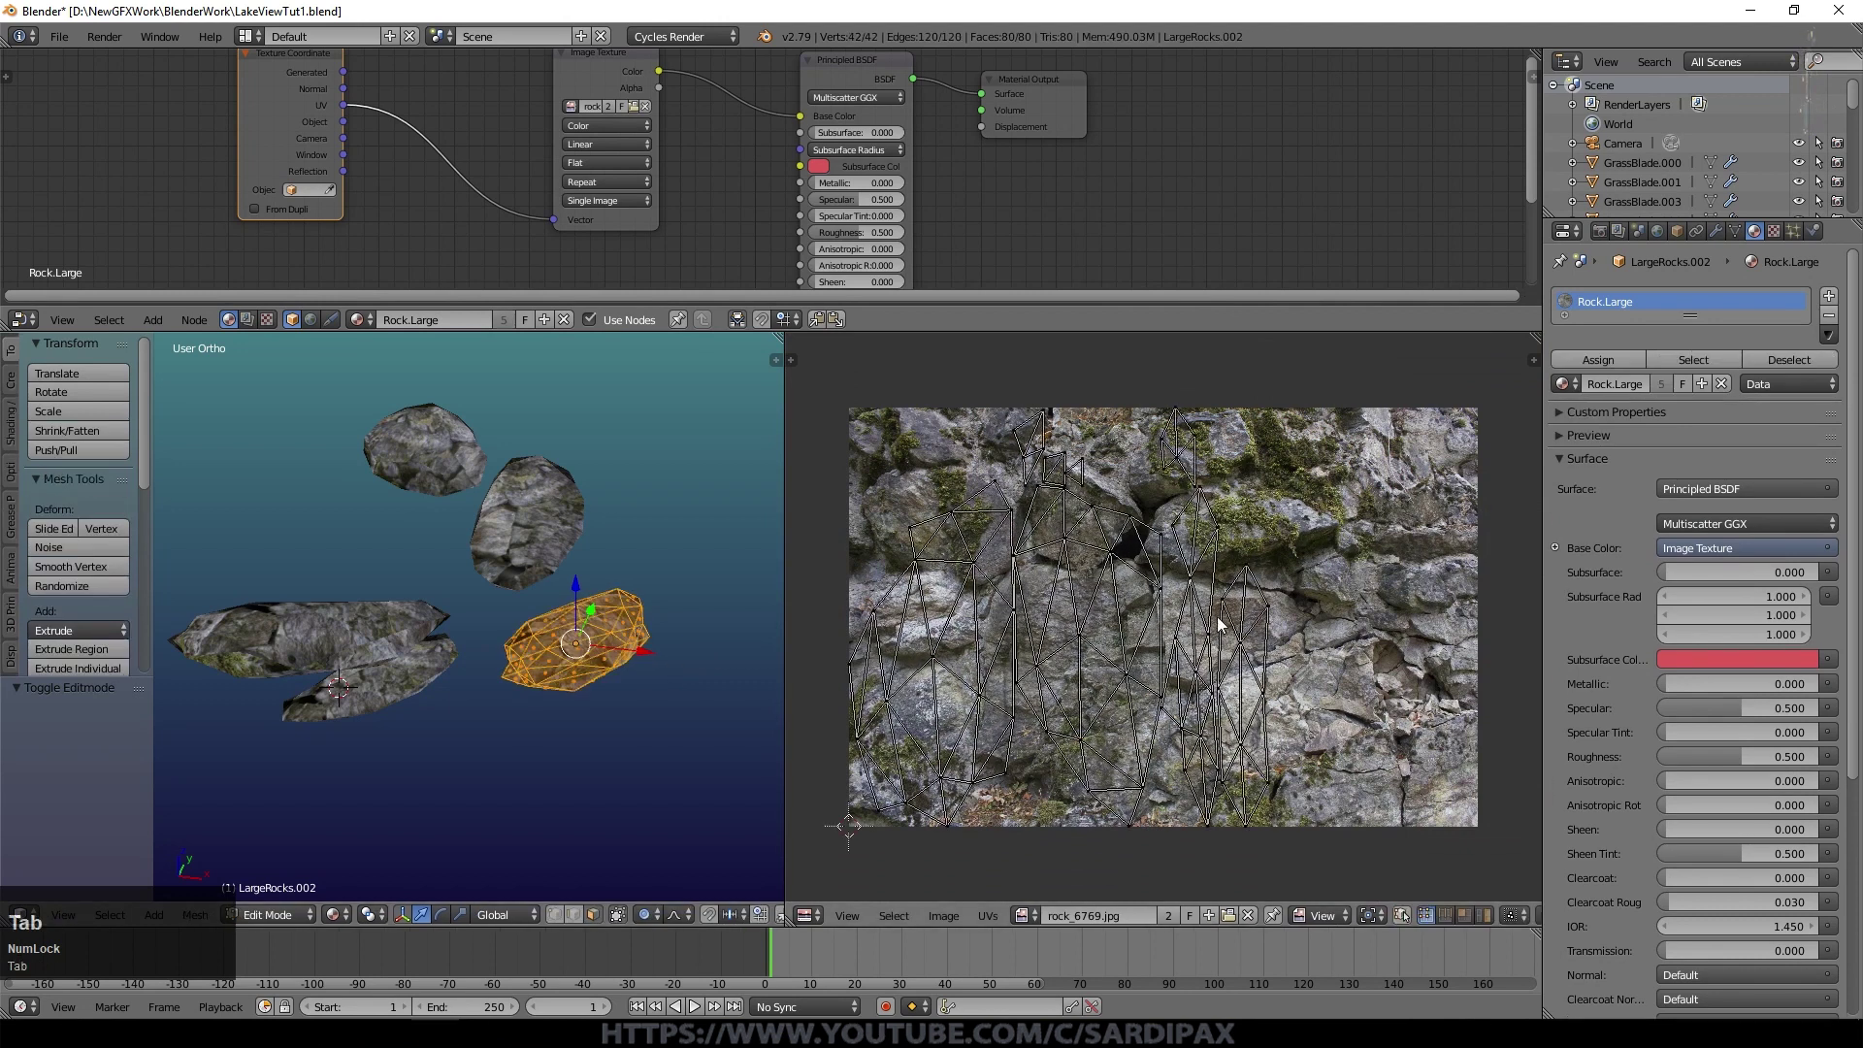
key(a)
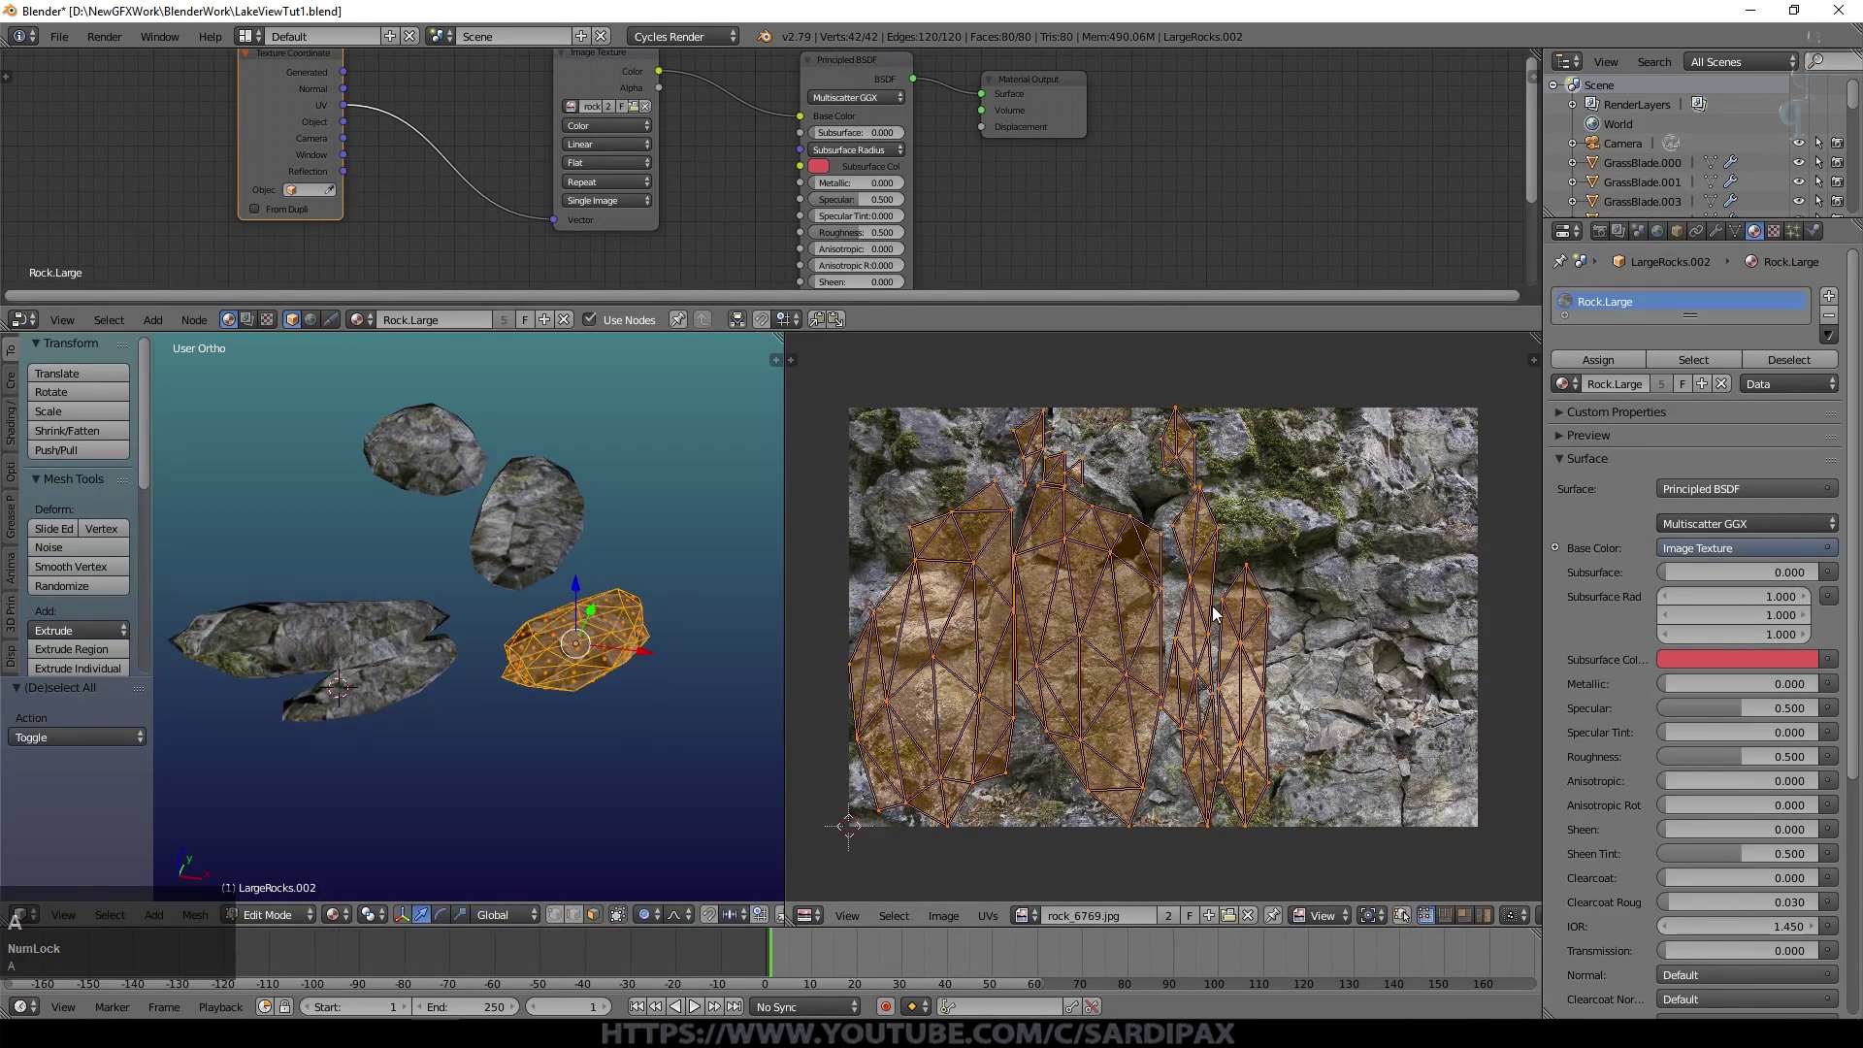
scroll(up, 3)
key(s)
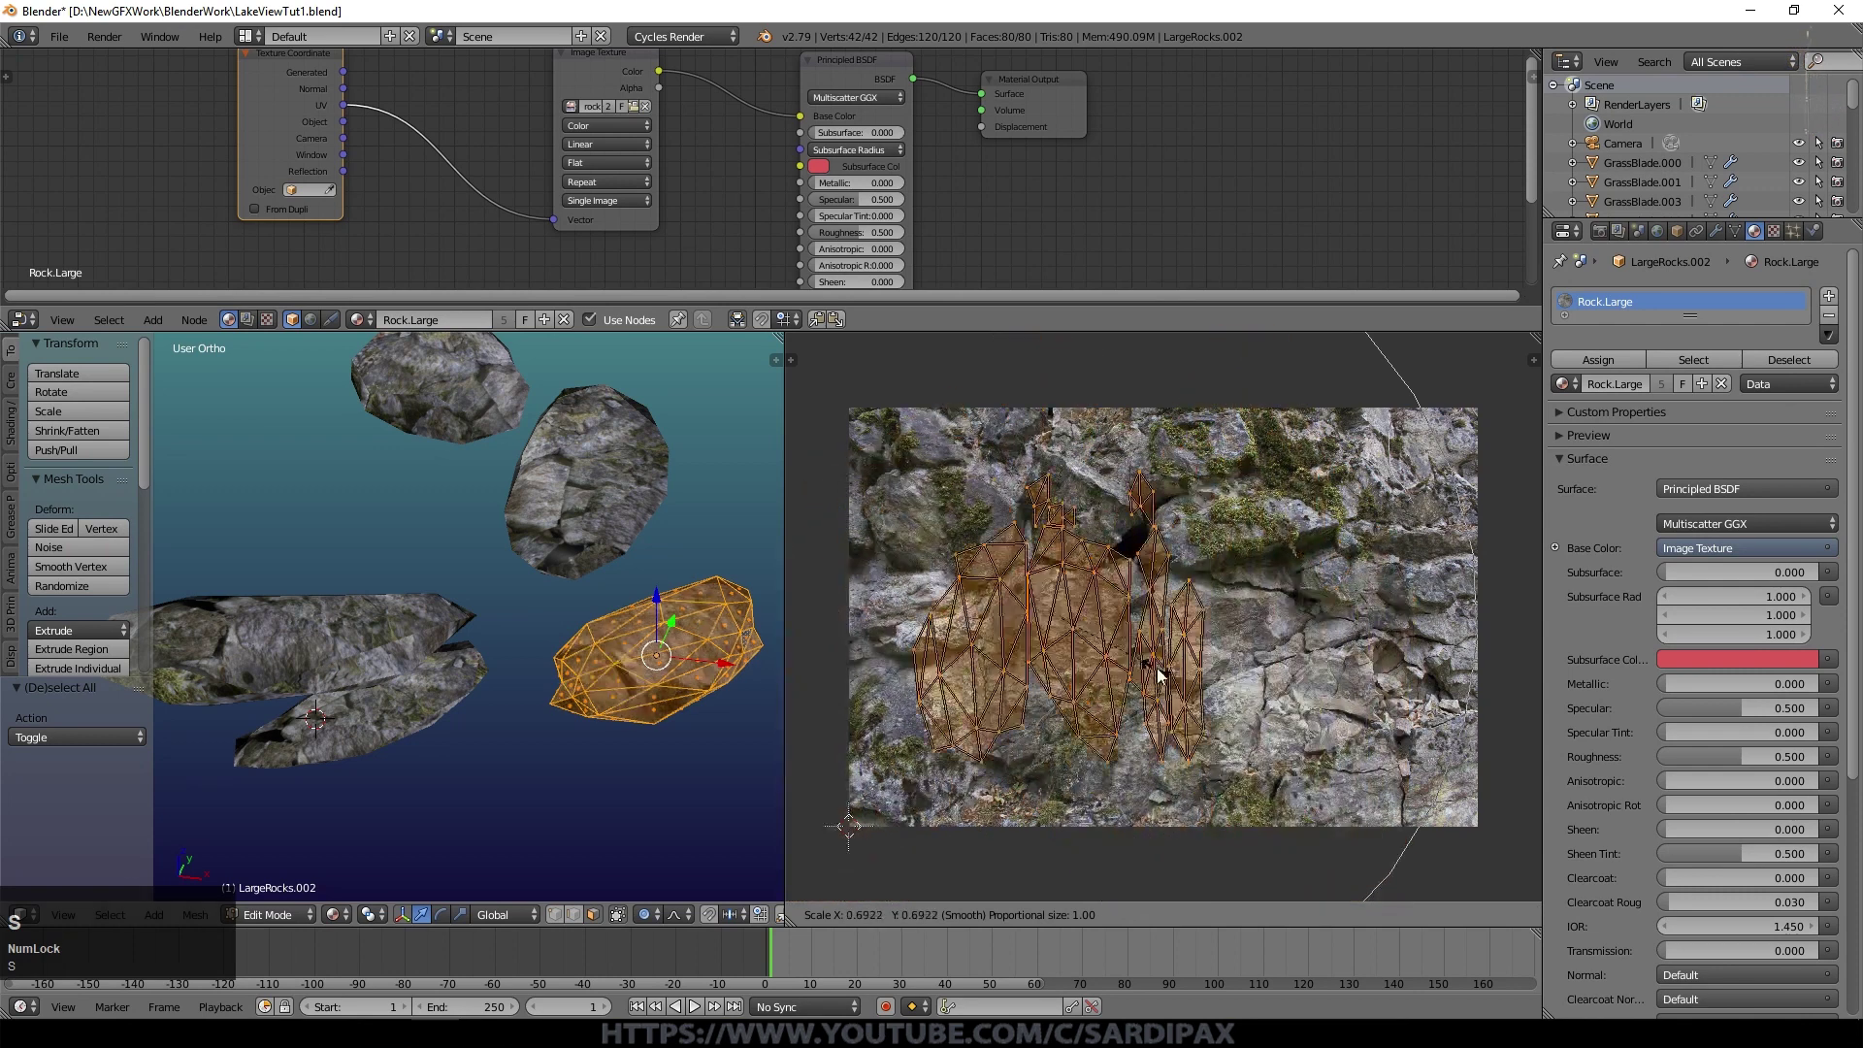
key(Escape)
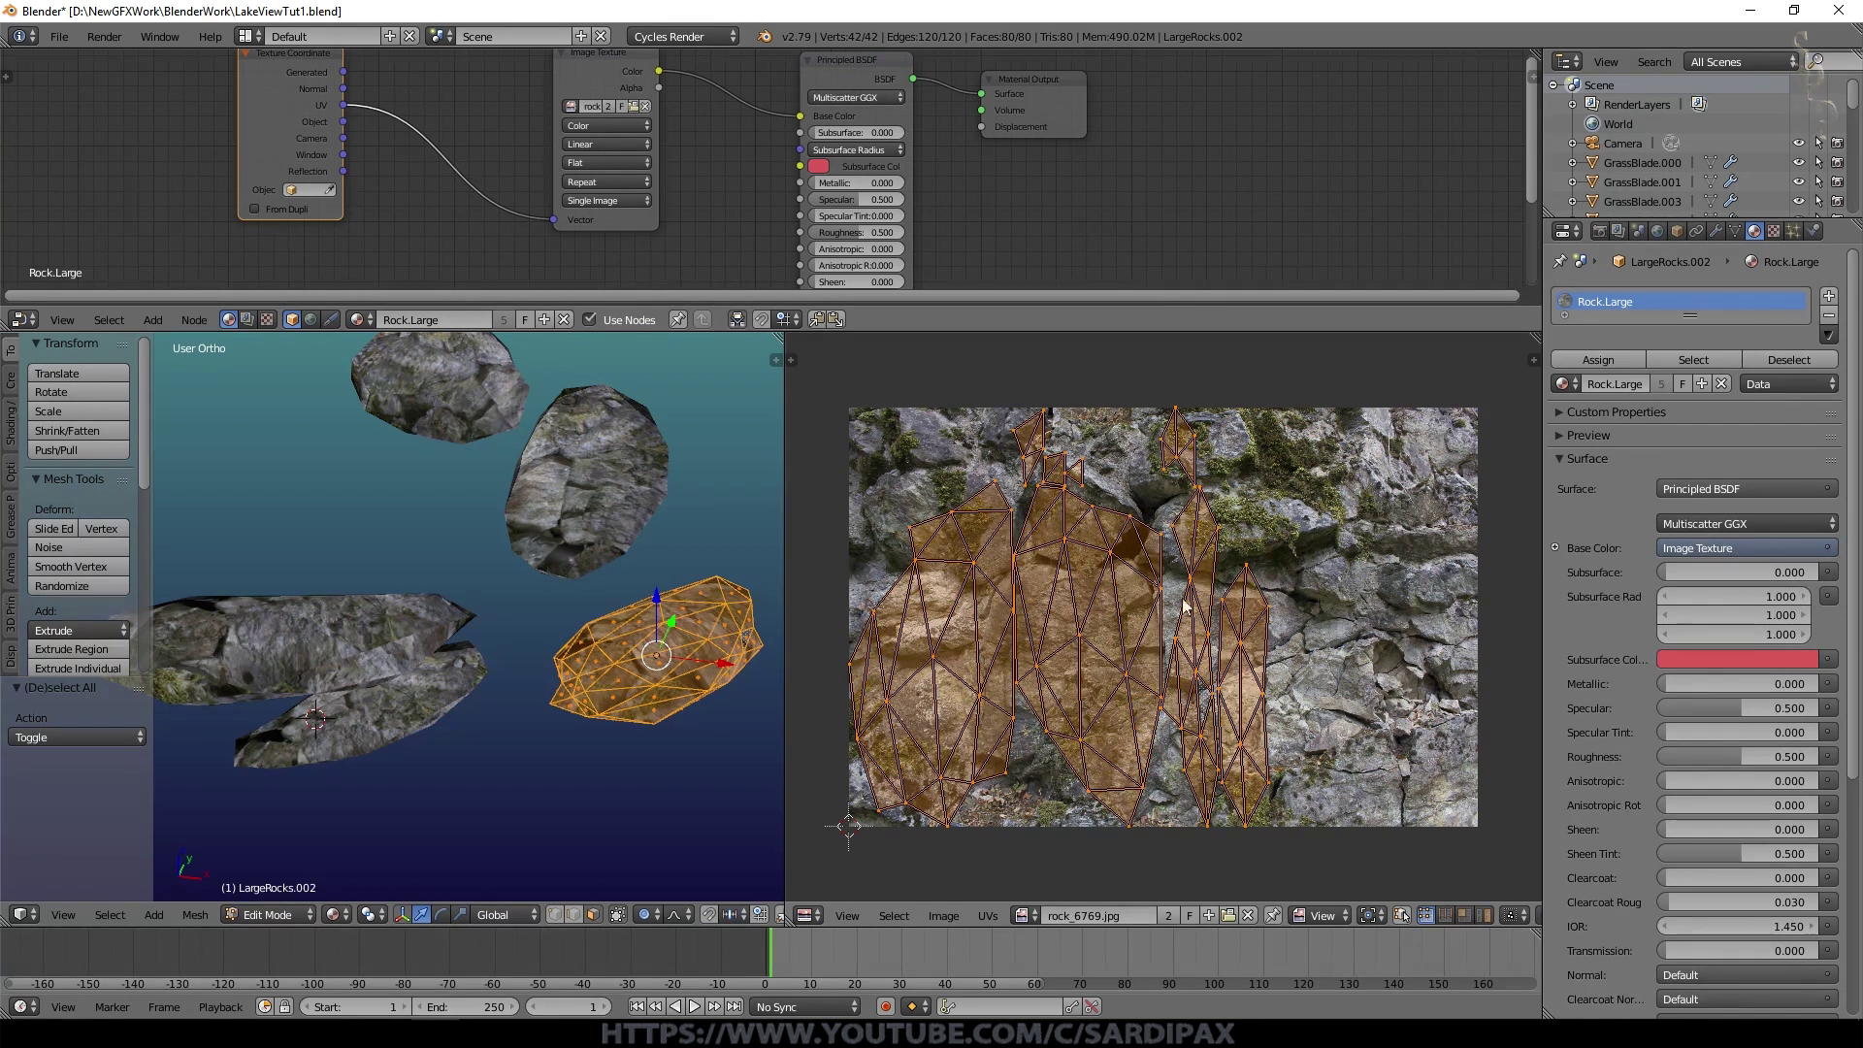
Step: Stretch and reposition that rock's UVs along X and Y over the texture, then finish editing it
key(s)
key(x)
click(1330, 664)
key(g)
click(1397, 658)
key(o)
key(s)
key(y)
click(1375, 564)
key(g)
click(1388, 579)
key(Tab)
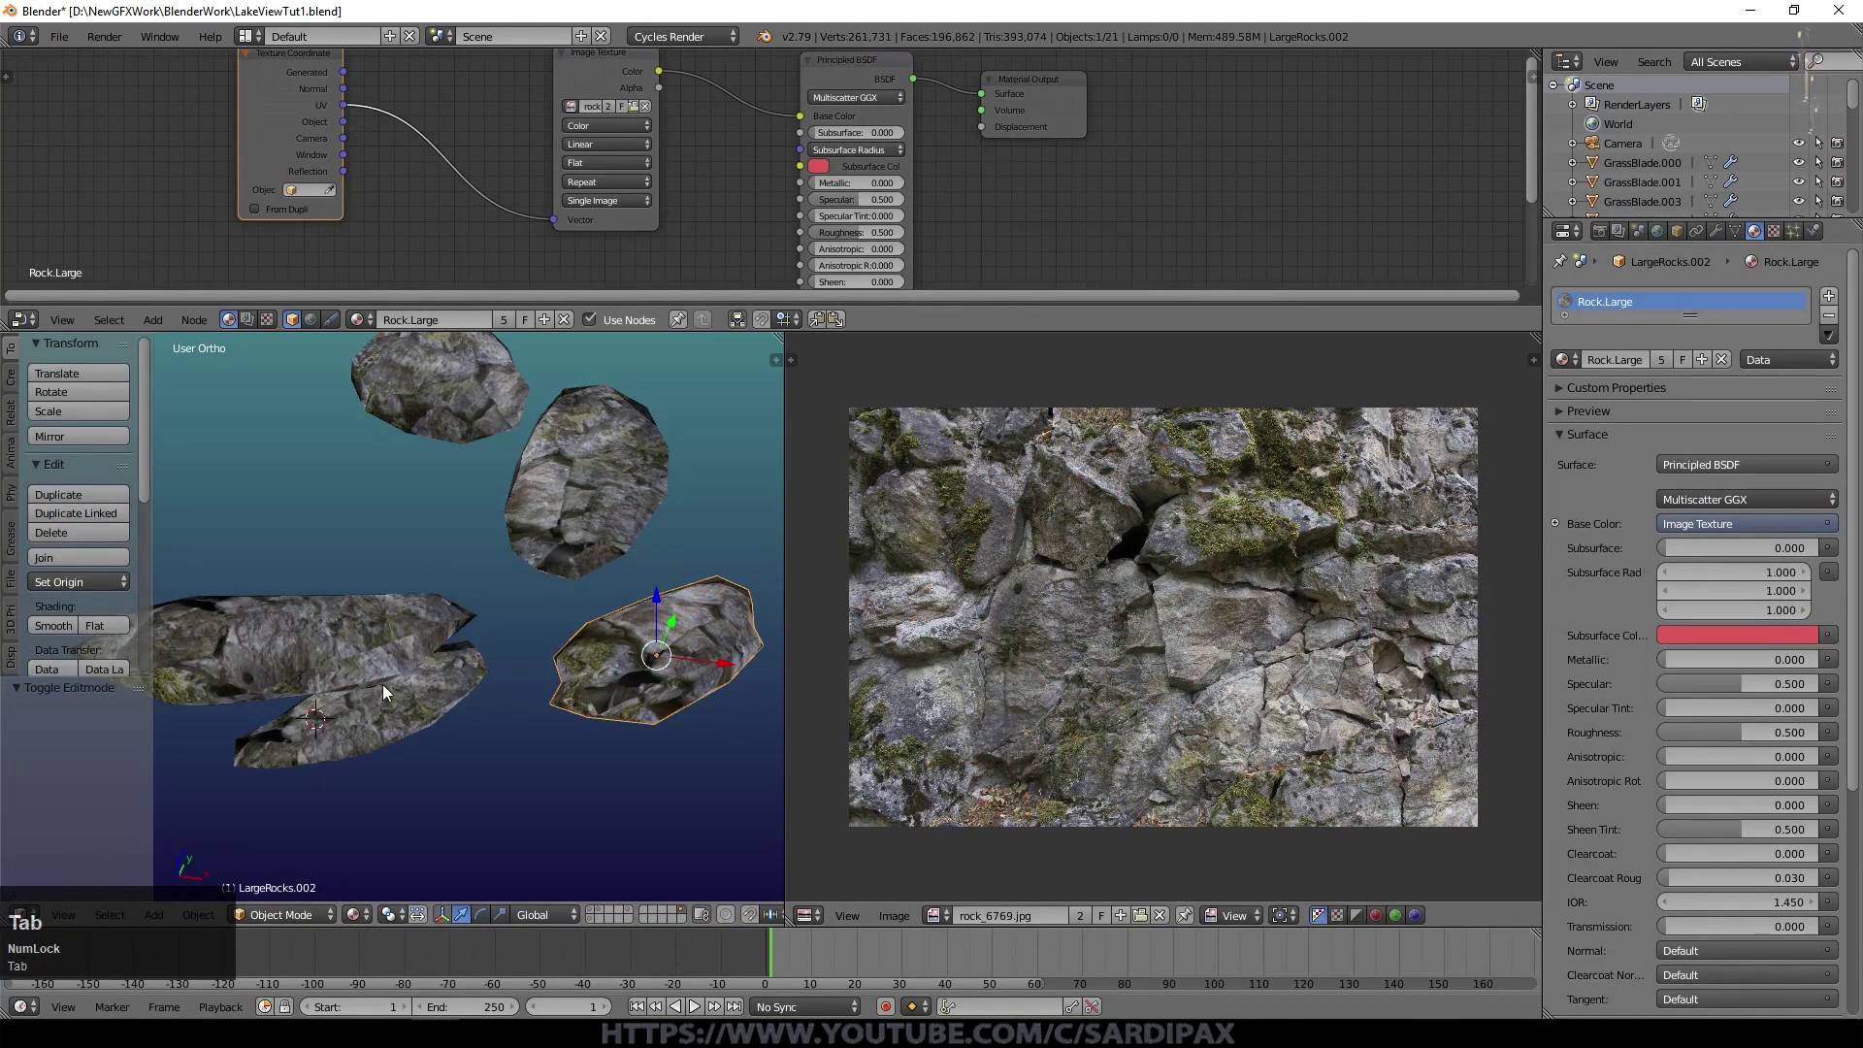
Step: Resize and move a second rock's UV layout on the rock photo
right_click(365, 644)
key(Tab)
right_click(475, 671)
key(Tab)
key(s)
click(1417, 584)
key(g)
click(1287, 620)
key(Tab)
Step: Enlarge and reposition the top-left rock's full UV layout over the texture
right_click(370, 626)
key(Tab)
key(a)
key(a)
key(g)
click(1239, 601)
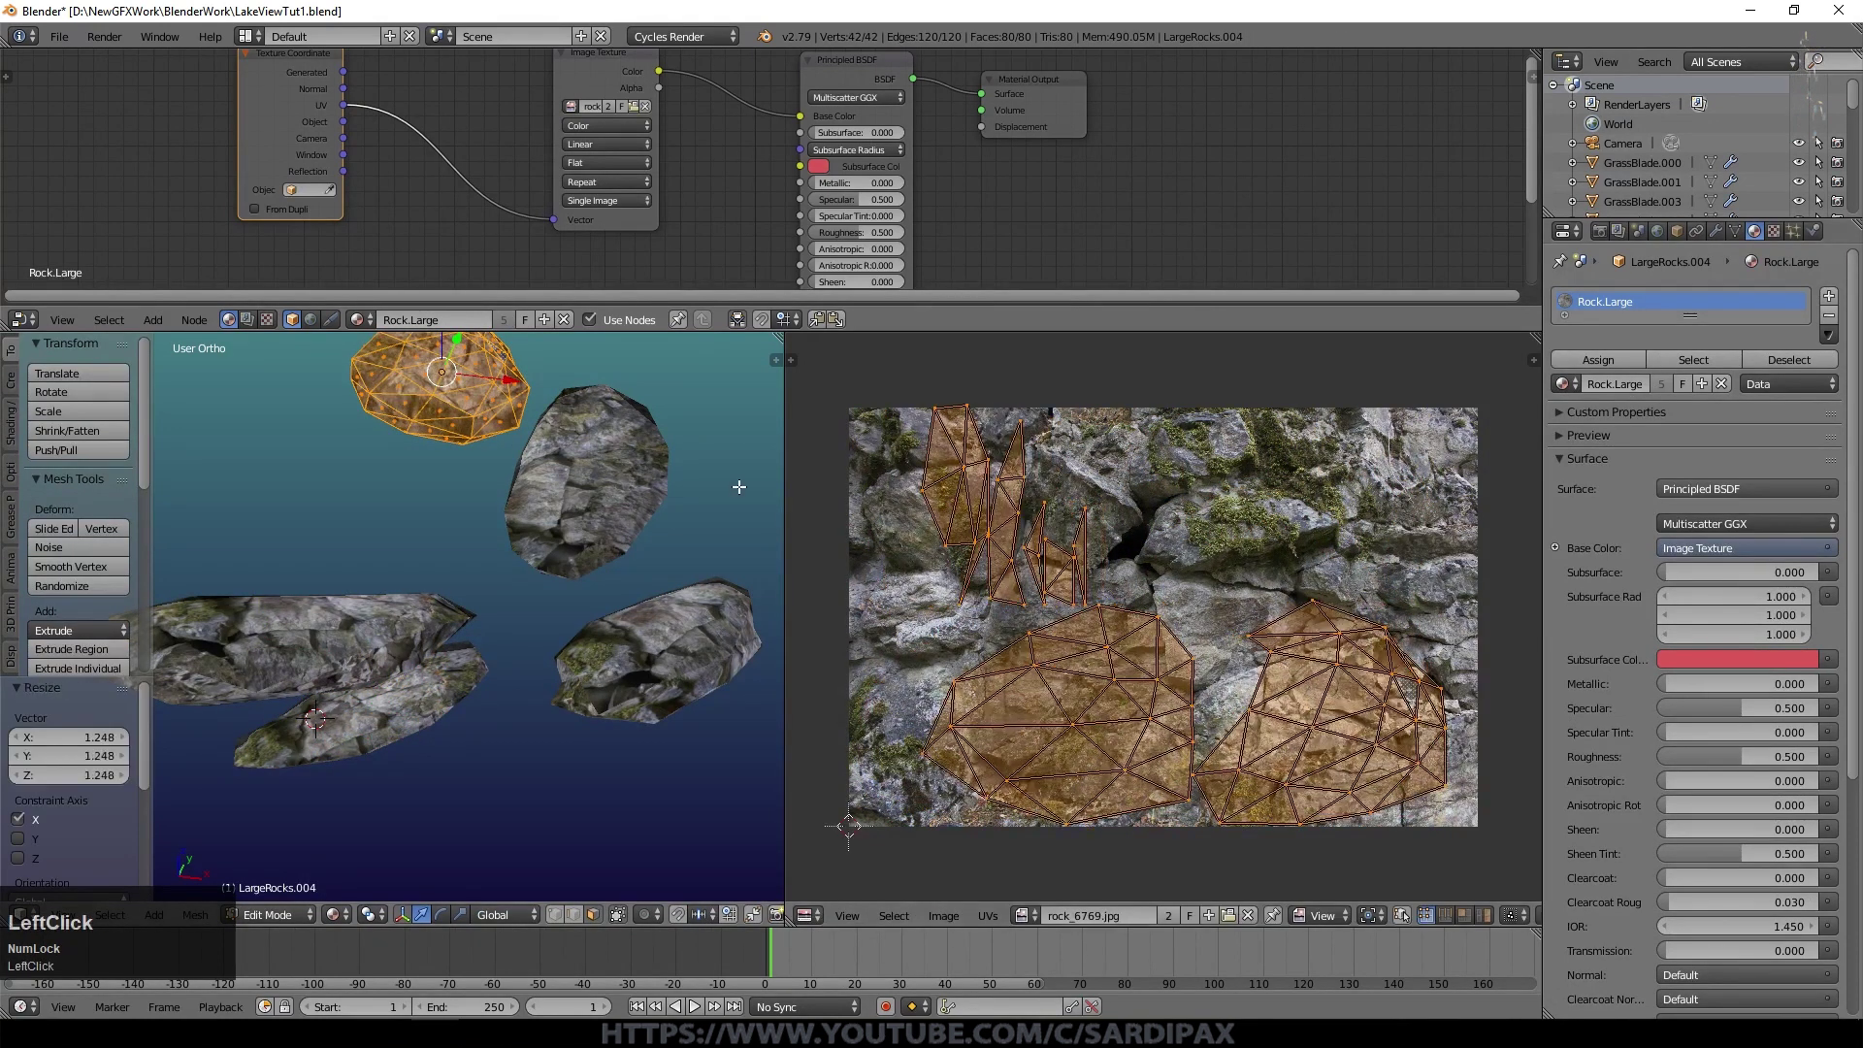
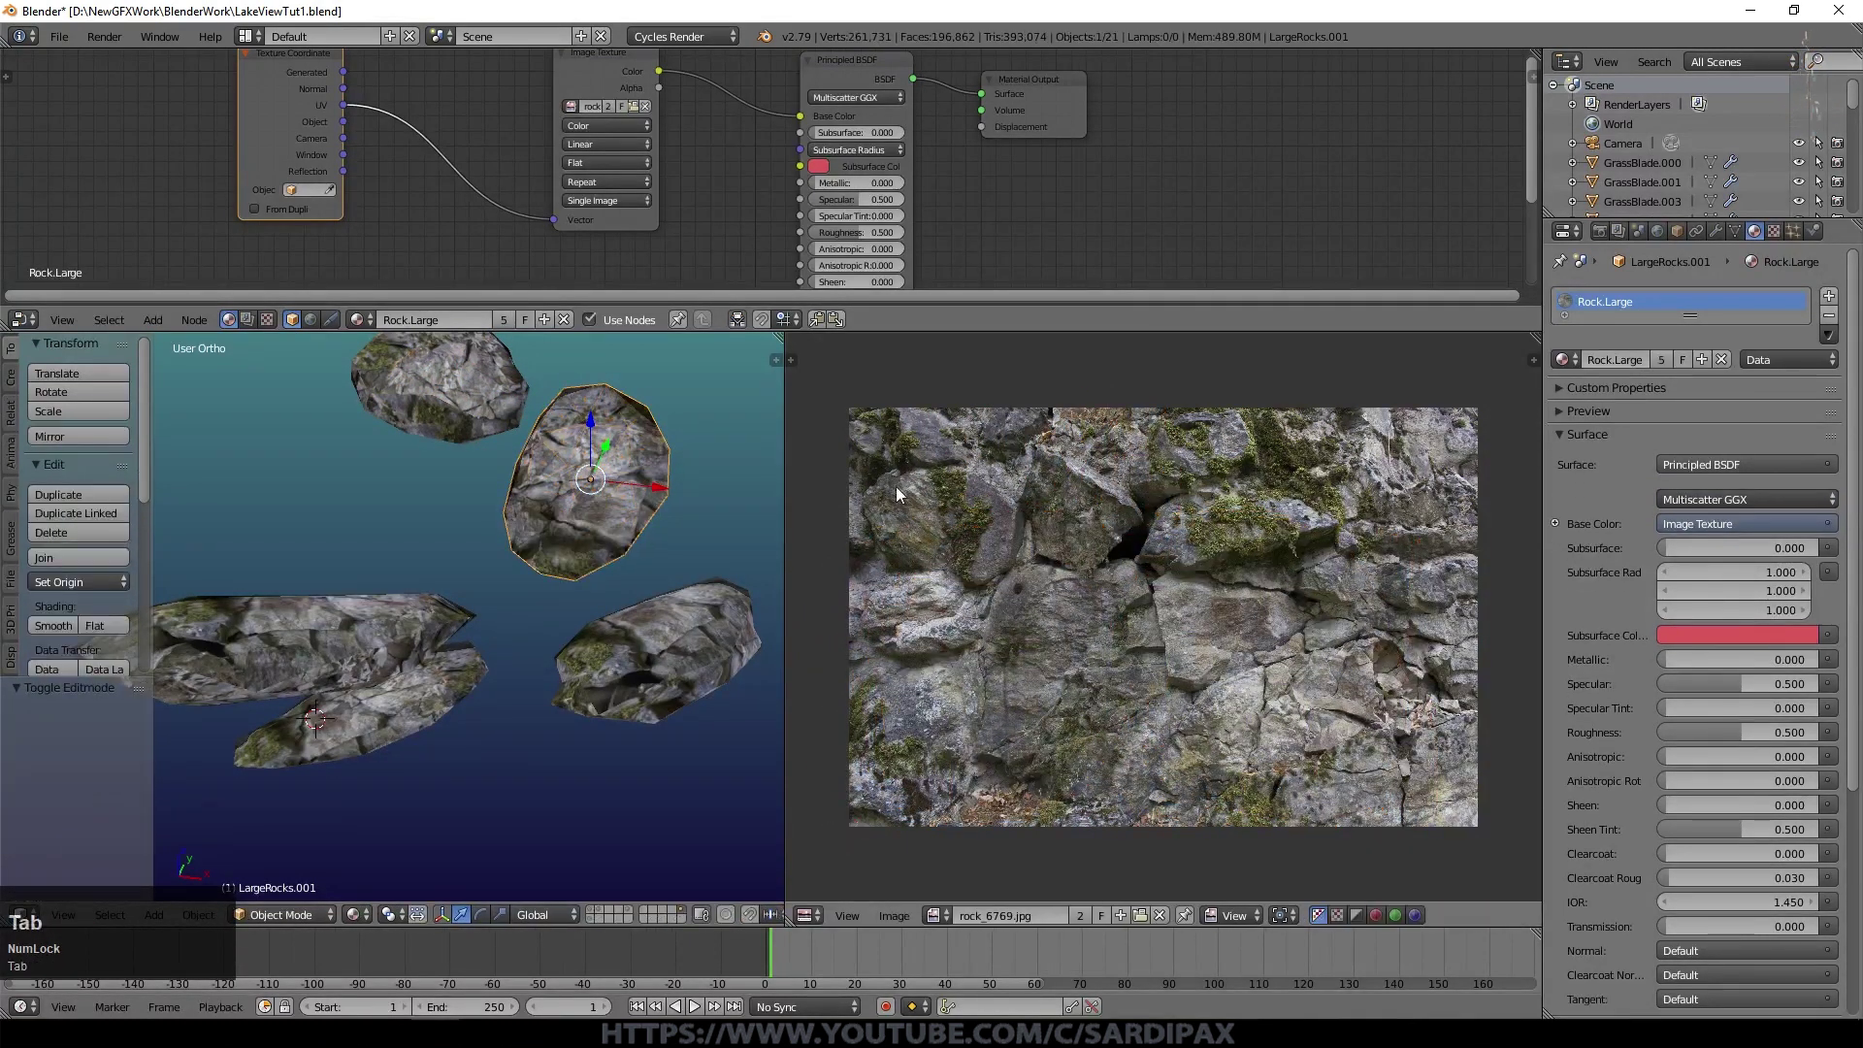
Step: Replace a LargeRocks boulder's material slot with a new slot holding the Rock material
scroll(down, 3)
middle_click(932, 617)
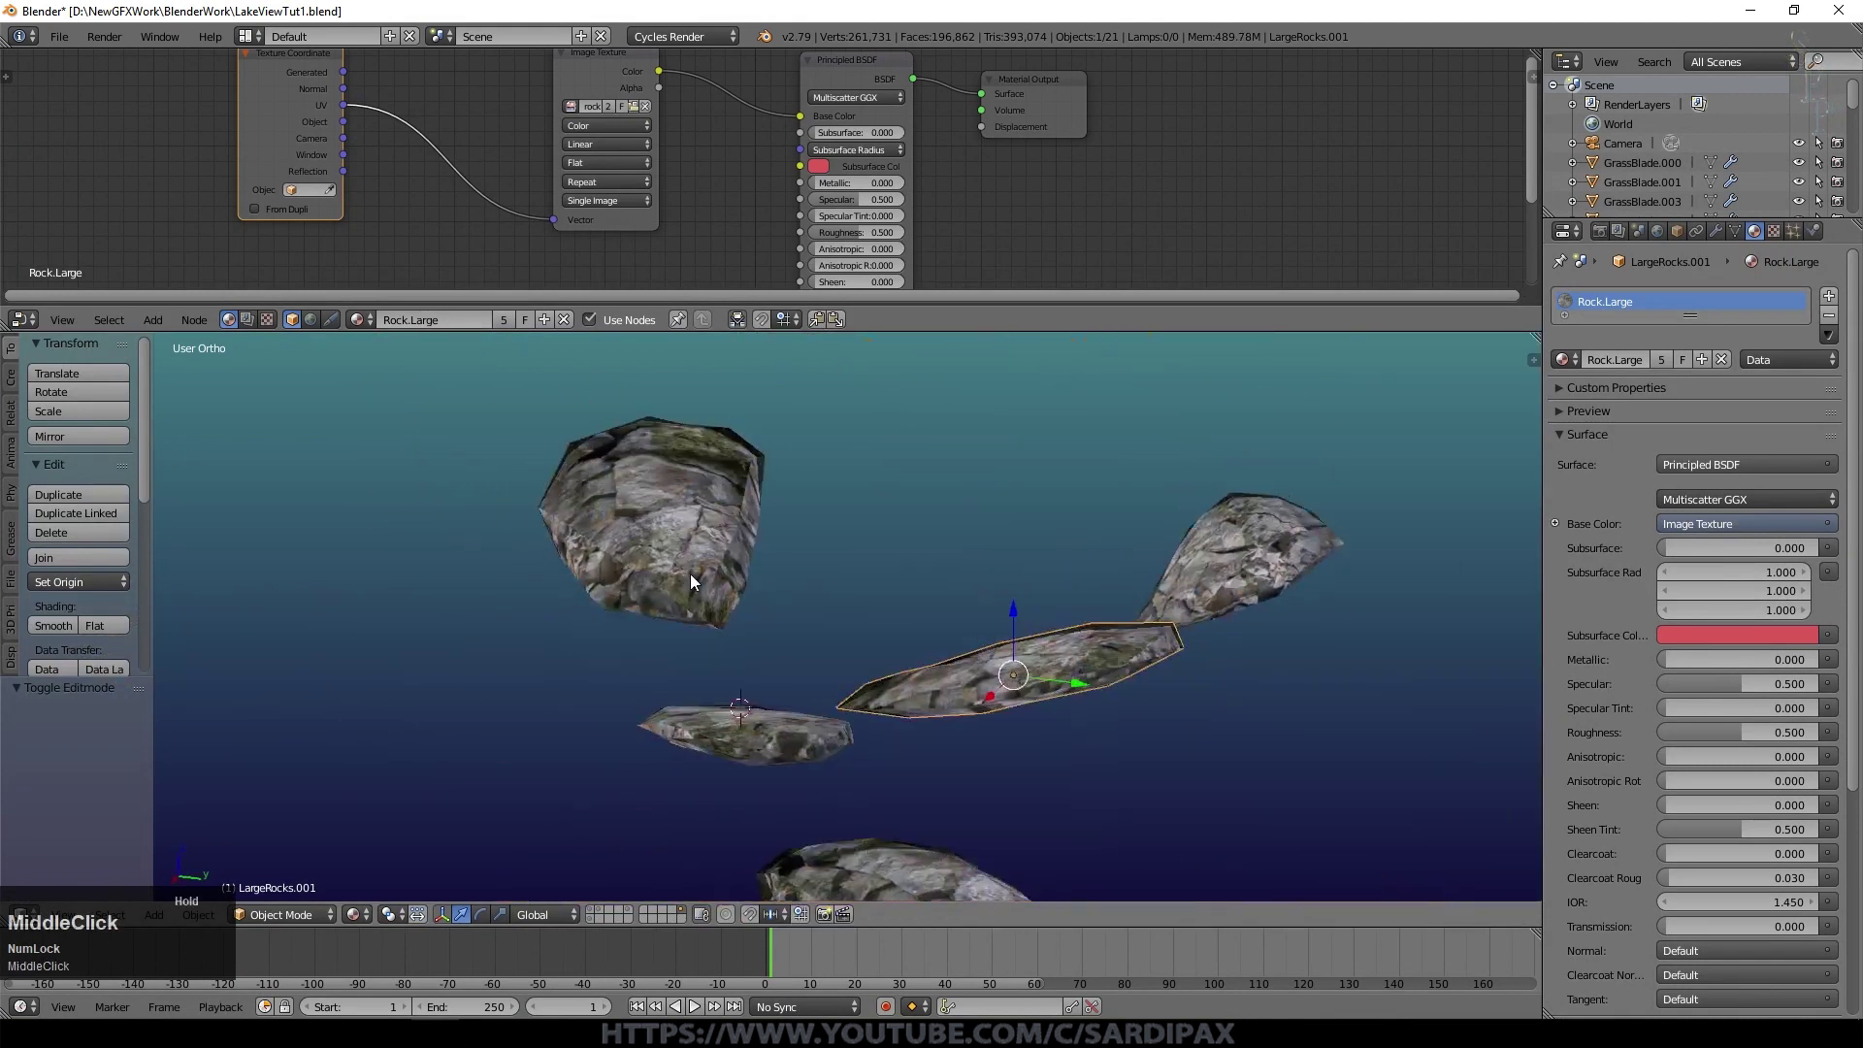
scroll(down, 3)
click(1094, 412)
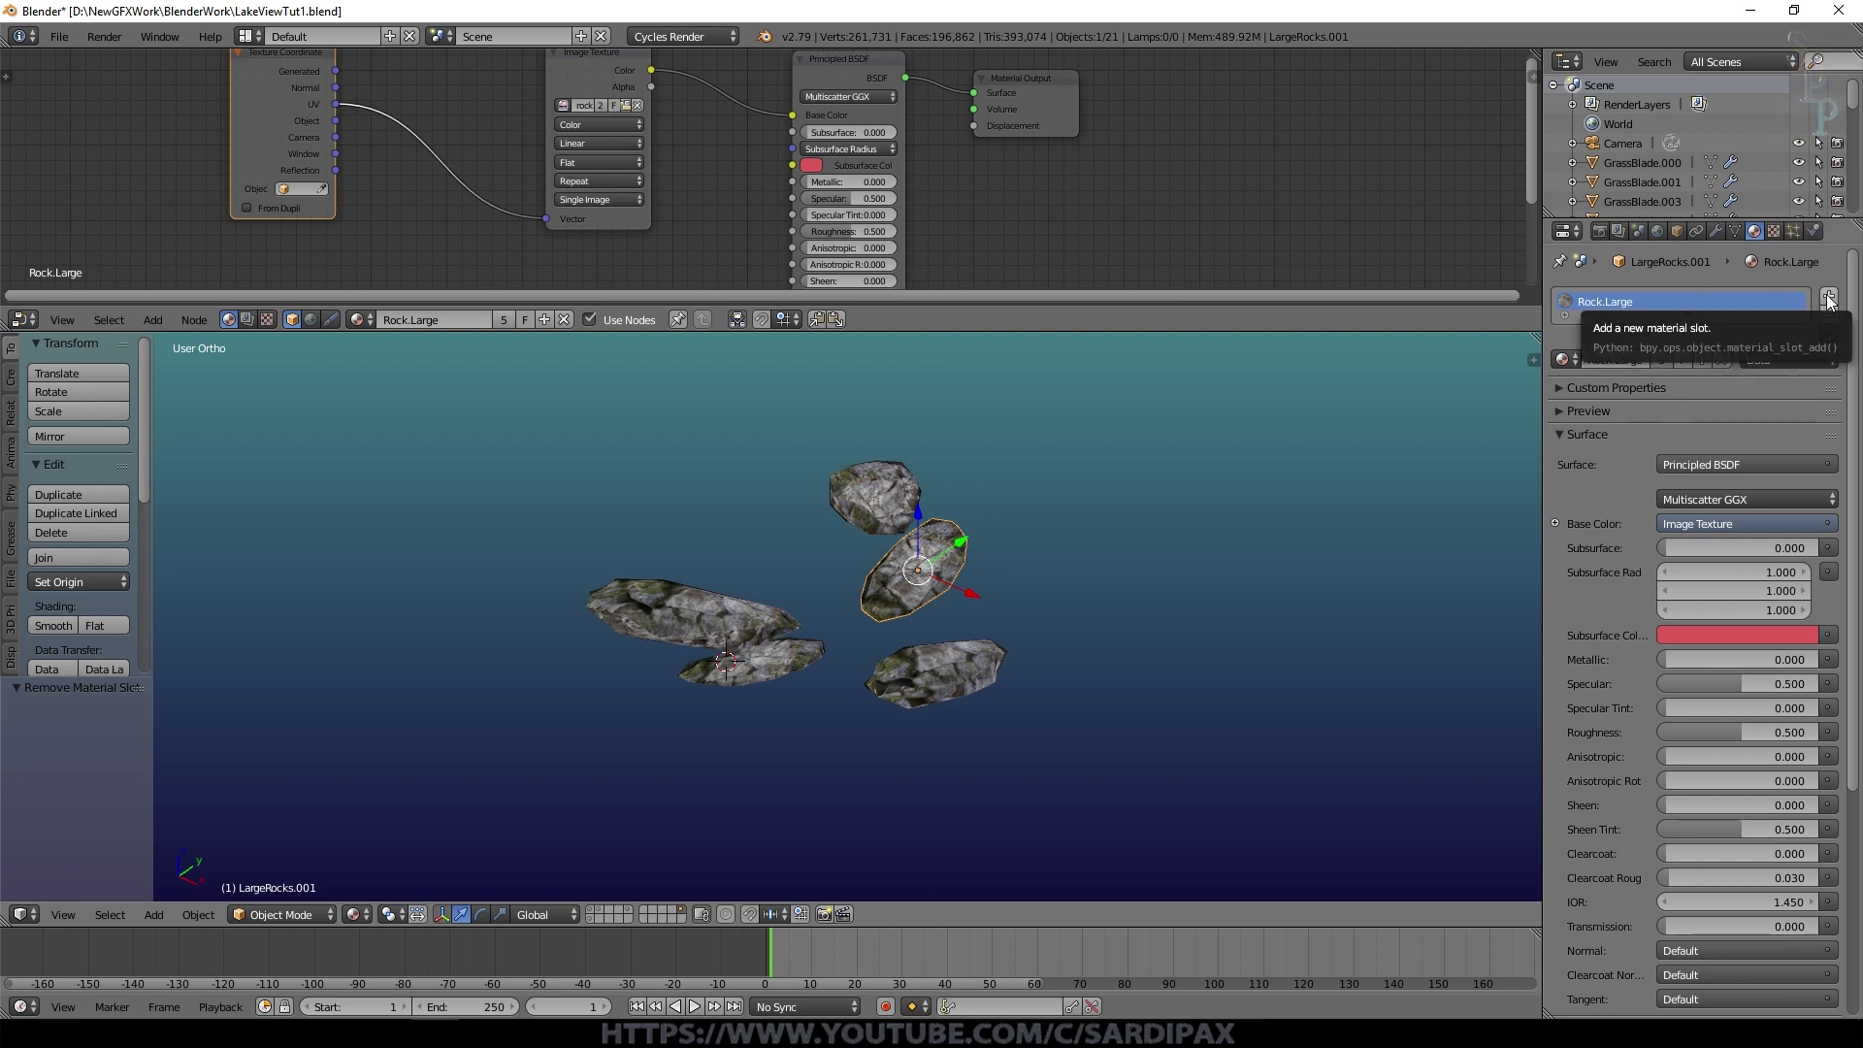
click(1834, 304)
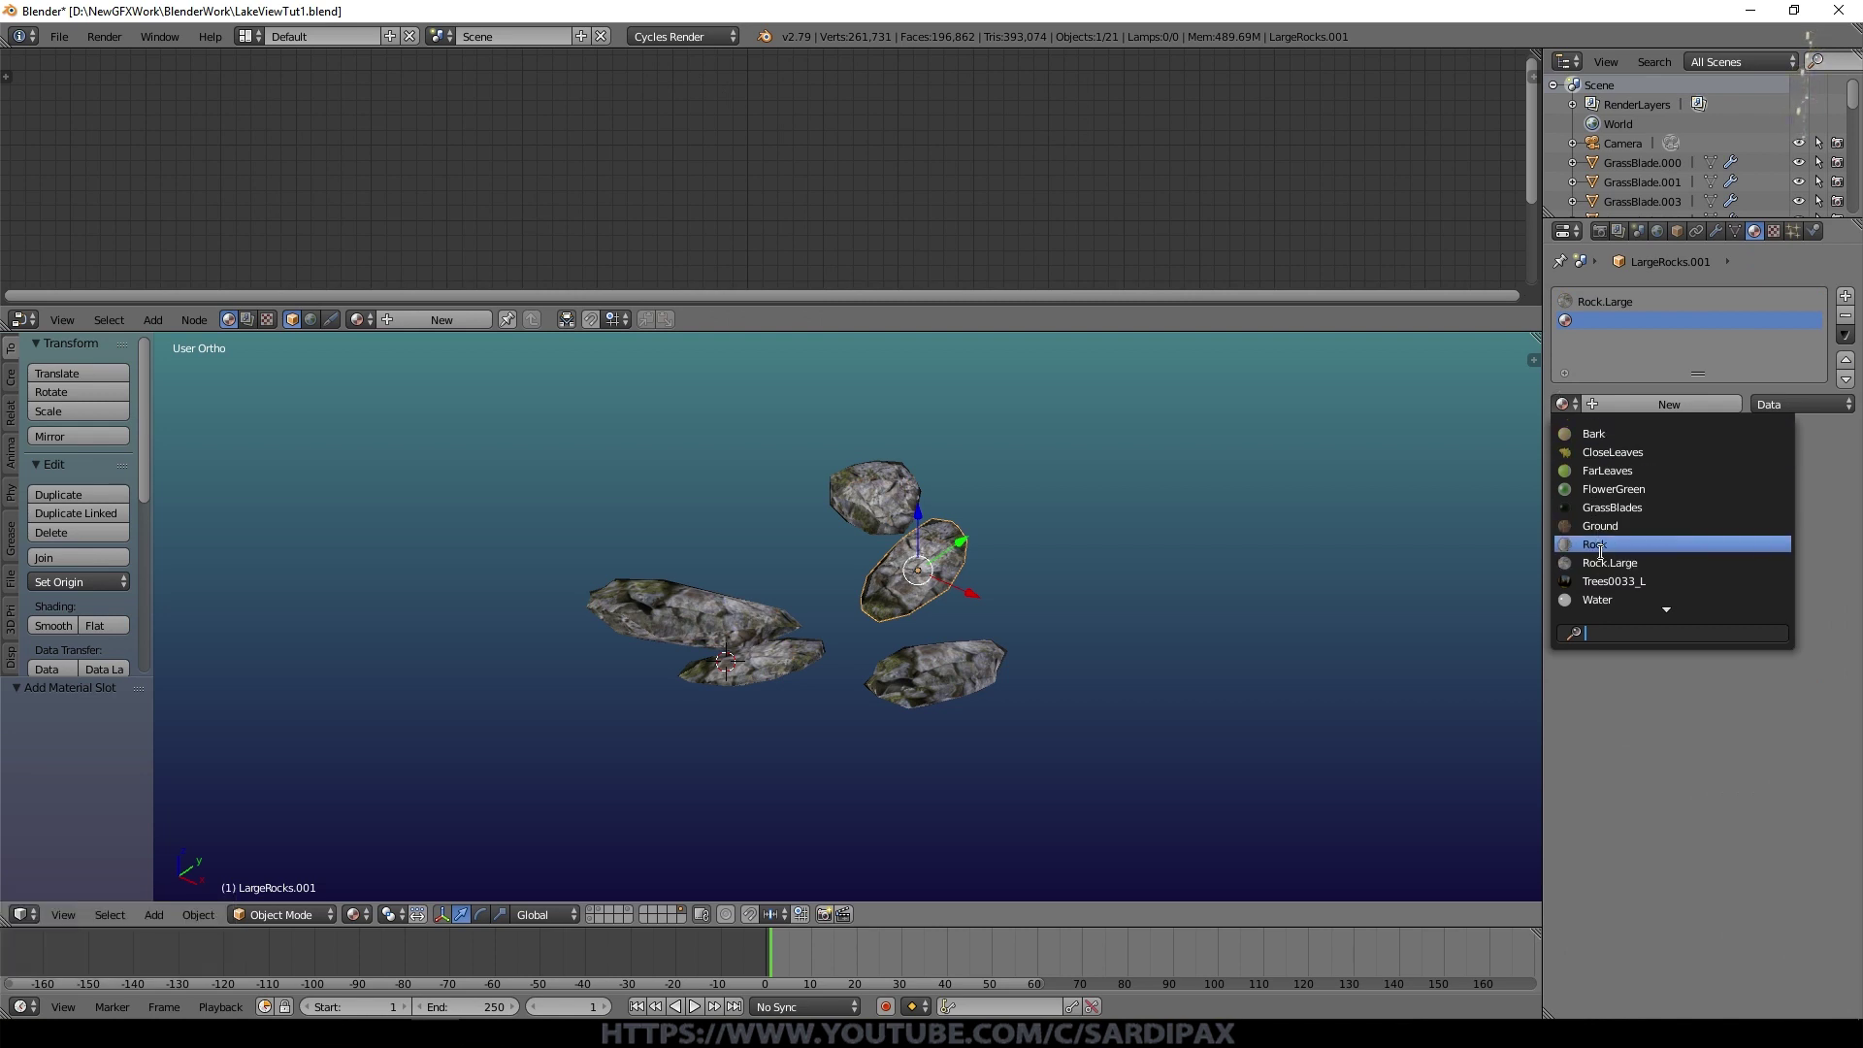
click(1607, 554)
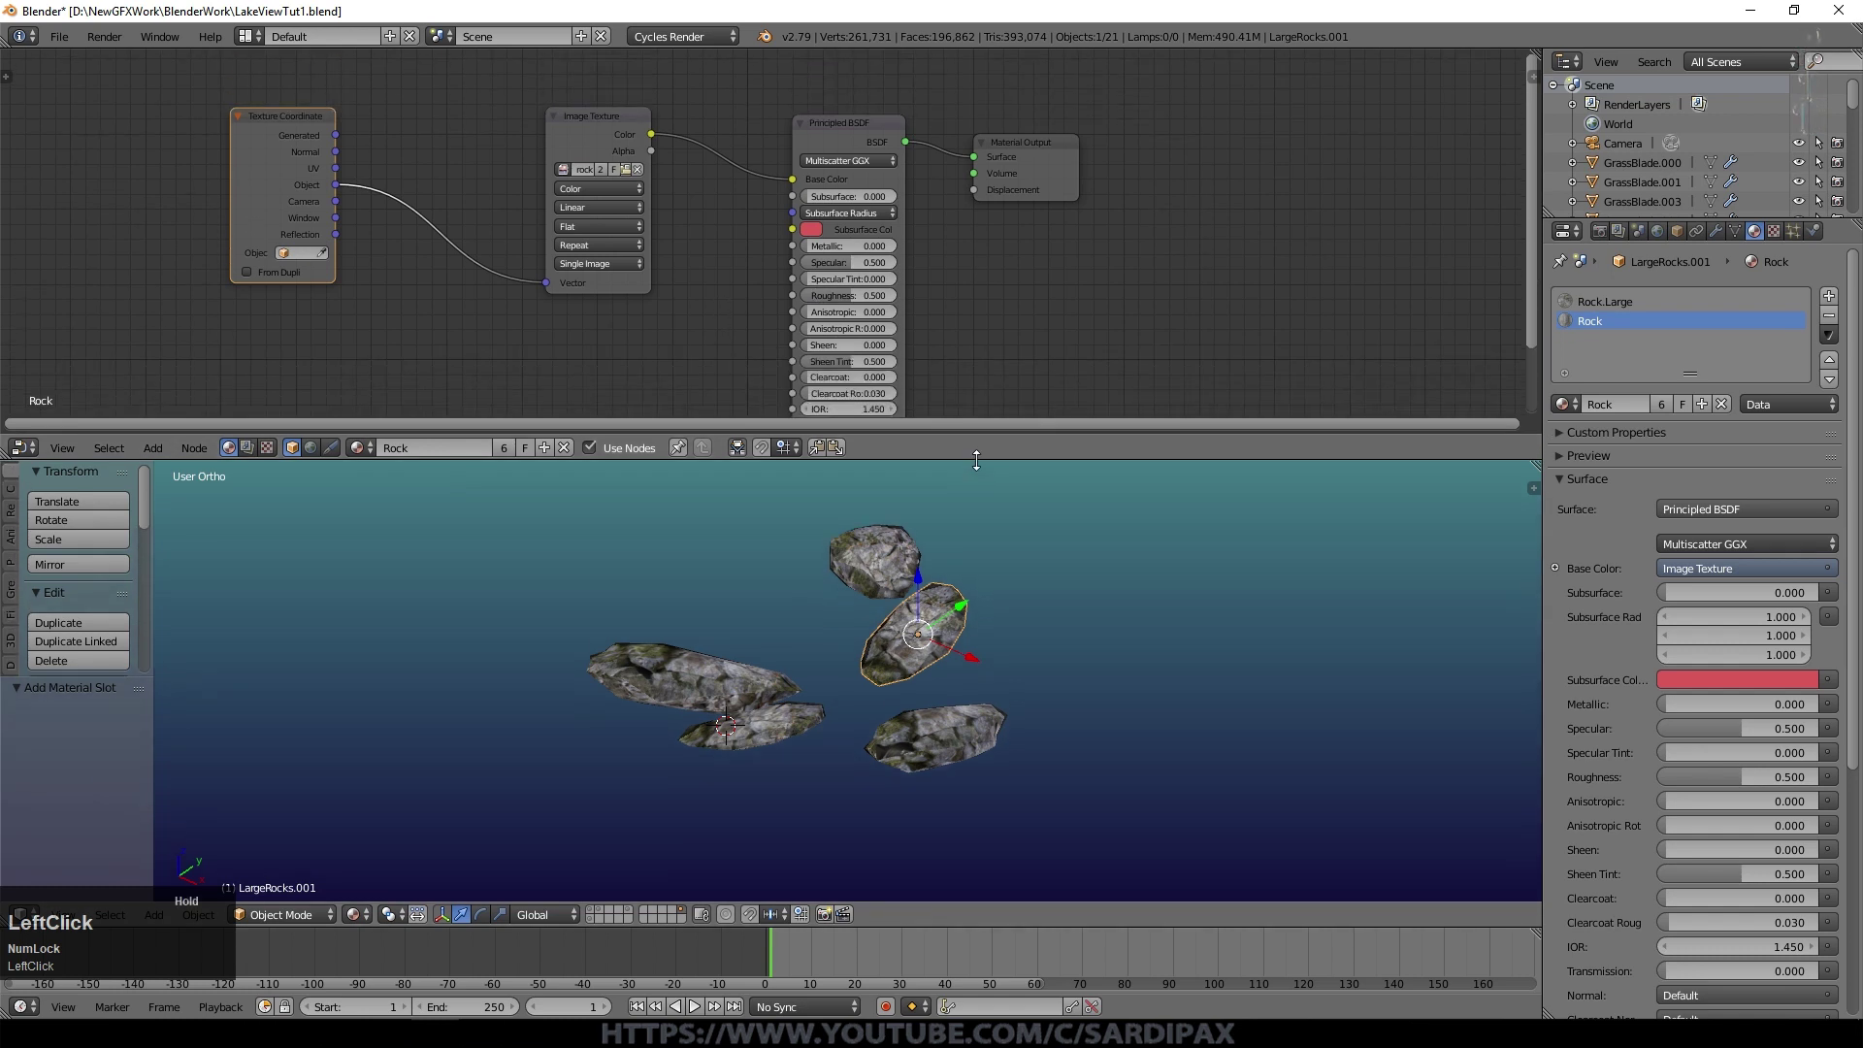
Step: With rendered shading on the boulders, drop a ColorRamp between the Rock.Large image and the shader
middle_click(597, 898)
drag(597, 912, 1213, 620)
scroll(up, 3)
scroll(up, 3)
scroll(up, 3)
key(Delete)
drag(1643, 302, 259, 345)
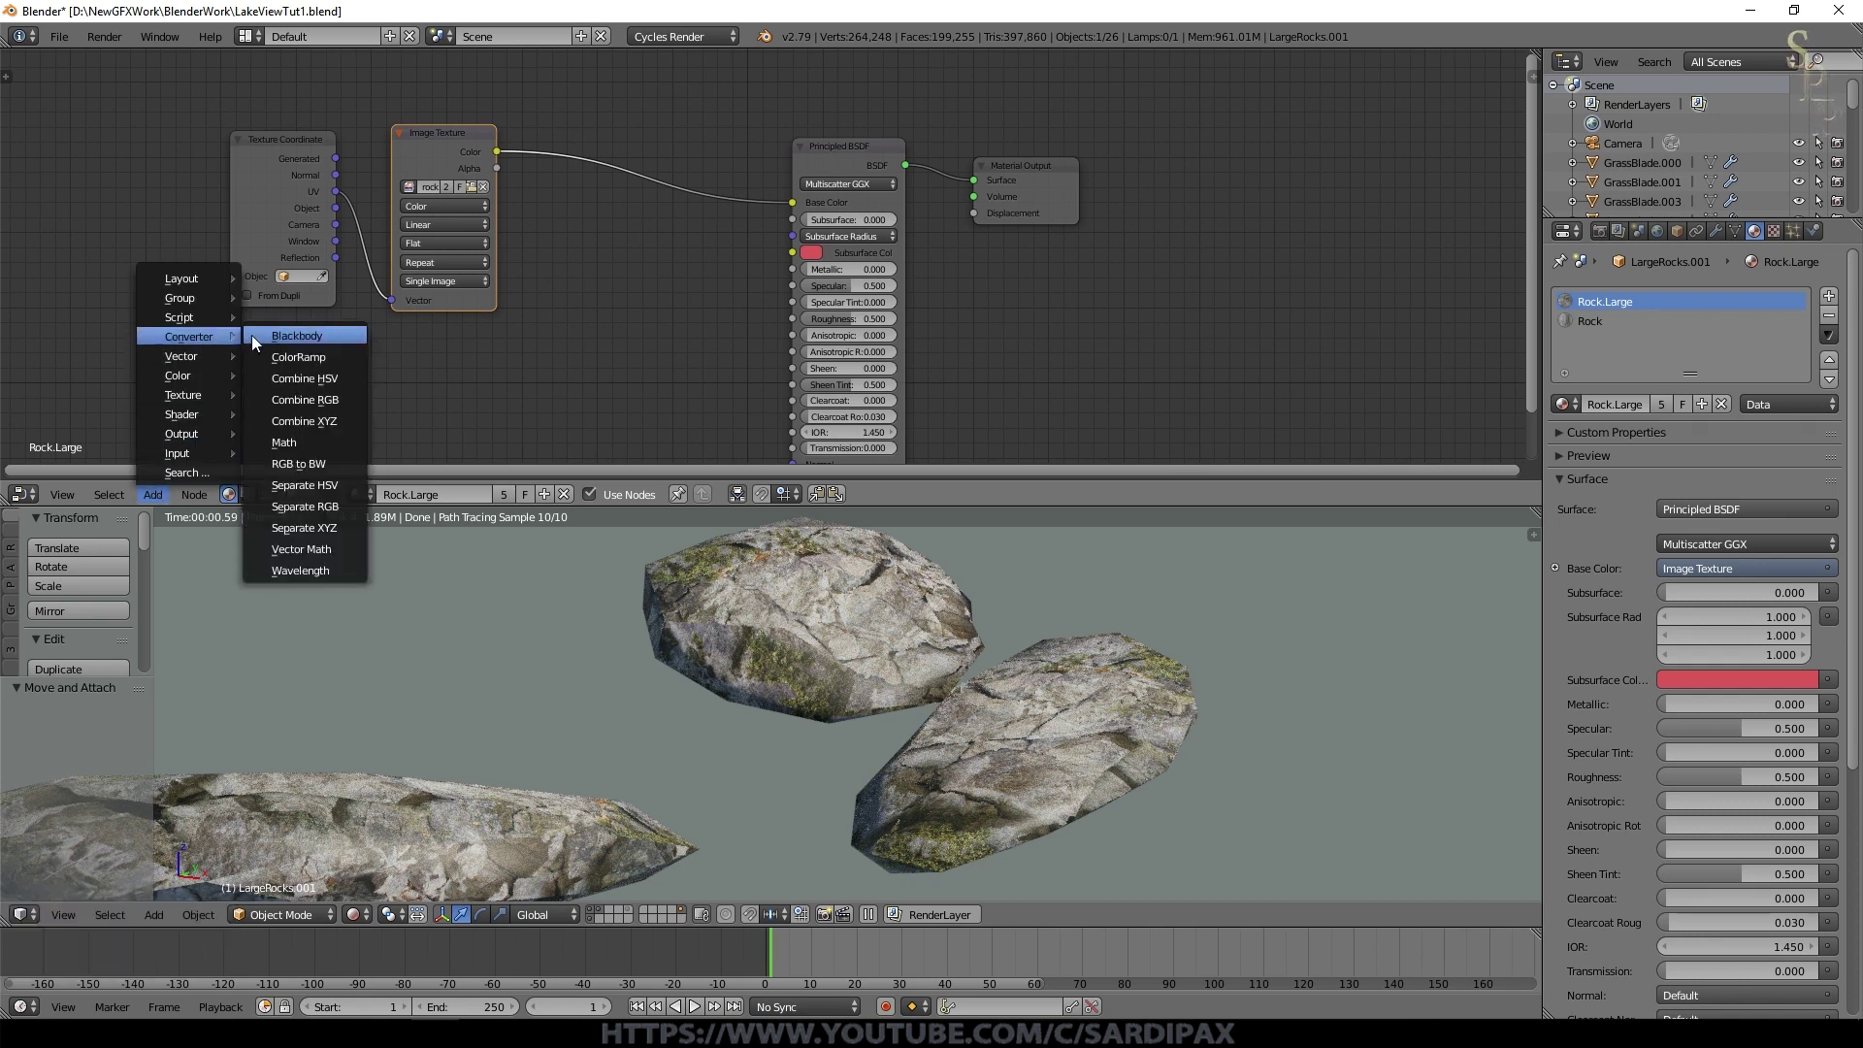
drag(295, 370, 660, 236)
click(574, 222)
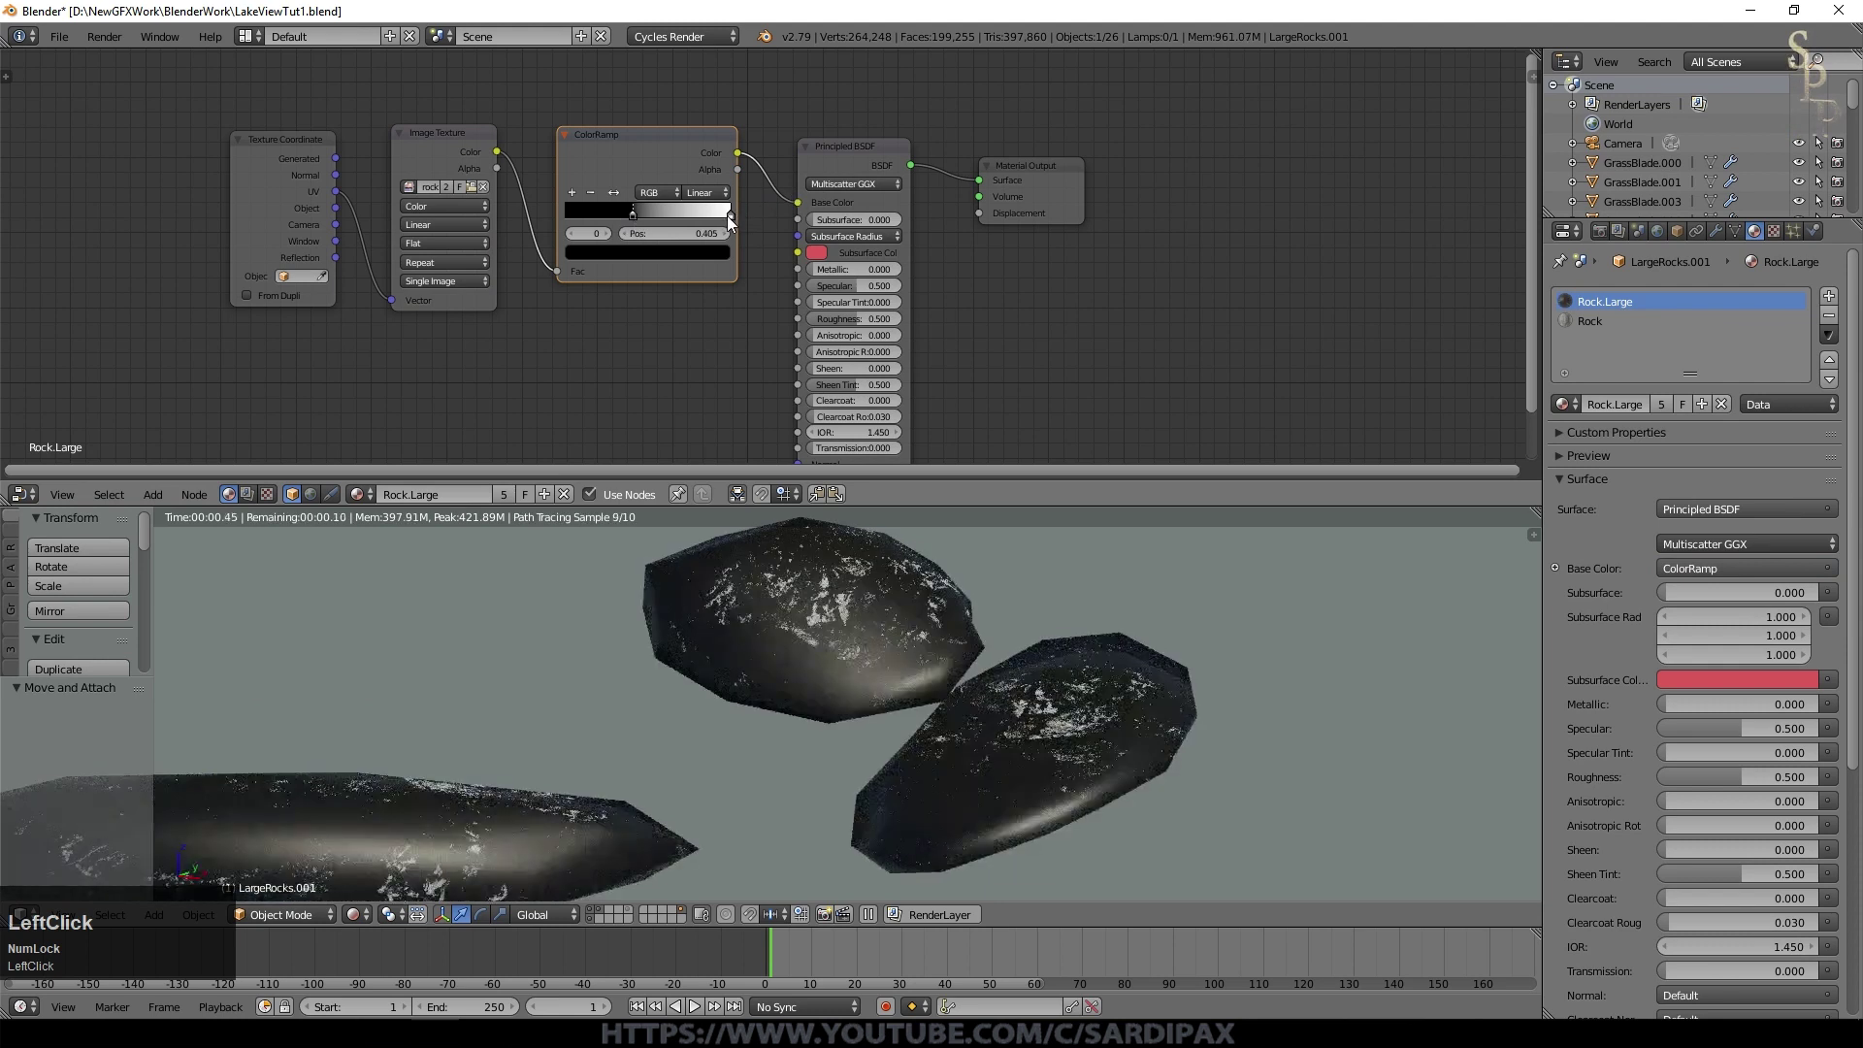
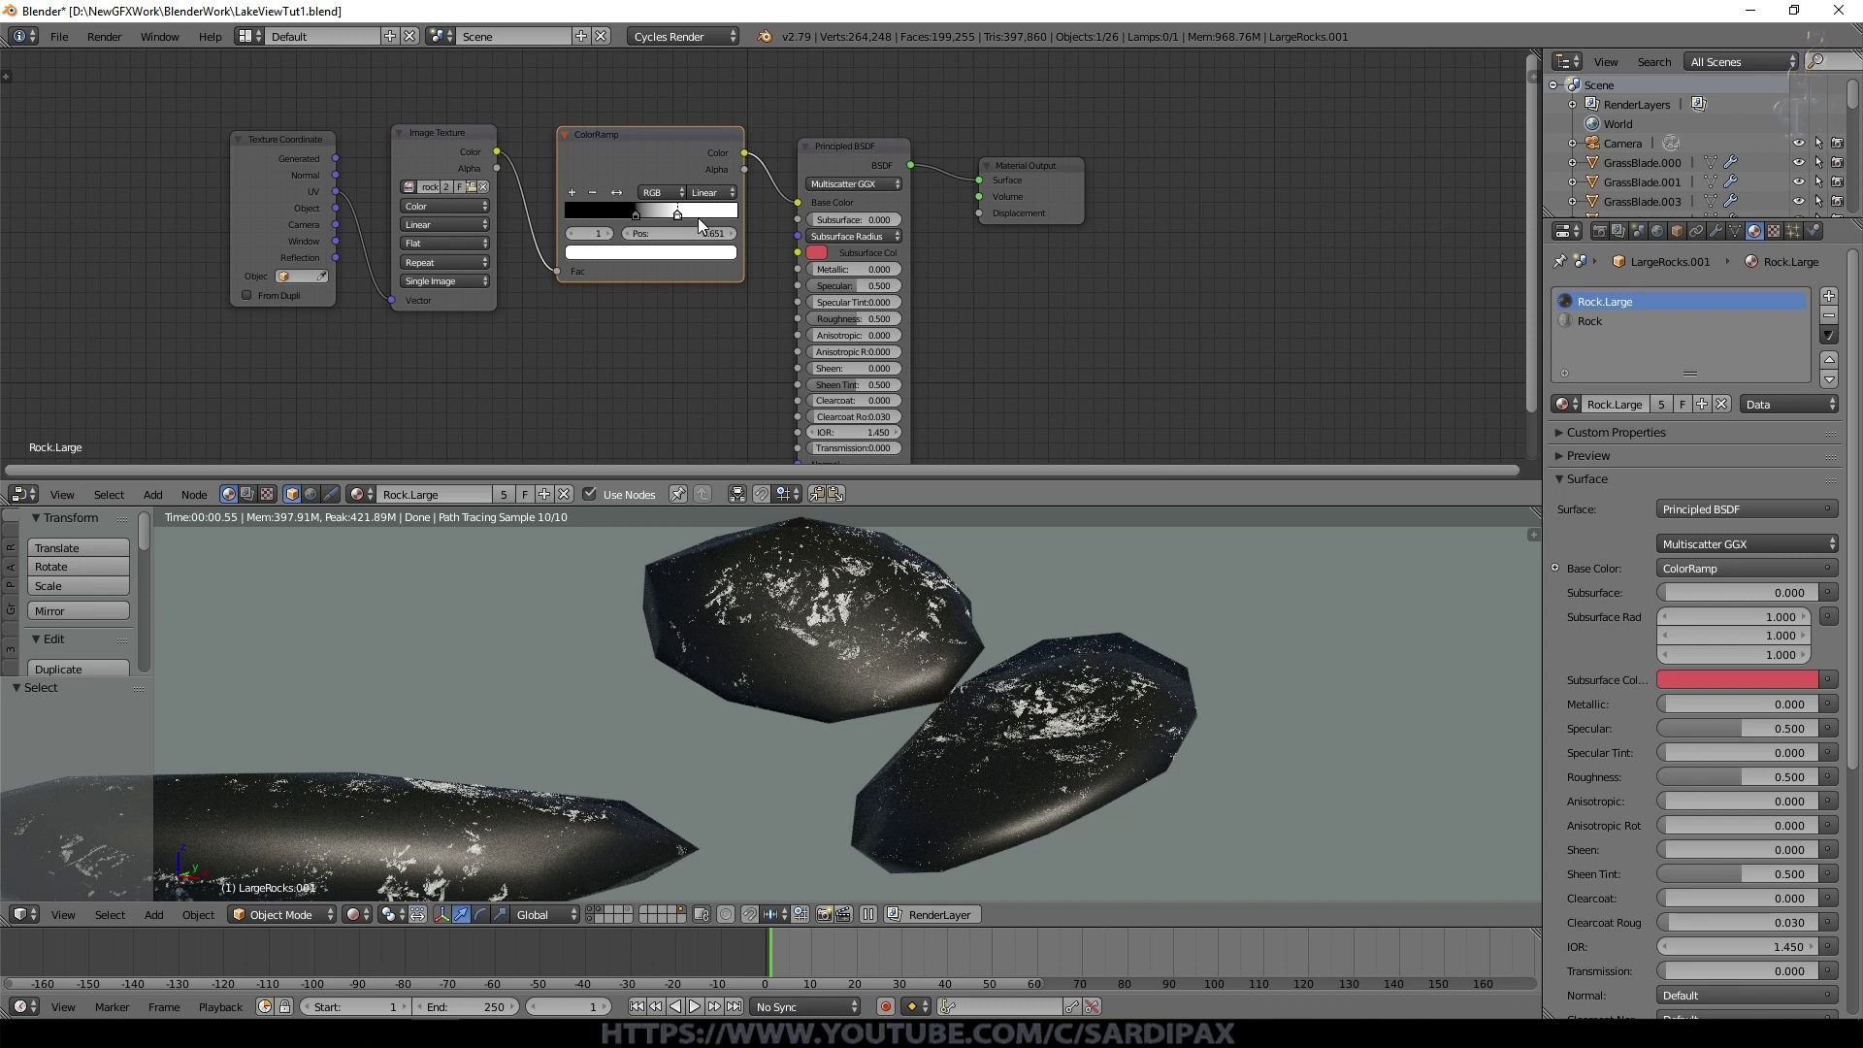
Step: Flip the ramp, set B-Spline interpolation and pull the white stop near 0.114 for a mostly white mask
click(586, 187)
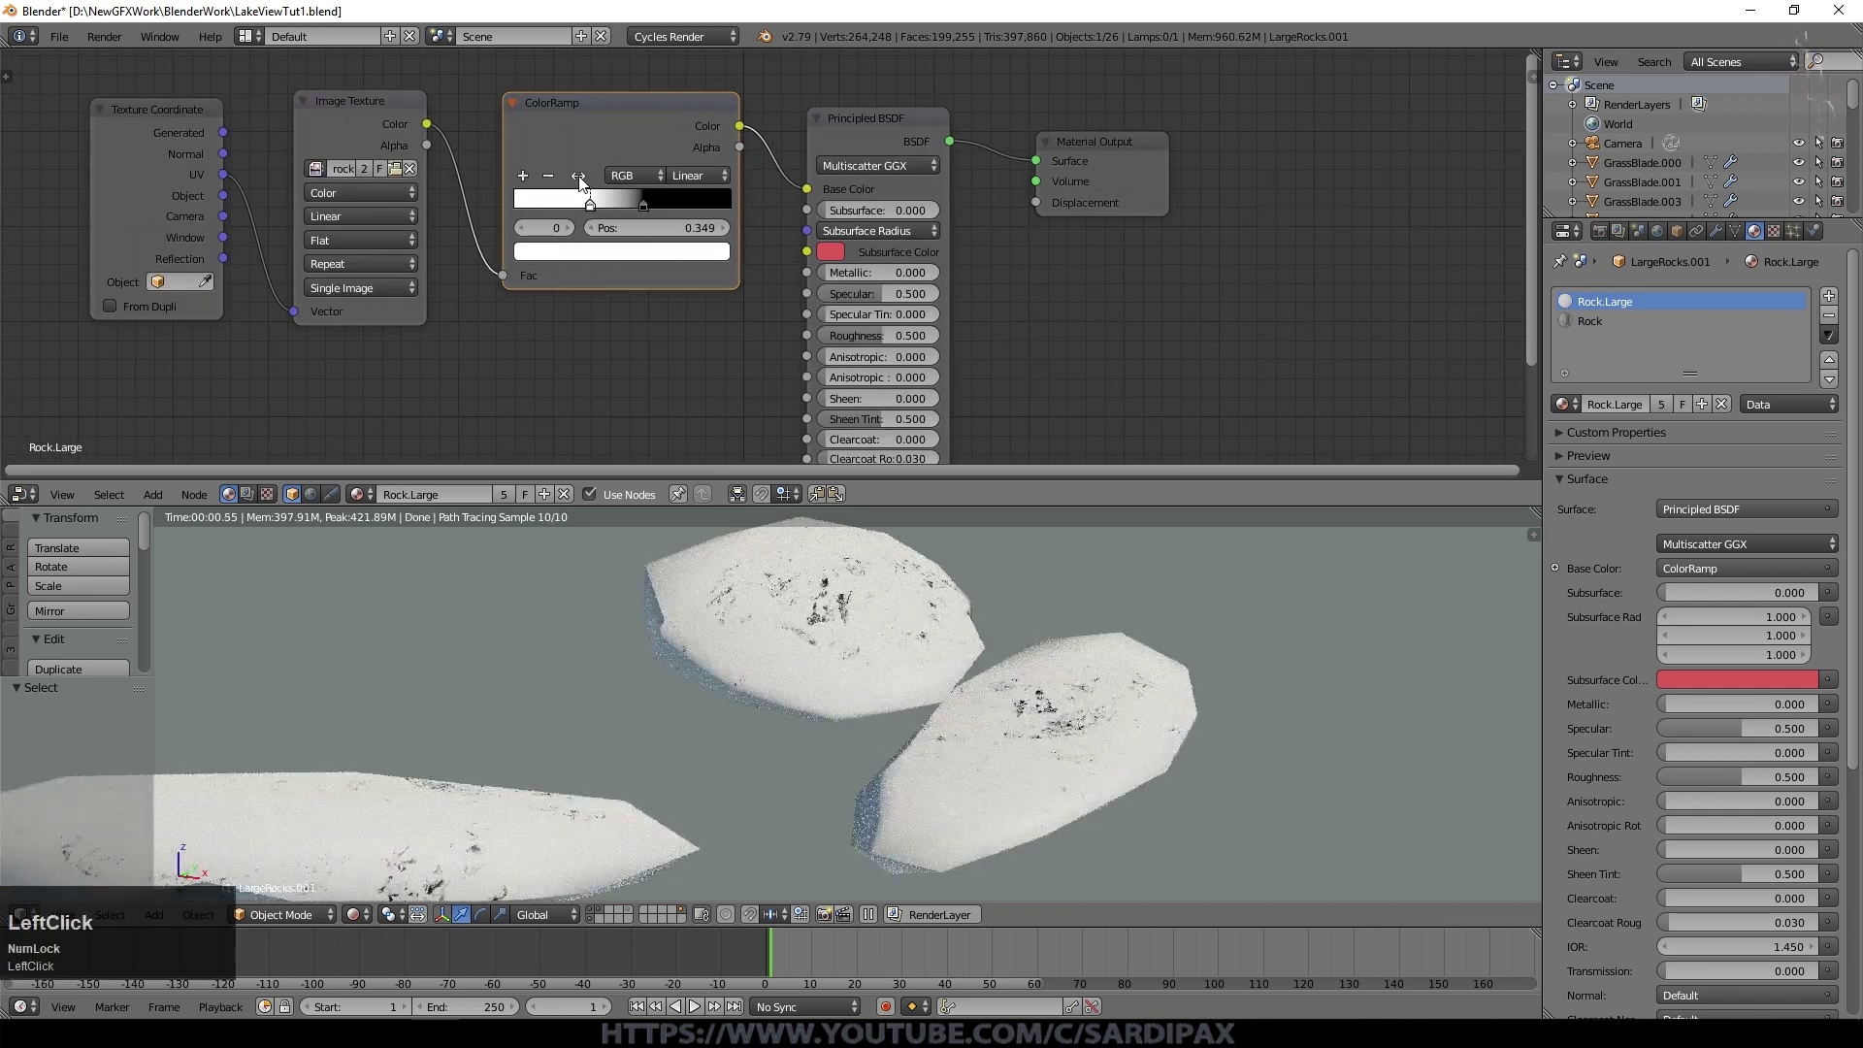
click(598, 212)
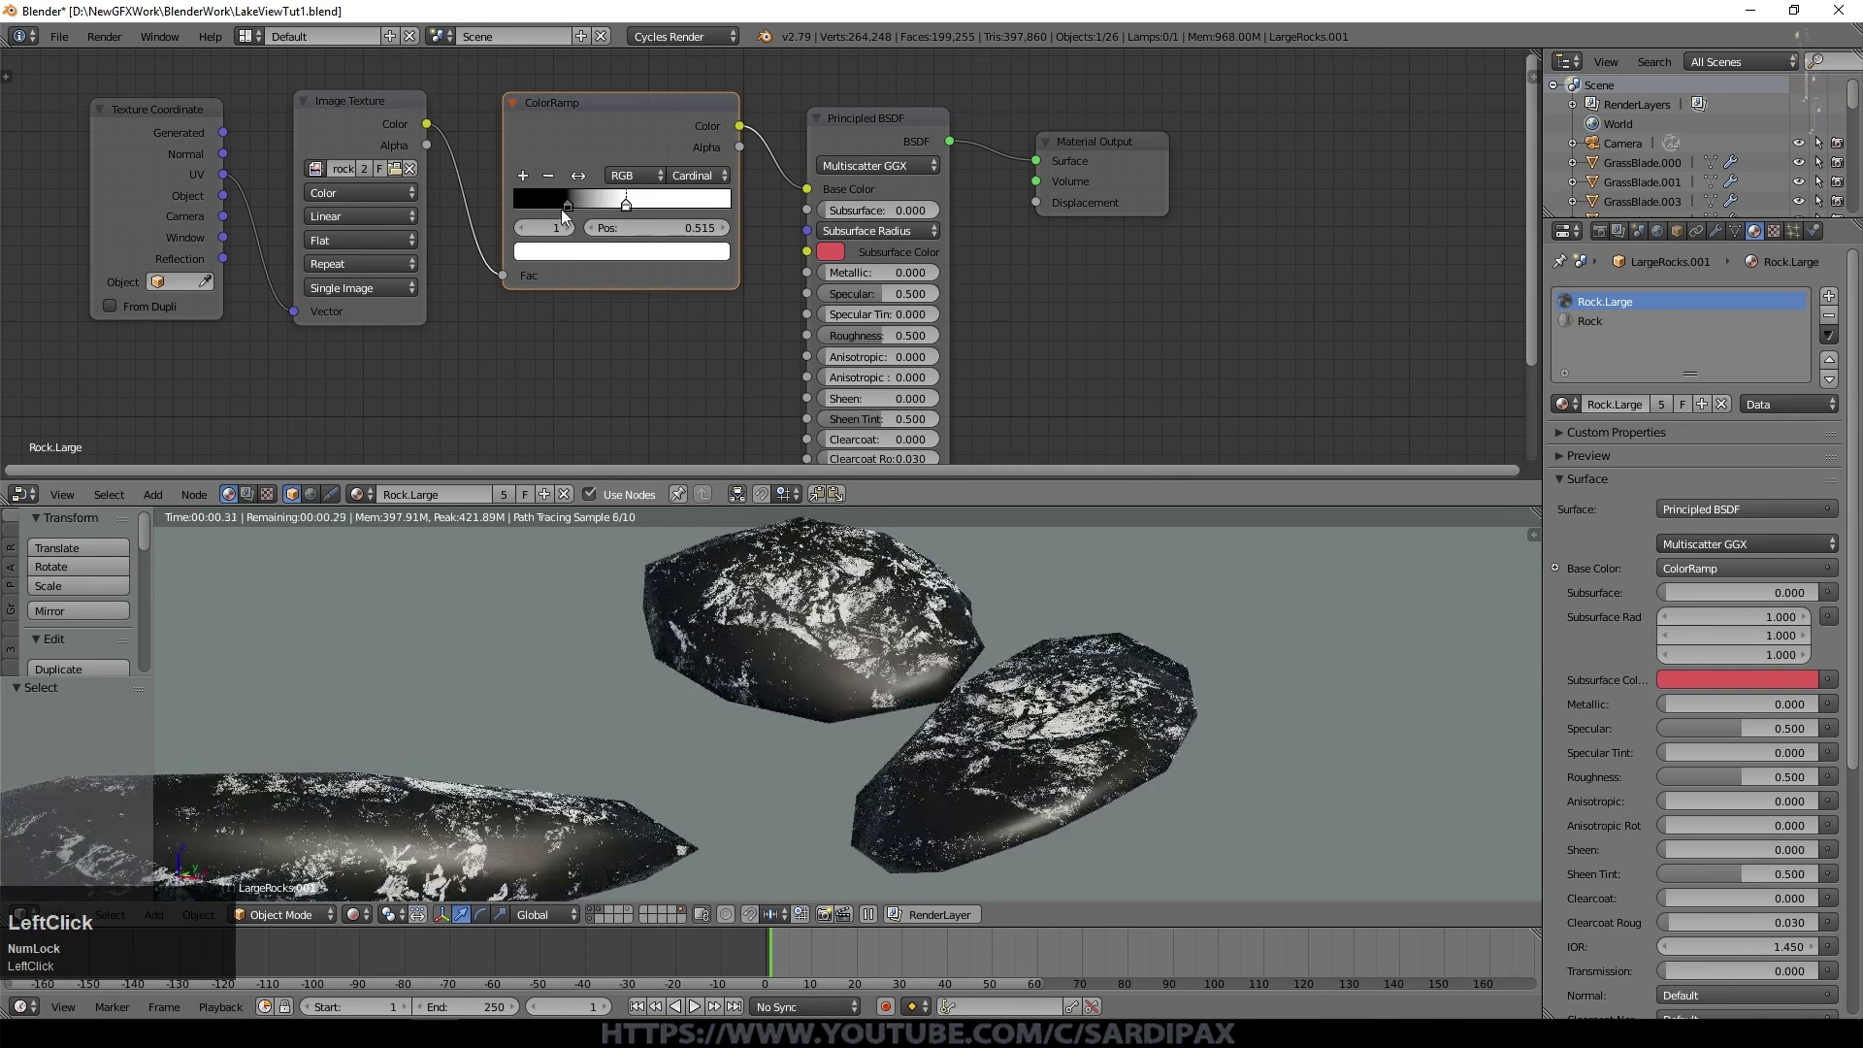
click(576, 216)
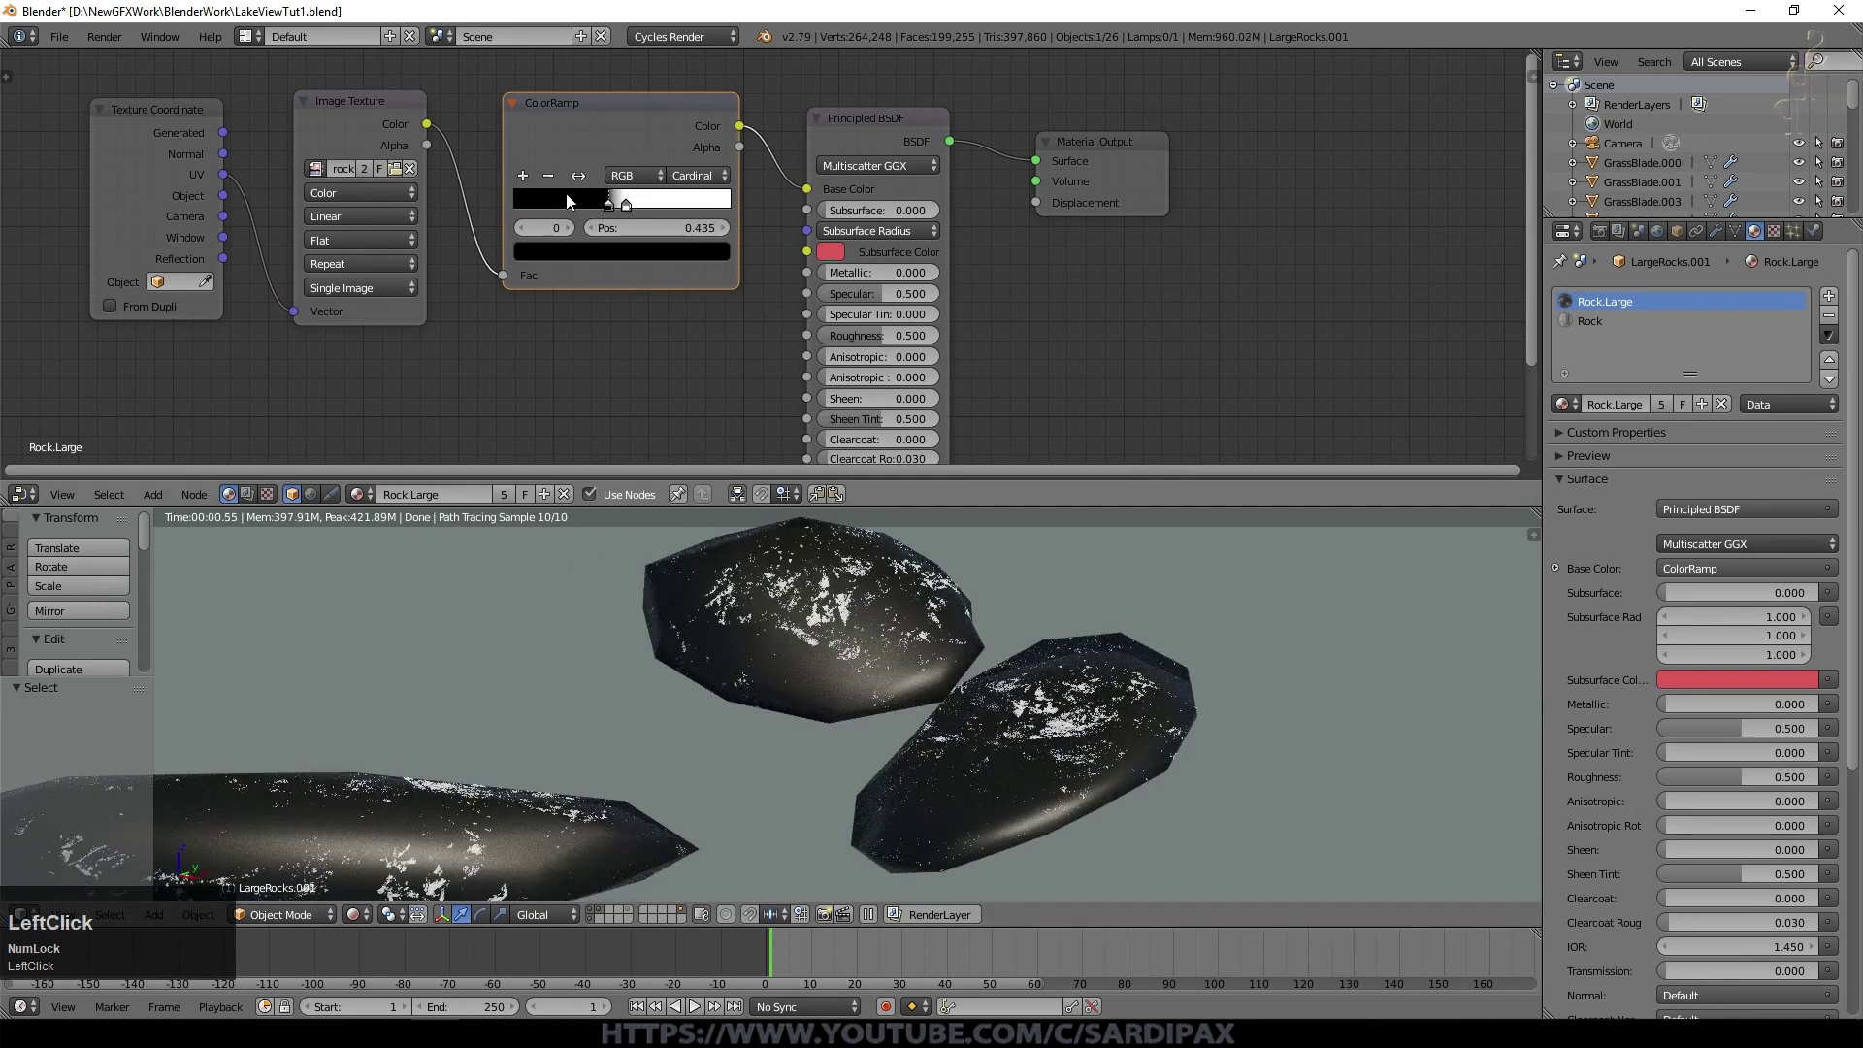
click(611, 212)
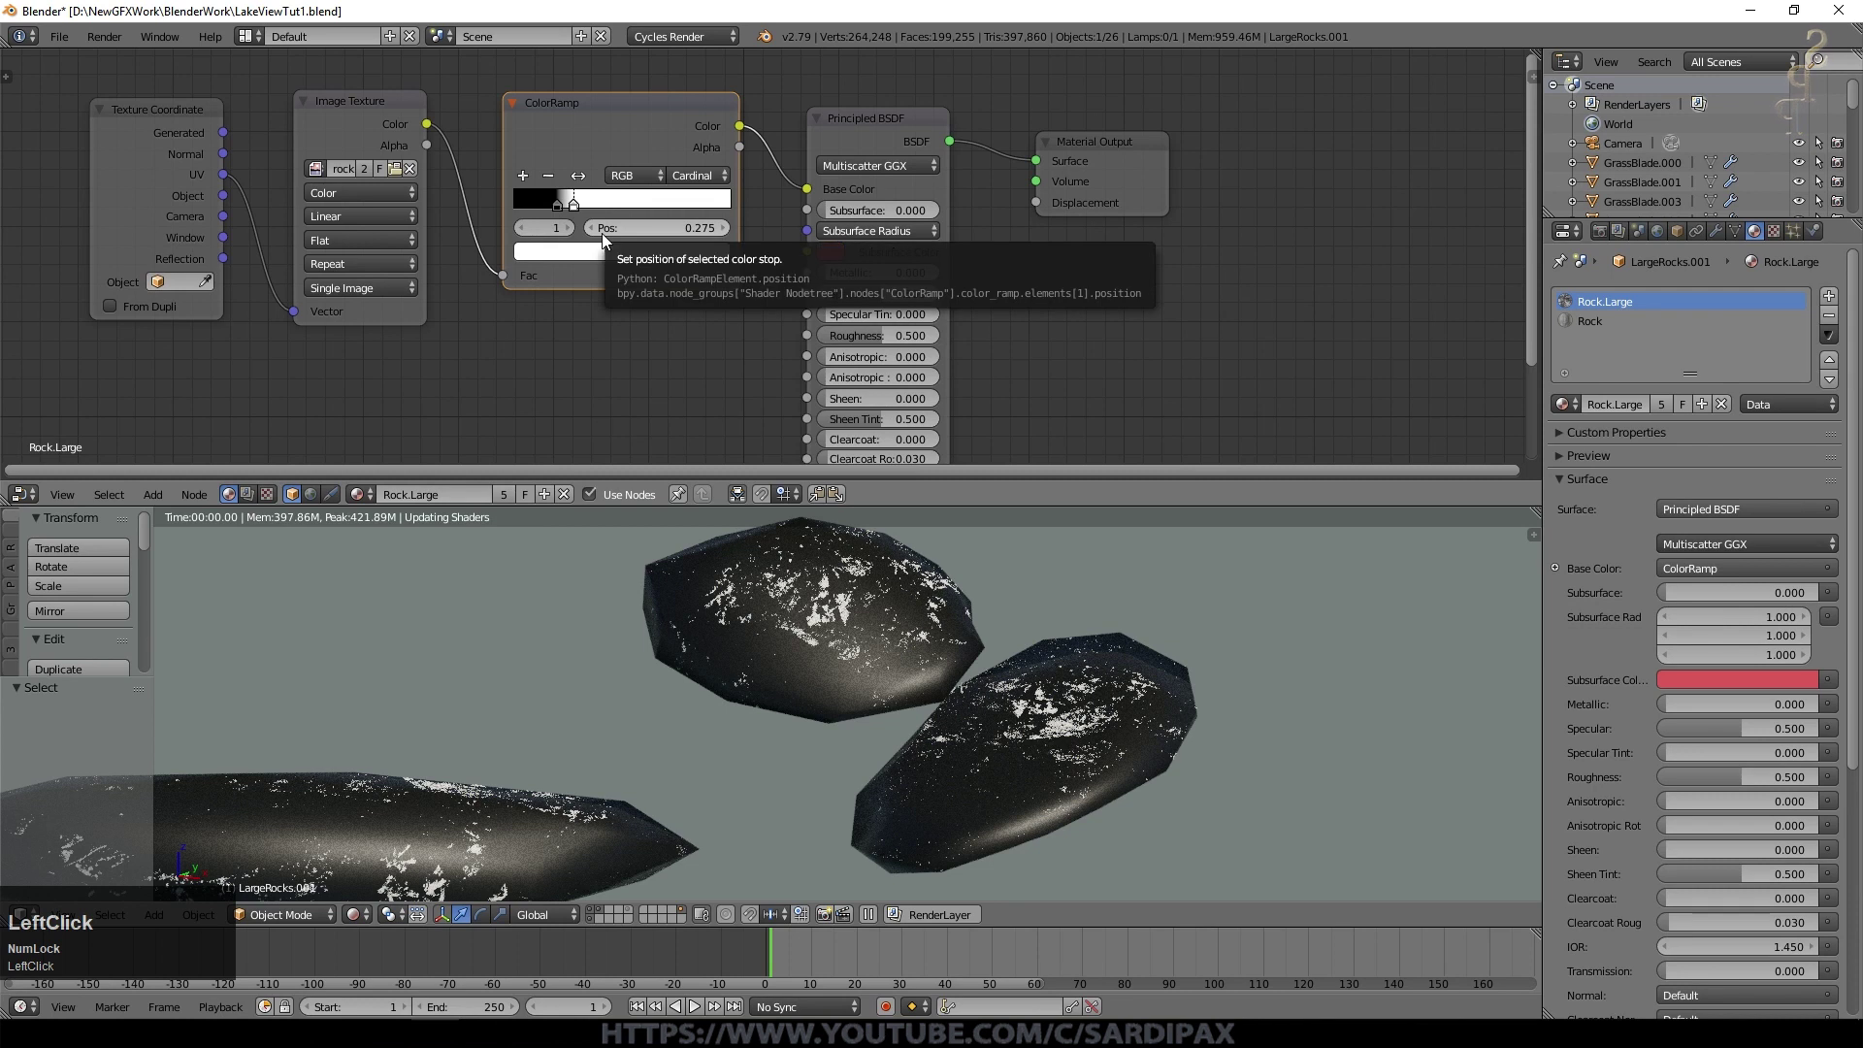
click(561, 214)
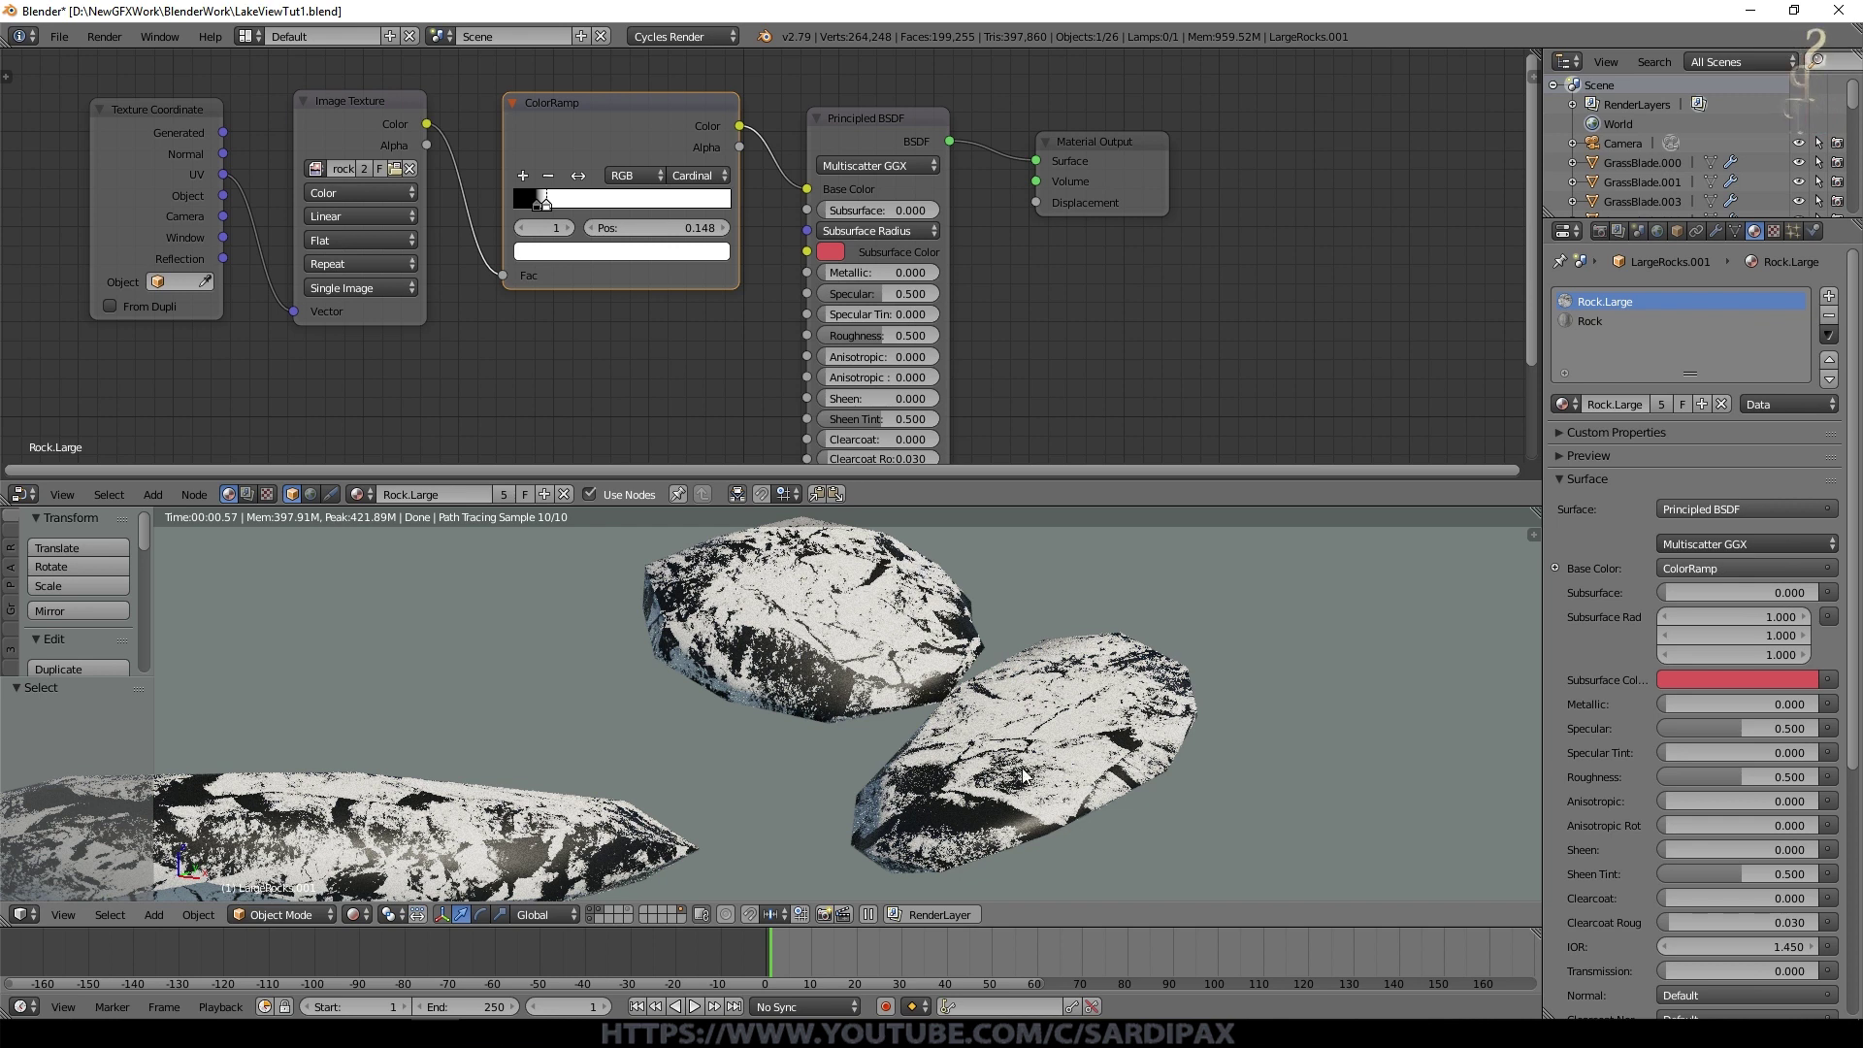
click(649, 186)
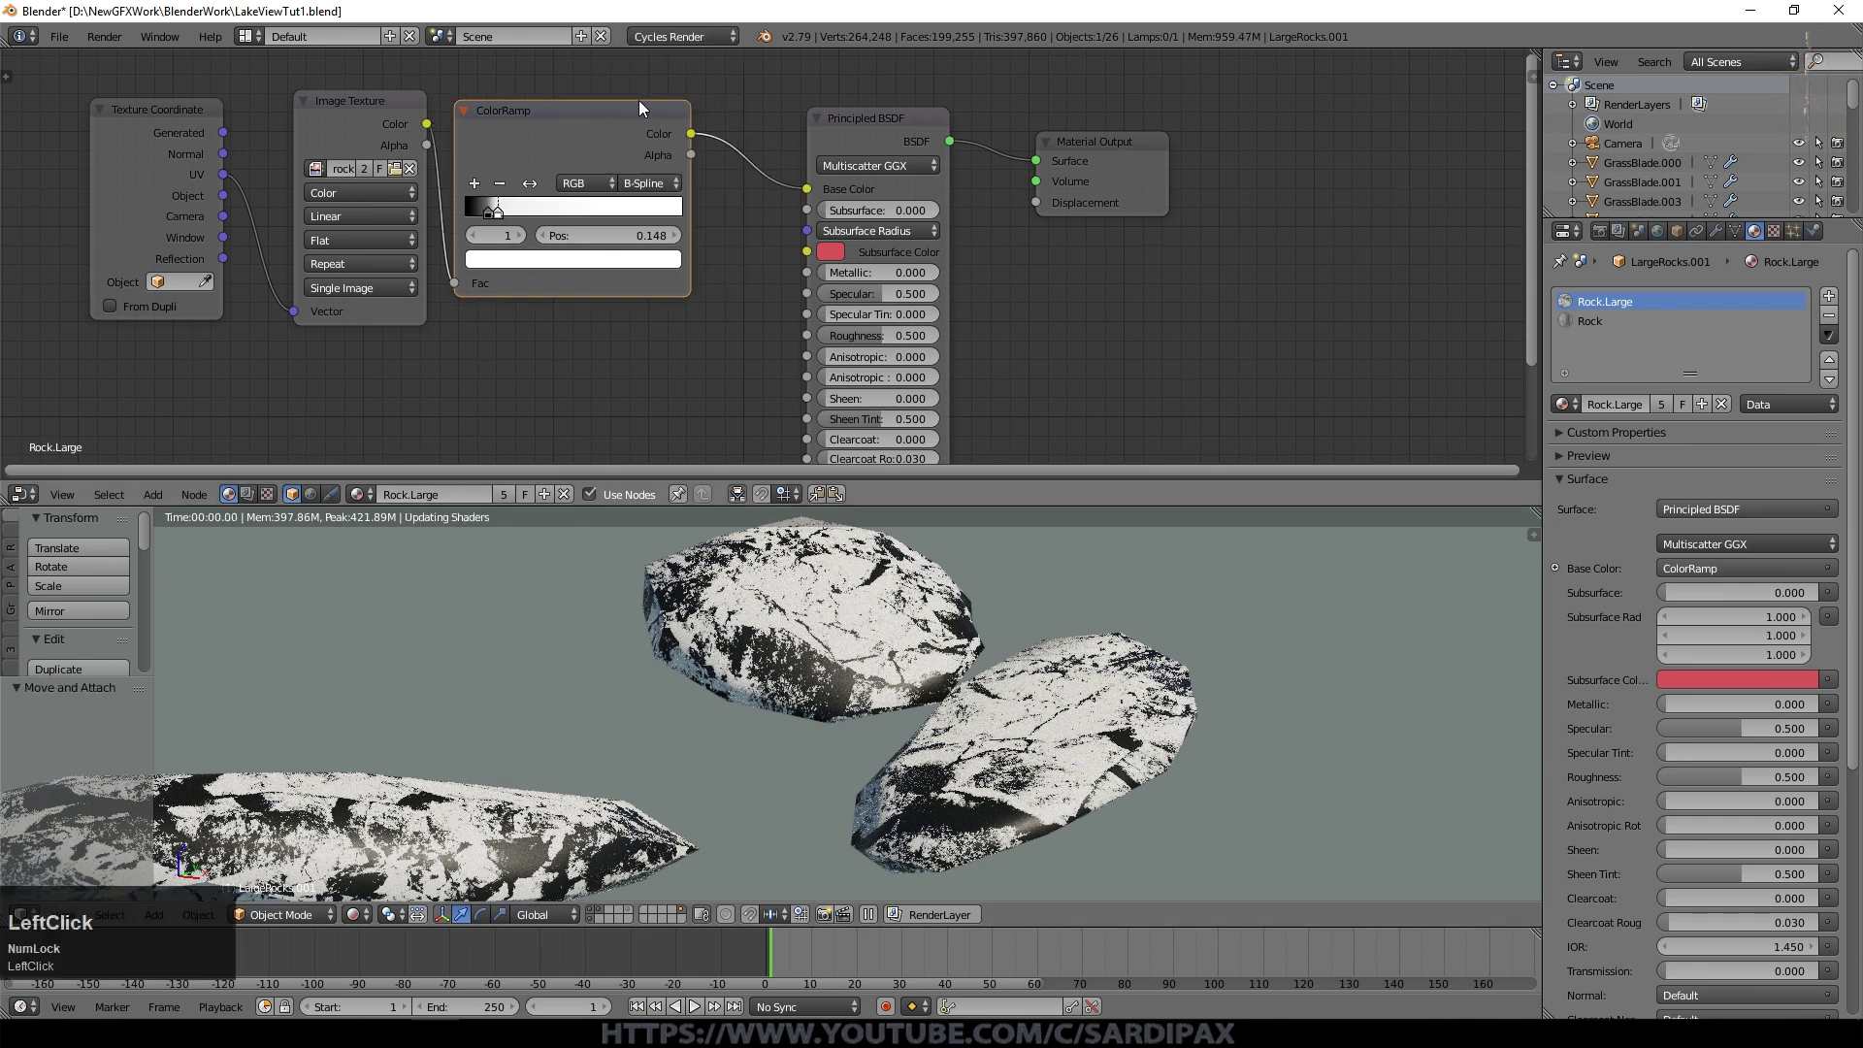
click(500, 217)
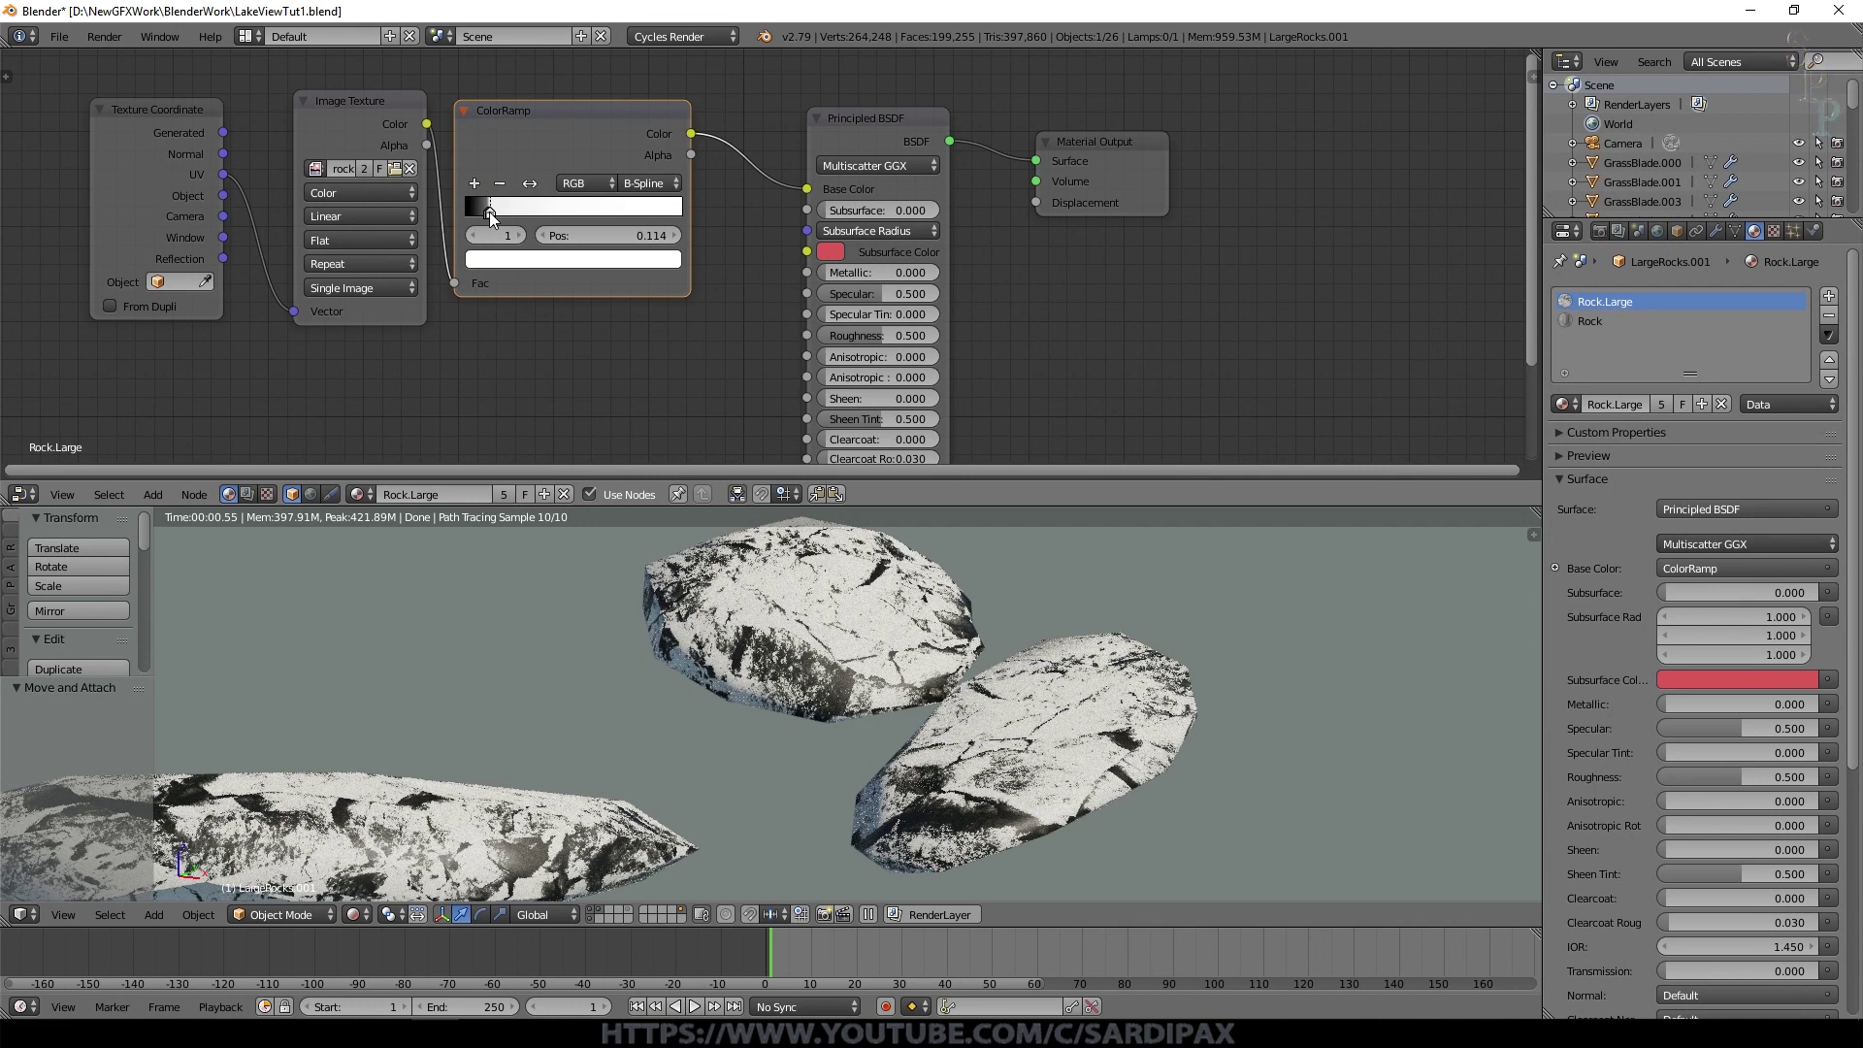
Step: Detach the ramp from Base Color and feed it into a new Bump node's Height instead
click(1017, 103)
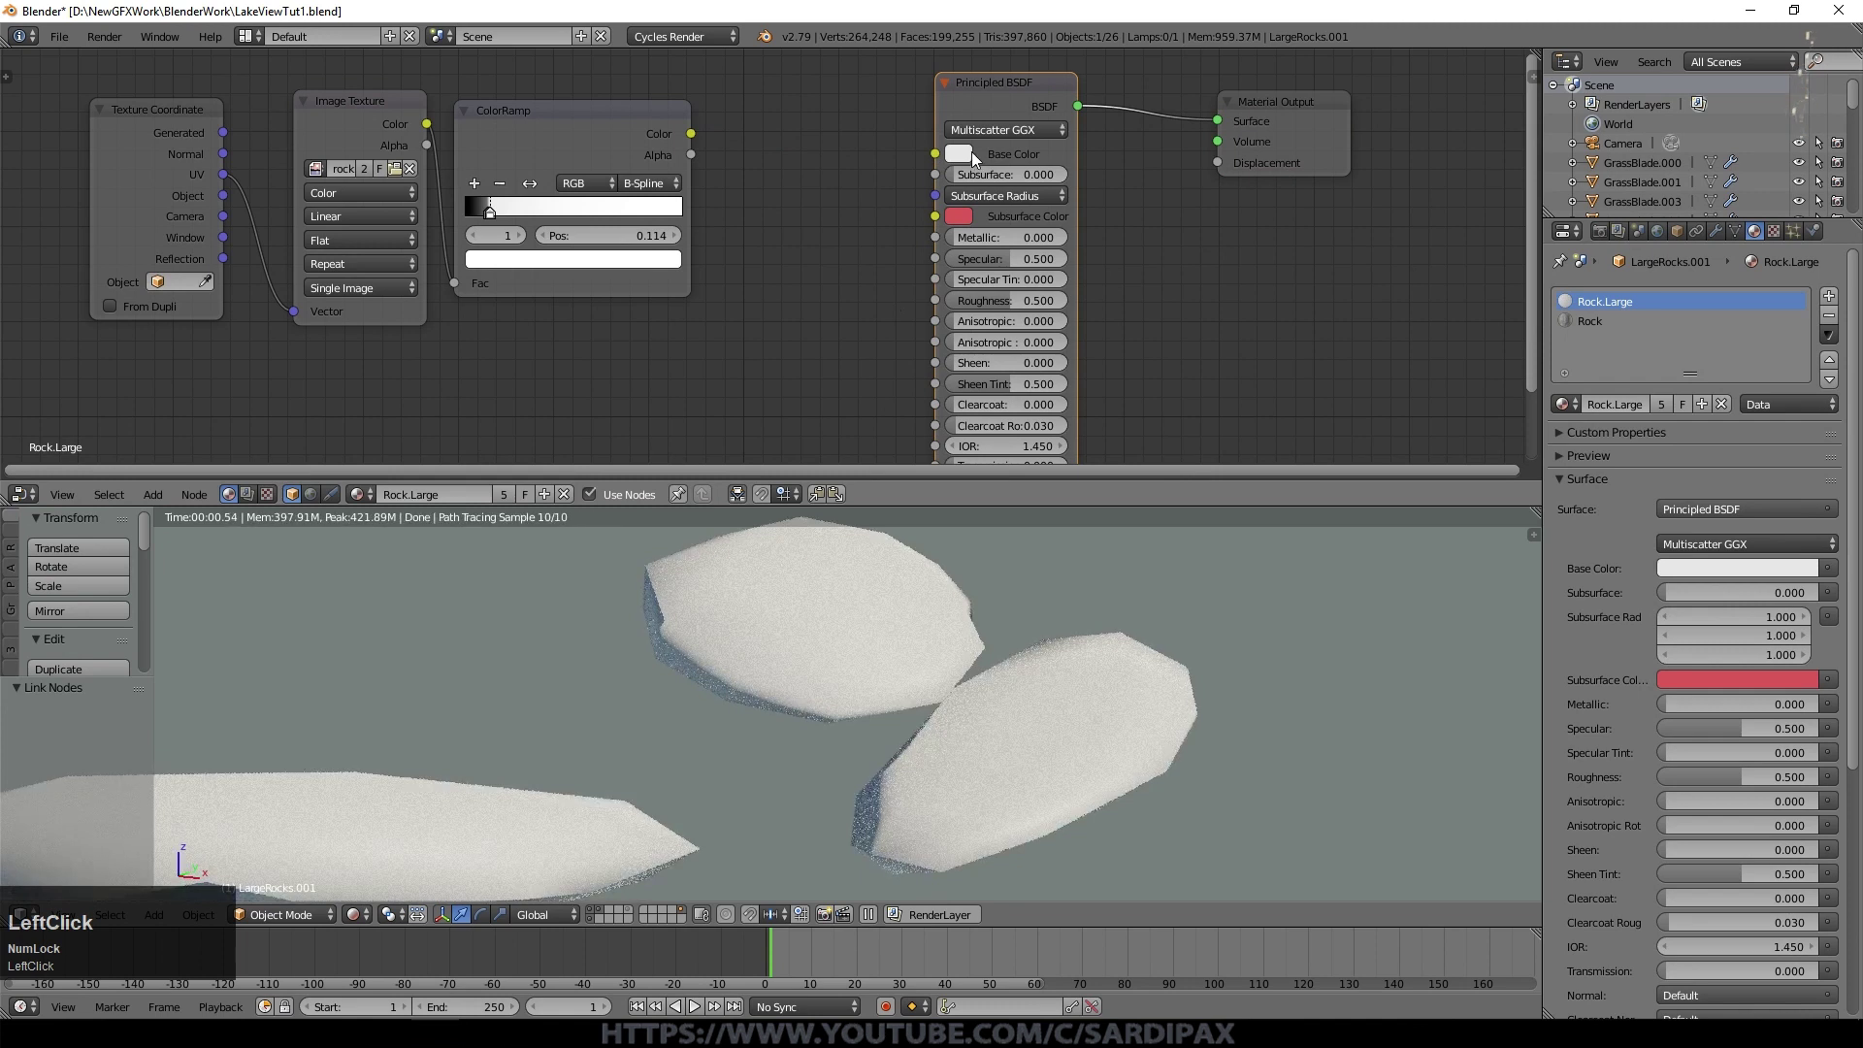
click(1126, 213)
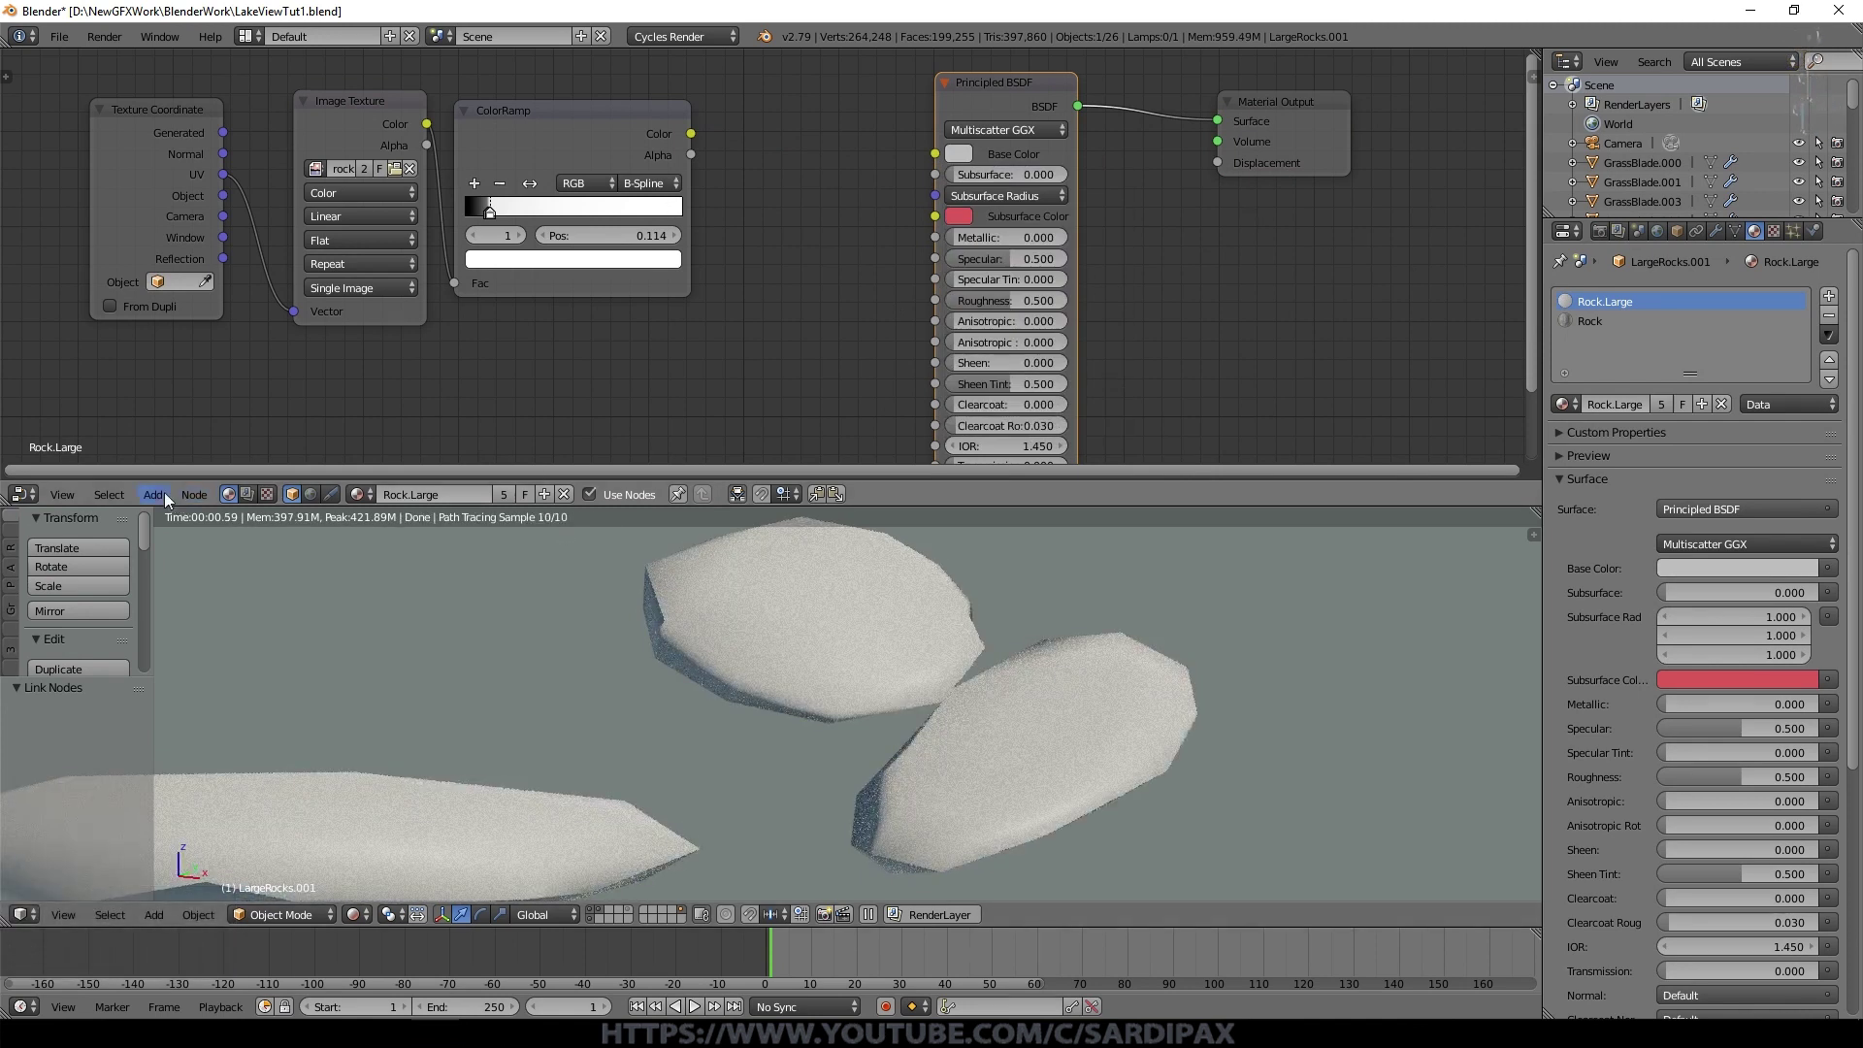
click(164, 499)
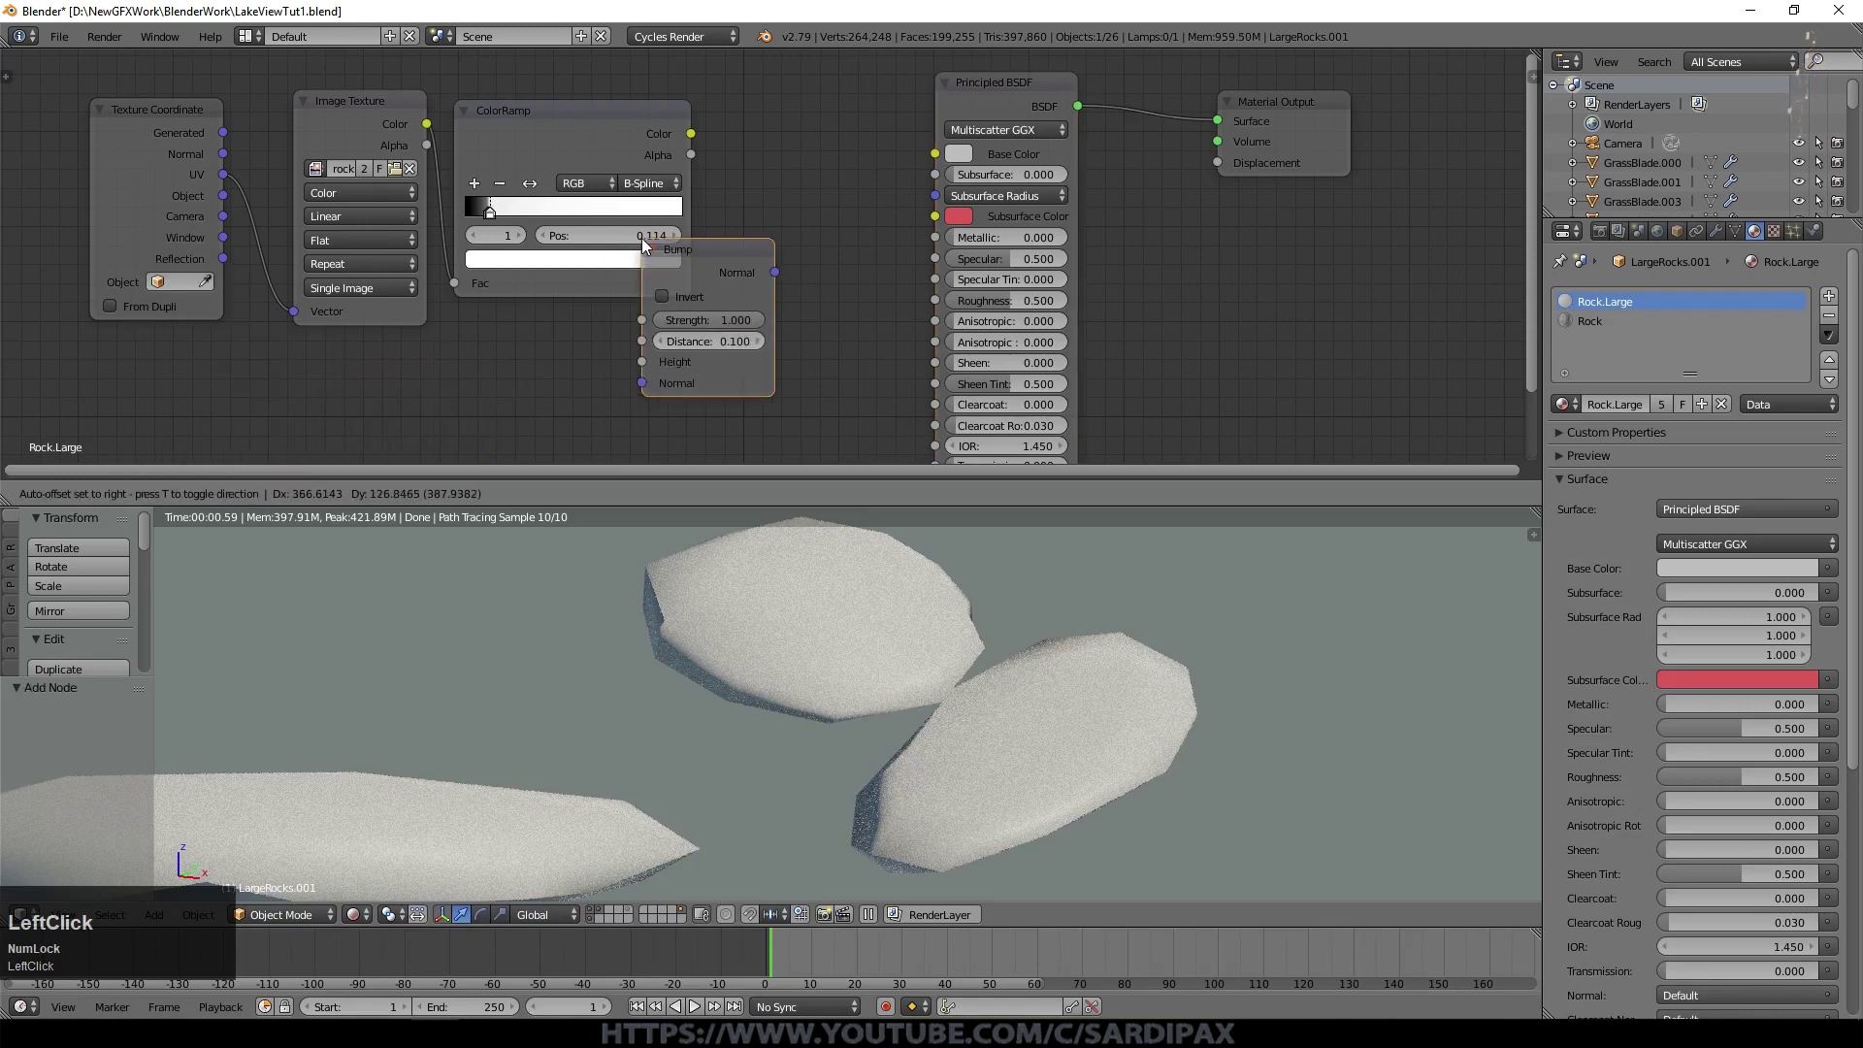
scroll(down, 3)
middle_click(854, 208)
click(871, 190)
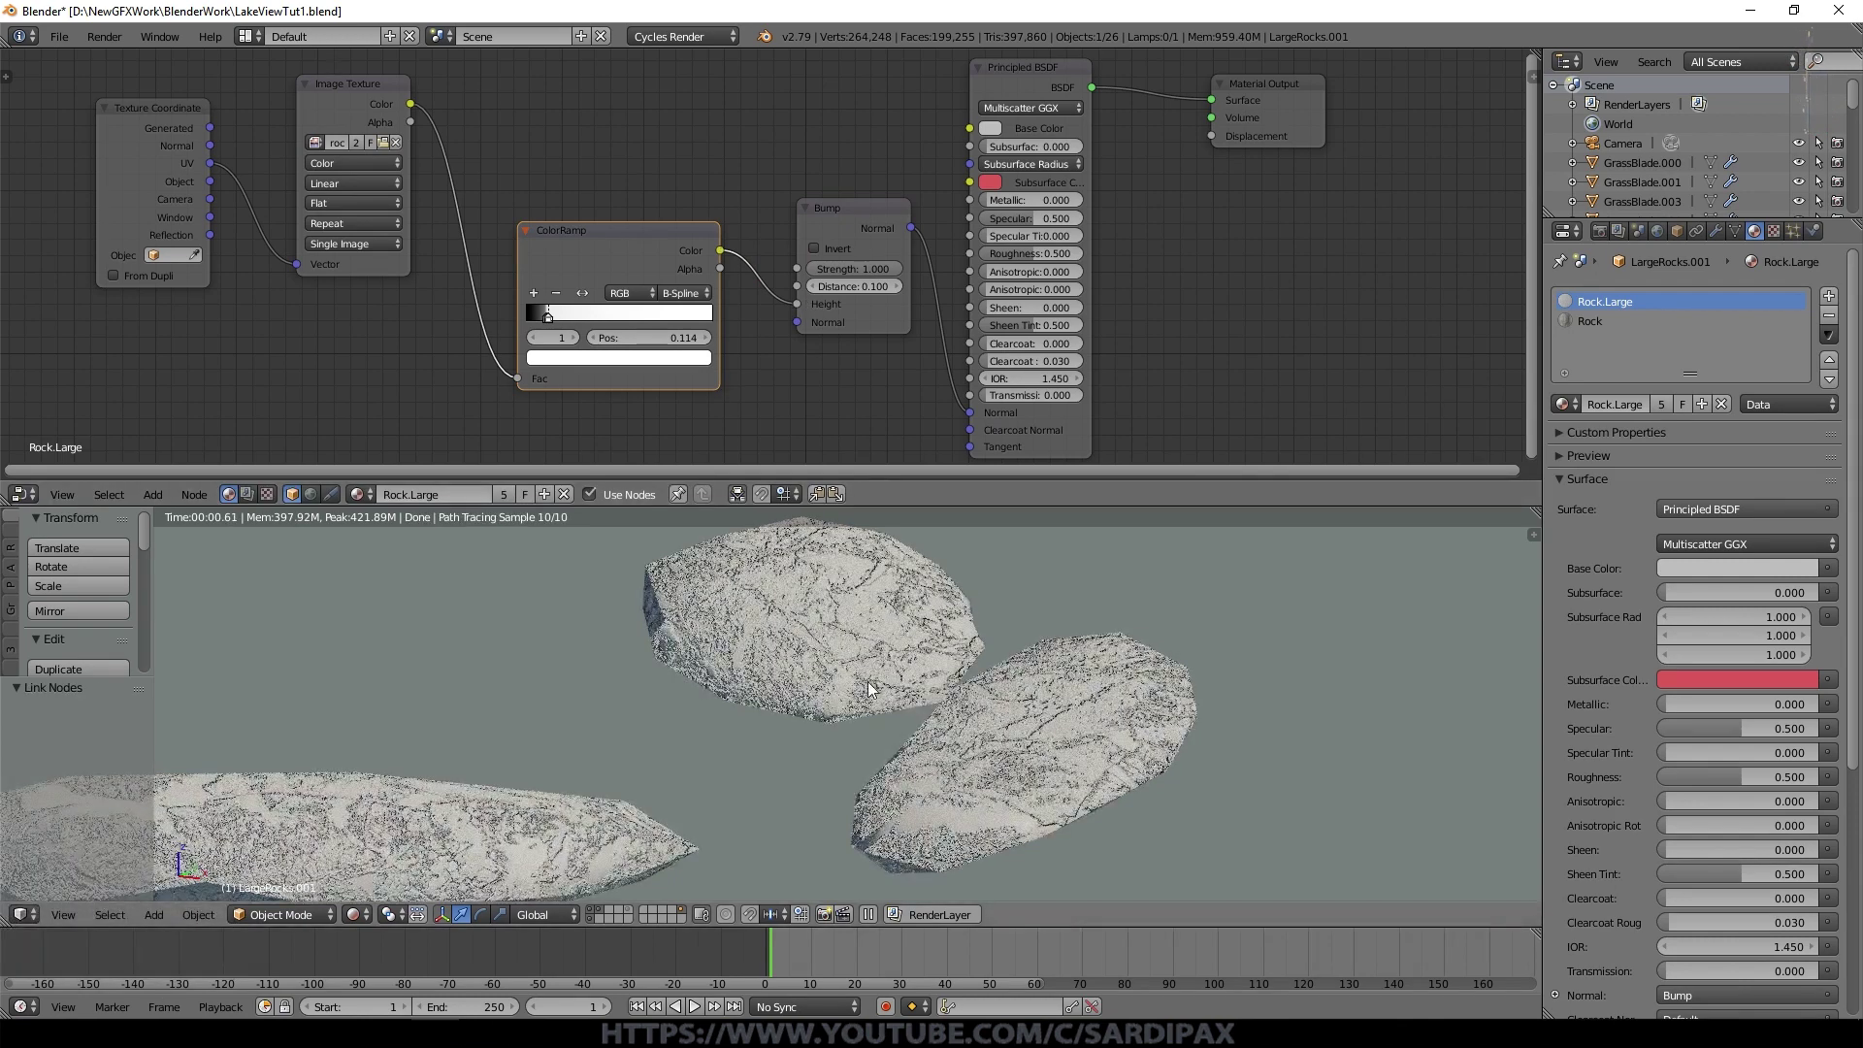
Step: Raise the Bump strength to about 0.445 for cracked stone relief
scroll(up, 3)
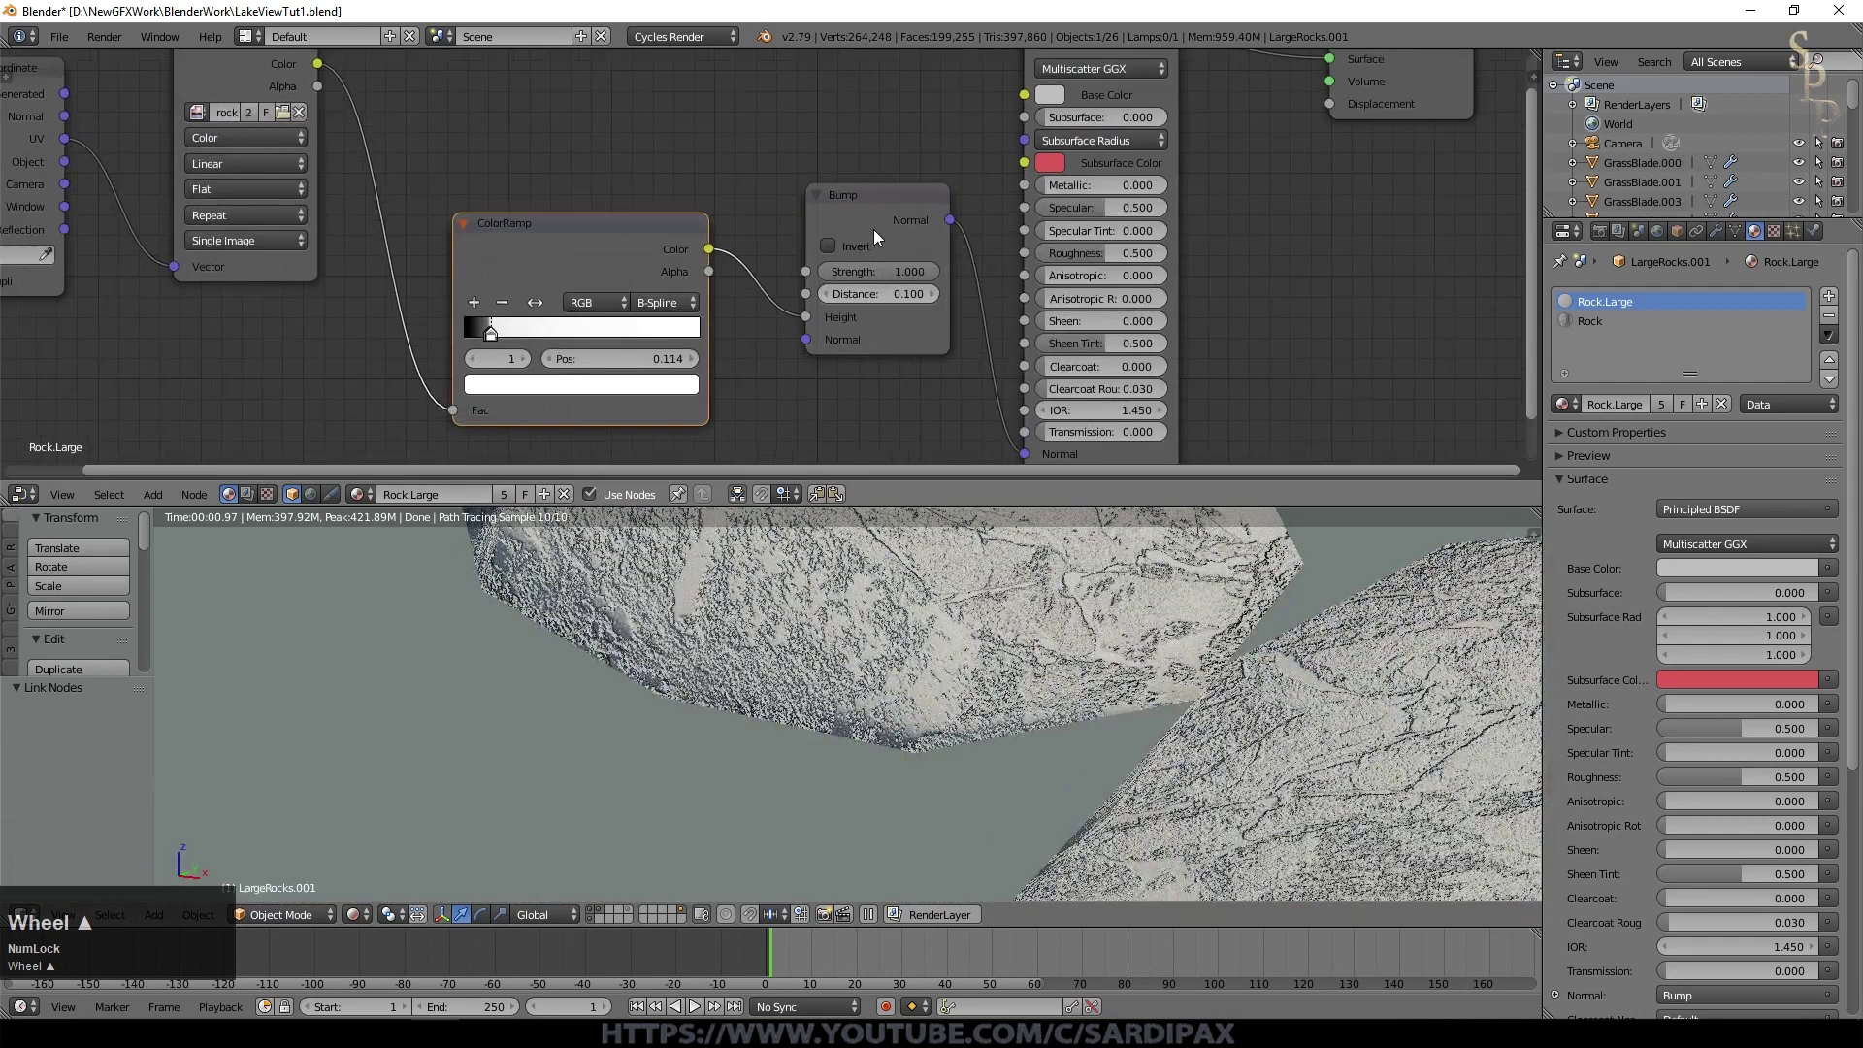
click(955, 284)
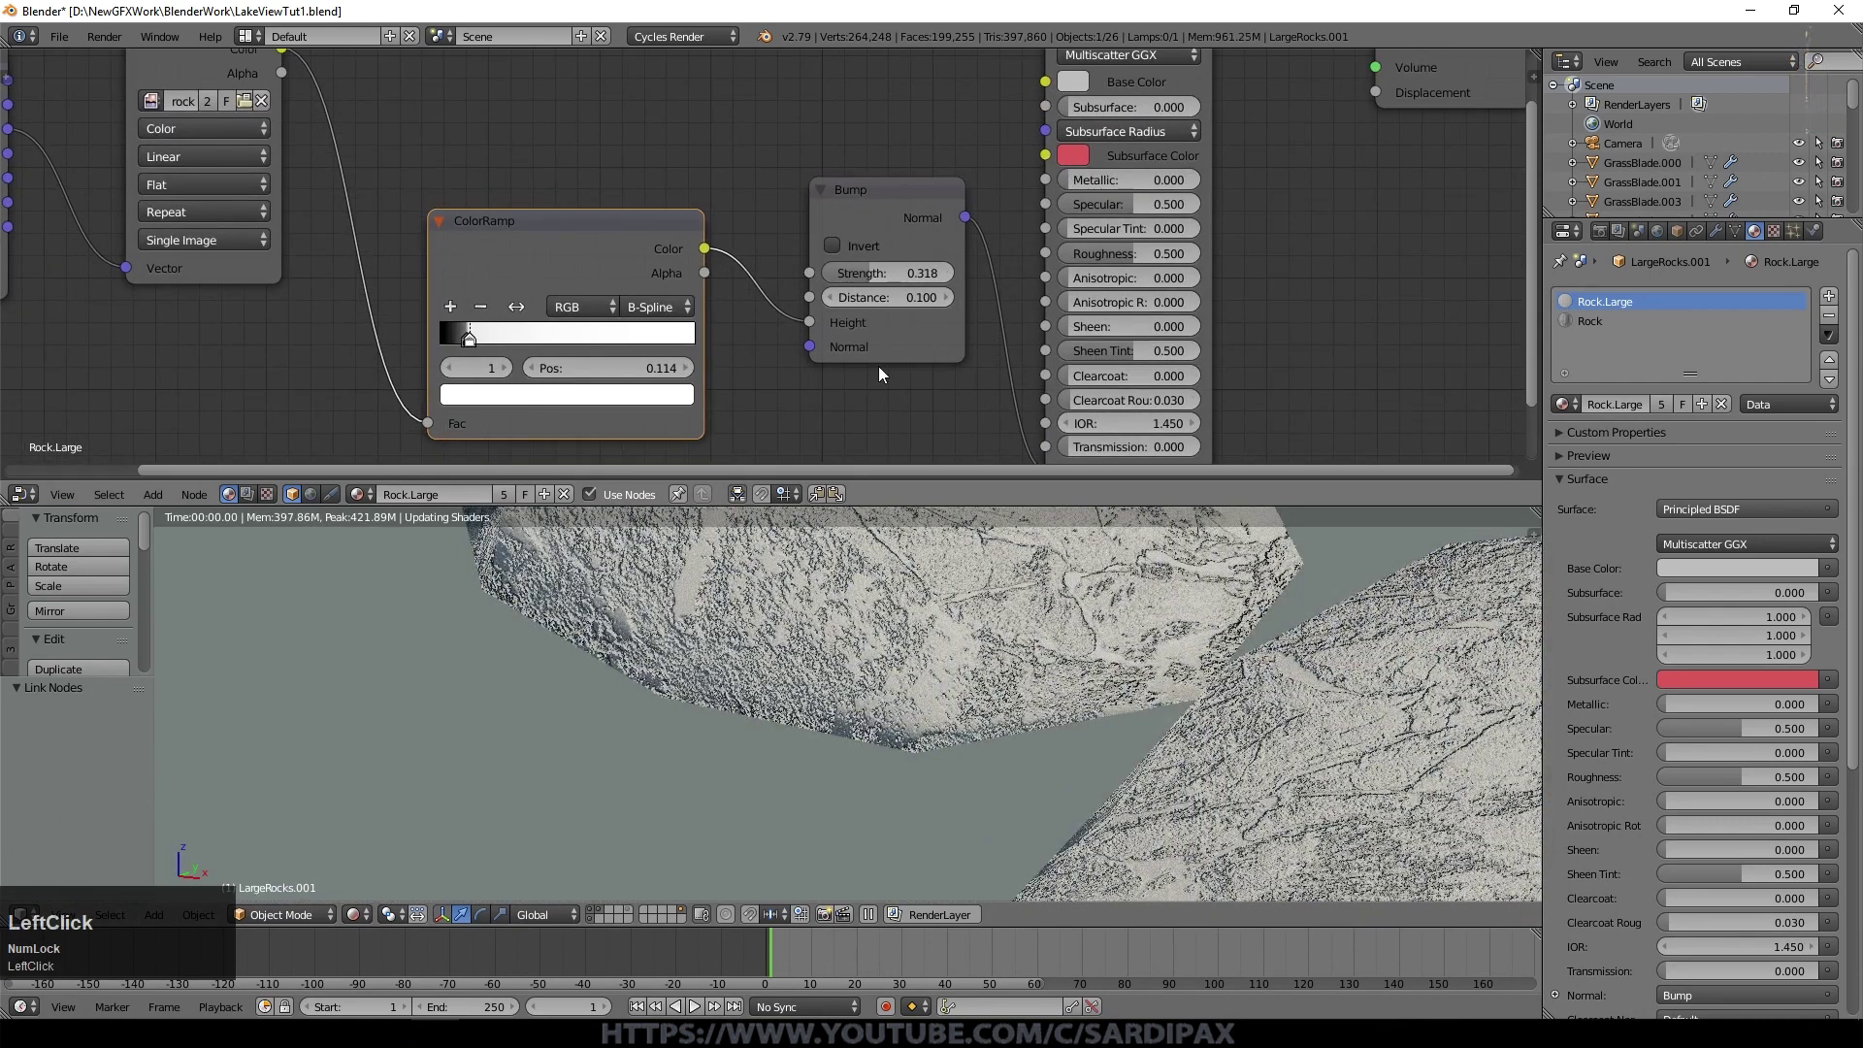
scroll(down, 3)
click(876, 275)
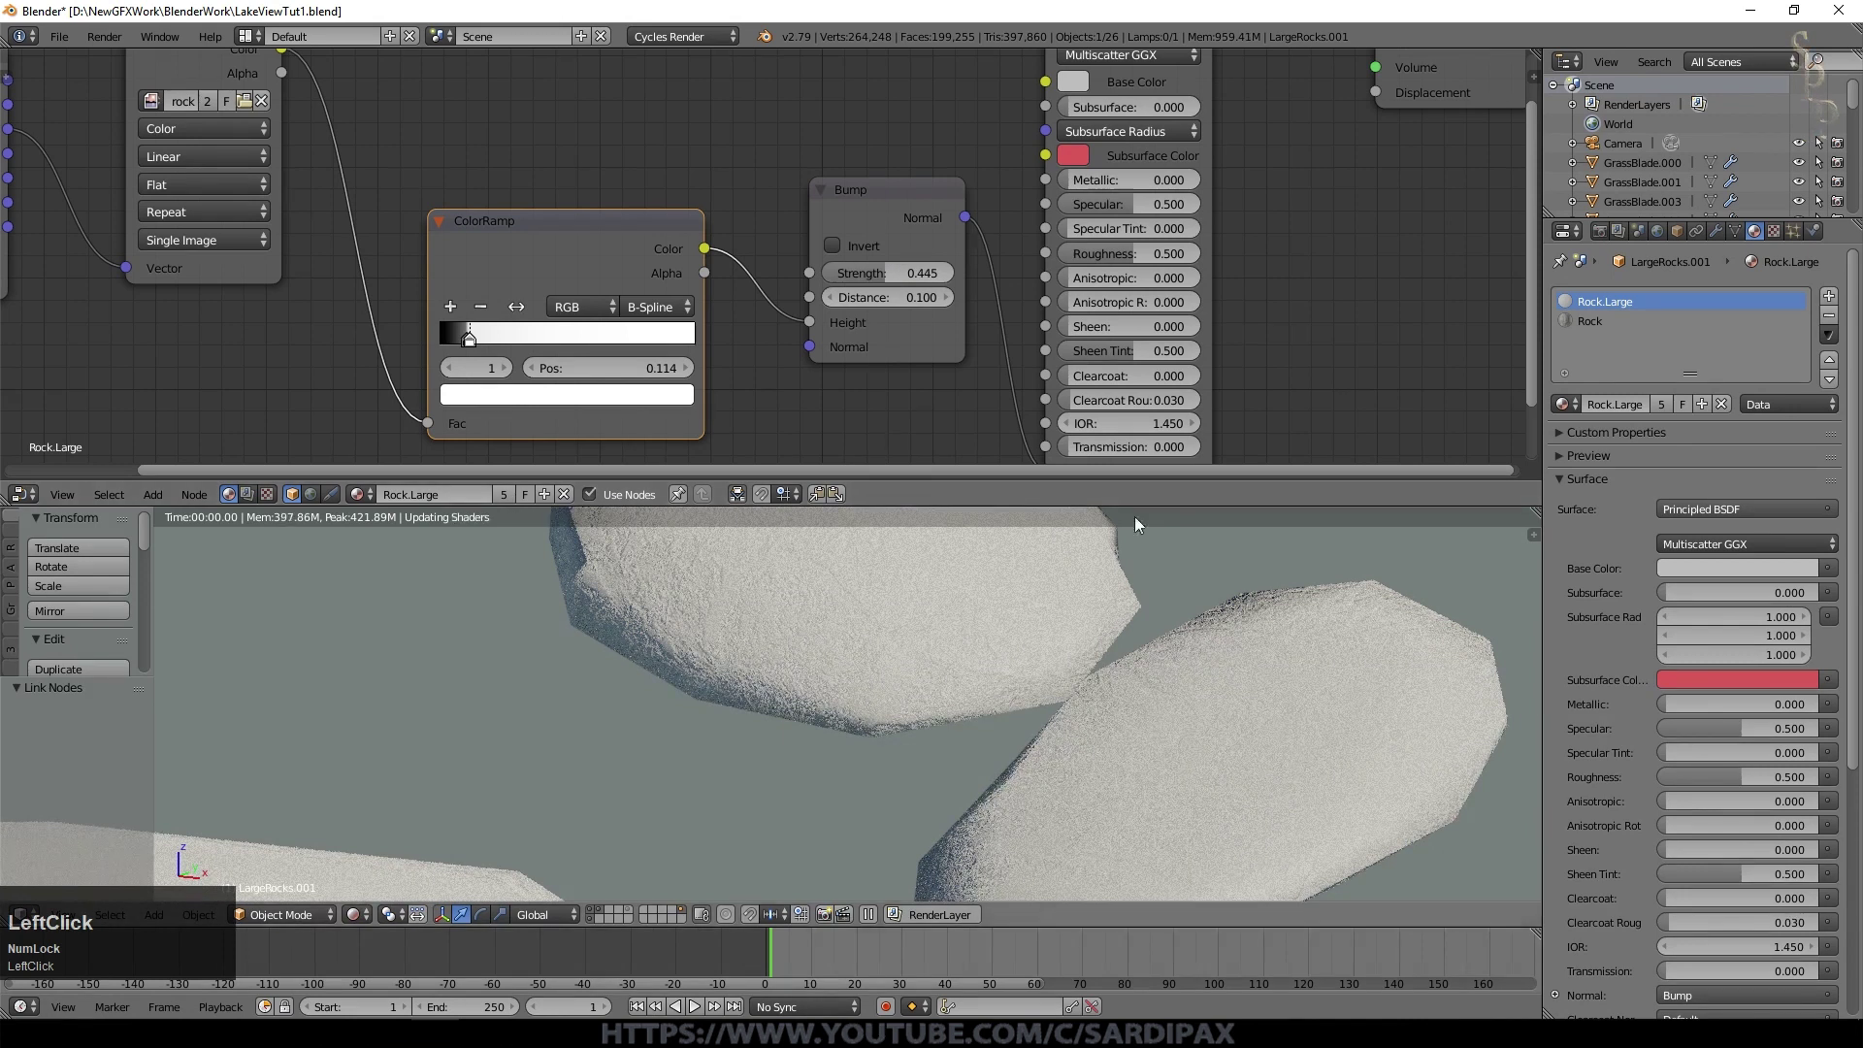
middle_click(775, 119)
Step: Feed the rock image back into Base Color and soften Bump strength to 0.35
click(172, 88)
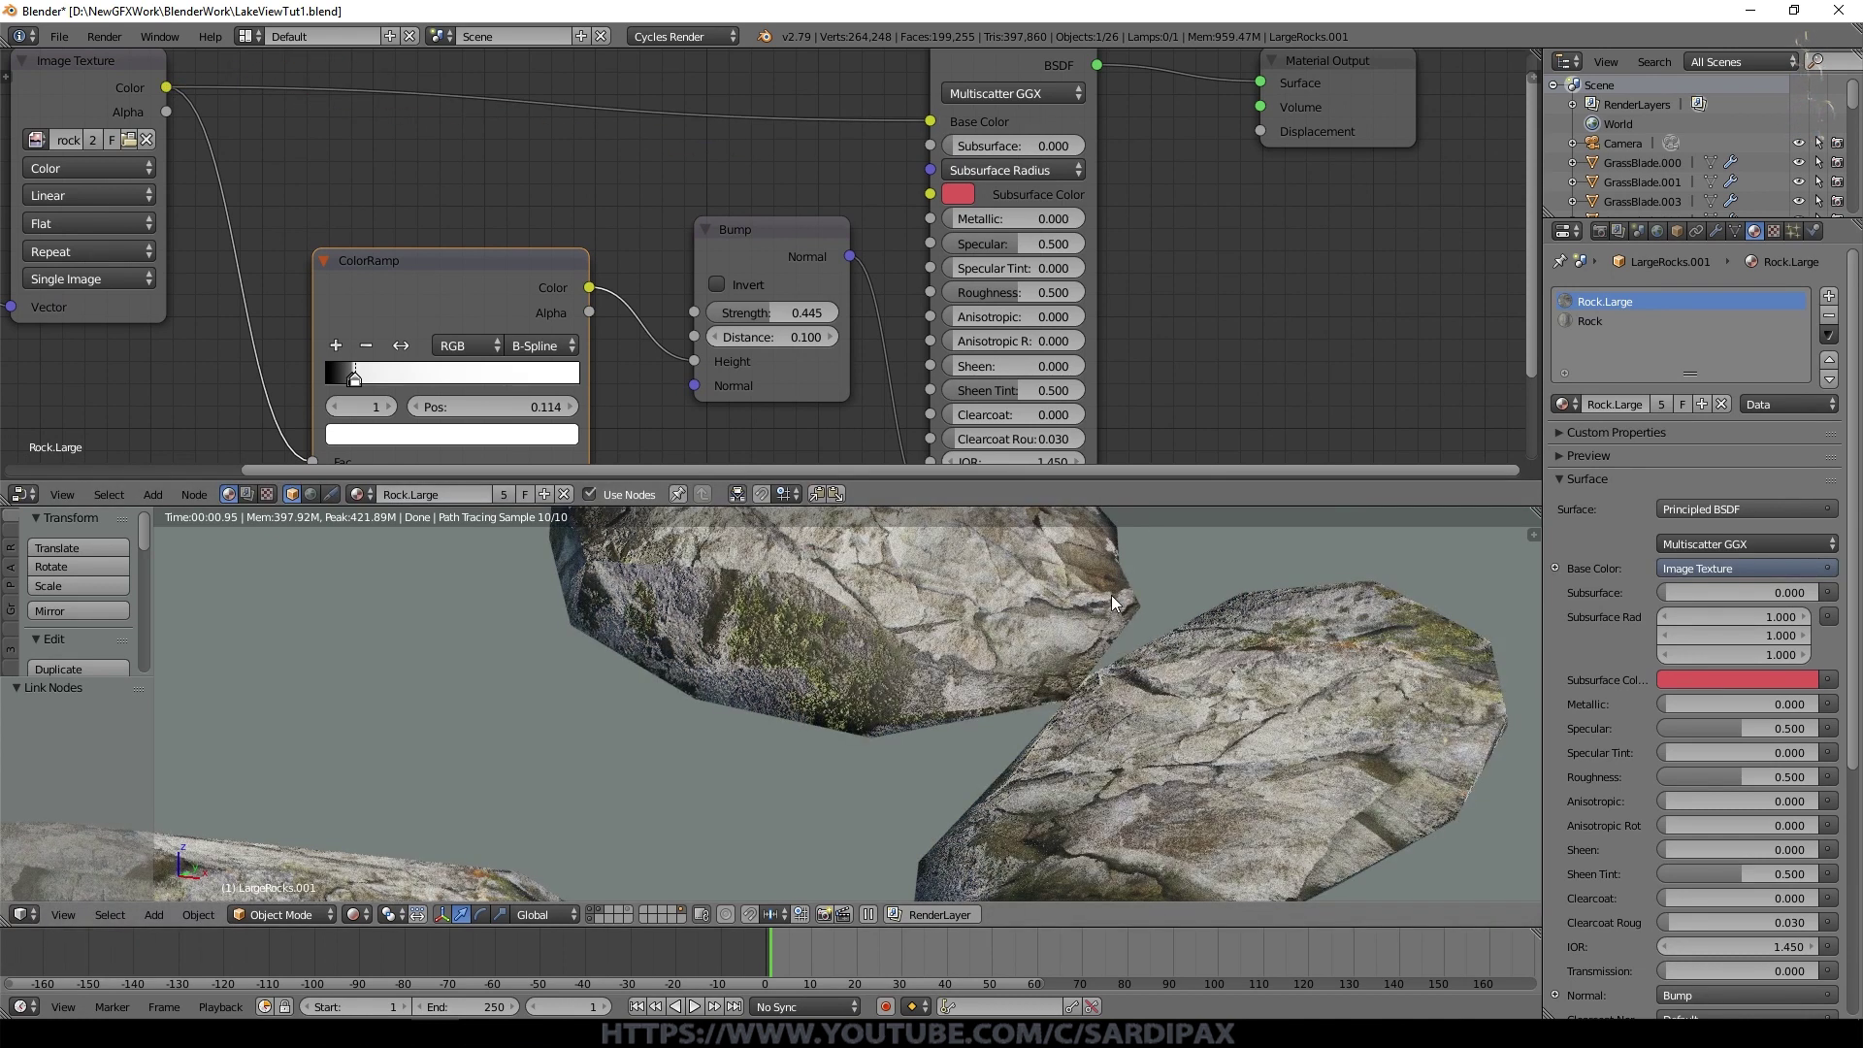
click(1119, 604)
key(KP_Decimal)
key(KP_3)
key(KP_5)
key(KP_Enter)
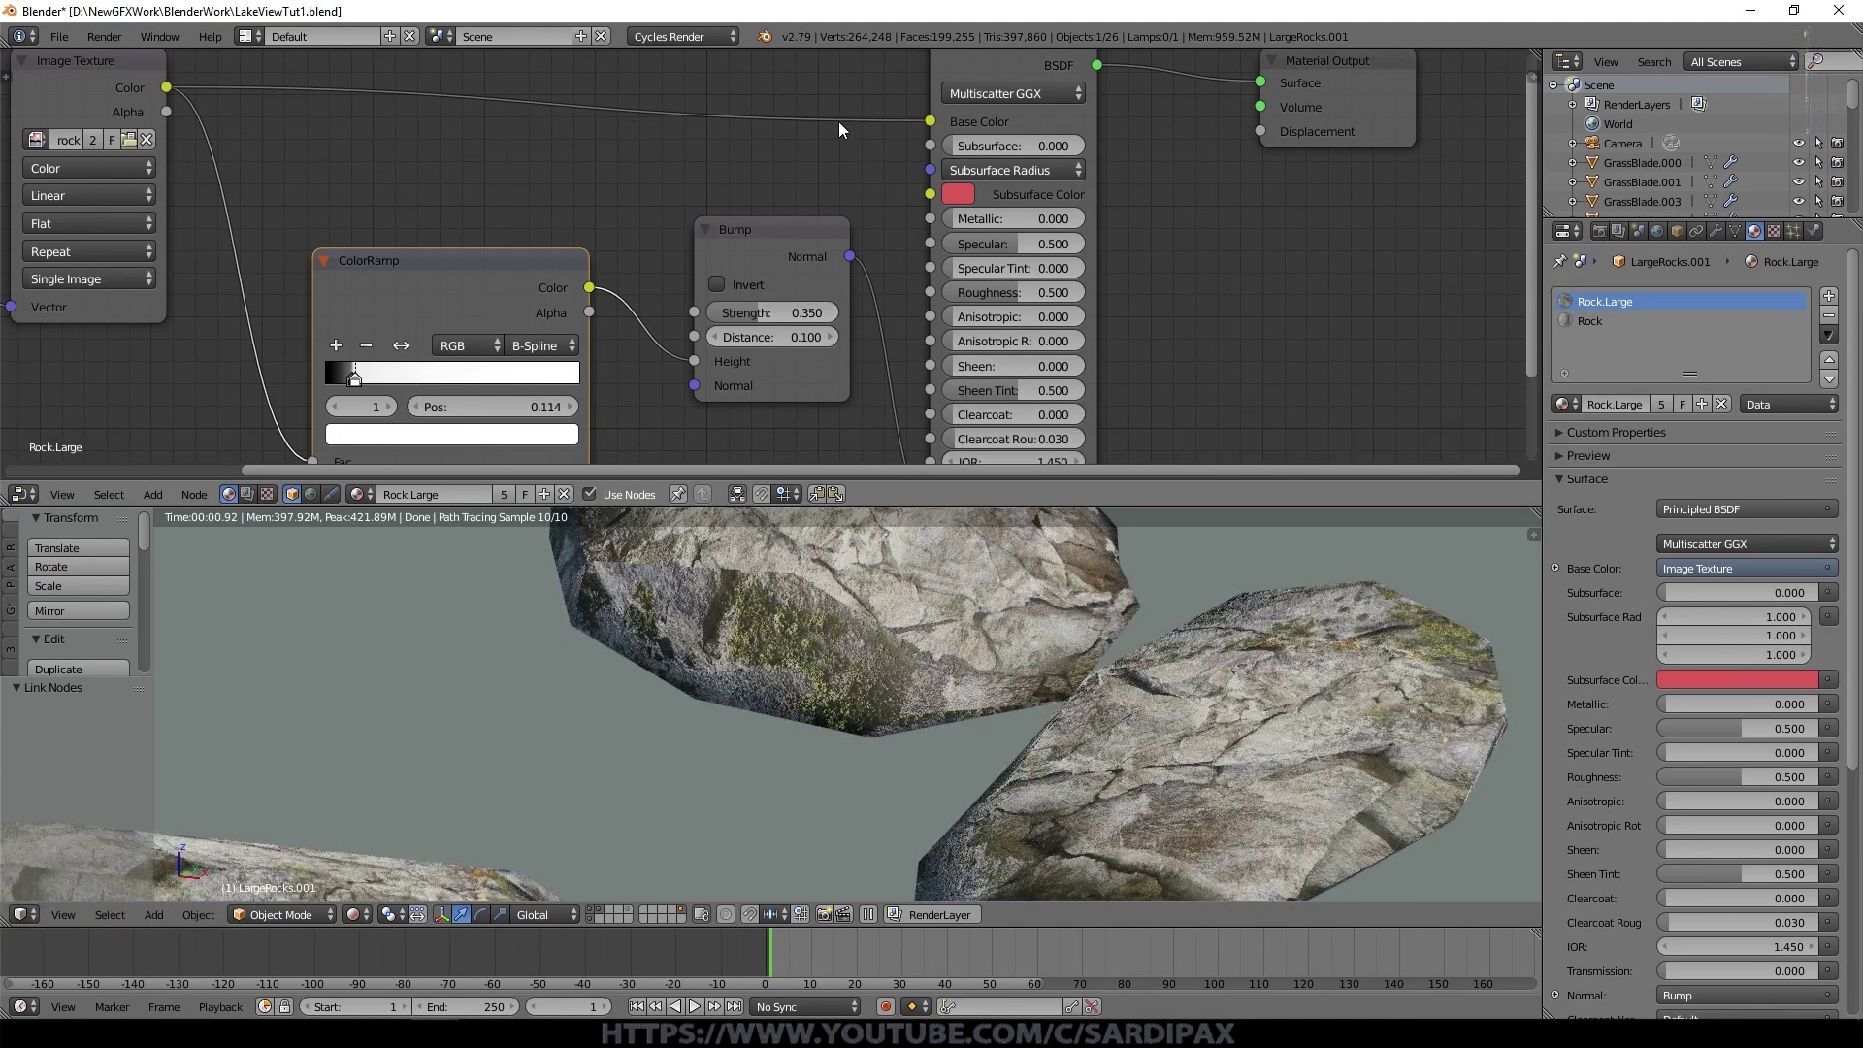
Step: Lower the shader's Specular to 0.175 and Roughness to about 0.317
click(1010, 304)
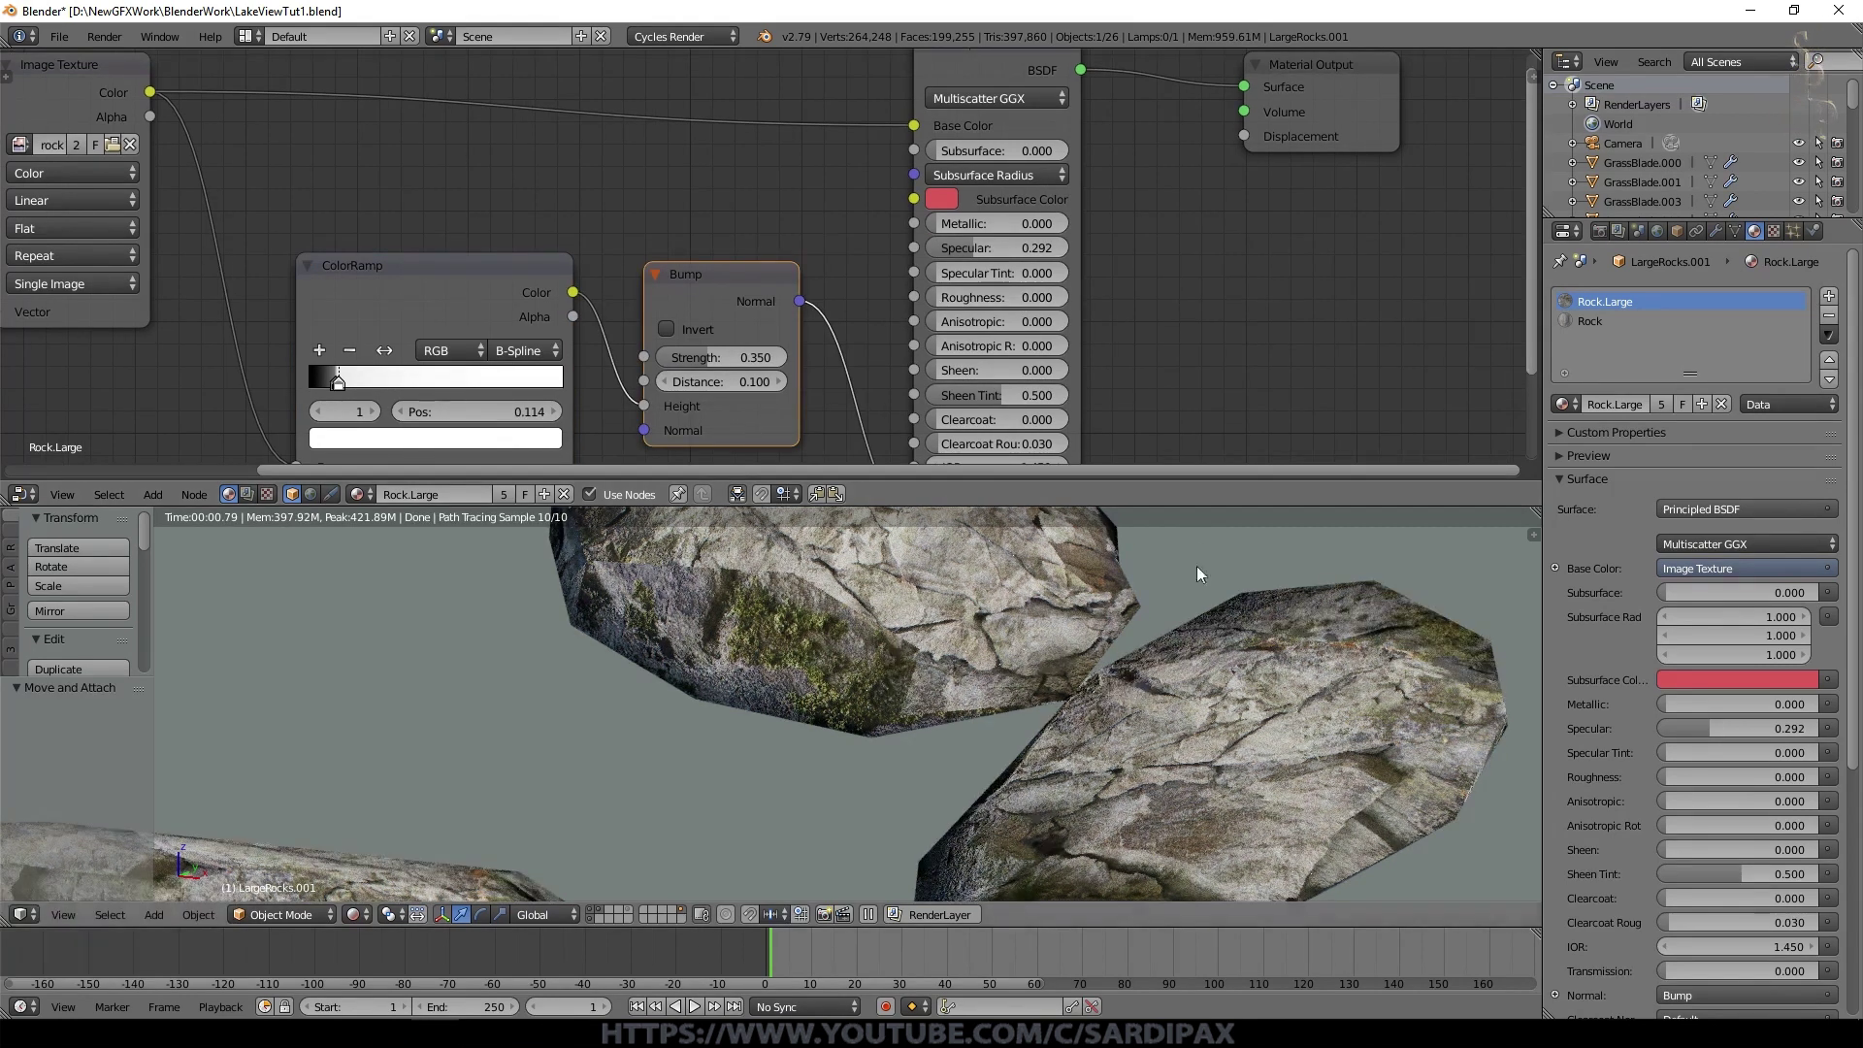
click(944, 309)
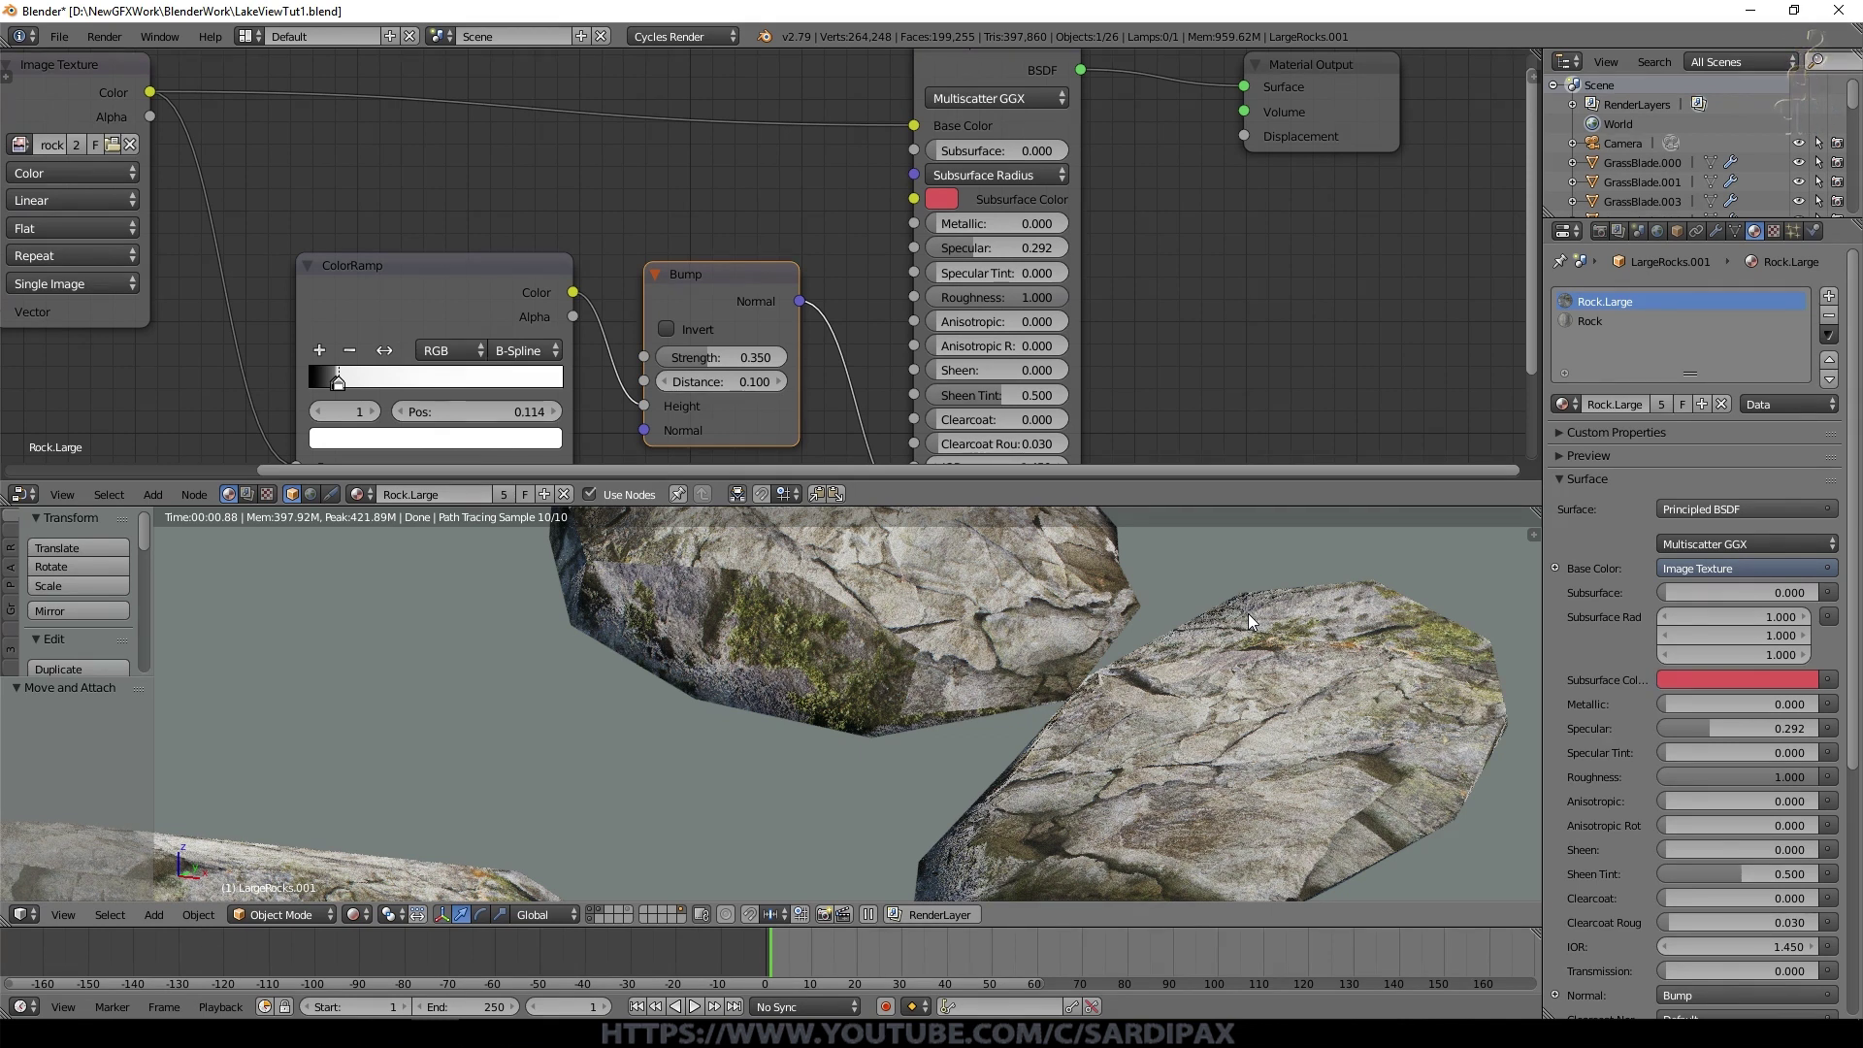
drag(1255, 619, 1146, 244)
middle_click(1147, 243)
scroll(down, 3)
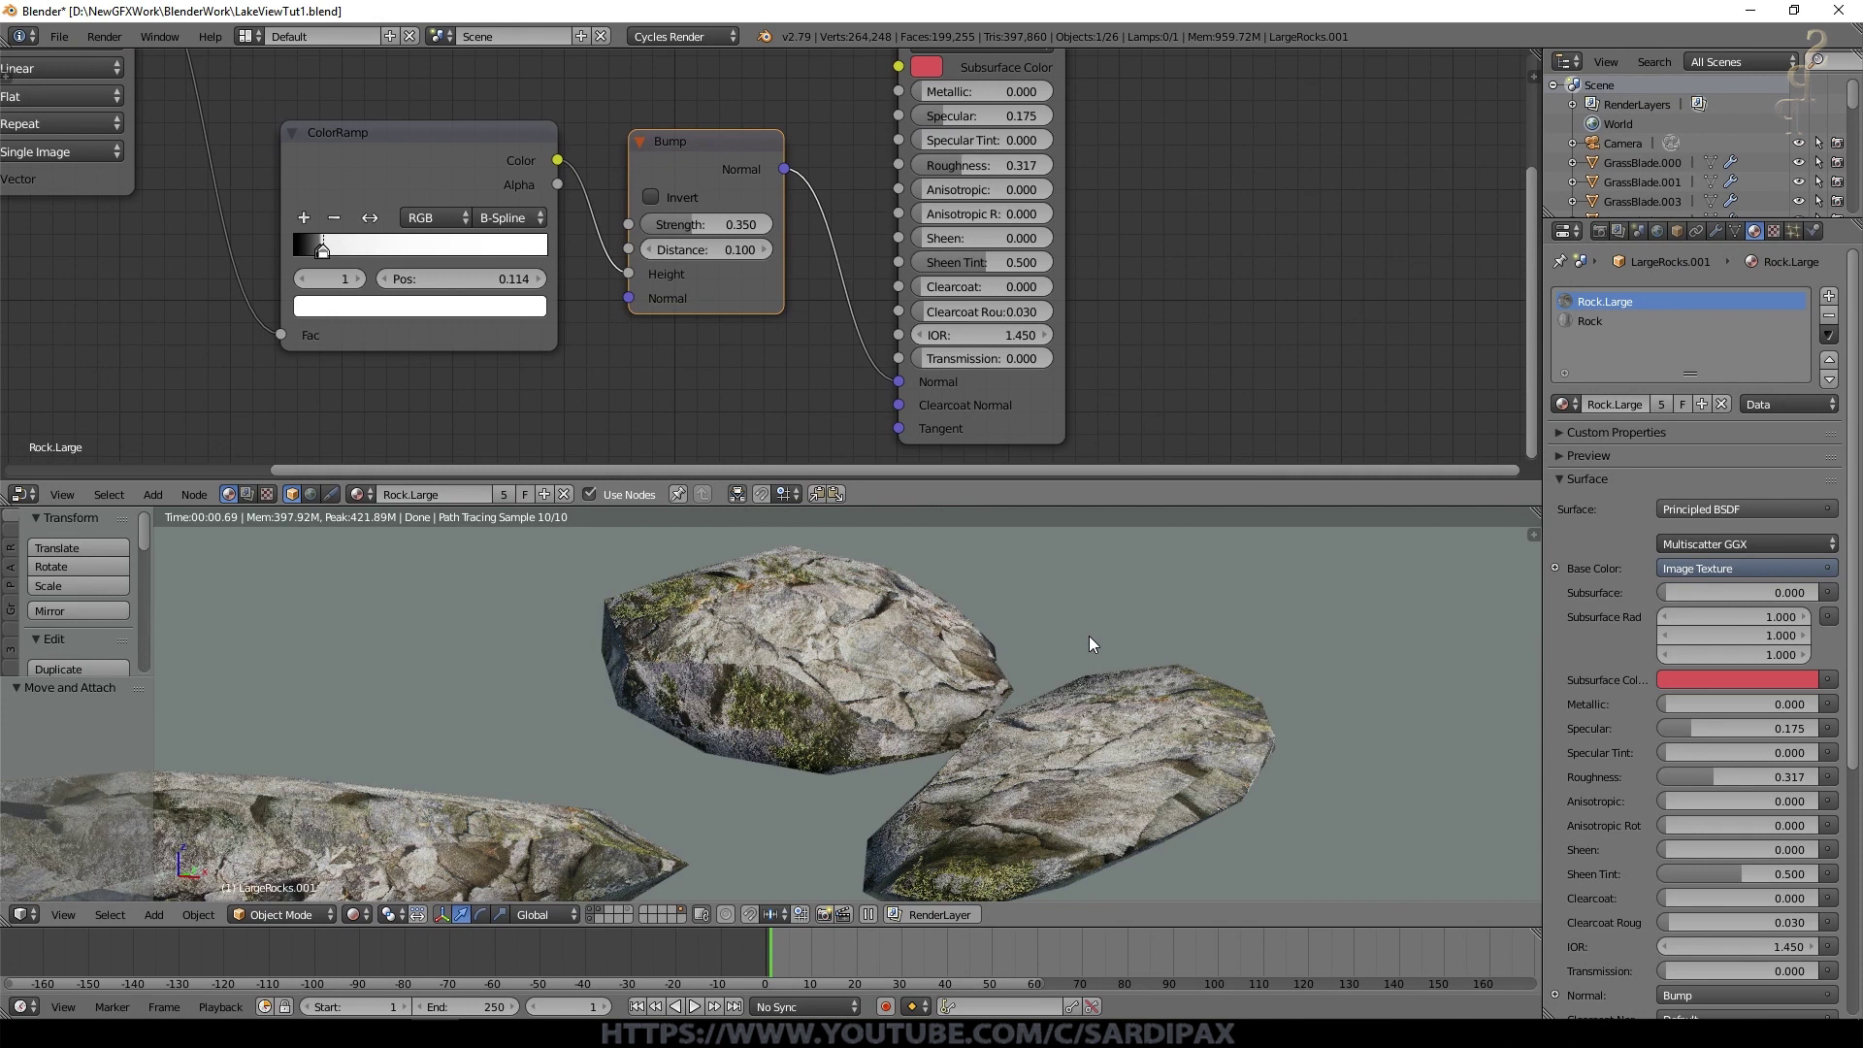
middle_click(1091, 317)
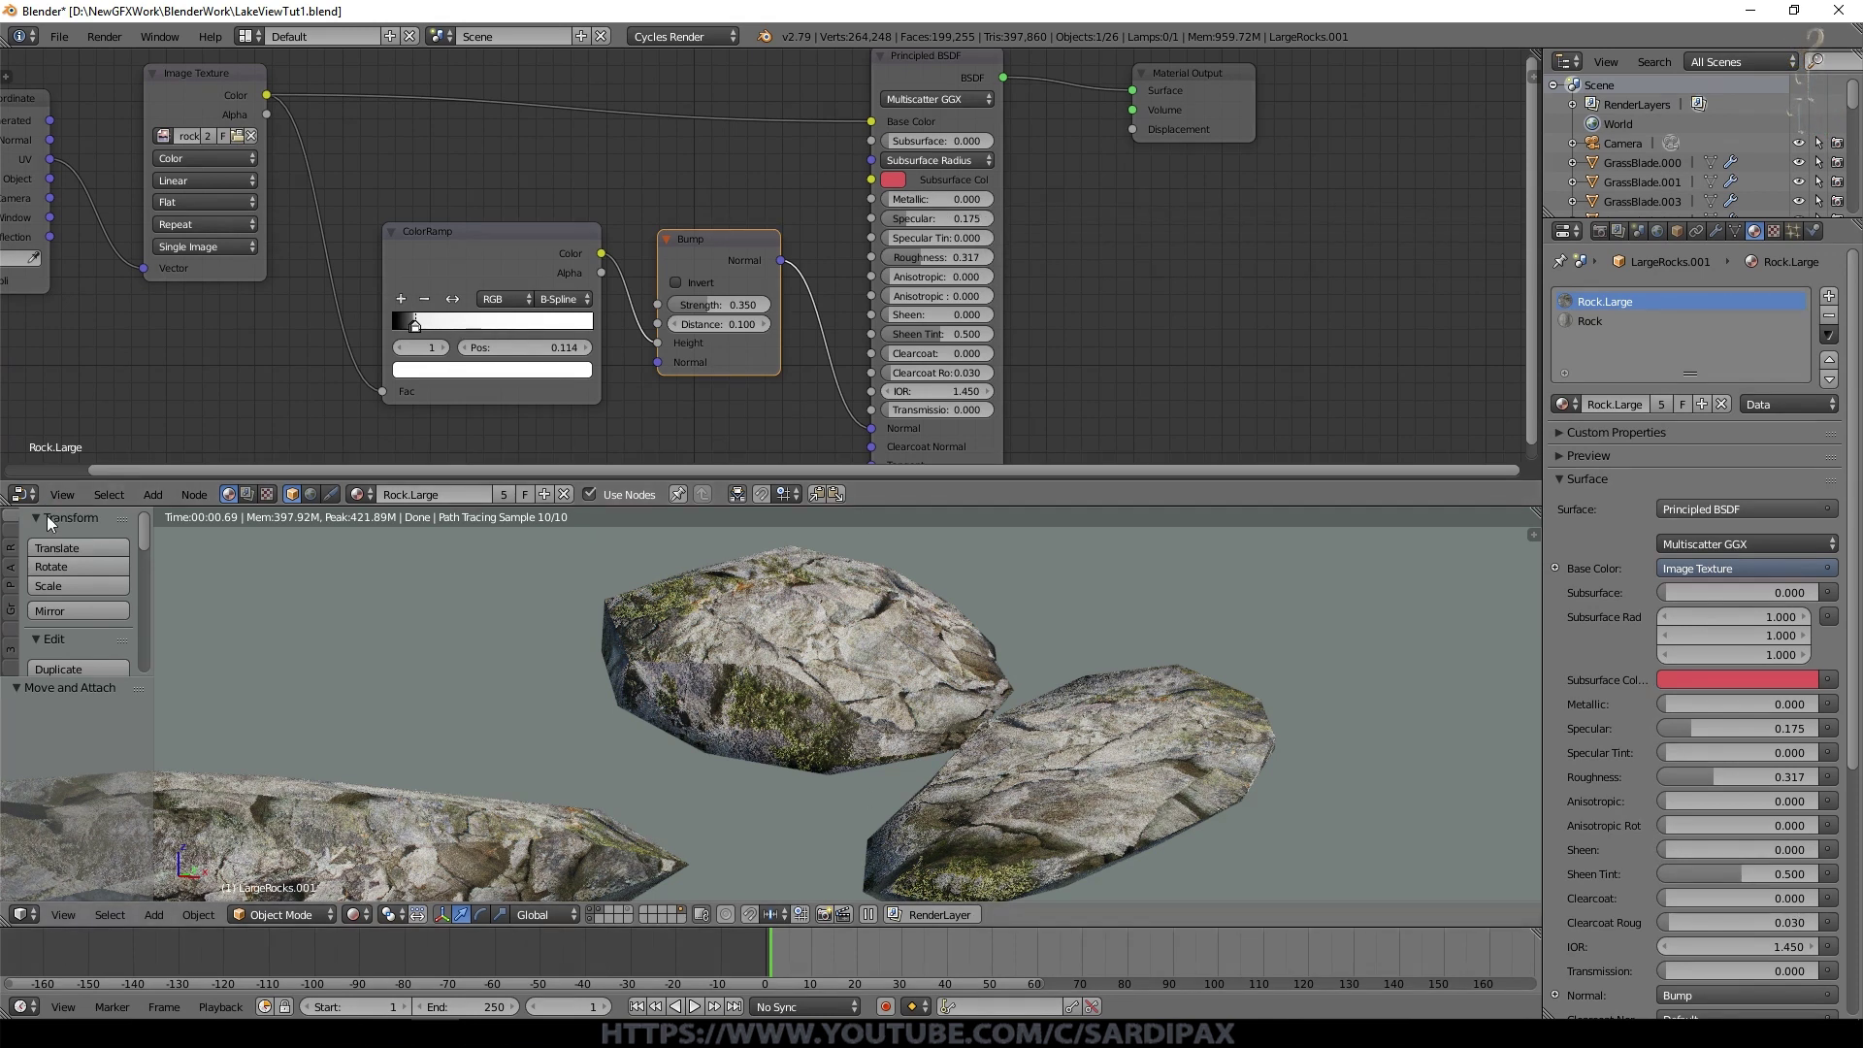
Step: Insert a Gamma 1.4 node, then copy Gamma, ColorRamp and Bump into the Rock material and wire them in
click(157, 505)
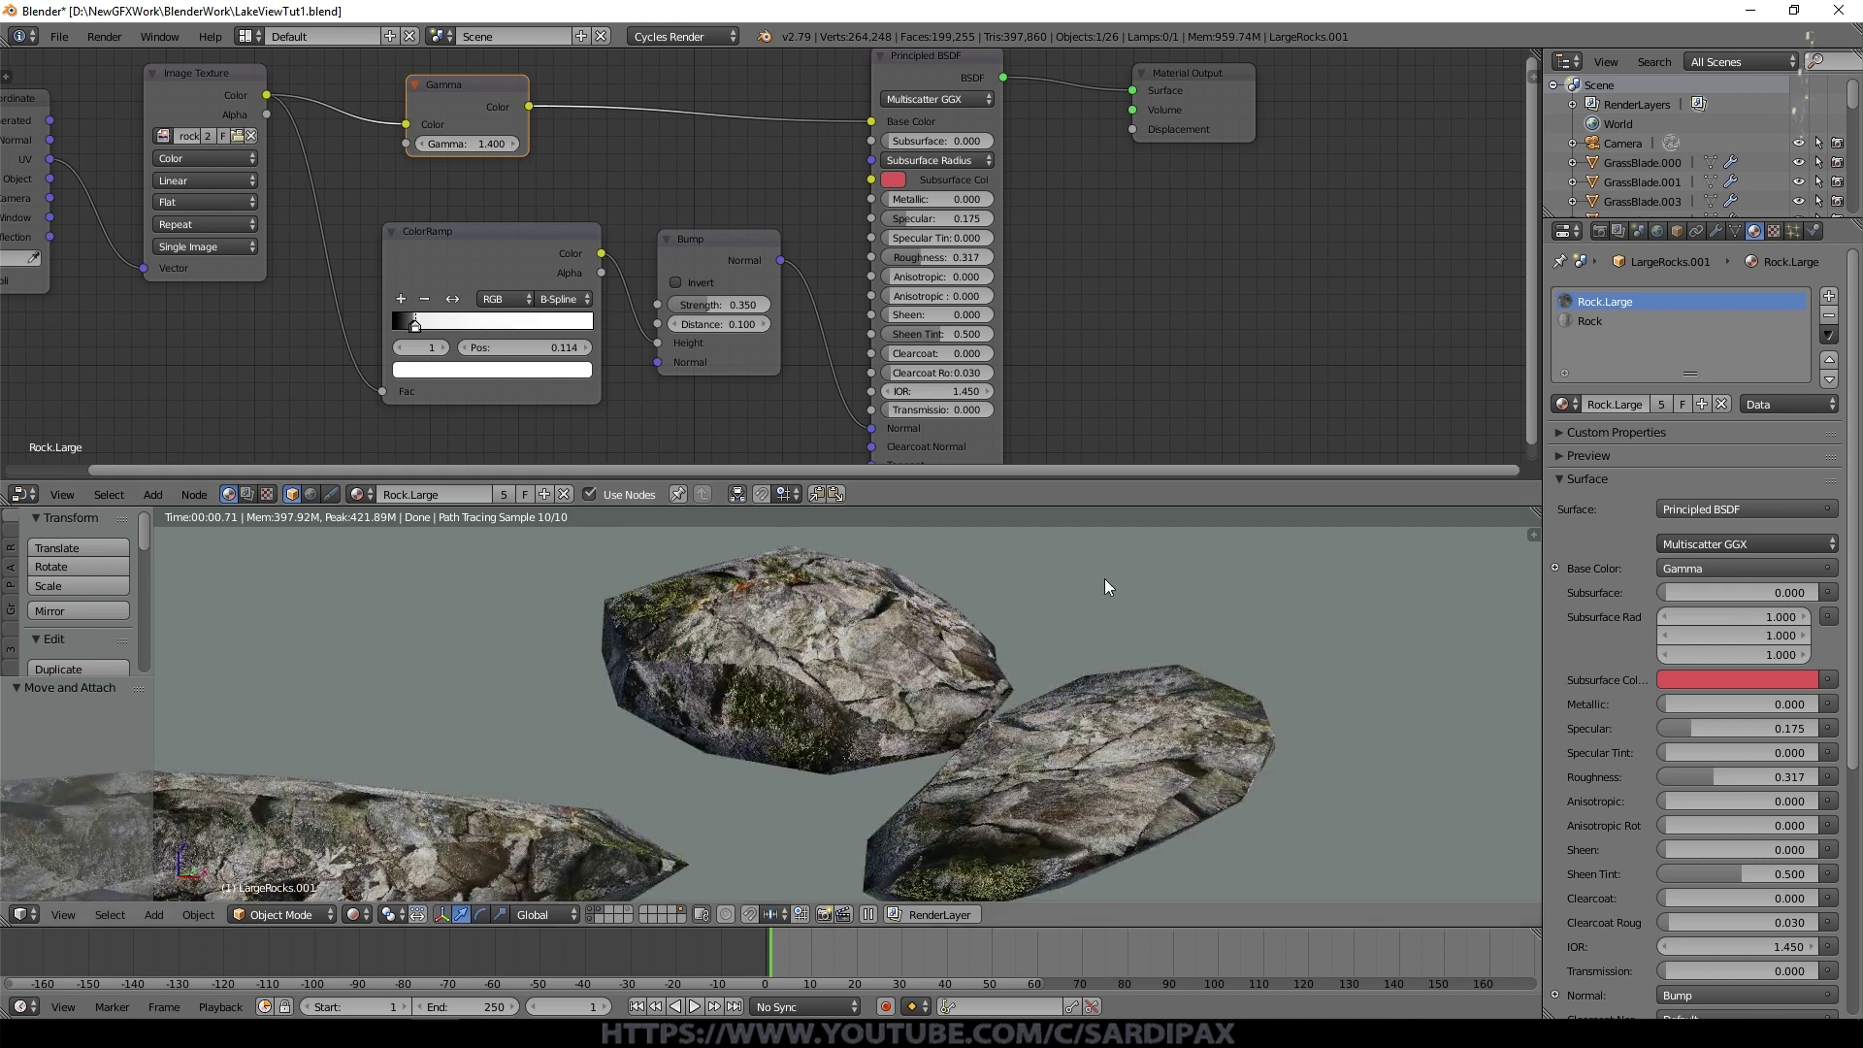
scroll(down, 3)
click(551, 137)
click(749, 253)
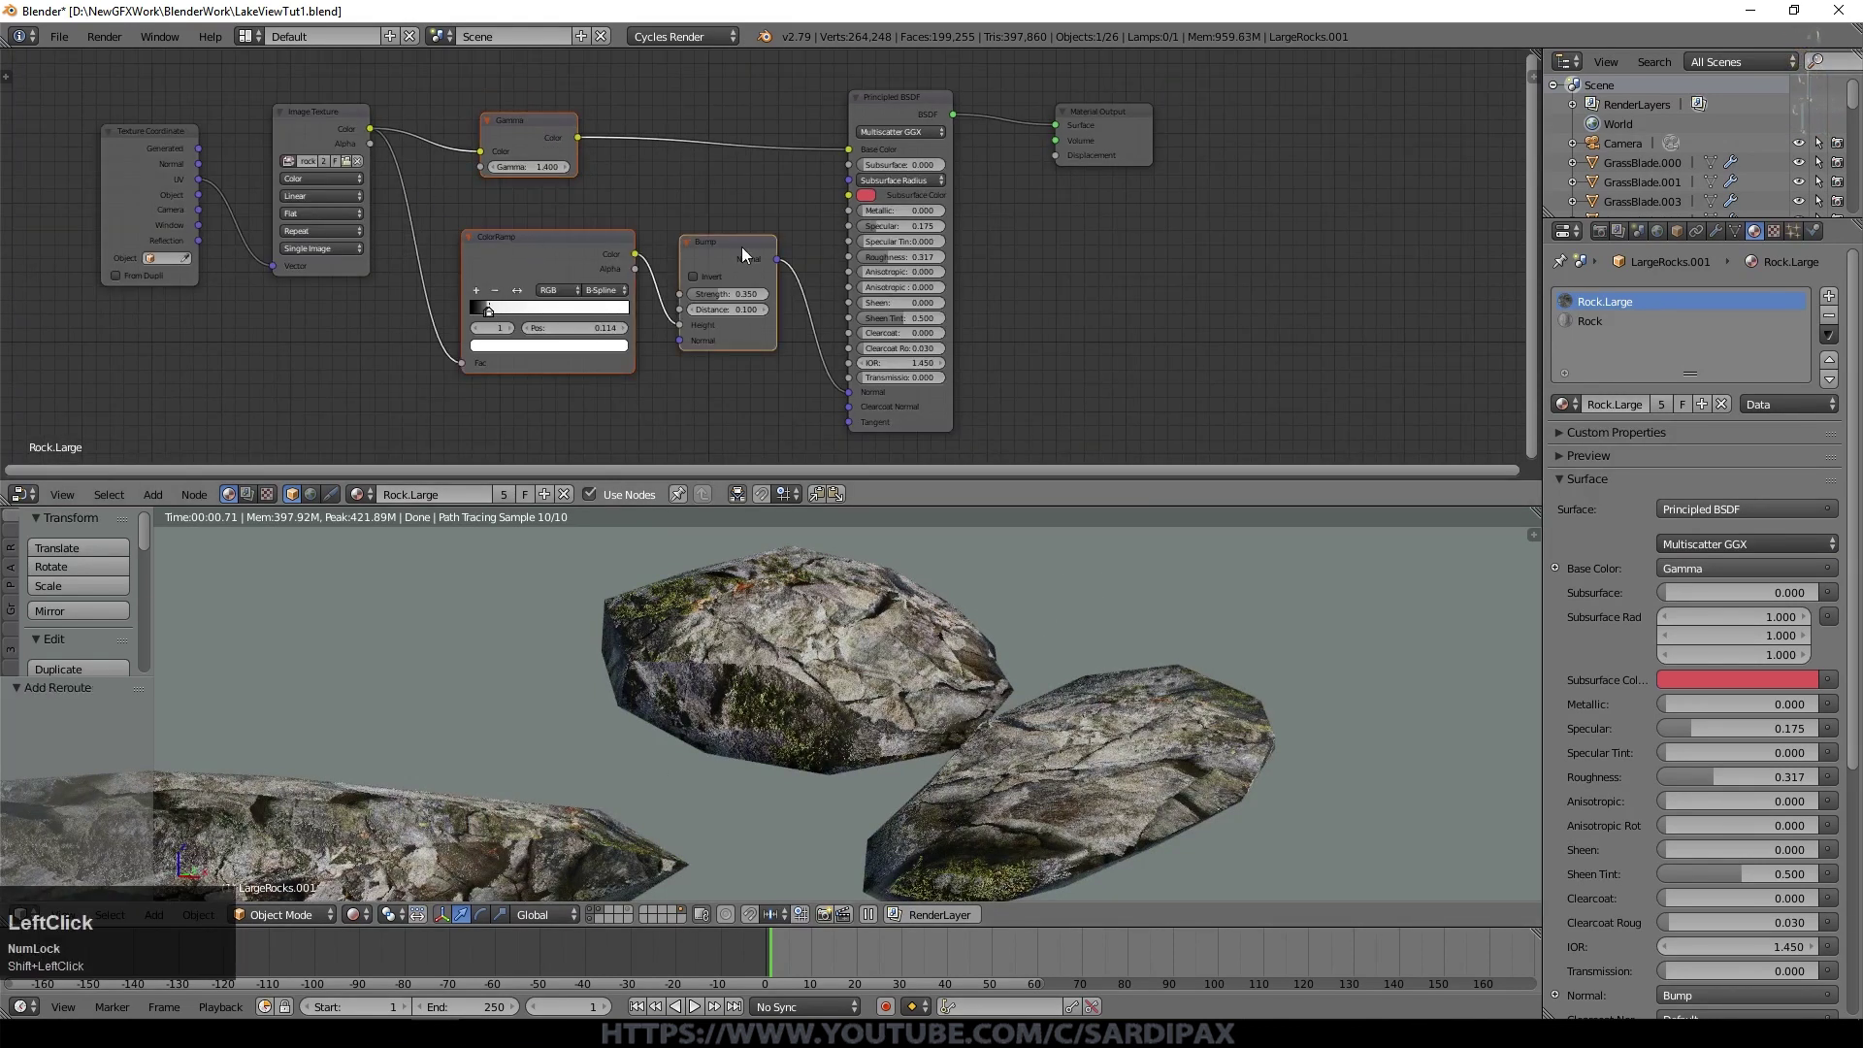
key(ctrl+c)
click(1592, 332)
key(ctrl+v)
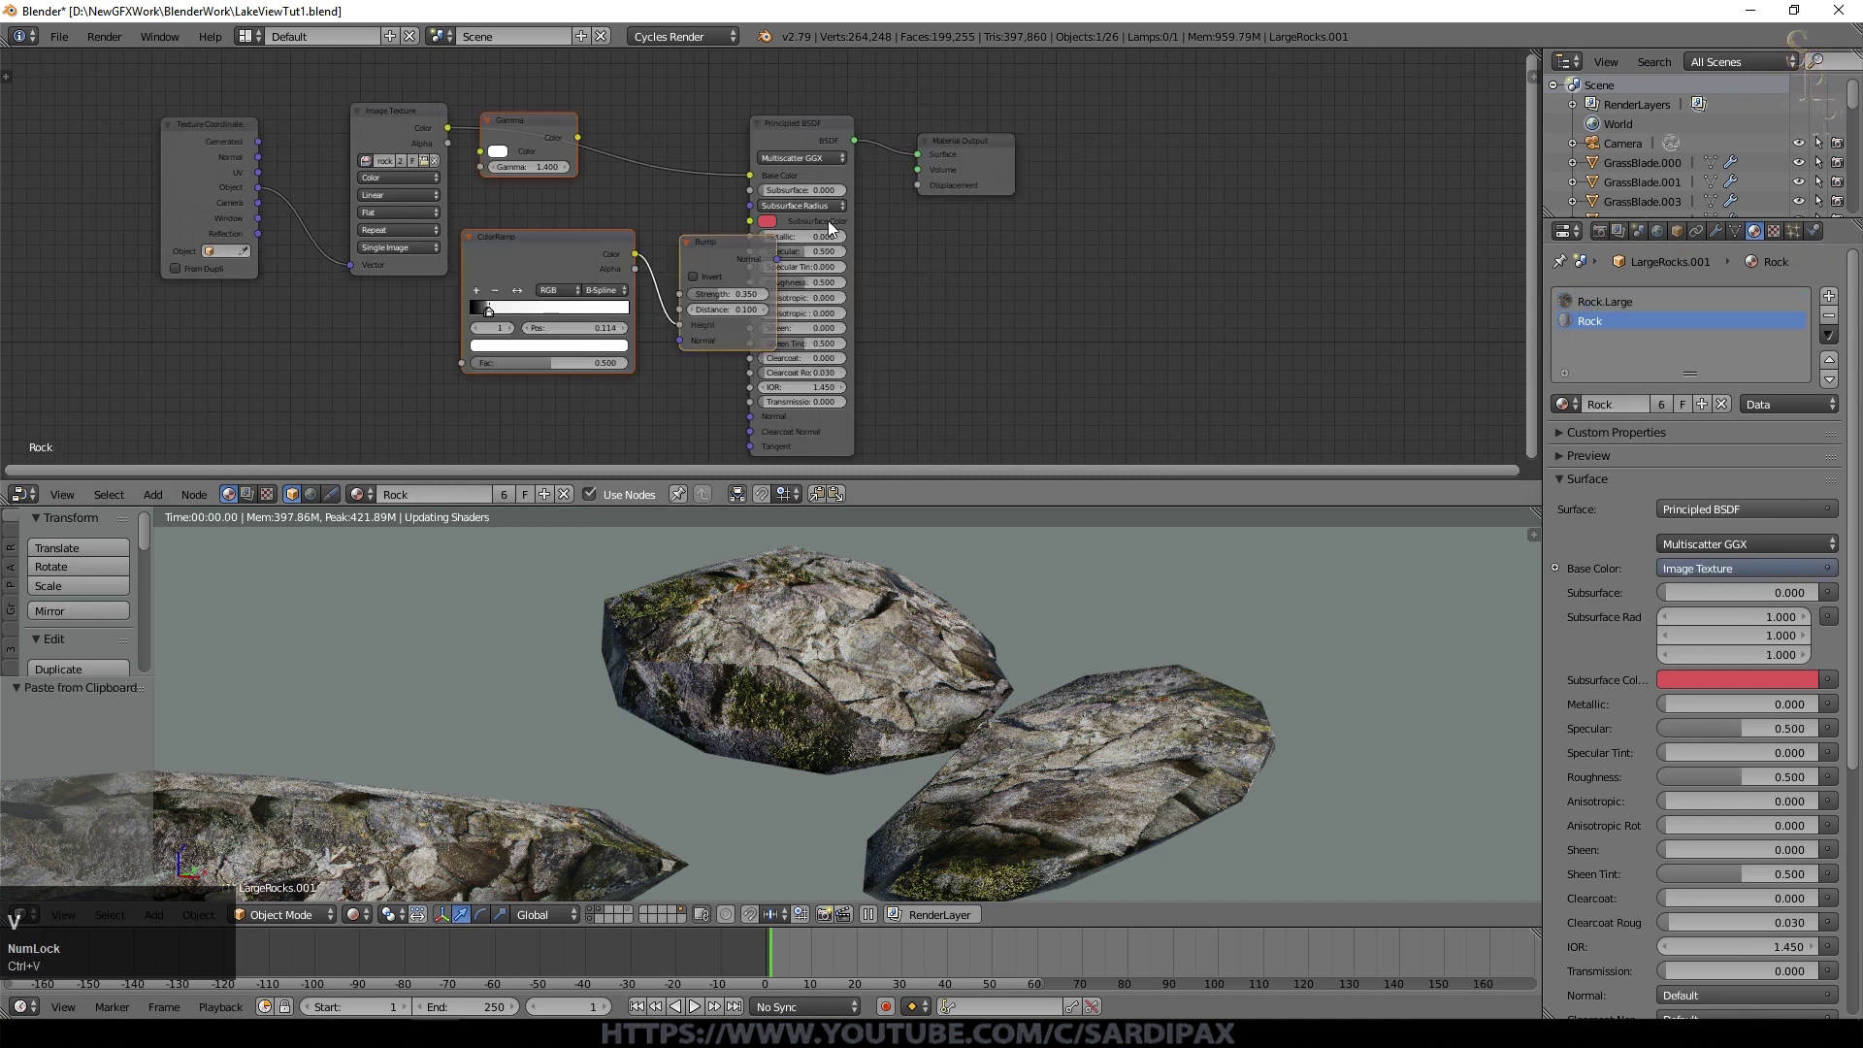
click(982, 142)
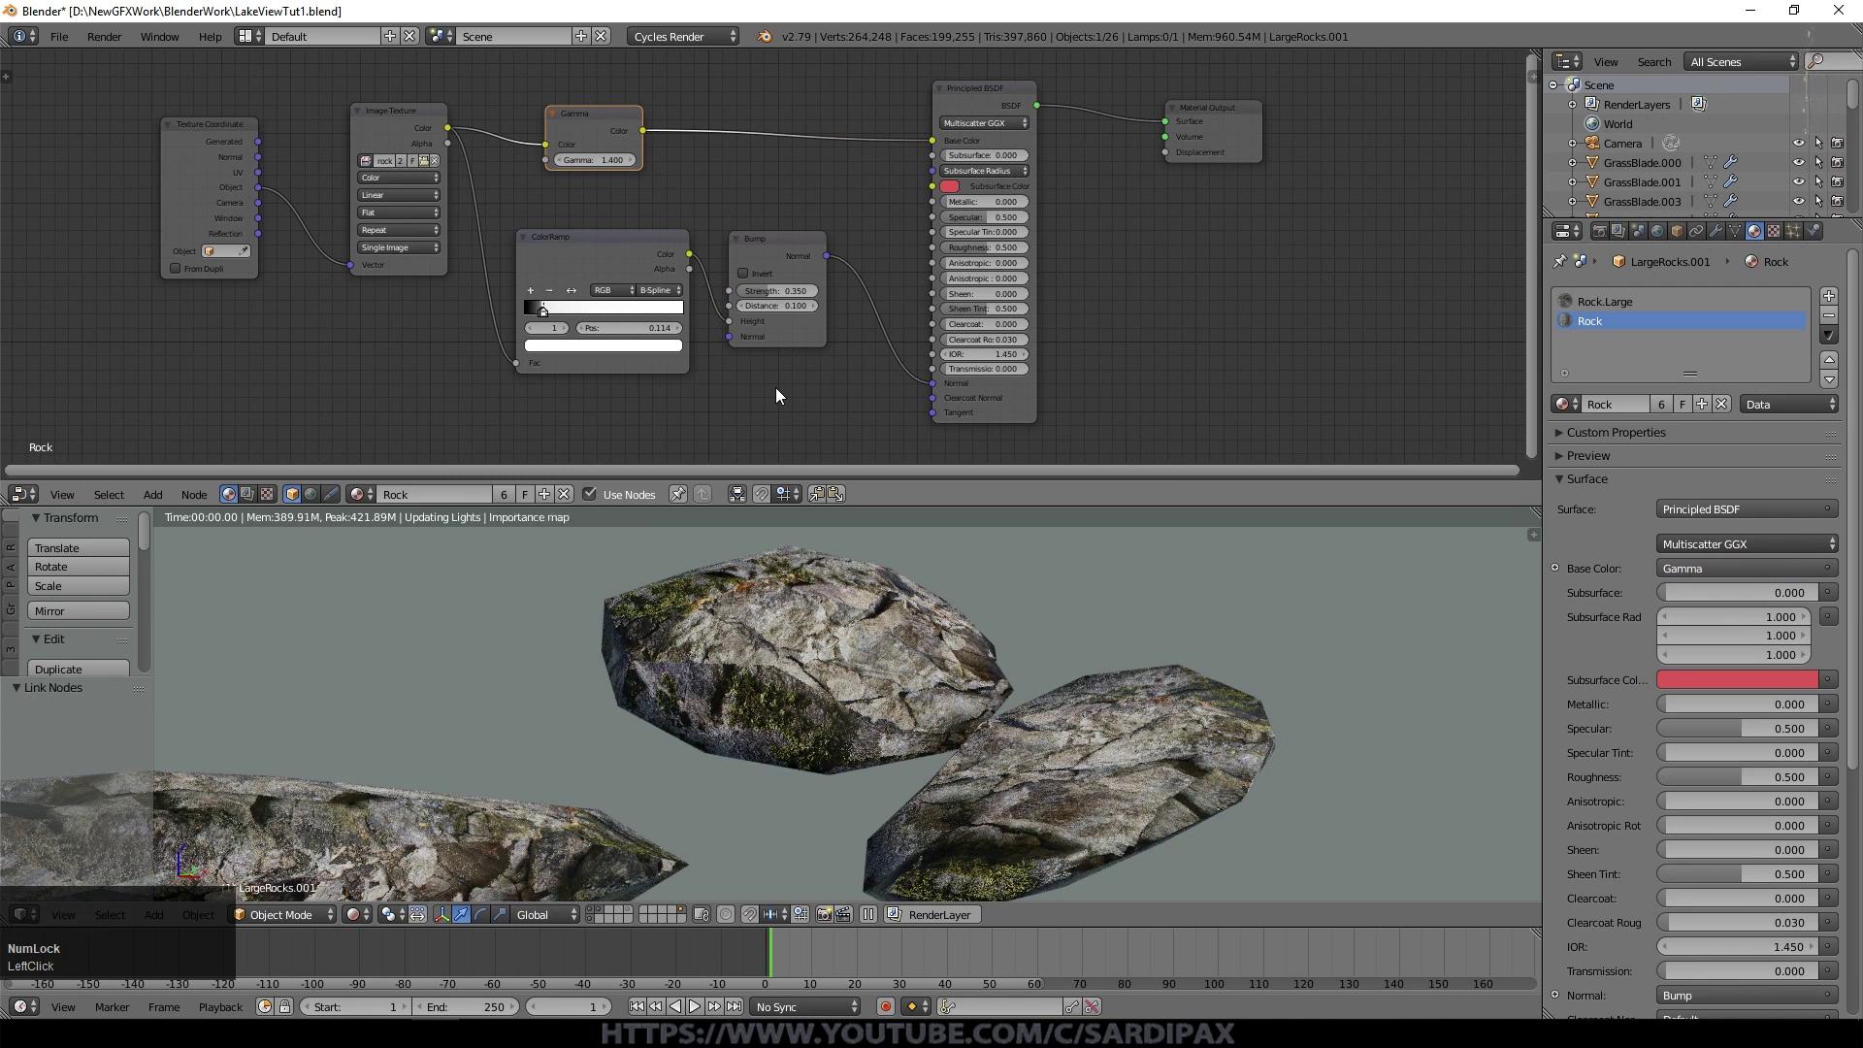
Step: In camera view, edit the ground mesh and select the CamVis and CamVisDistant vertex group areas
click(592, 919)
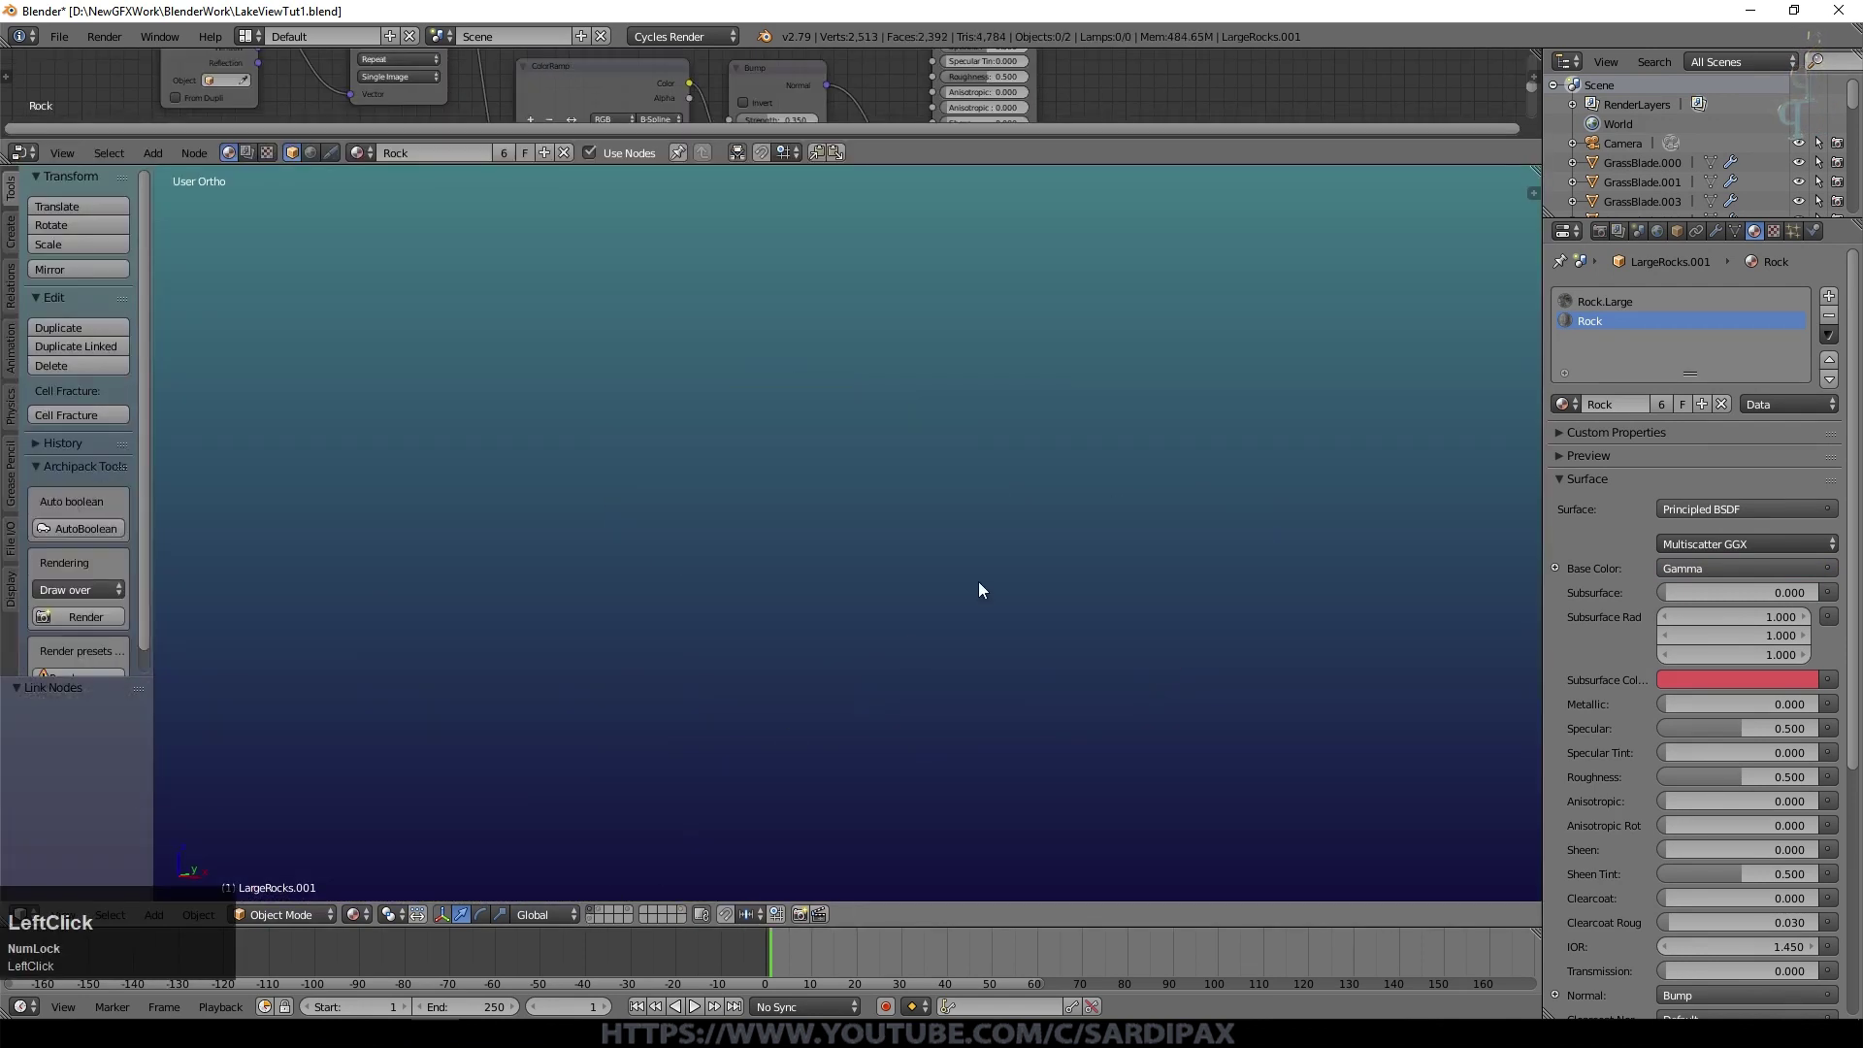
key(KP_0)
middle_click(1331, 467)
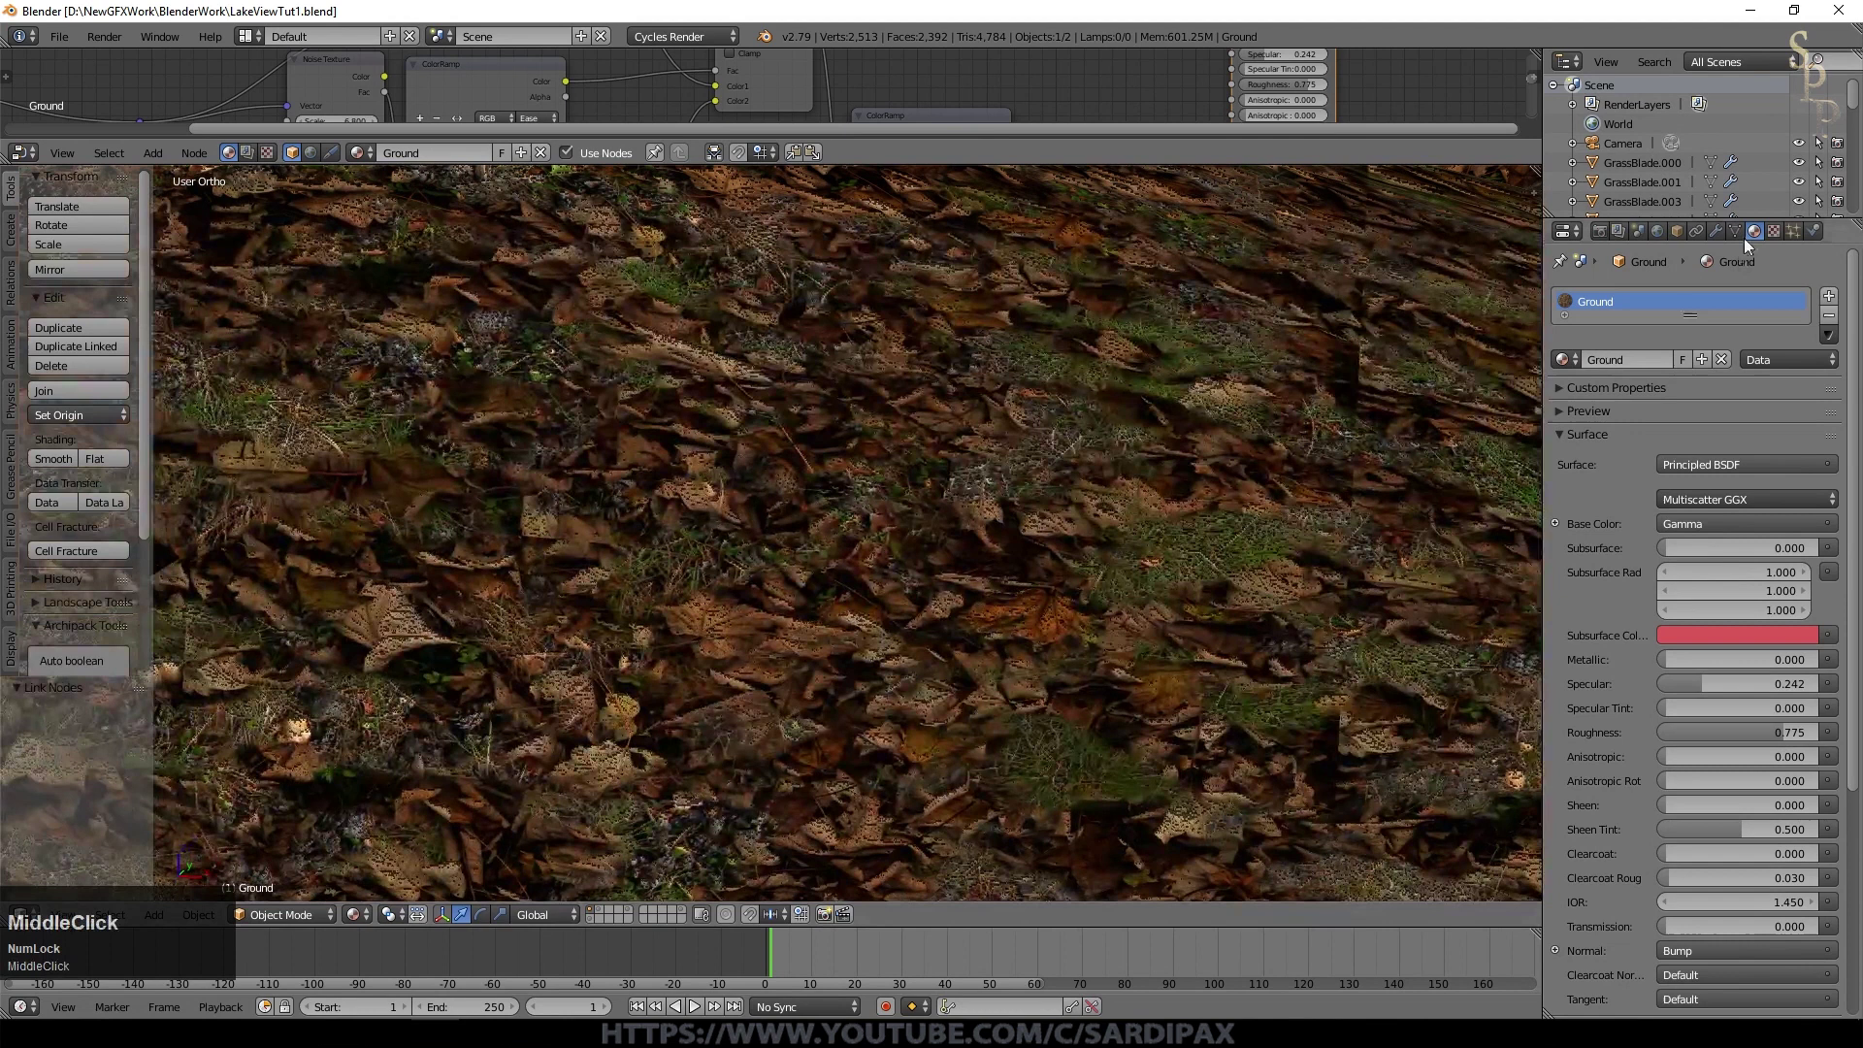
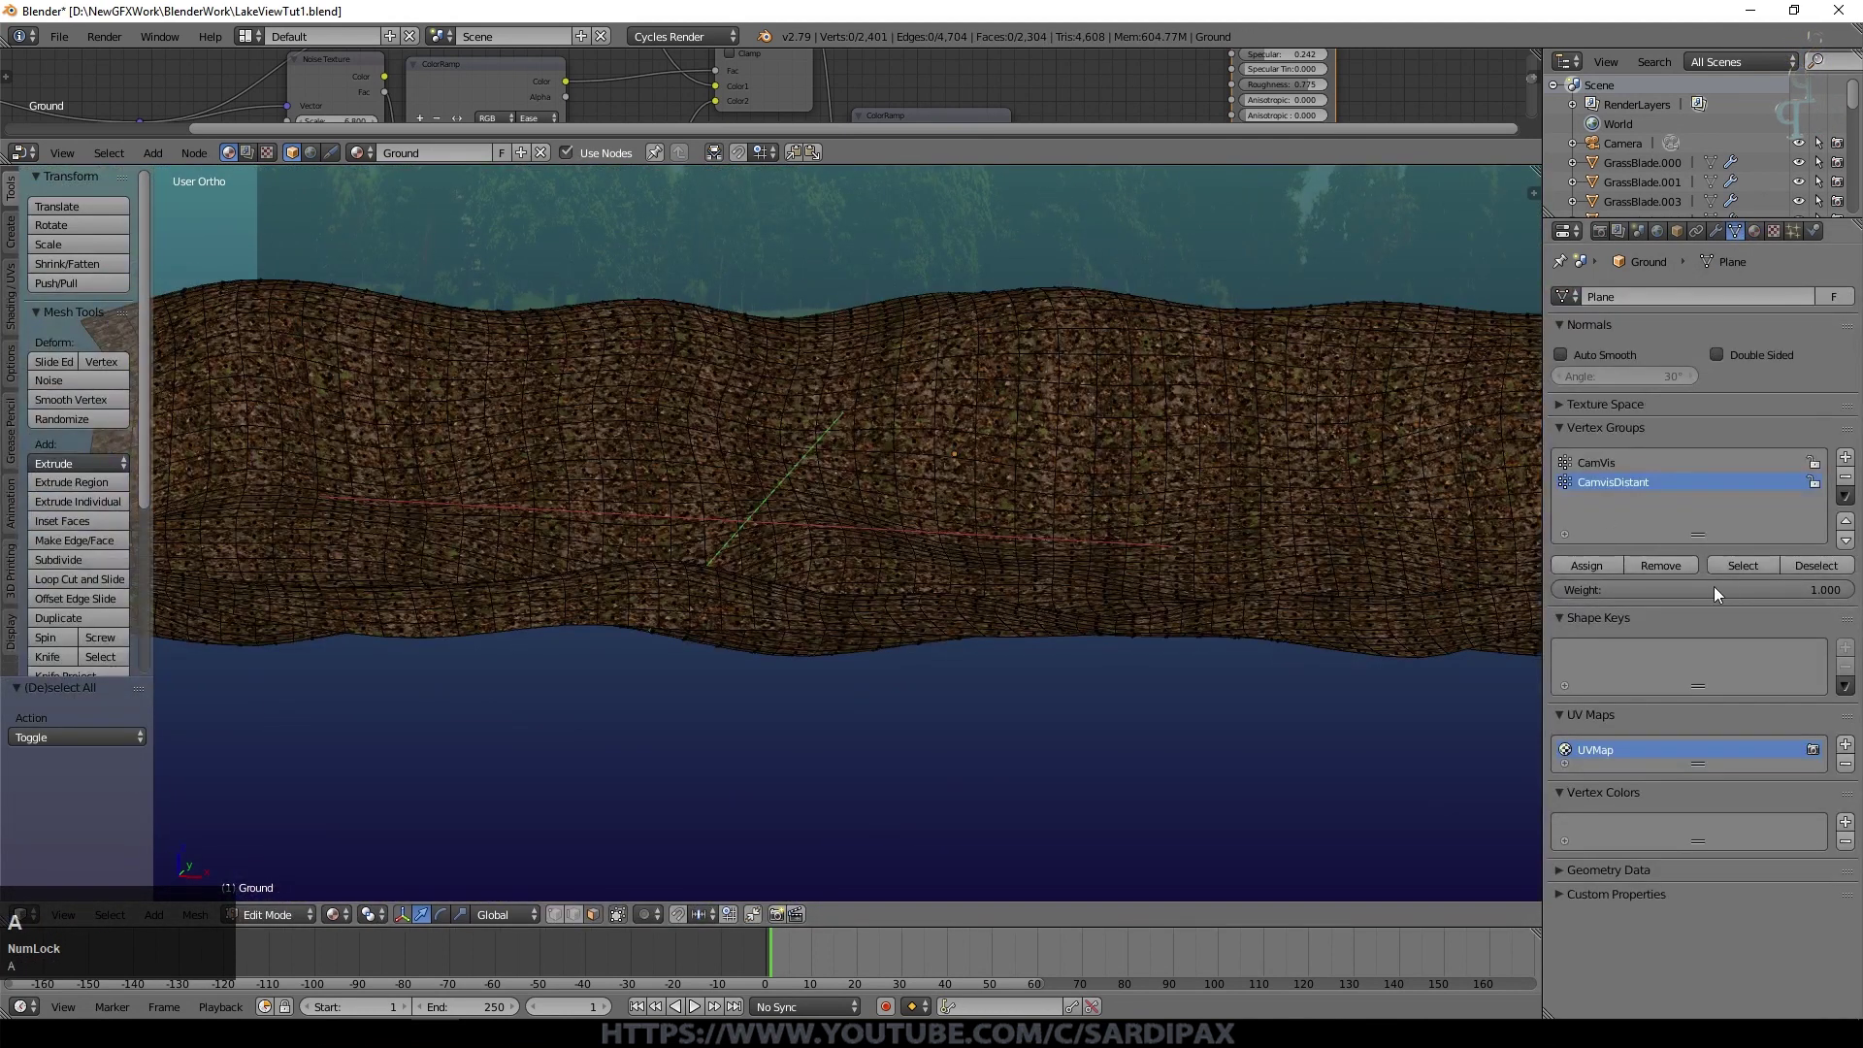
click(1613, 473)
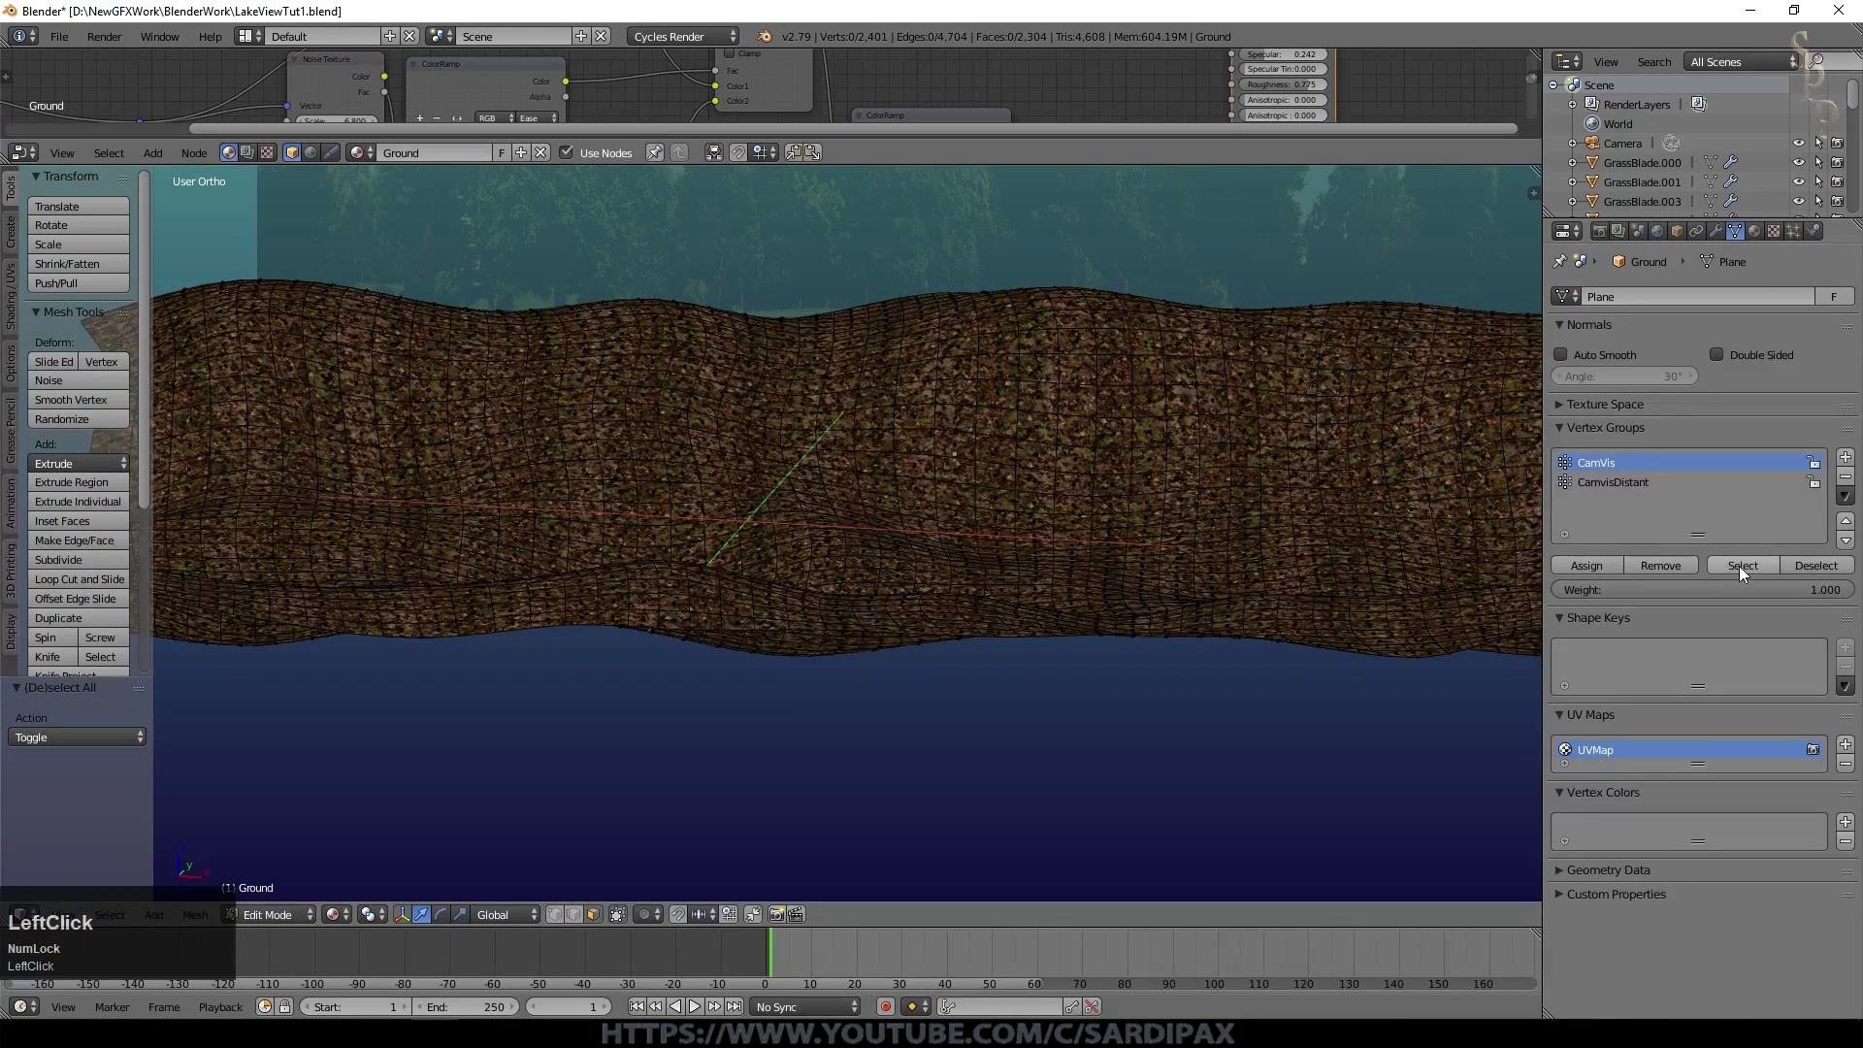
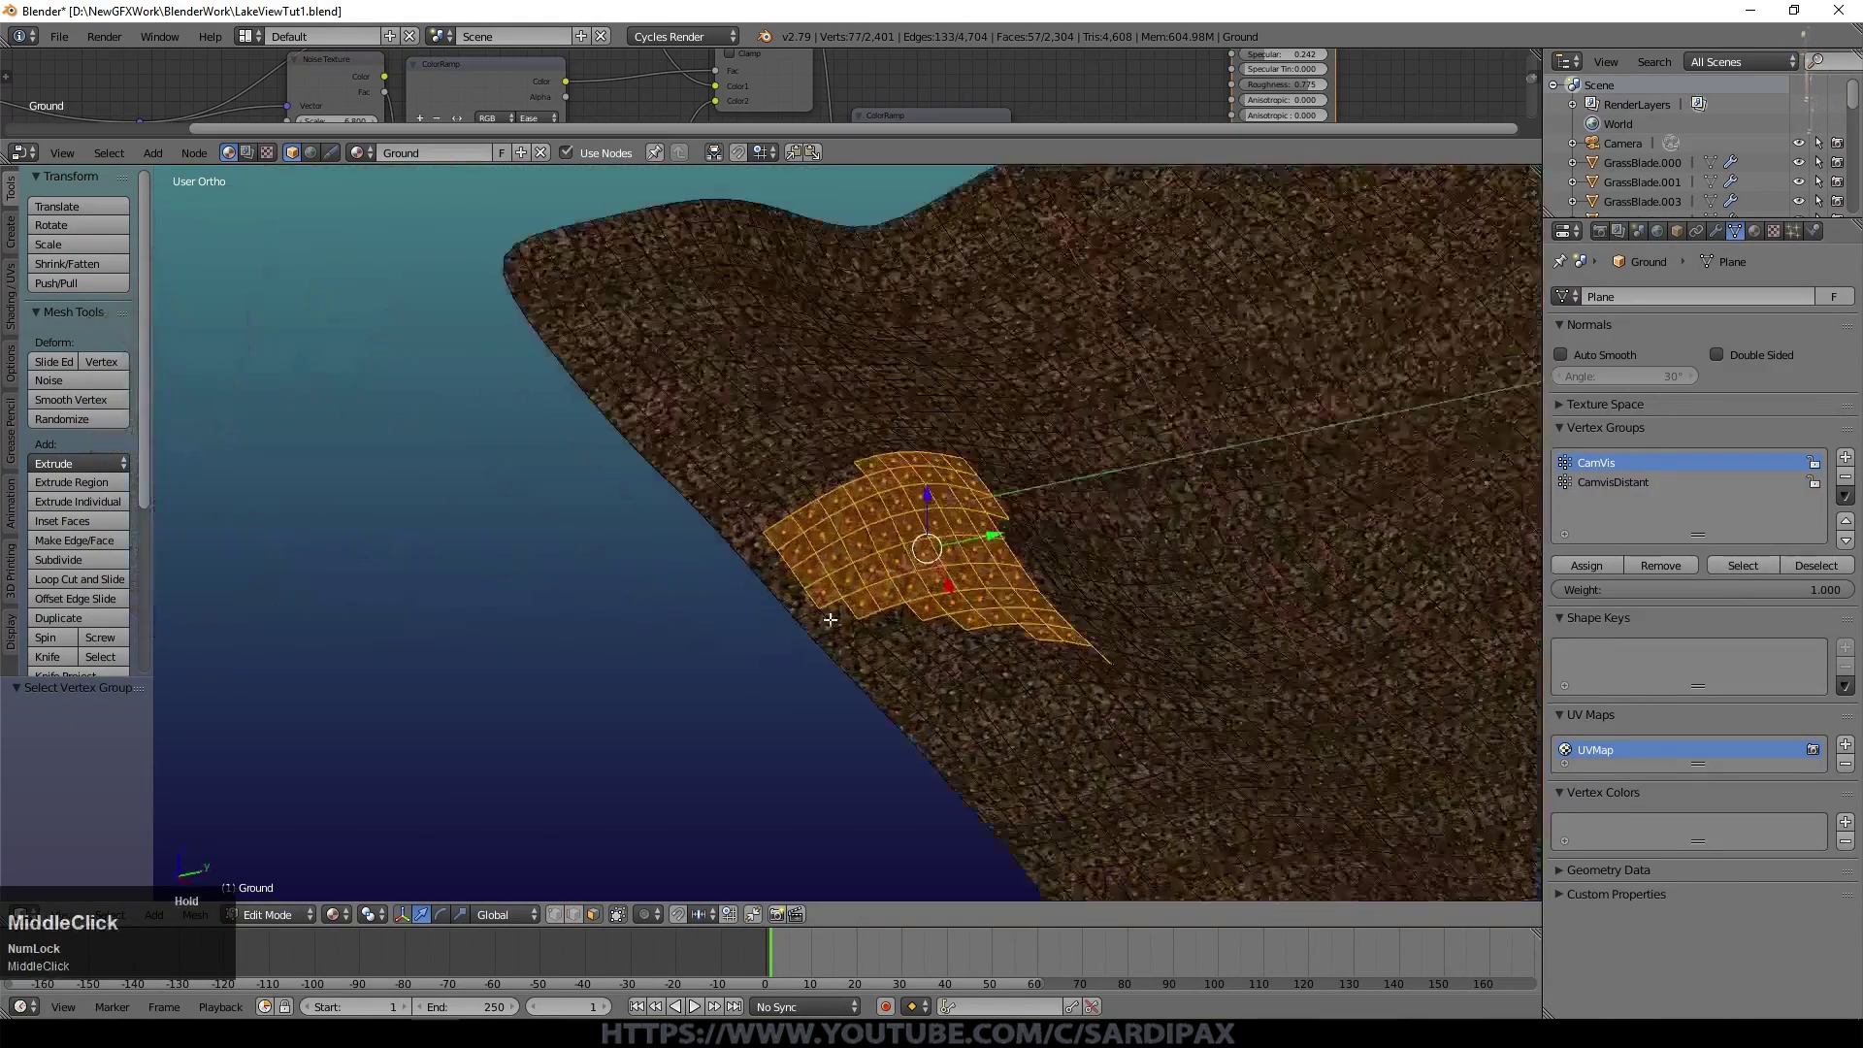
scroll(down, 3)
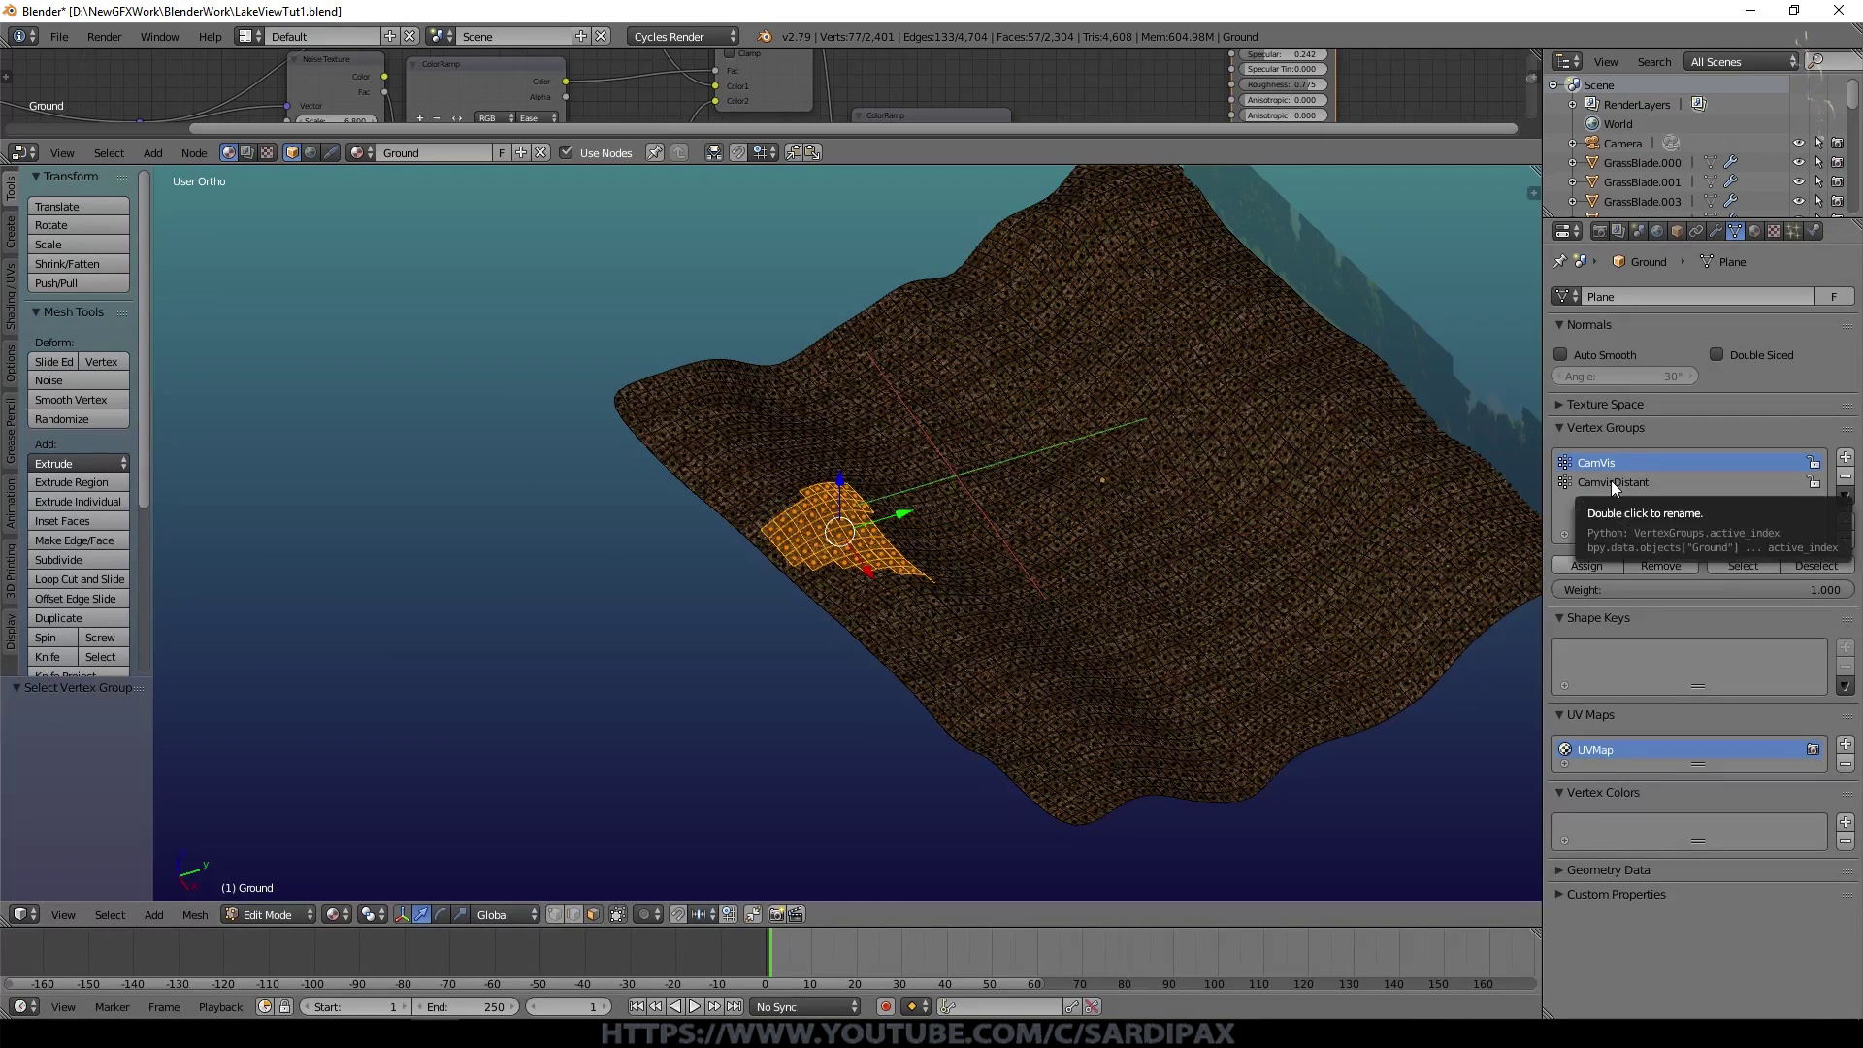
click(1618, 490)
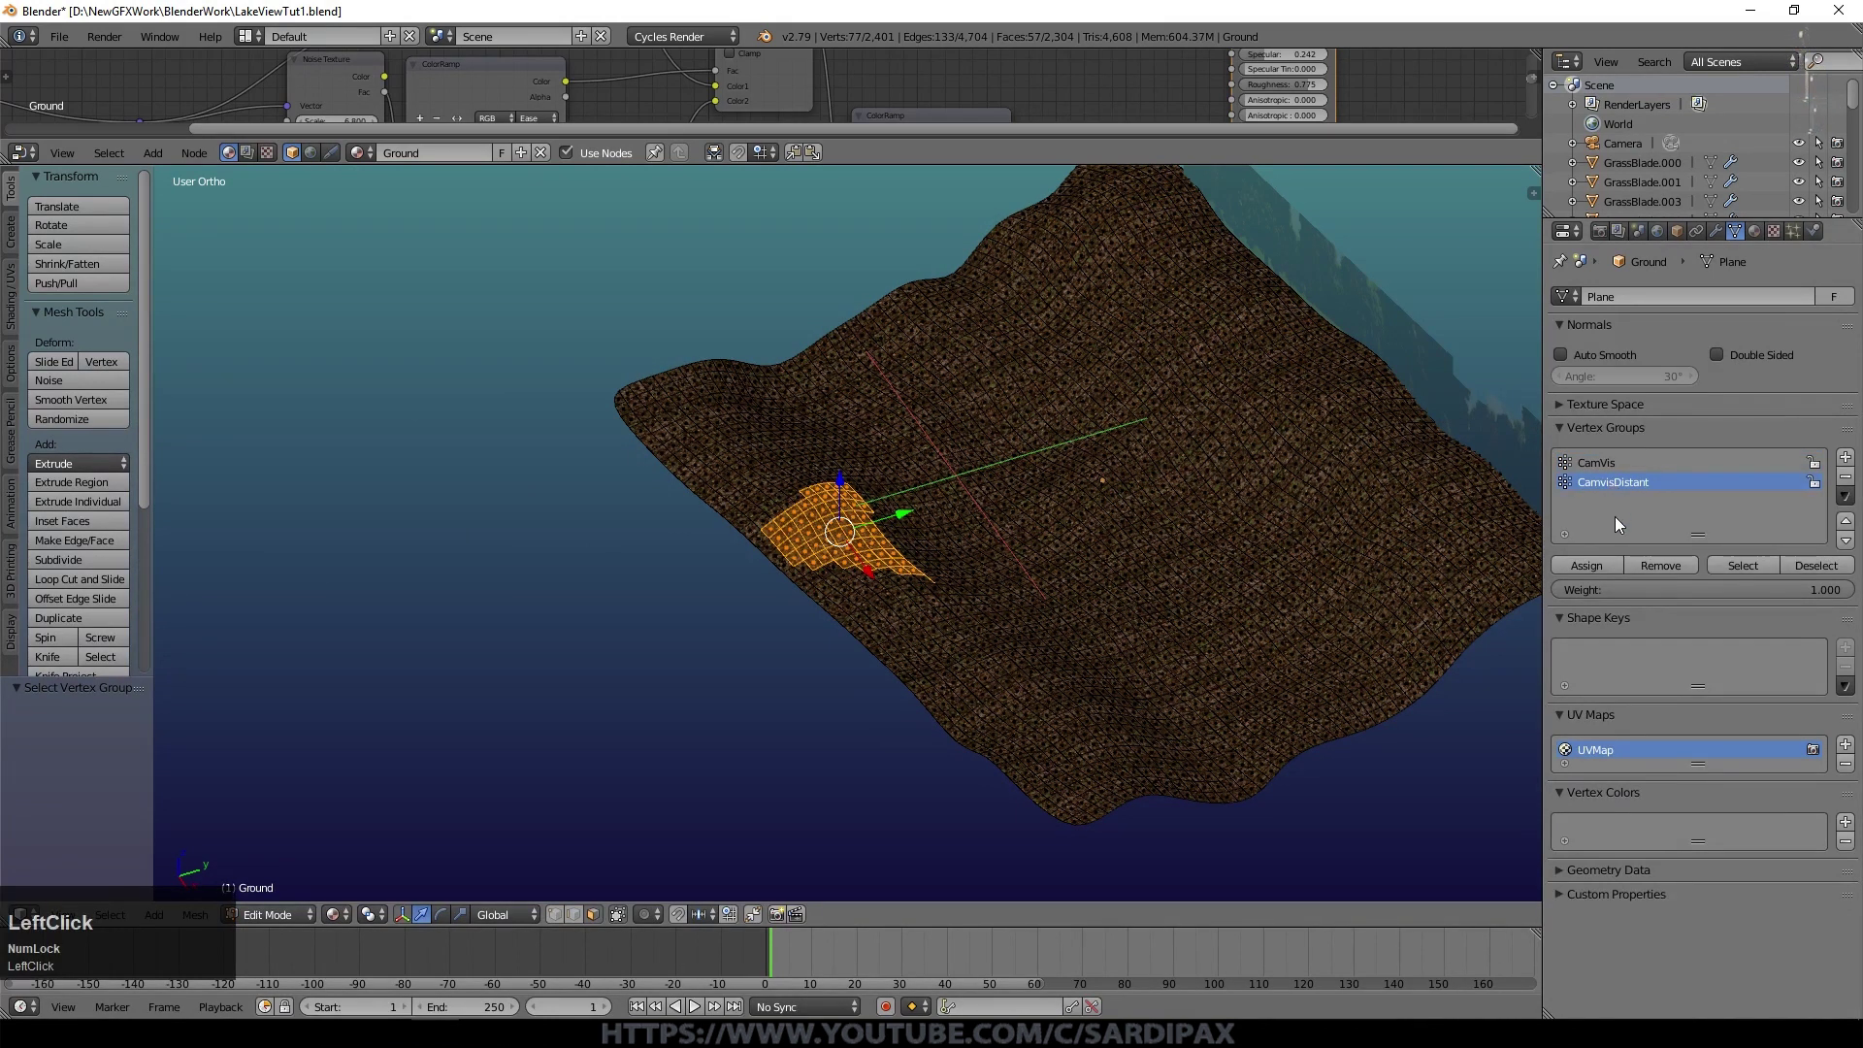
click(1748, 571)
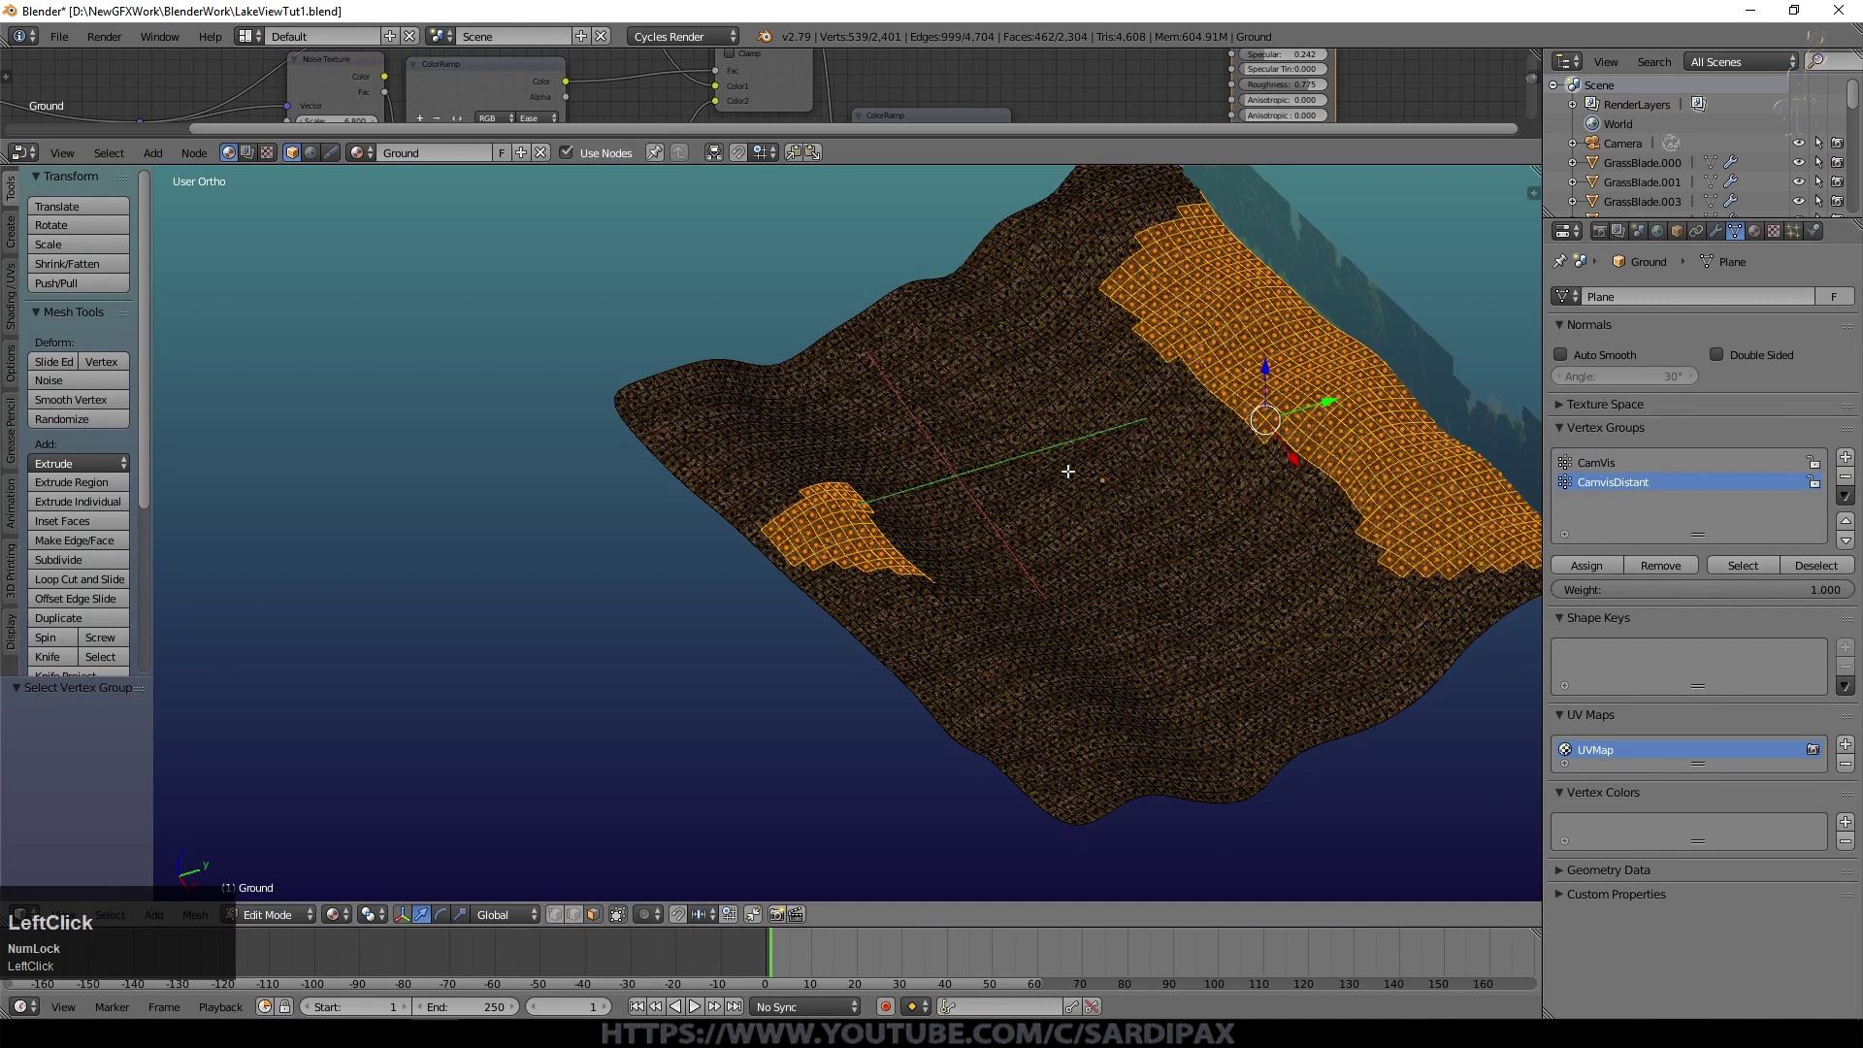
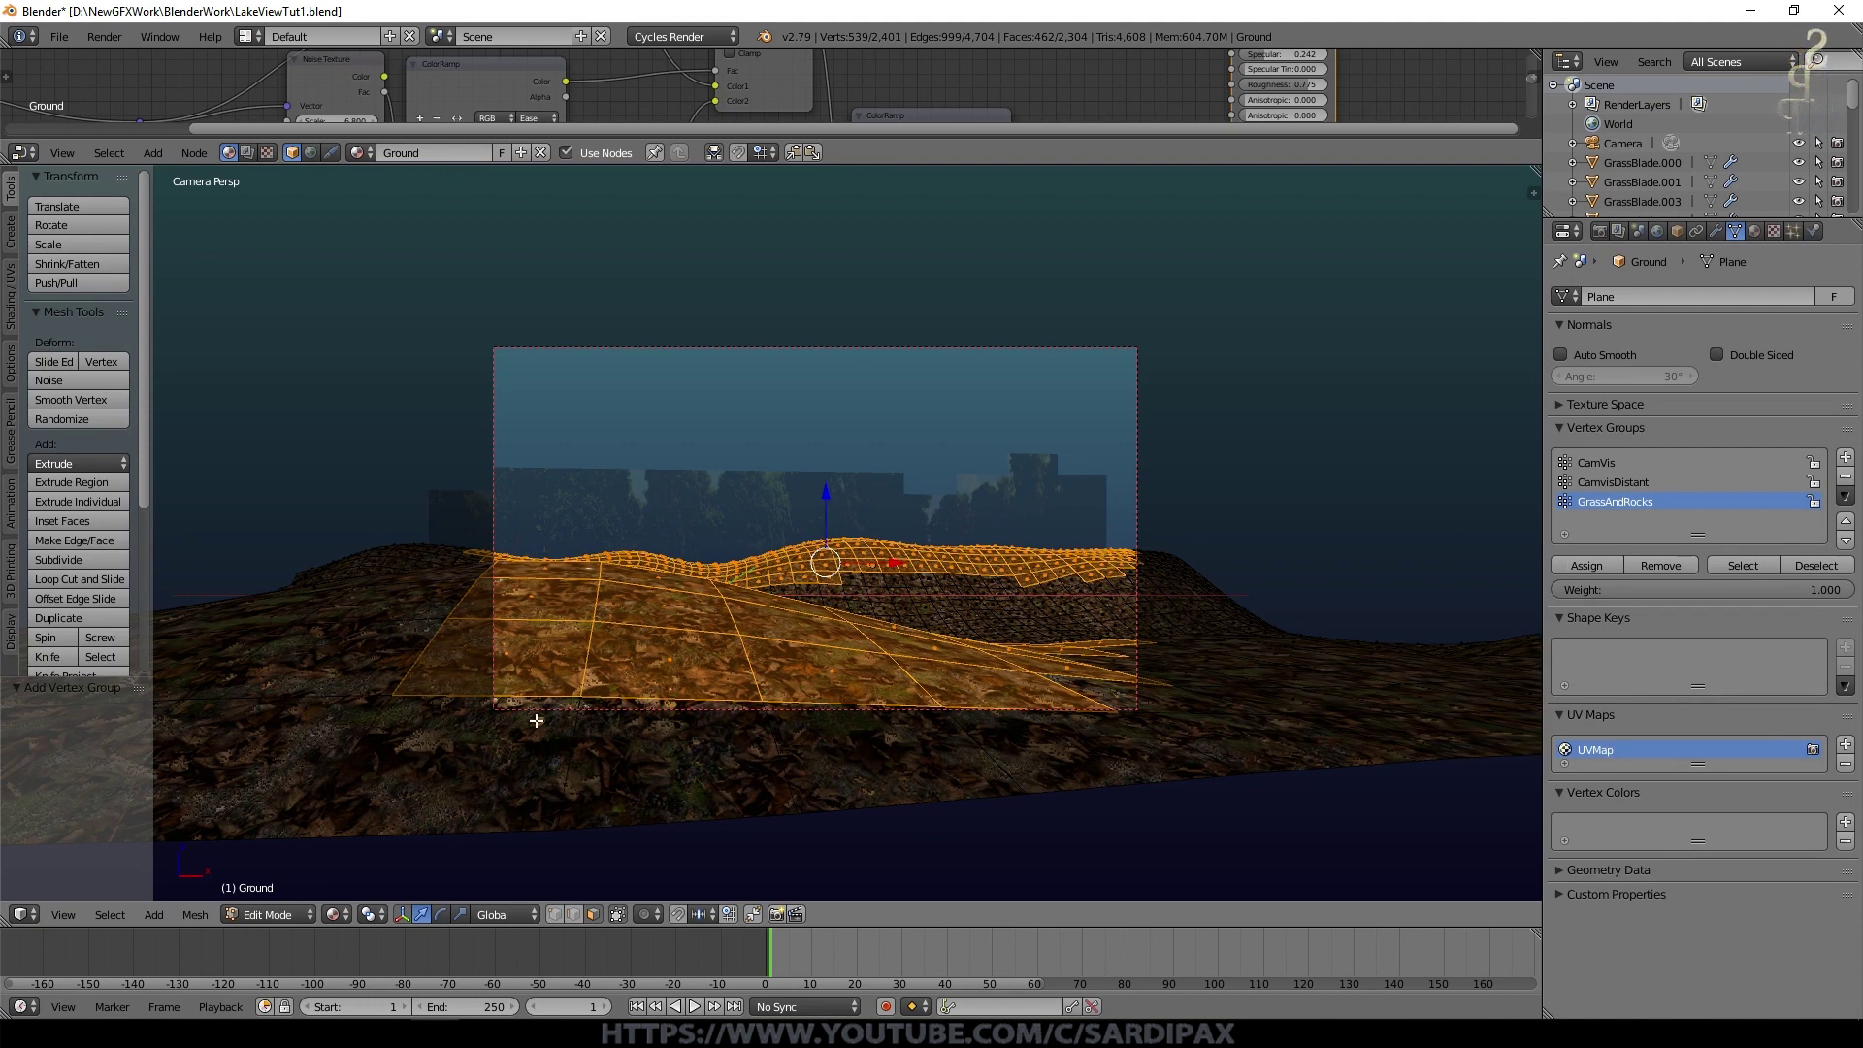
Step: Extend the ground face selection and work the Vertex Groups panel, toggling mesh editing
click(699, 773)
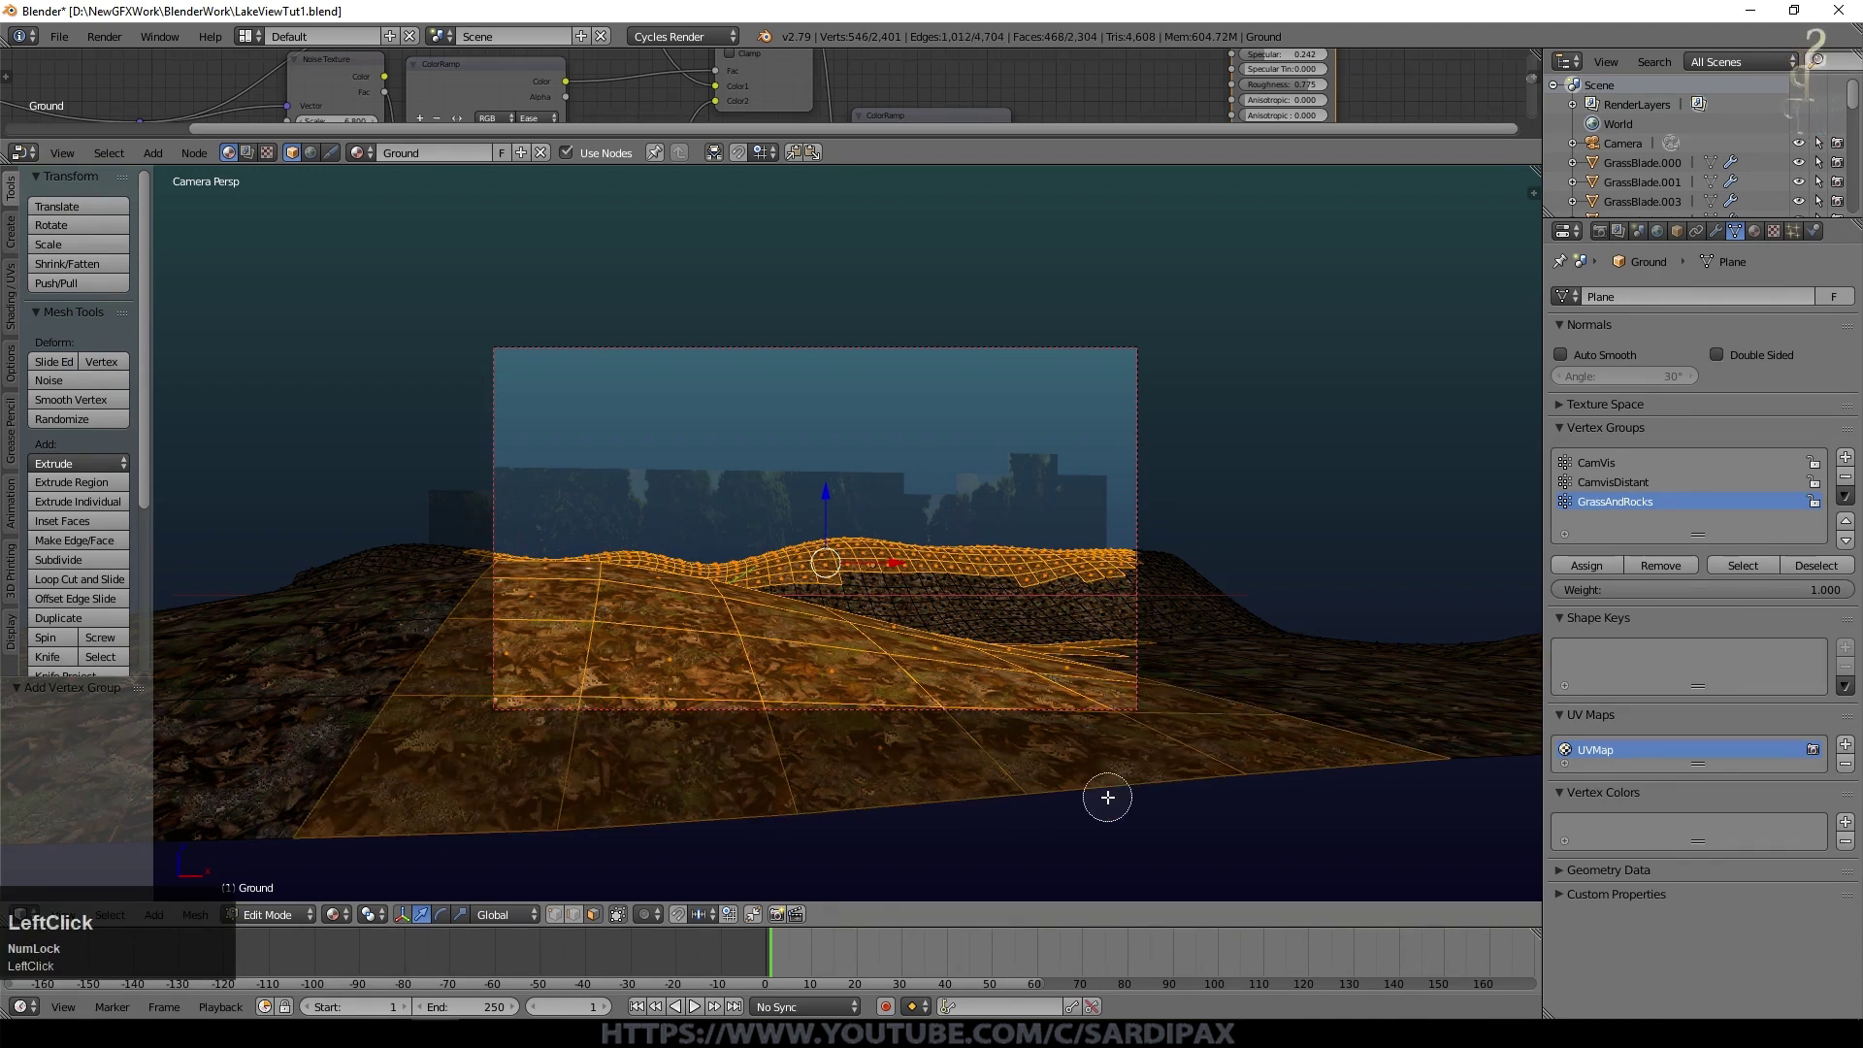
click(1095, 681)
right_click(822, 734)
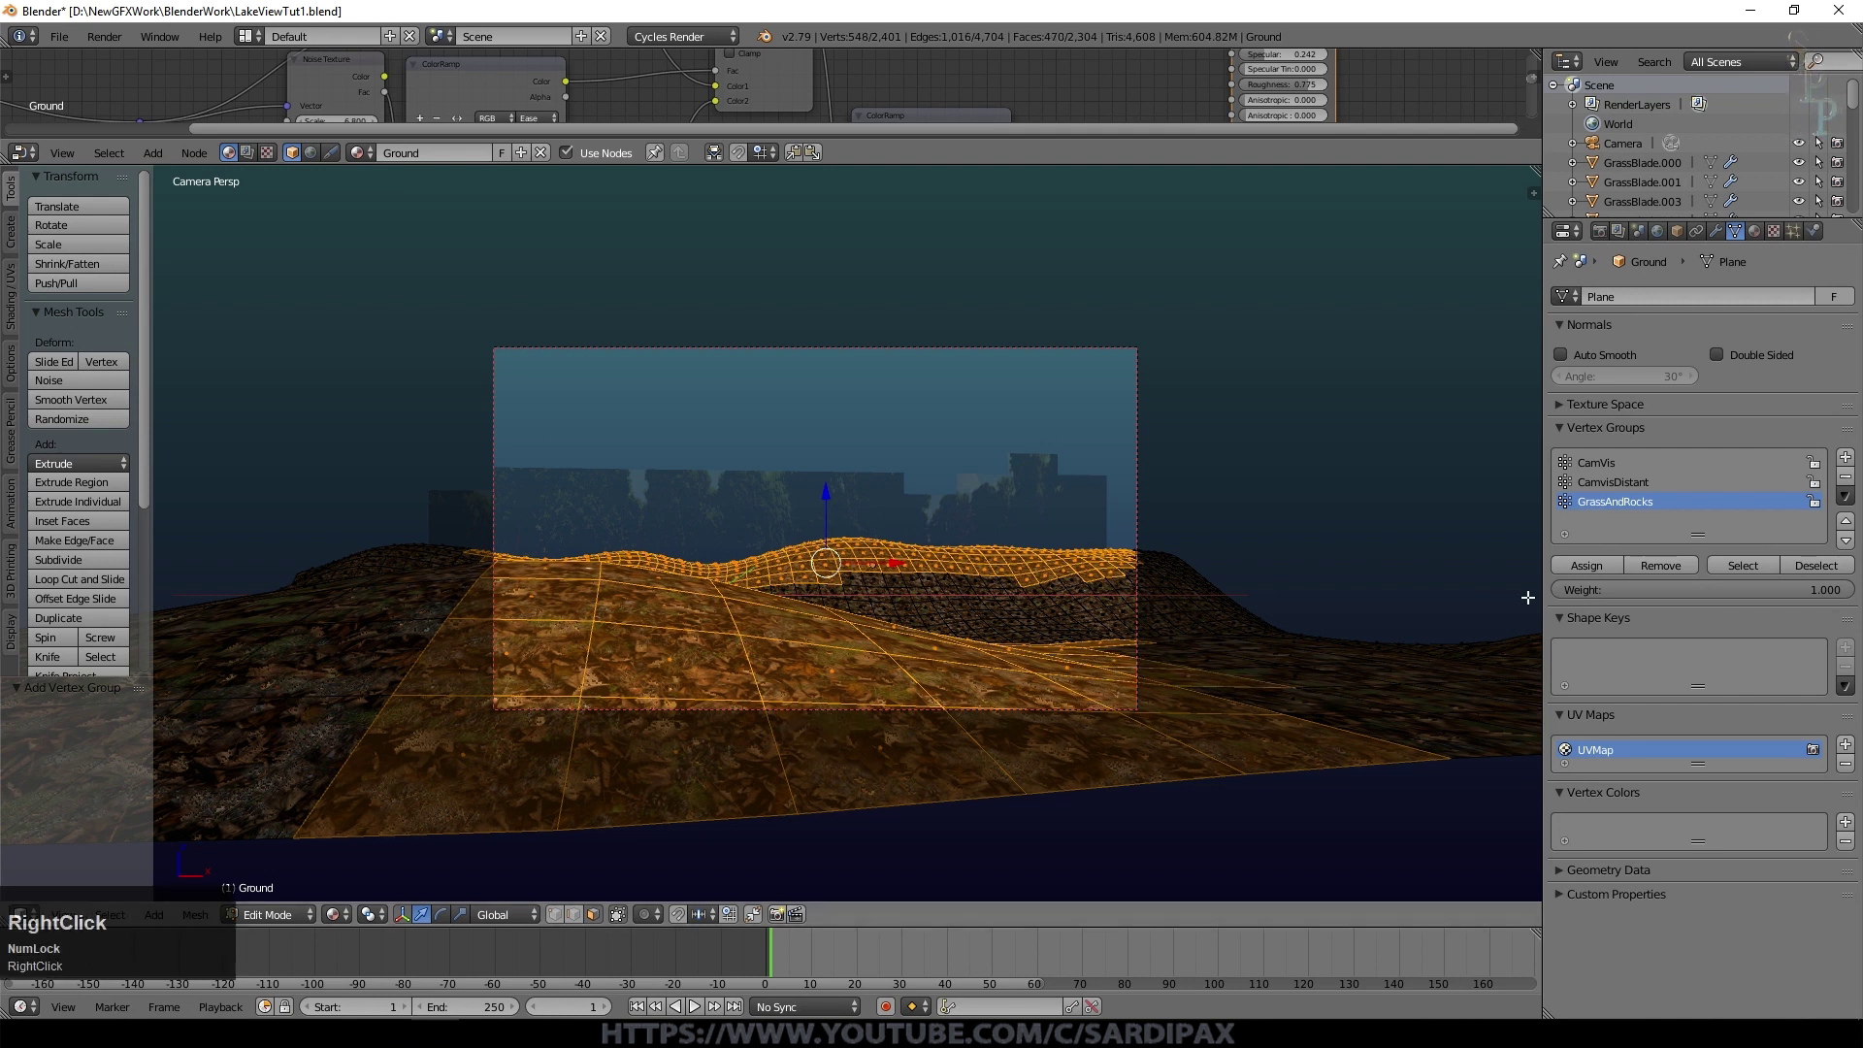
click(1358, 684)
key(a)
click(1756, 568)
key(Tab)
click(607, 914)
key(Tab)
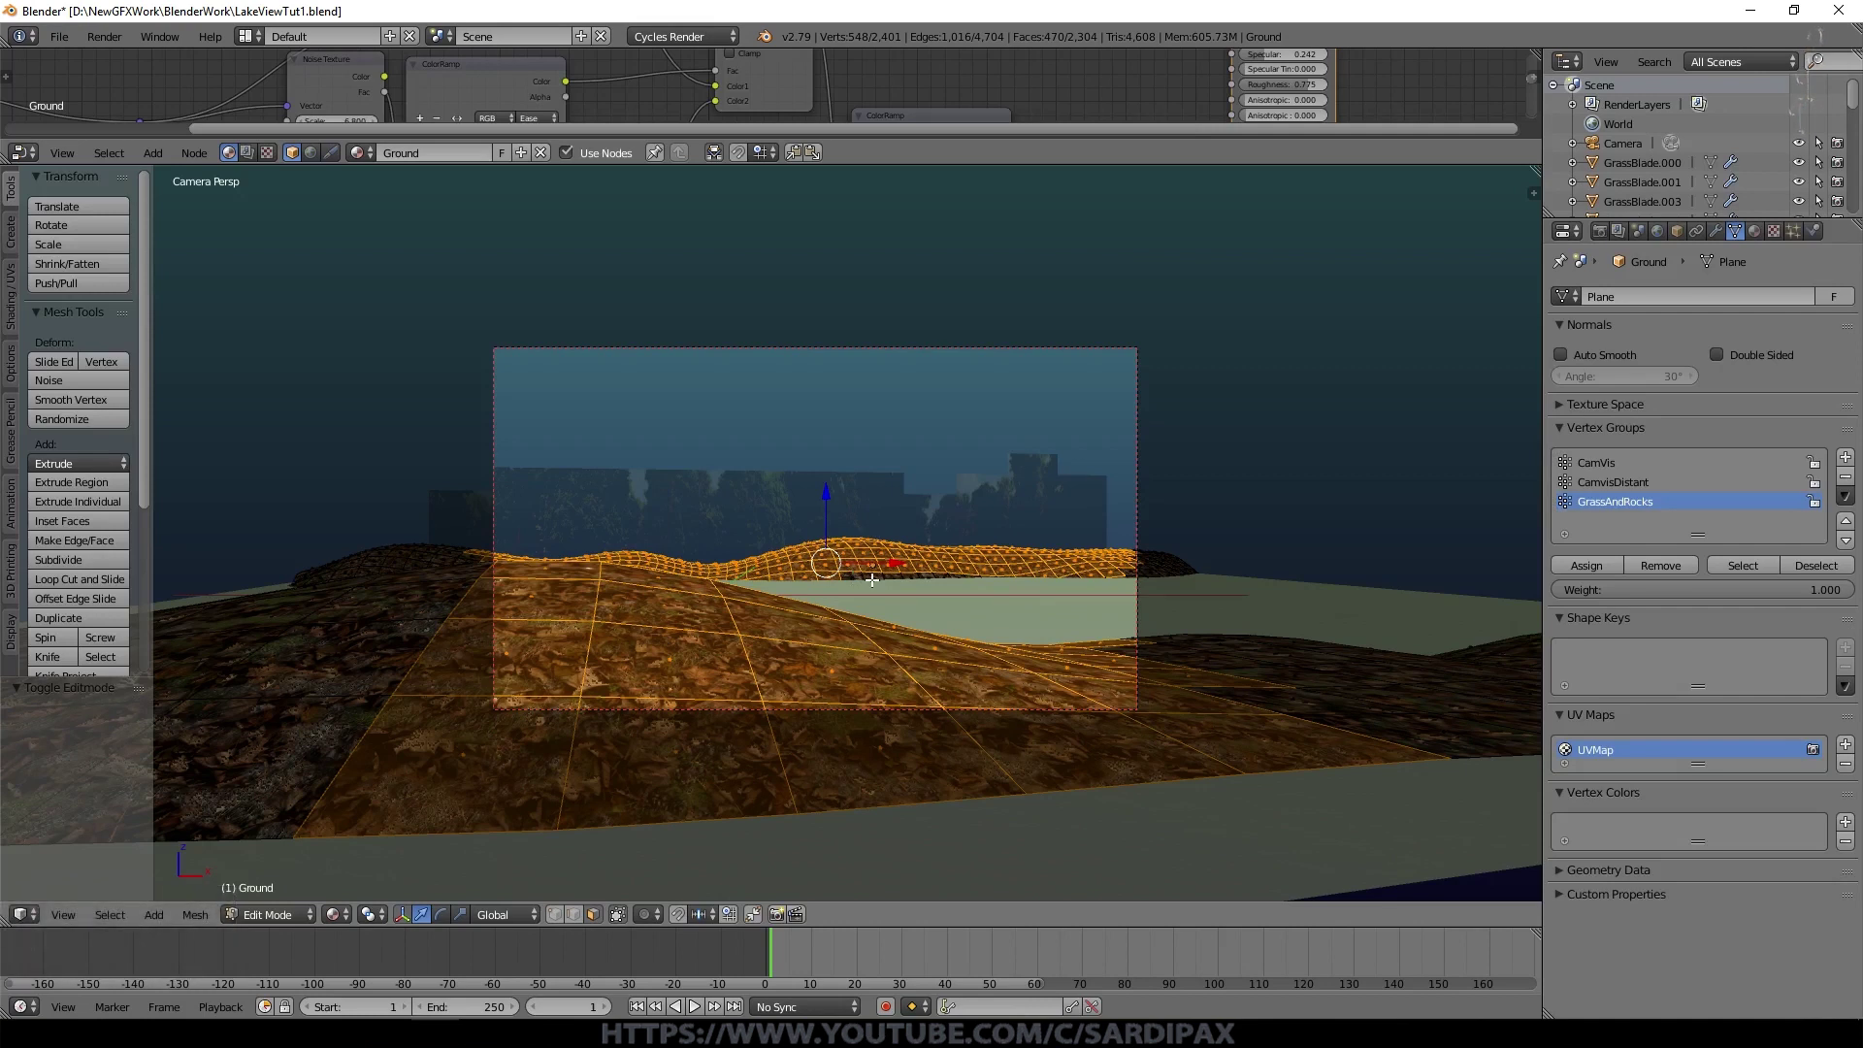
Step: Select the foreground ground seen by the camera, assign it to GrassAndRocks and leave editing
key(c)
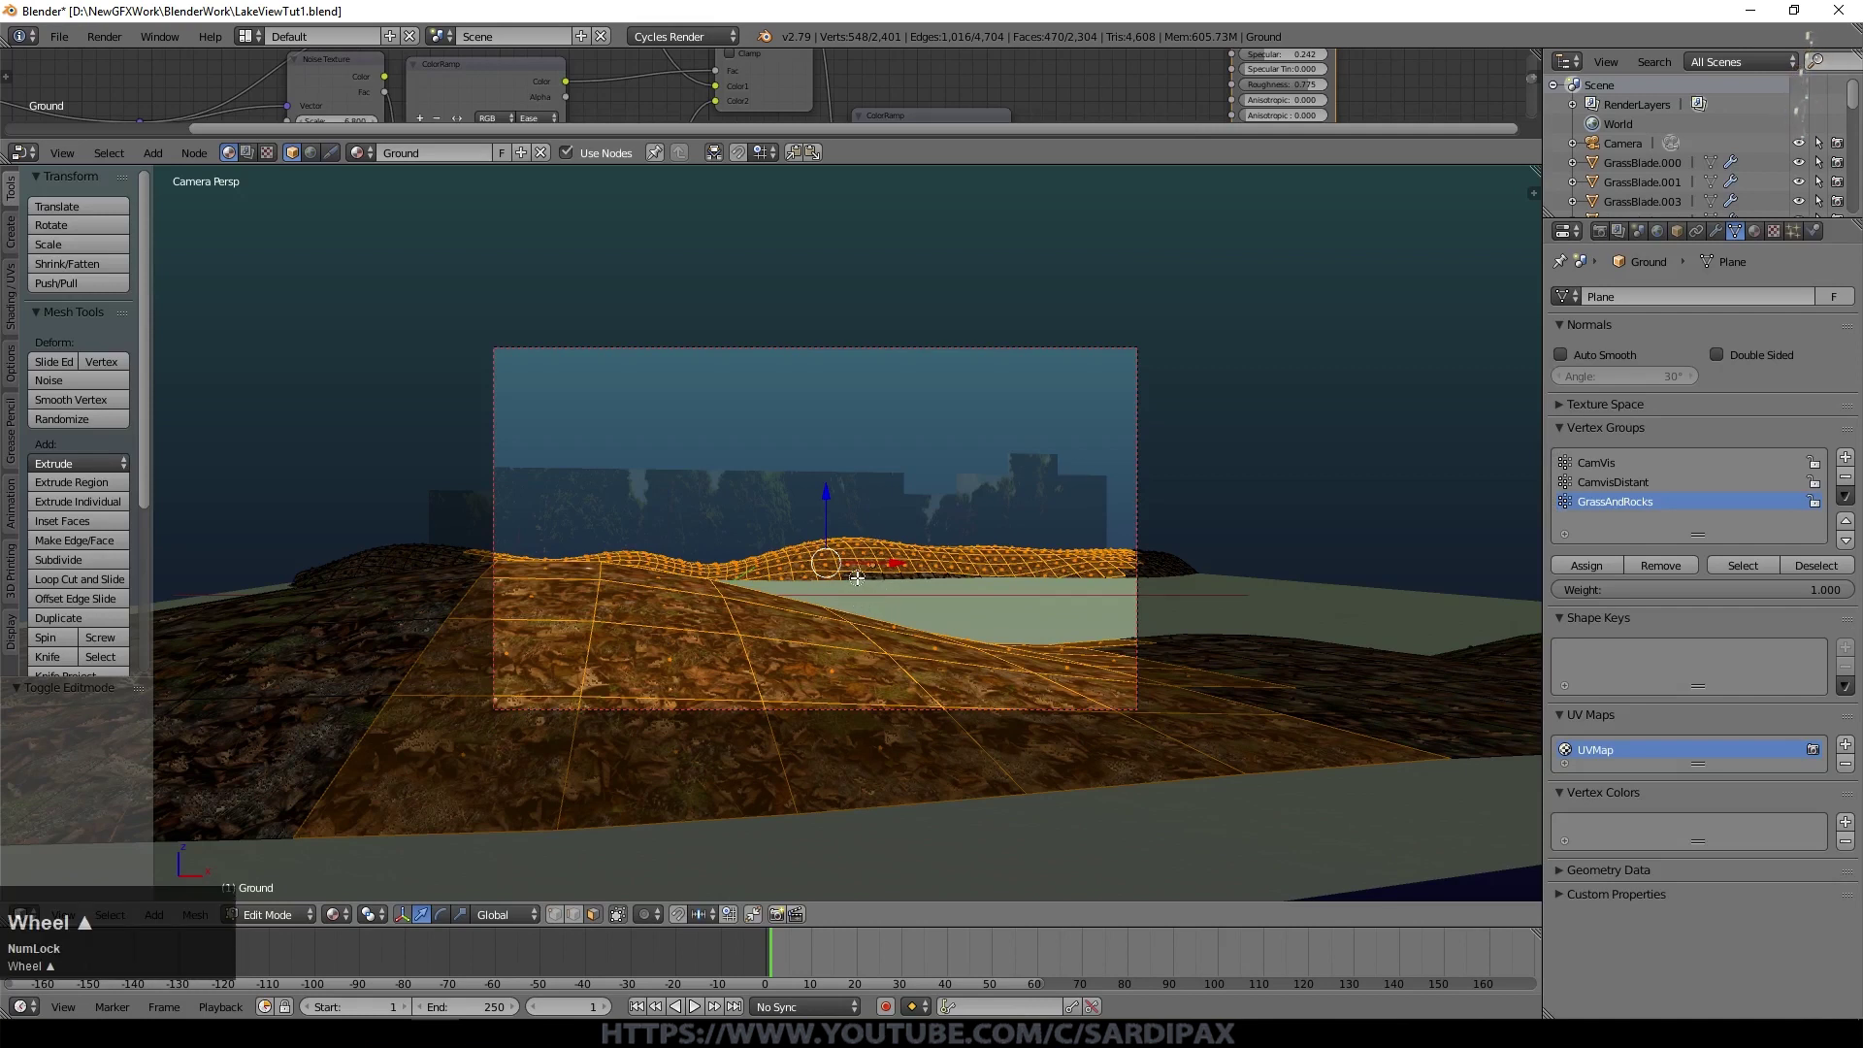
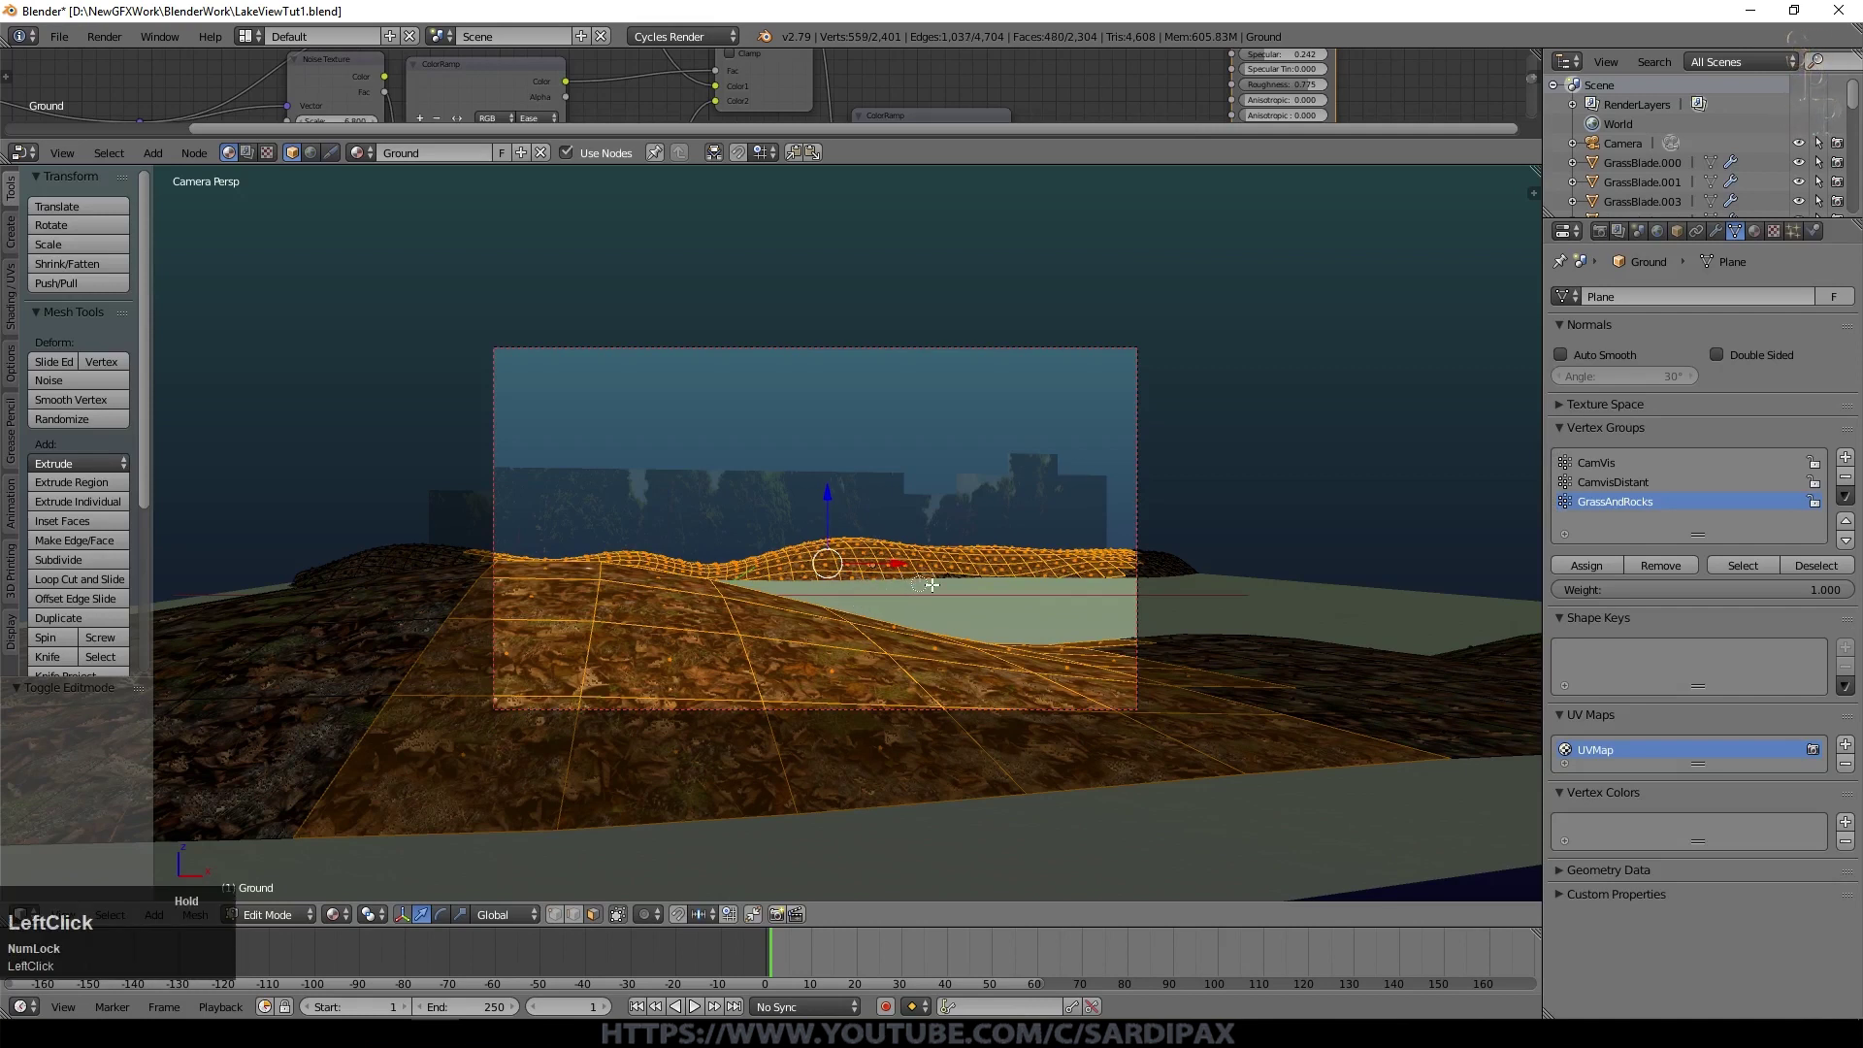
middle_click(468, 550)
drag(463, 550, 1603, 572)
drag(1603, 573, 1153, 543)
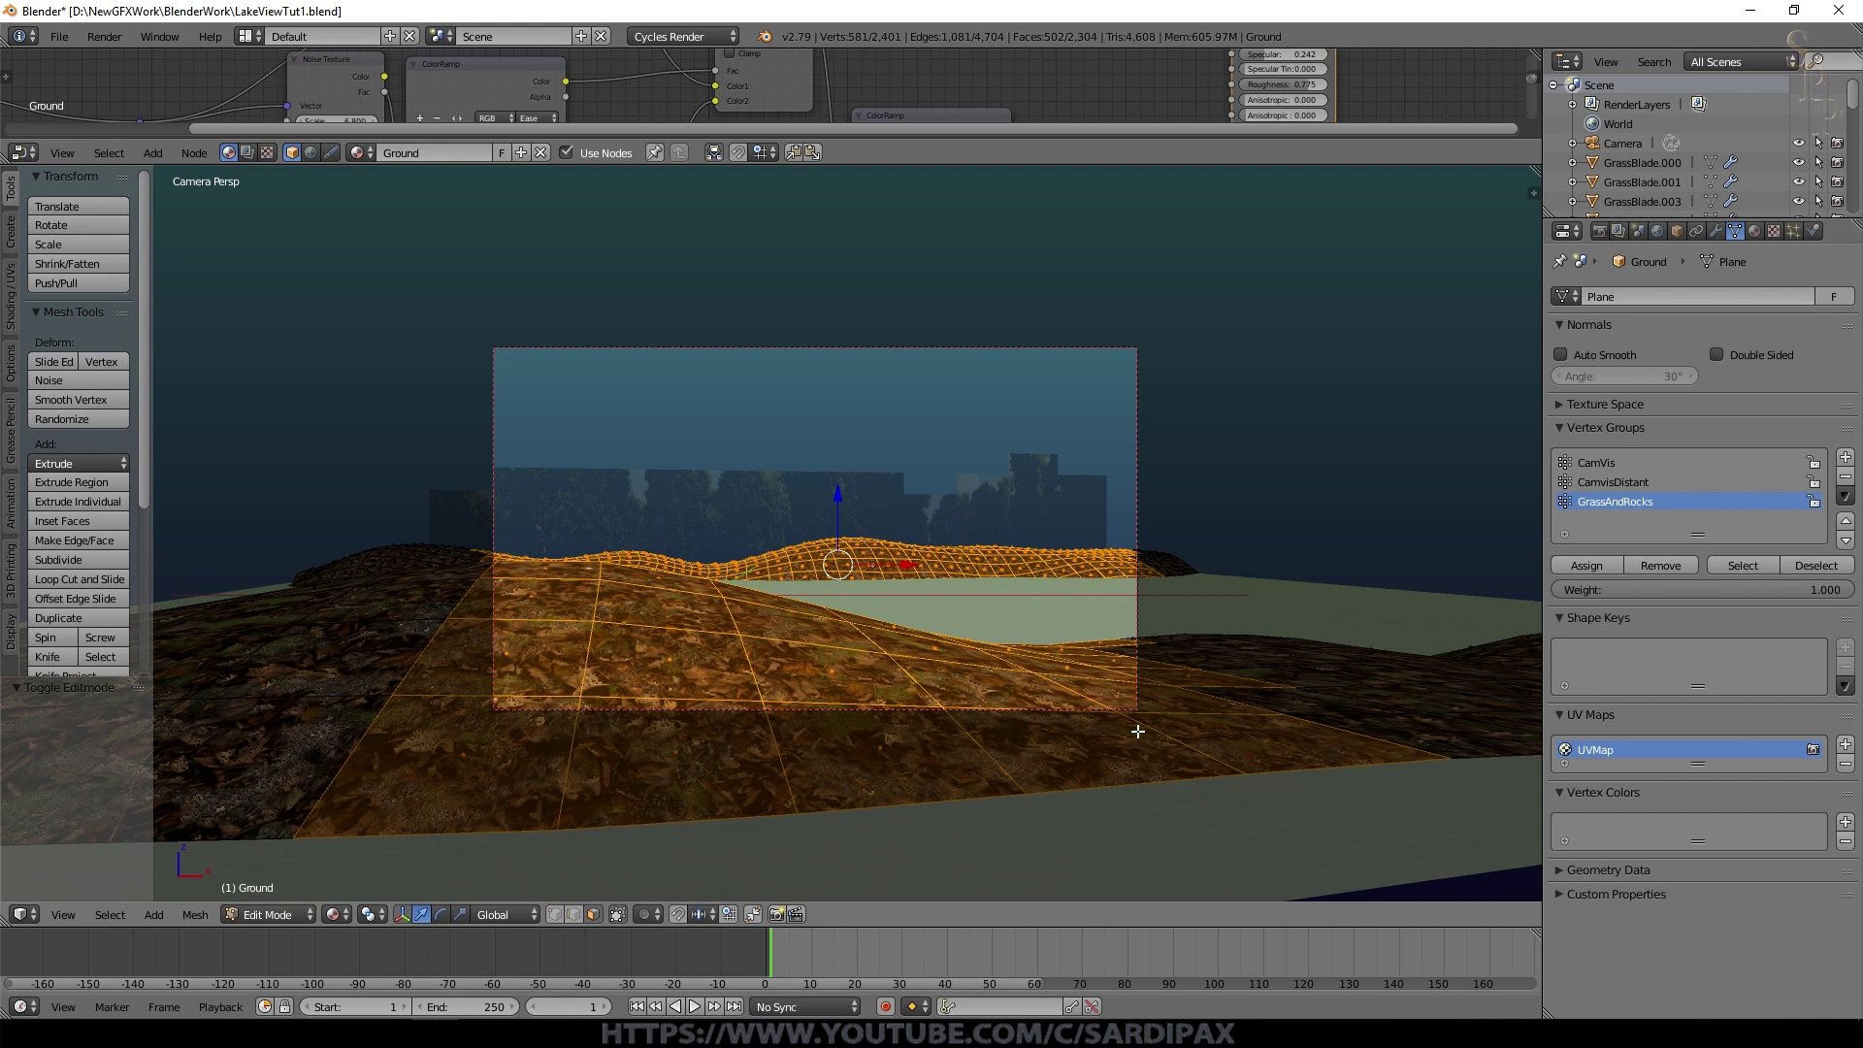
click(1144, 650)
drag(1144, 649, 1623, 565)
click(1610, 568)
key(Tab)
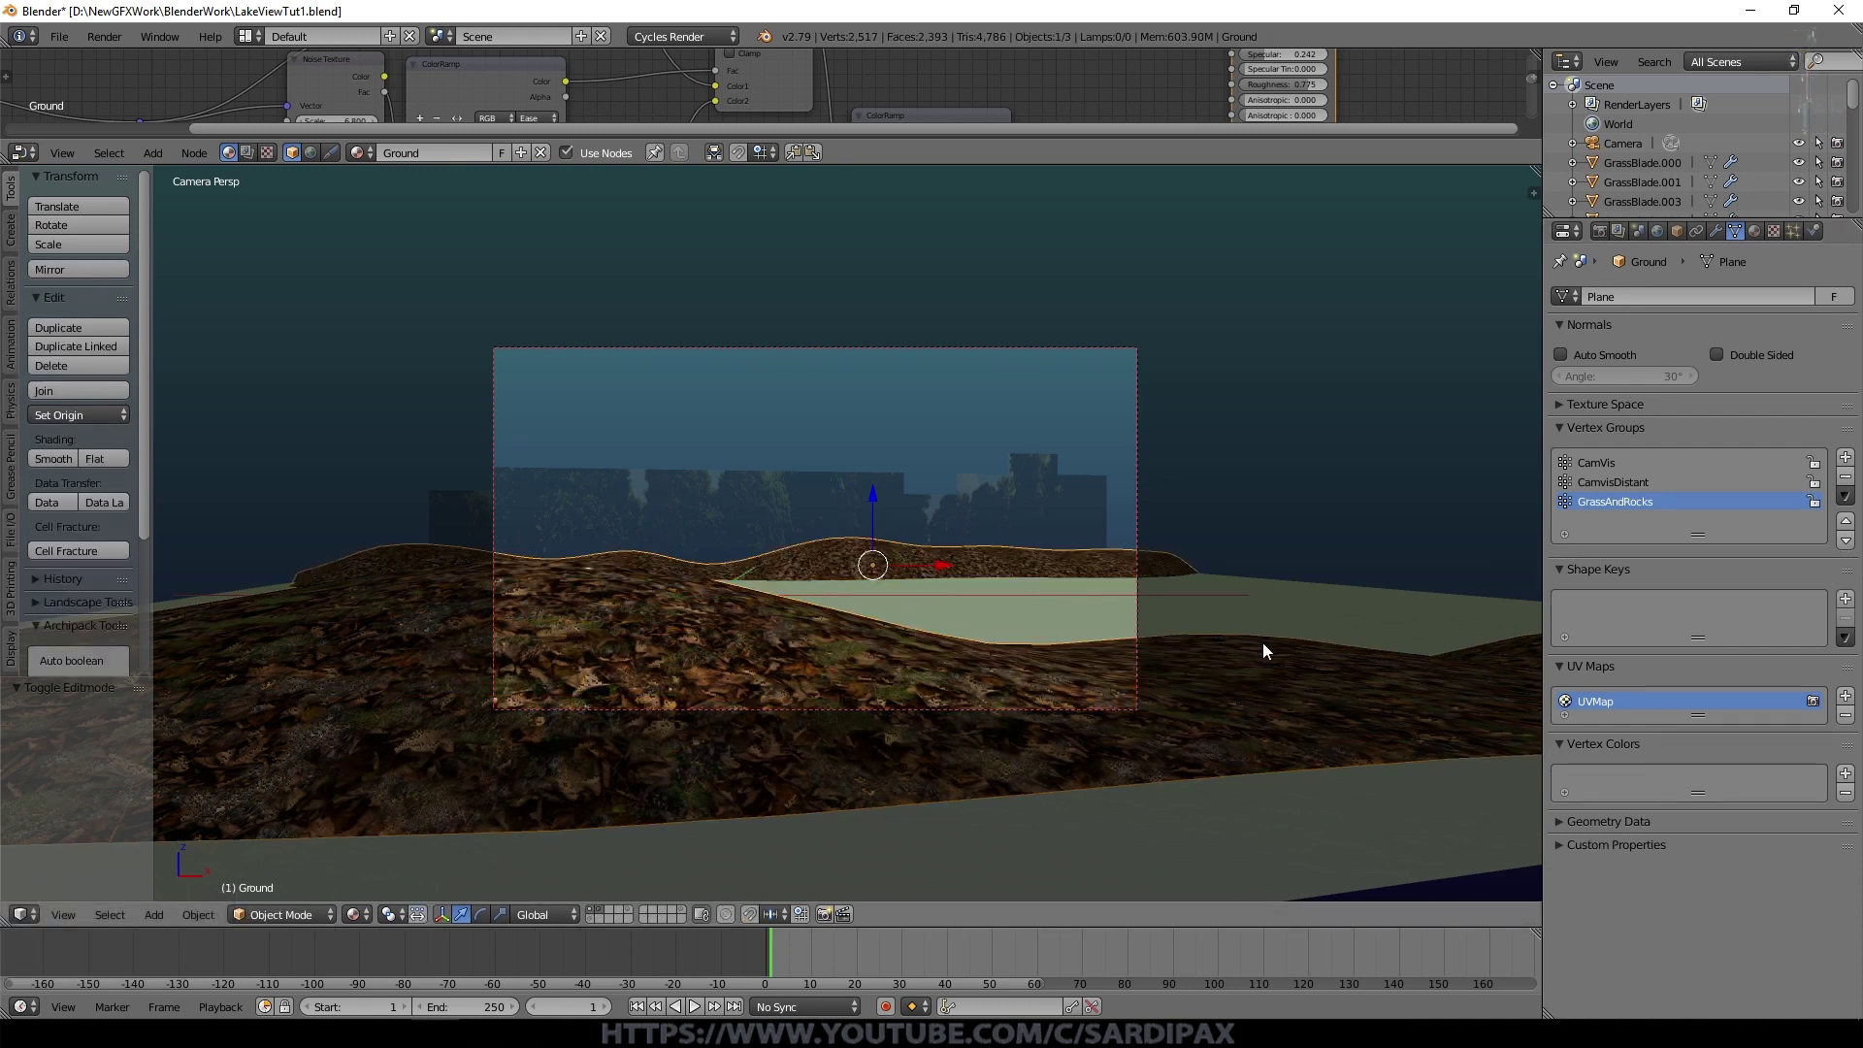
Step: Add a SmallRocks Hair particle system on the ground using the modifier stack
click(1616, 341)
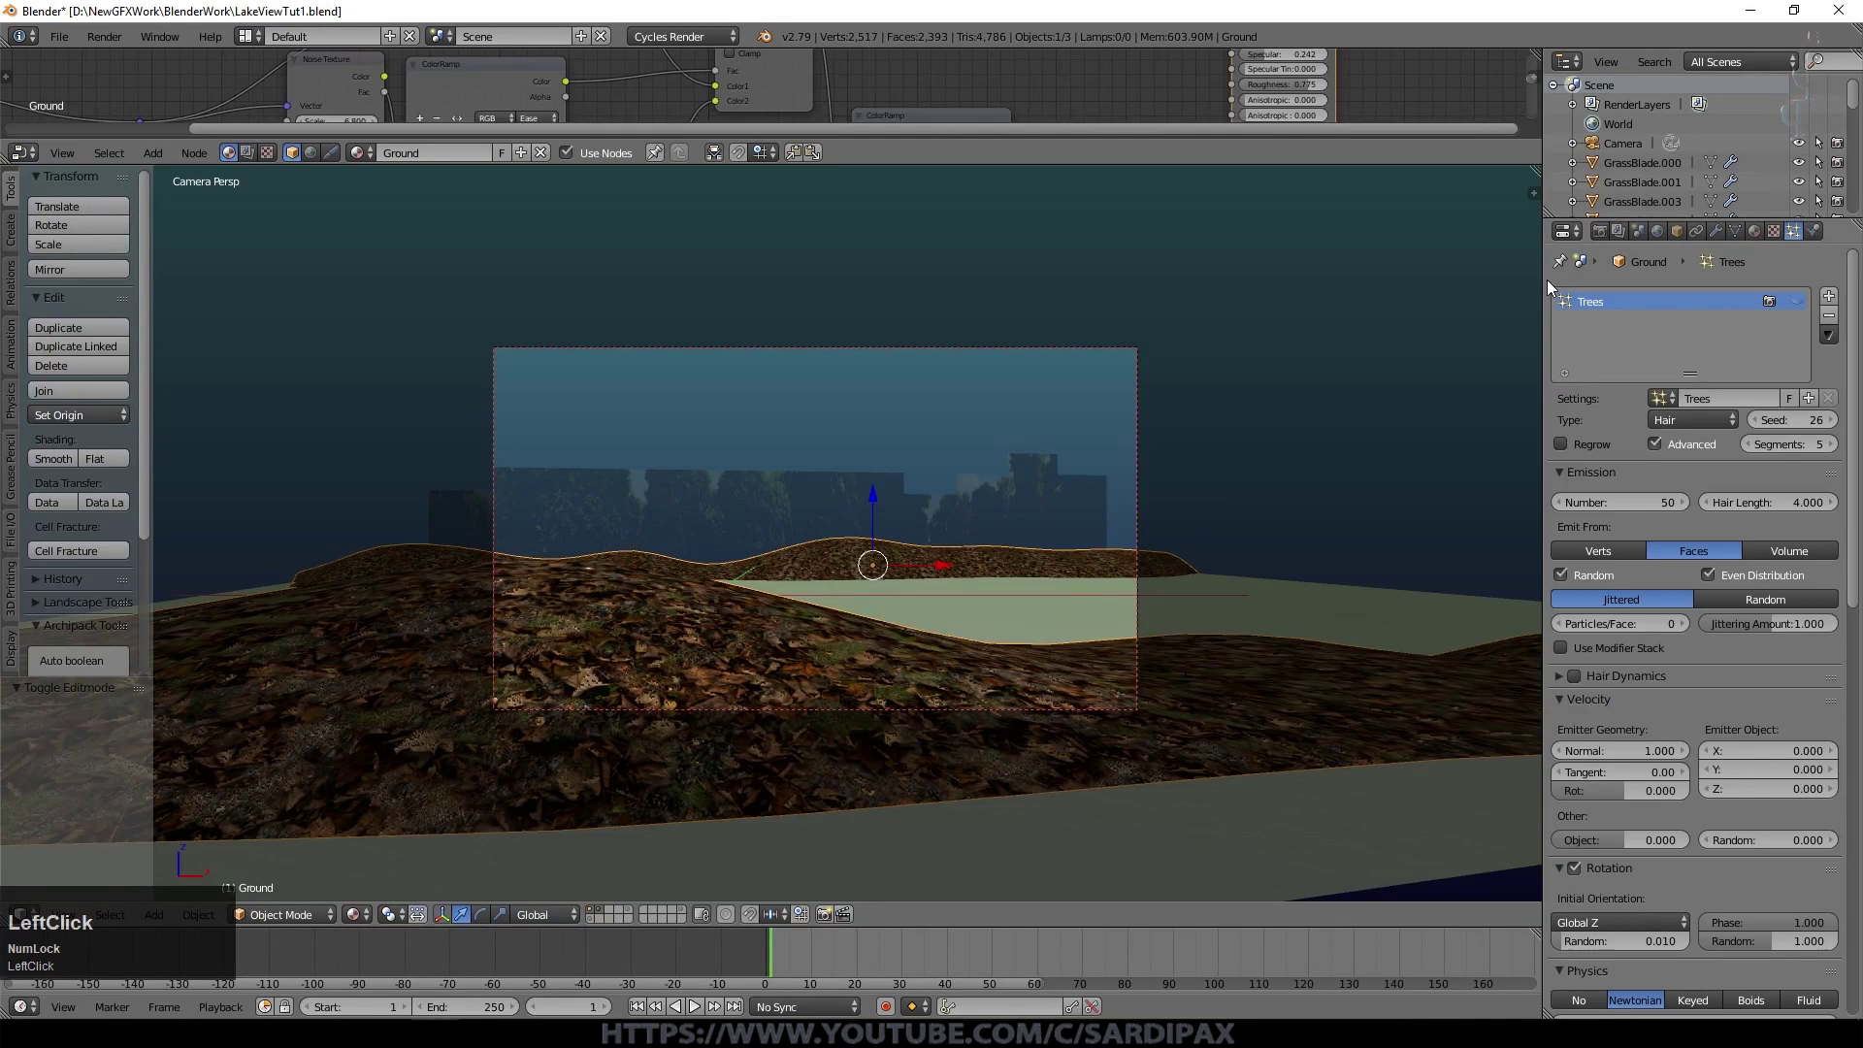
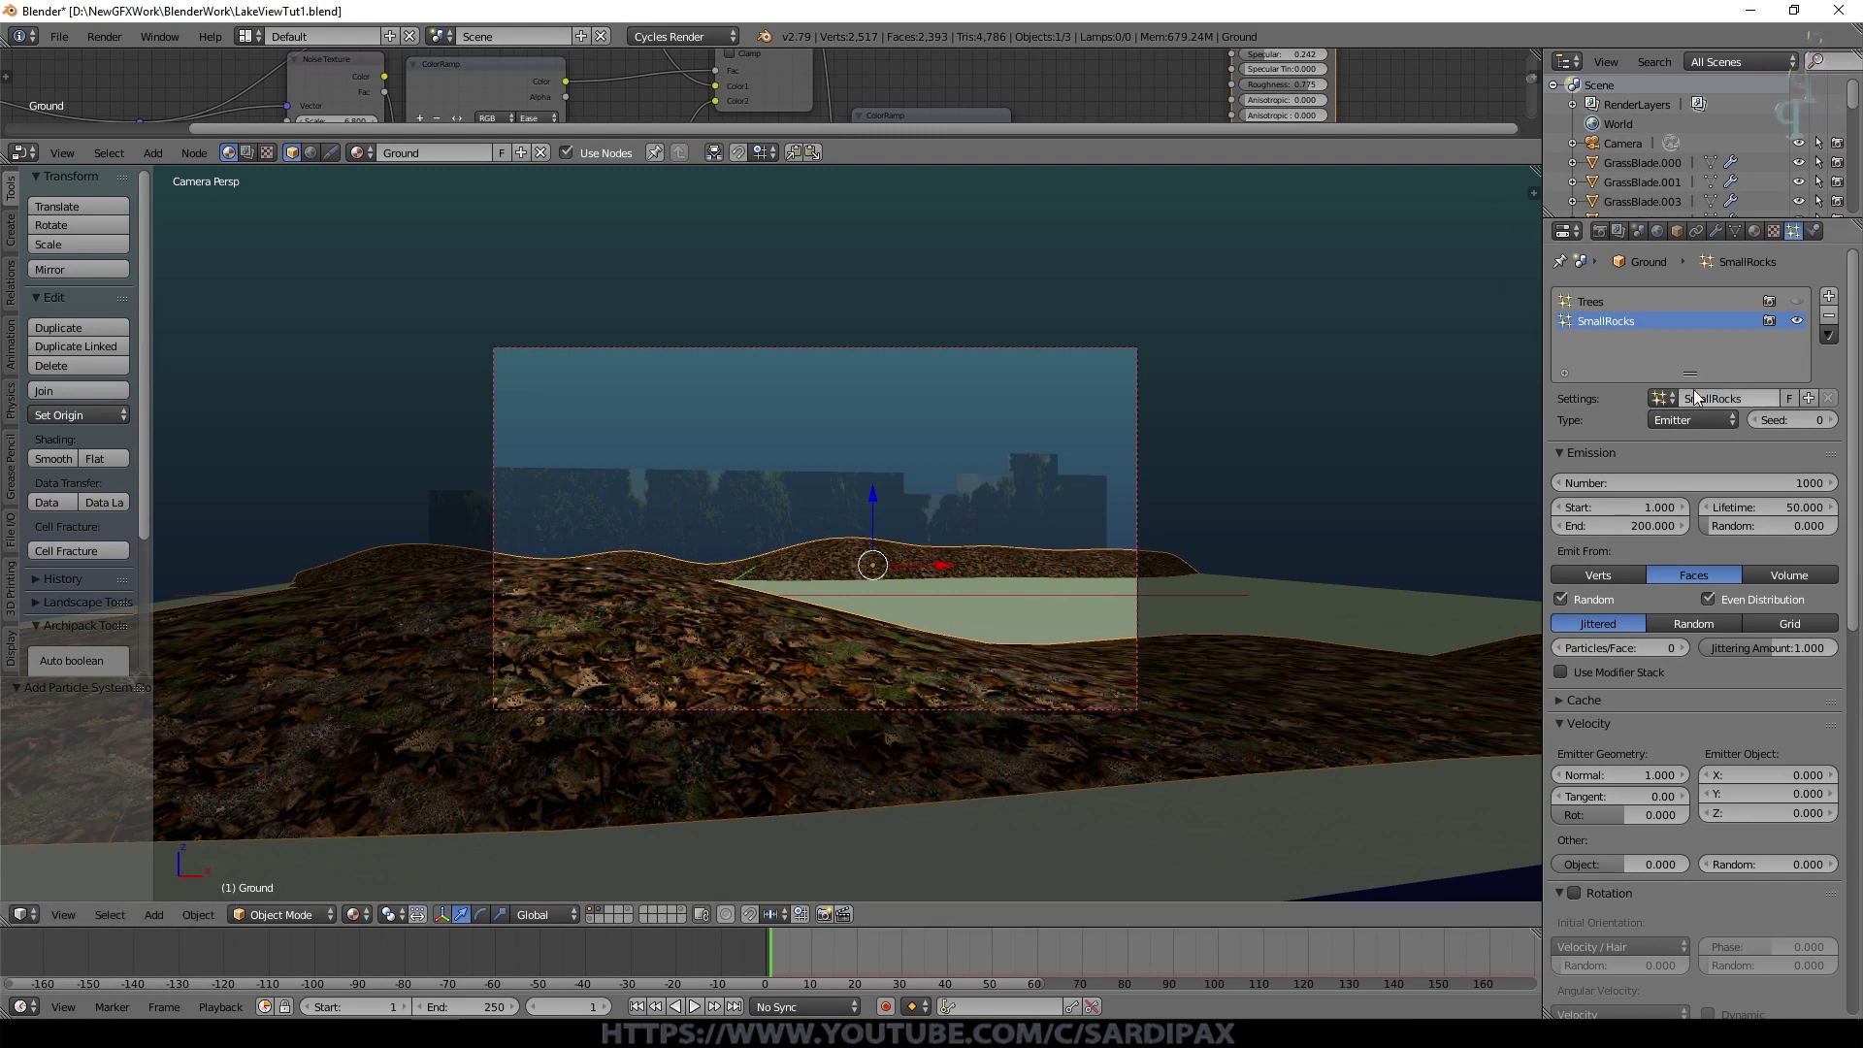
click(1687, 426)
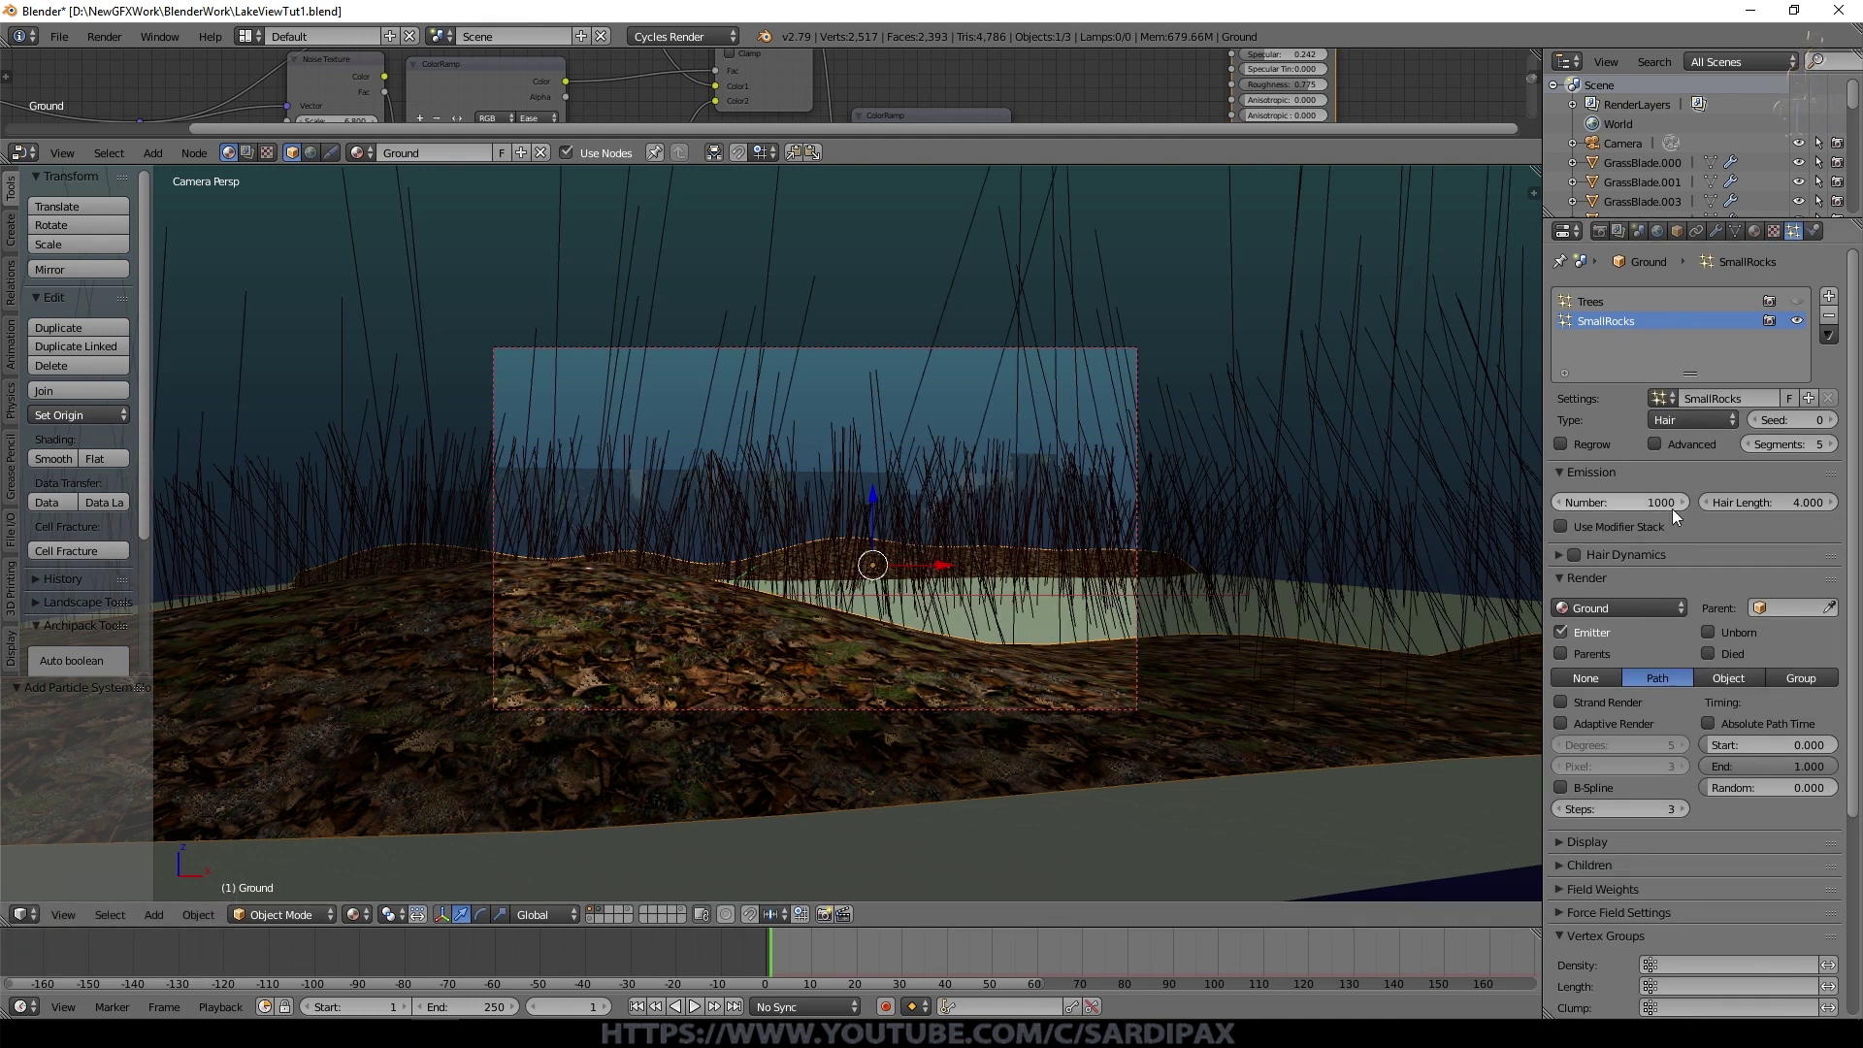
click(1566, 529)
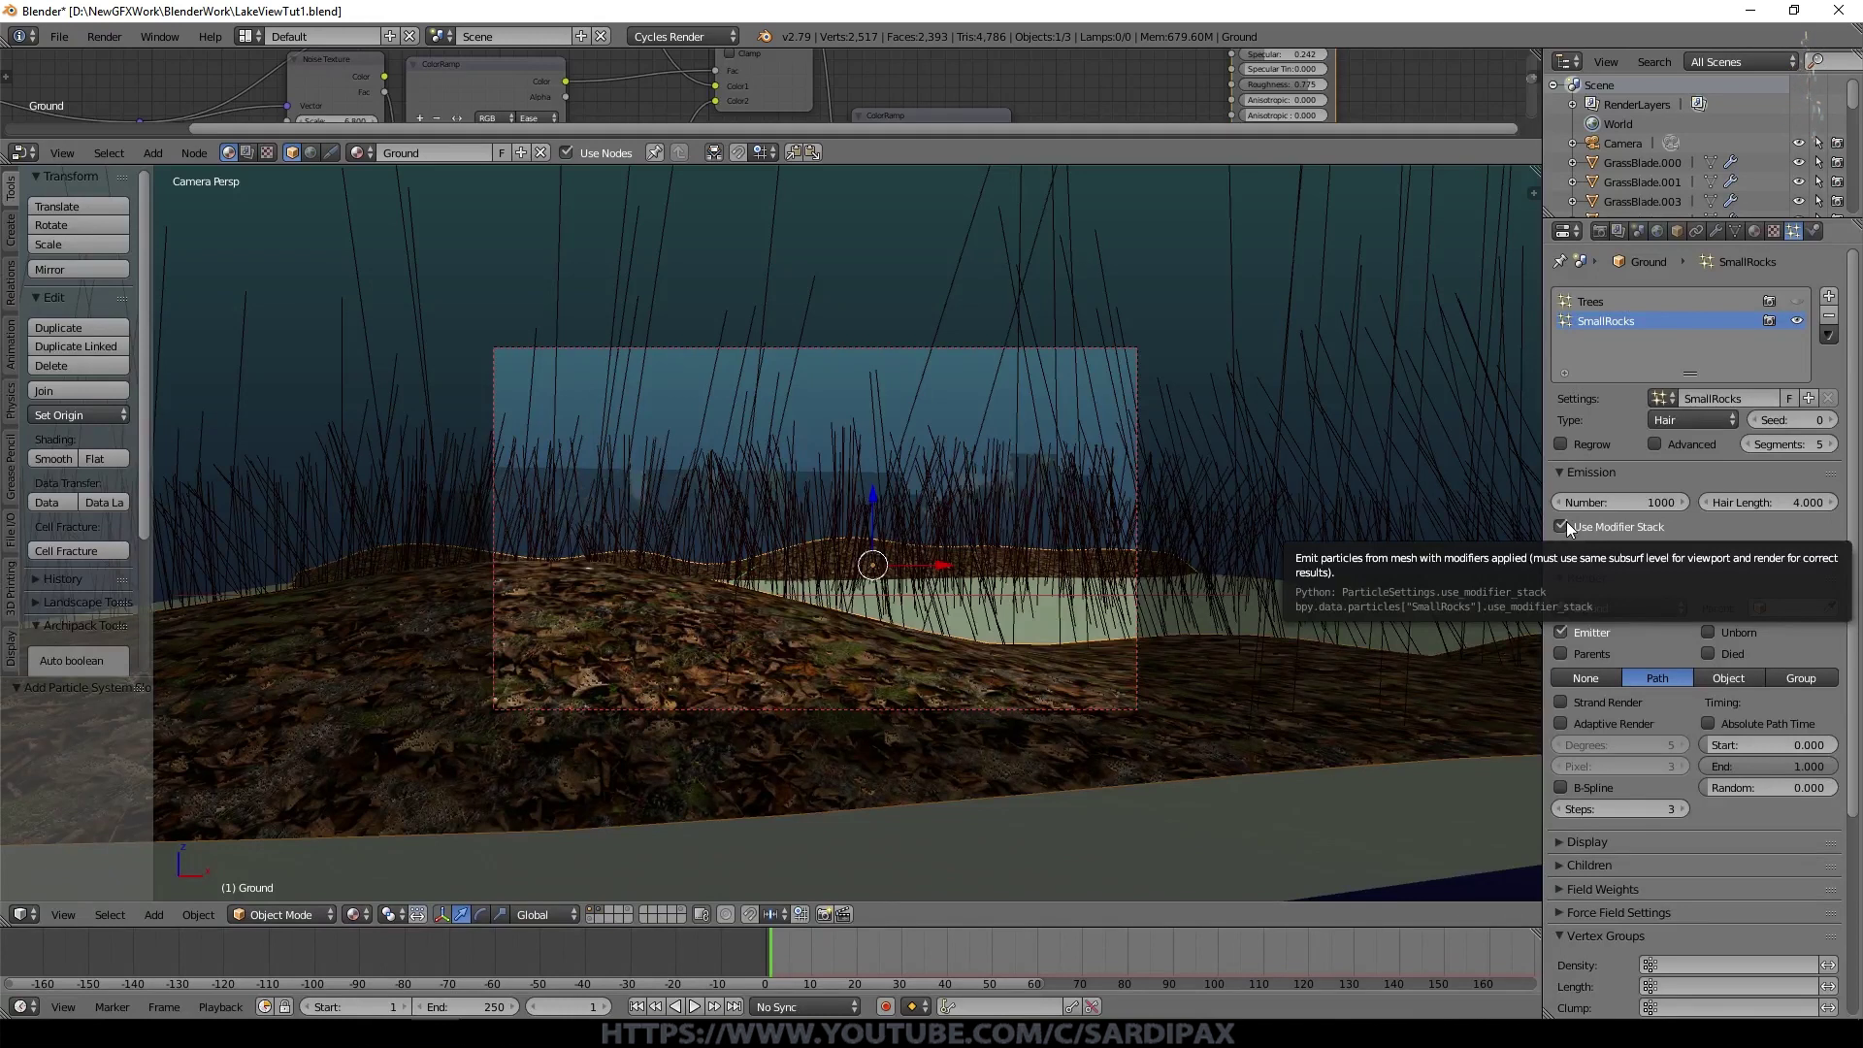
scroll(down, 3)
click(1826, 640)
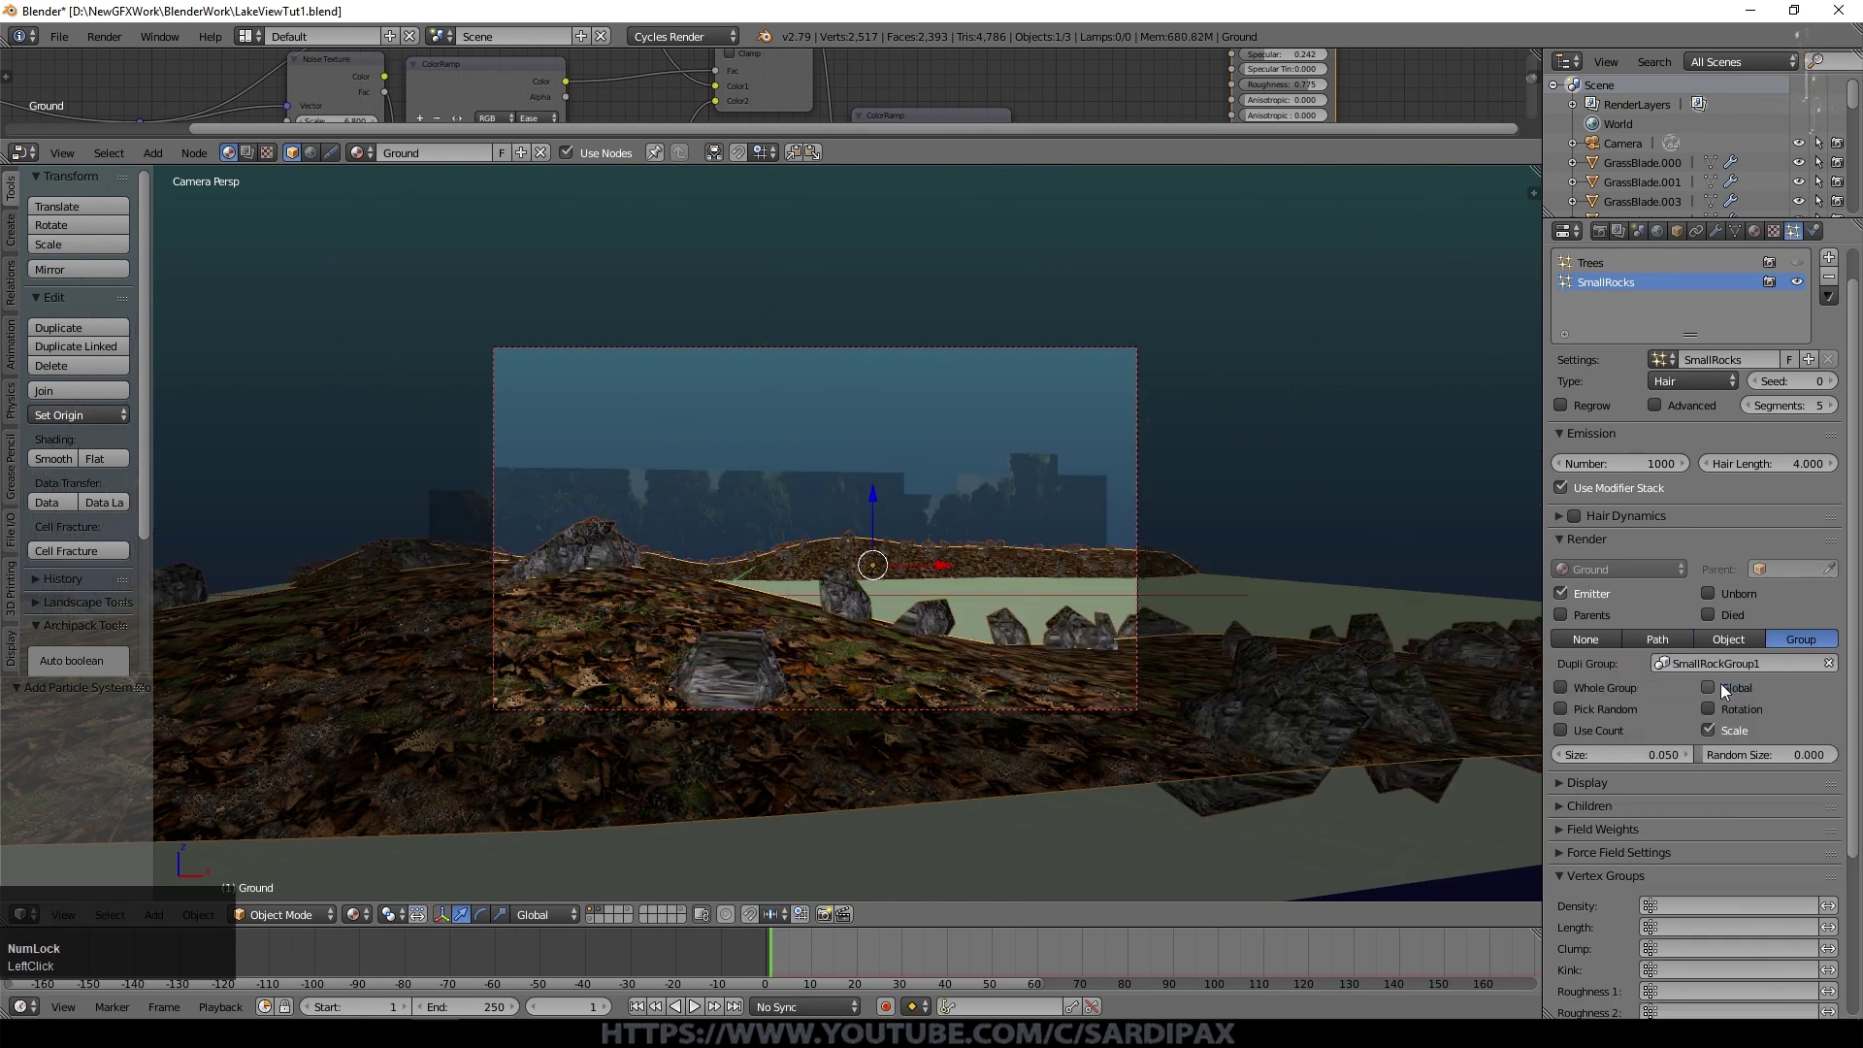
Step: Render particles as random, rotated SmallRockGroup1 rocks and switch to the rock models' layer
click(1717, 716)
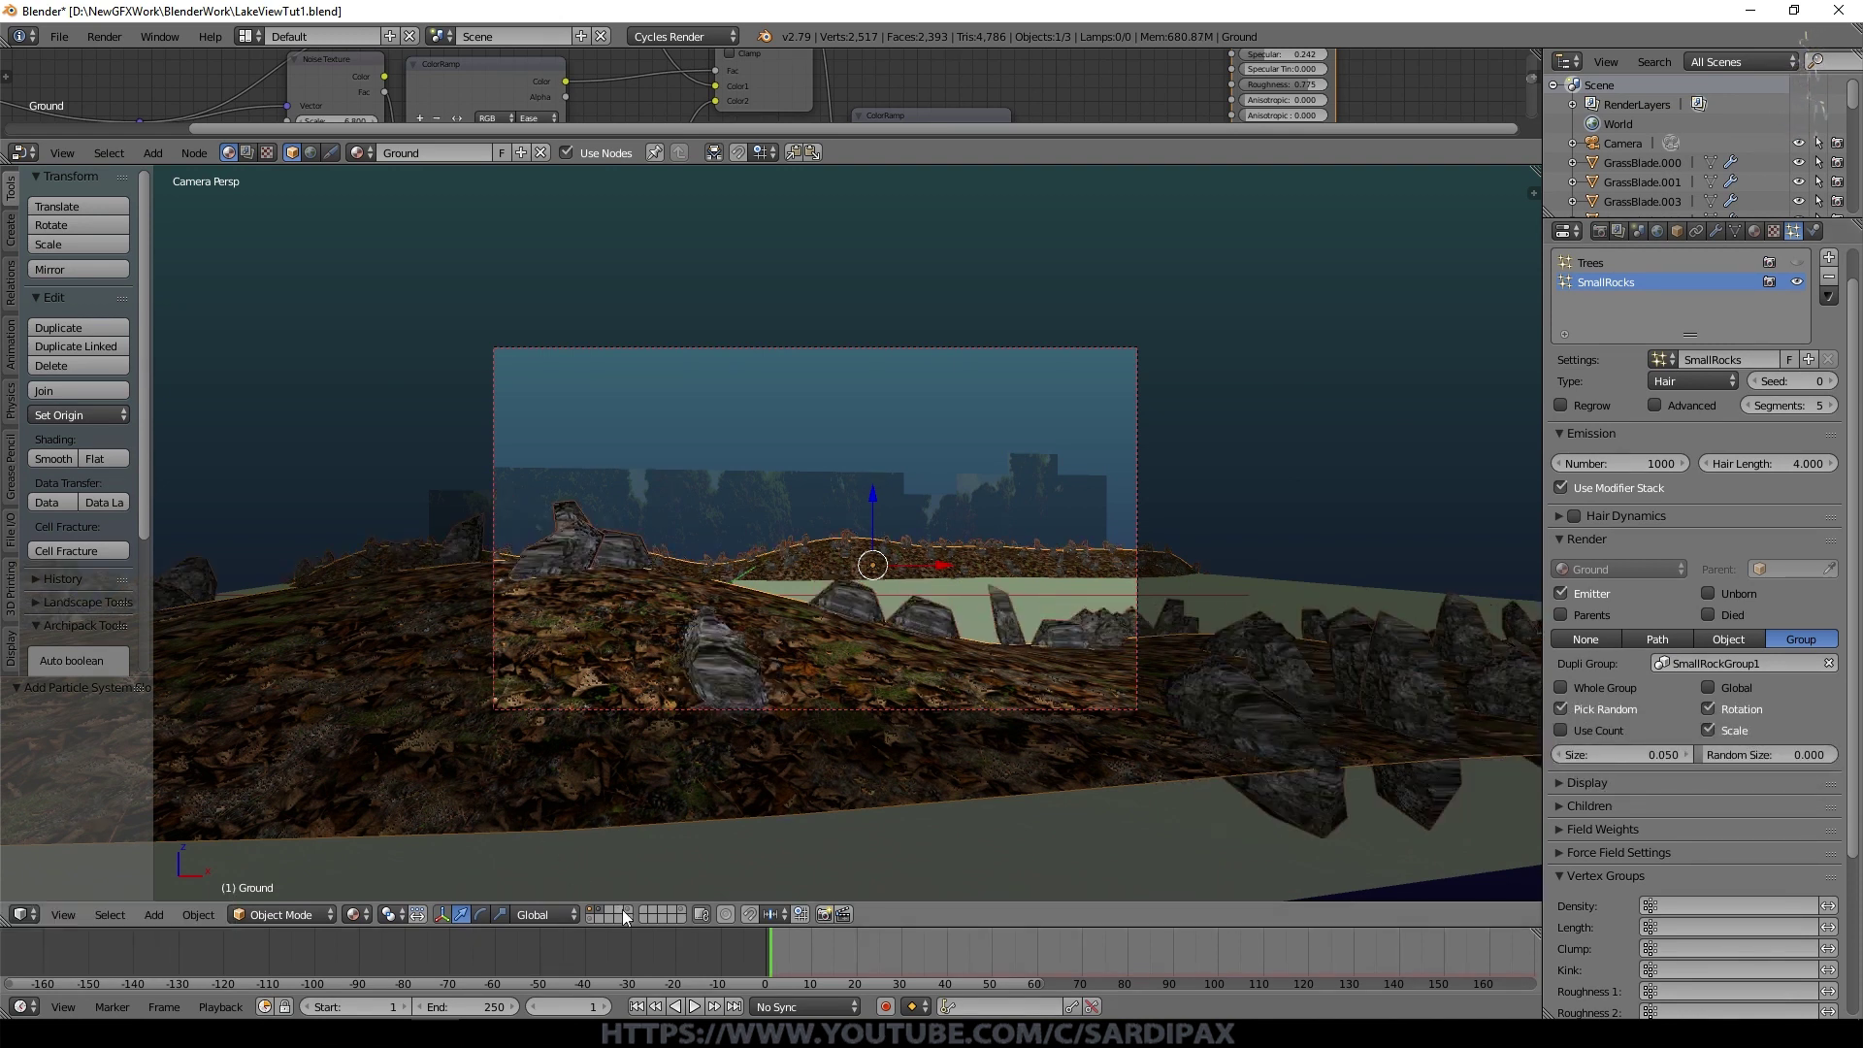
scroll(up, 3)
scroll(down, 3)
scroll(up, 3)
key(KP_1)
drag(944, 673, 964, 627)
Step: Rotate and nudge the first small rock by eye until it lies flat, checking from several angles
key(KP_1)
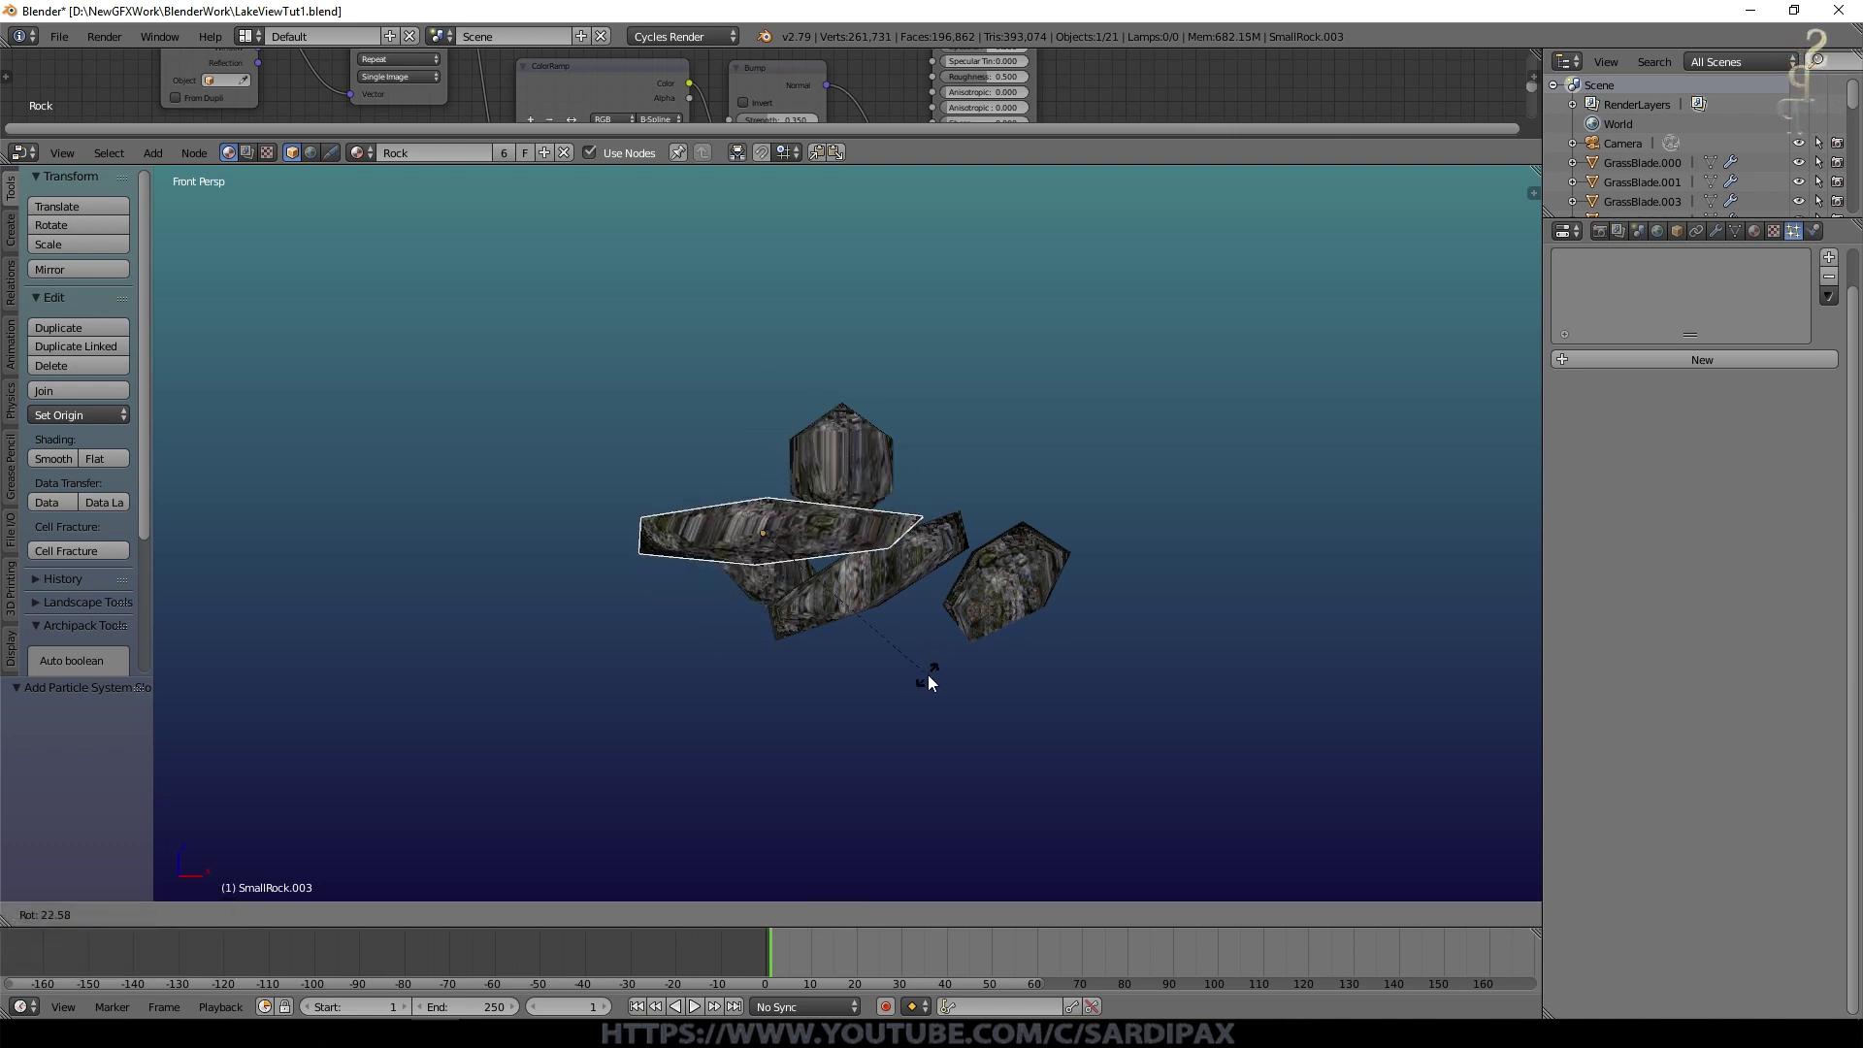
click(933, 682)
right_click(1004, 583)
middle_click(1031, 629)
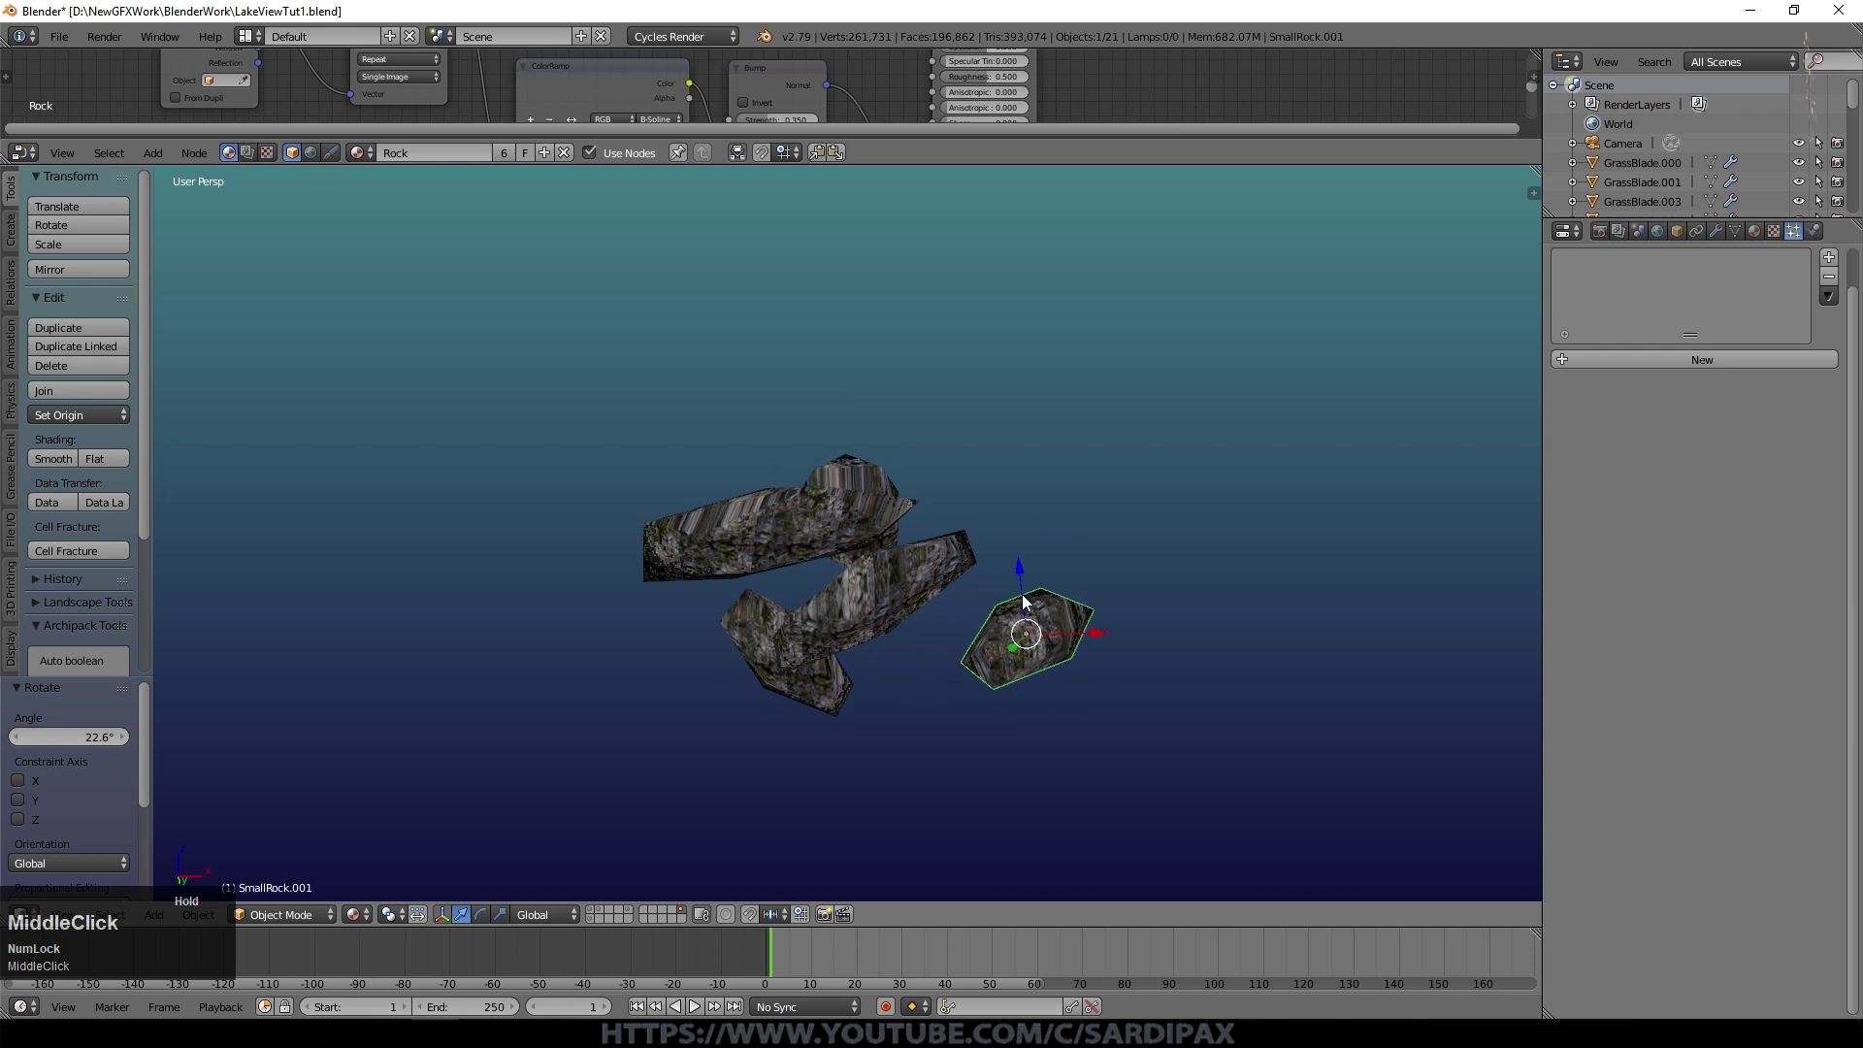
click(1207, 518)
key(r)
click(1184, 563)
middle_click(788, 627)
key(r)
click(1208, 606)
key(r)
click(1268, 592)
key(g)
click(1265, 621)
middle_click(993, 699)
click(980, 592)
key(g)
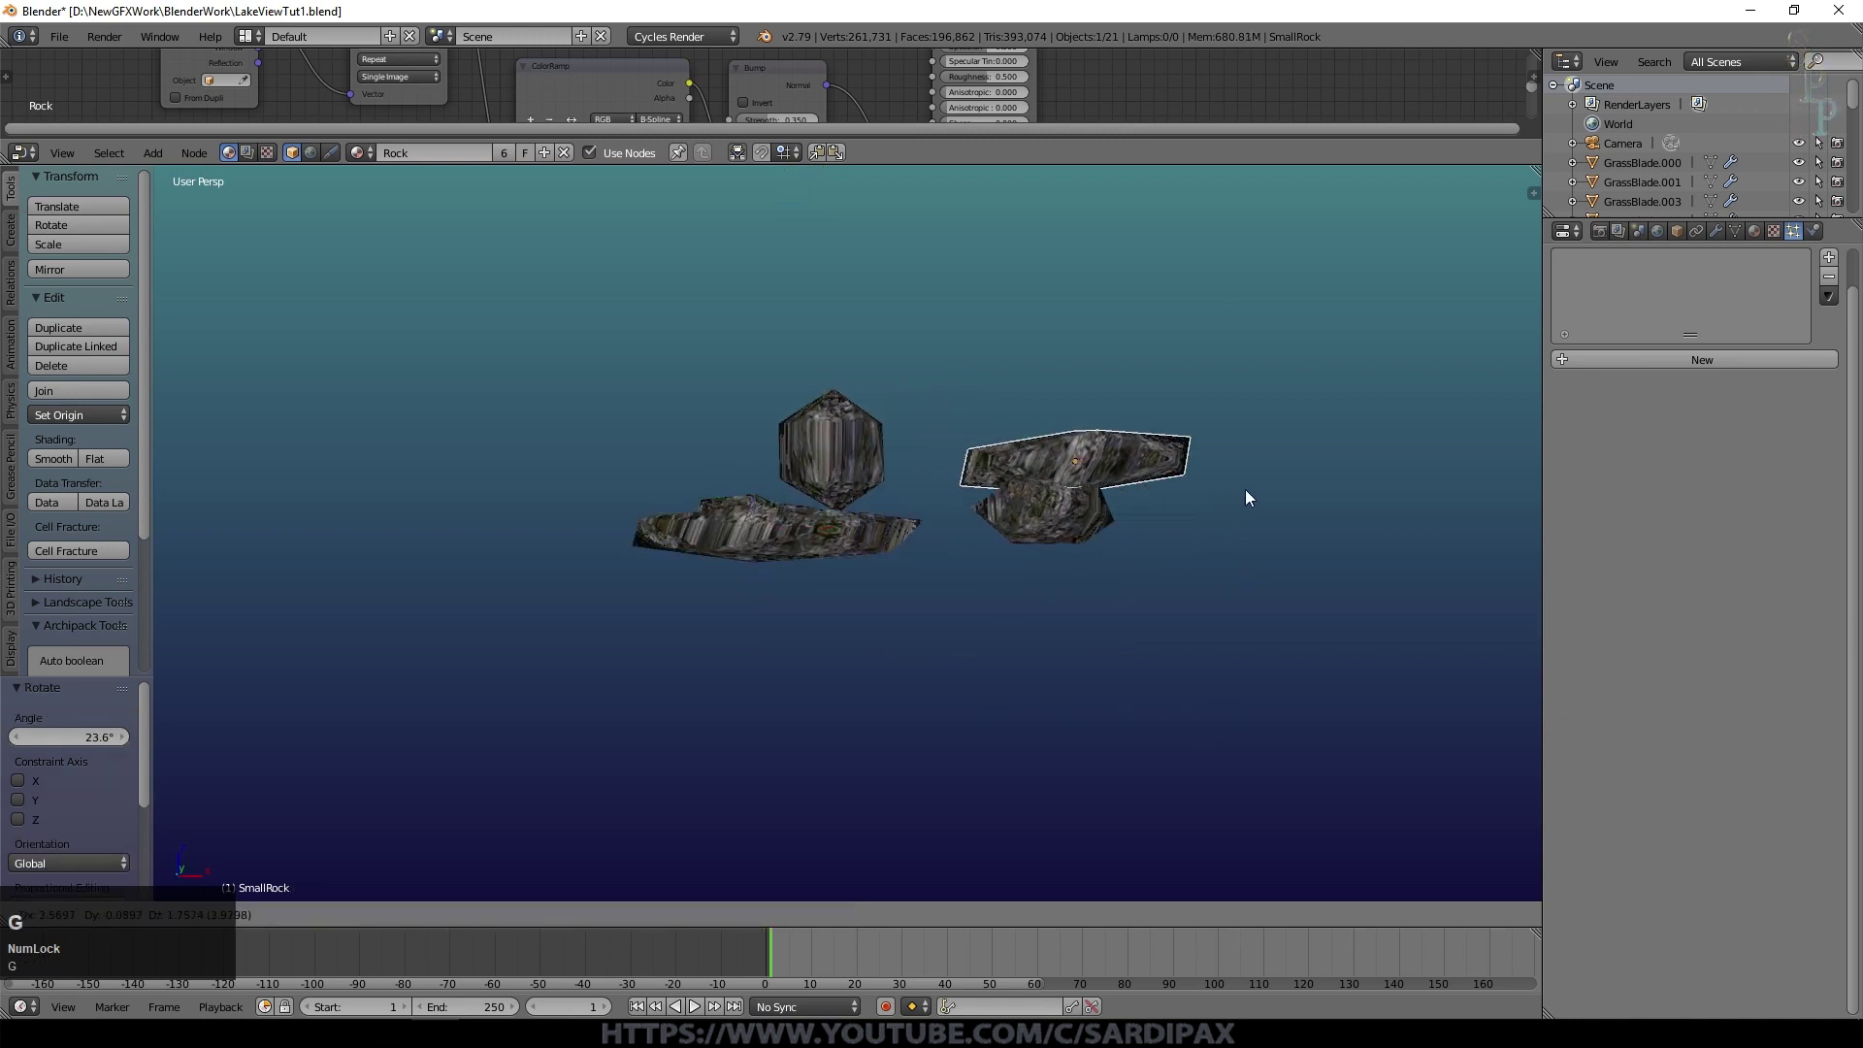
click(1412, 522)
Step: Rotate another rock, then turn a group of selected rocks 90 degrees about Y
right_click(881, 470)
middle_click(783, 608)
key(r)
click(817, 400)
right_click(425, 584)
right_click(763, 547)
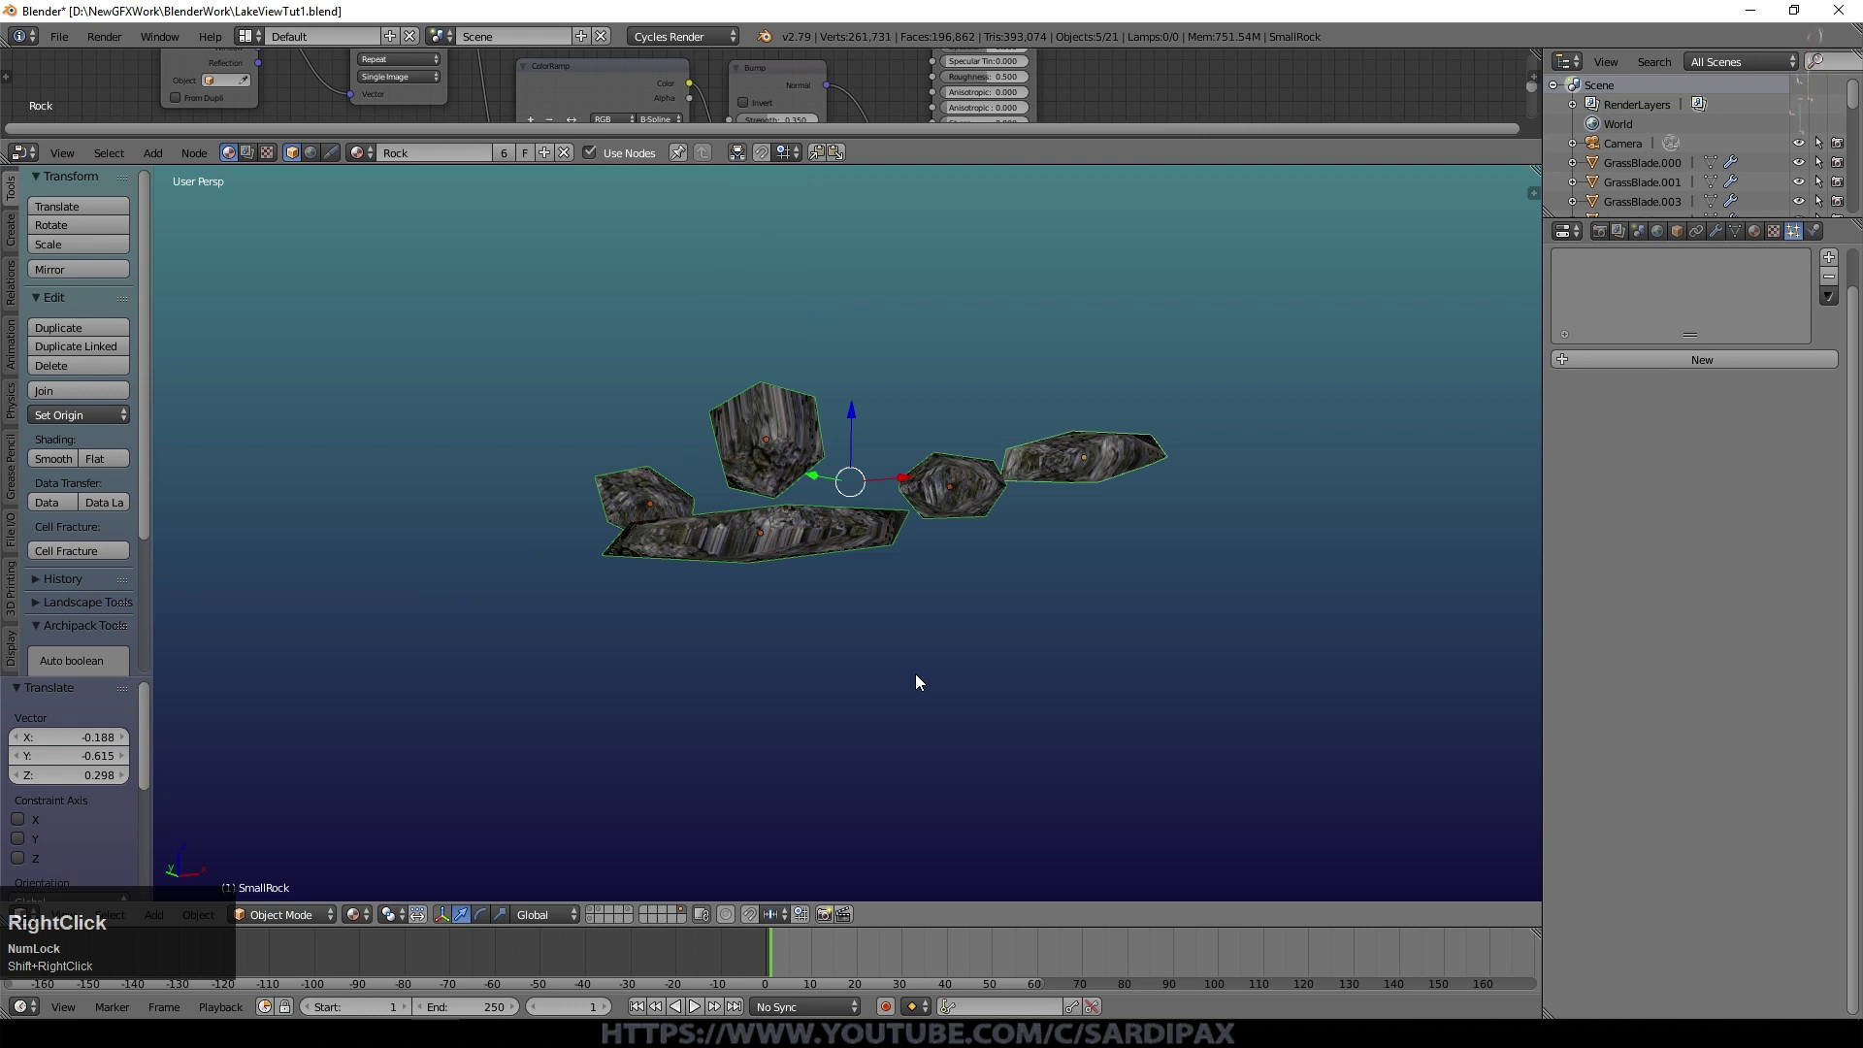
key(r)
key(y)
key(KP_0)
key(KP_Enter)
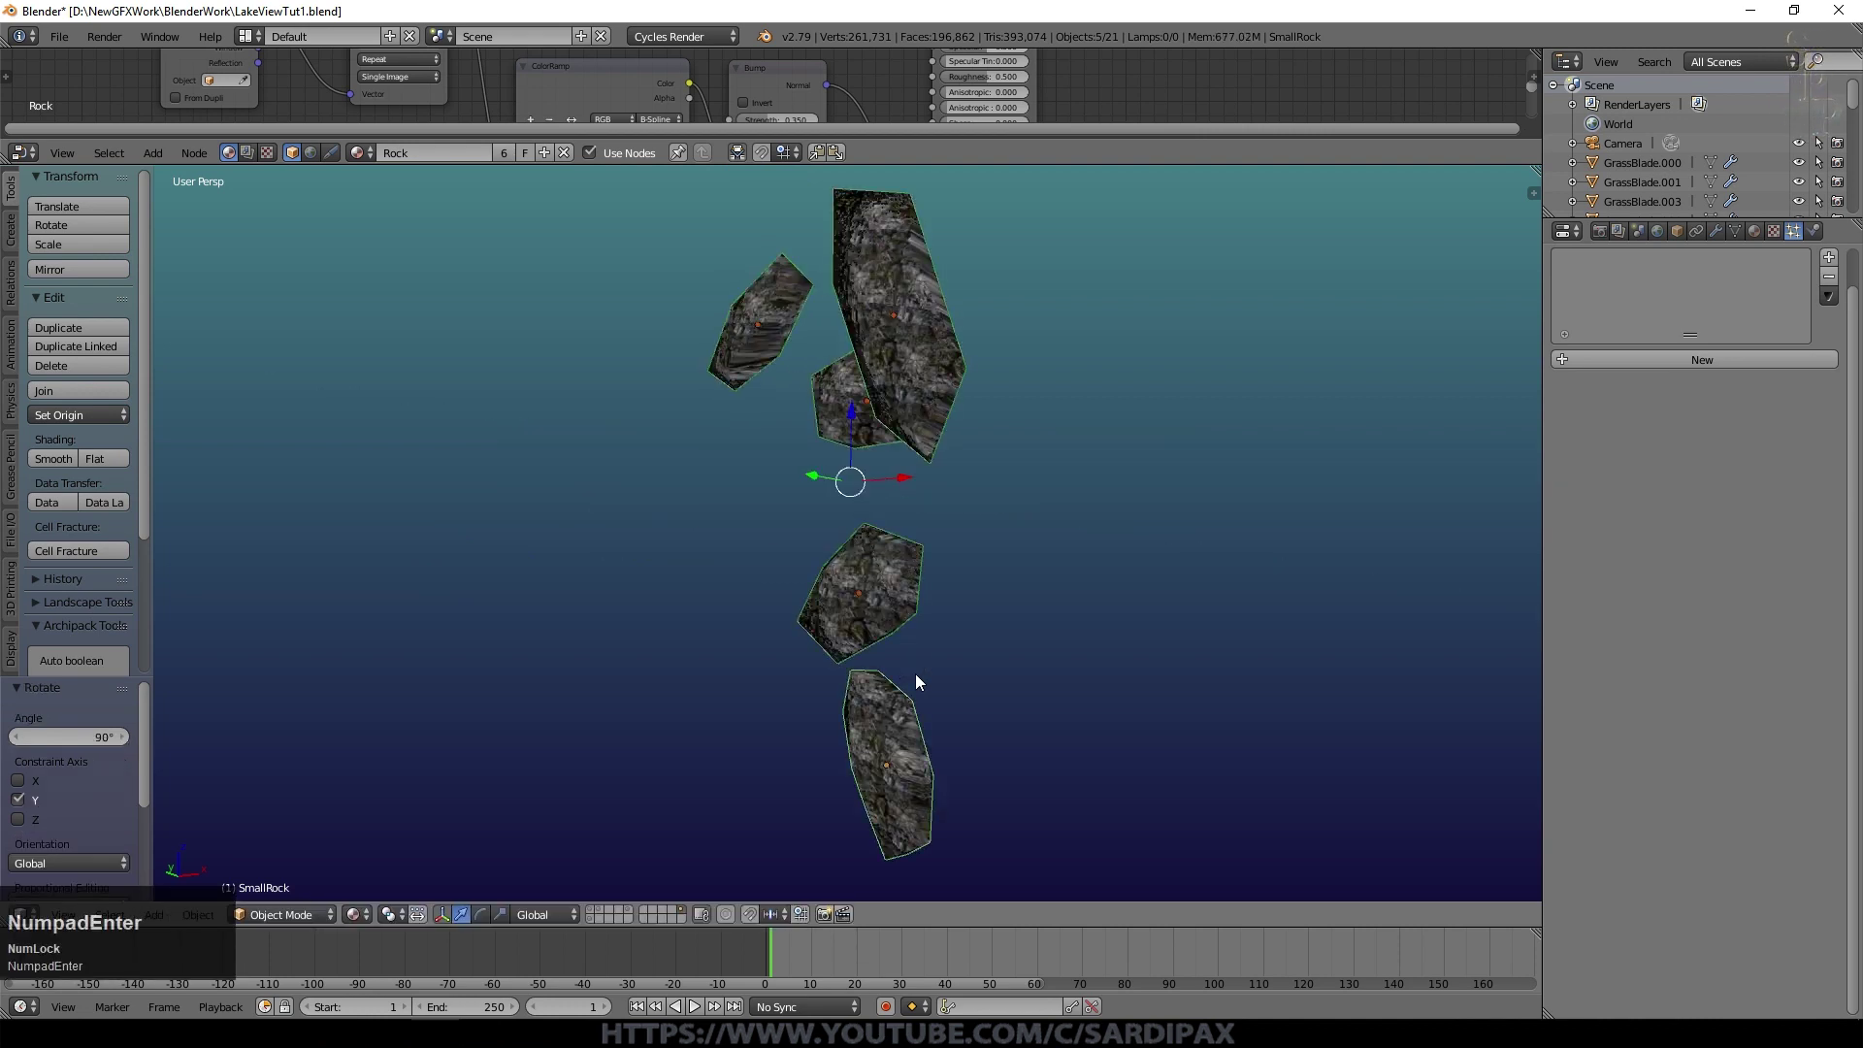
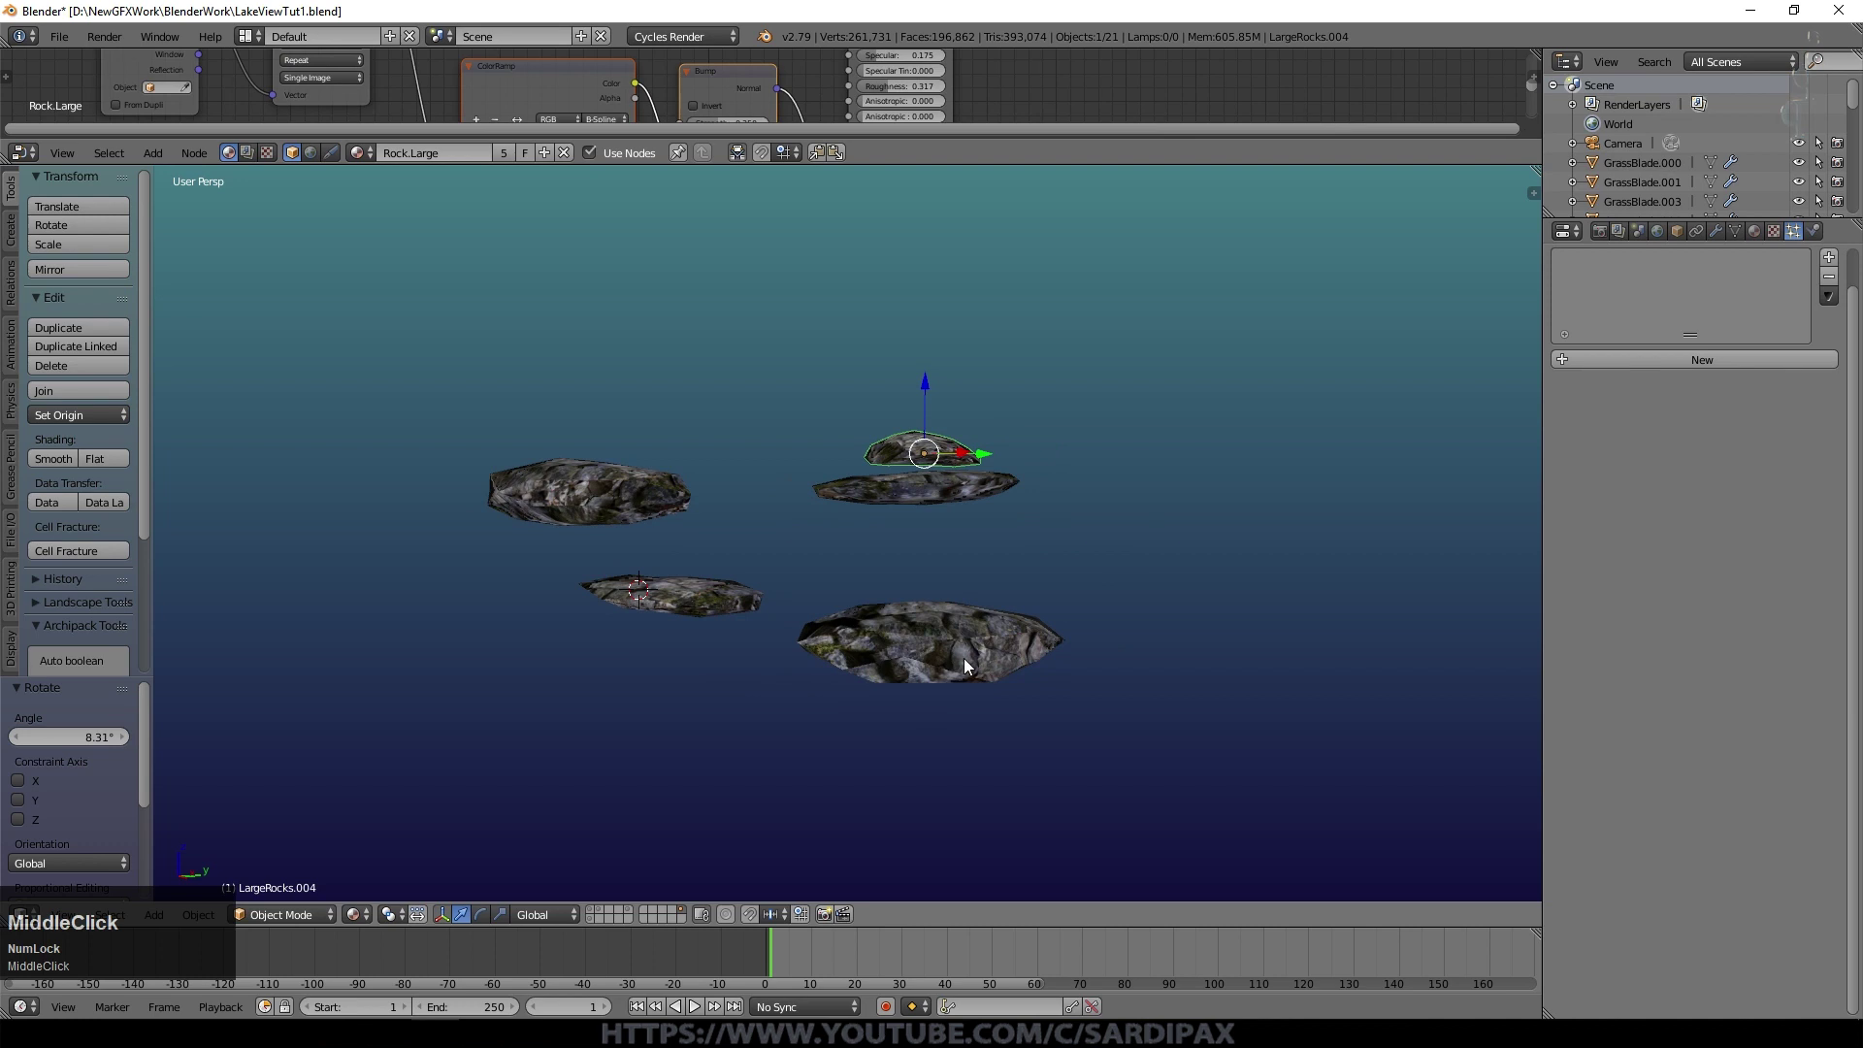
Step: Rotate the large rock model about Y to lie flatter and confirm
right_click(971, 668)
key(r)
key(y)
key(KP_9)
key(KP_Enter)
click(596, 919)
Step: Return to the landscape layer, look over the terrain and select the ground
key(KP_0)
middle_click(917, 687)
scroll(down, 3)
middle_click(1021, 581)
middle_click(1315, 516)
scroll(down, 3)
scroll(down, 3)
right_click(1090, 664)
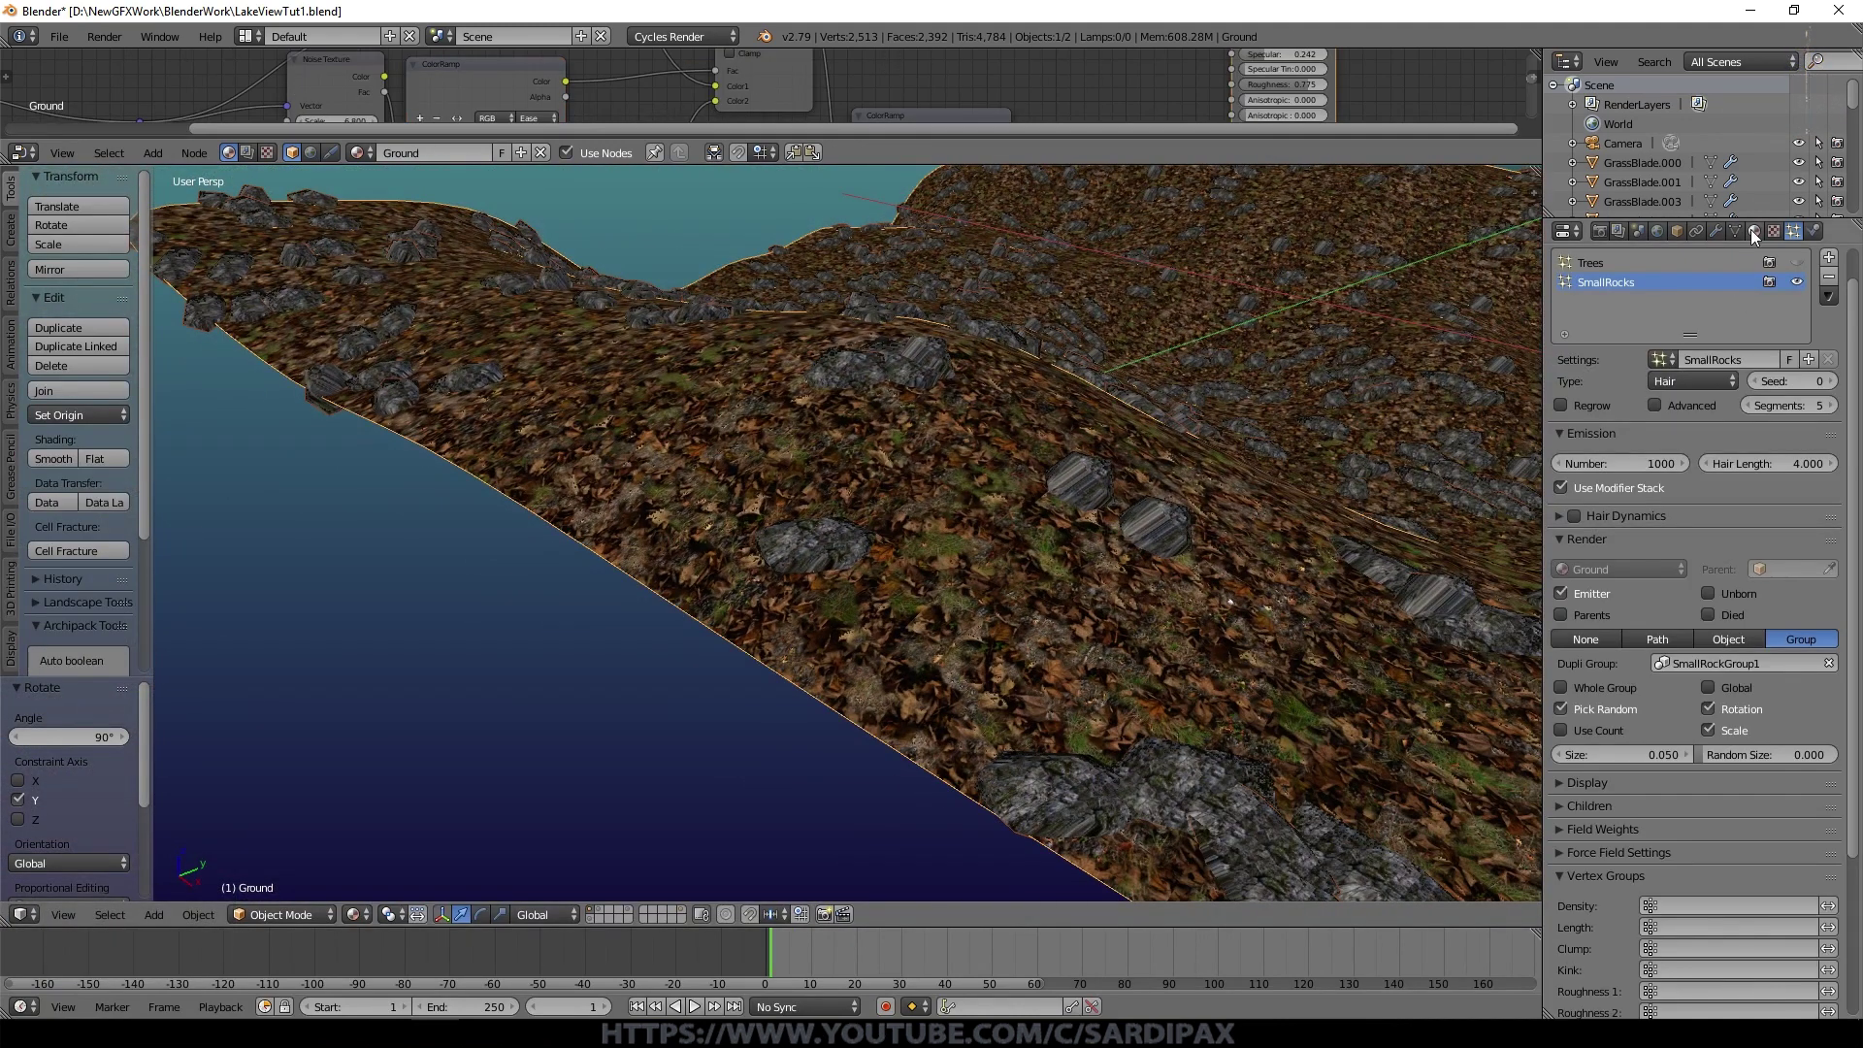
Step: Inspect the rocky terrain, show the rock model layer and give the large rock a red viewport colour
drag(1759, 235, 1341, 799)
scroll(down, 3)
drag(1337, 577, 1486, 534)
middle_click(1486, 533)
click(1857, 273)
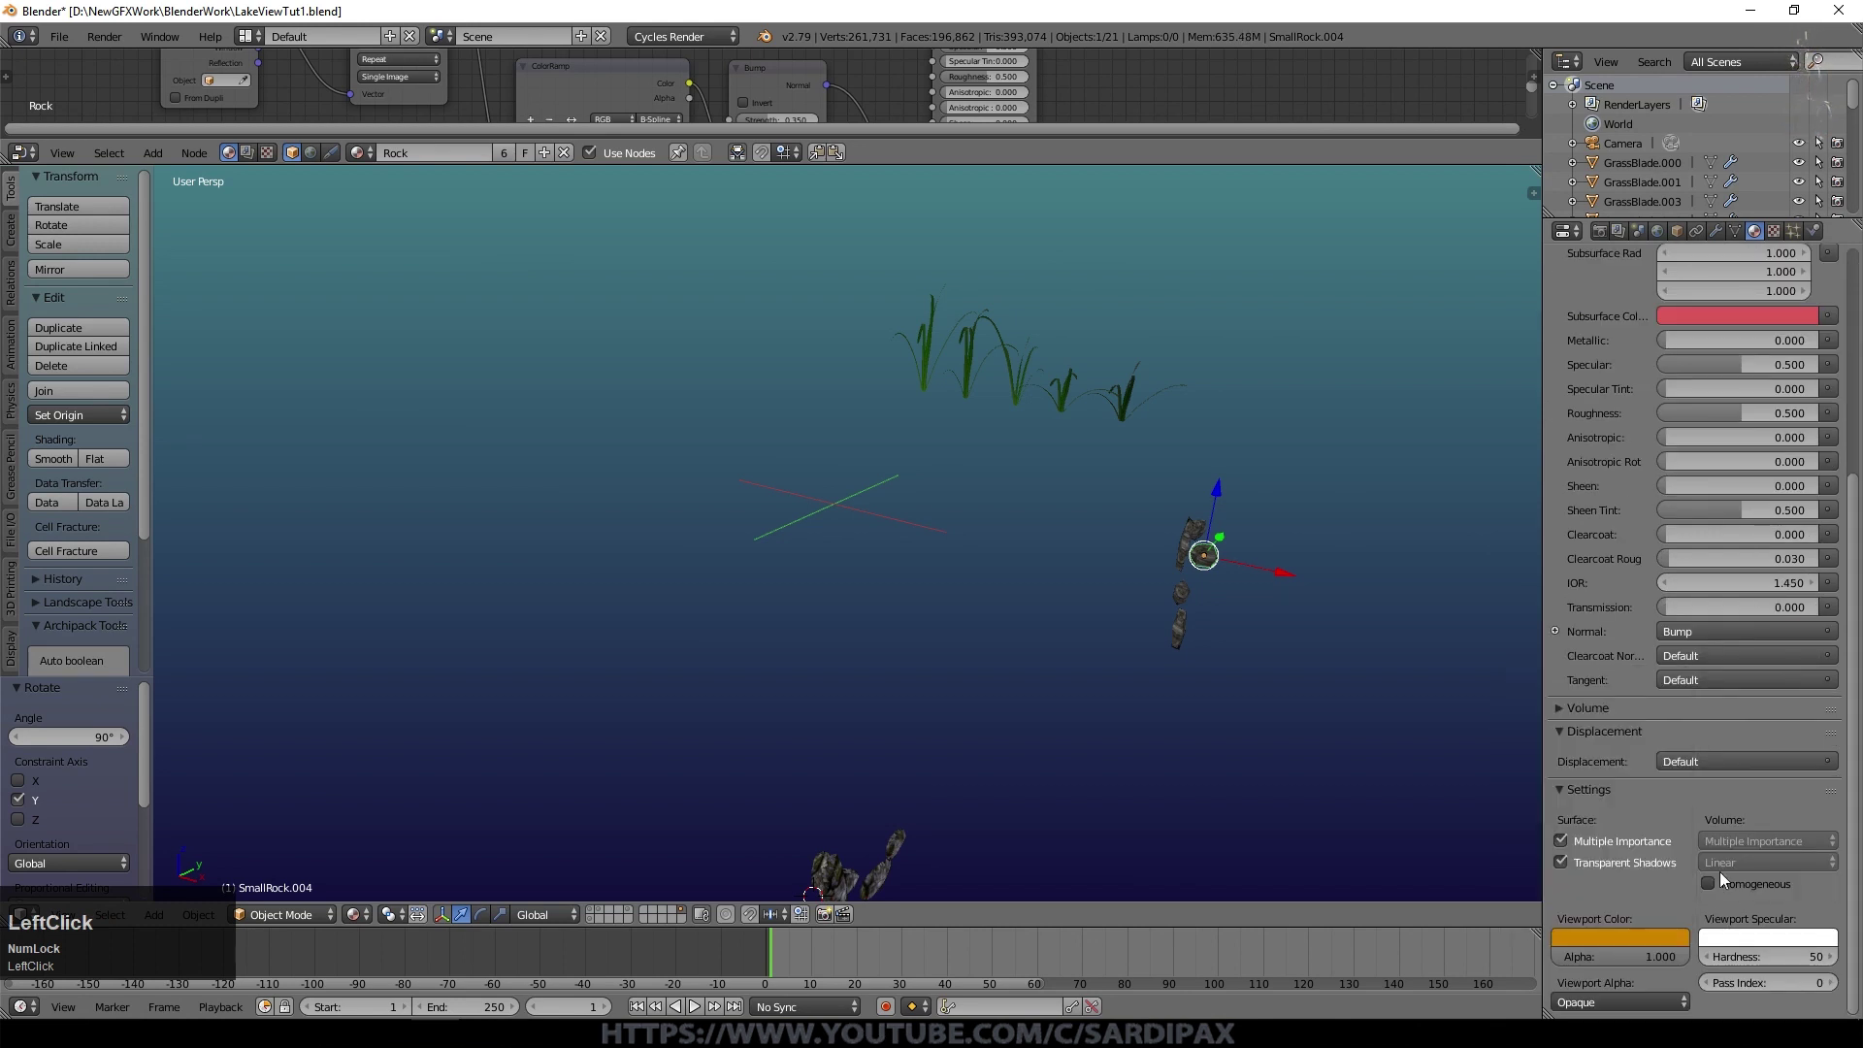
right_click(835, 870)
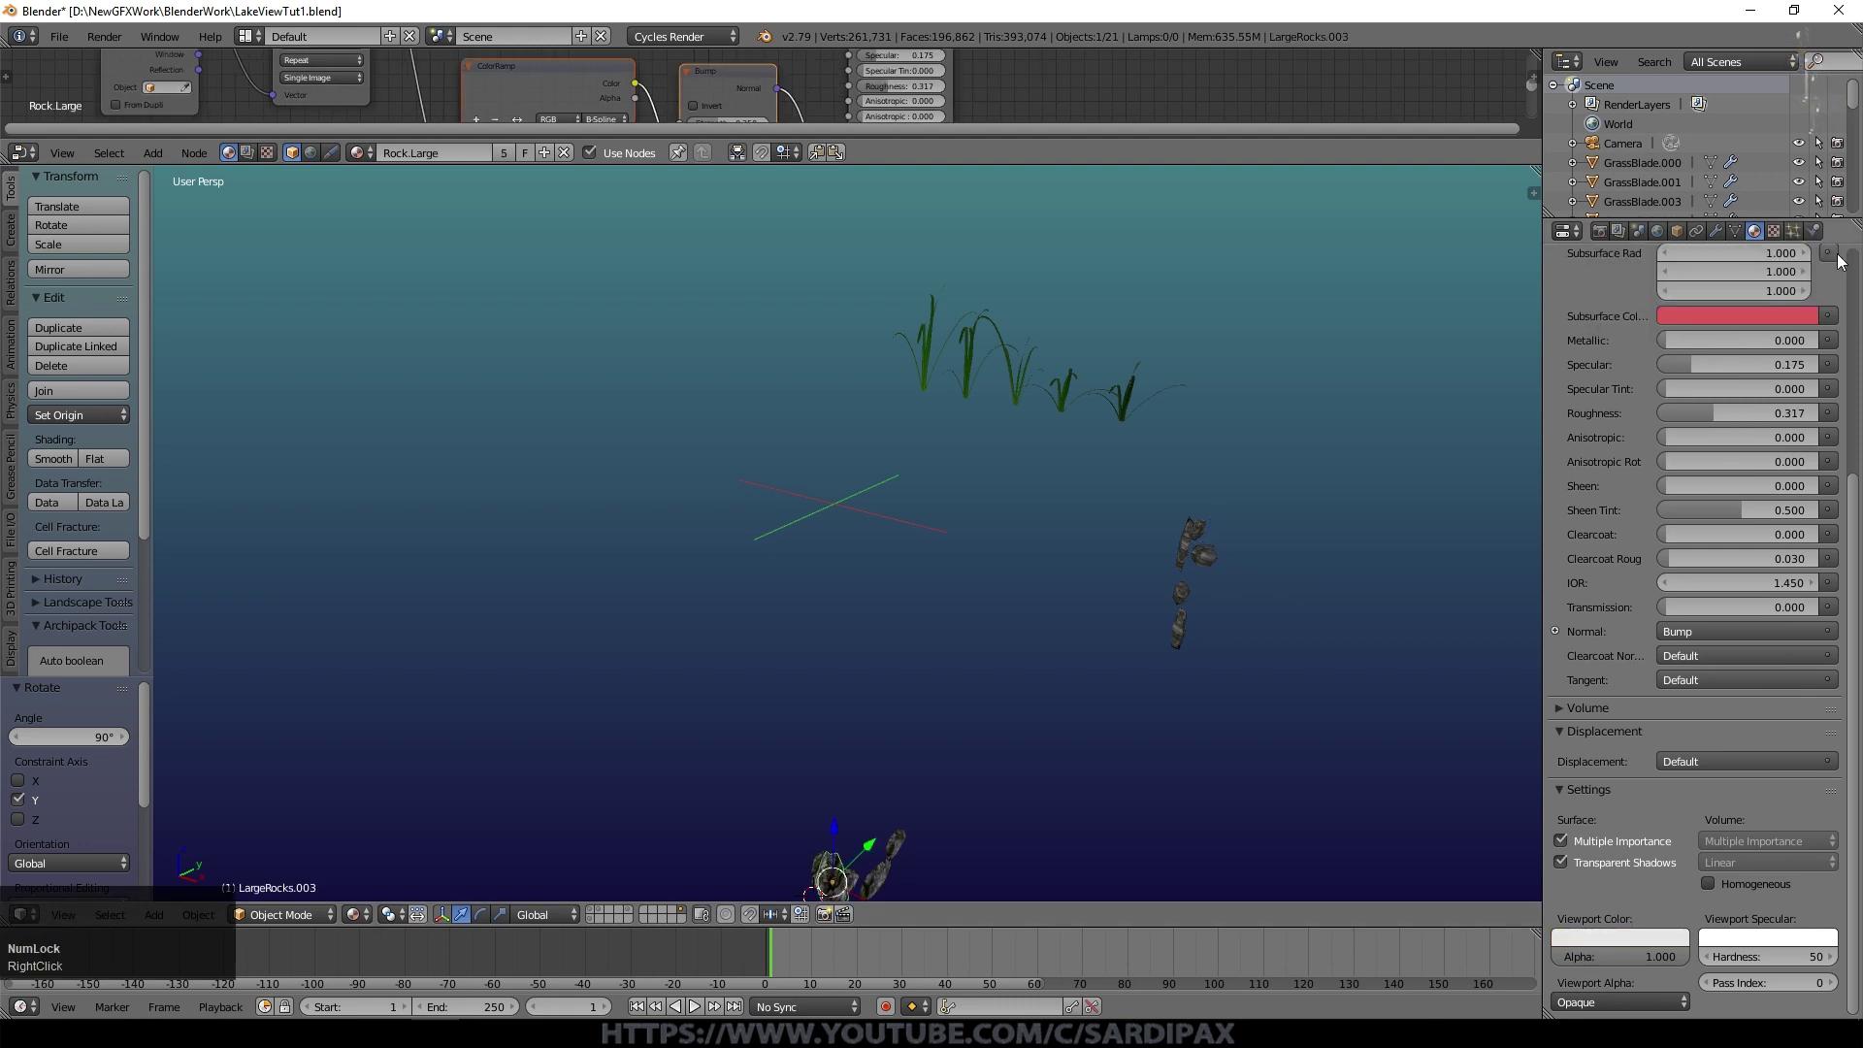
click(1859, 487)
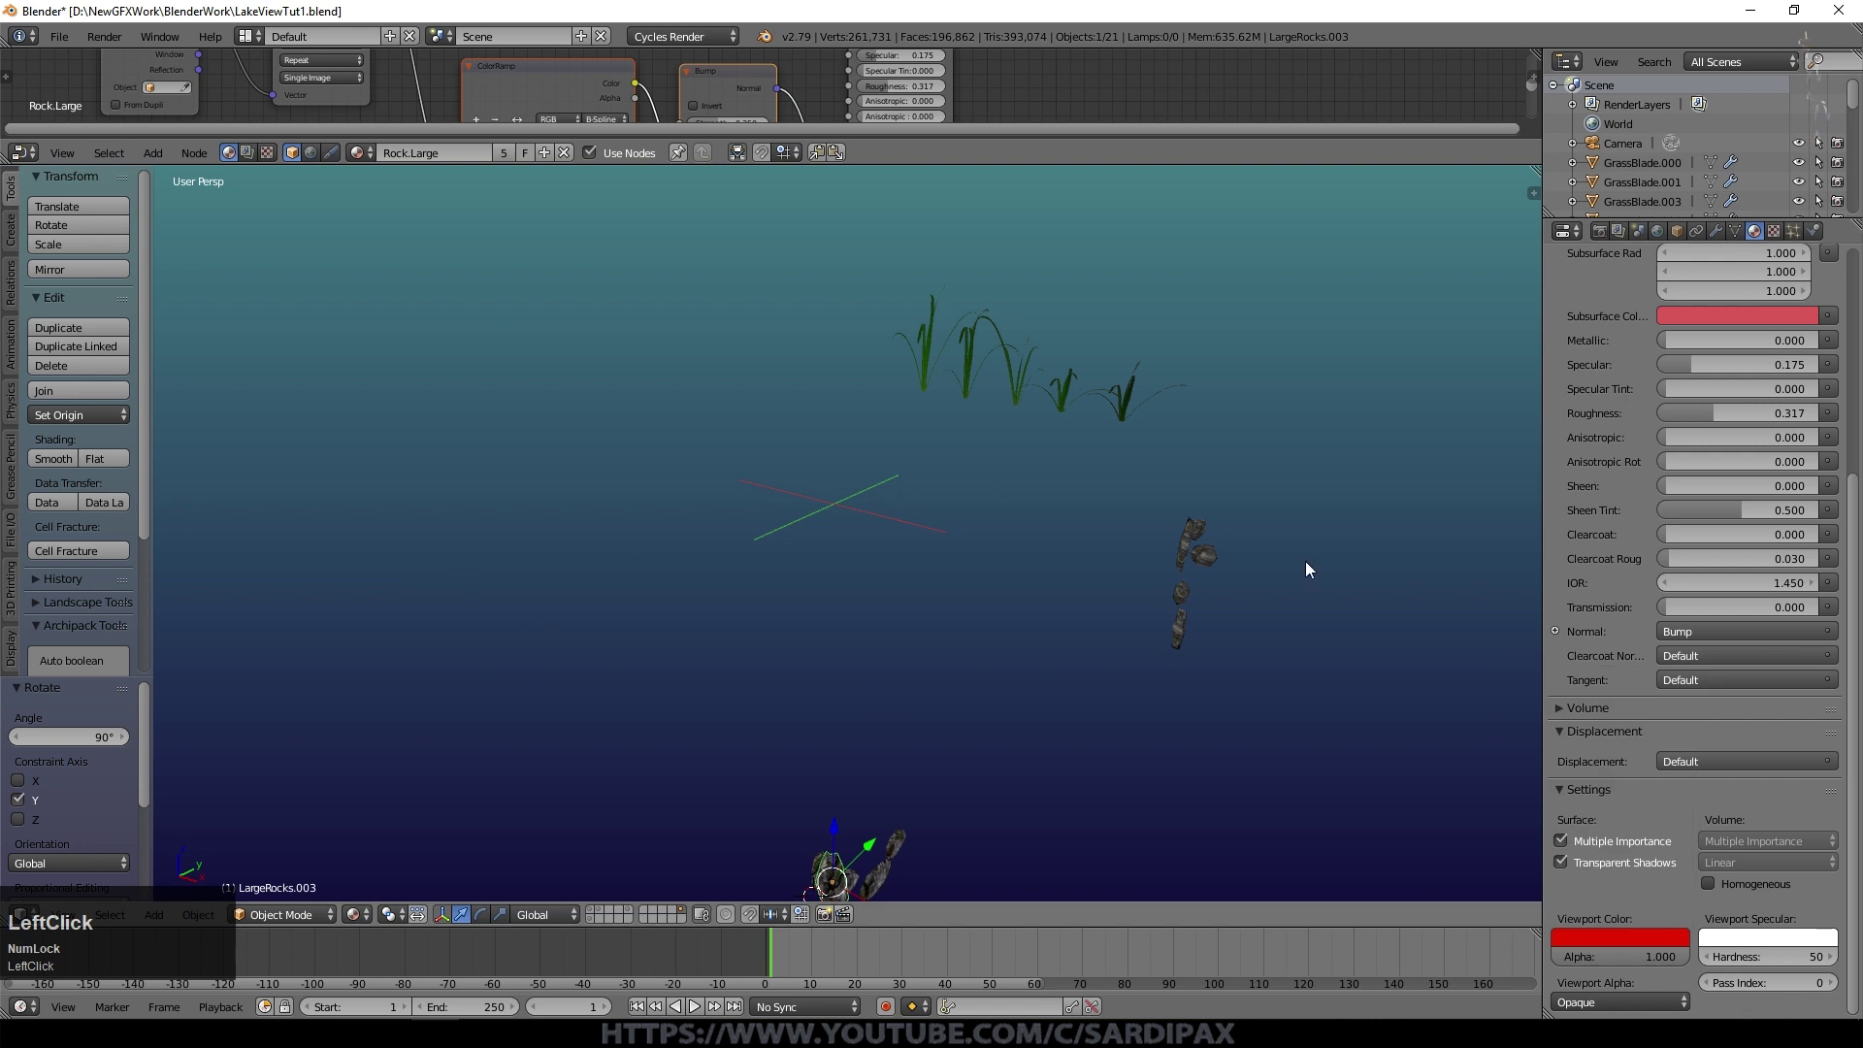
Step: Return to the camera view of the scene in Solid shading
click(595, 917)
key(KP_0)
click(365, 919)
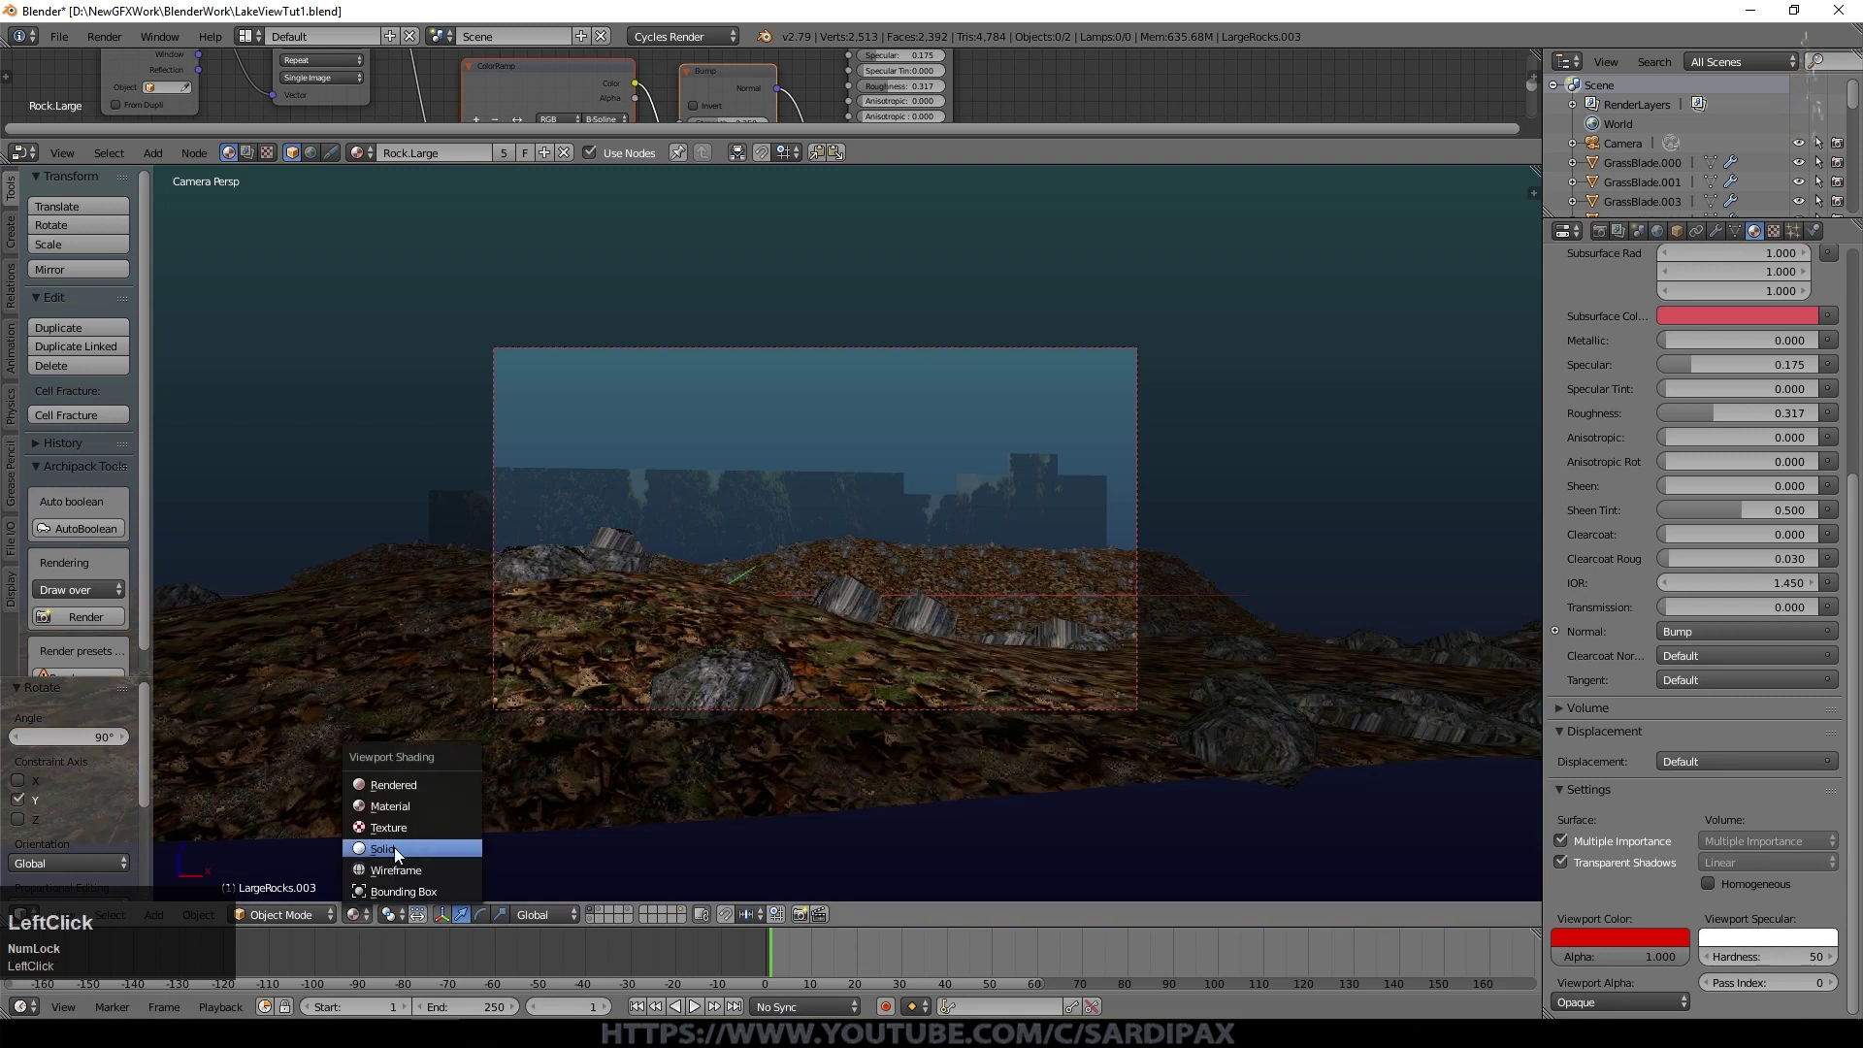
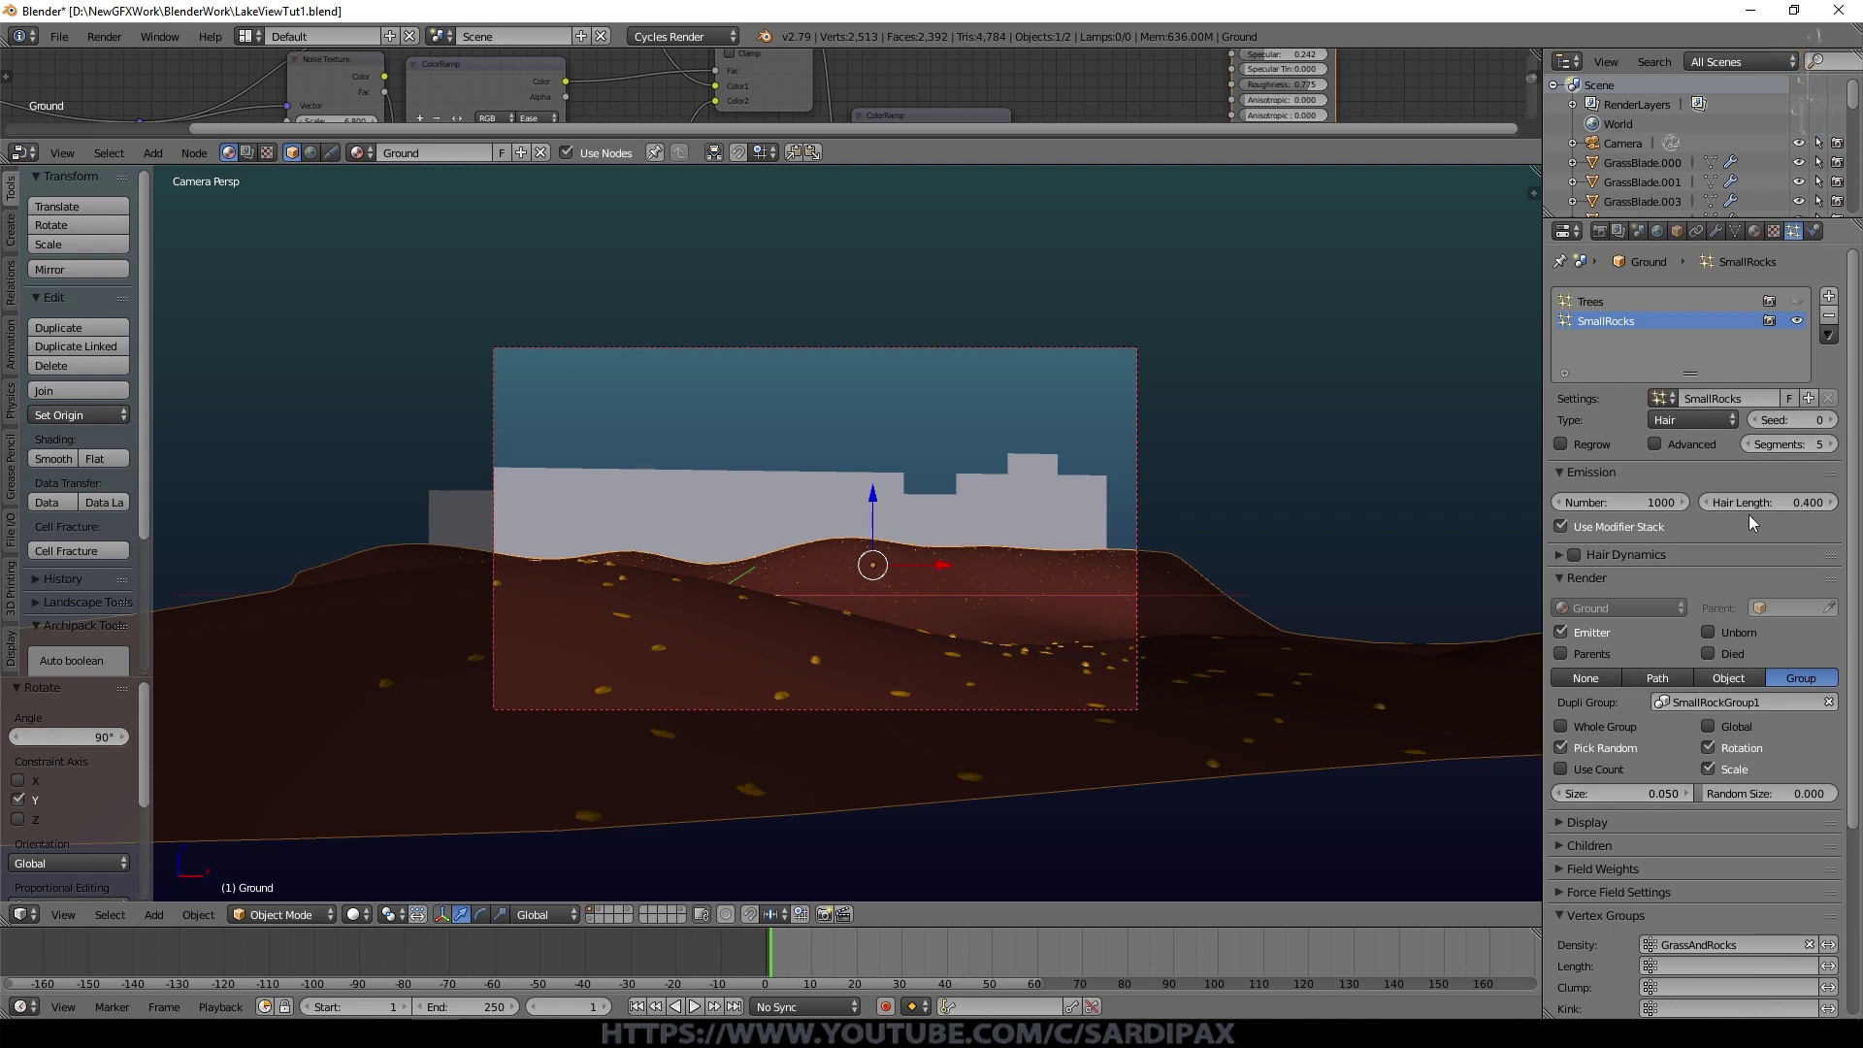
Step: Enable rotation on SmallRocks, oriented to the surface normal with randomised phase
click(1710, 799)
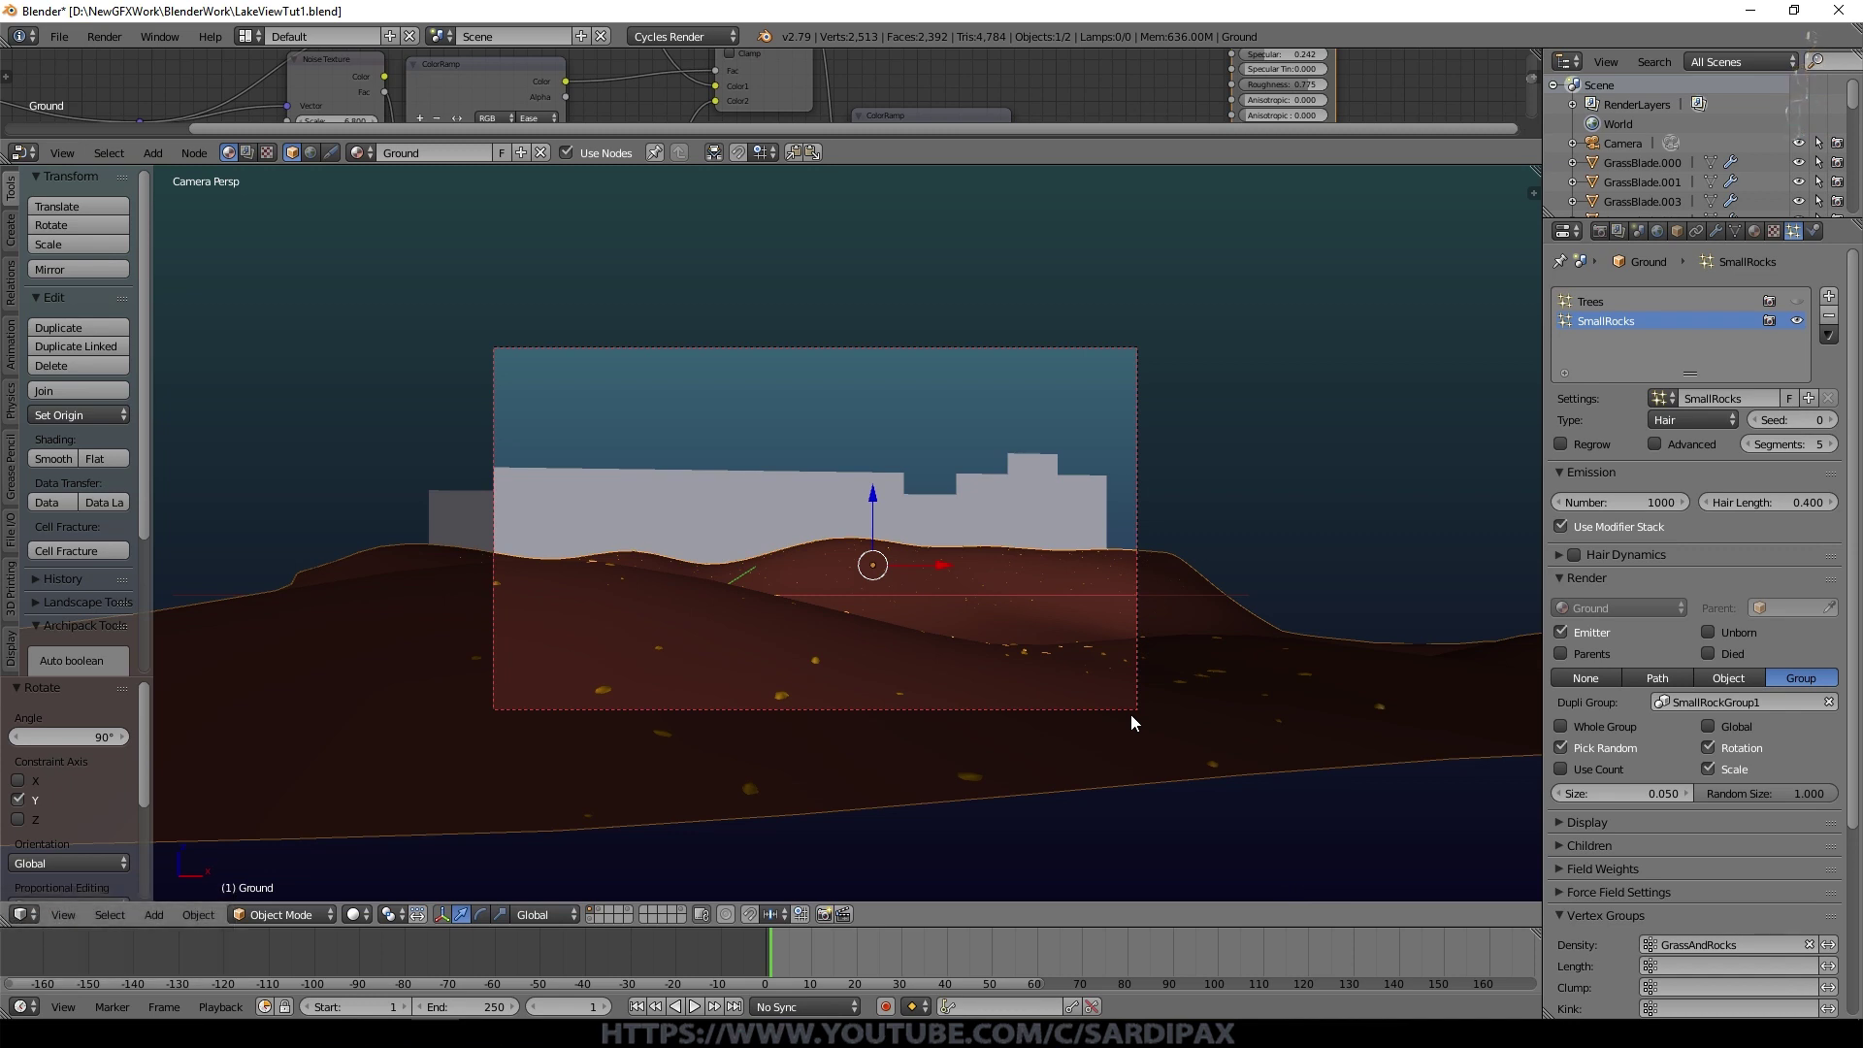
scroll(up, 3)
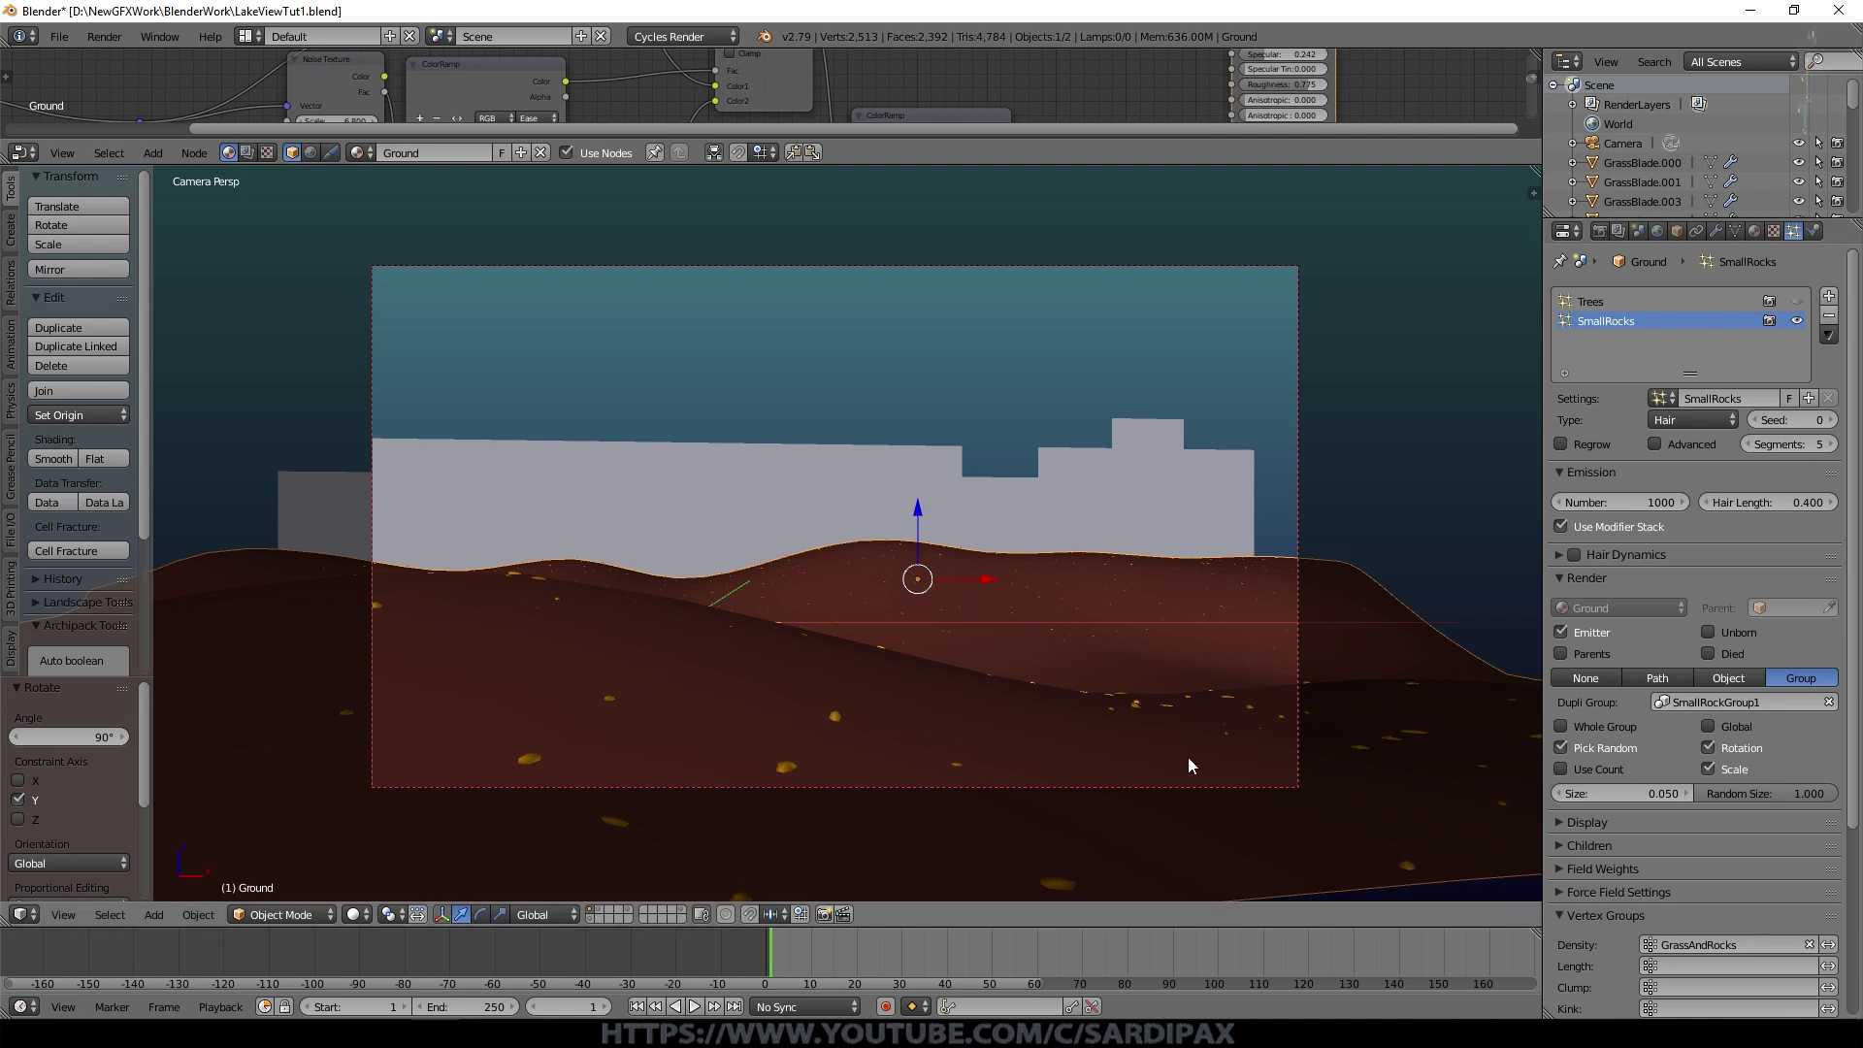
click(1659, 454)
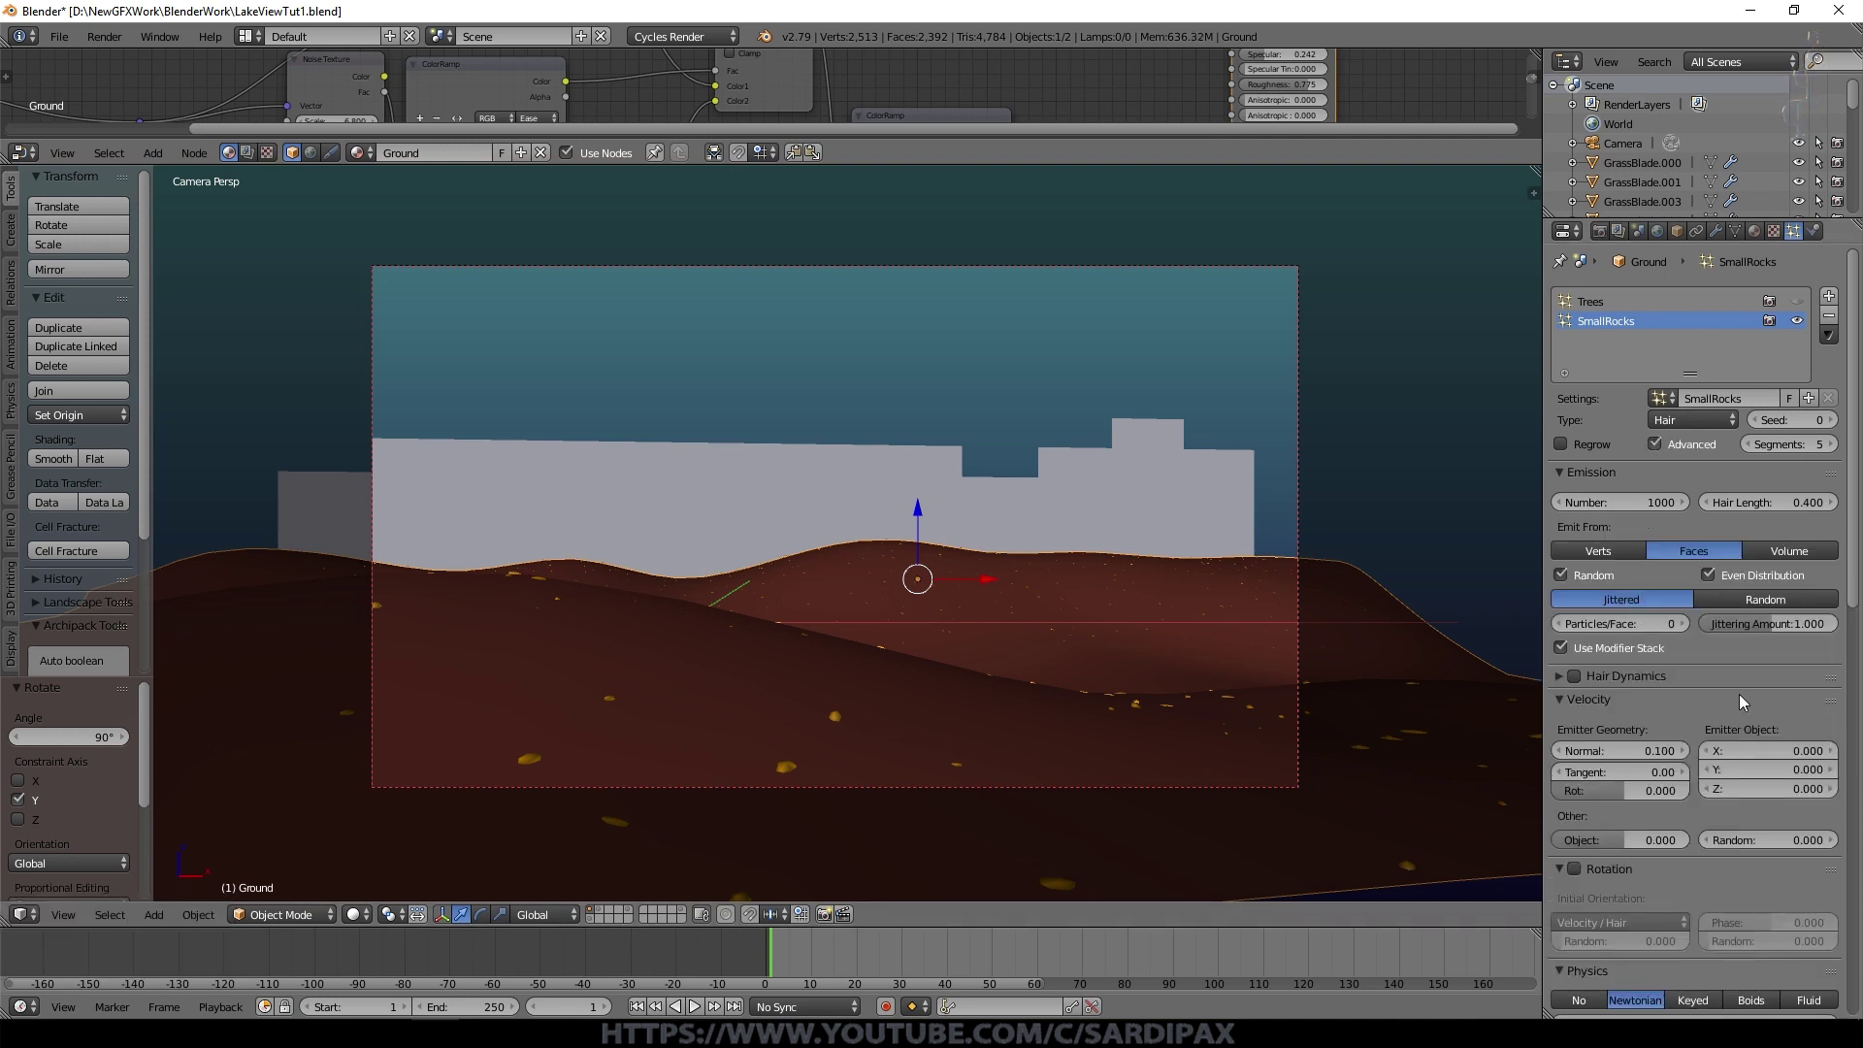
scroll(down, 3)
click(1581, 688)
click(1591, 734)
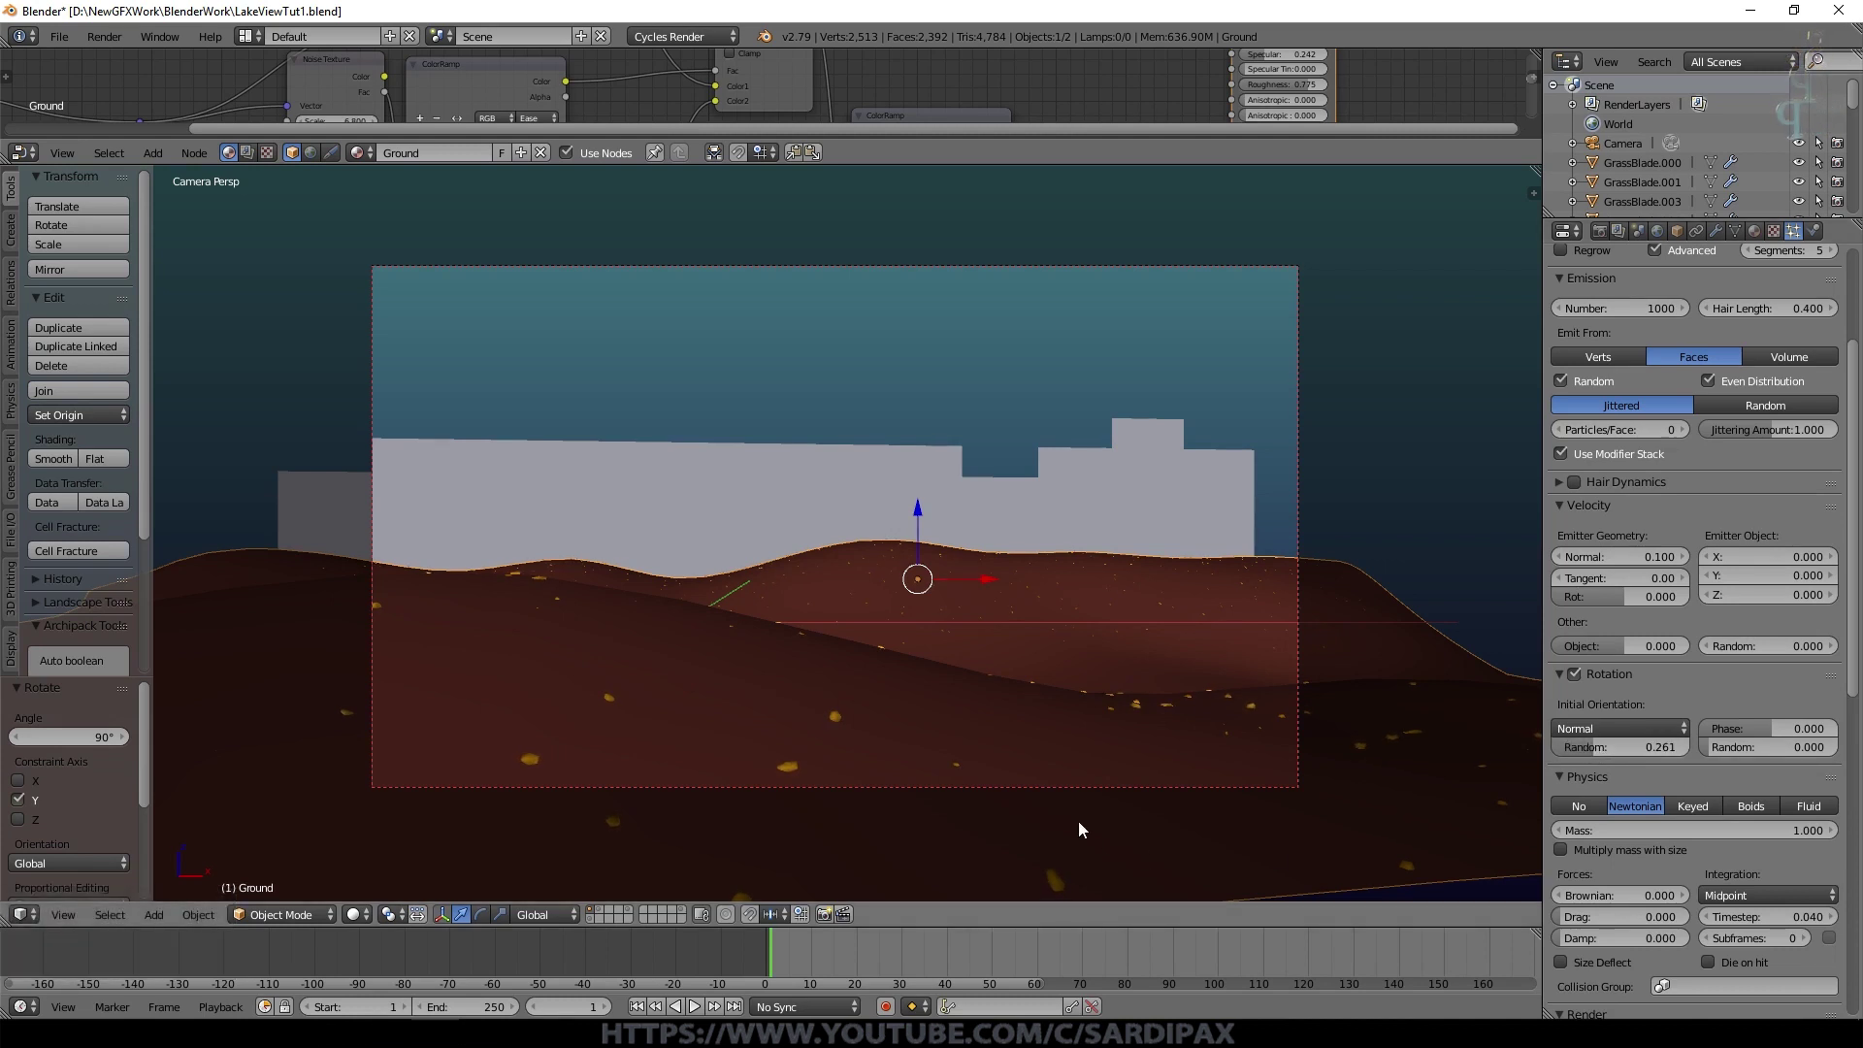
click(1771, 733)
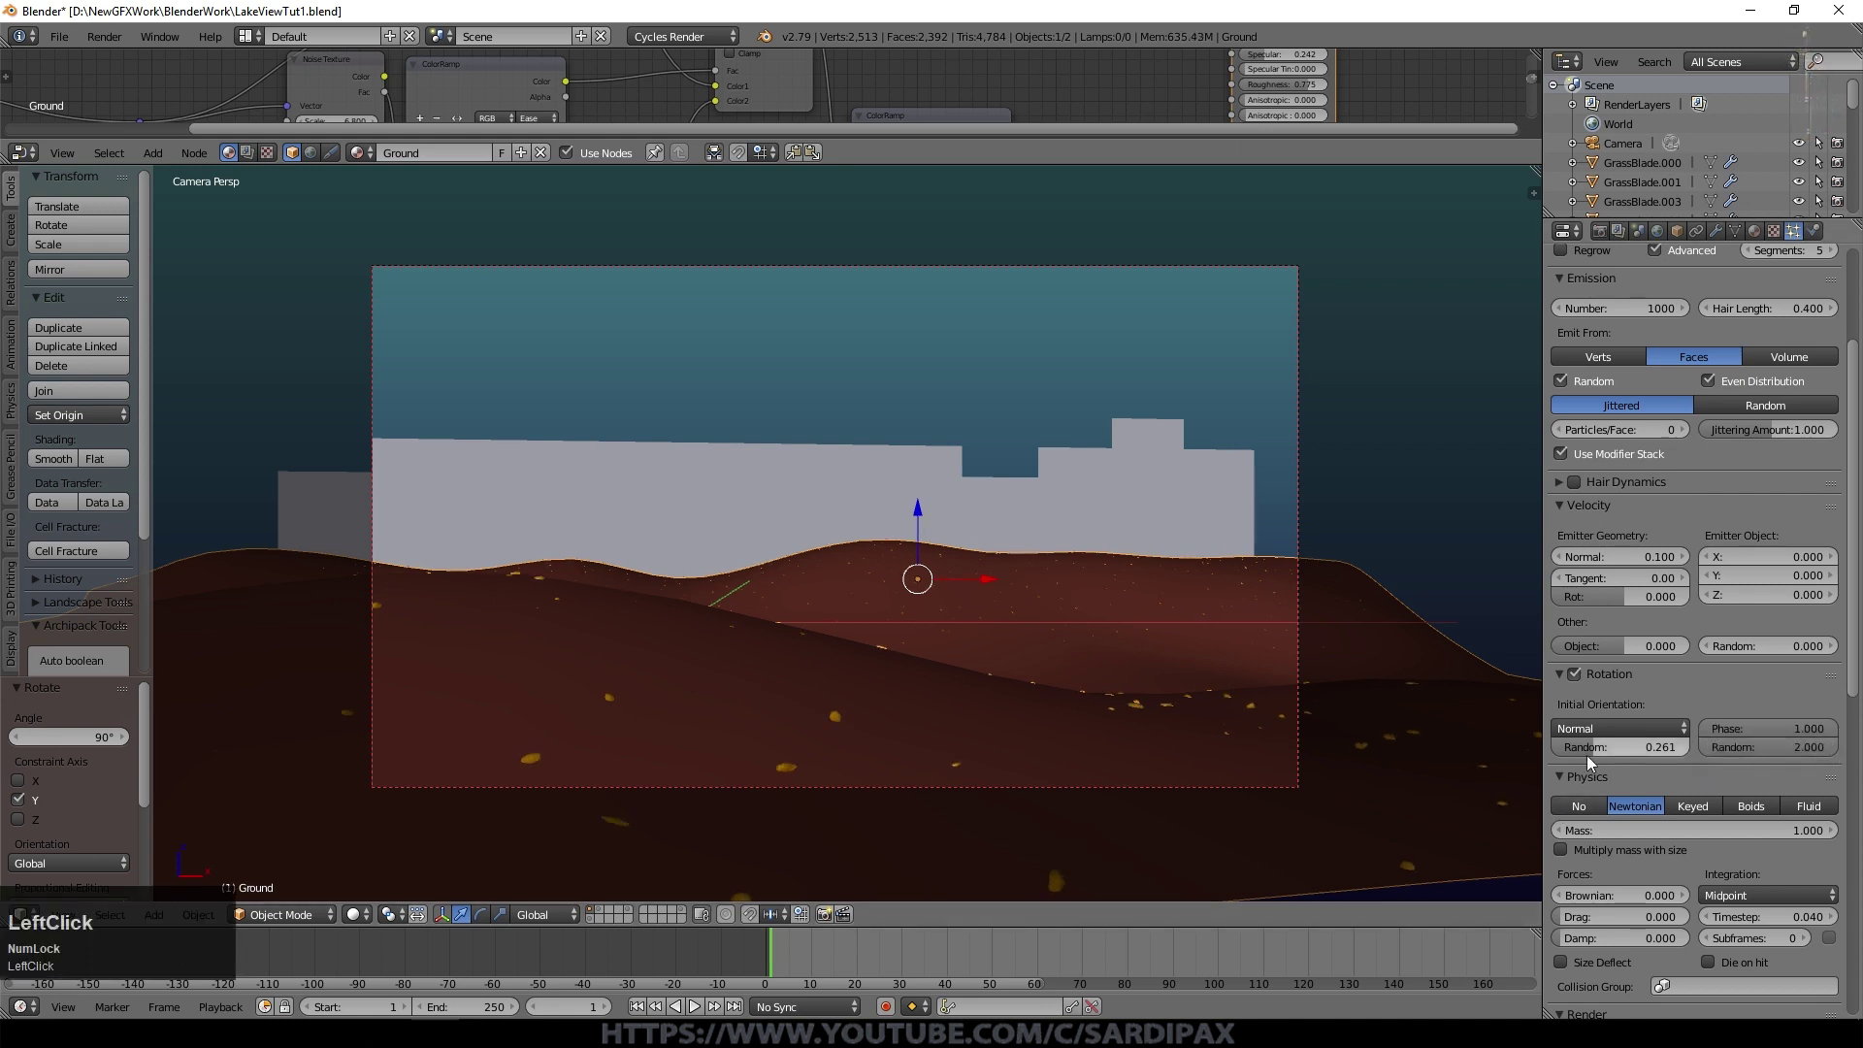
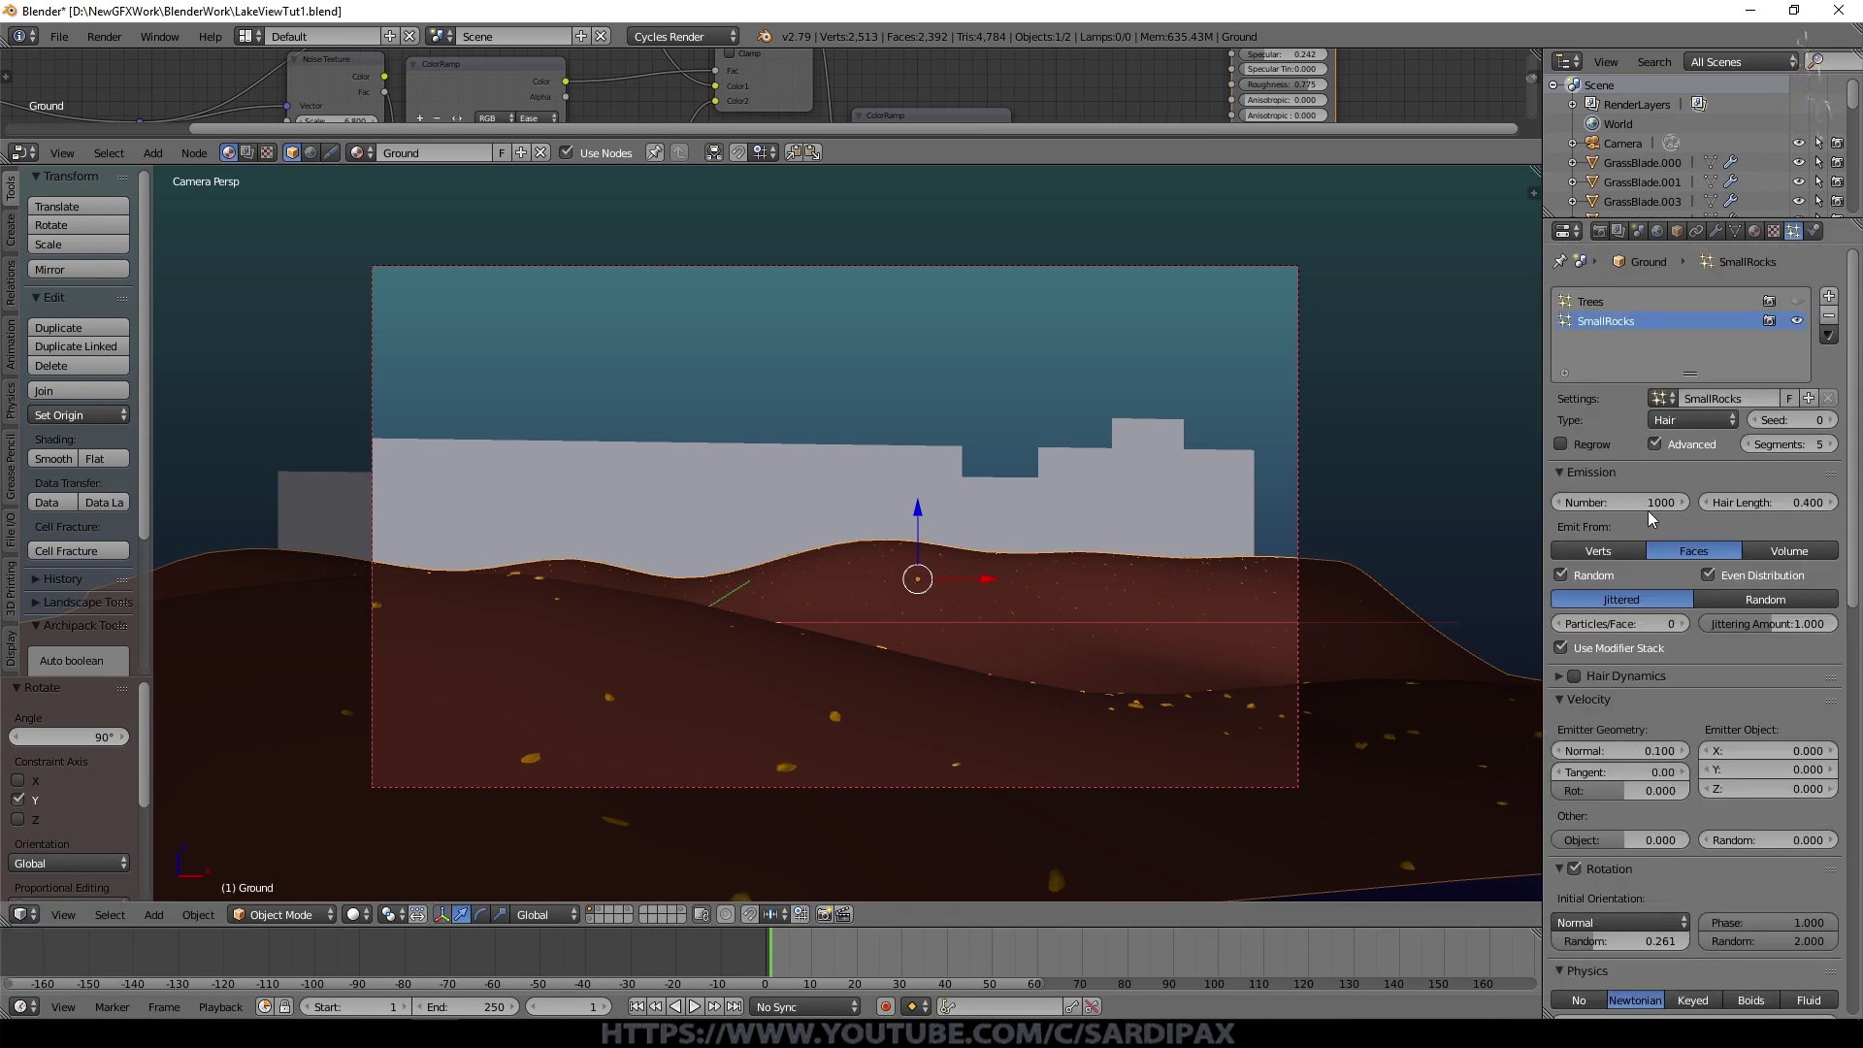
Step: Set SmallRocks to 5000 particles with random (not even) distribution and a new seed
click(1638, 510)
key(KP_5)
key(KP_0)
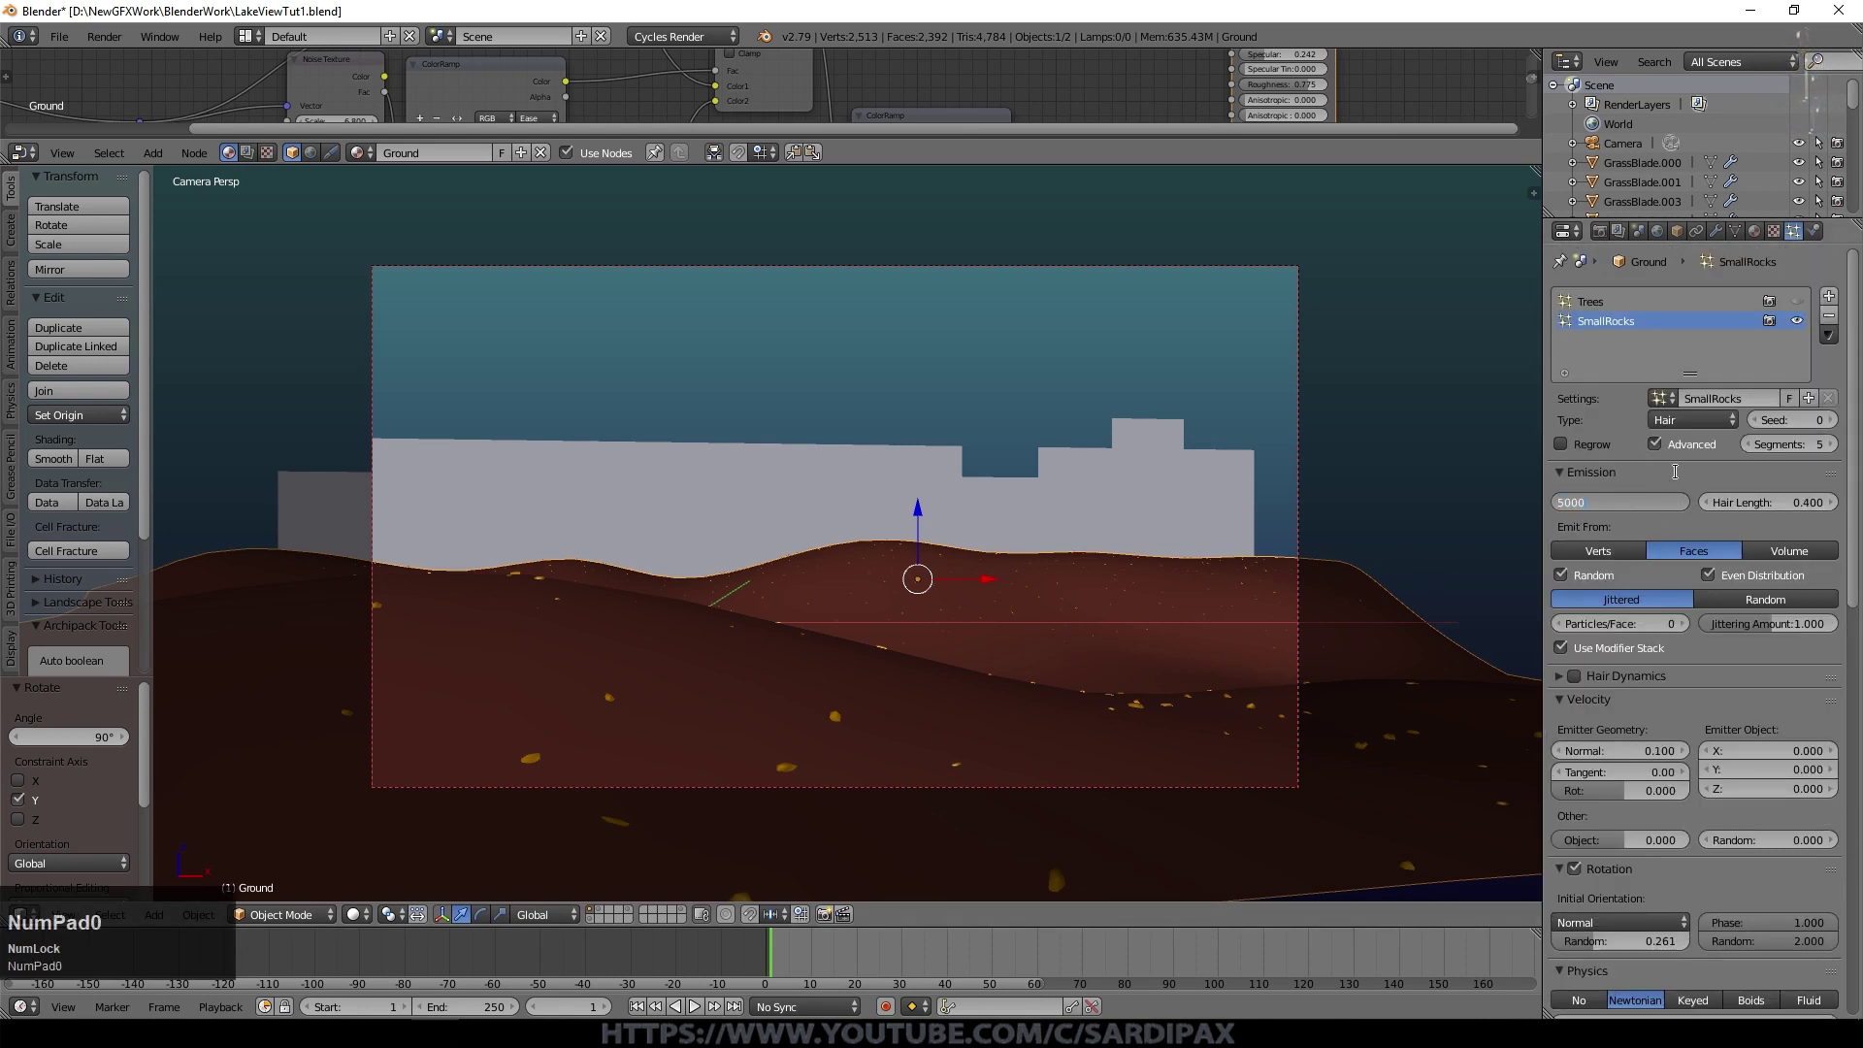
key(KP_Enter)
scroll(up, 3)
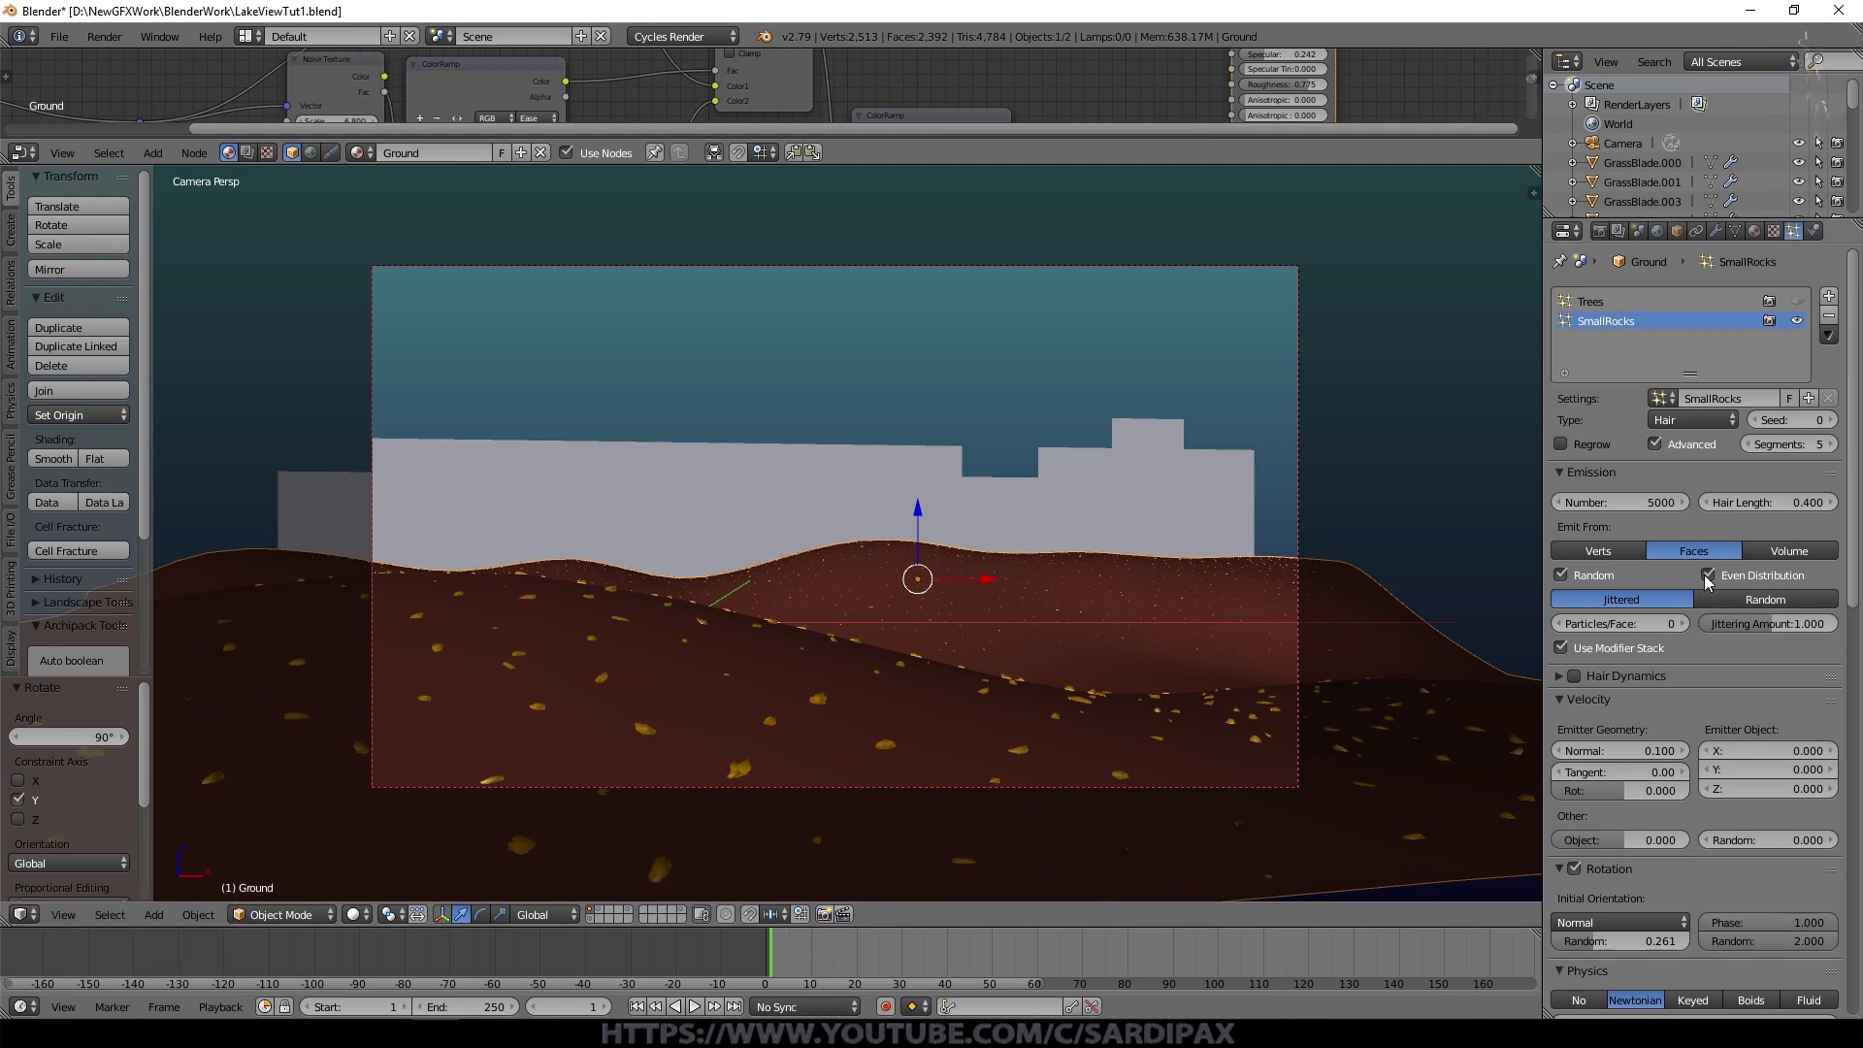
click(1713, 584)
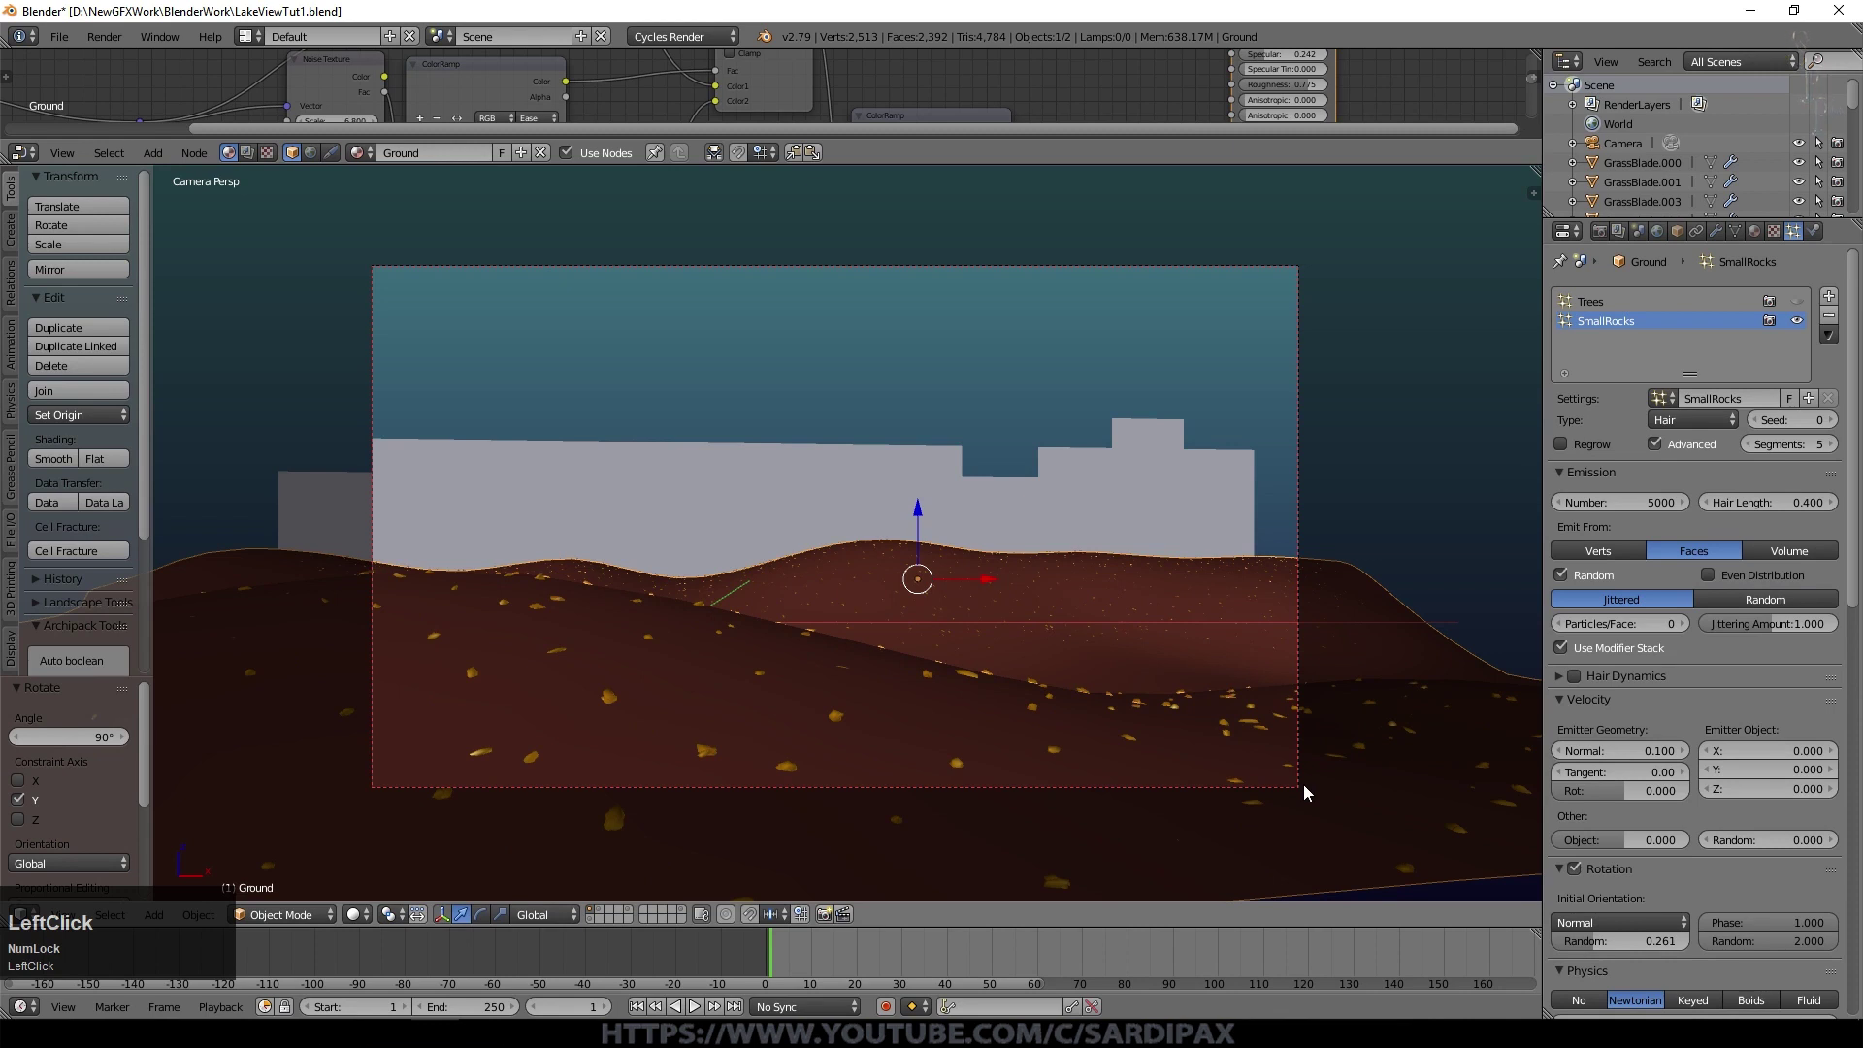
click(1782, 604)
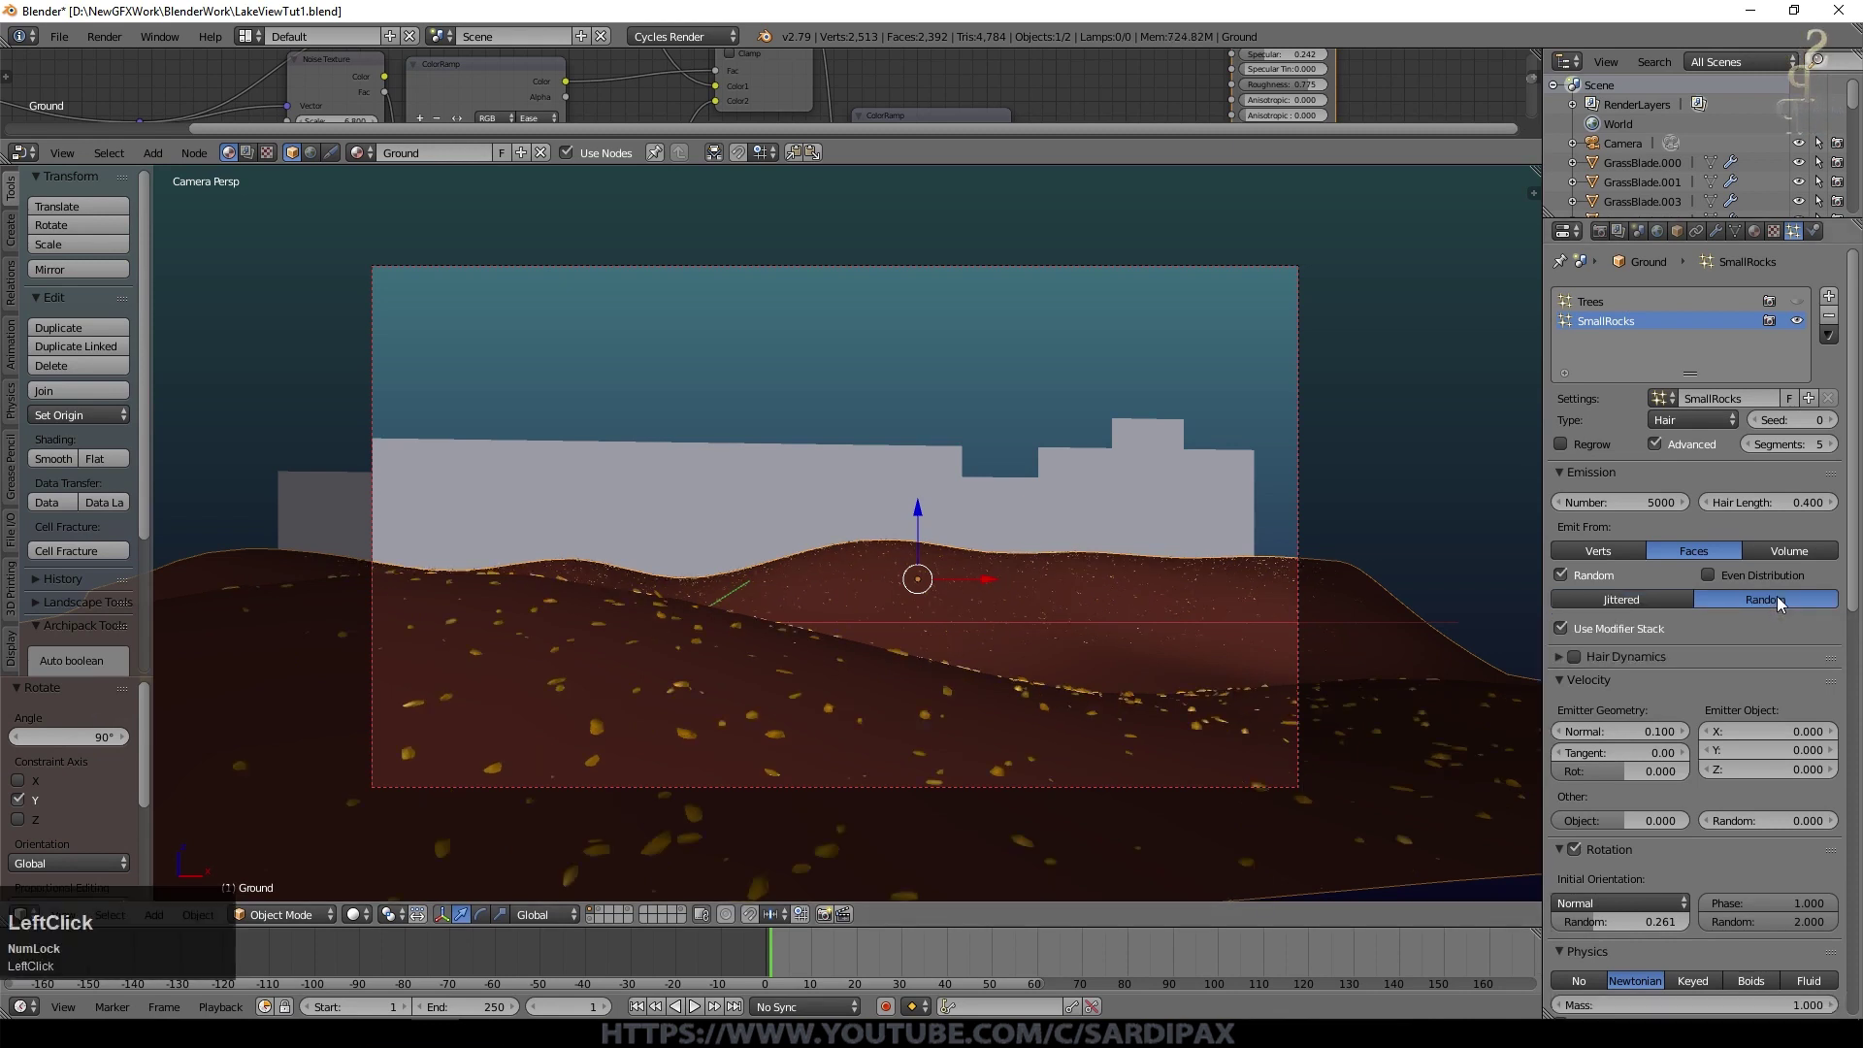
click(1840, 423)
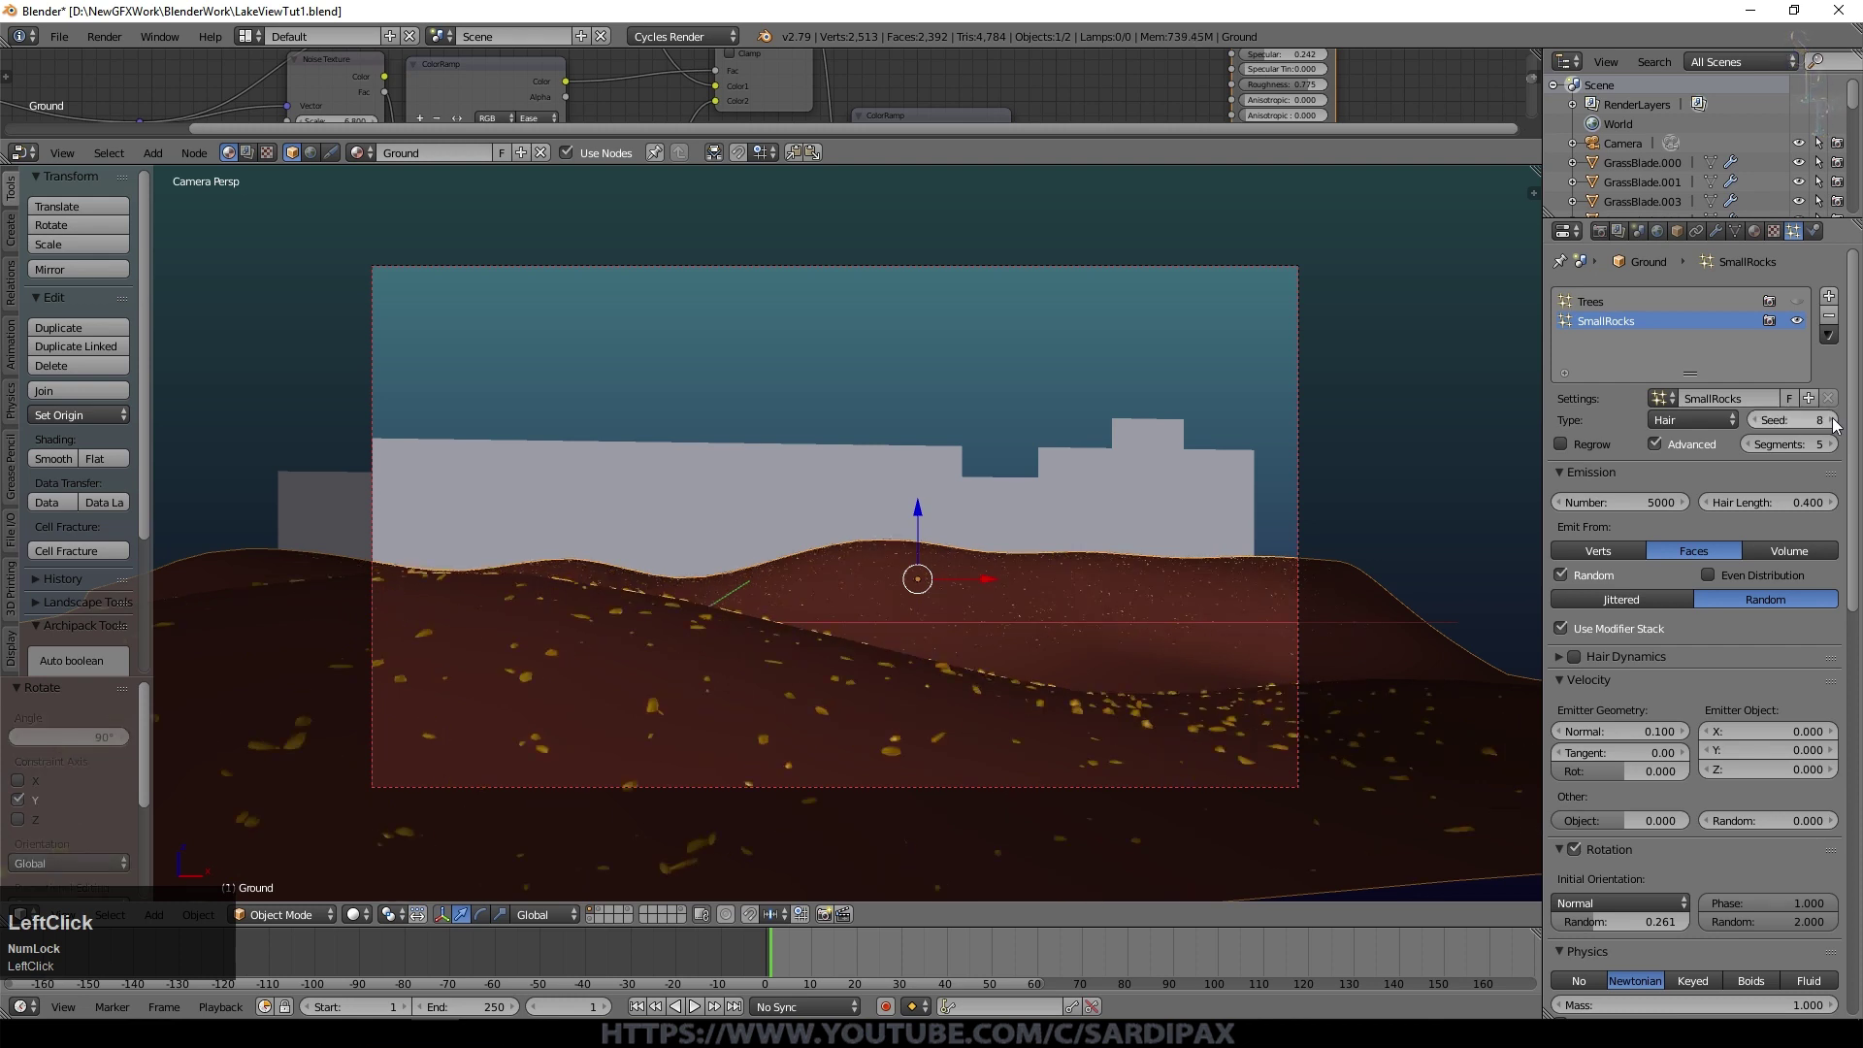
scroll(down, 3)
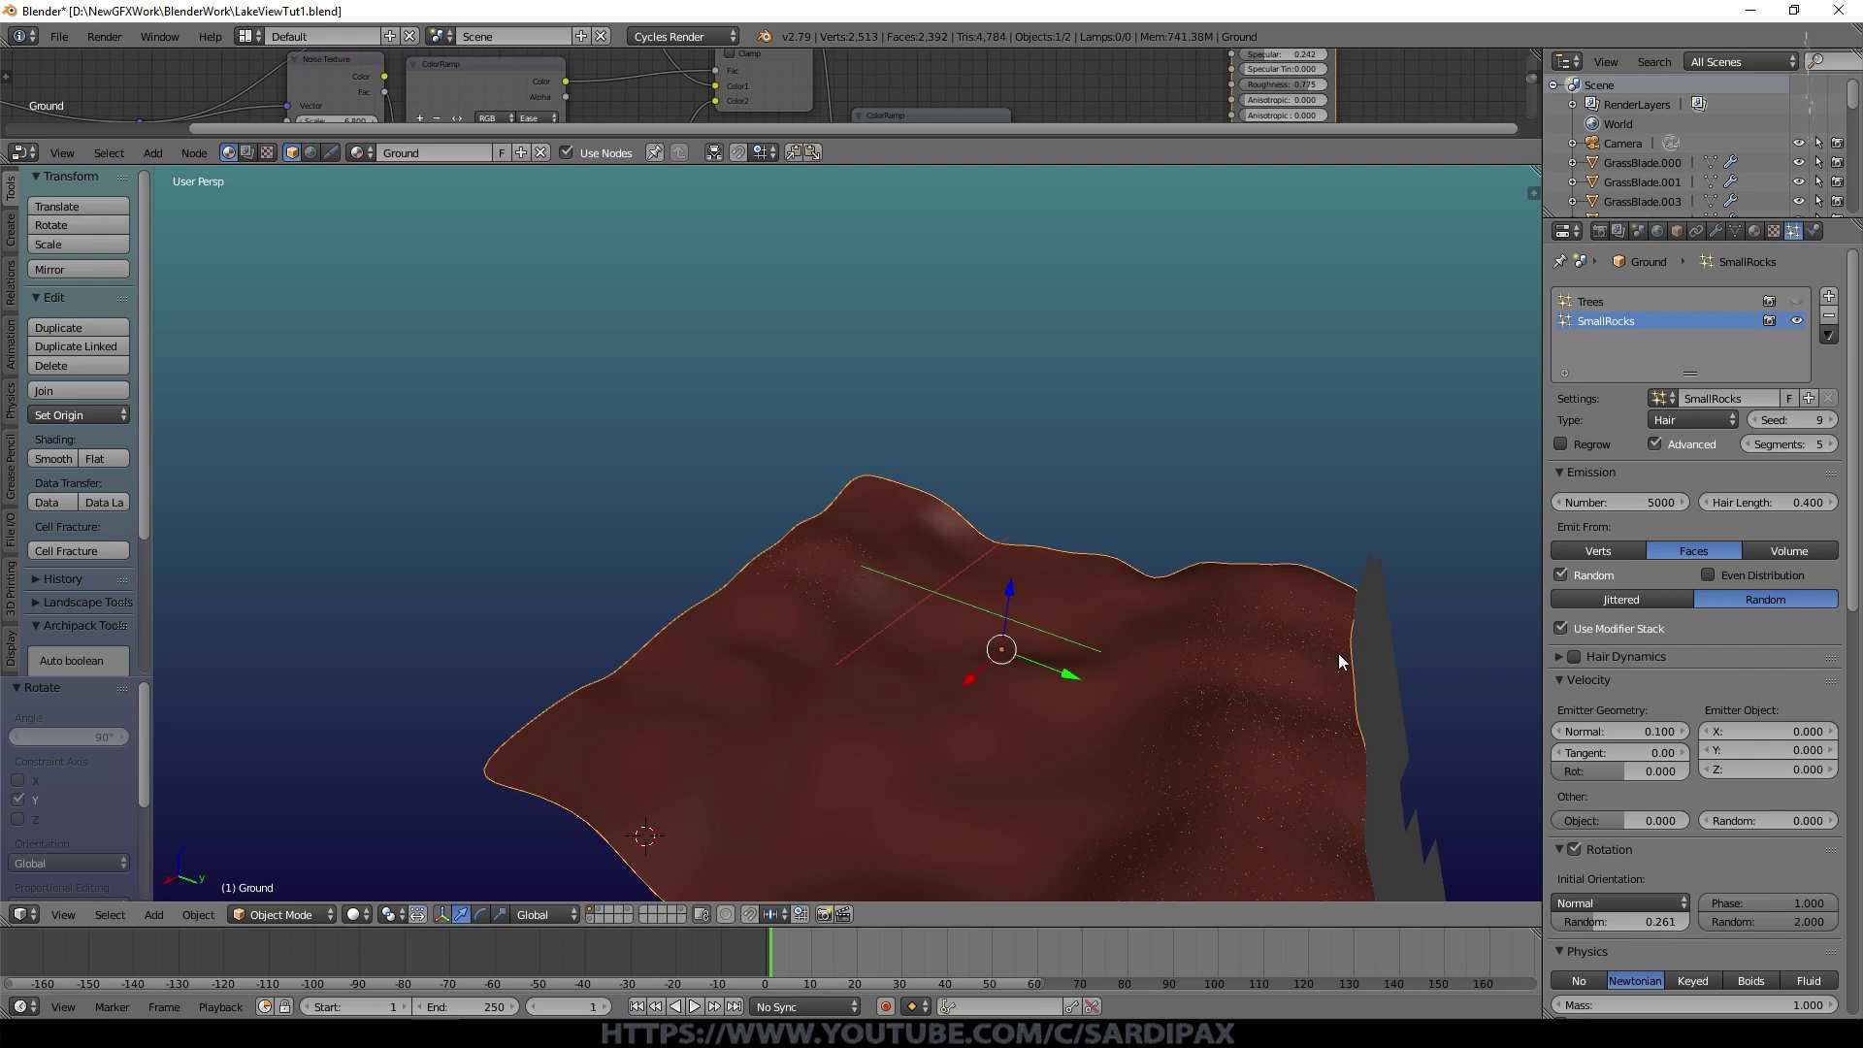
key(KP_0)
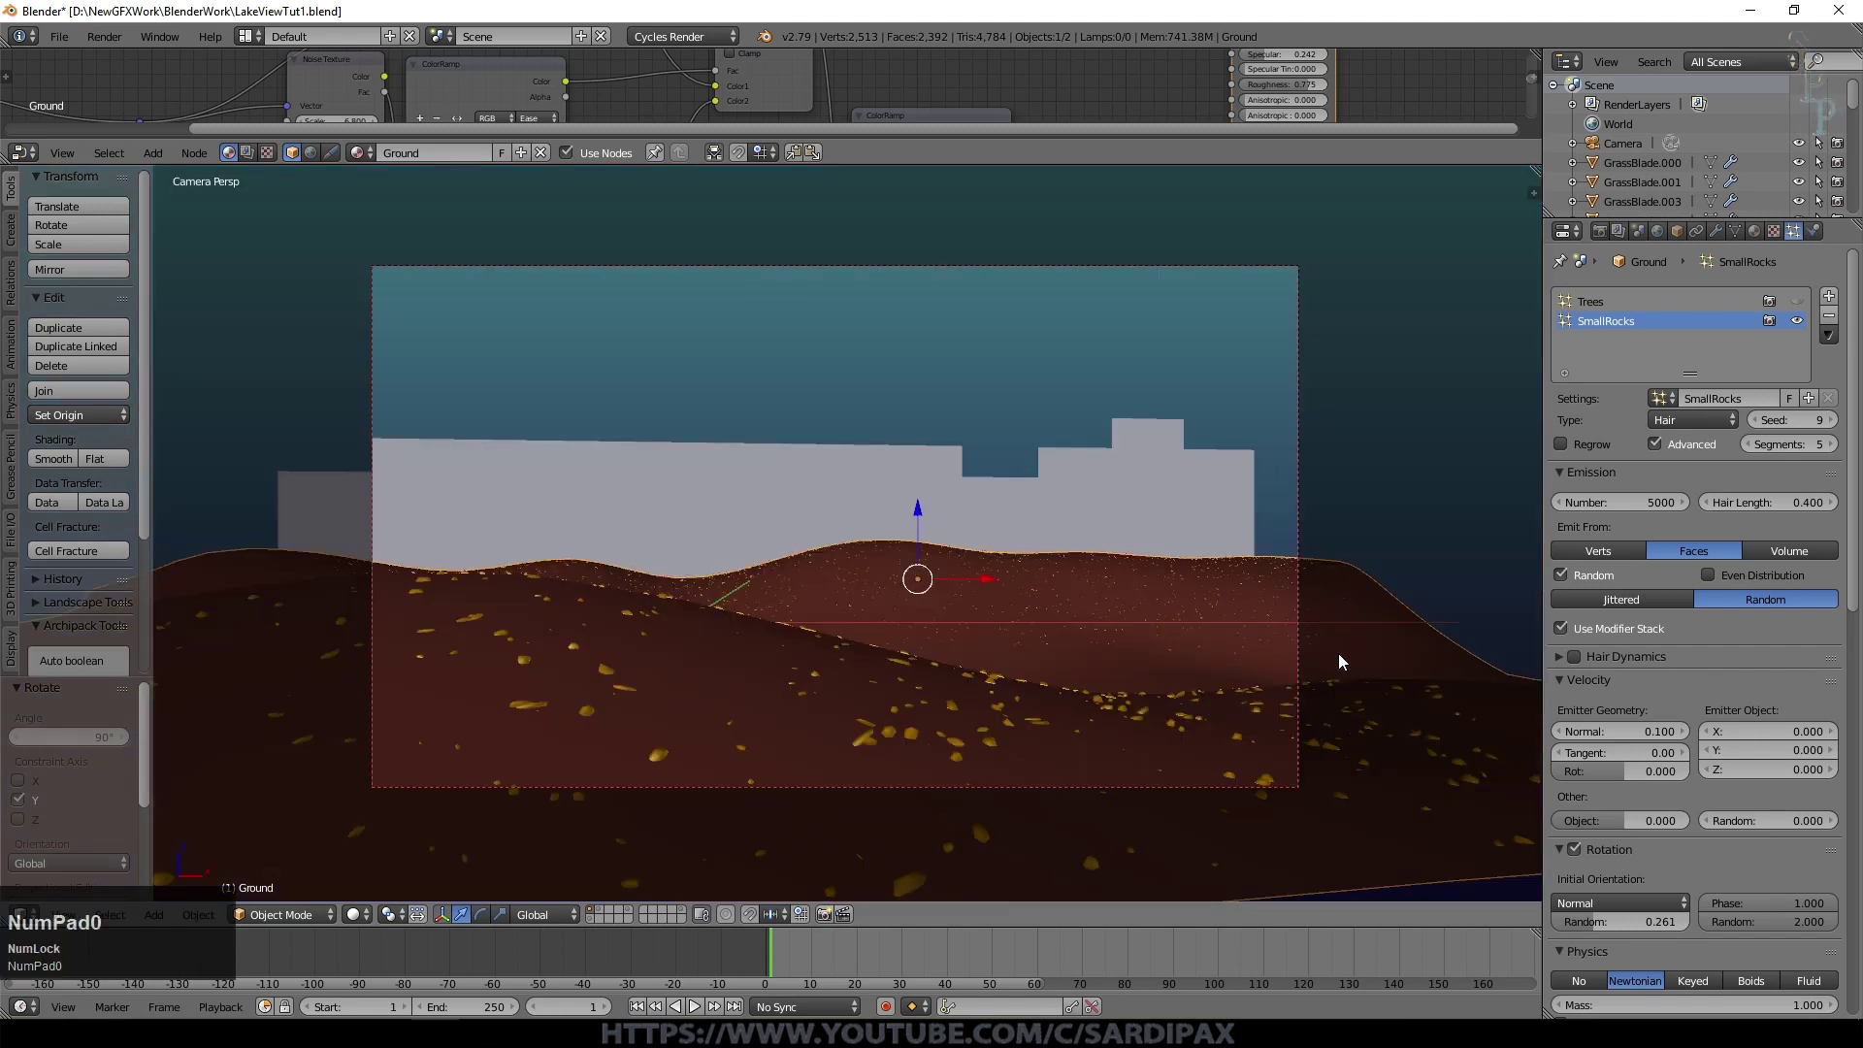
scroll(down, 3)
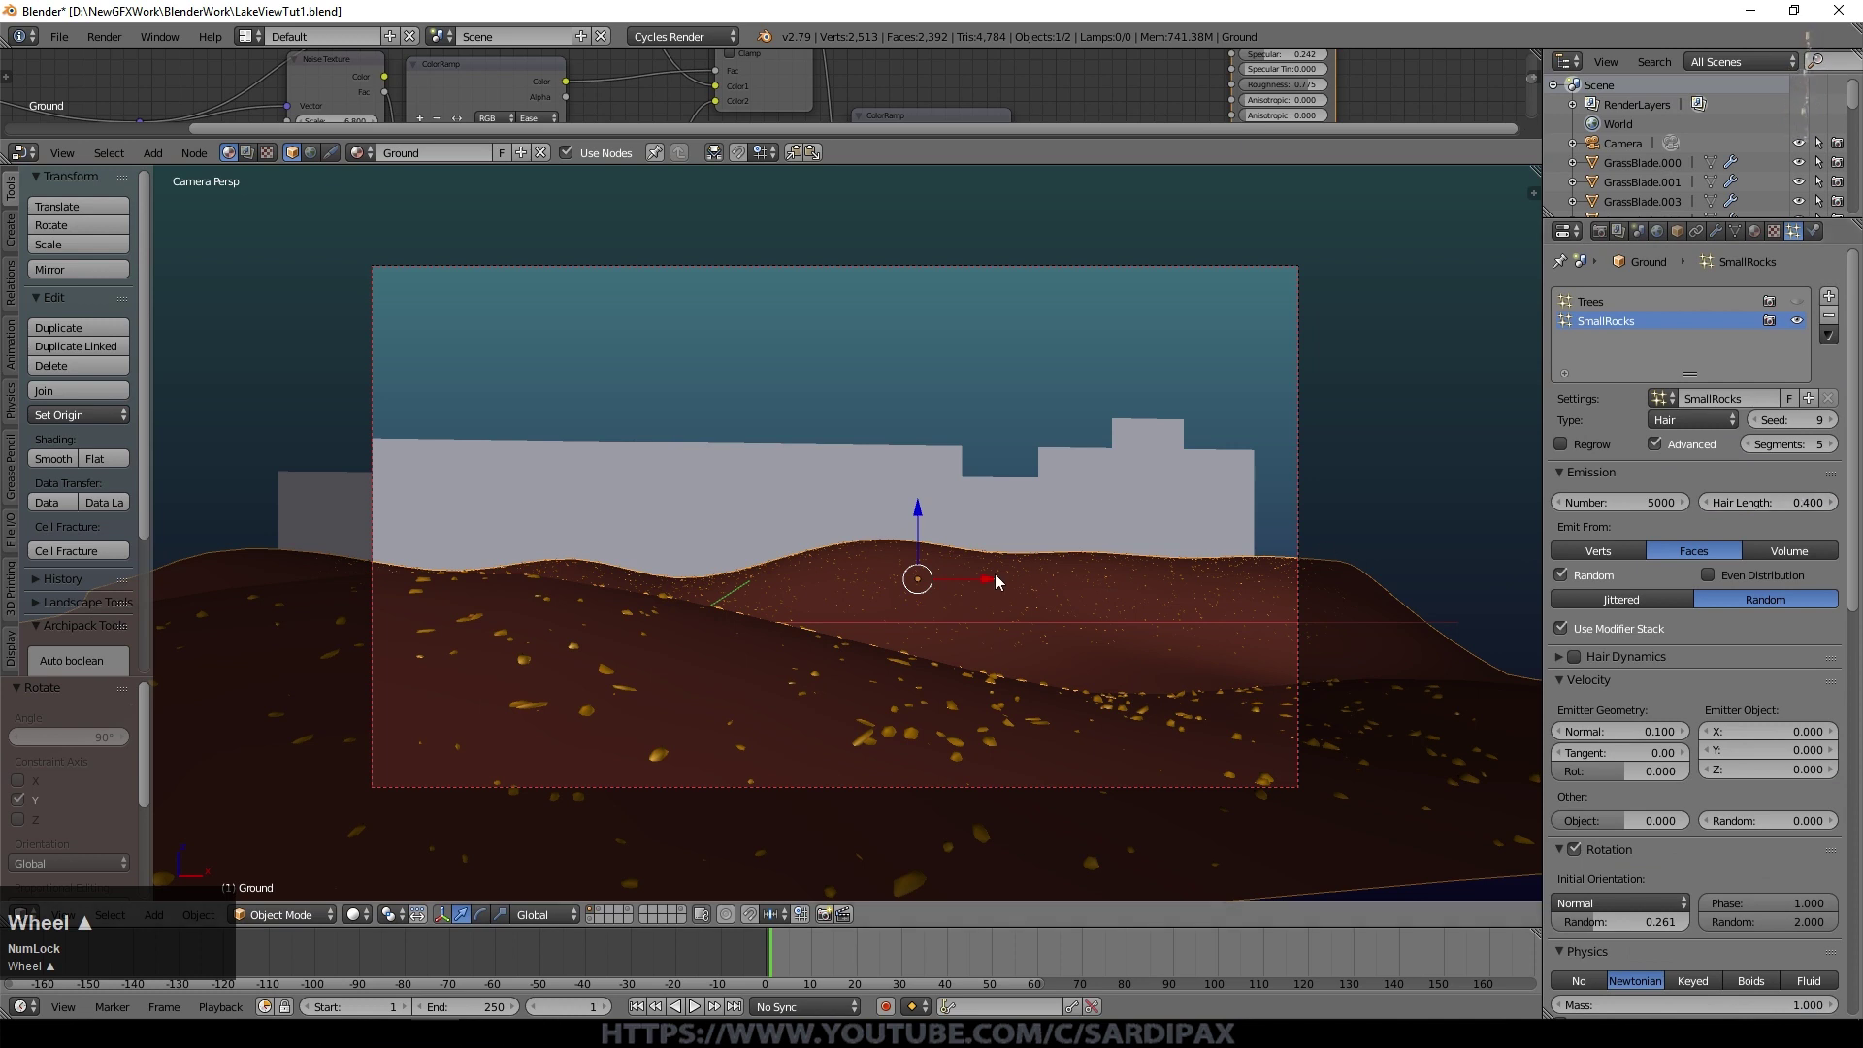
Step: Add another particle system to the ground and name it LargeRocks
click(1026, 719)
click(1837, 301)
key(shift+l)
text(arge)
key(shift+r)
text(ocks)
key(Return)
Step: Make the shared settings a single-user copy and name it LargeRocks
click(1674, 405)
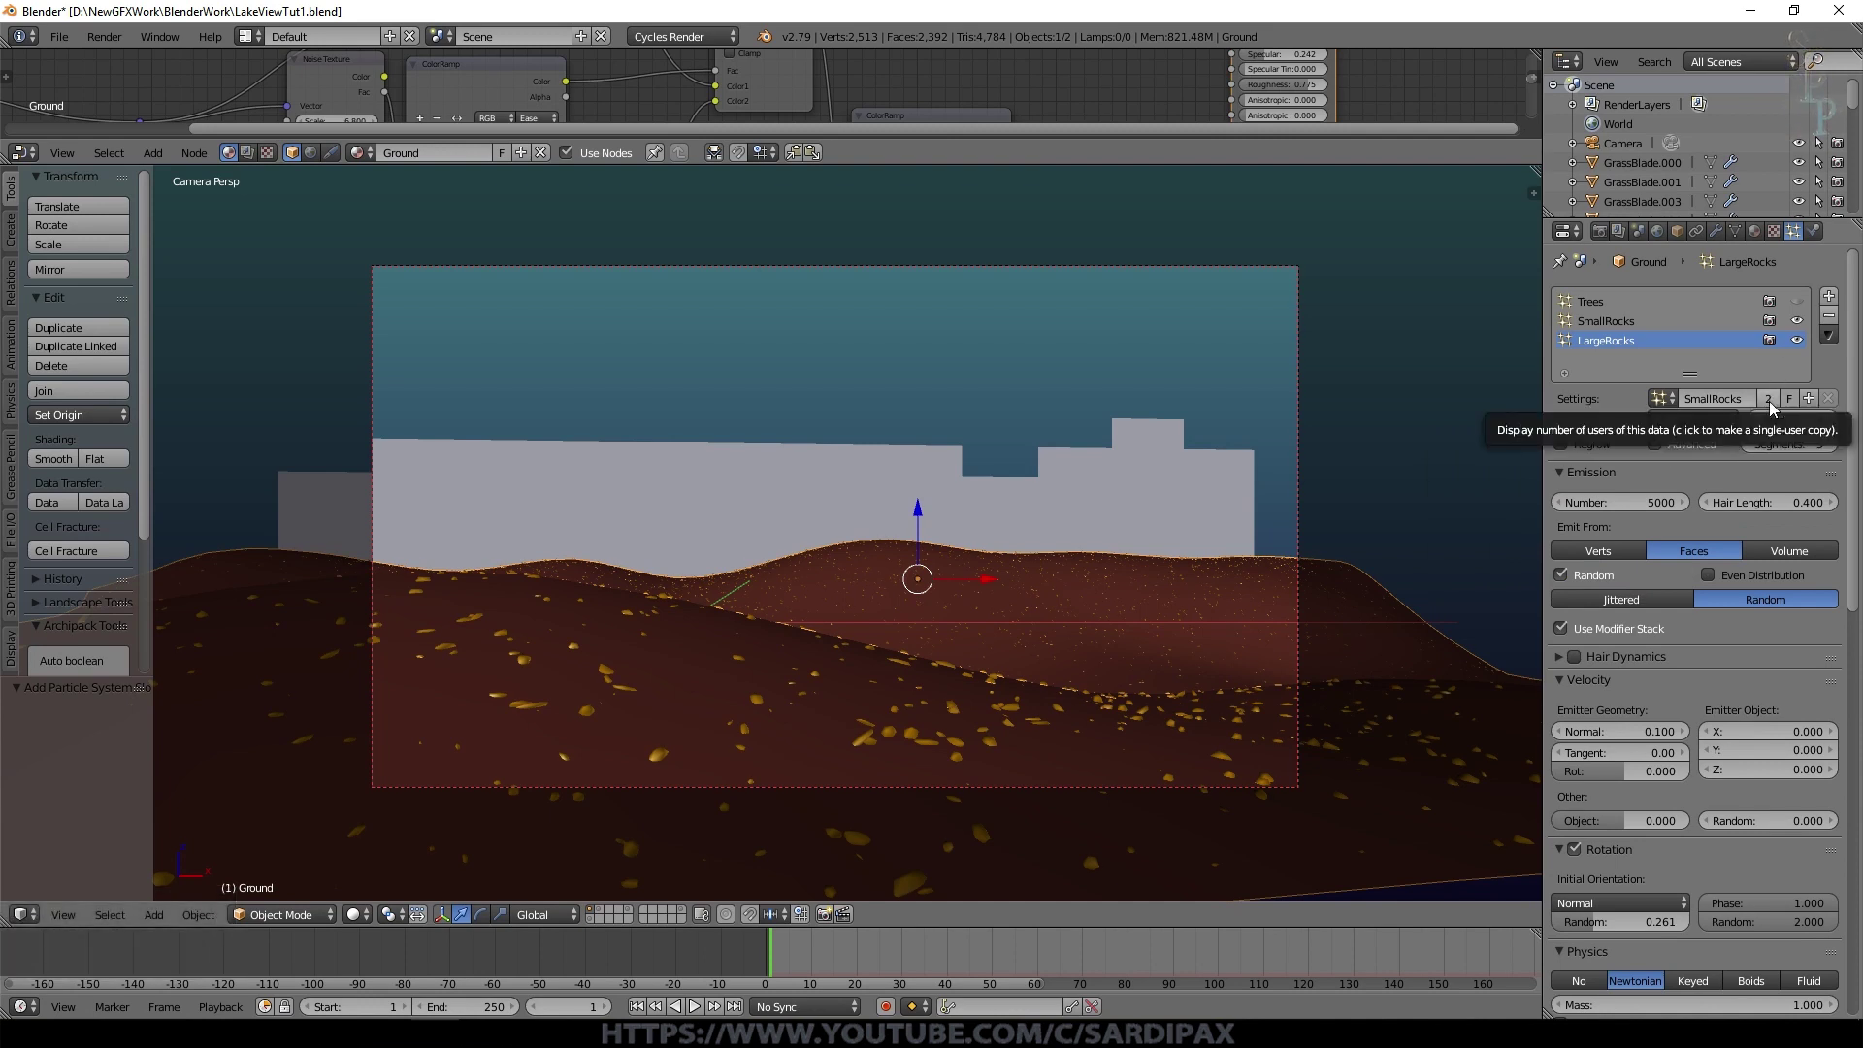
click(1777, 411)
key(shift+l)
text(arge)
key(shift+r)
text(ocks)
key(Return)
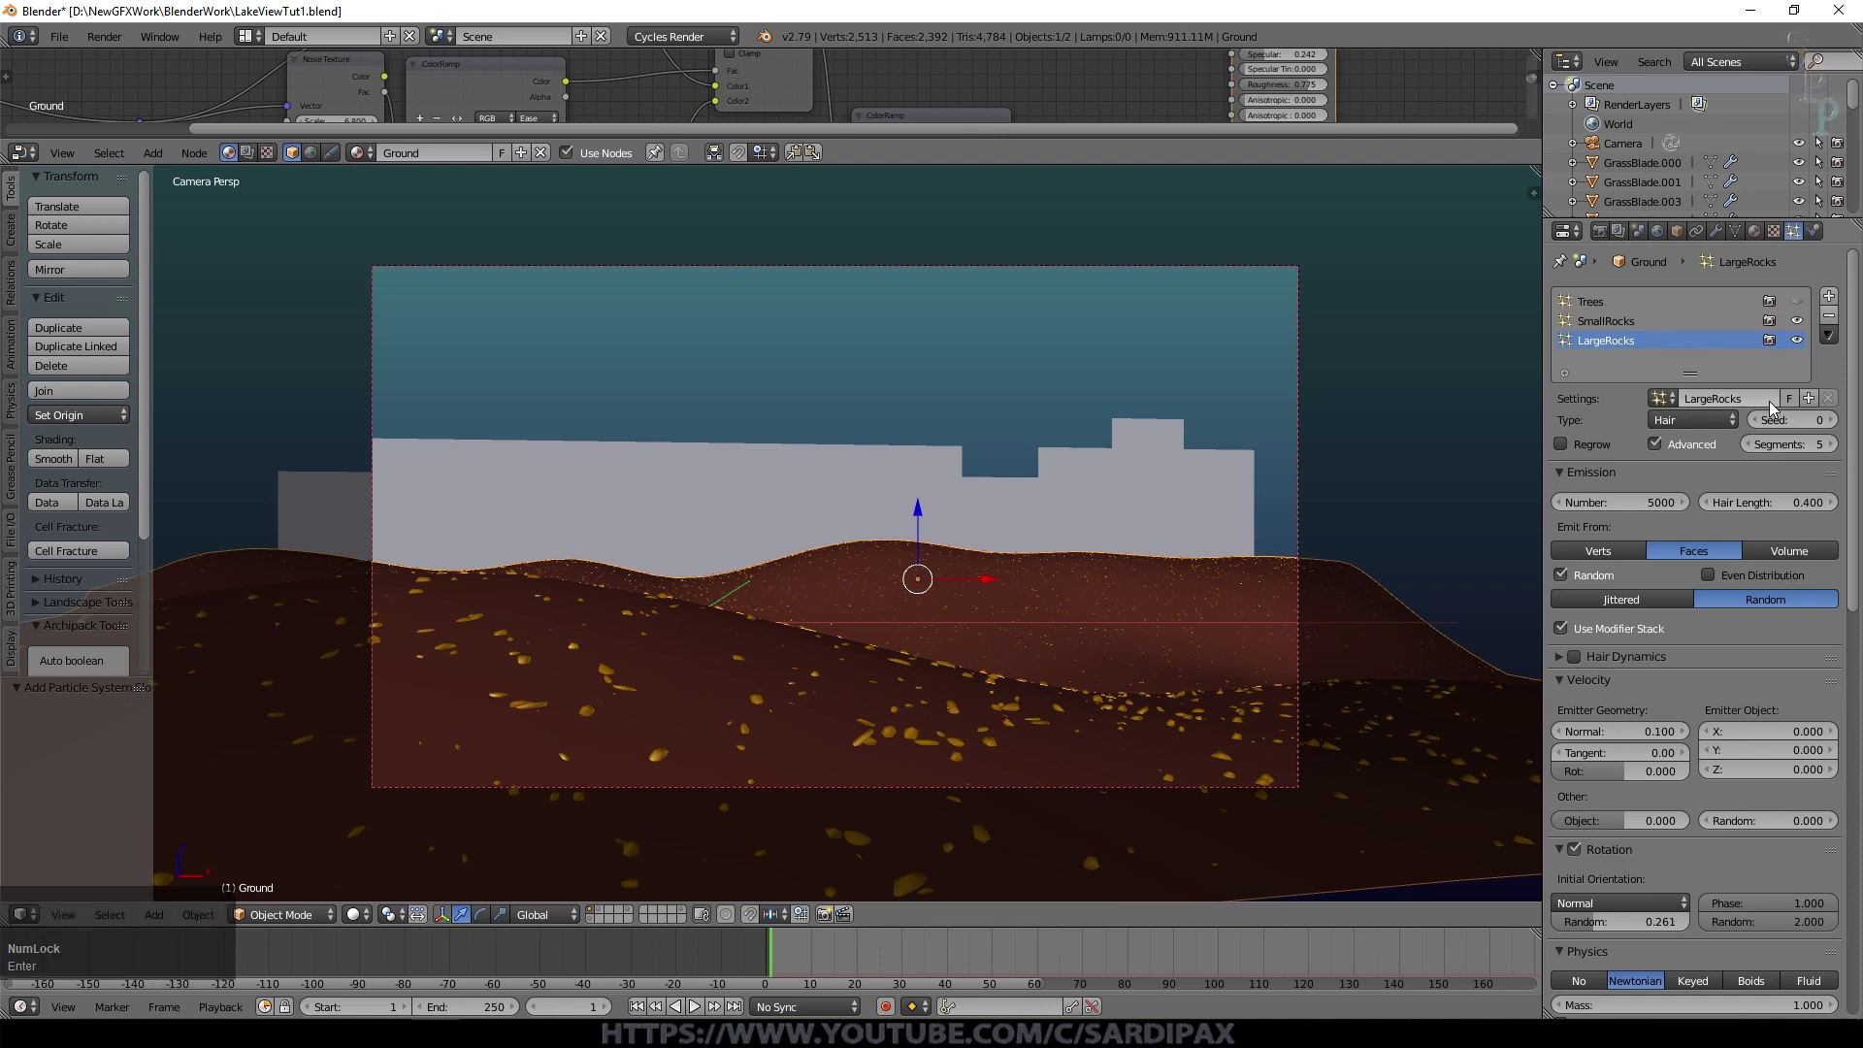
Step: Set LargeRocks to 500 particles instancing LargeRockGroup1 at a larger size
click(1656, 512)
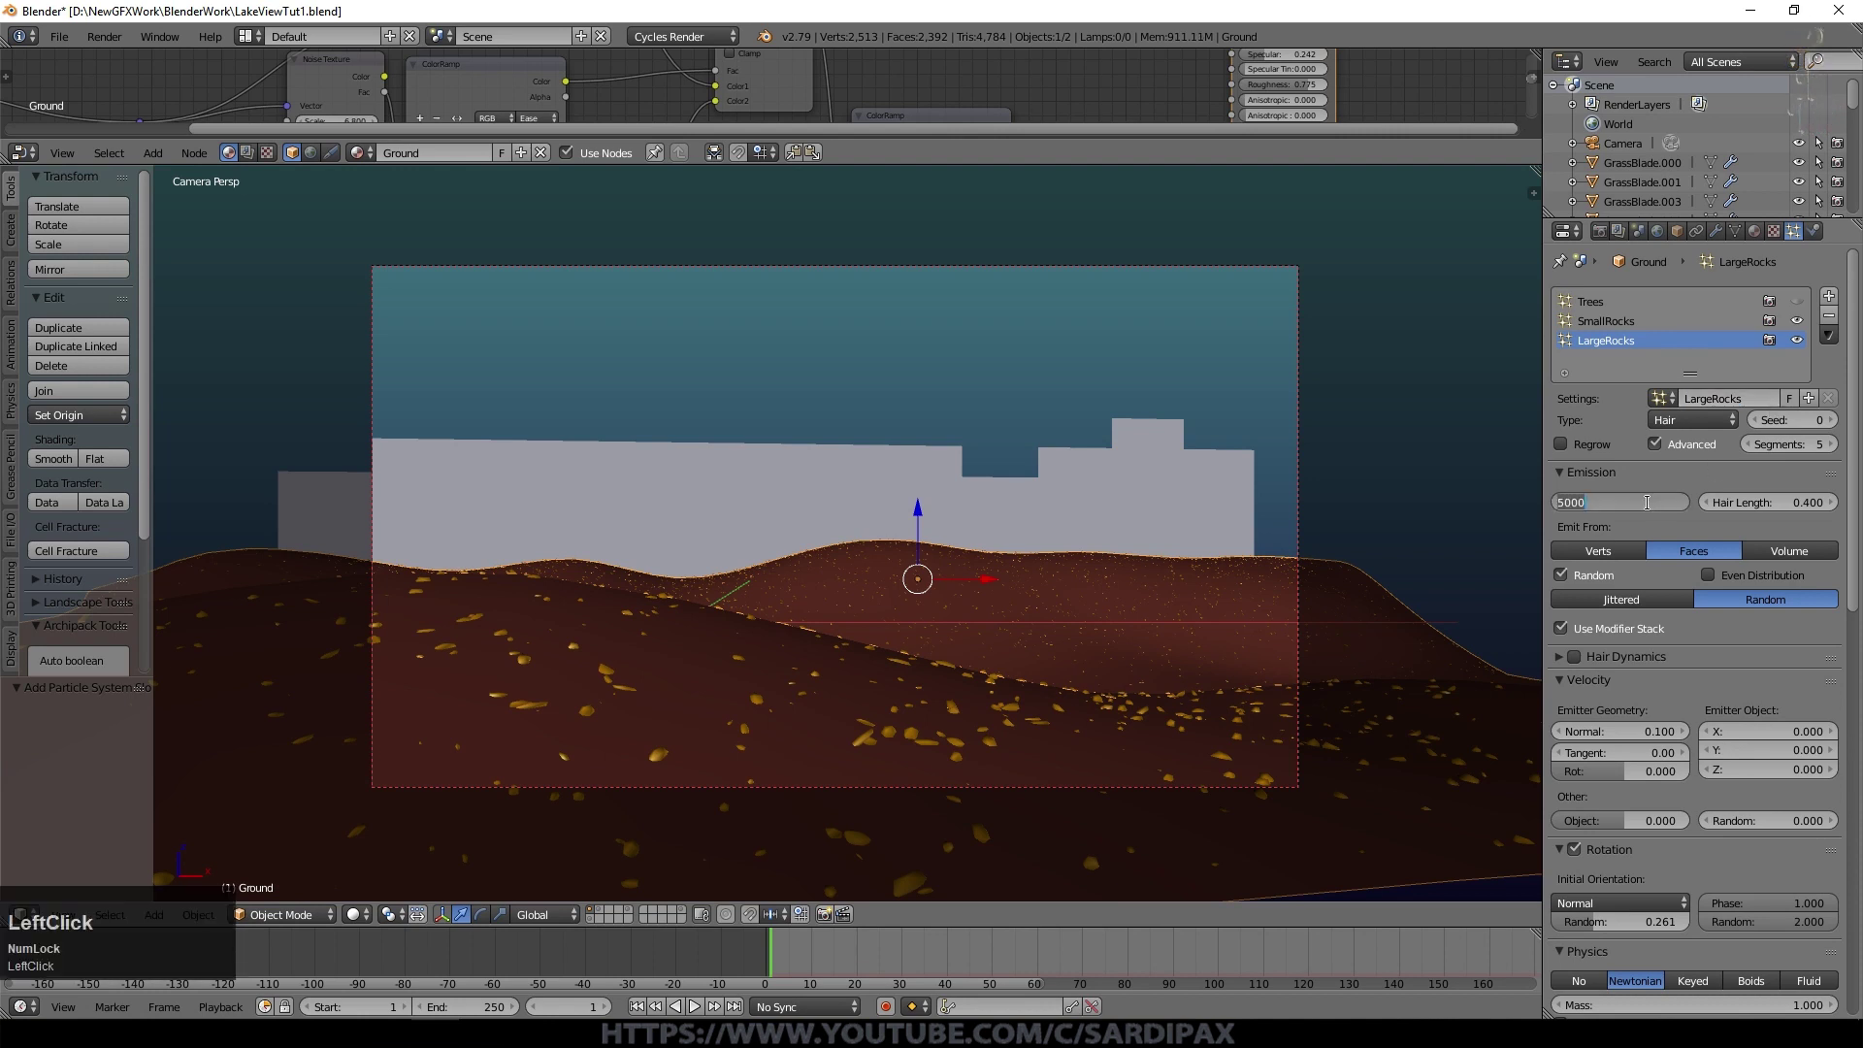
key(KP_5)
key(KP_0)
key(KP_Enter)
click(1858, 649)
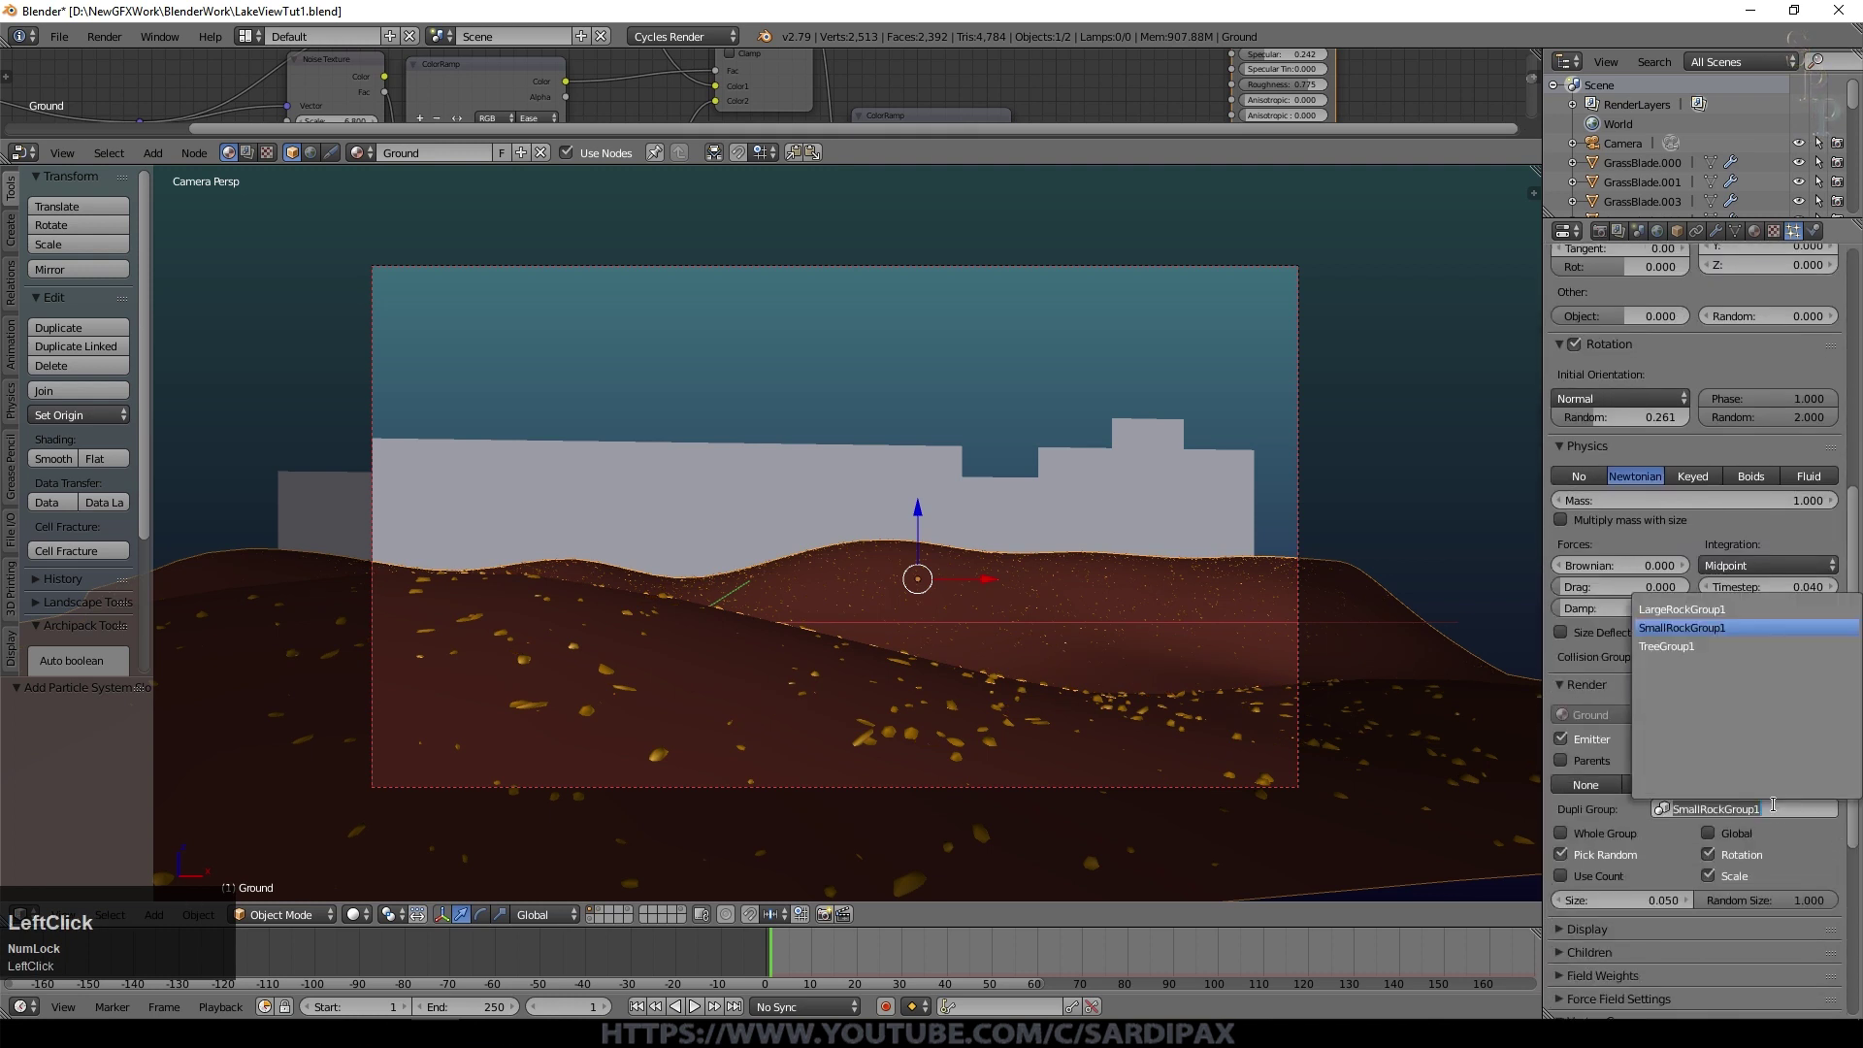
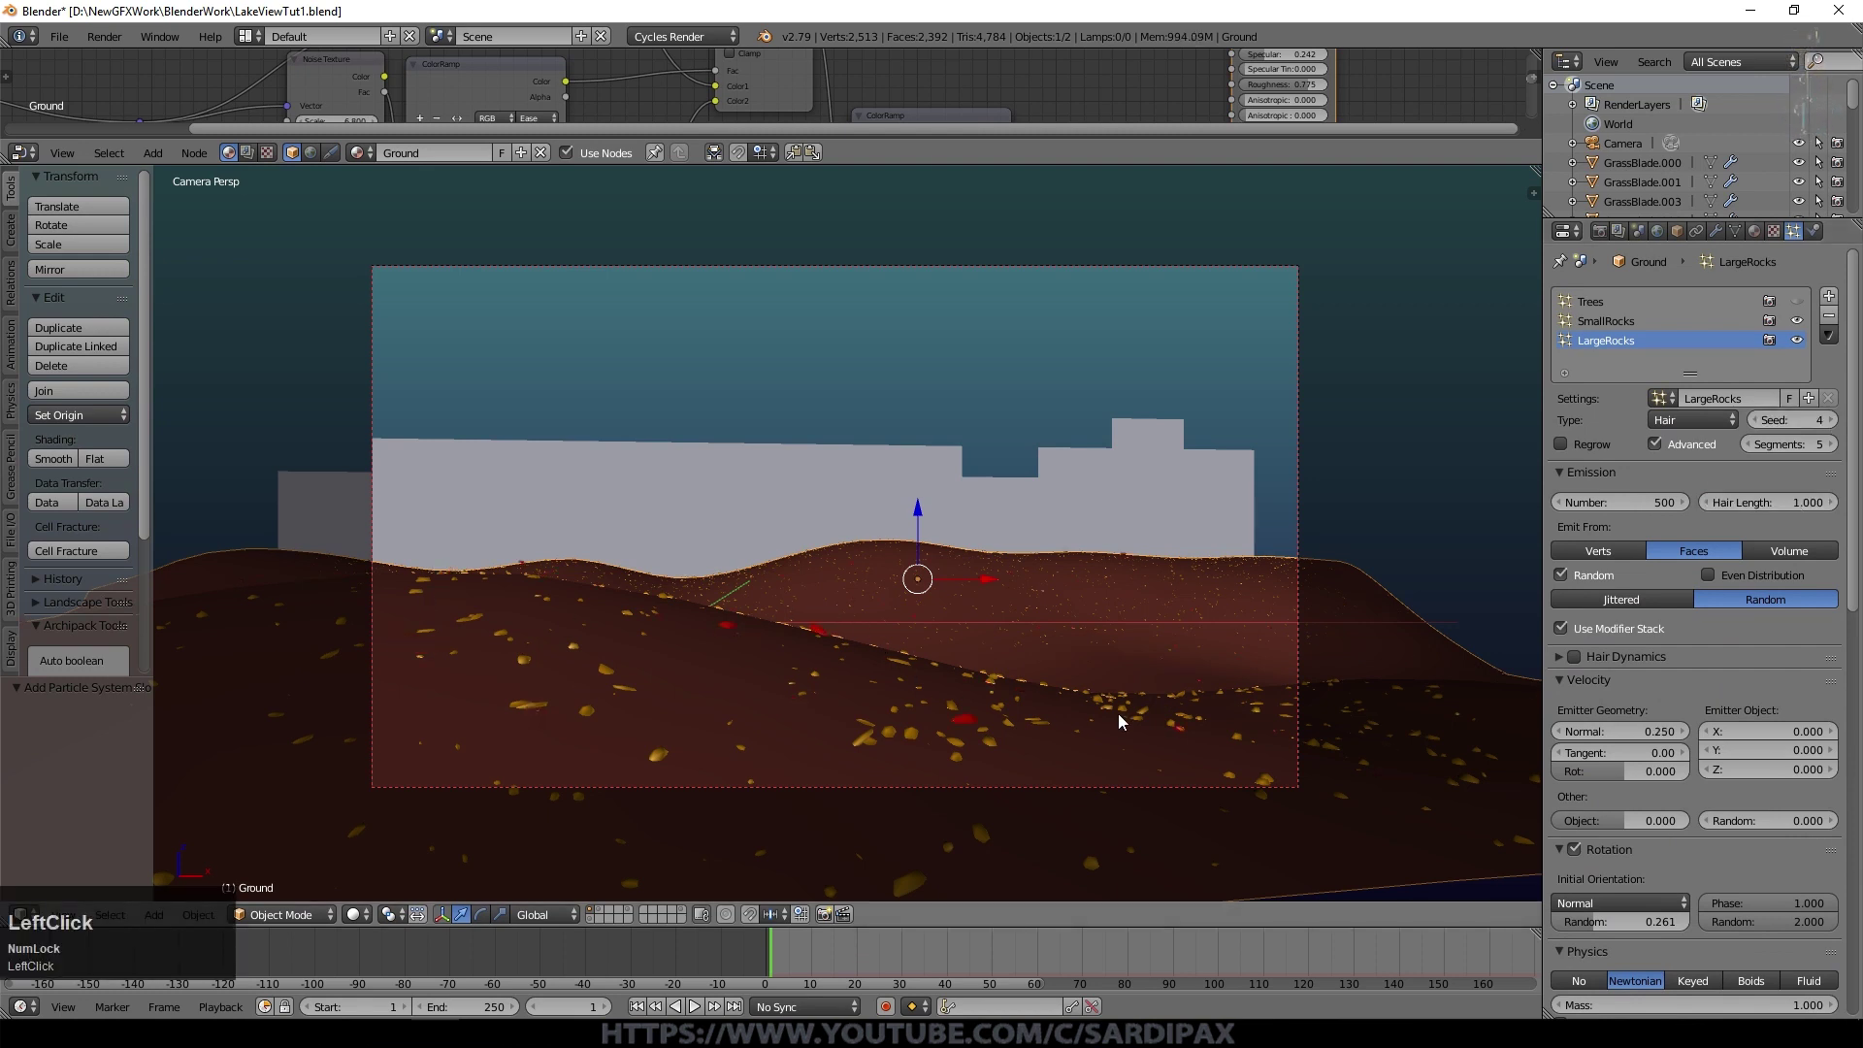
scroll(down, 3)
click(1830, 830)
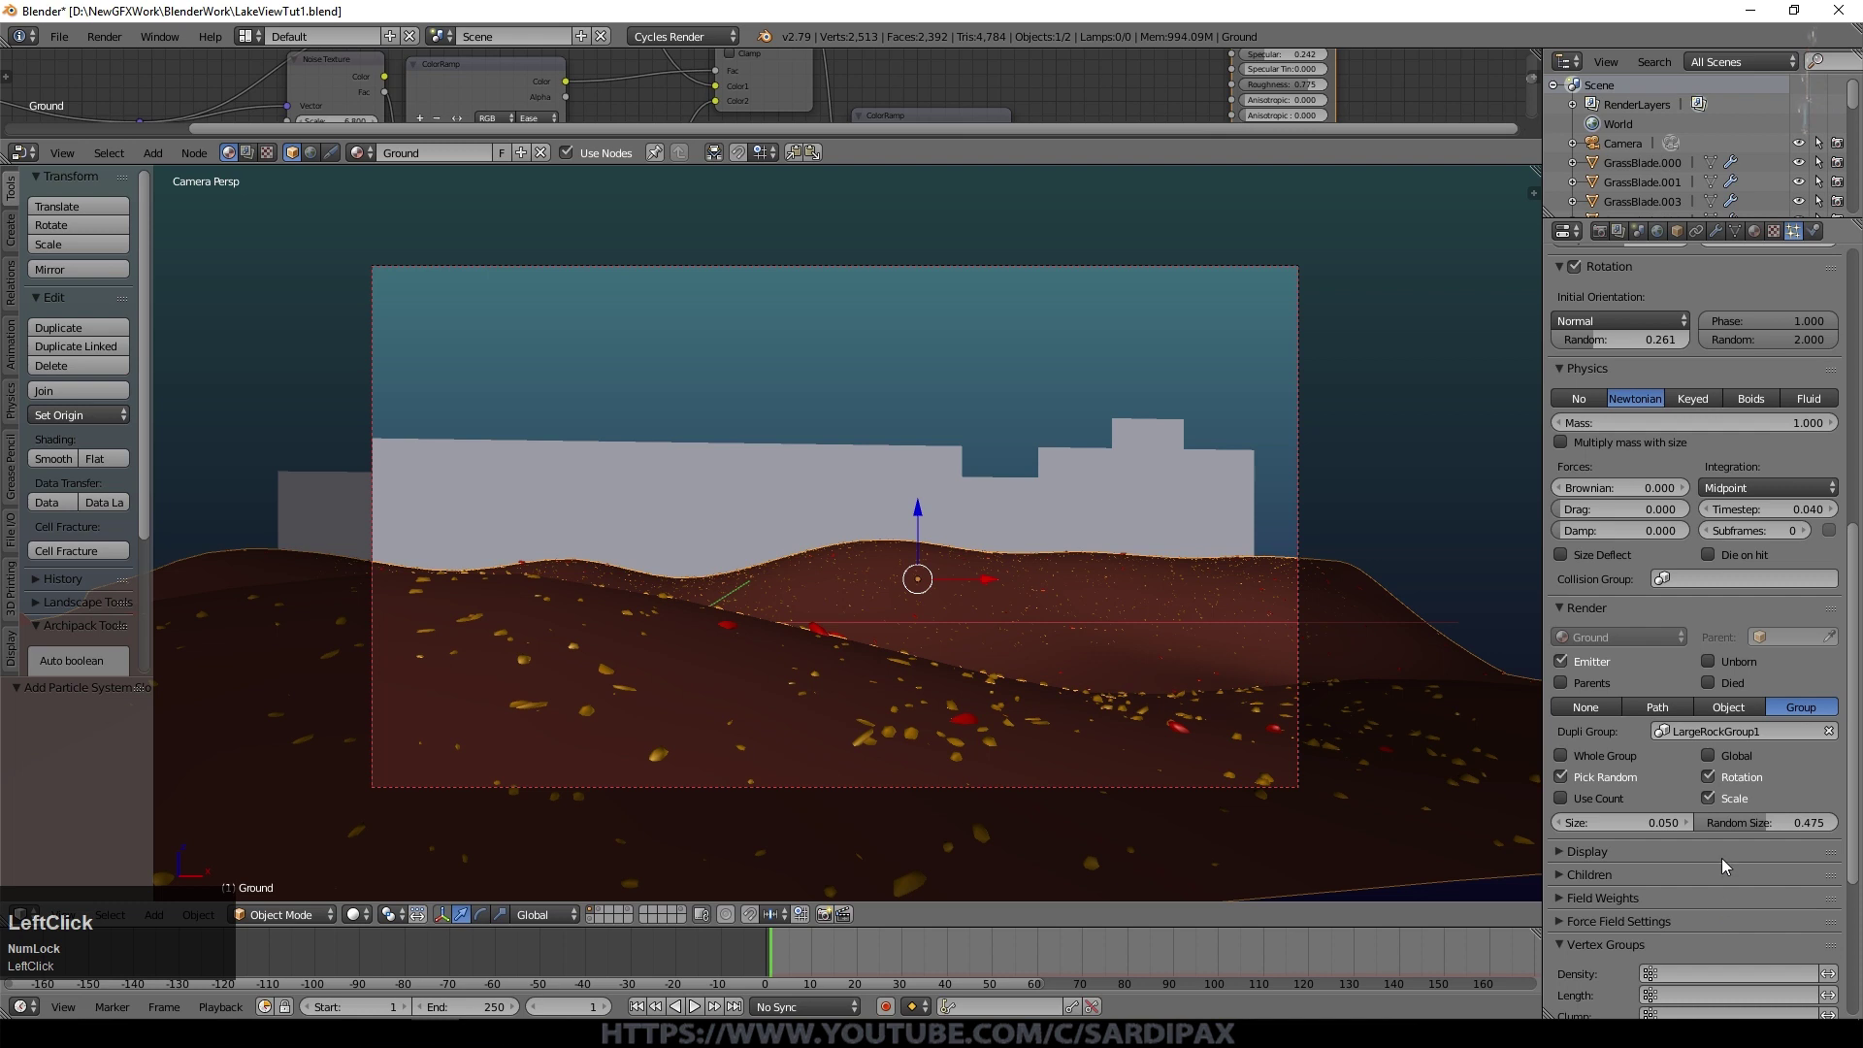
click(1688, 827)
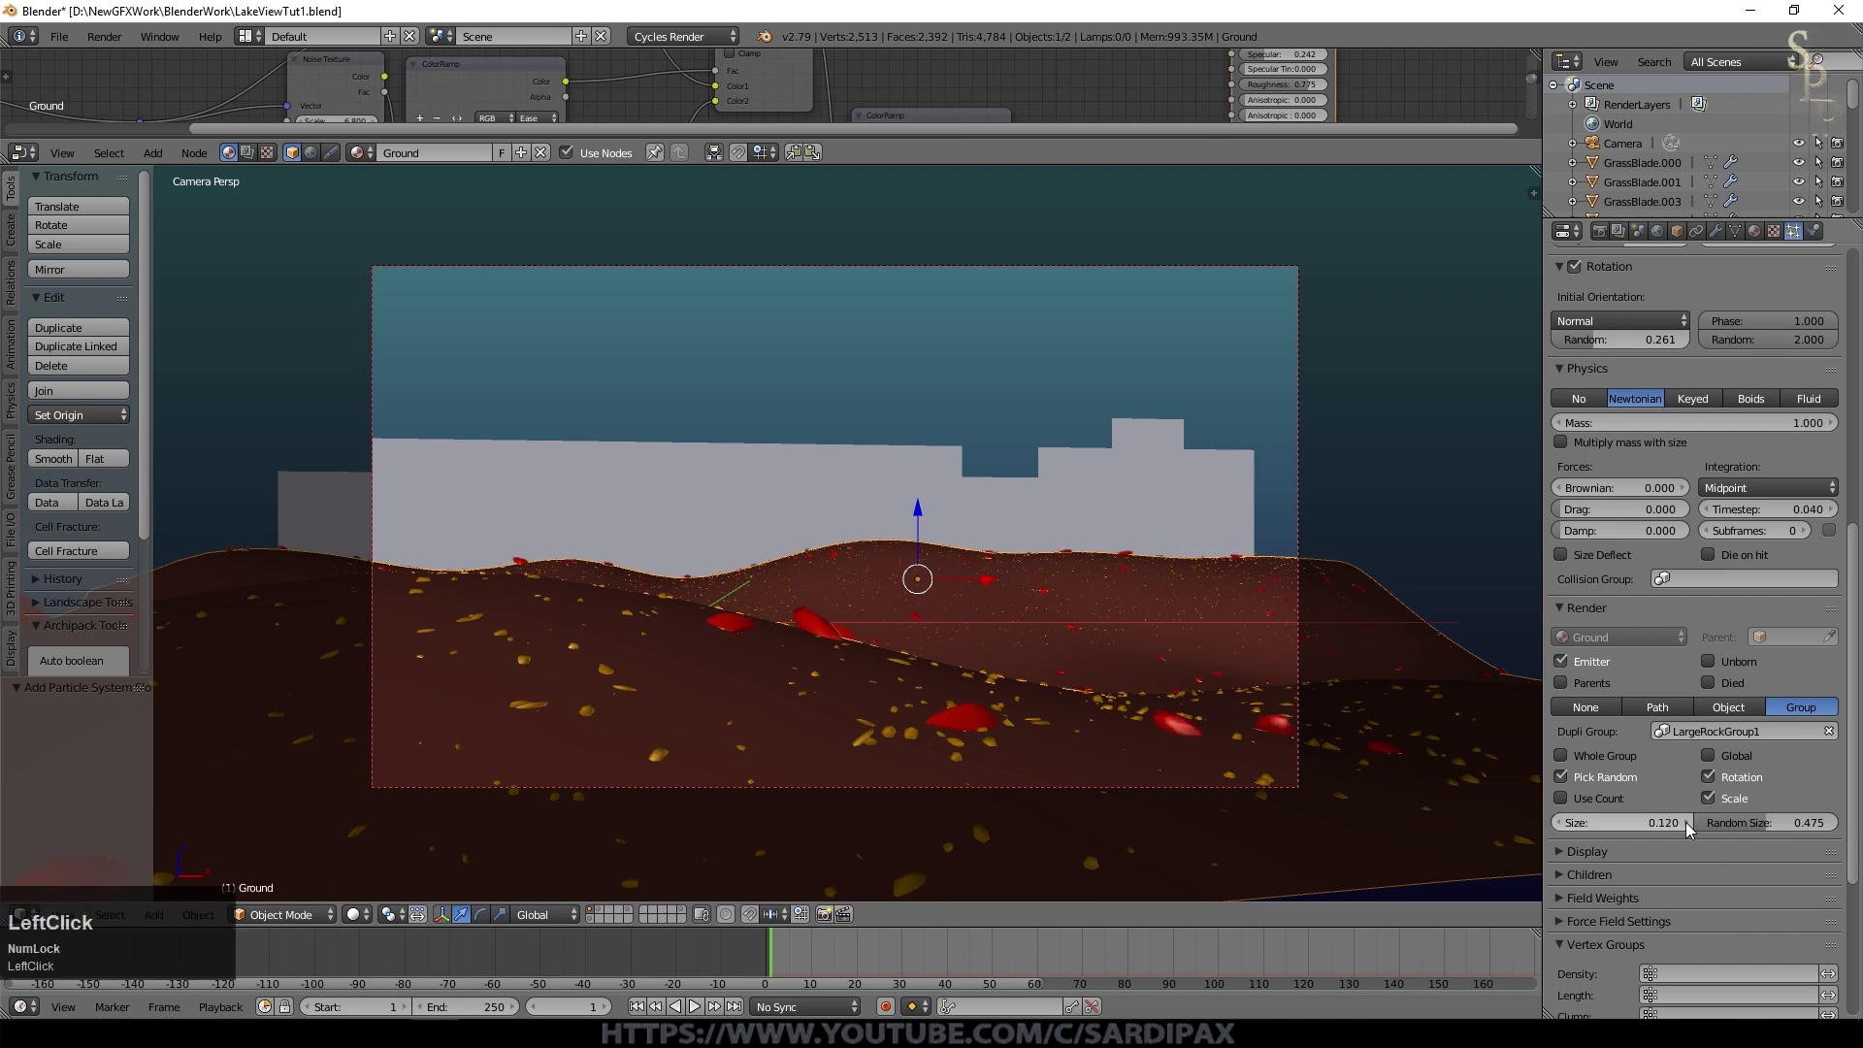
Step: Change the seed, increase random size to 0.748 and limit density to GrassAndRocks
click(1837, 427)
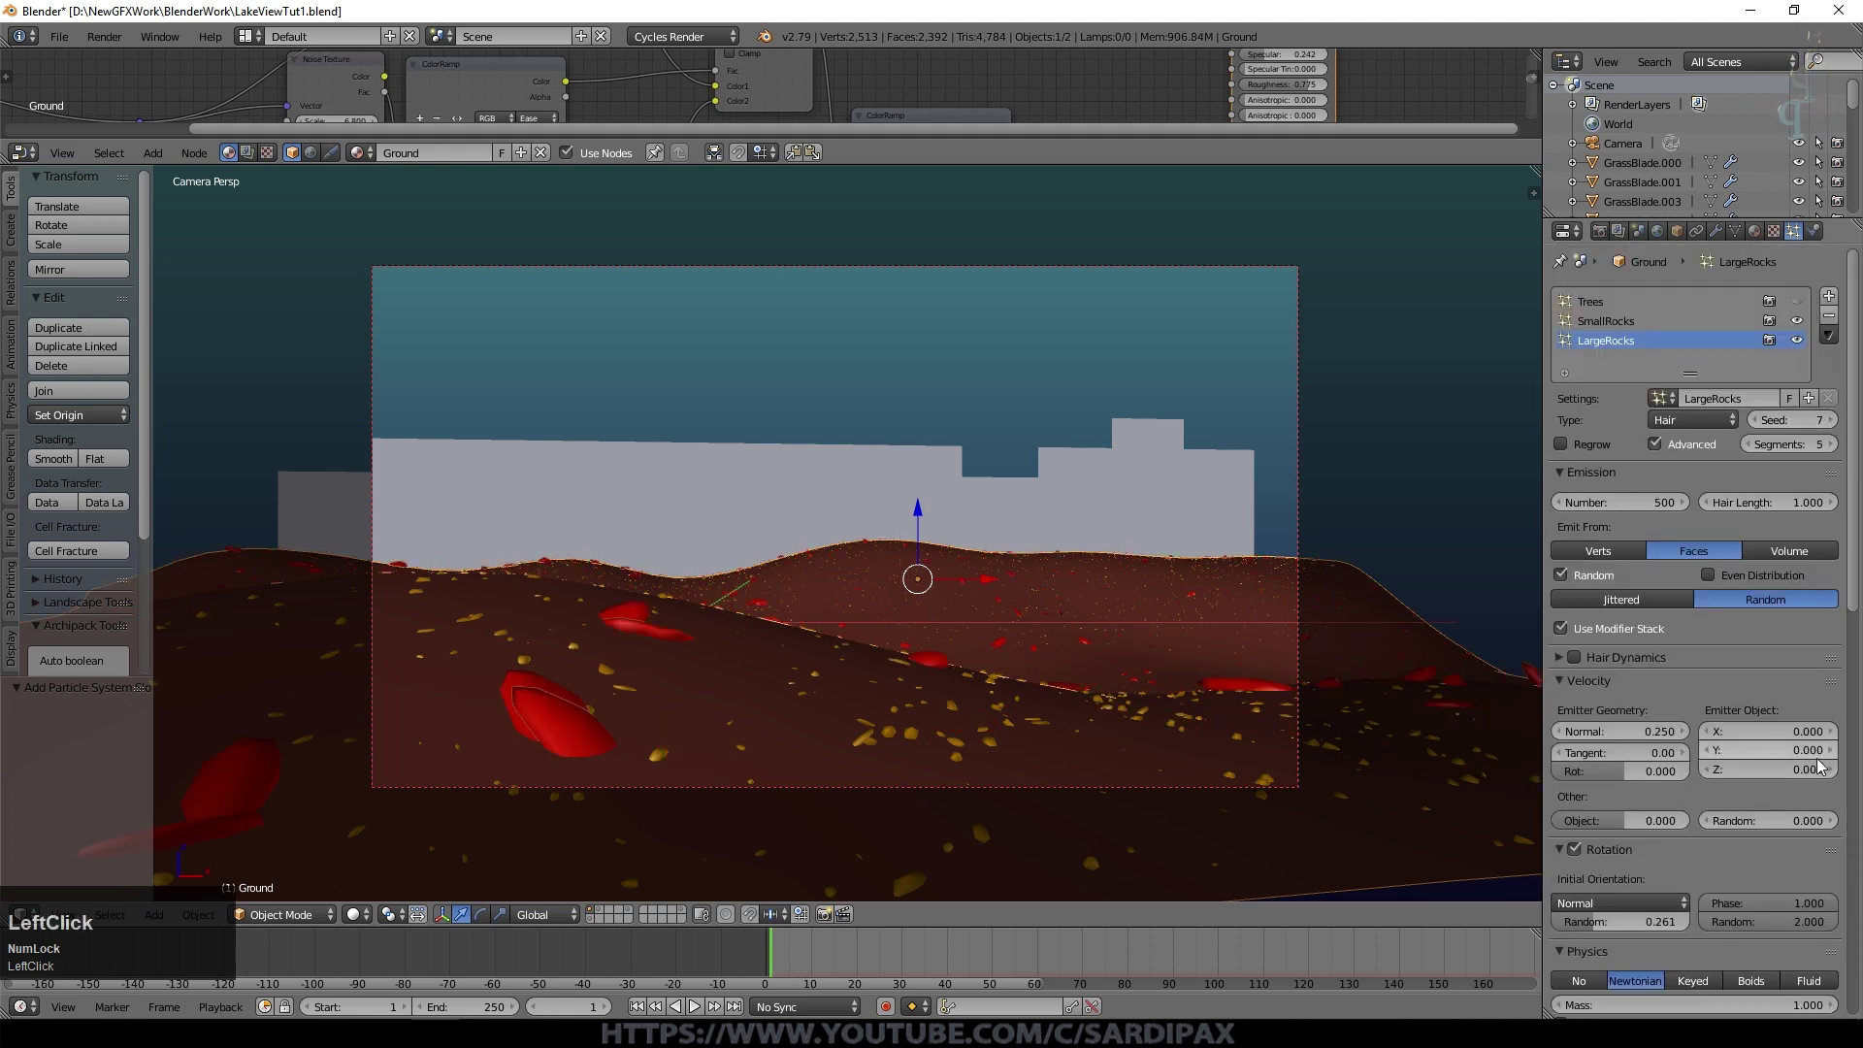
scroll(down, 3)
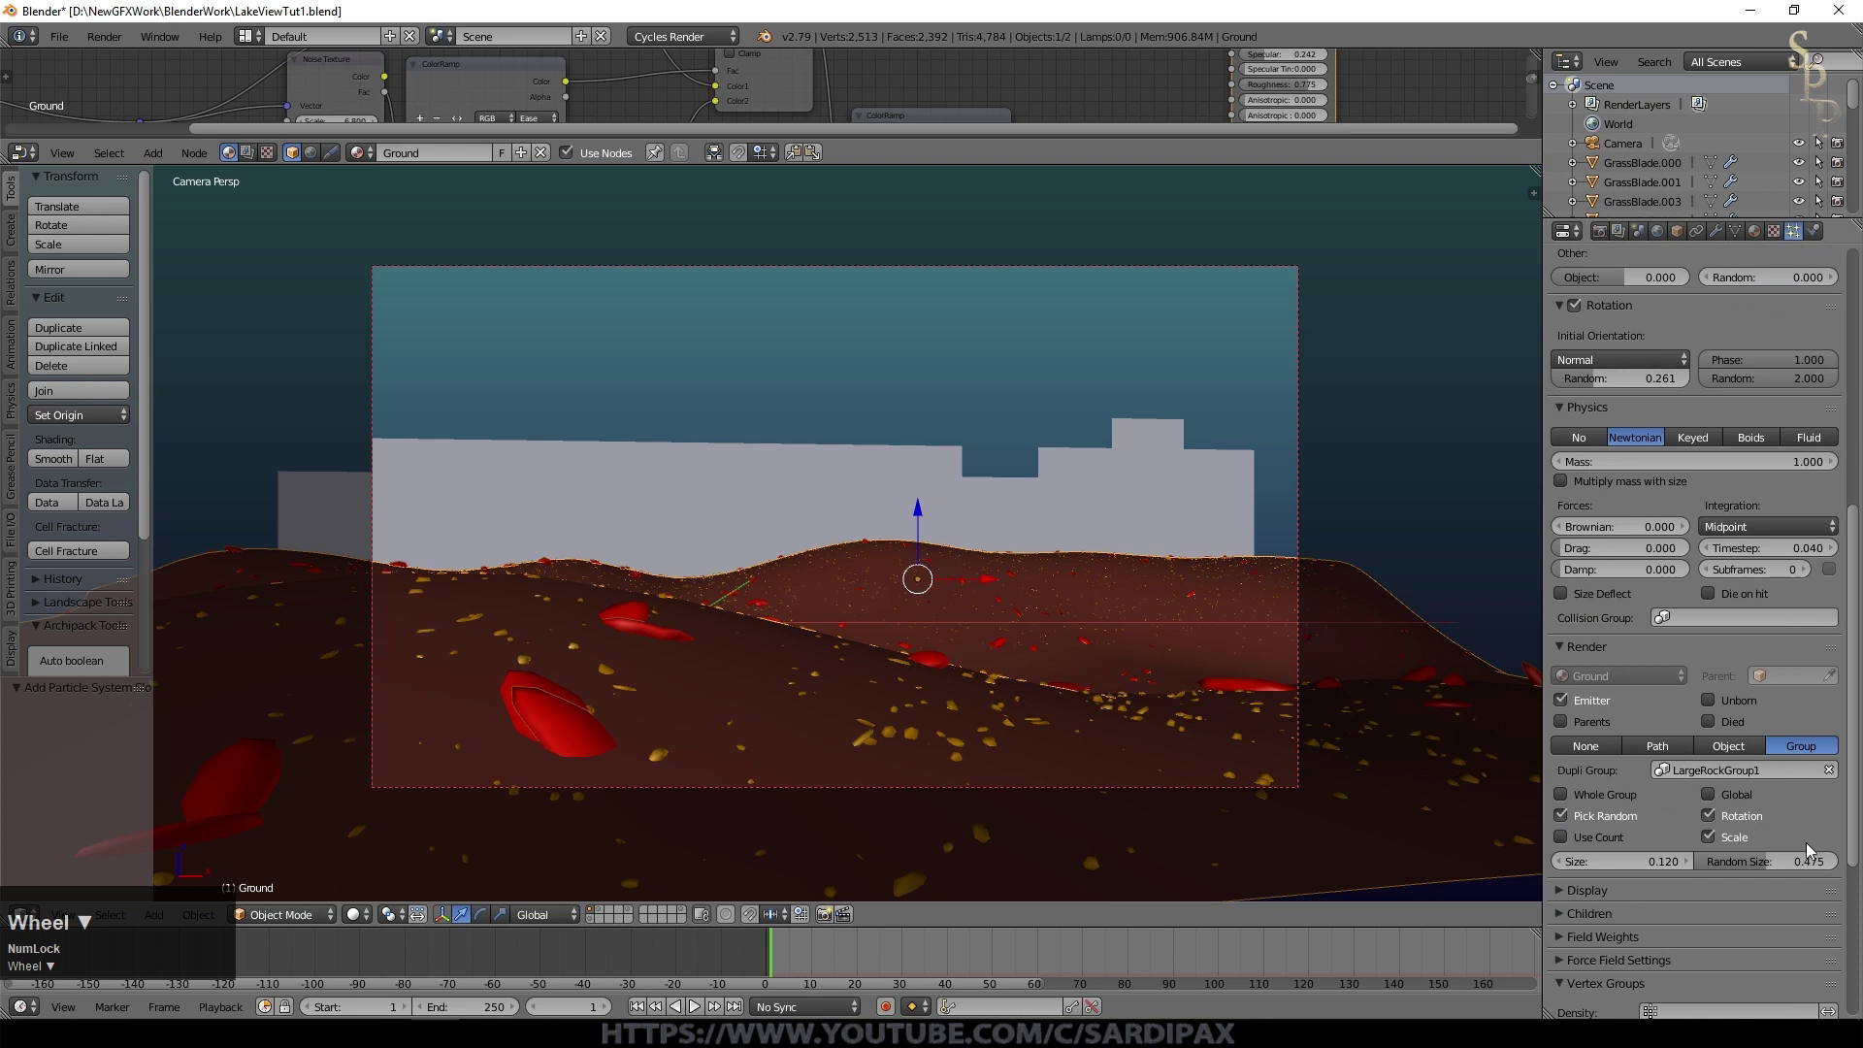
click(1769, 869)
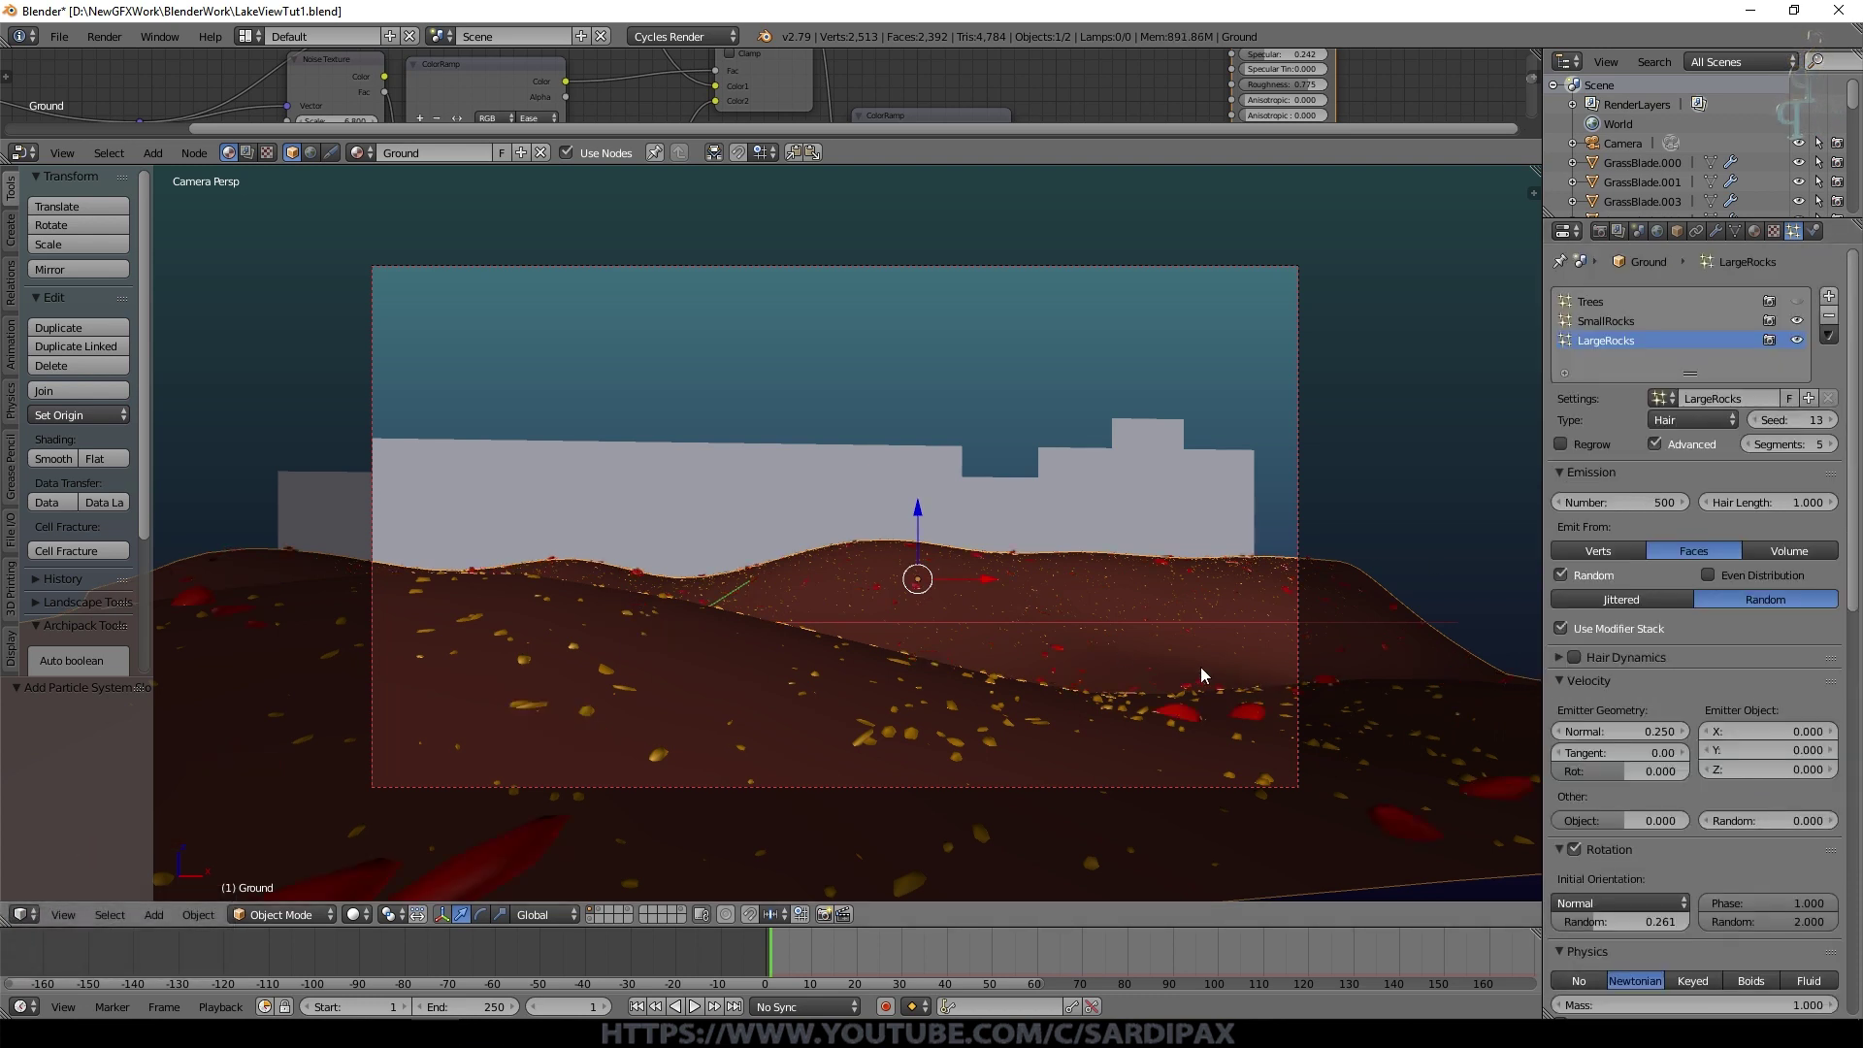
click(1855, 558)
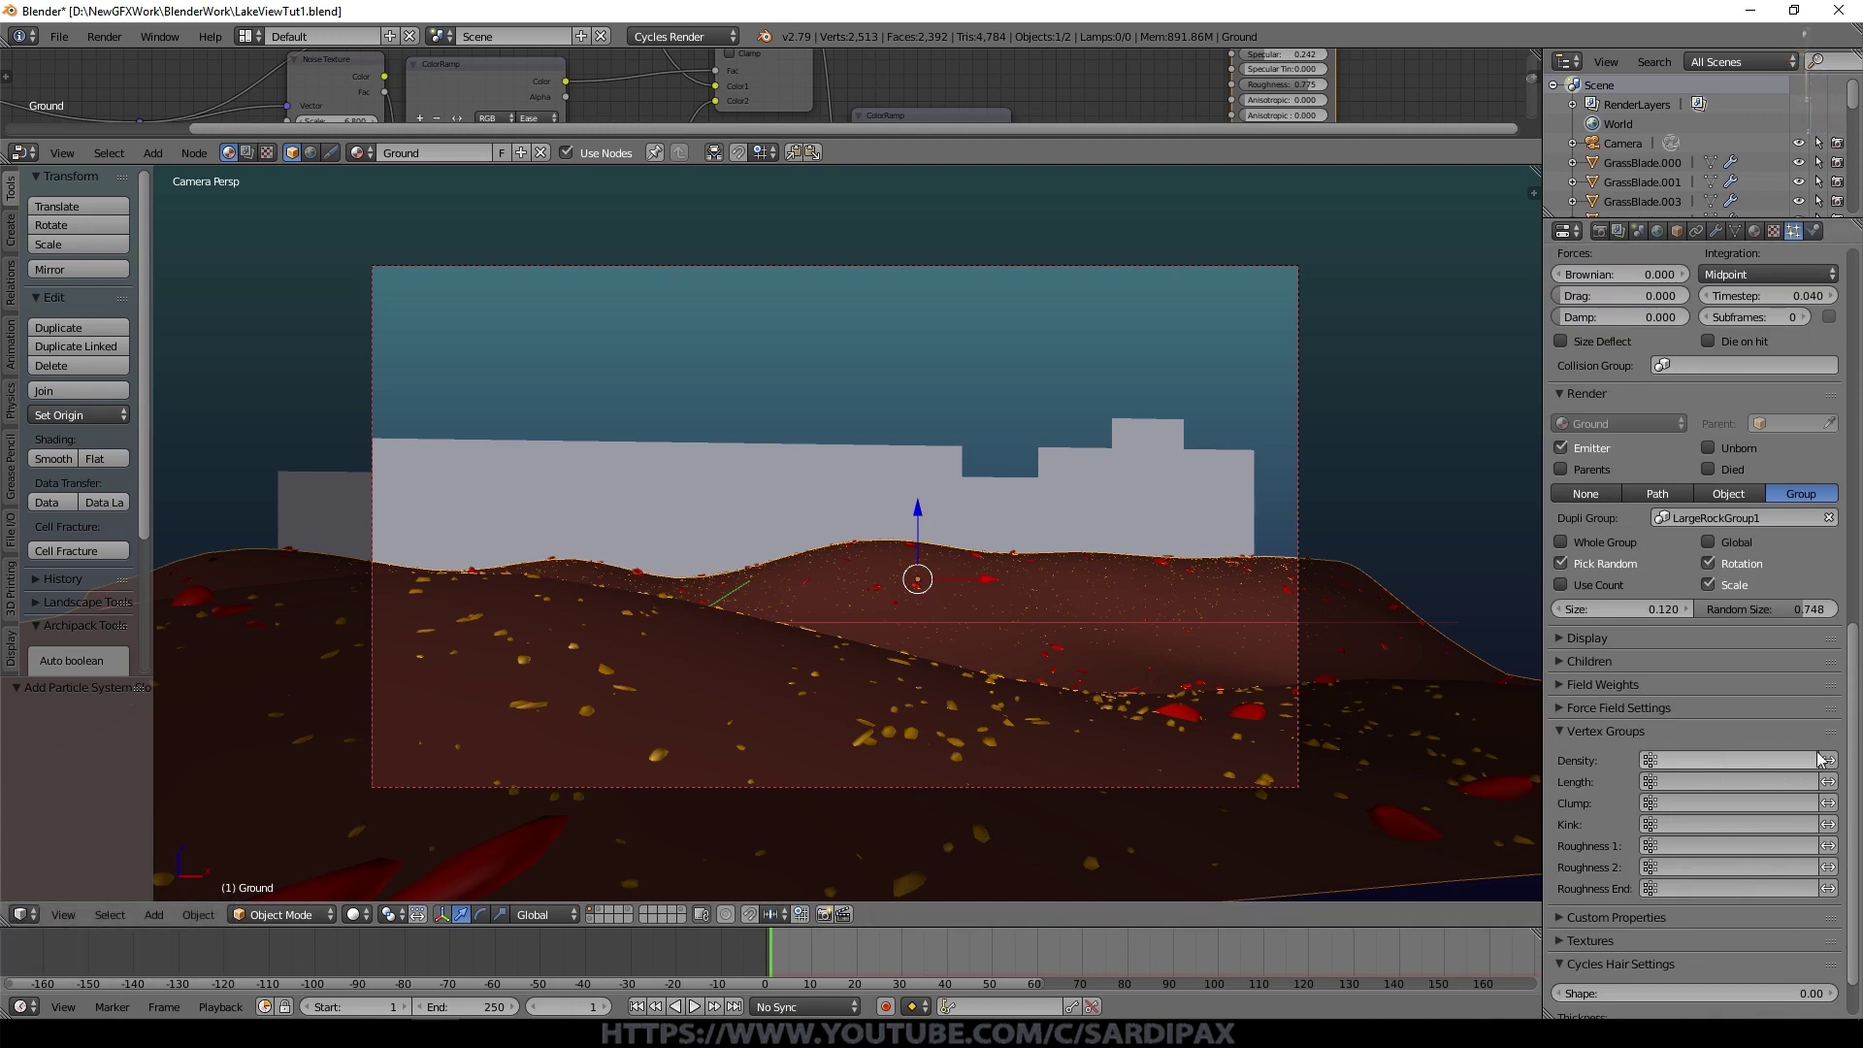
click(1786, 764)
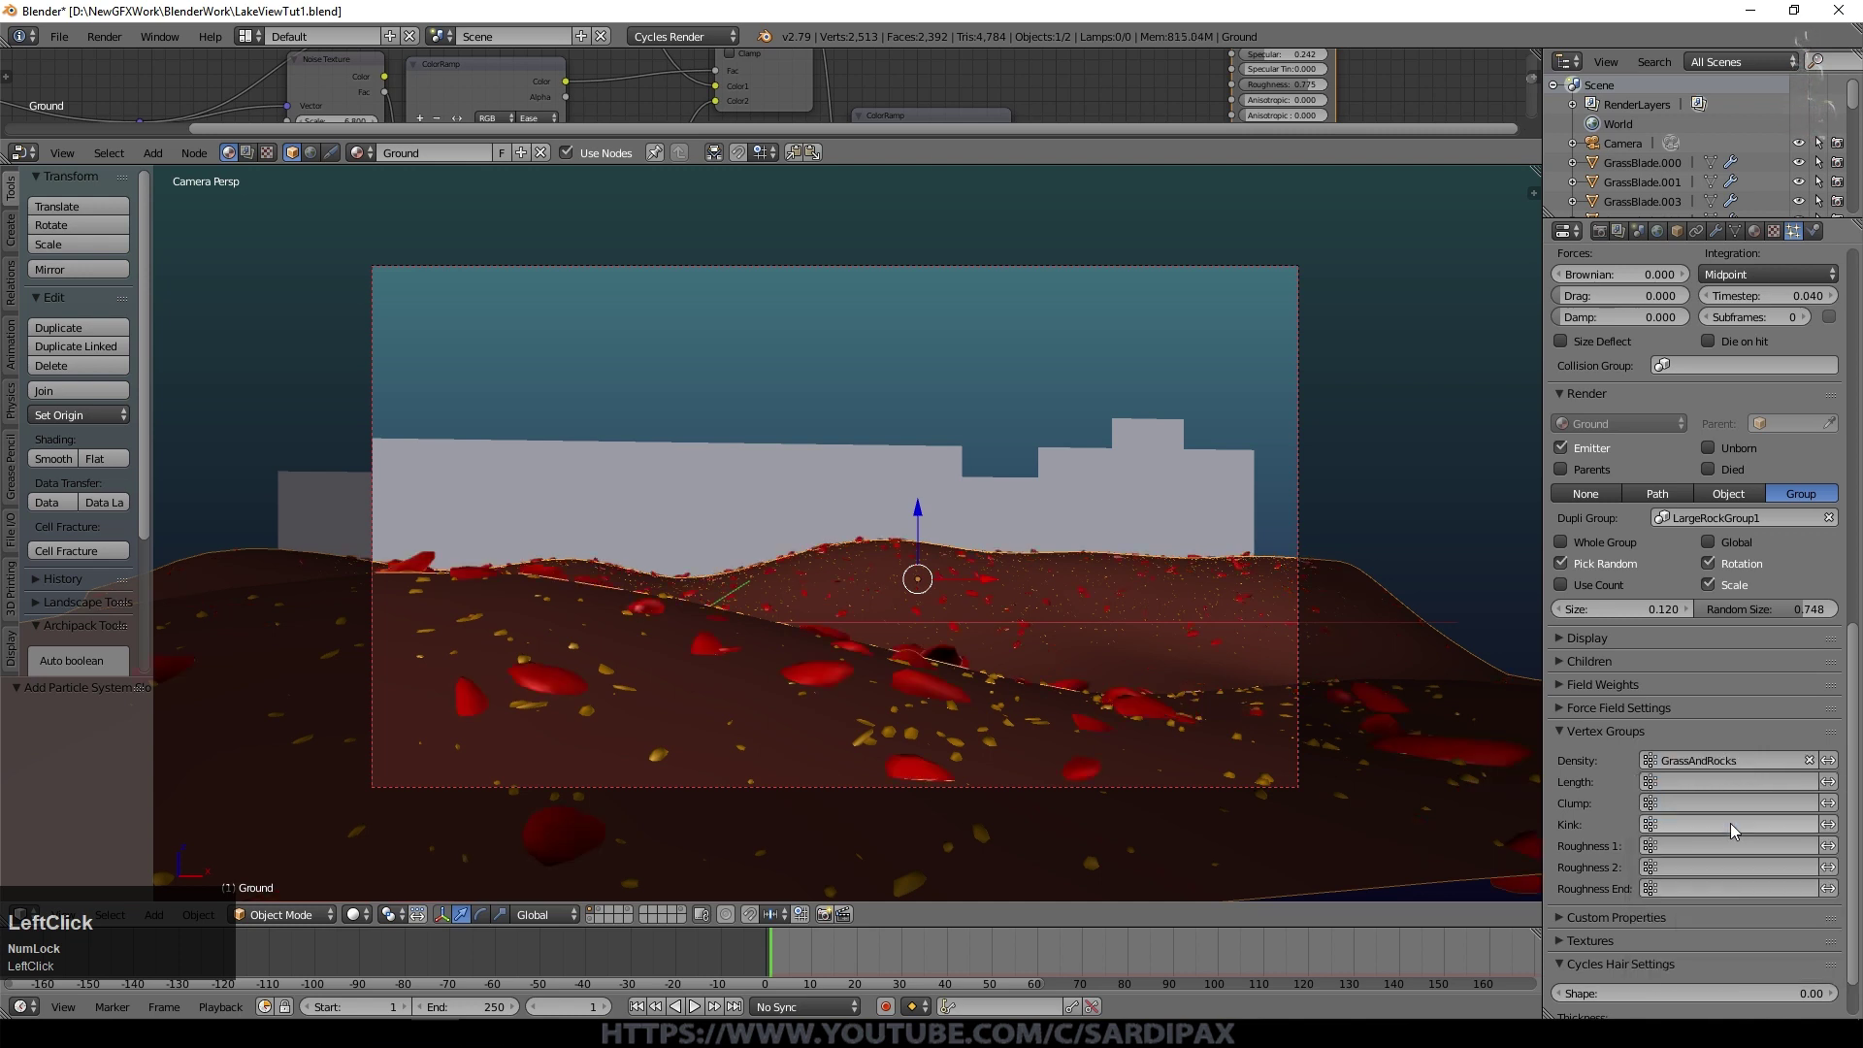
Step: Adjust the large rock size to 0.100 and set two further LargeRocks values to 0.1
scroll(up, 3)
click(1856, 612)
key(KP_2)
key(KP_5)
key(KP_0)
key(KP_Enter)
scroll(down, 3)
click(1658, 848)
key(KP_Decimal)
key(KP_1)
key(KP_Enter)
click(1838, 347)
key(KP_Decimal)
key(KP_1)
key(KP_Enter)
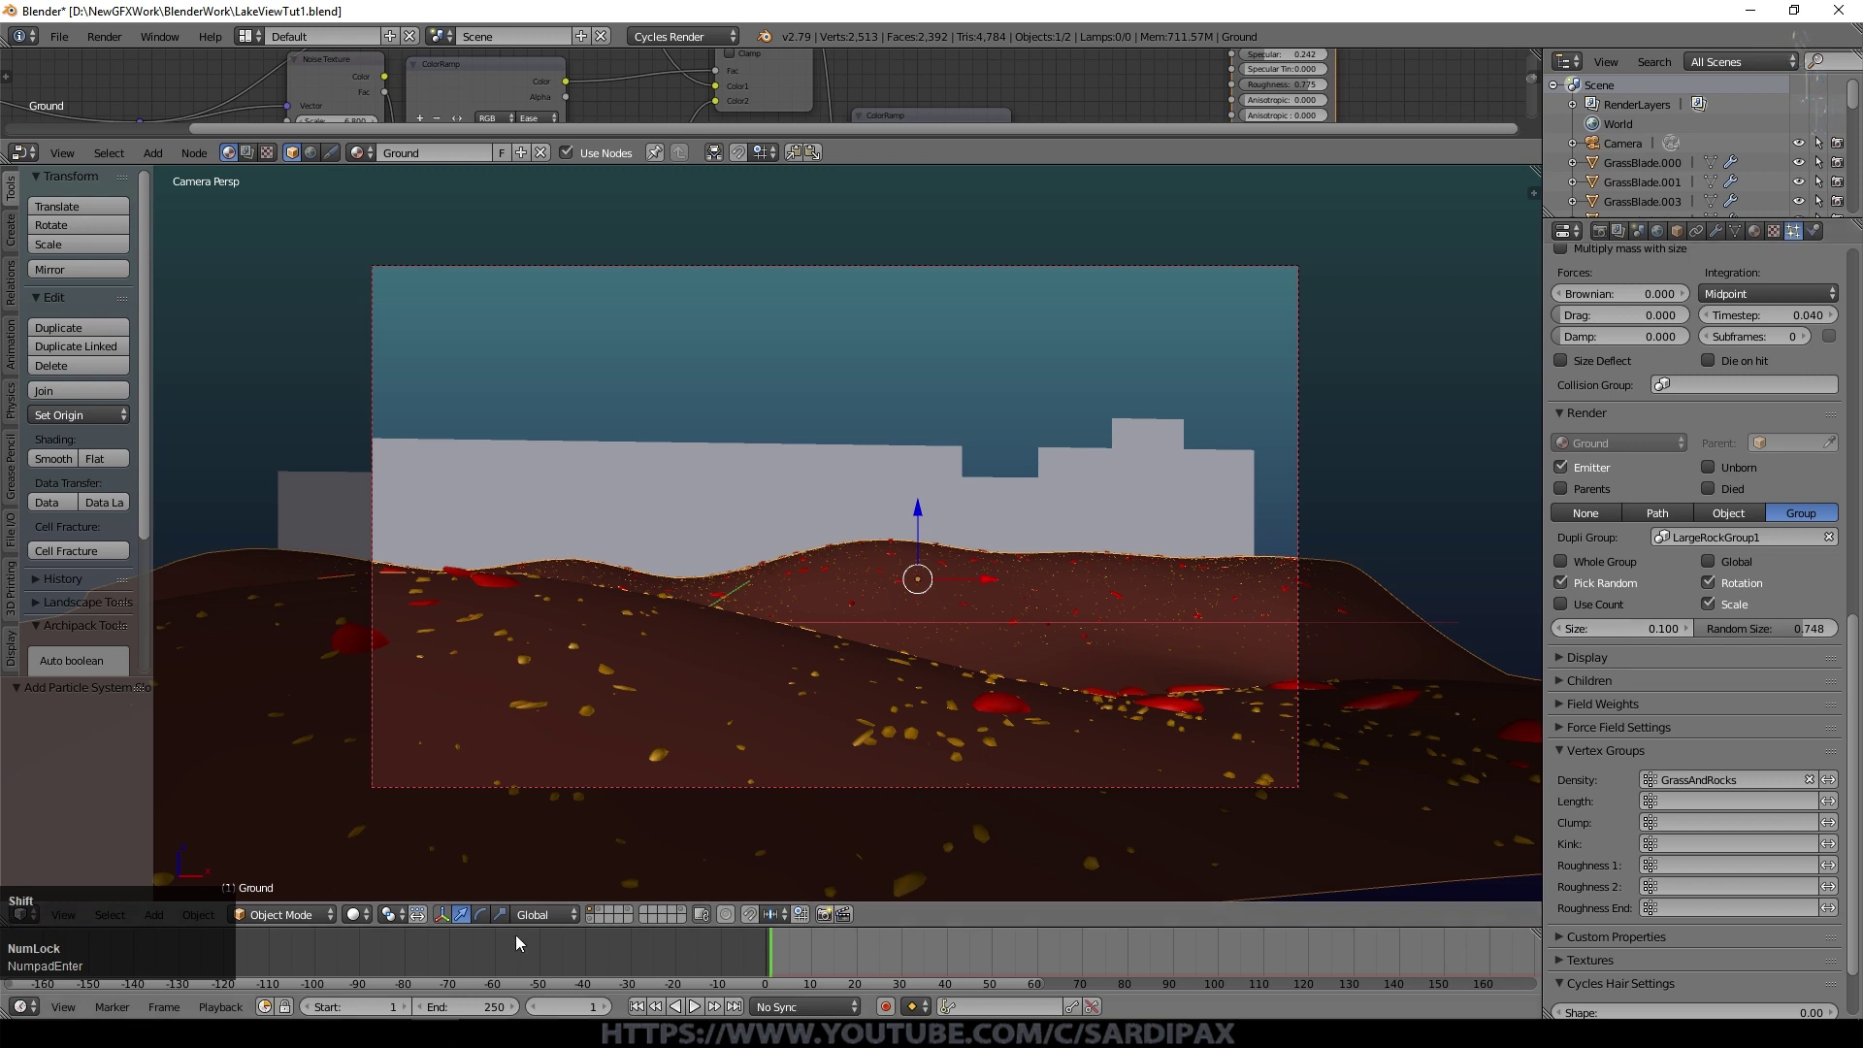
Step: Enable the other scene layers so trees and lake show in the camera view
click(602, 917)
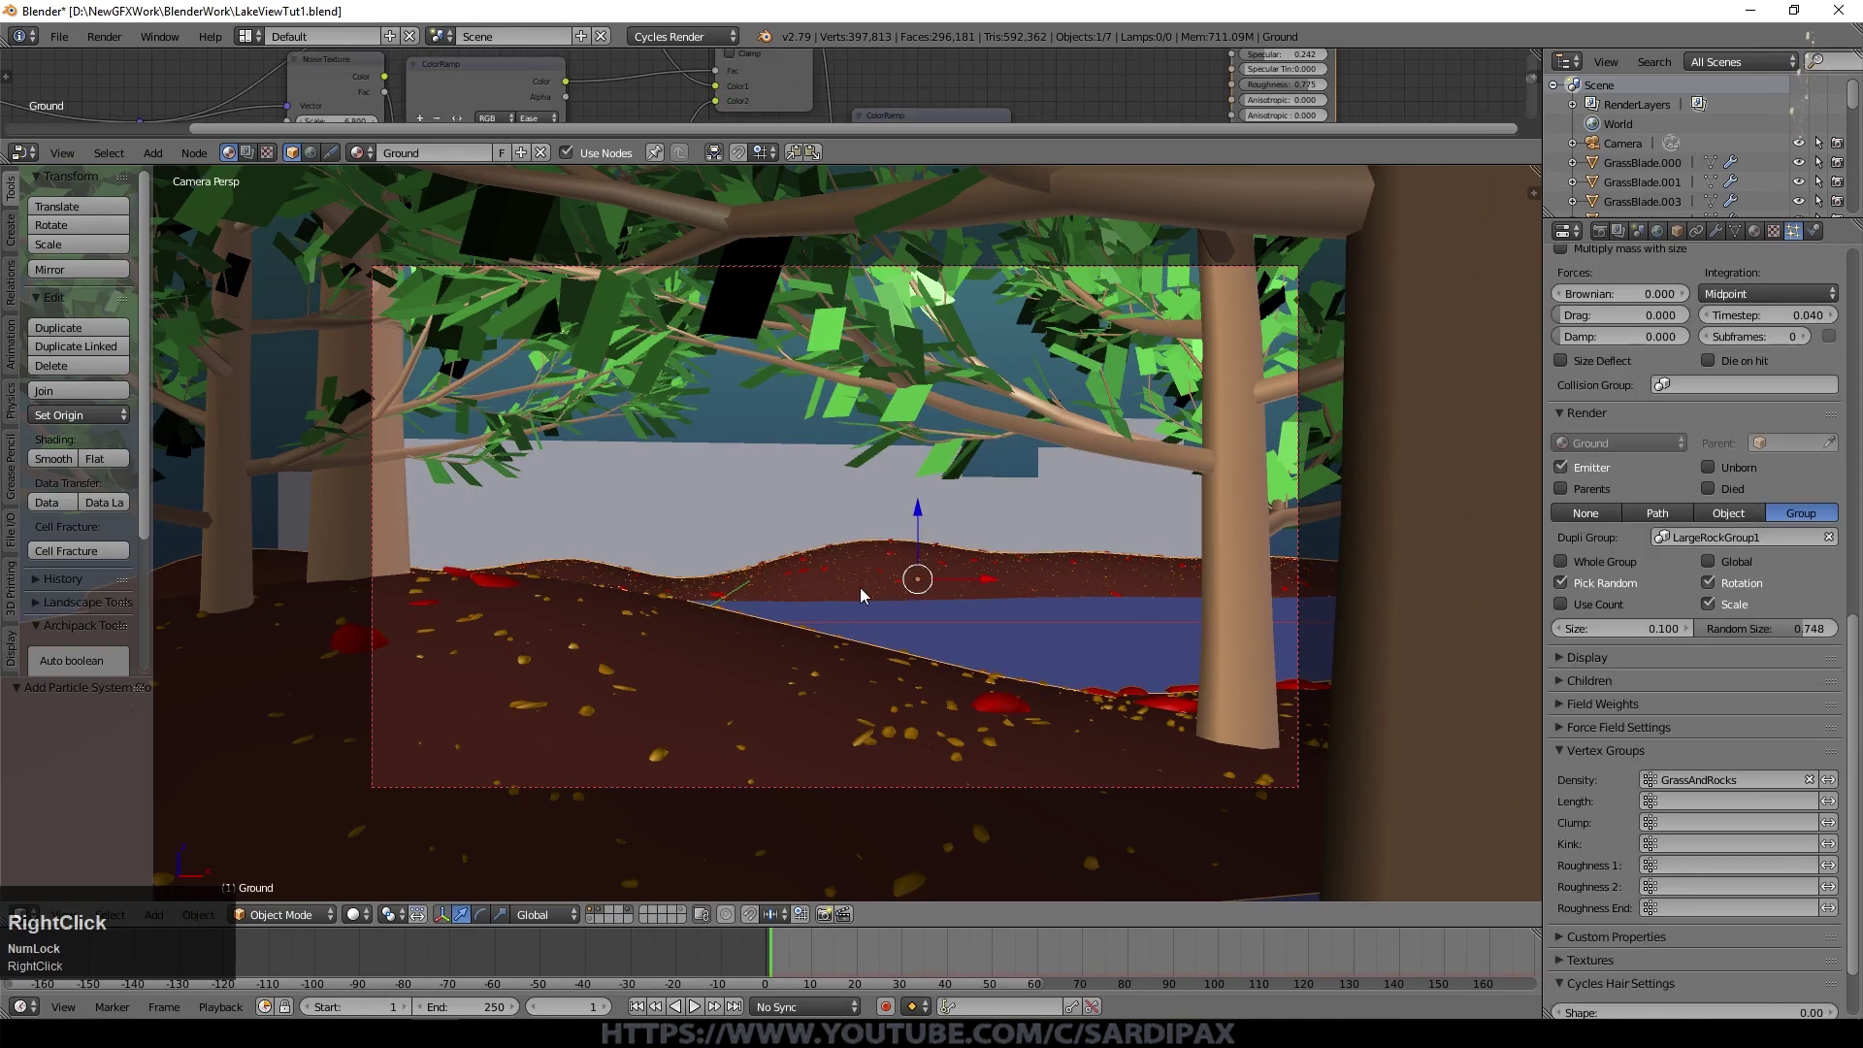
Step: Change the visible layers in the 3D View header for the rendered landscape check
click(1853, 276)
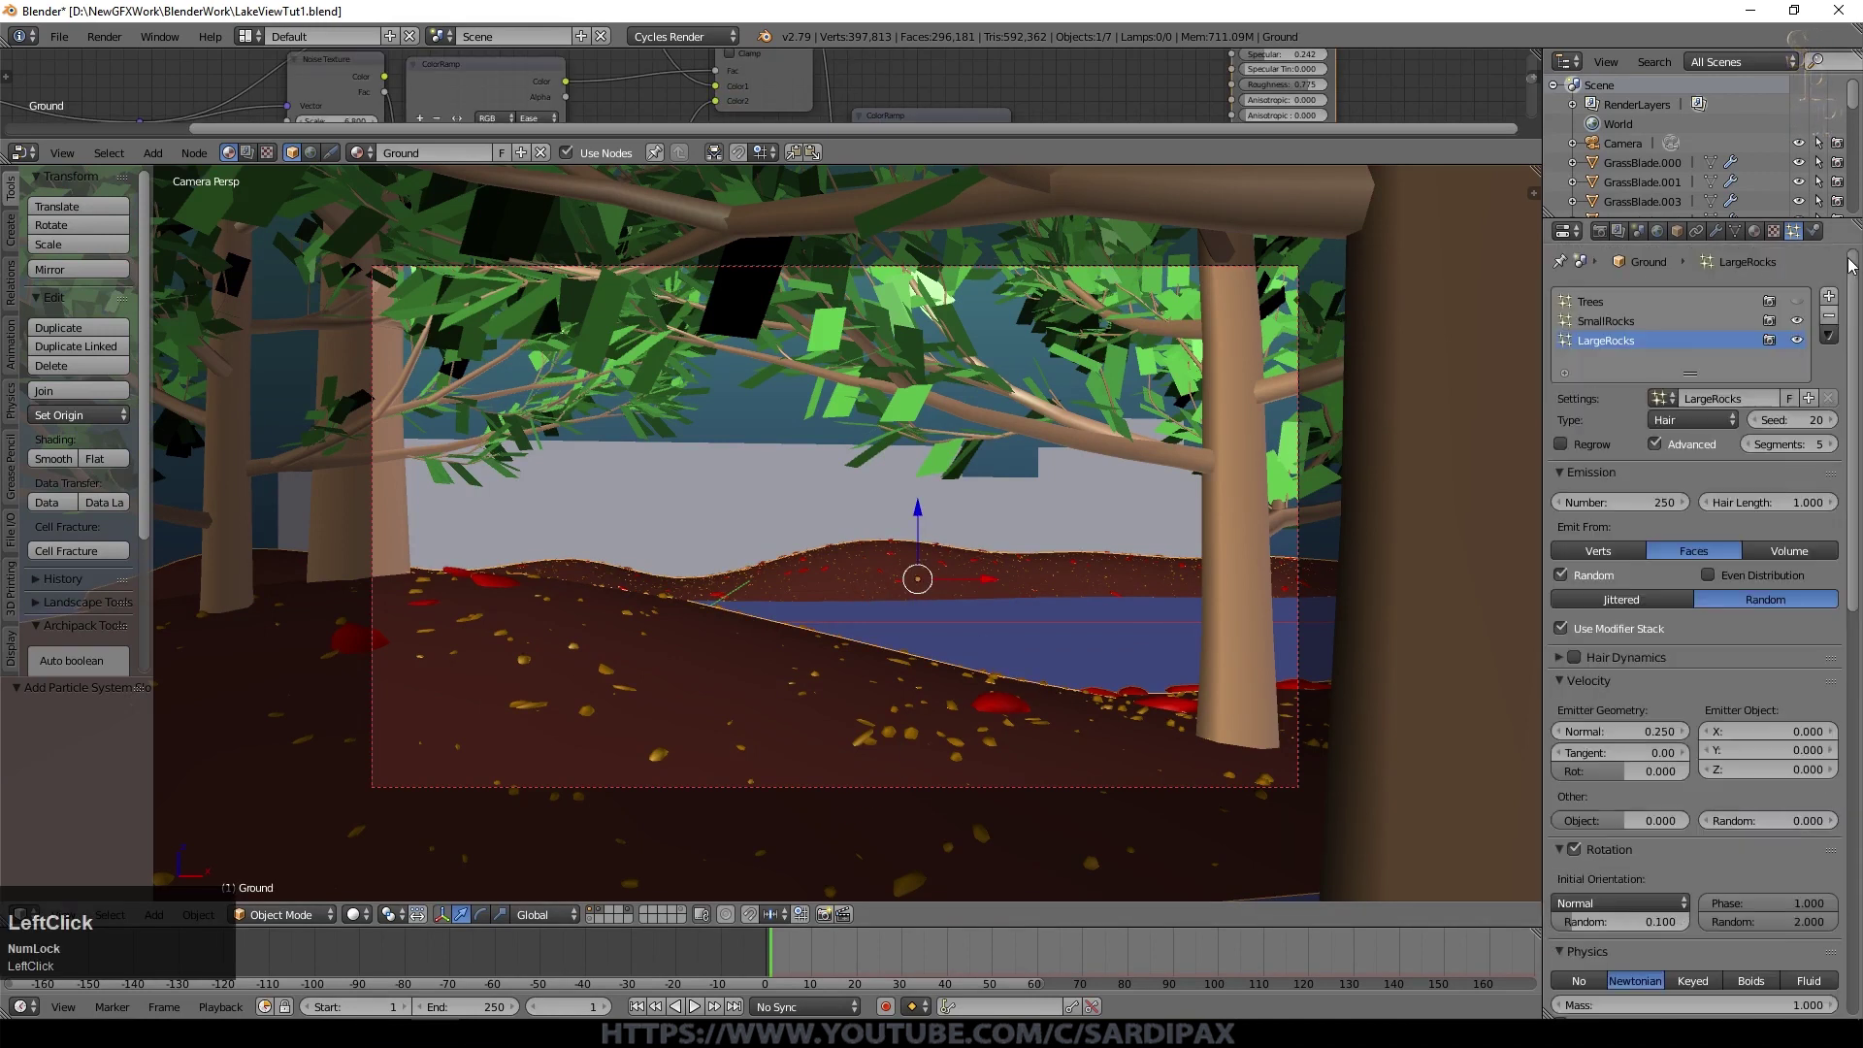
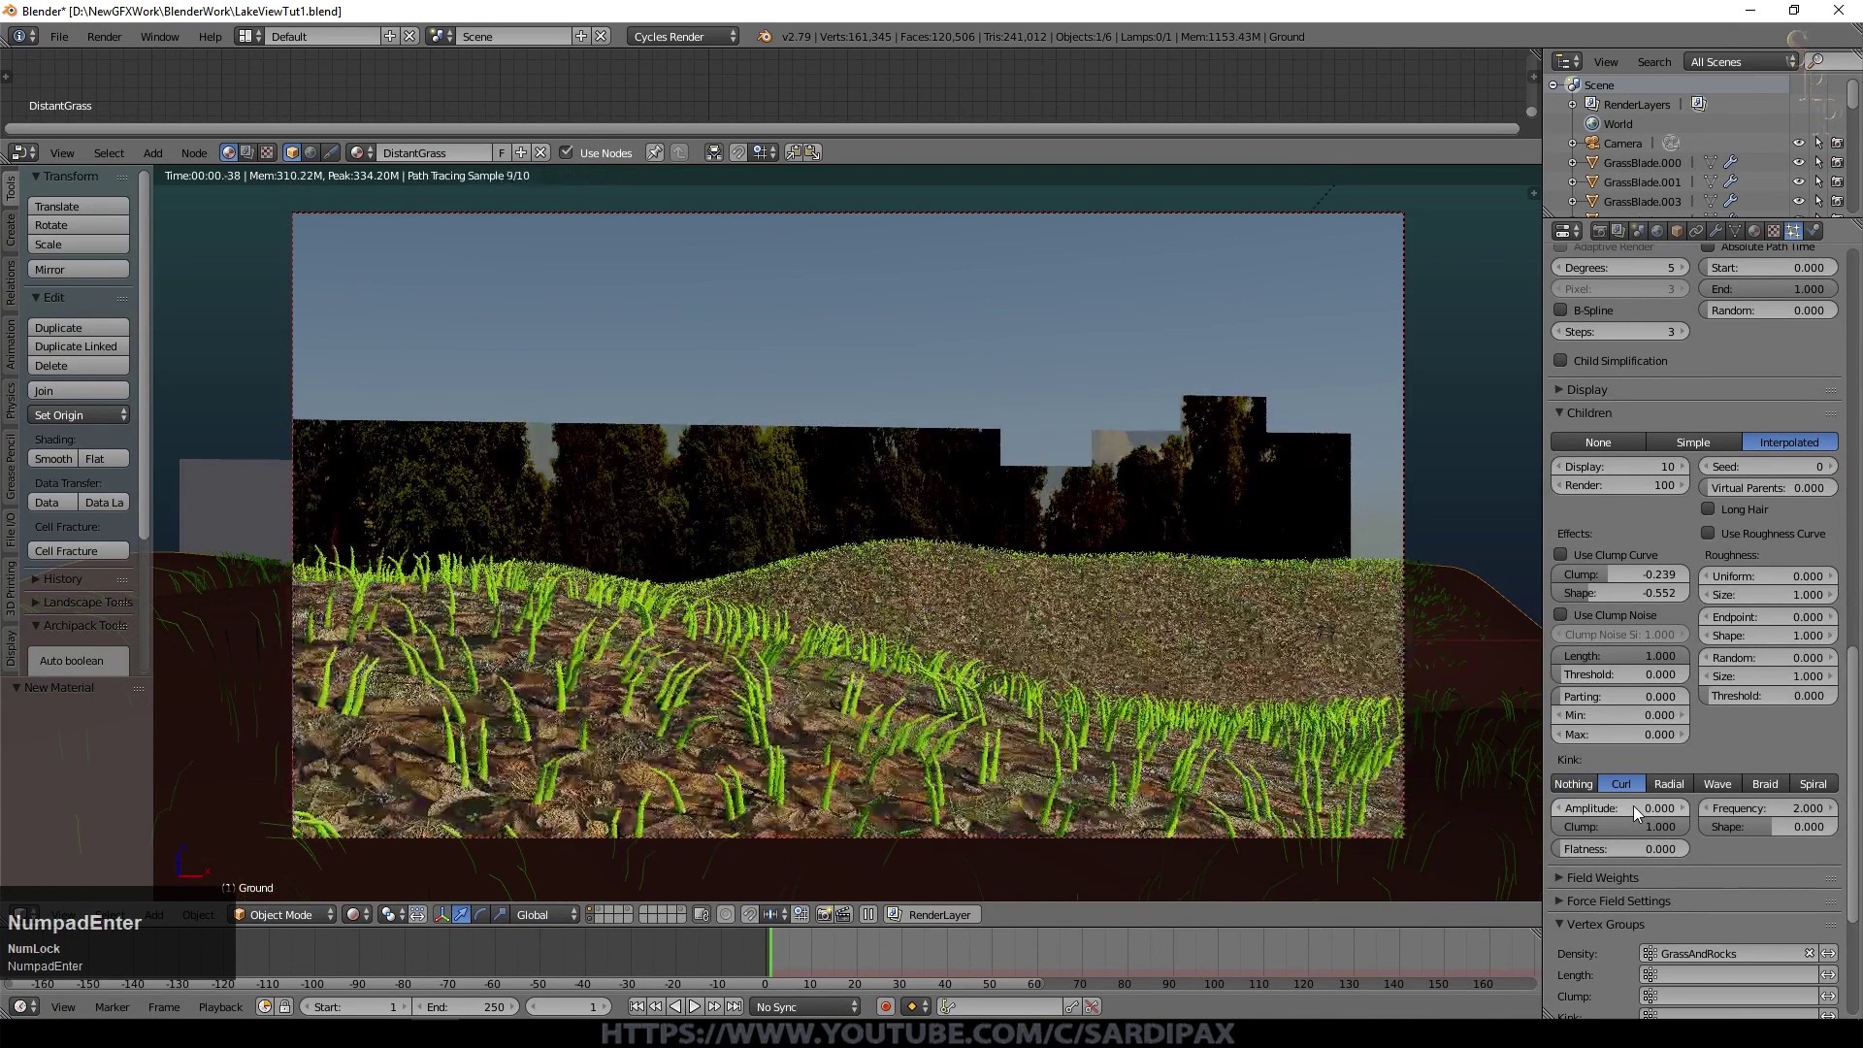
Step: Gradually increase the curl of the DistantGrass child strands
click(1684, 816)
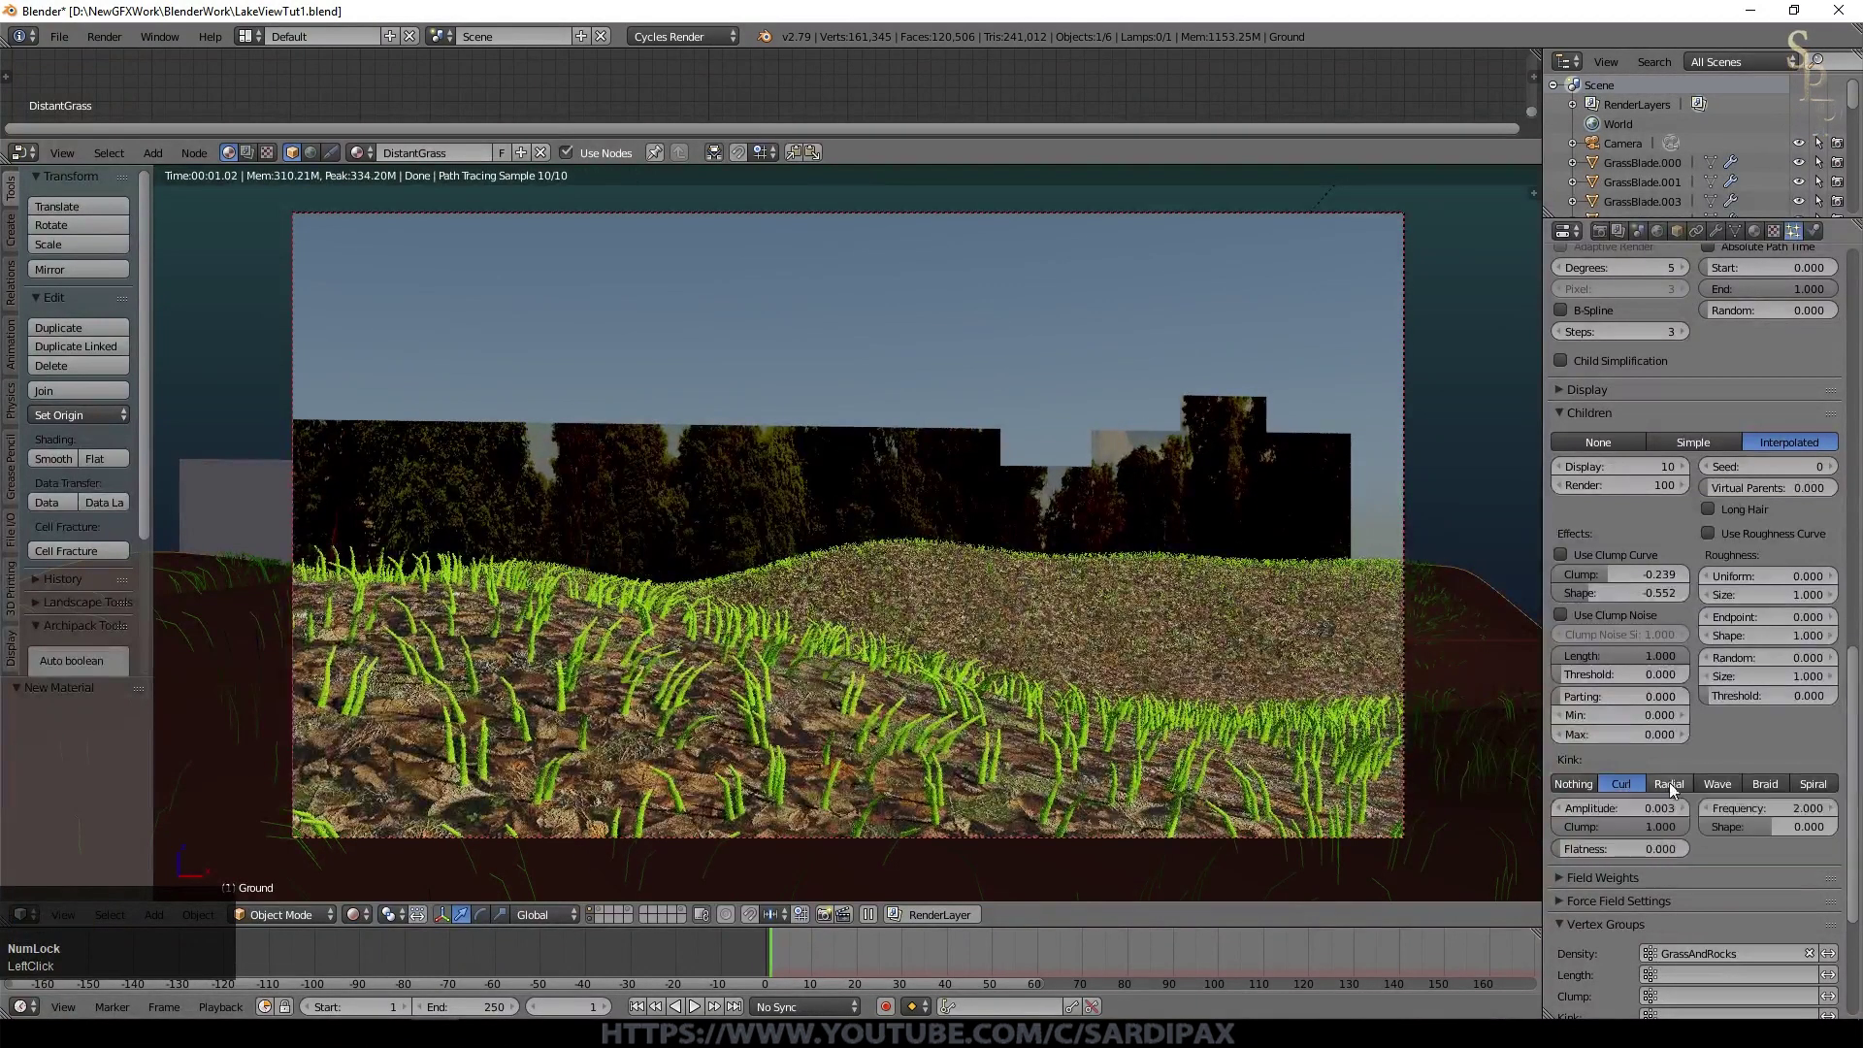
click(1689, 816)
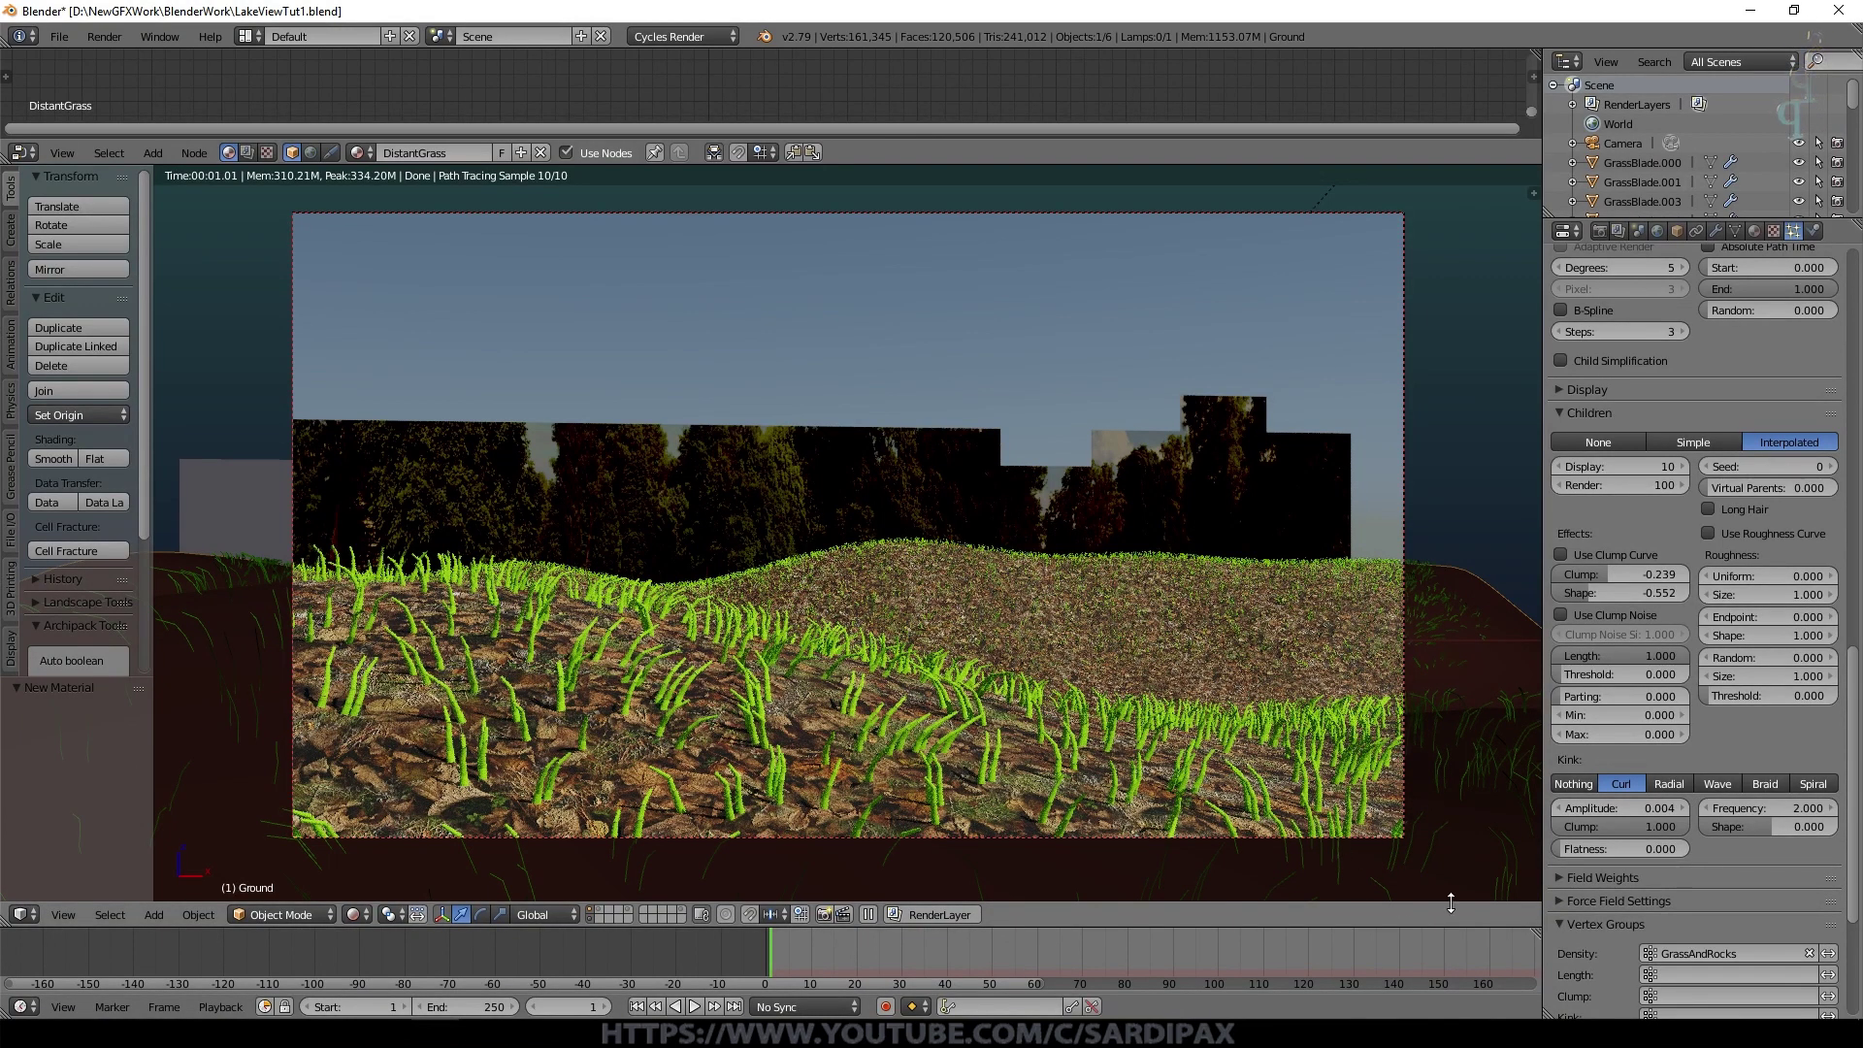
click(1692, 813)
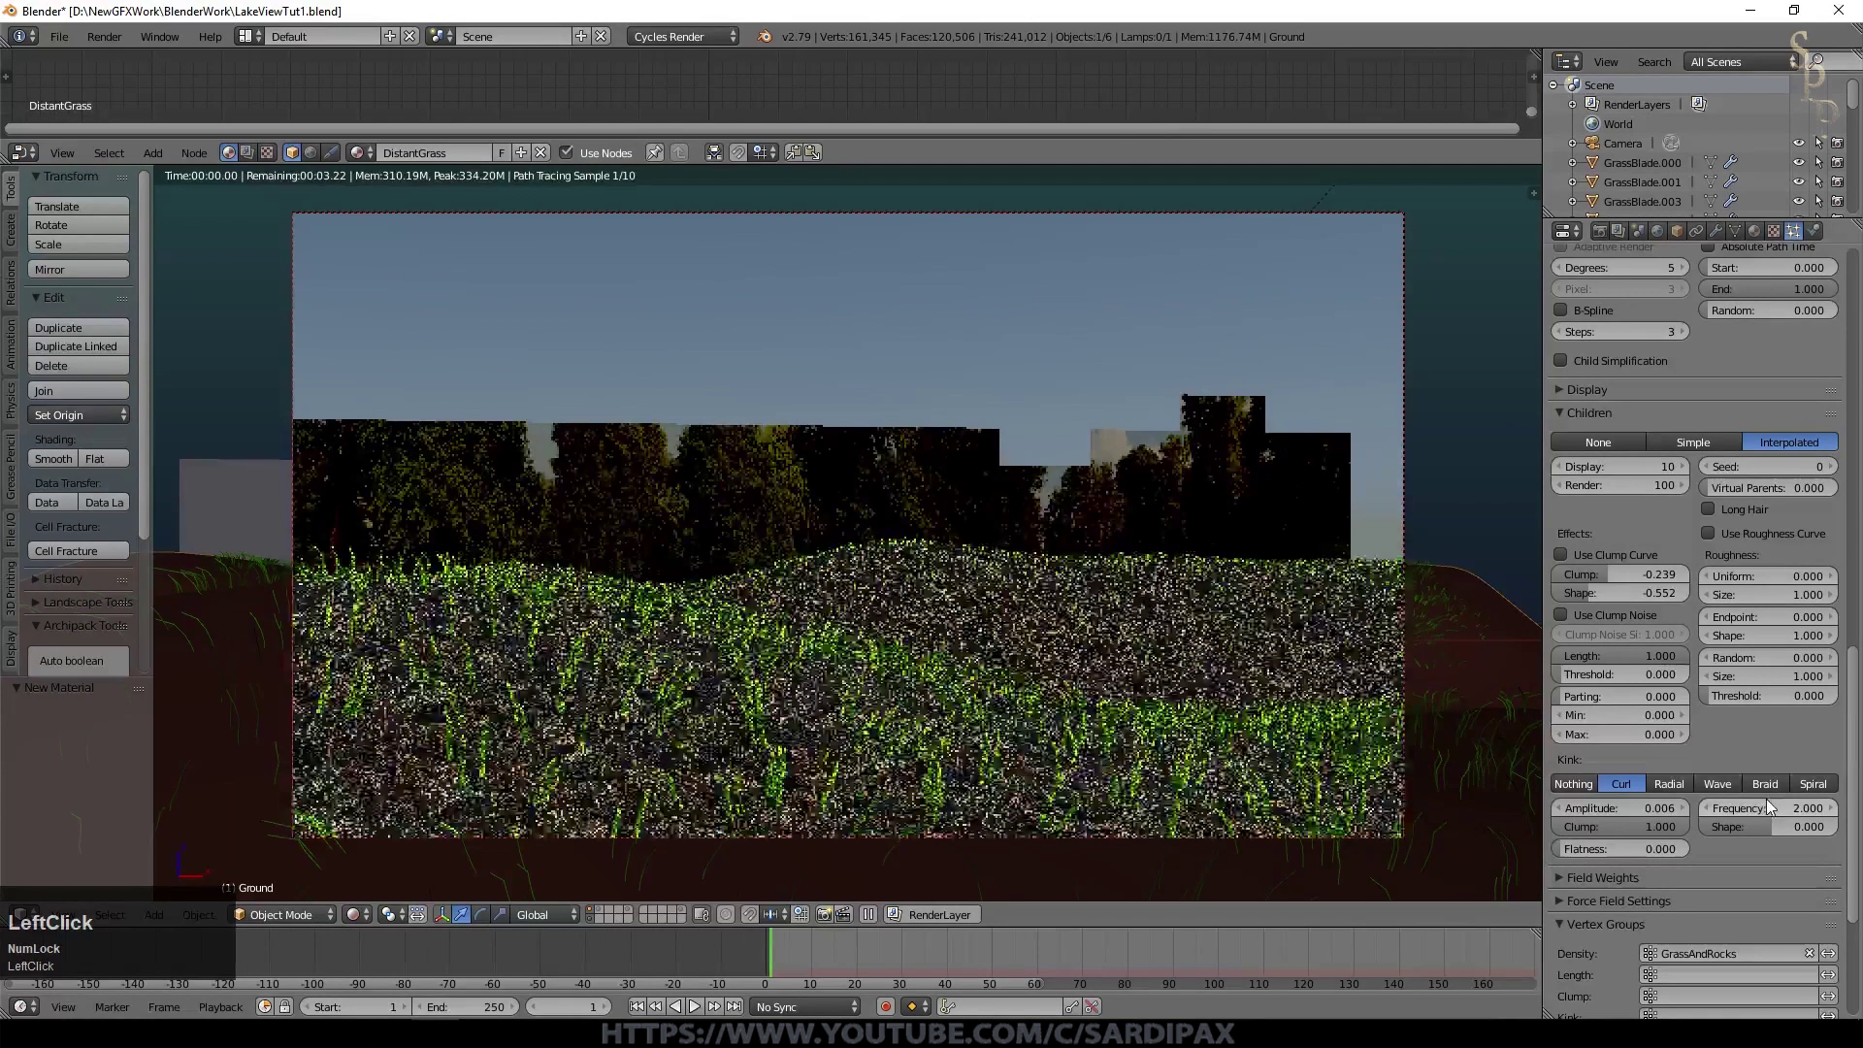
click(1851, 789)
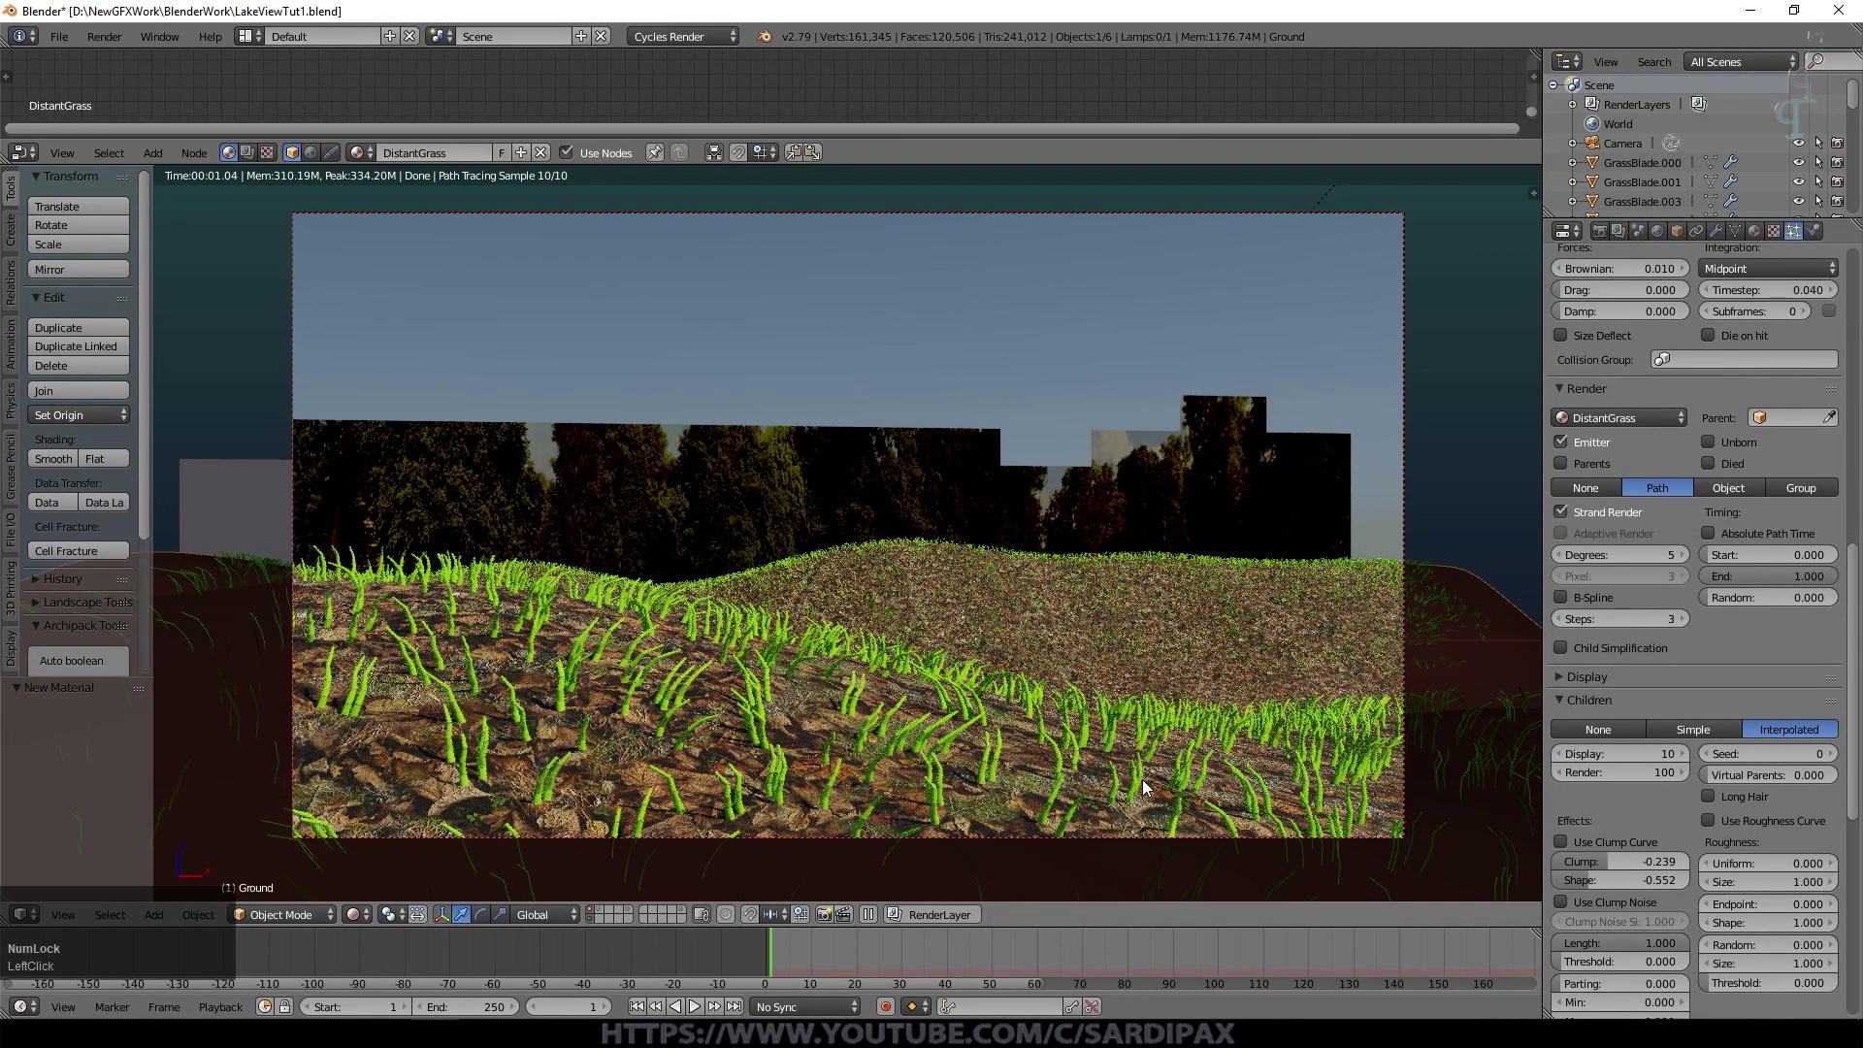
Step: Enable clump noise at size 0.1, long hair, and uniform roughness 0.002 on the children
click(1686, 736)
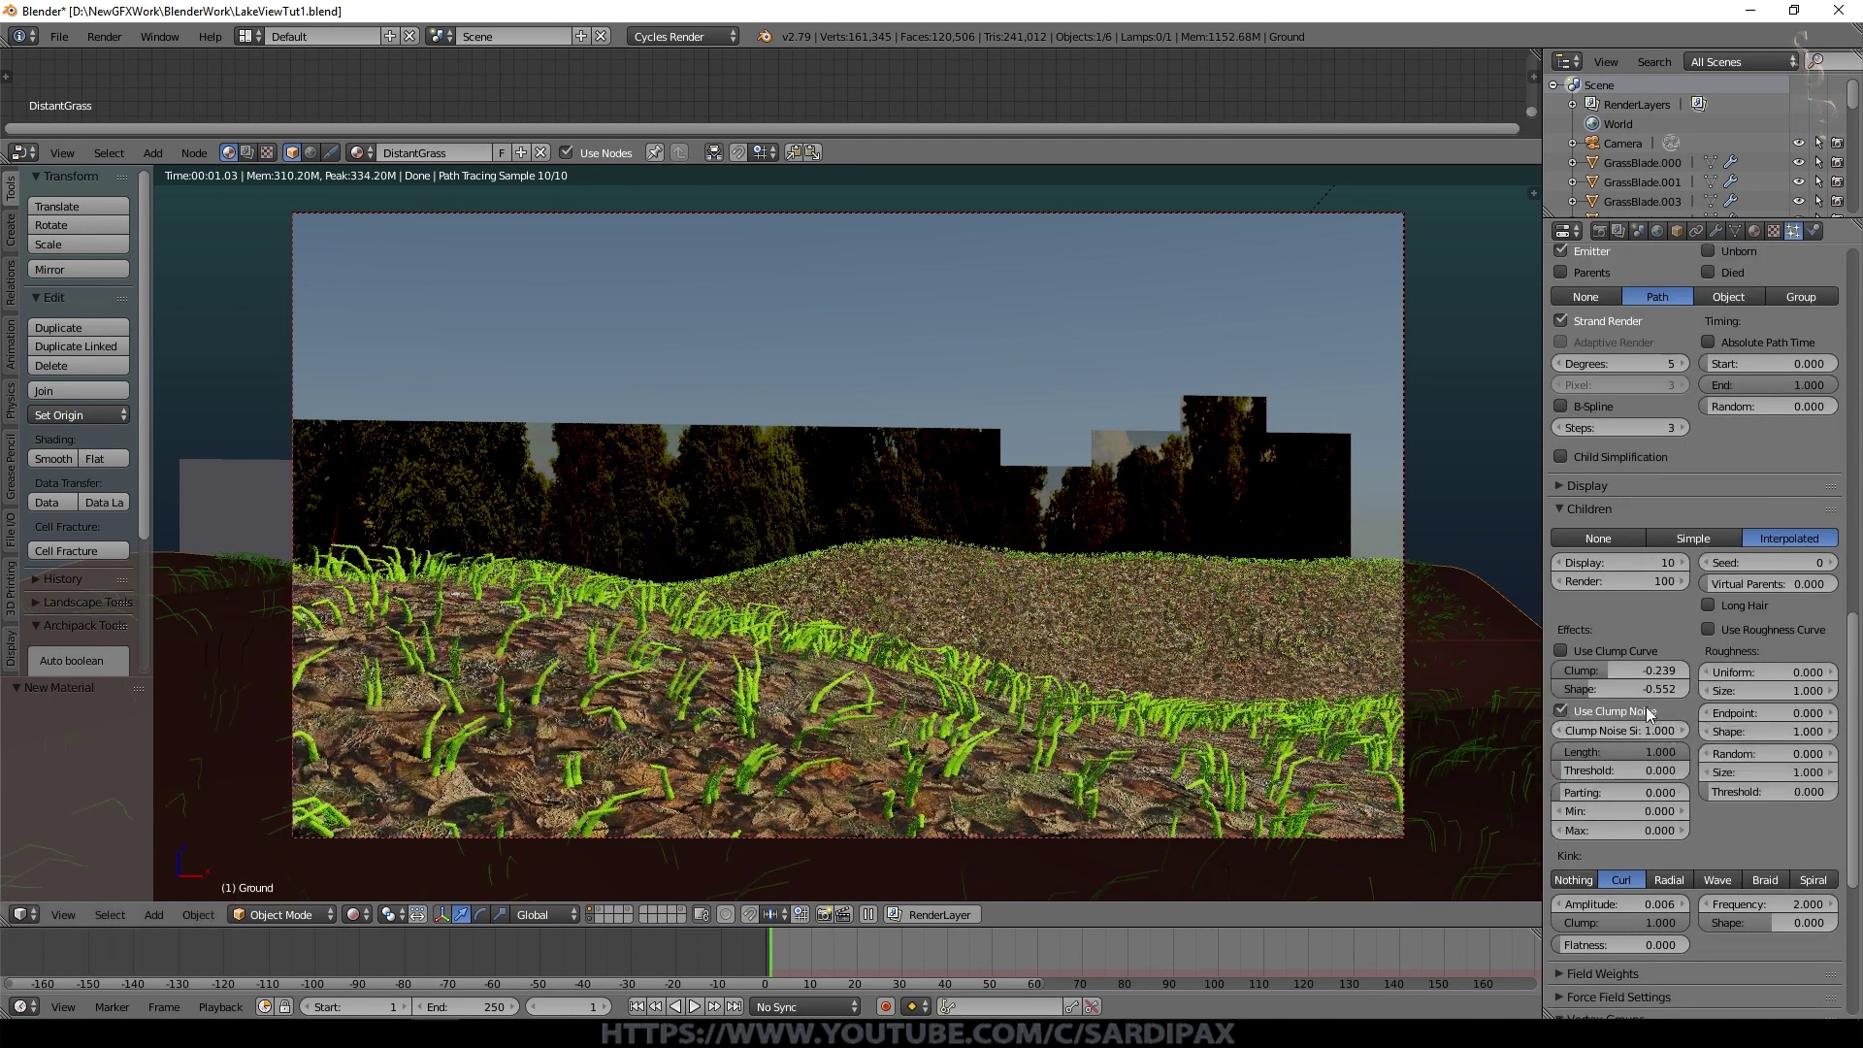
click(1645, 738)
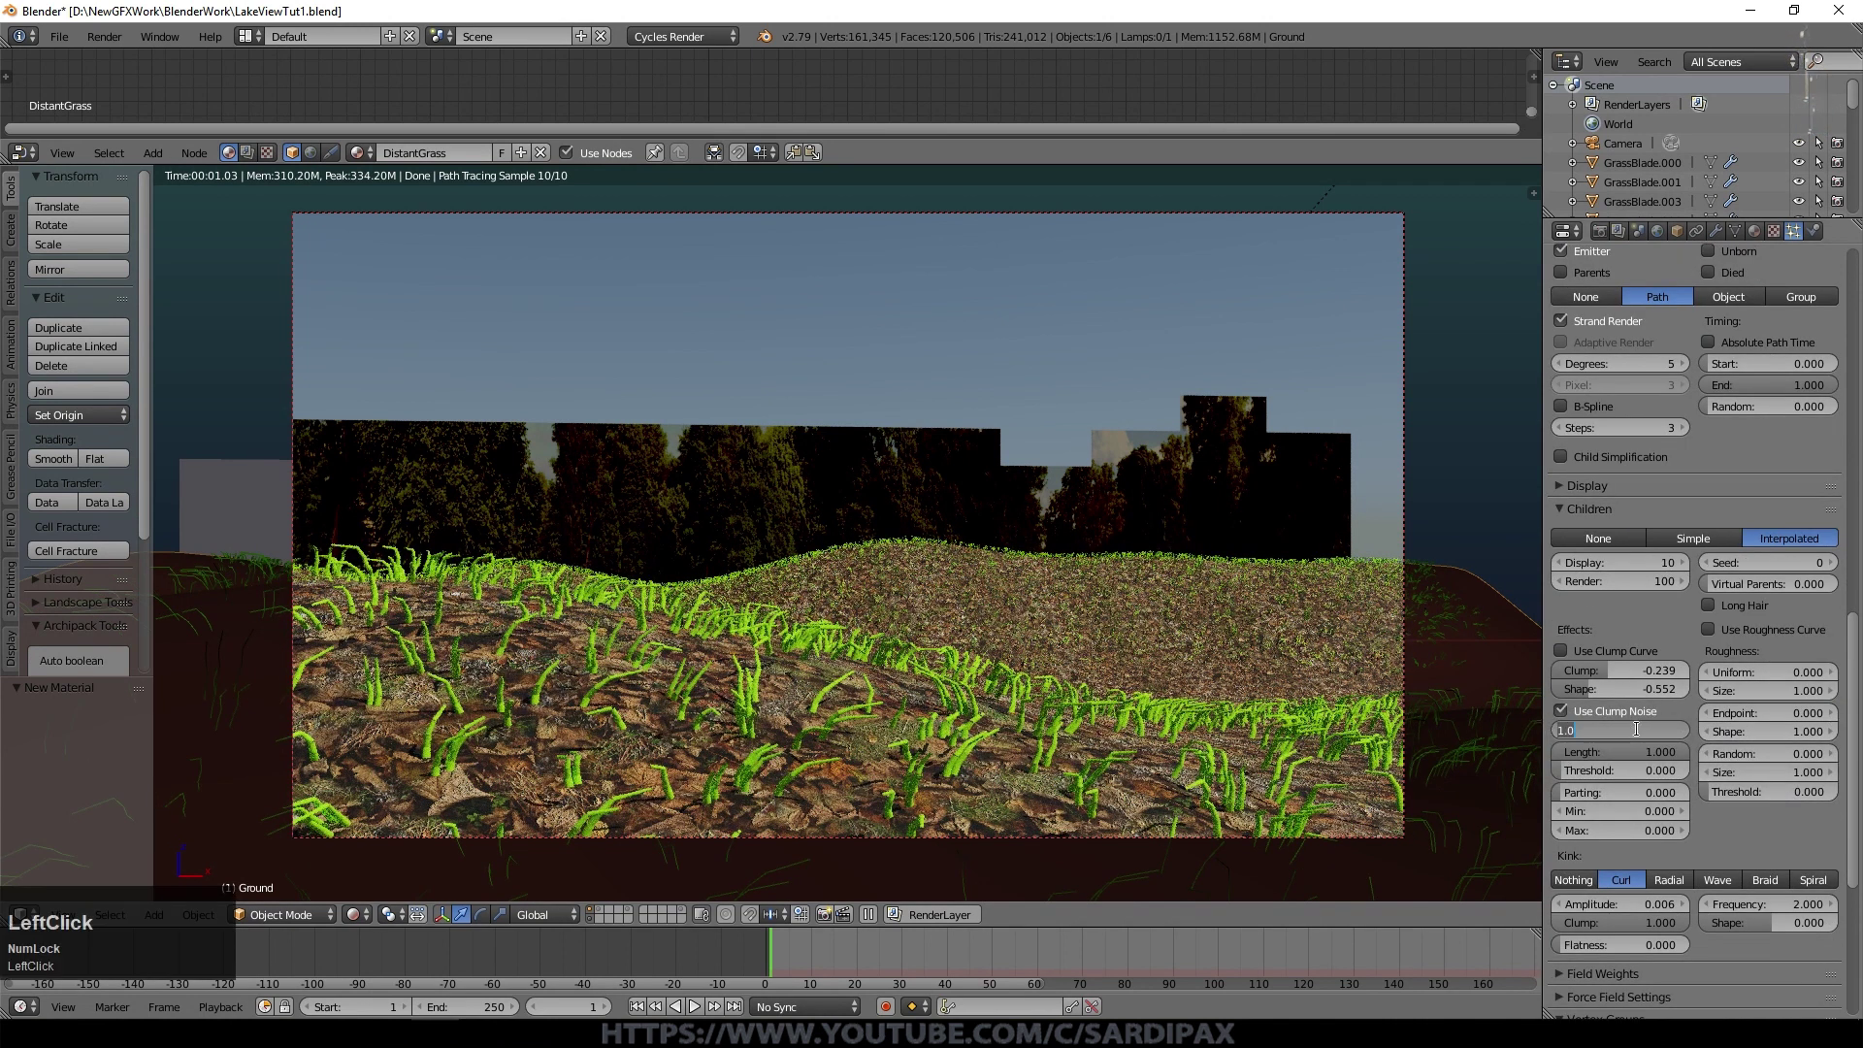
key(KP_Decimal)
key(KP_1)
key(KP_Enter)
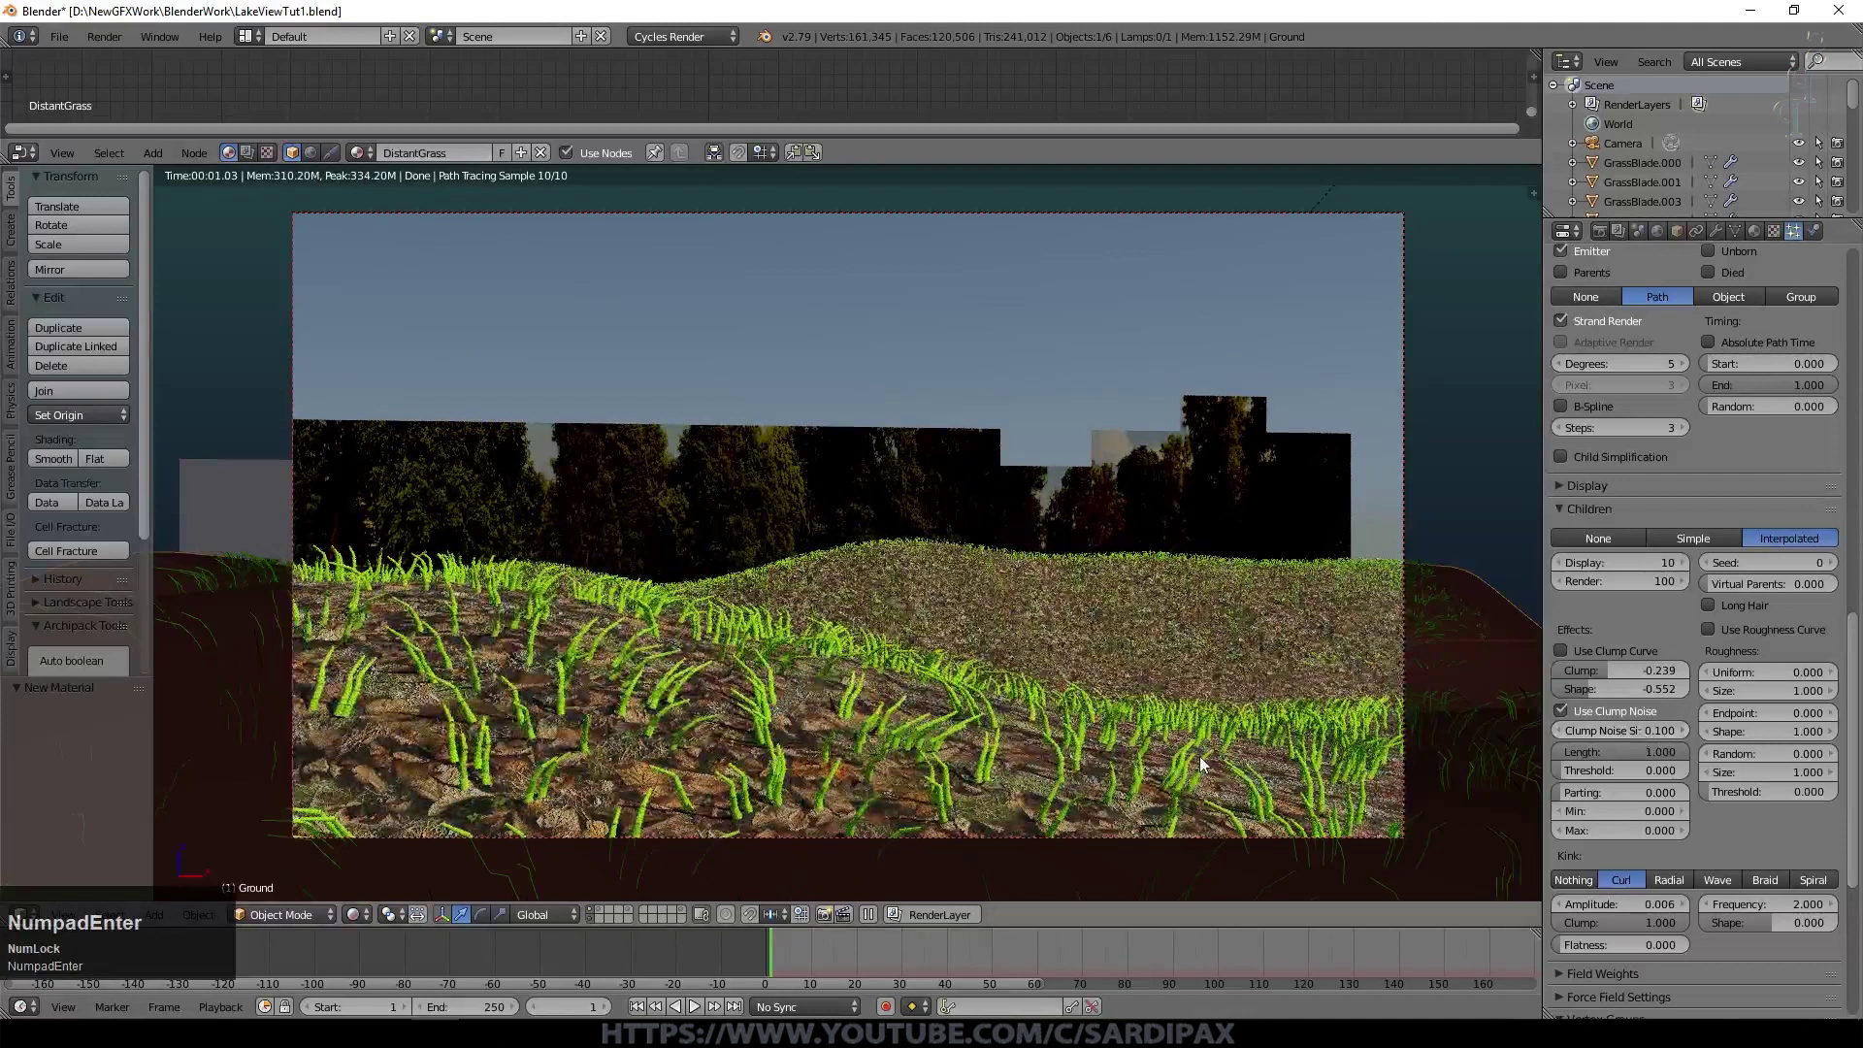
click(1722, 611)
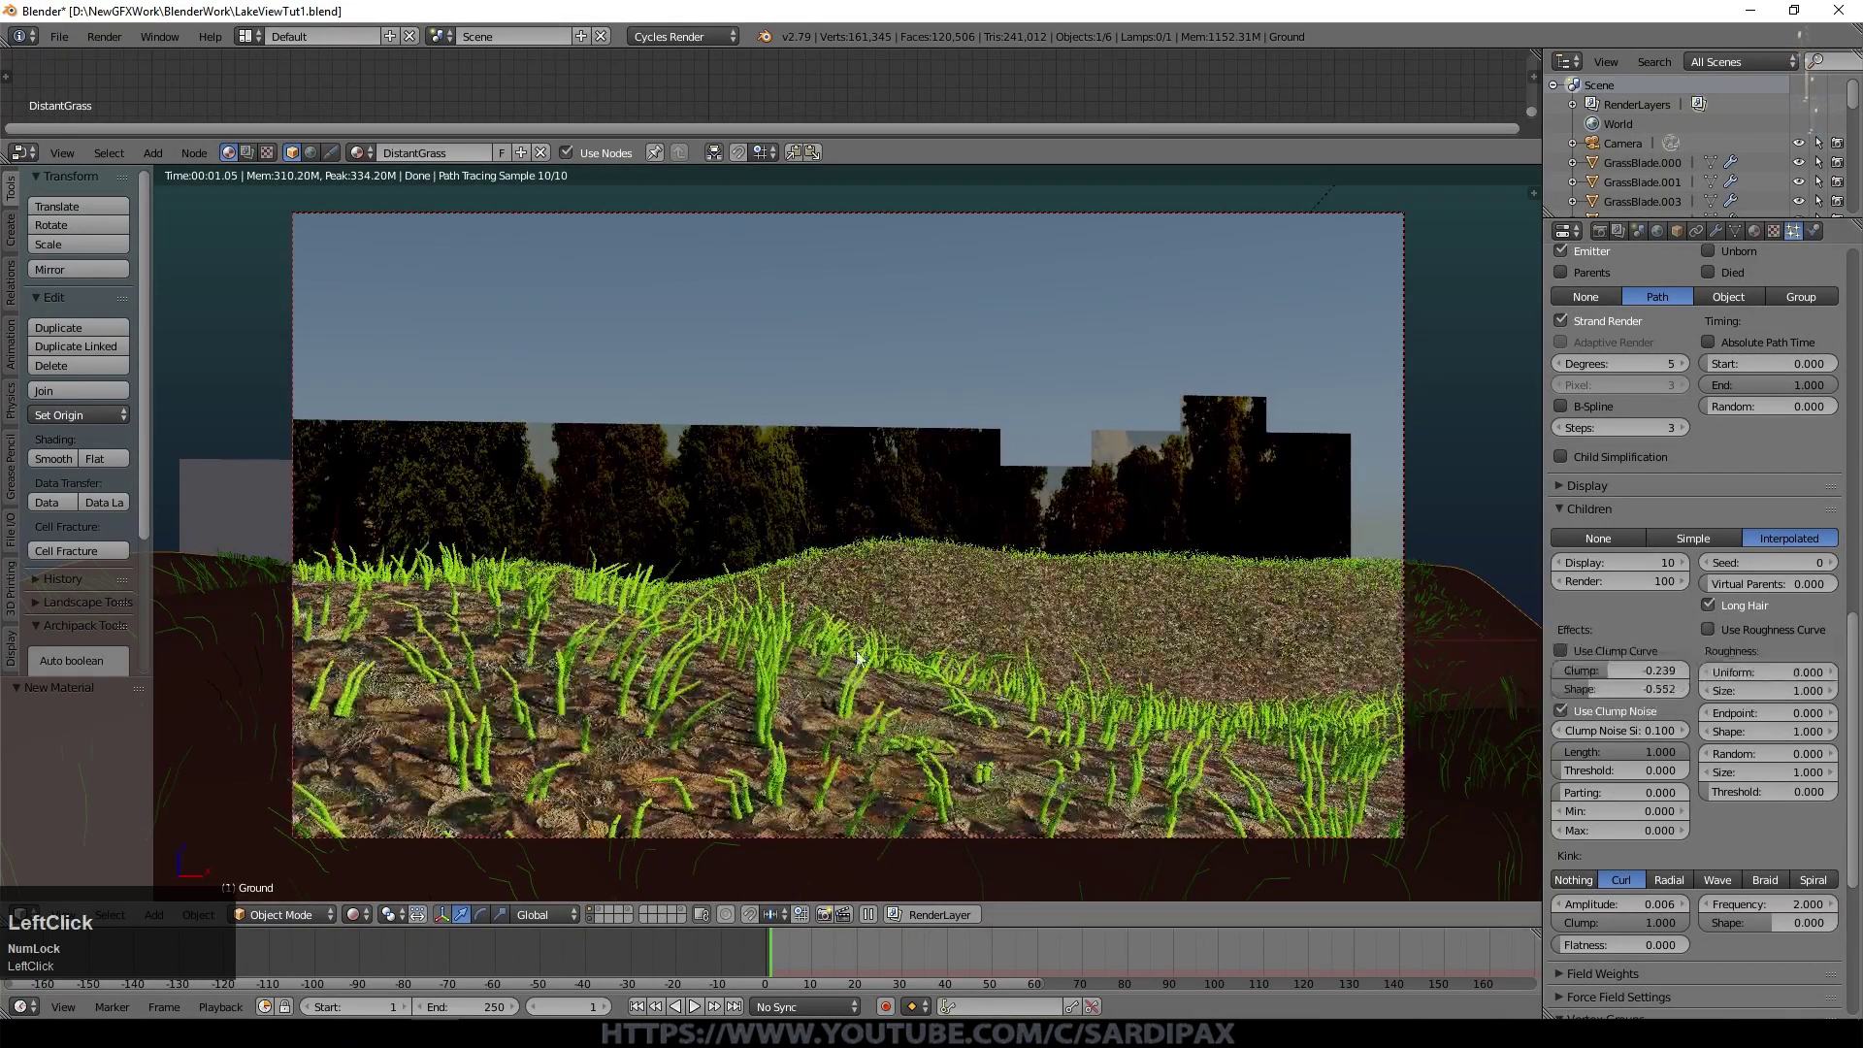
click(1837, 678)
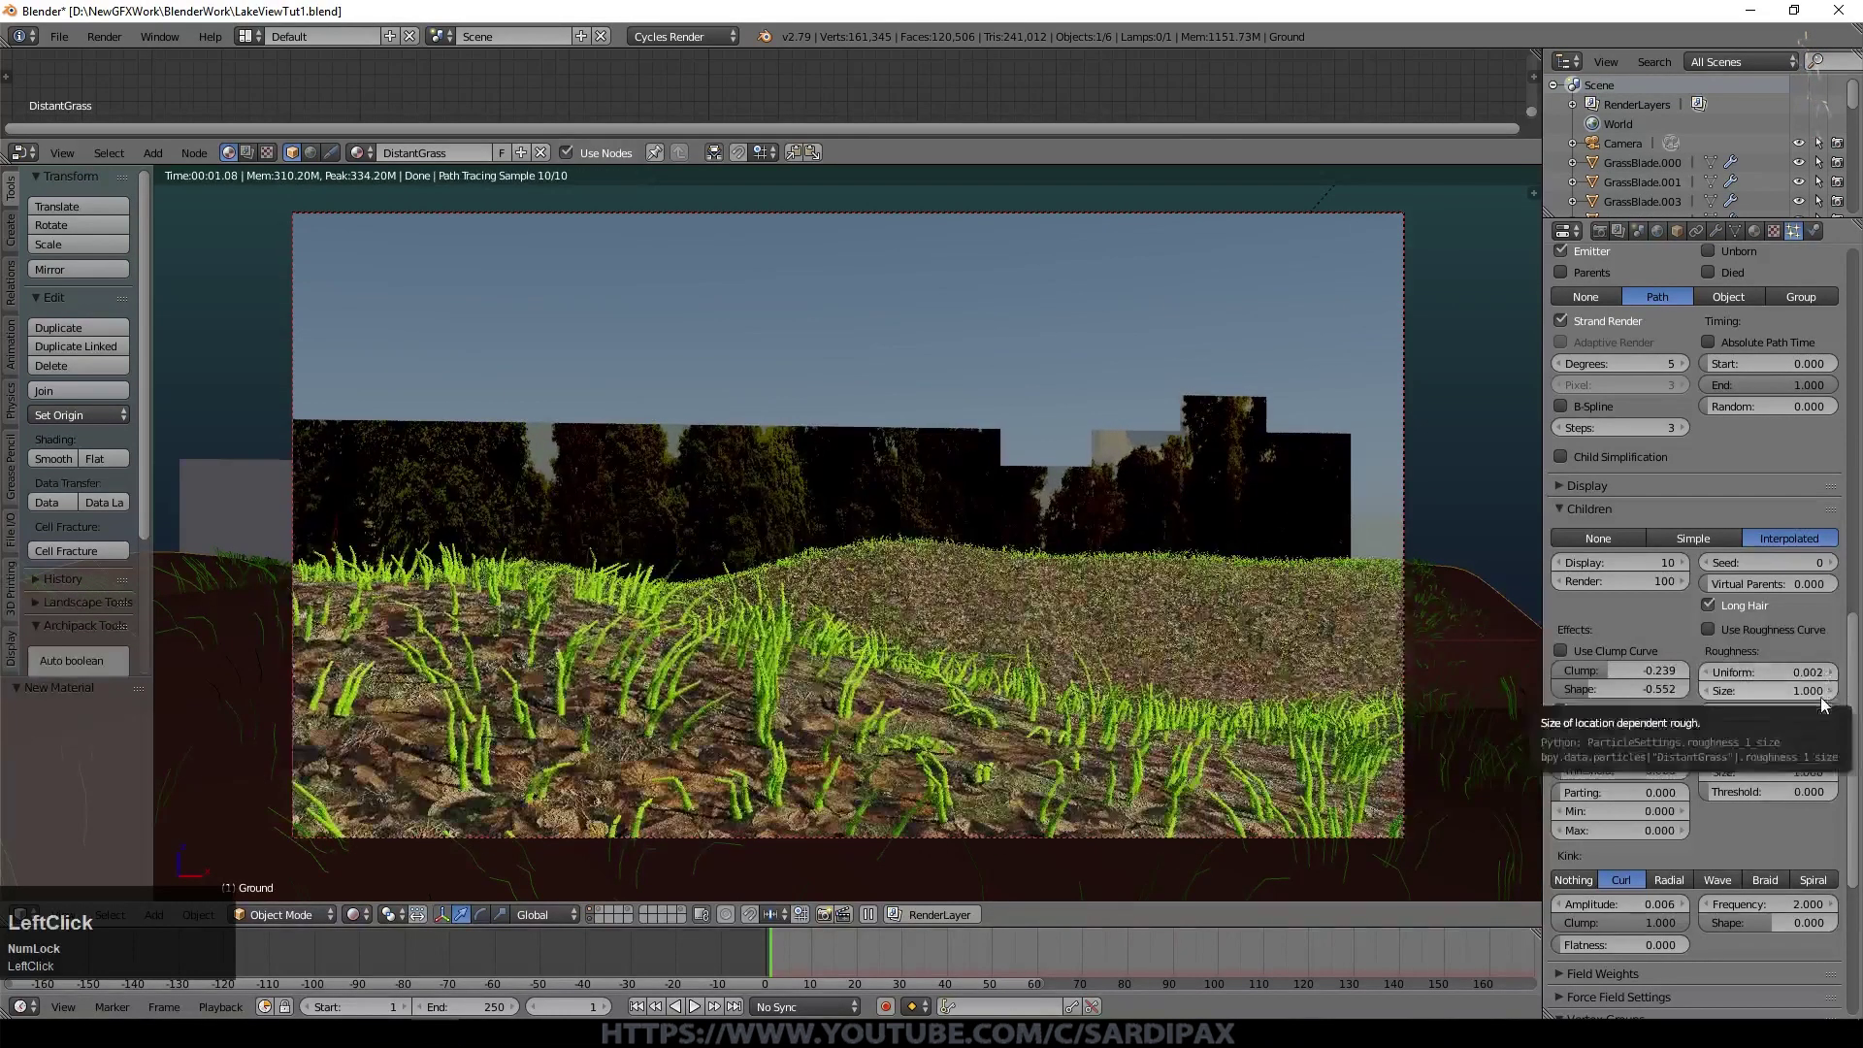
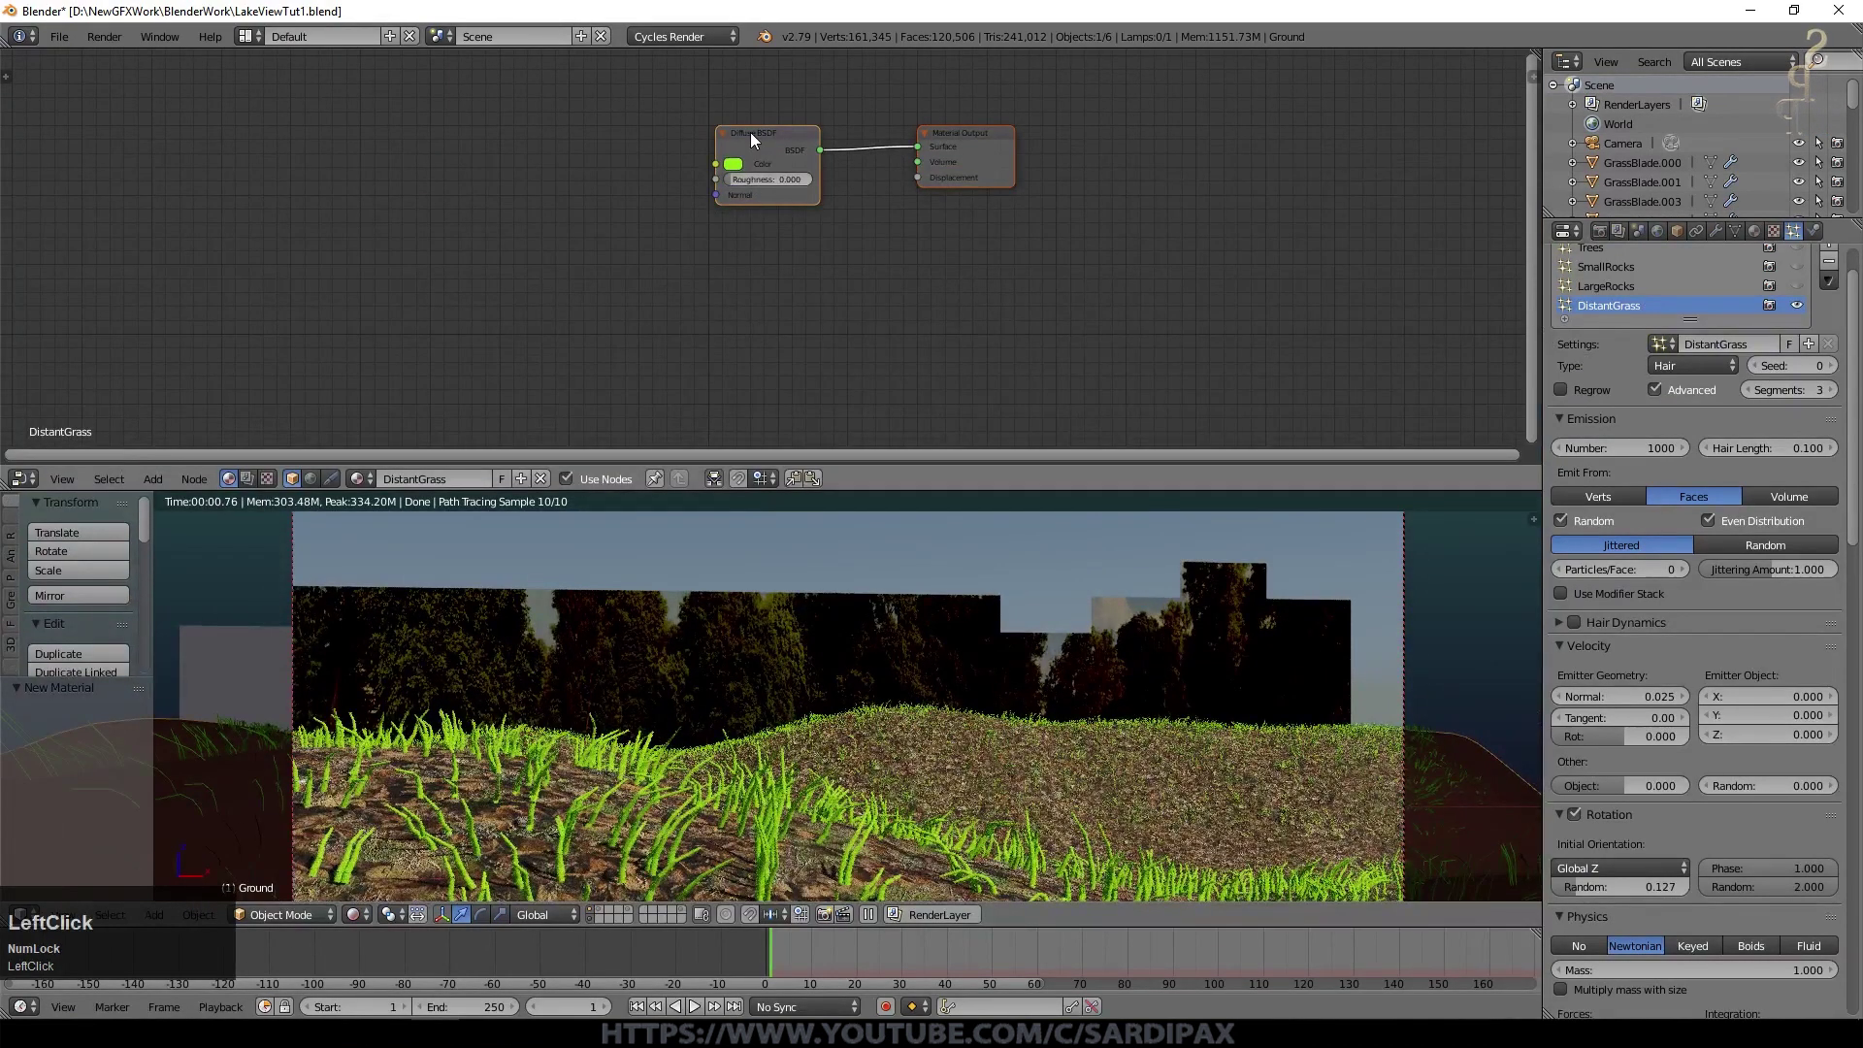
Step: Replace the Diffuse shader with Principled BSDF, add Hair Info and a yellow/green Mix feeding Base Color
key(Delete)
click(168, 483)
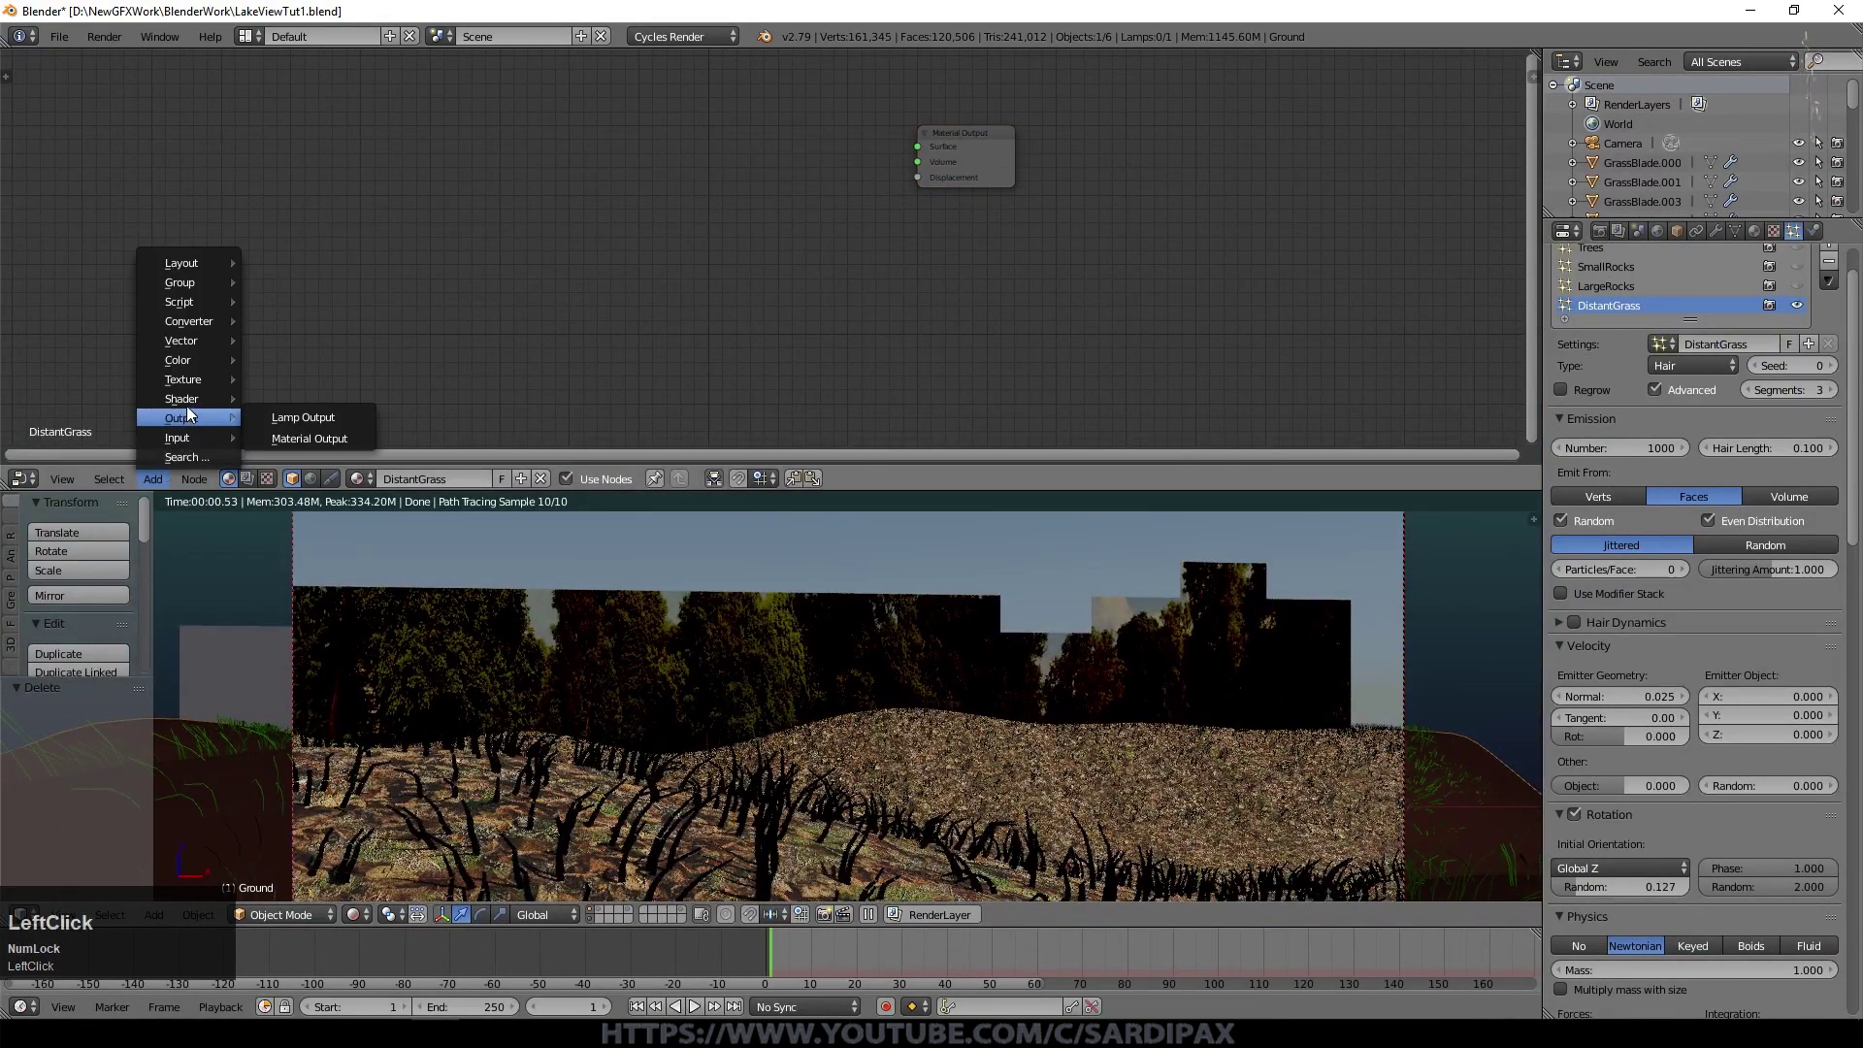
click(351, 611)
key(Delete)
click(166, 485)
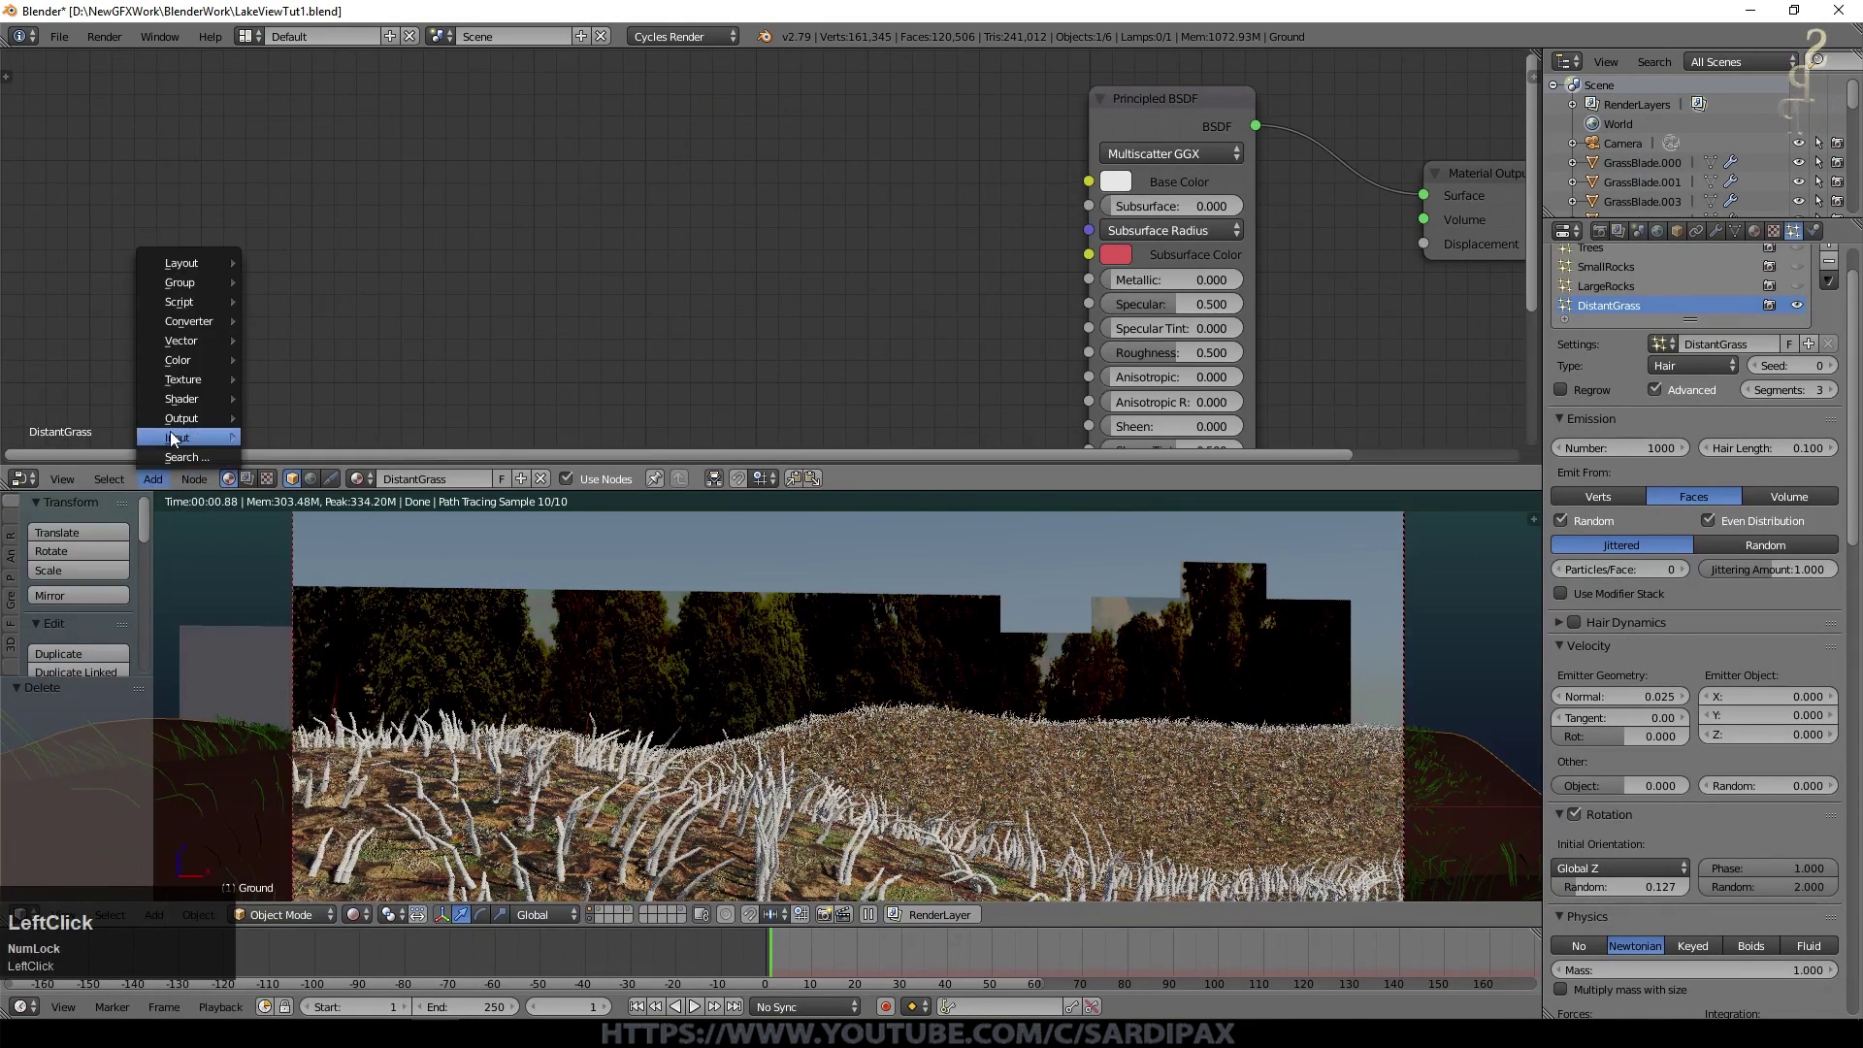
click(353, 565)
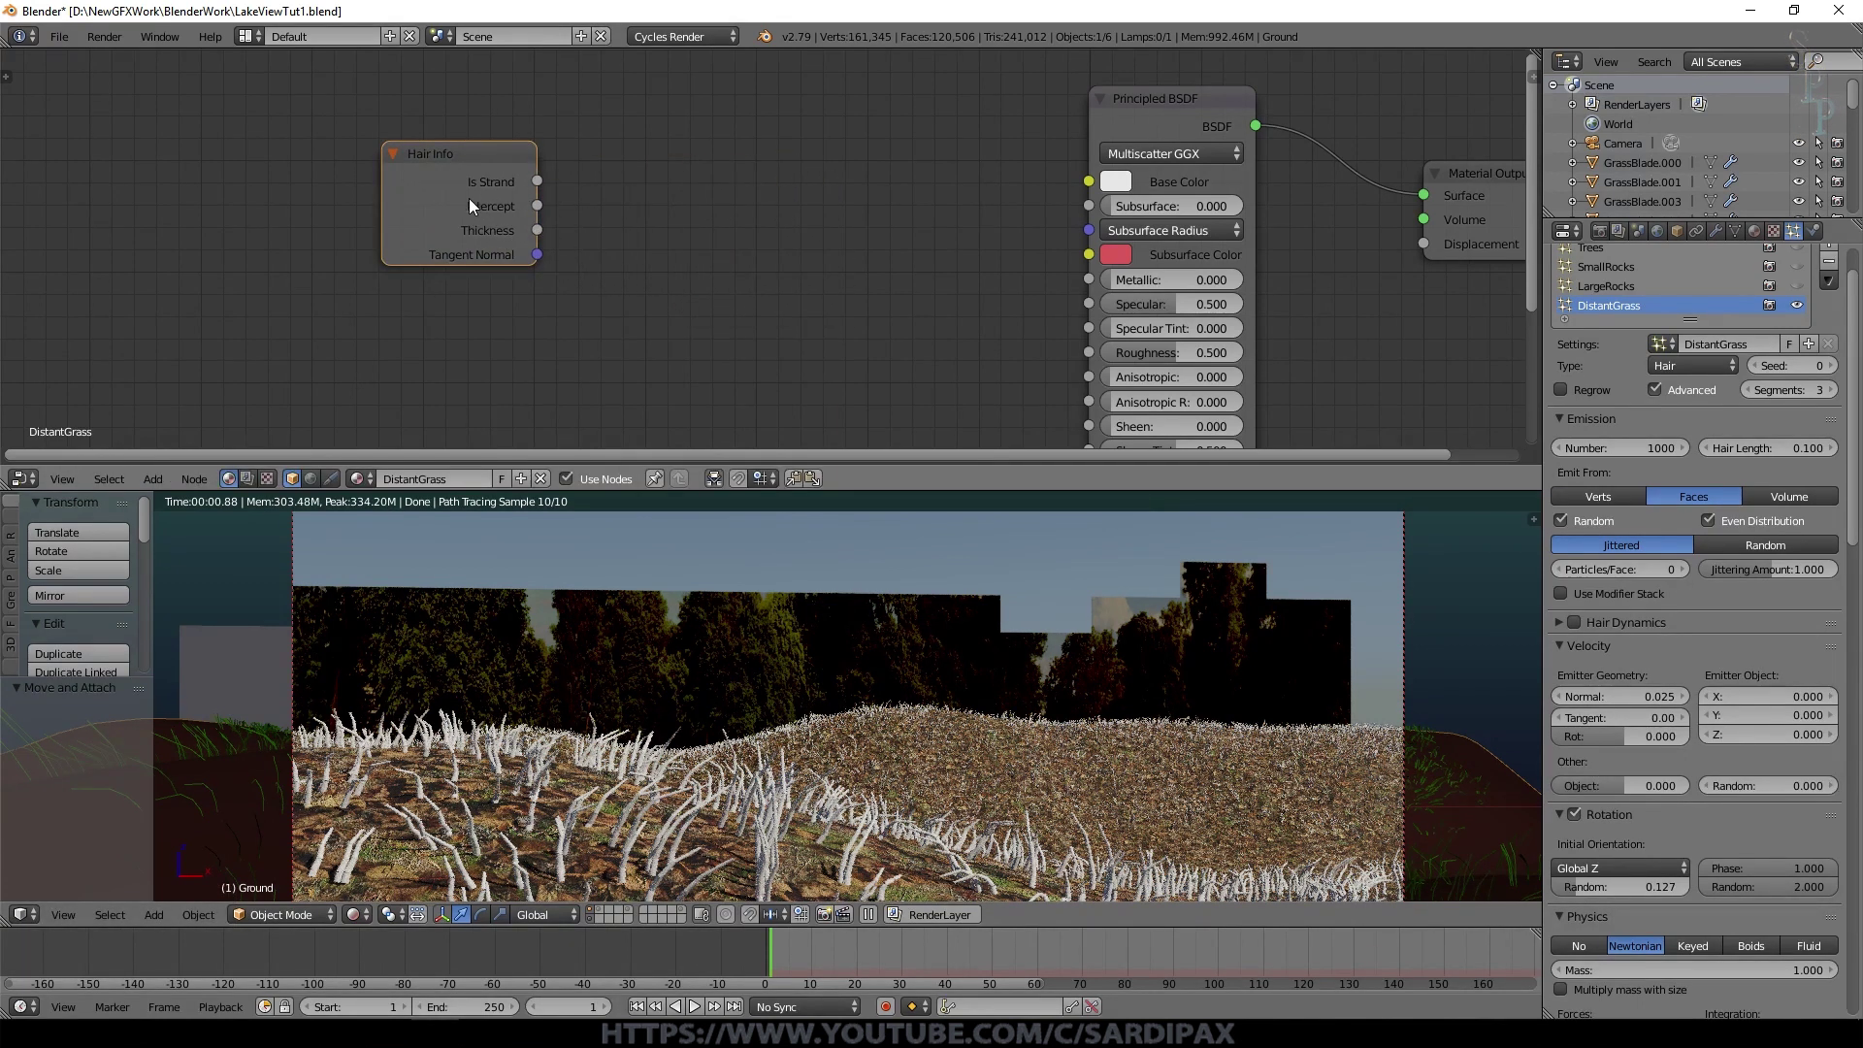
click(198, 403)
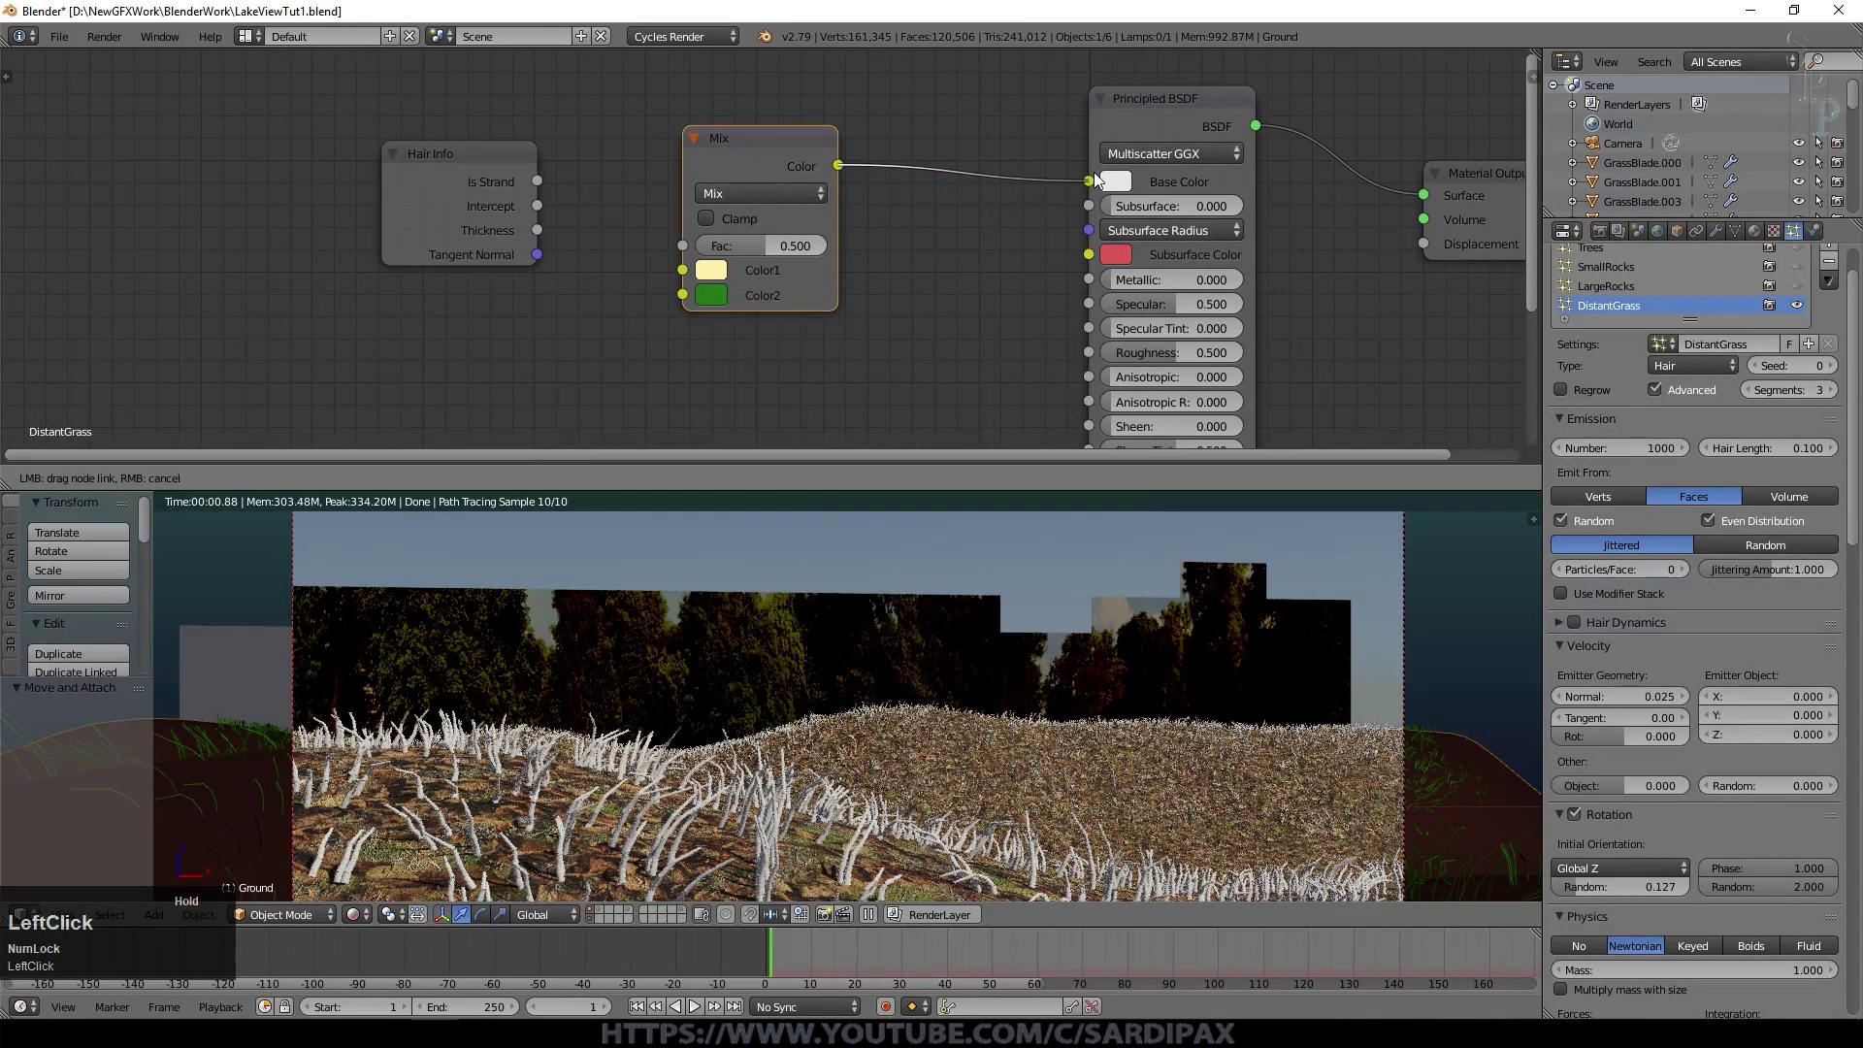
click(418, 189)
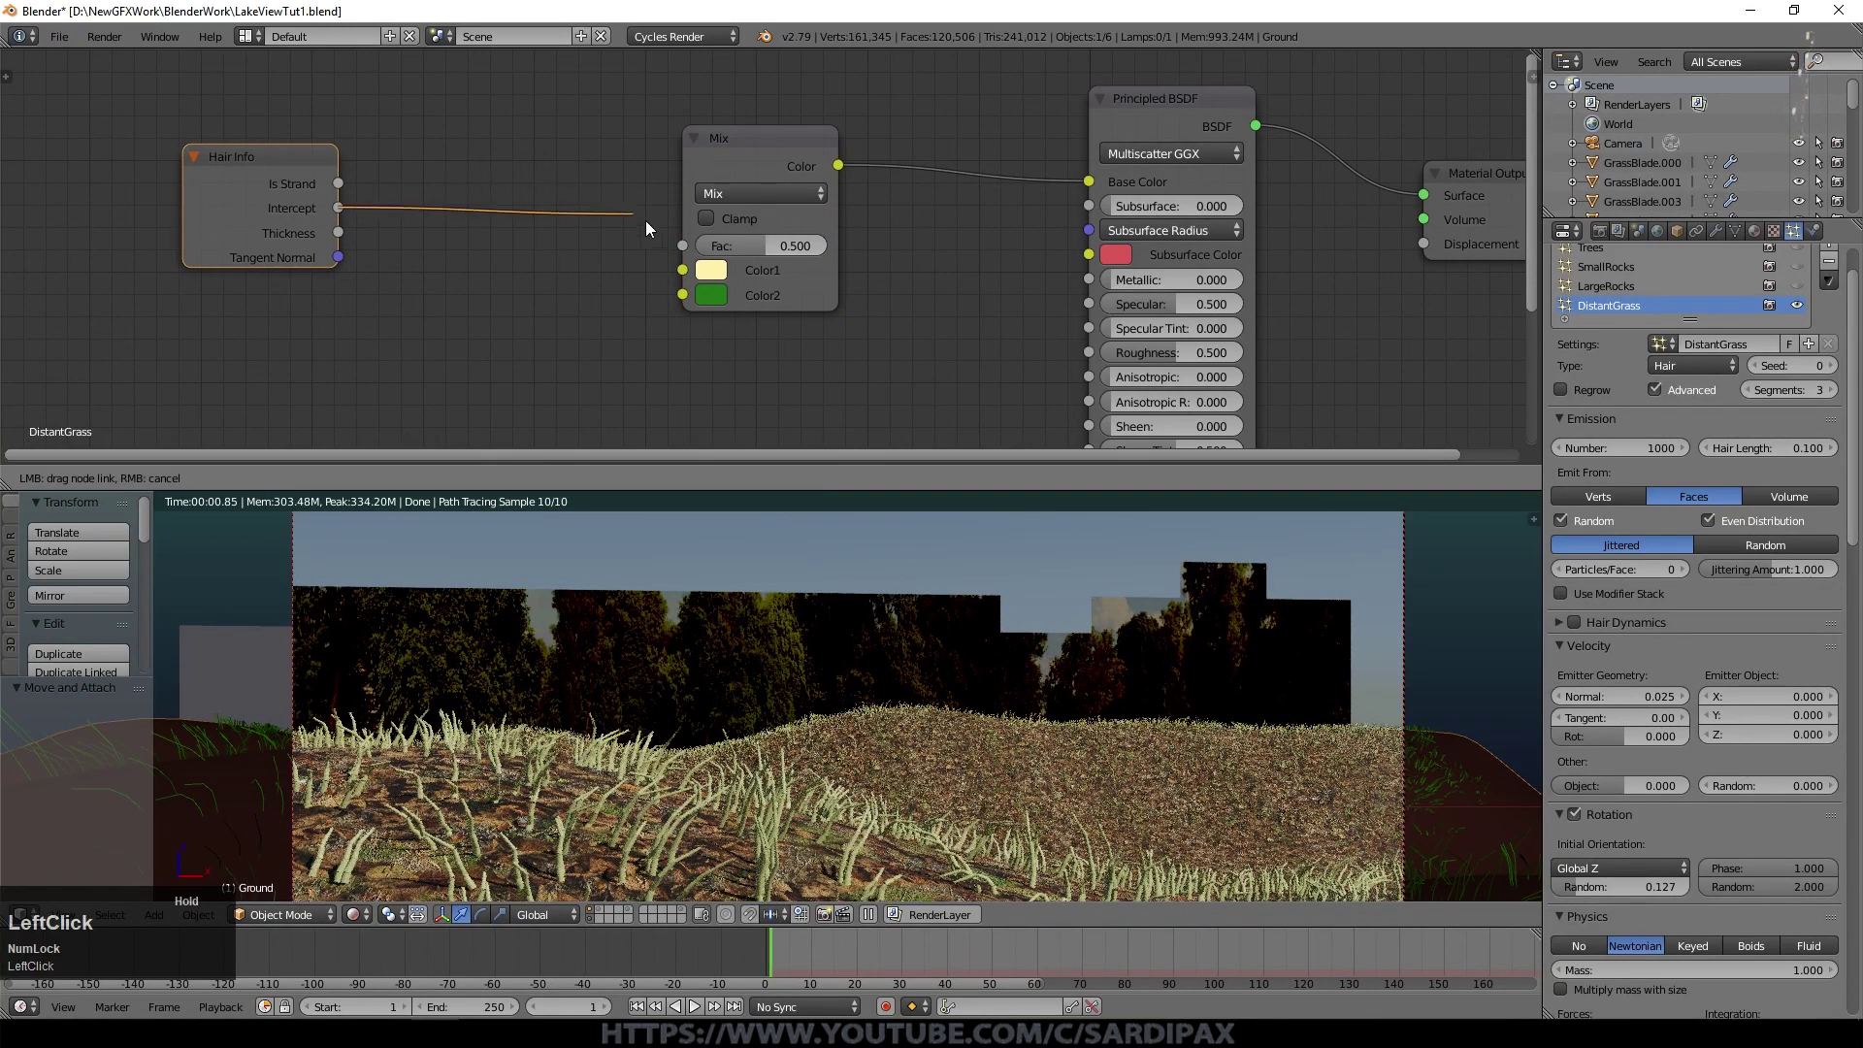
Step: Insert a ColorRamp between Intercept and the Mix factor and set it to B-Spline interpolation
middle_click(814, 222)
click(165, 484)
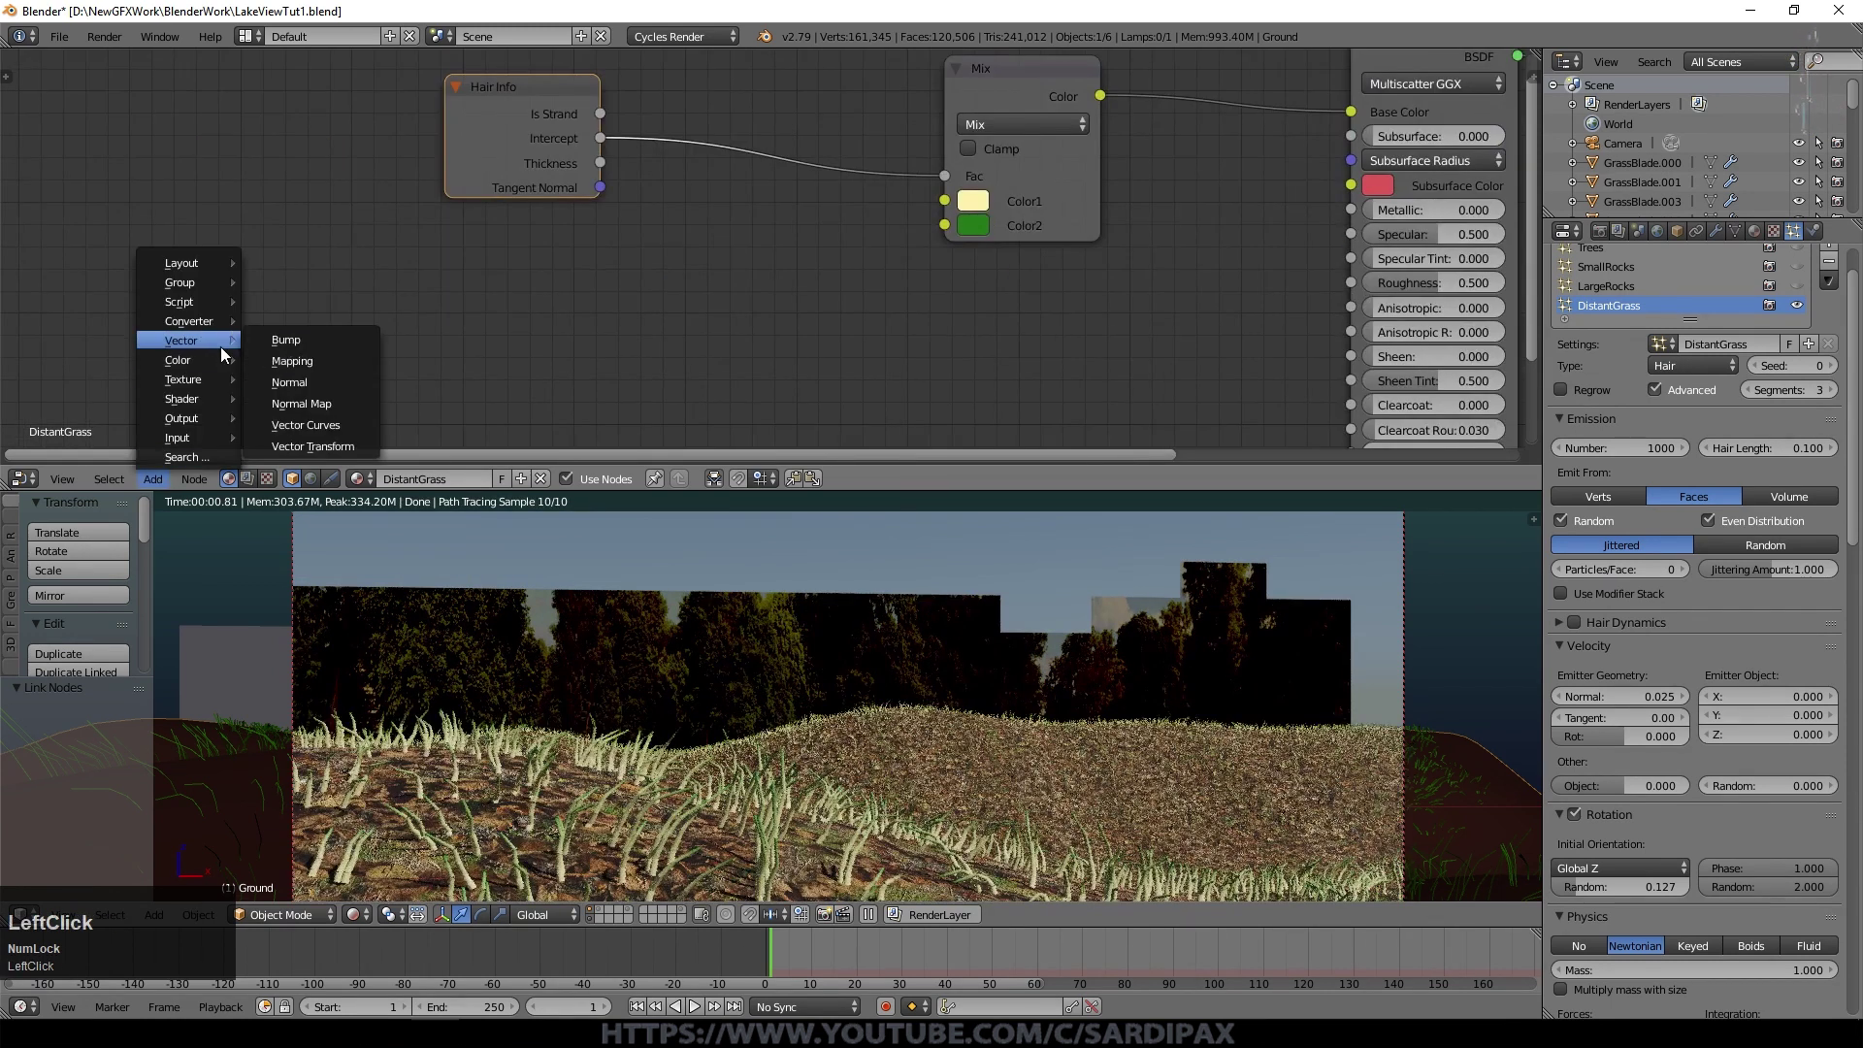
click(294, 341)
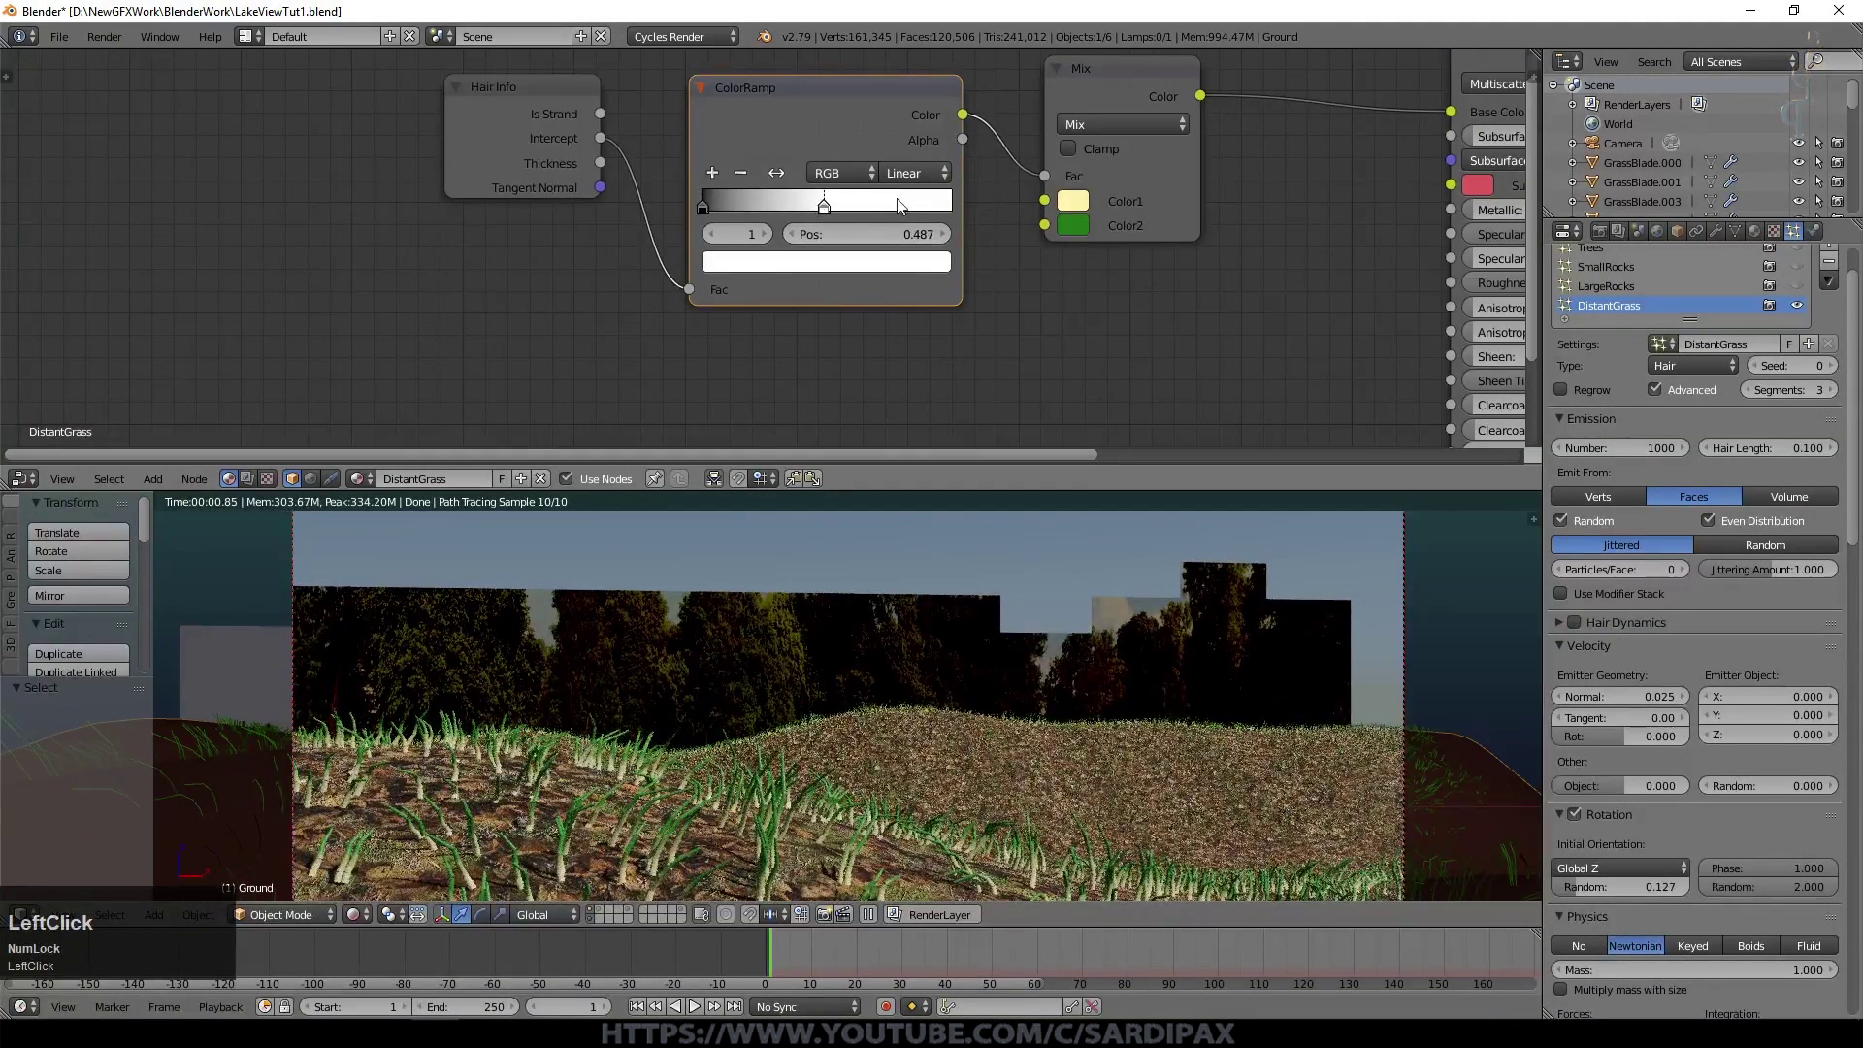
click(823, 214)
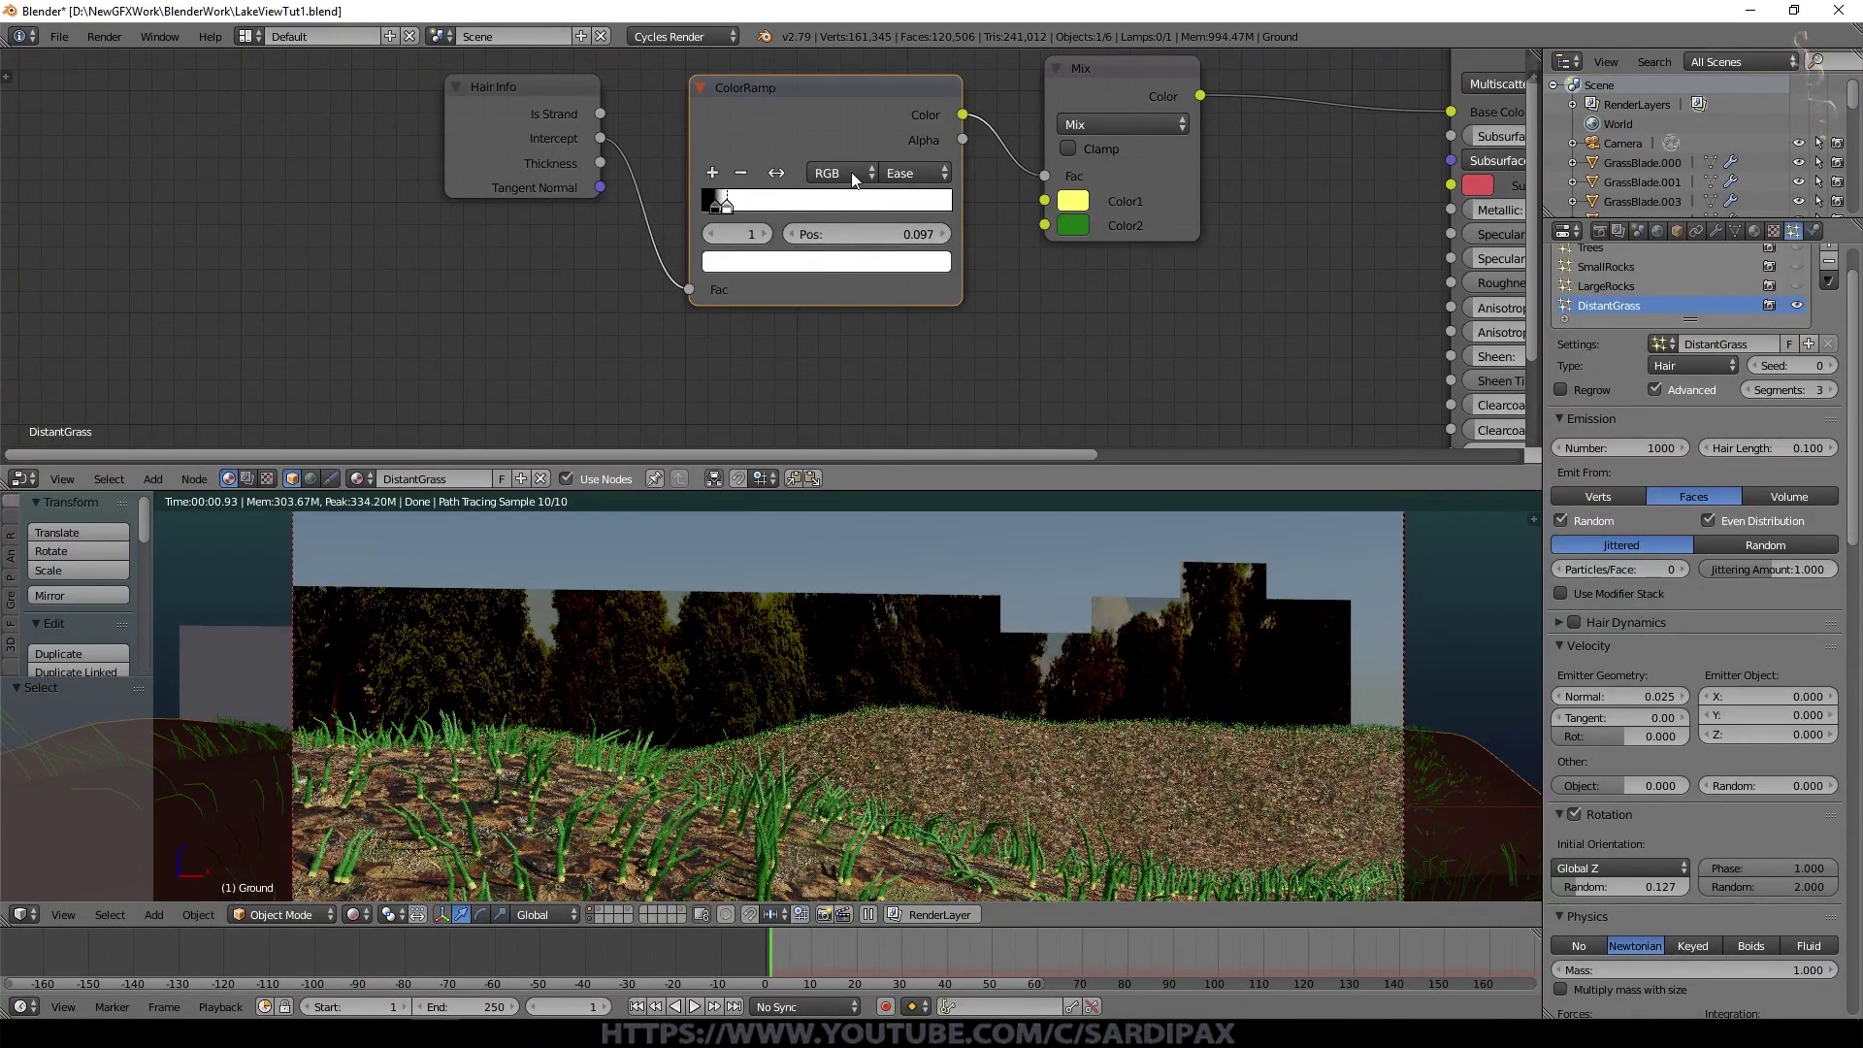
click(936, 185)
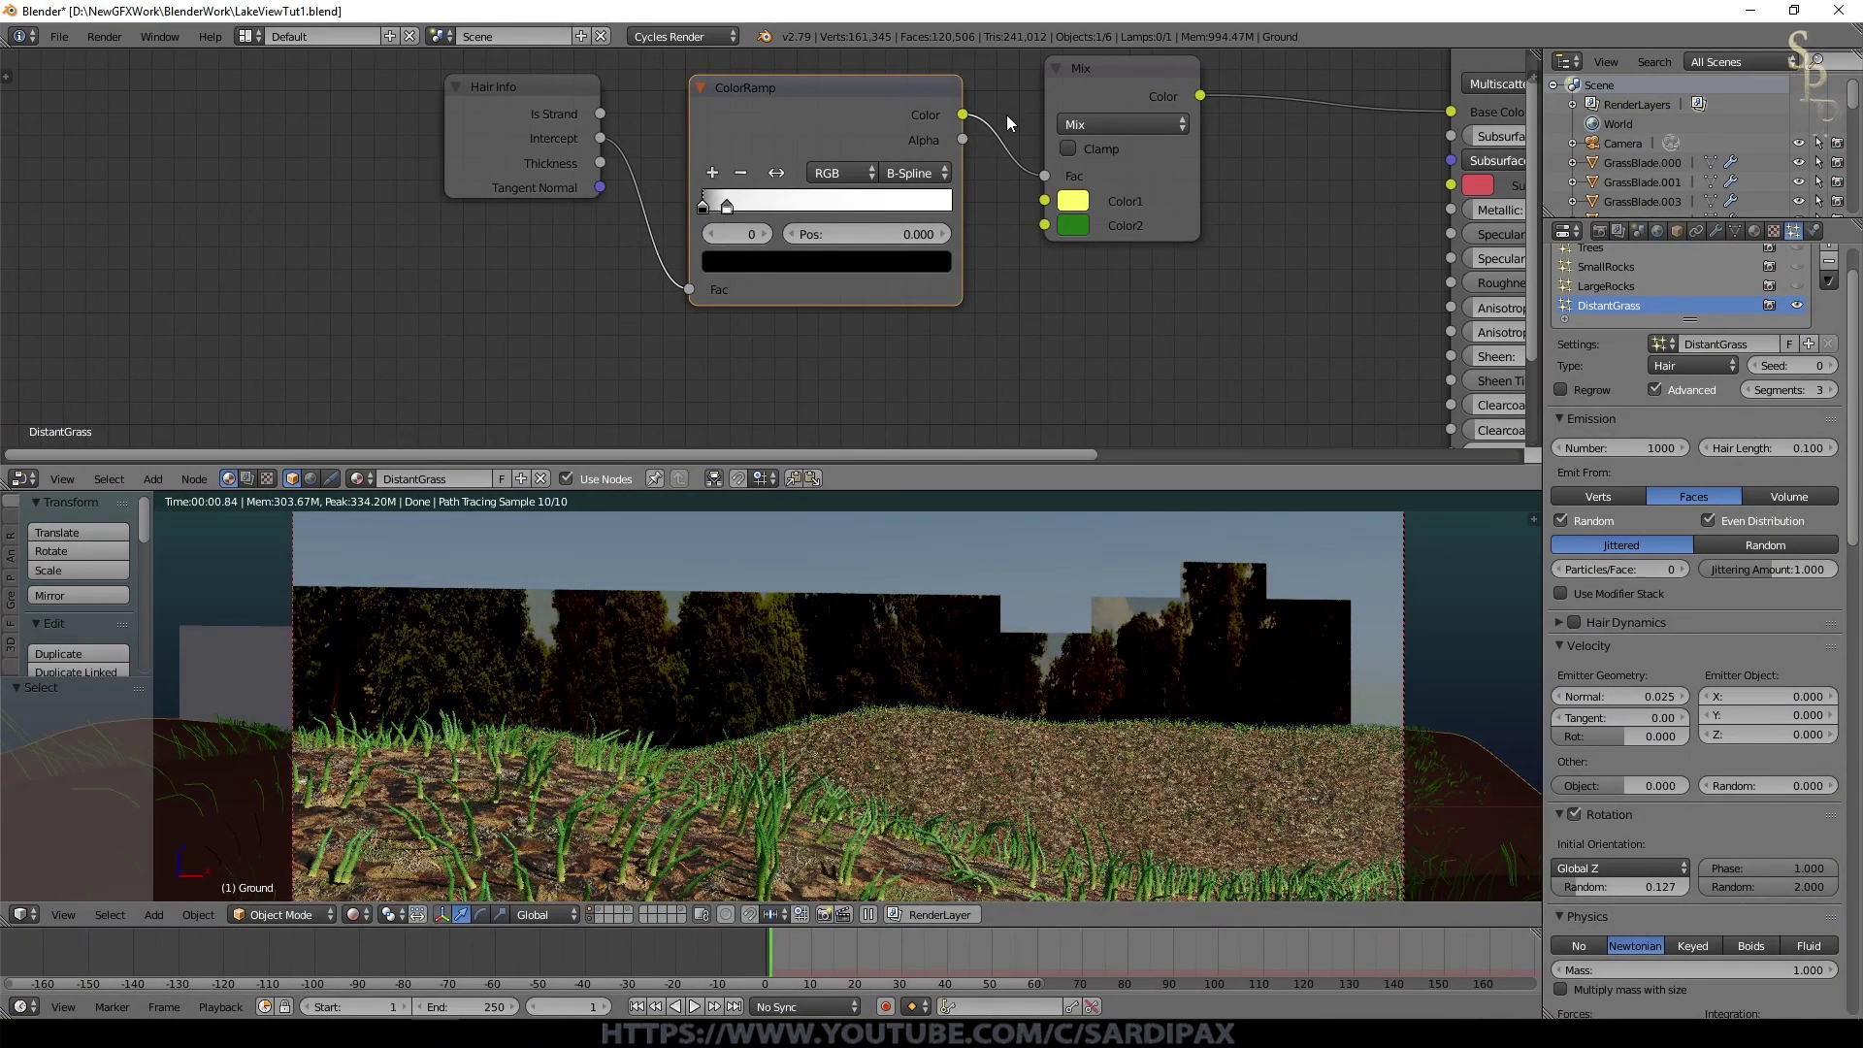
Step: Combine a Translucent BSDF with the principled shader via Add Shader and insert a Gamma node before Base Color
scroll(up, 3)
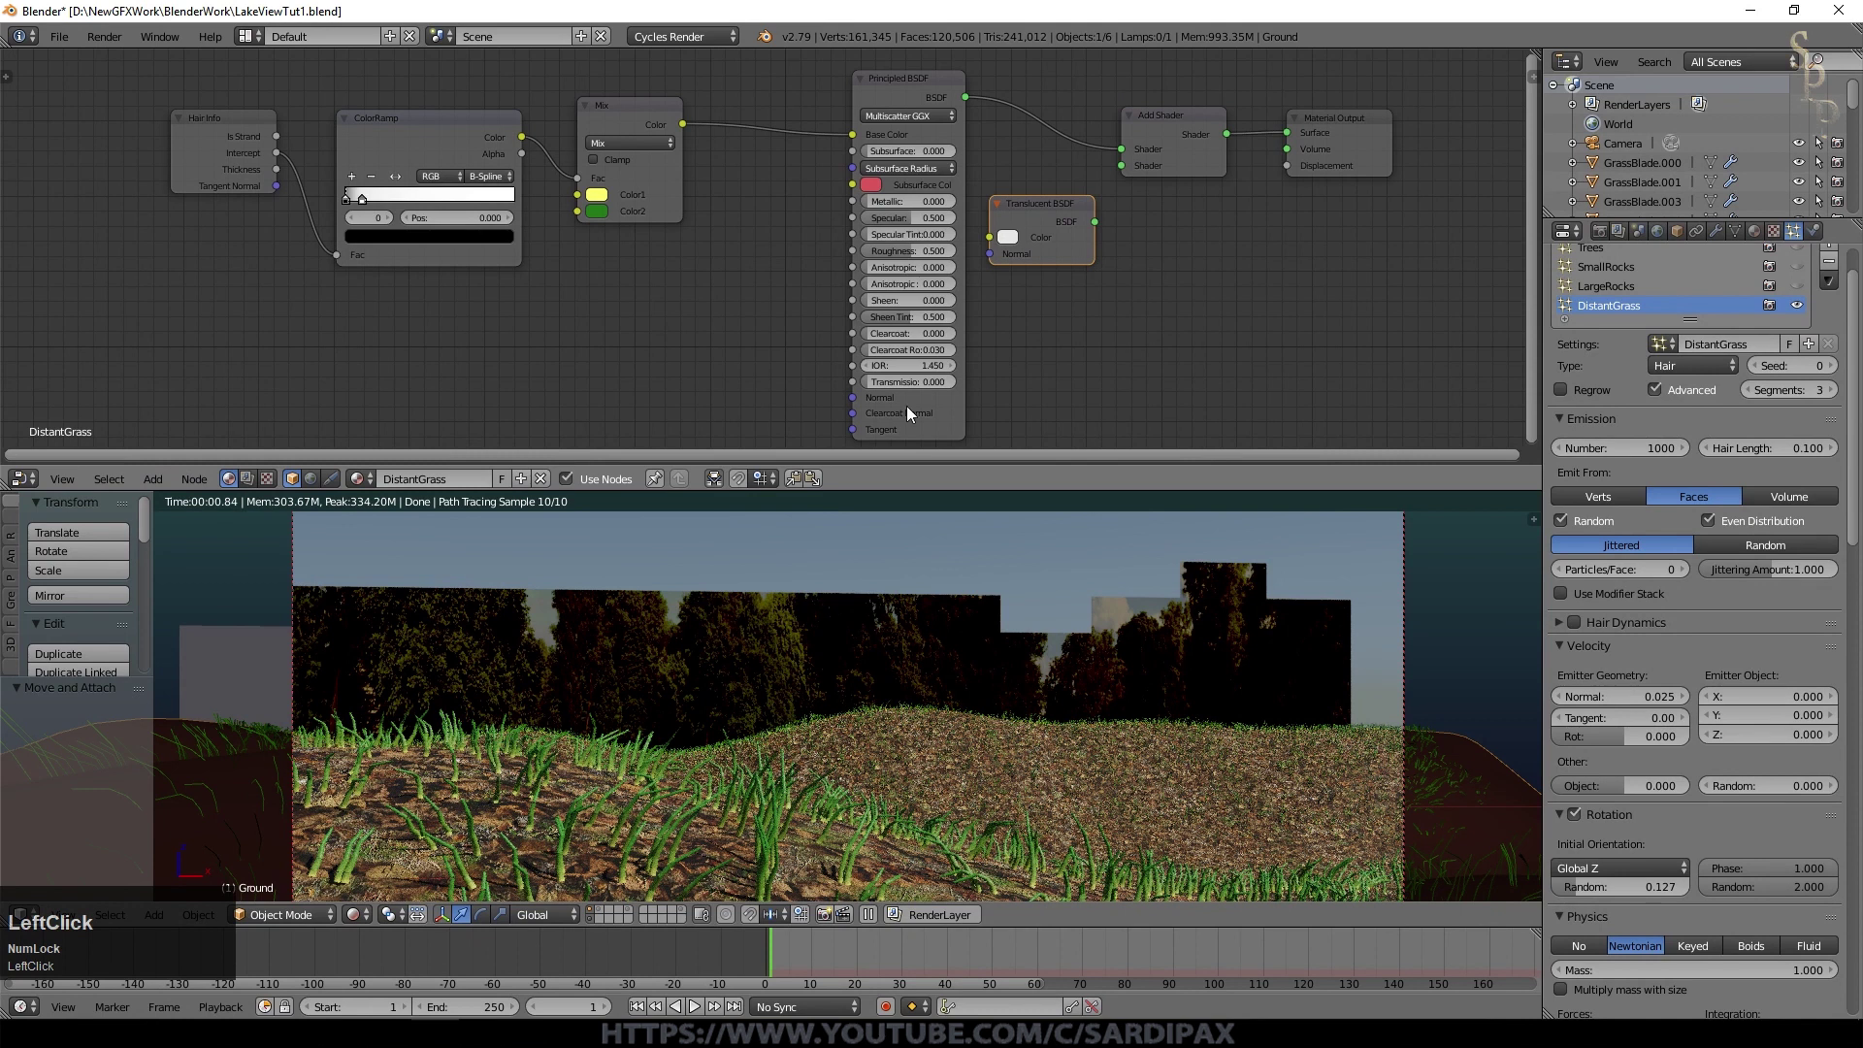
click(870, 393)
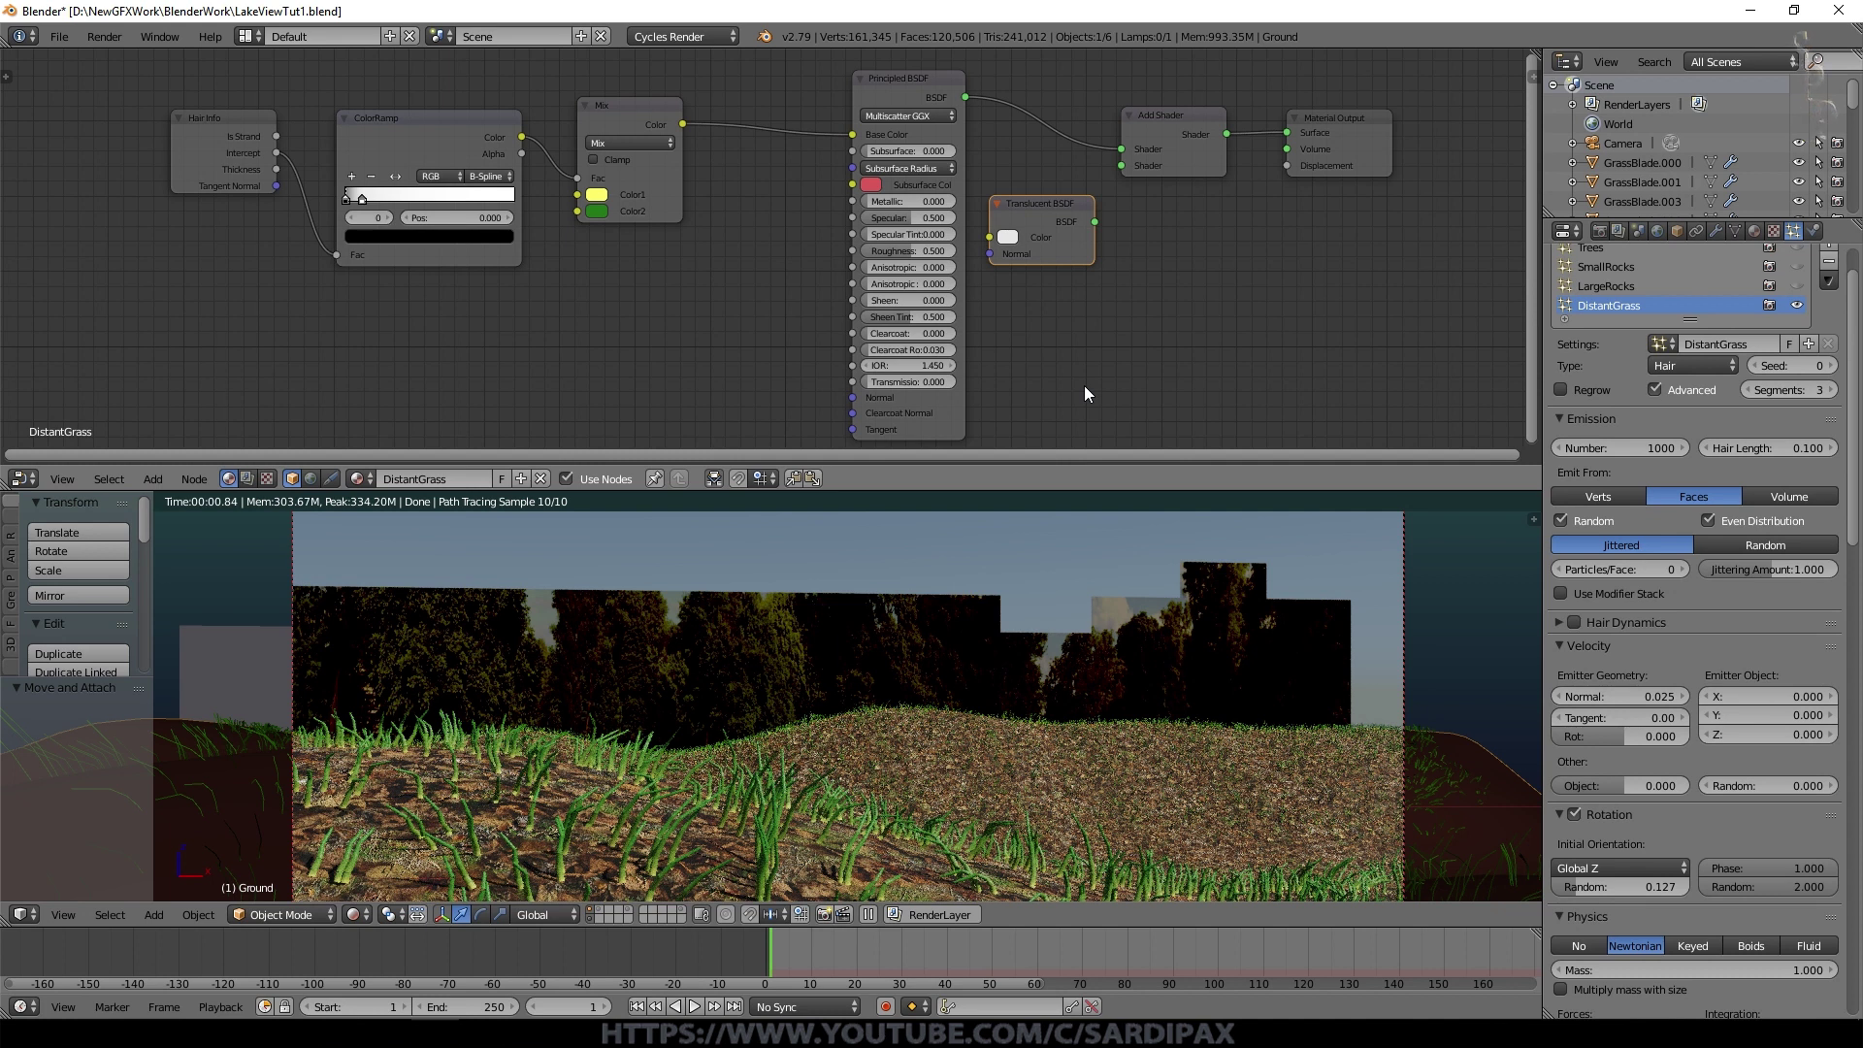
click(1340, 134)
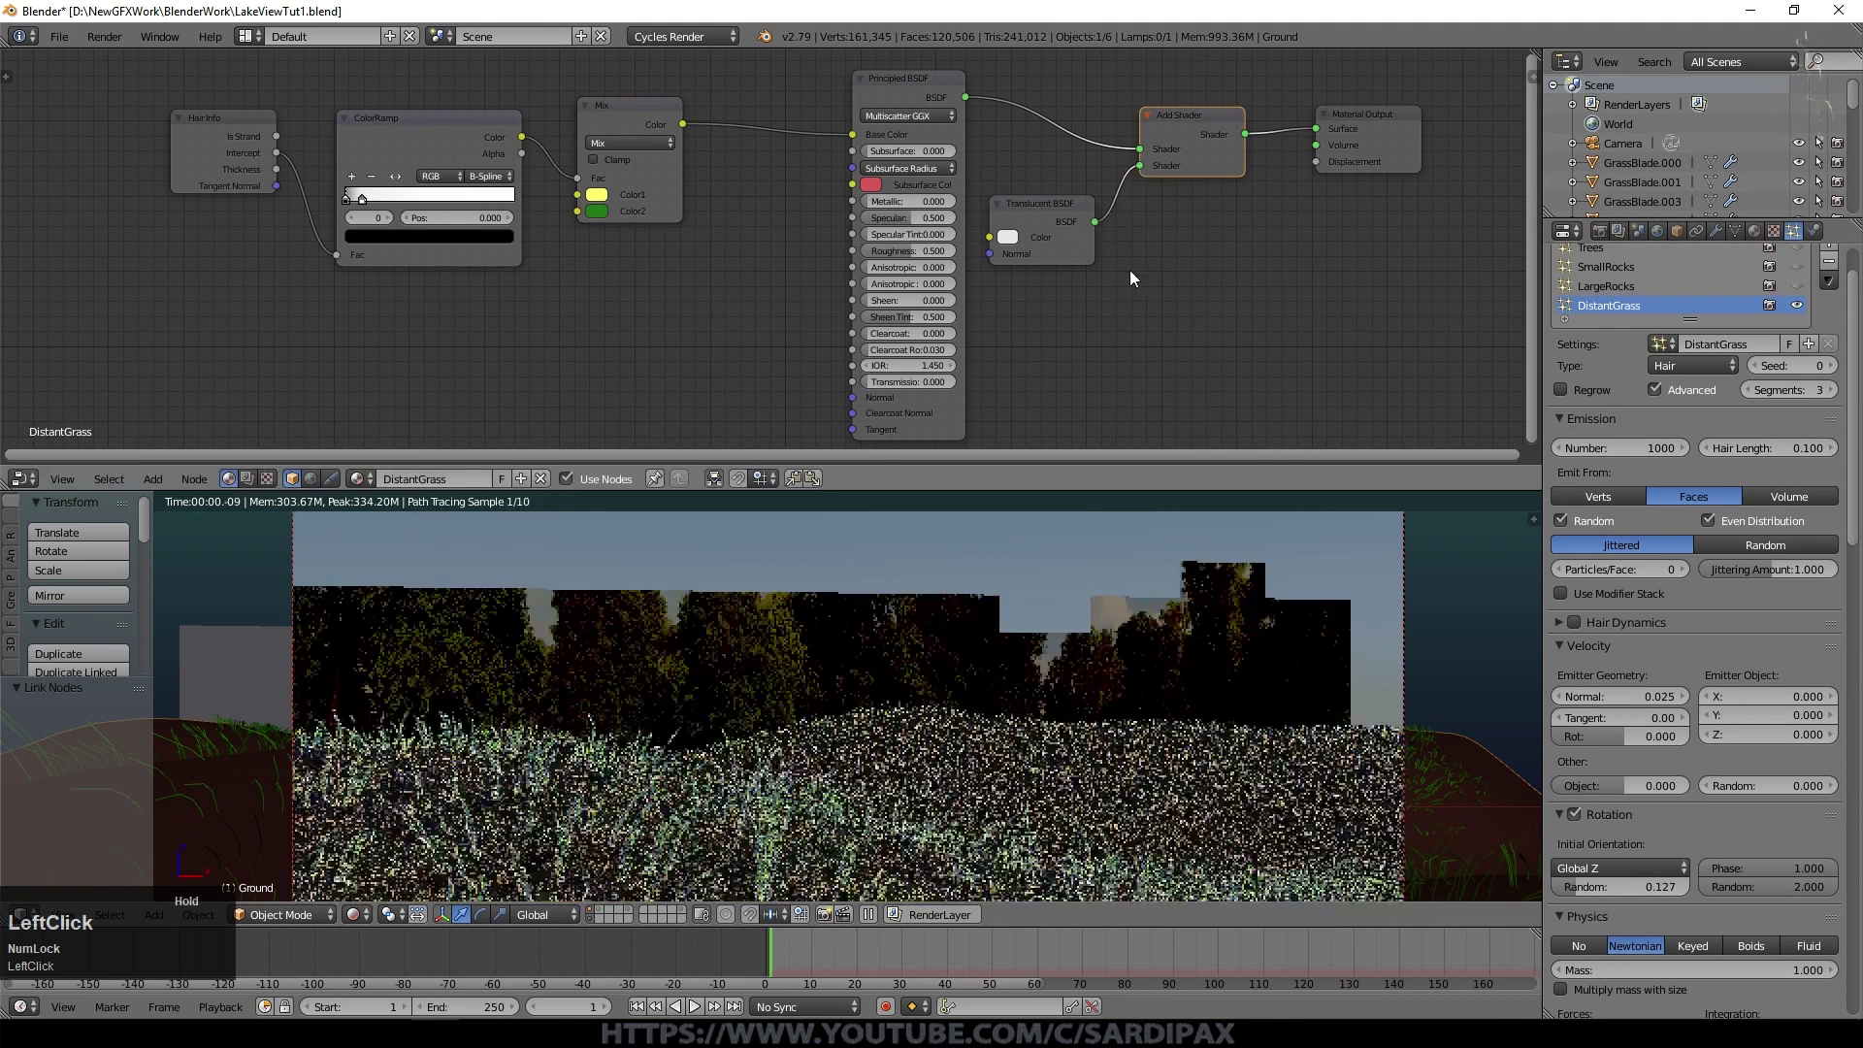
click(690, 130)
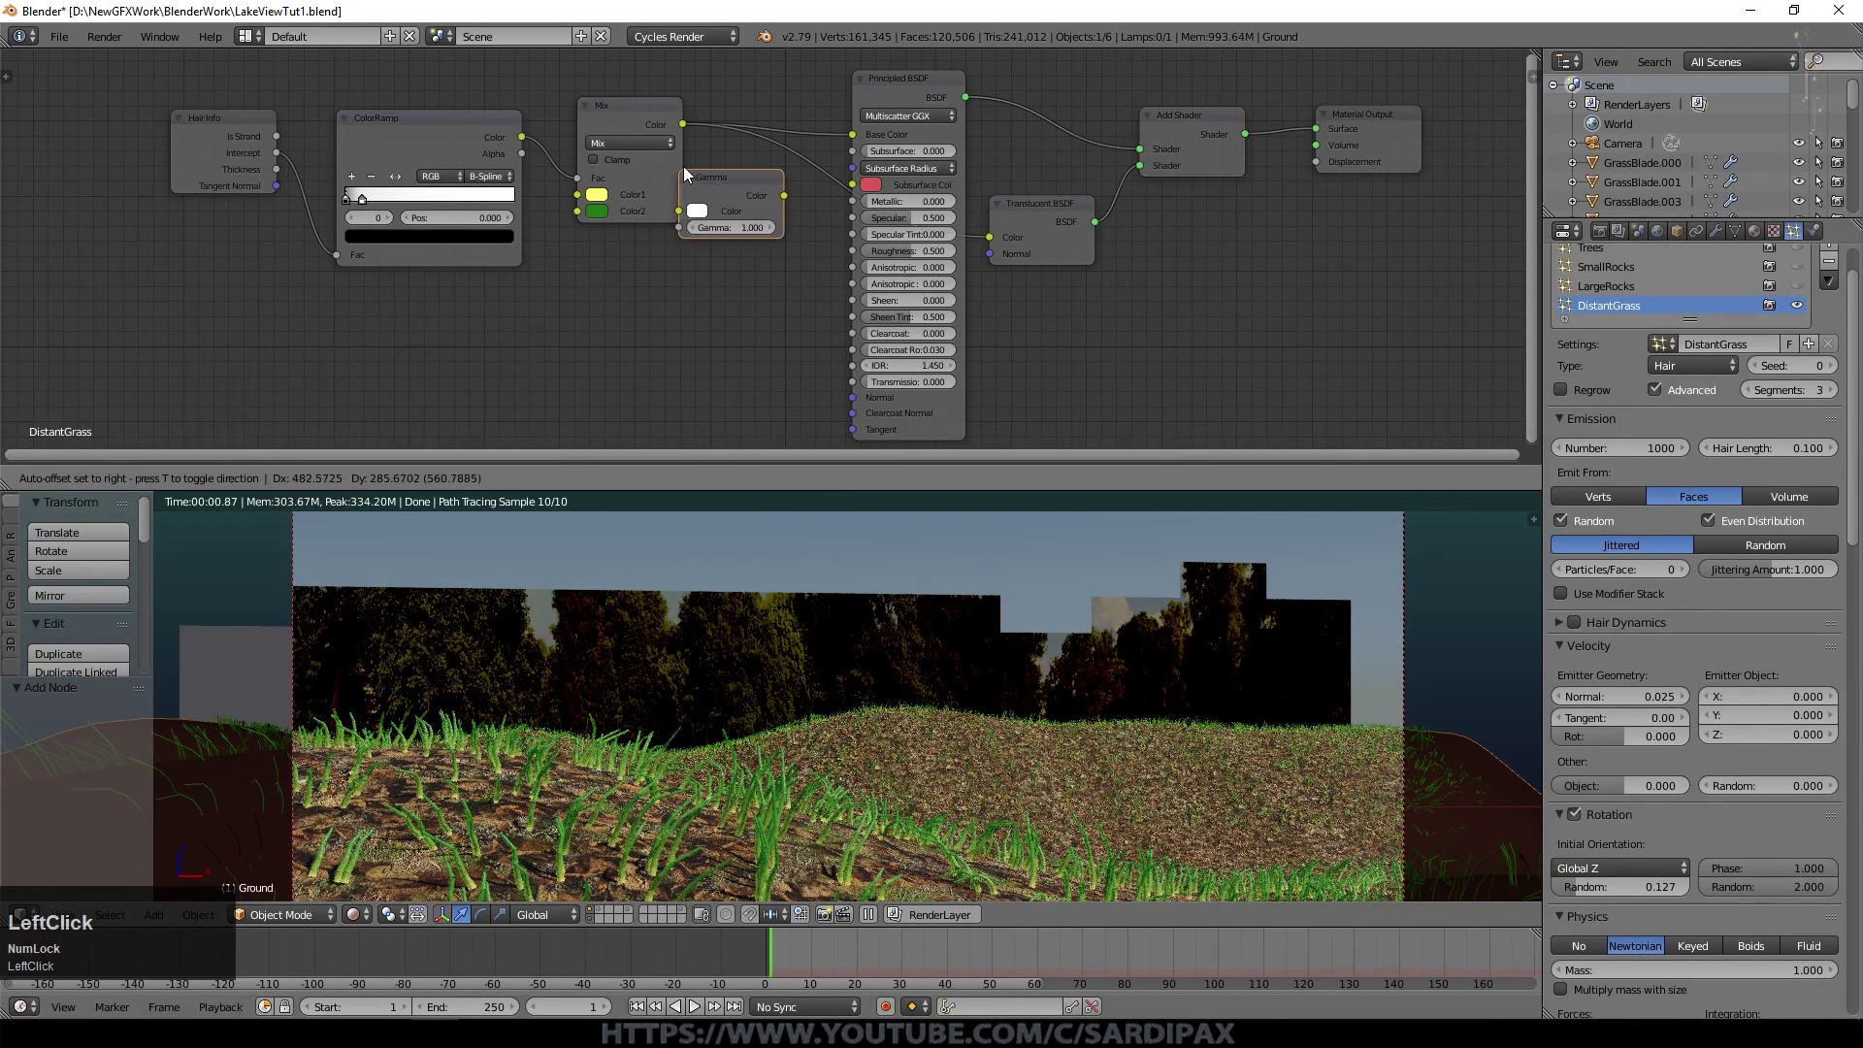
Step: Raise the Gamma node value to 1.4 to brighten the grass colour
middle_click(803, 170)
drag(1017, 154, 1118, 349)
middle_click(1118, 349)
scroll(up, 3)
drag(1062, 227, 1082, 310)
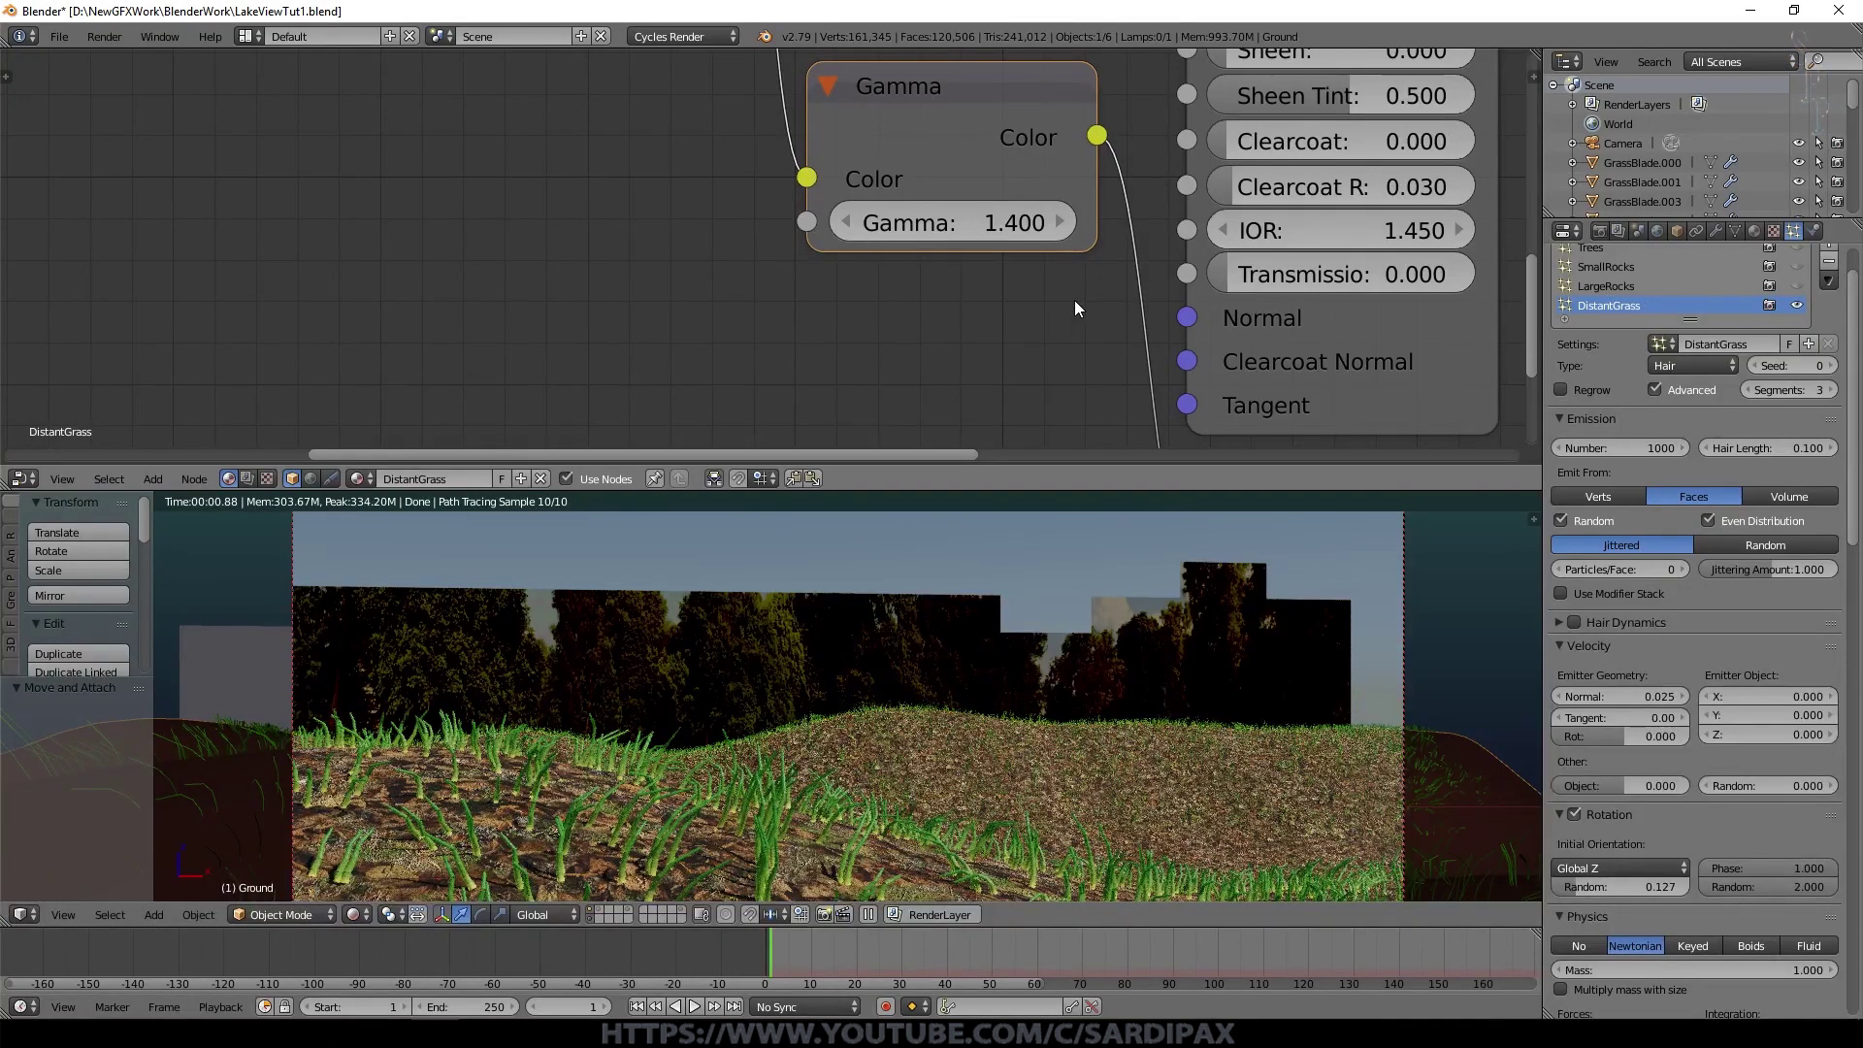
Step: Lower the principled shader's specular to 0.342 and roughness to 0.367
scroll(up, 3)
drag(1035, 789, 1012, 751)
scroll(up, 3)
middle_click(947, 291)
drag(946, 291, 863, 437)
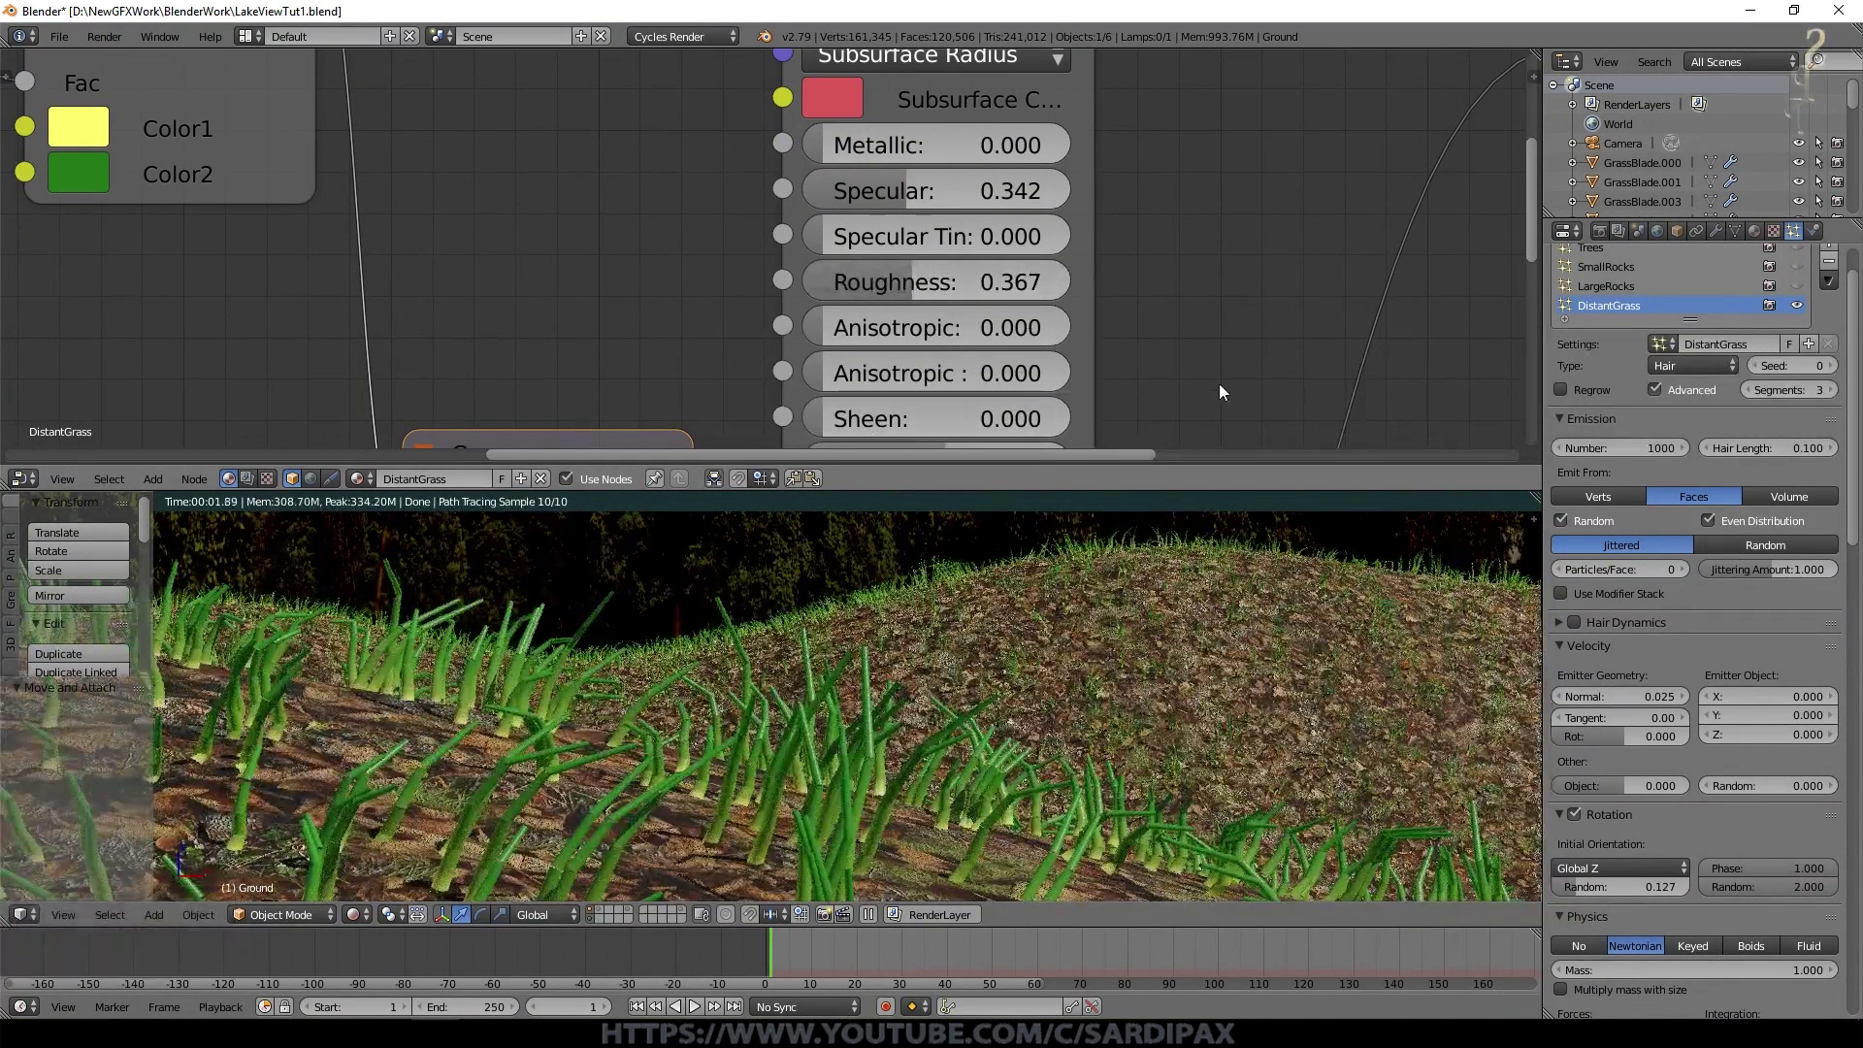
scroll(down, 3)
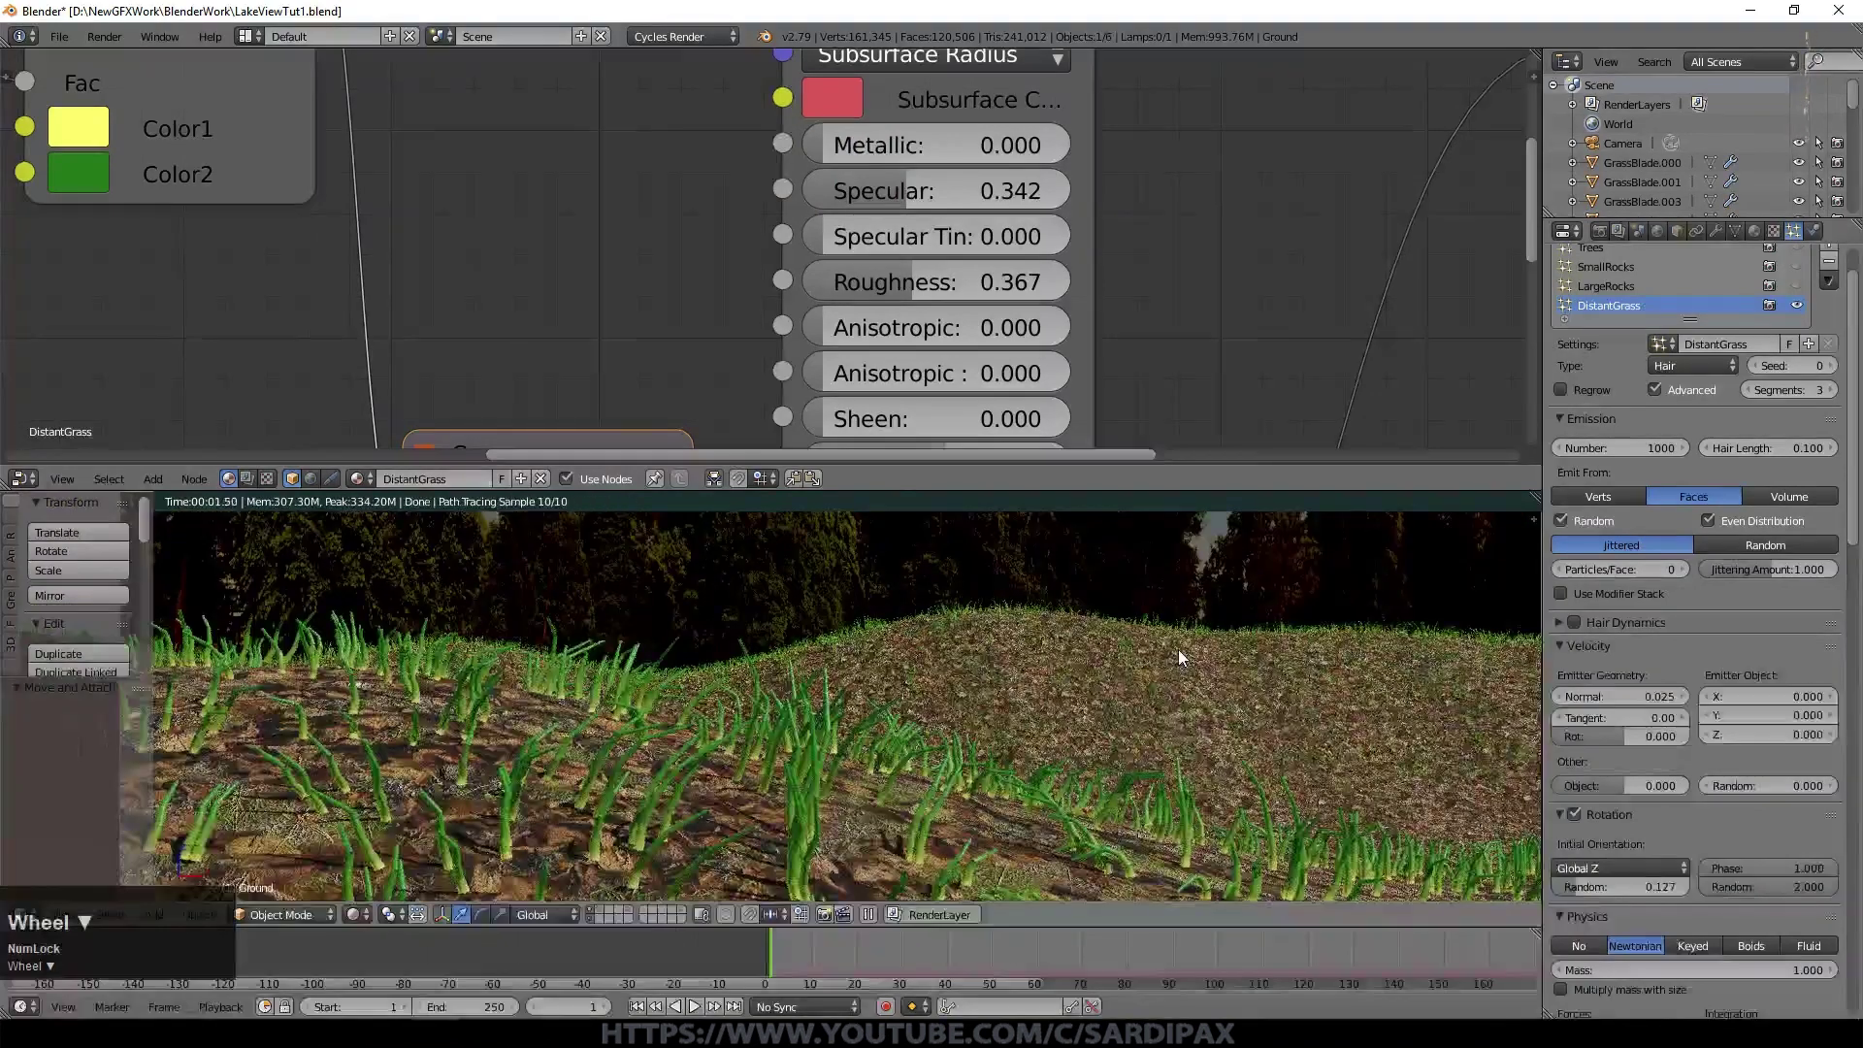
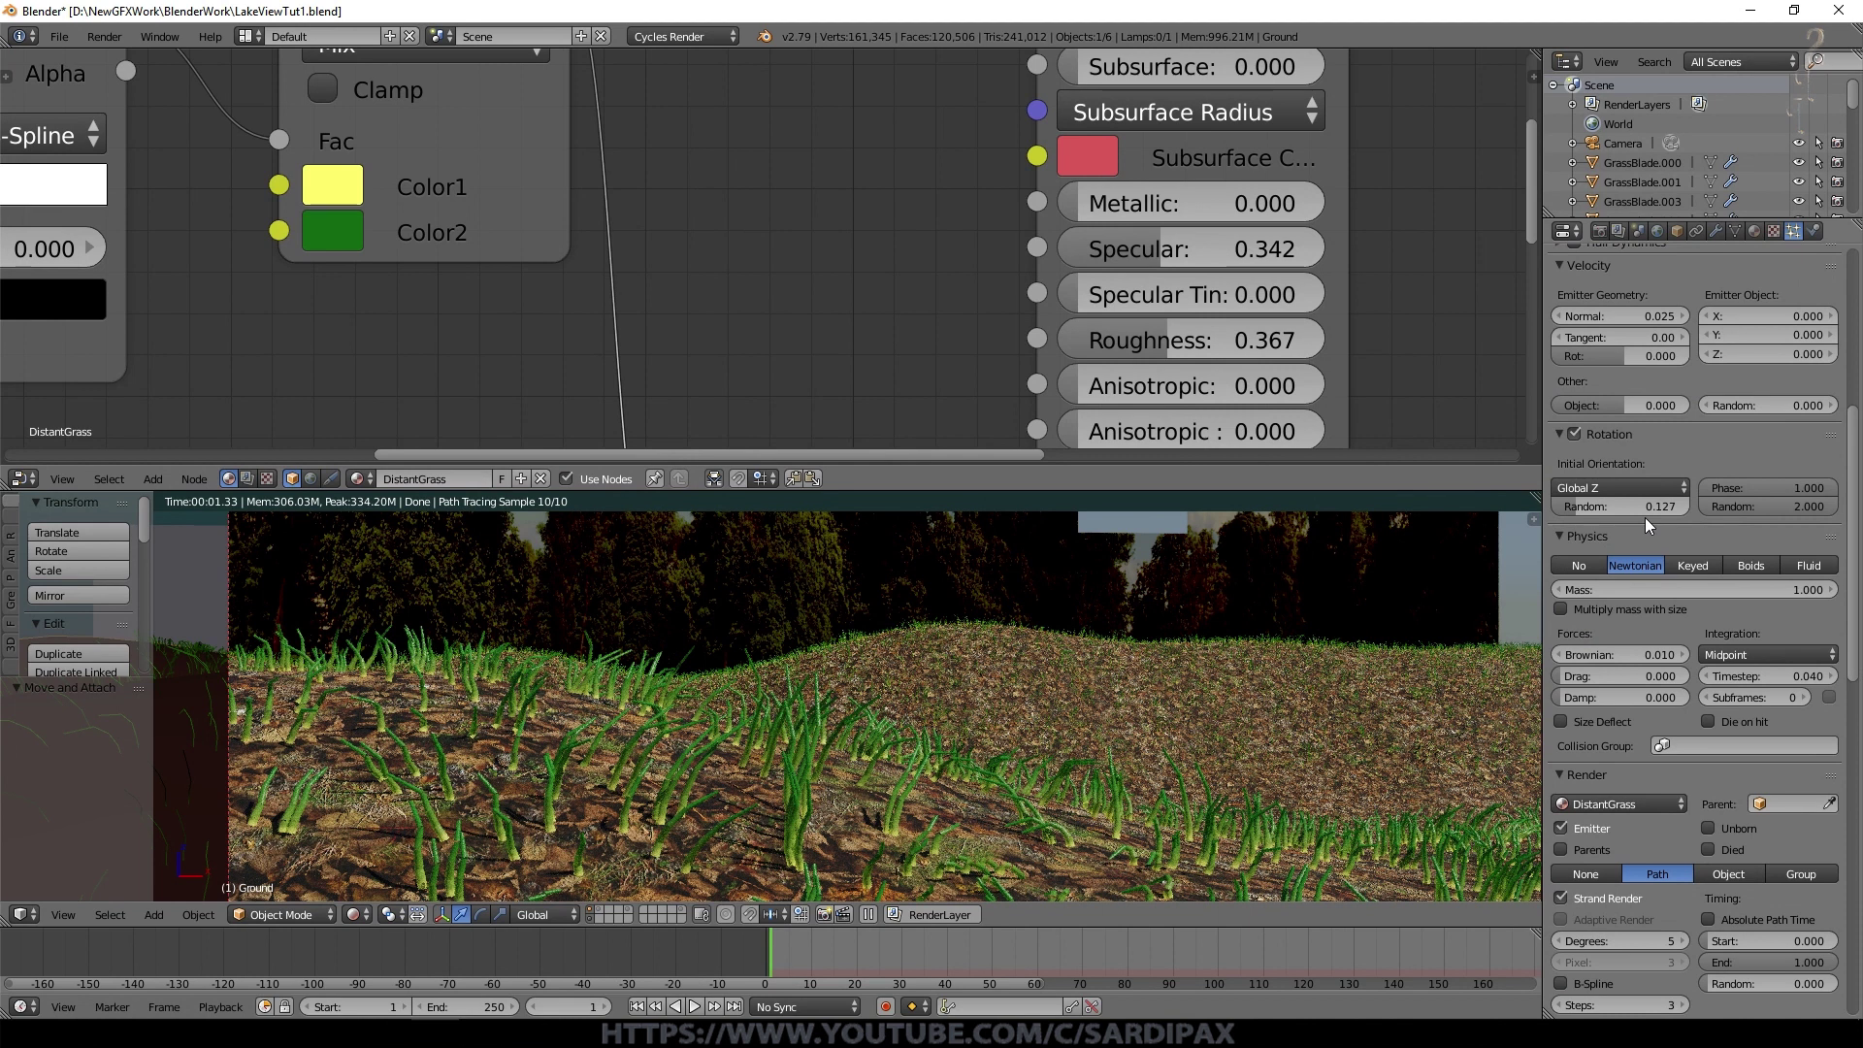
Step: Try B-spline smoothing then disable it, randomize strand path timing and raise hair segments to five
scroll(down, 3)
key(KP_0)
click(1570, 758)
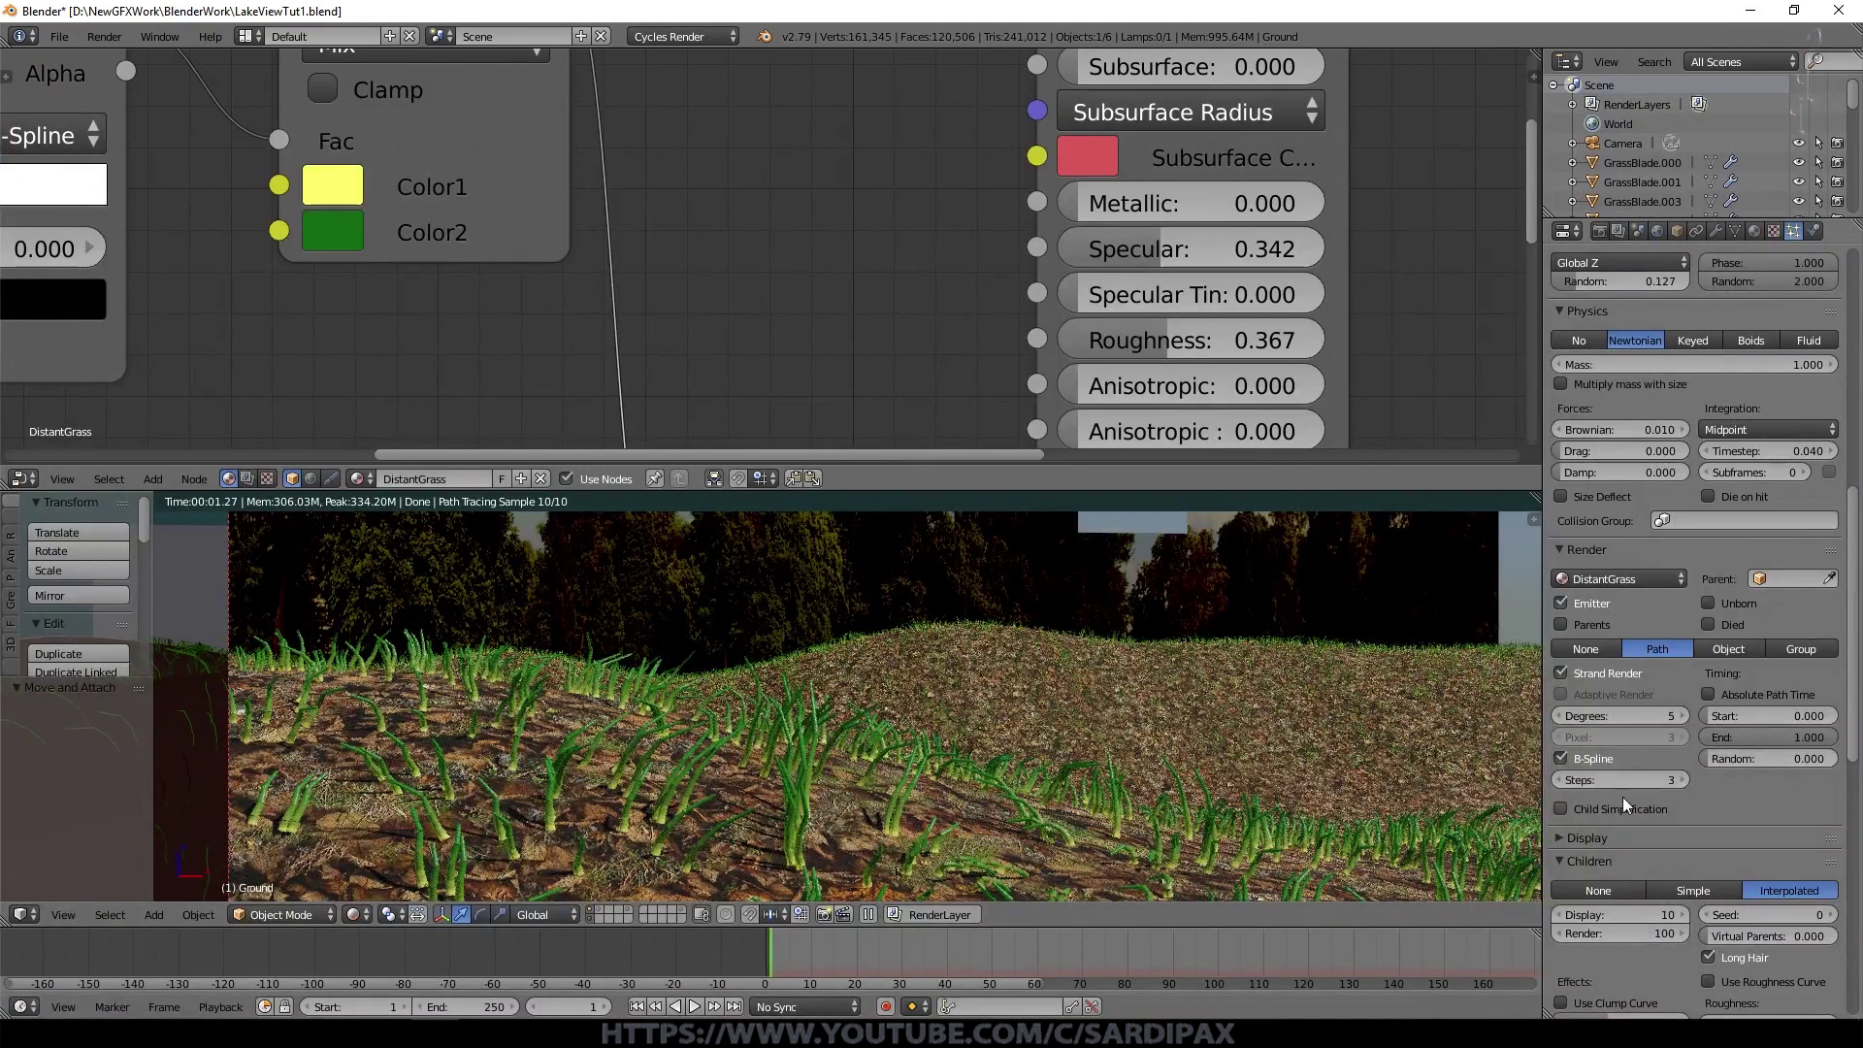
click(1686, 786)
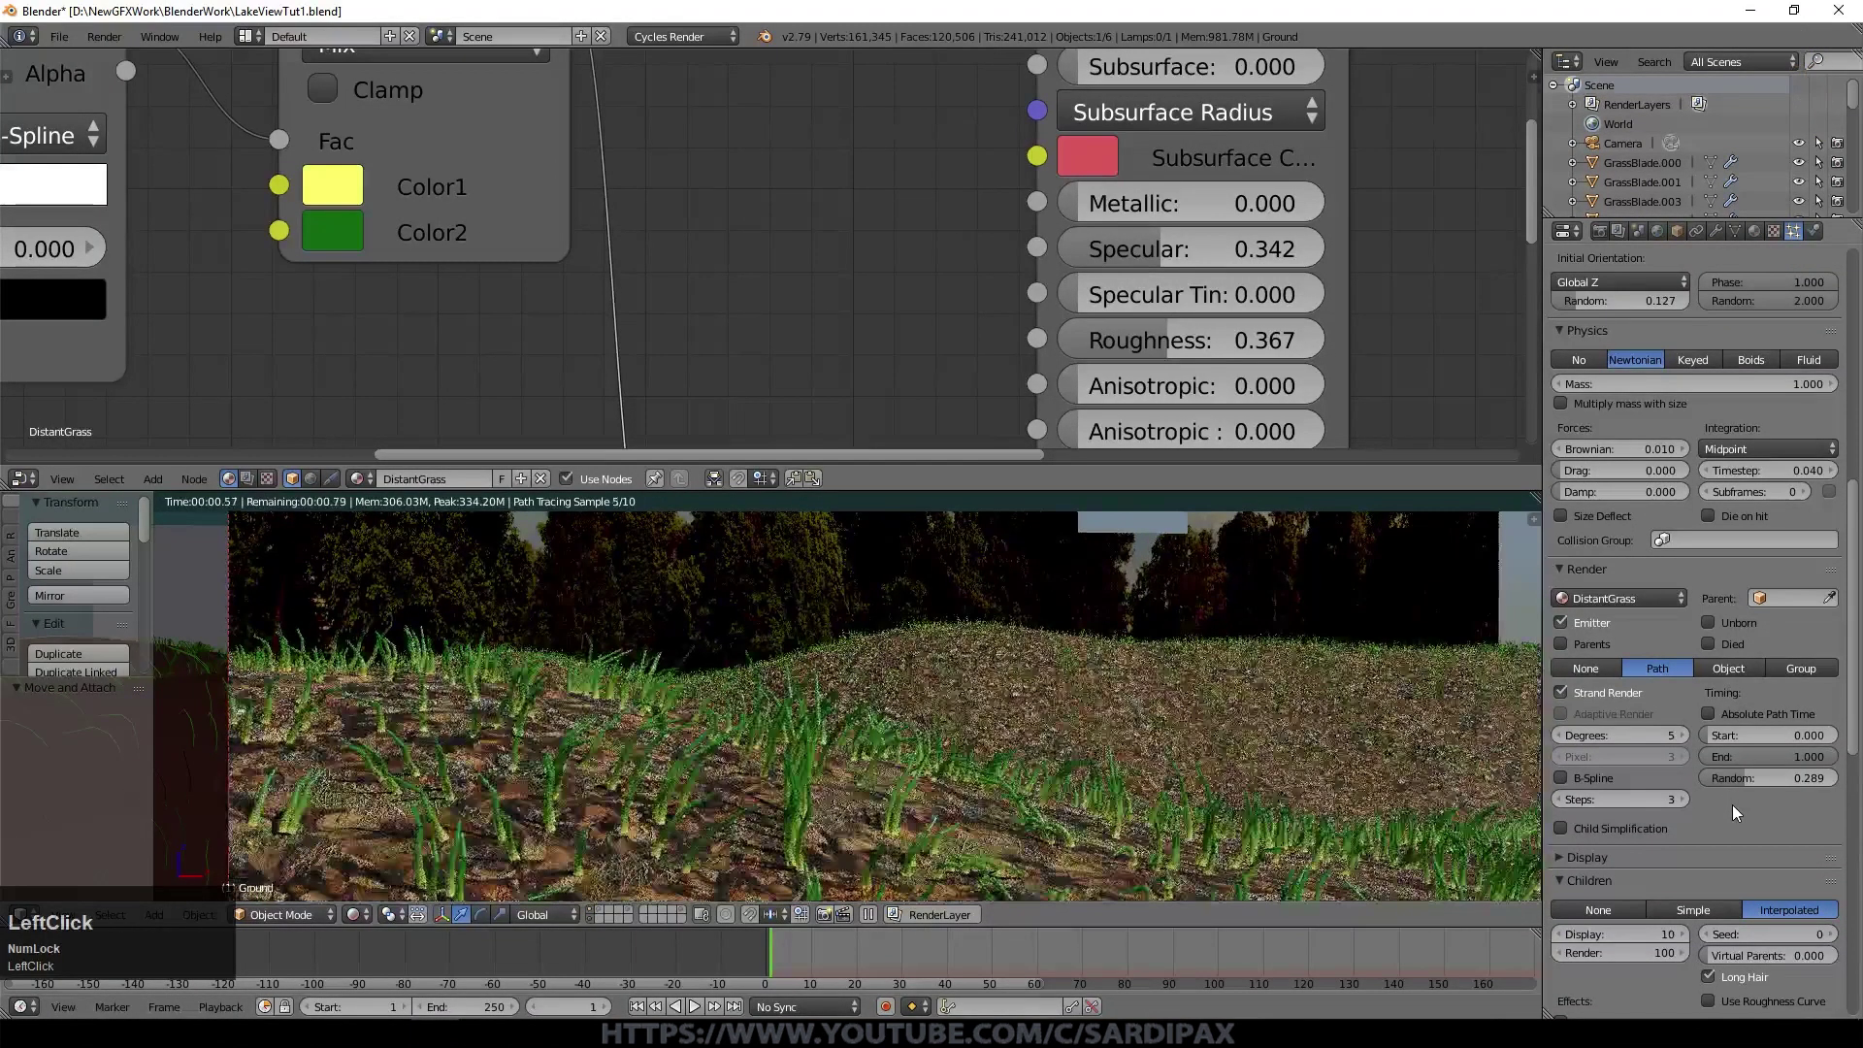
click(1752, 789)
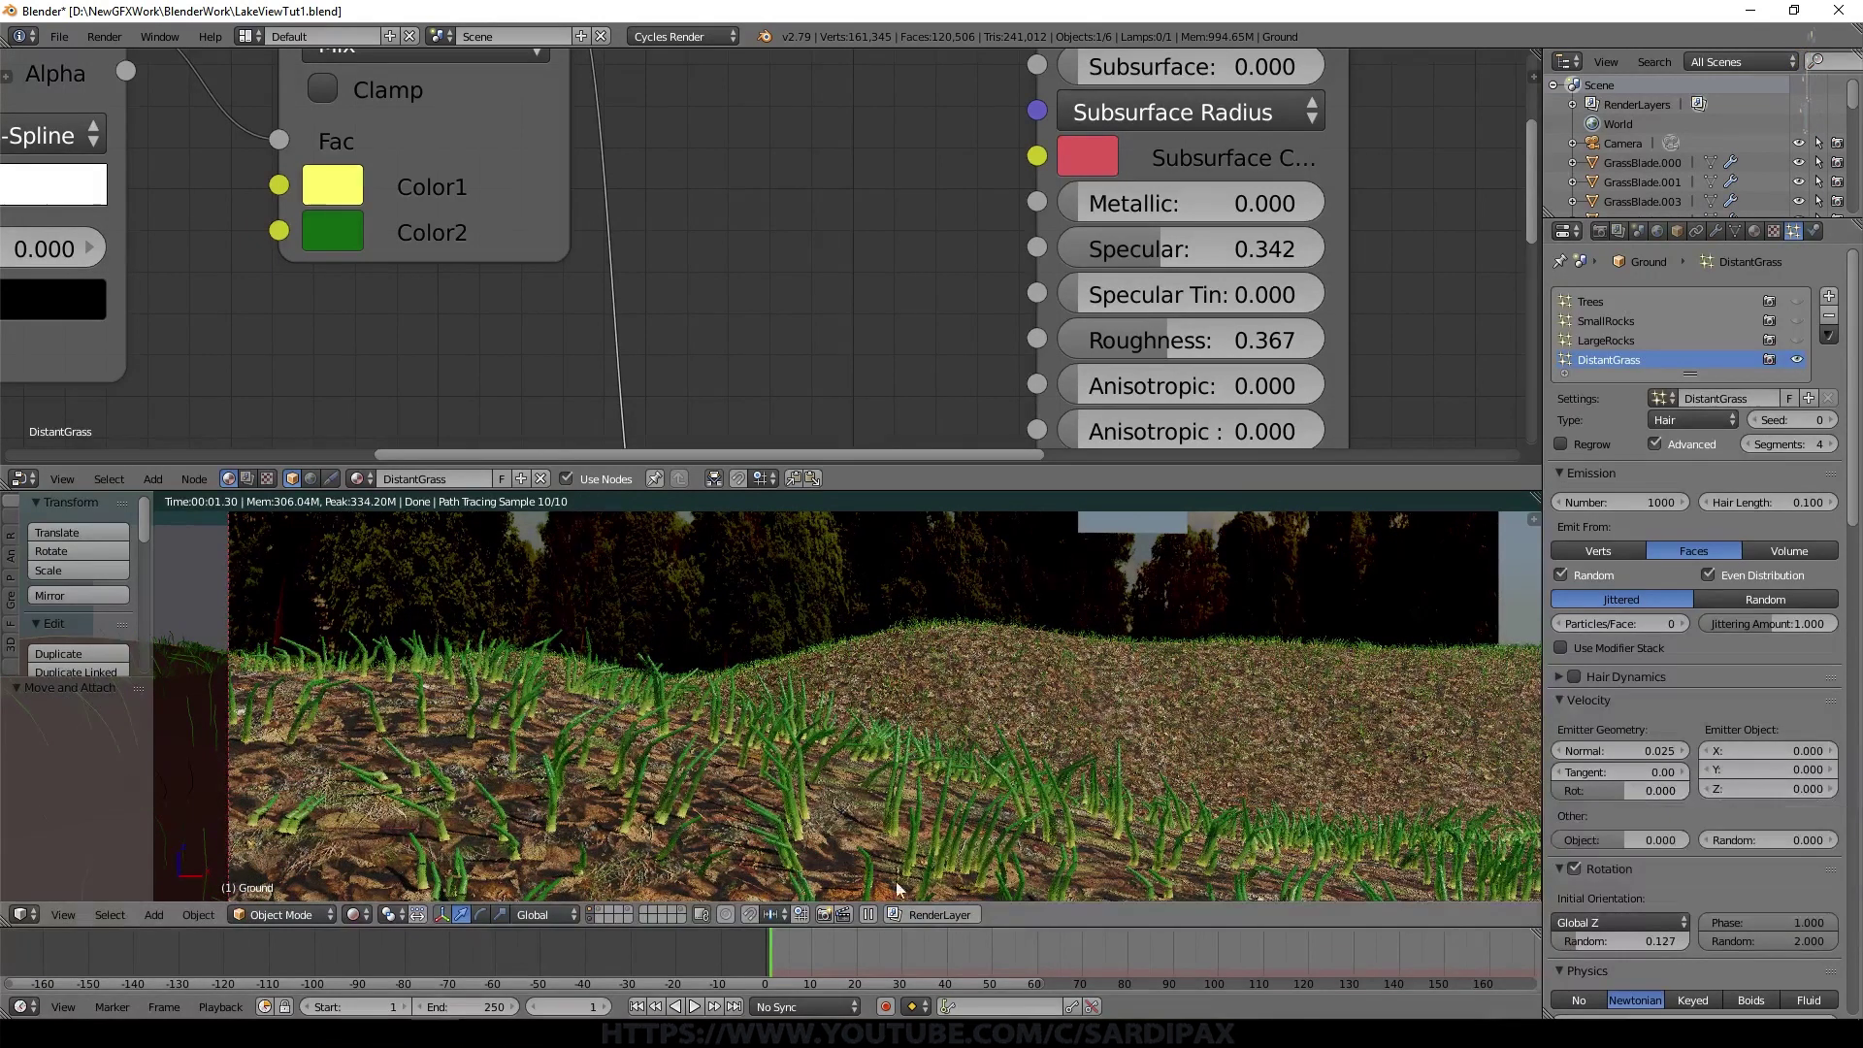
click(1261, 817)
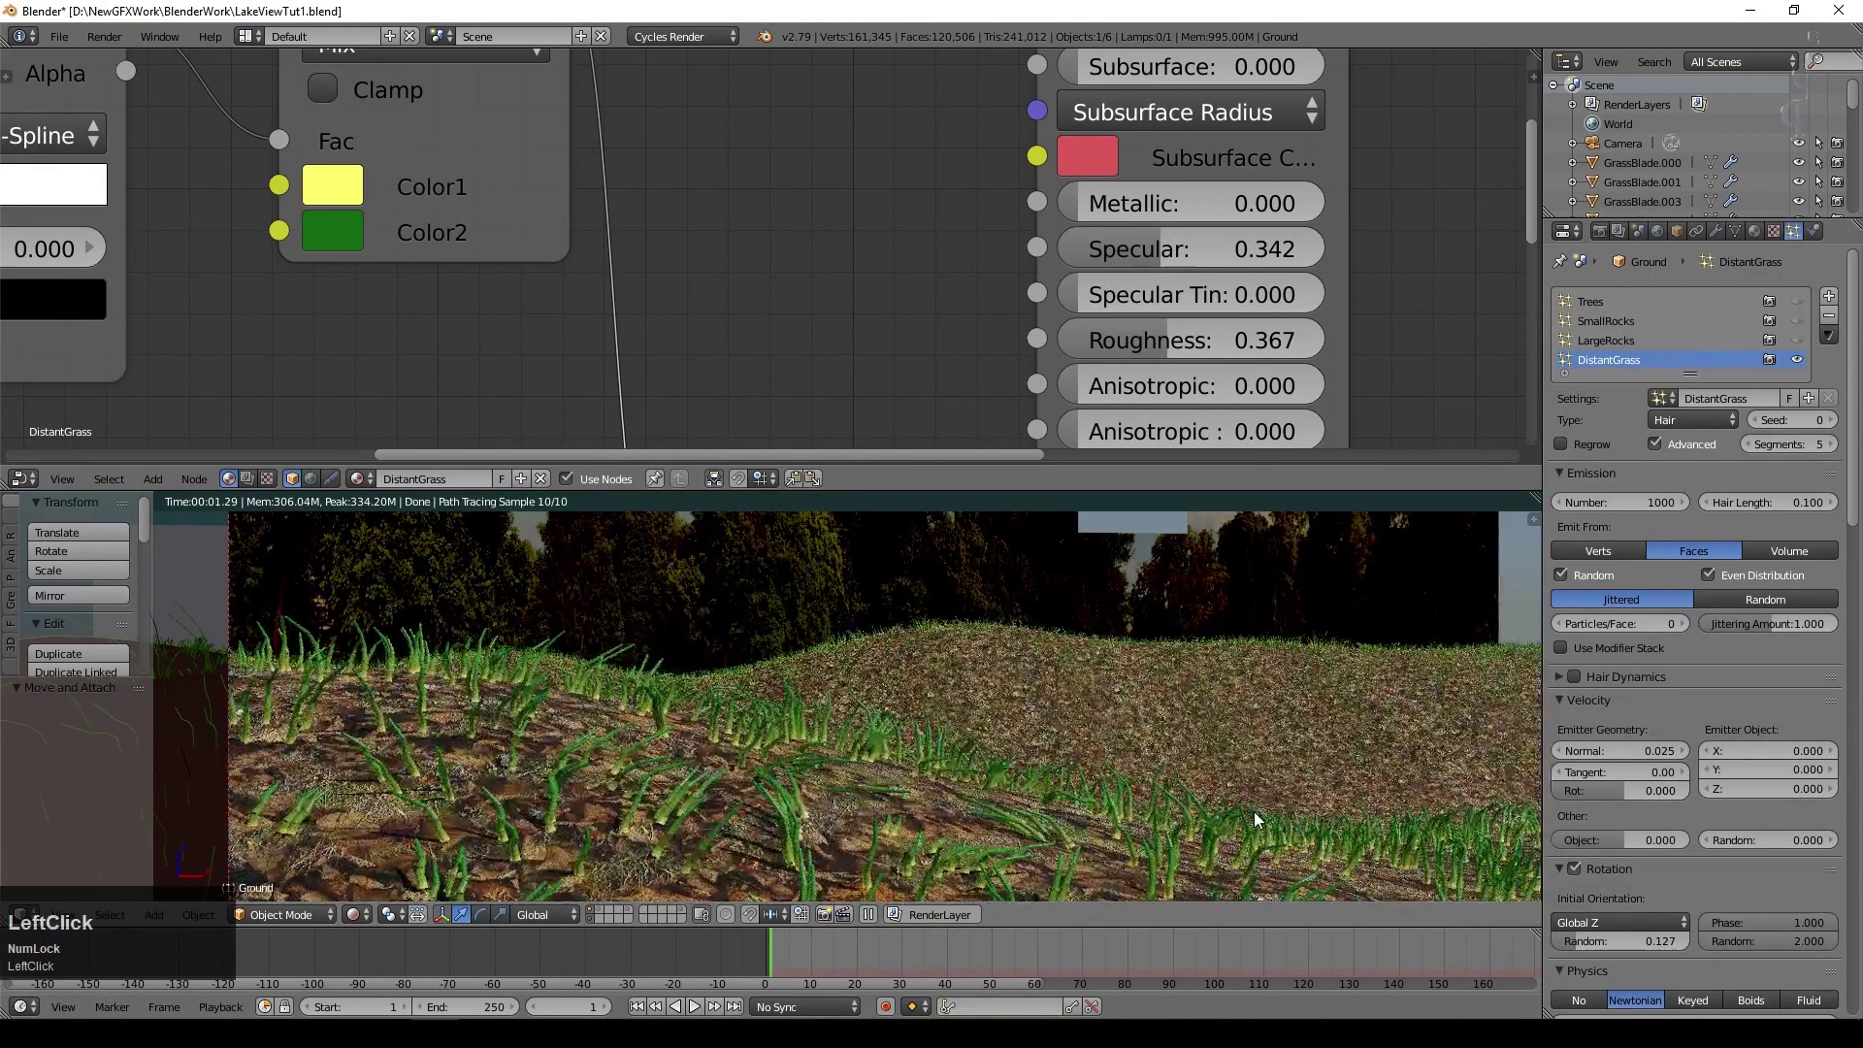
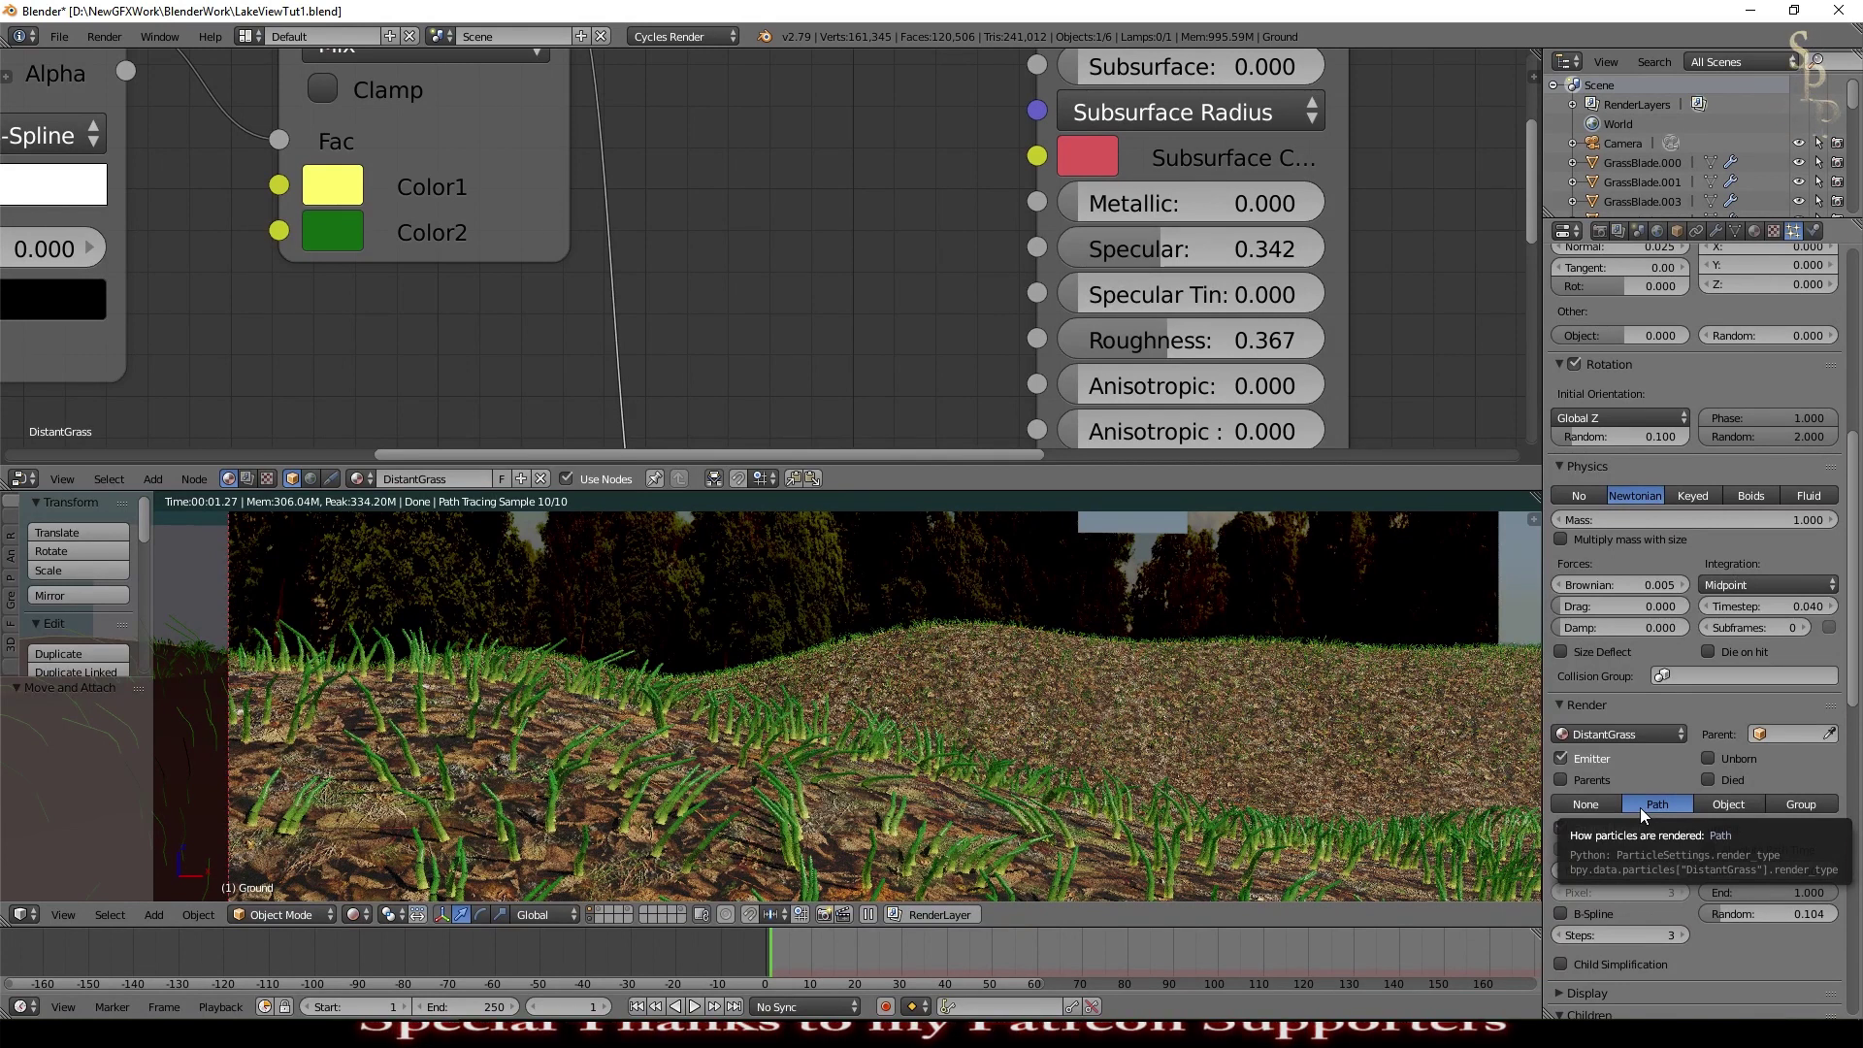
scroll(down, 3)
scroll(up, 3)
click(1770, 881)
Step: Reduce the curl kink amplitude to 0.02
scroll(down, 3)
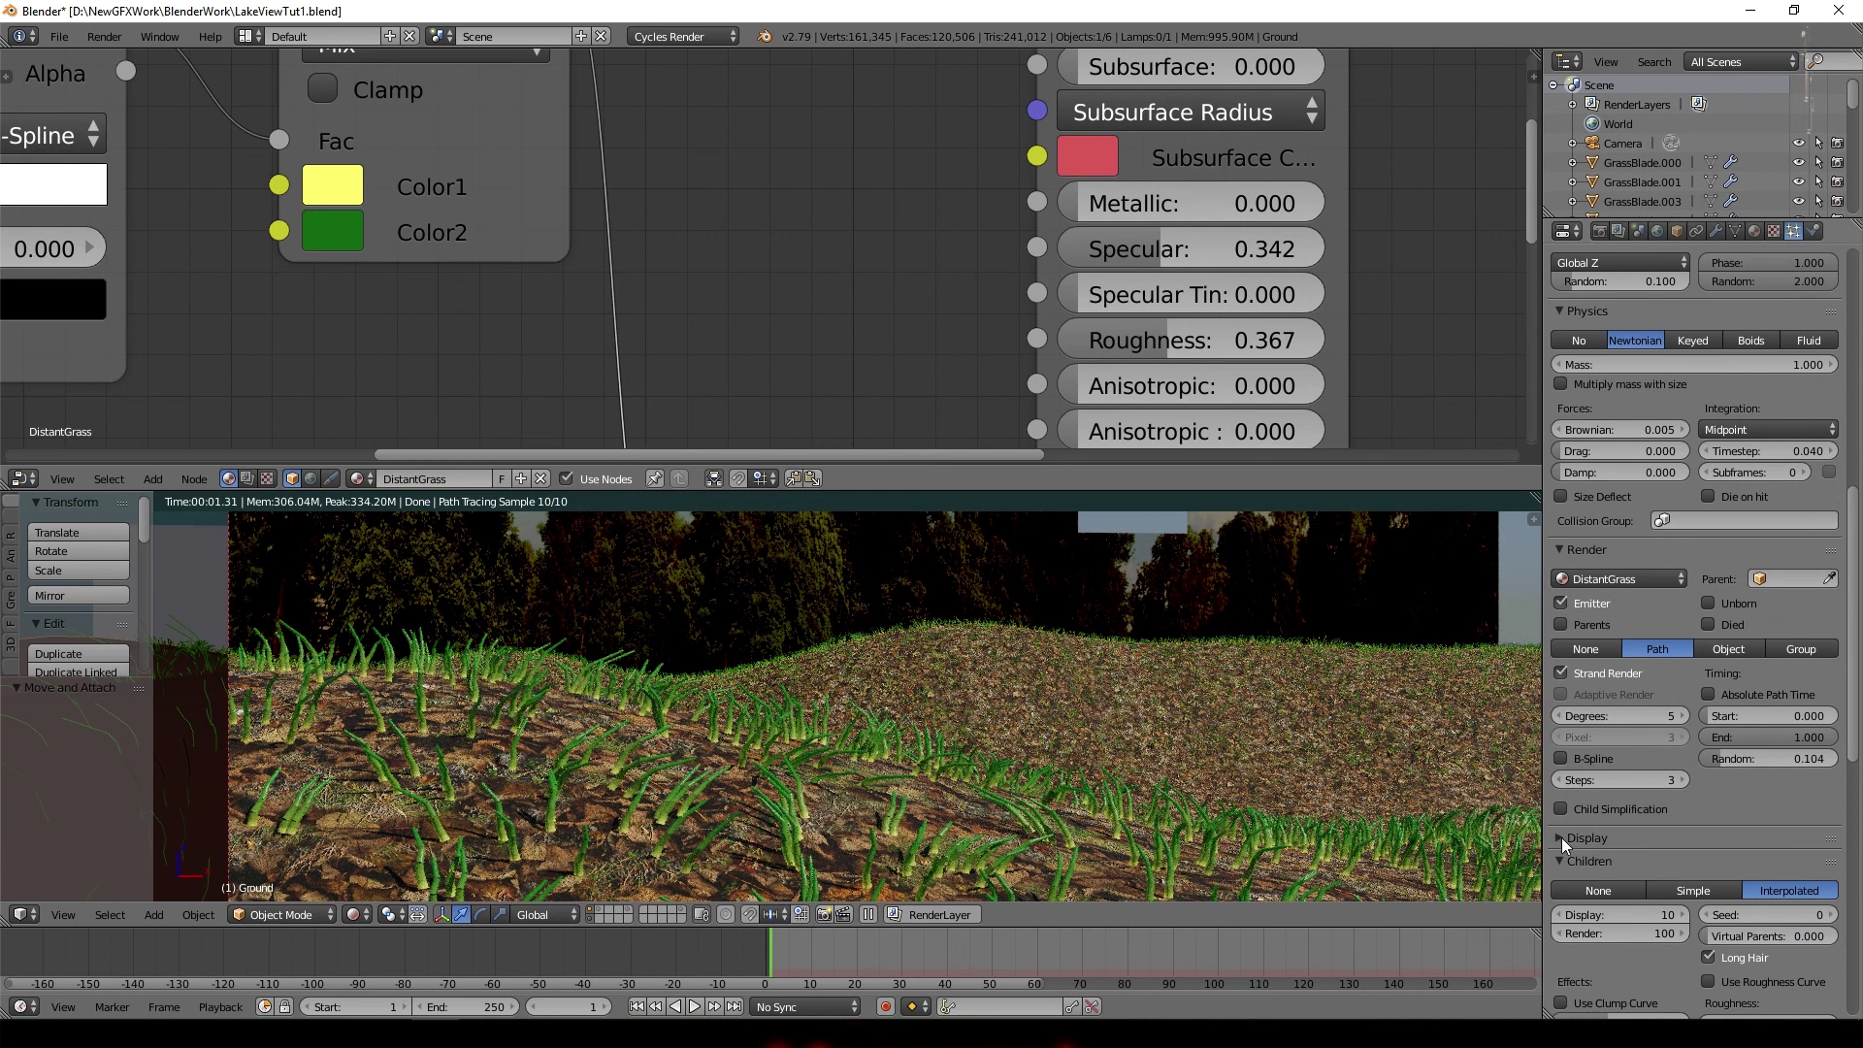
scroll(down, 3)
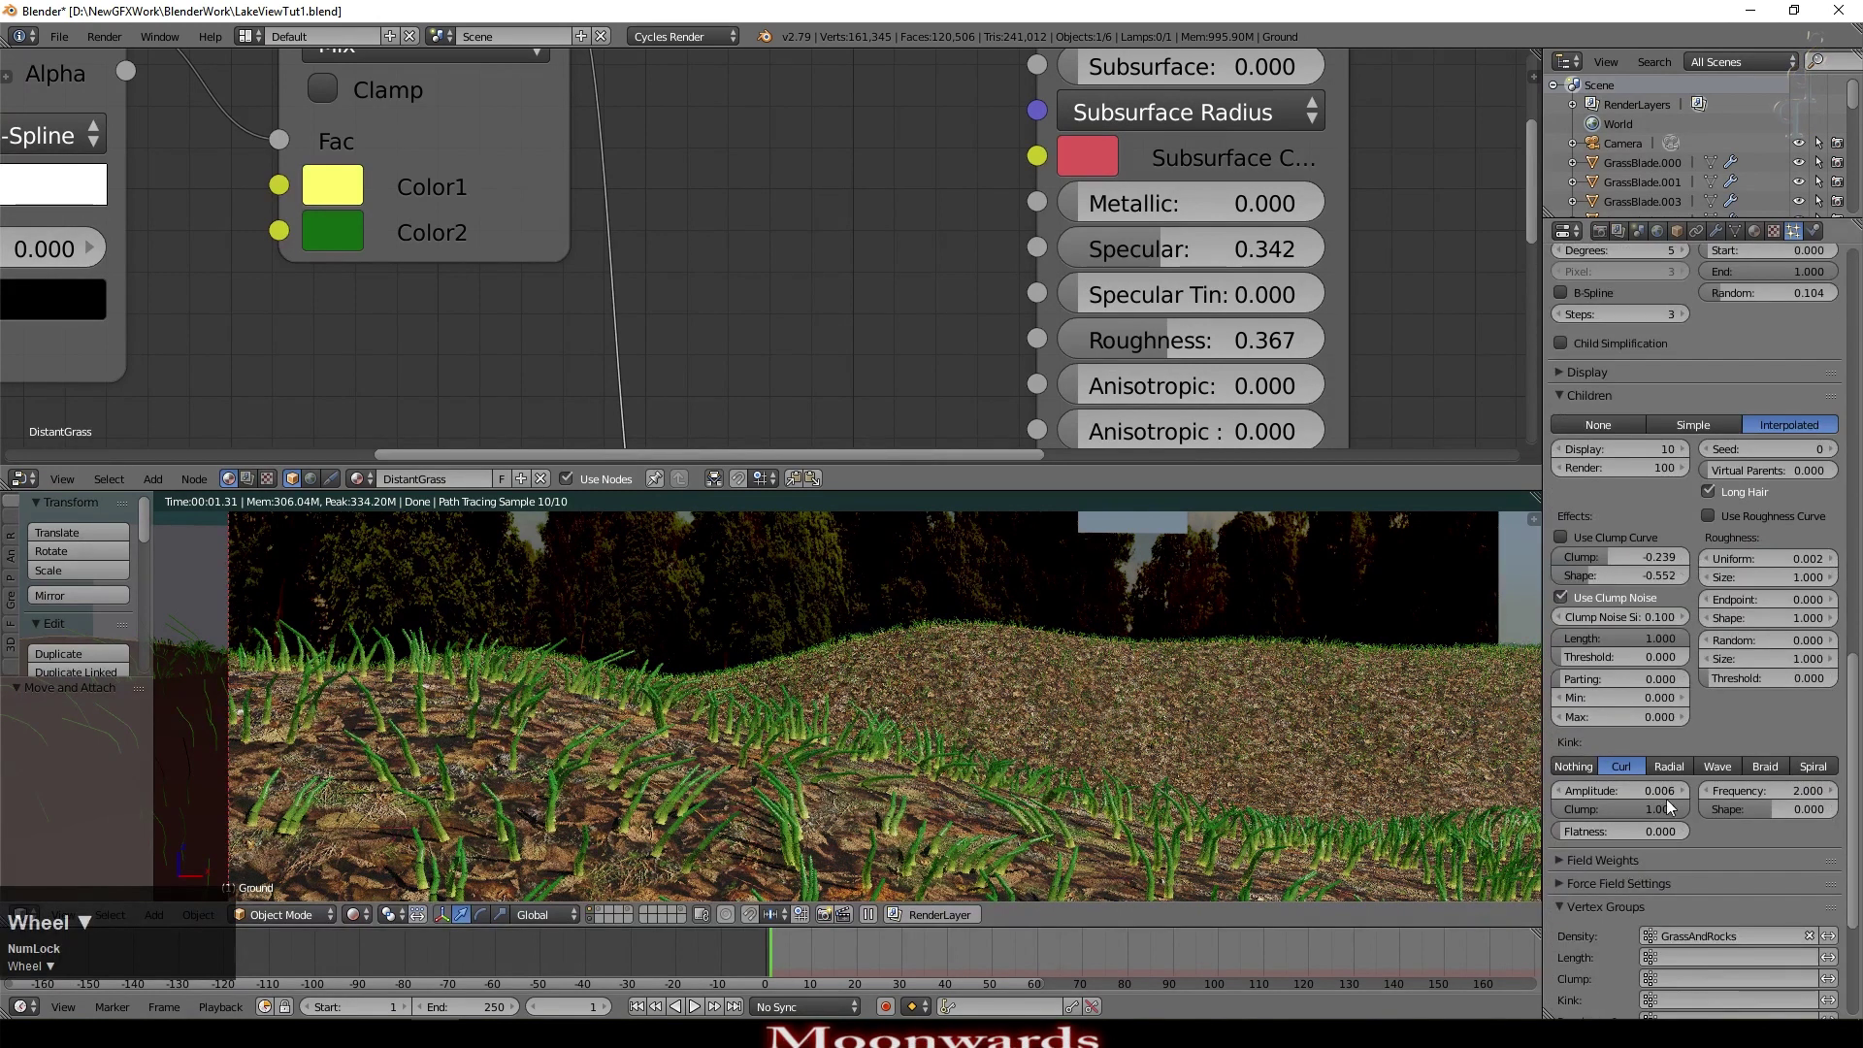
click(1646, 799)
key(KP_Decimal)
key(KP_0)
key(KP_2)
key(KP_Enter)
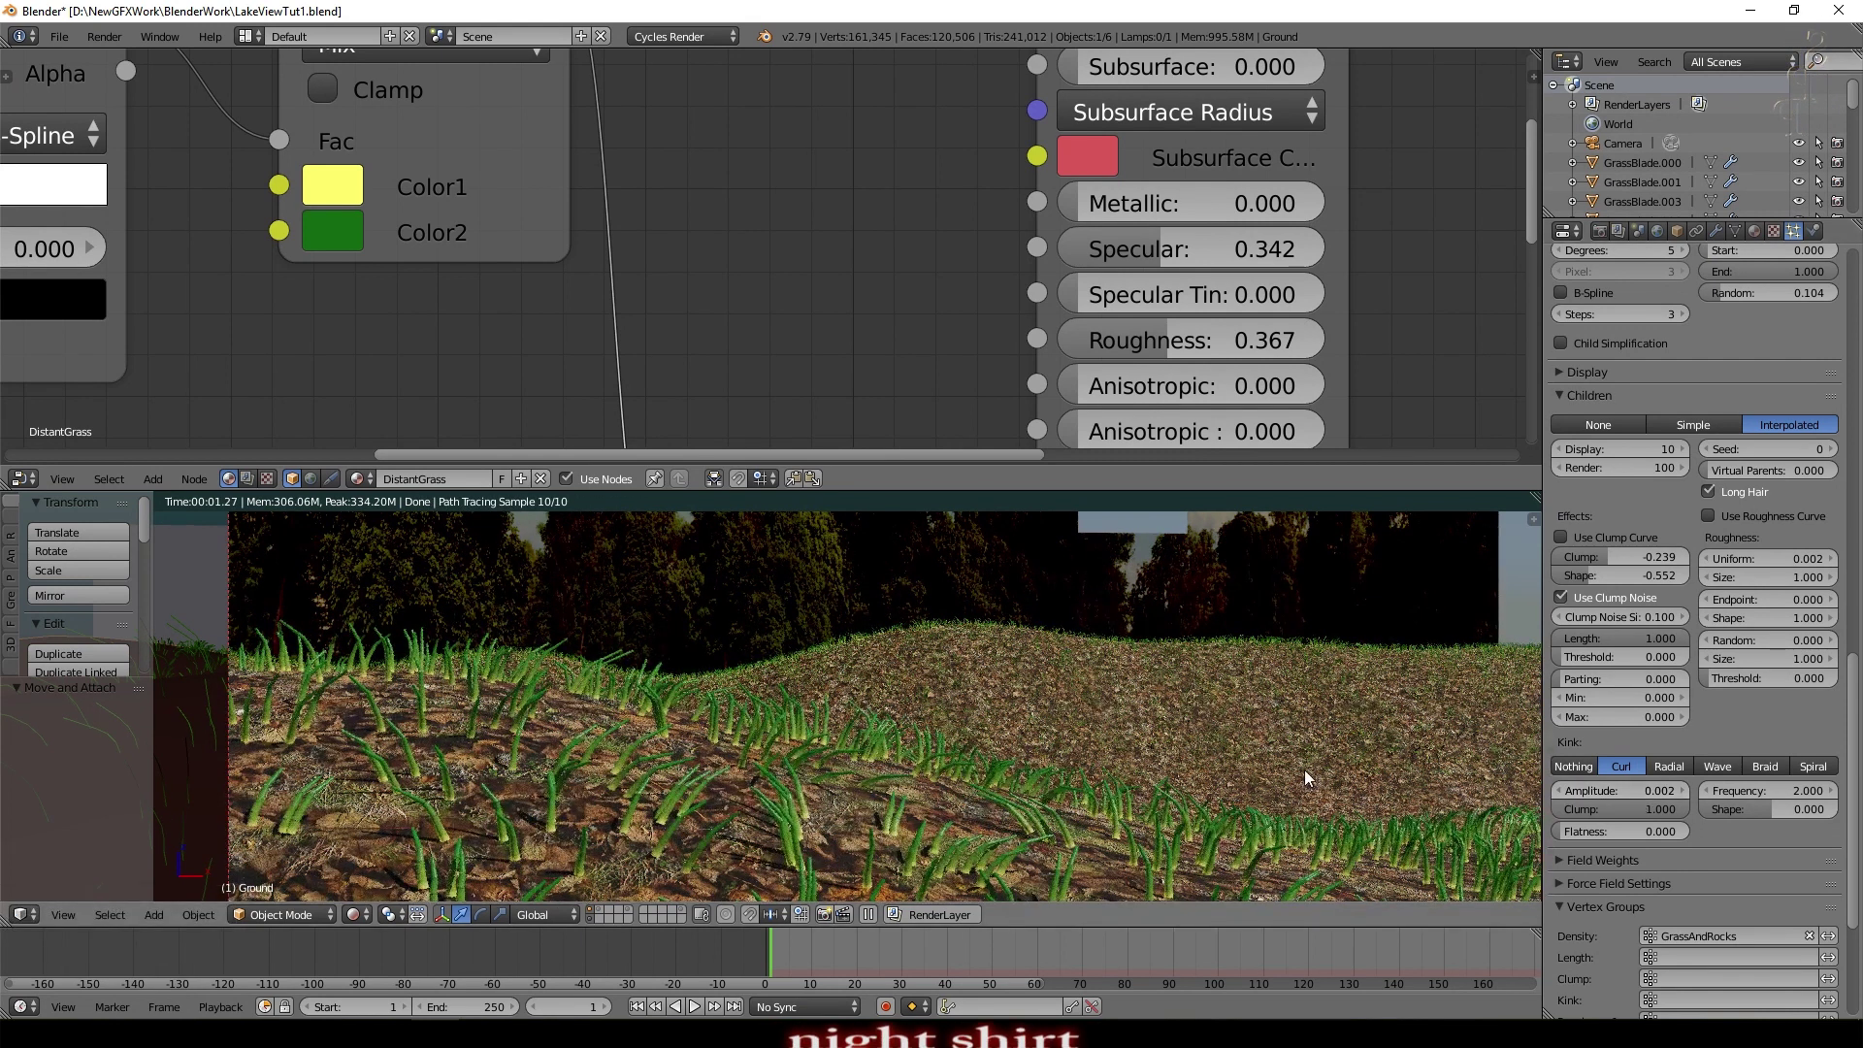
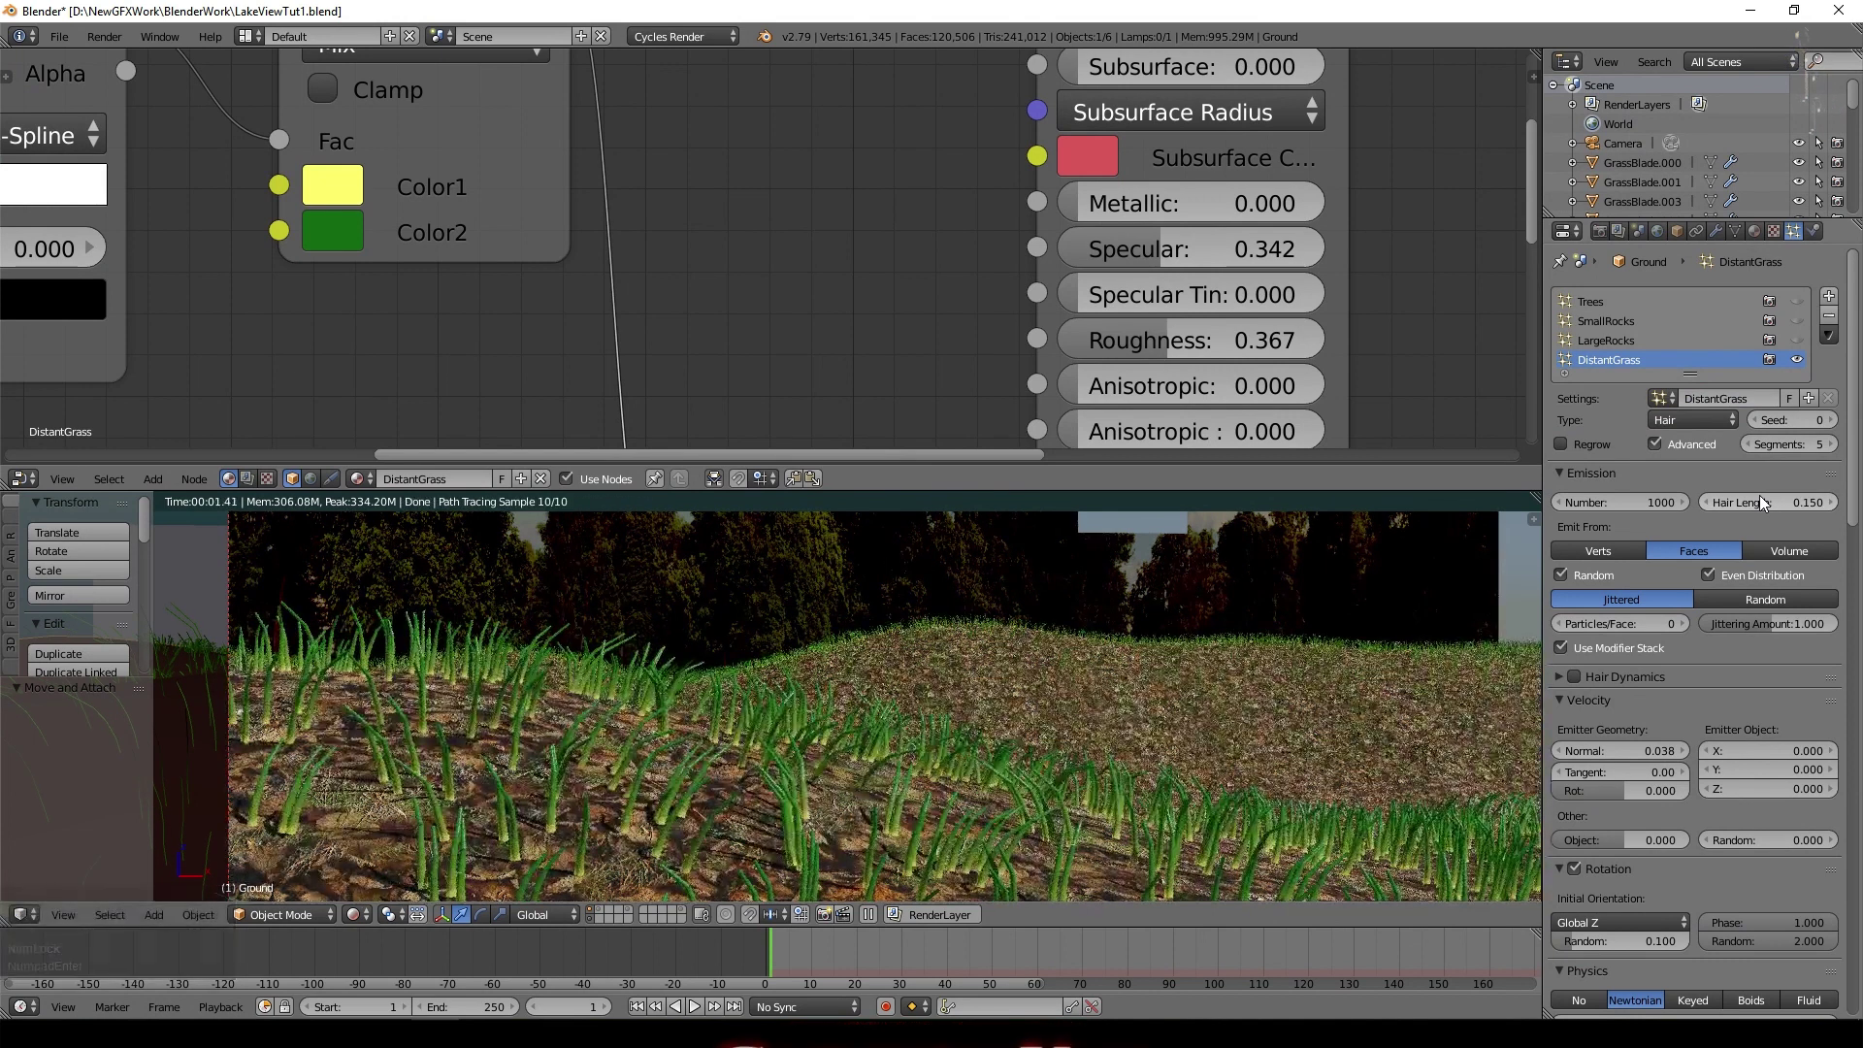
click(1764, 503)
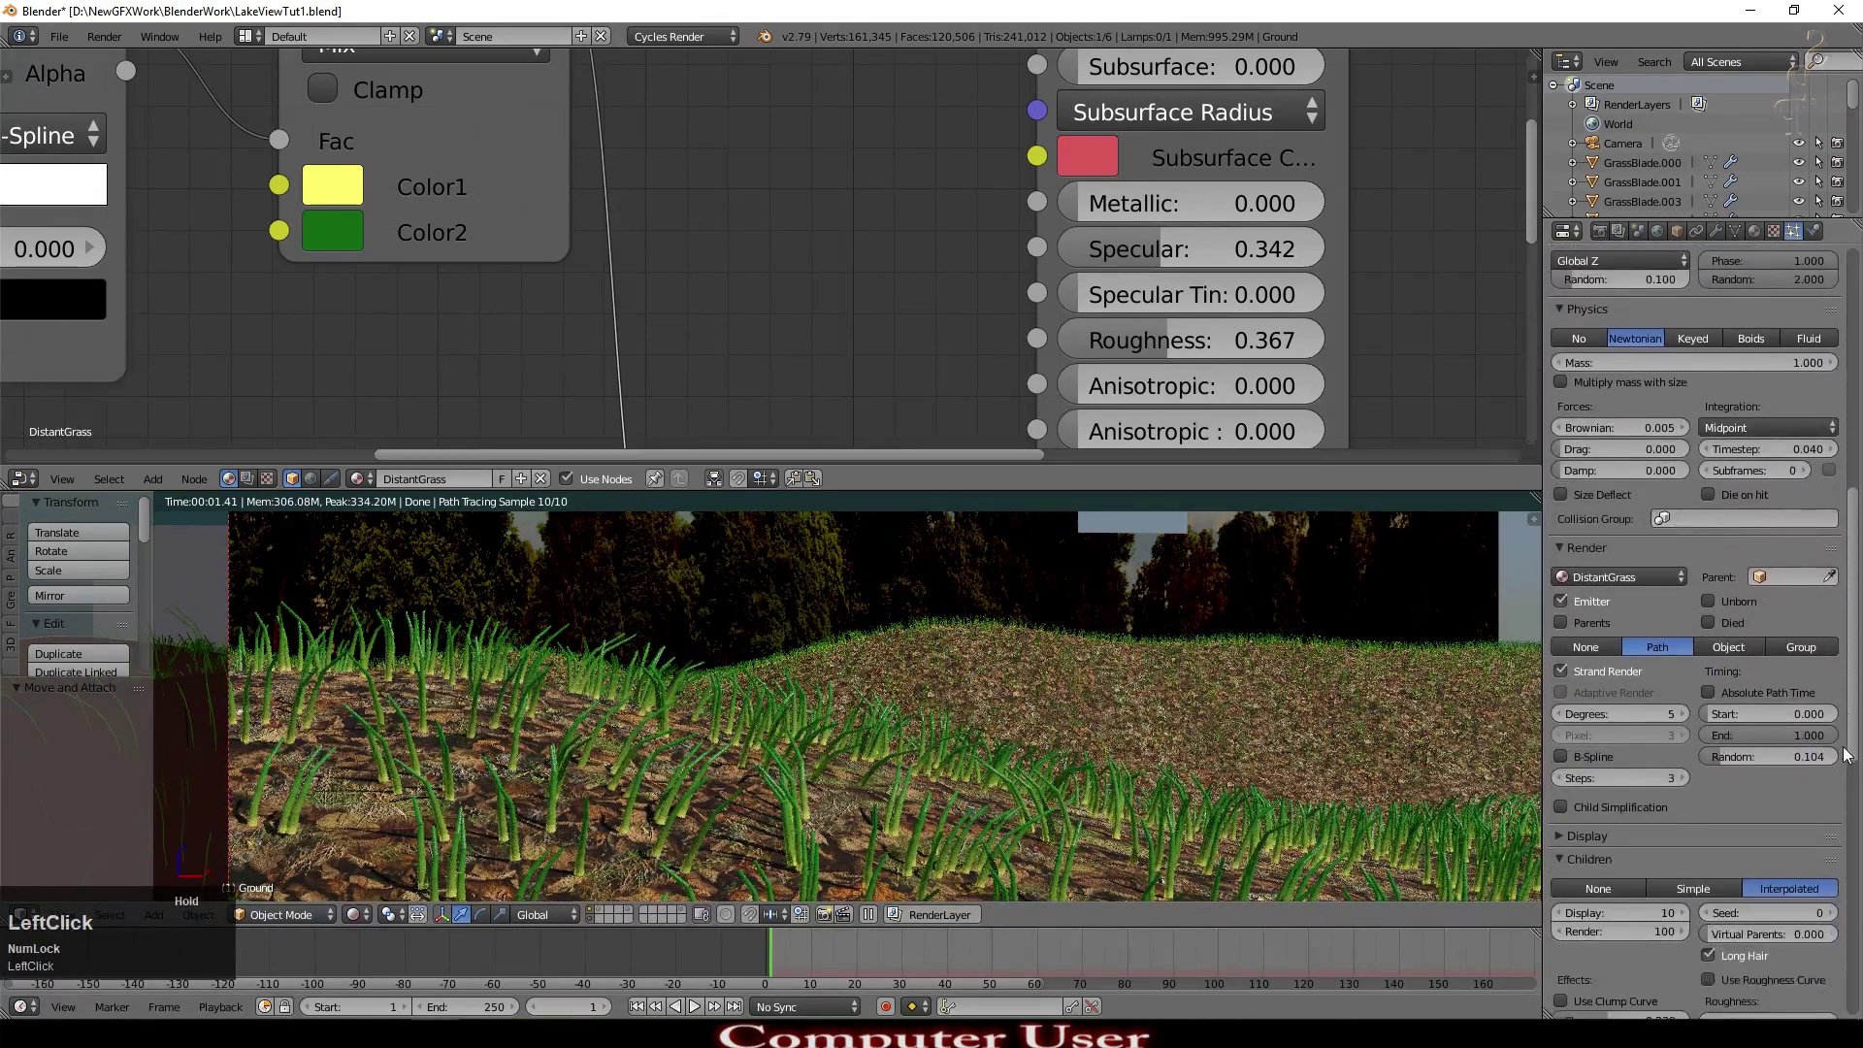
Step: Set the Cycles hair root thickness to 1.25
scroll(up, 3)
scroll(down, 3)
scroll(up, 3)
click(1694, 963)
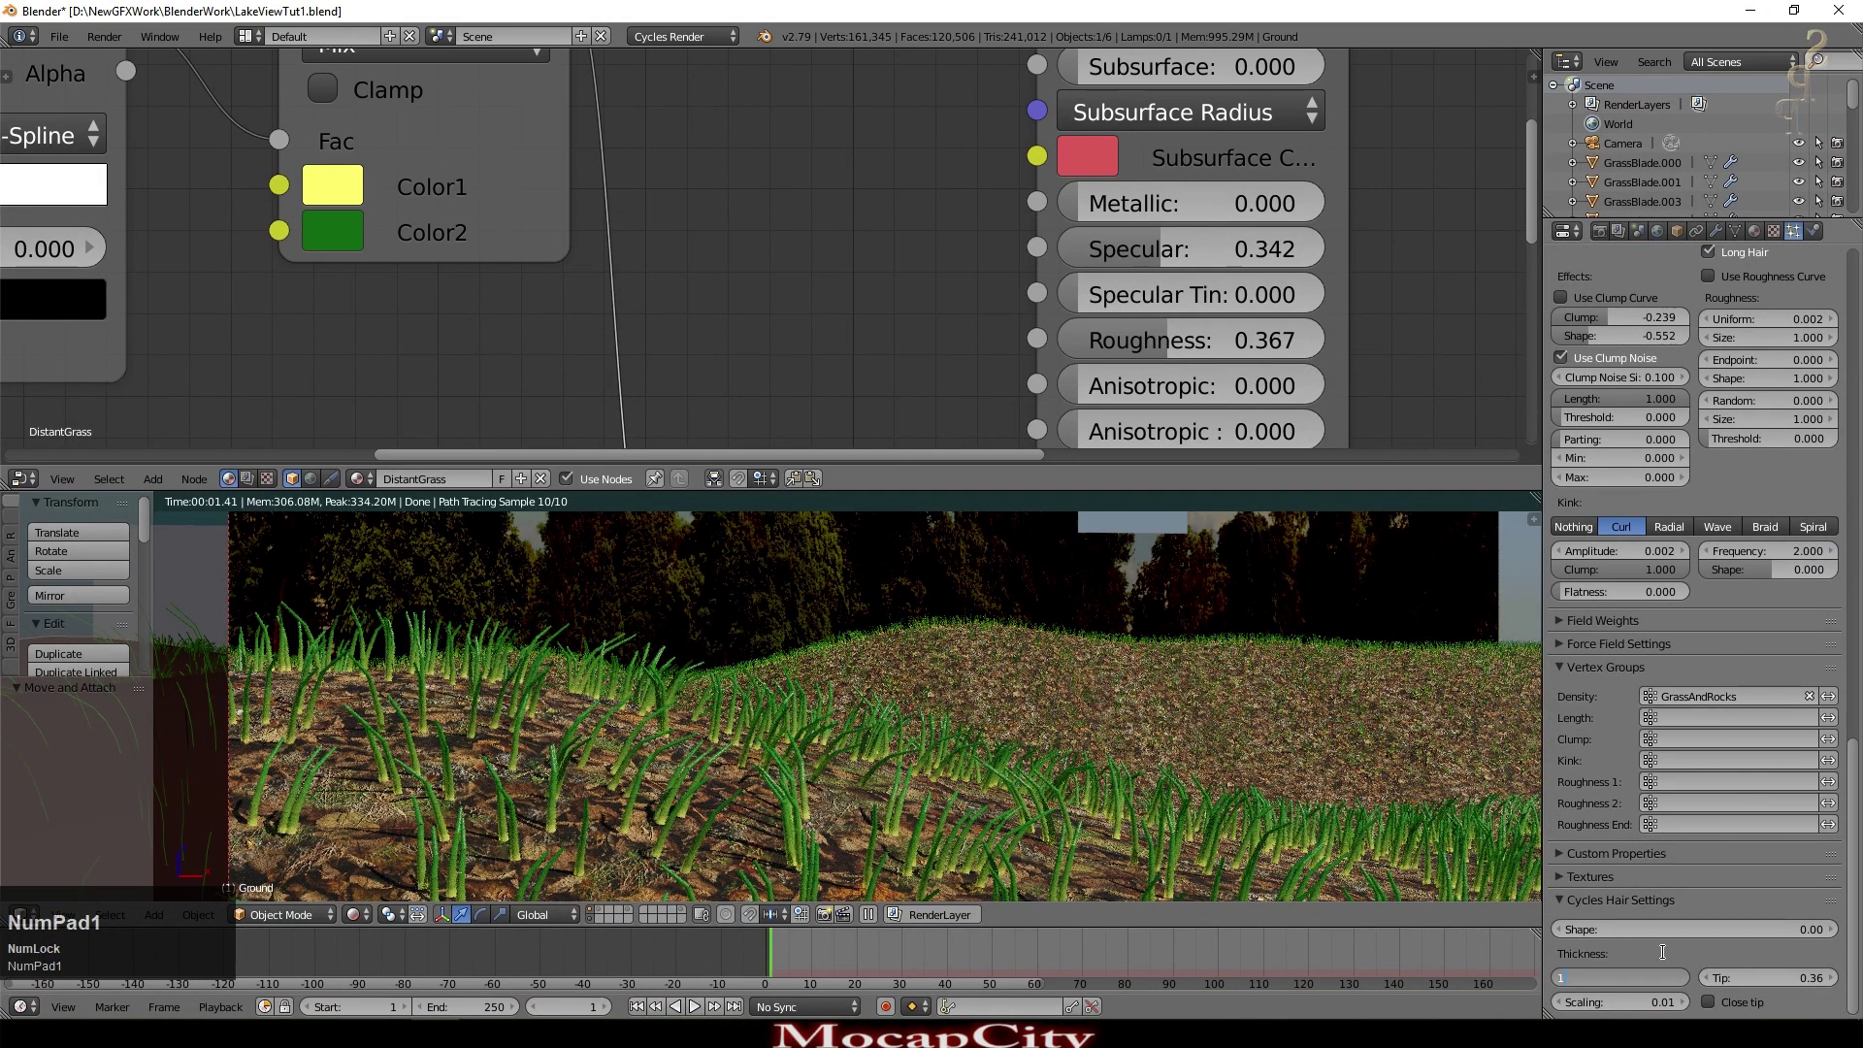
key(KP_Decimal)
key(KP_2)
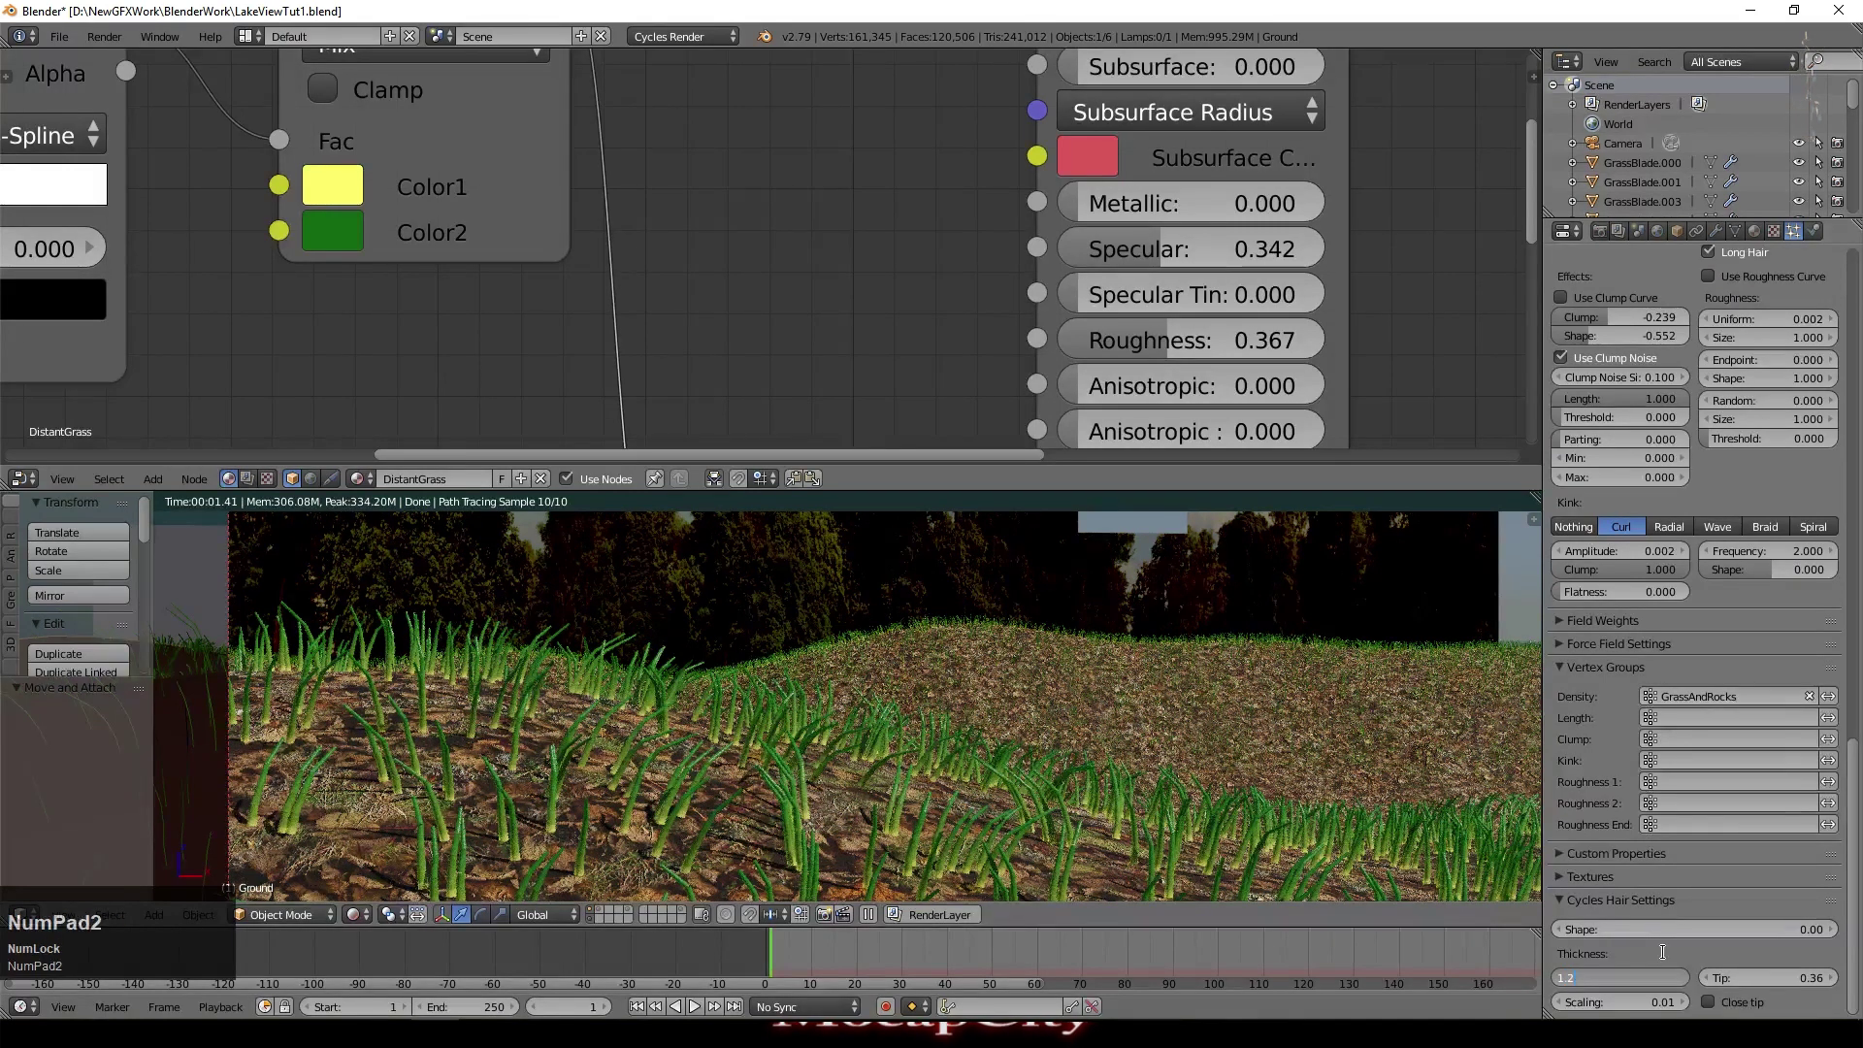
key(KP_5)
key(KP_Enter)
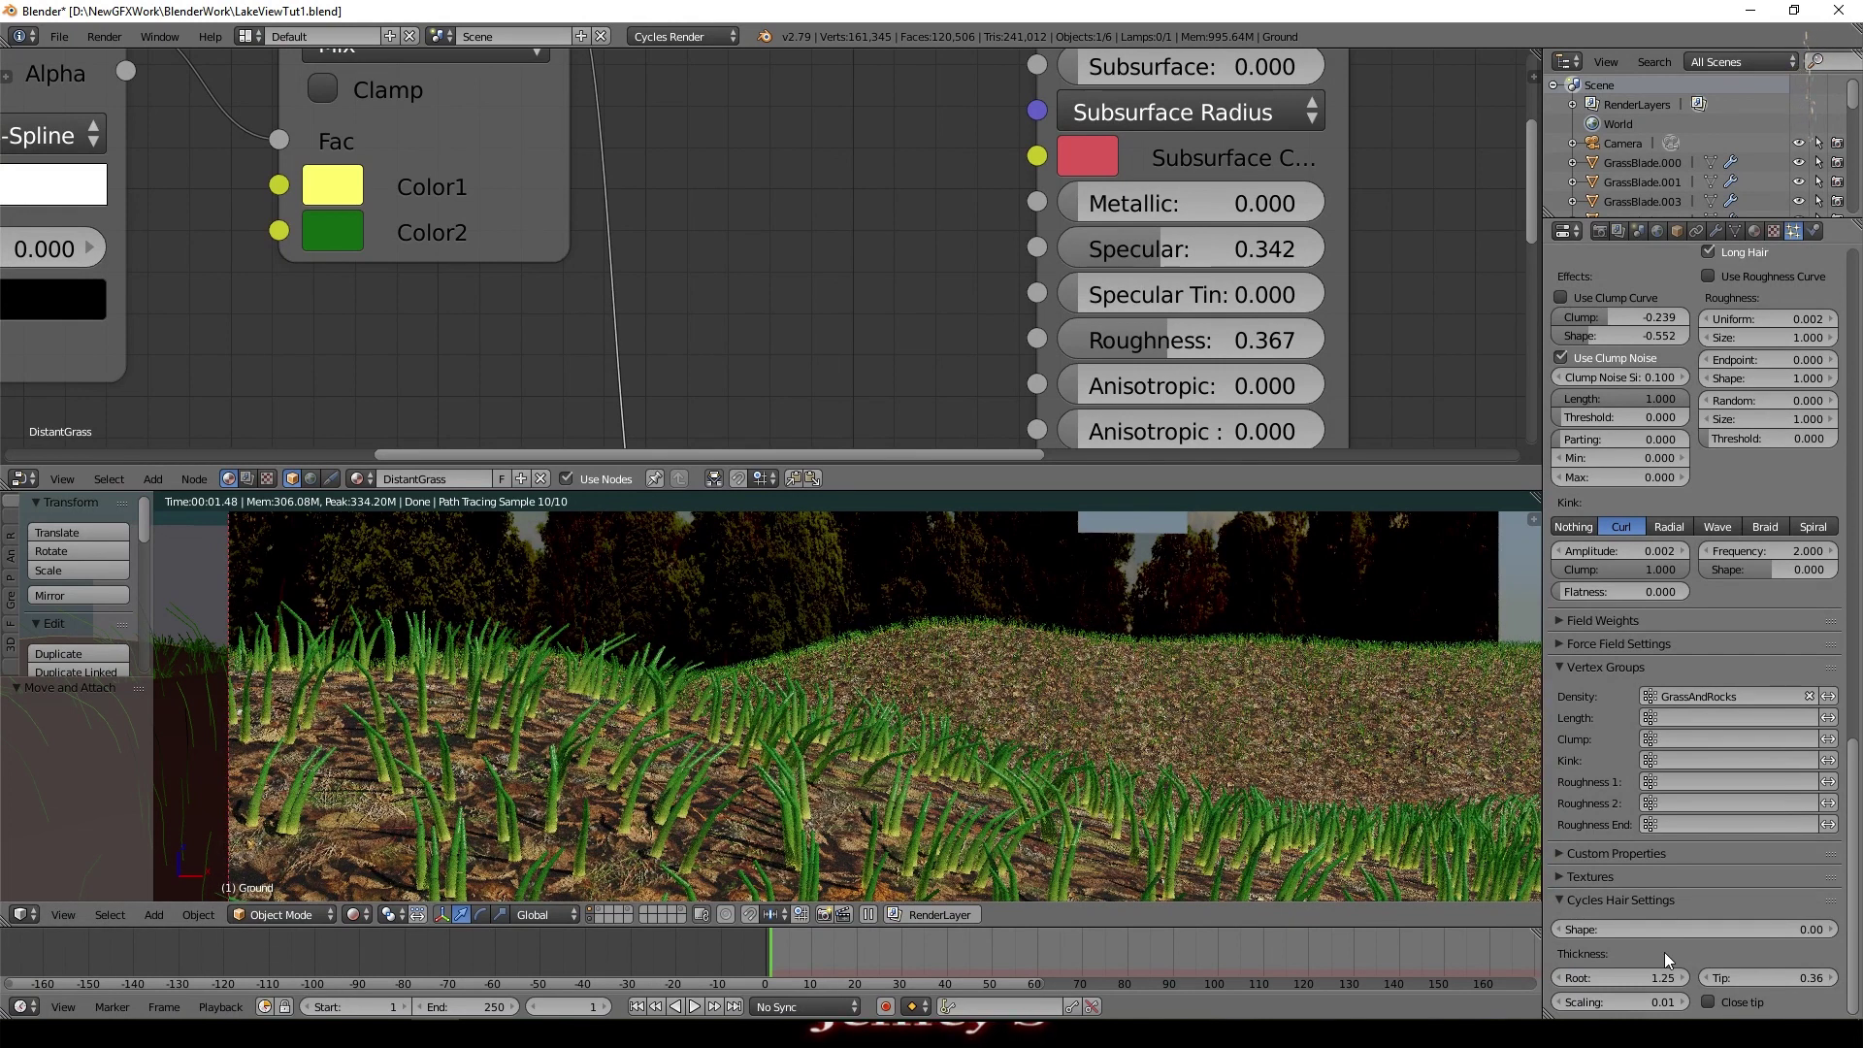
click(338, 234)
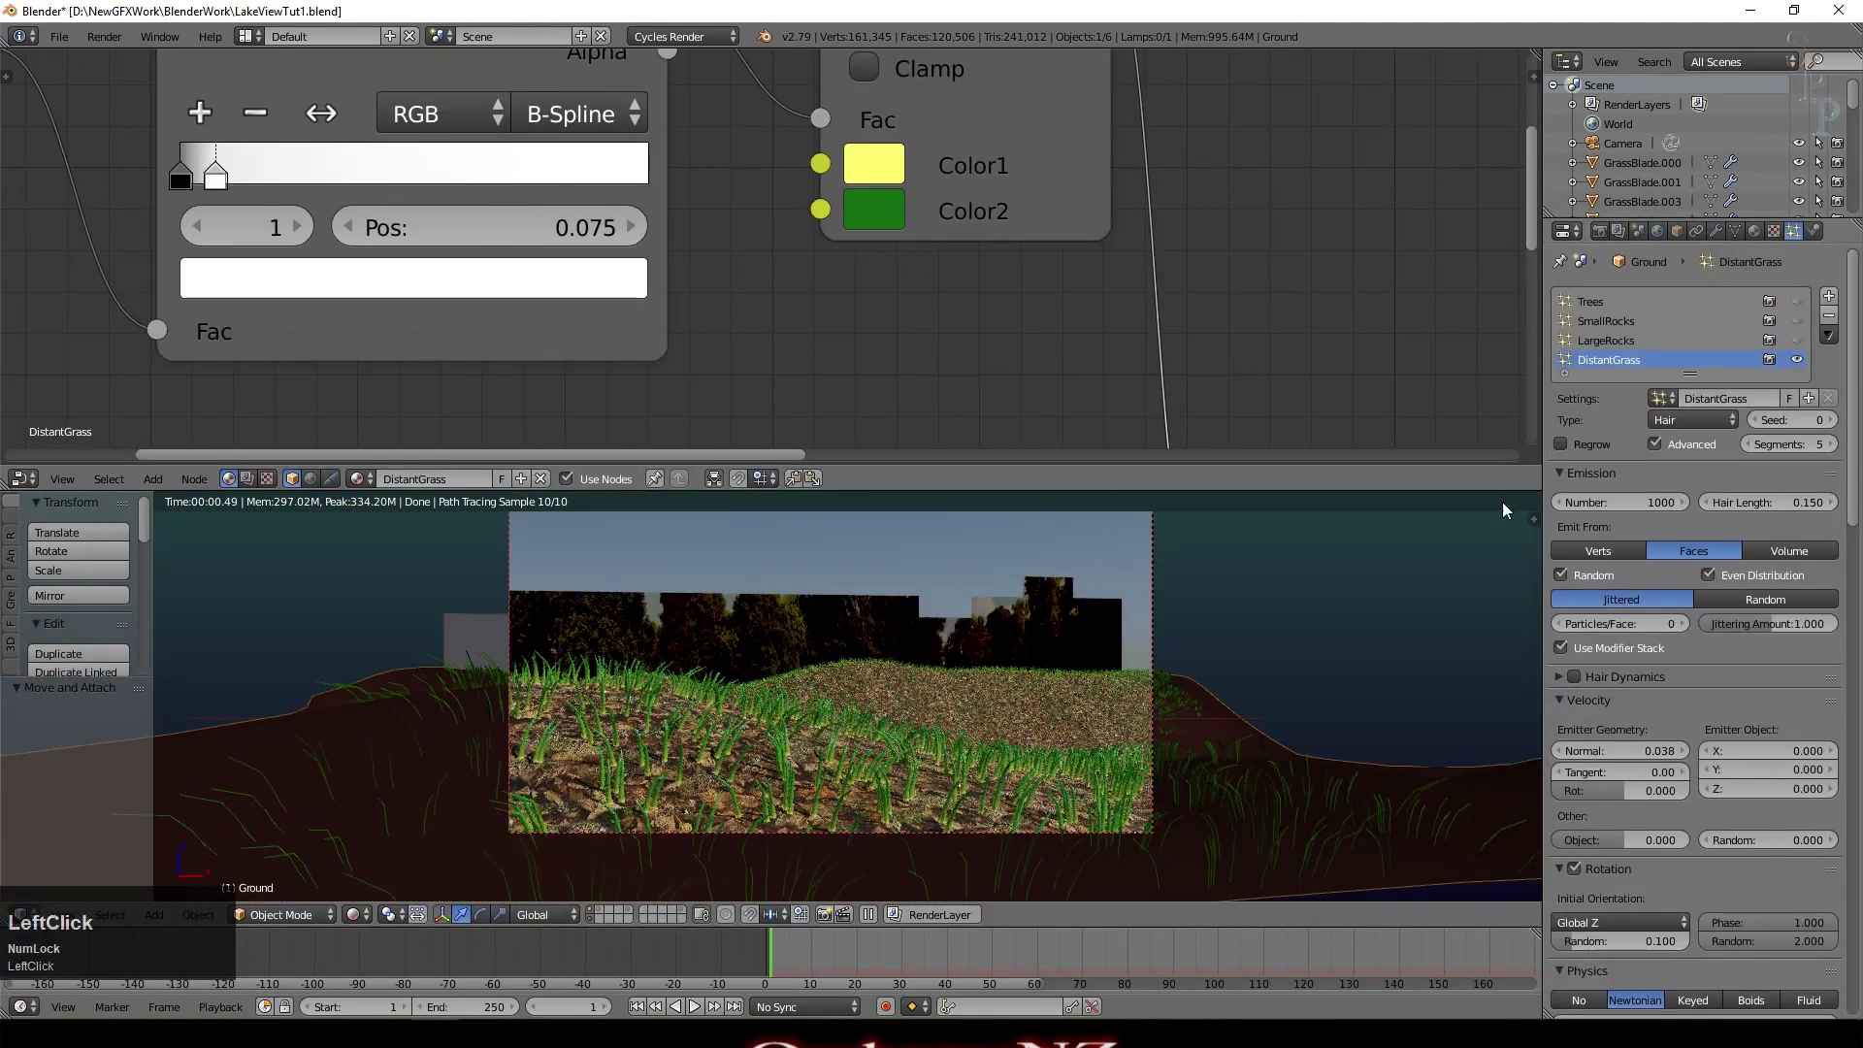
Step: Save, then raise the strand count to 5000 and on to 9000, keeping emission from faces
key(ctrl+s)
click(1142, 579)
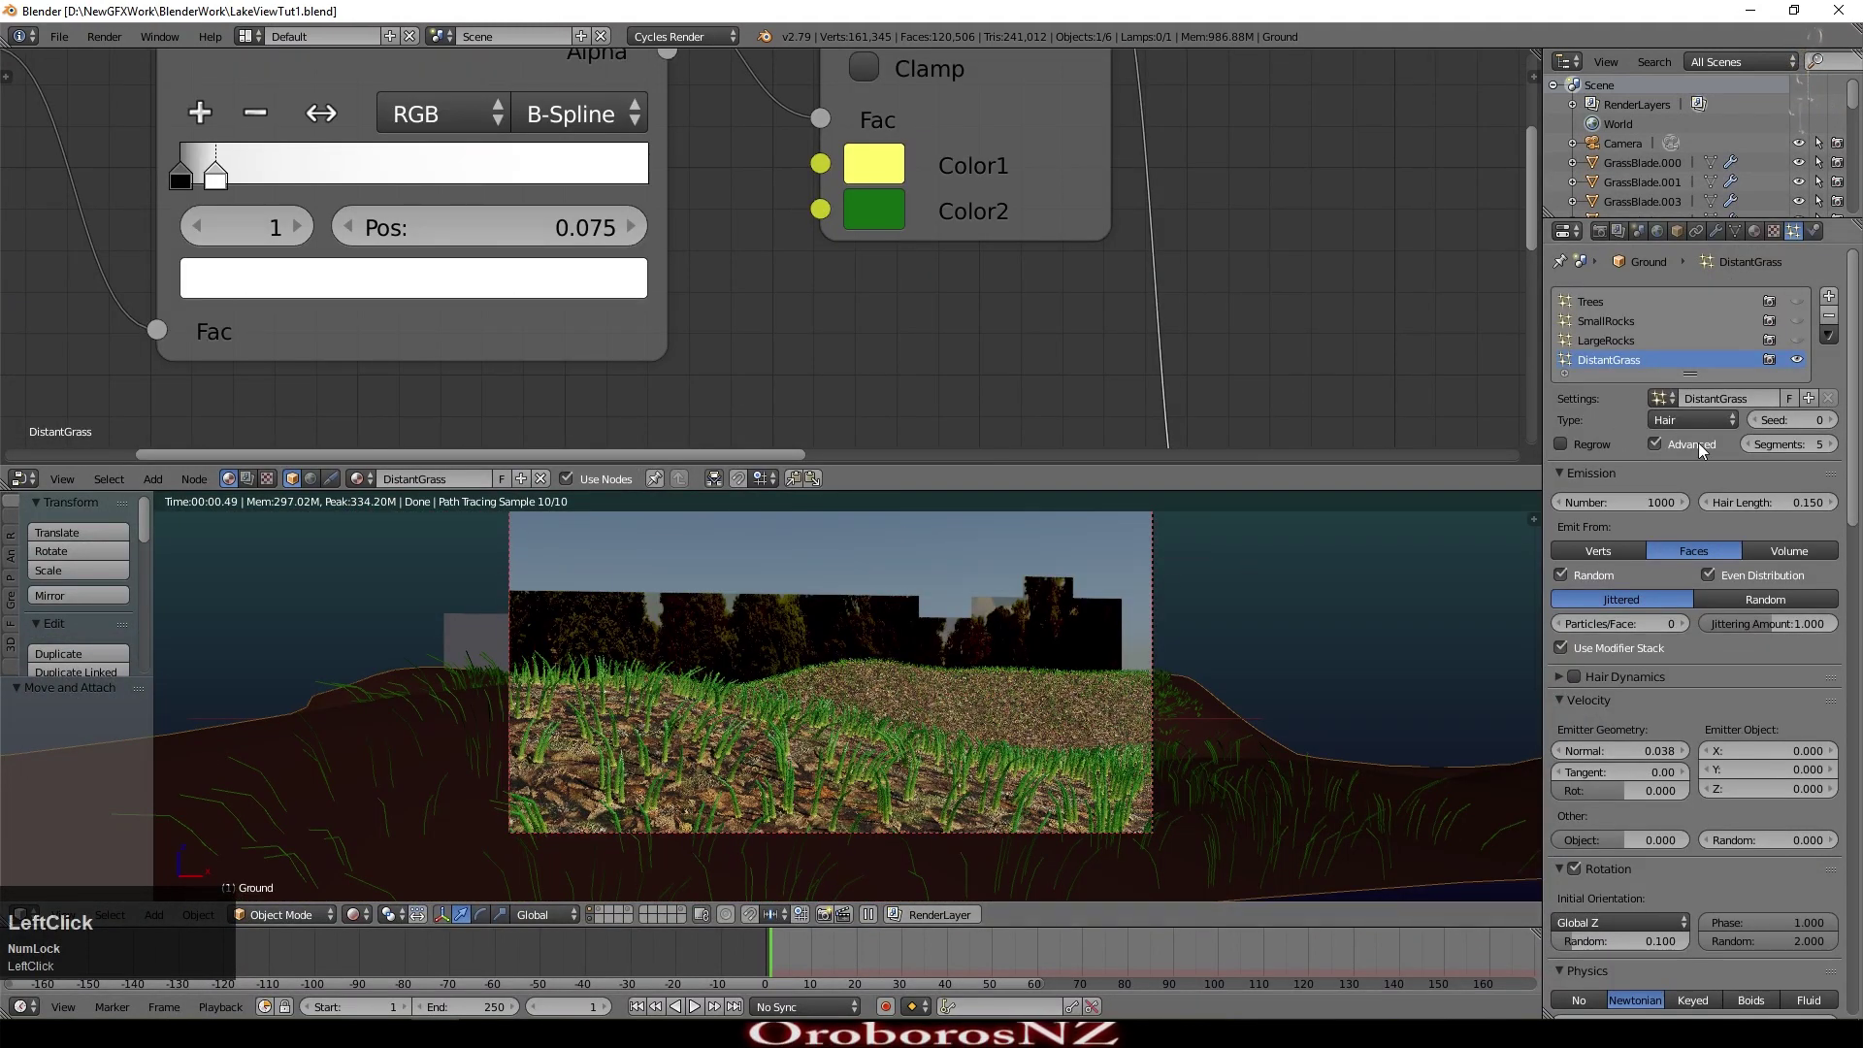
key(KP_5)
key(KP_0)
key(KP_Enter)
click(1612, 559)
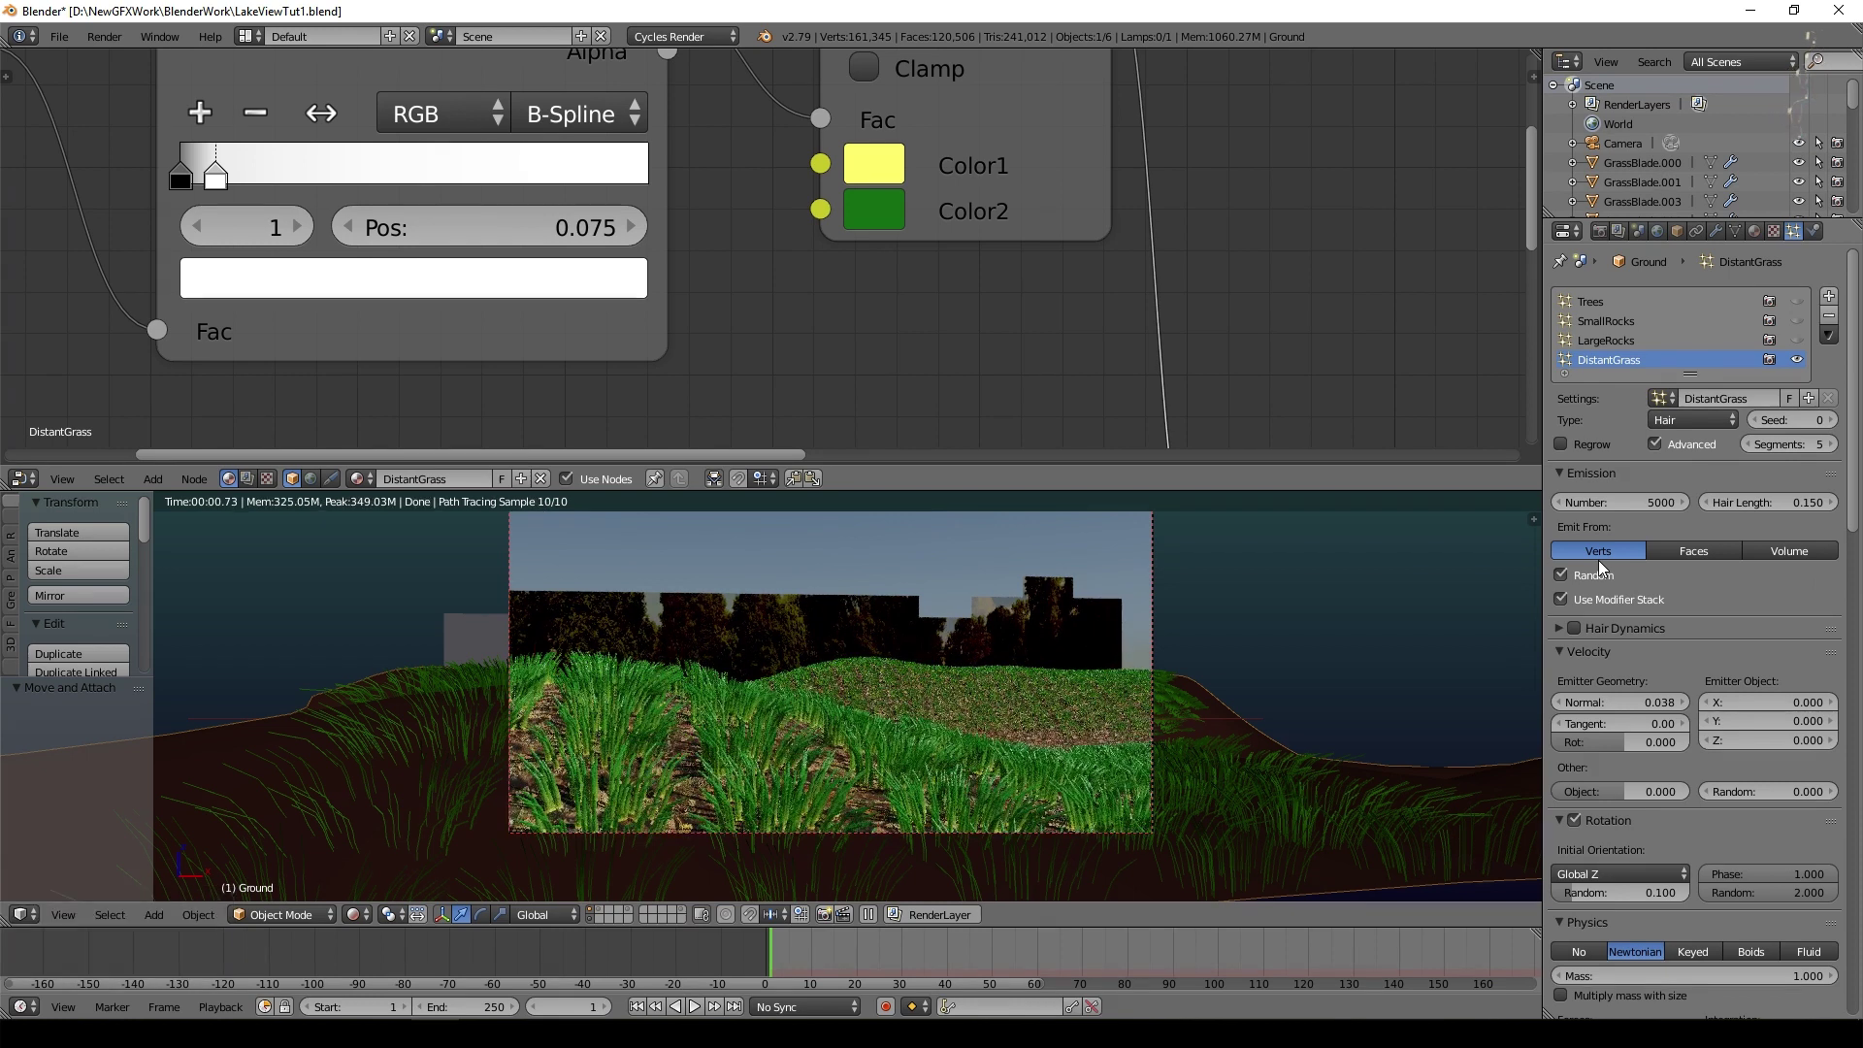
click(1719, 552)
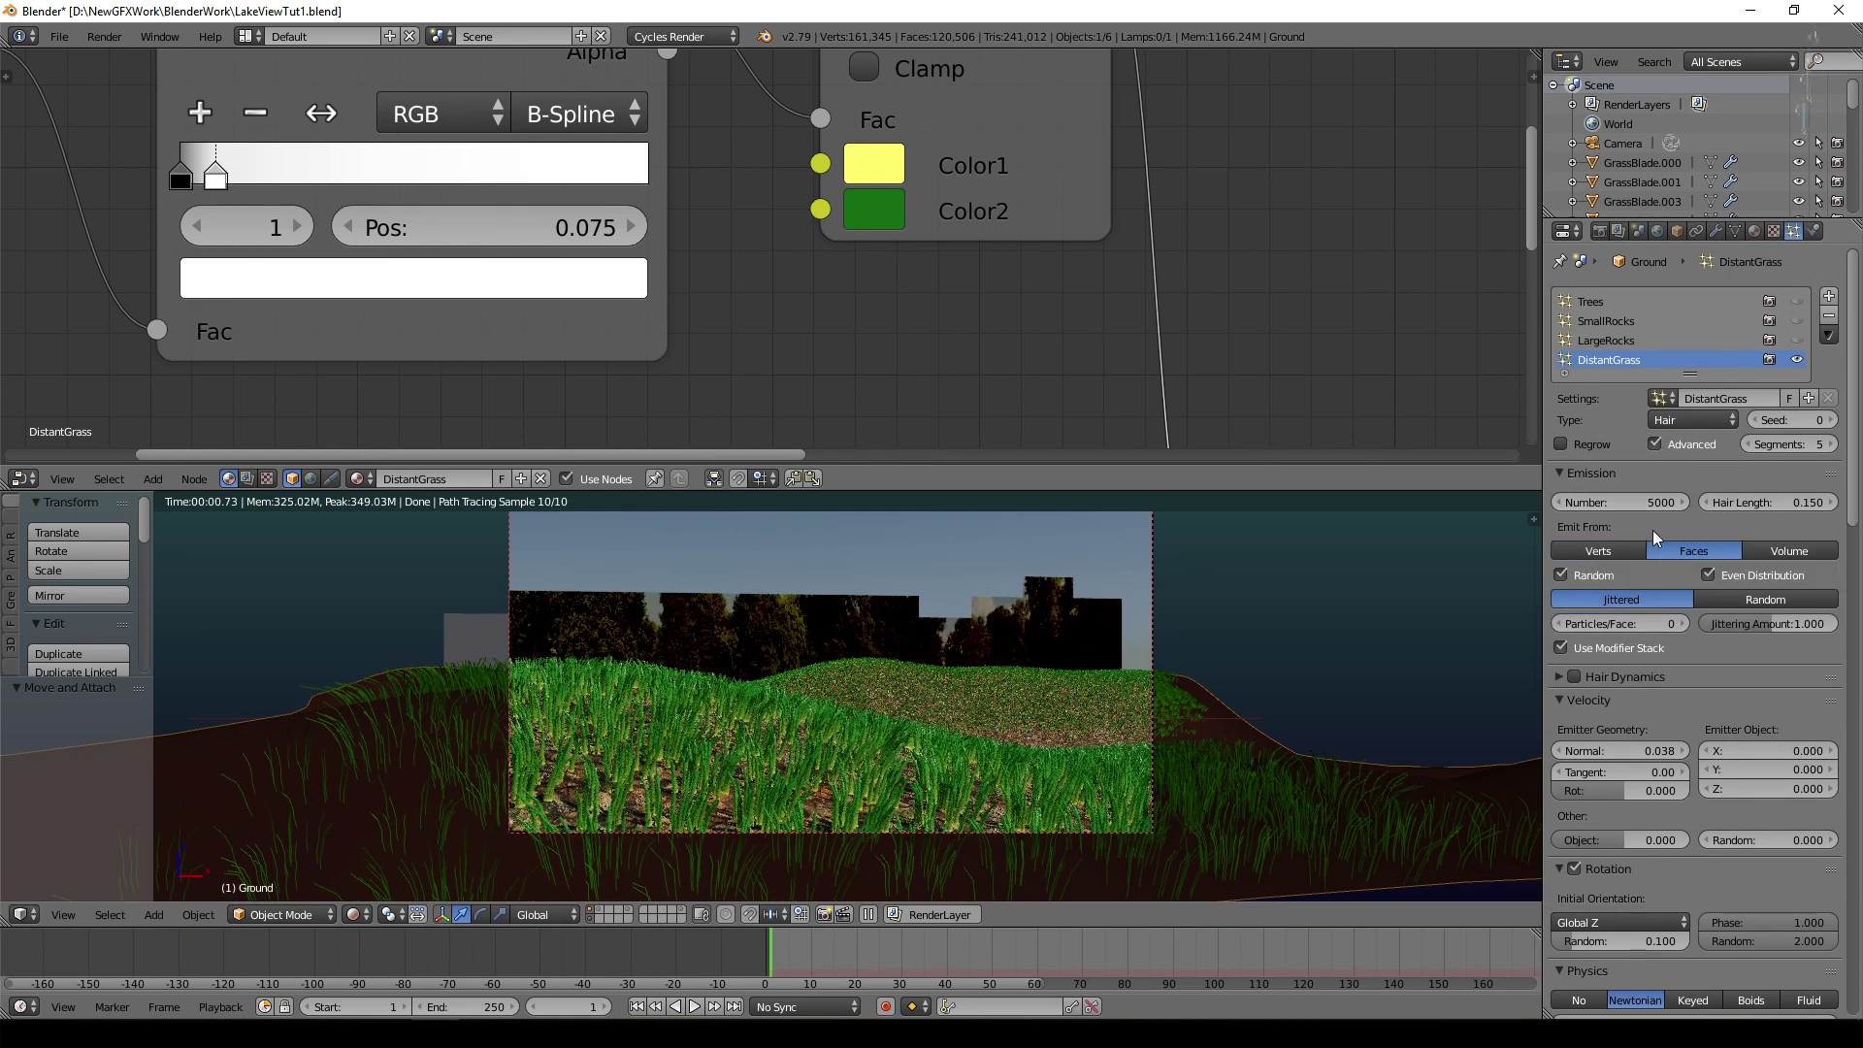
click(1650, 513)
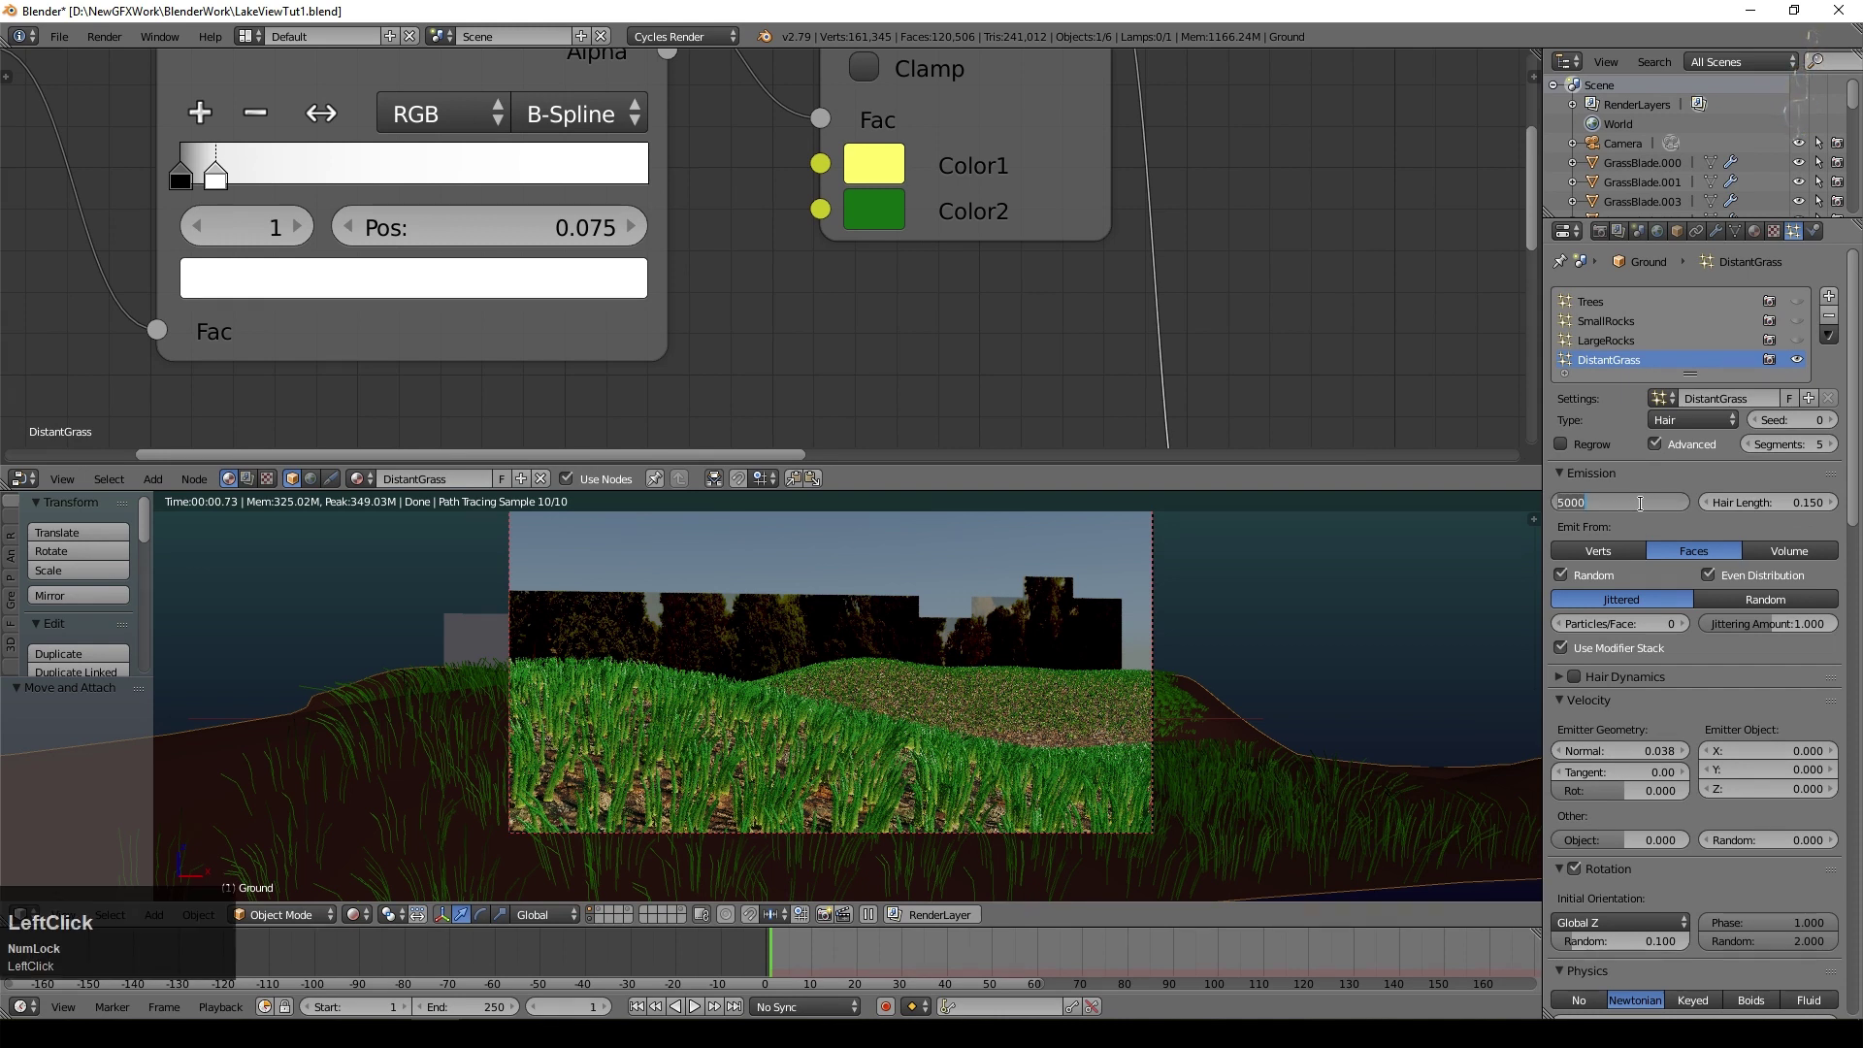
key(KP_9)
key(KP_Enter)
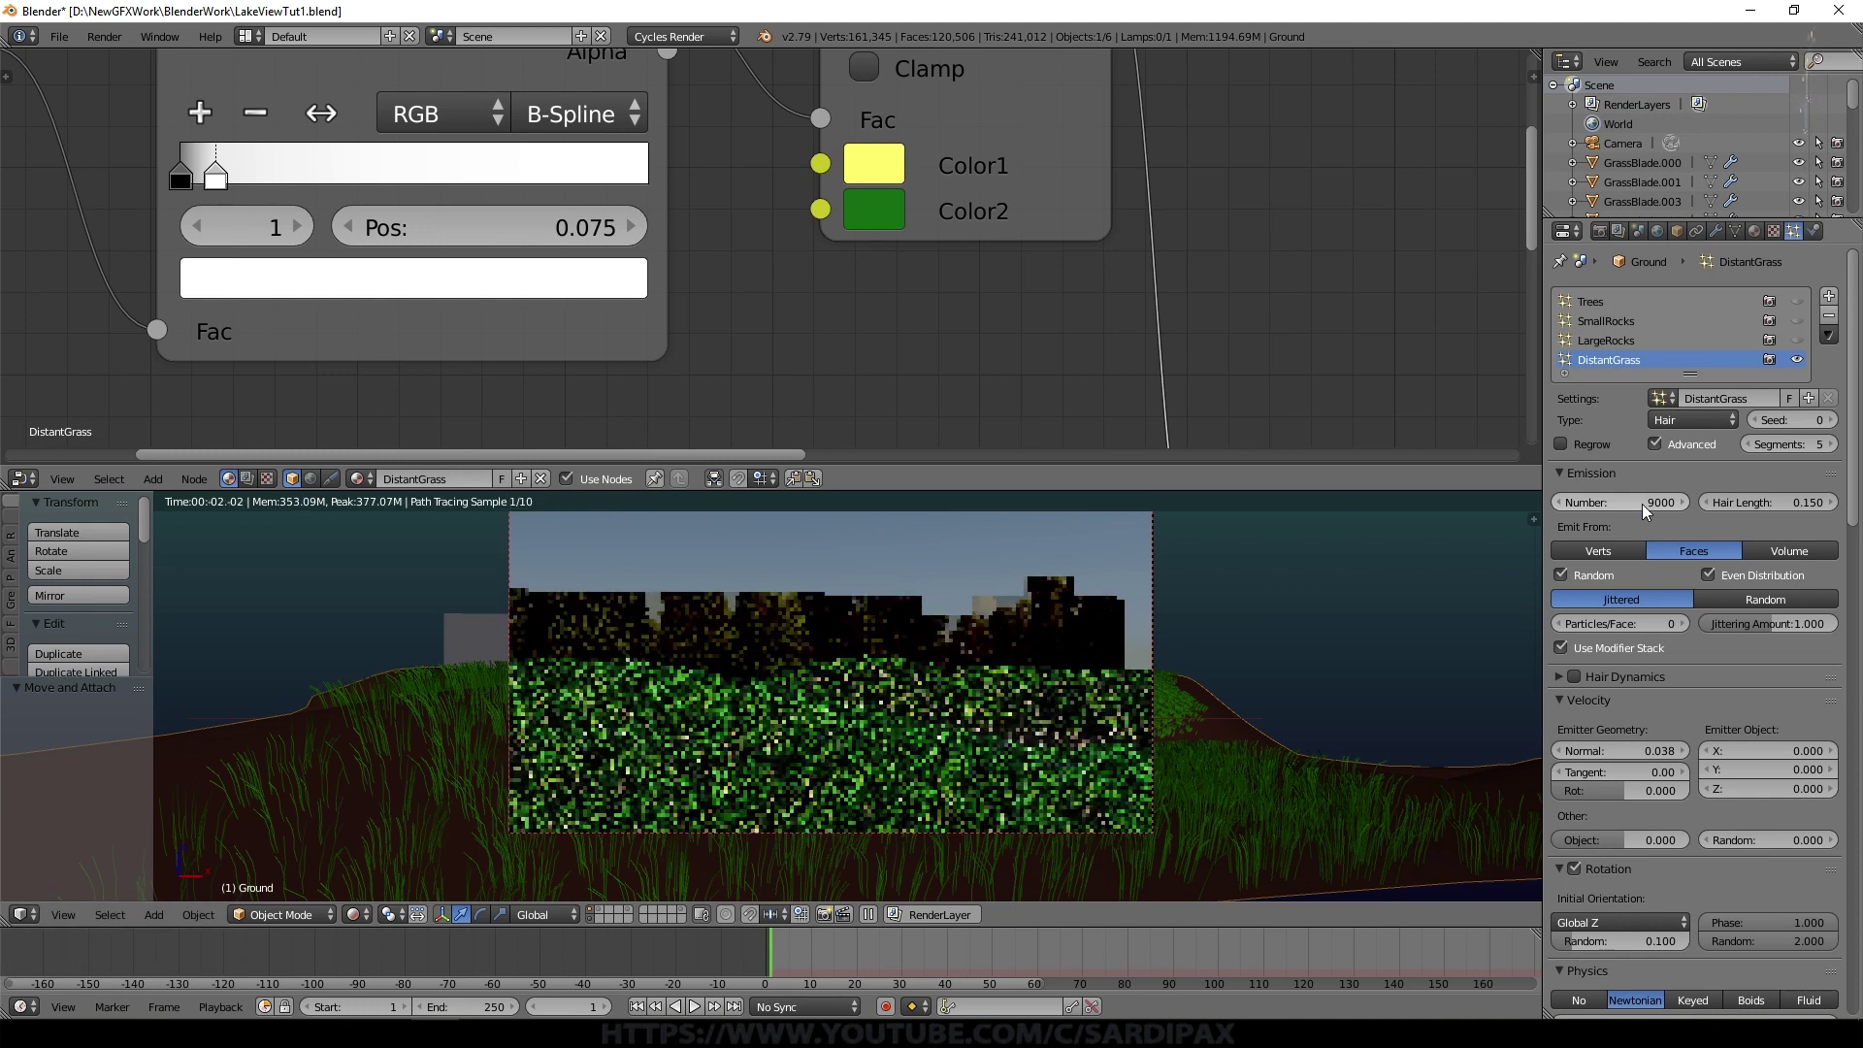
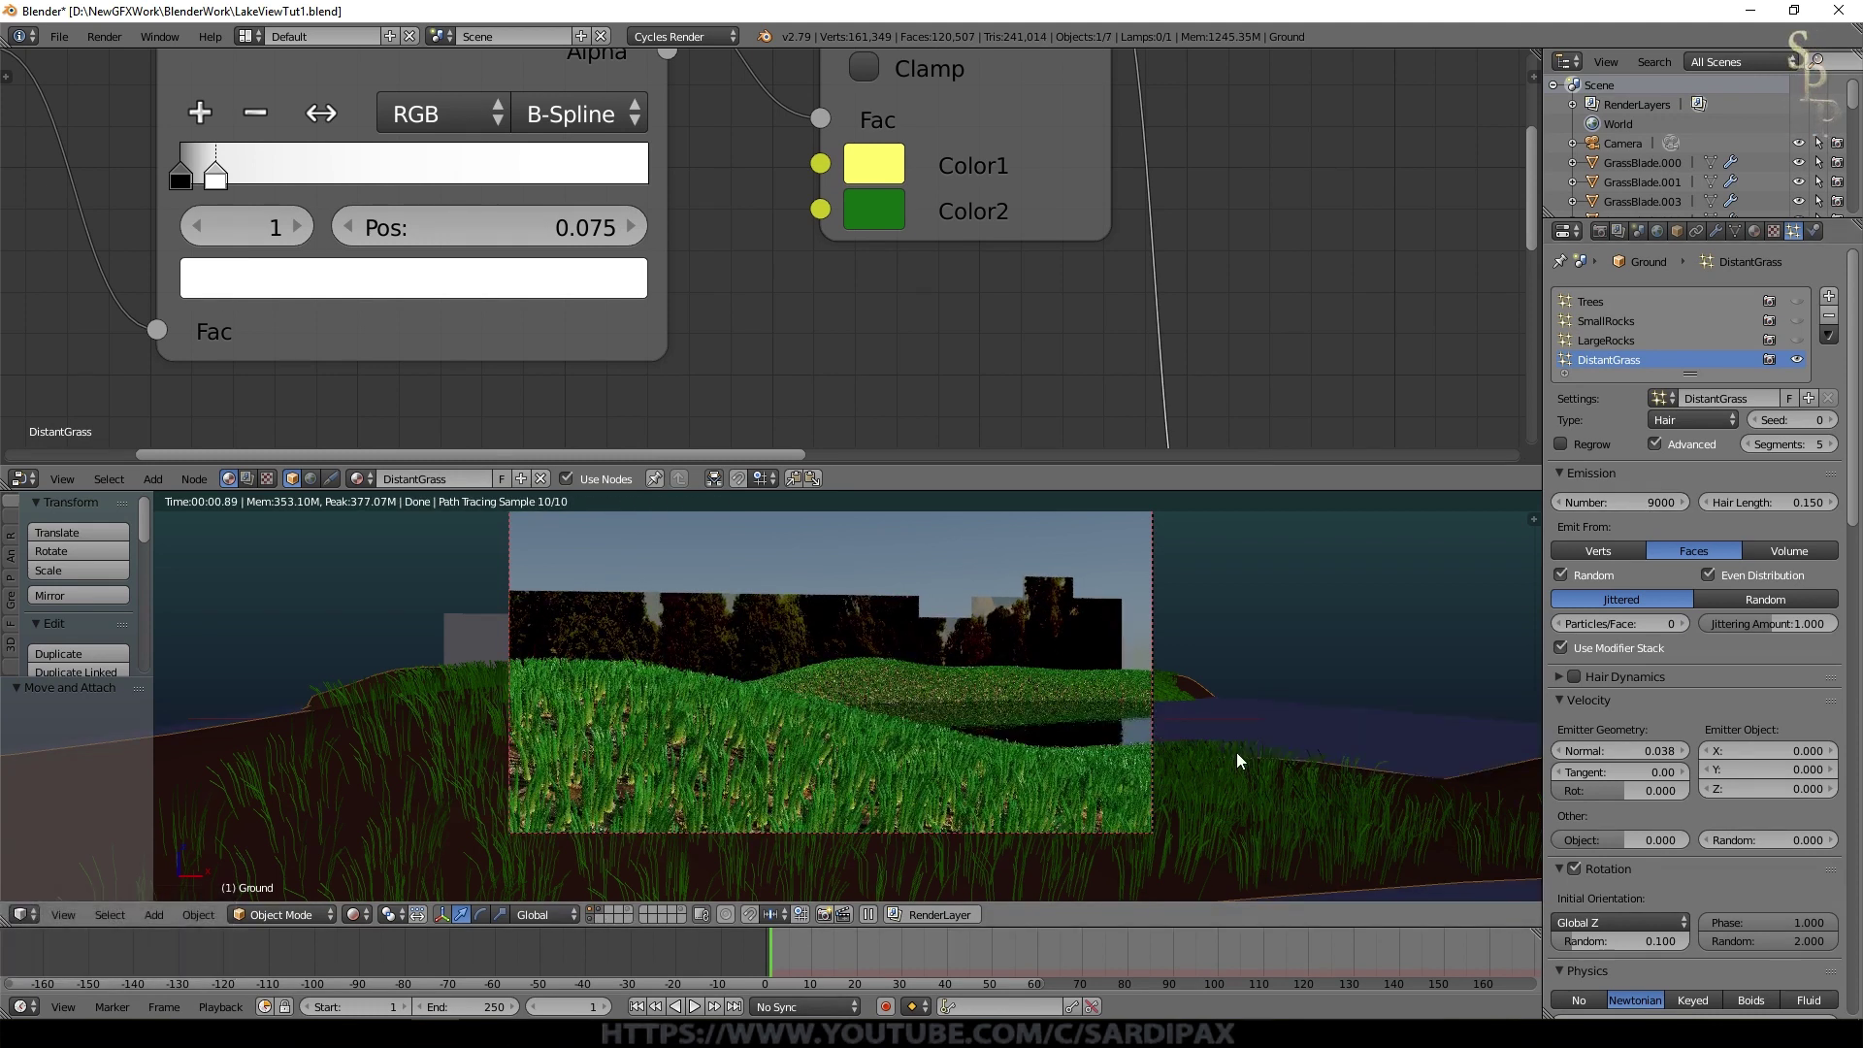
Step: Duplicate the colour Mix node and place the copy below the original to feed Color2
scroll(down, 3)
click(1859, 426)
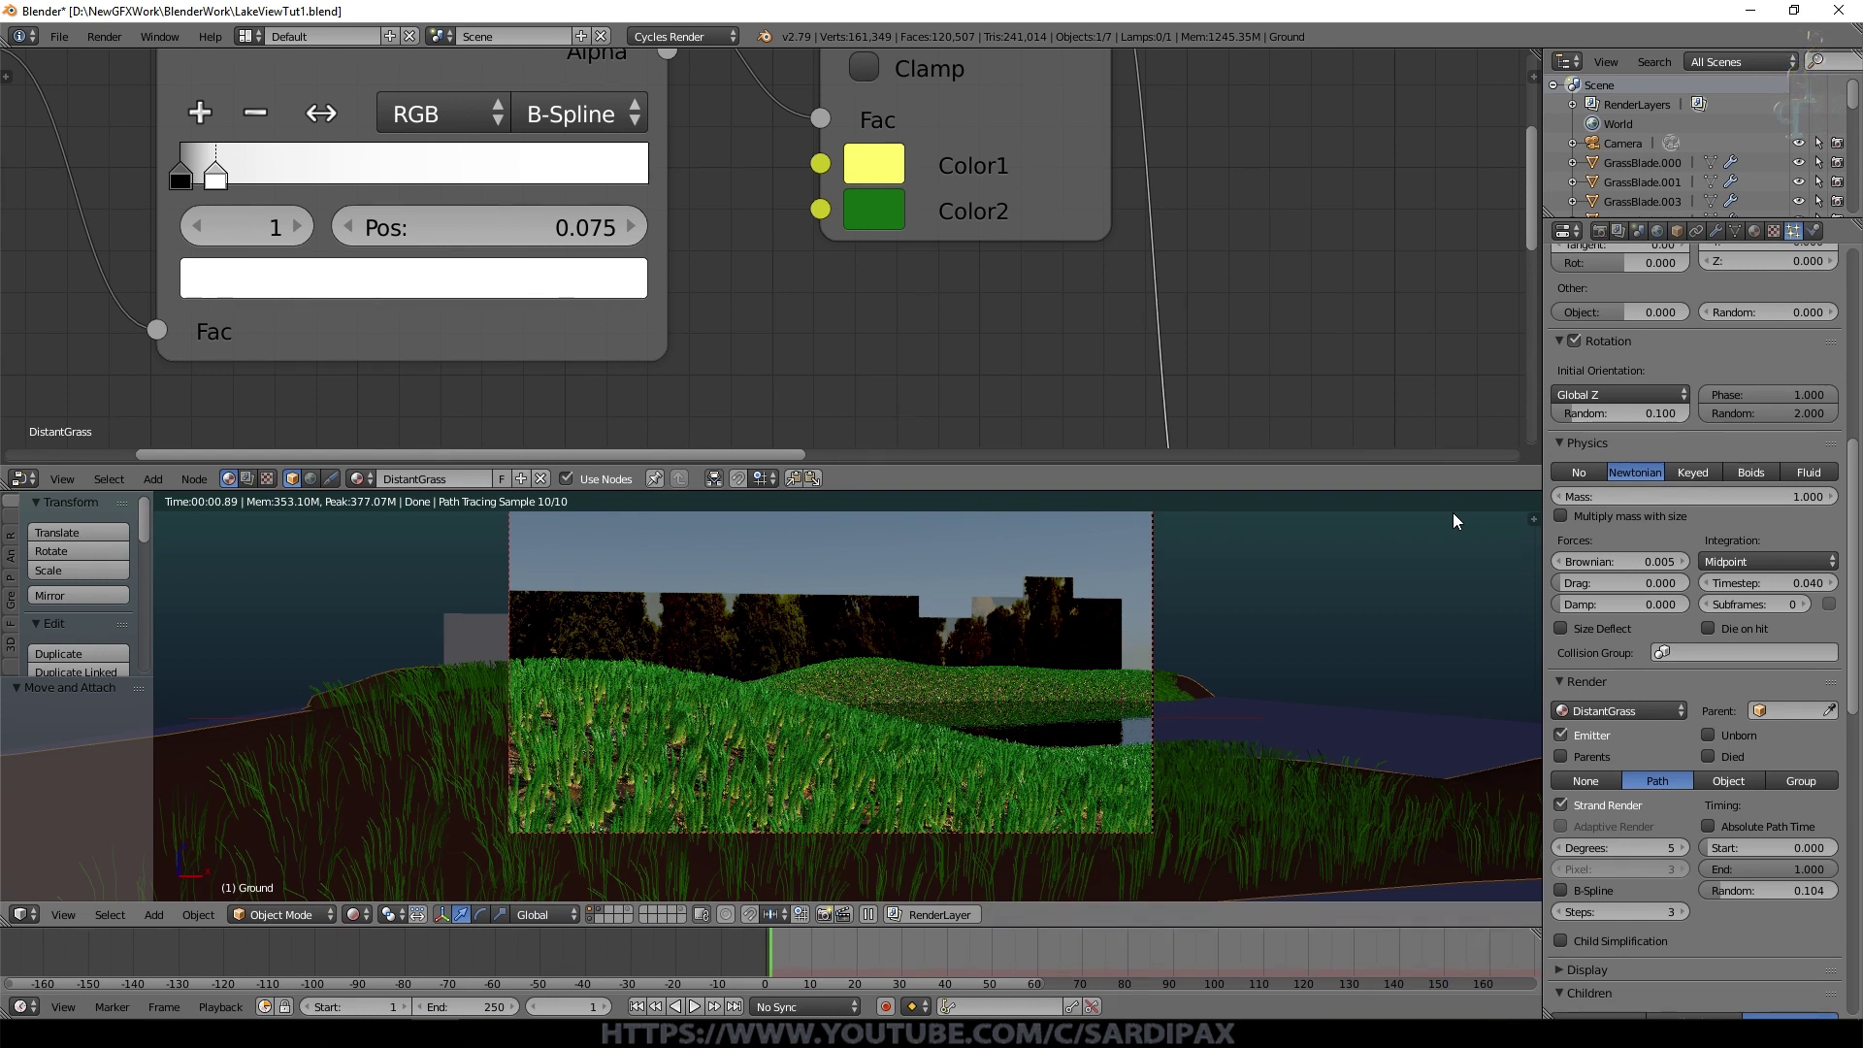
drag(824, 308, 772, 498)
scroll(down, 3)
drag(560, 185, 1108, 167)
key(shift+d)
drag(864, 309, 1051, 265)
click(361, 218)
Step: Link a Noise Texture through a new ColorRamp into the copied Mix node's Fac
middle_click(916, 322)
drag(889, 331, 303, 387)
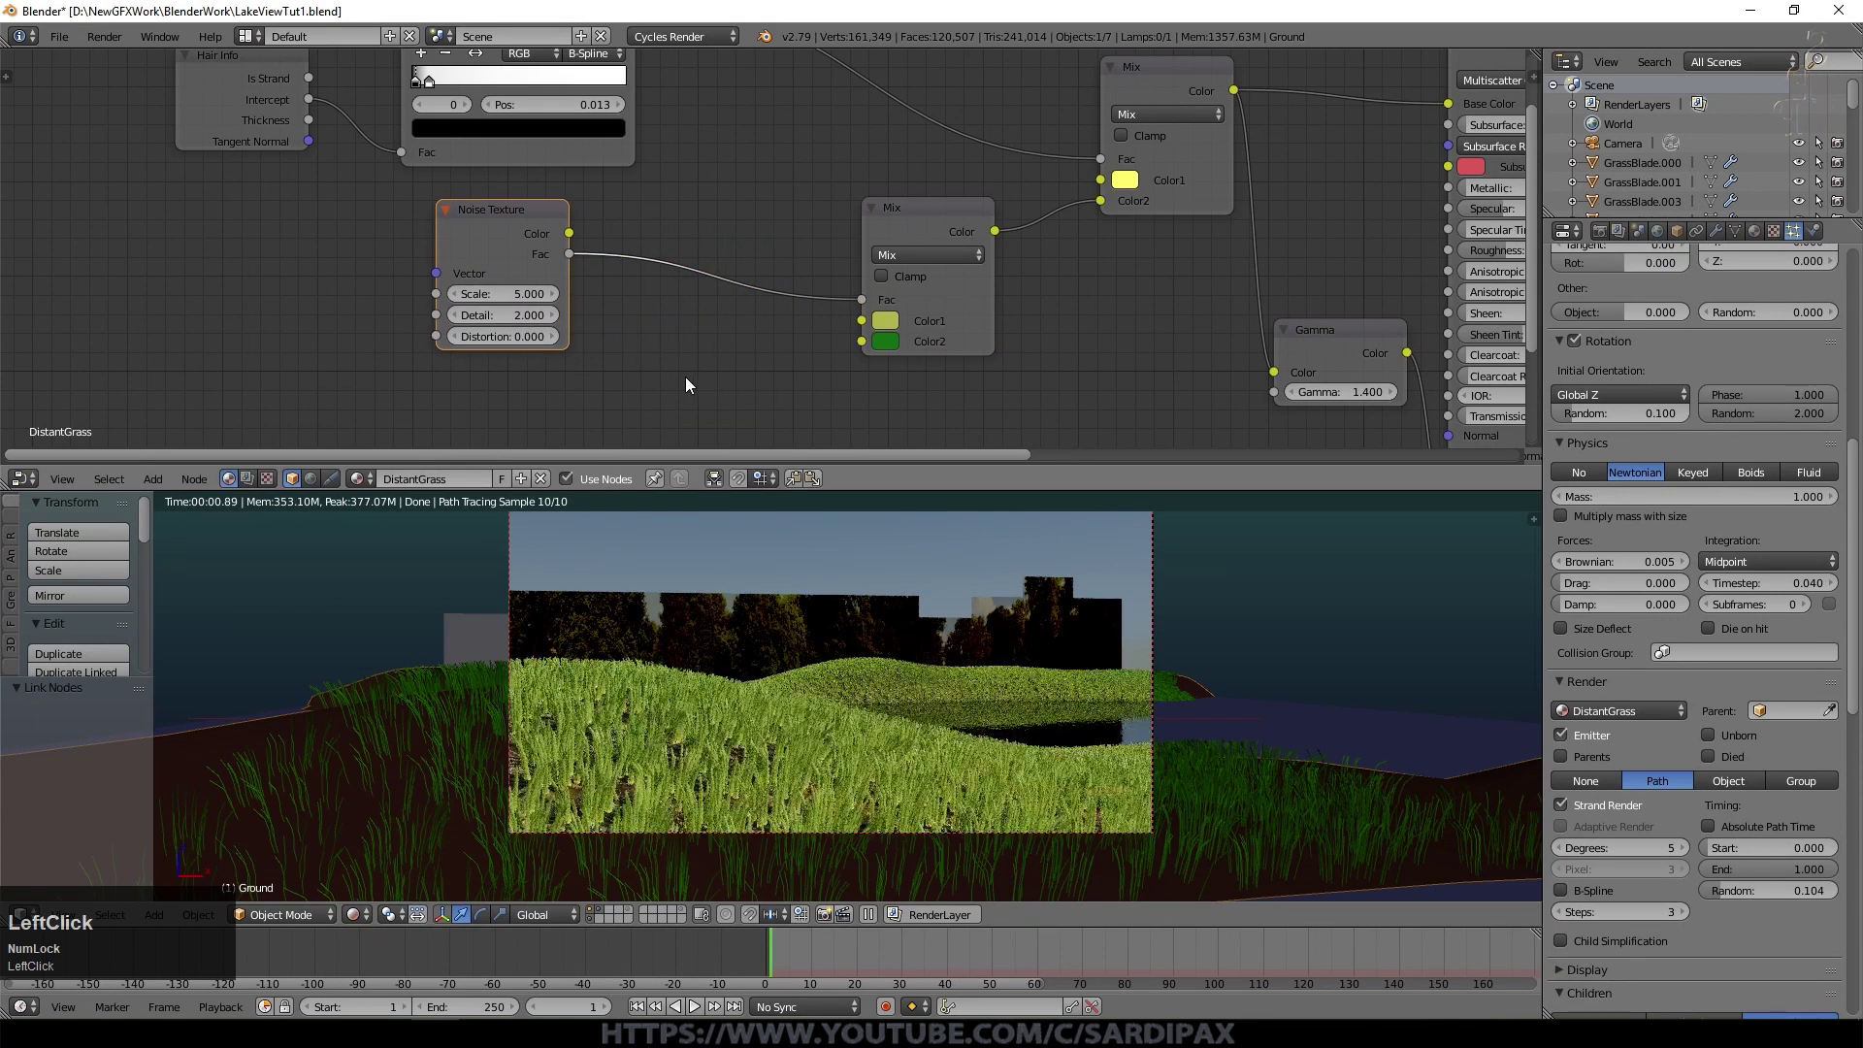
click(511, 147)
key(shift+d)
drag(716, 357, 990, 609)
Step: Set noise scale 33.9 and detail 16, and switch the ramp interpolation to Ease
scroll(up, 3)
drag(492, 302, 793, 290)
click(859, 289)
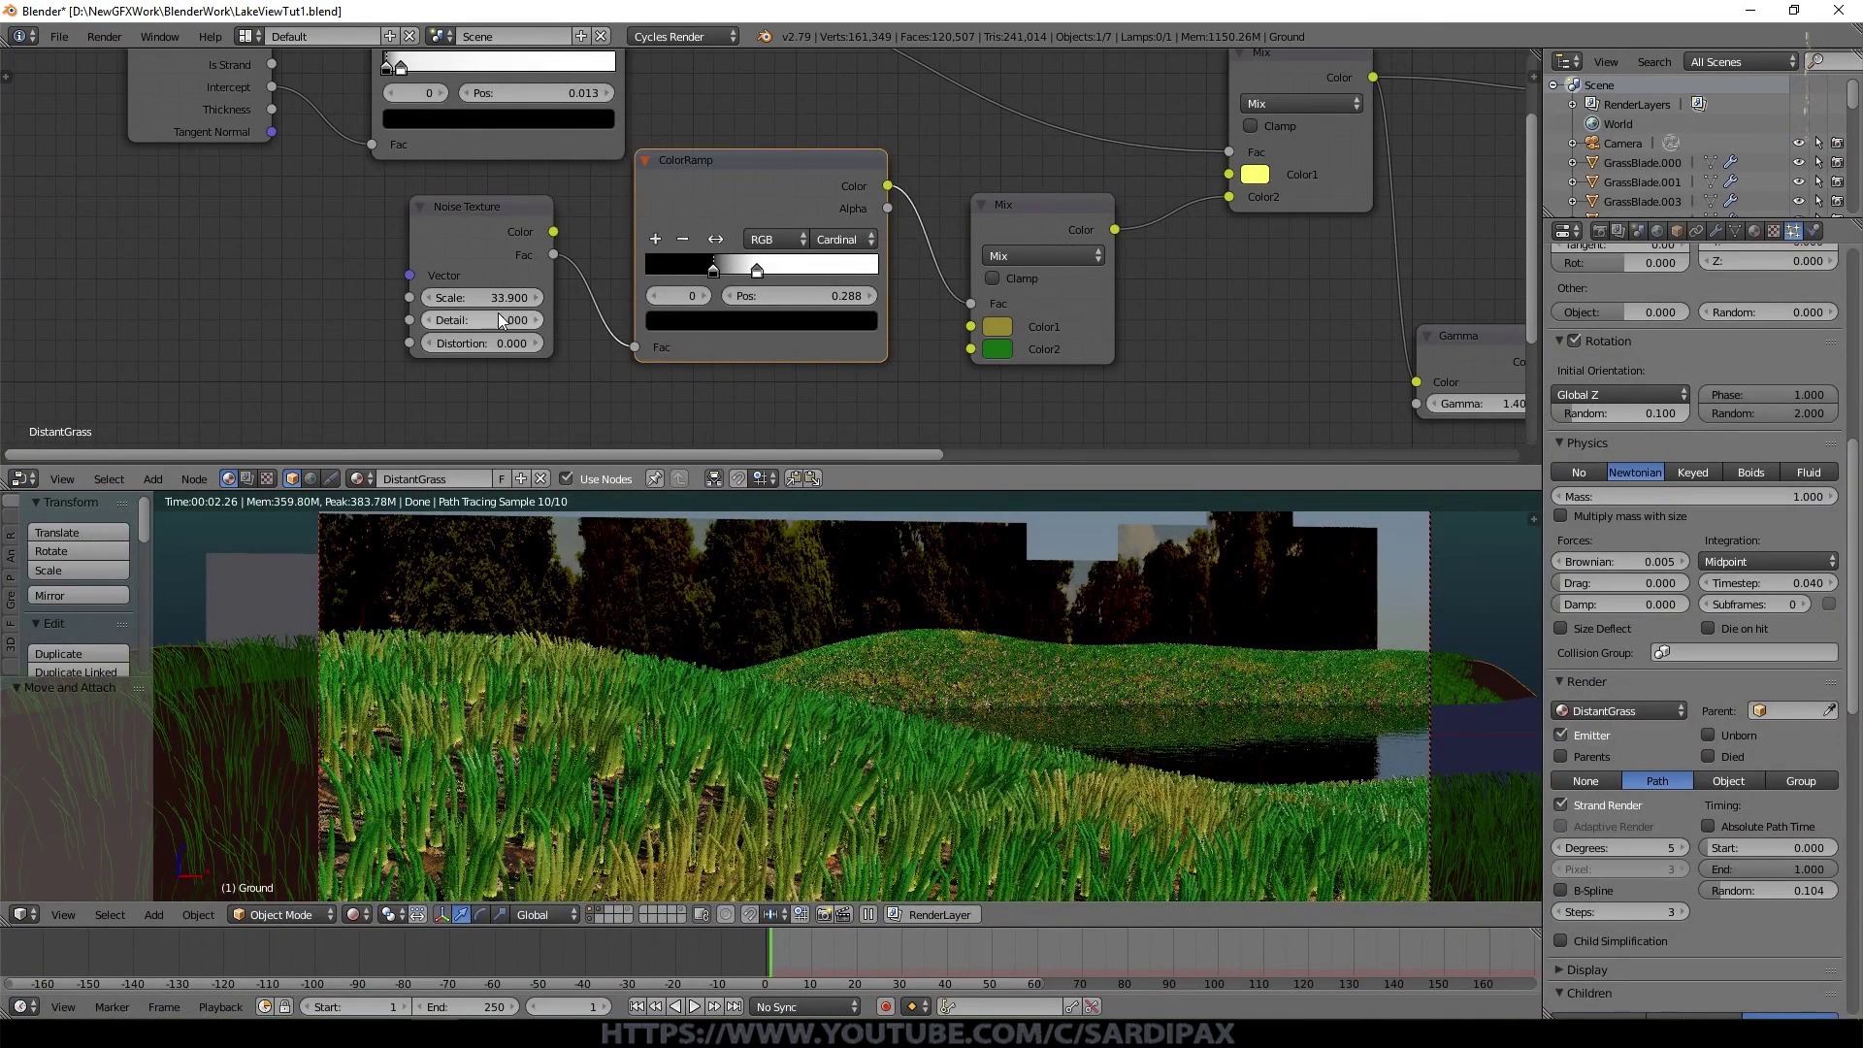
click(488, 323)
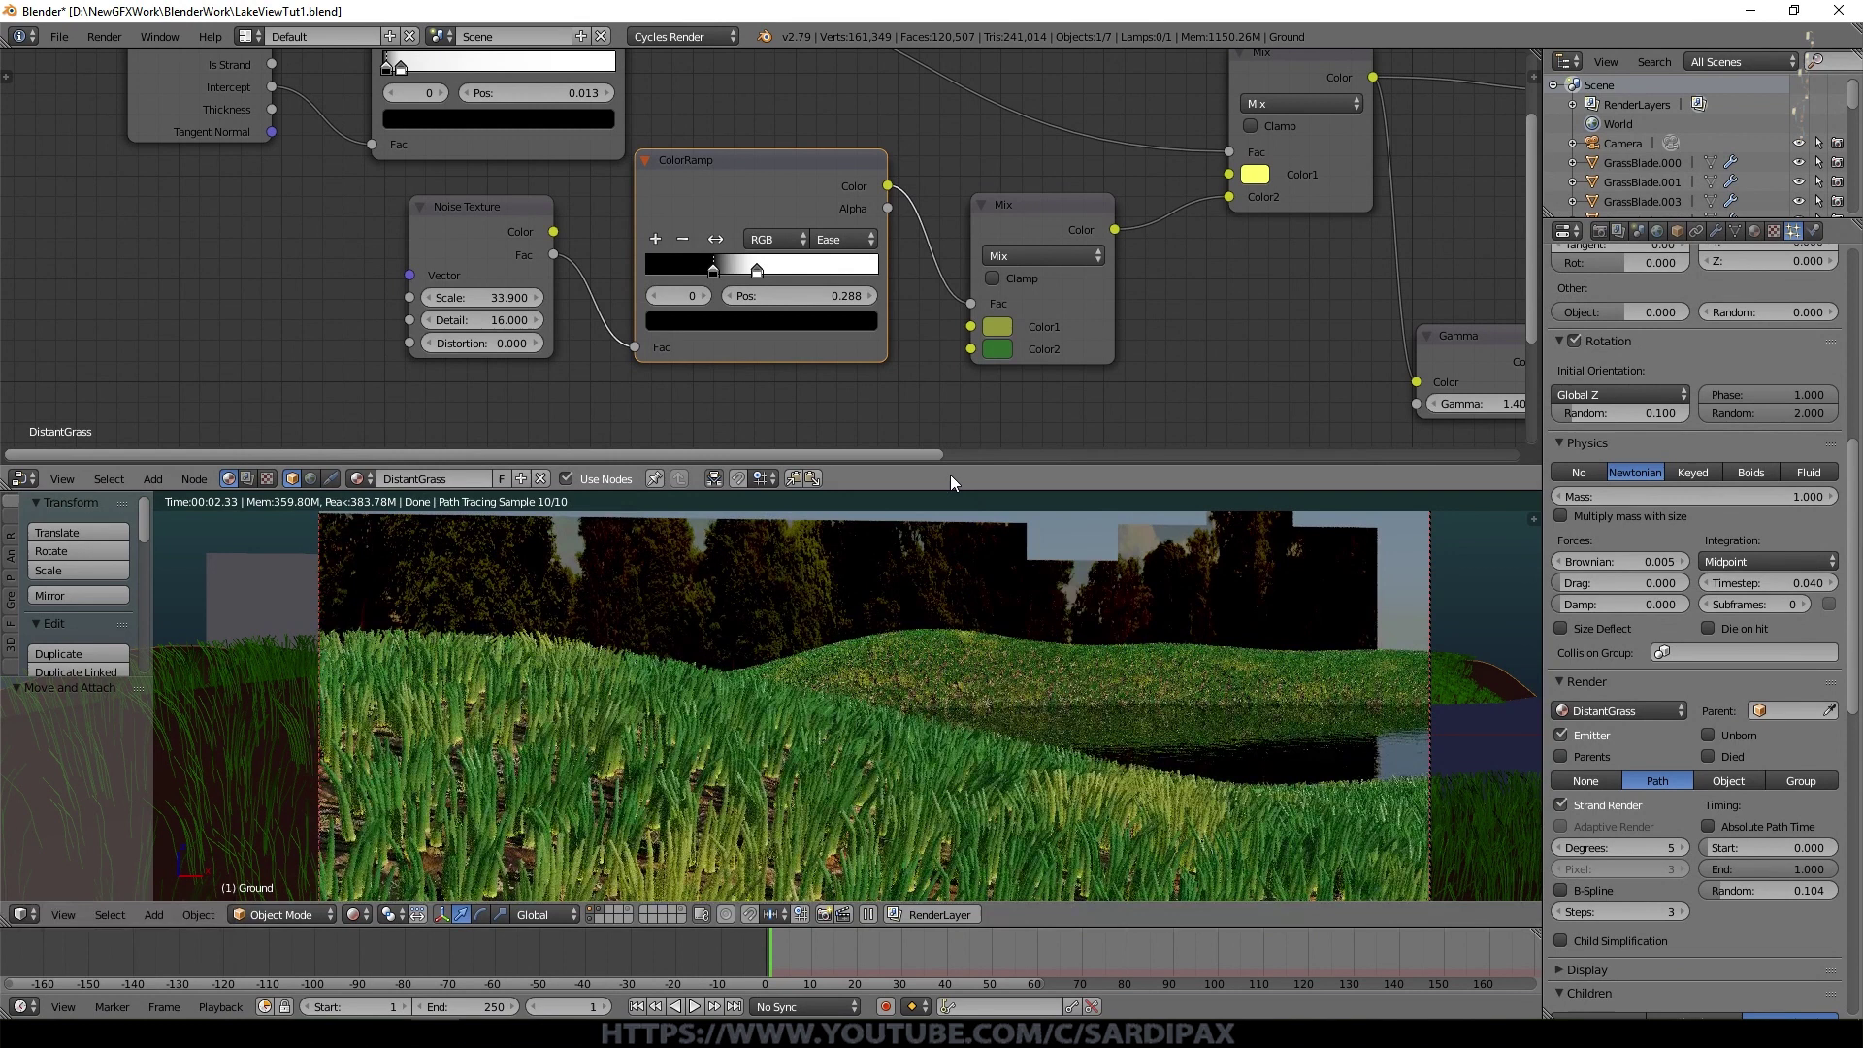
scroll(down, 3)
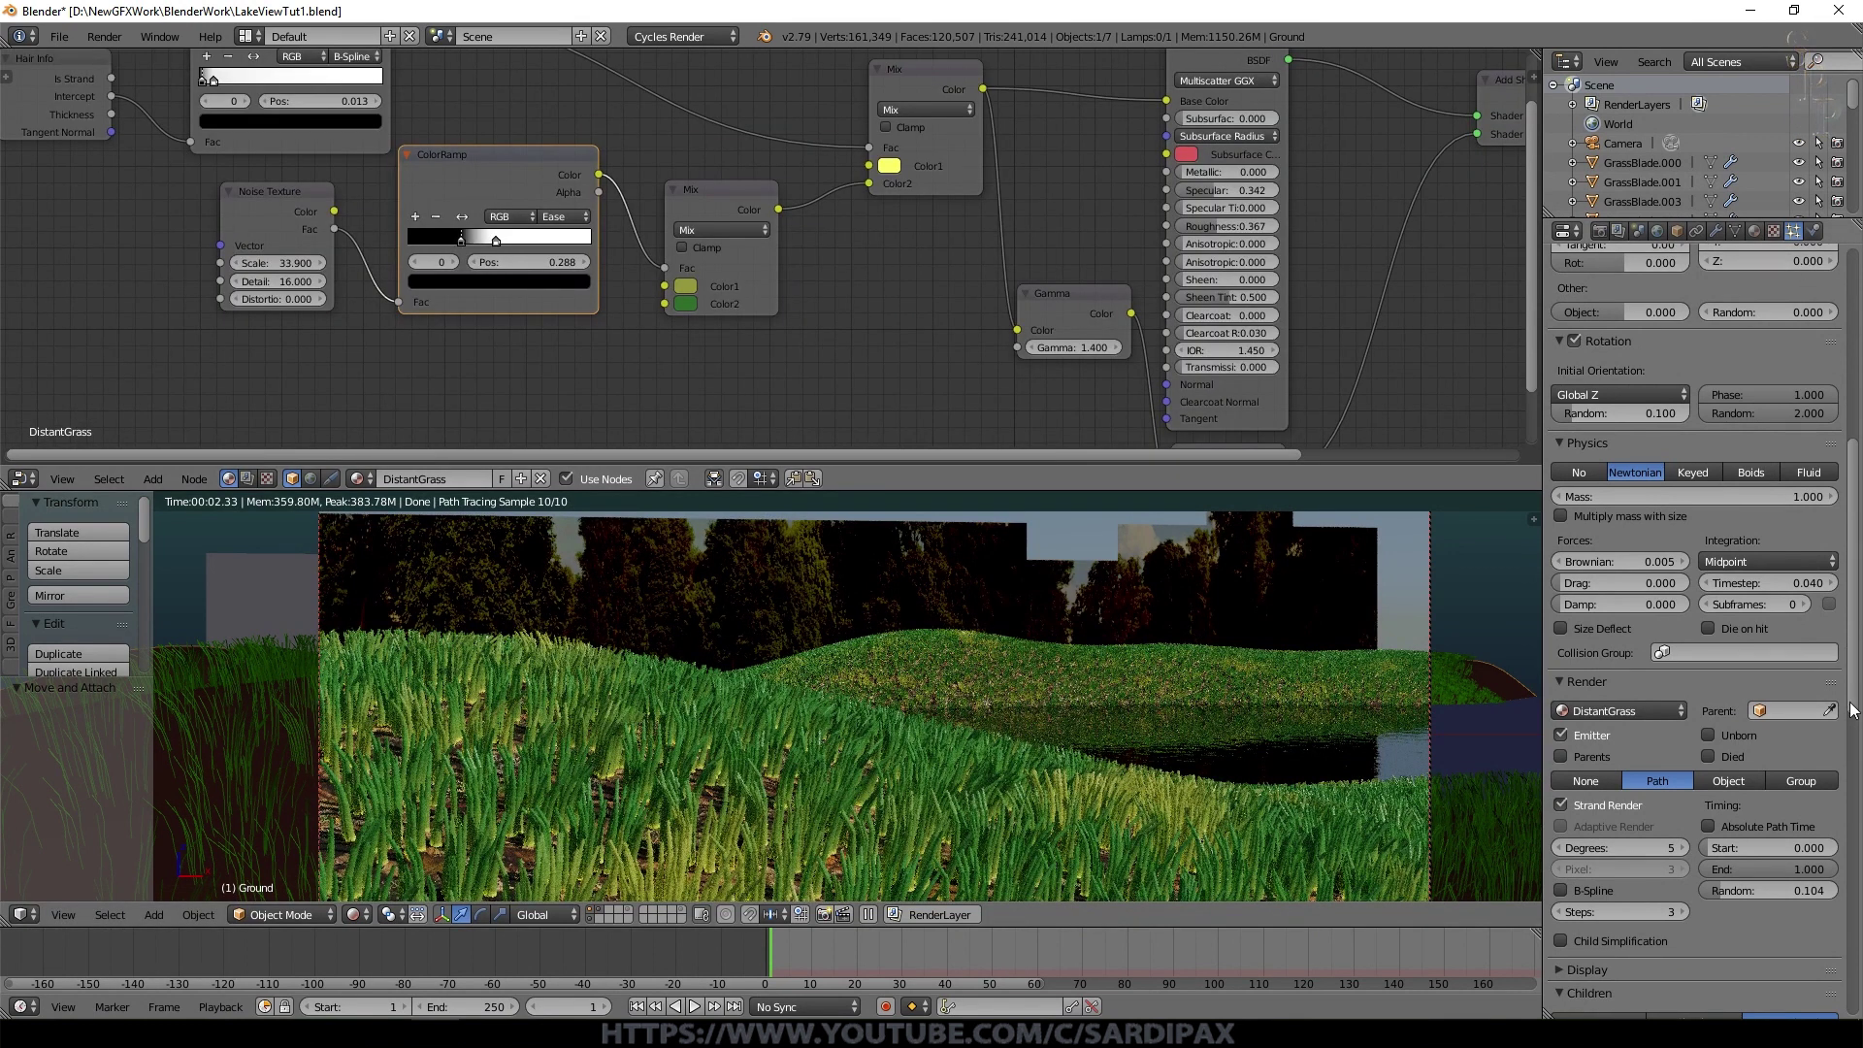
Step: Use the CamvisDistant vertex group for grass density and enable child simplification
click(1855, 708)
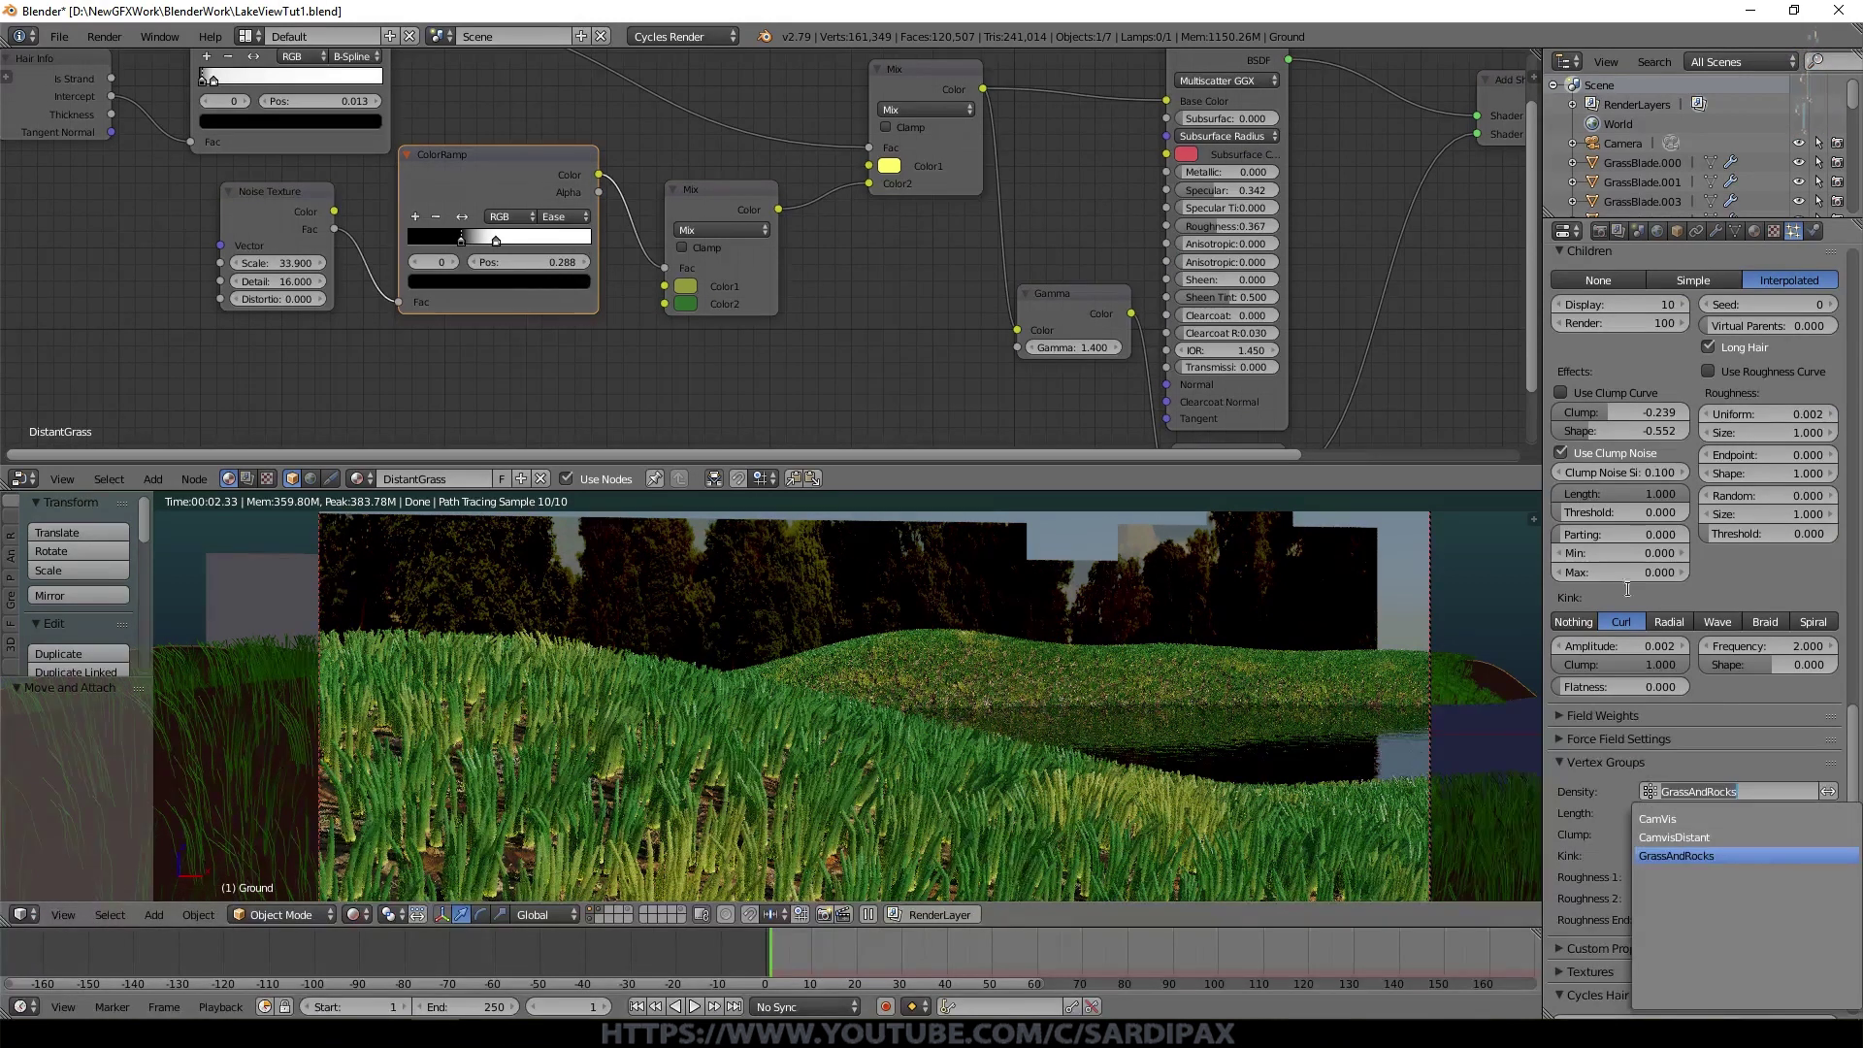
click(1711, 849)
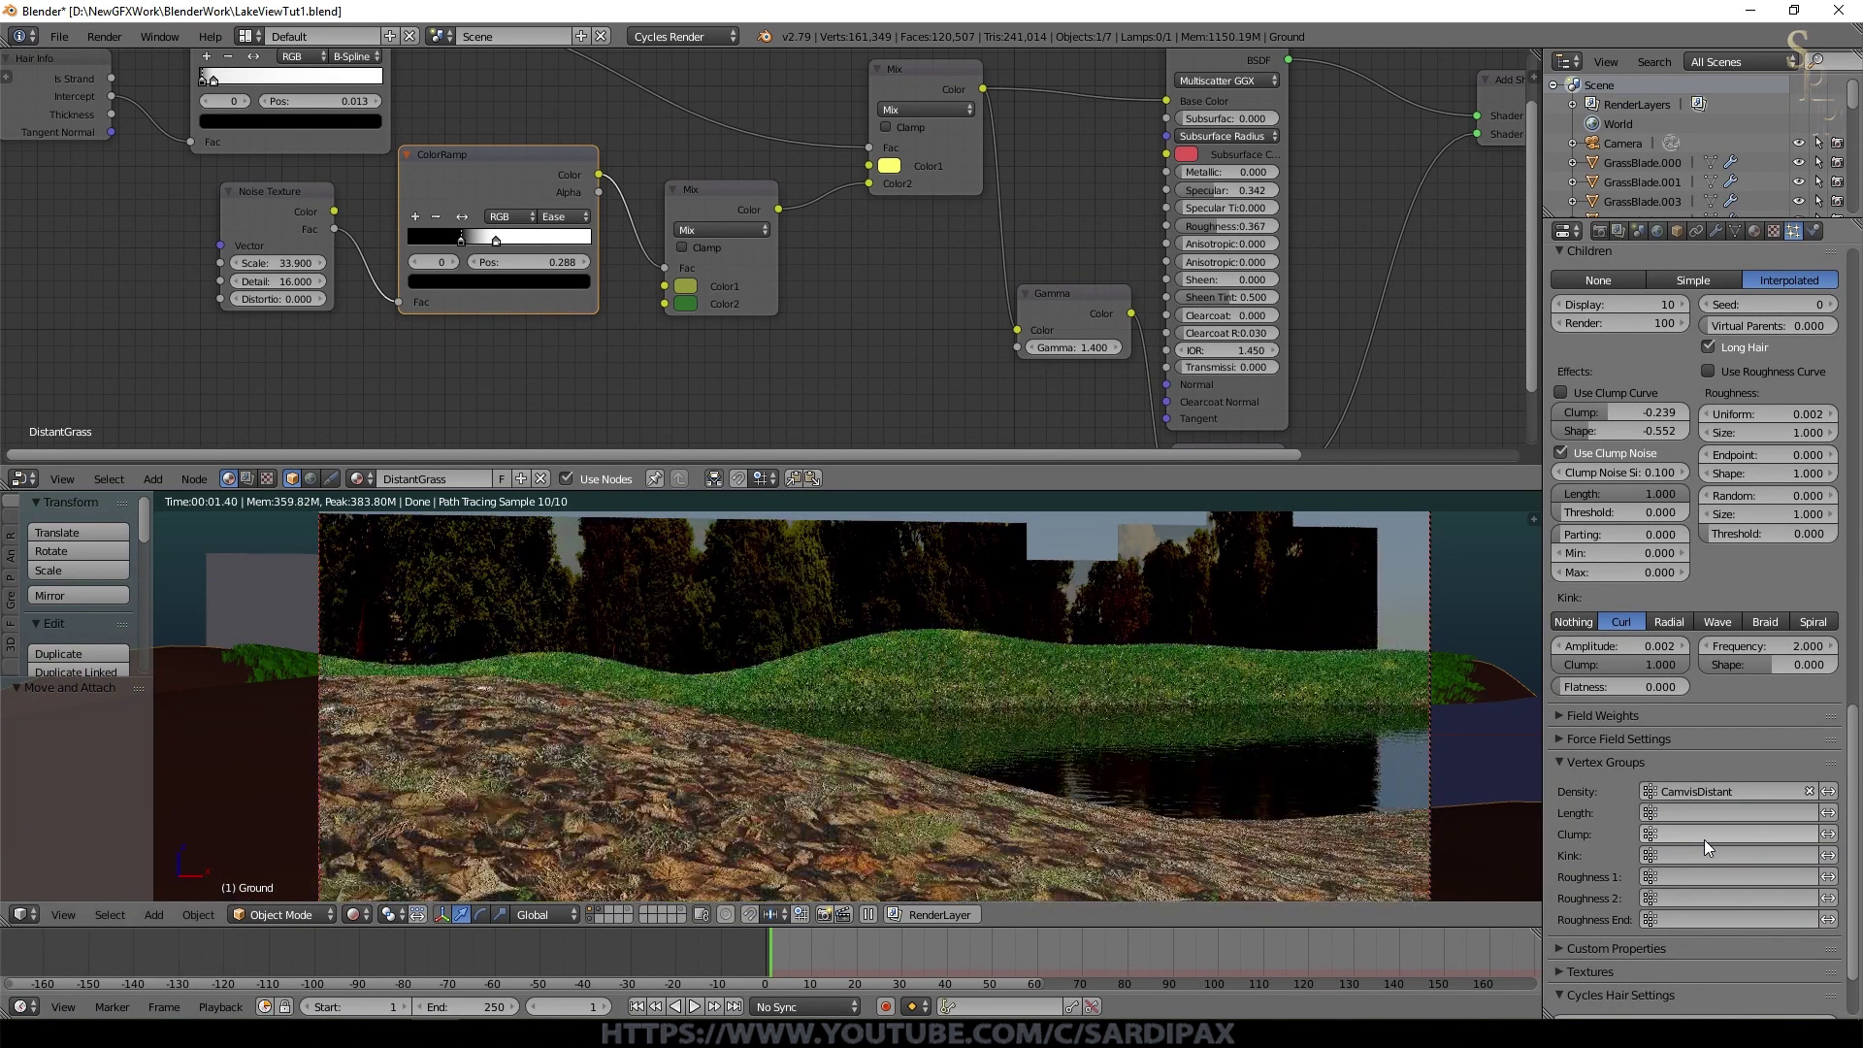
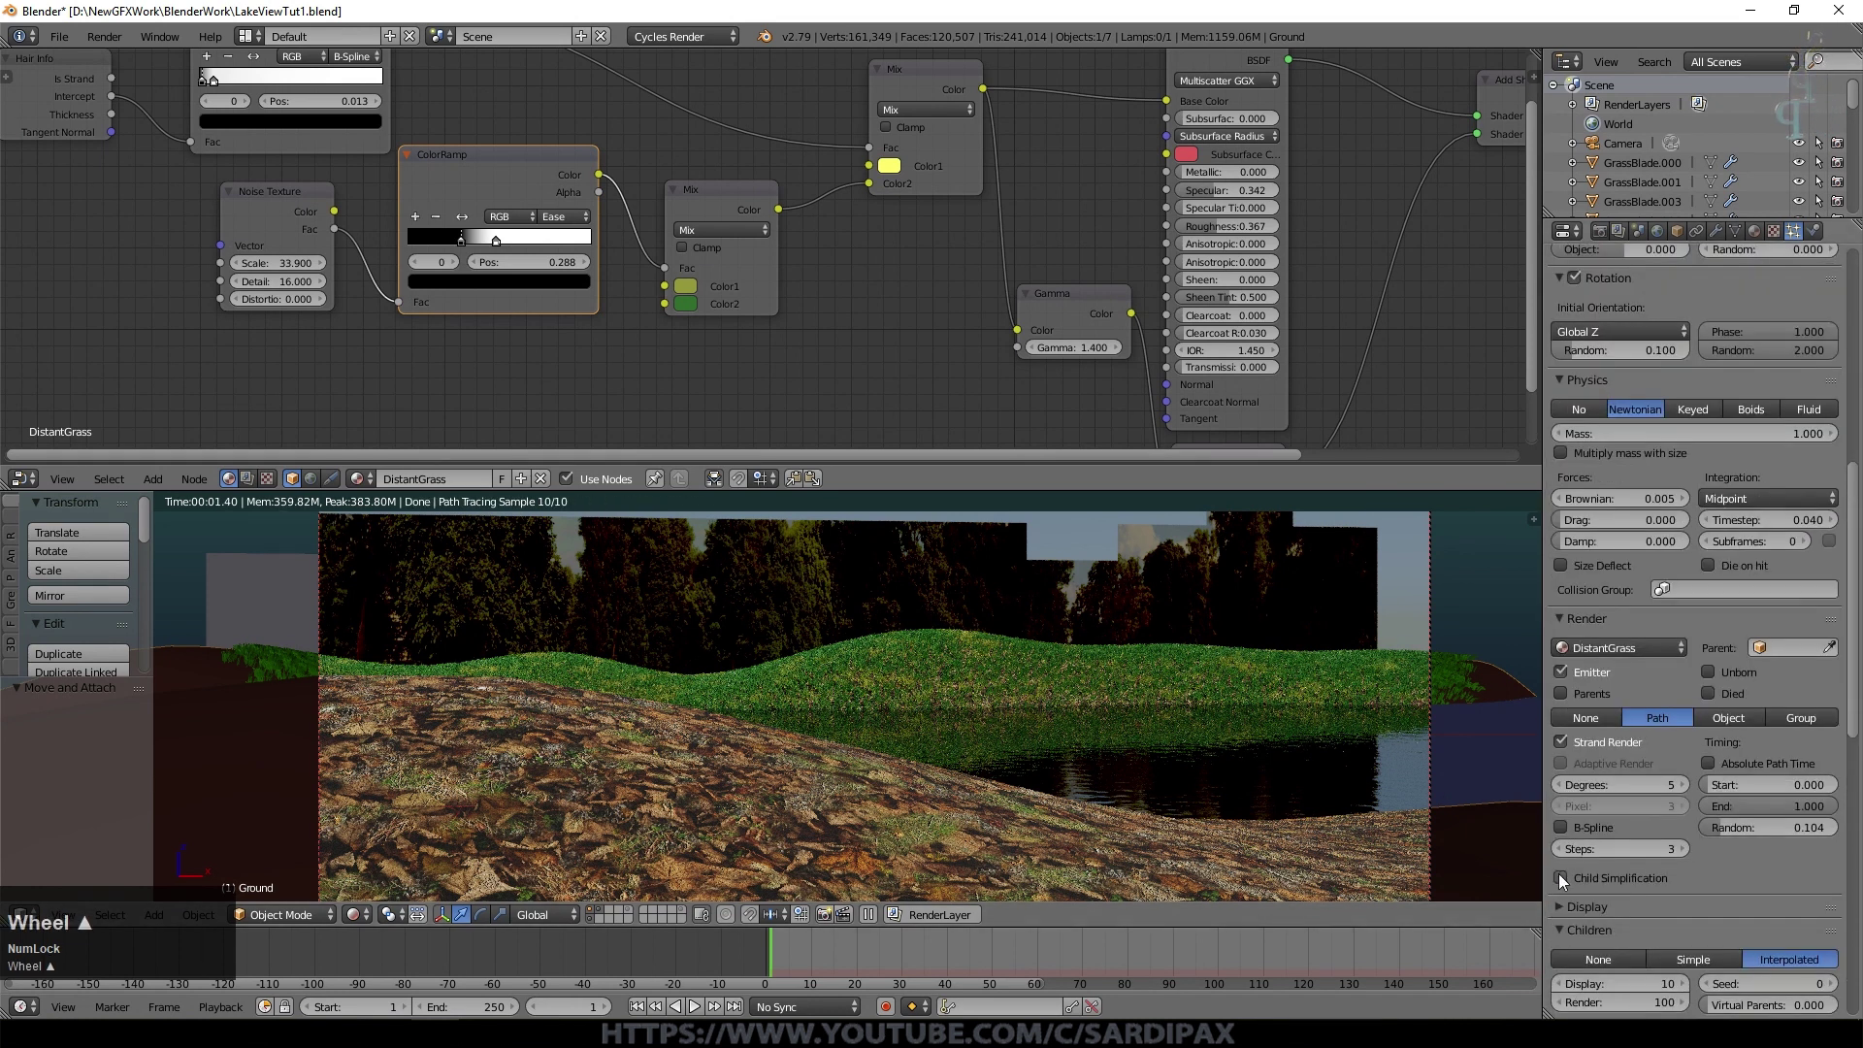
drag(1568, 885, 1568, 885)
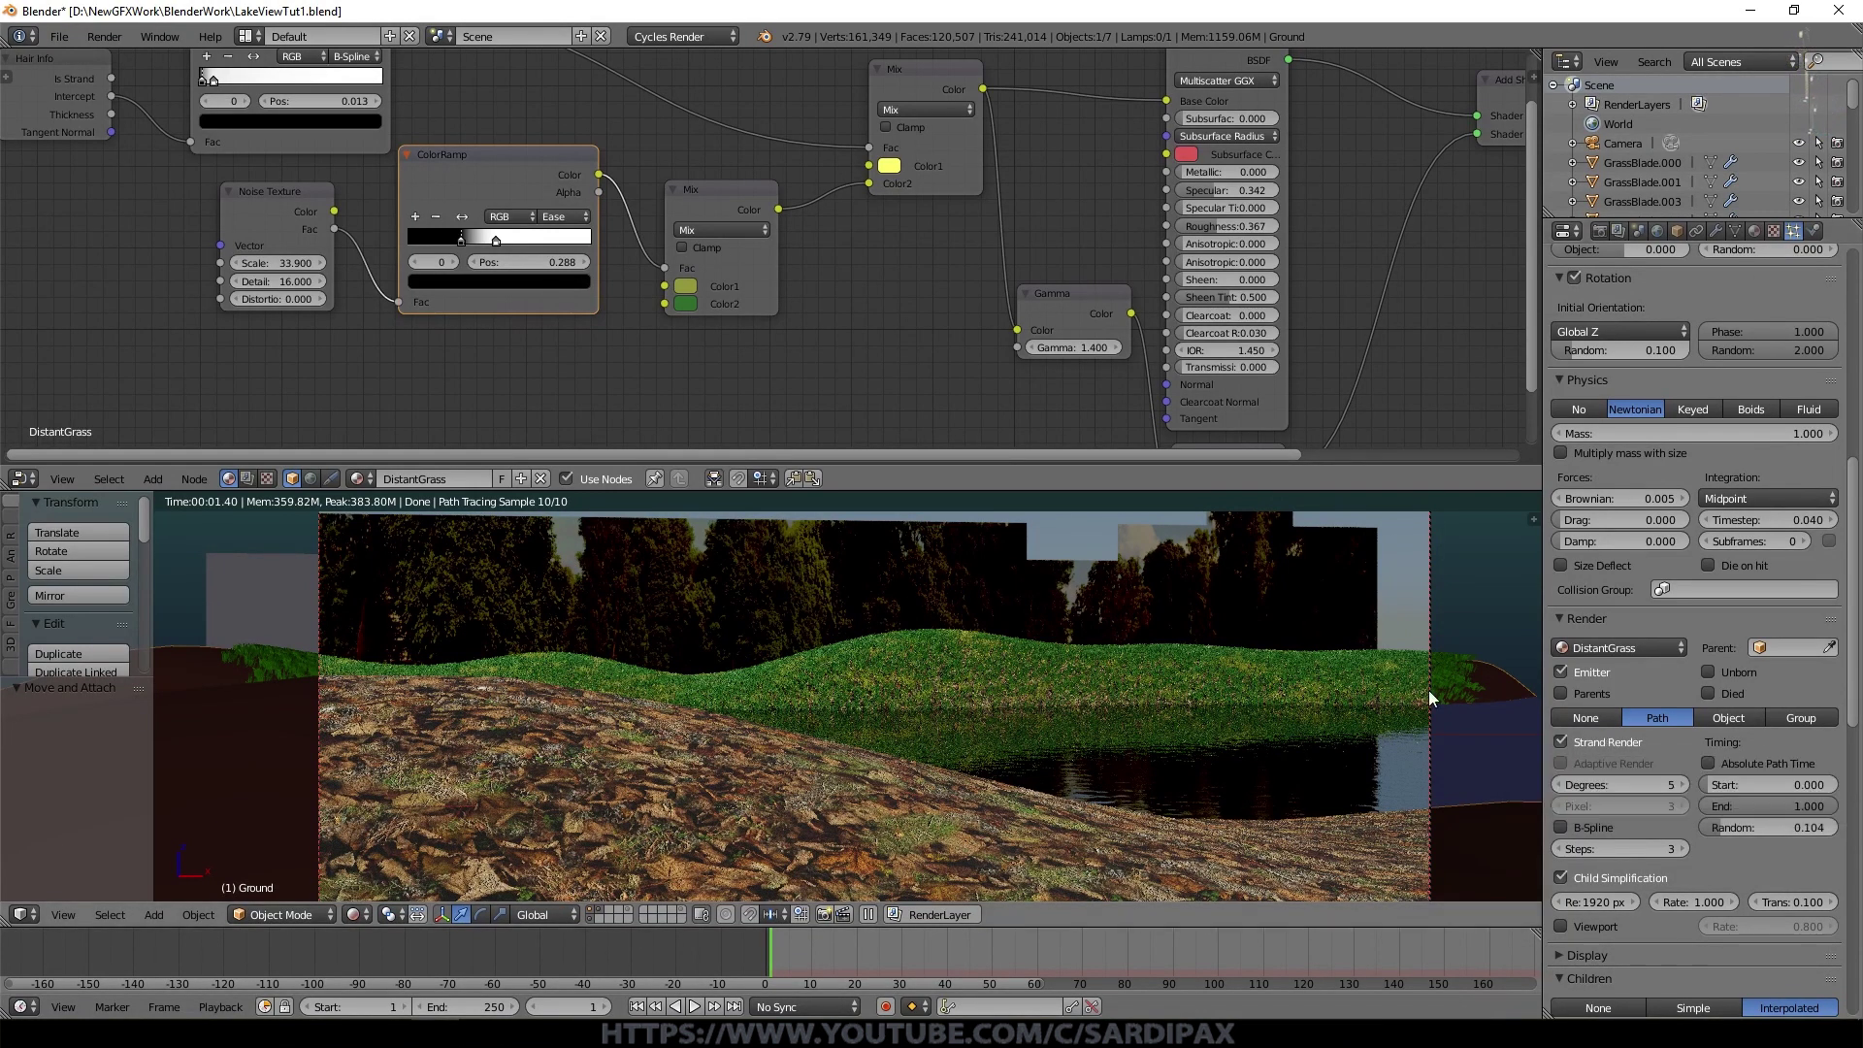
click(1563, 883)
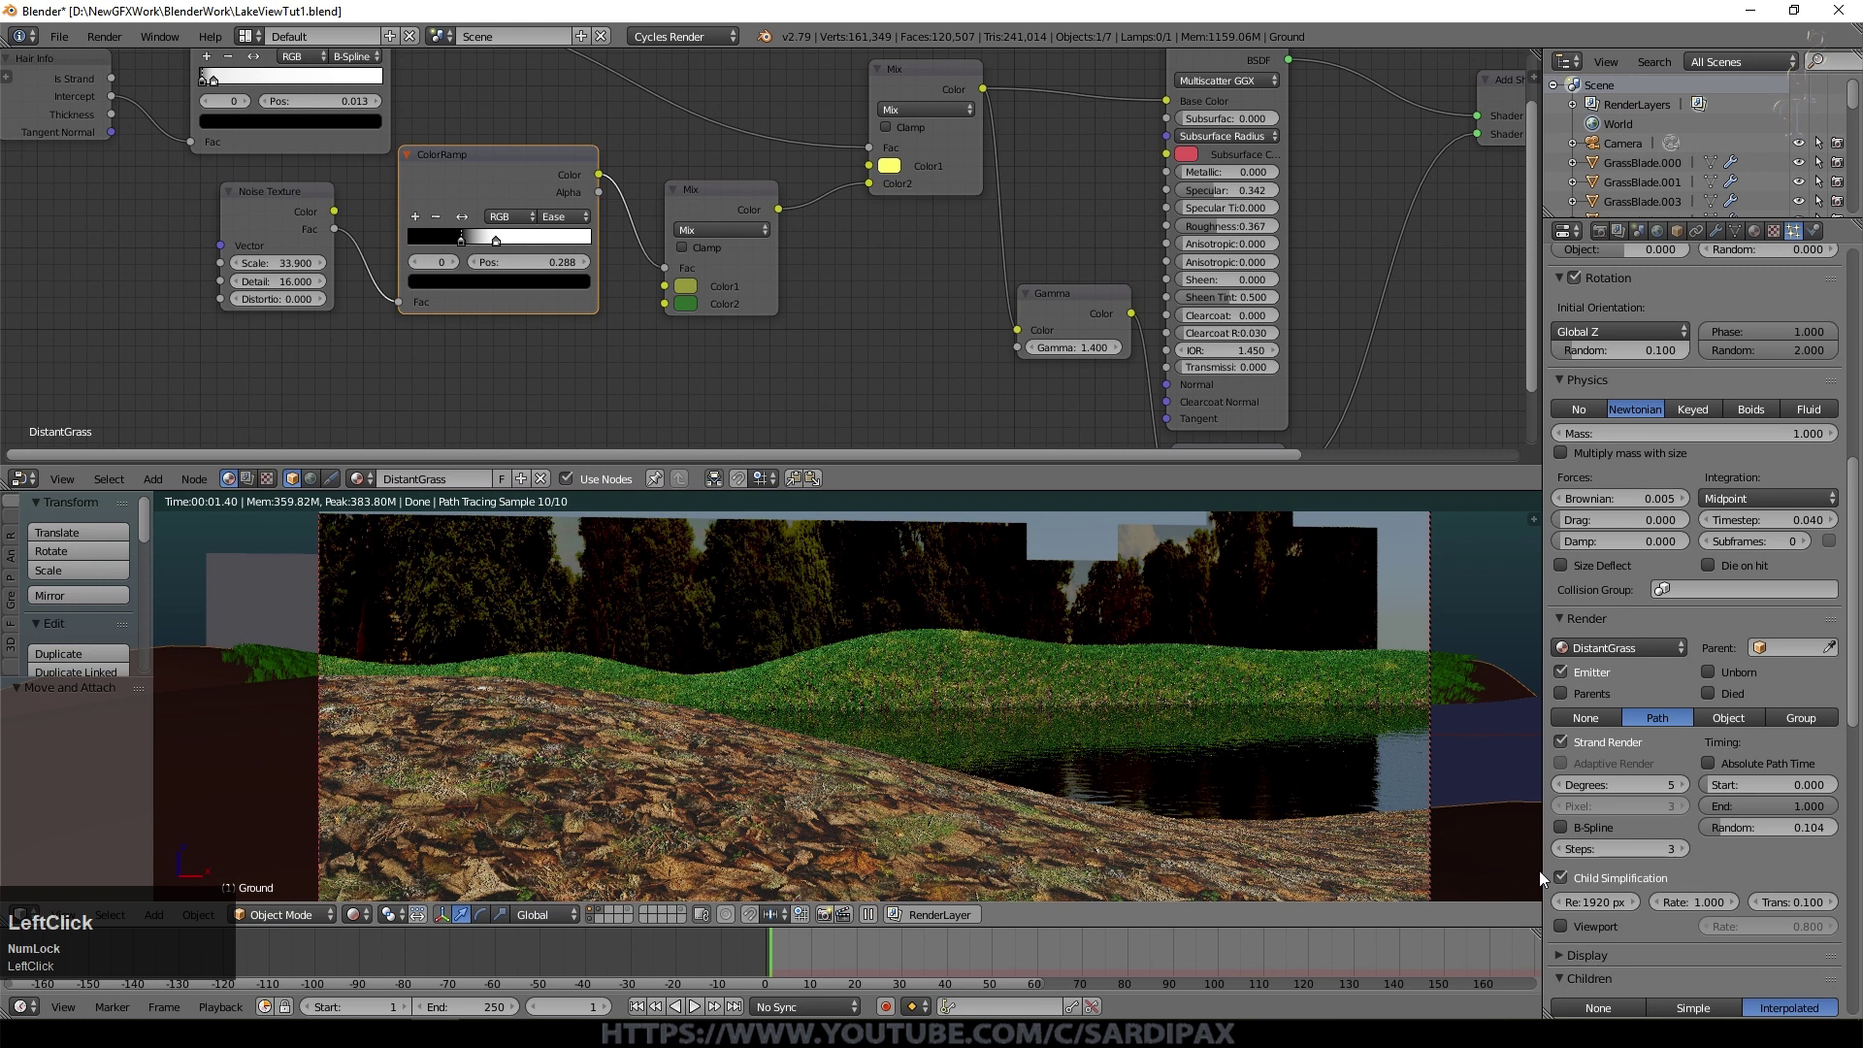
key(KP_0)
click(1564, 887)
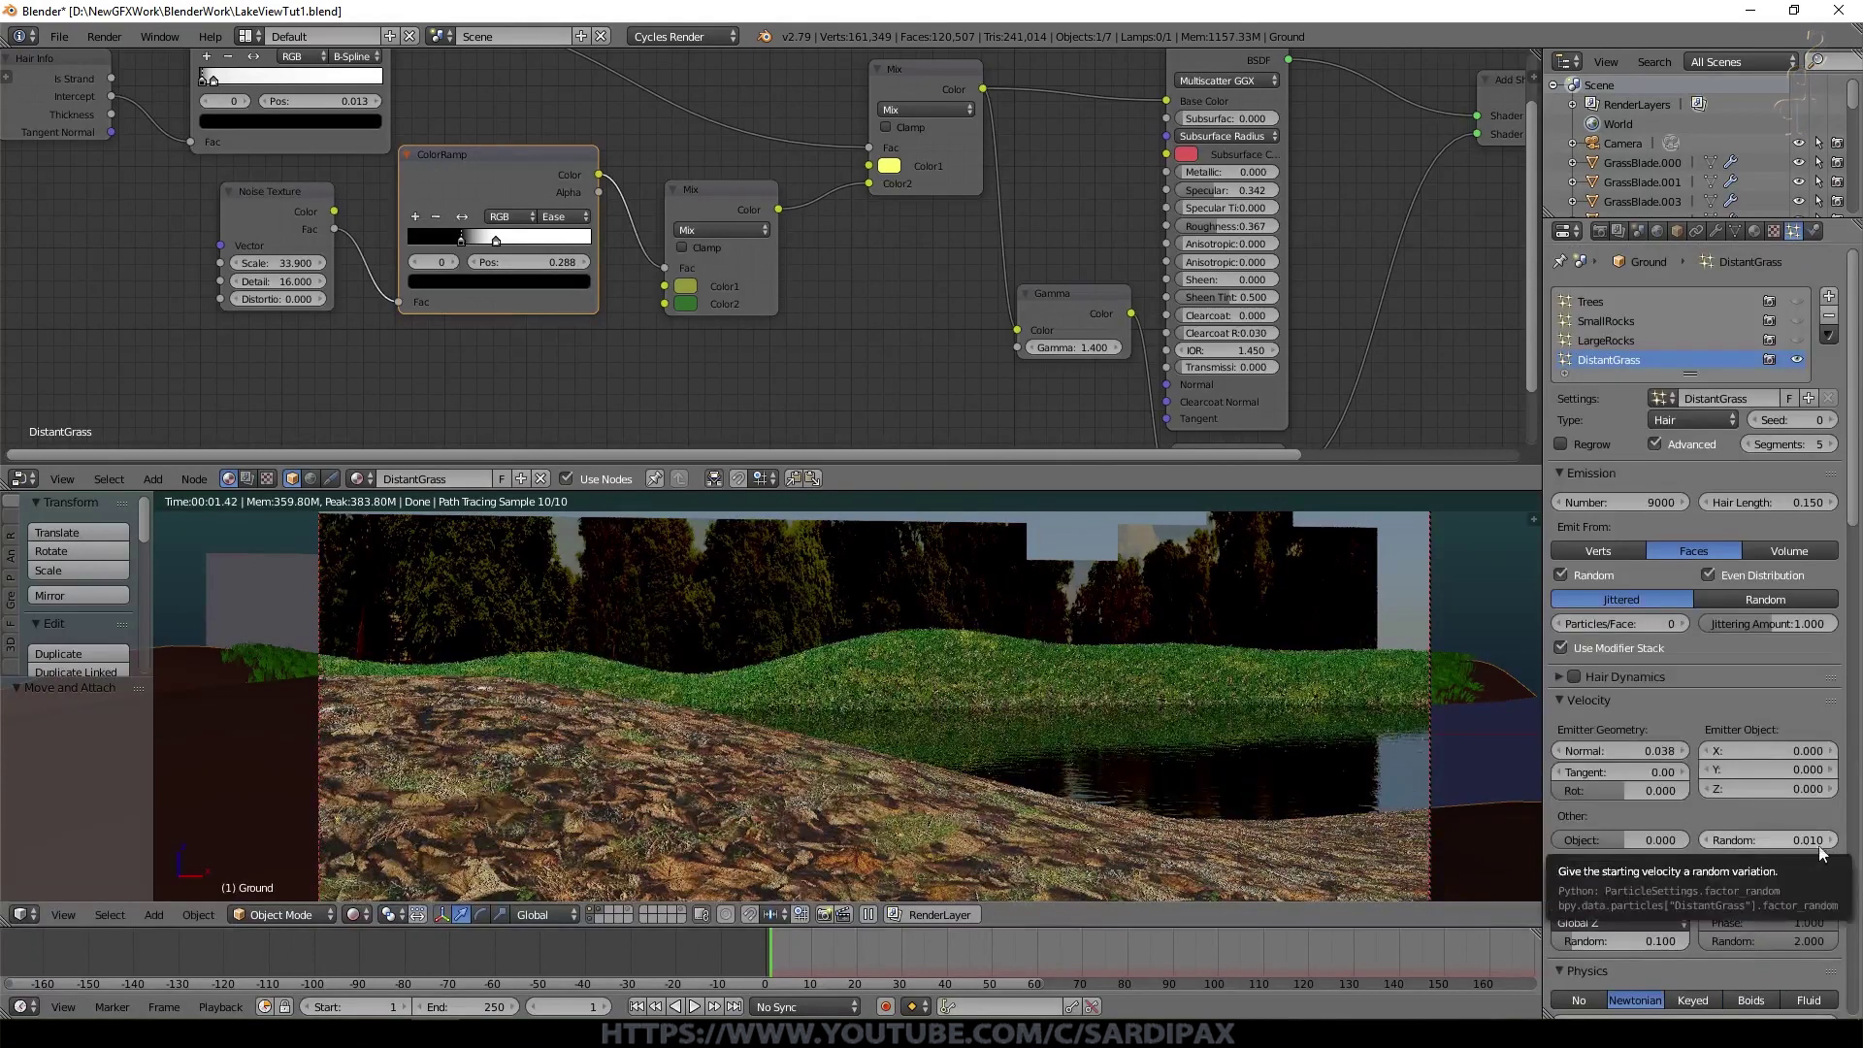
Step: Set random velocity 0.03, normal velocity 0.025 and hair length 0.1, then hide the grass from render
click(1834, 849)
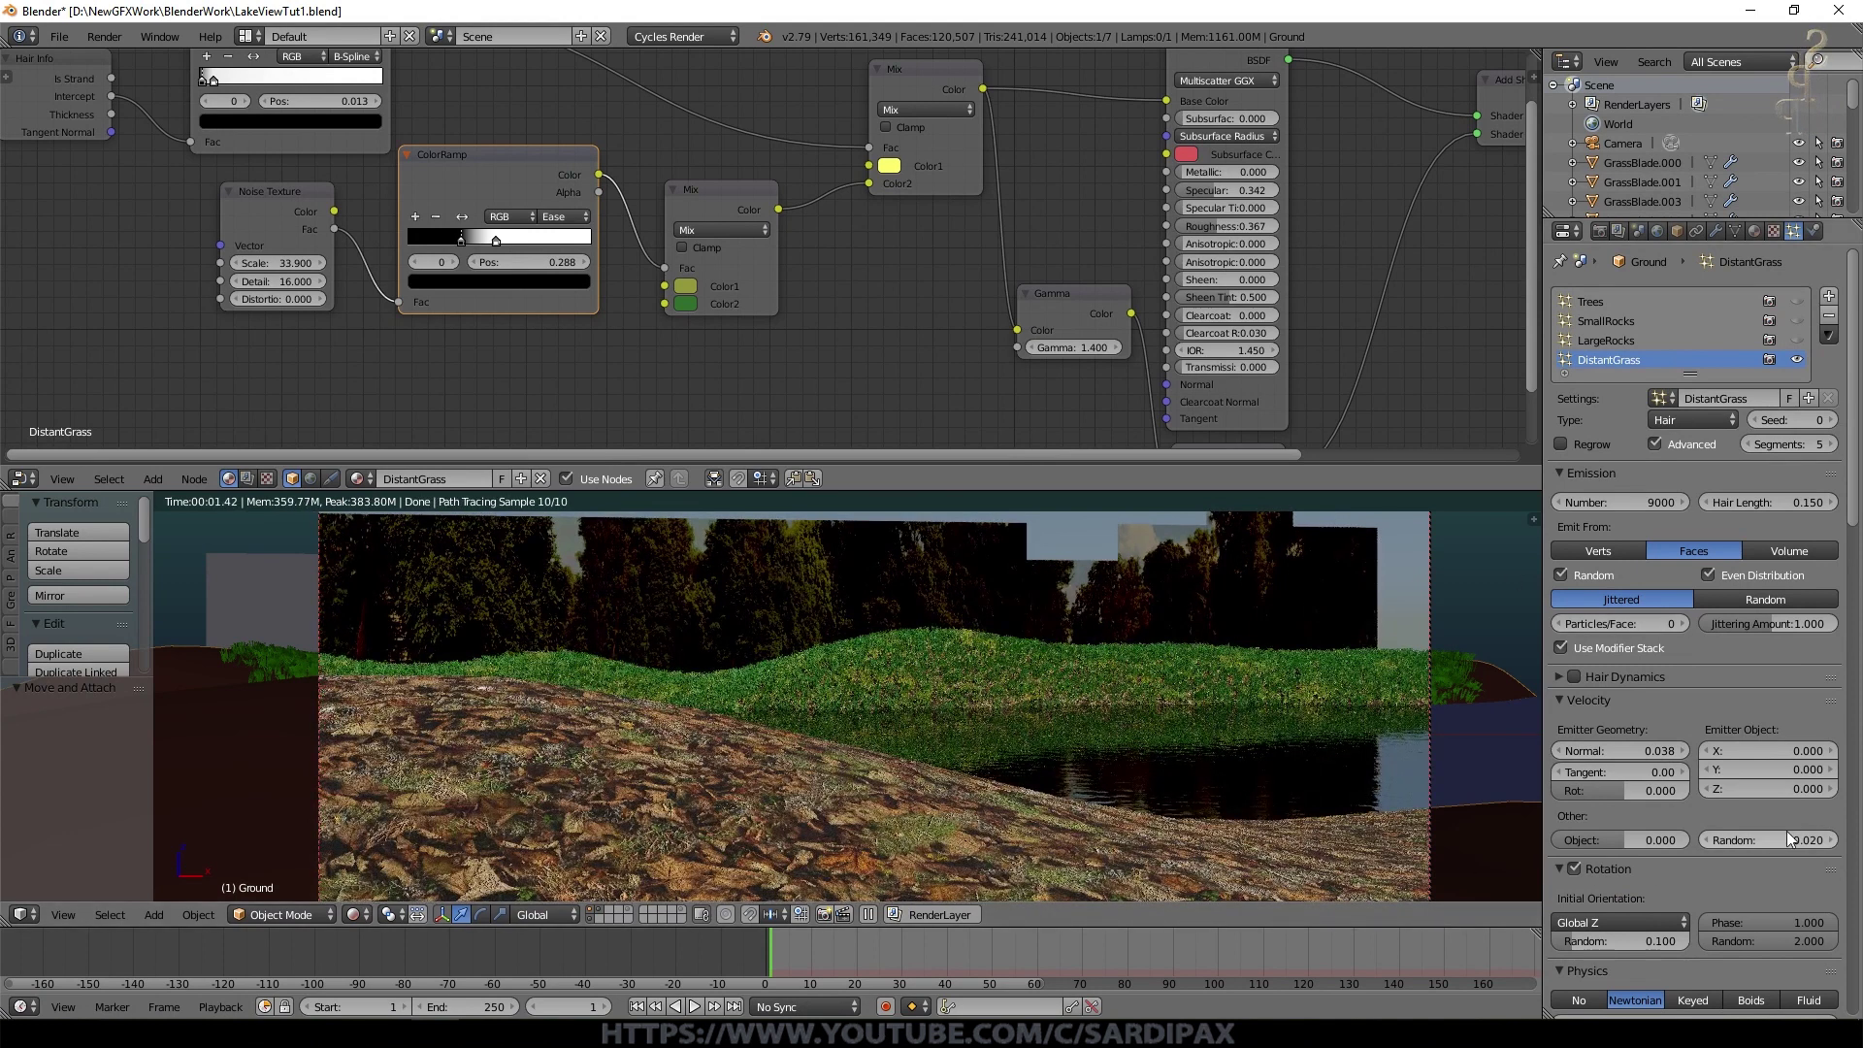
click(1839, 843)
click(1644, 754)
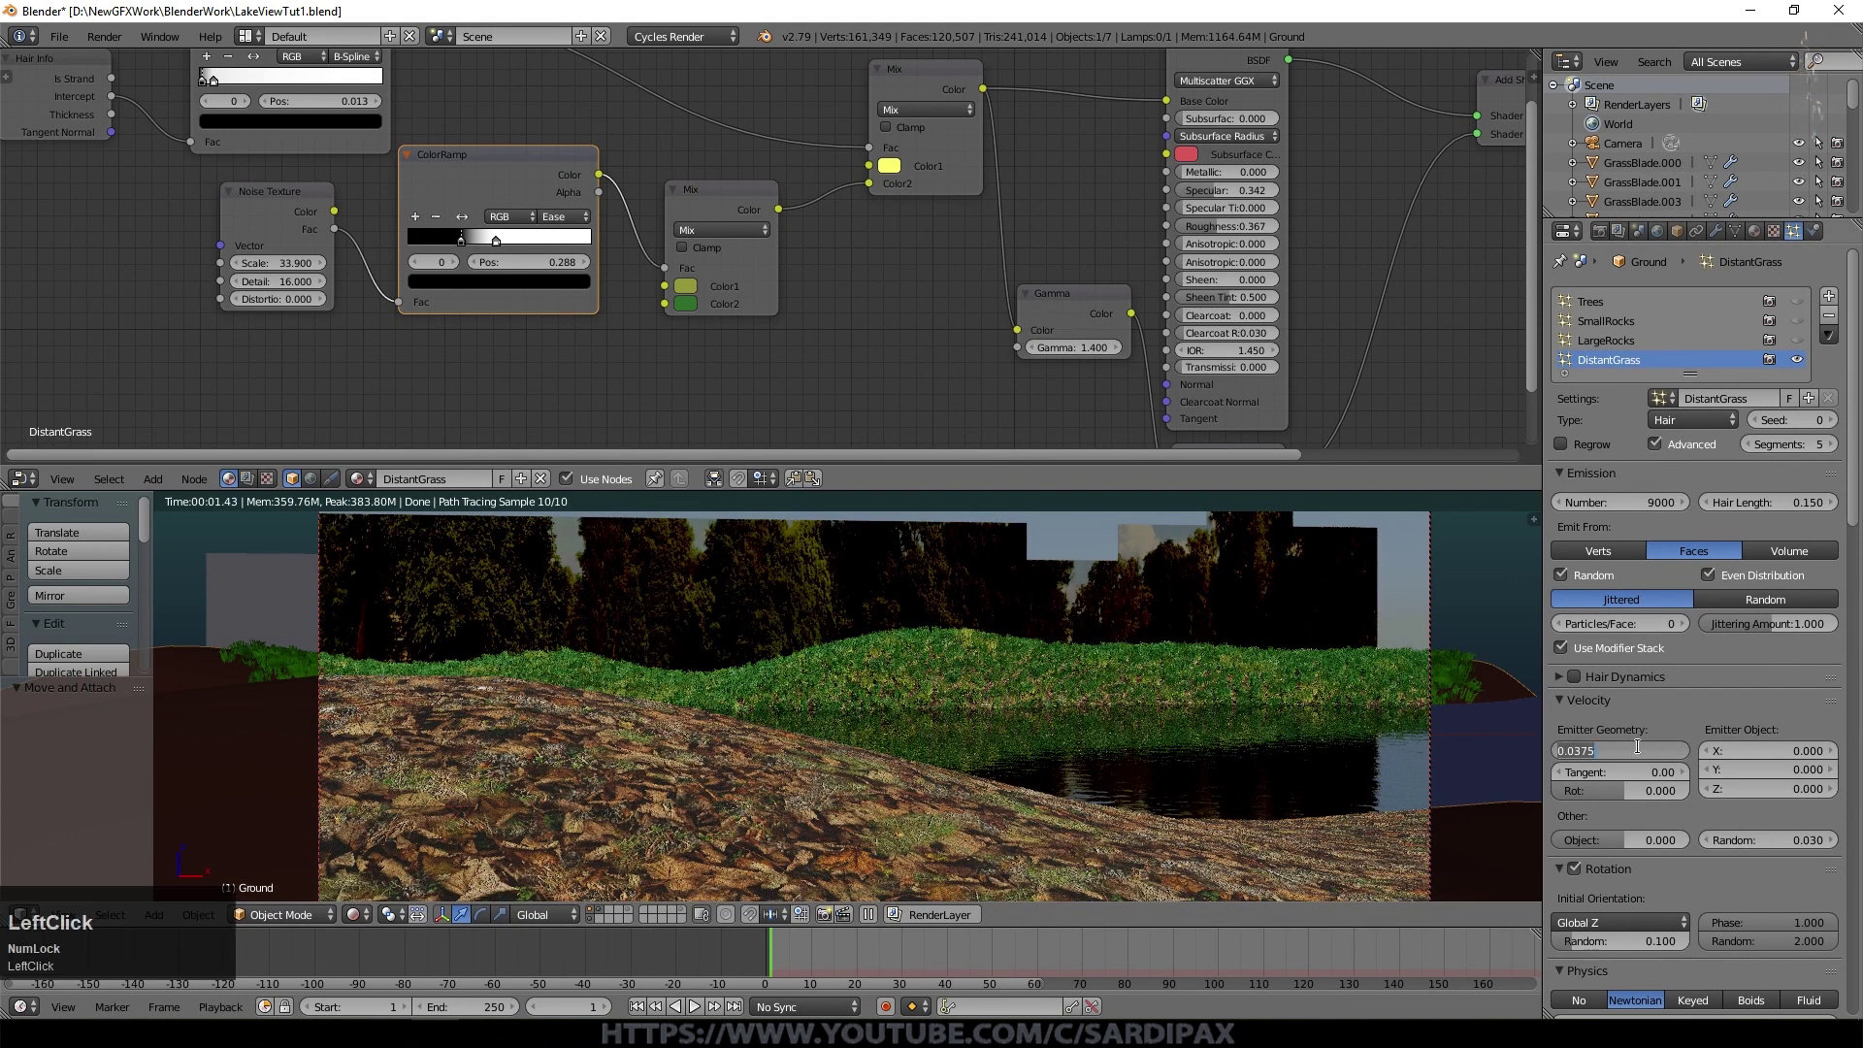
key(KP_0)
key(KP_2)
key(KP_5)
key(KP_Enter)
click(1361, 539)
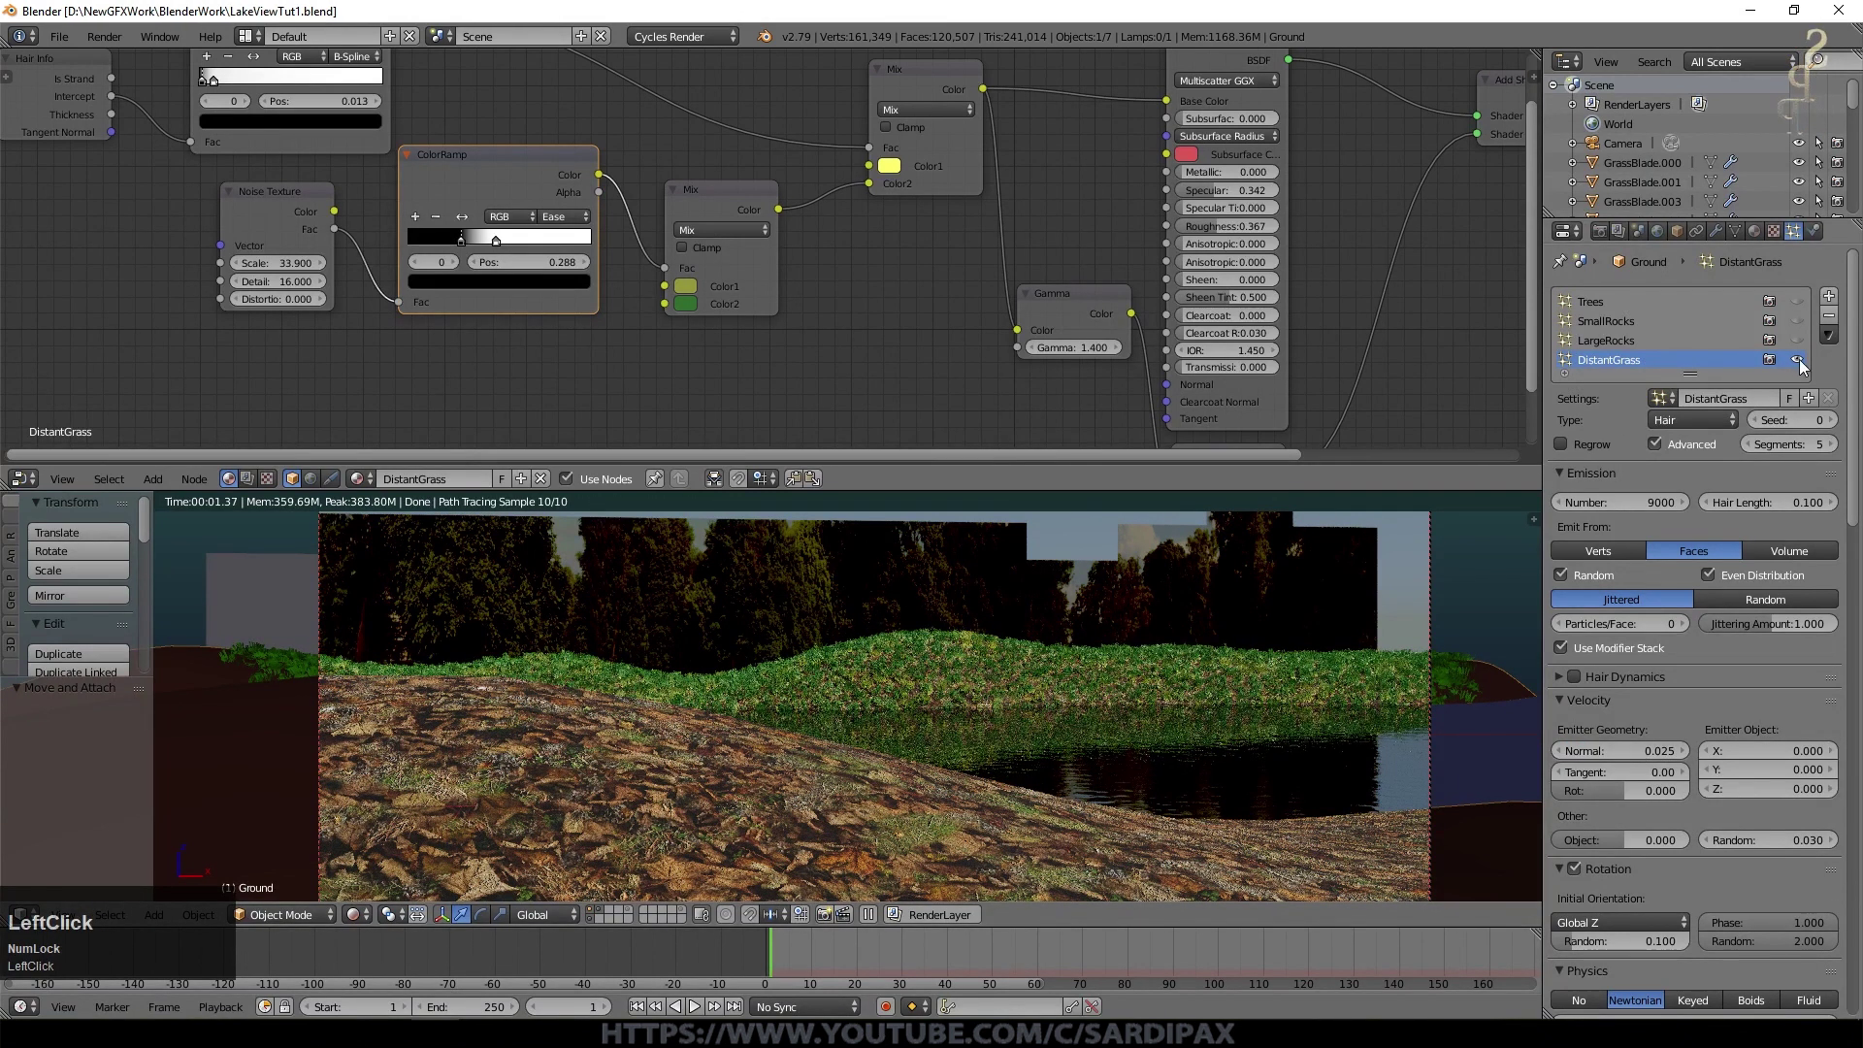
click(1807, 369)
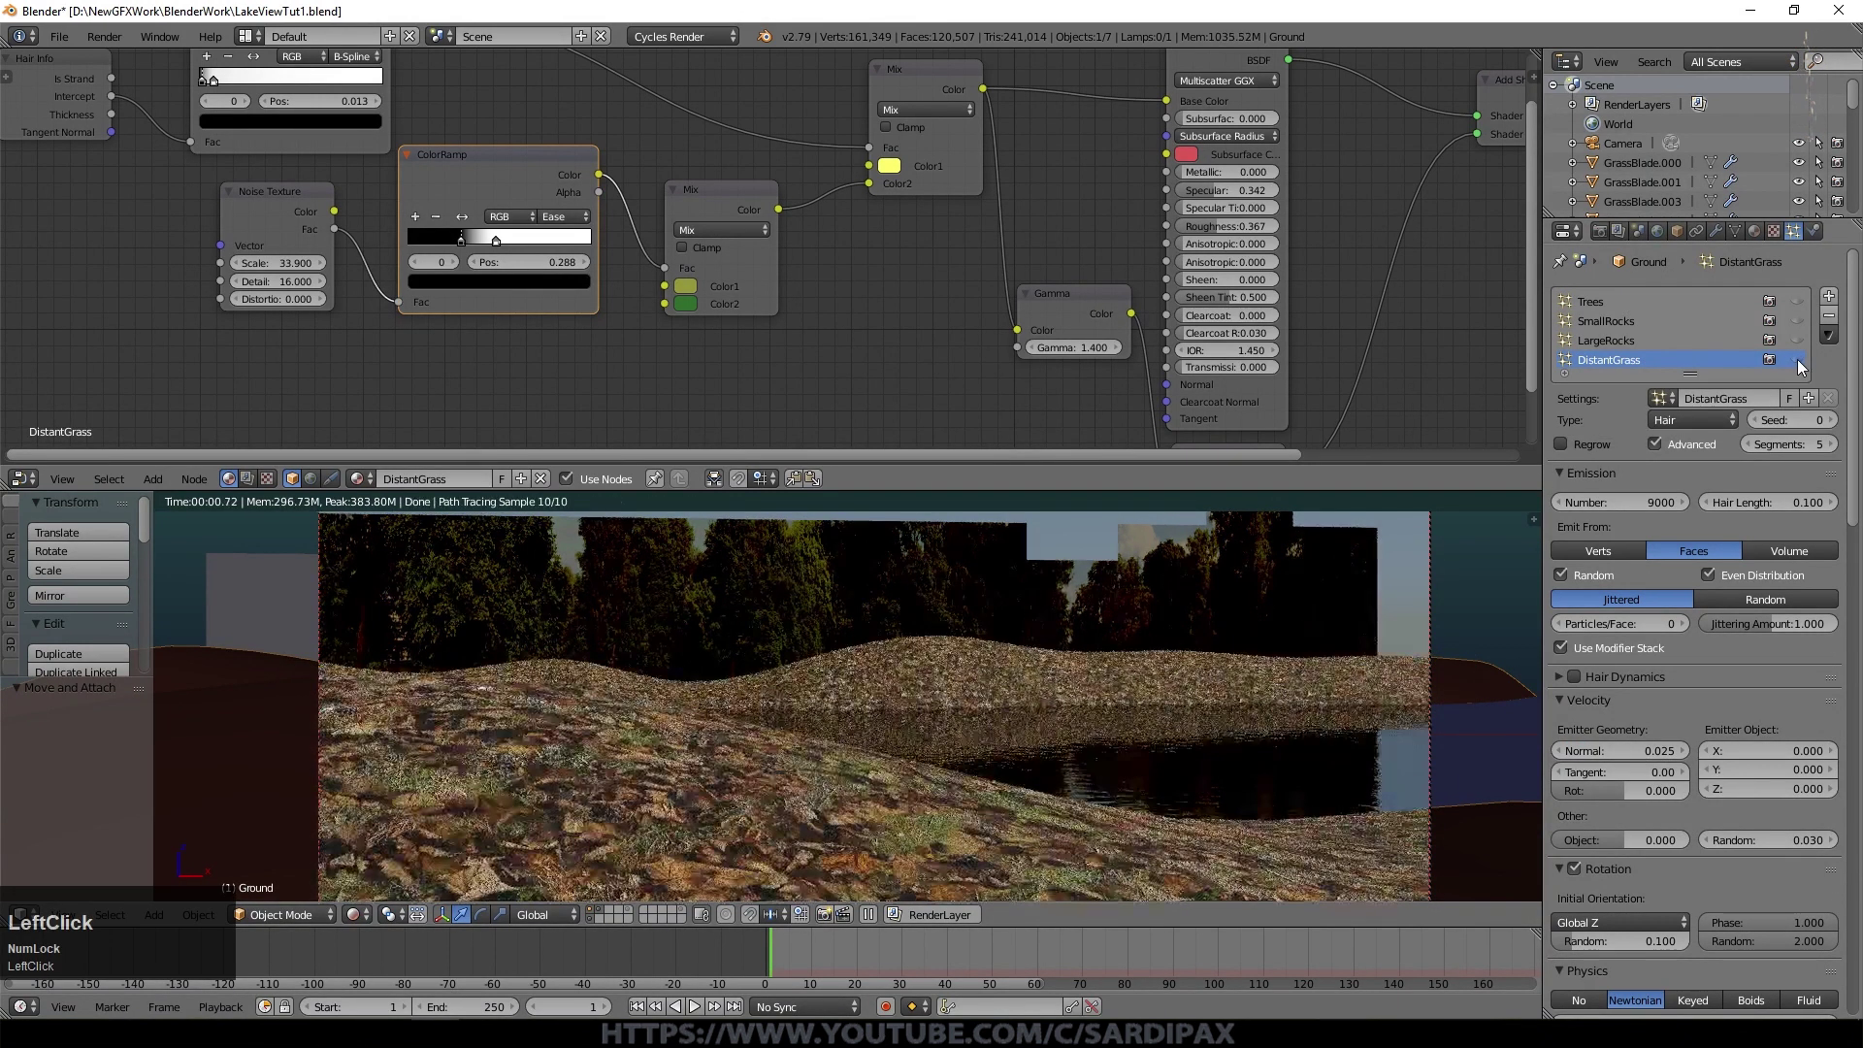
Step: Select a grass blade clump, frame it and briefly enter and leave mesh edit mode
click(821, 787)
scroll(down, 3)
middle_click(955, 682)
right_click(1085, 766)
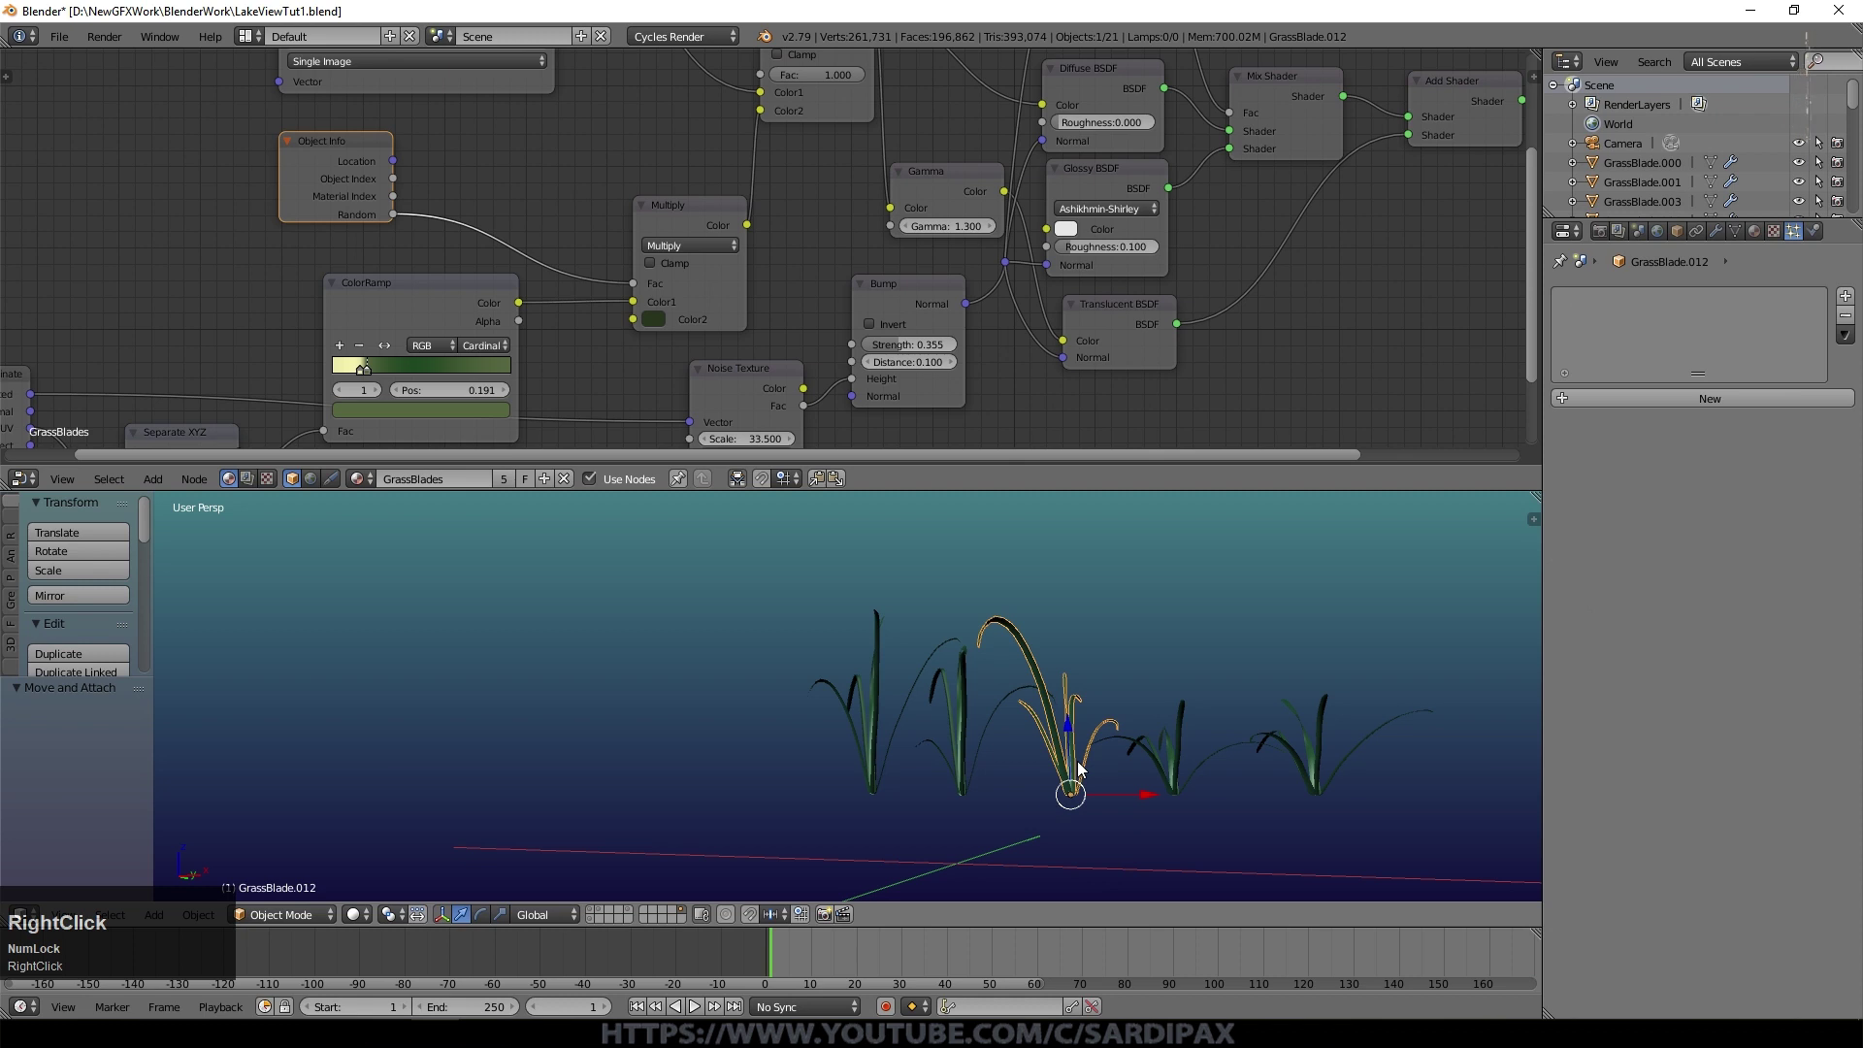
key(KP_Decimal)
scroll(up, 3)
middle_click(936, 846)
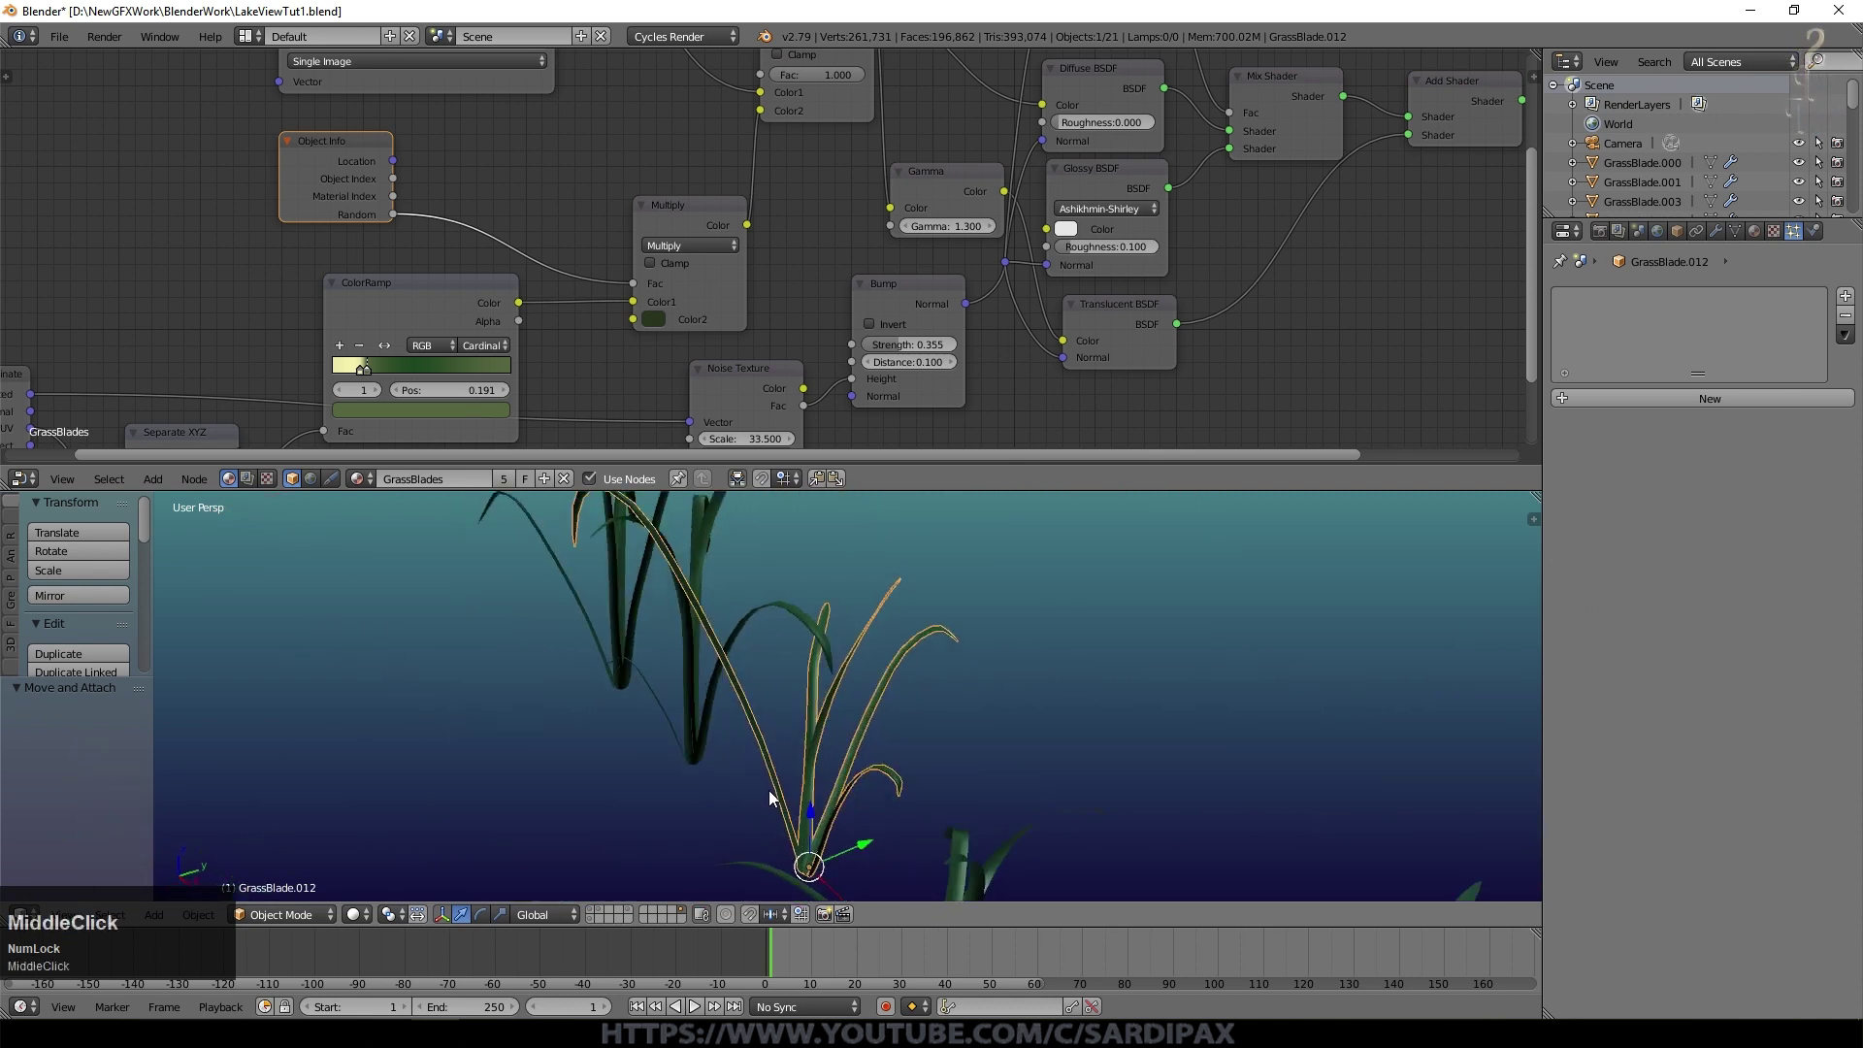
key(Tab)
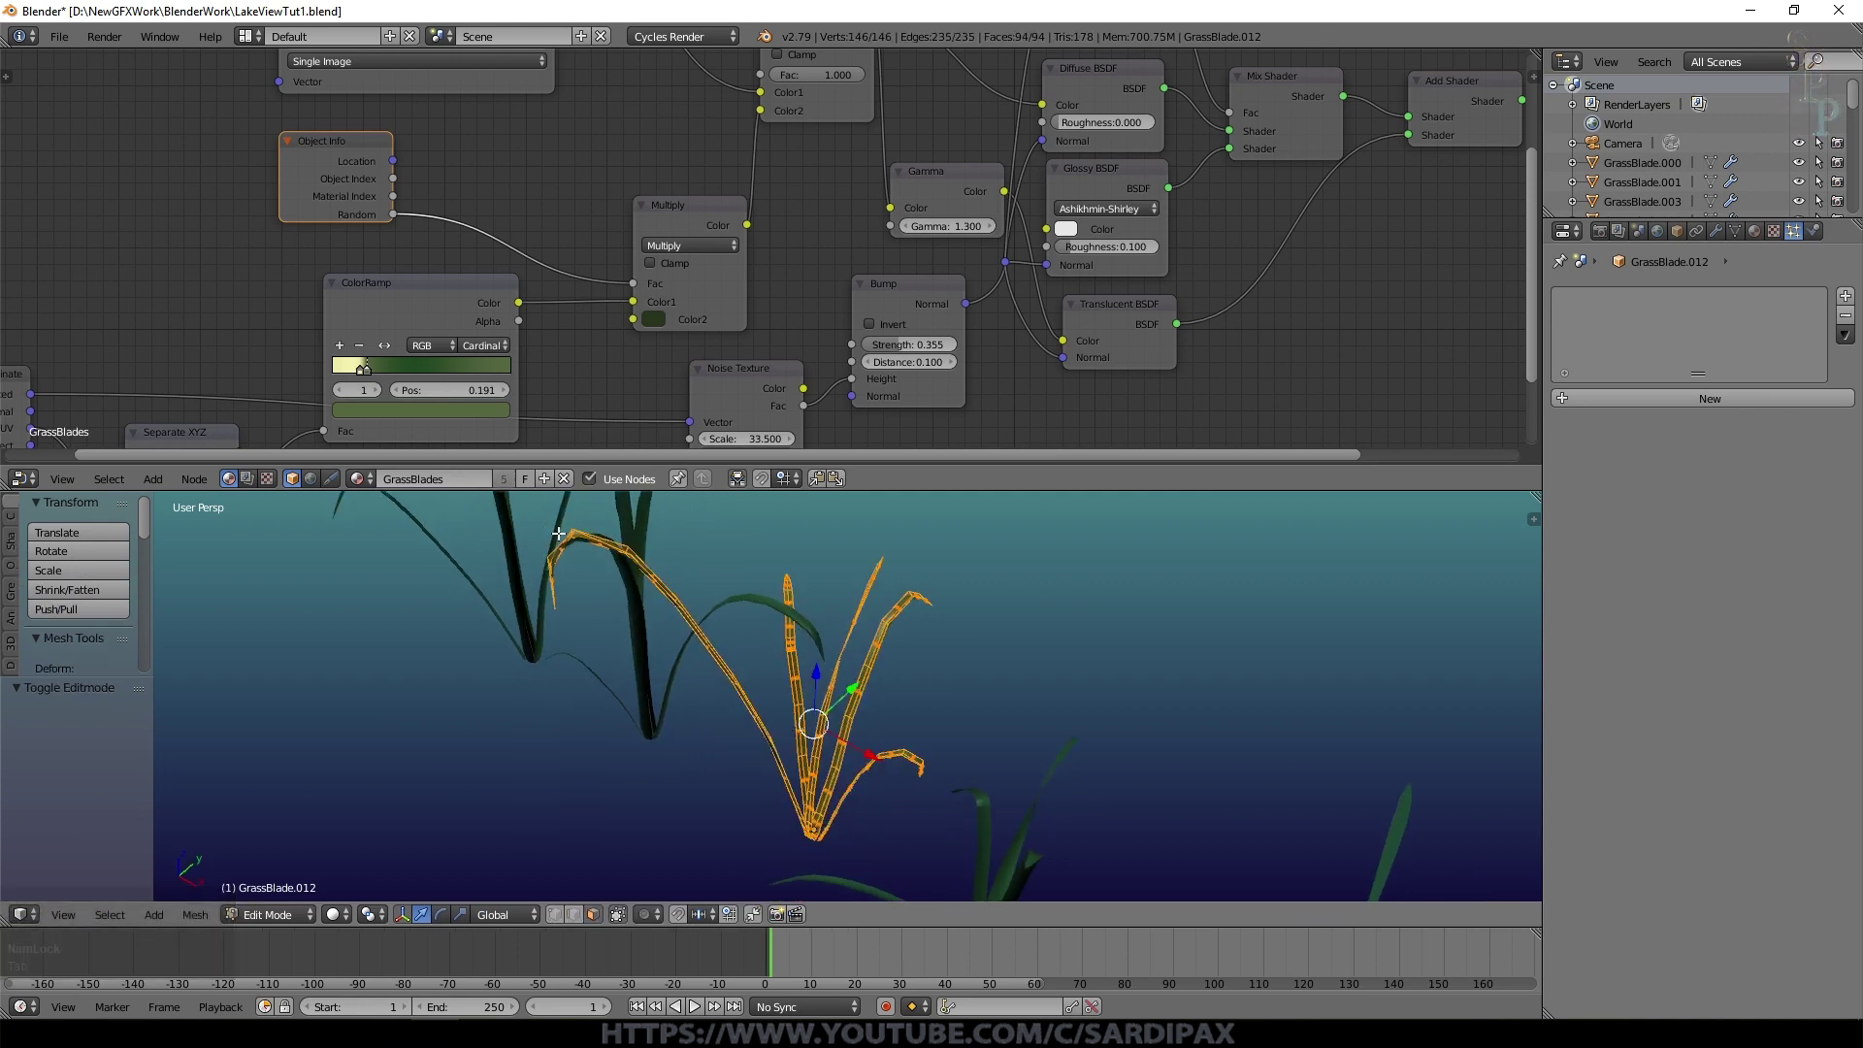
key(Tab)
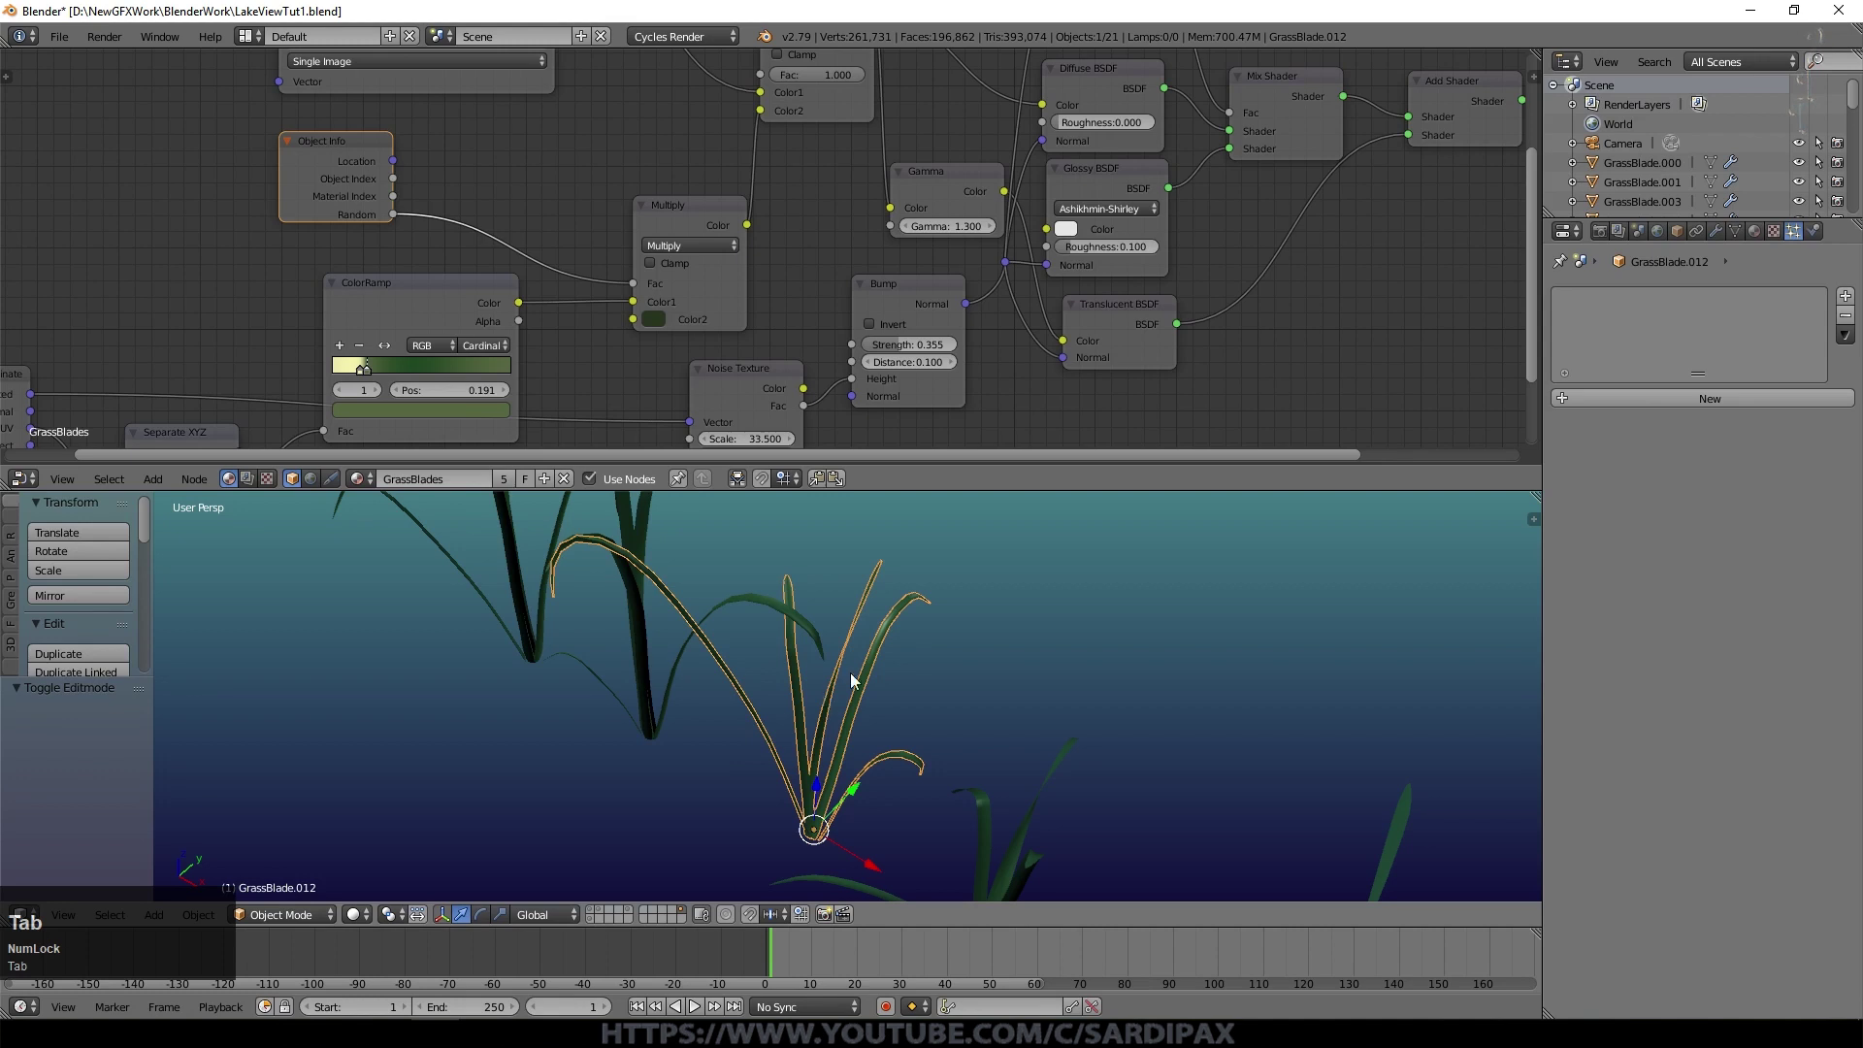
Step: Pan and zoom the Node Editor over the GrassBlades material tree
middle_click(496, 359)
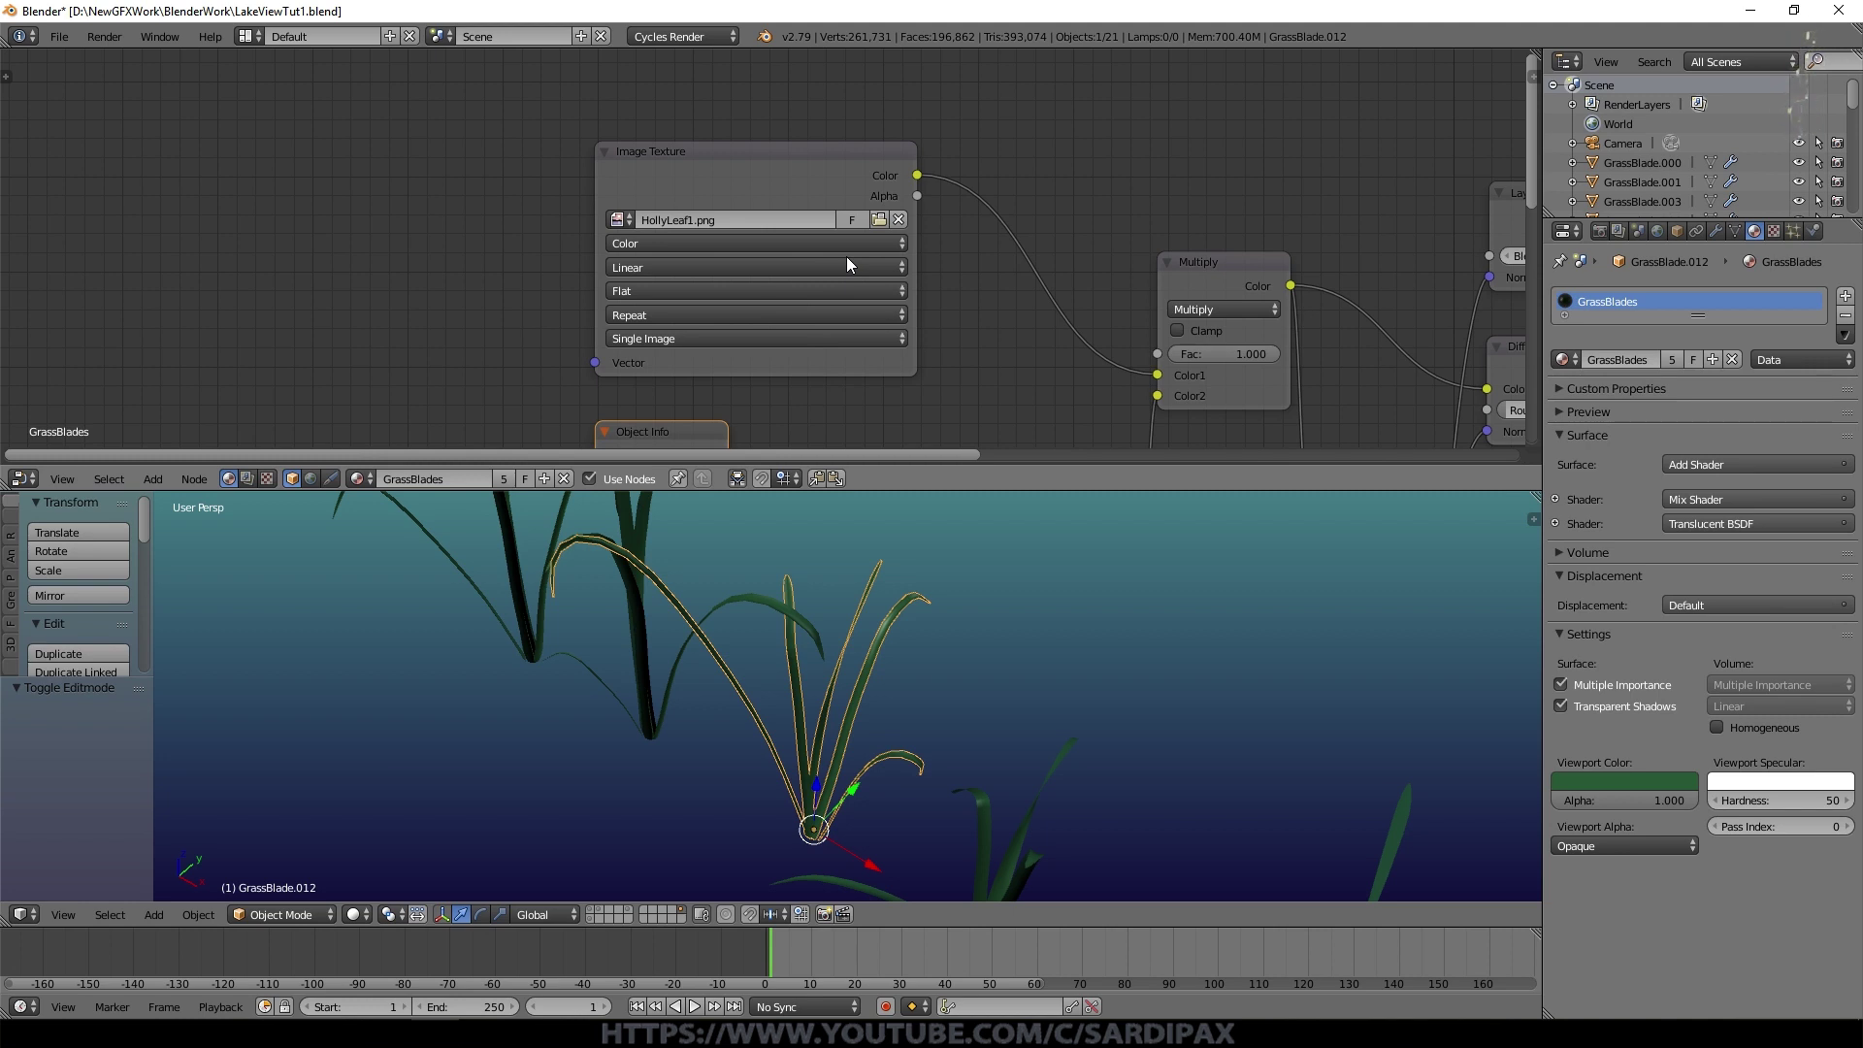
middle_click(854, 262)
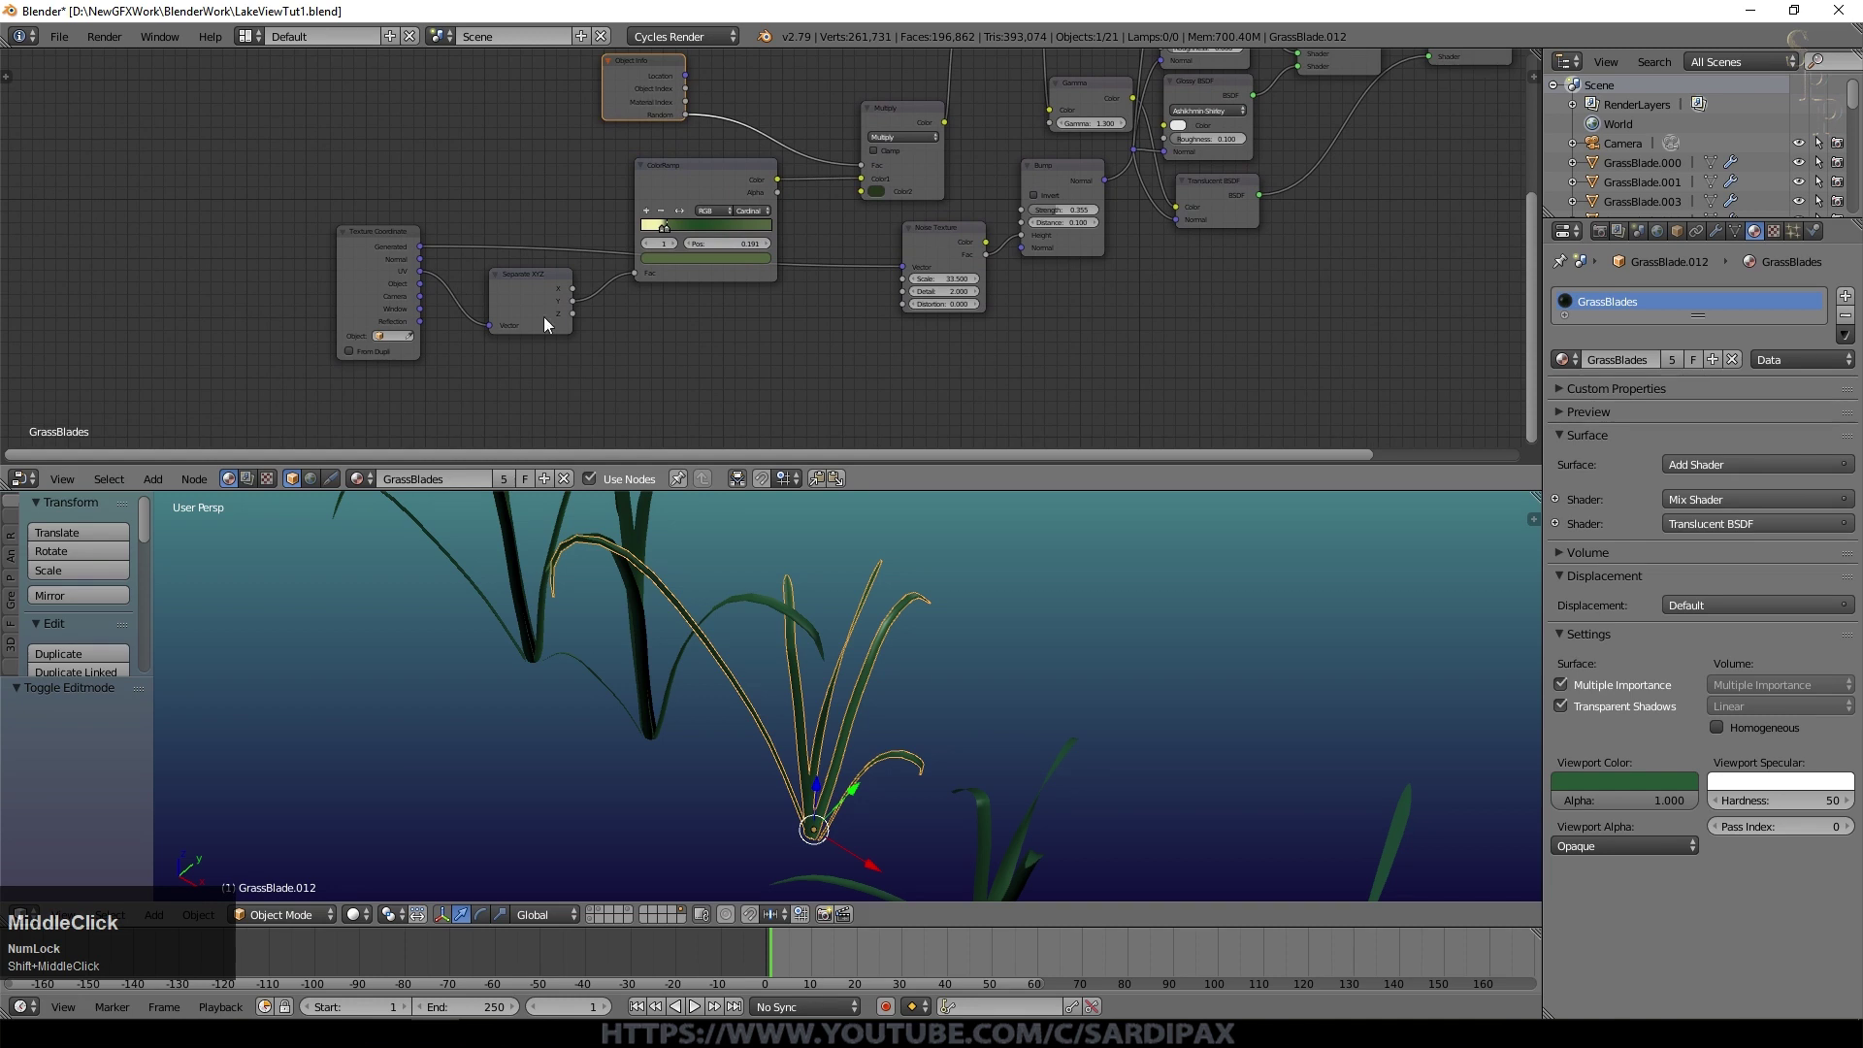
middle_click(826, 299)
scroll(up, 3)
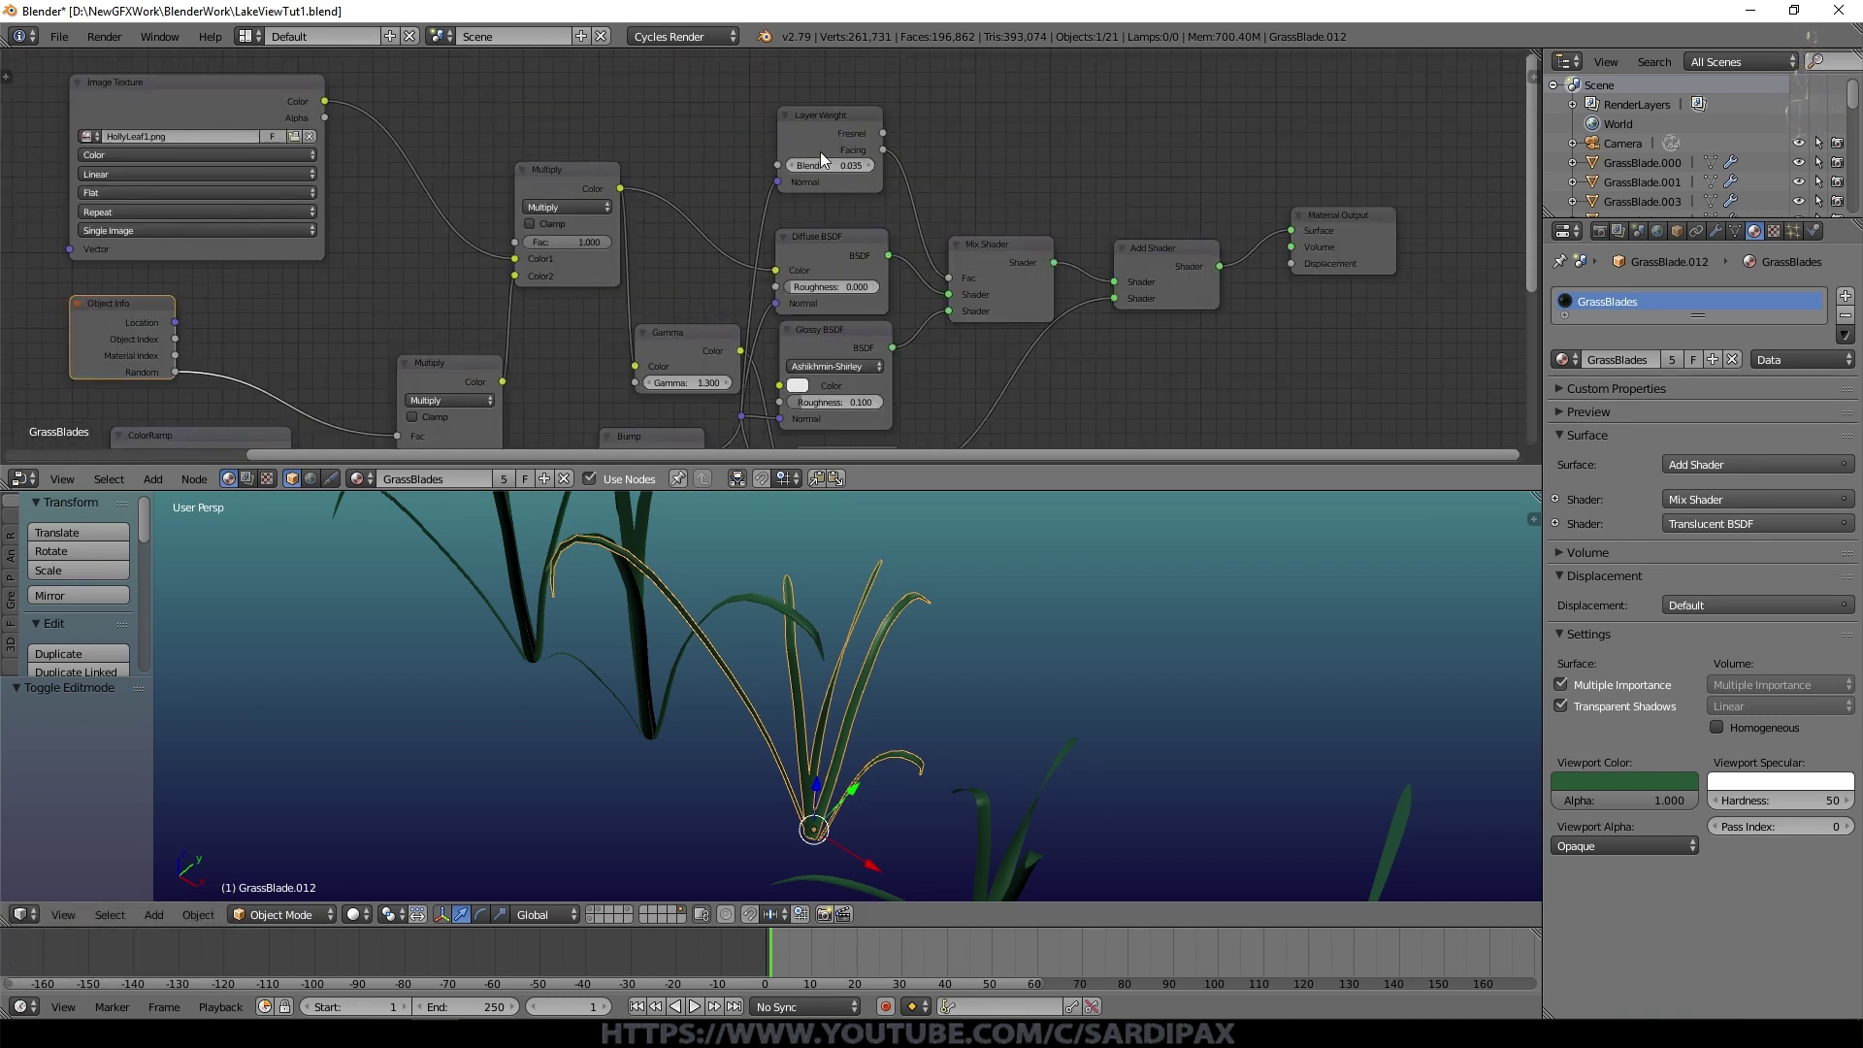
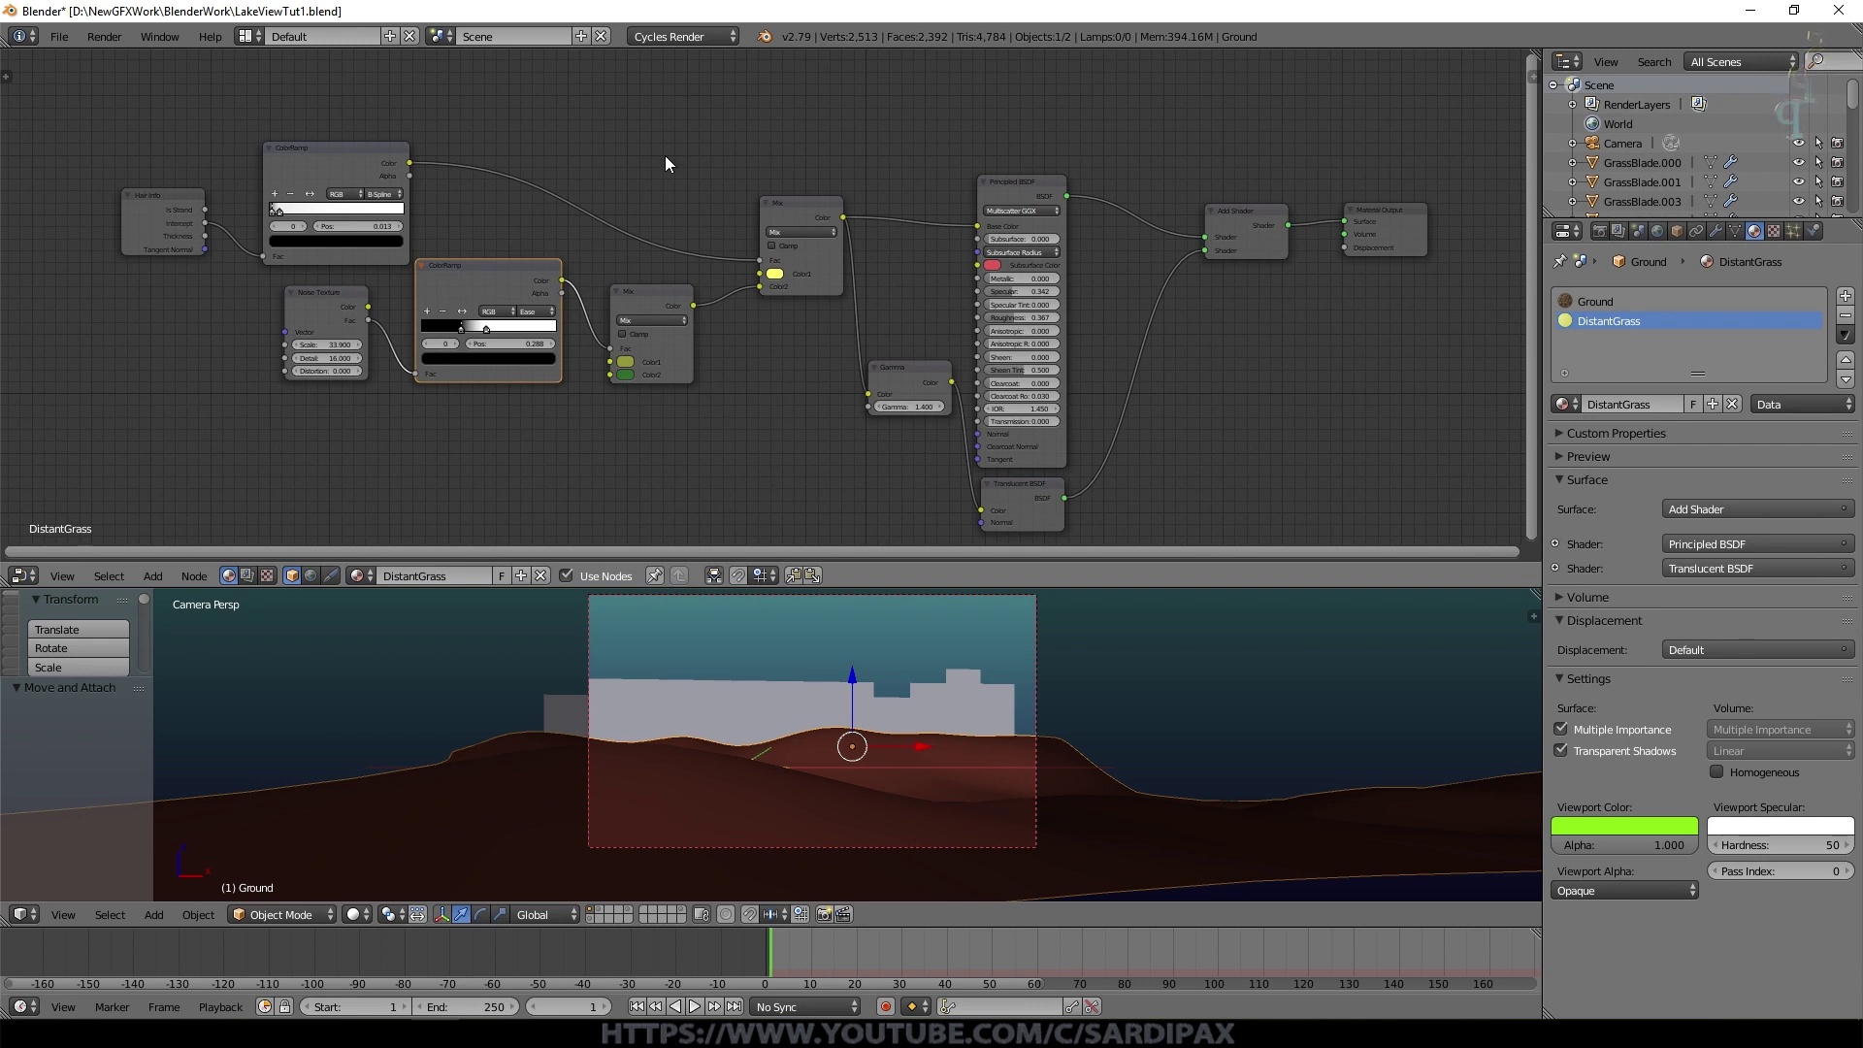
Step: Review the DistantGrass tree from the Hair Info node through the first ColorRamp
click(166, 210)
click(327, 167)
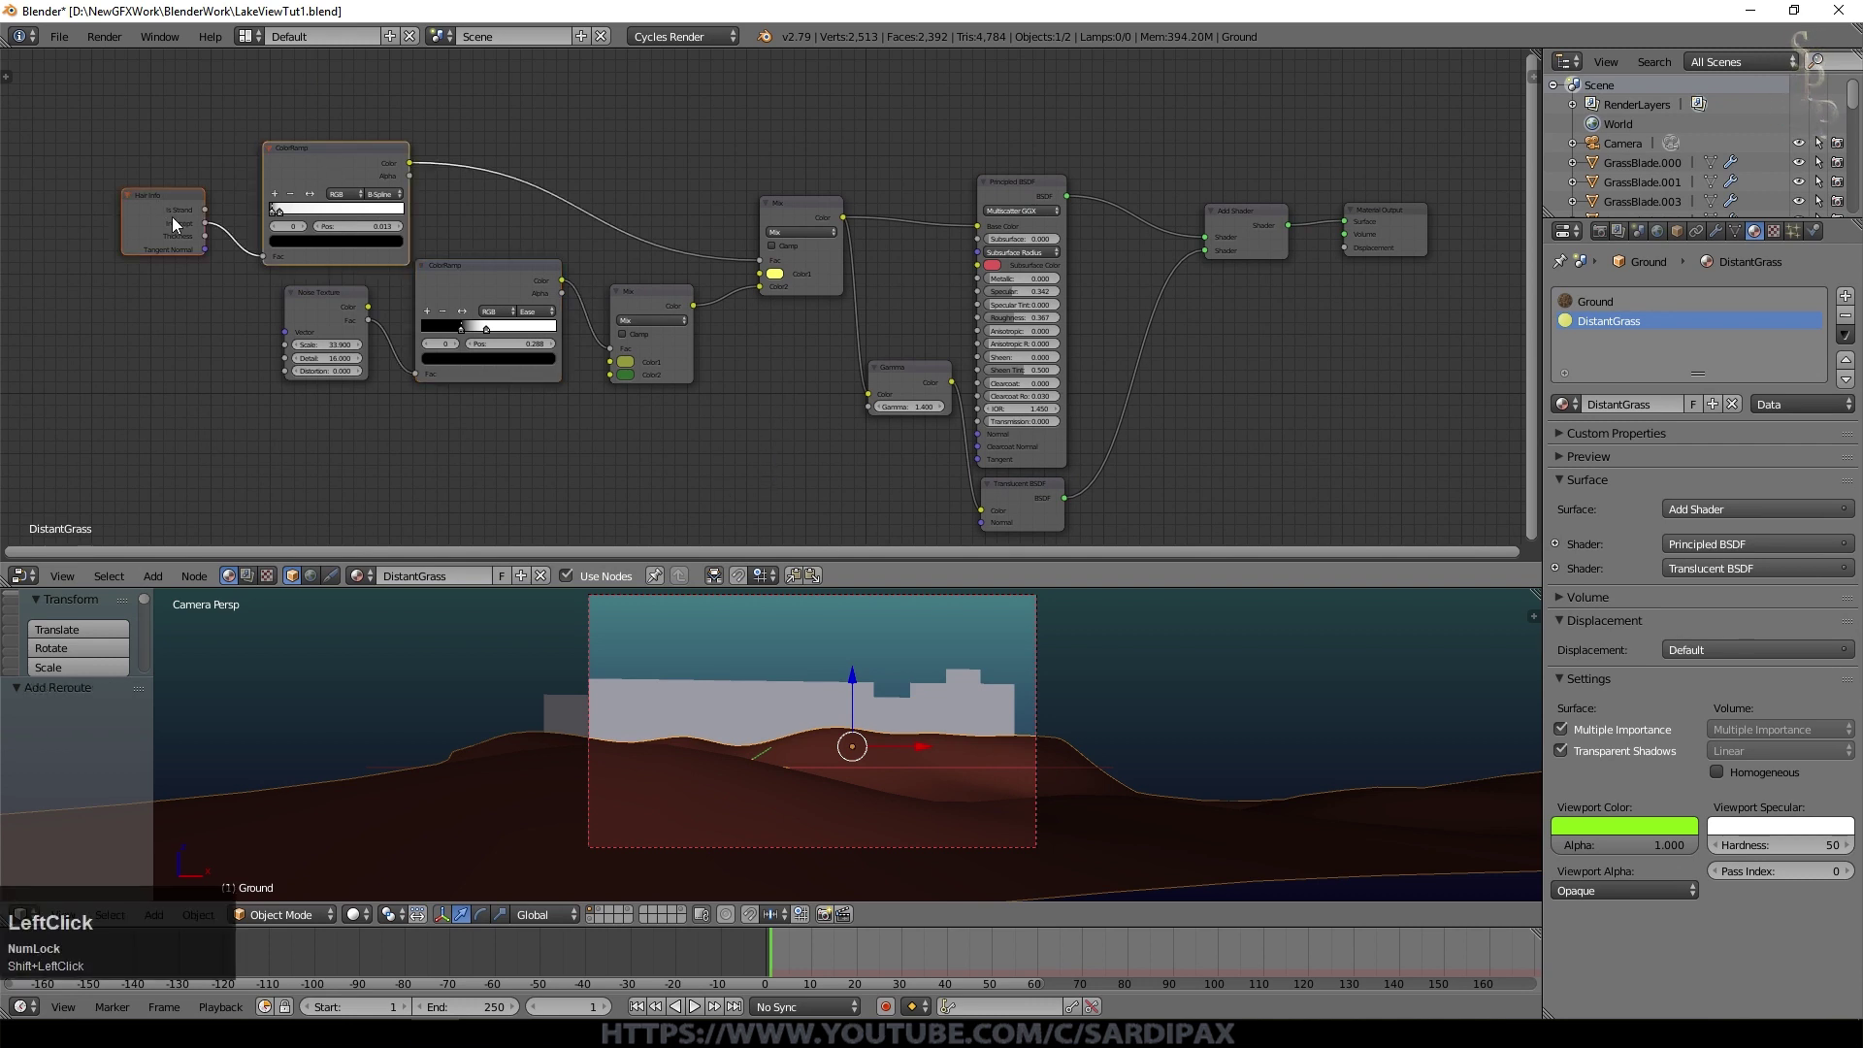
click(157, 217)
scroll(up, 3)
middle_click(106, 309)
scroll(up, 3)
click(554, 176)
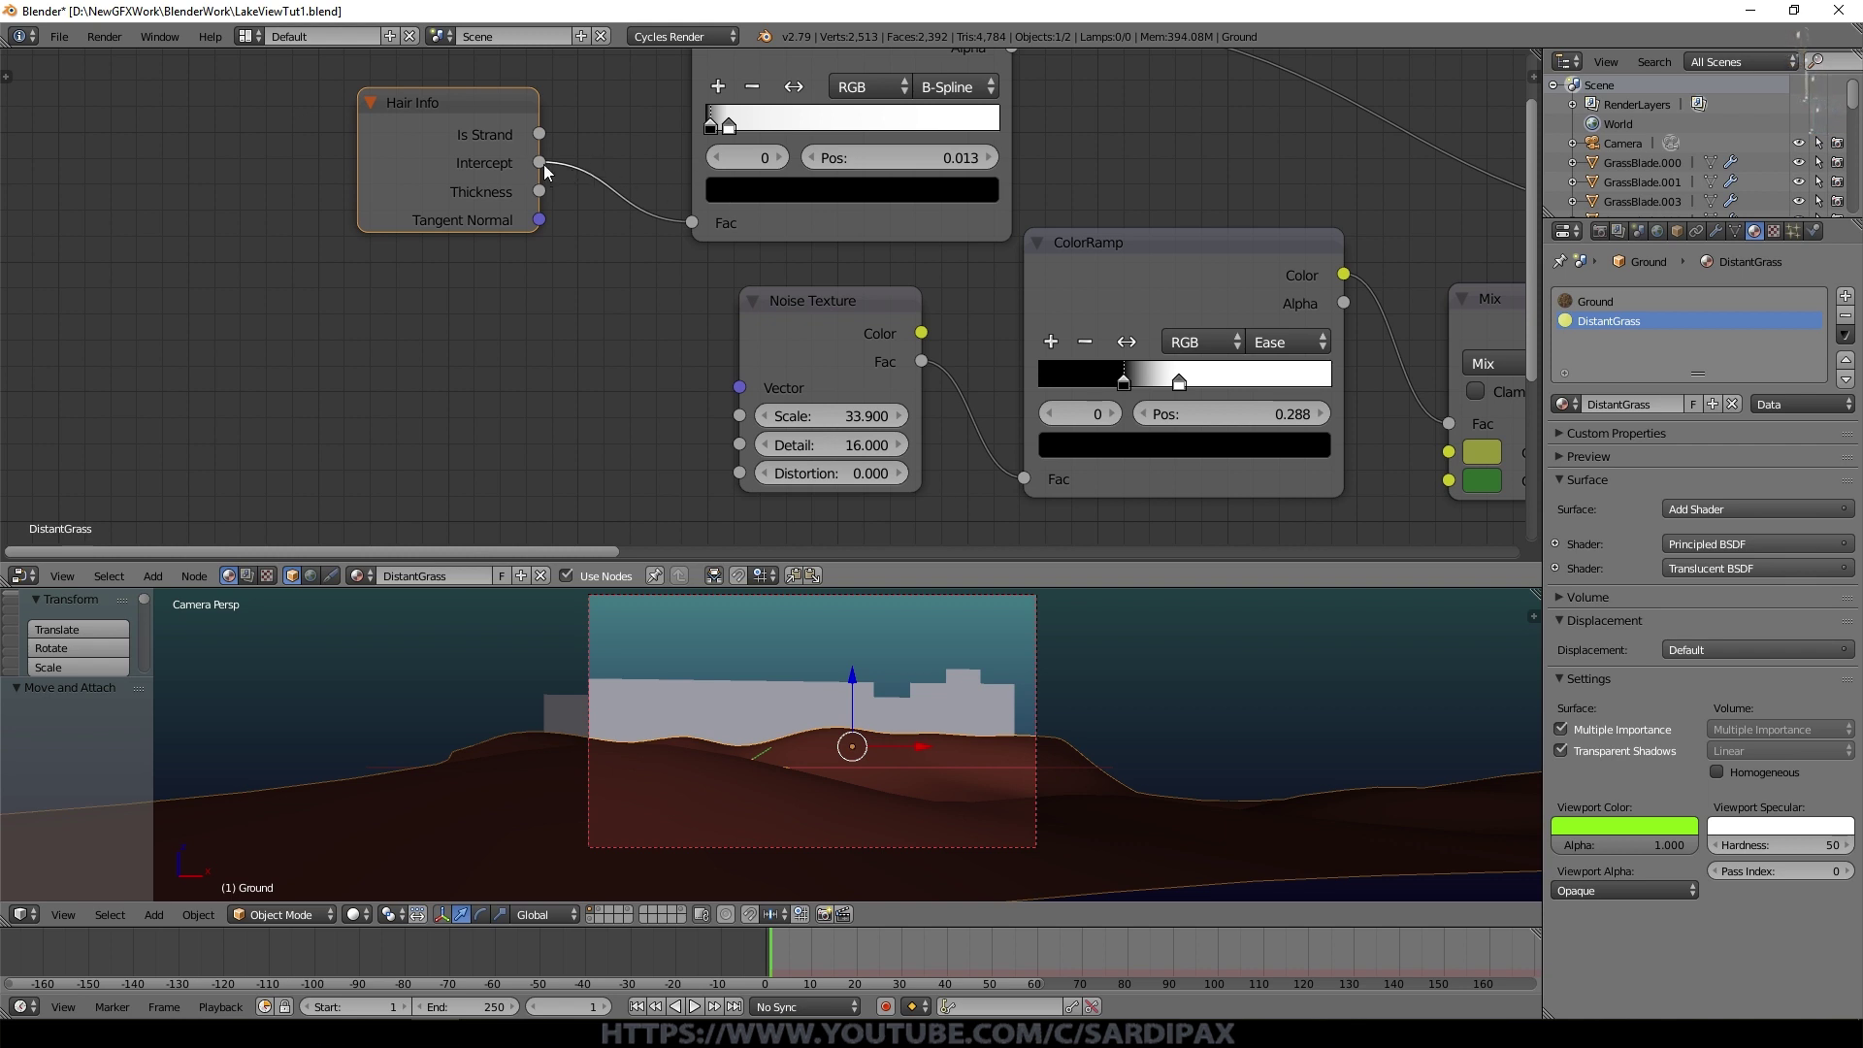
middle_click(1223, 100)
middle_click(1071, 184)
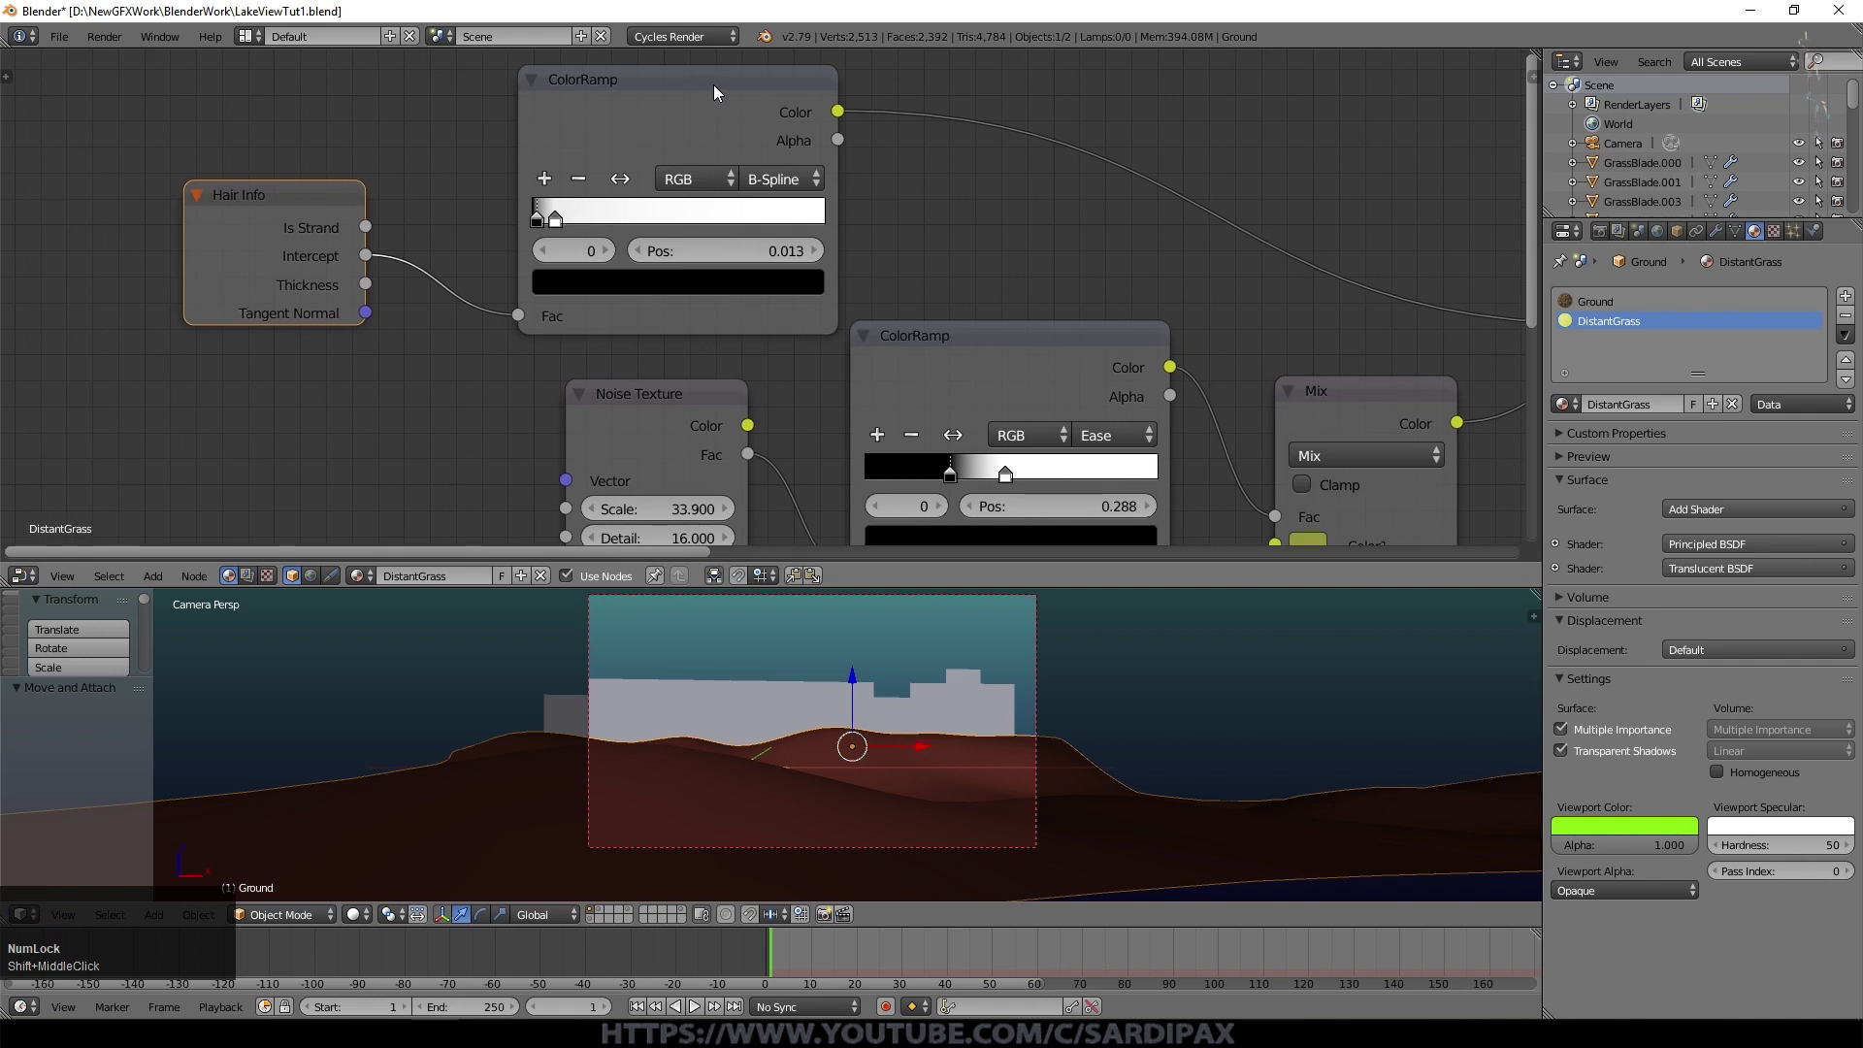
click(721, 91)
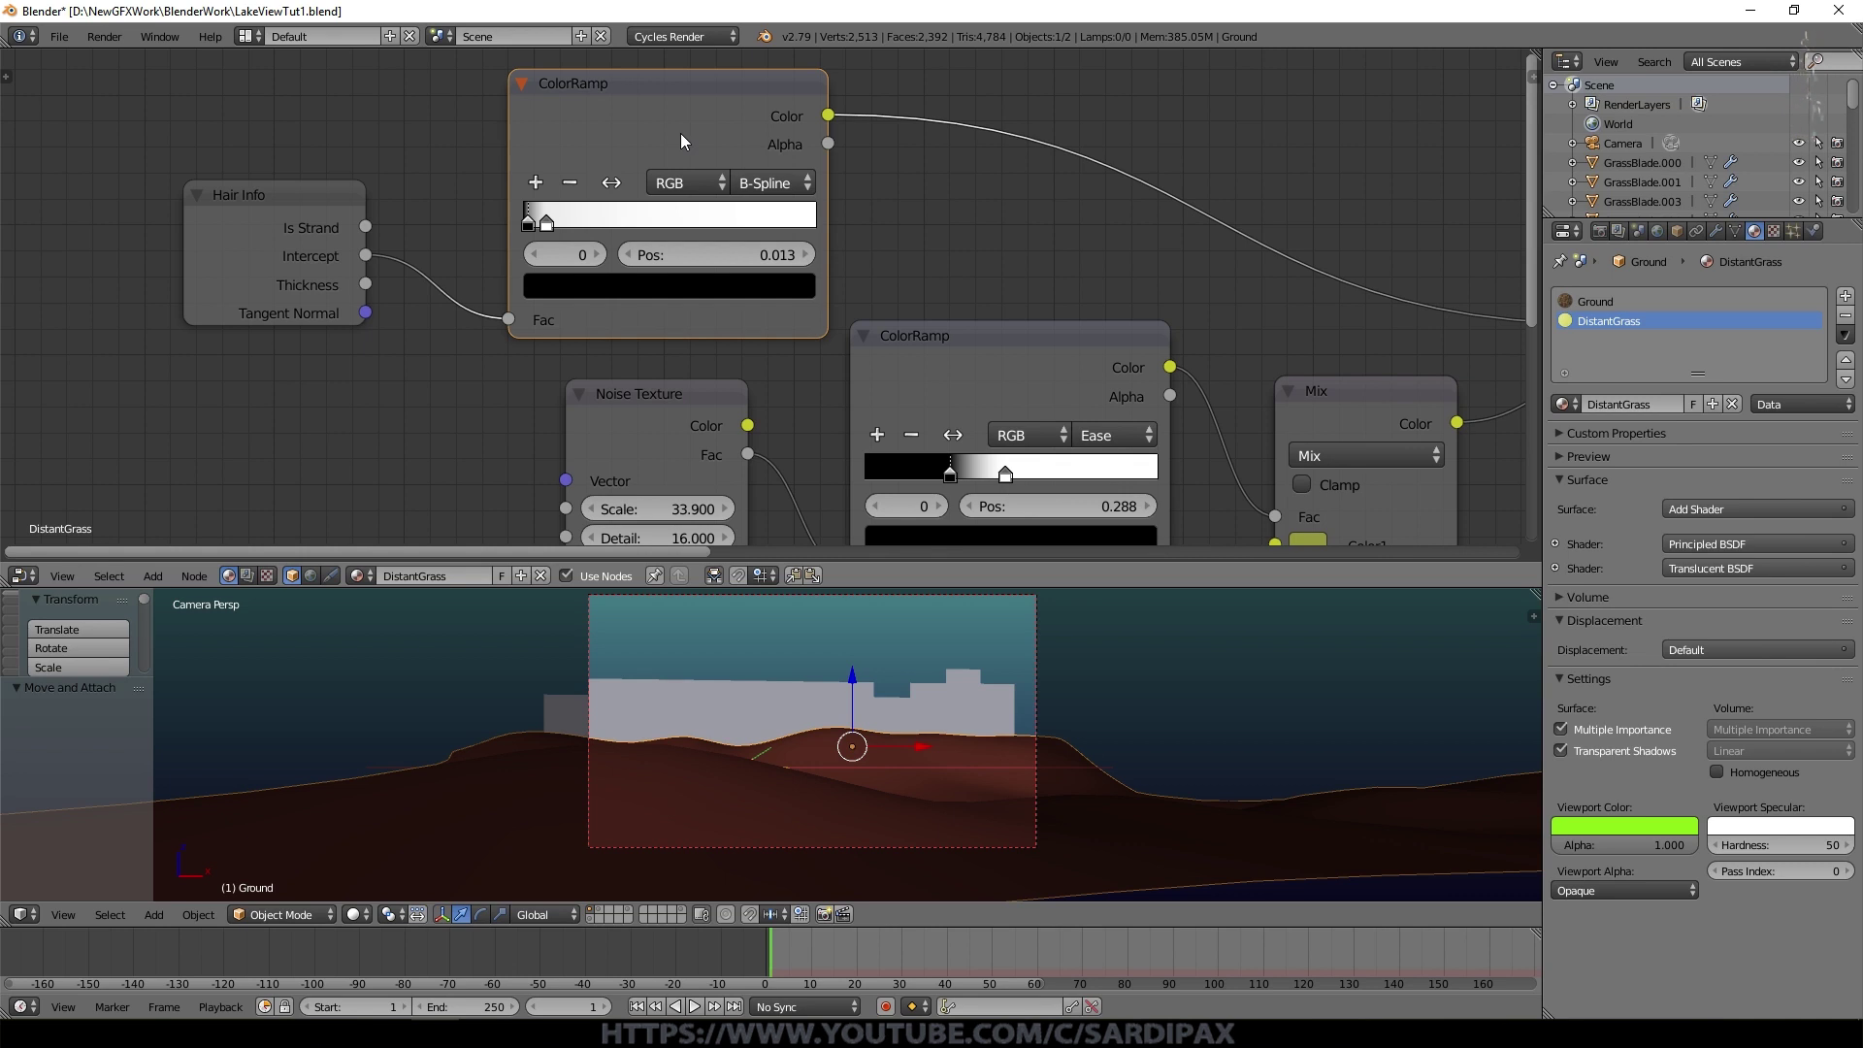
Step: Inspect the Mix node feeding Base Color, the Principled BSDF and the Gamma node
click(1018, 195)
middle_click(1015, 194)
click(1039, 181)
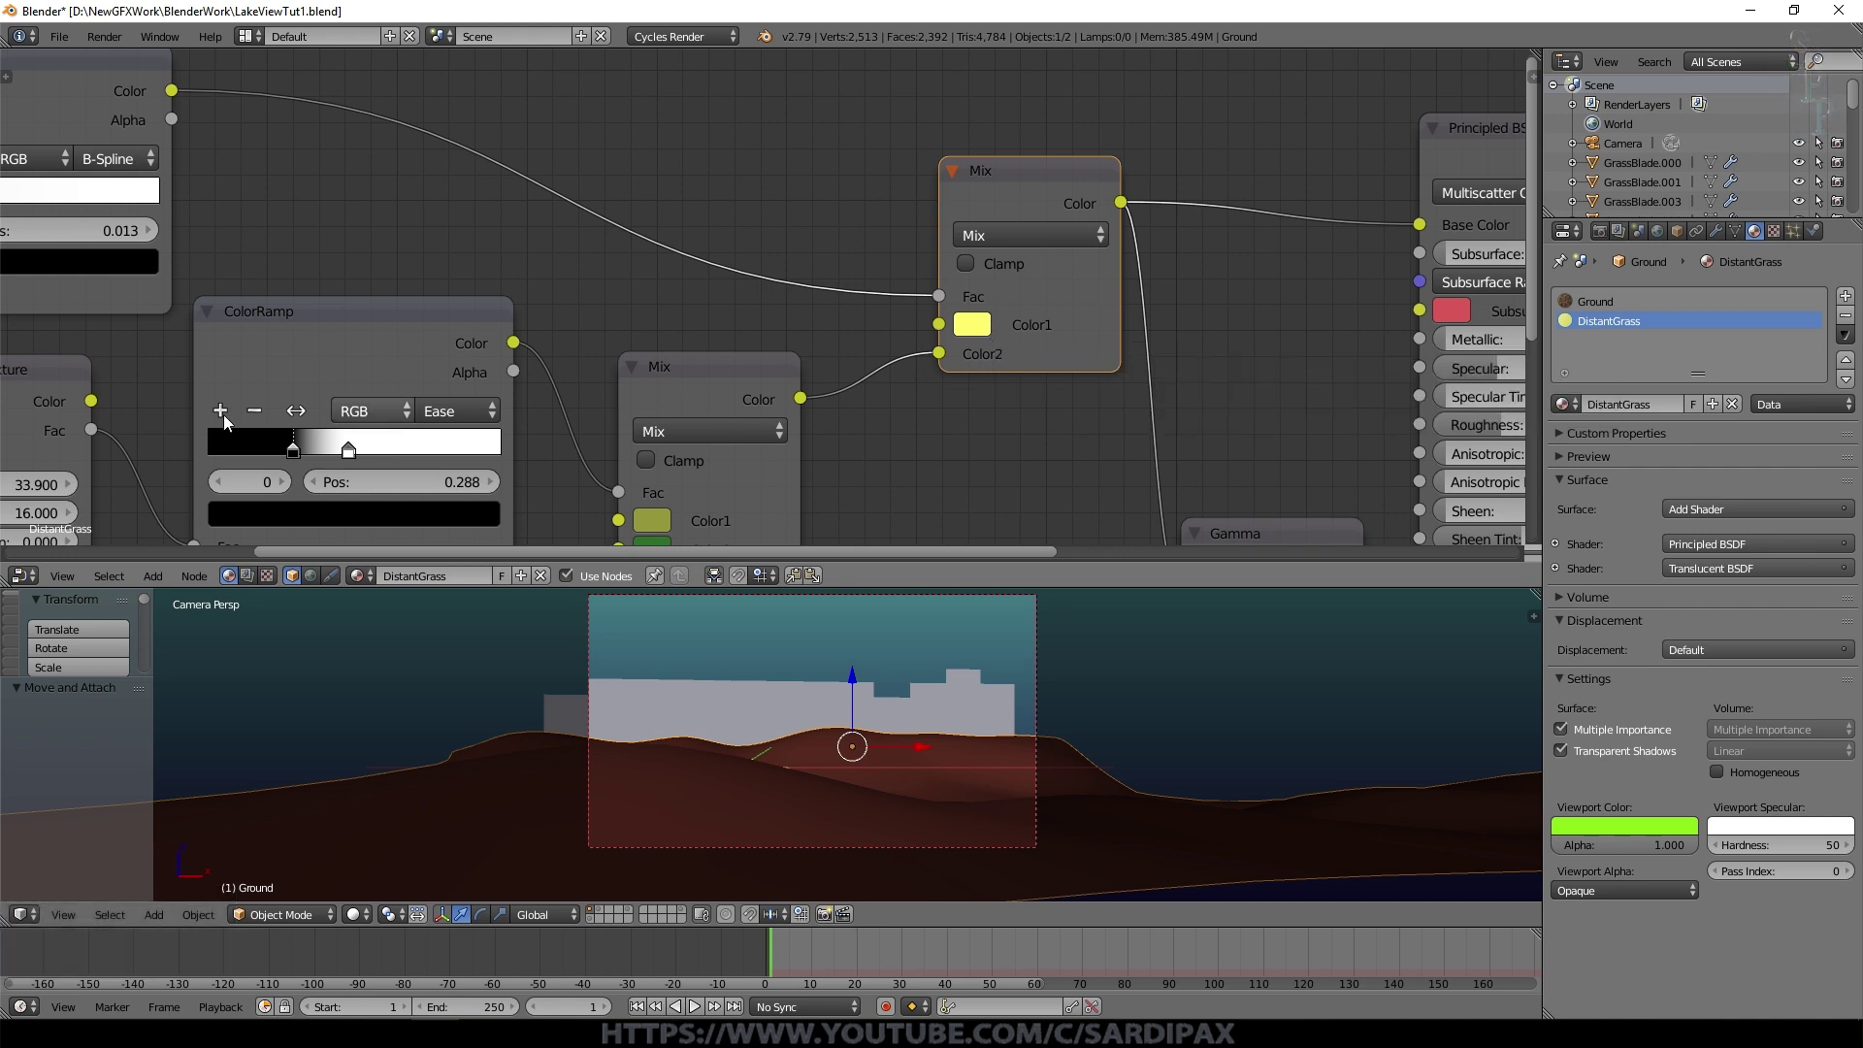
click(1248, 444)
middle_click(1255, 436)
scroll(down, 3)
click(998, 136)
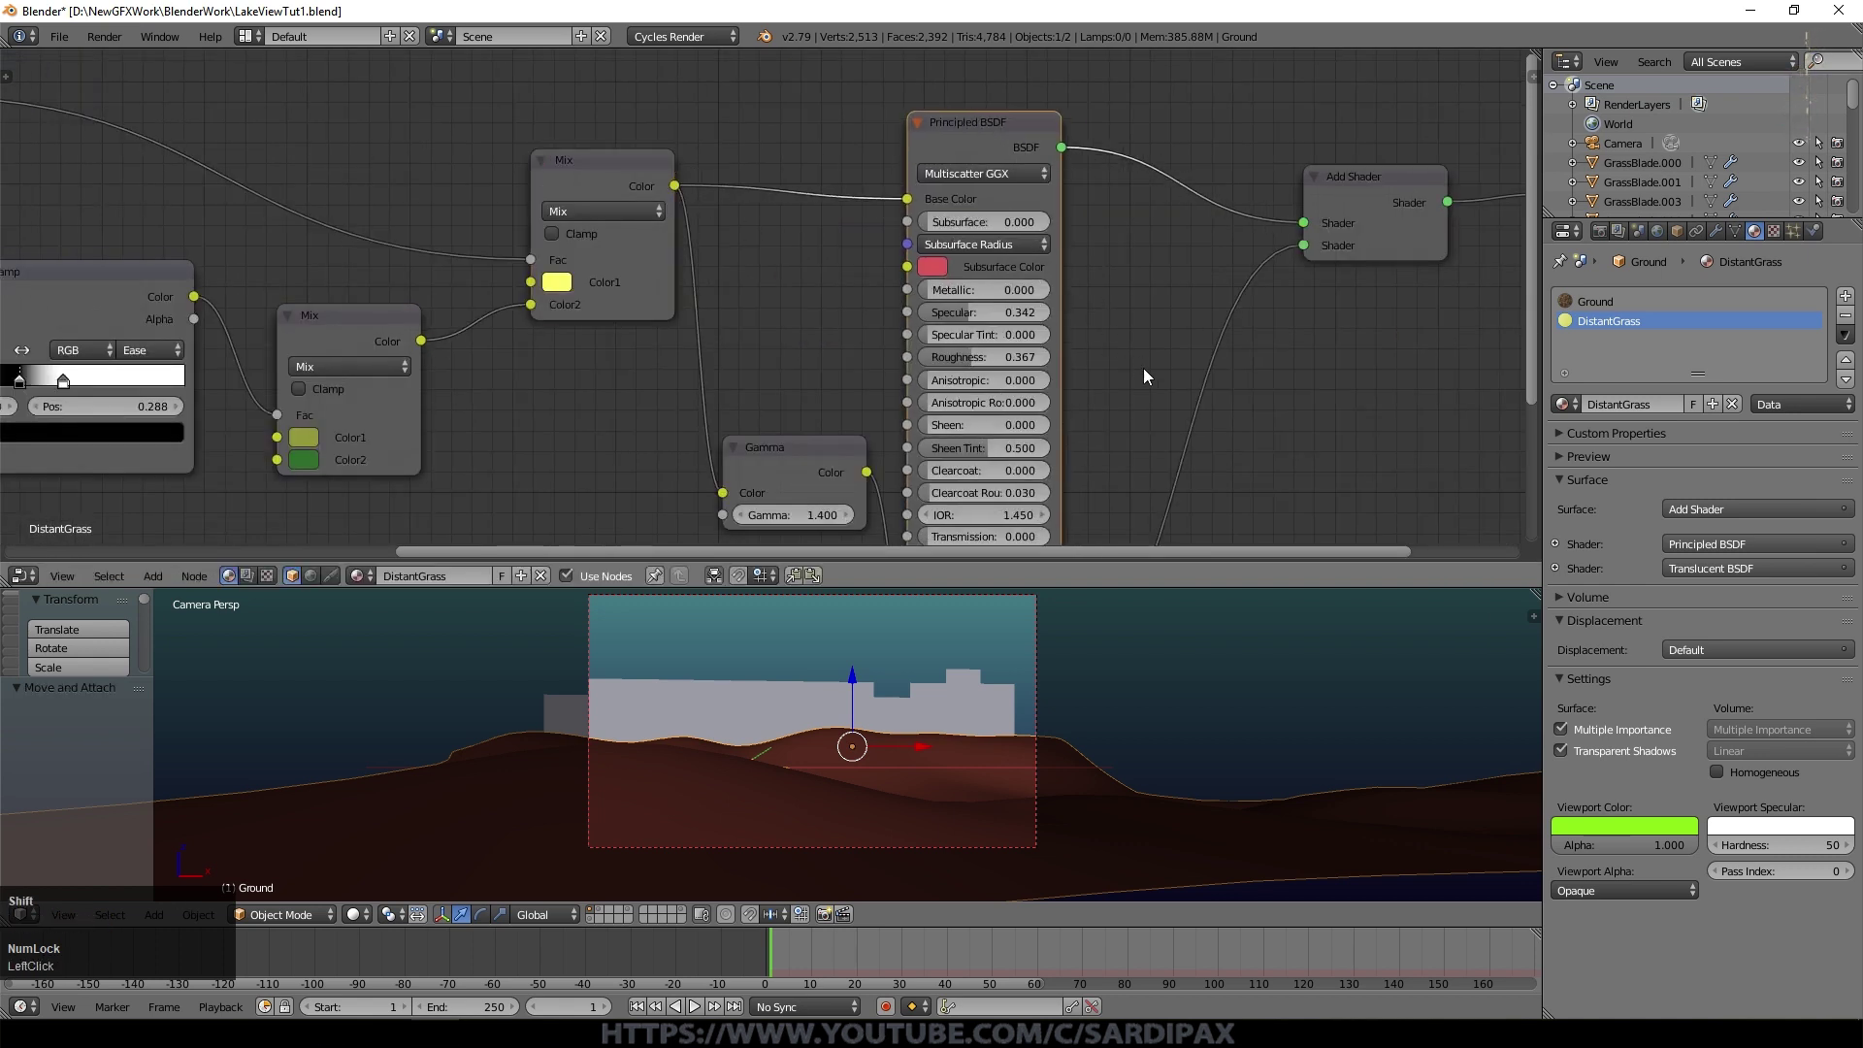
middle_click(1138, 366)
click(765, 344)
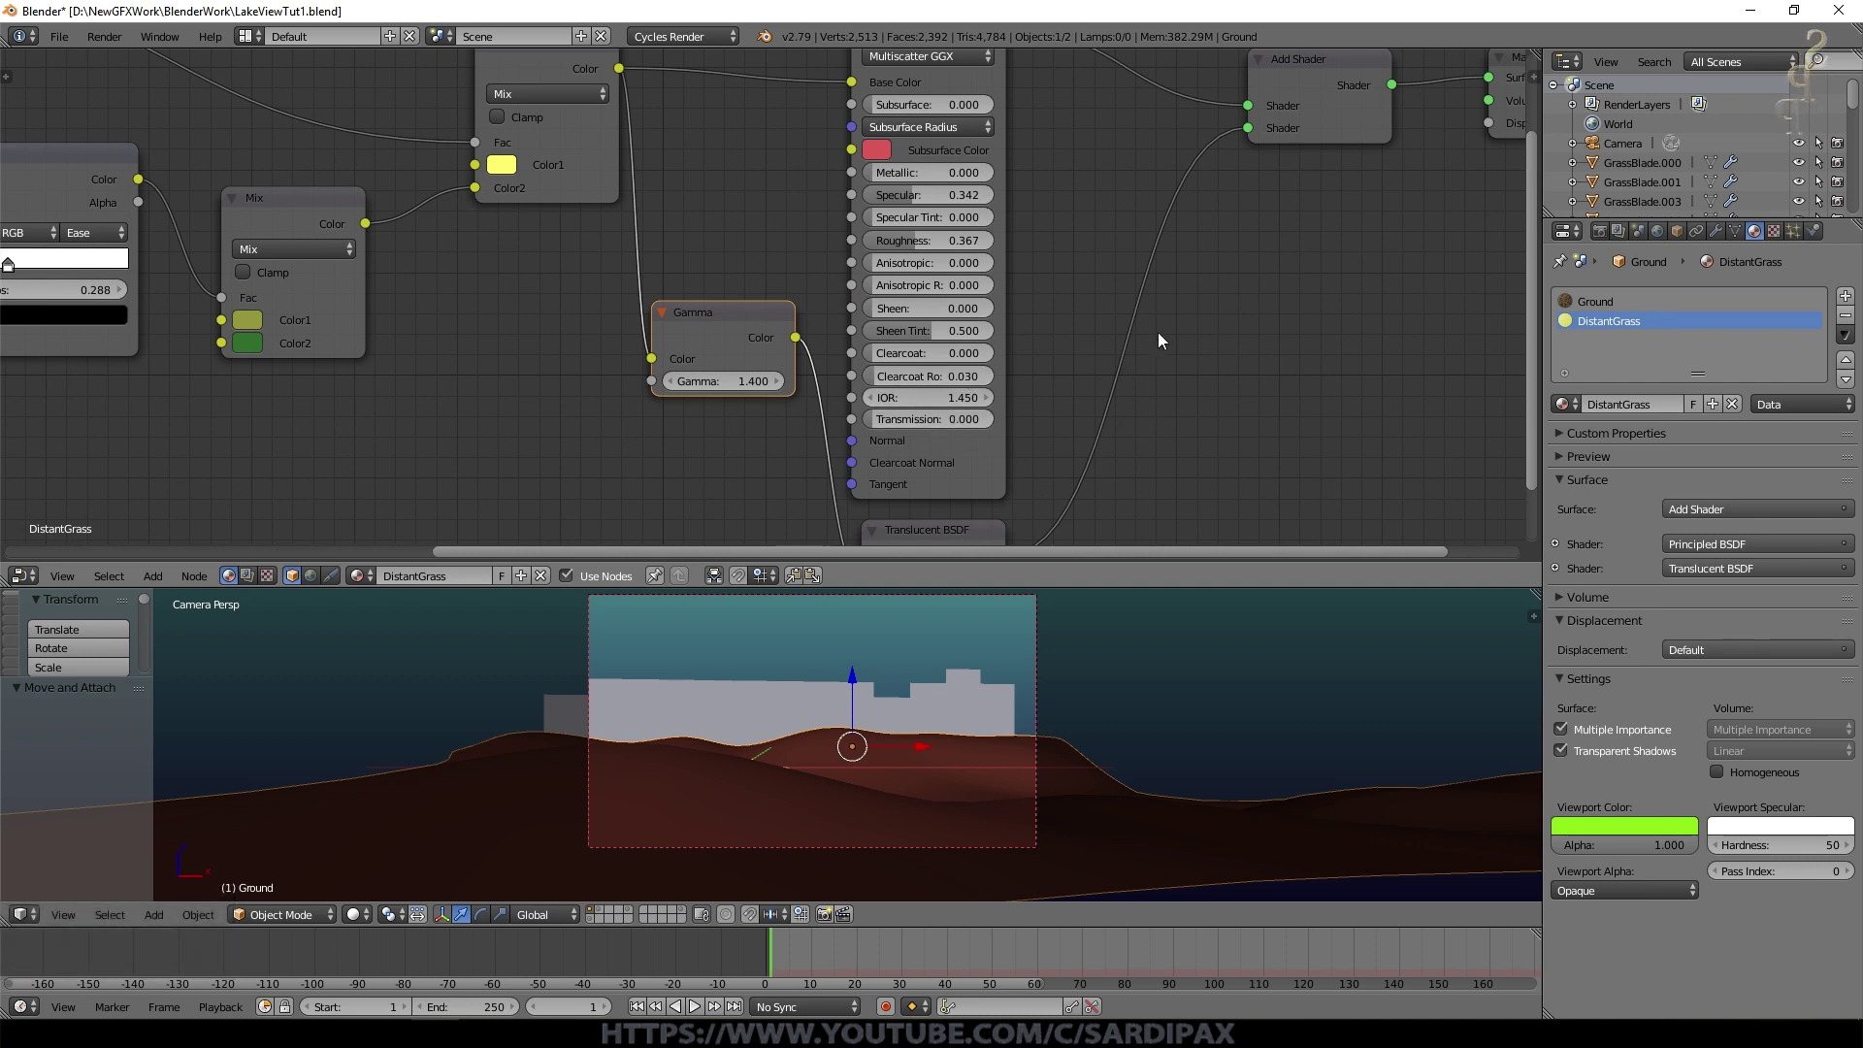
Step: Inspect the Add Shader, then return to the noise ColorRamp and the two-green Mix node
middle_click(1254, 339)
click(1178, 293)
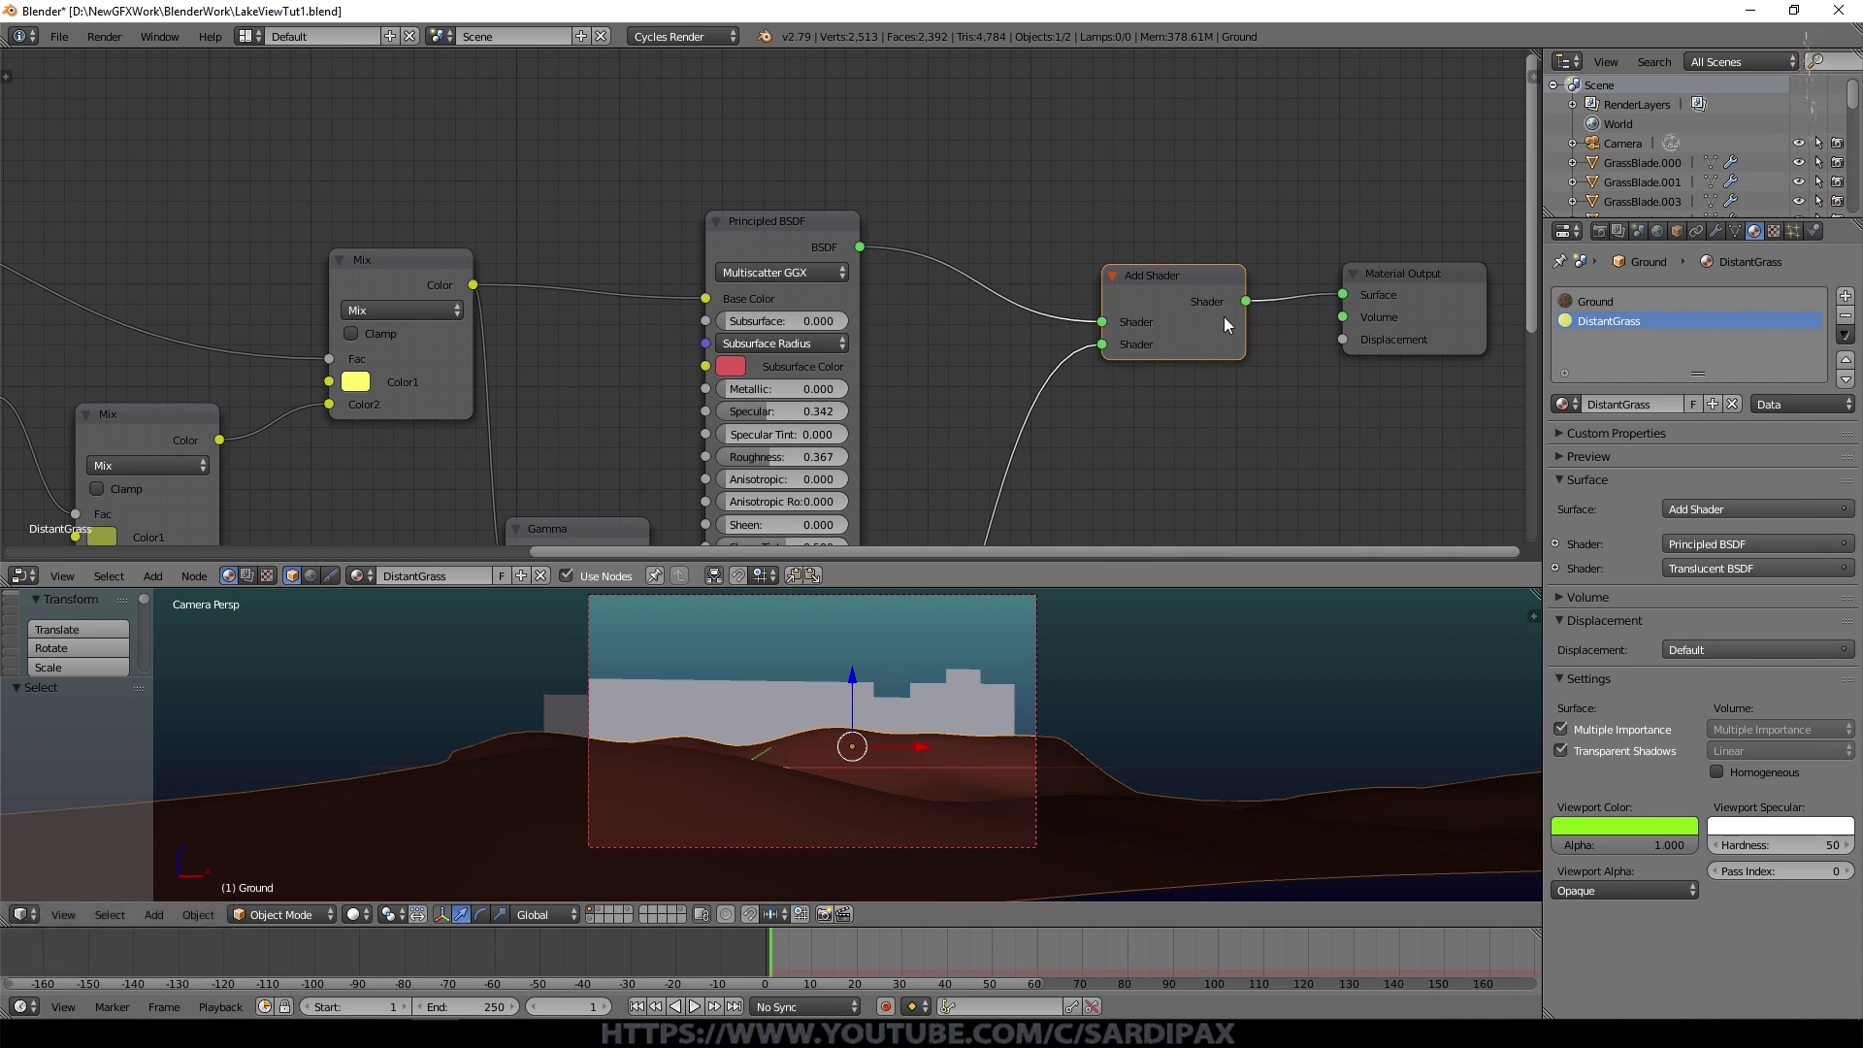
click(1413, 284)
middle_click(908, 423)
scroll(up, 3)
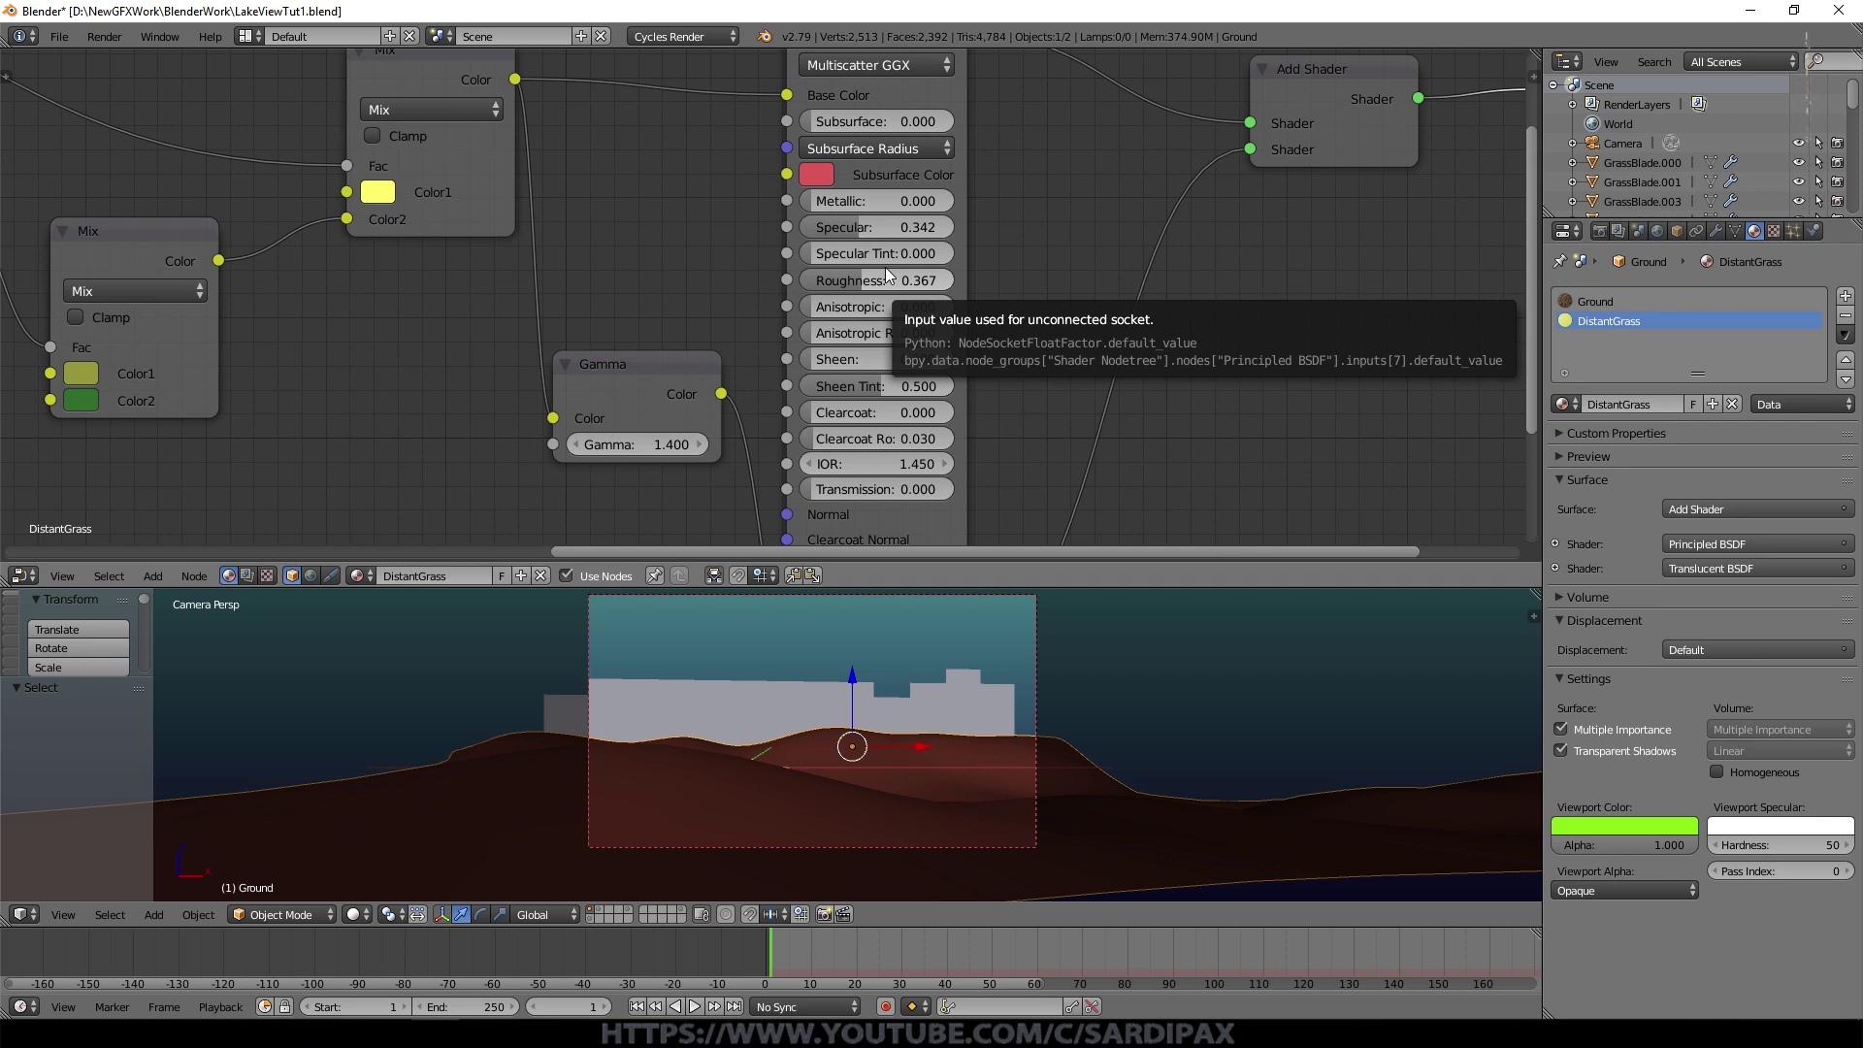
middle_click(893, 272)
click(503, 282)
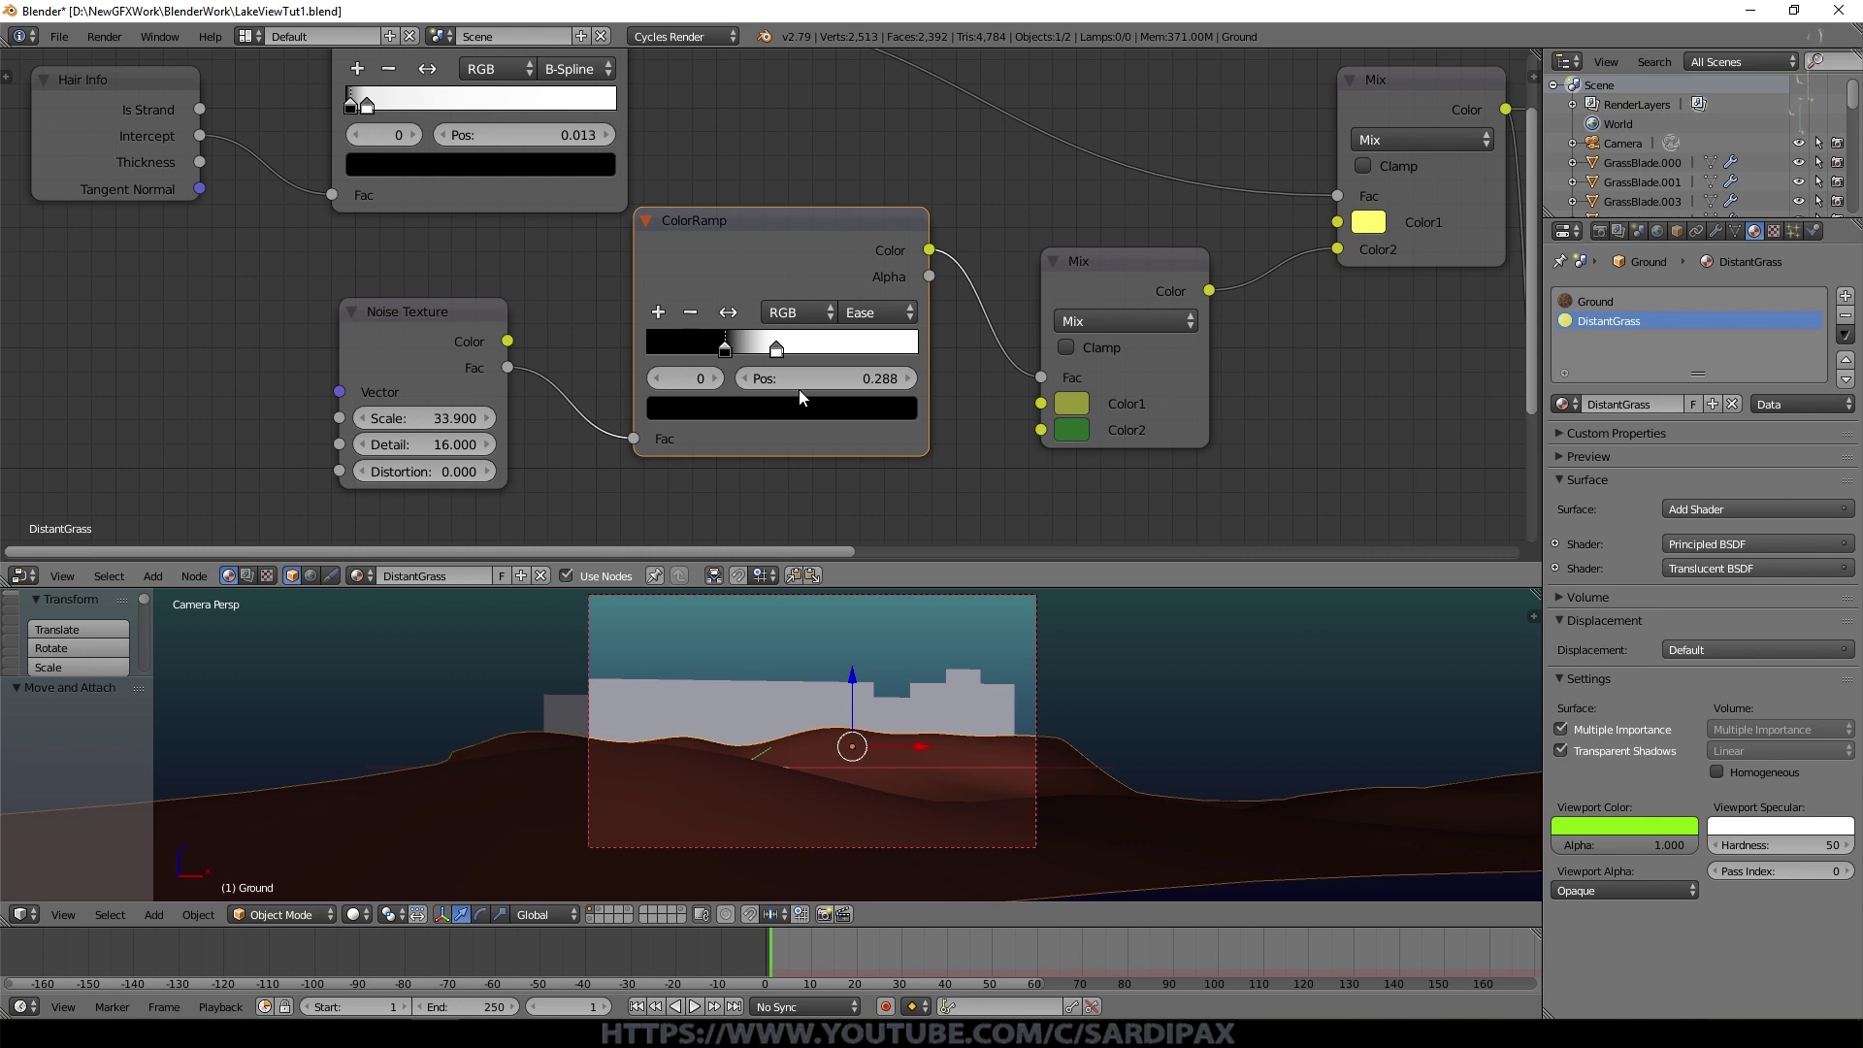
click(1100, 271)
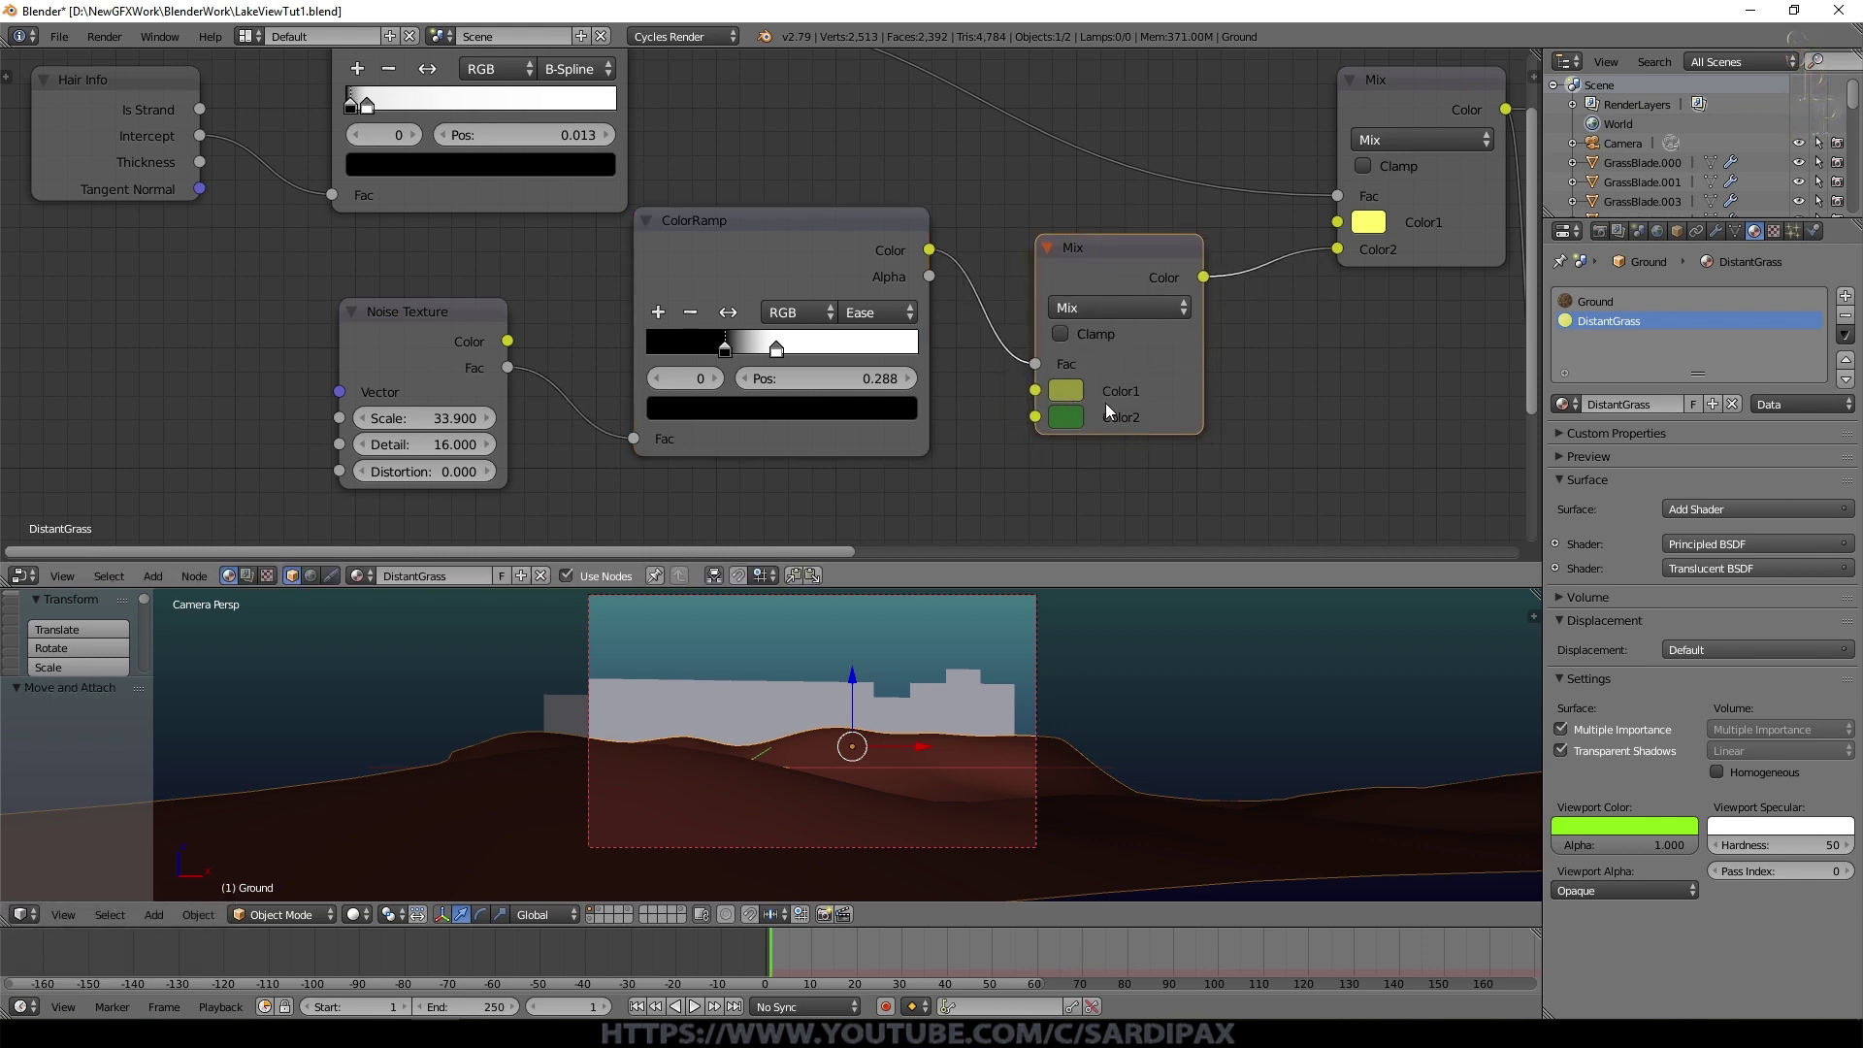
click(1420, 334)
middle_click(1433, 342)
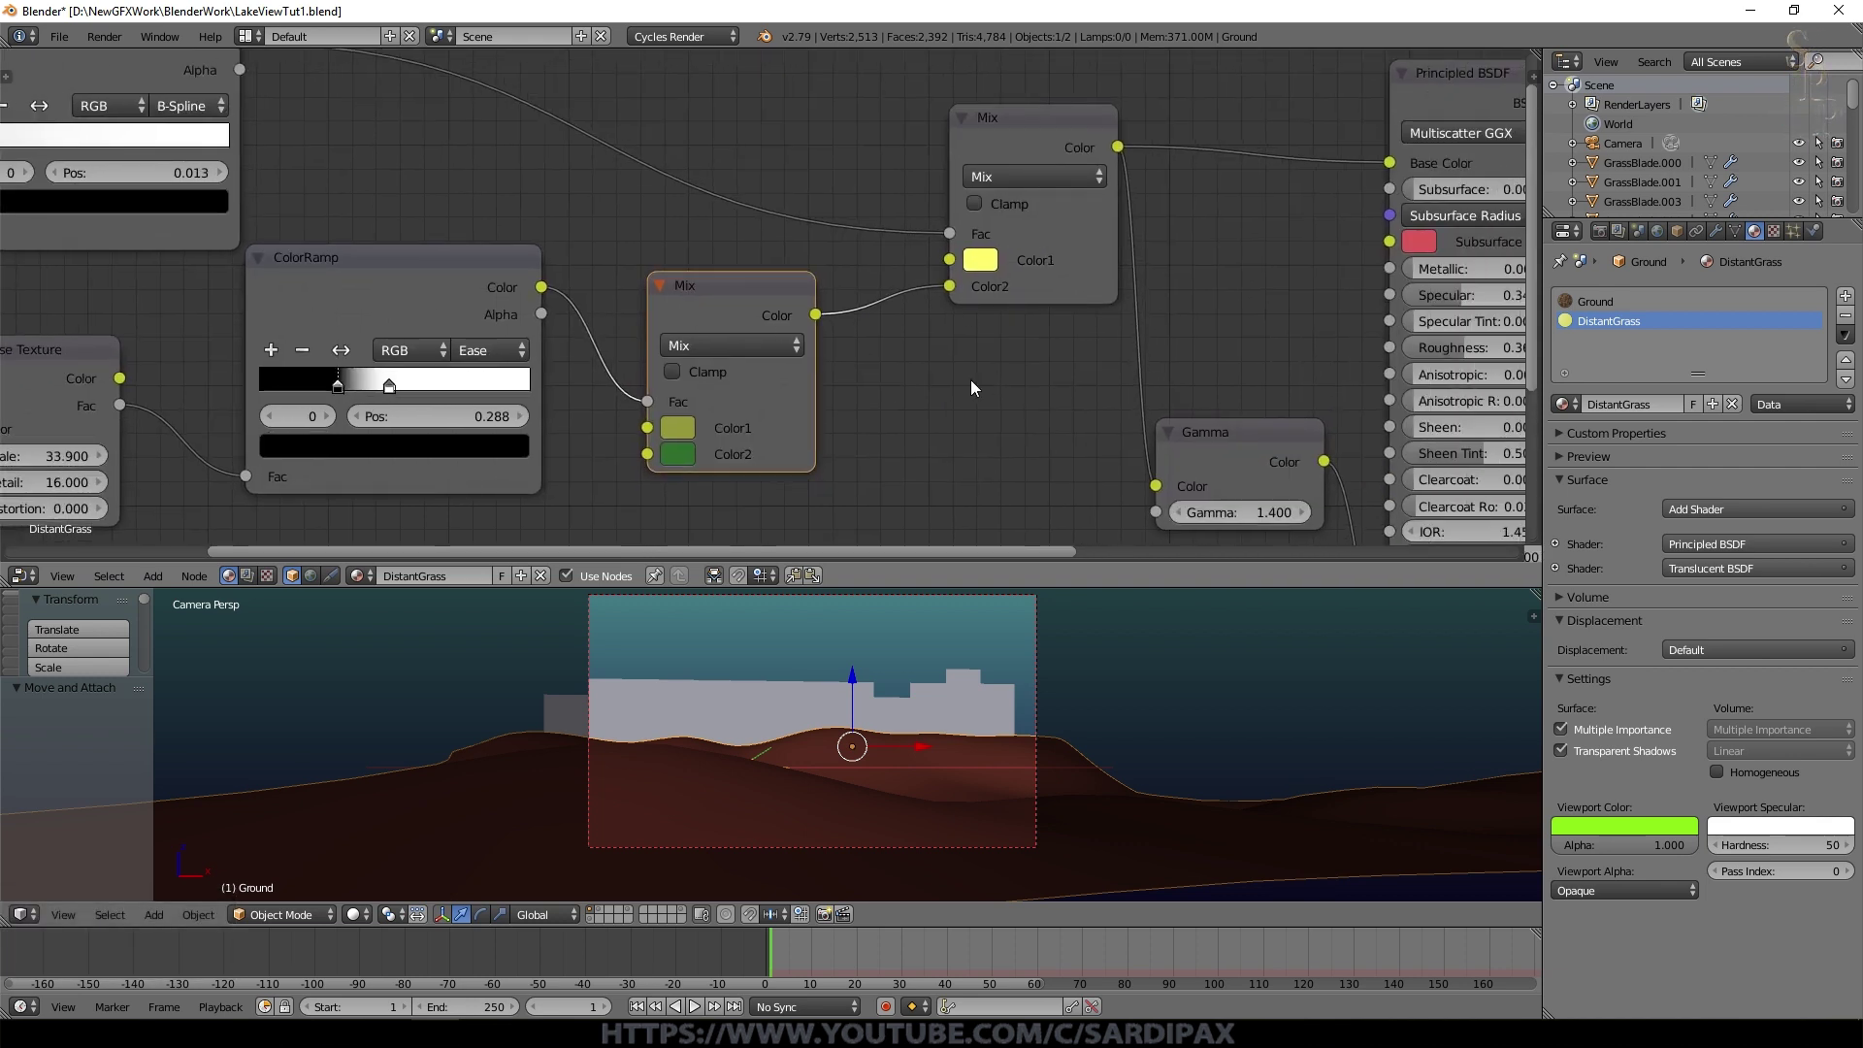
Step: Select a grass blade object to bring its GrassBlades material nodes back on screen
scroll(down, 3)
click(780, 737)
right_click(788, 687)
right_click(789, 687)
Step: Look over the lower grass-blade shader nodes, including the Object Info node
click(544, 277)
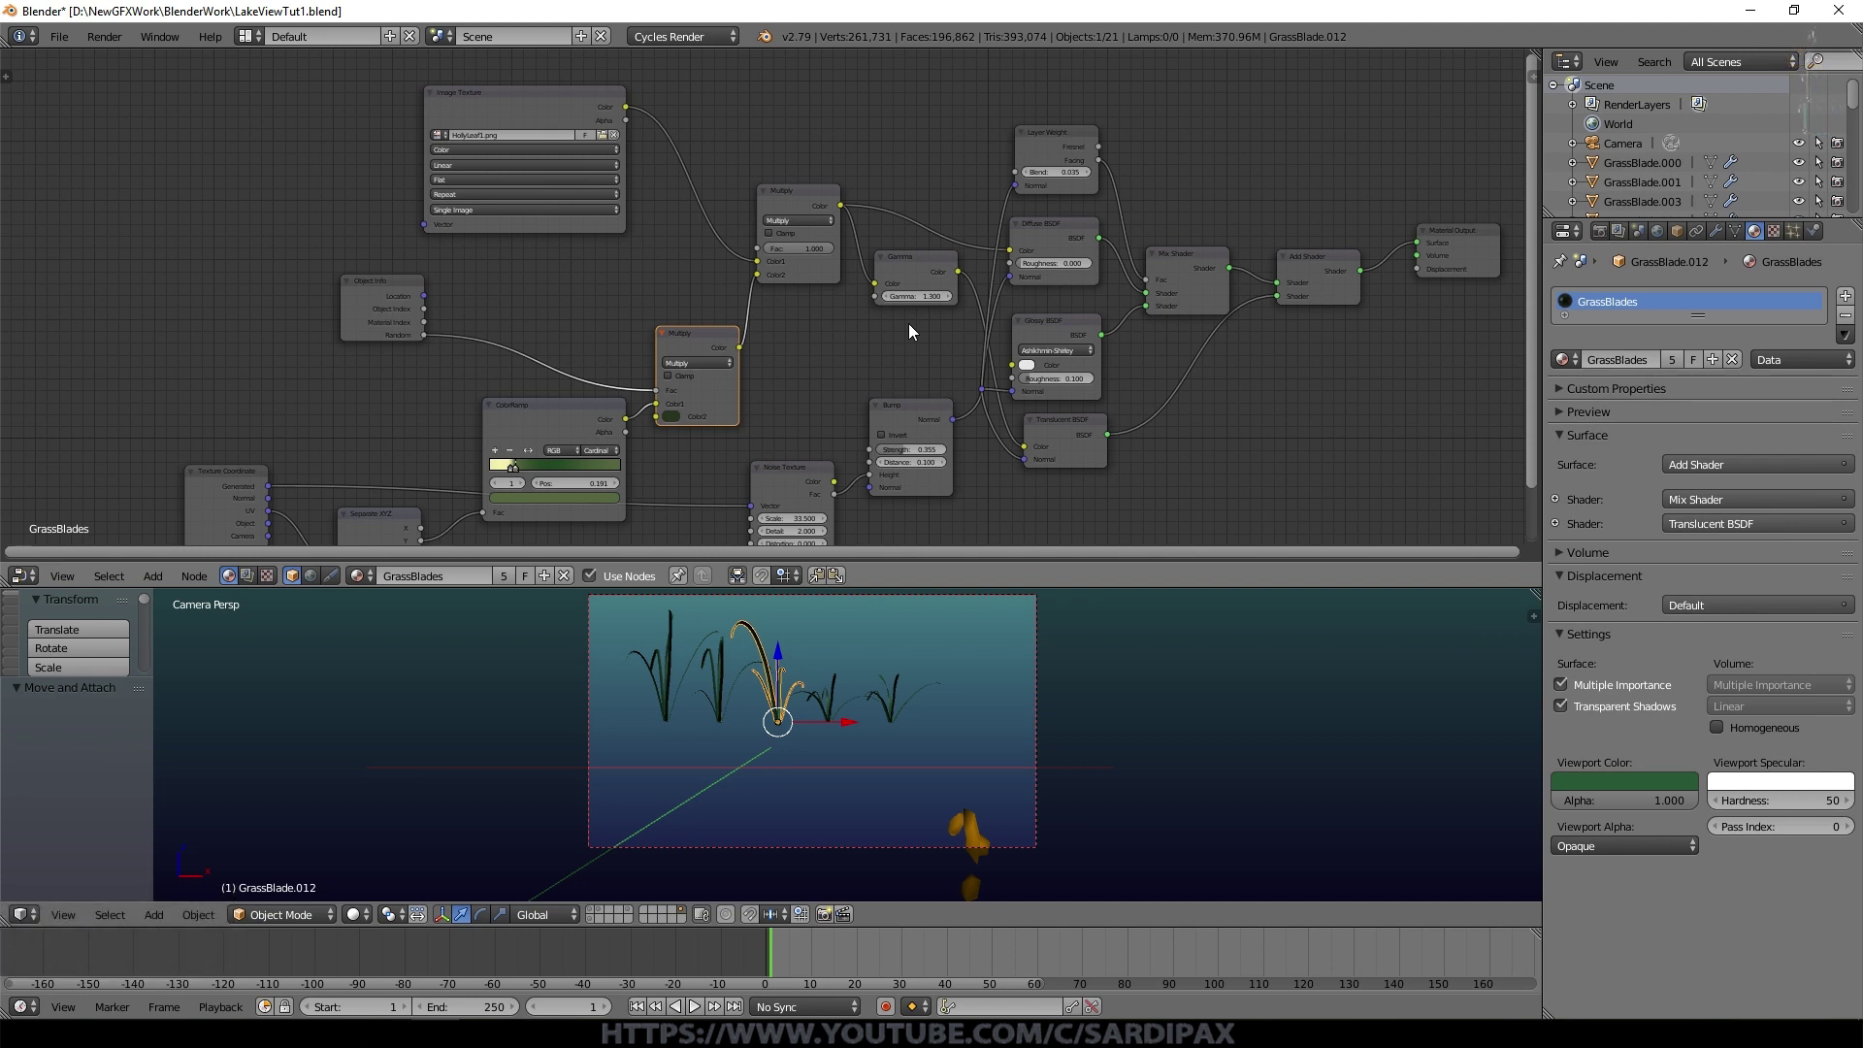
click(802, 411)
middle_click(800, 410)
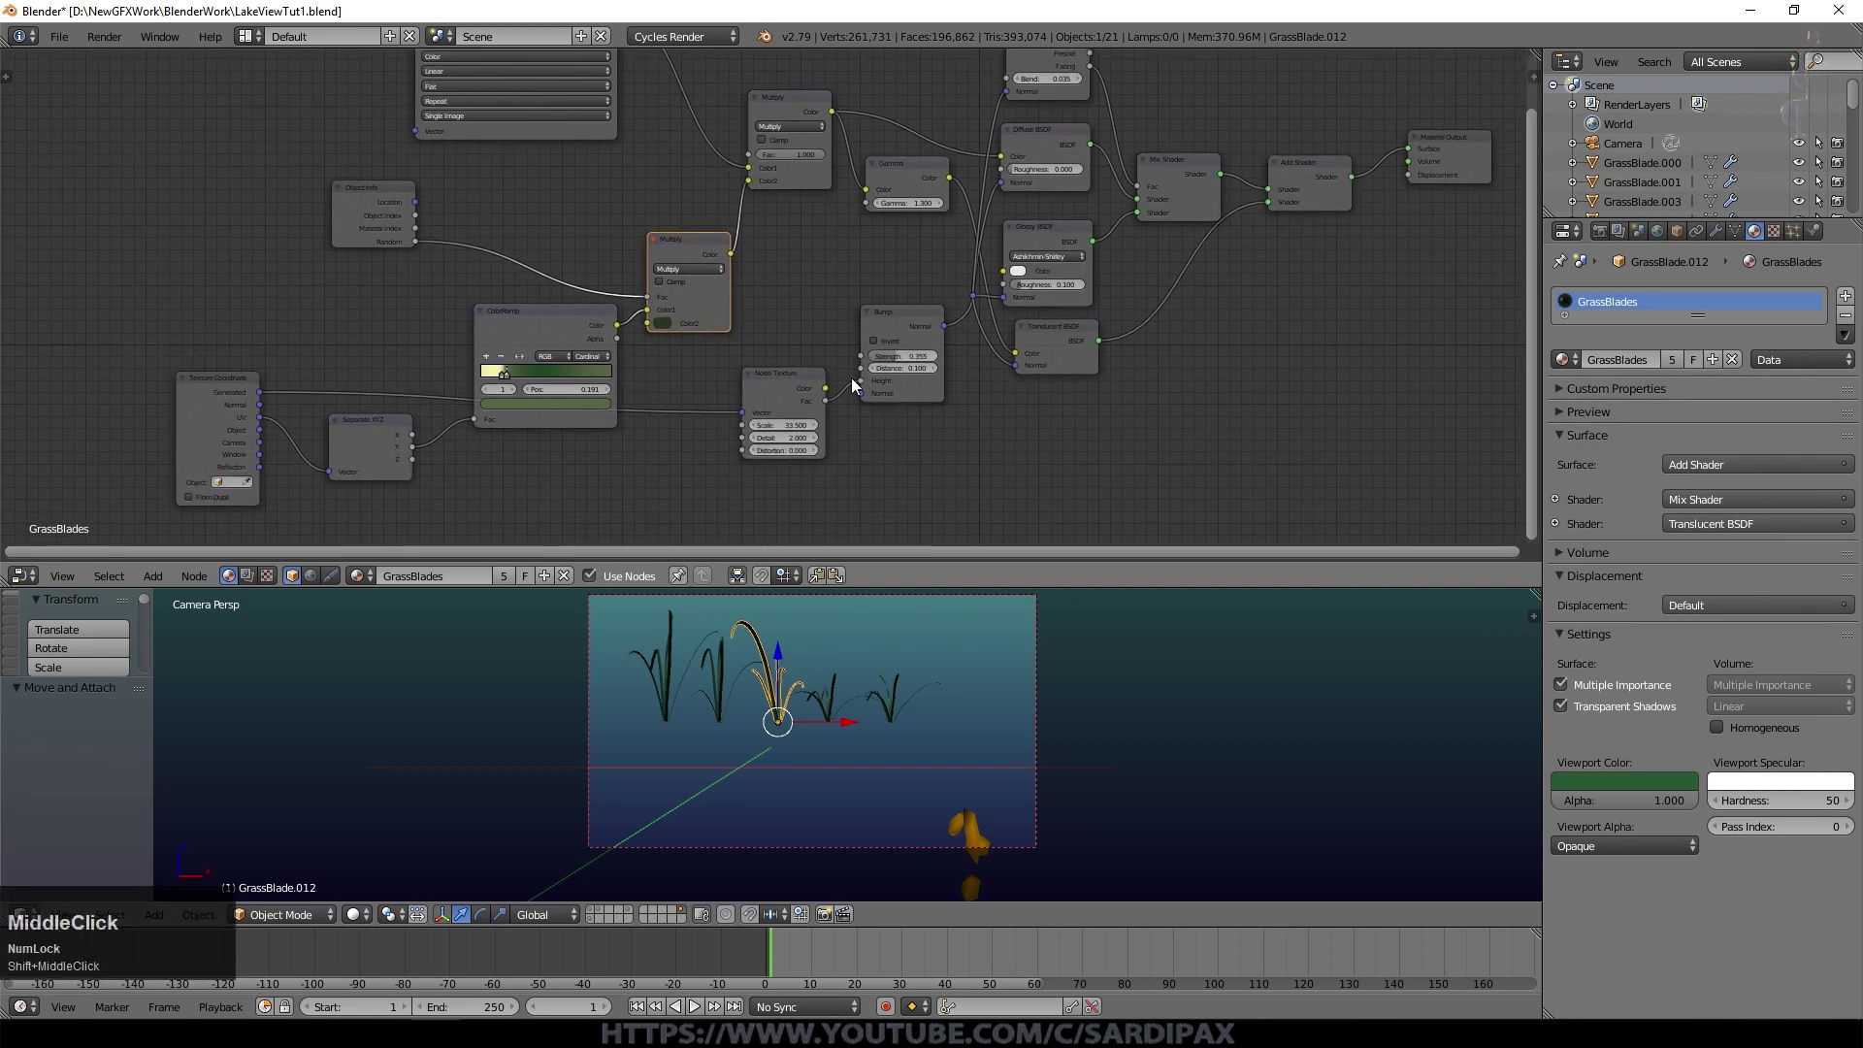
scroll(up, 3)
middle_click(617, 207)
scroll(up, 3)
click(599, 193)
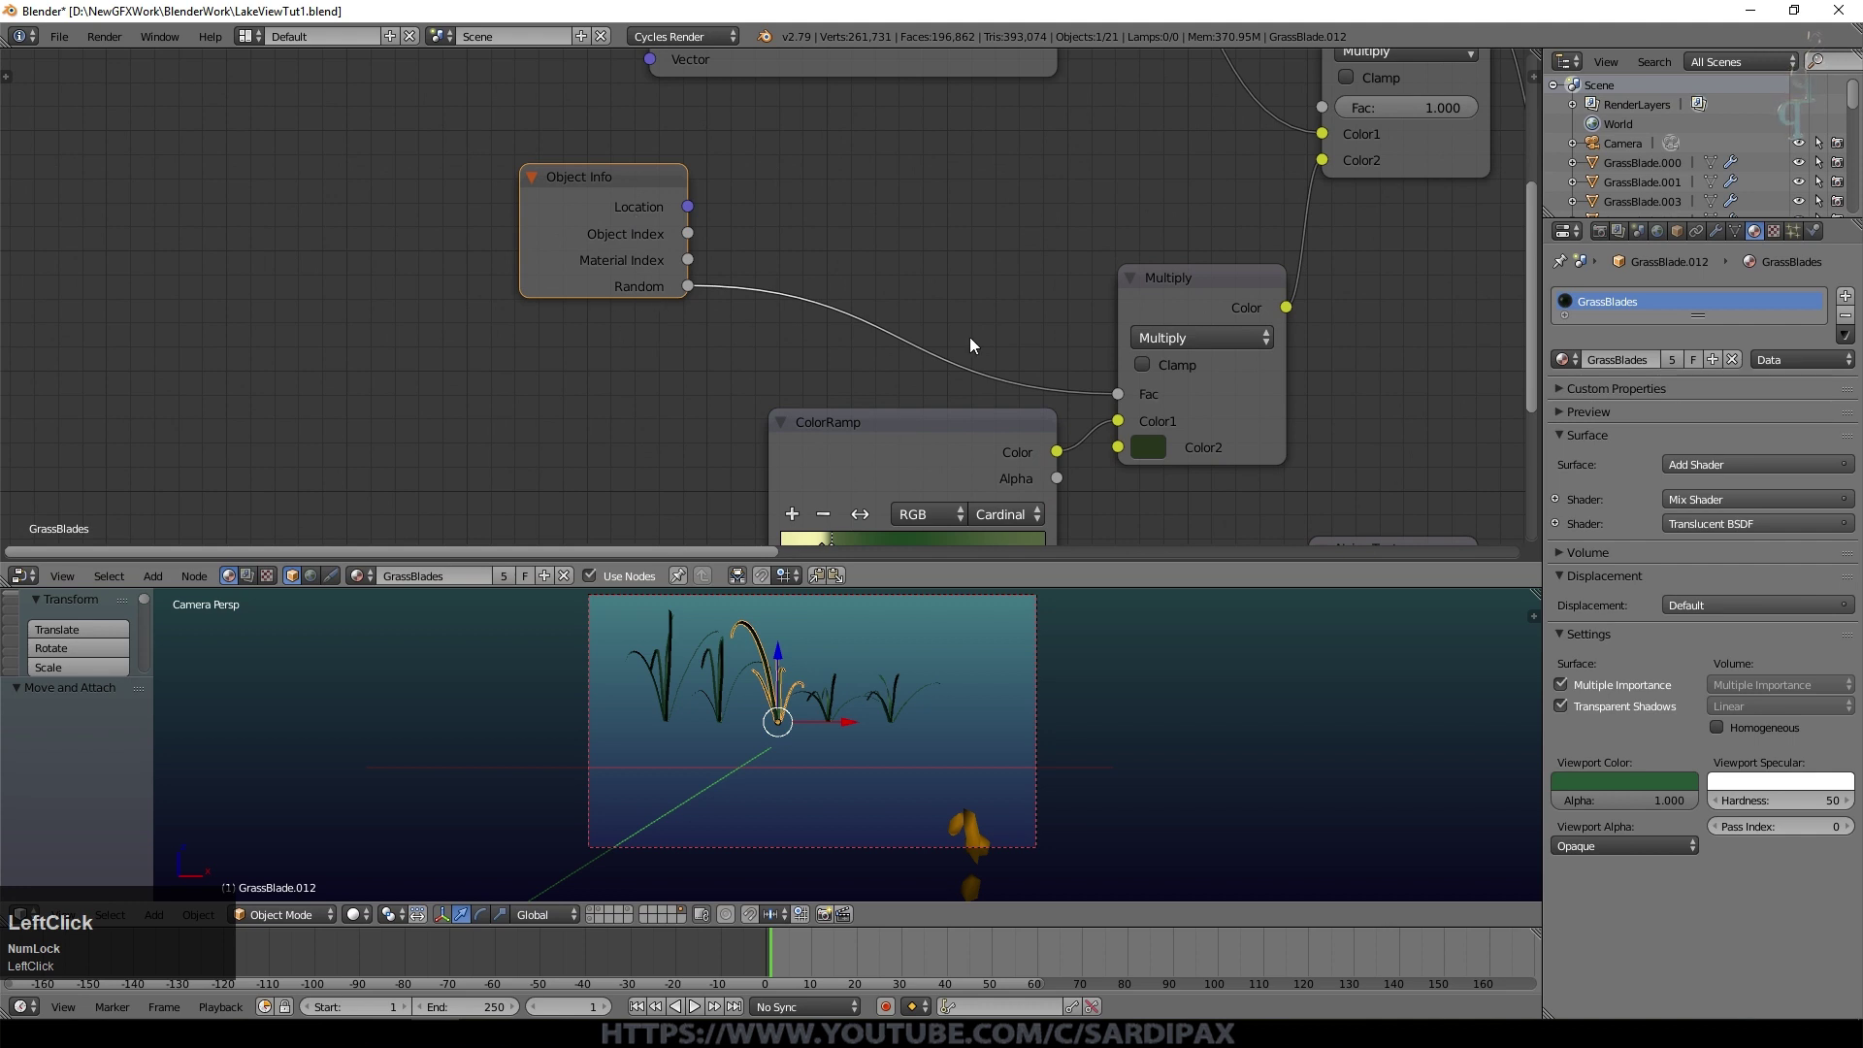
drag(1405, 437, 830, 702)
scroll(up, 3)
middle_click(907, 731)
scroll(up, 3)
Step: Give the 3D view most of the screen and select the grass blade objects
drag(789, 727, 623, 467)
scroll(up, 3)
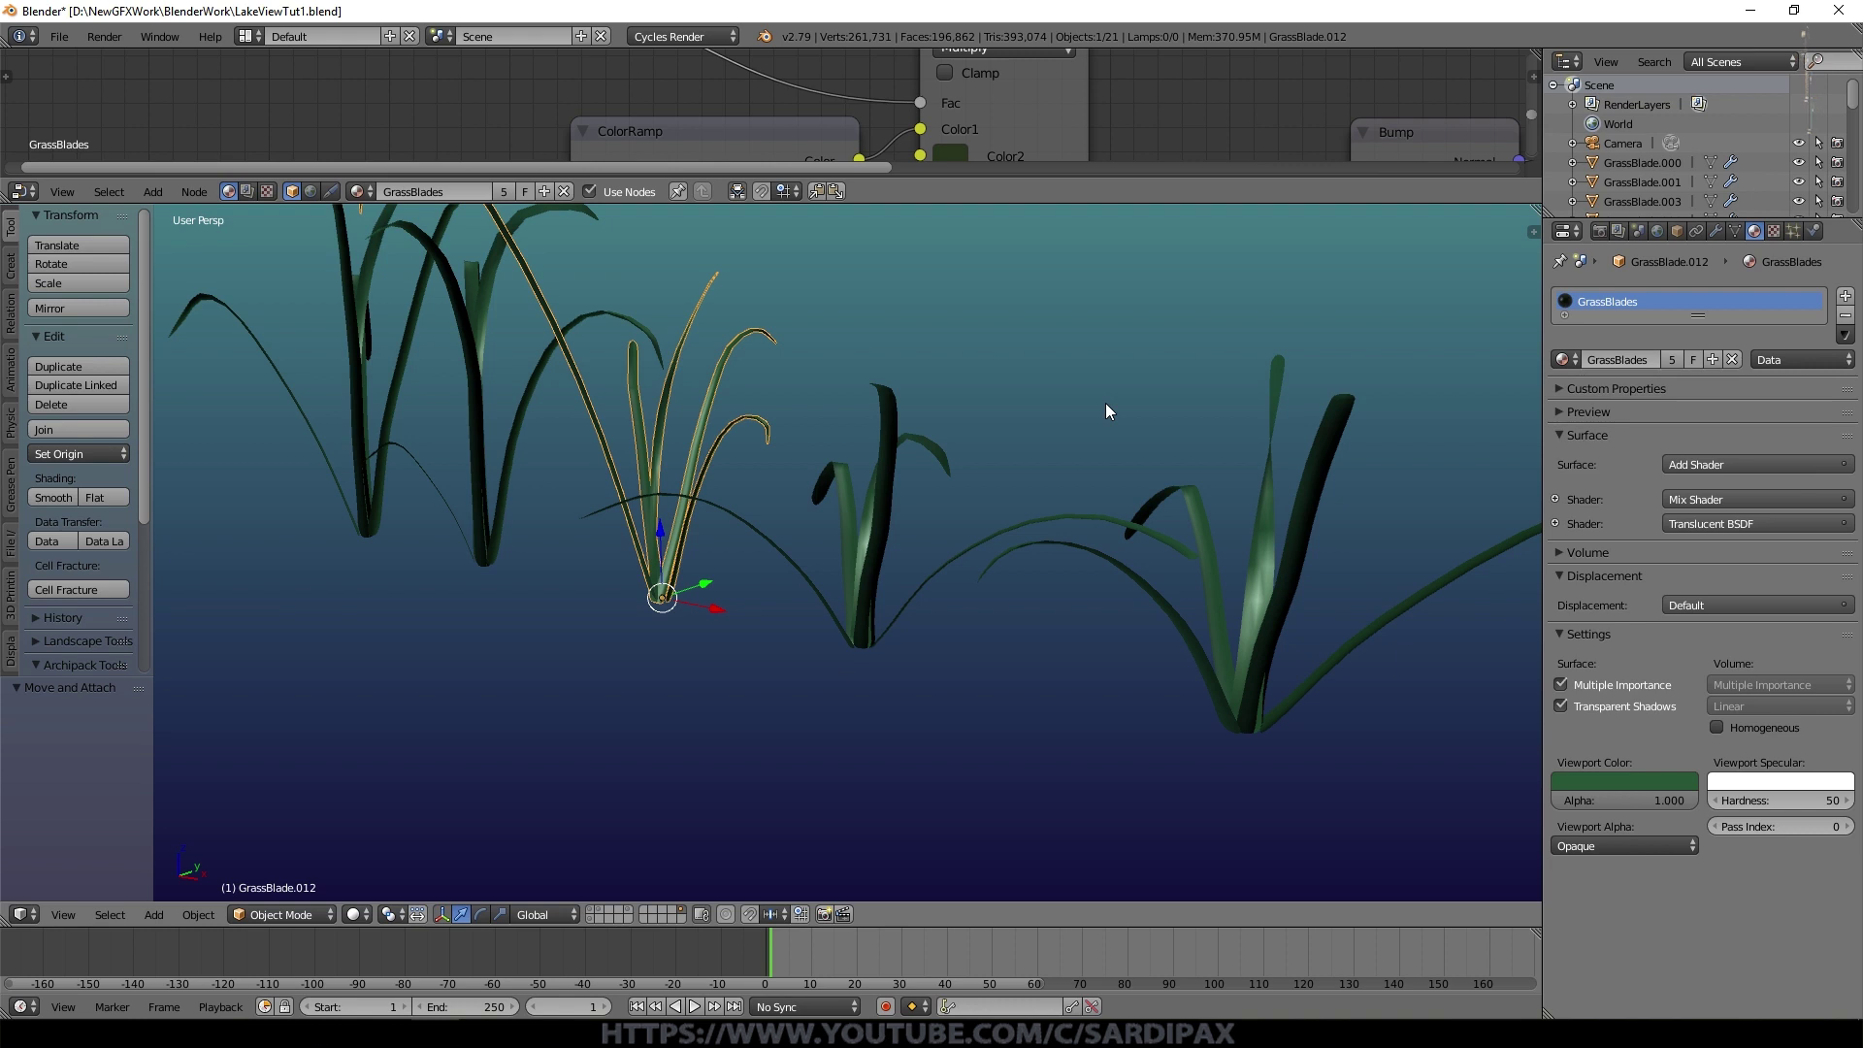
middle_click(857, 561)
scroll(down, 3)
middle_click(1234, 486)
right_click(552, 592)
right_click(638, 601)
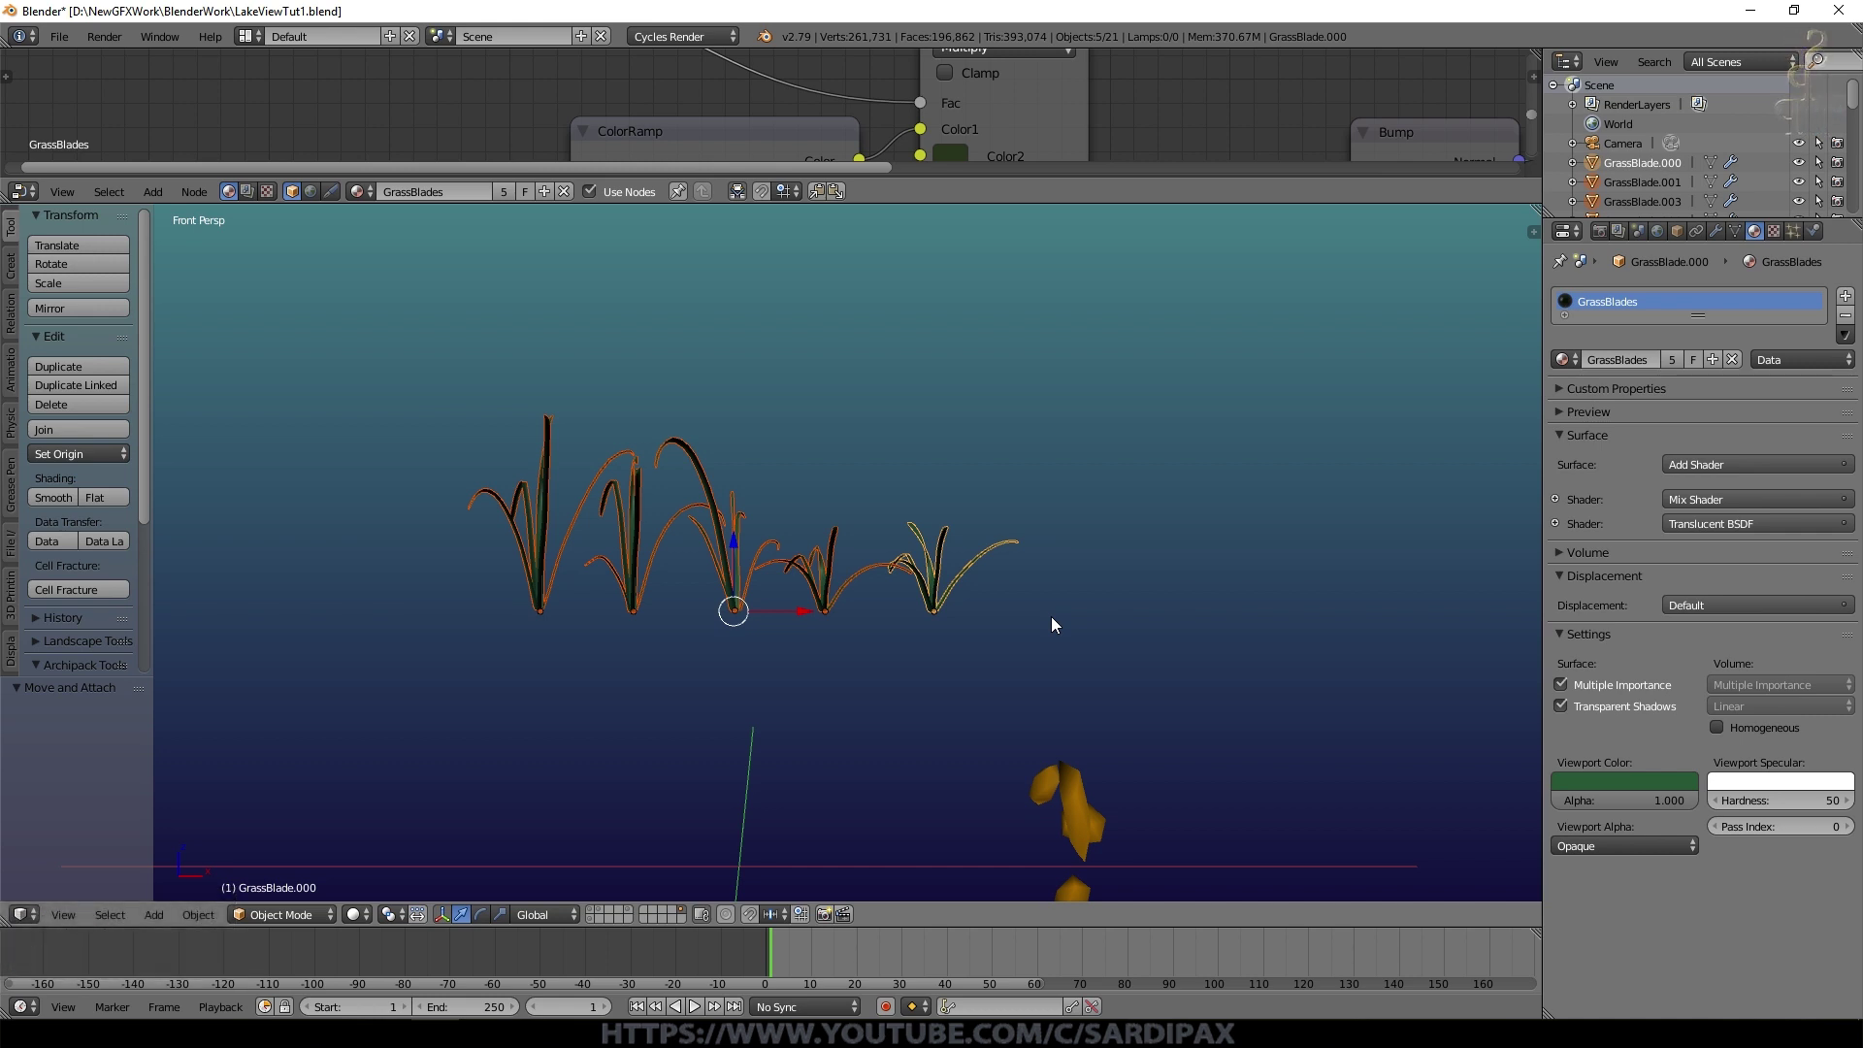
Step: Group the selected blades as GrassGroup1, then select the Ground object
key(ctrl+g)
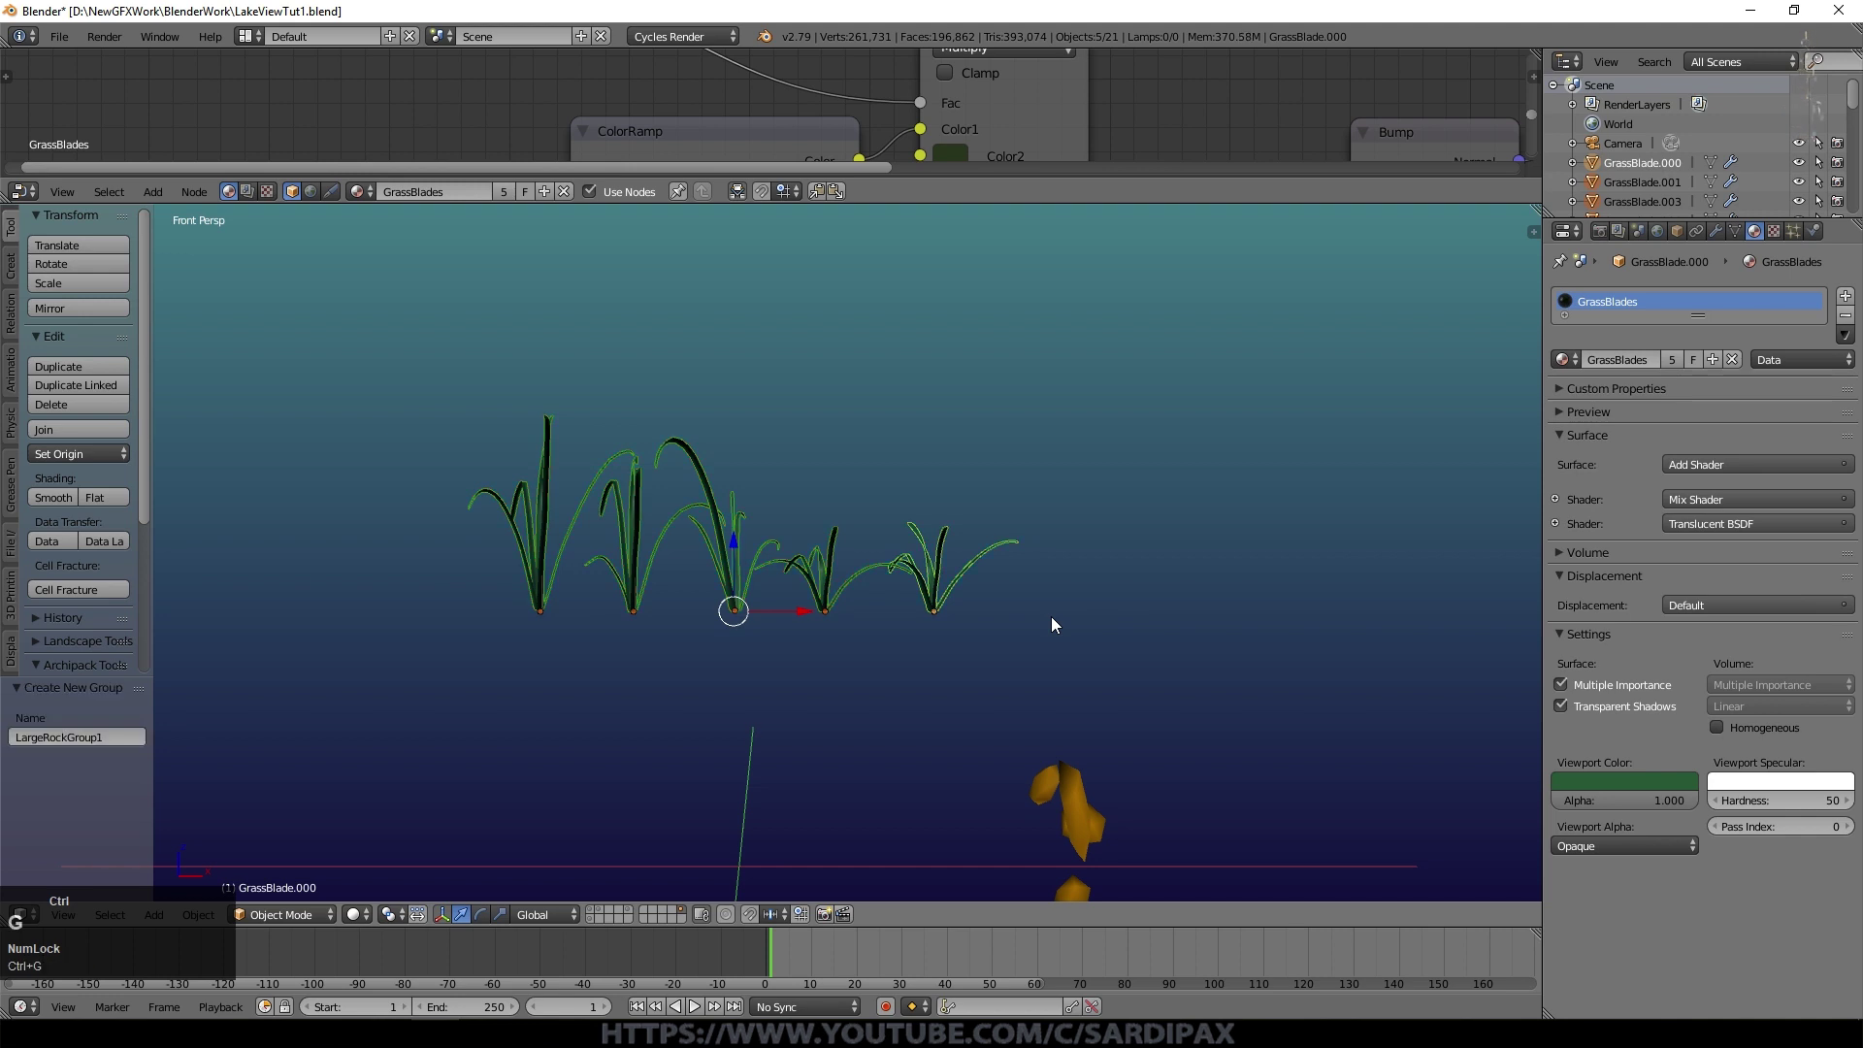
click(126, 753)
key(shift+g)
key(r)
text(rass)
key(shift+g)
key(r)
text(roup1)
key(Return)
key(KP_0)
right_click(712, 599)
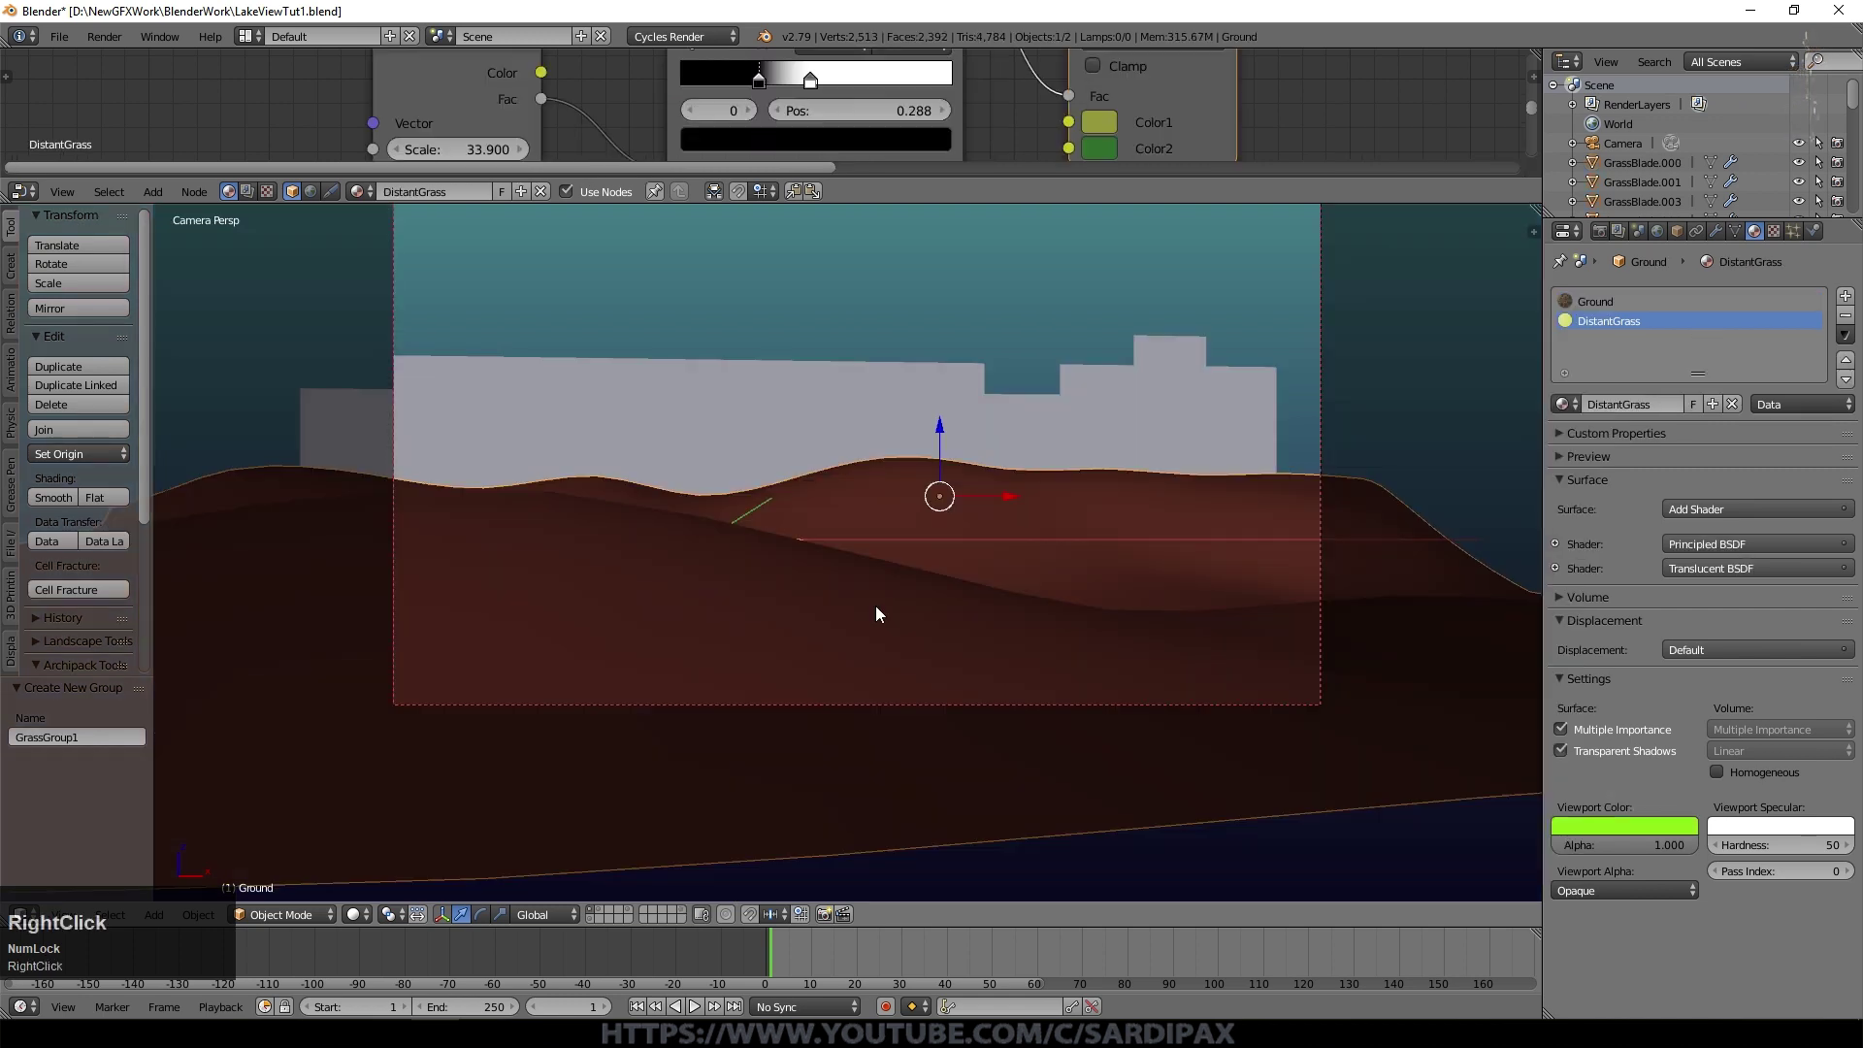
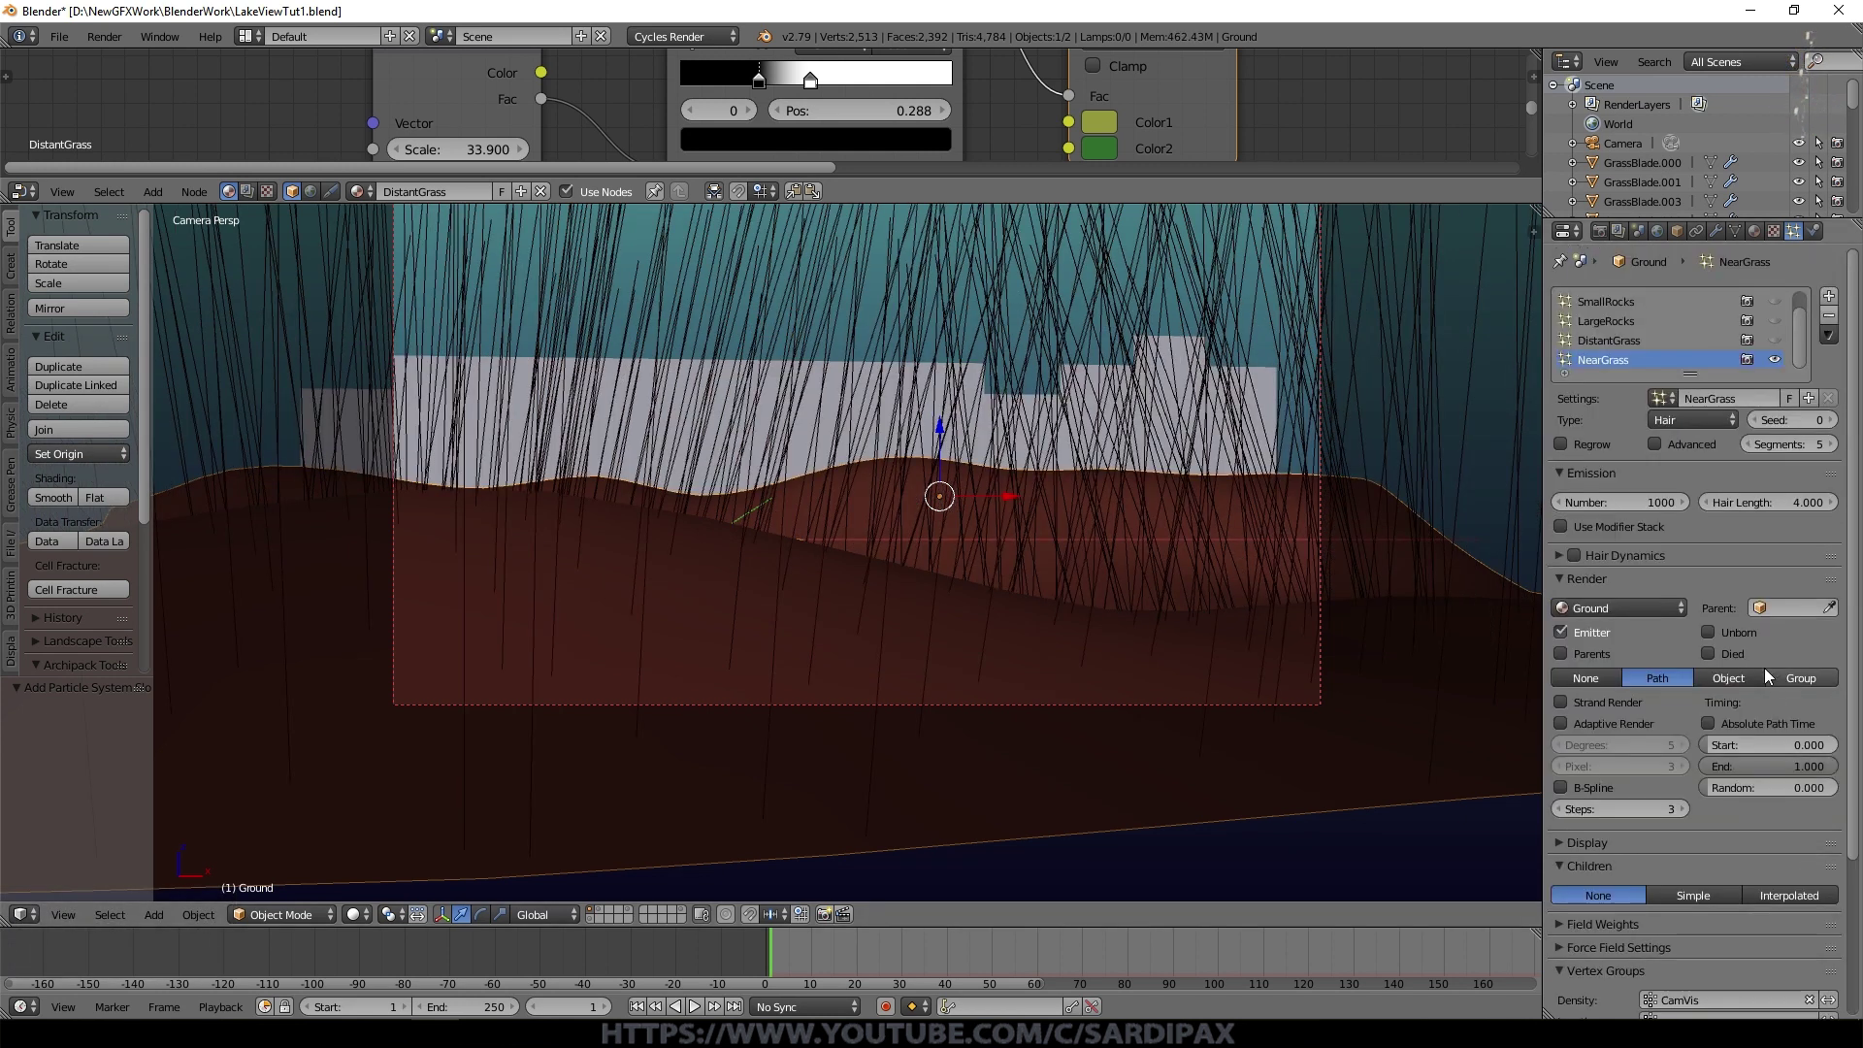
Step: Render NearGrass hair as GrassGroup1 group objects, hair length 0.5, picked at random
click(1814, 687)
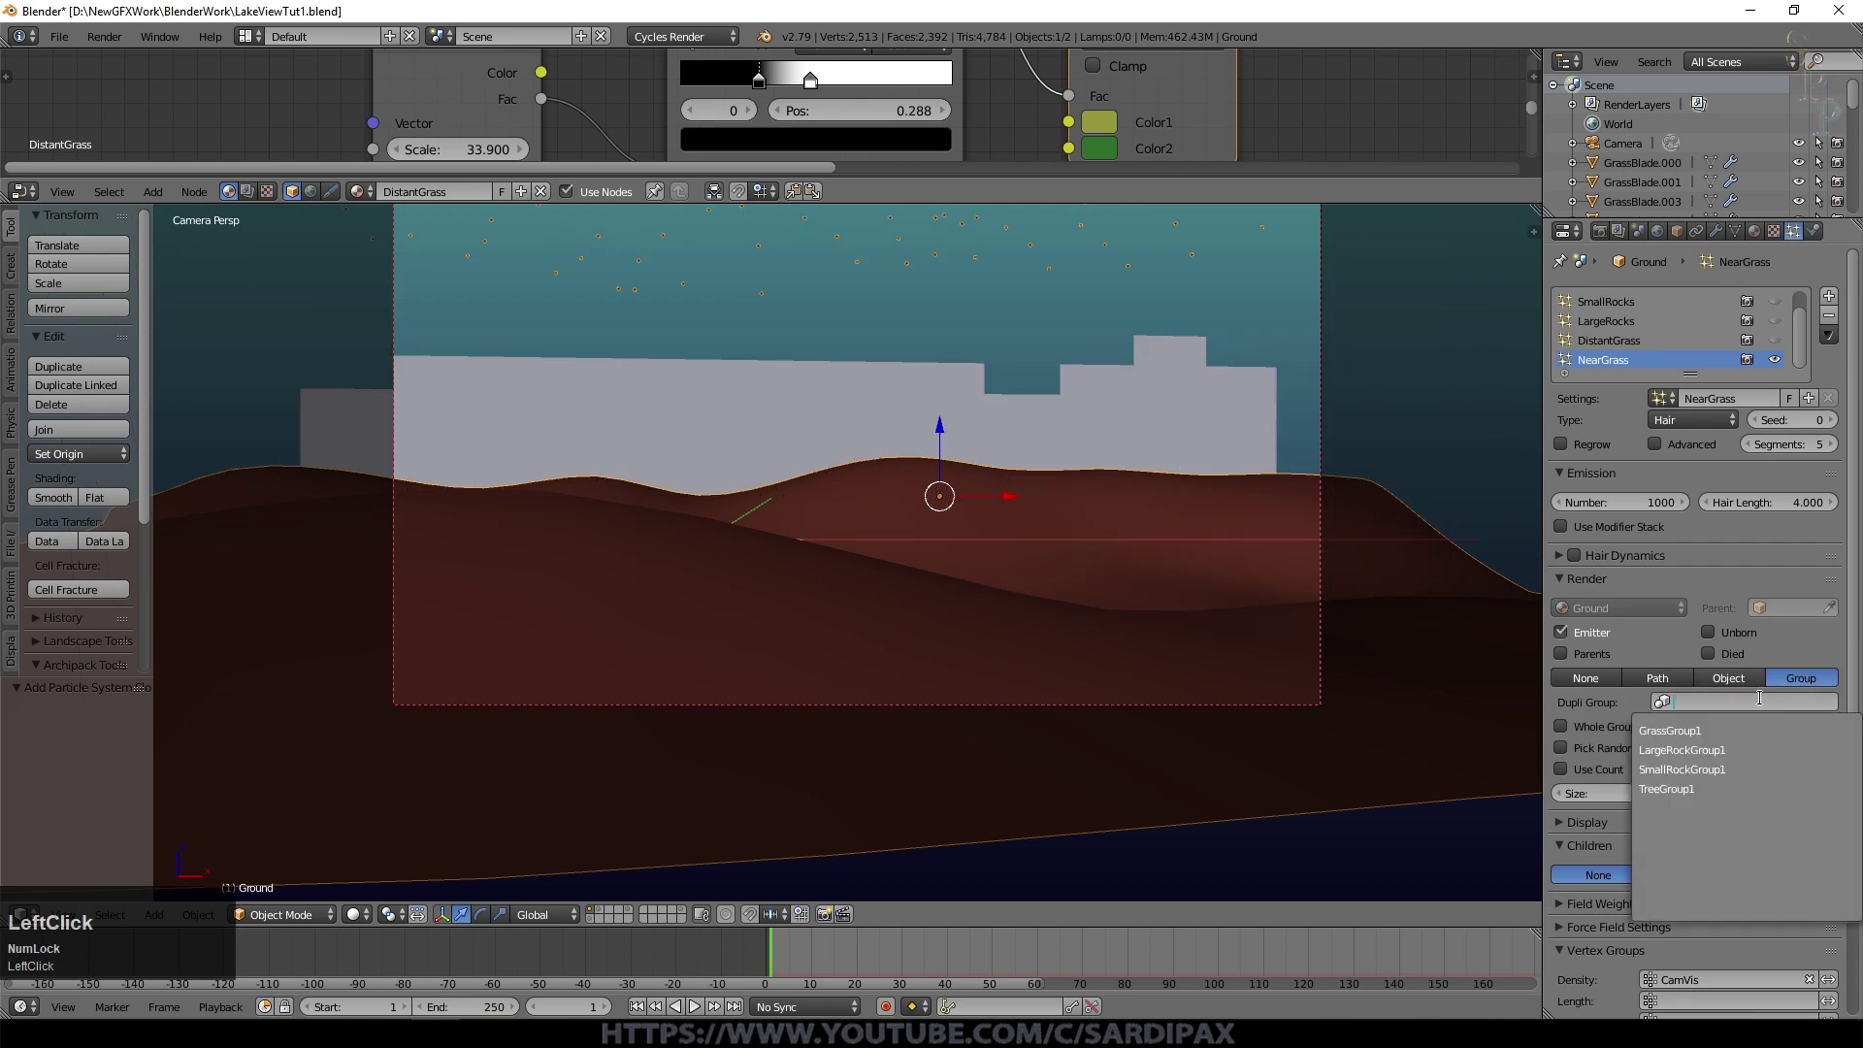
click(1717, 738)
scroll(down, 3)
click(1803, 507)
key(KP_Decimal)
key(KP_5)
key(KP_Enter)
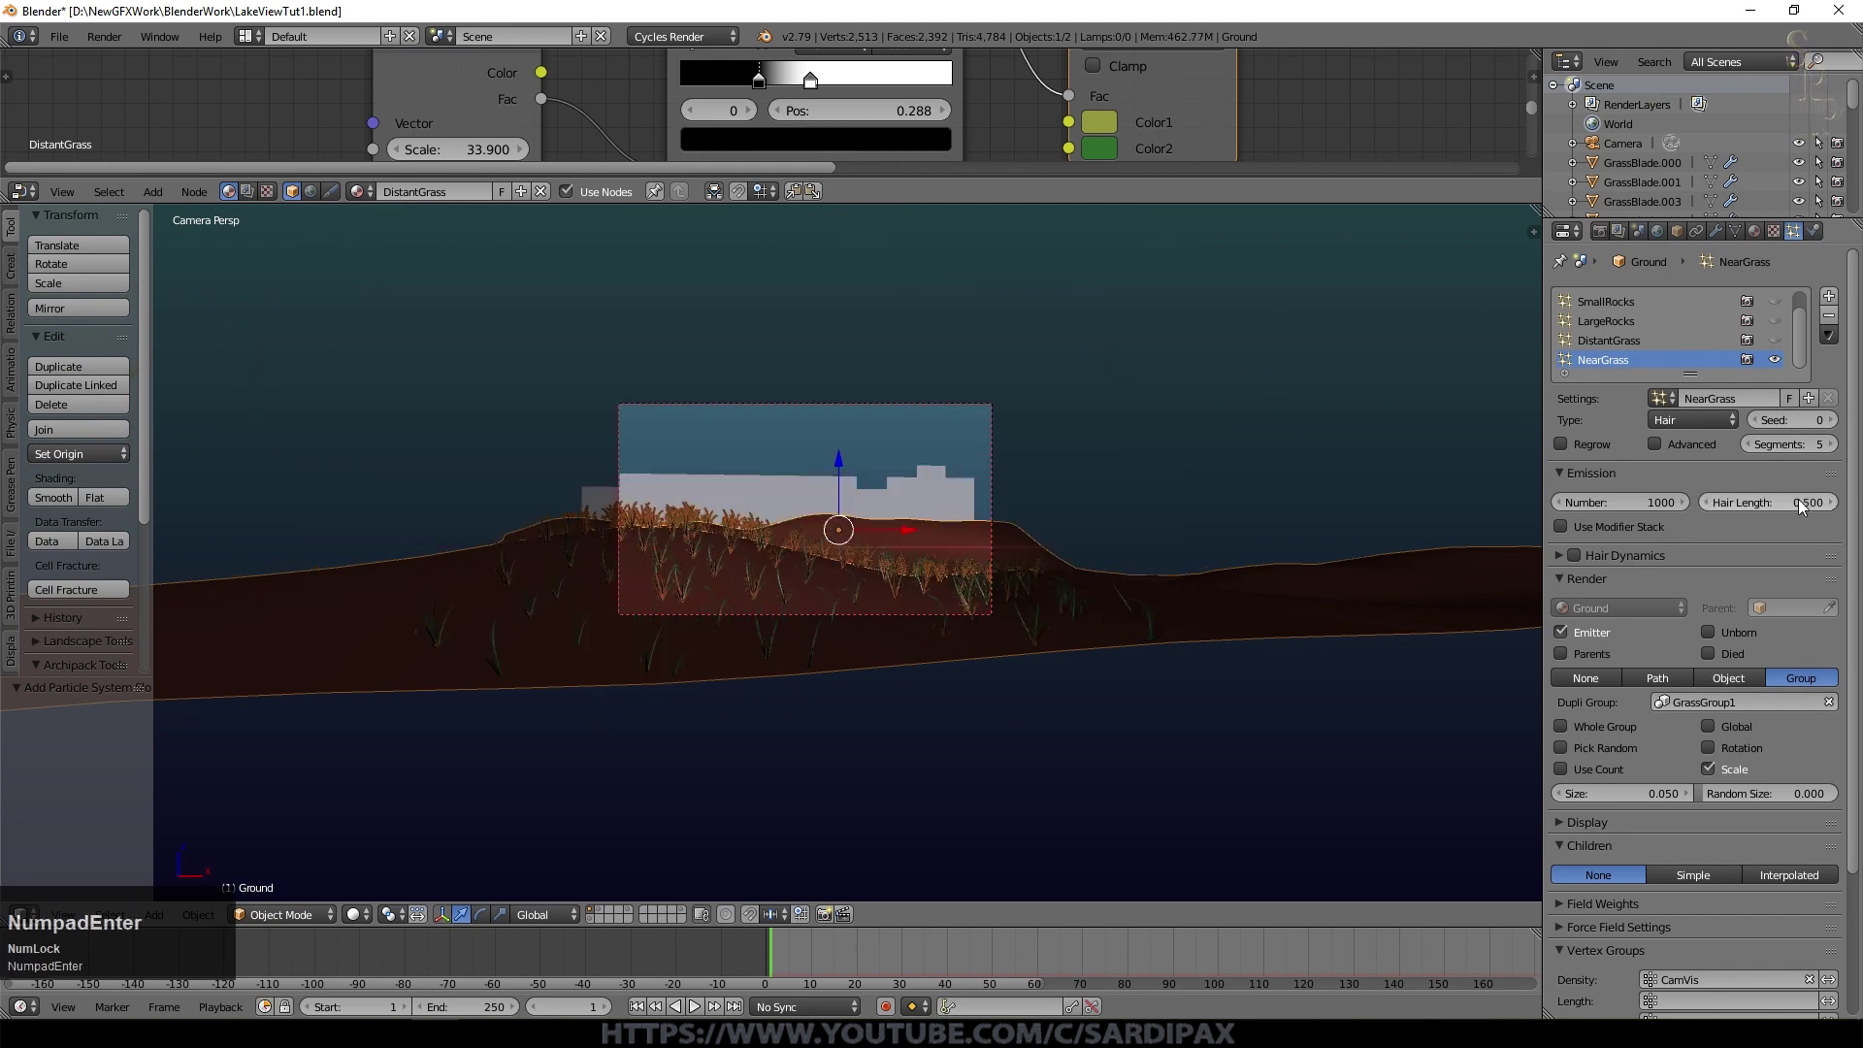
scroll(up, 3)
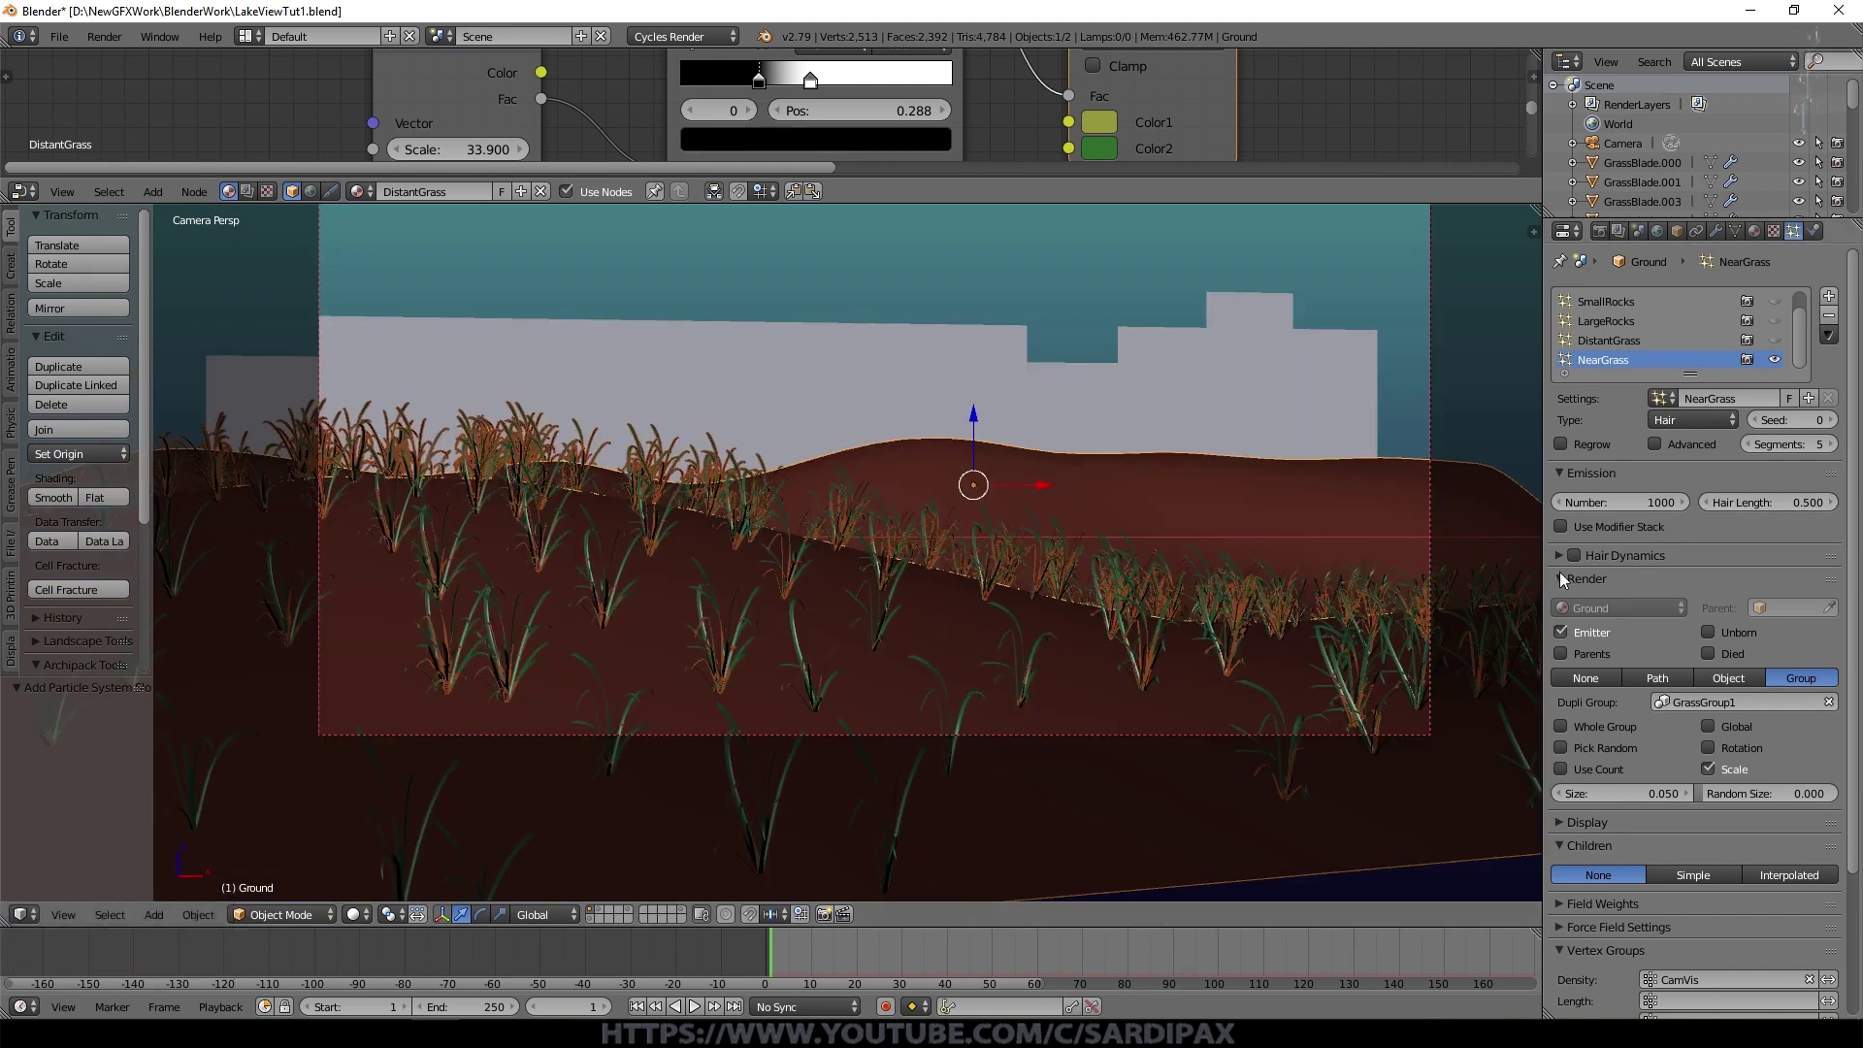
click(1717, 756)
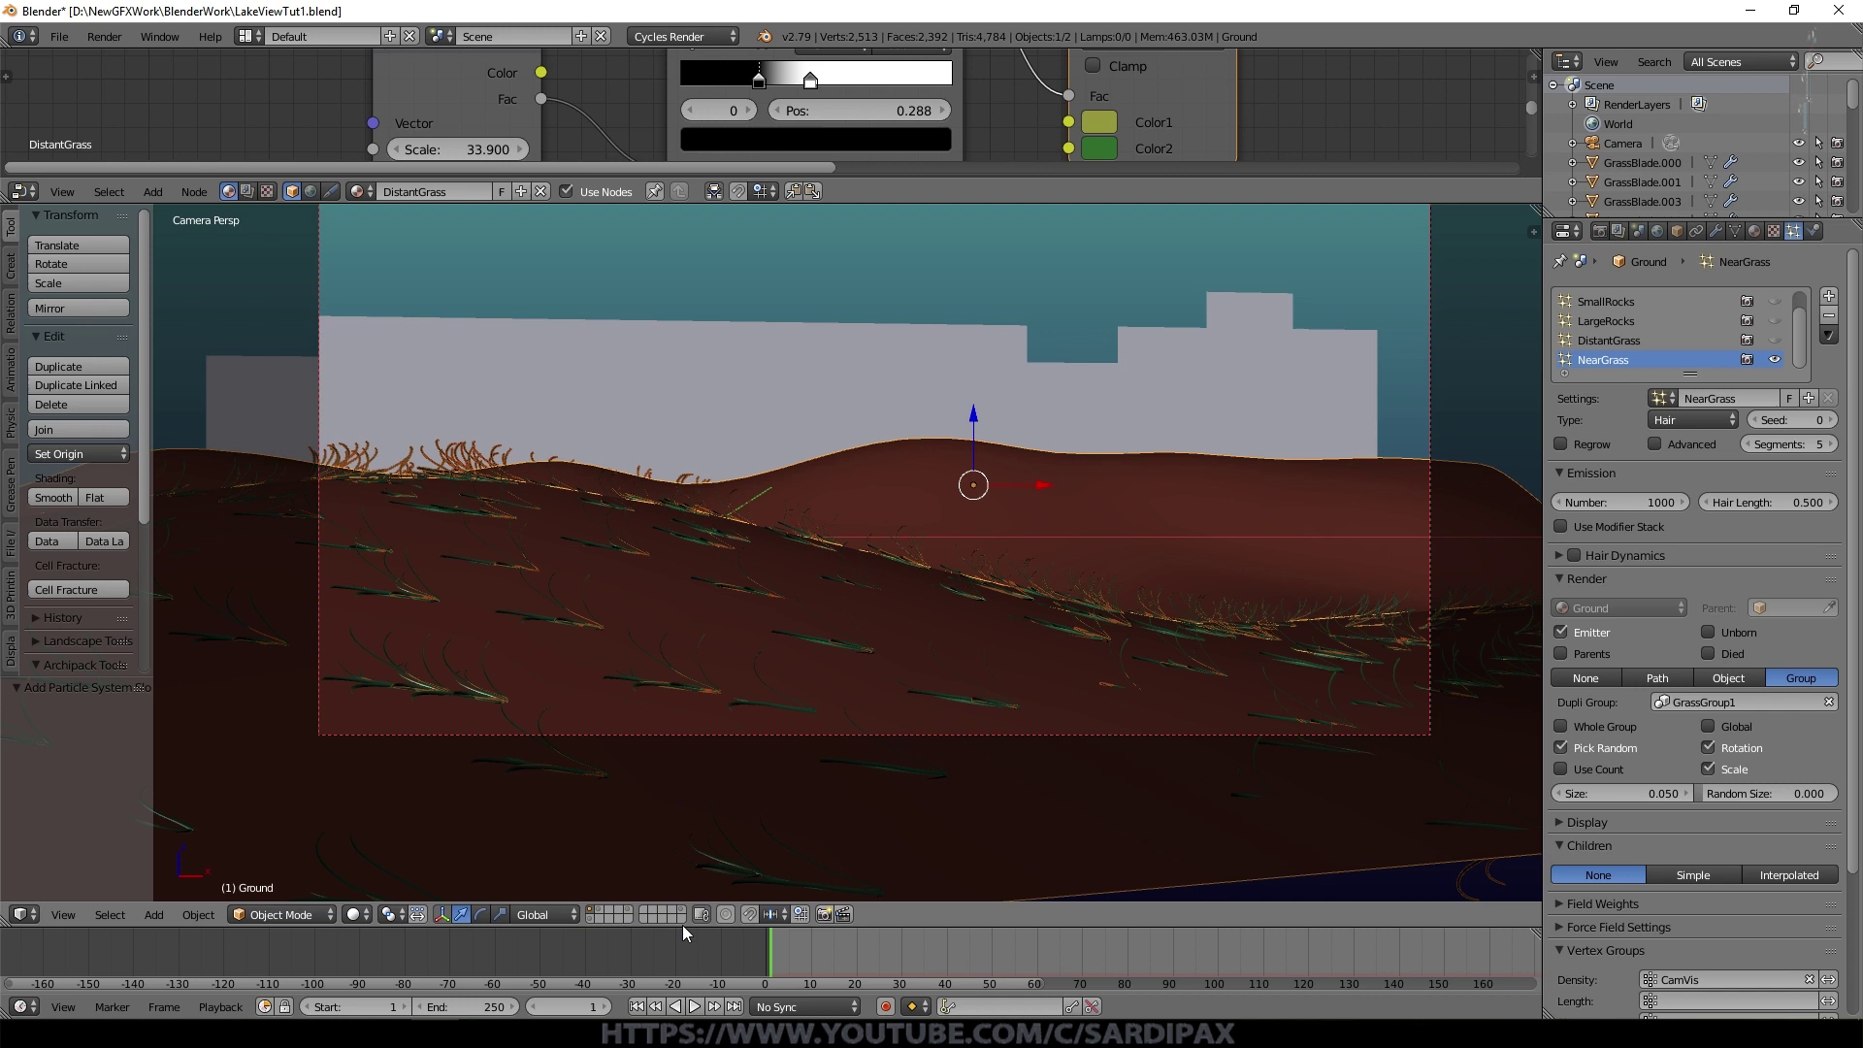
Step: On the grass-blade layer, rotate all the blade models 90° around Y
click(674, 915)
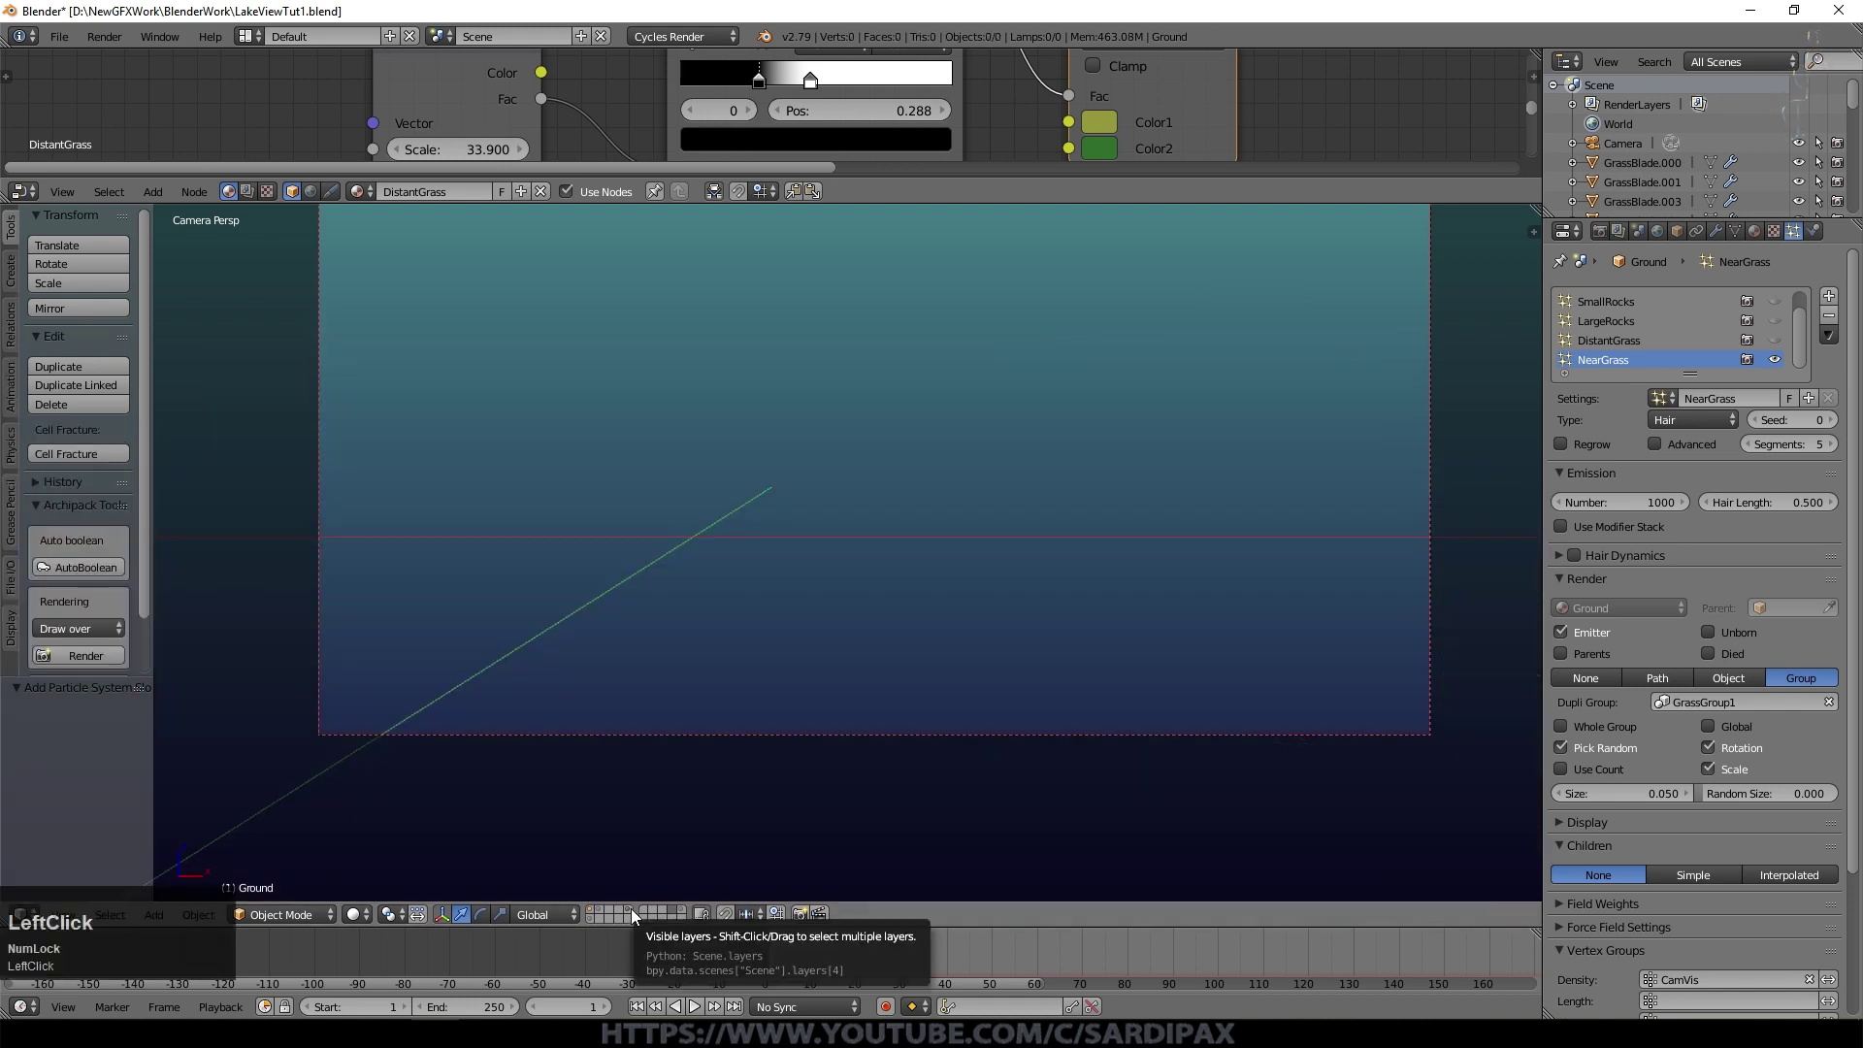
scroll(down, 3)
click(689, 922)
right_click(654, 465)
drag(711, 468, 979, 552)
key(r)
key(y)
key(KP_9)
key(KP_Enter)
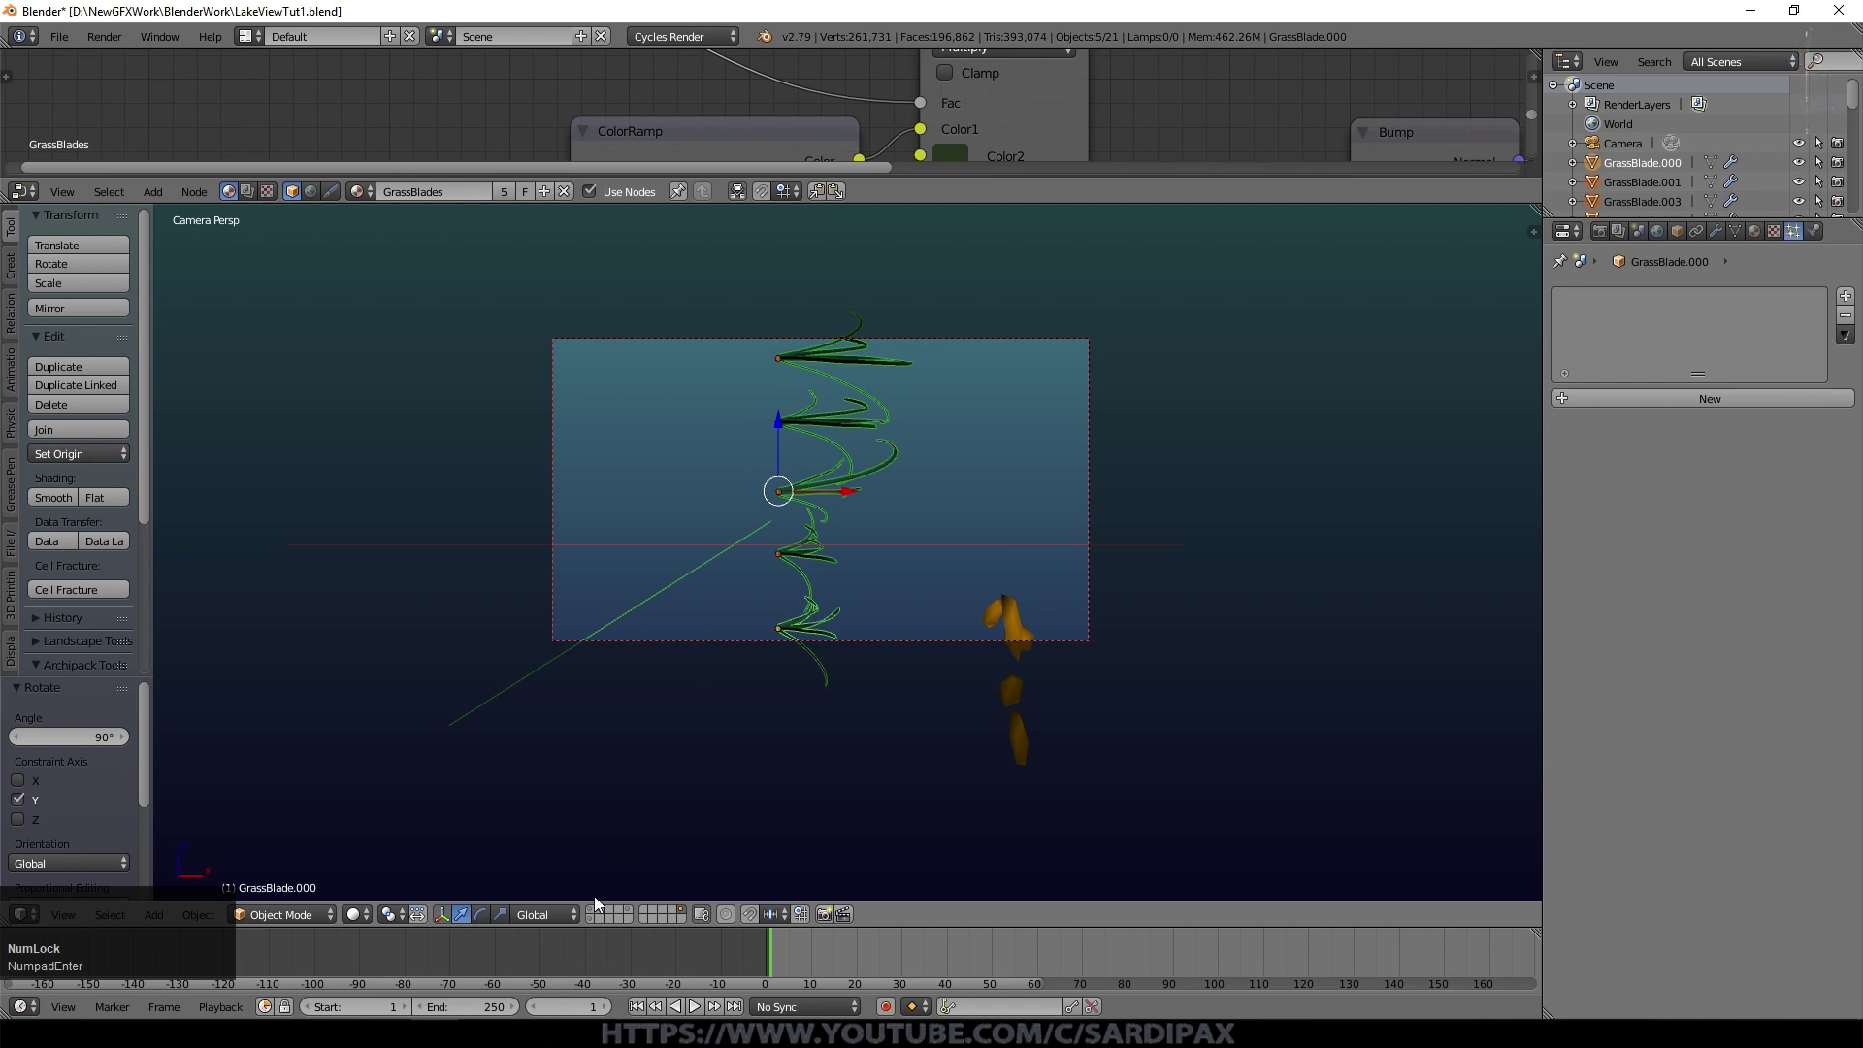
Step: Return to the ground layer and enable the NearGrass advanced particle options
click(601, 916)
click(607, 918)
scroll(up, 3)
scroll(up, 3)
scroll(down, 3)
click(1666, 444)
Step: Enable rotation with Global Z orientation, random 0.045, phase 1.0 and random phase 2.0
click(1640, 646)
scroll(down, 3)
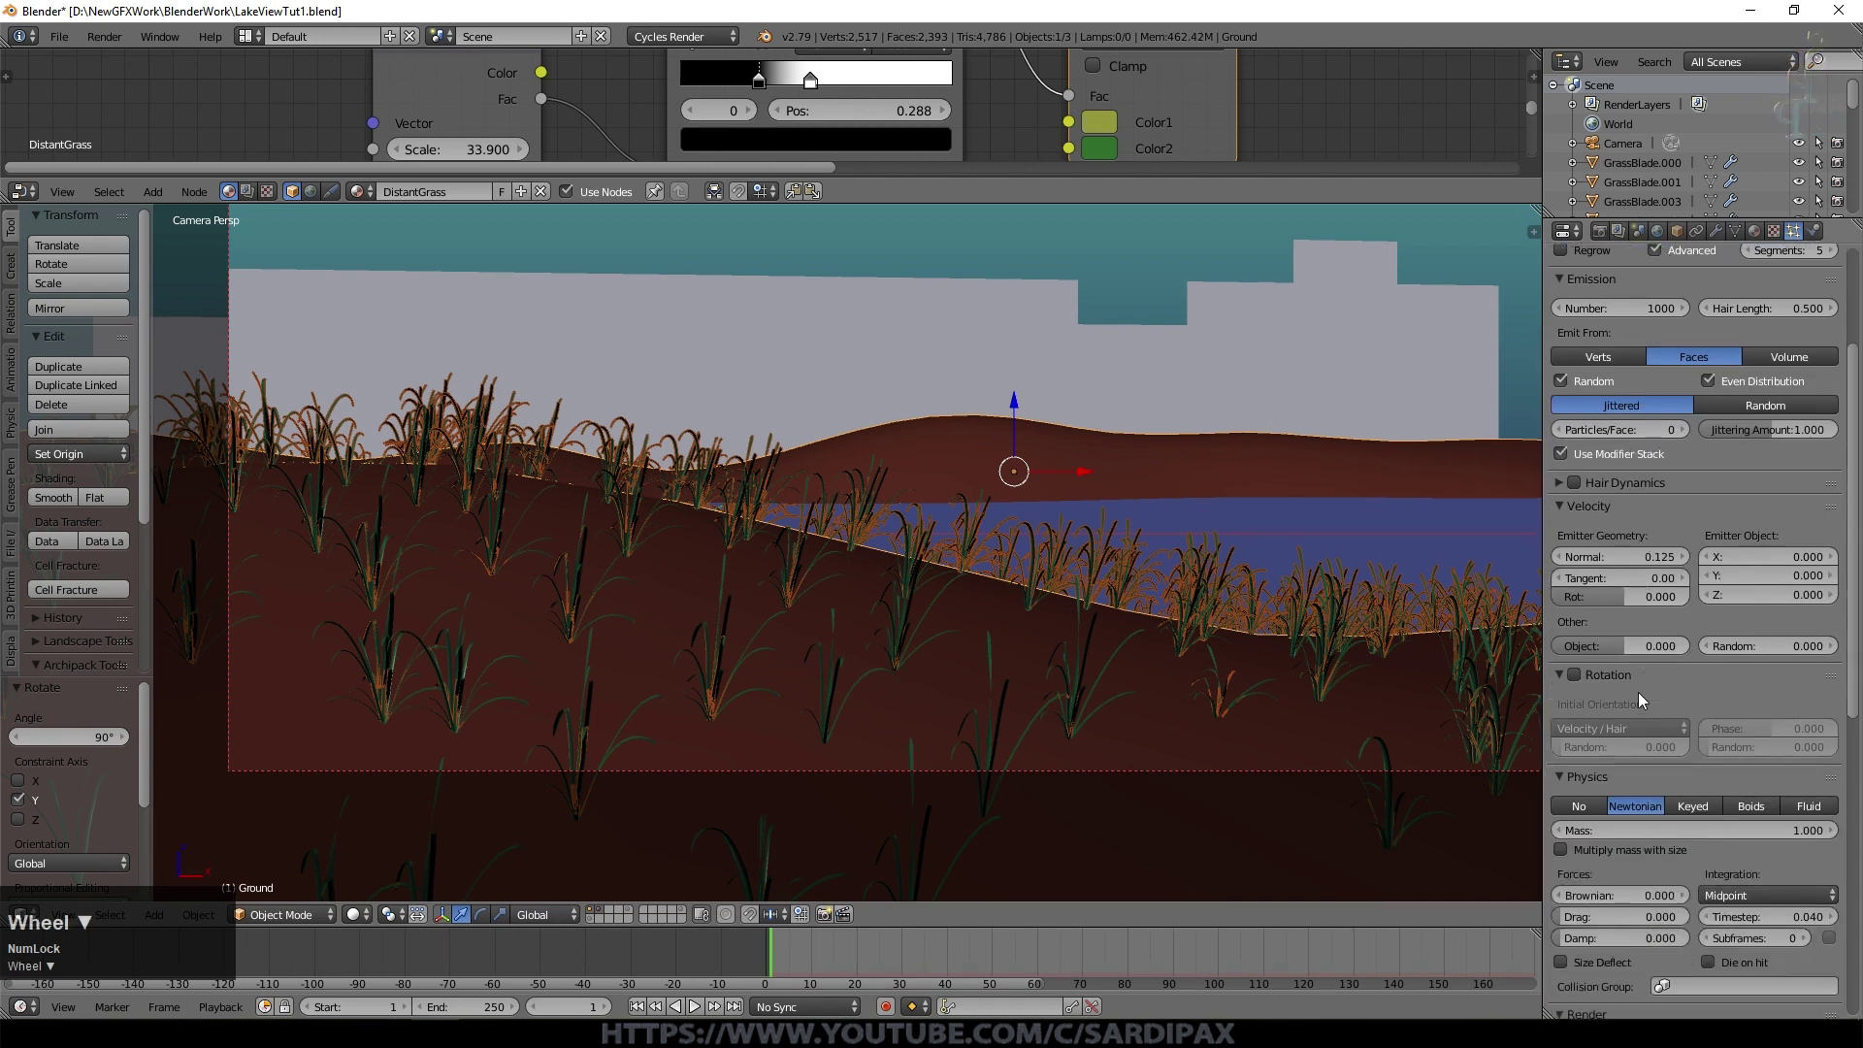
click(1586, 674)
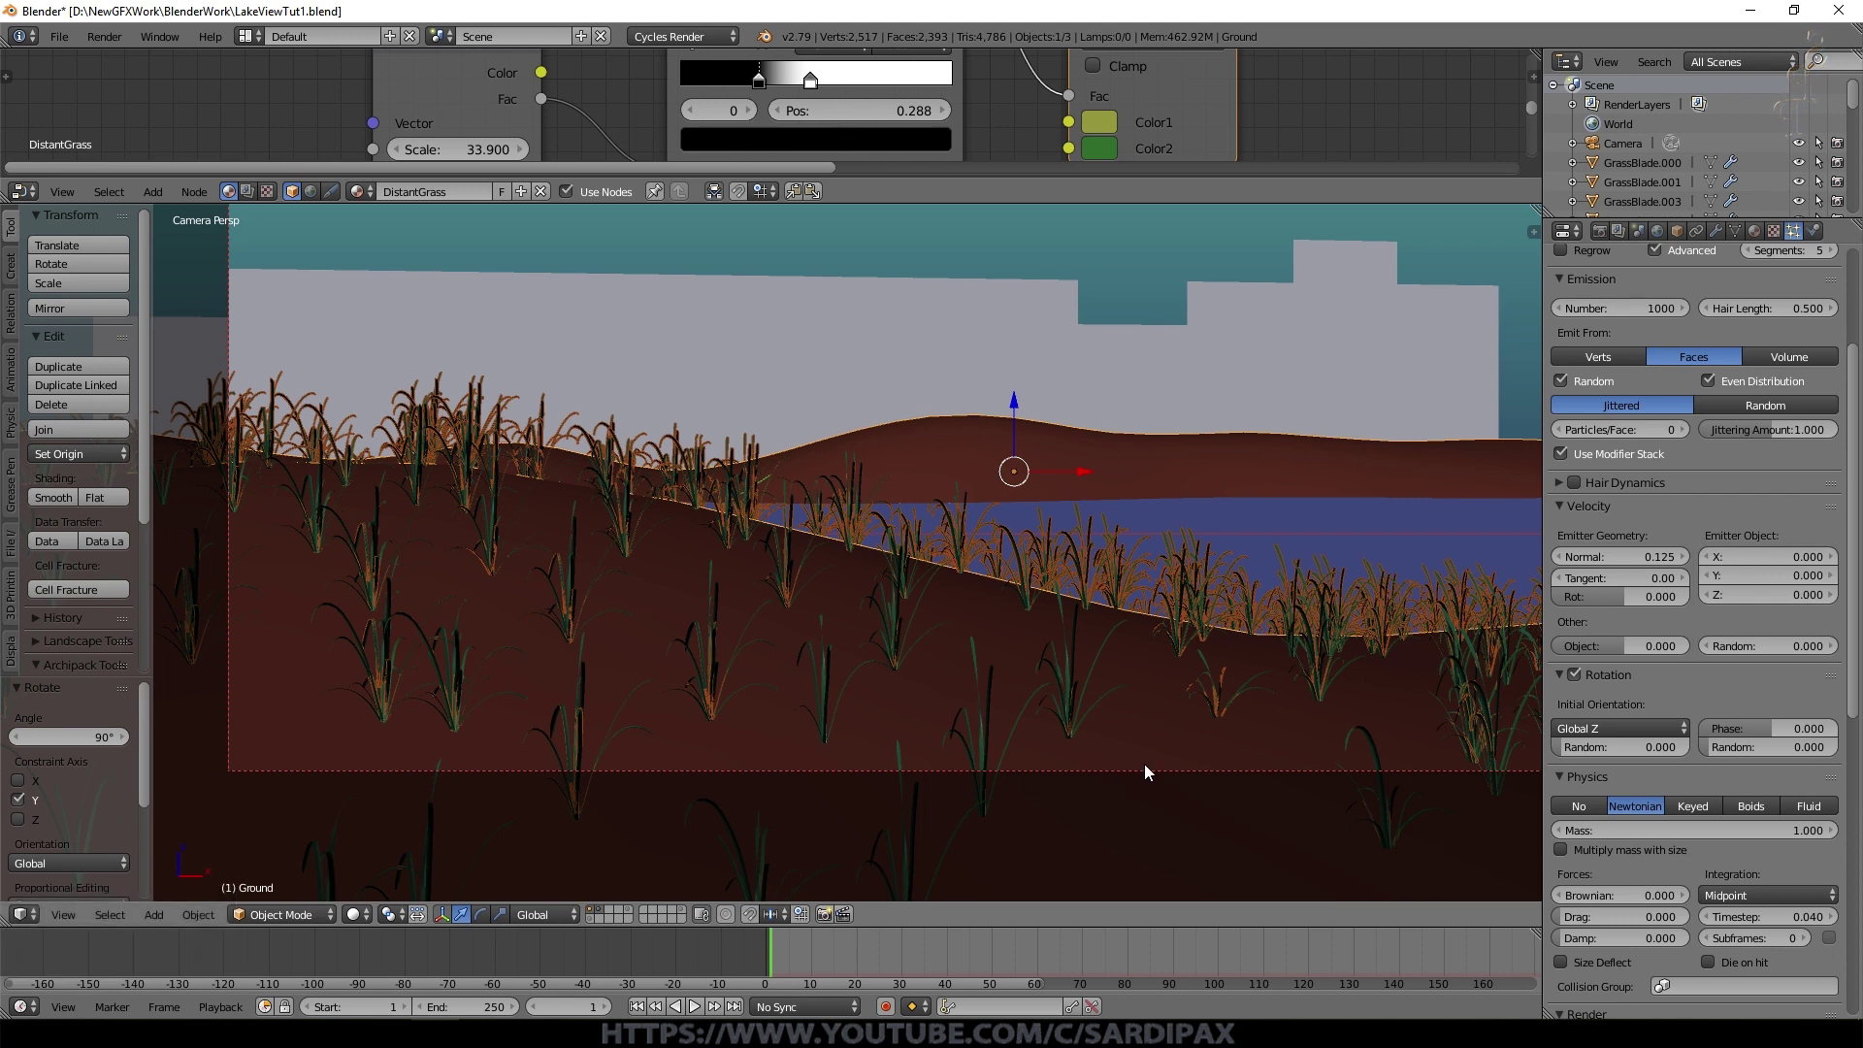
click(1566, 755)
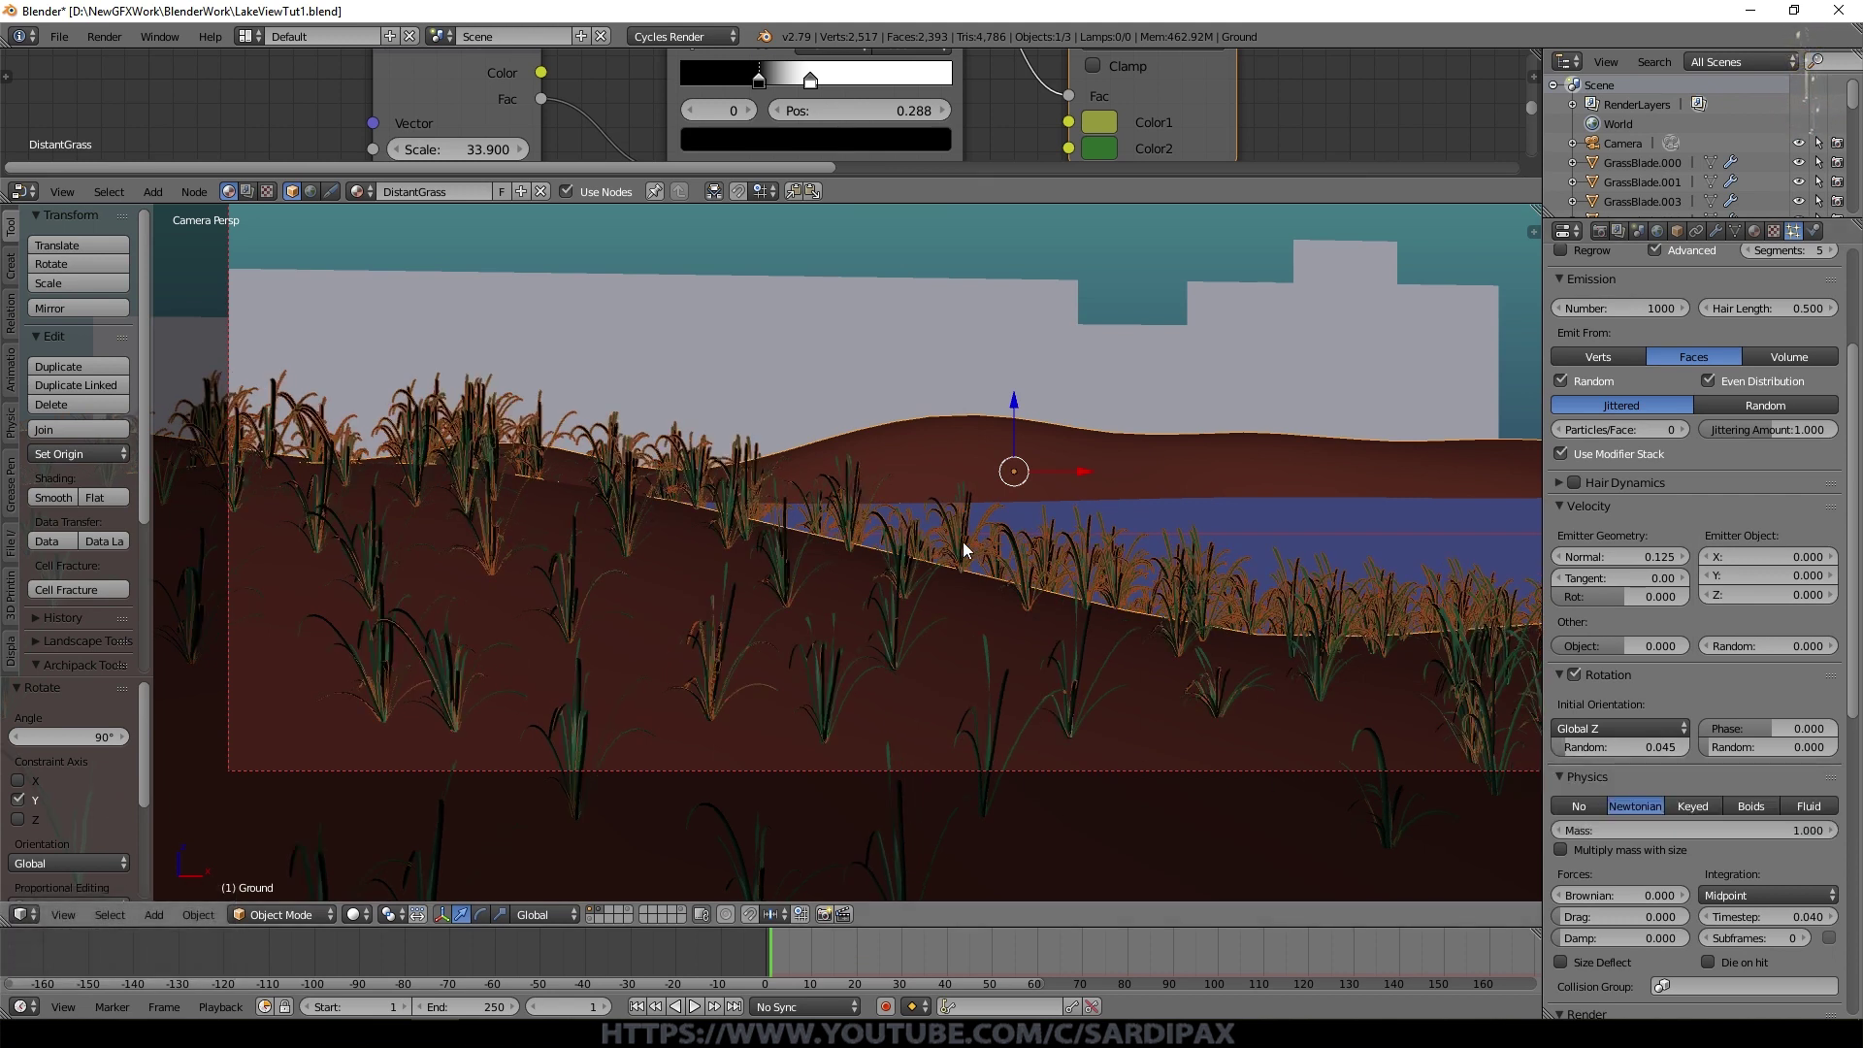
click(1780, 736)
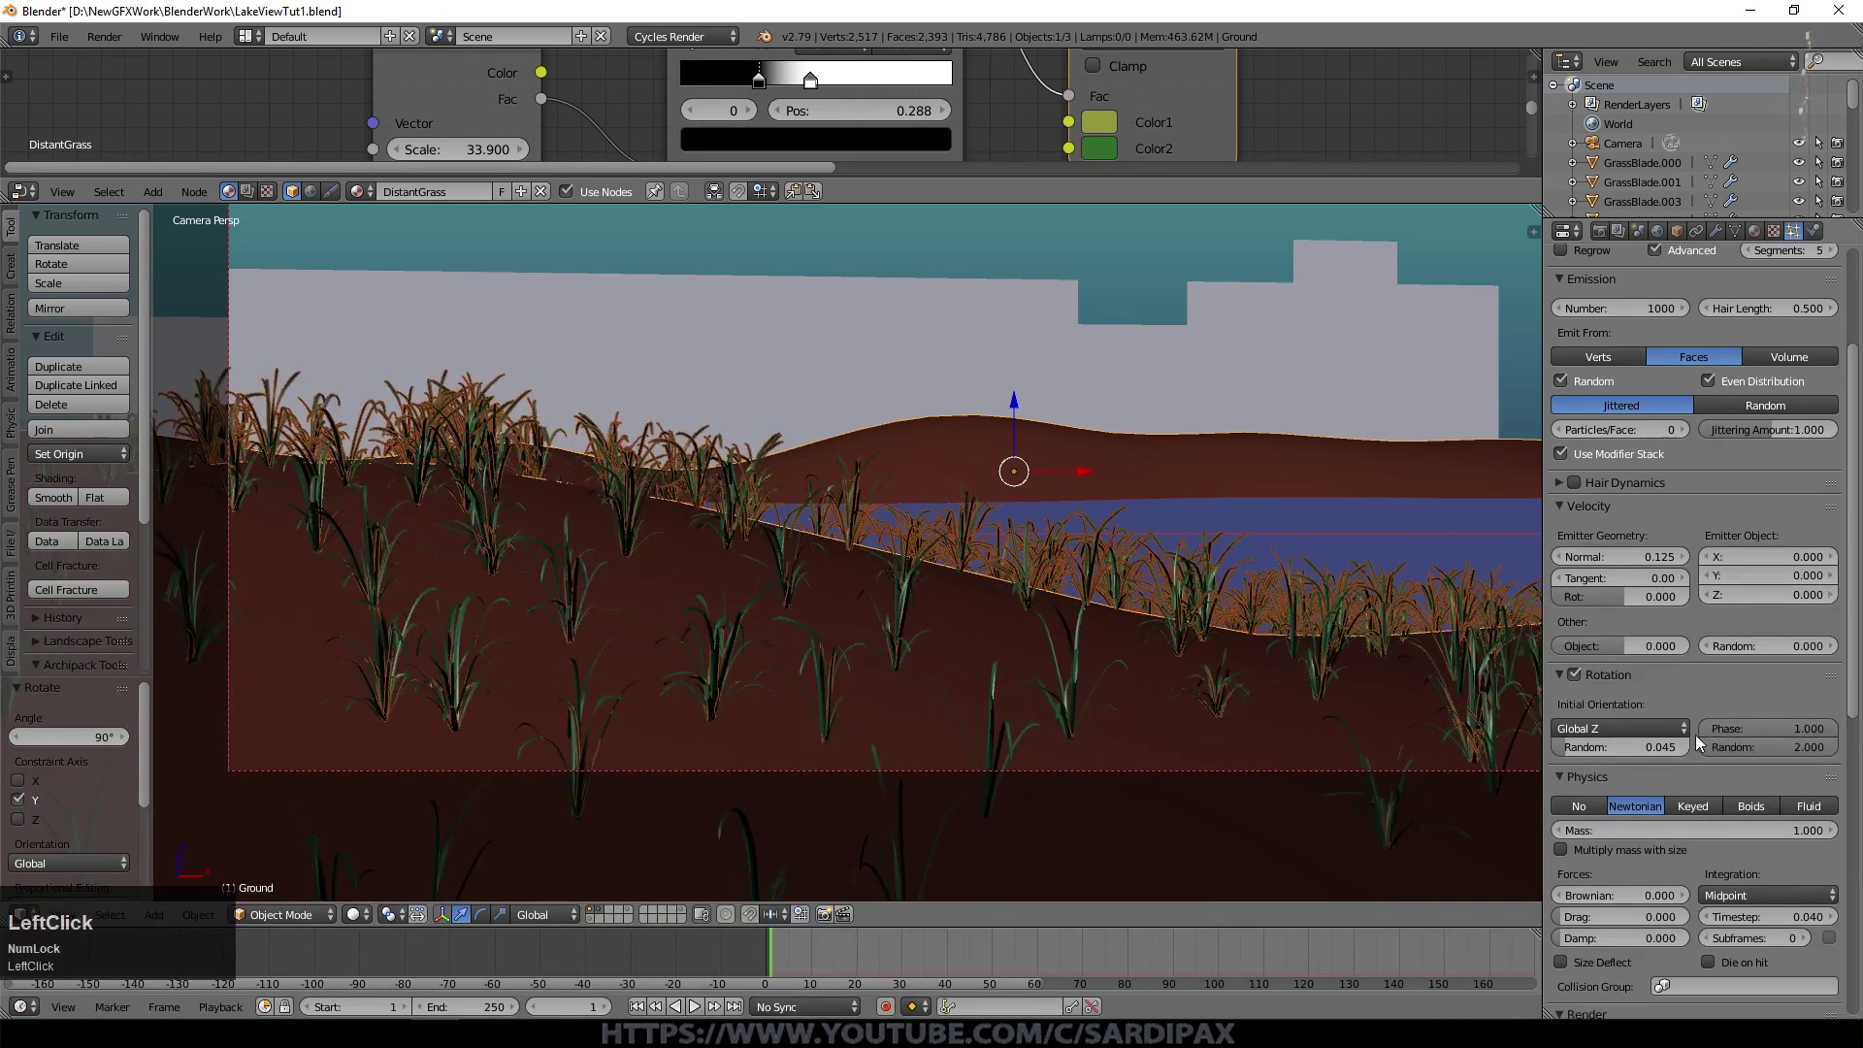
scroll(up, 3)
click(1716, 466)
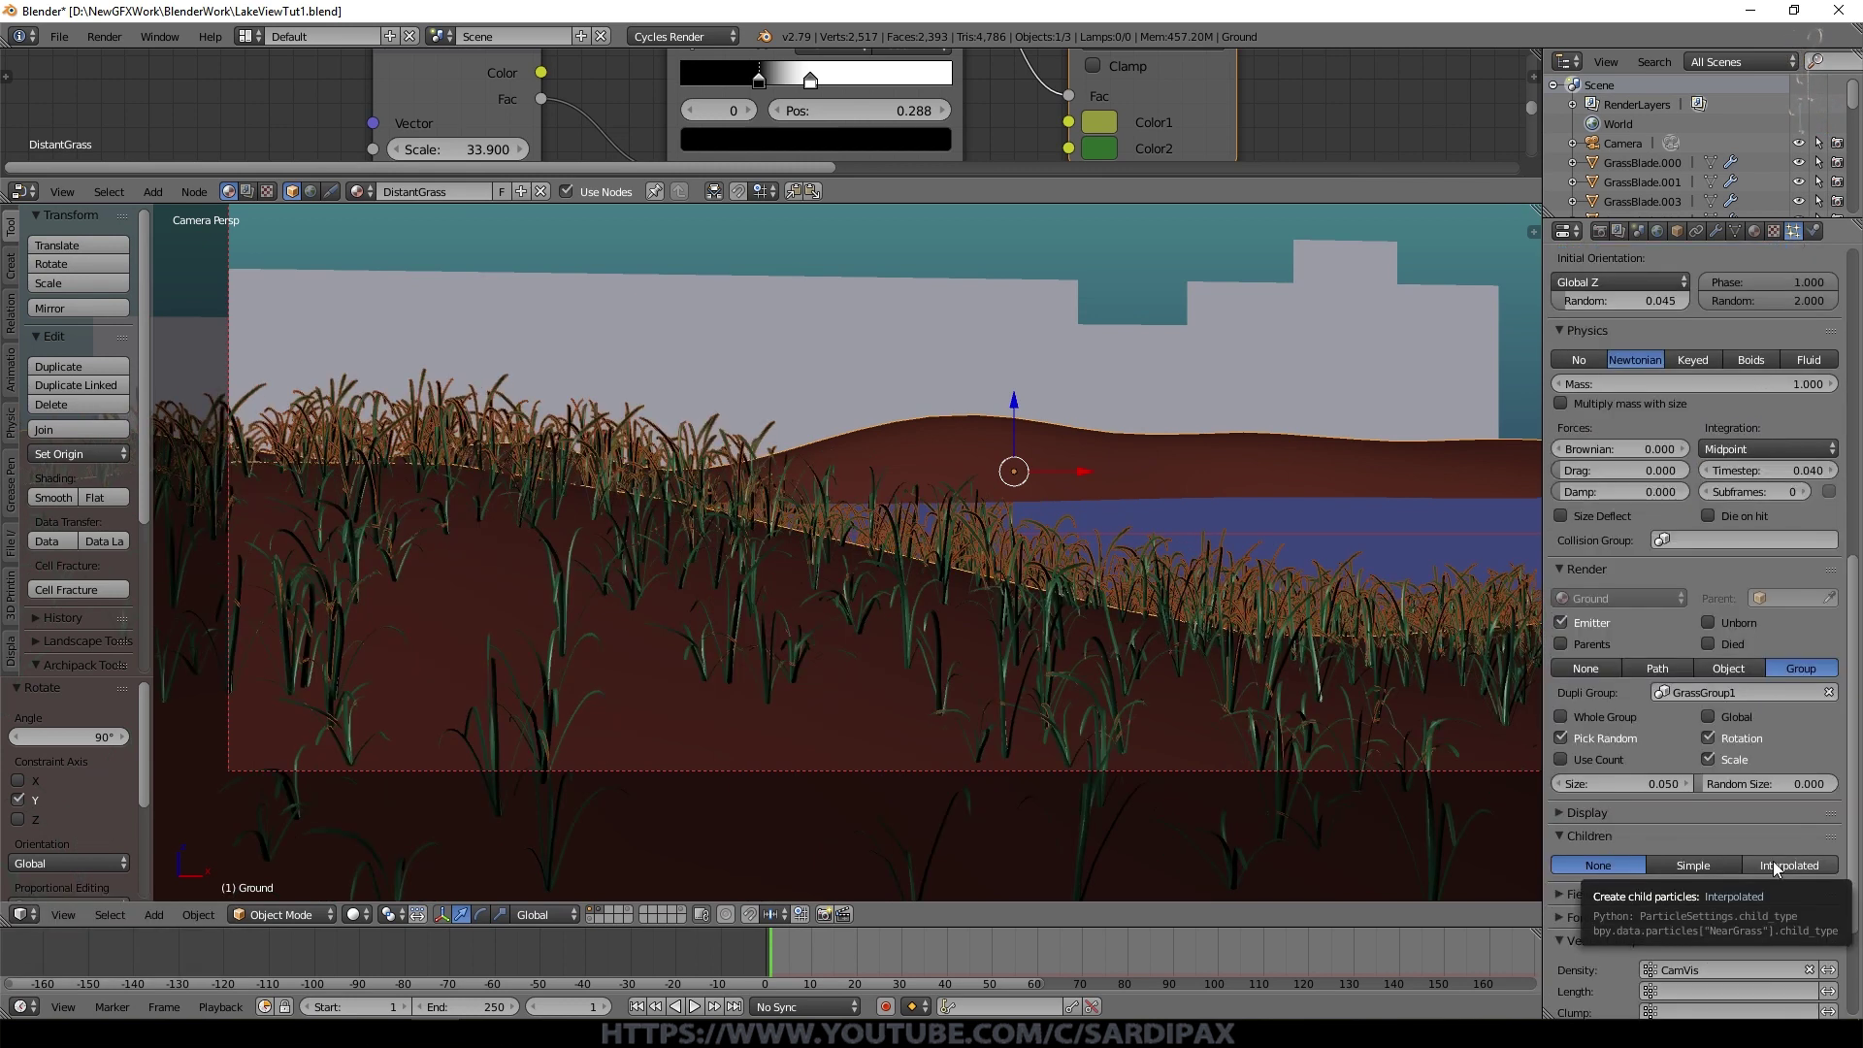
Step: Give NearGrass interpolated children, 5 for display and render, with Long Hair enabled
click(1780, 870)
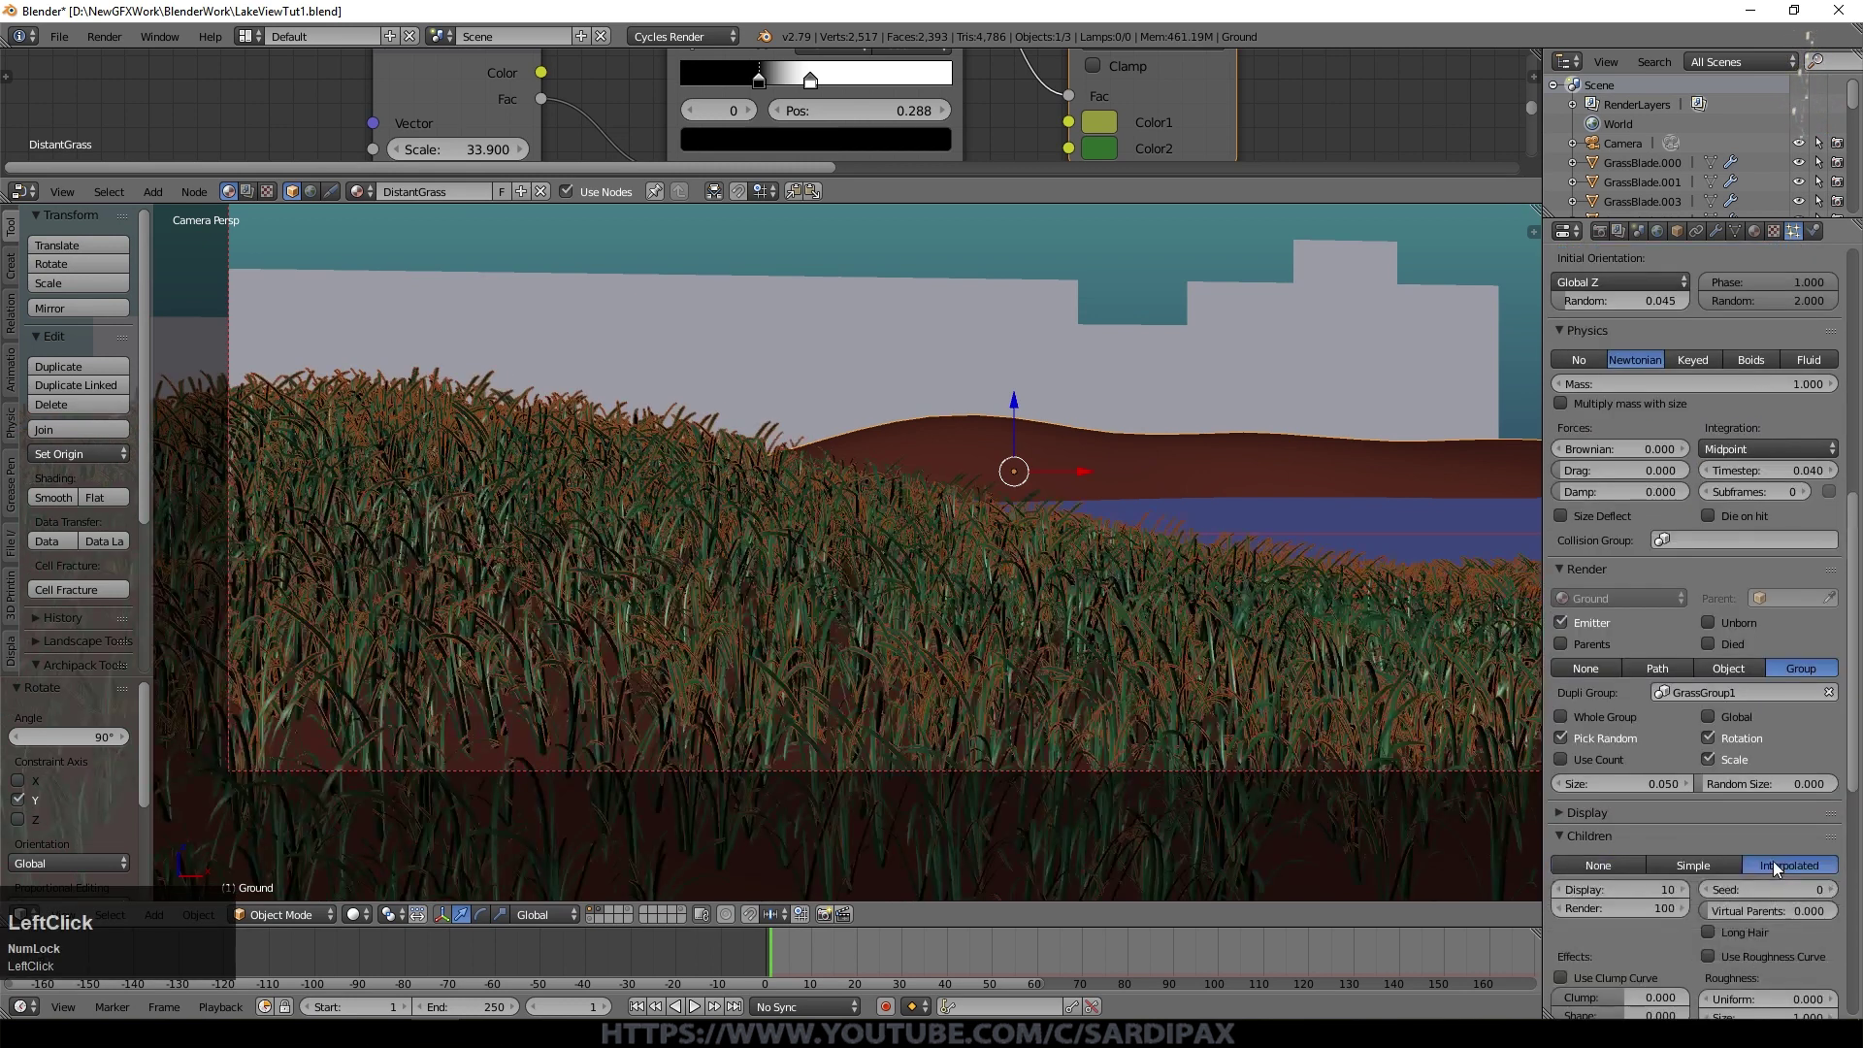
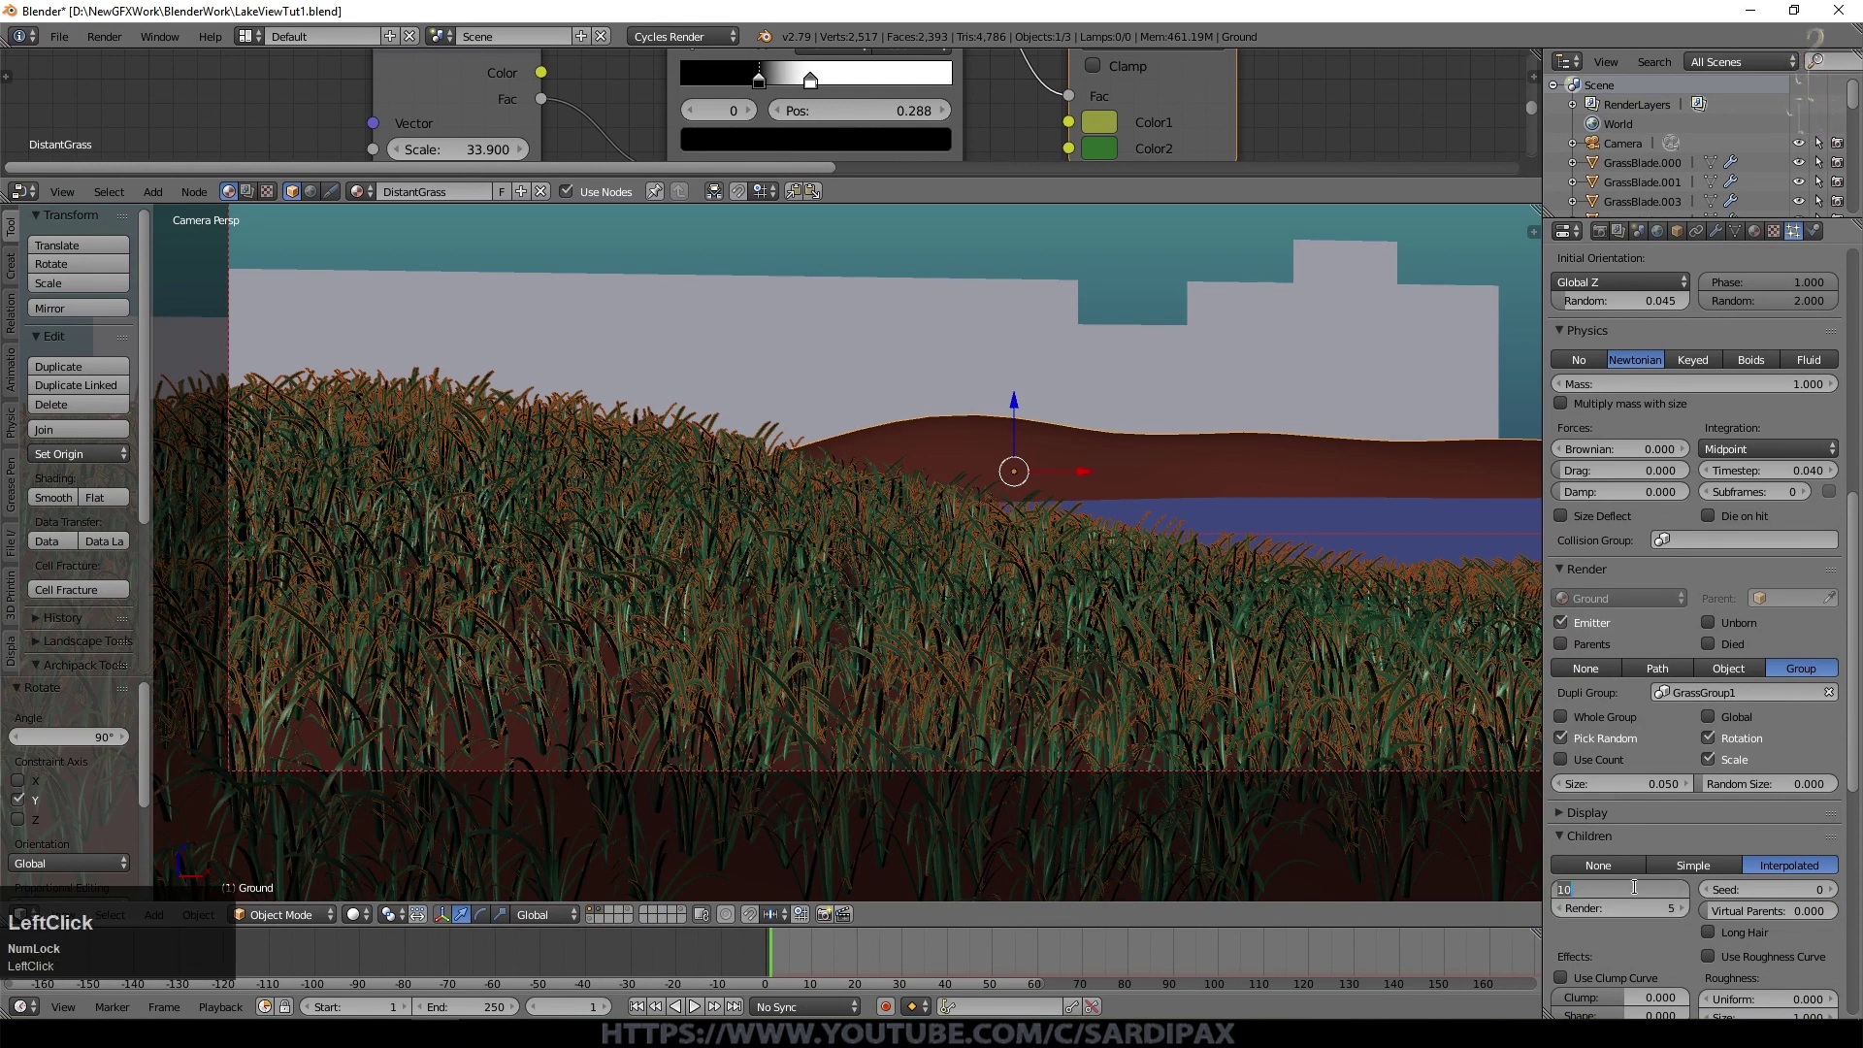
key(KP_5)
key(KP_Enter)
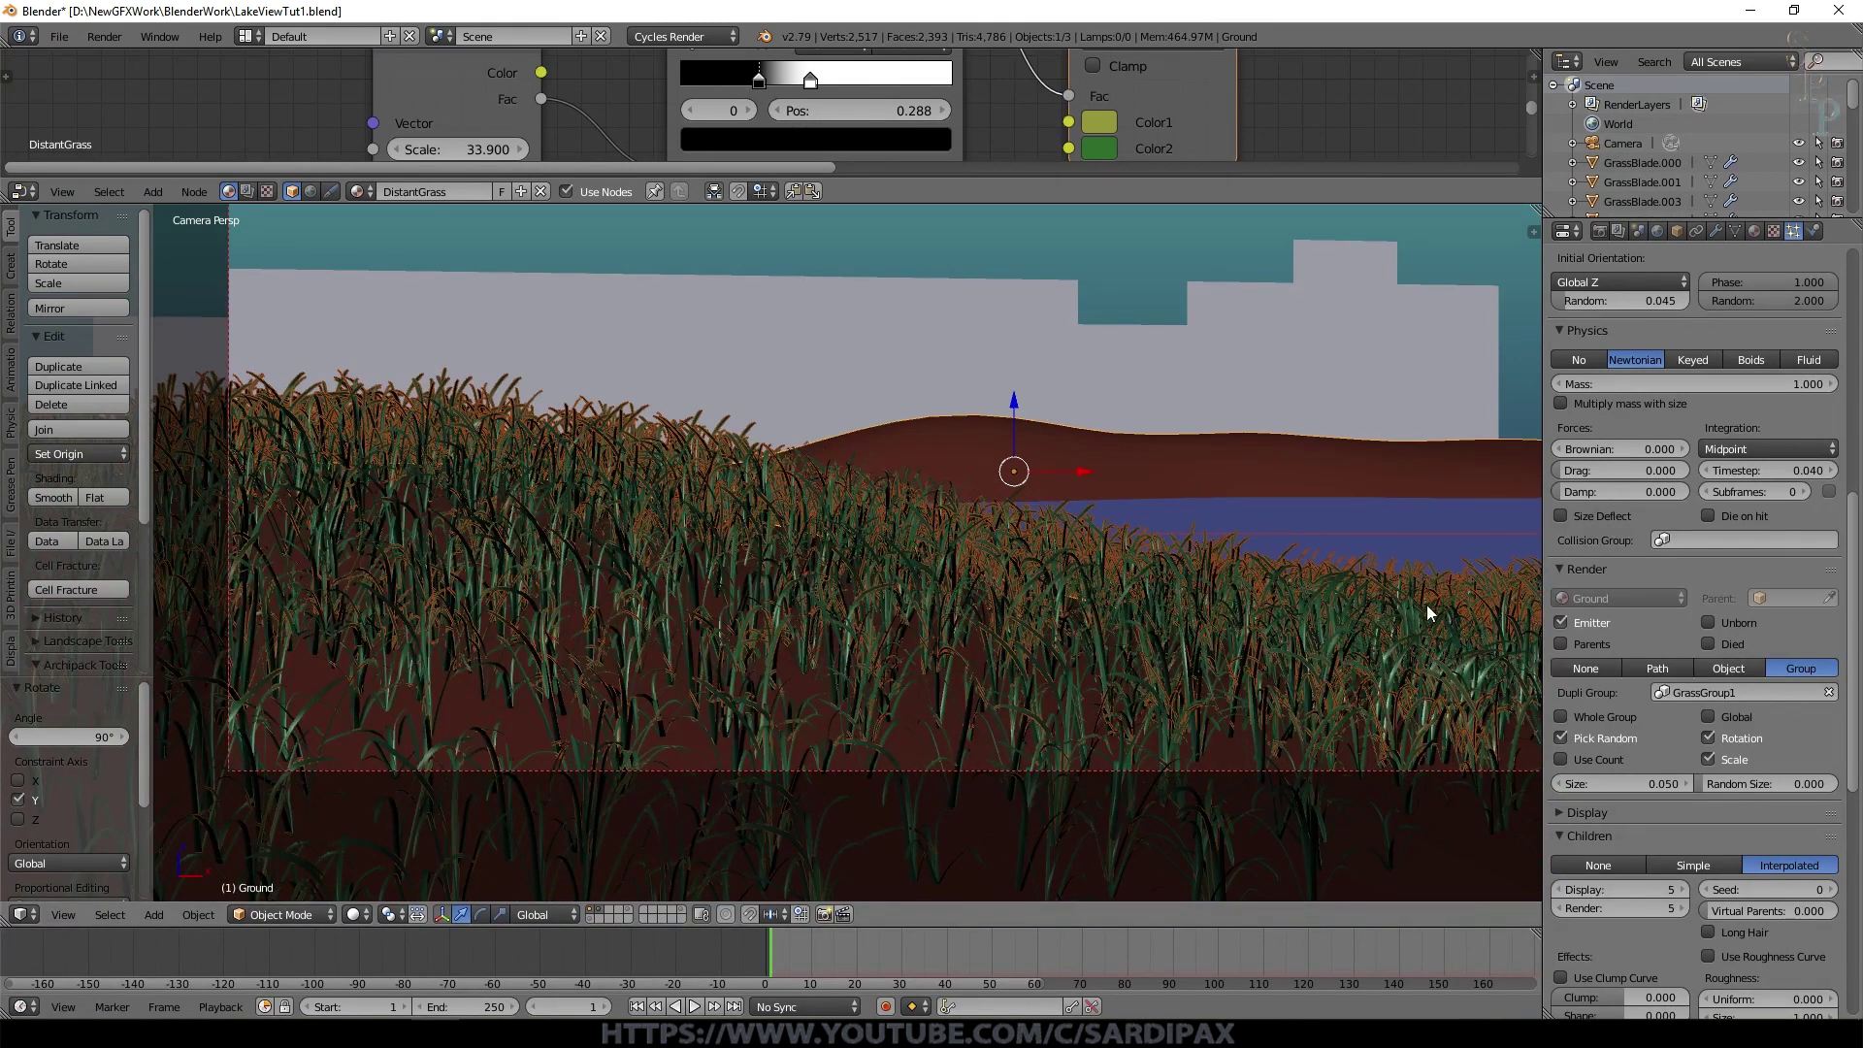
click(1783, 737)
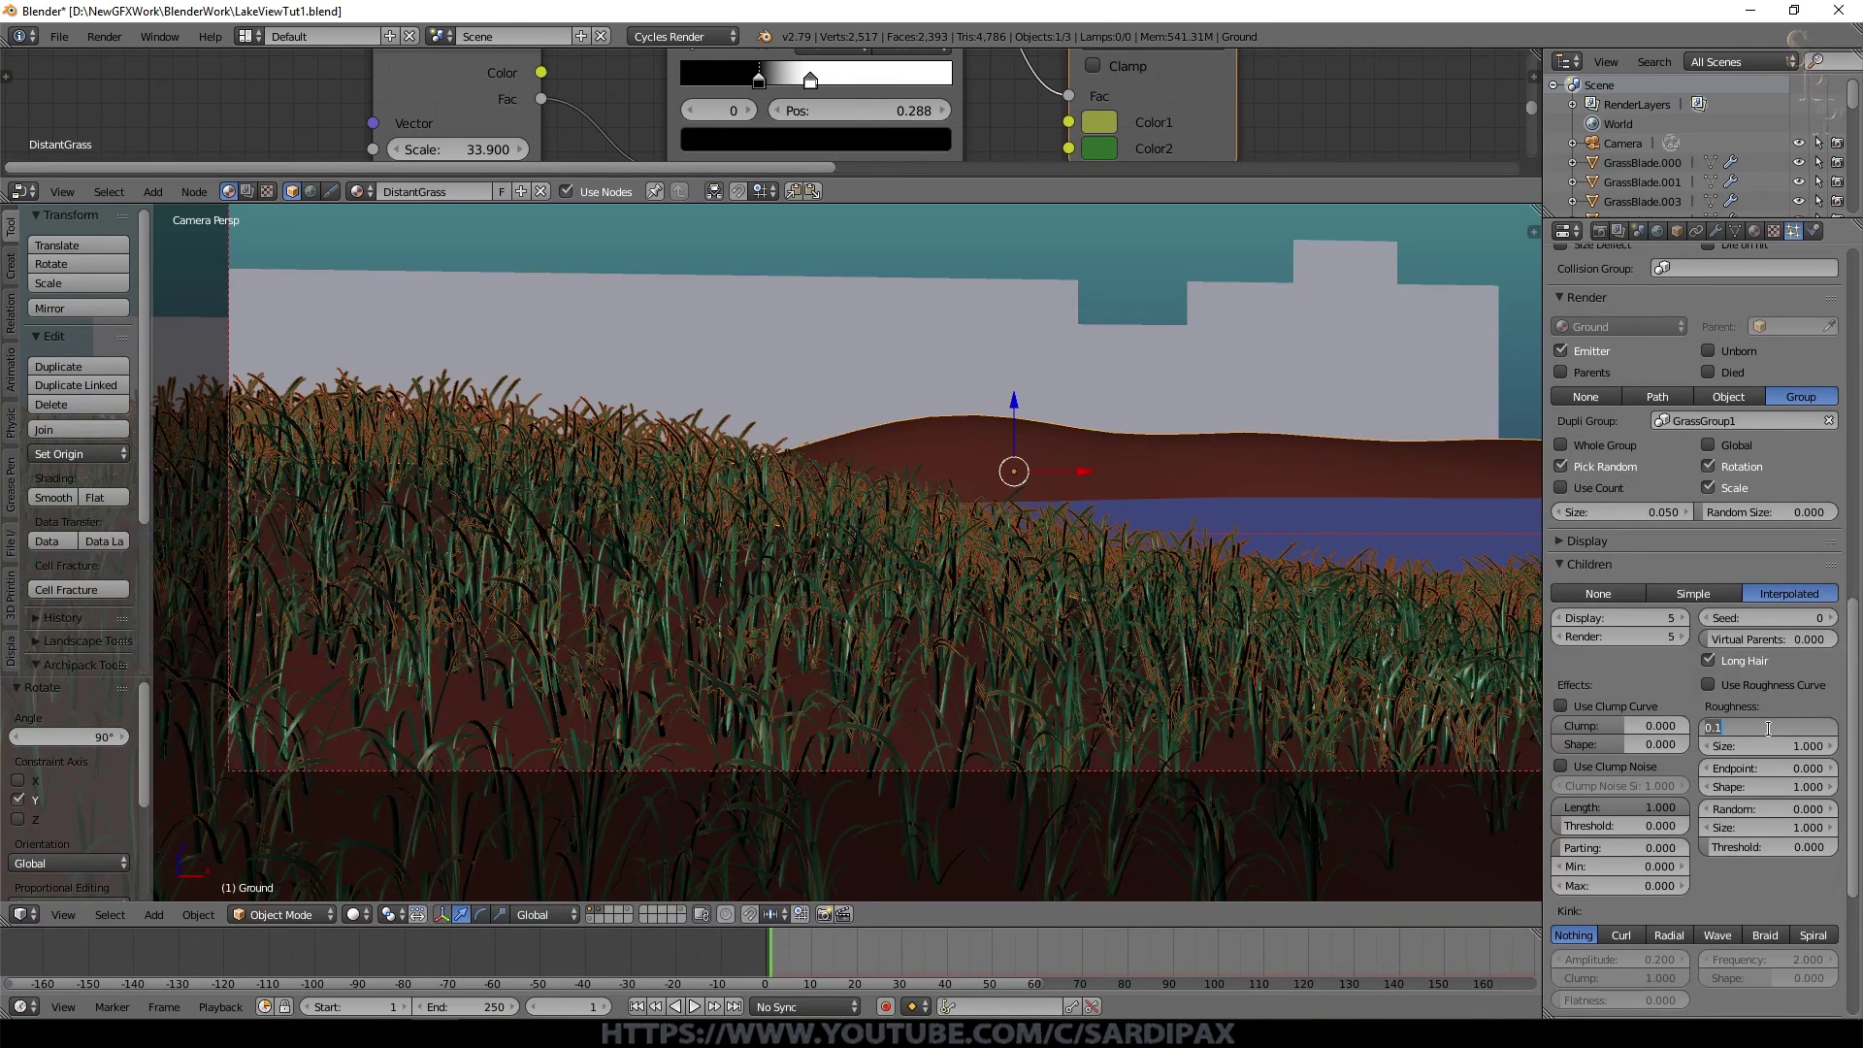
Step: Add a slight uniform roughness to the children and raise random velocity to 0.060
key(KP_Decimal)
key(KP_2)
key(KP_5)
key(KP_Enter)
double_click(1697, 638)
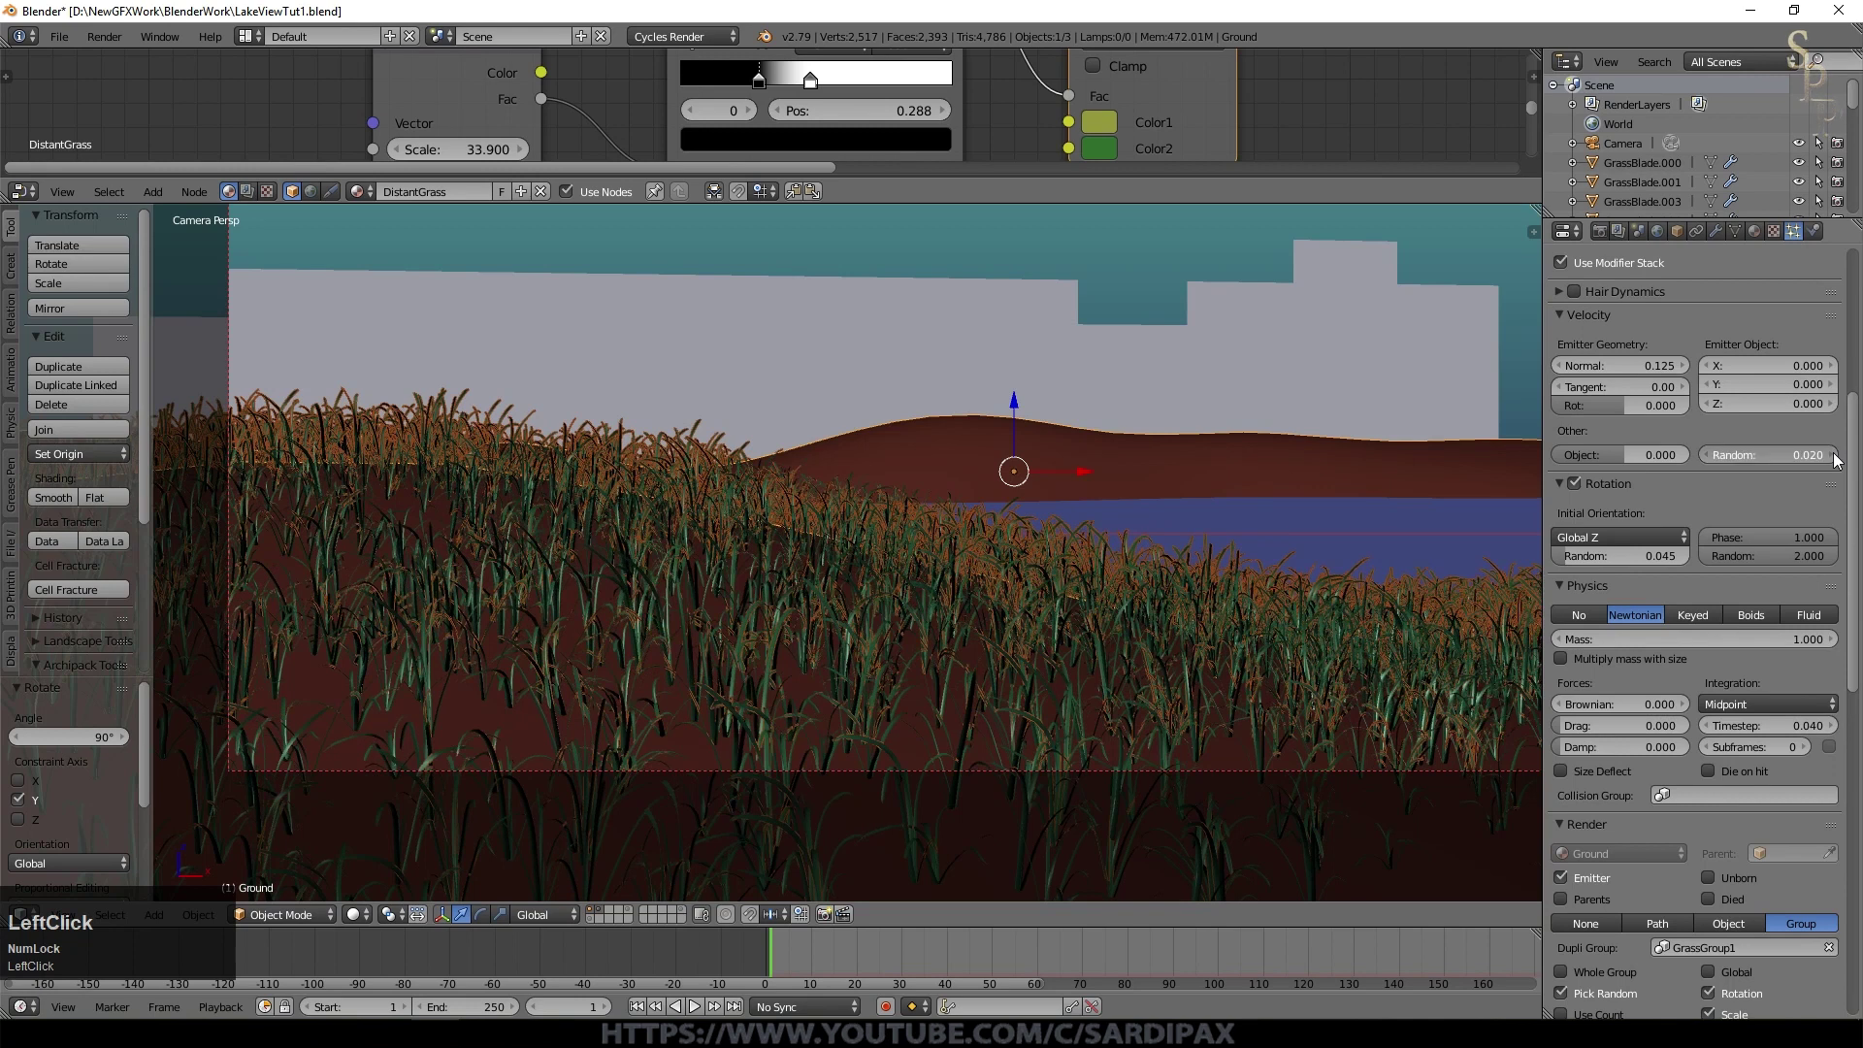
click(1836, 461)
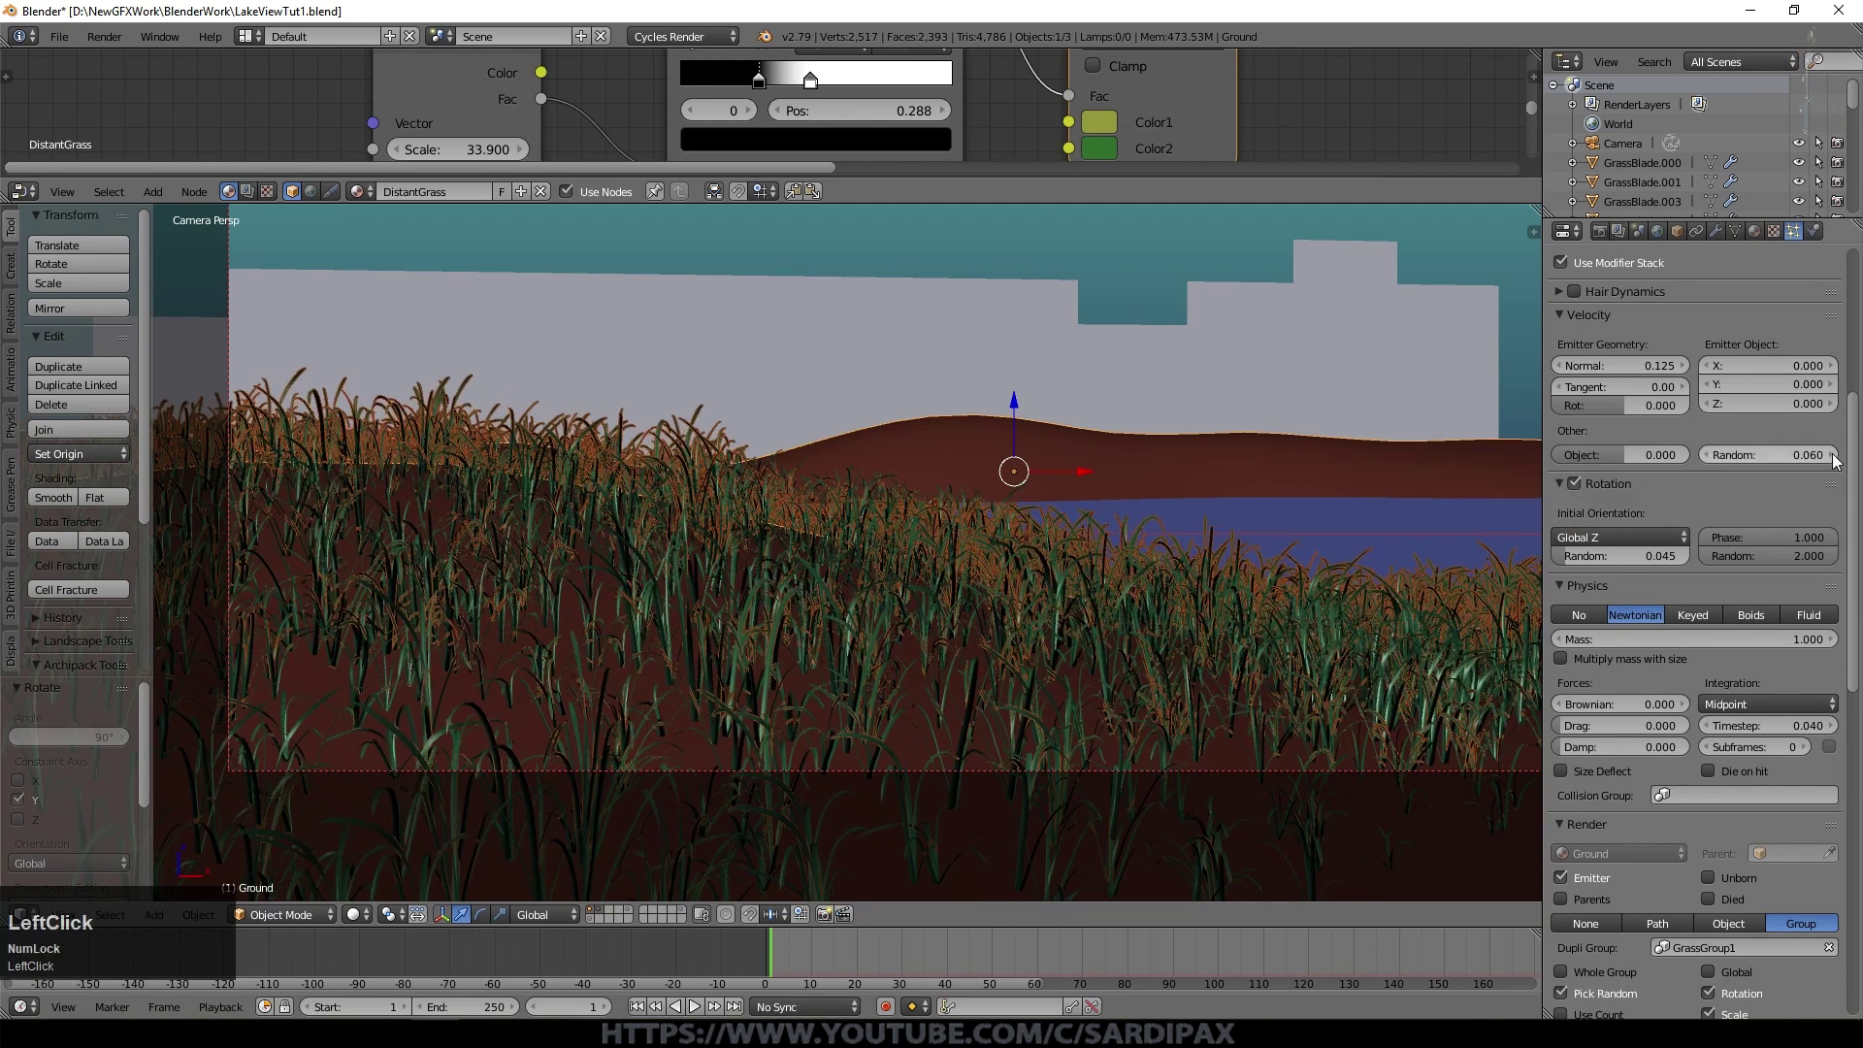
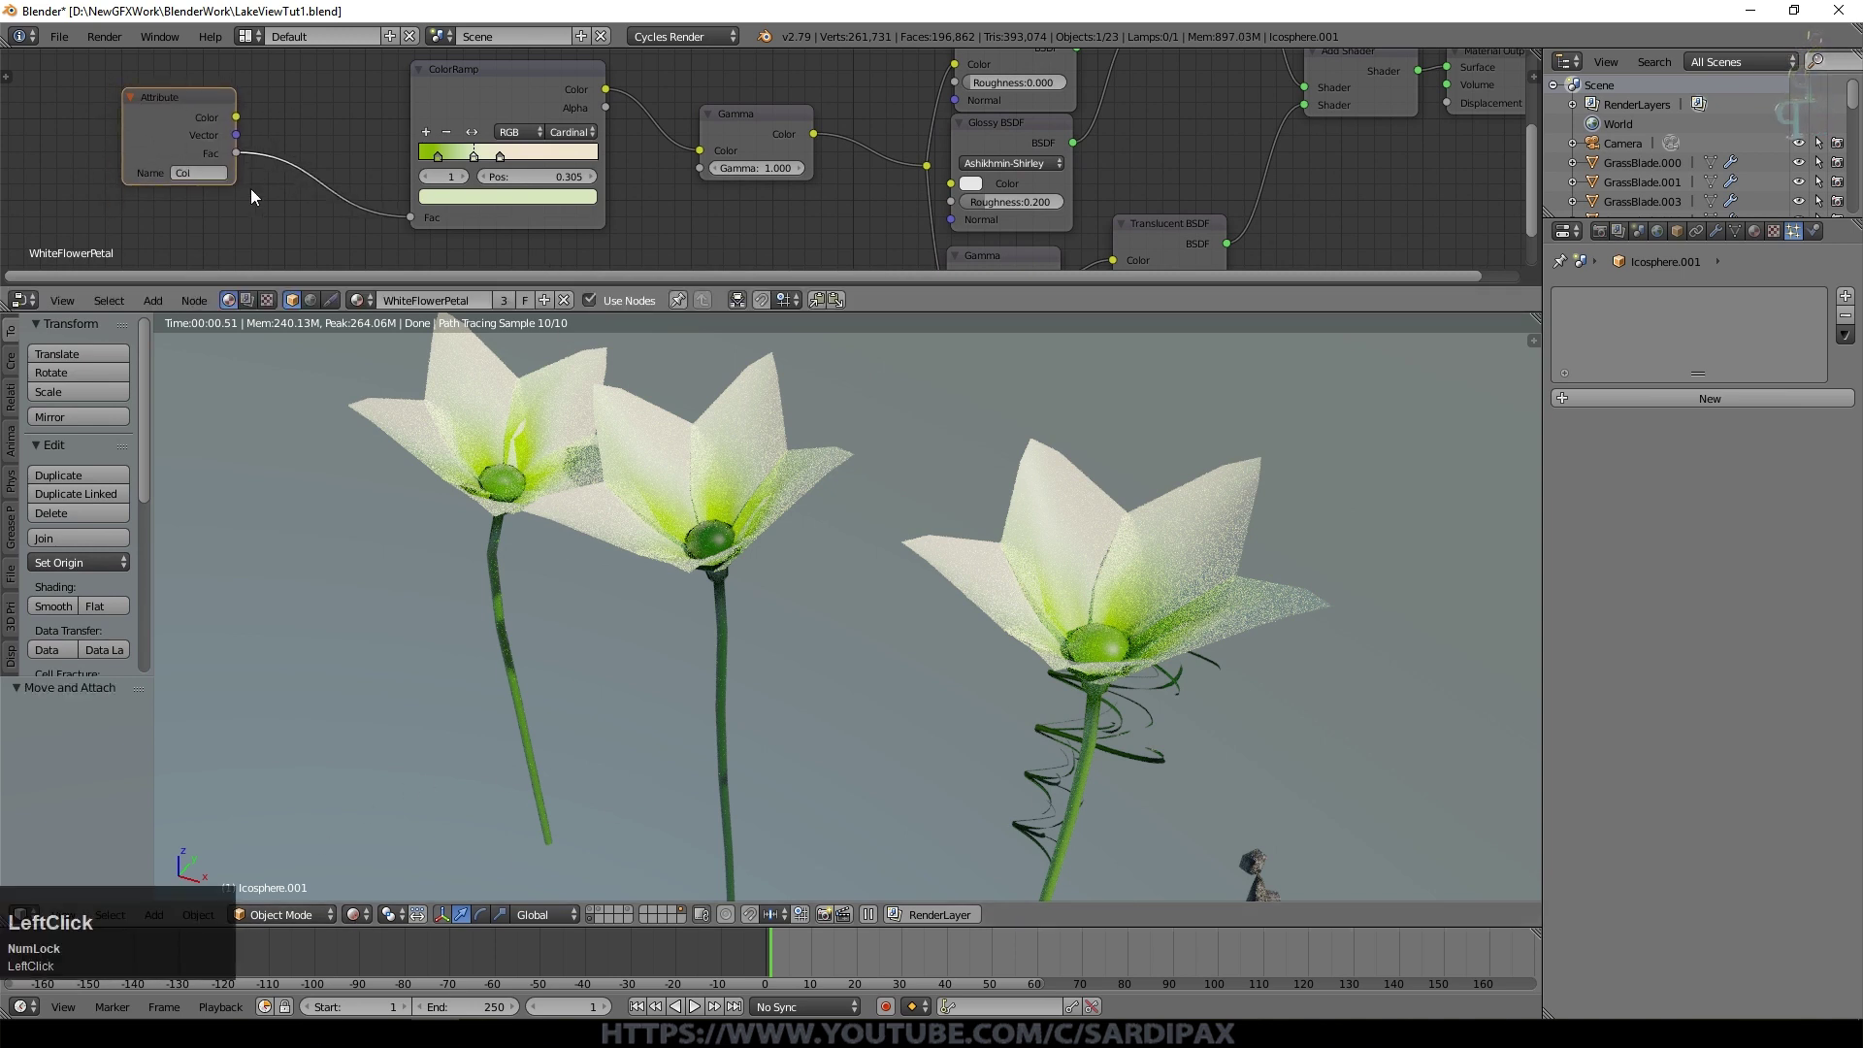
Step: Orbit around the flowers and switch the viewport from rendered to Solid shading
scroll(up, 3)
middle_click(720, 485)
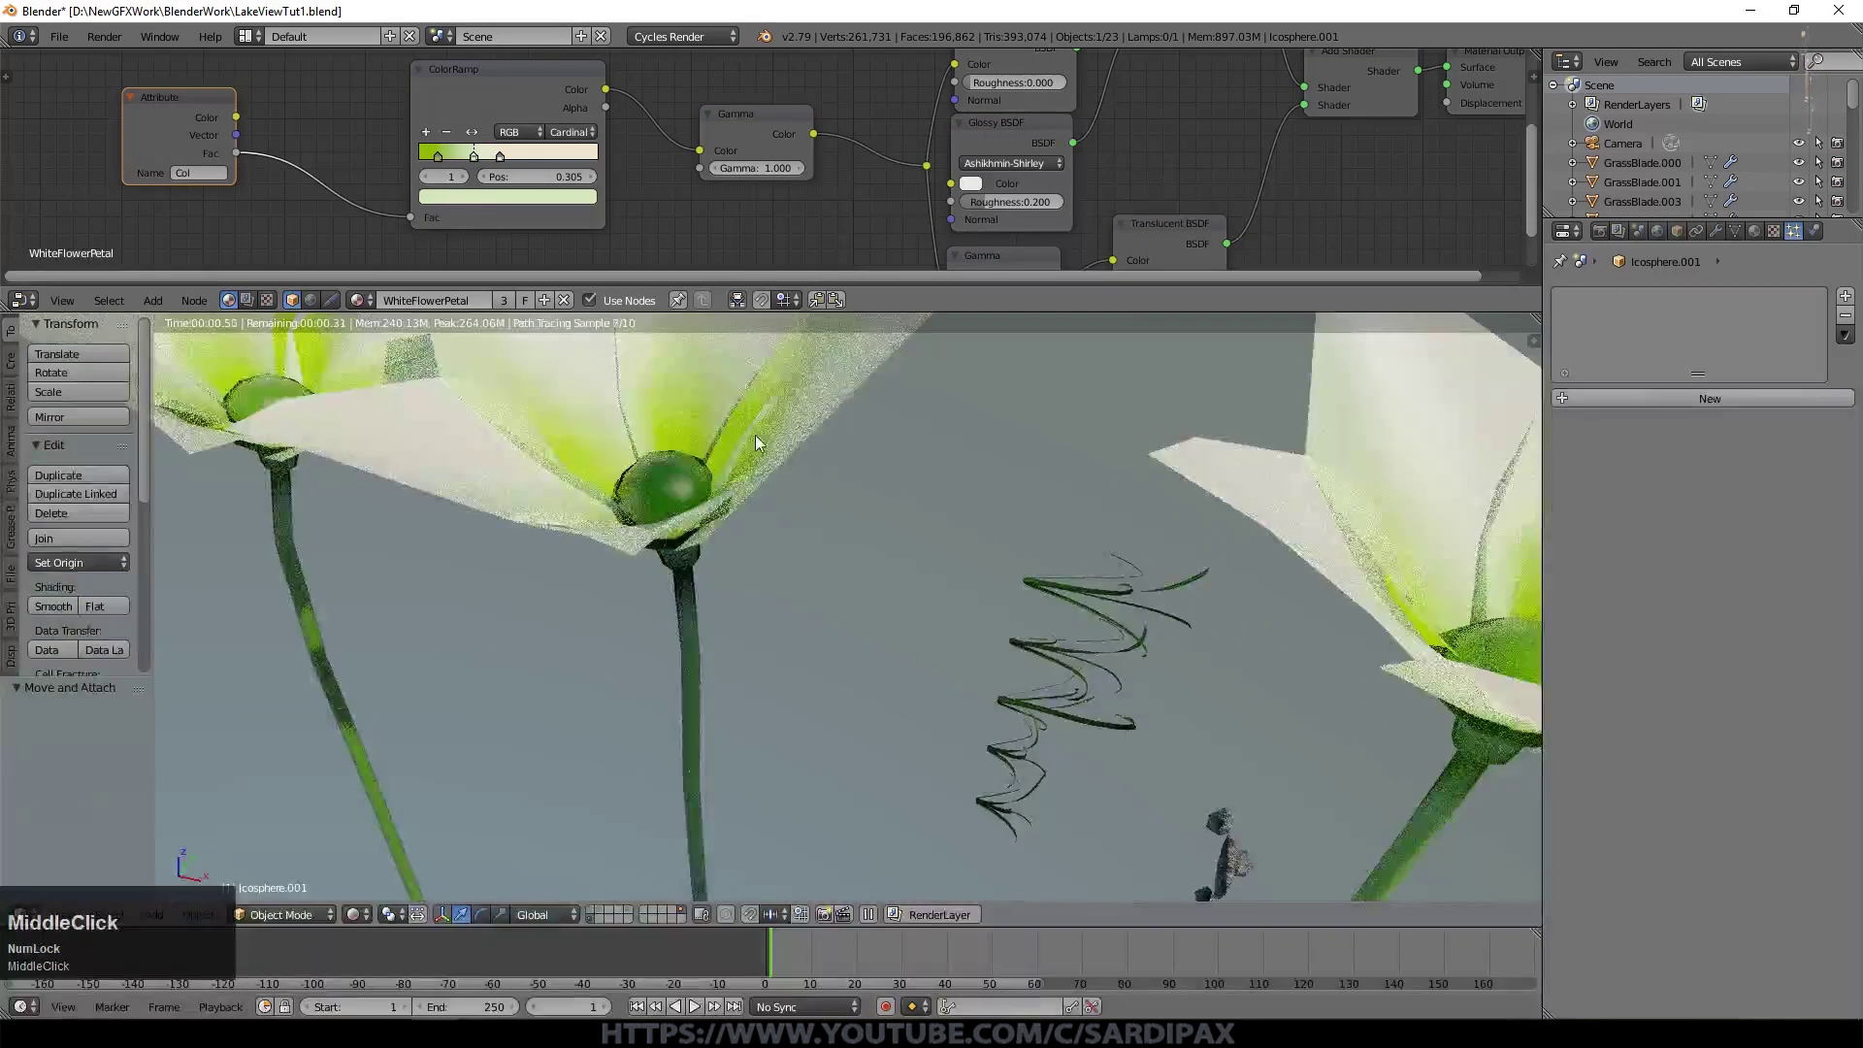
middle_click(963, 576)
scroll(down, 3)
middle_click(1100, 685)
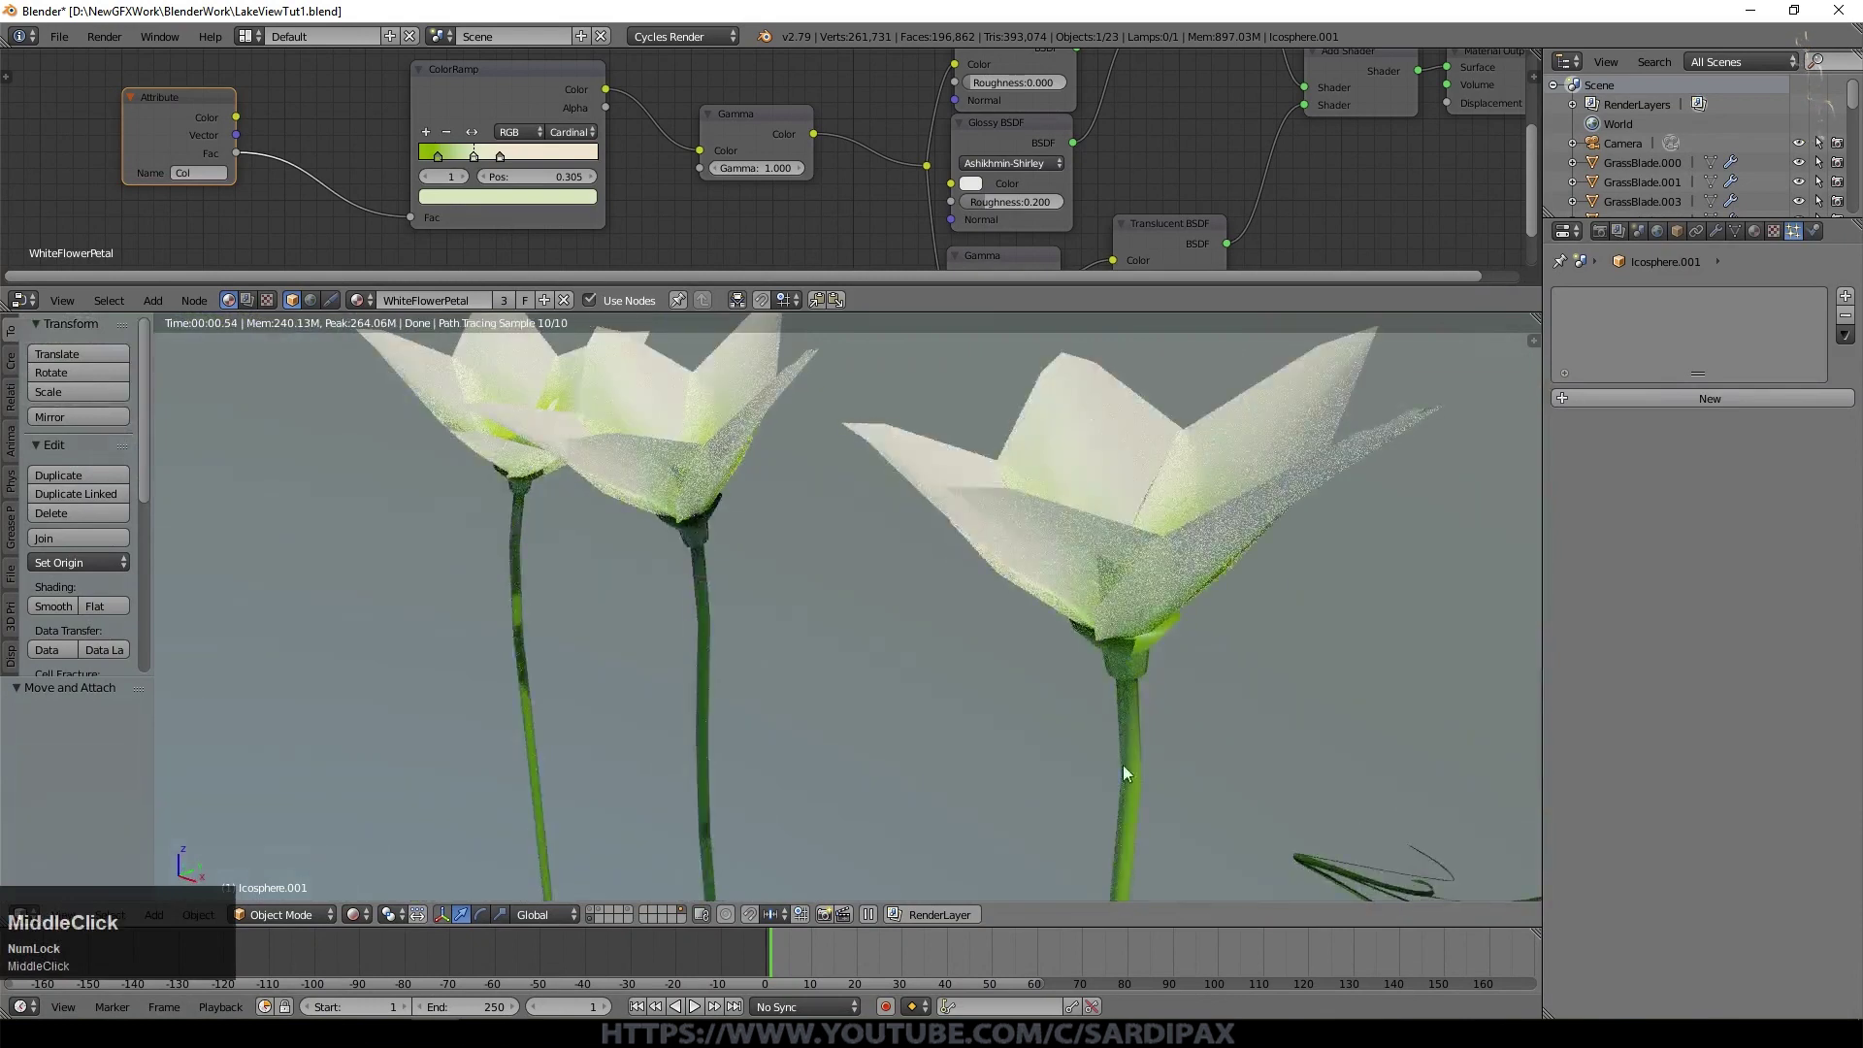
click(366, 923)
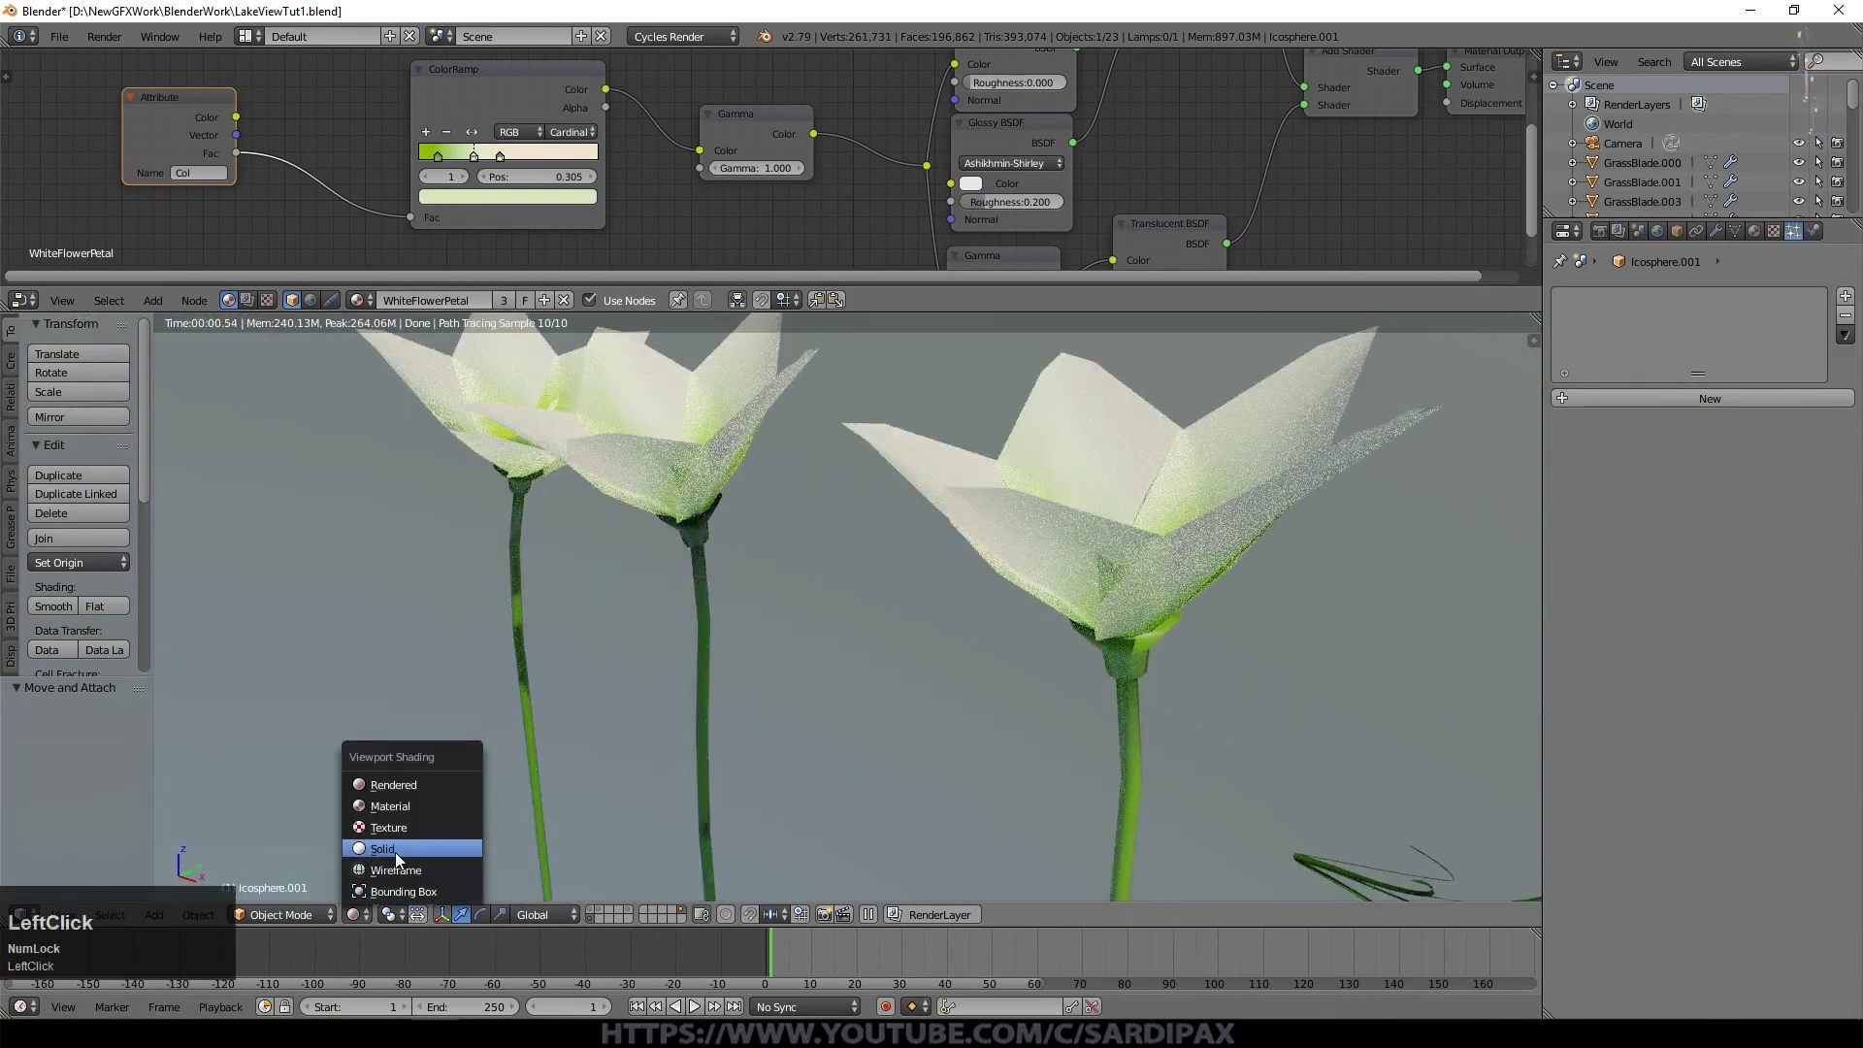
middle_click(1132, 503)
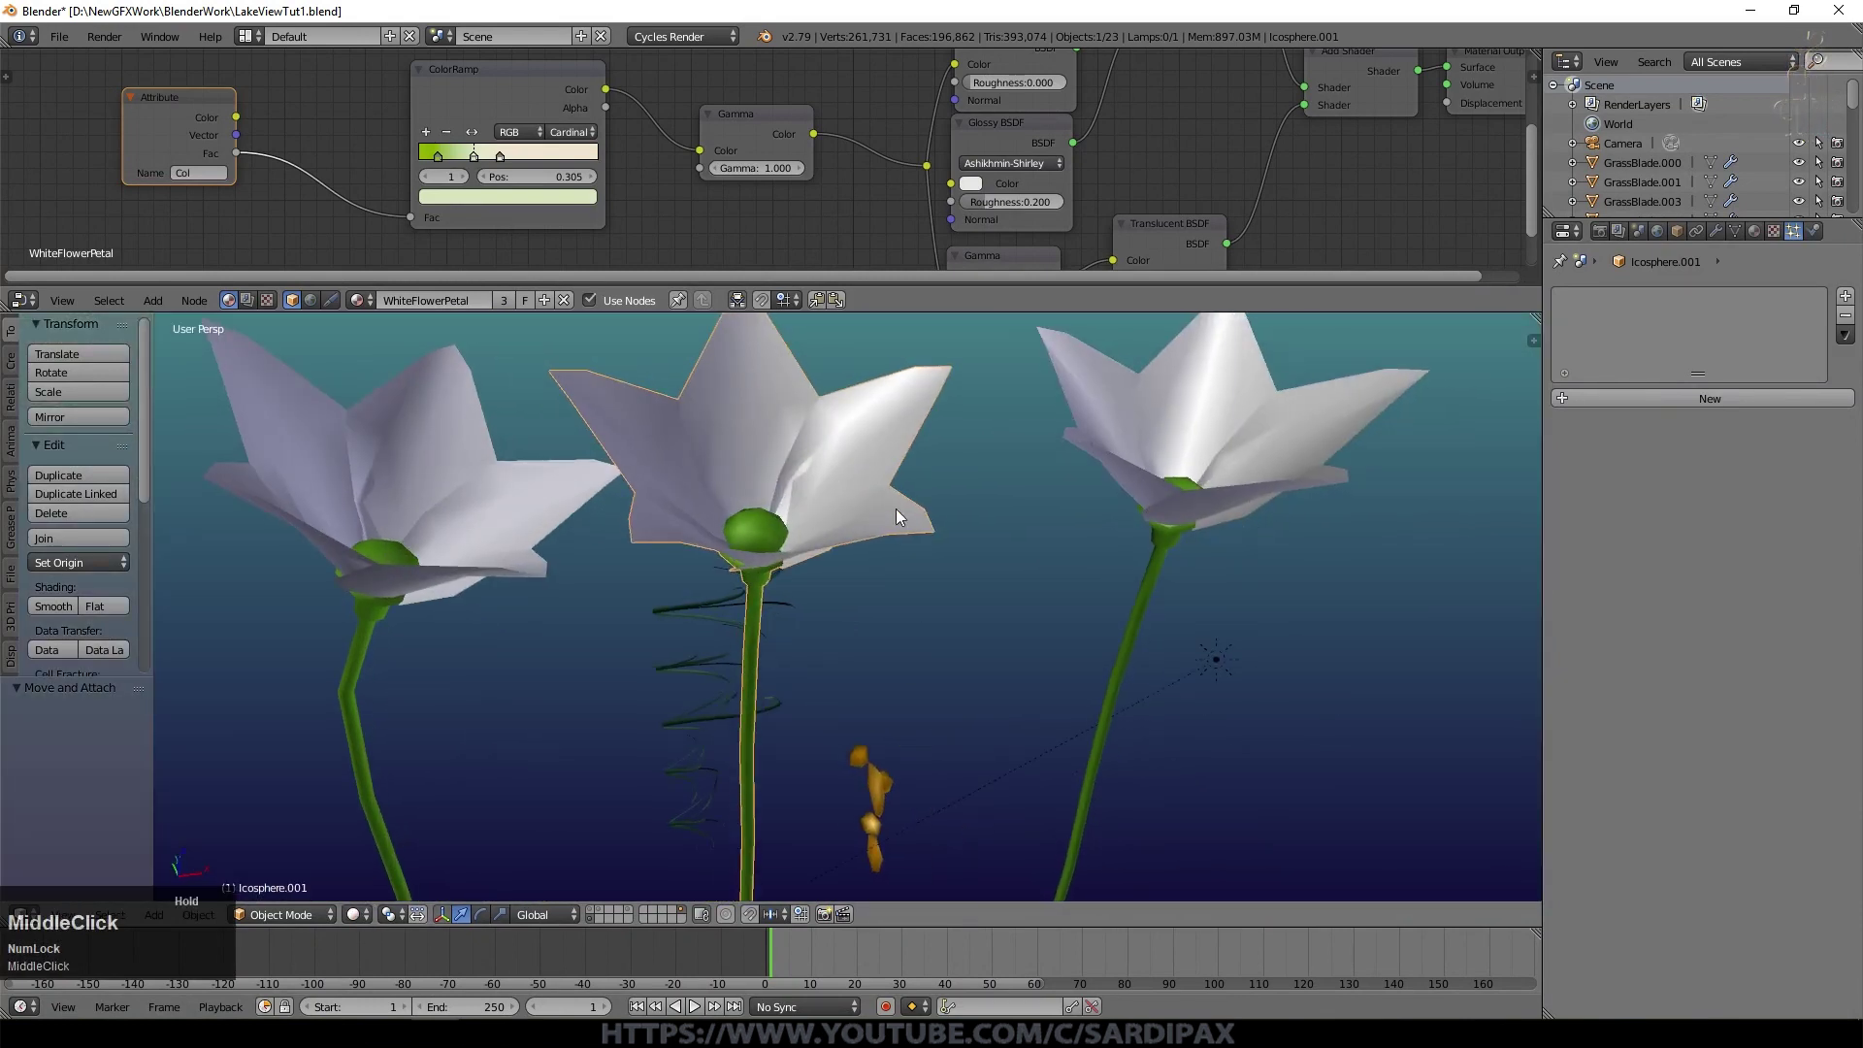
Step: Orbit in closer and enter Edit Mode on the middle flower
key(Tab)
scroll(down, 3)
middle_click(697, 665)
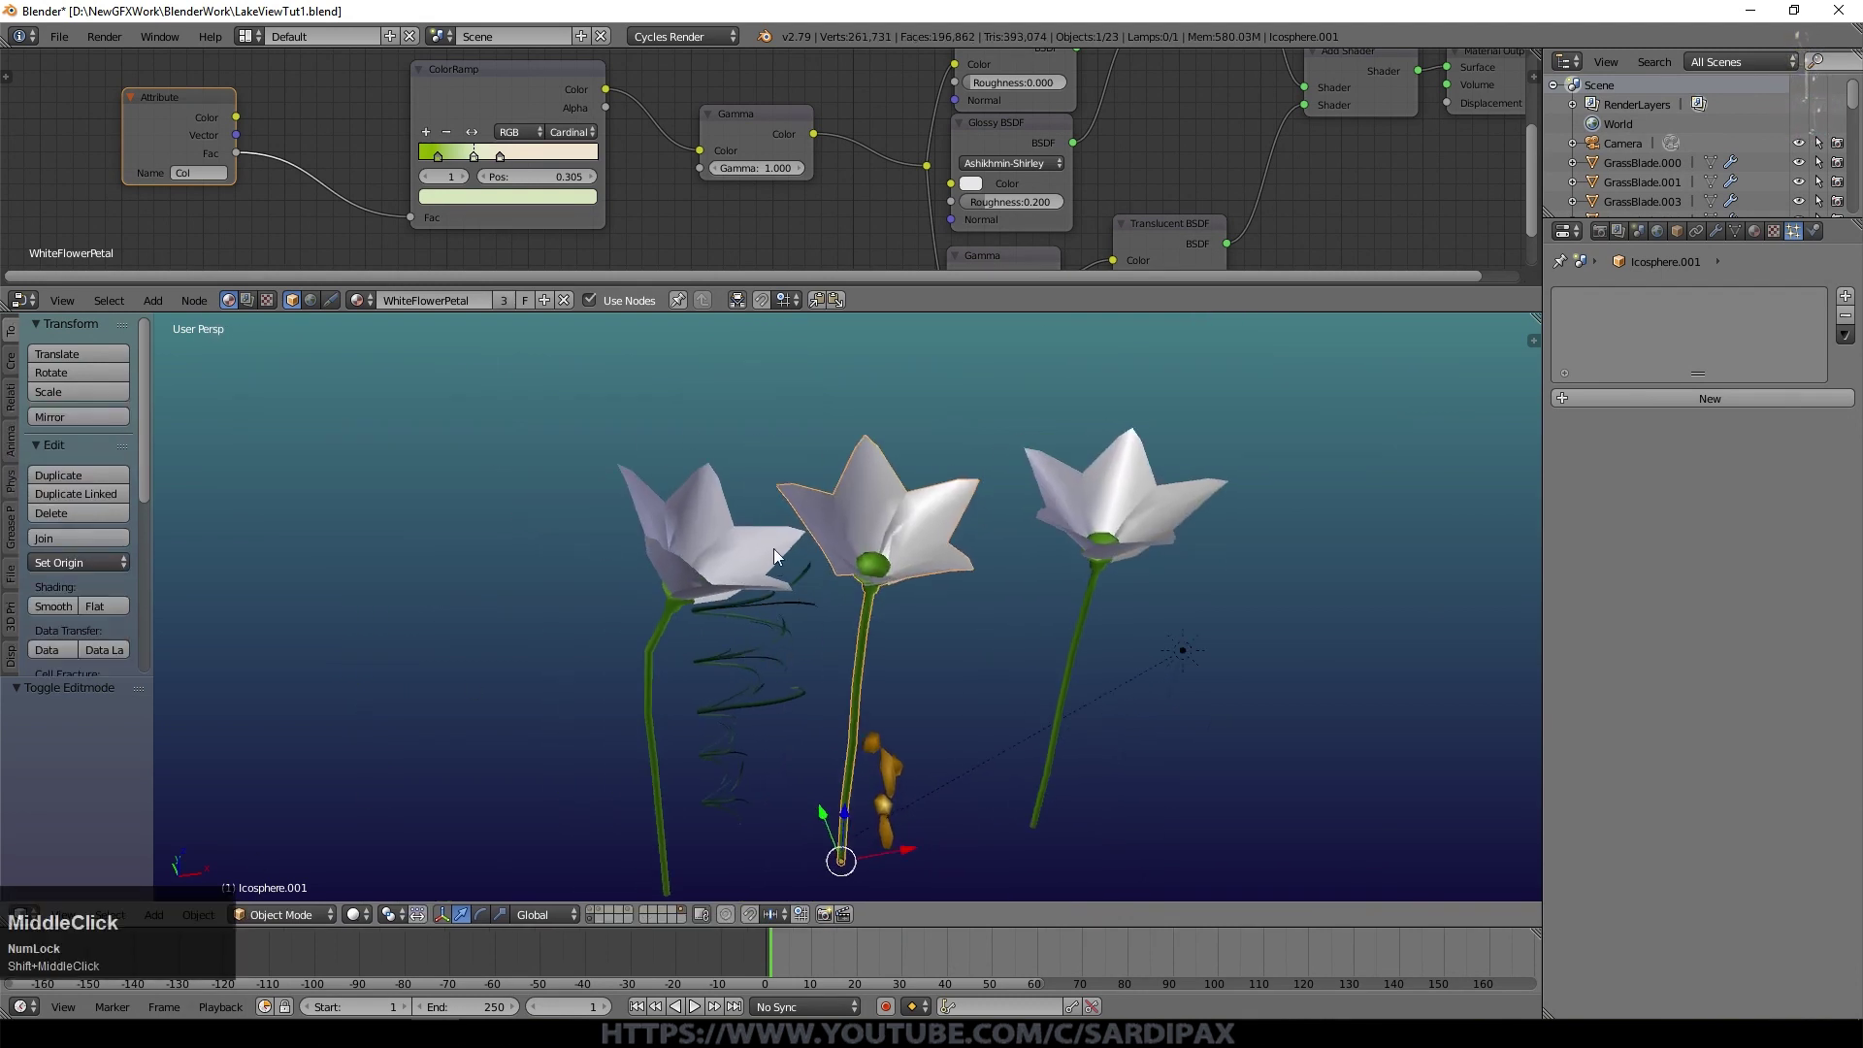
middle_click(871, 590)
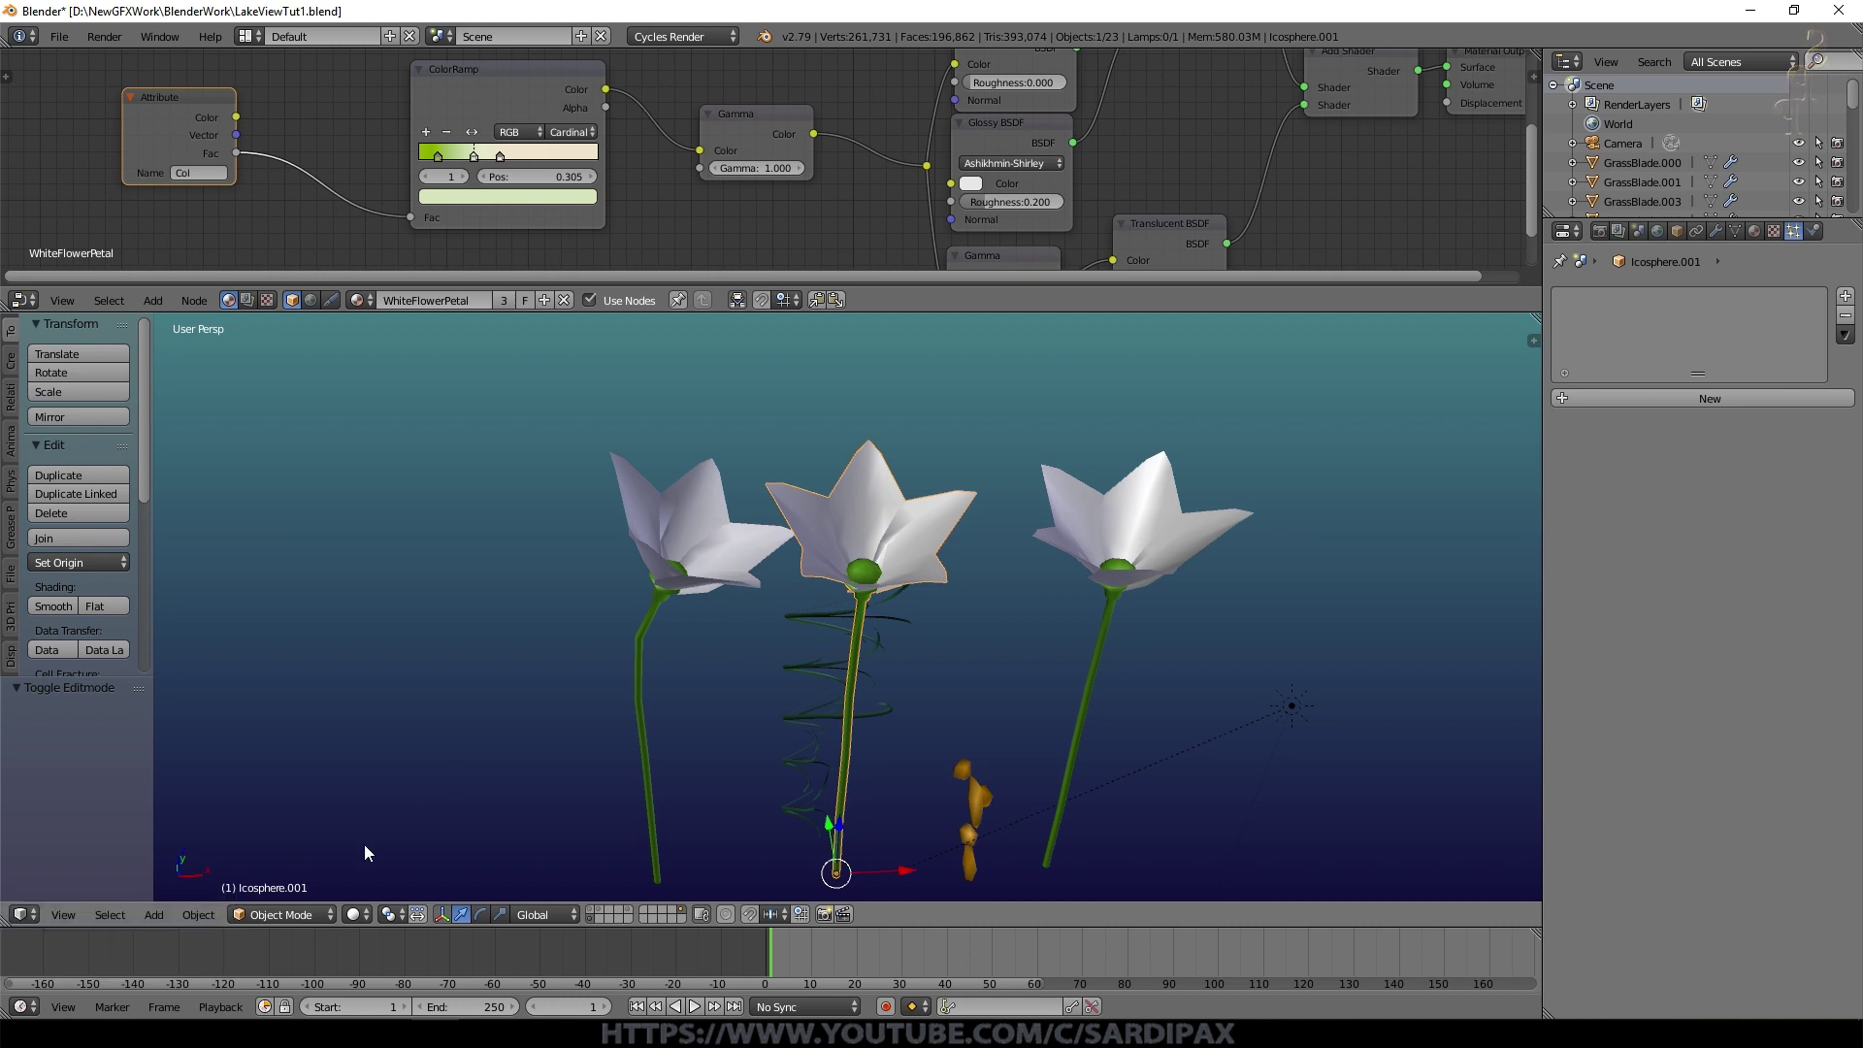
key(Tab)
Step: Switch the middle flower to Vertex Paint and show its mesh data with the Col vertex colour layer
click(262, 915)
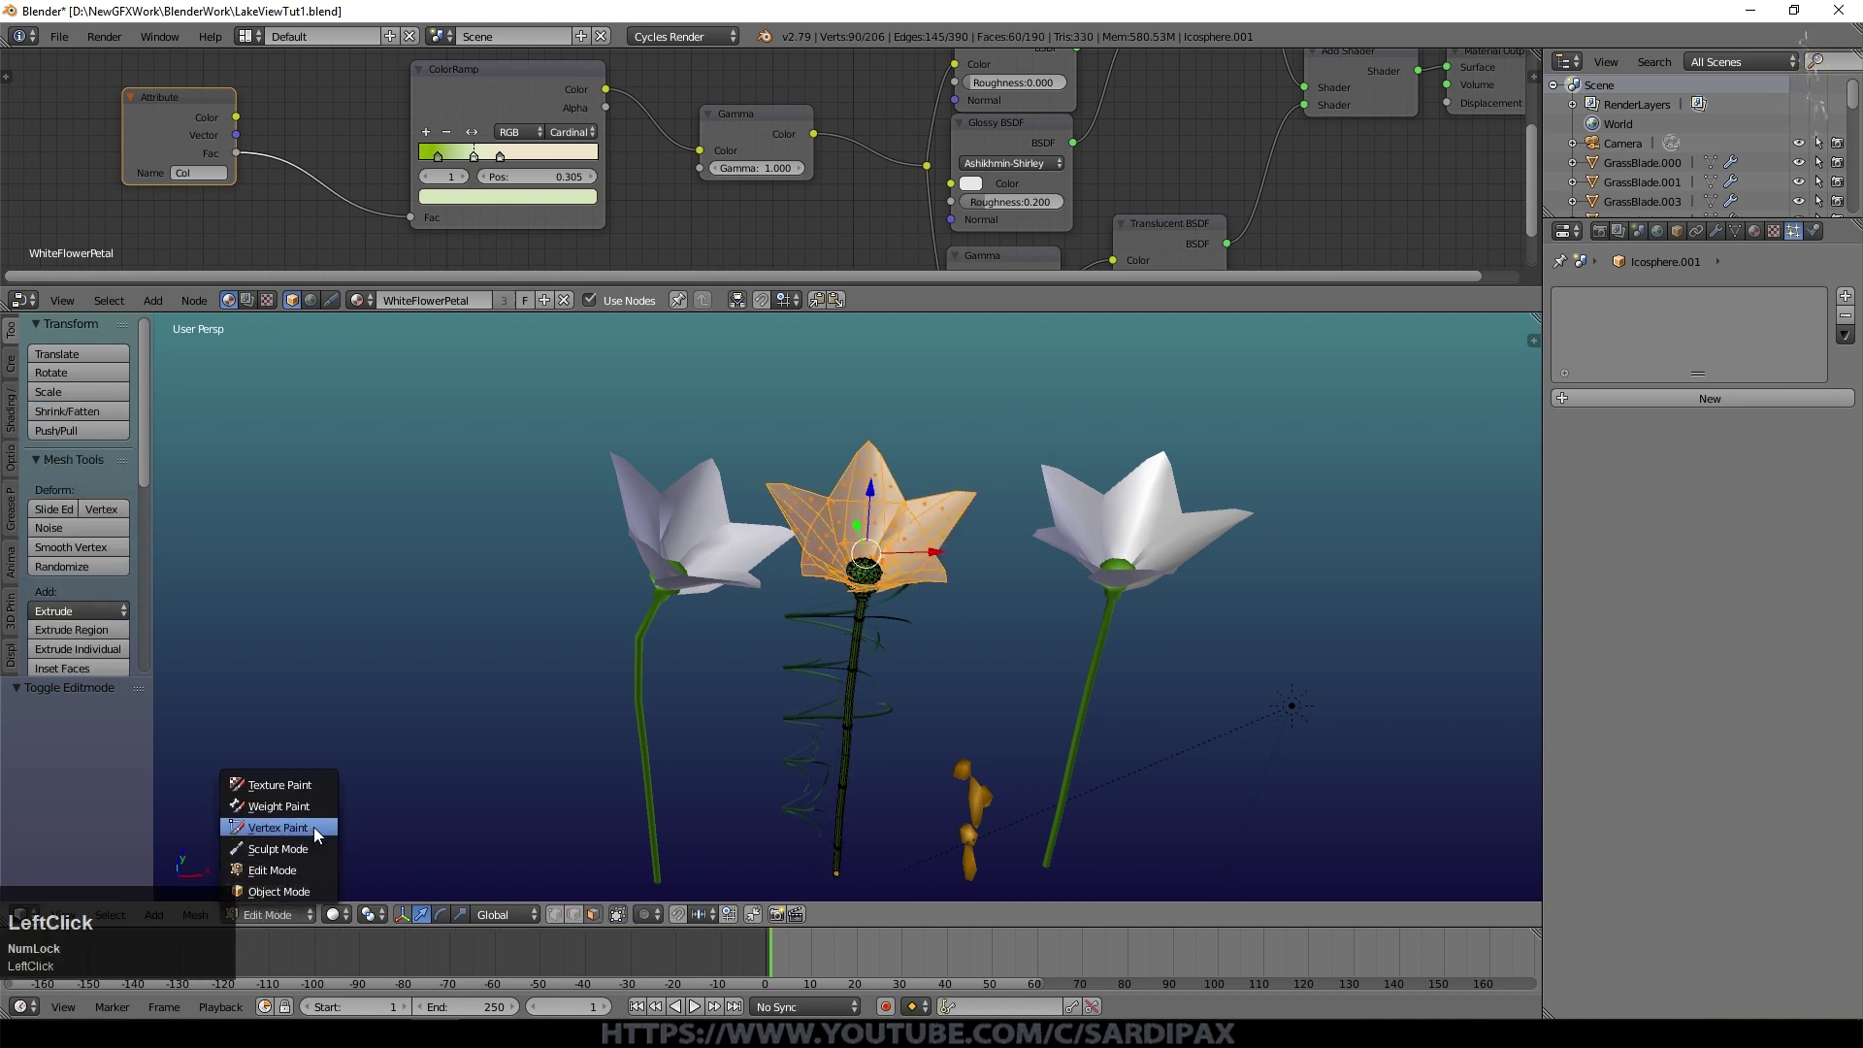
drag(319, 825, 121, 927)
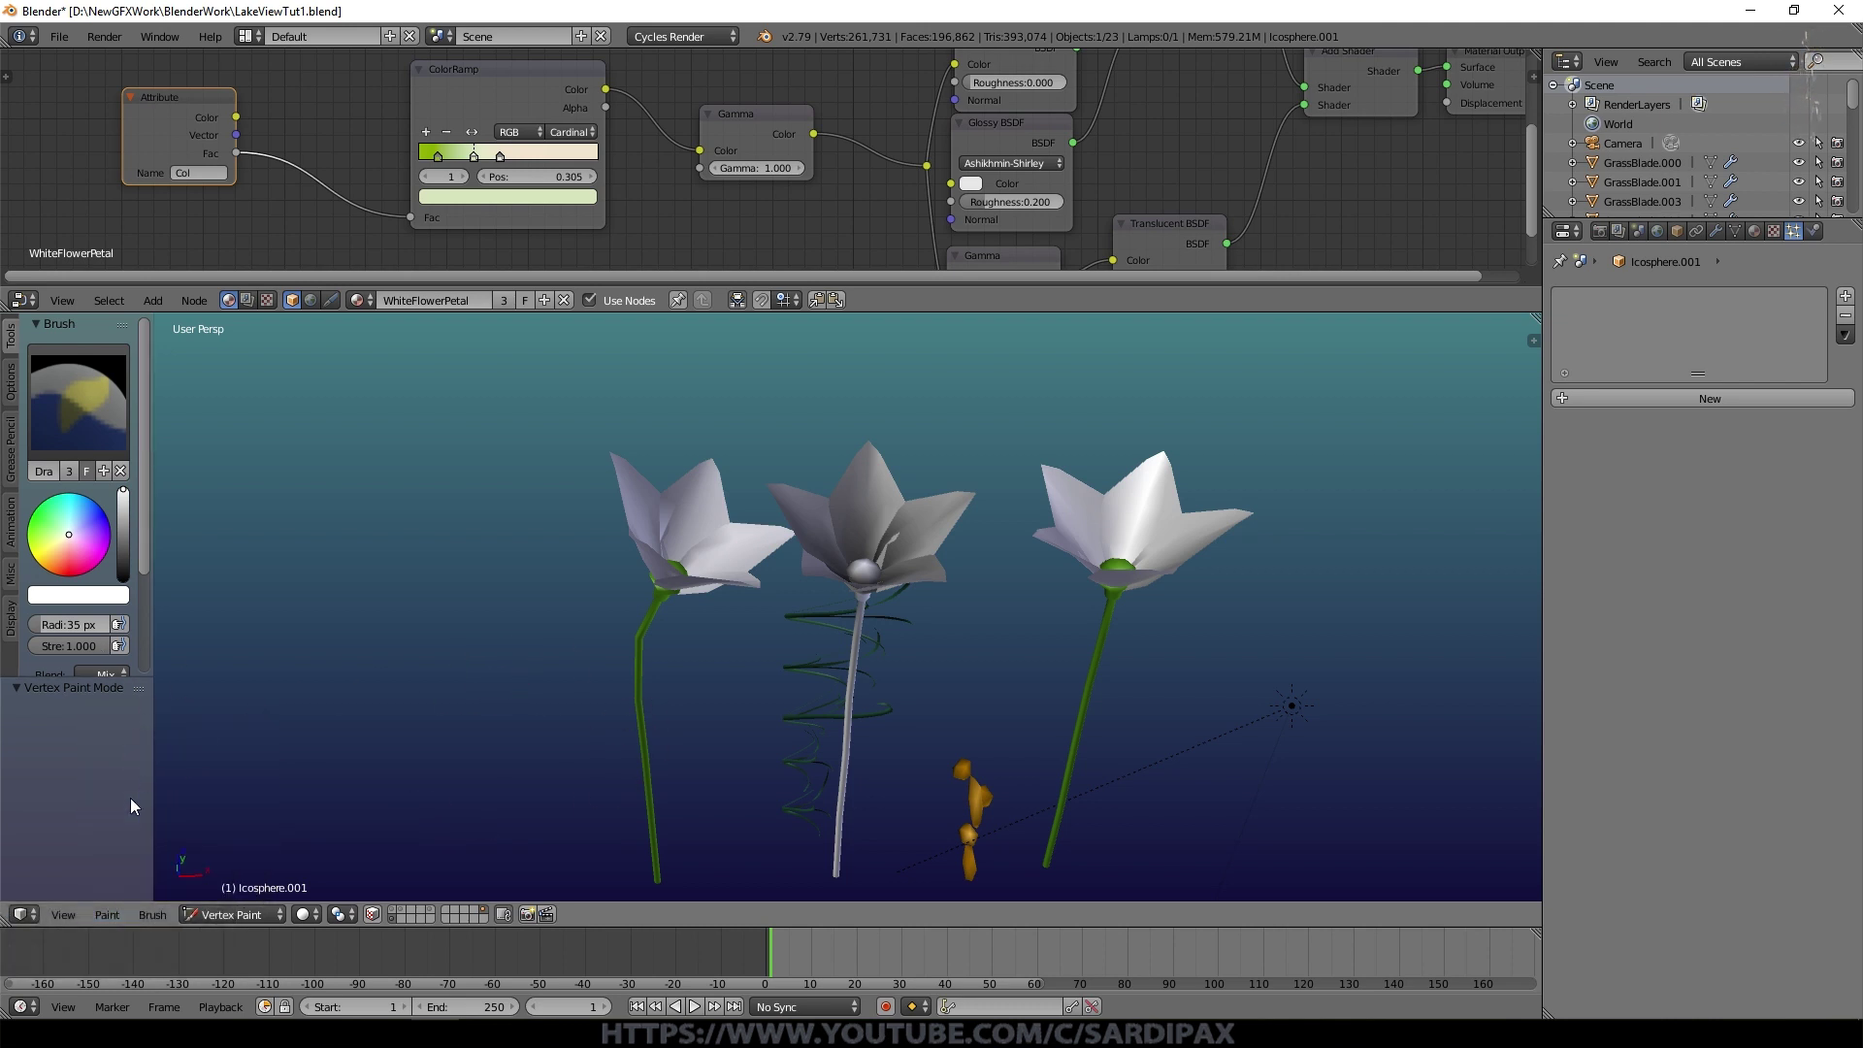
key(Tab)
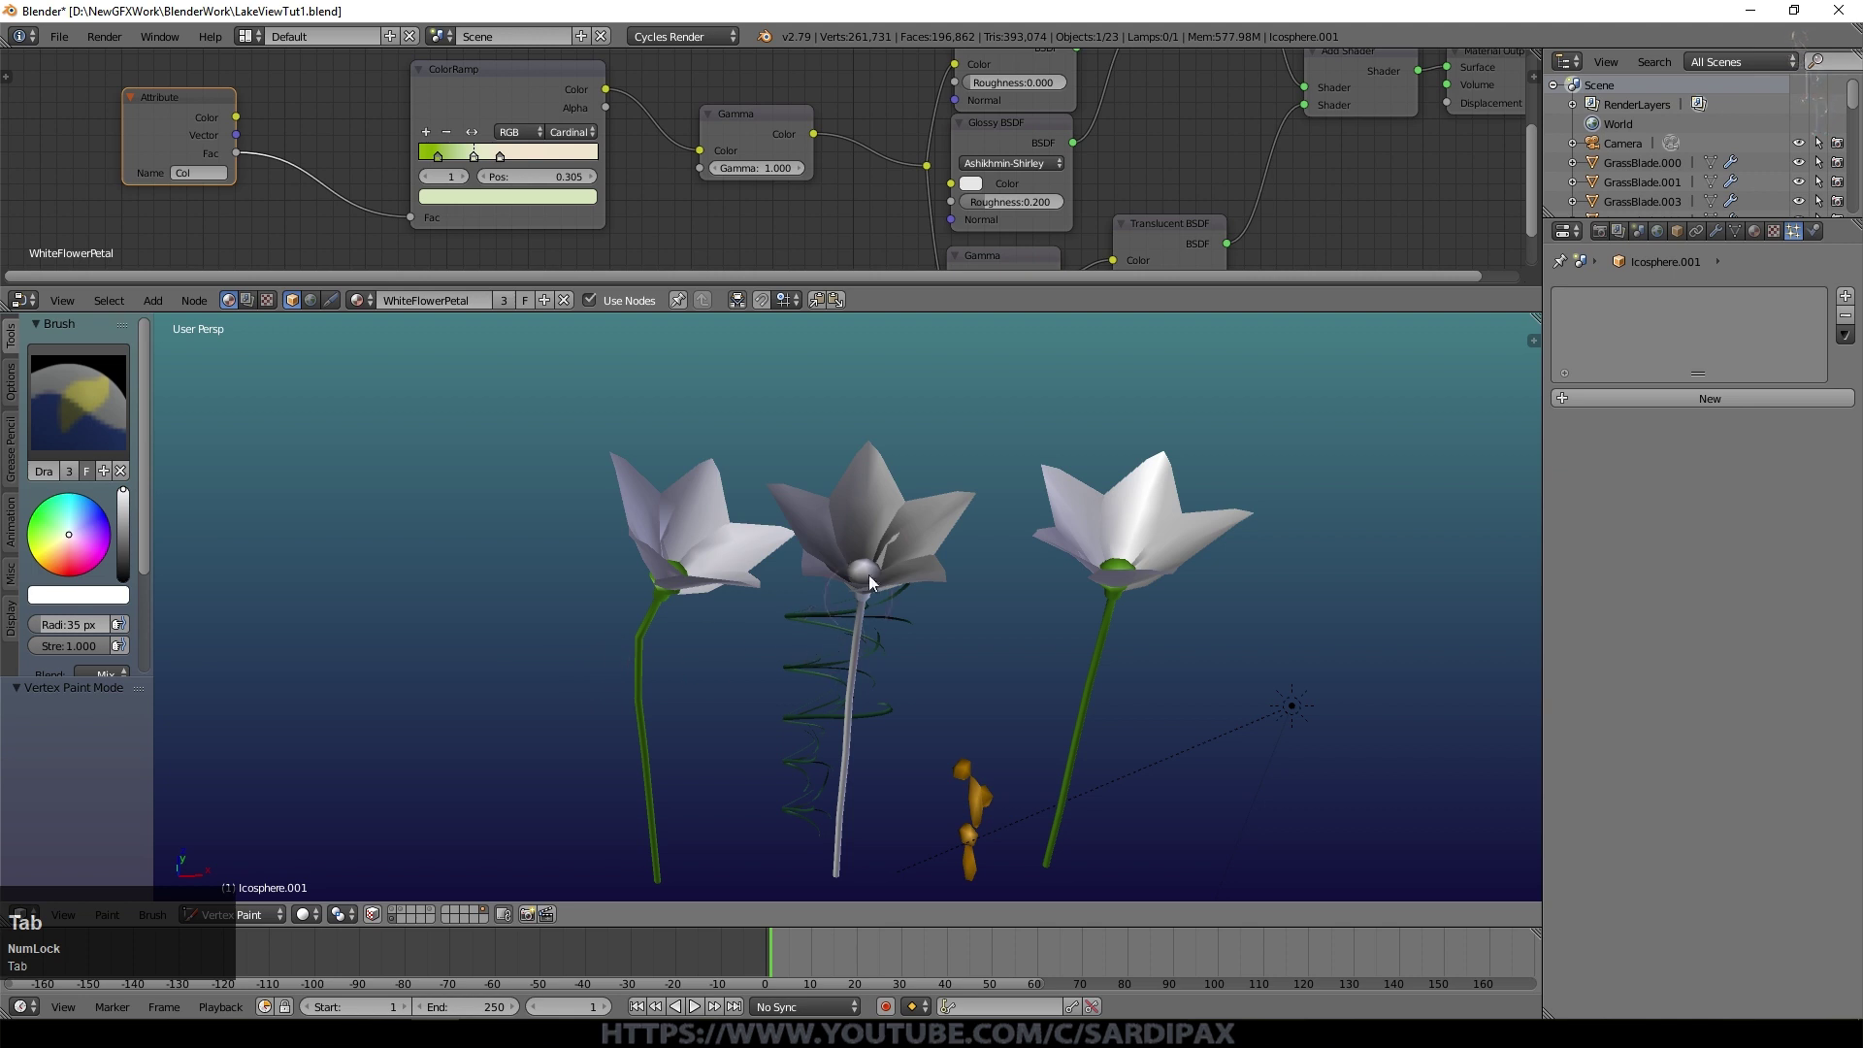
scroll(up, 3)
key(Tab)
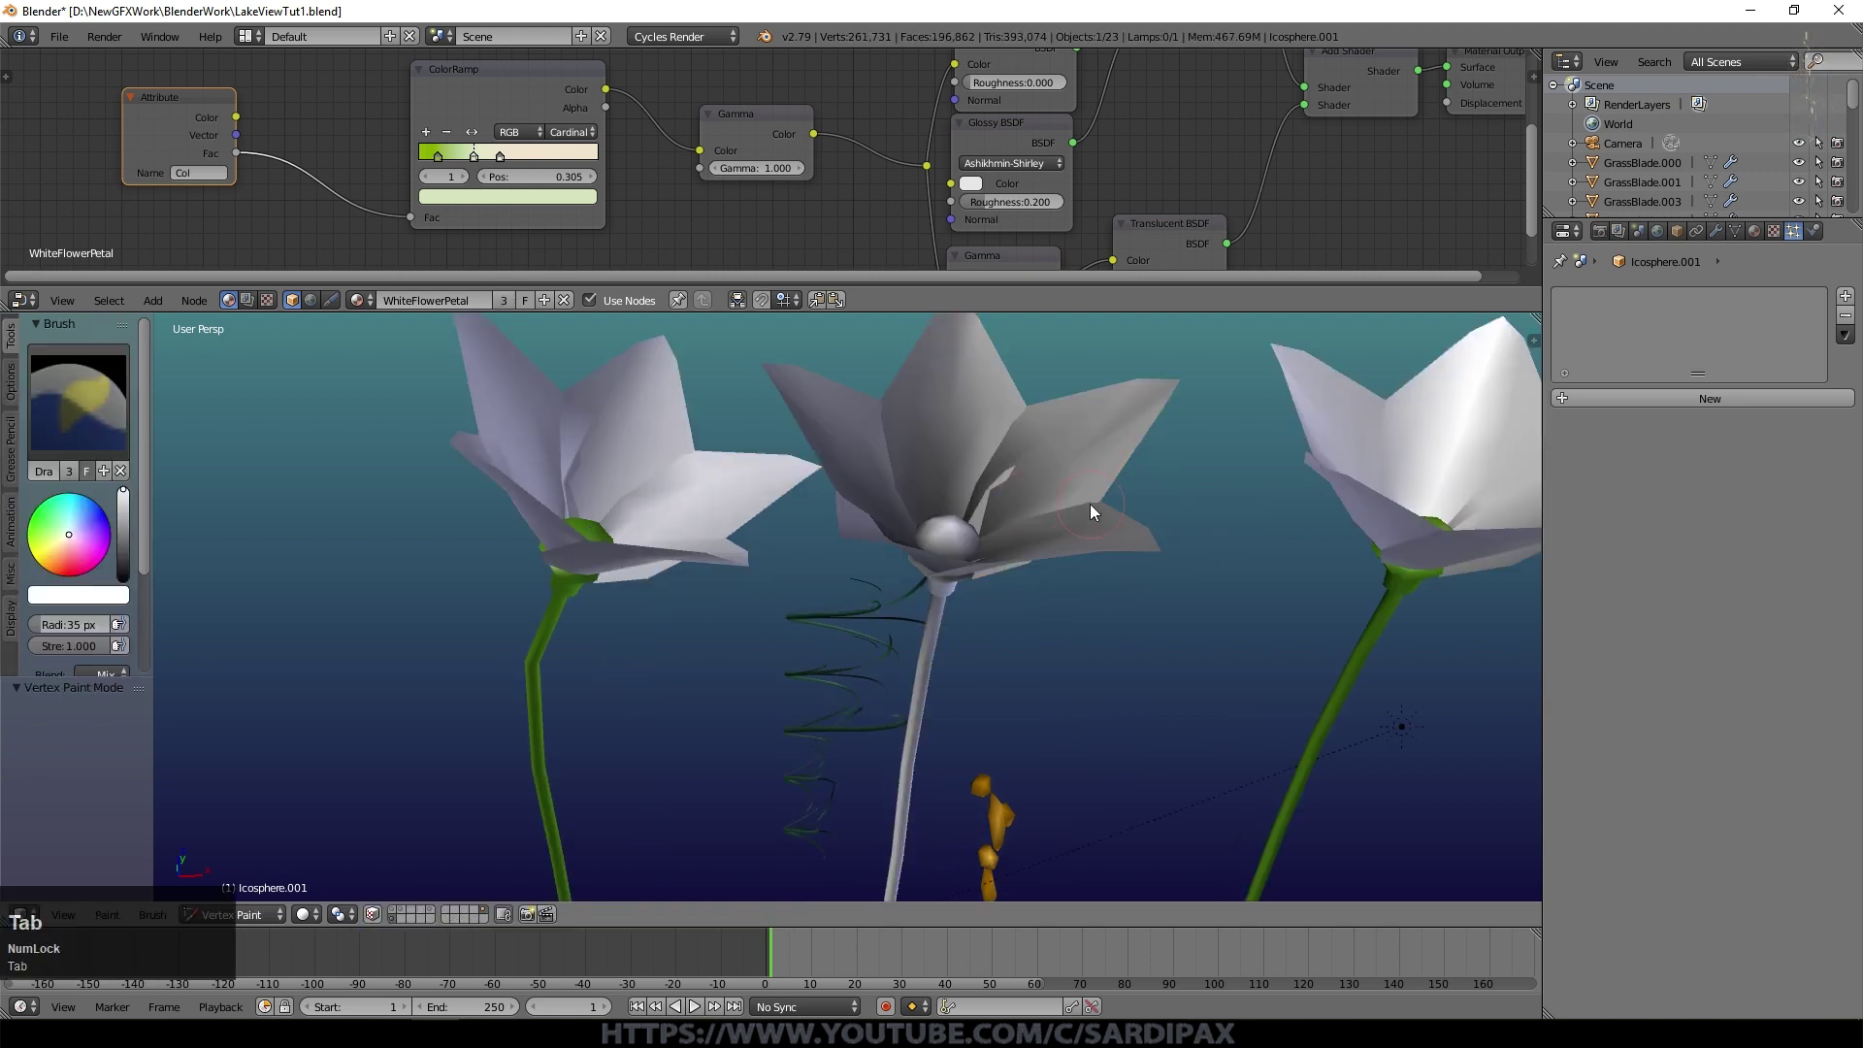
middle_click(899, 627)
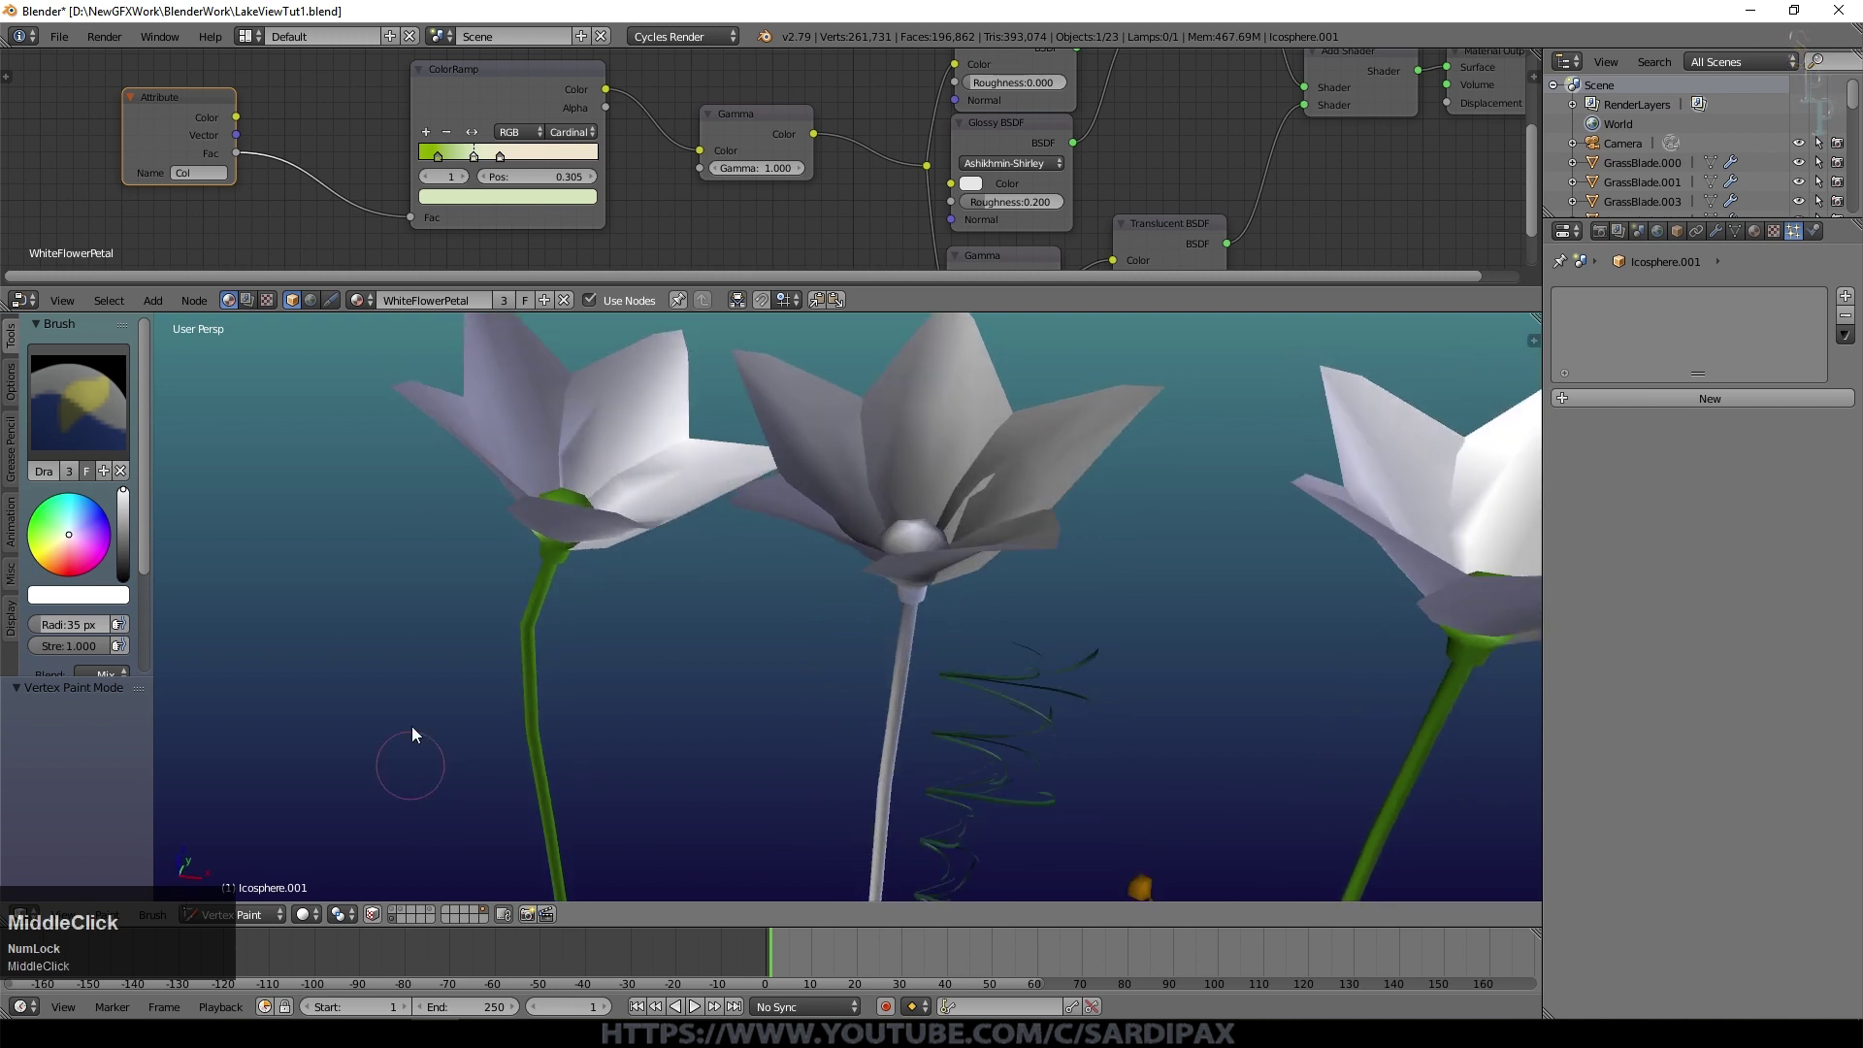
click(1741, 235)
scroll(down, 3)
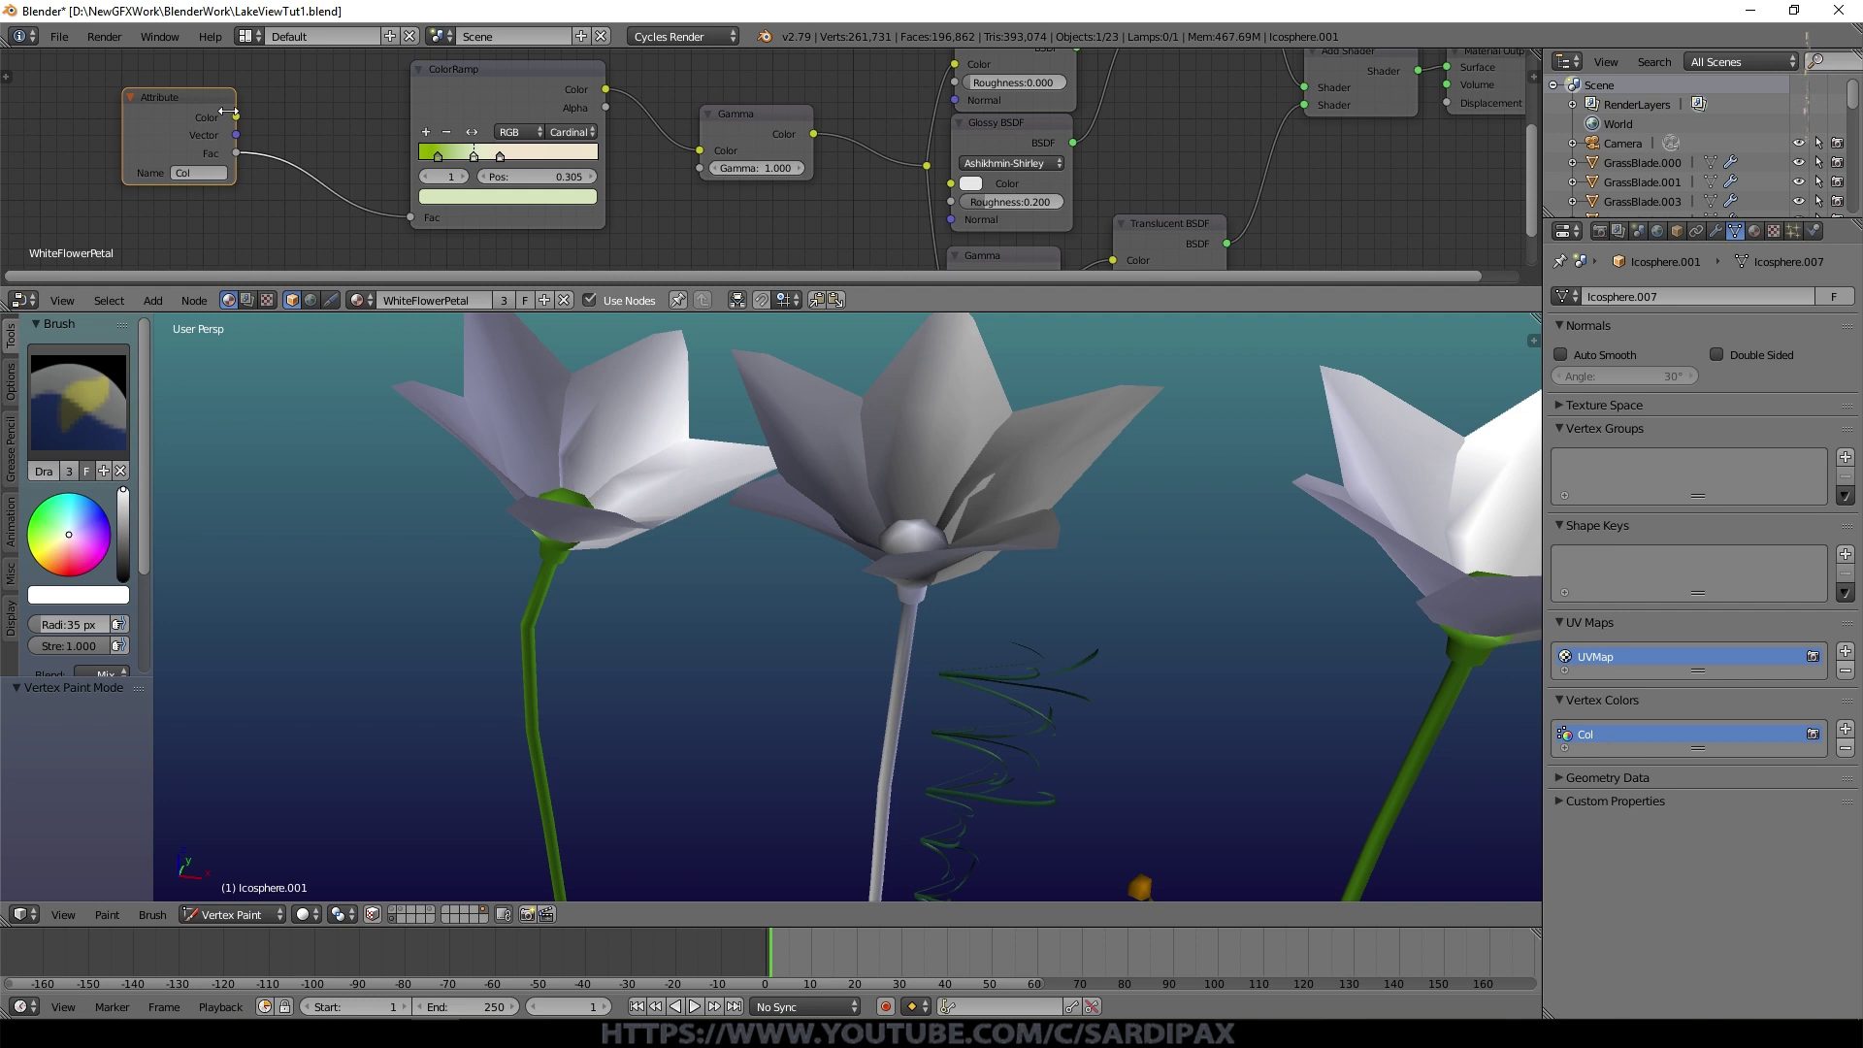
Step: Check the Attribute node reads Col, then step through the ColorRamp and Gamma nodes
click(199, 105)
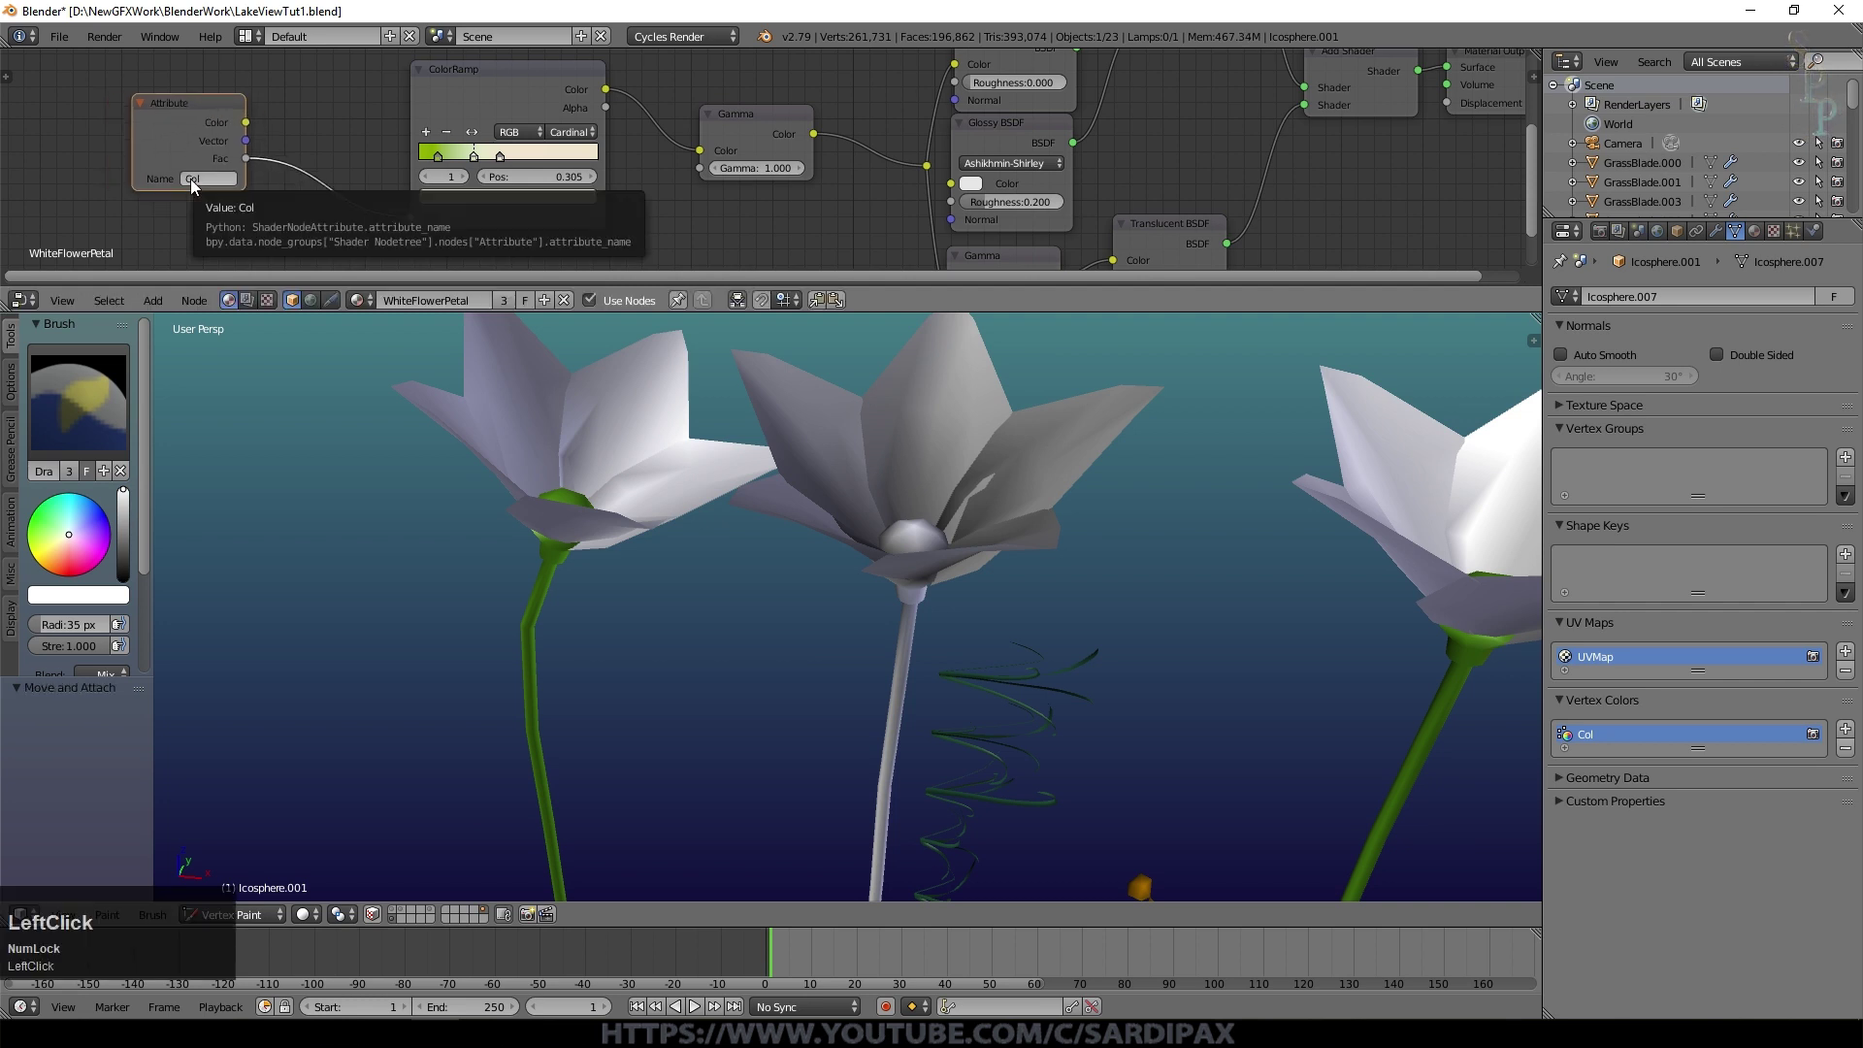
click(151, 305)
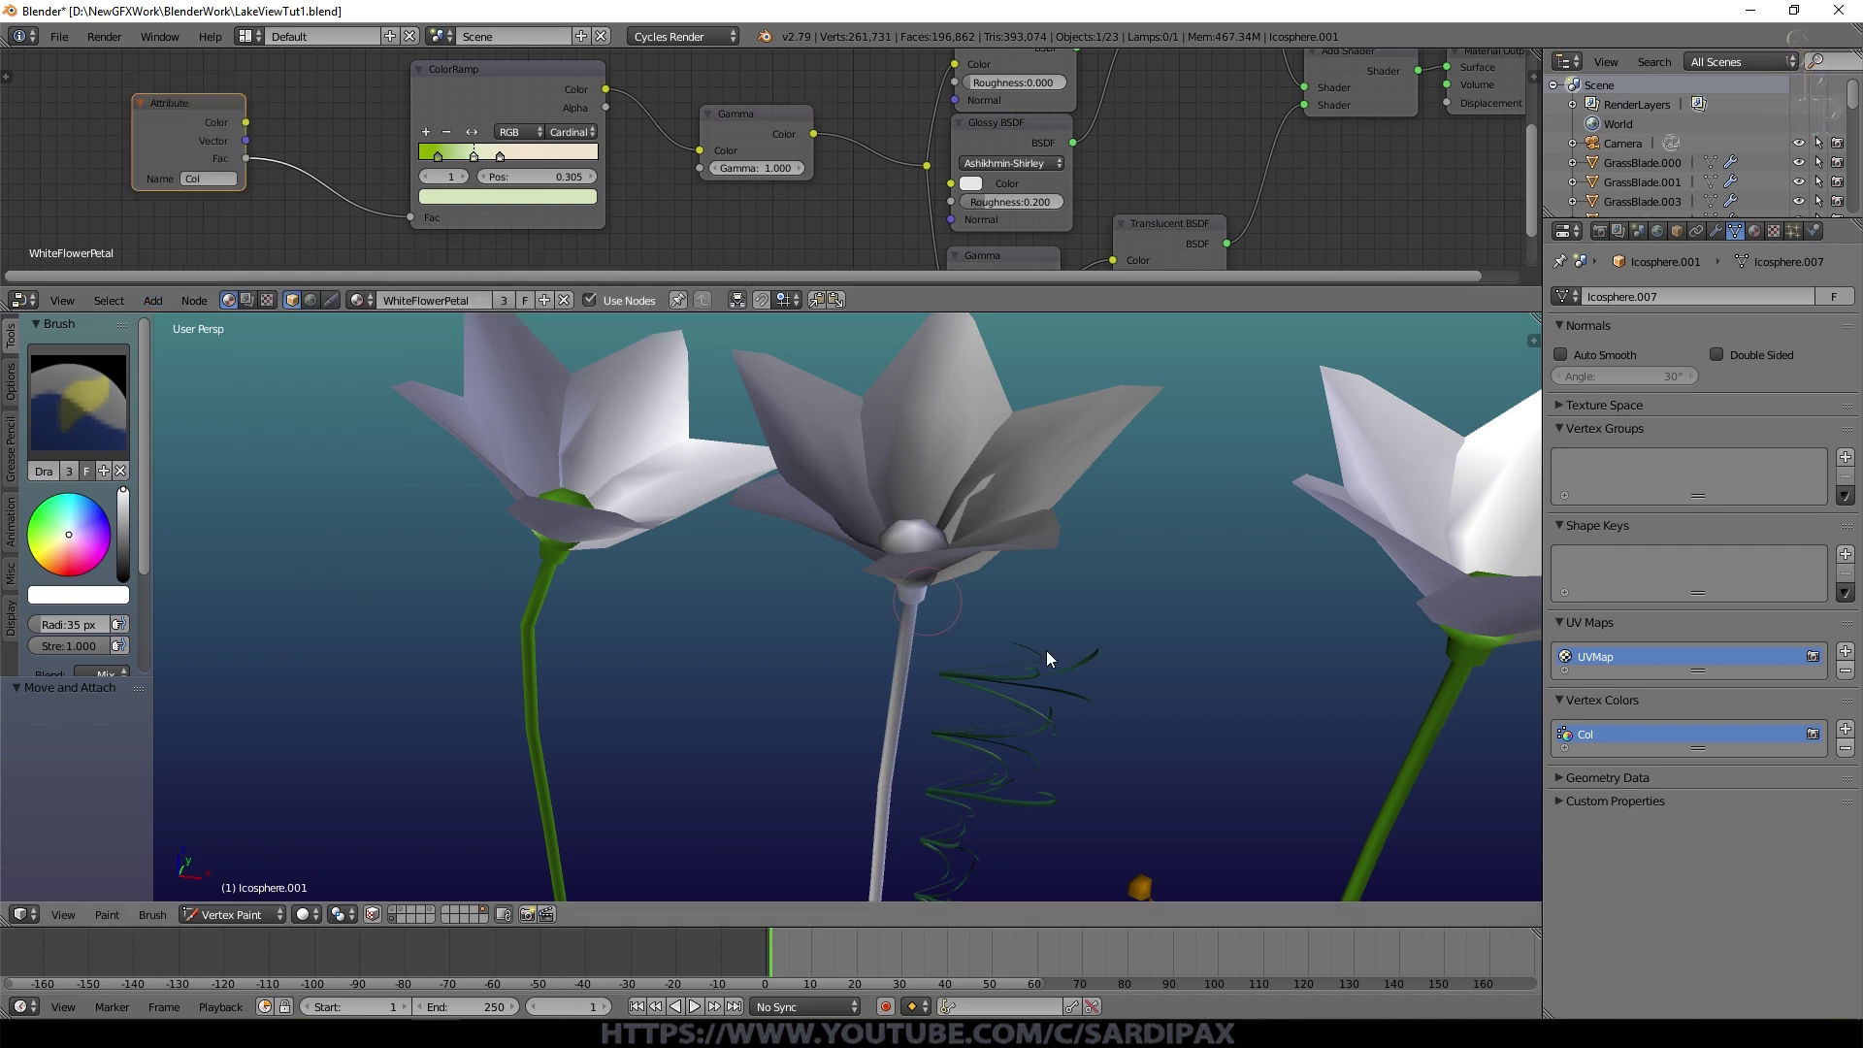
click(495, 100)
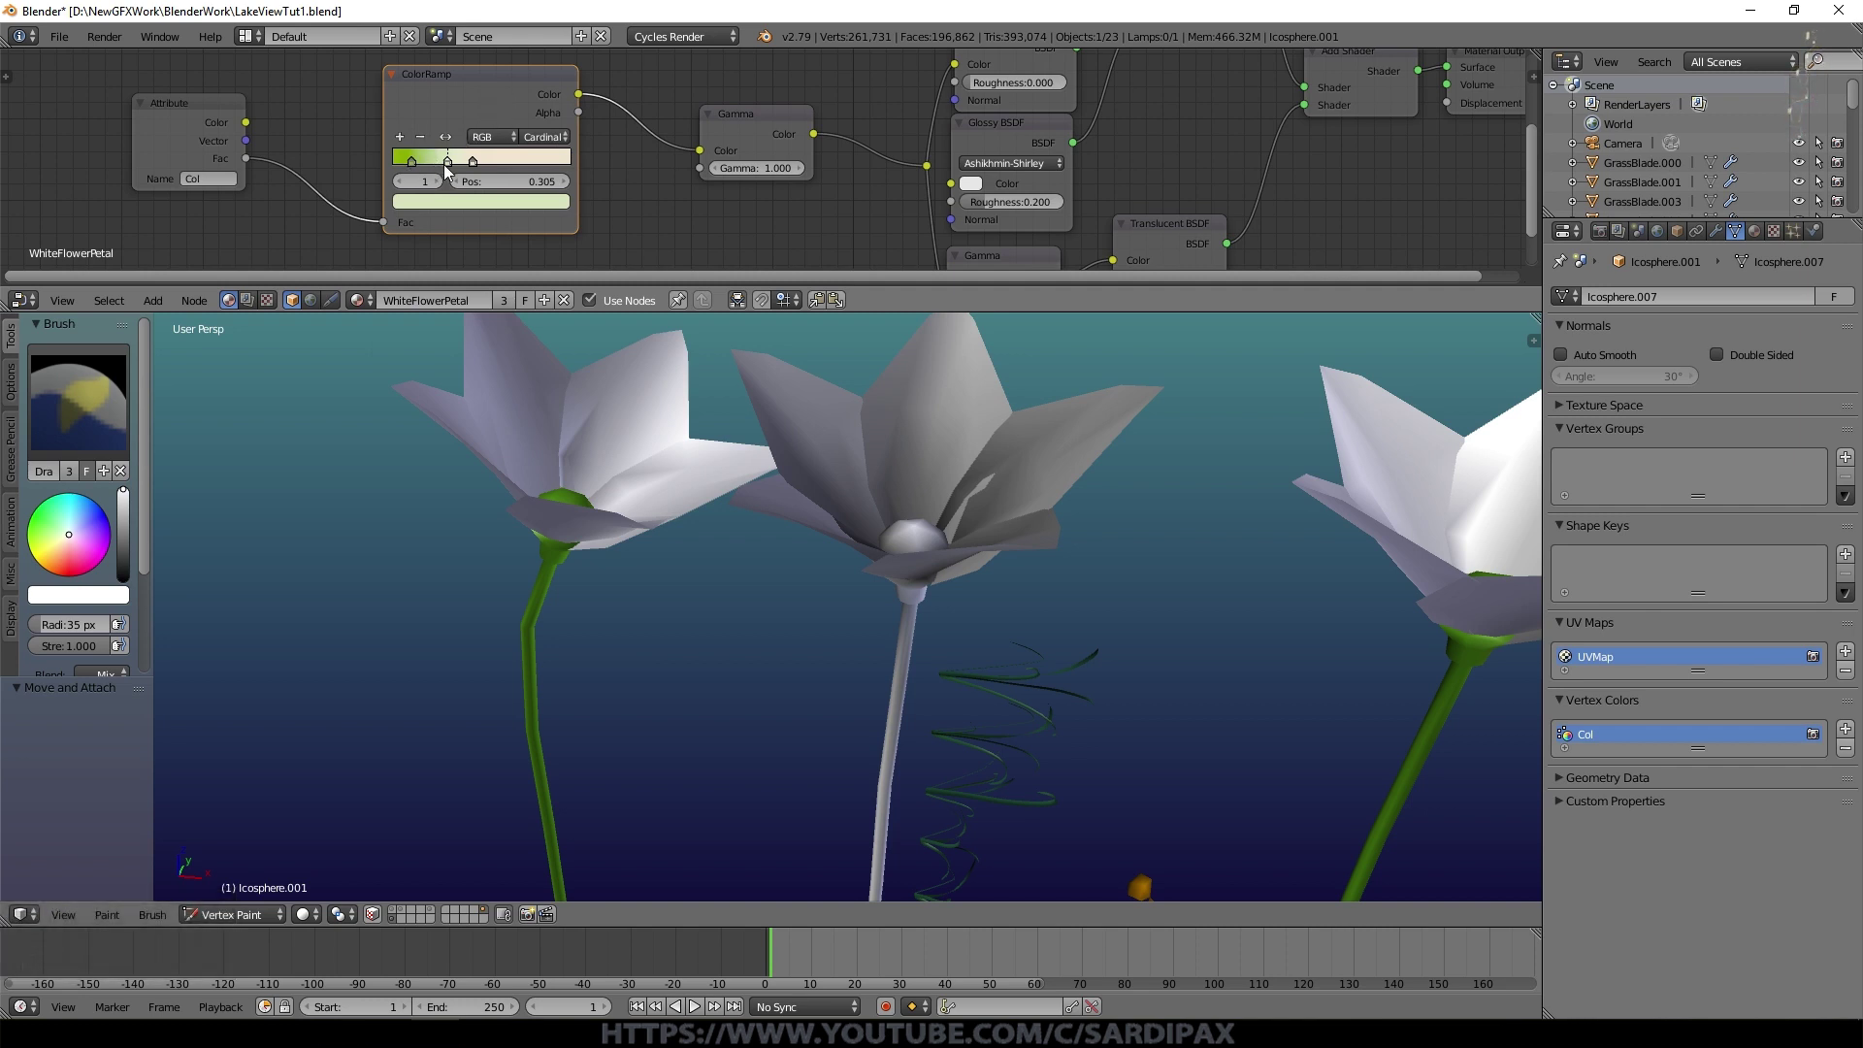
click(746, 126)
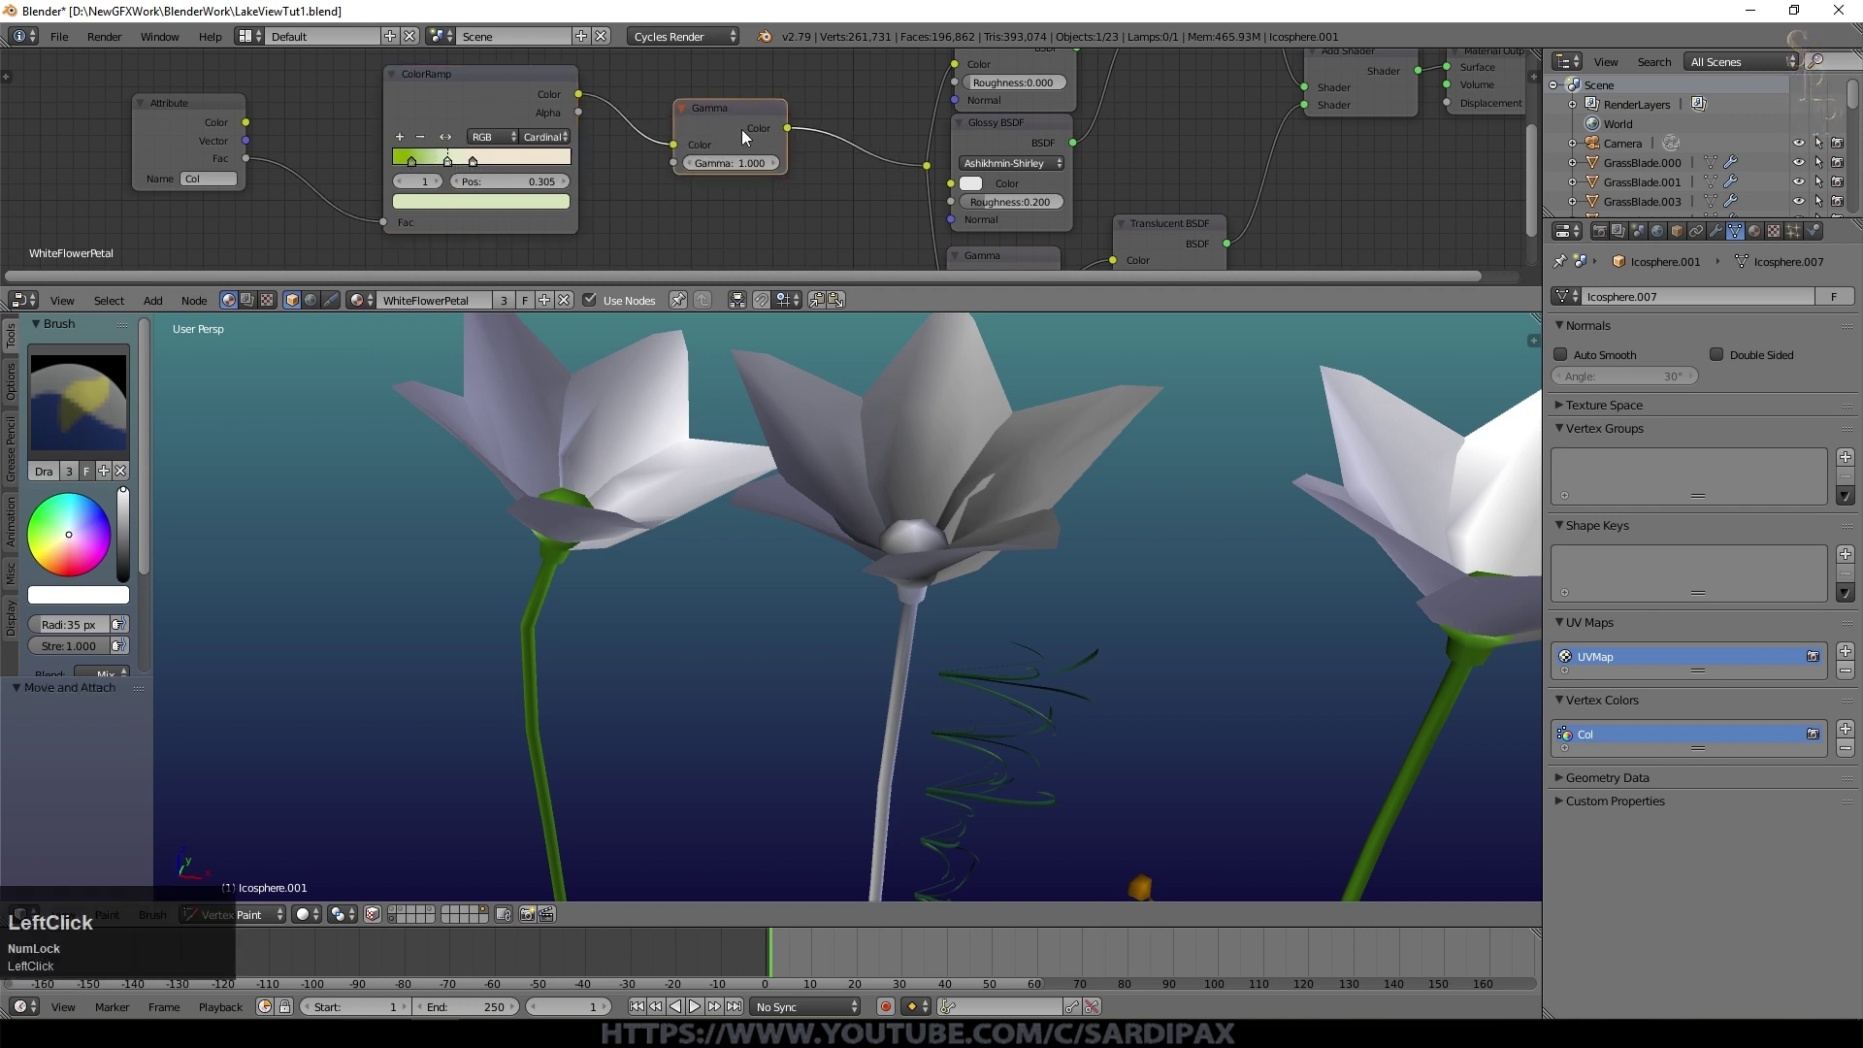
middle_click(817, 194)
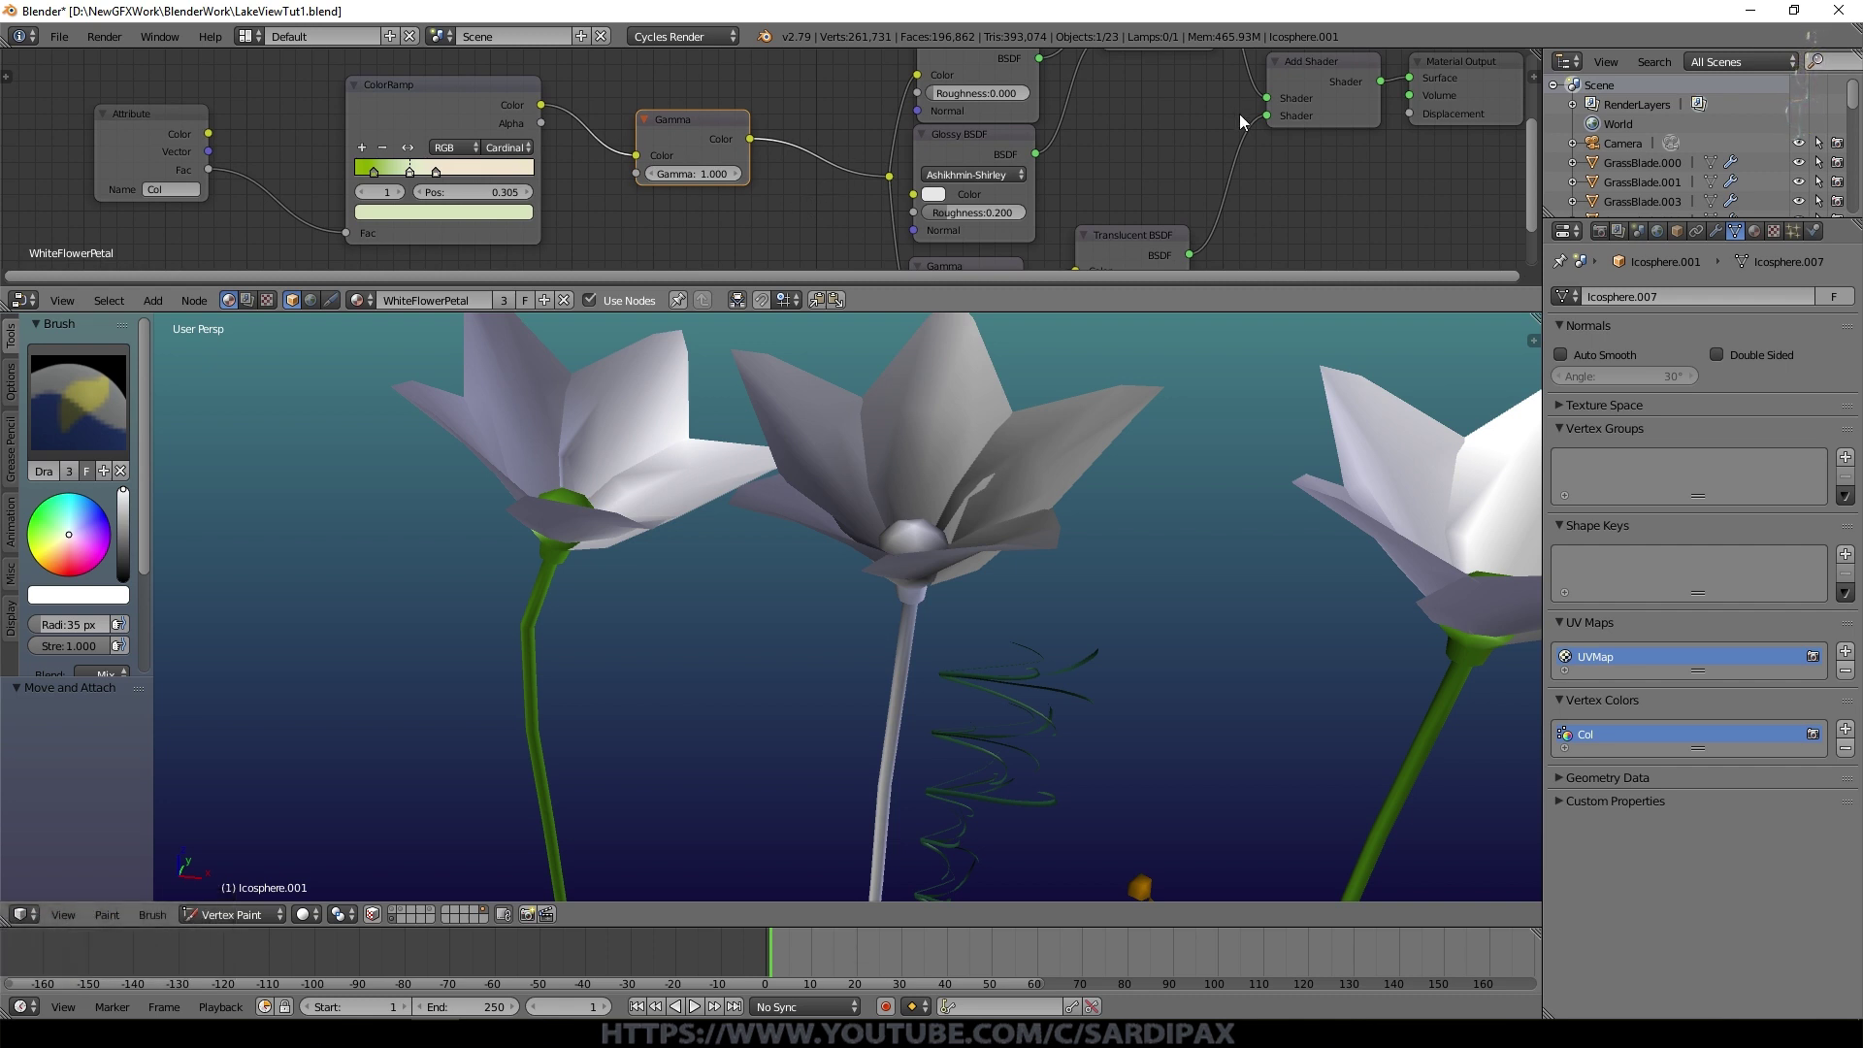
scroll(down, 3)
click(797, 106)
Step: Enlarge the node editor to fit the WhiteFlowerPetal tree and select the Diffuse BSDF node
middle_click(917, 156)
click(926, 121)
middle_click(933, 232)
click(774, 219)
scroll(up, 3)
click(766, 393)
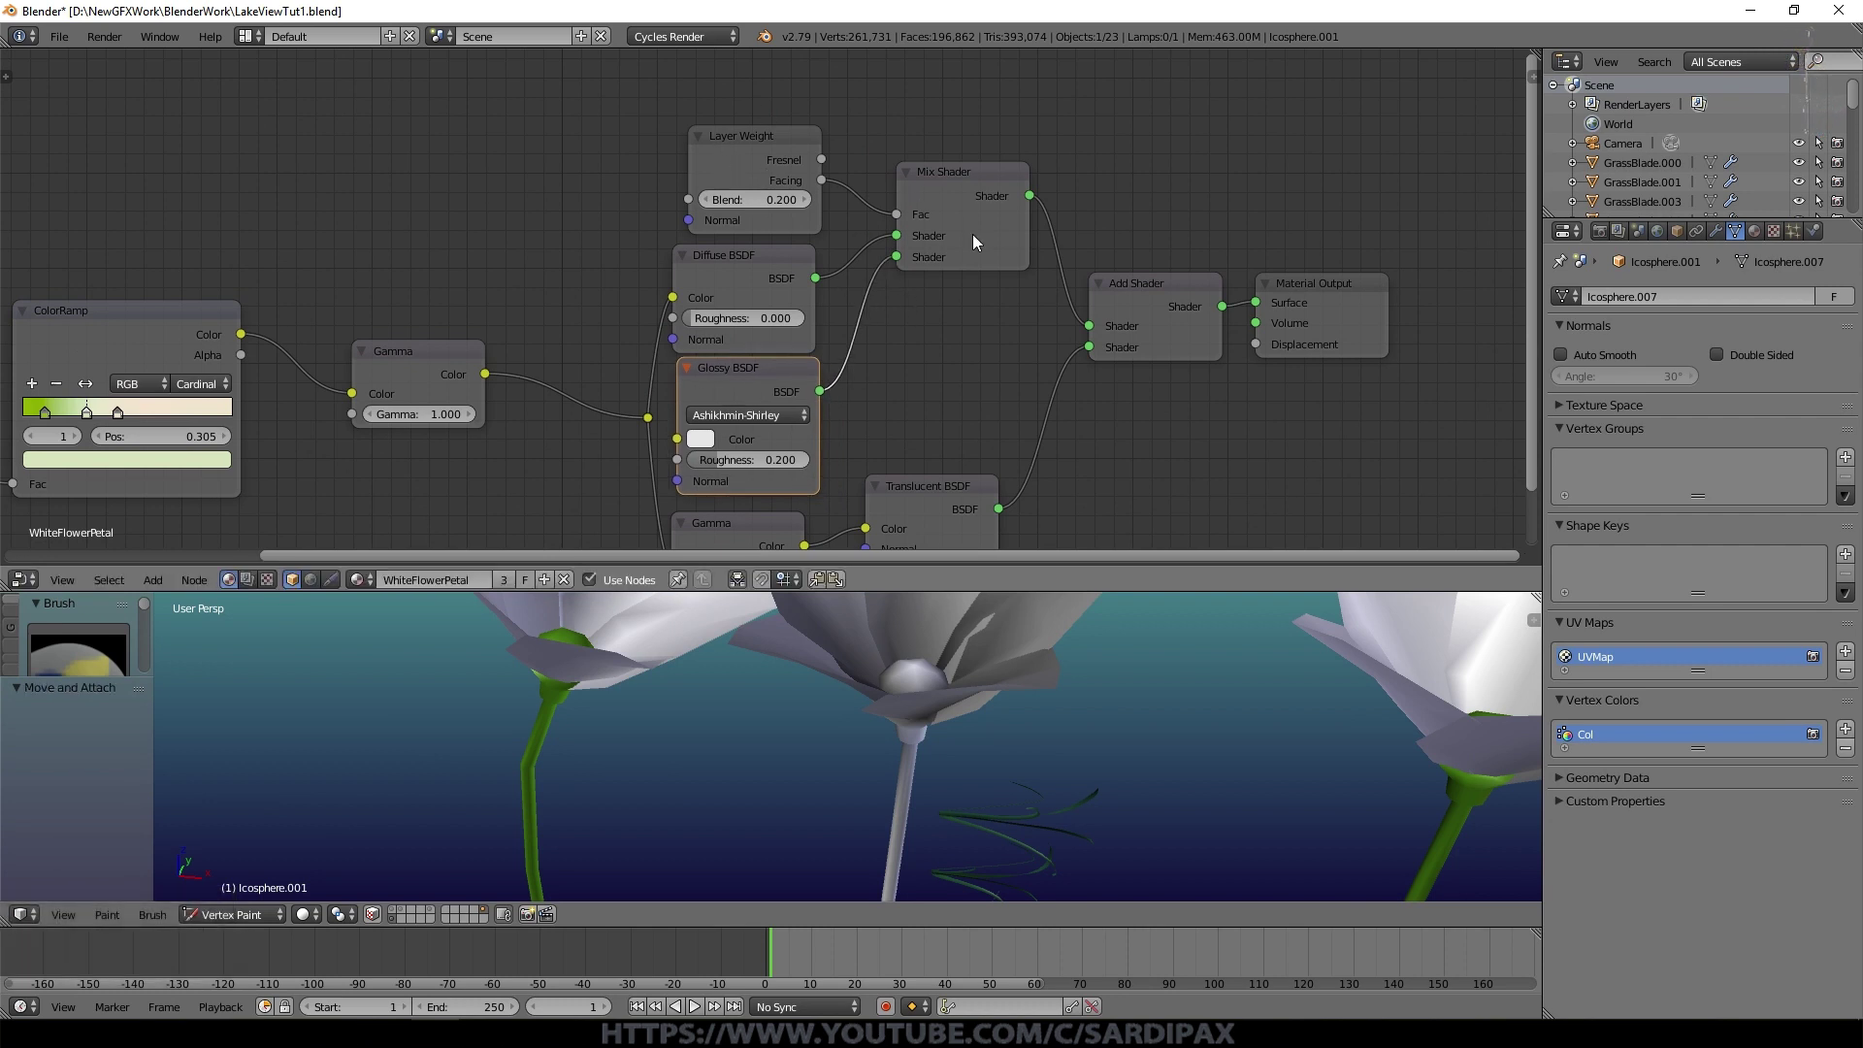
click(773, 275)
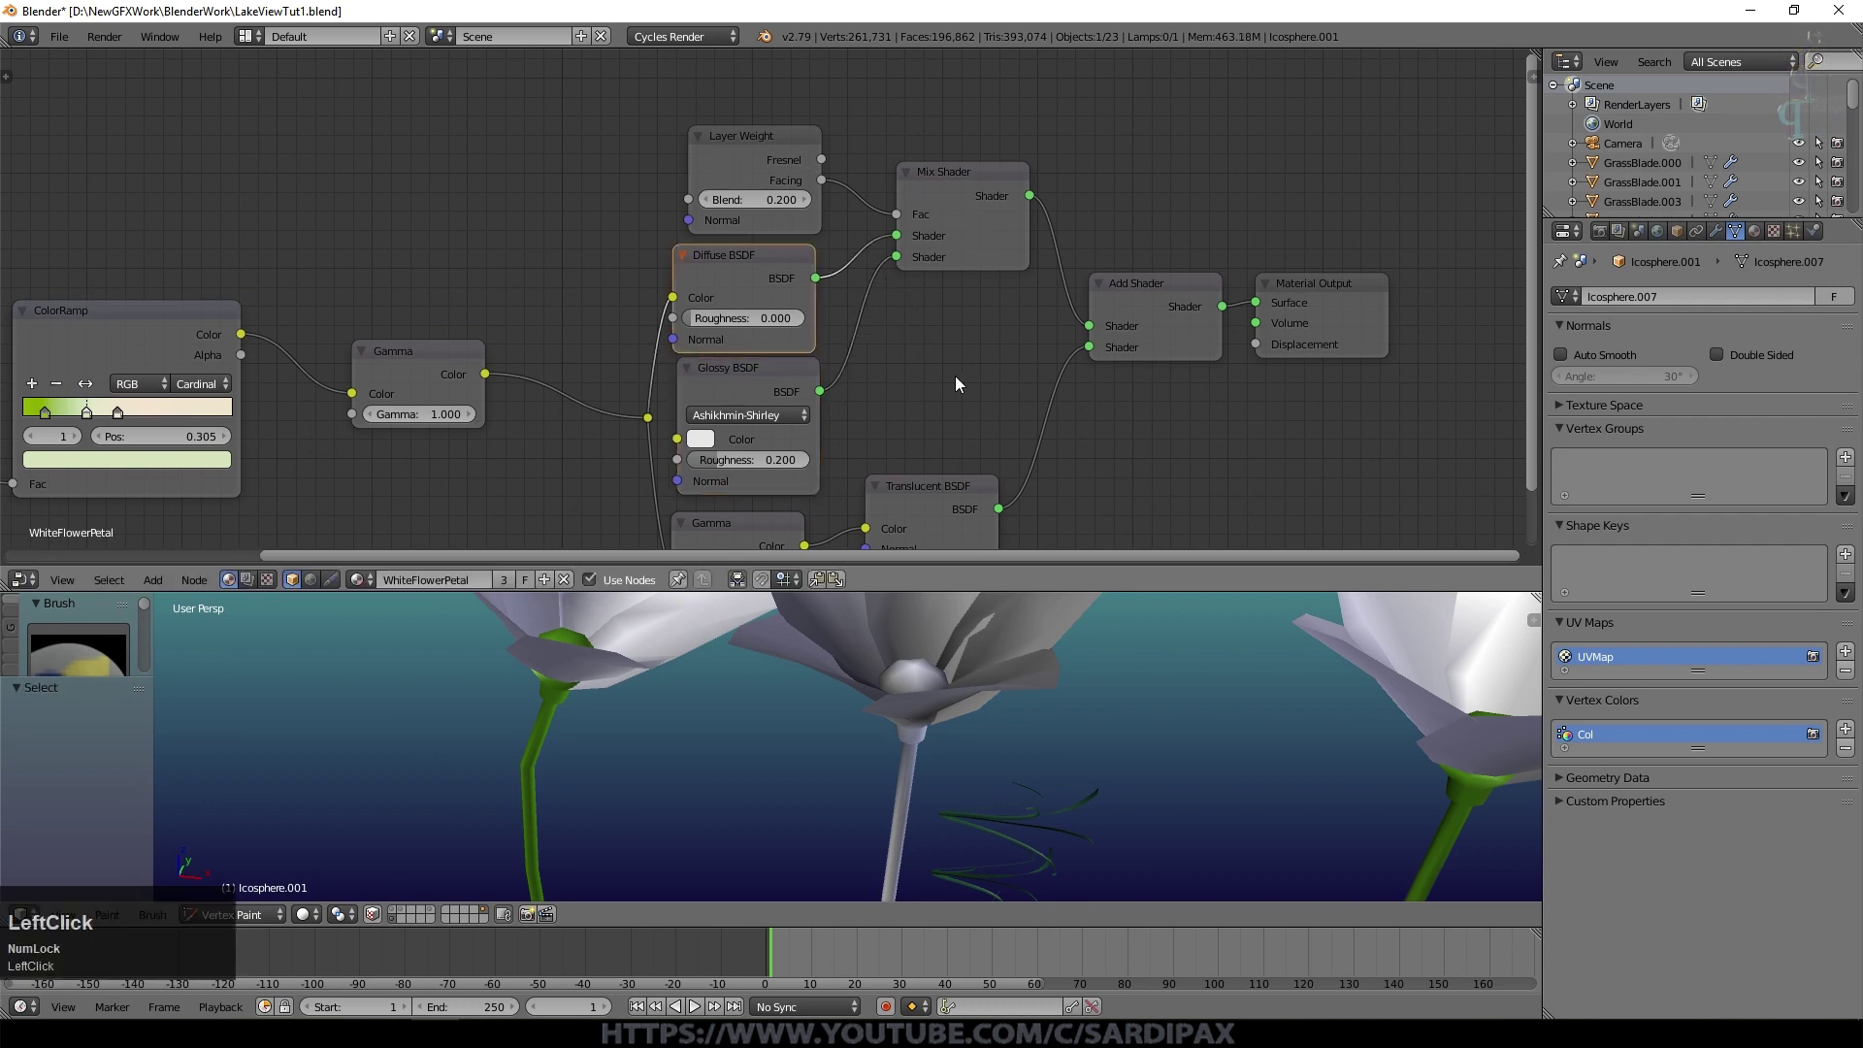
middle_click(936, 369)
click(753, 440)
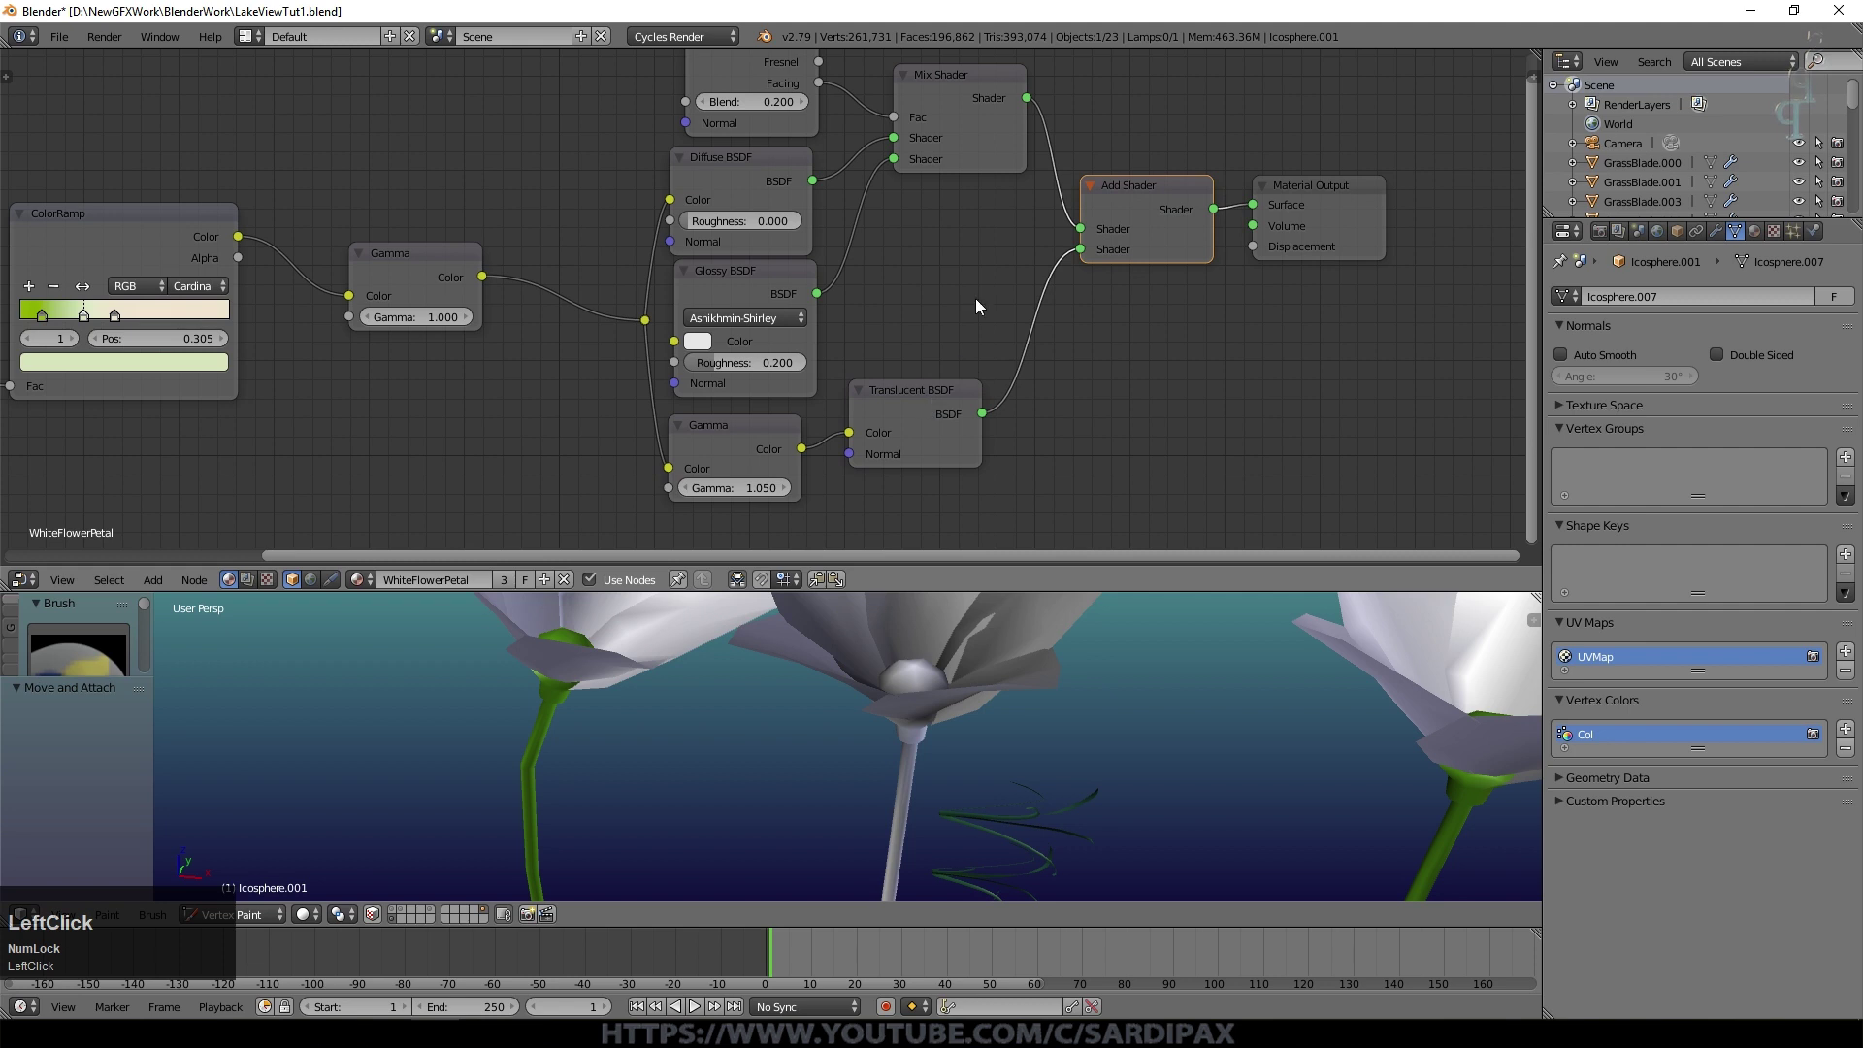
middle_click(995, 234)
click(1364, 263)
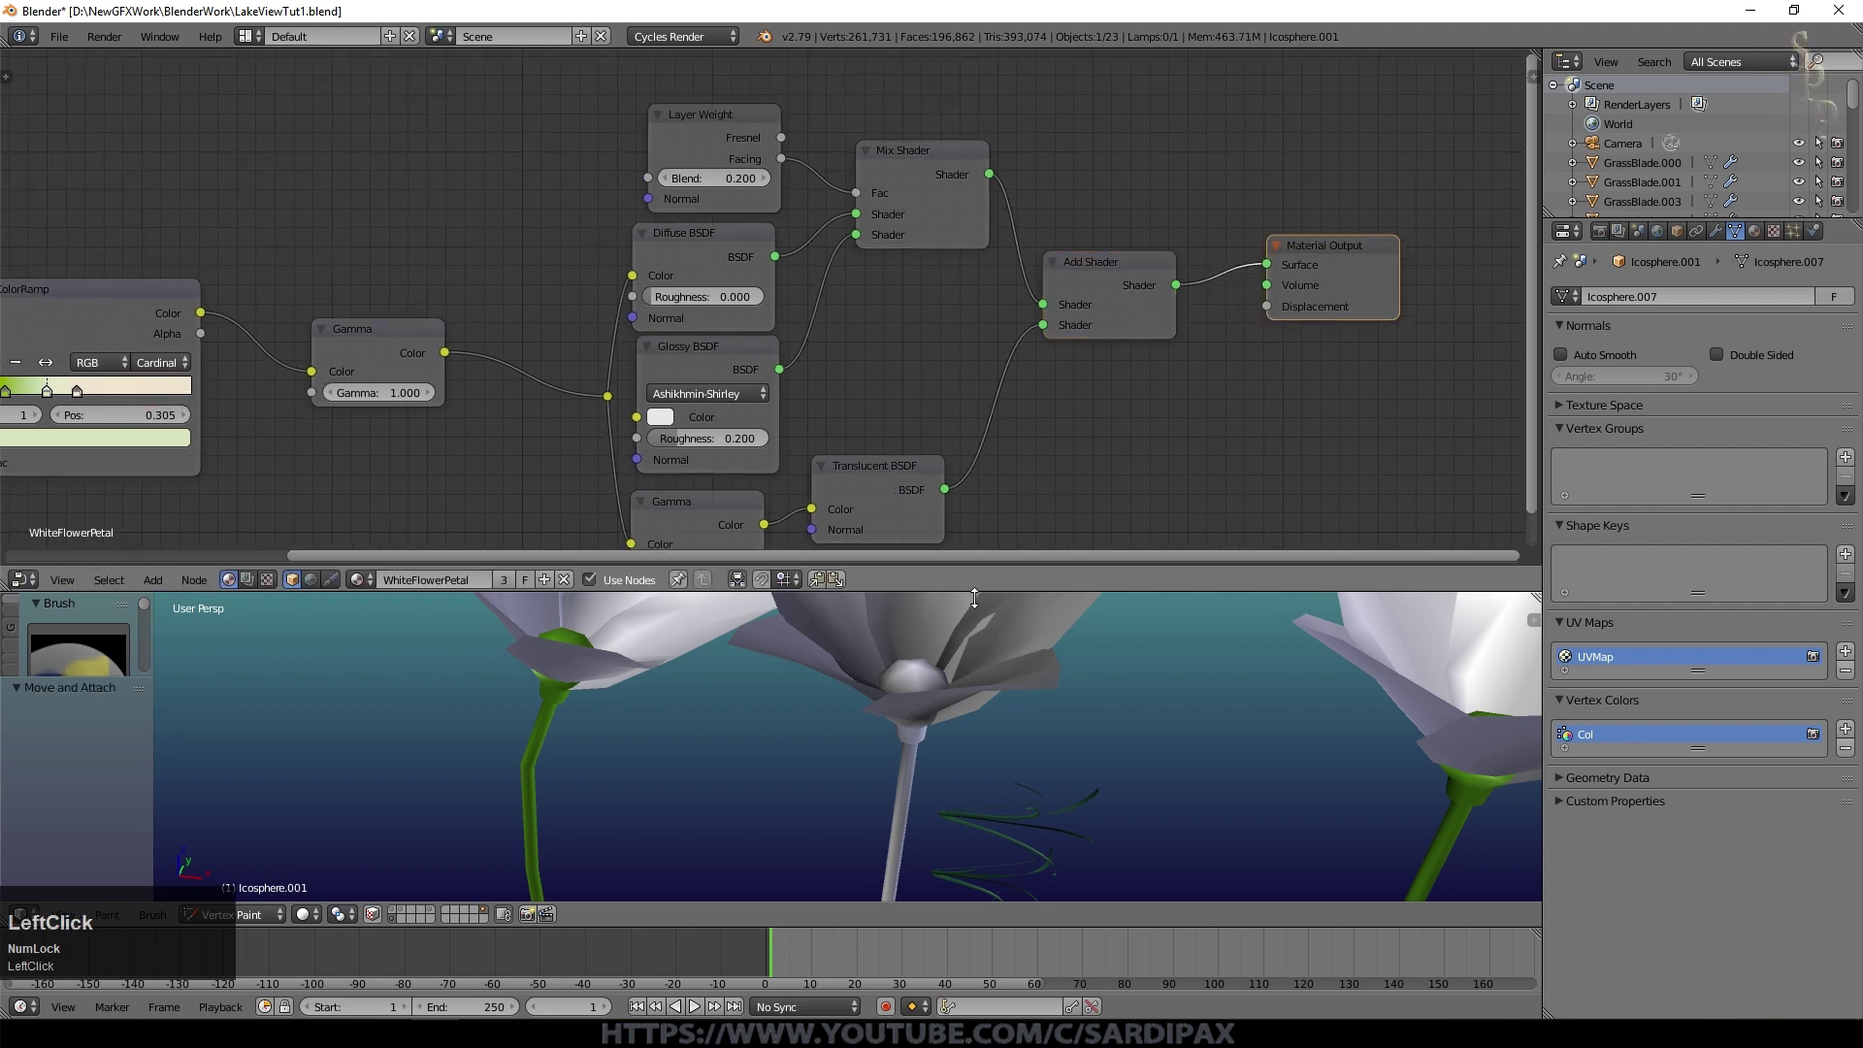
scroll(down, 3)
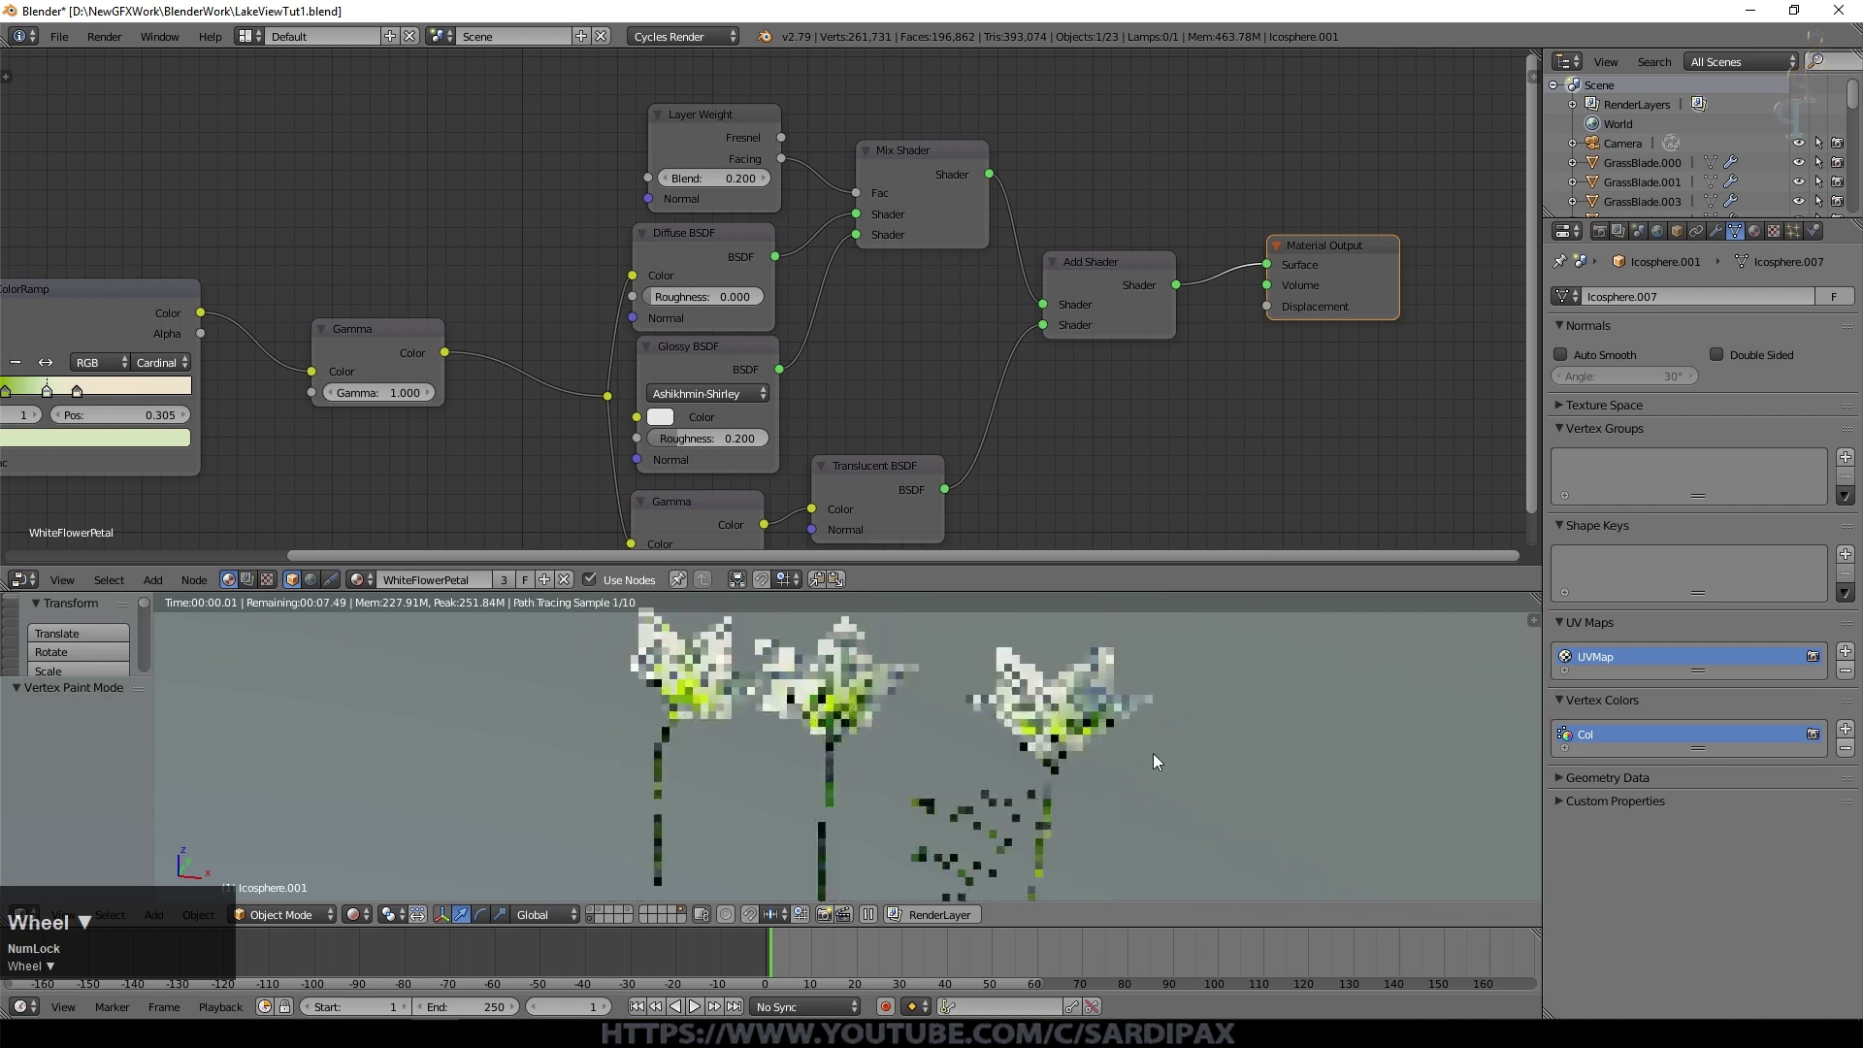
Step: Select the flowers, group them with Ctrl+G and name the group FlowerGroup1
click(369, 920)
middle_click(936, 743)
right_click(683, 706)
key(ctrl+g)
click(126, 744)
key(shift+f)
text(lower)
key(shift+g)
text(roup)
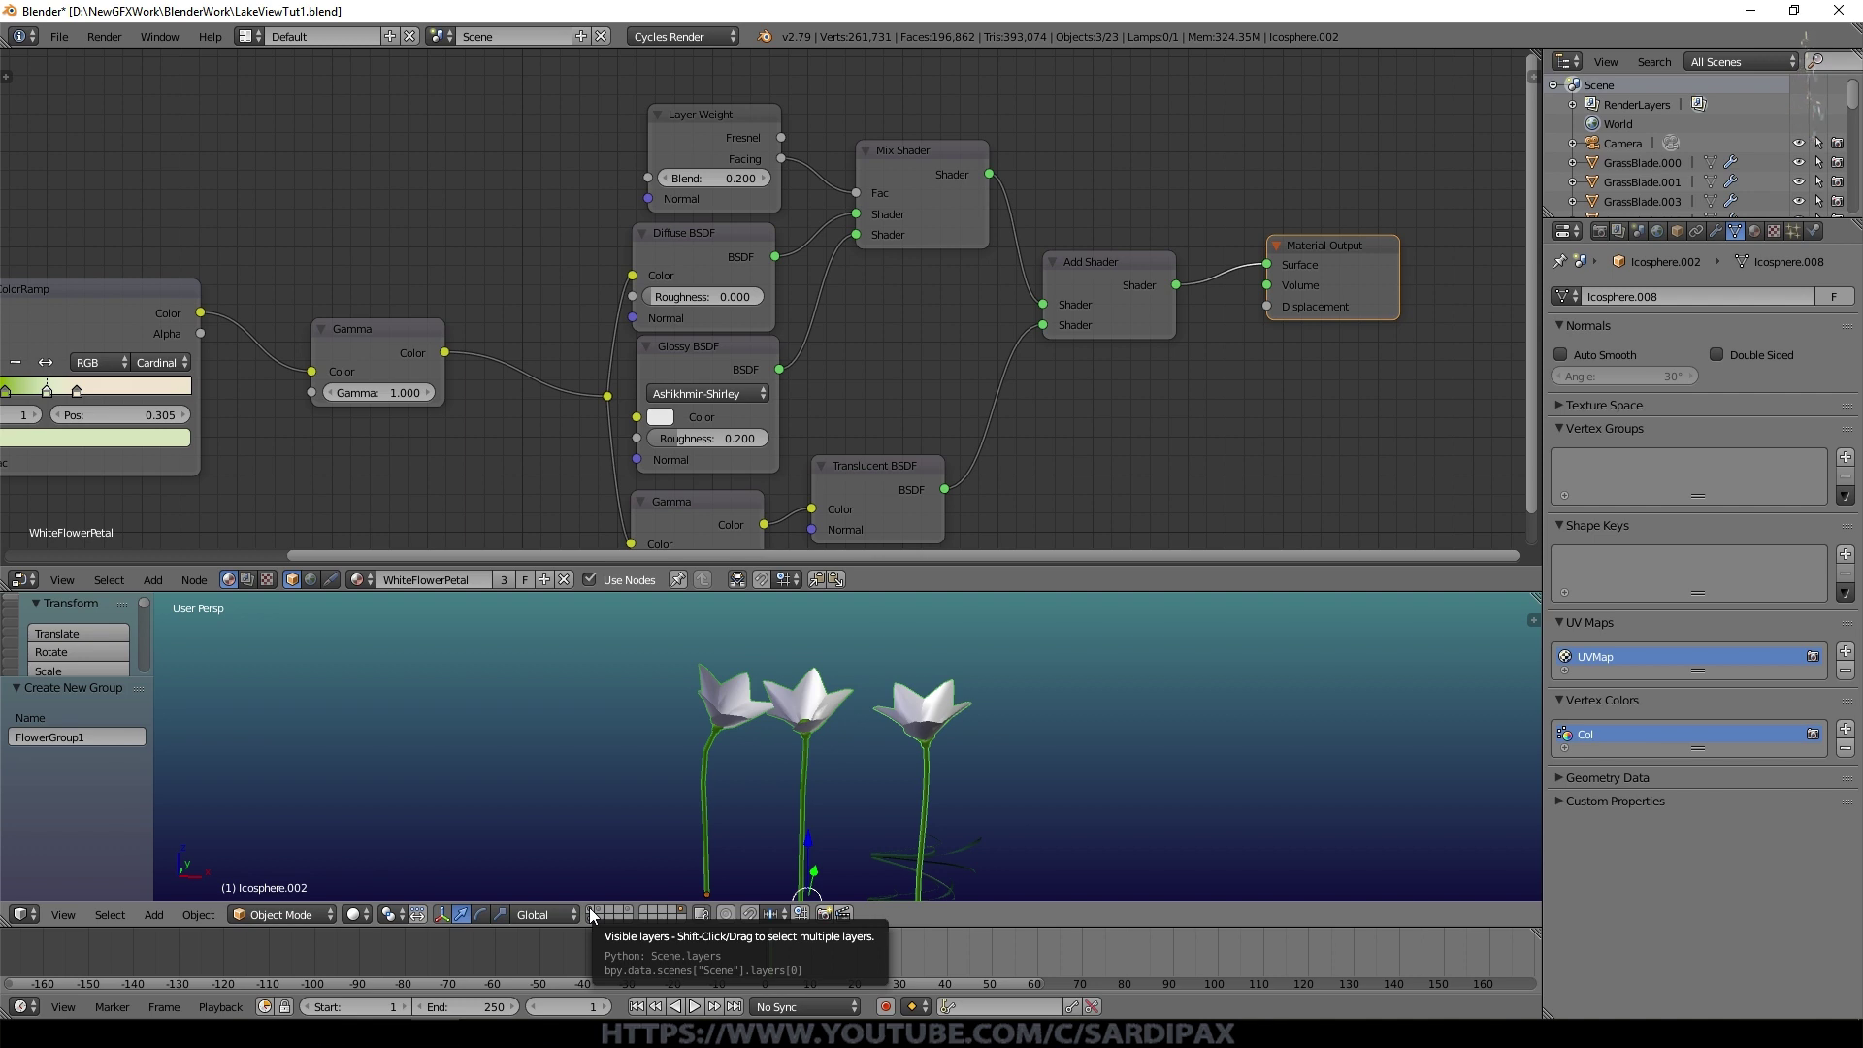
Step: Switch to the landscape layer and look through the scene camera
click(594, 915)
key(KP_0)
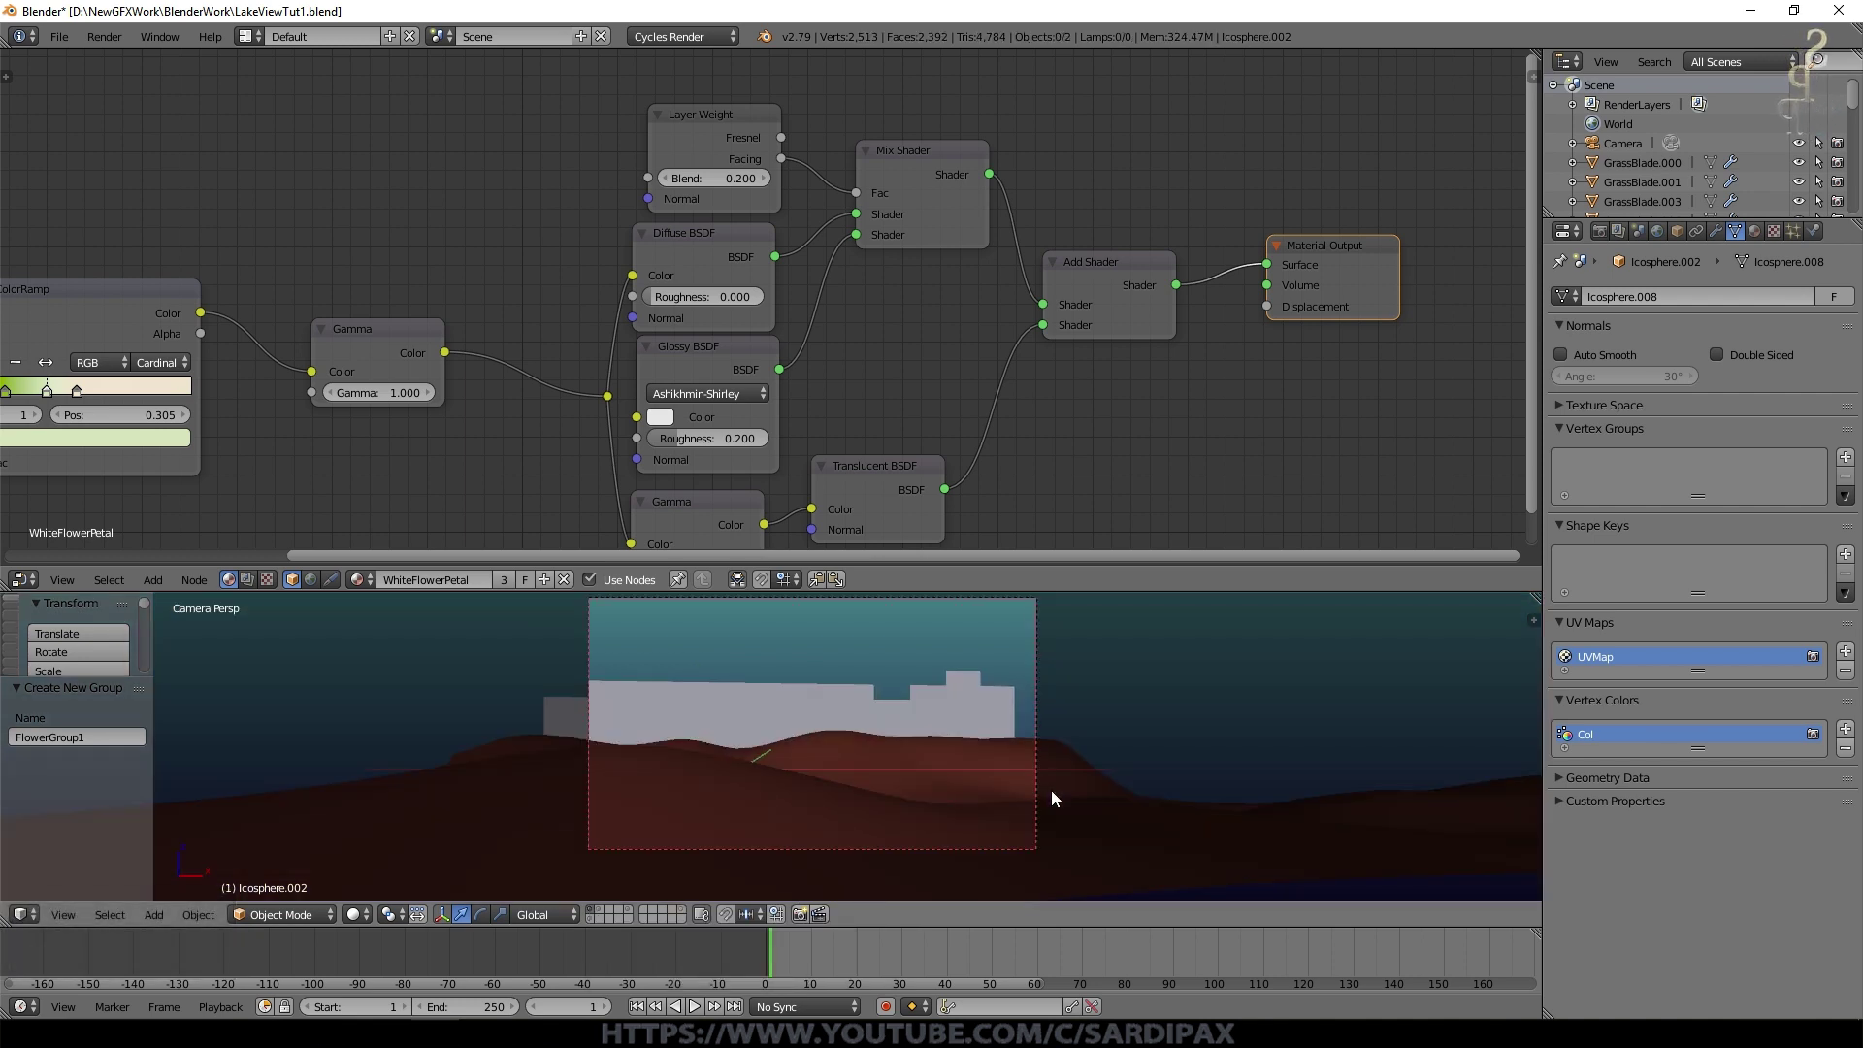
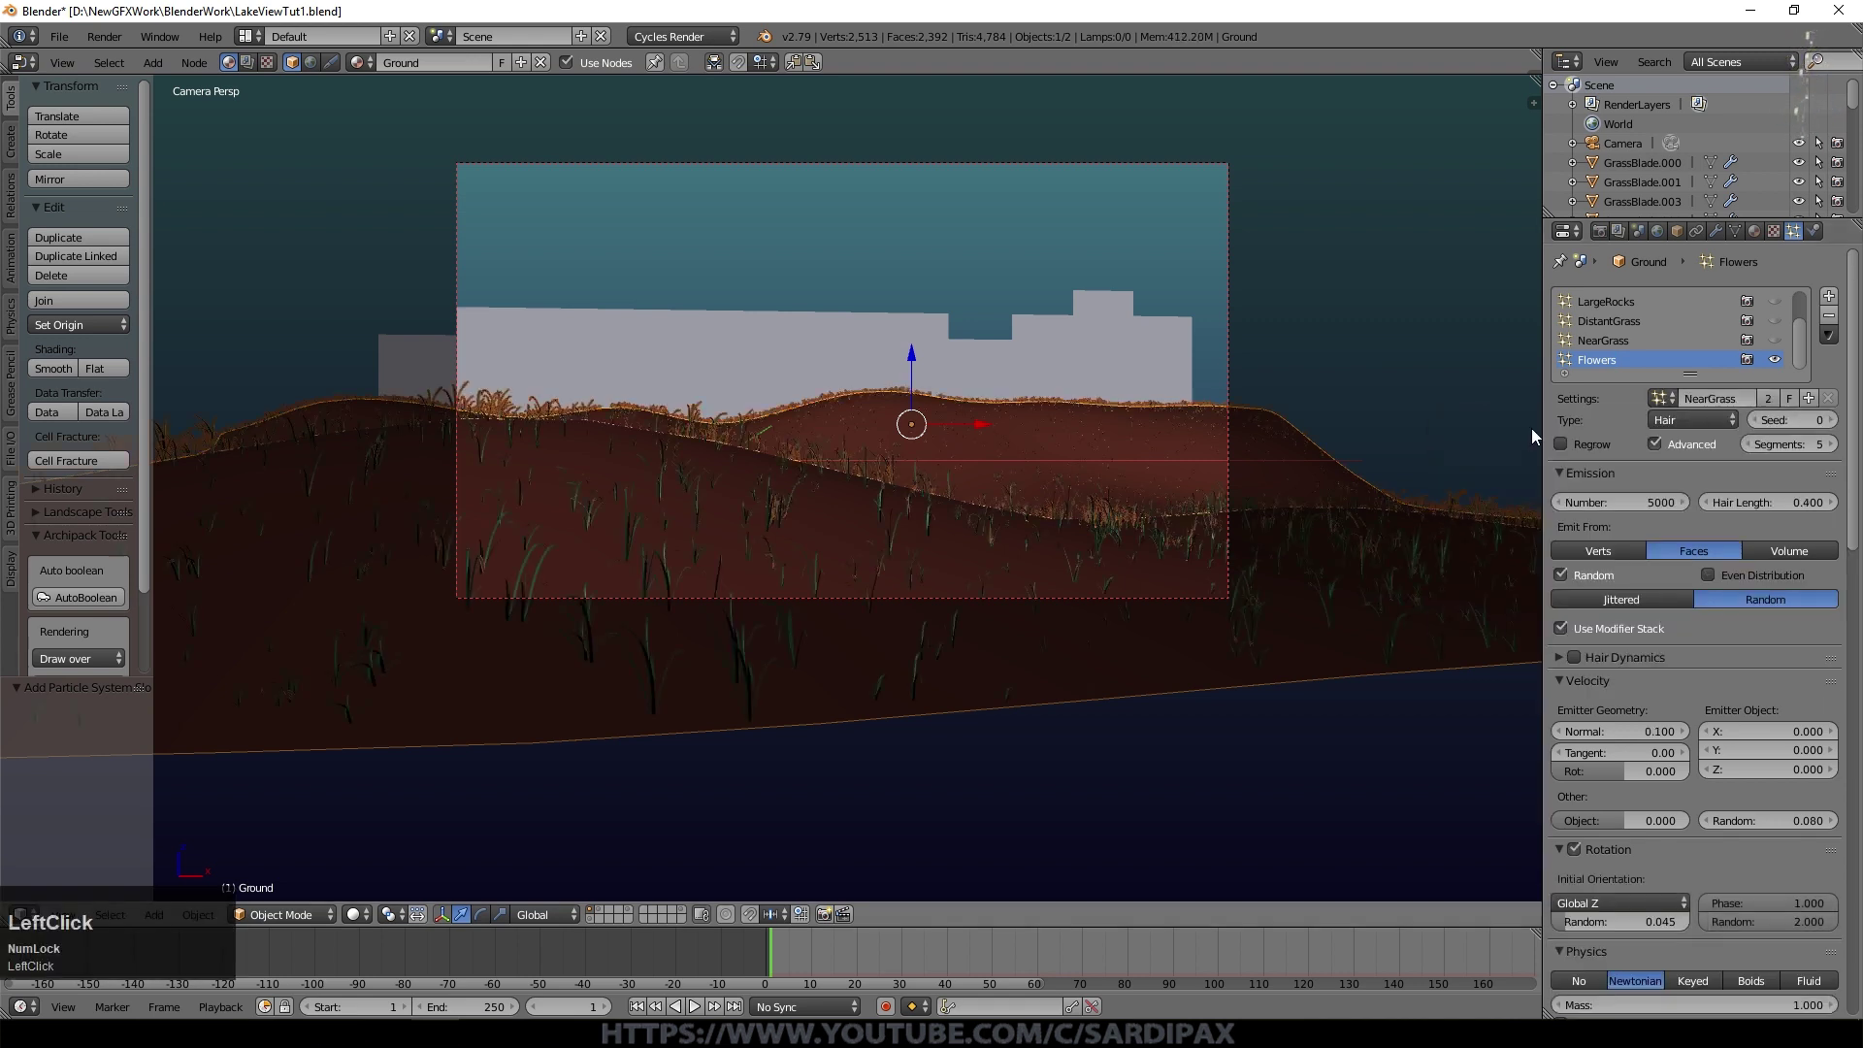
Step: Make the particle settings single-user, rename them Flowers and set emission number to 10
click(1774, 407)
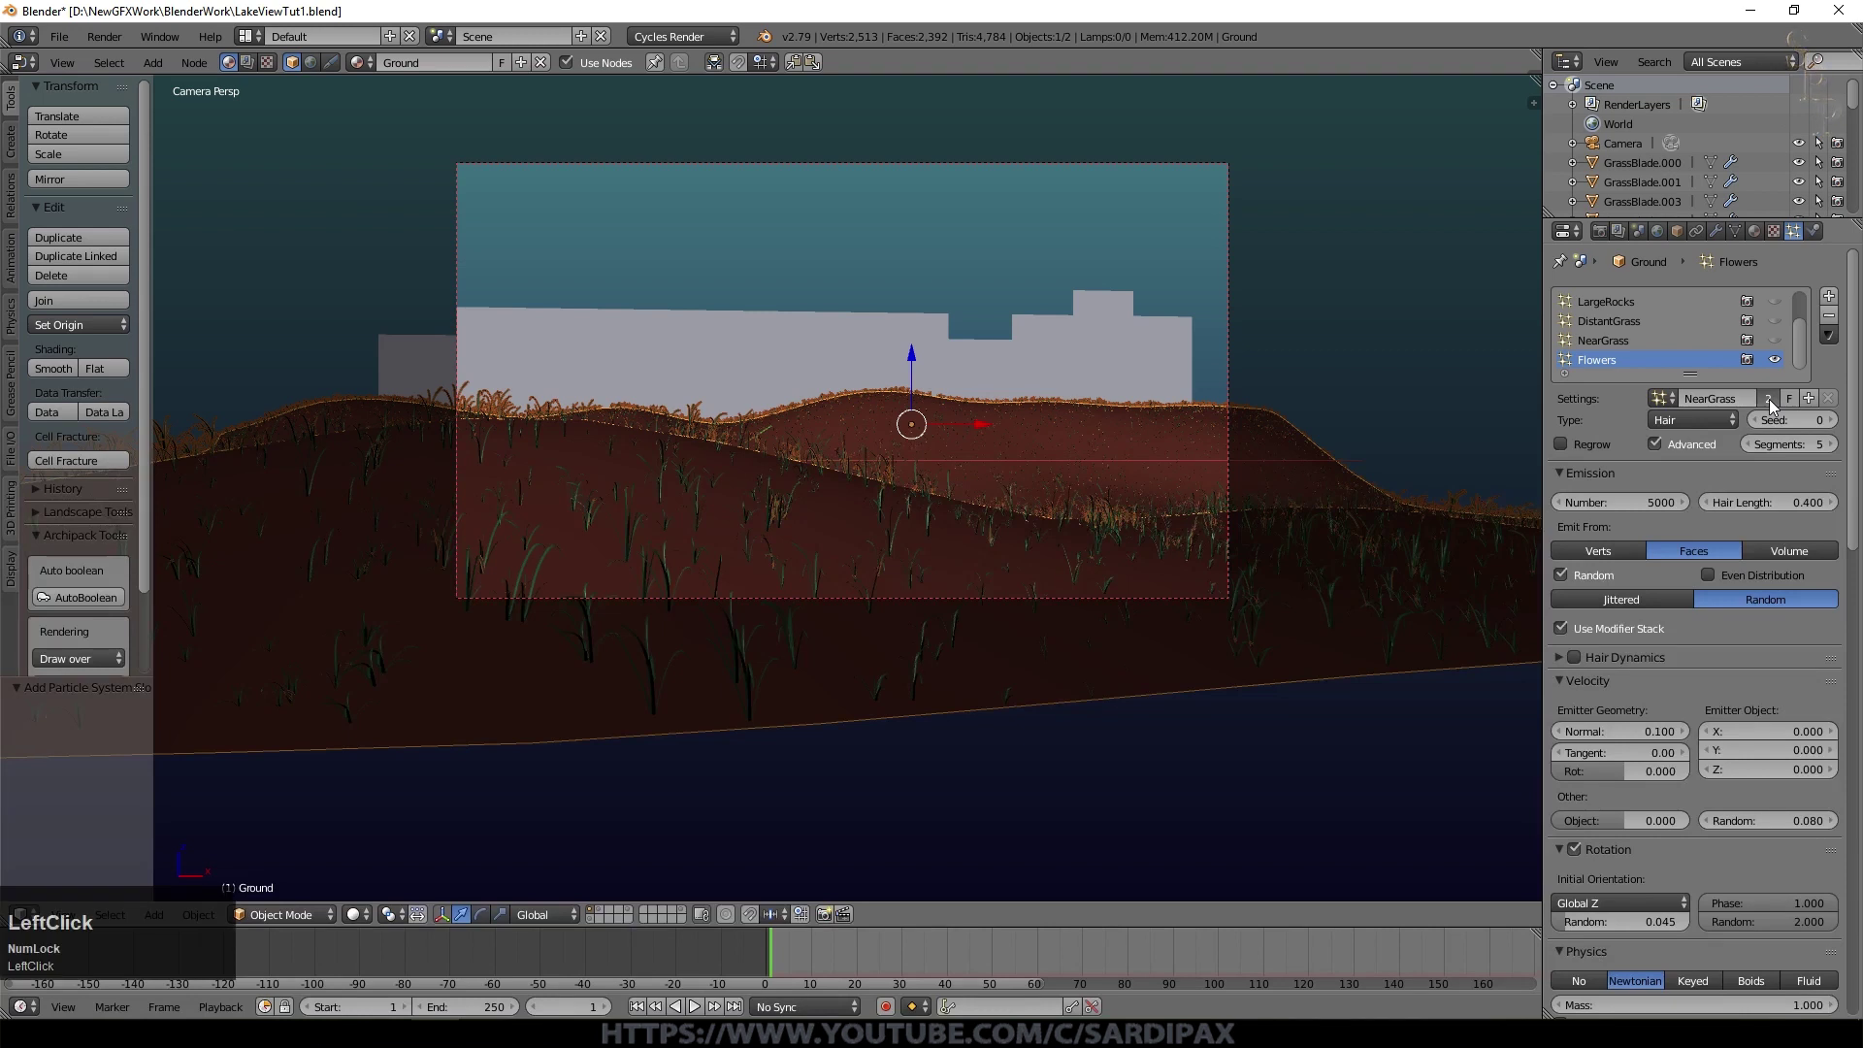
click(1774, 411)
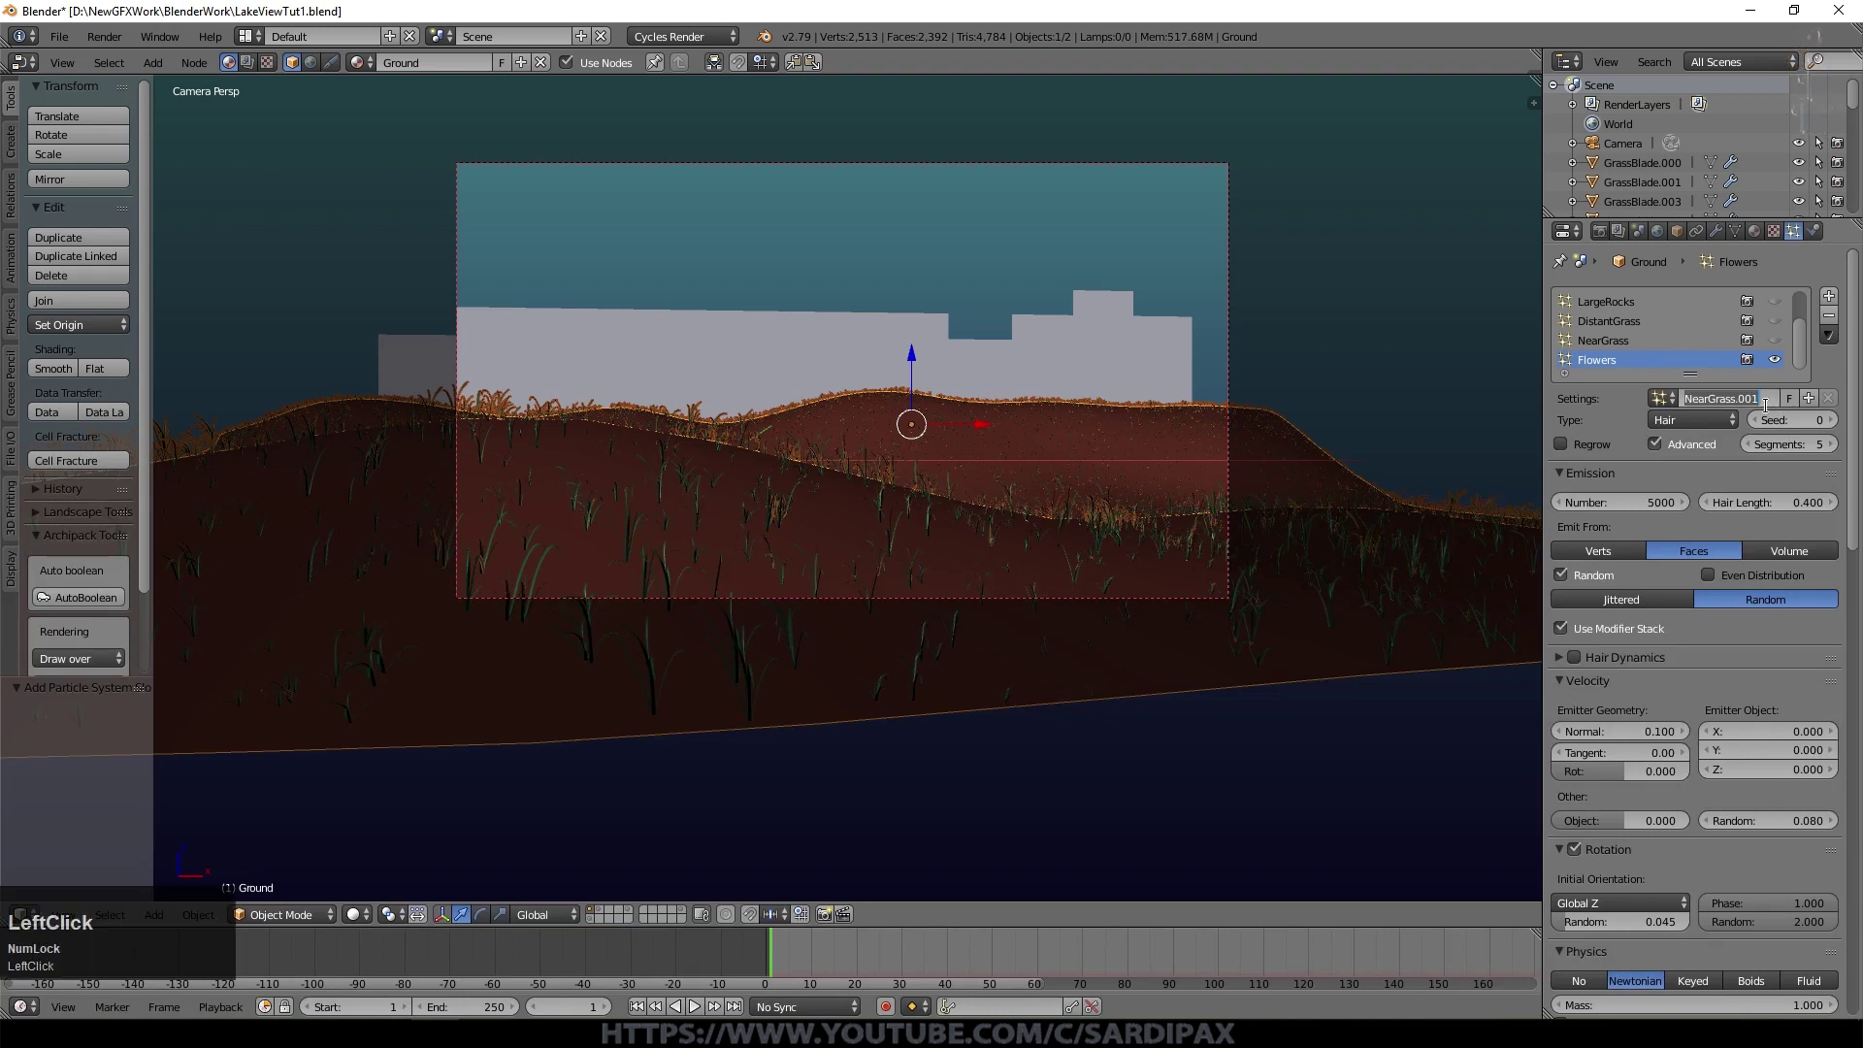
key(shift+f)
text(lowers)
key(Return)
click(1644, 507)
key(KP_1)
key(KP_0)
key(KP_Enter)
Step: Render the Flowers system as FlowerGroup1 group objects with density from the GrassAndRocks vertex group
scroll(down, 3)
click(1563, 683)
scroll(down, 3)
click(1615, 844)
scroll(down, 3)
click(1700, 811)
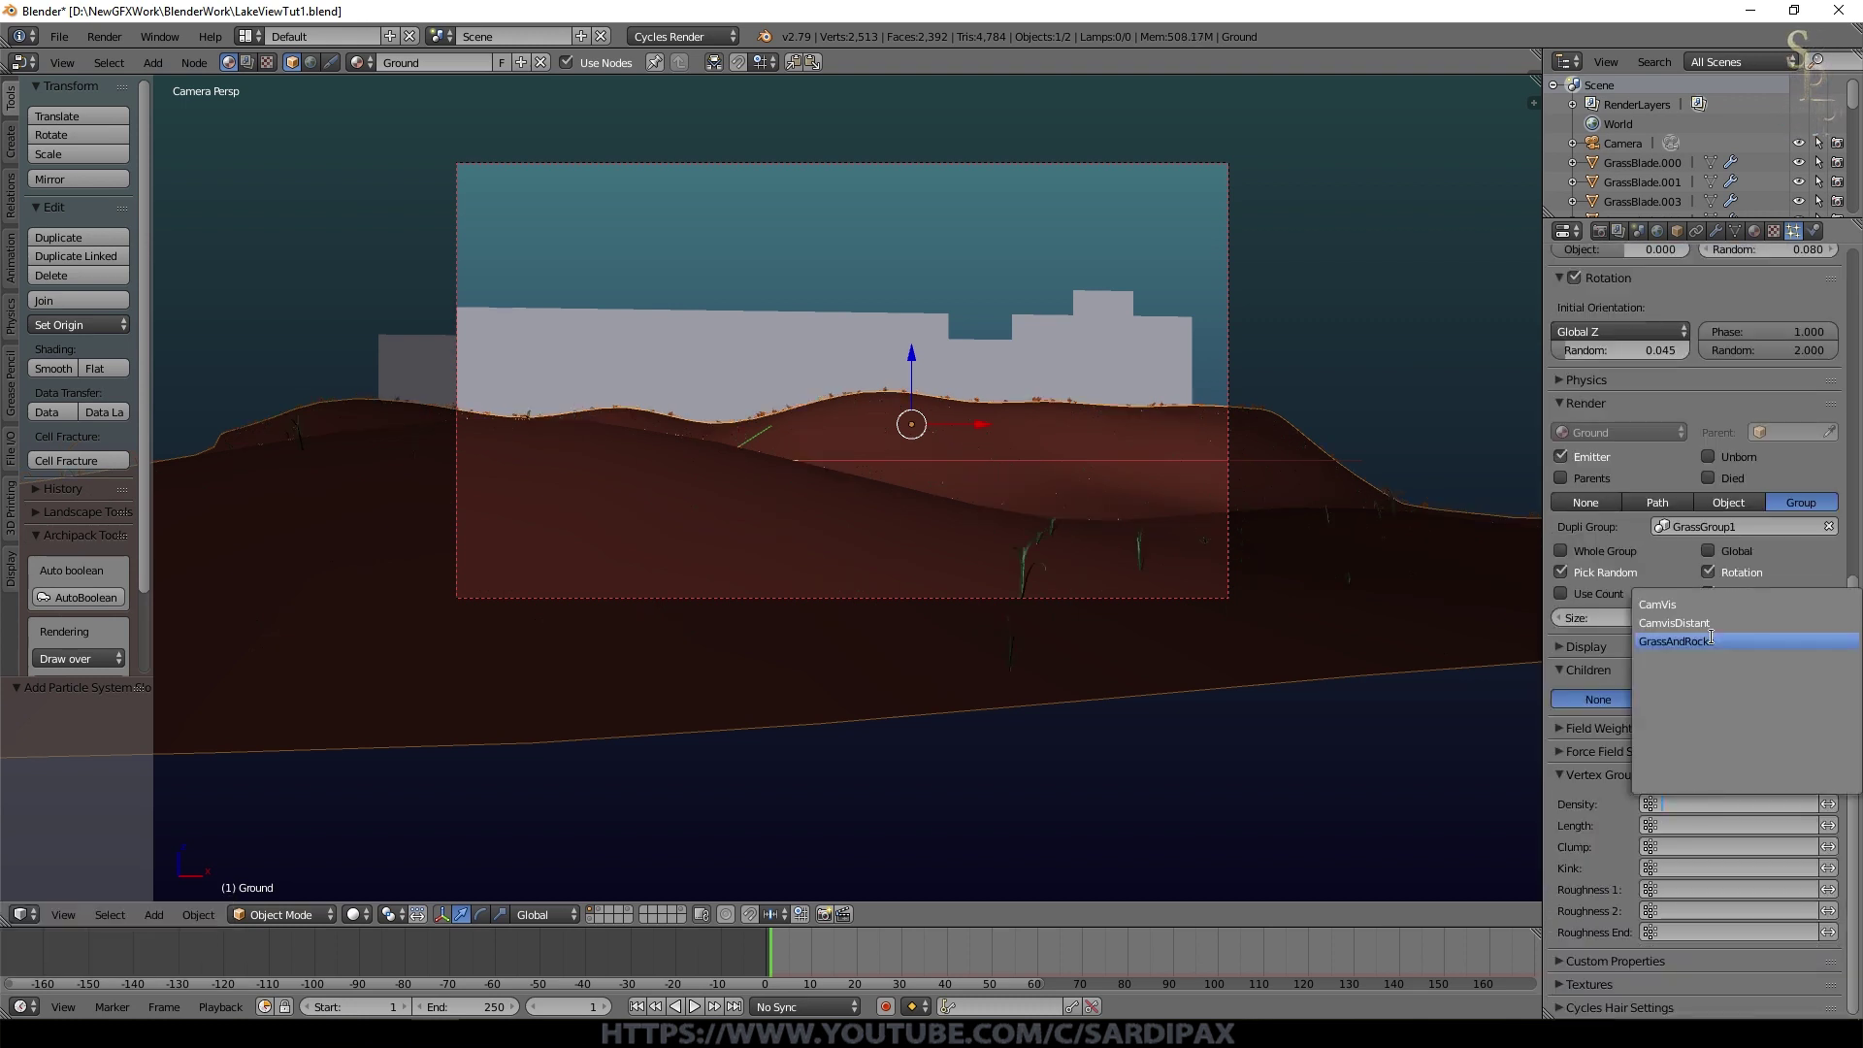
click(1724, 651)
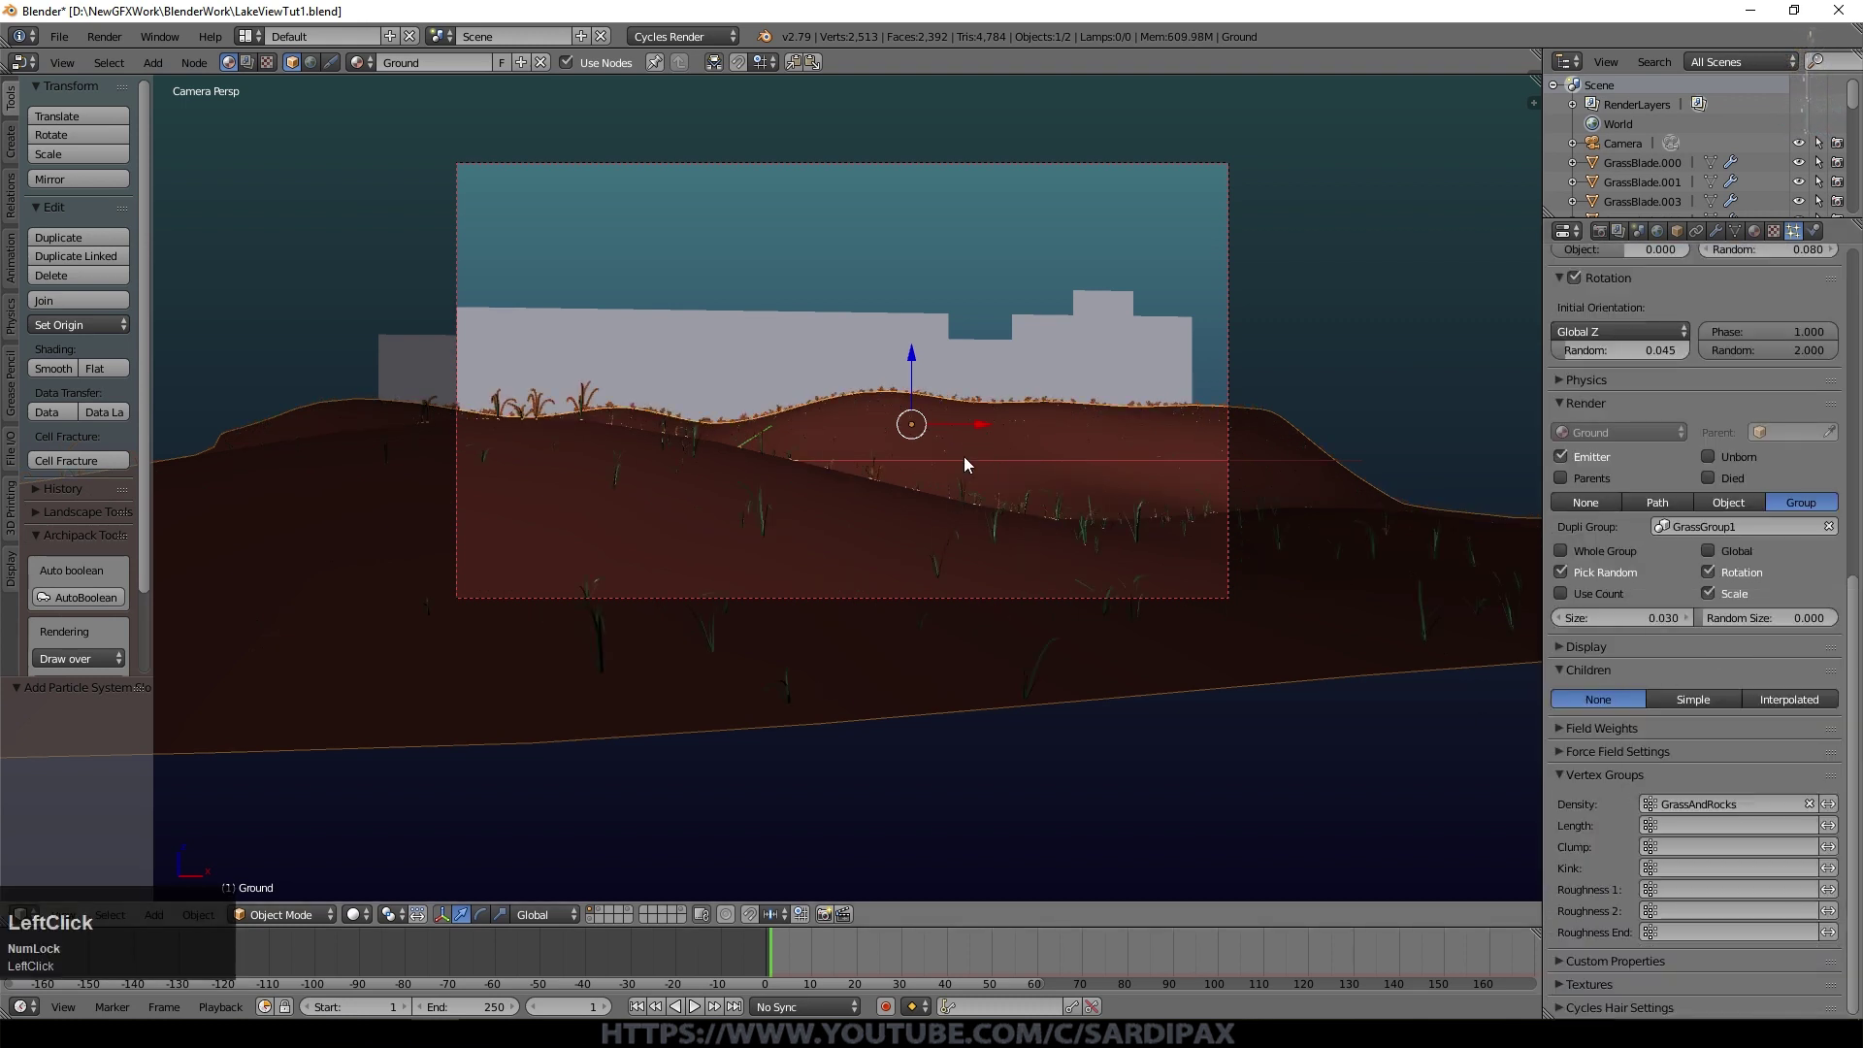
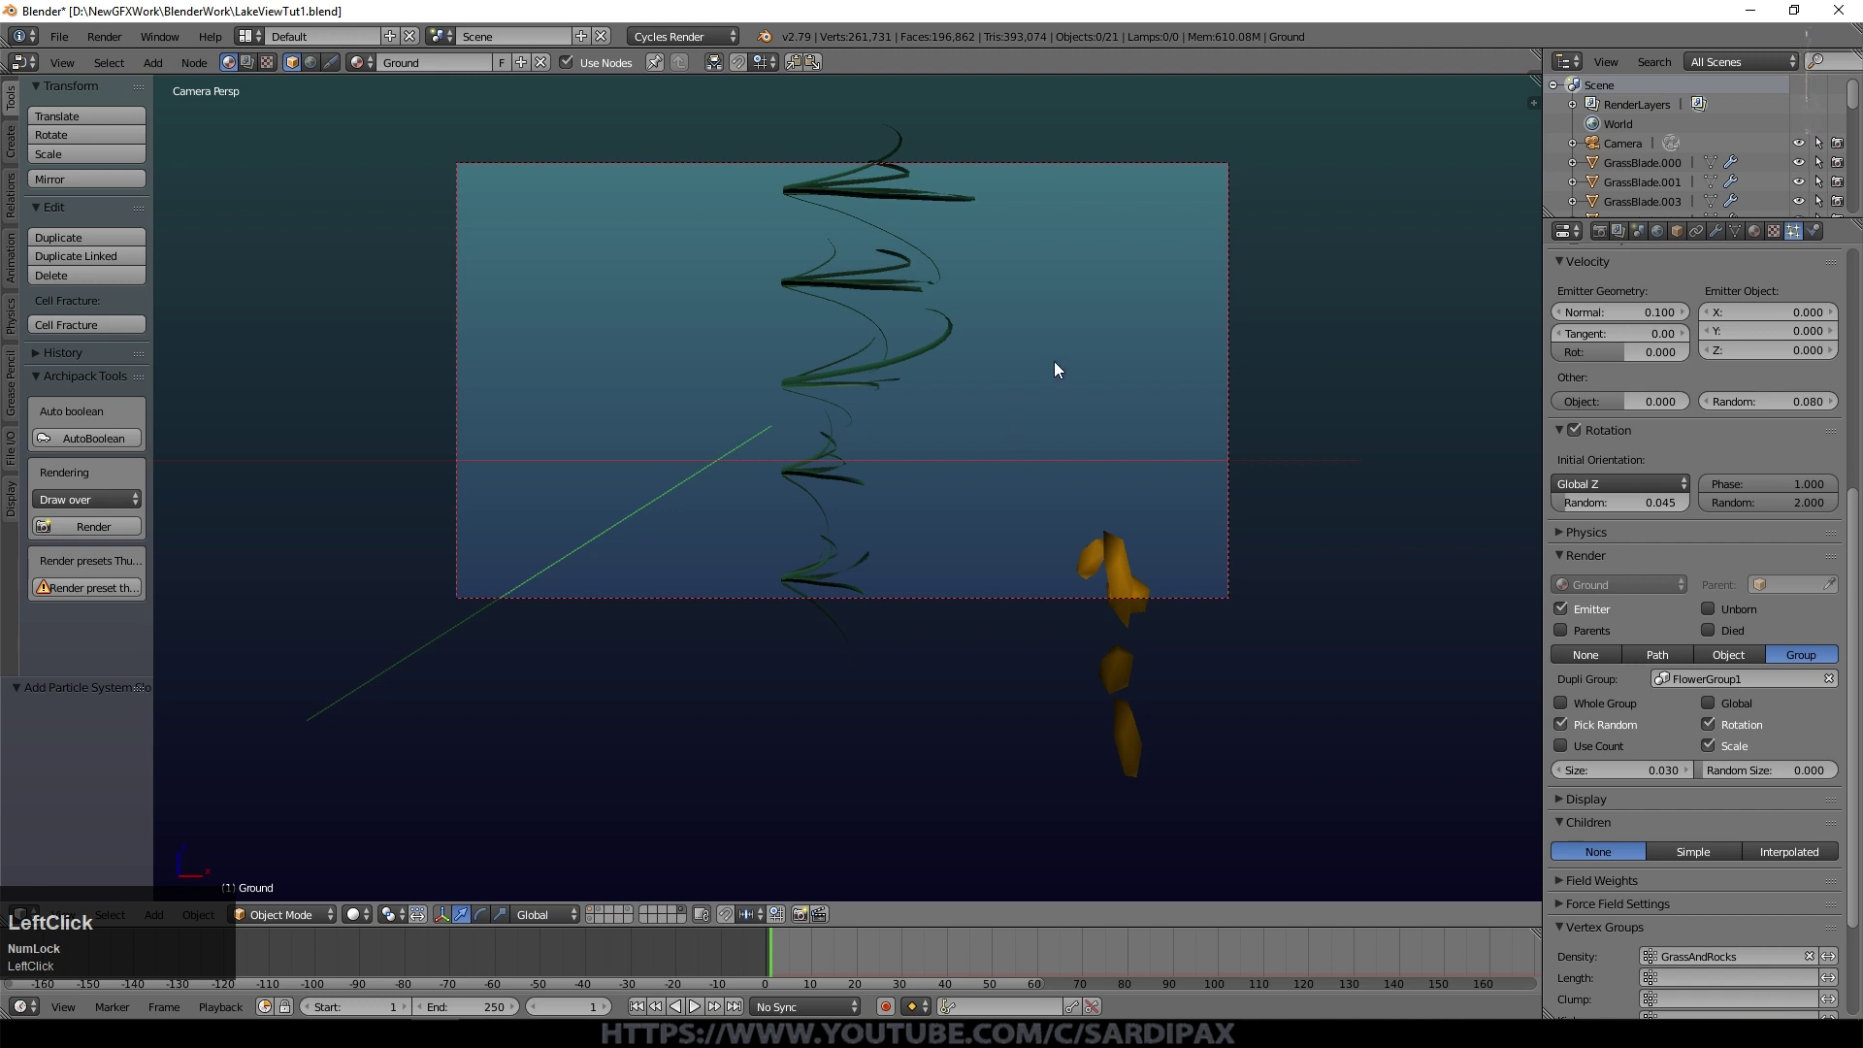
Step: Rotate the flower objects 90 degrees about Y so they stand upright
middle_click(1069, 506)
scroll(down, 3)
right_click(759, 337)
key(KP_Decimal)
right_click(551, 341)
key(r)
key(y)
key(KP_9)
key(KP_Enter)
Step: Raise the Flowers system's random velocity slightly
scroll(up, 3)
double_click(1838, 711)
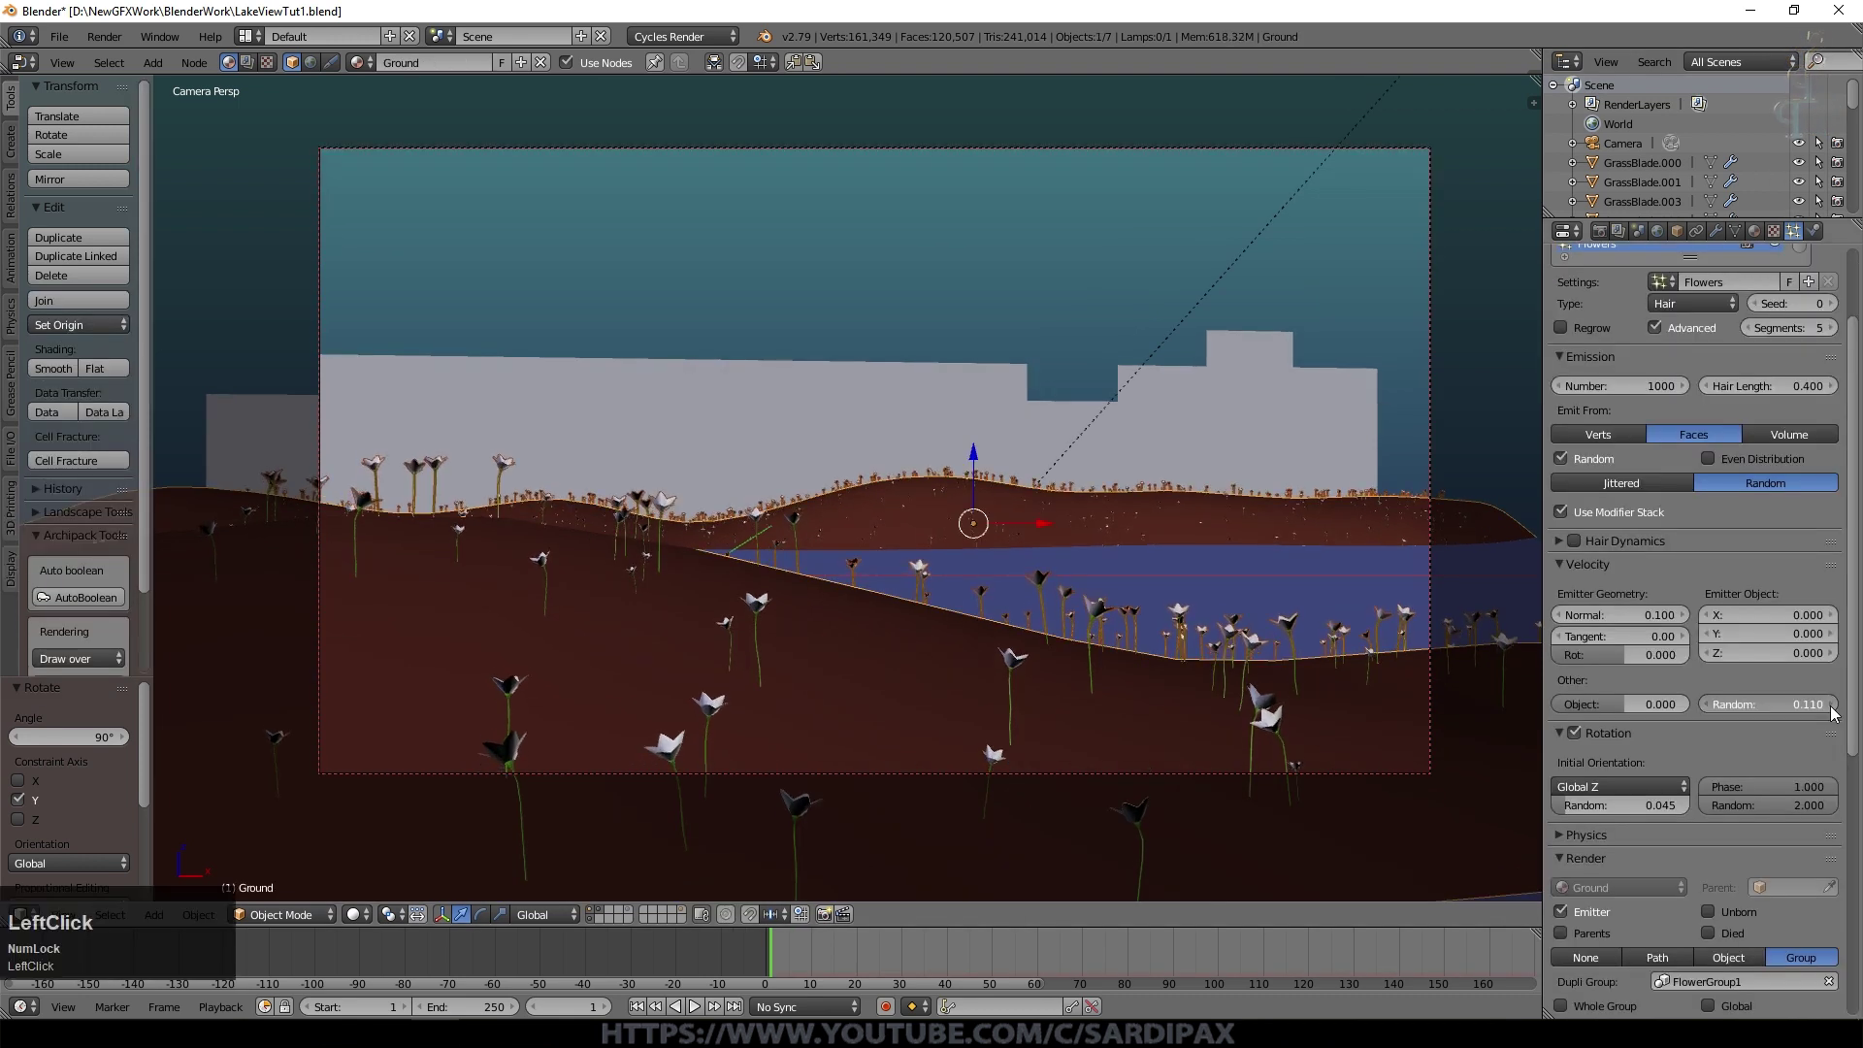
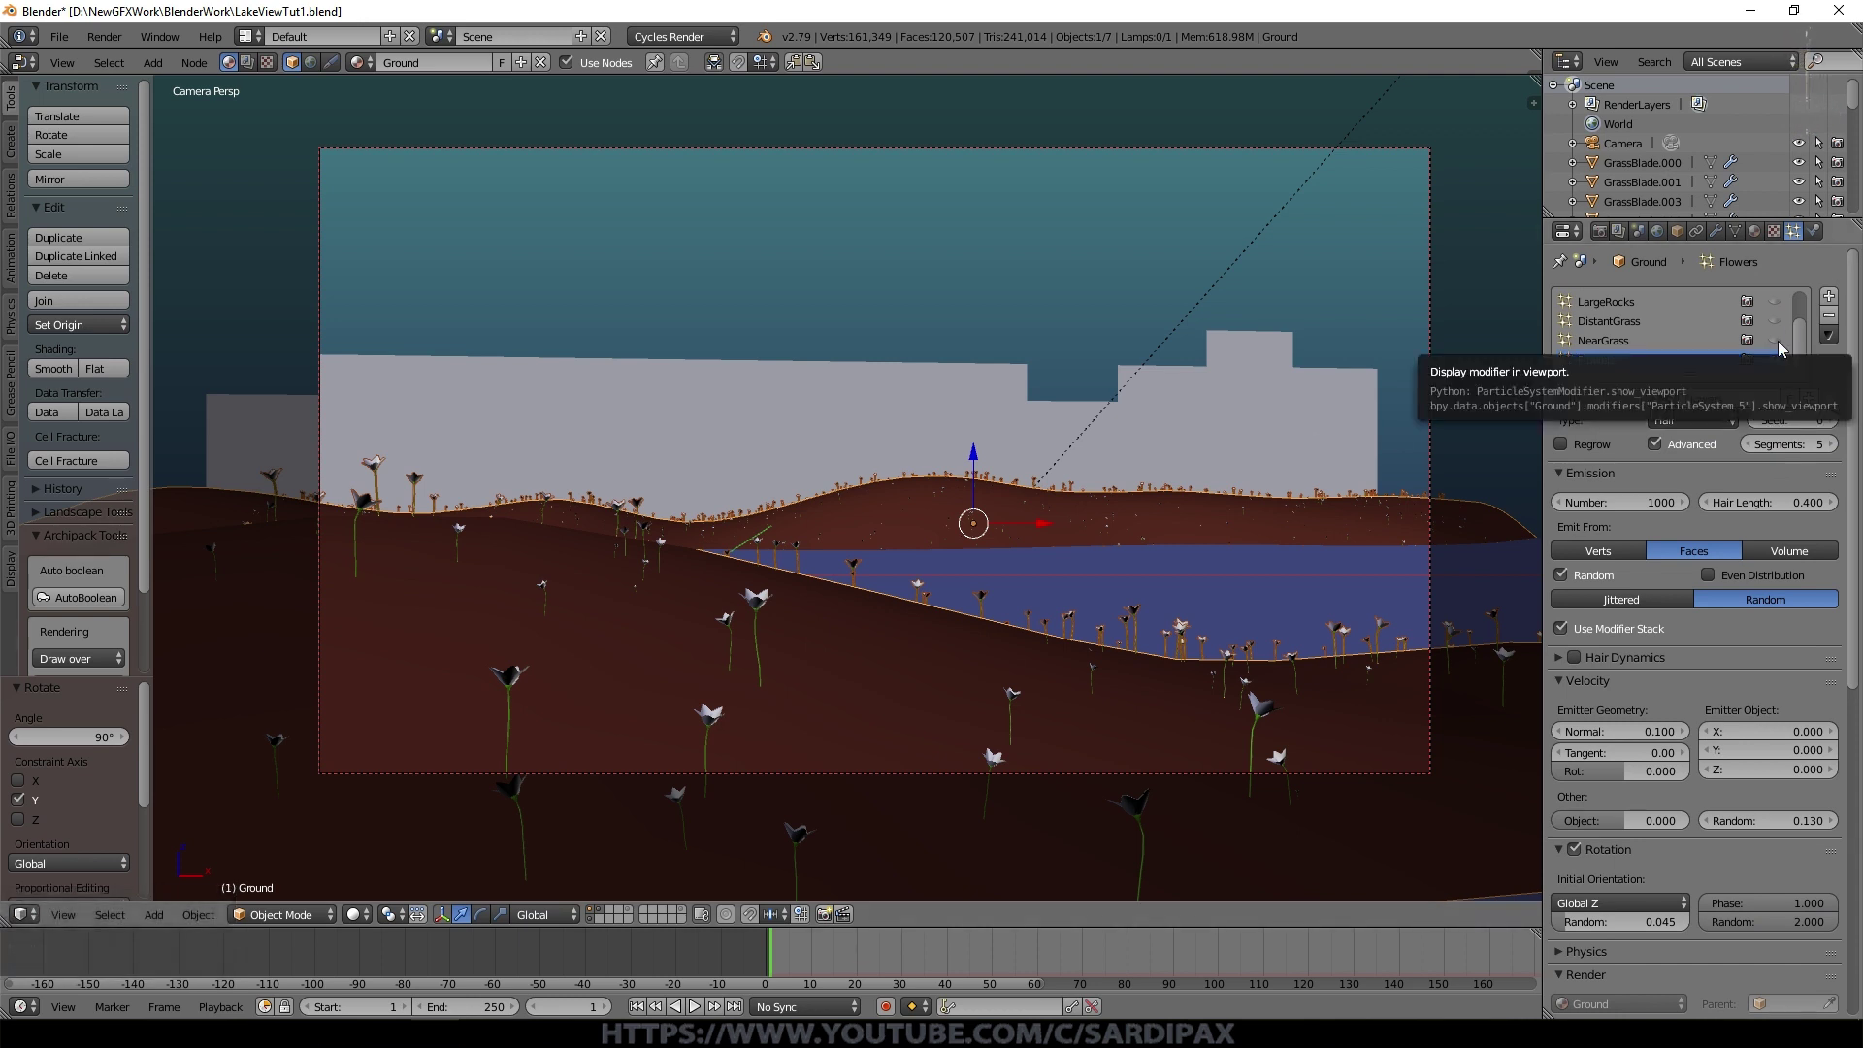
Step: Leave NearGrass hidden, enable the trees' layer, and return to camera view
click(1782, 348)
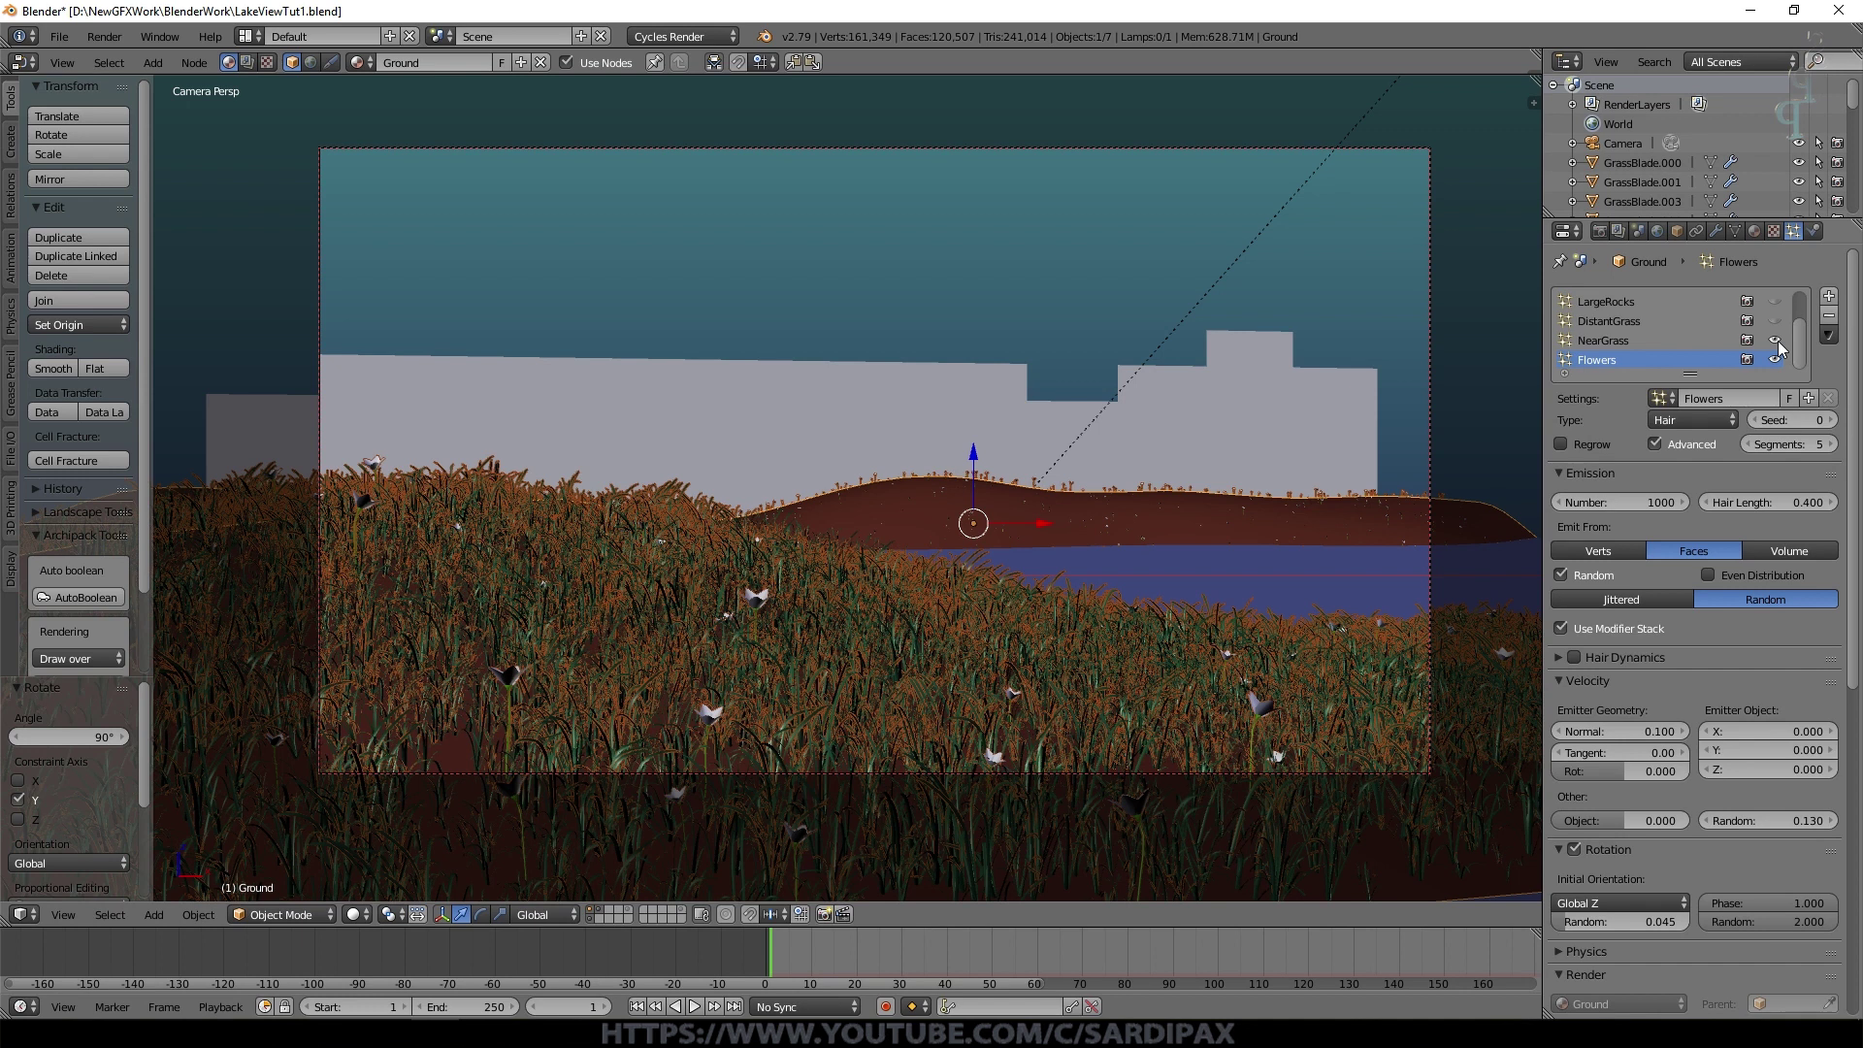
click(1783, 348)
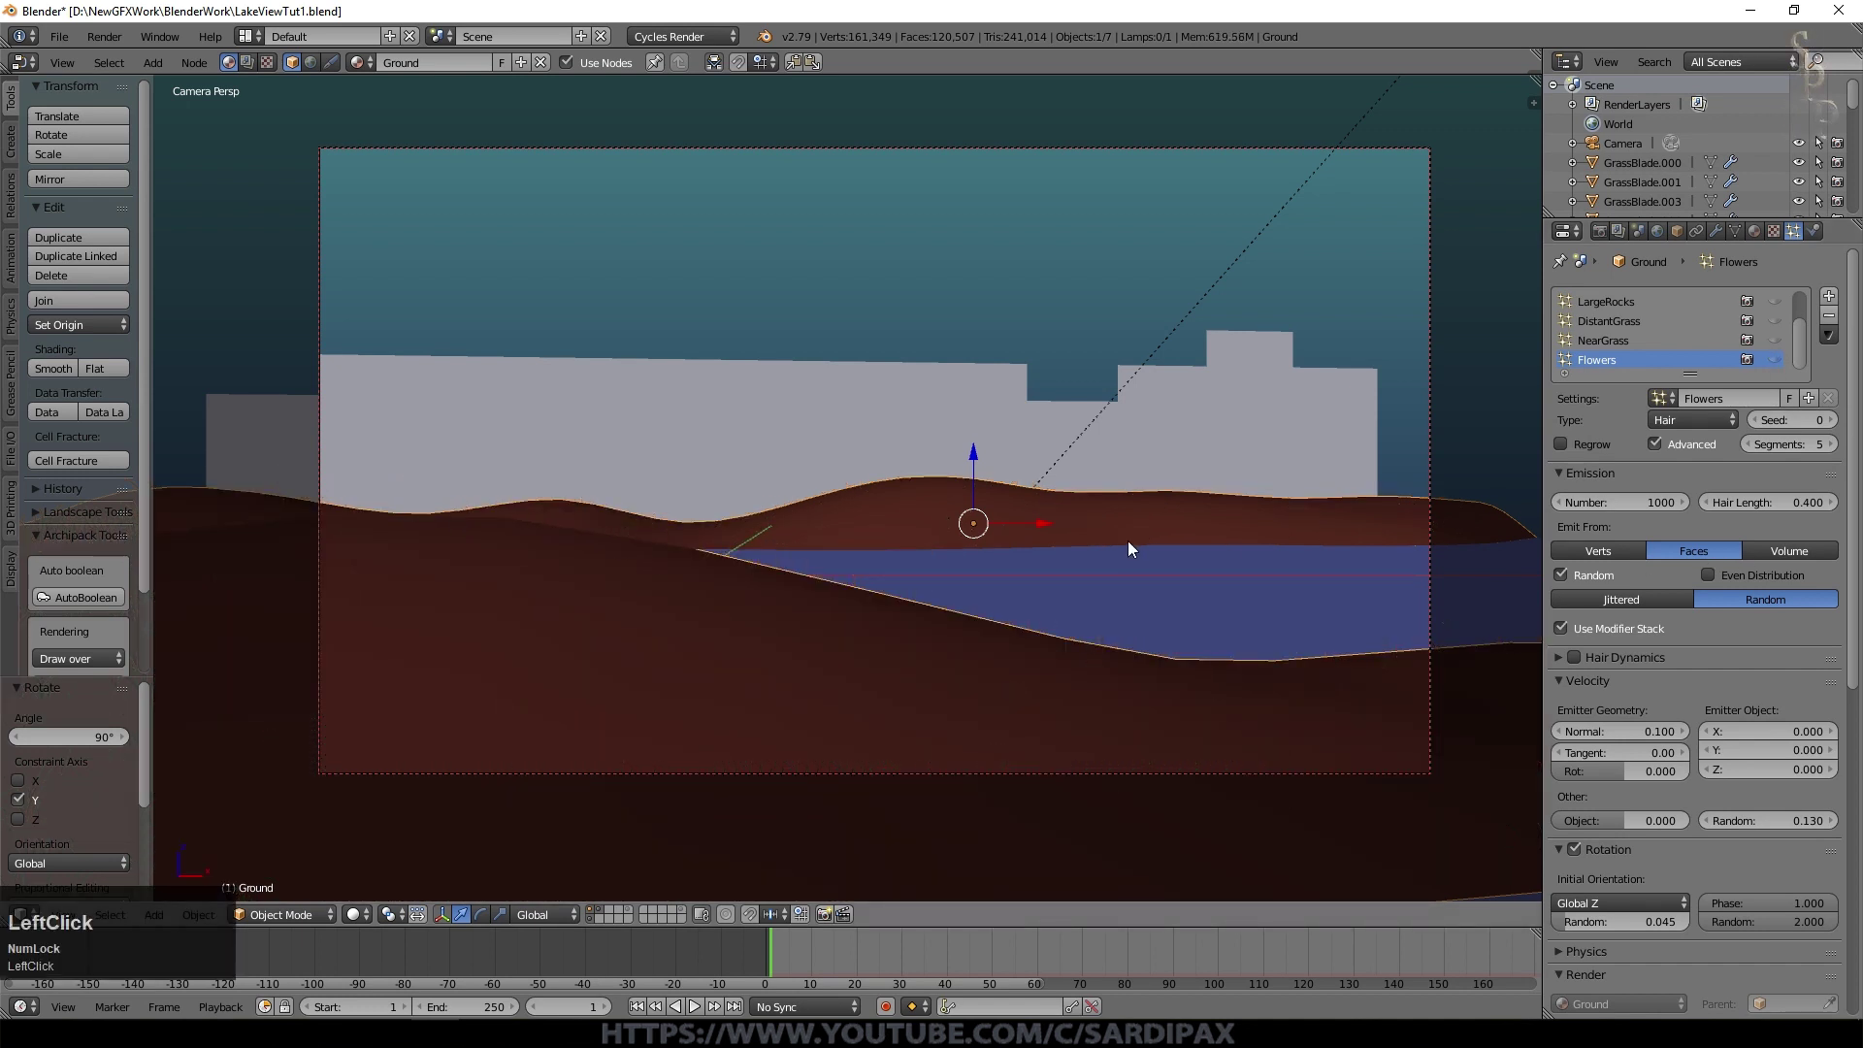
click(635, 915)
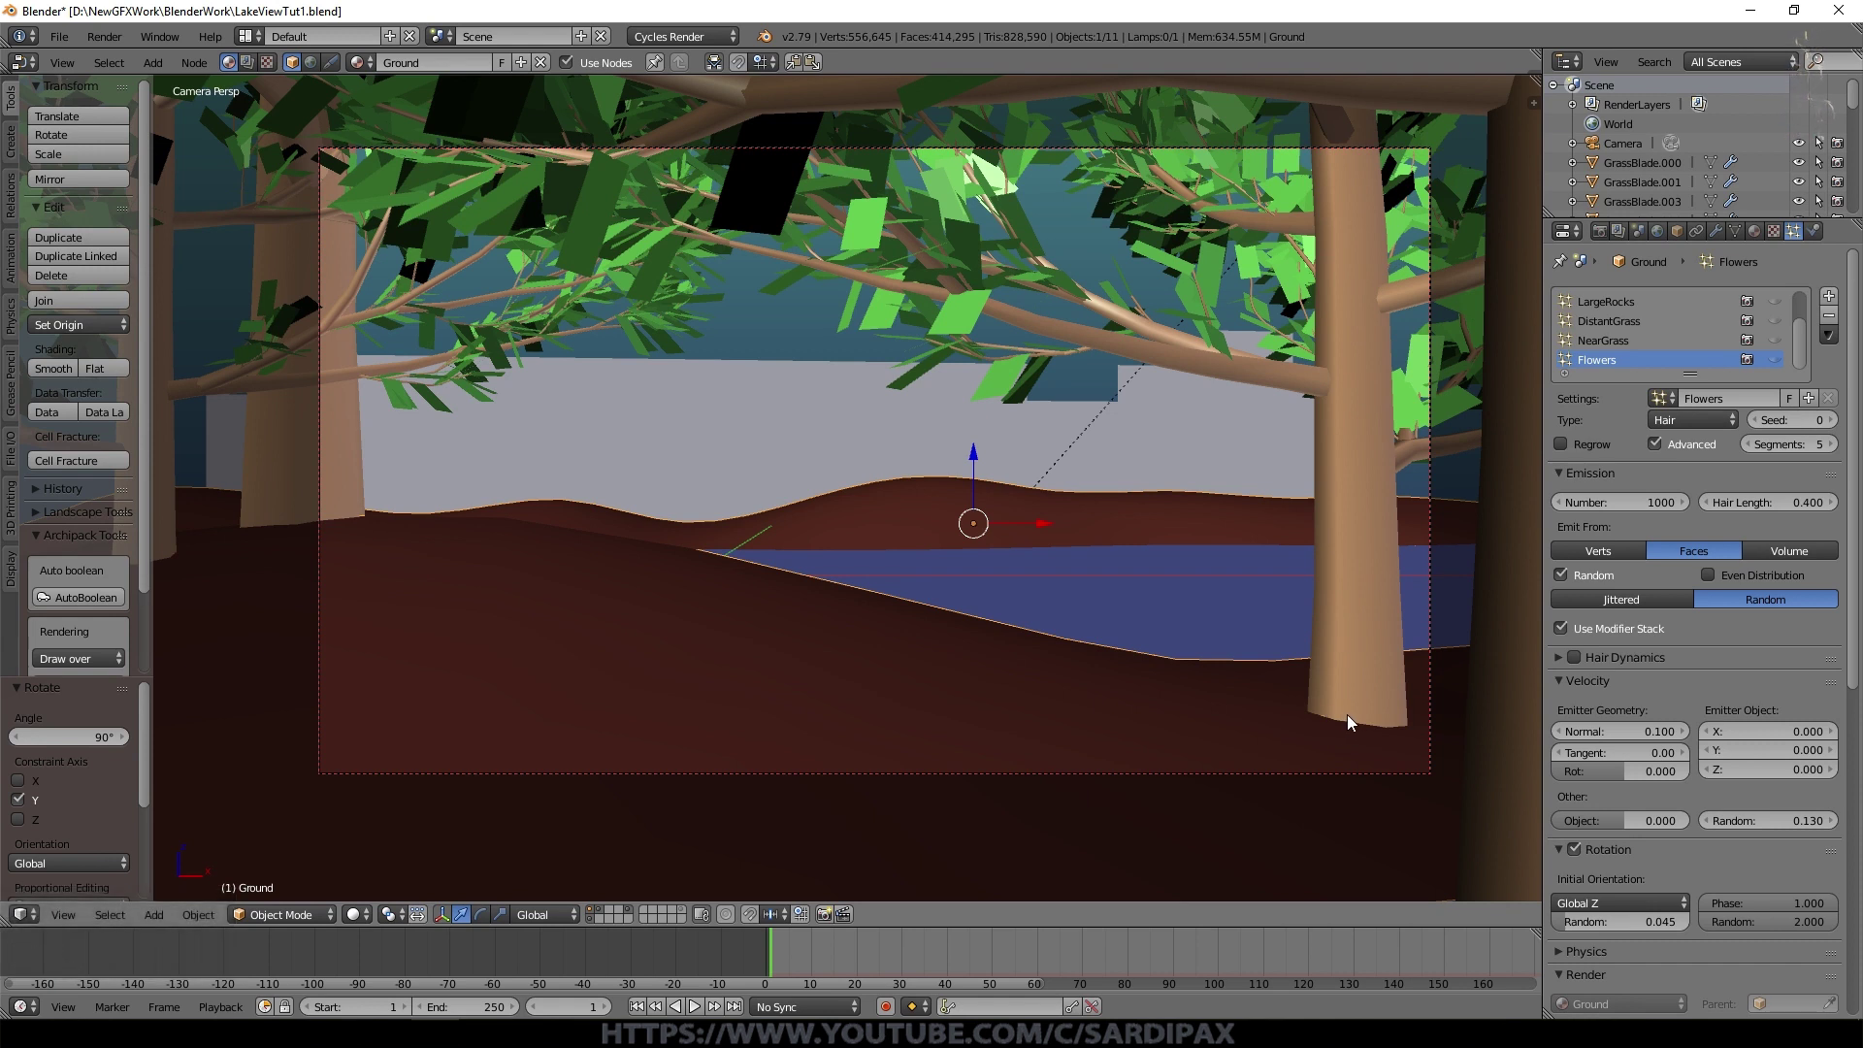
middle_click(1350, 755)
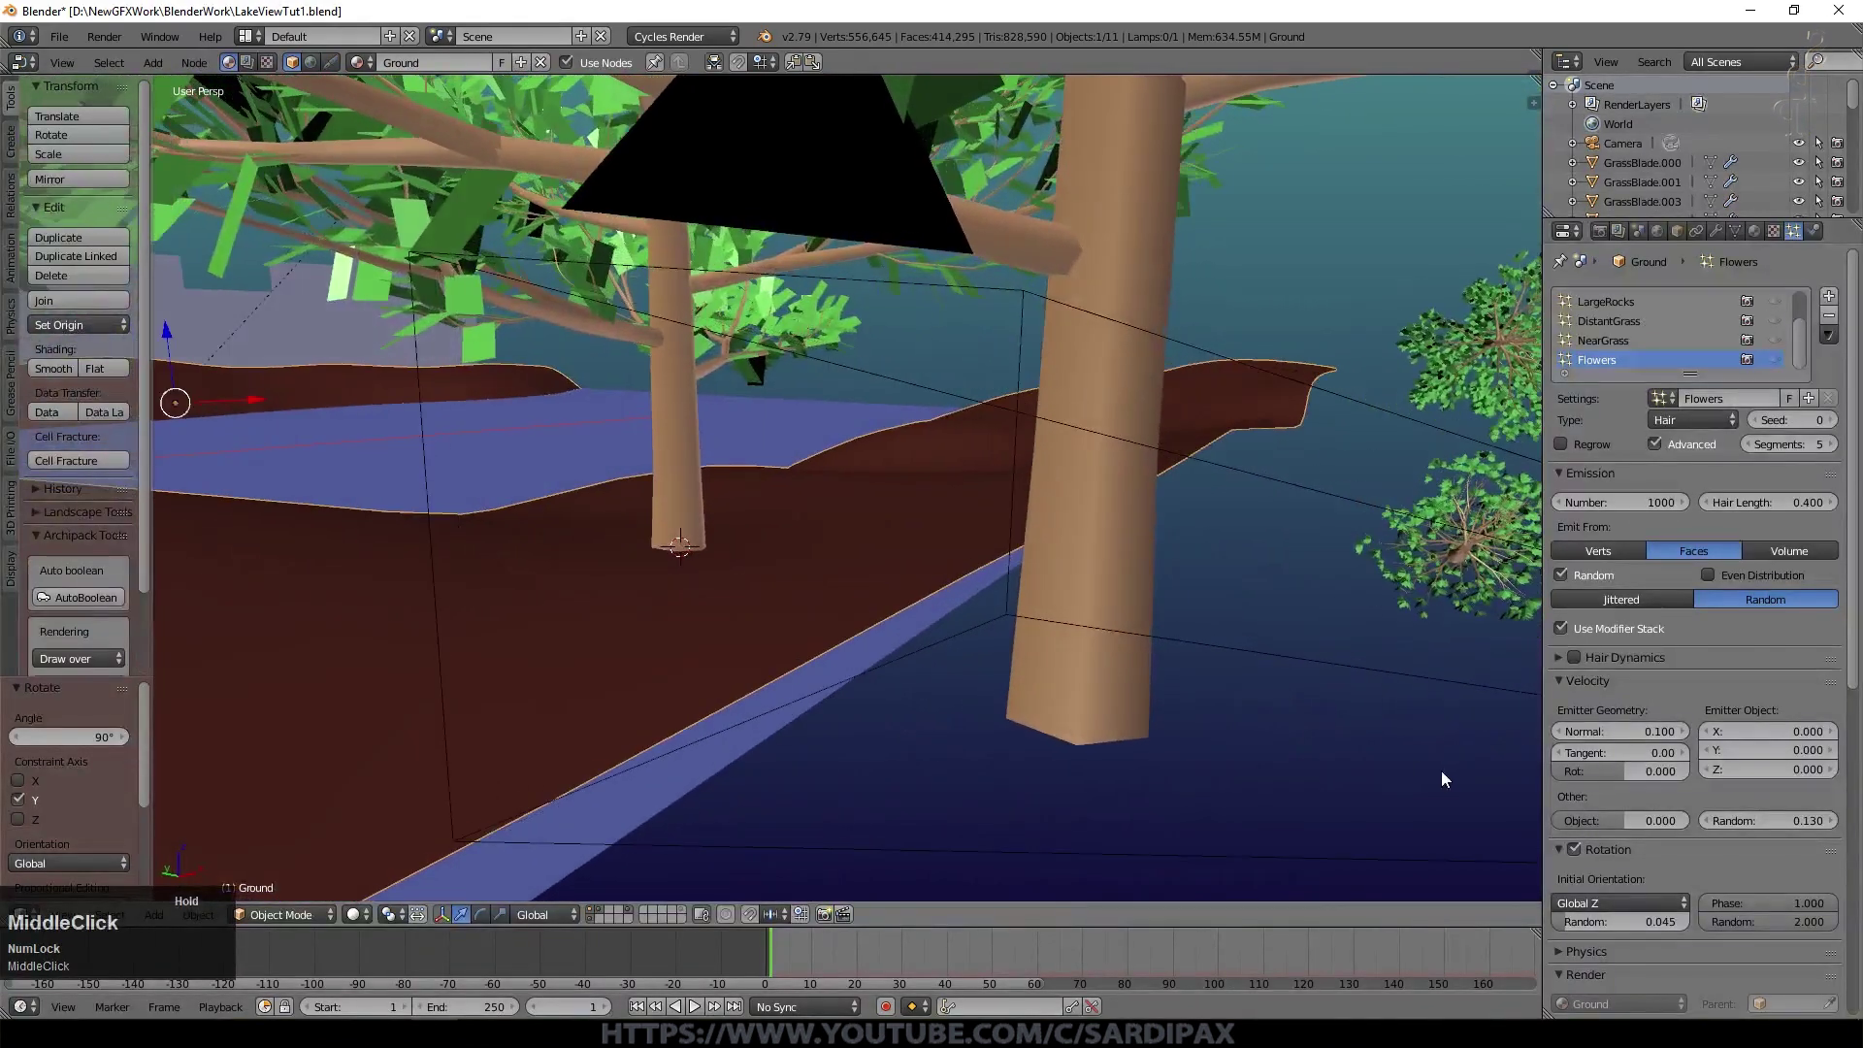
key(KP_0)
Step: Enable the Add Curve: IvyGen add-on in User Preferences, searching 'ivy'
click(68, 96)
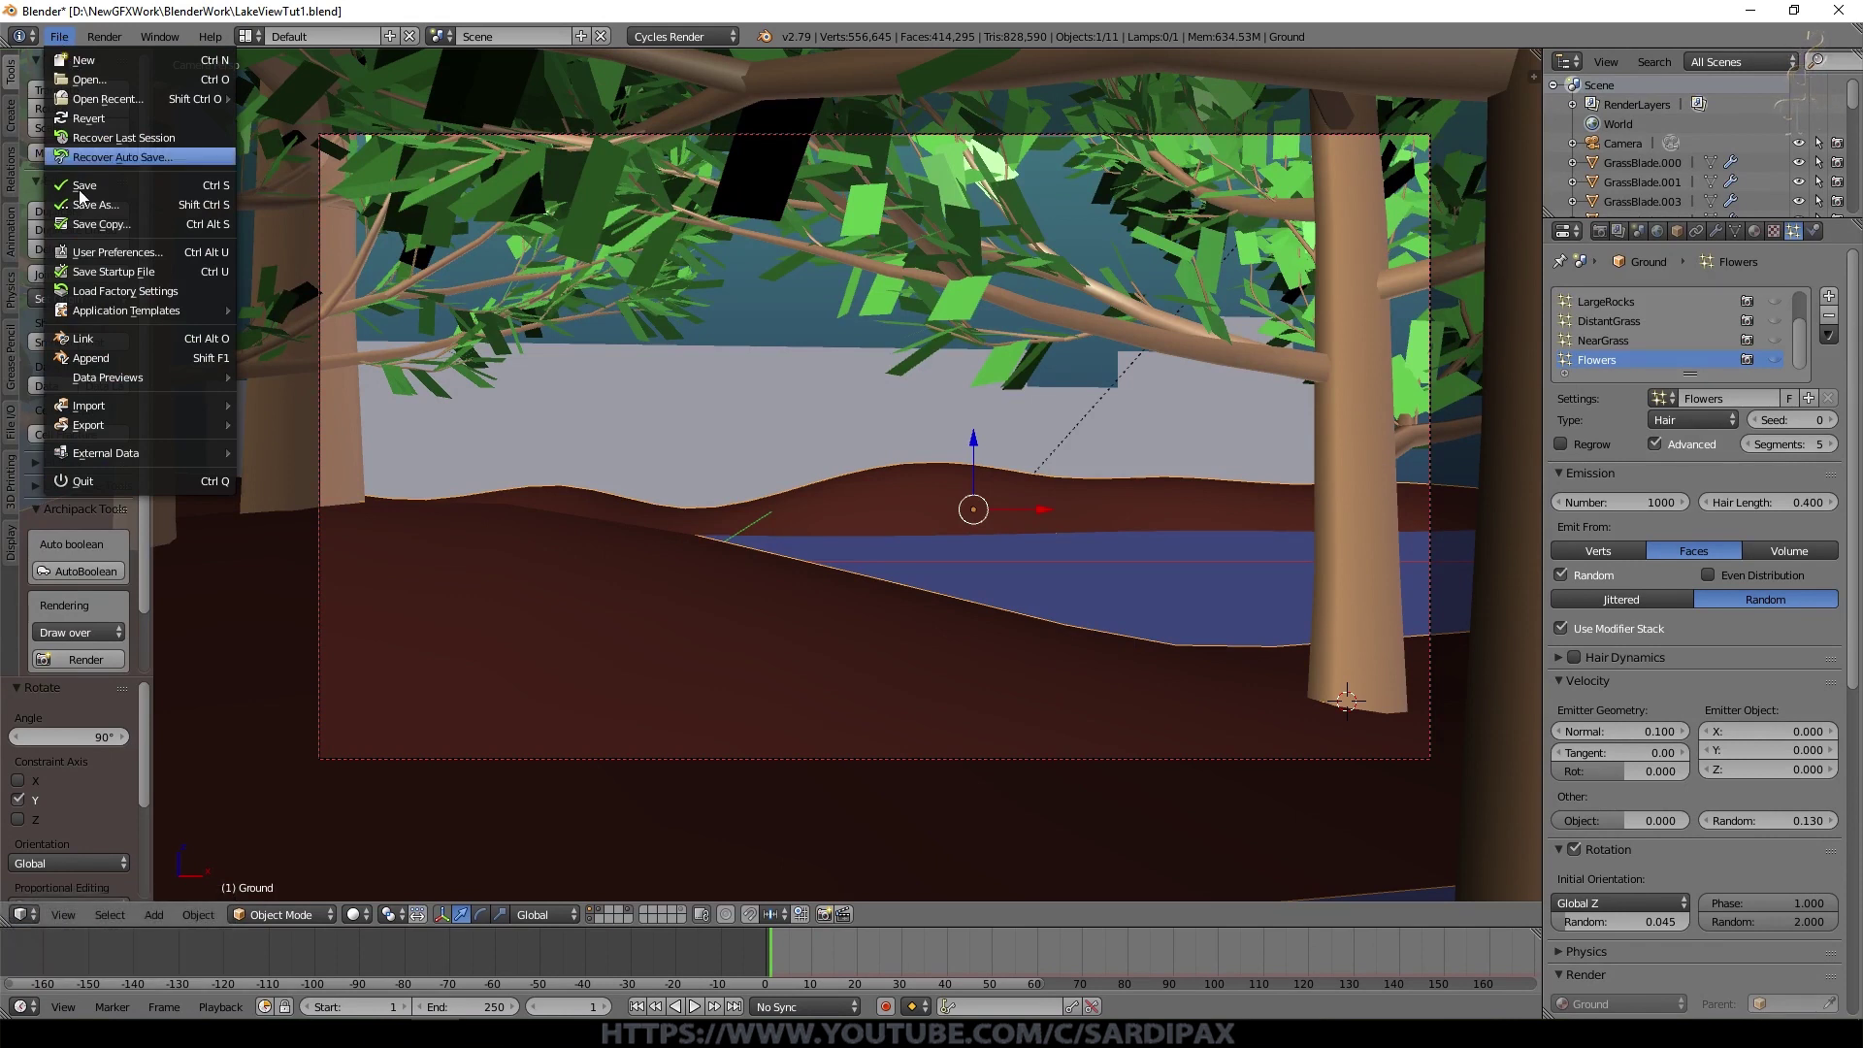
click(90, 250)
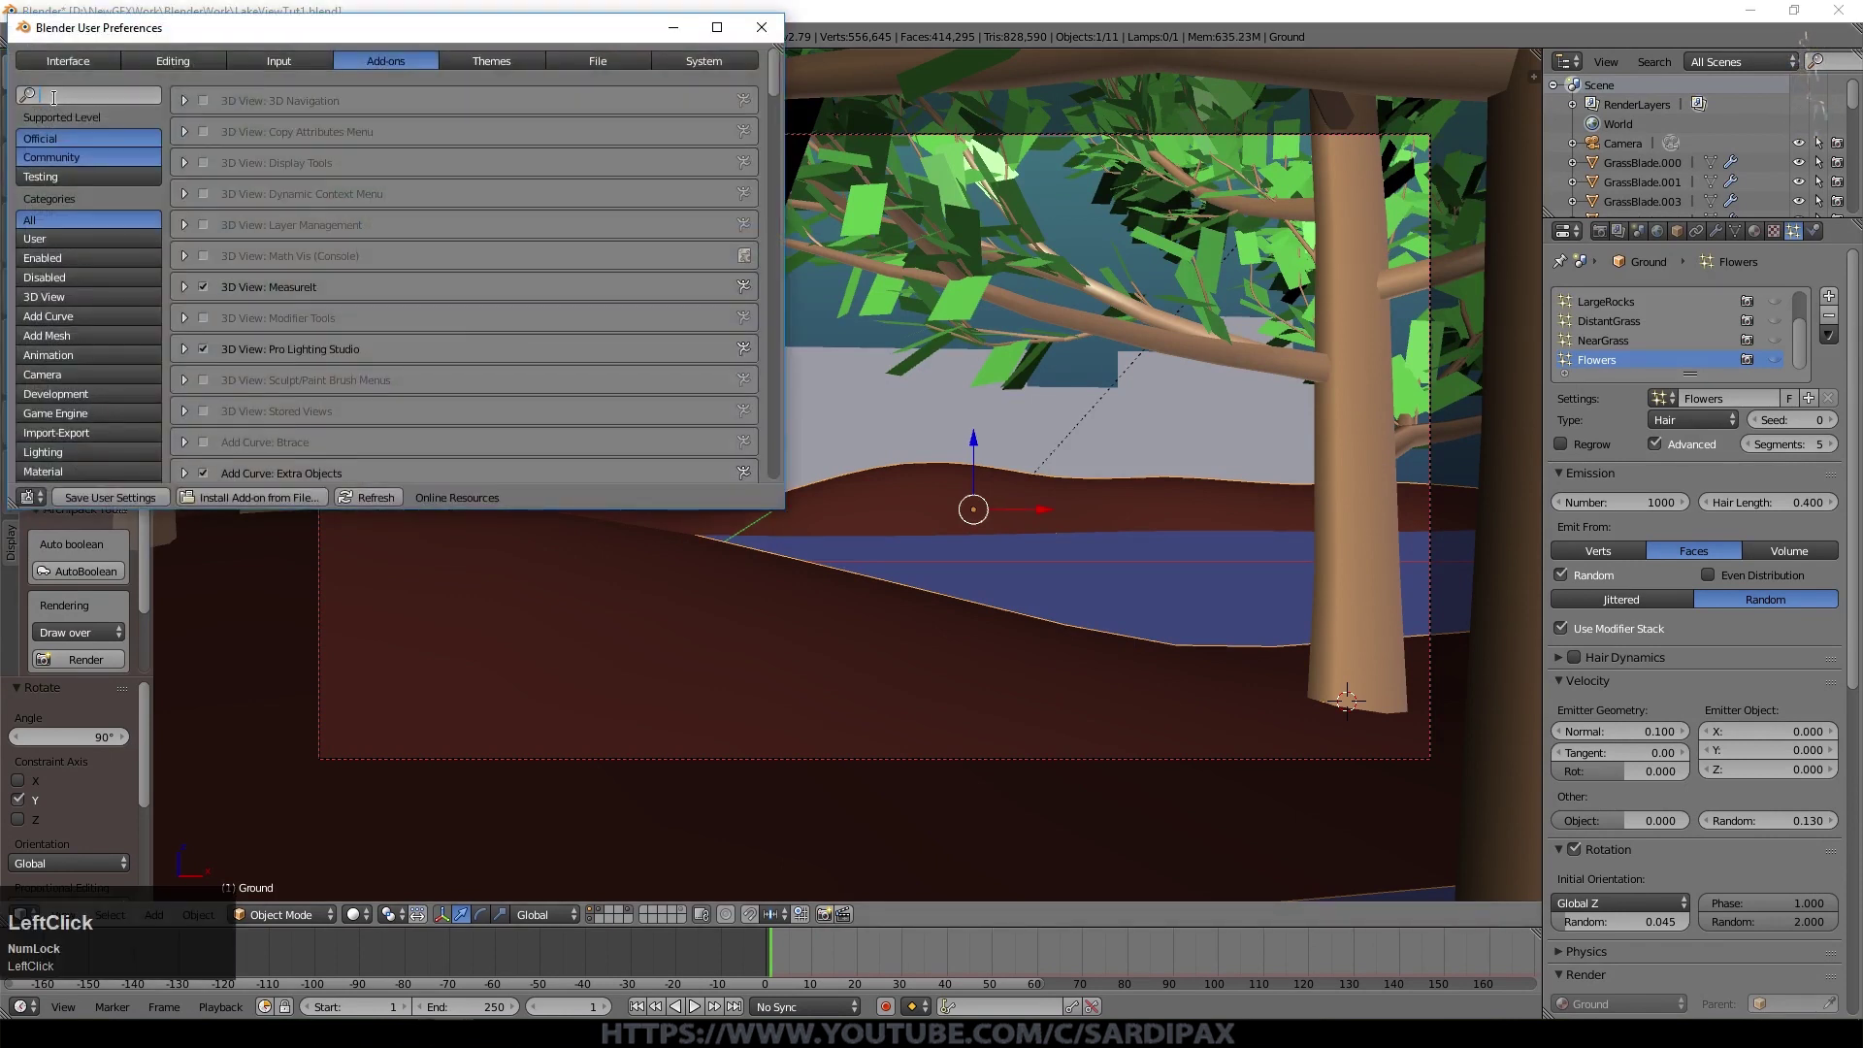
text(ivy)
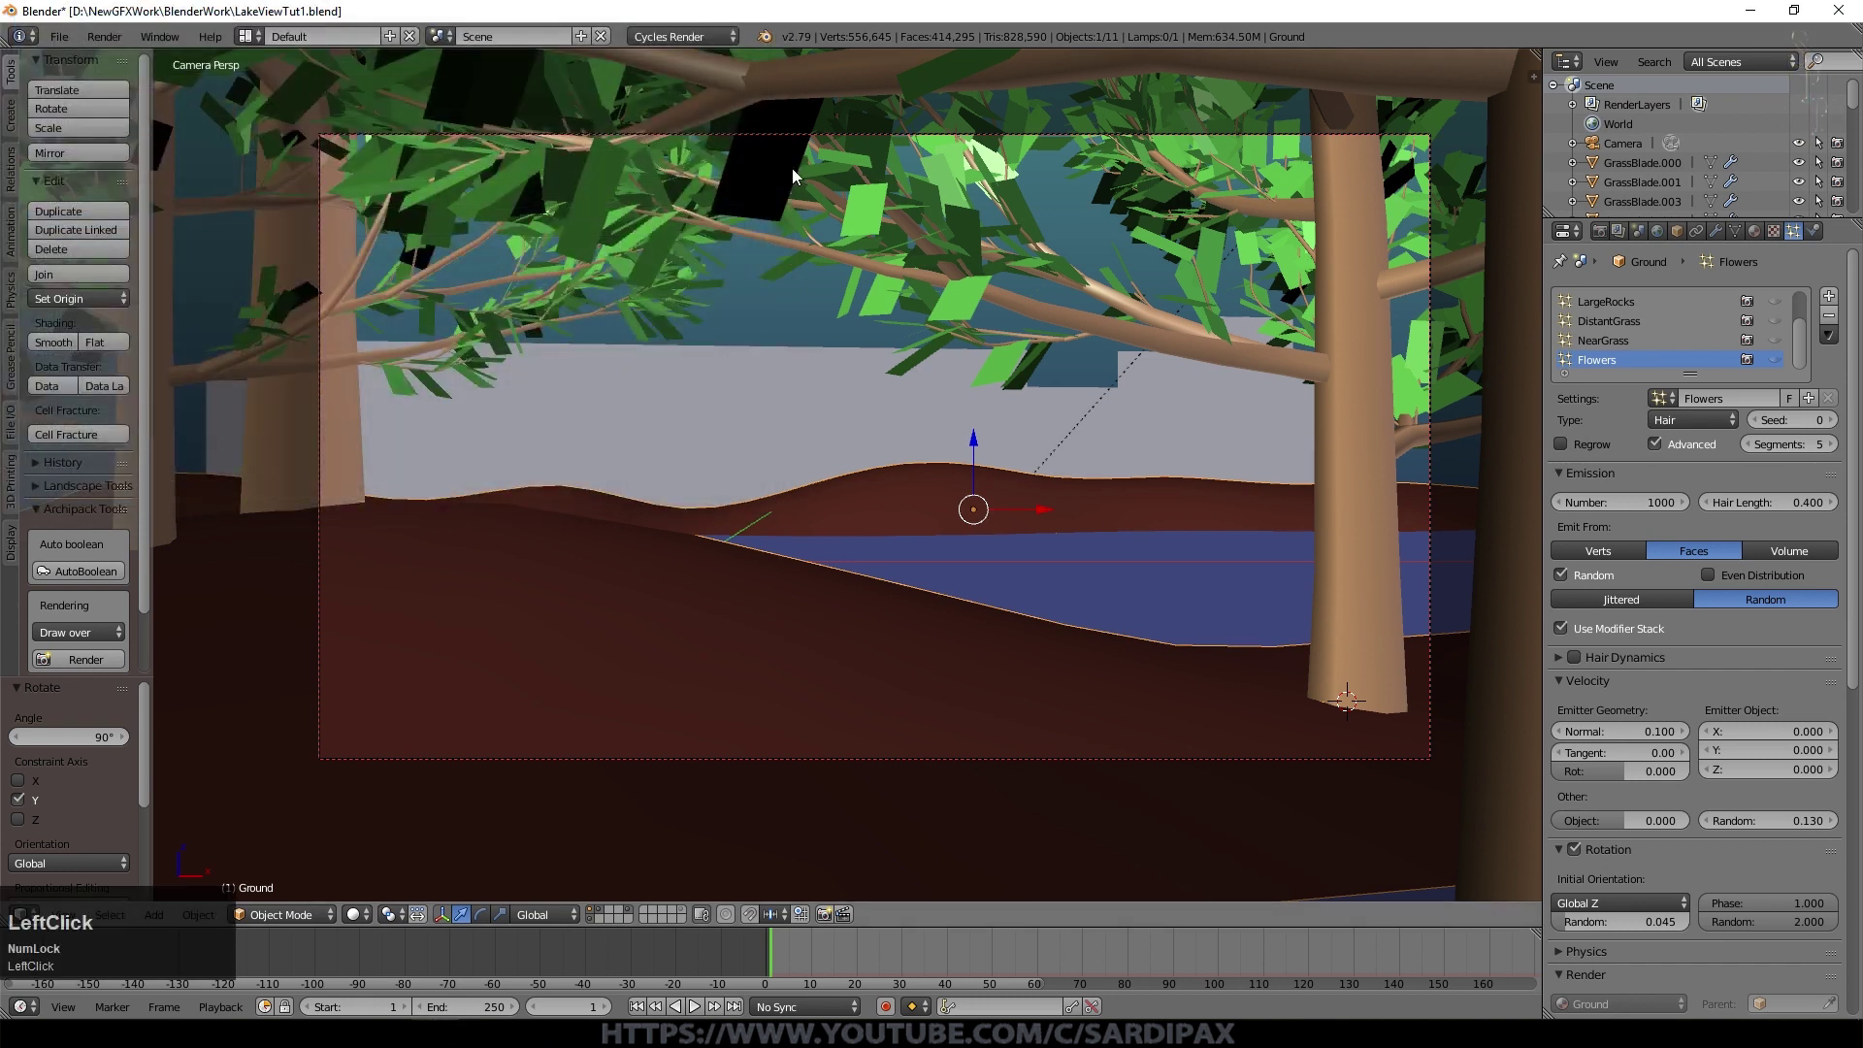
click(796, 193)
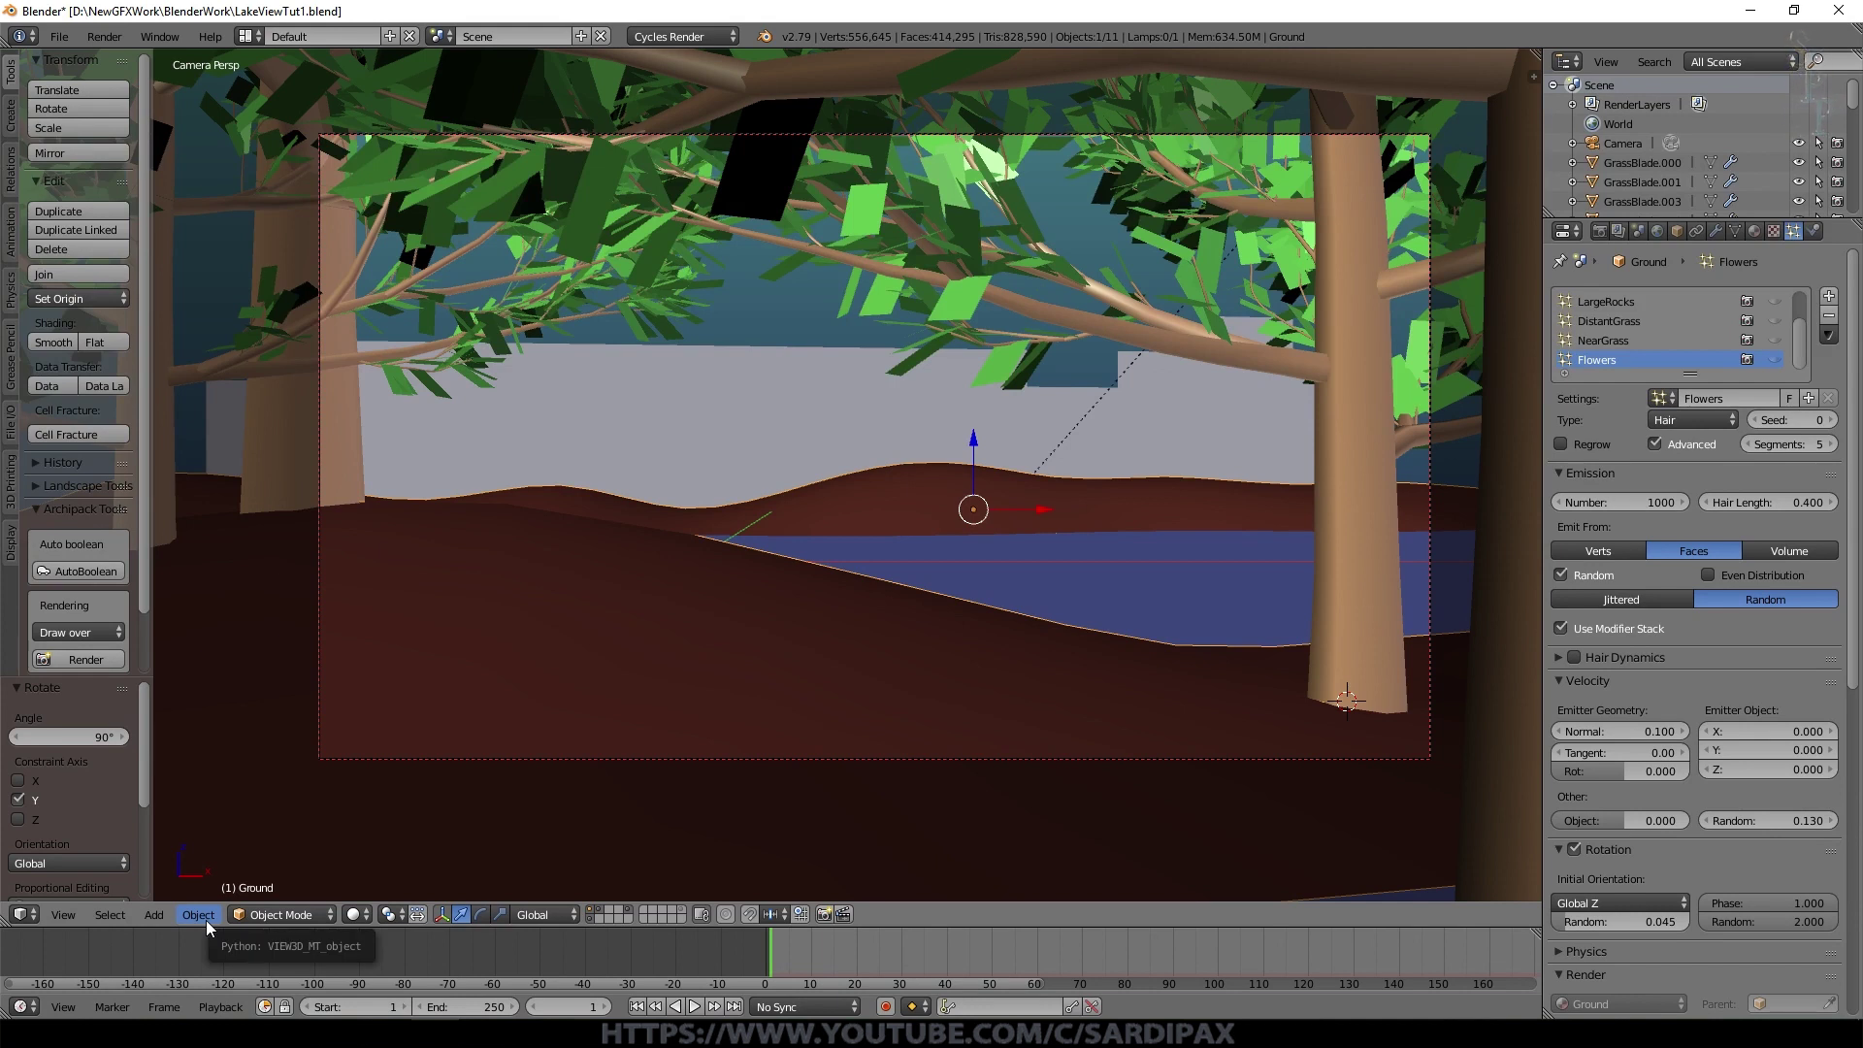
click(162, 925)
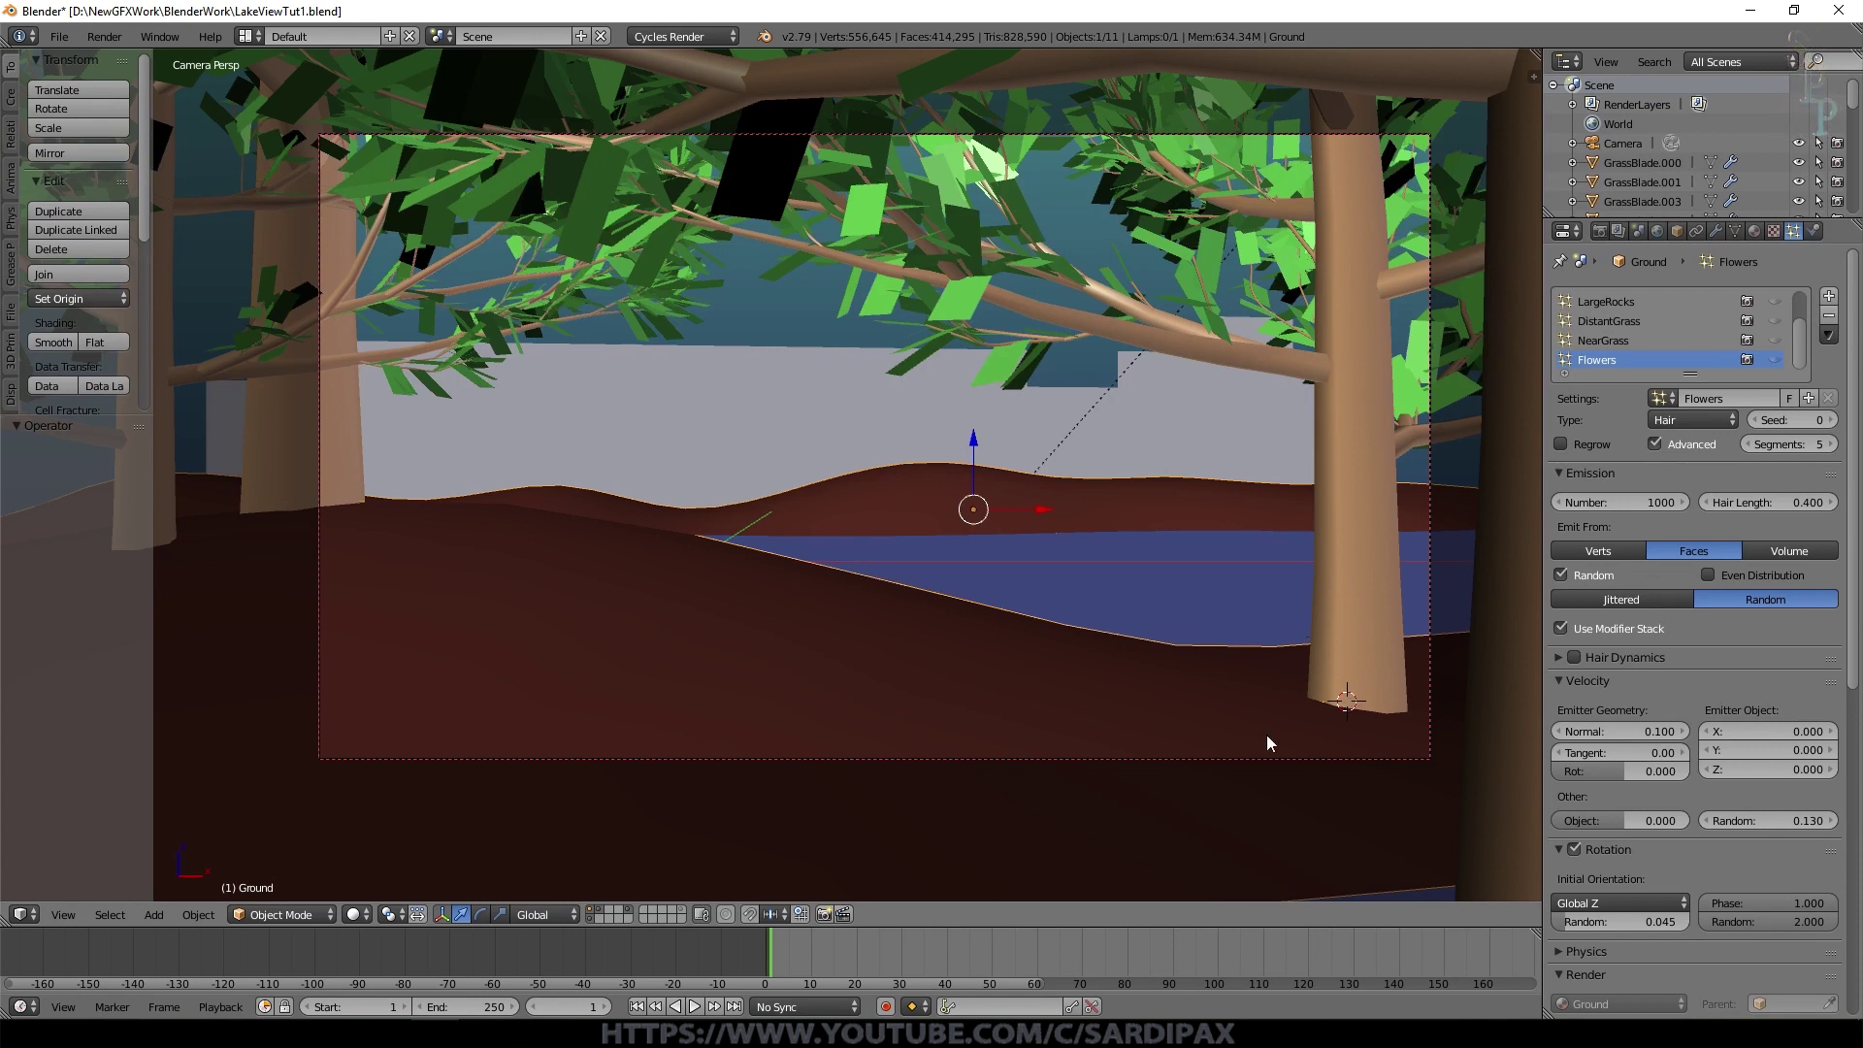
Step: Select the right tree trunk and add ivy to its mesh
right_click(1357, 638)
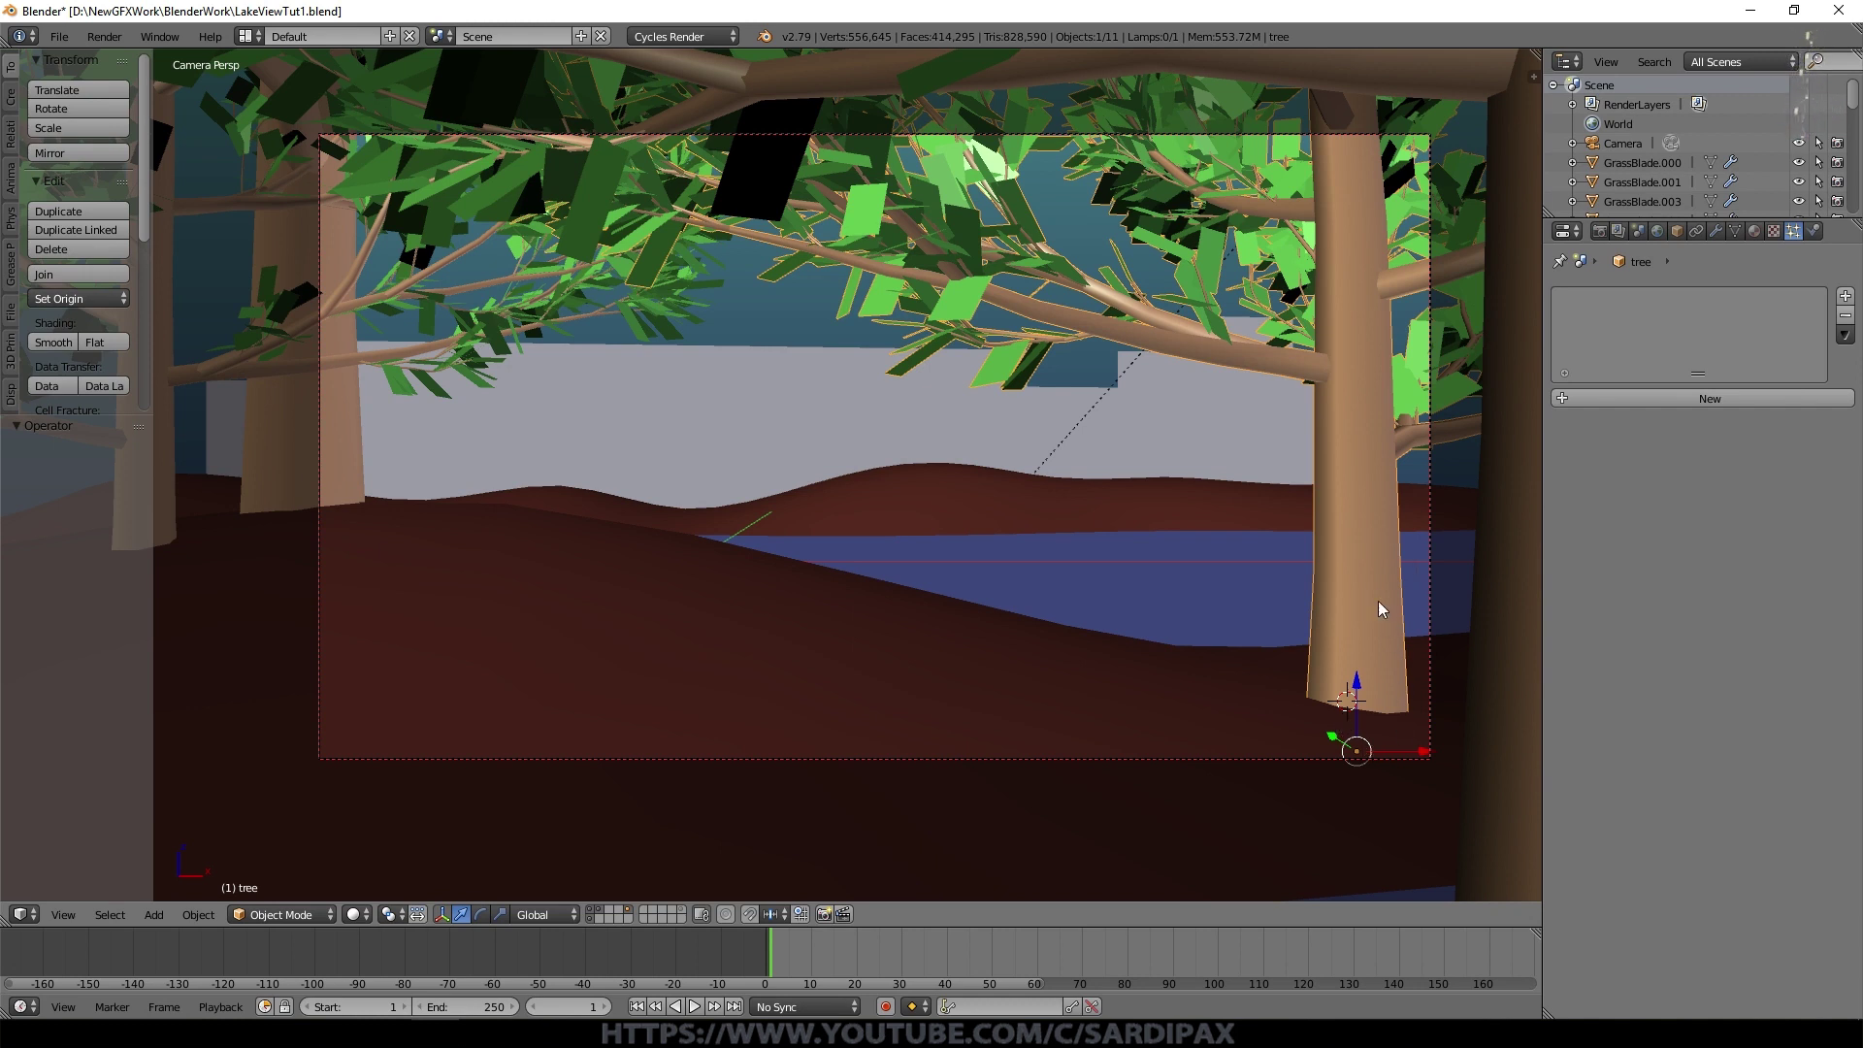
click(157, 918)
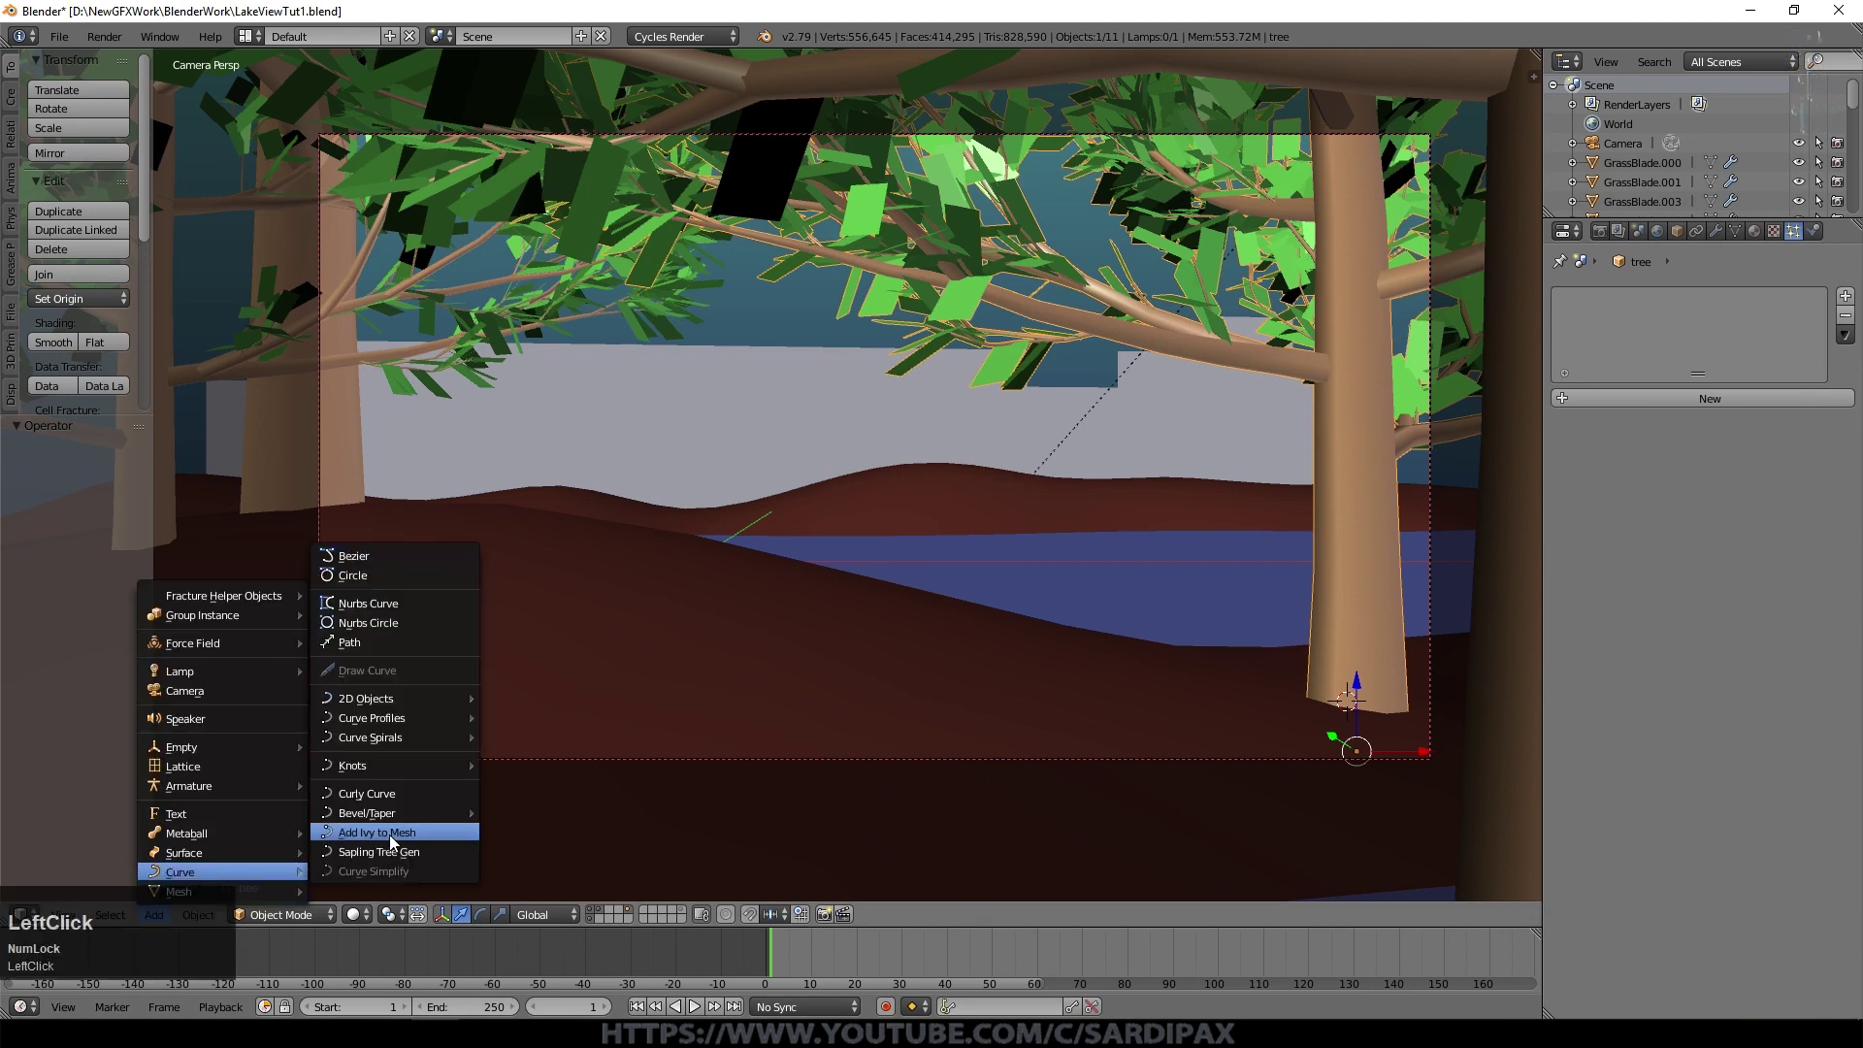
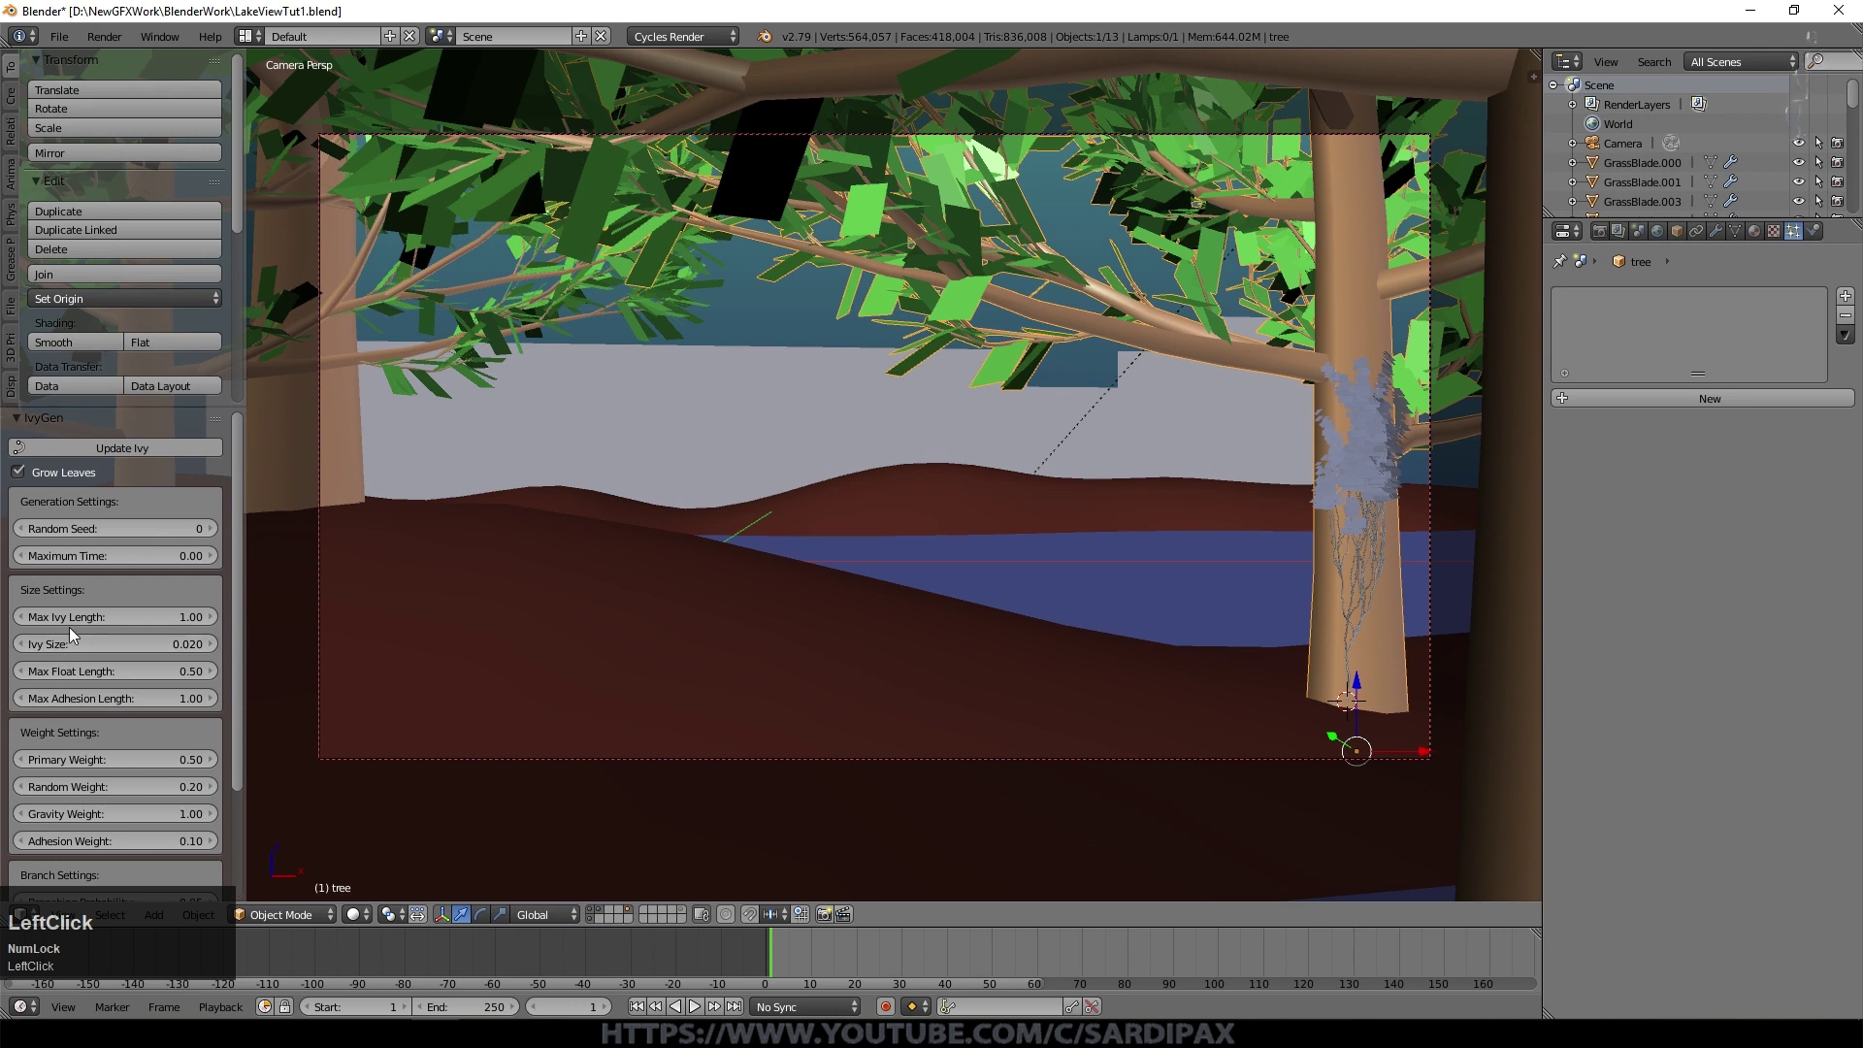
Step: Regenerate the ivy with random seed 2 and close in on the trunk
click(218, 536)
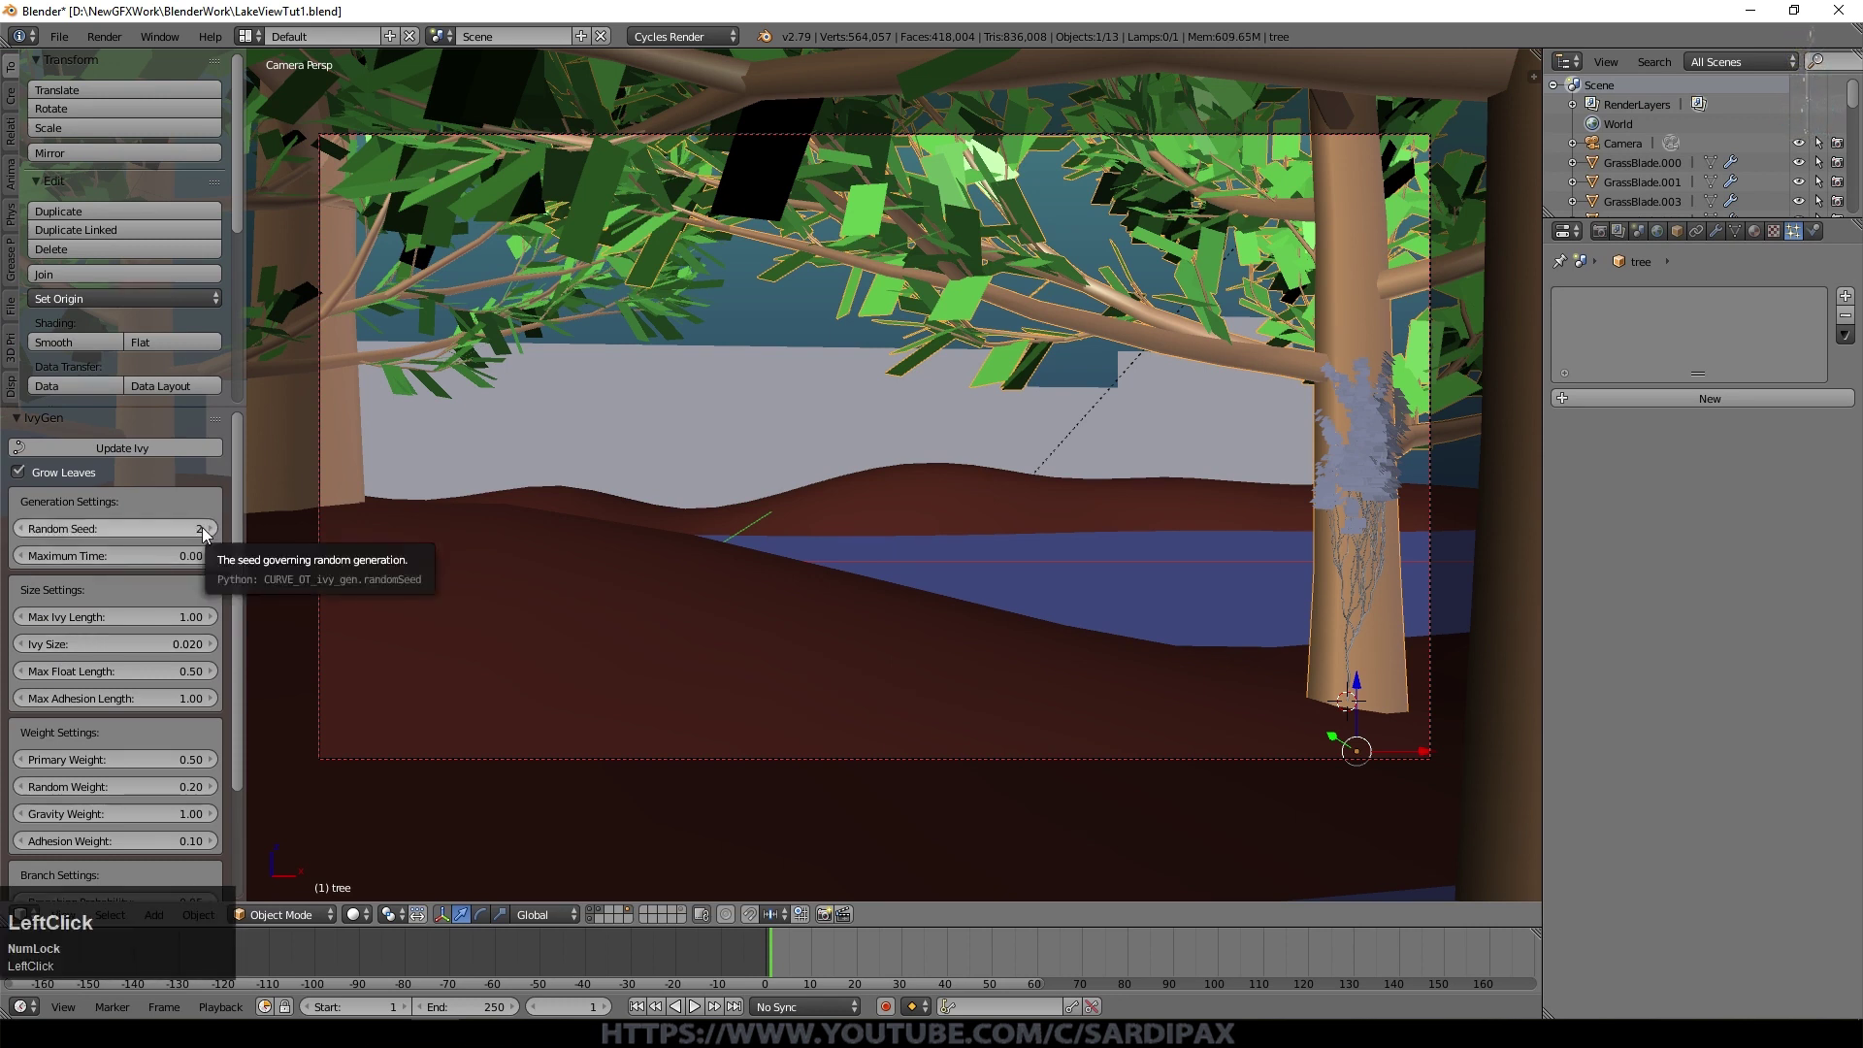
click(189, 453)
middle_click(1245, 492)
scroll(up, 3)
middle_click(1037, 574)
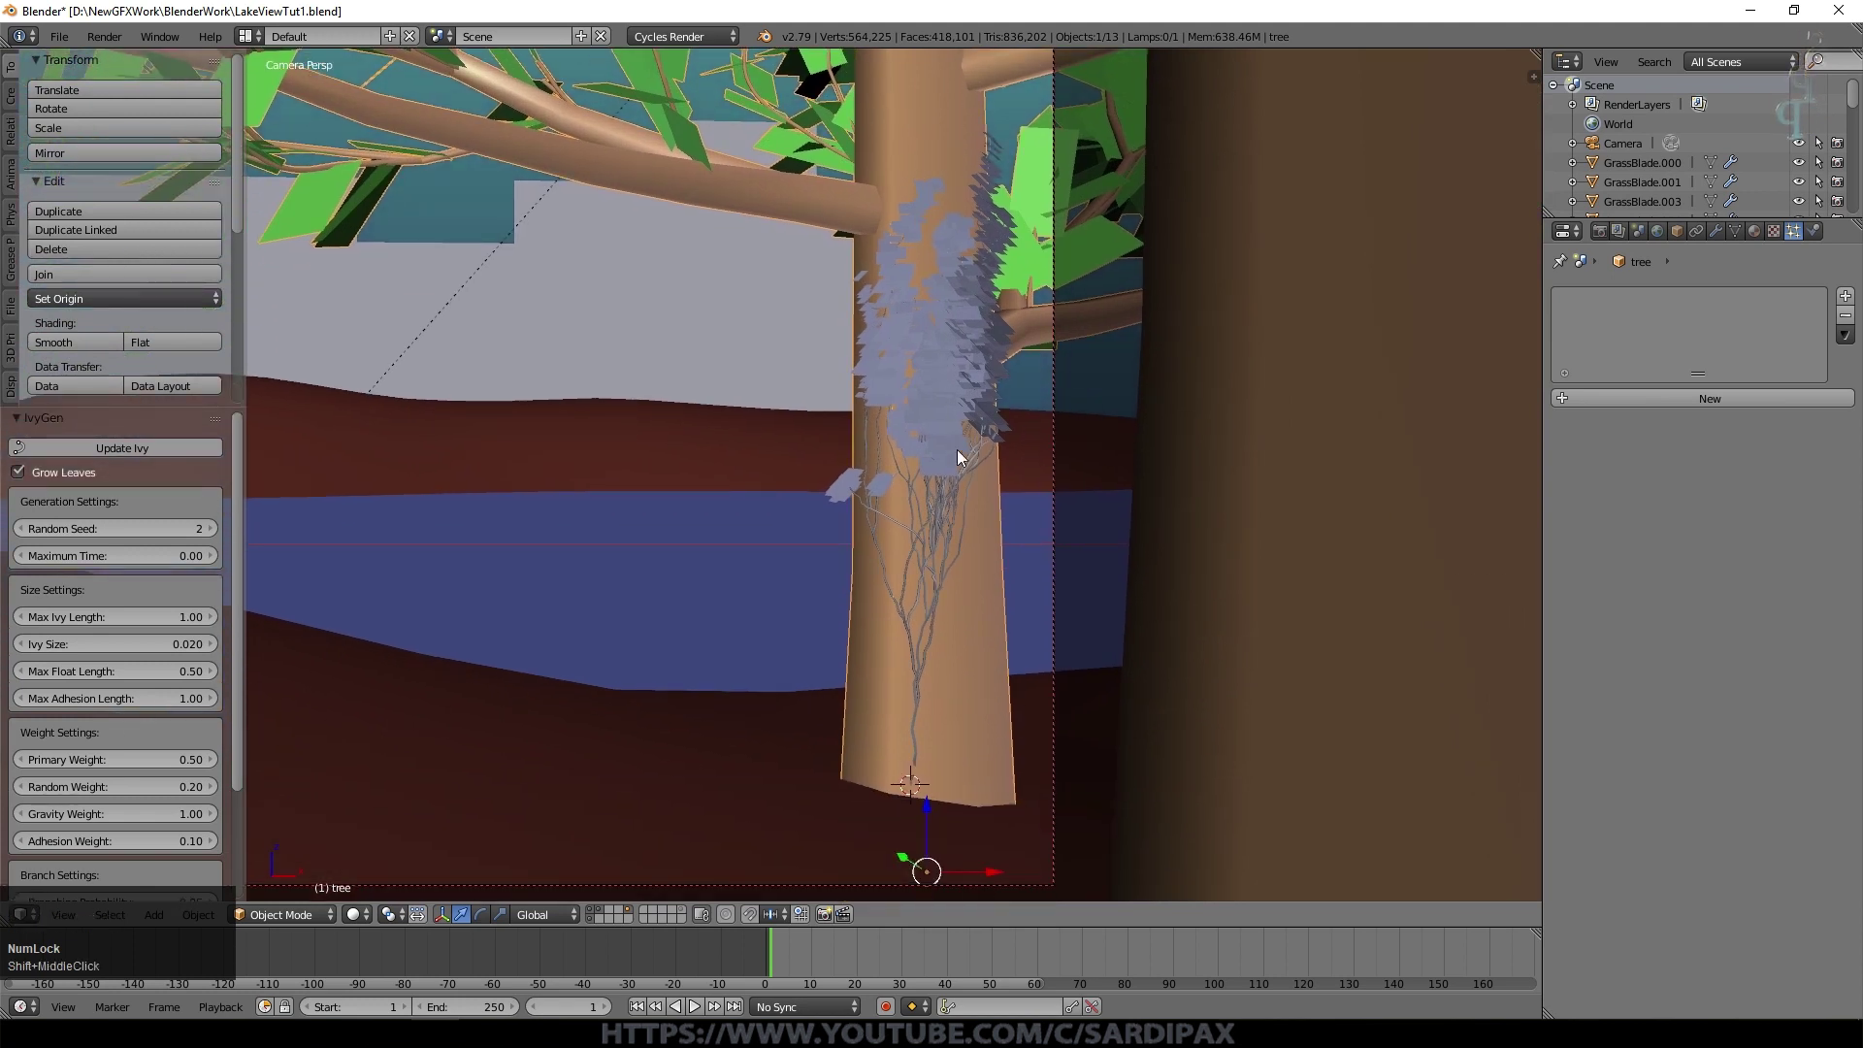
Step: Experiment with the ivy's branch and leaf size settings and update it
click(238, 716)
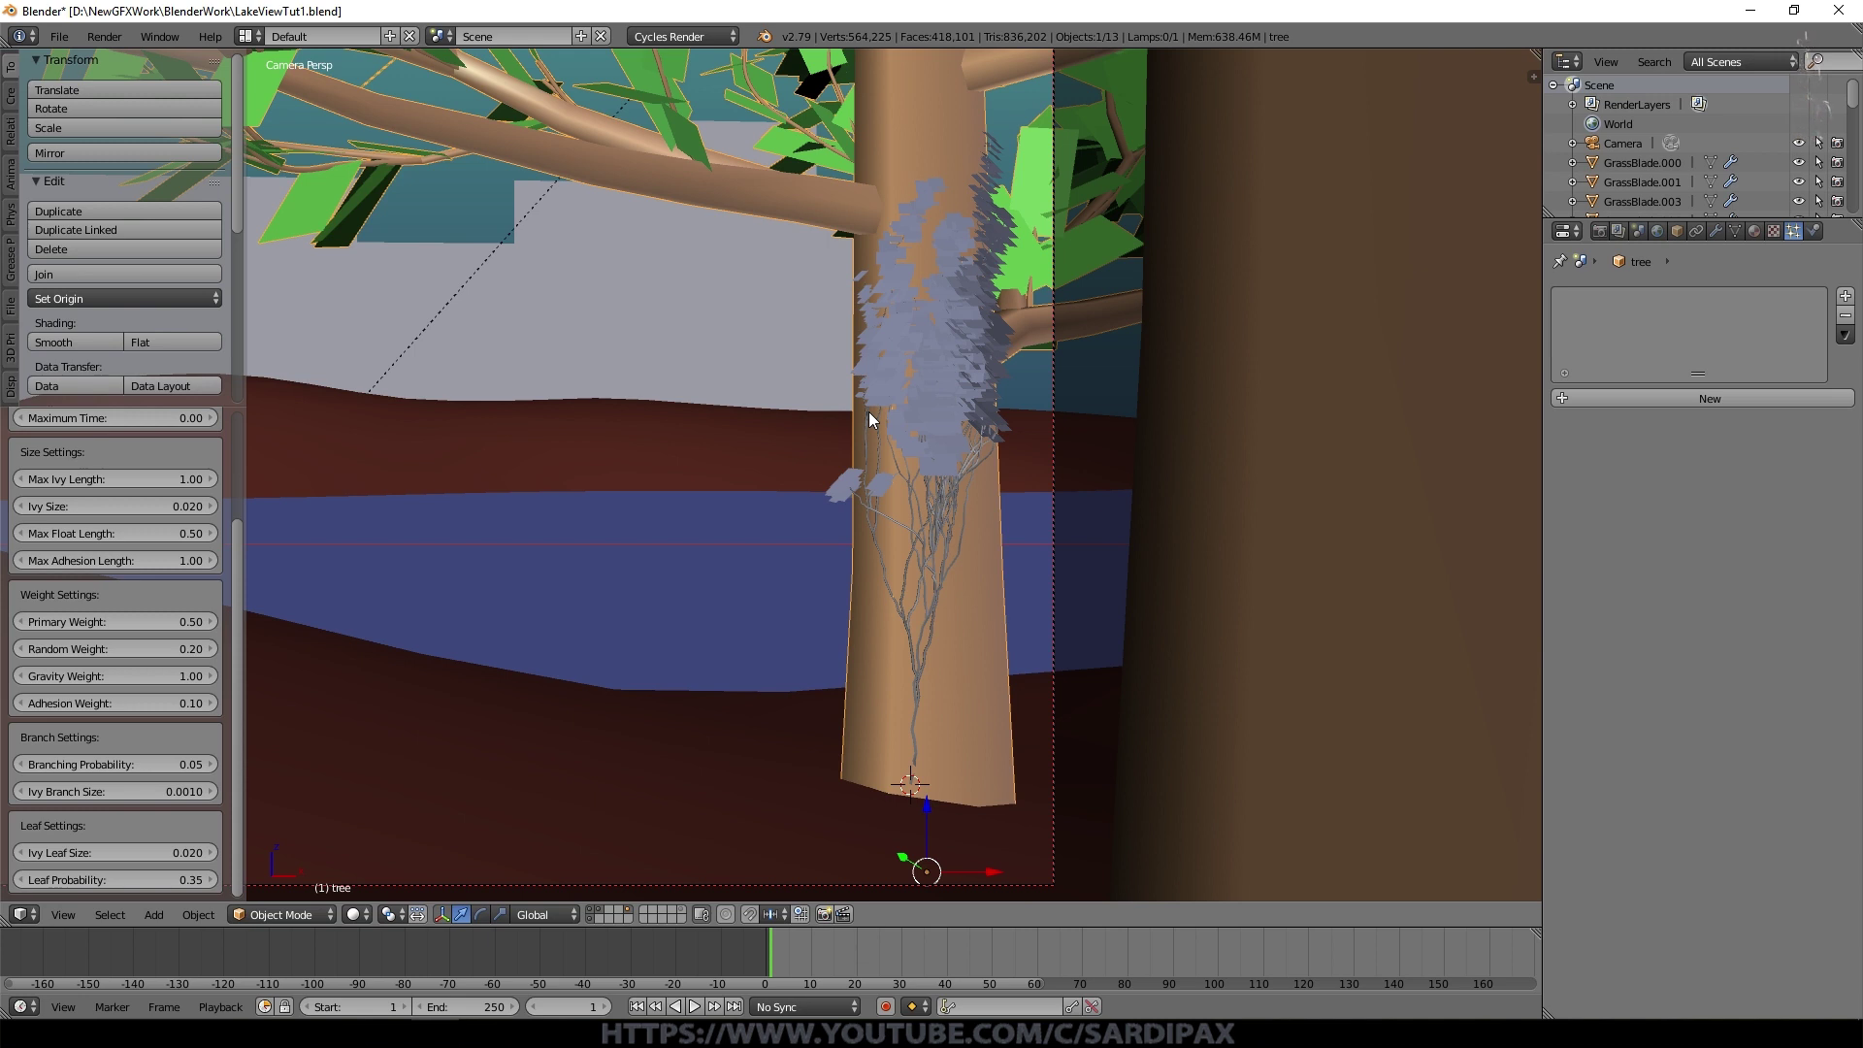
drag(223, 863, 1061, 348)
scroll(down, 3)
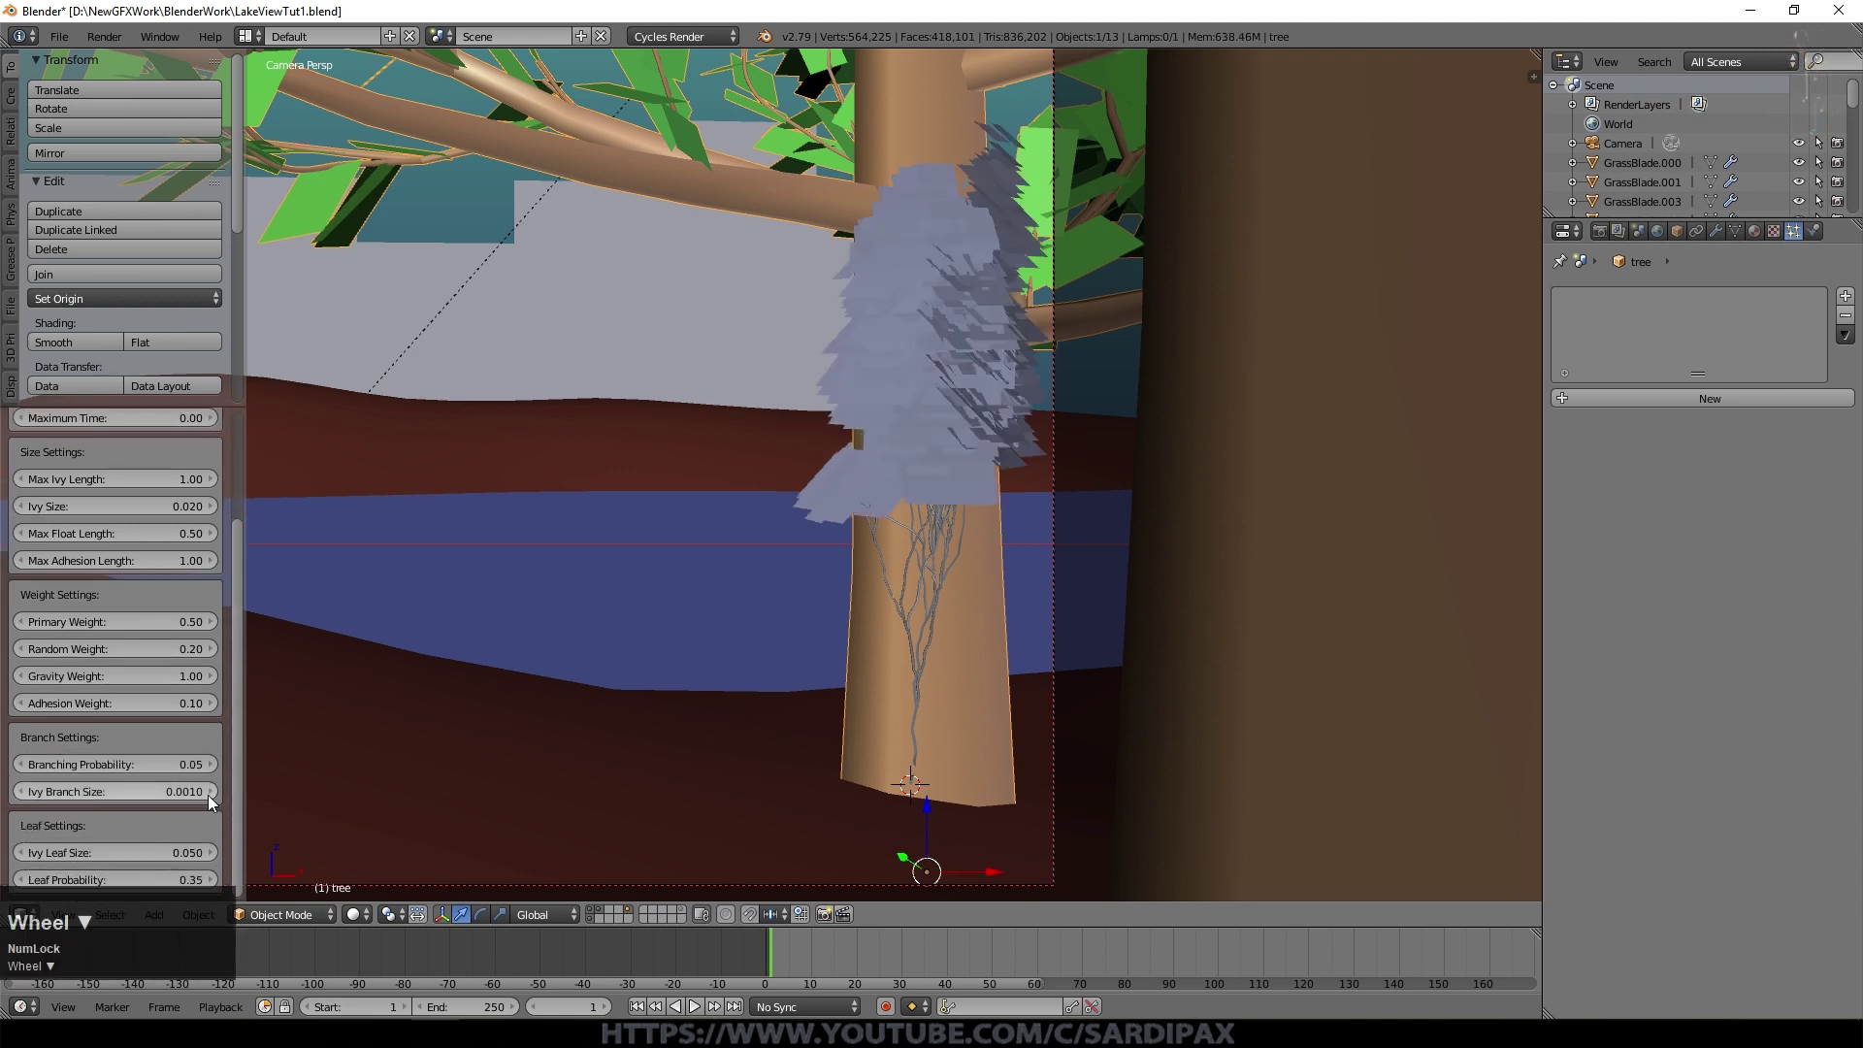
click(25, 855)
scroll(up, 3)
click(156, 456)
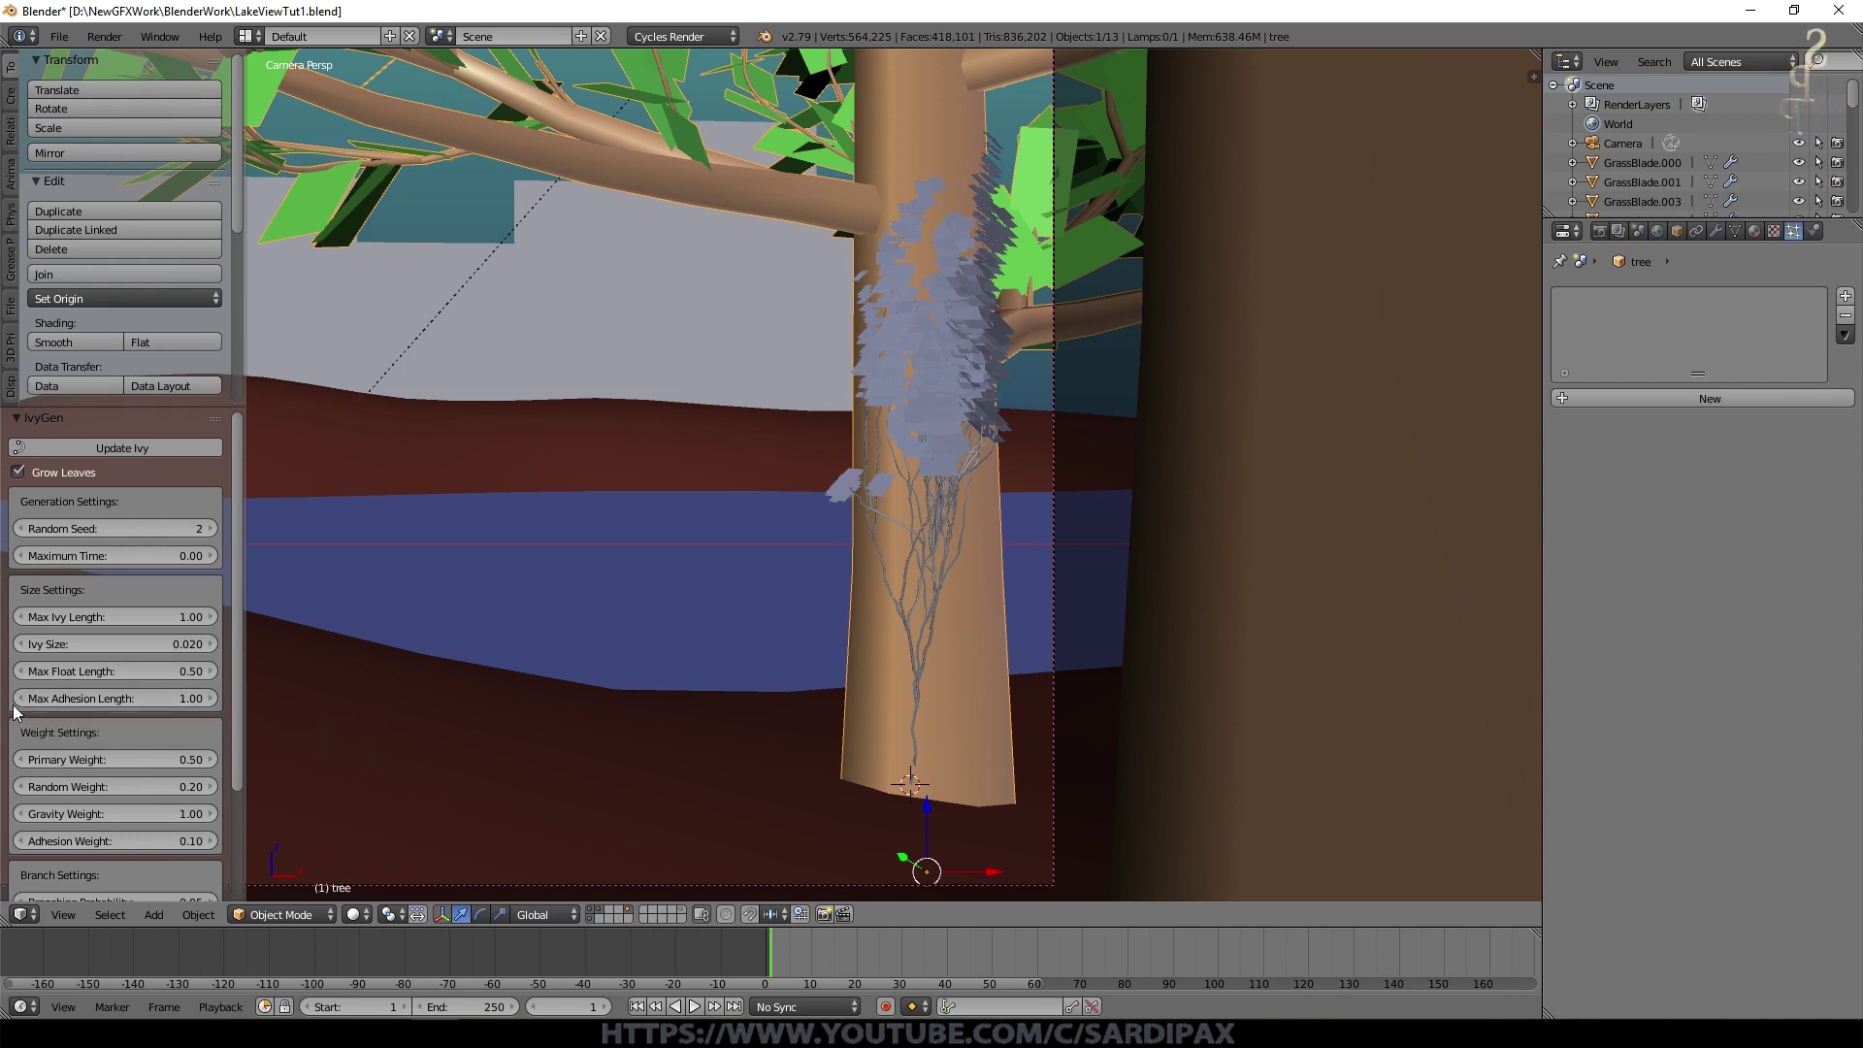
Step: Regrow the ivy with max adhesion length 0.50 and max float length 0.75
click(119, 698)
key(KP_Decimal)
key(KP_5)
key(KP_Enter)
click(141, 459)
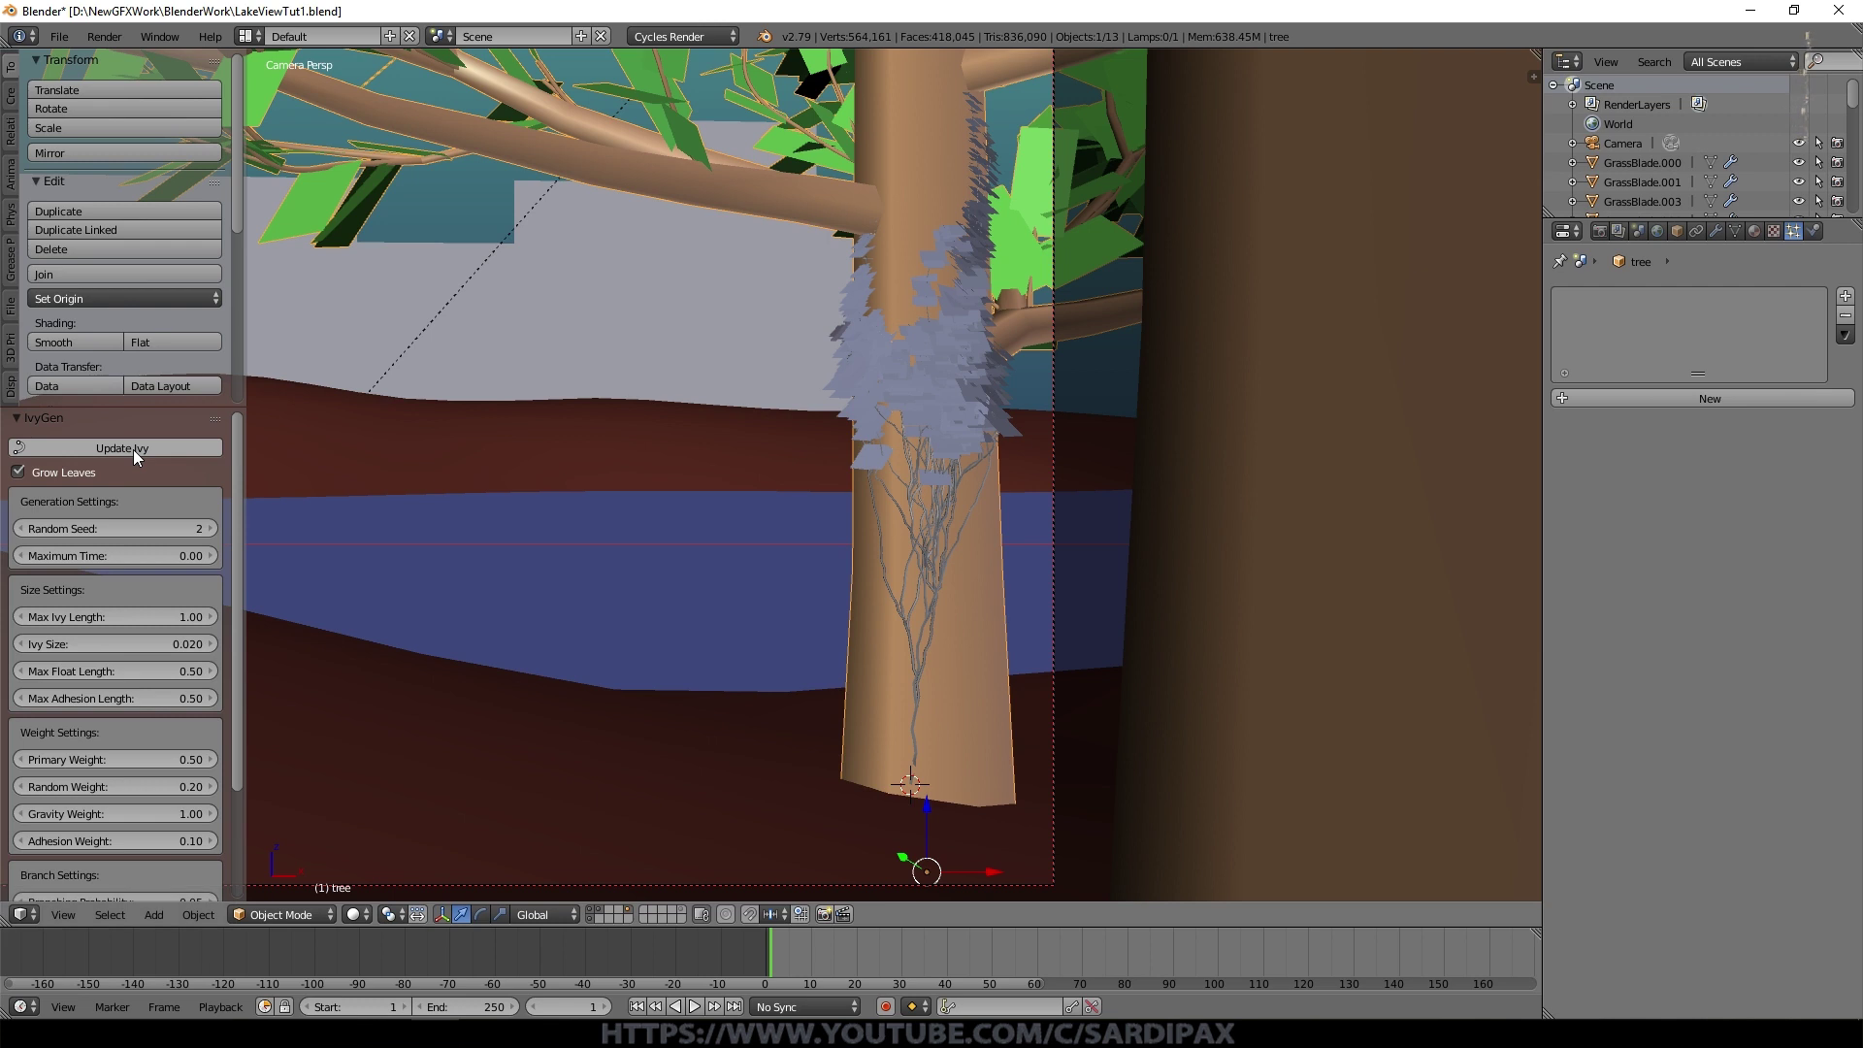
click(223, 680)
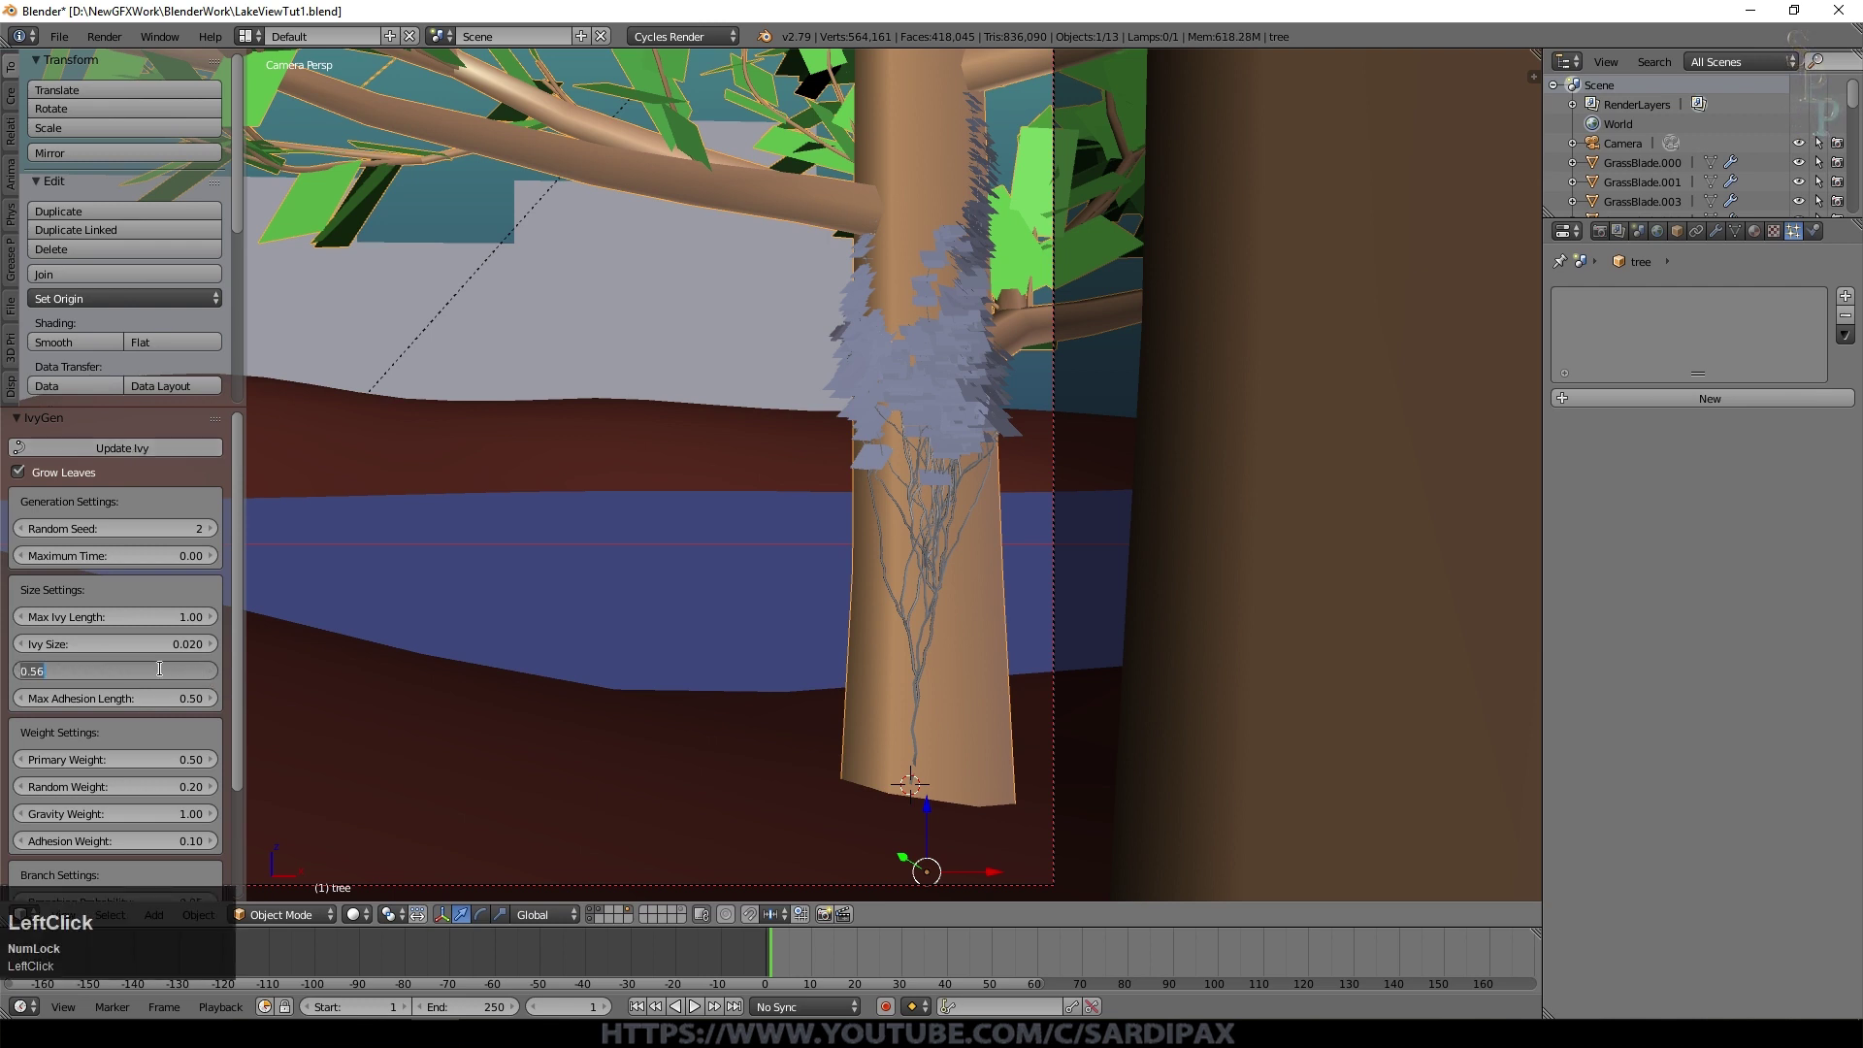
key(KP_Decimal)
key(KP_7)
key(KP_5)
key(KP_Enter)
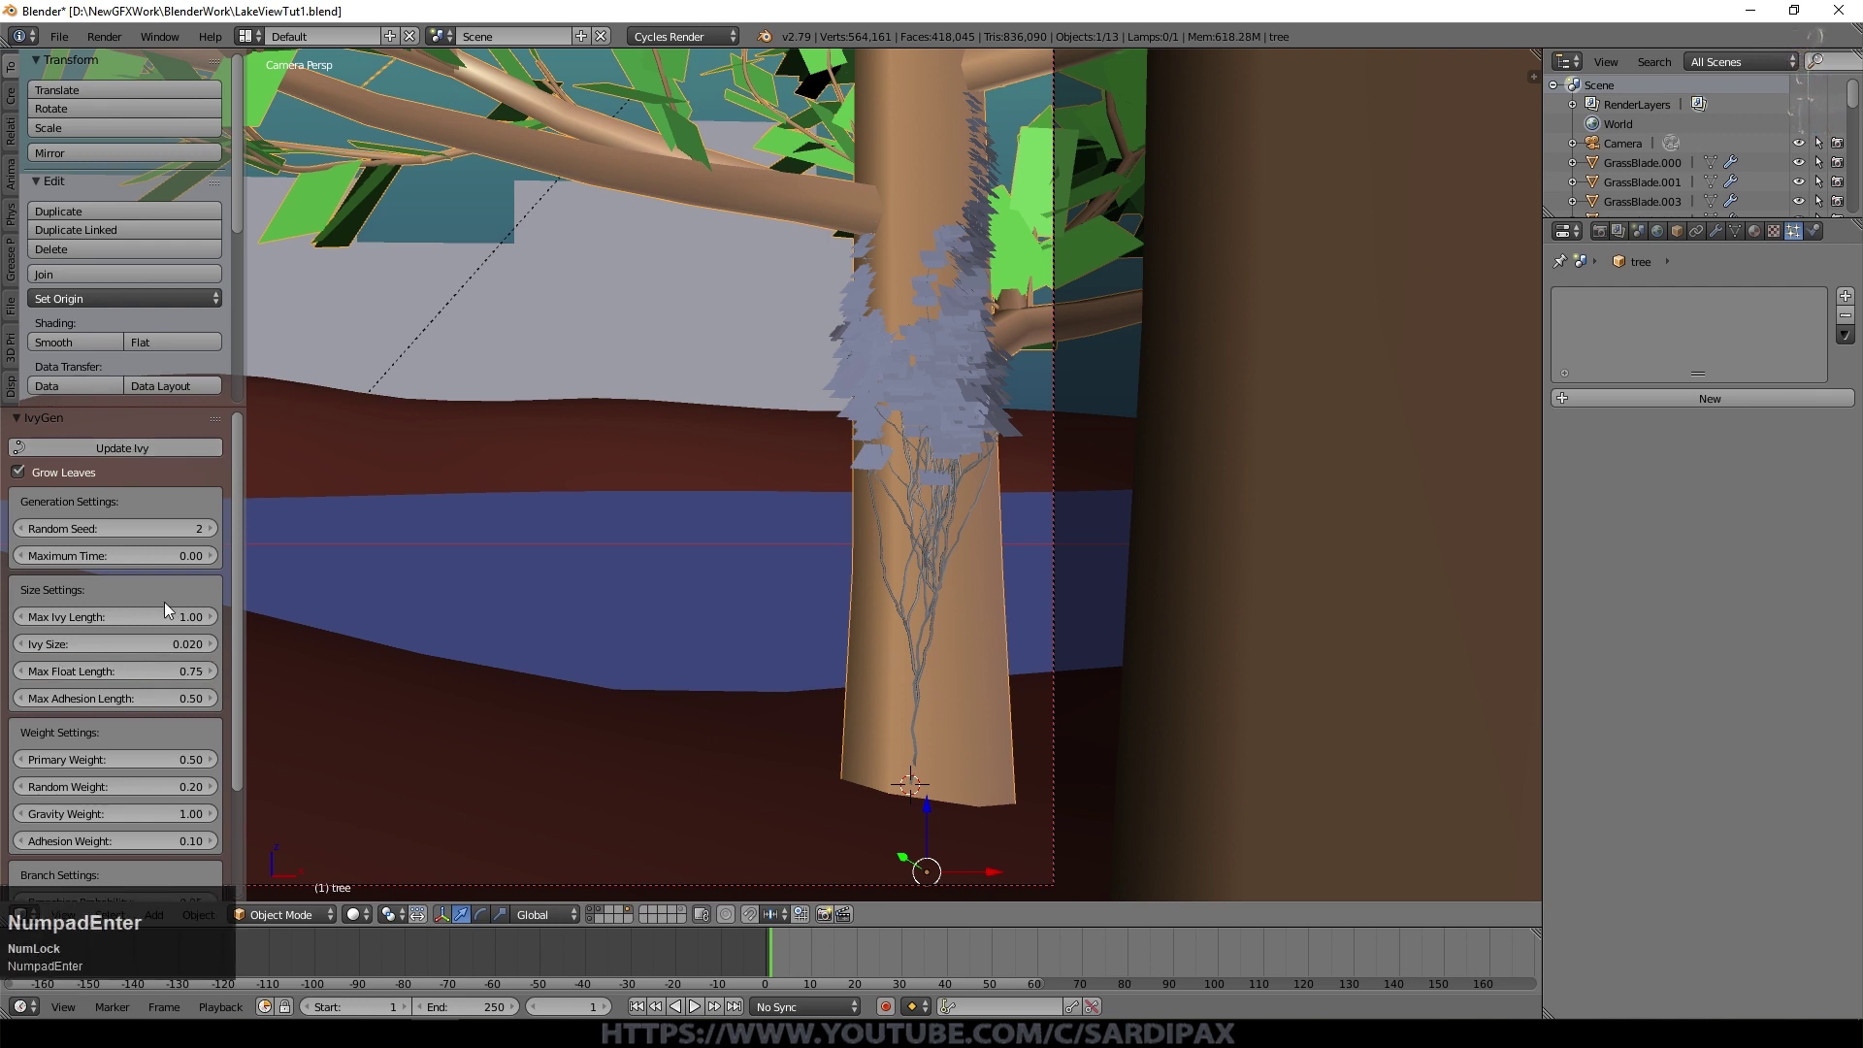
click(156, 463)
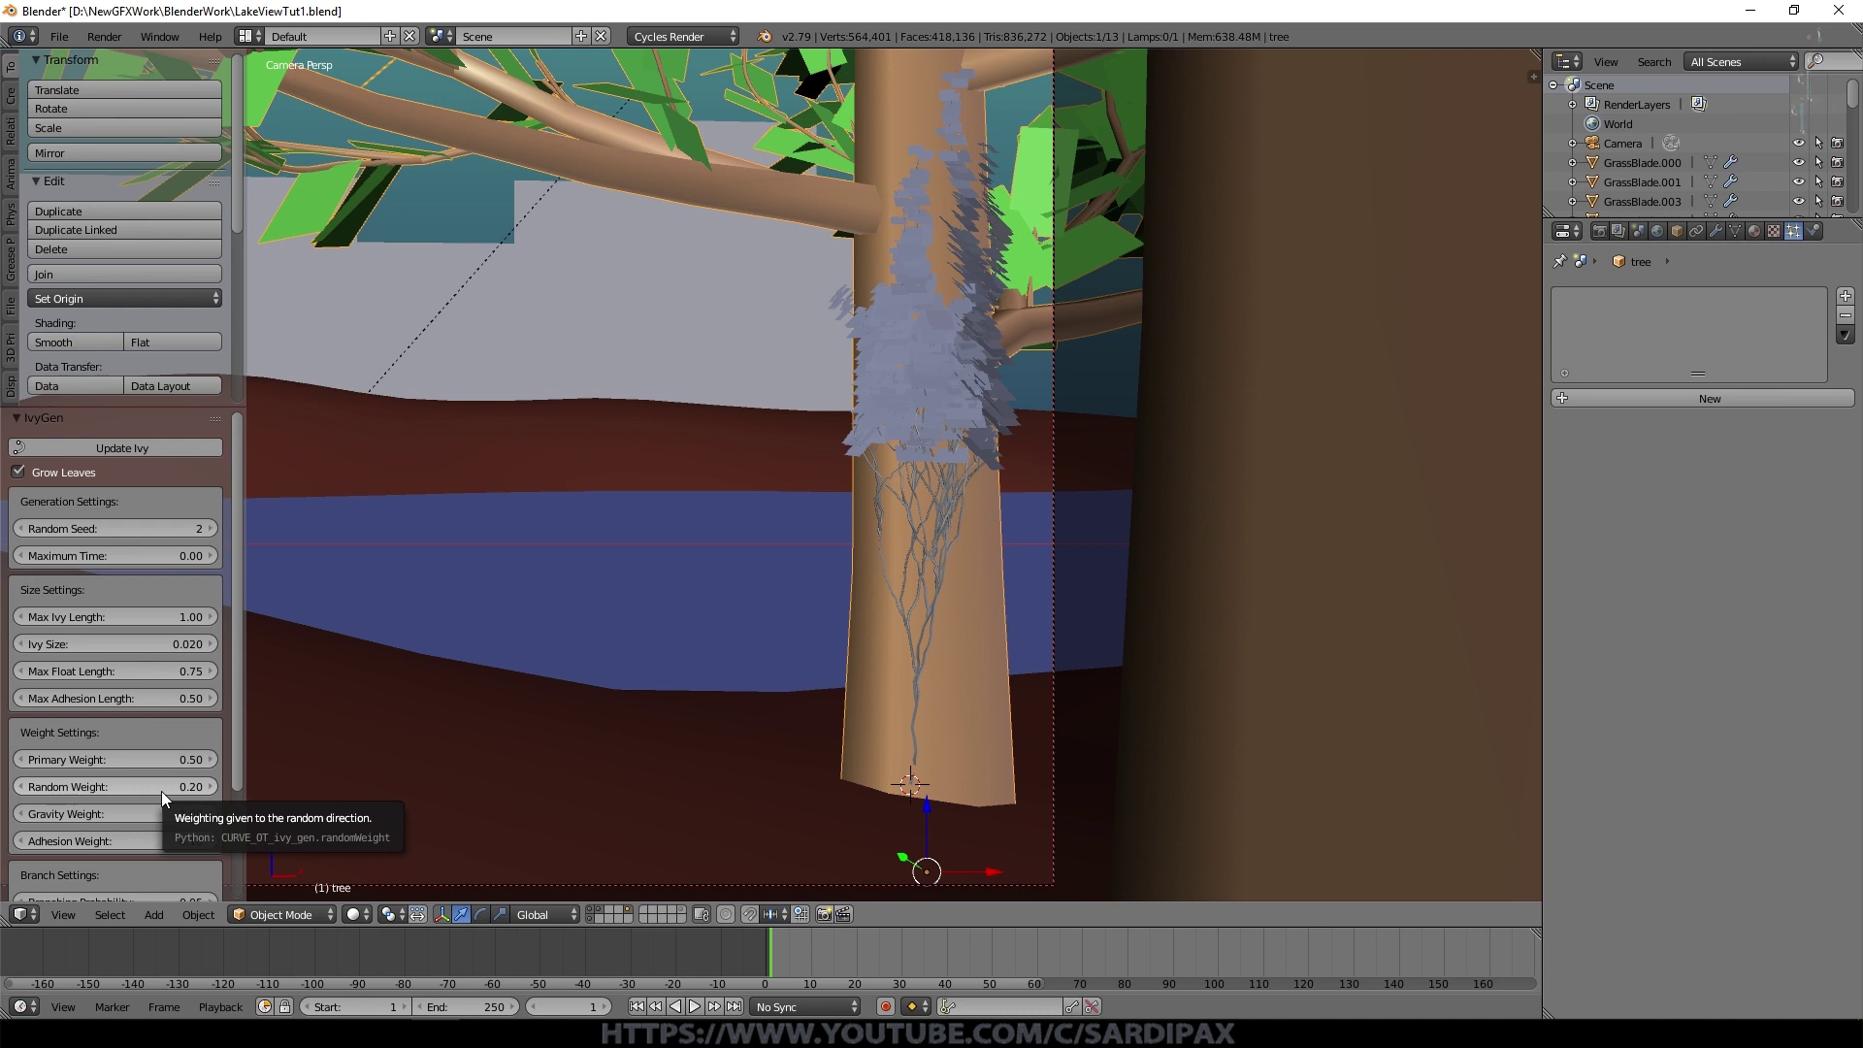
Step: Regrow the ivy with random weight 0.35 and a larger ivy size
click(165, 798)
key(KP_Decimal)
key(KP_3)
key(KP_5)
key(KP_Enter)
click(164, 453)
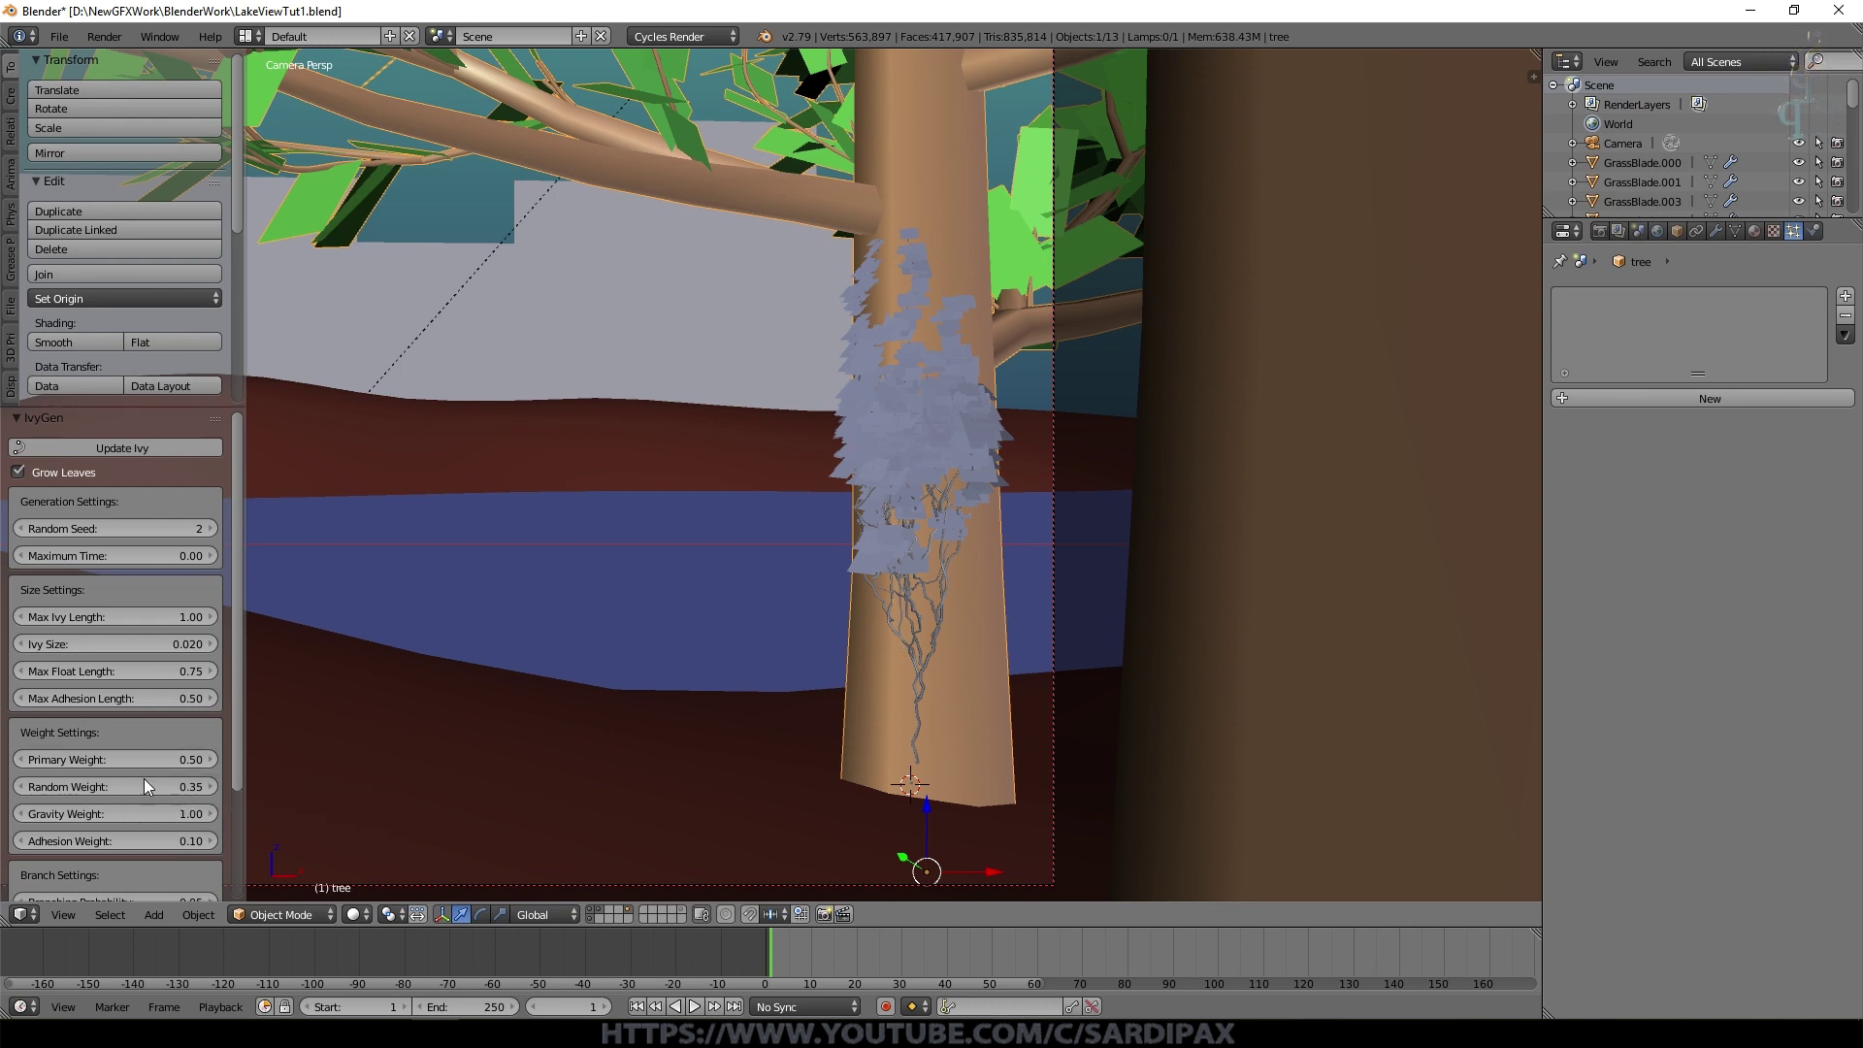
click(217, 654)
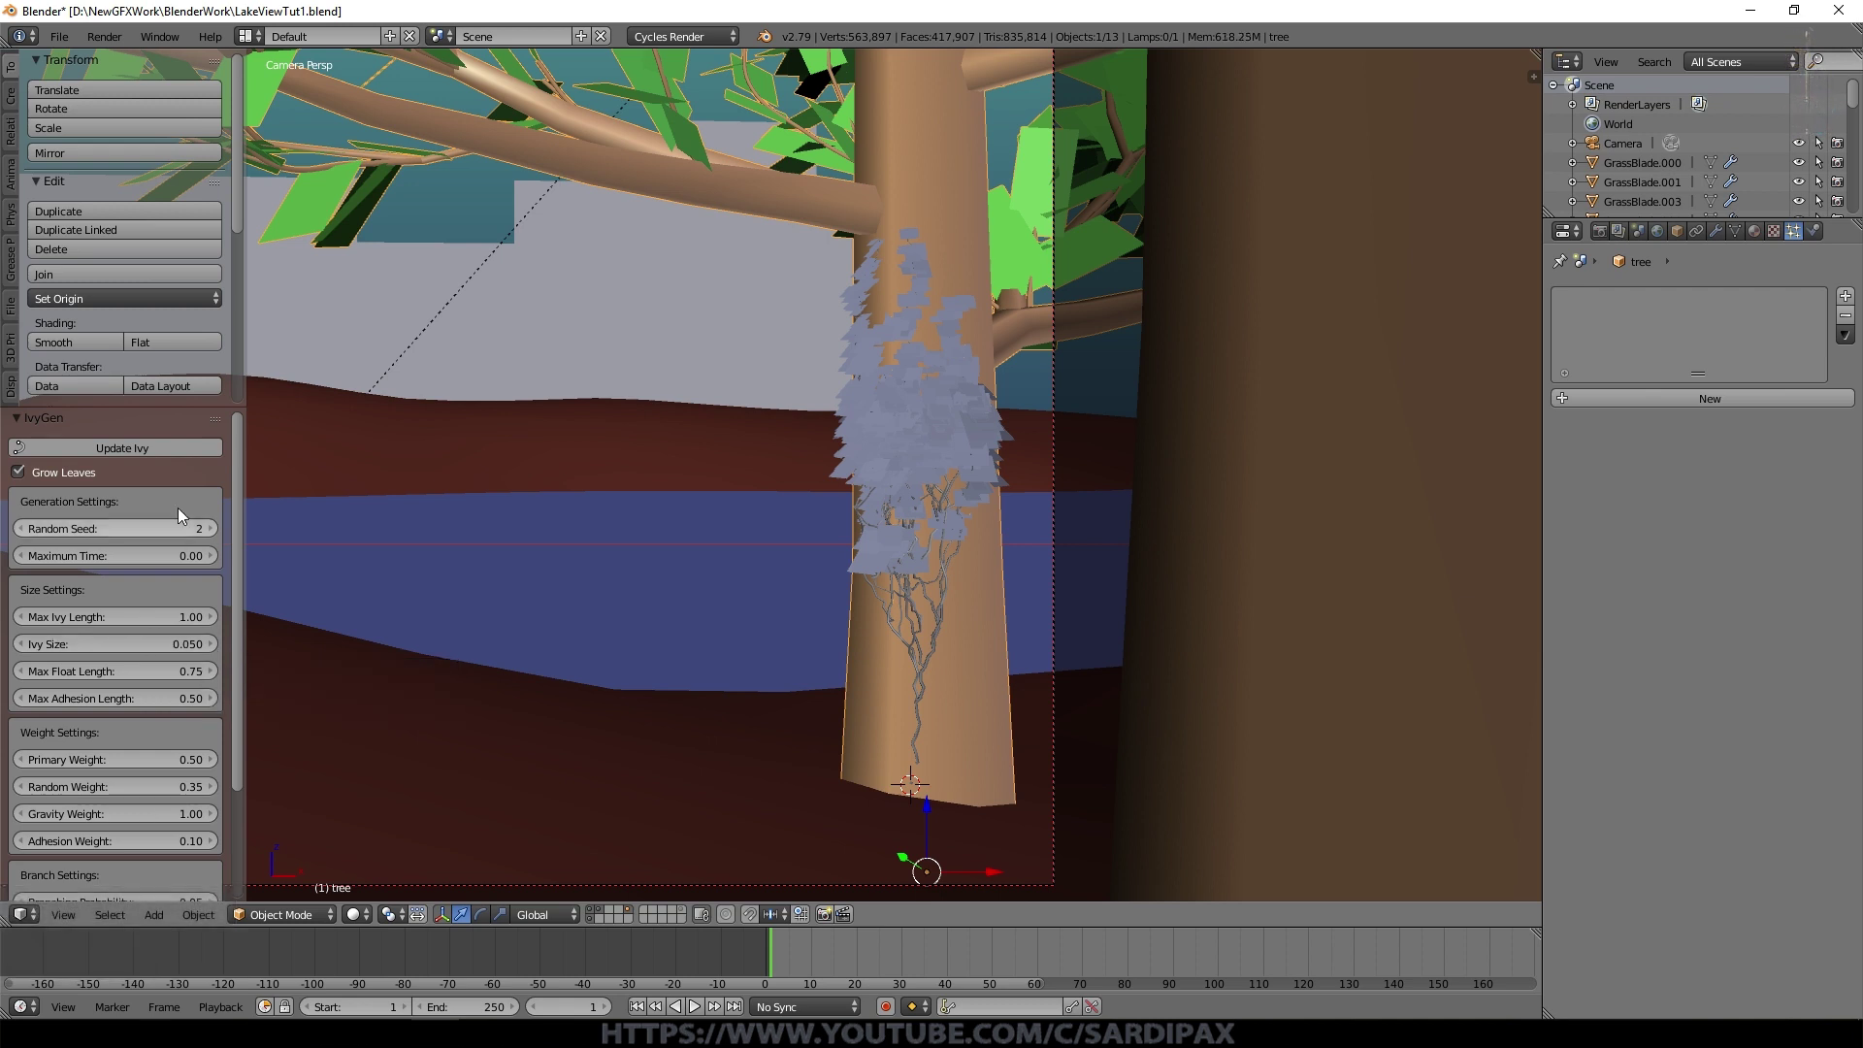
click(164, 455)
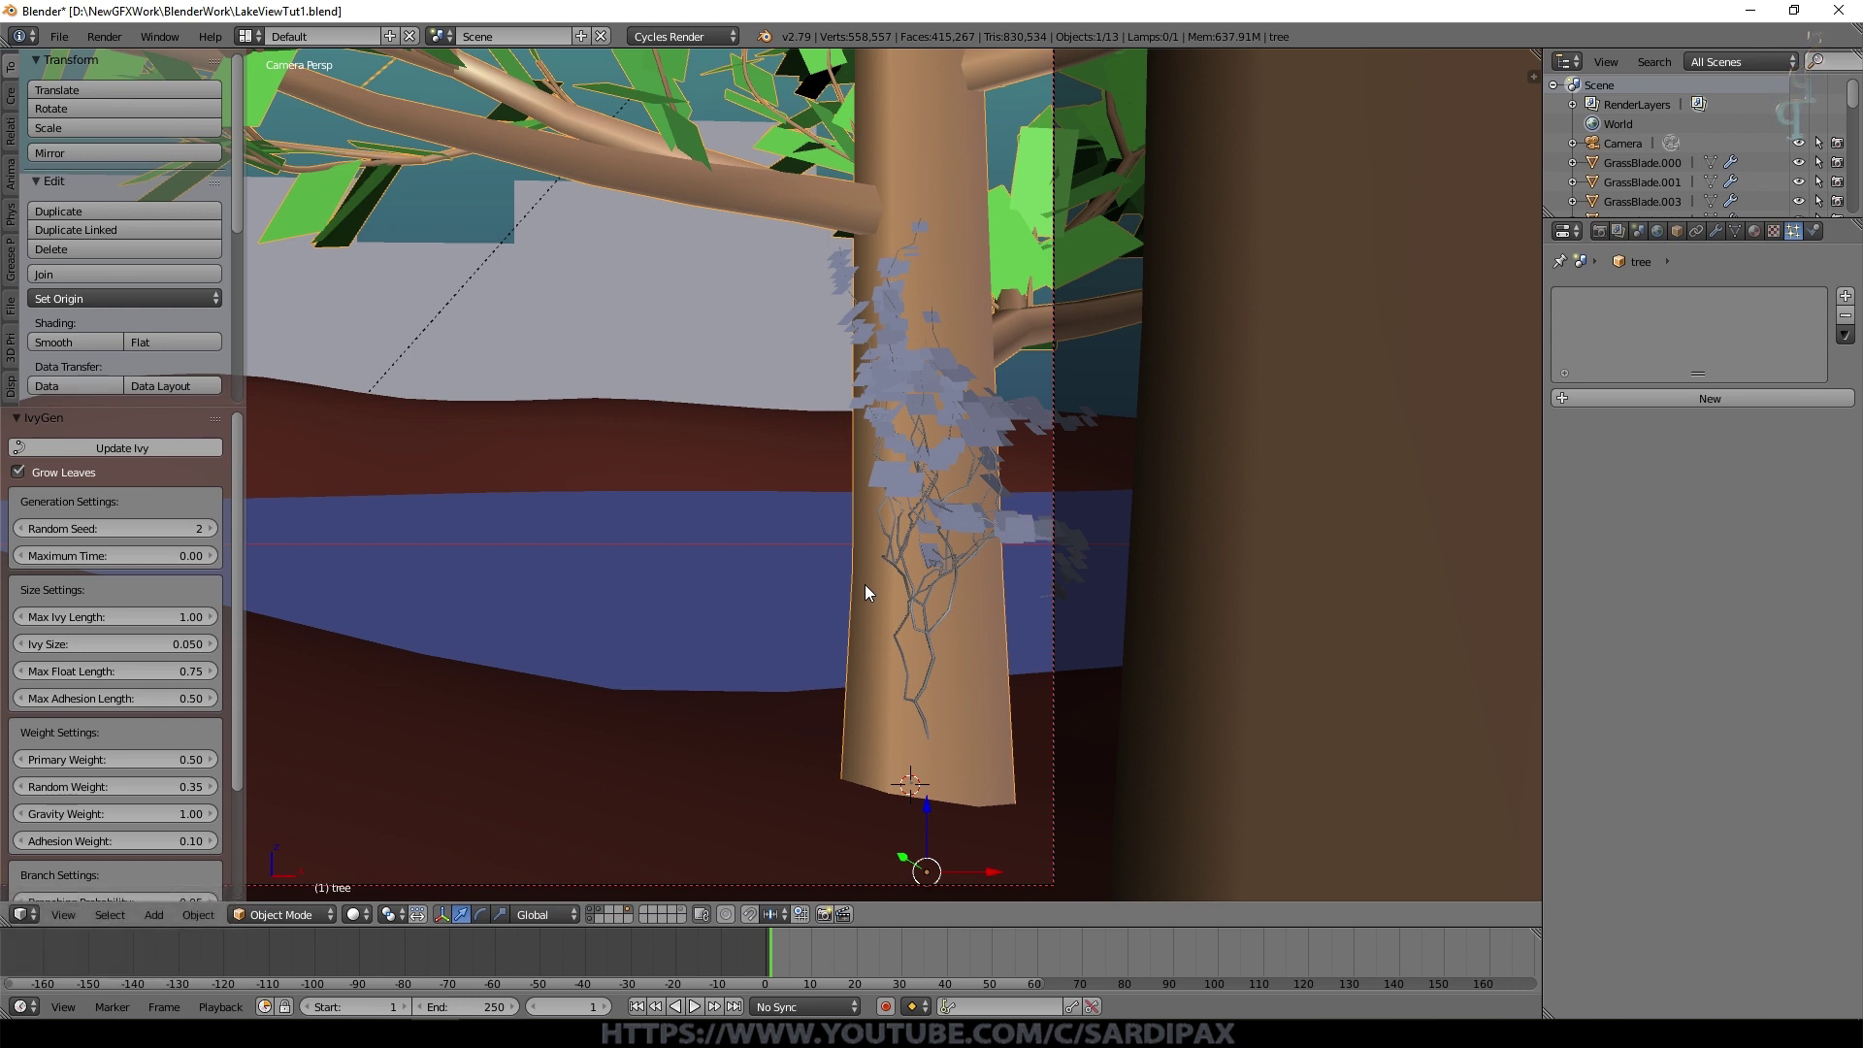
Step: Regrow the ivy with a value of 0.01 entered, then select the IVY_Curve object
click(33, 650)
key(KP_Decimal)
key(KP_0)
key(KP_1)
key(KP_Enter)
click(164, 458)
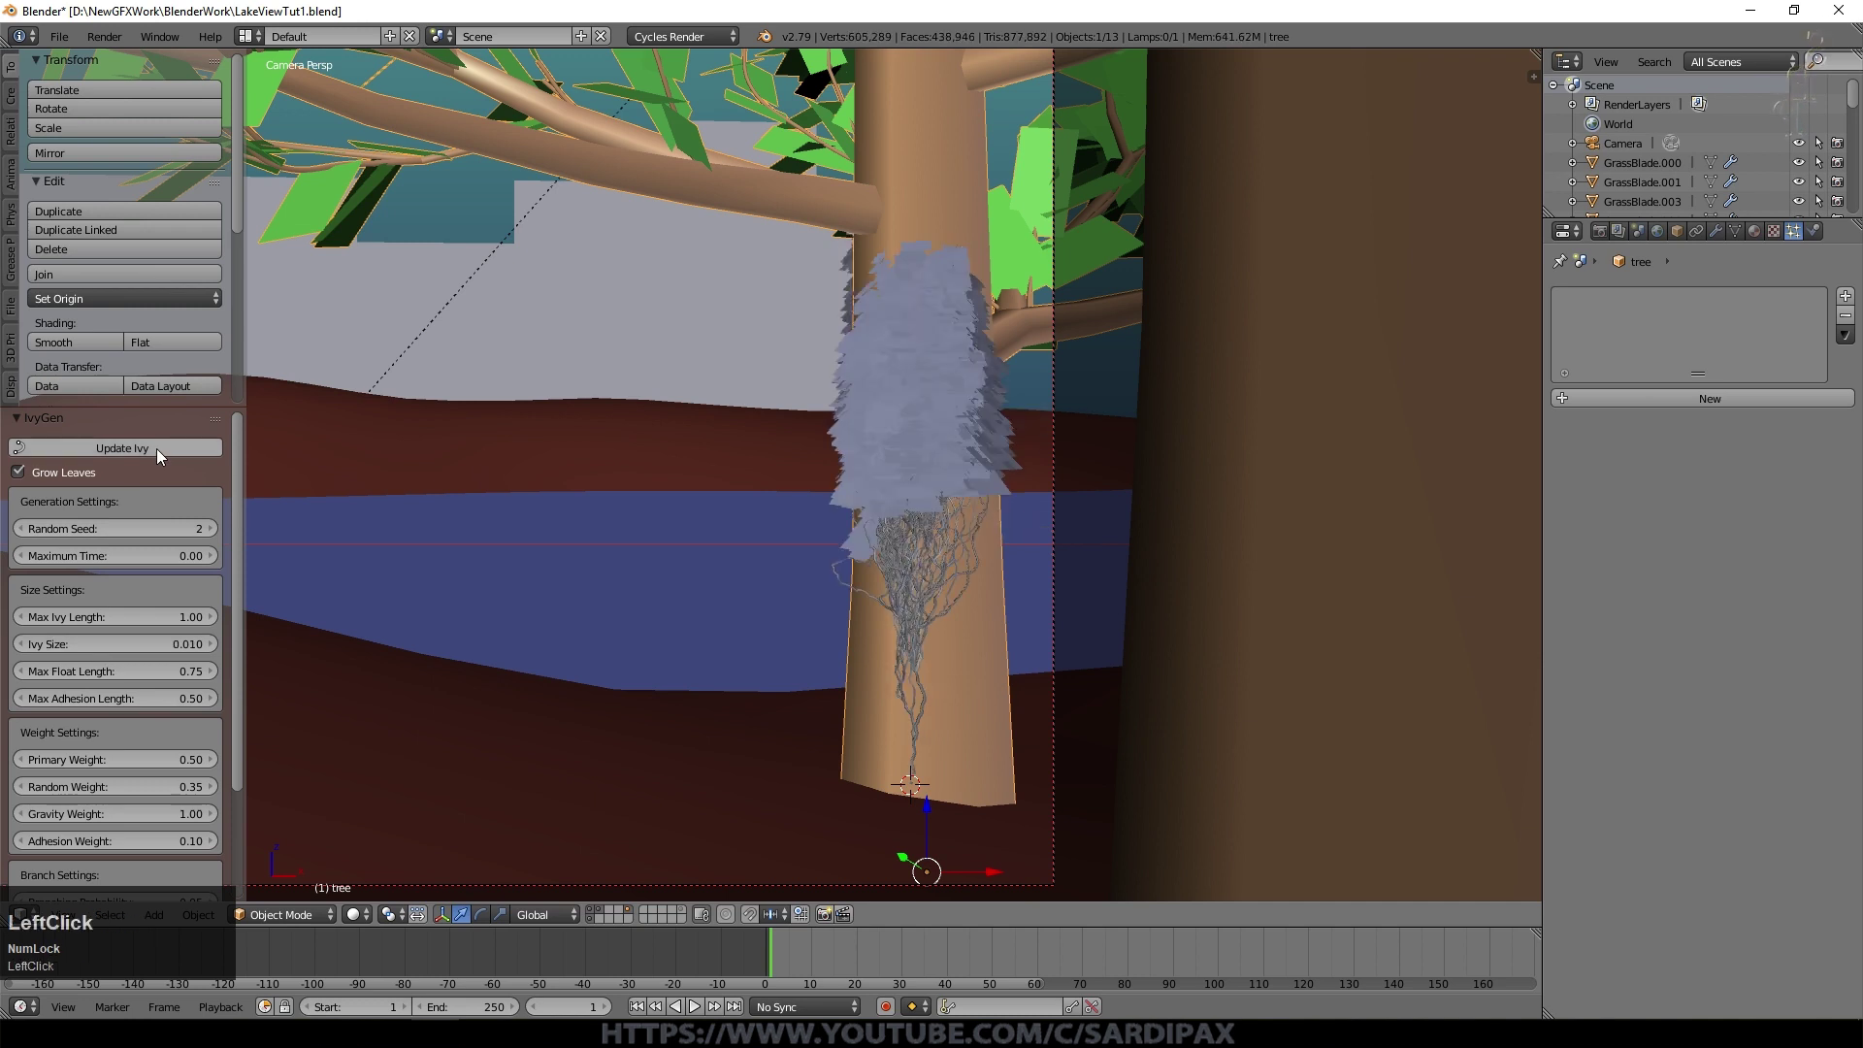
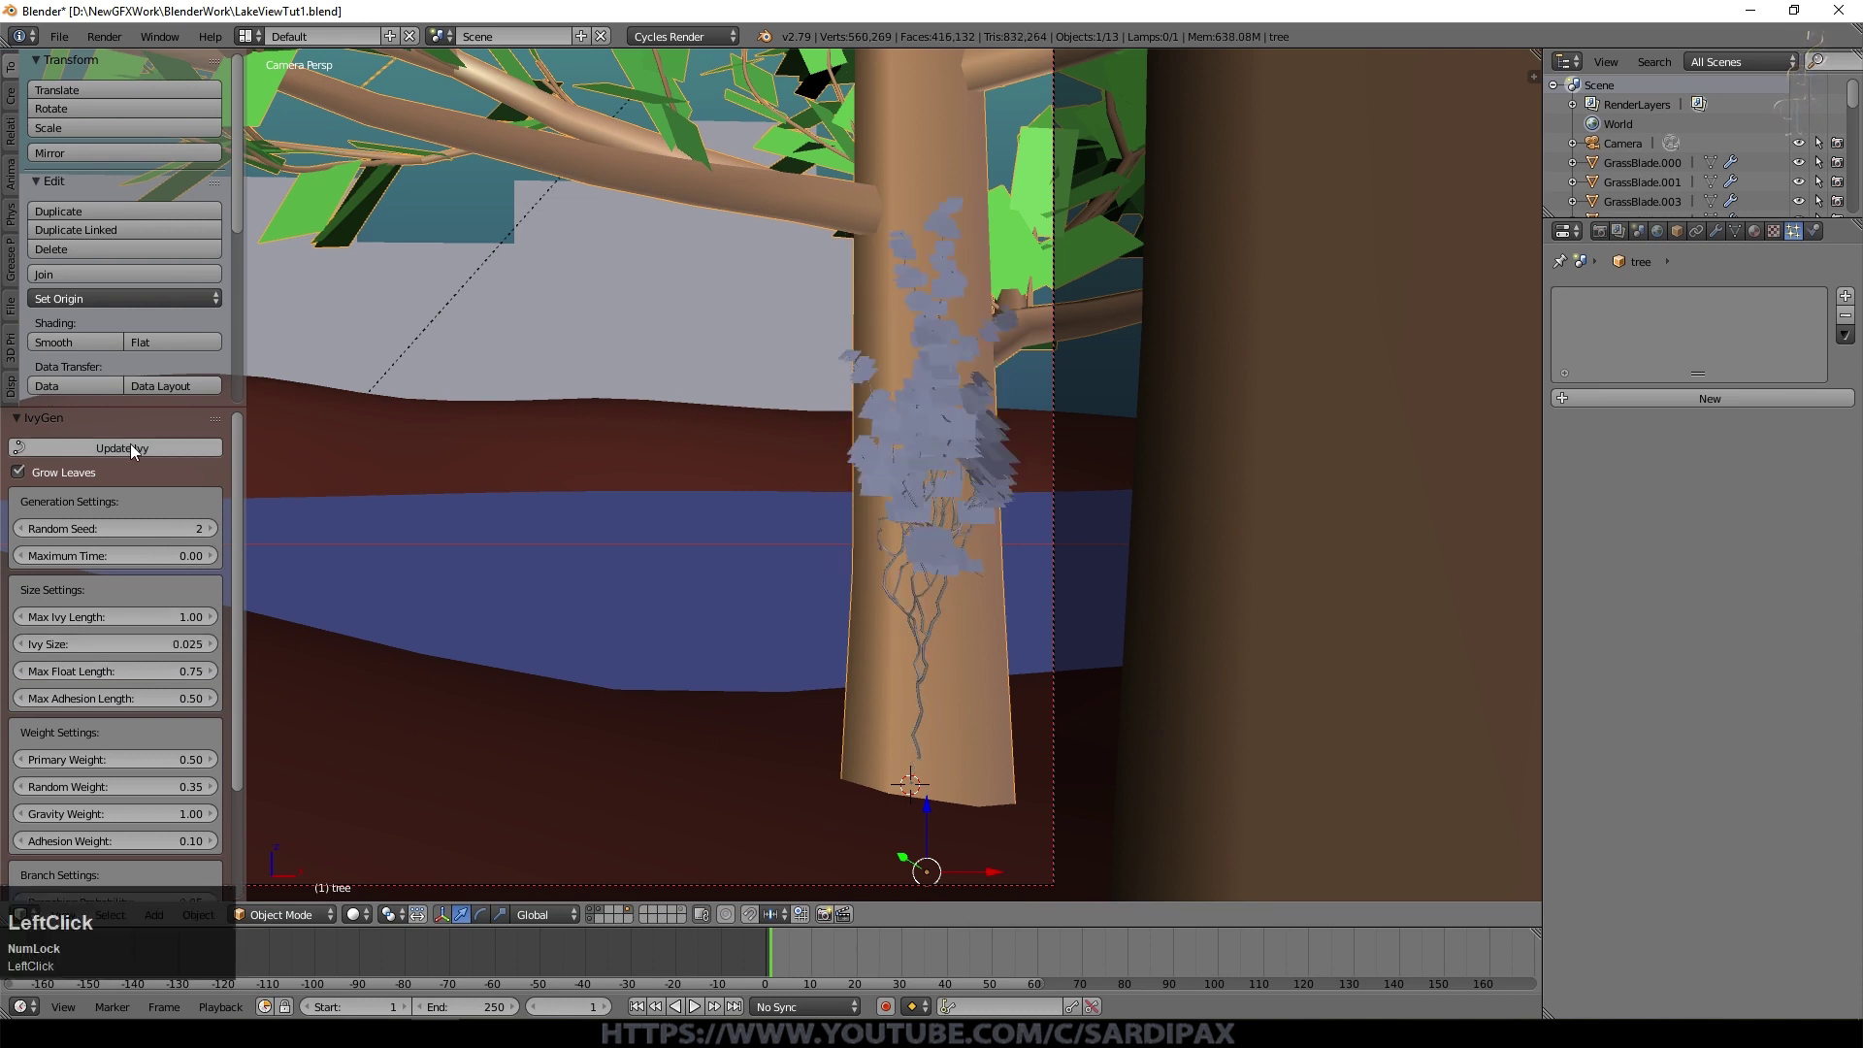
scroll(down, 3)
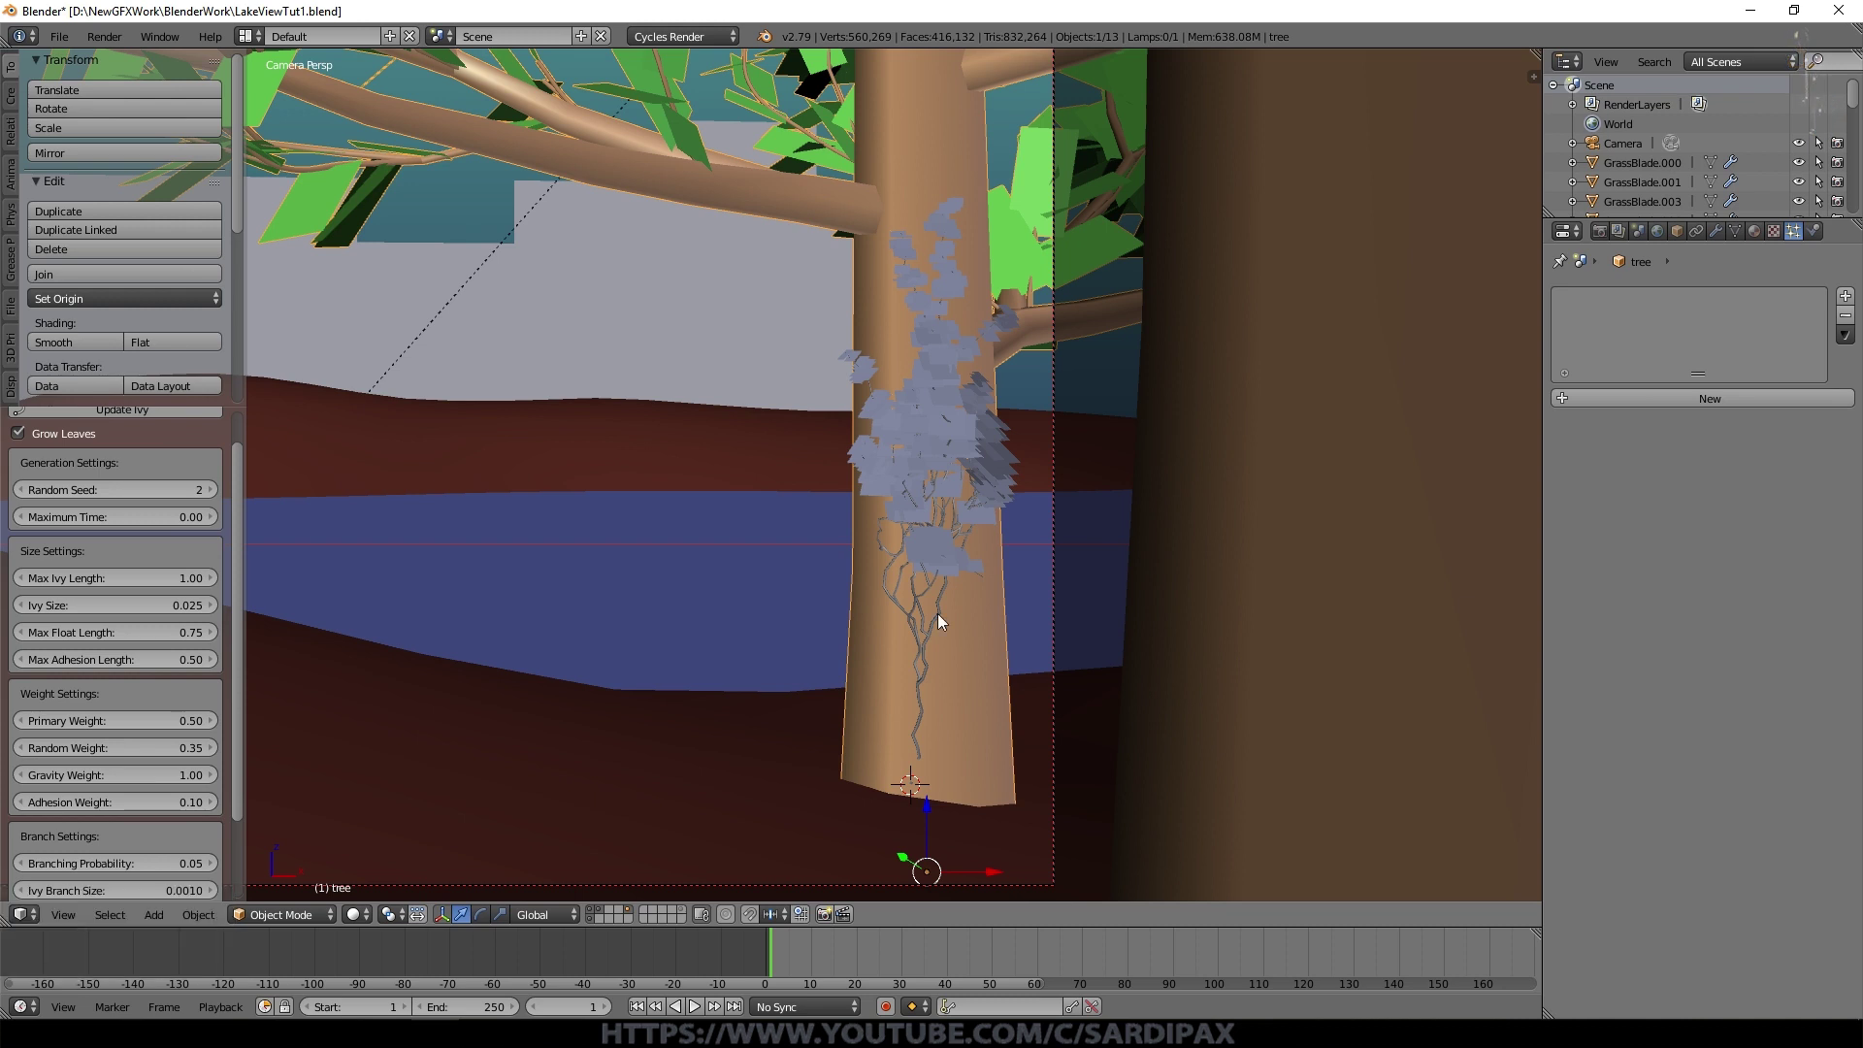
right_click(945, 619)
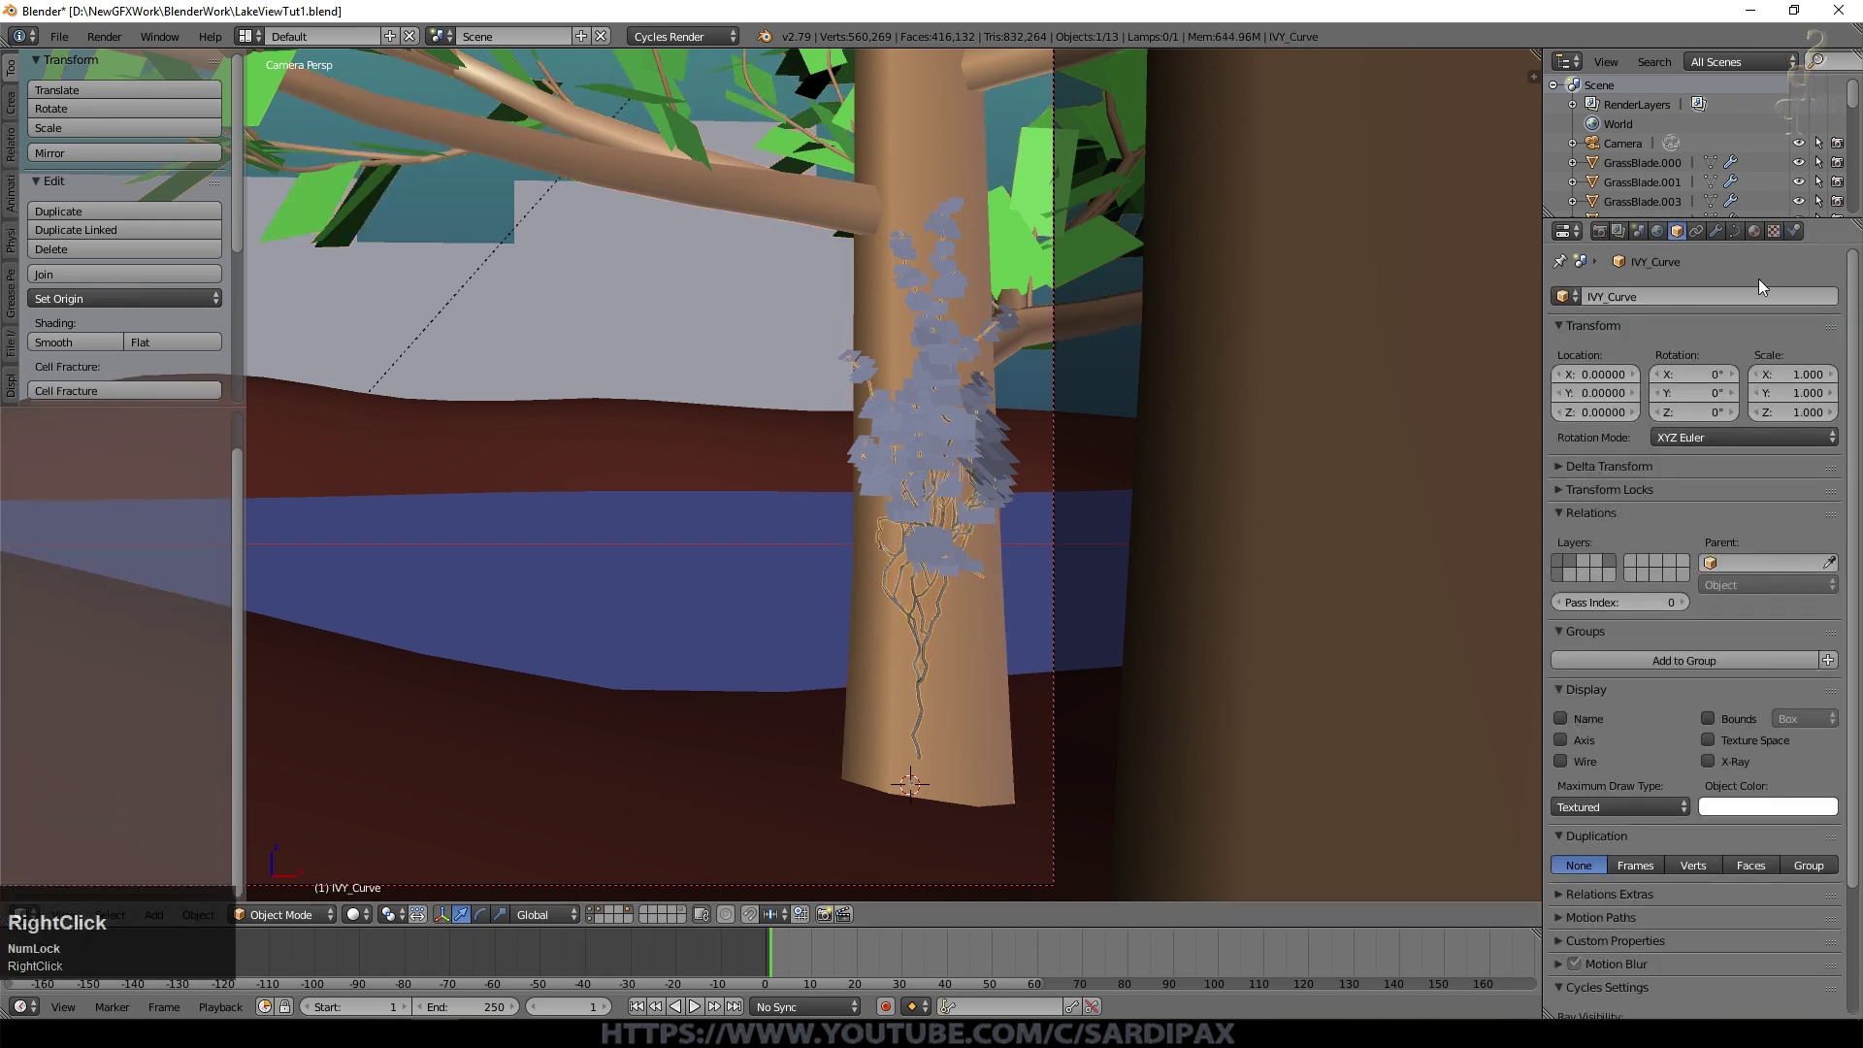
Step: Assign the CloseLeaves material to the IvyLeaf object
click(1774, 248)
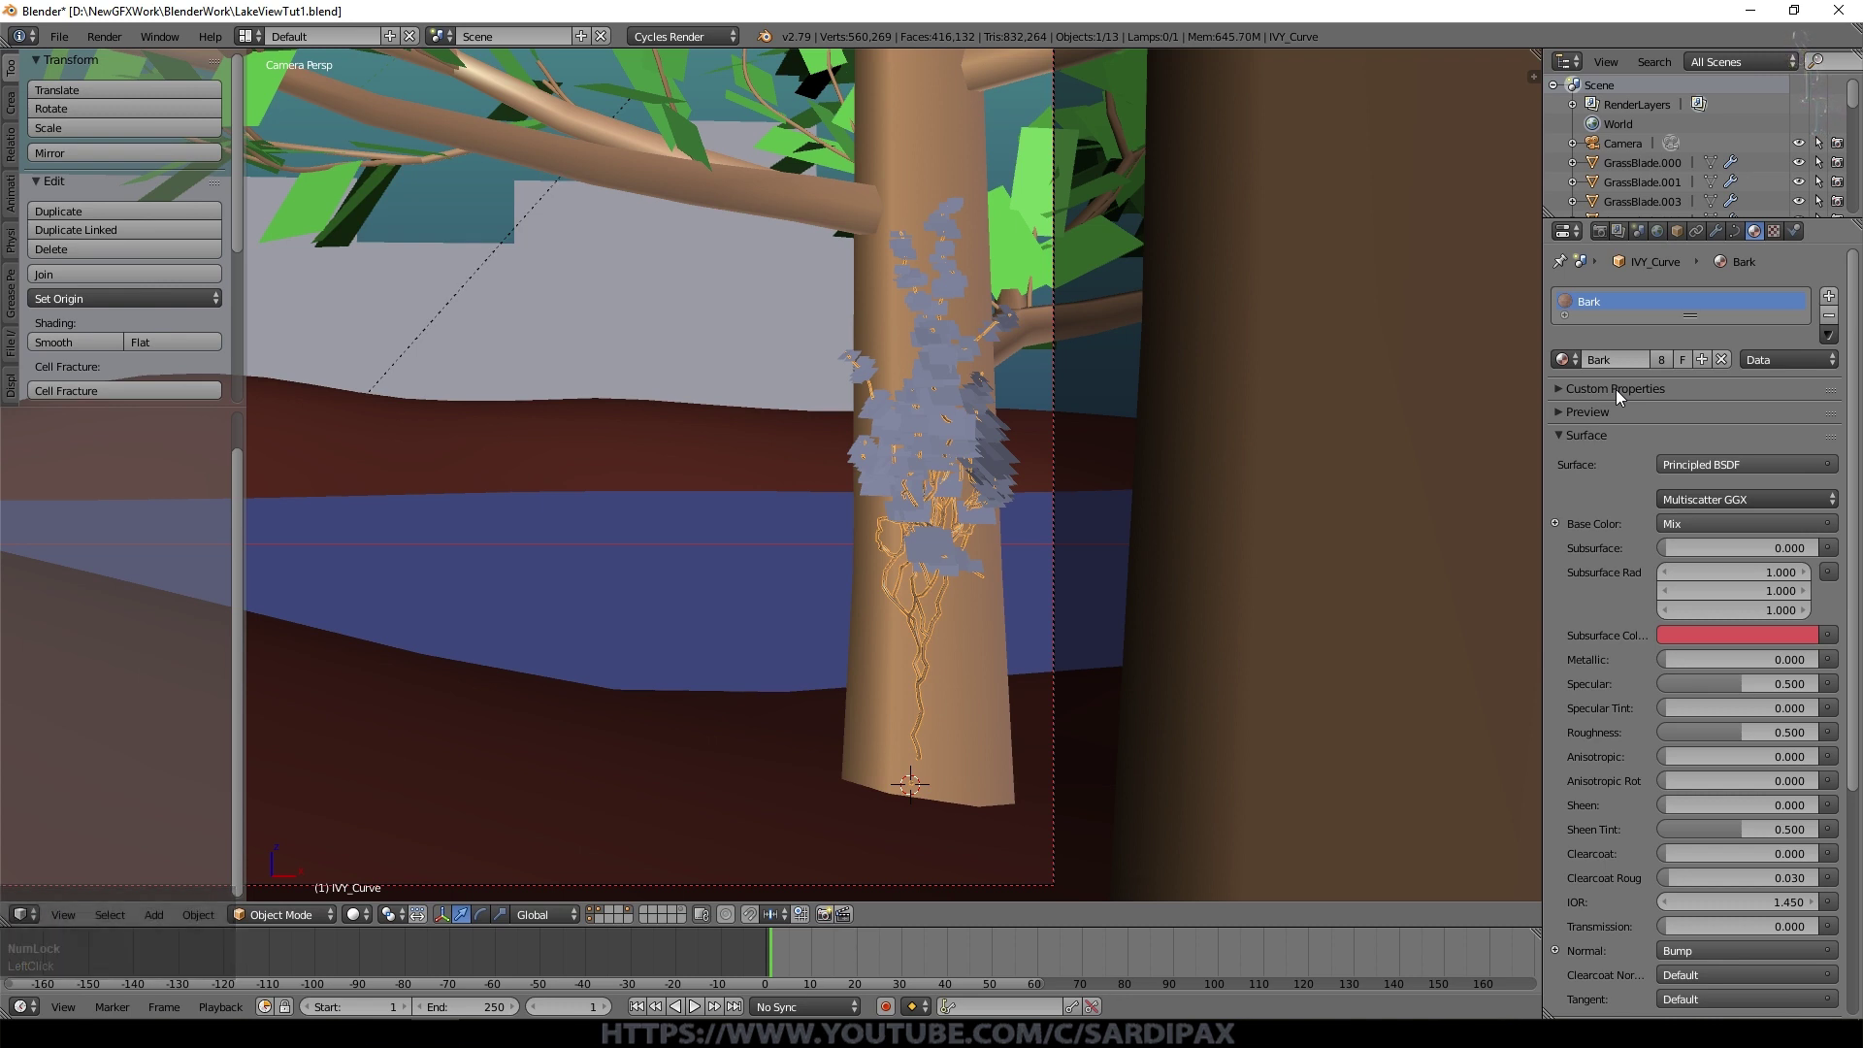
right_click(969, 574)
click(1572, 369)
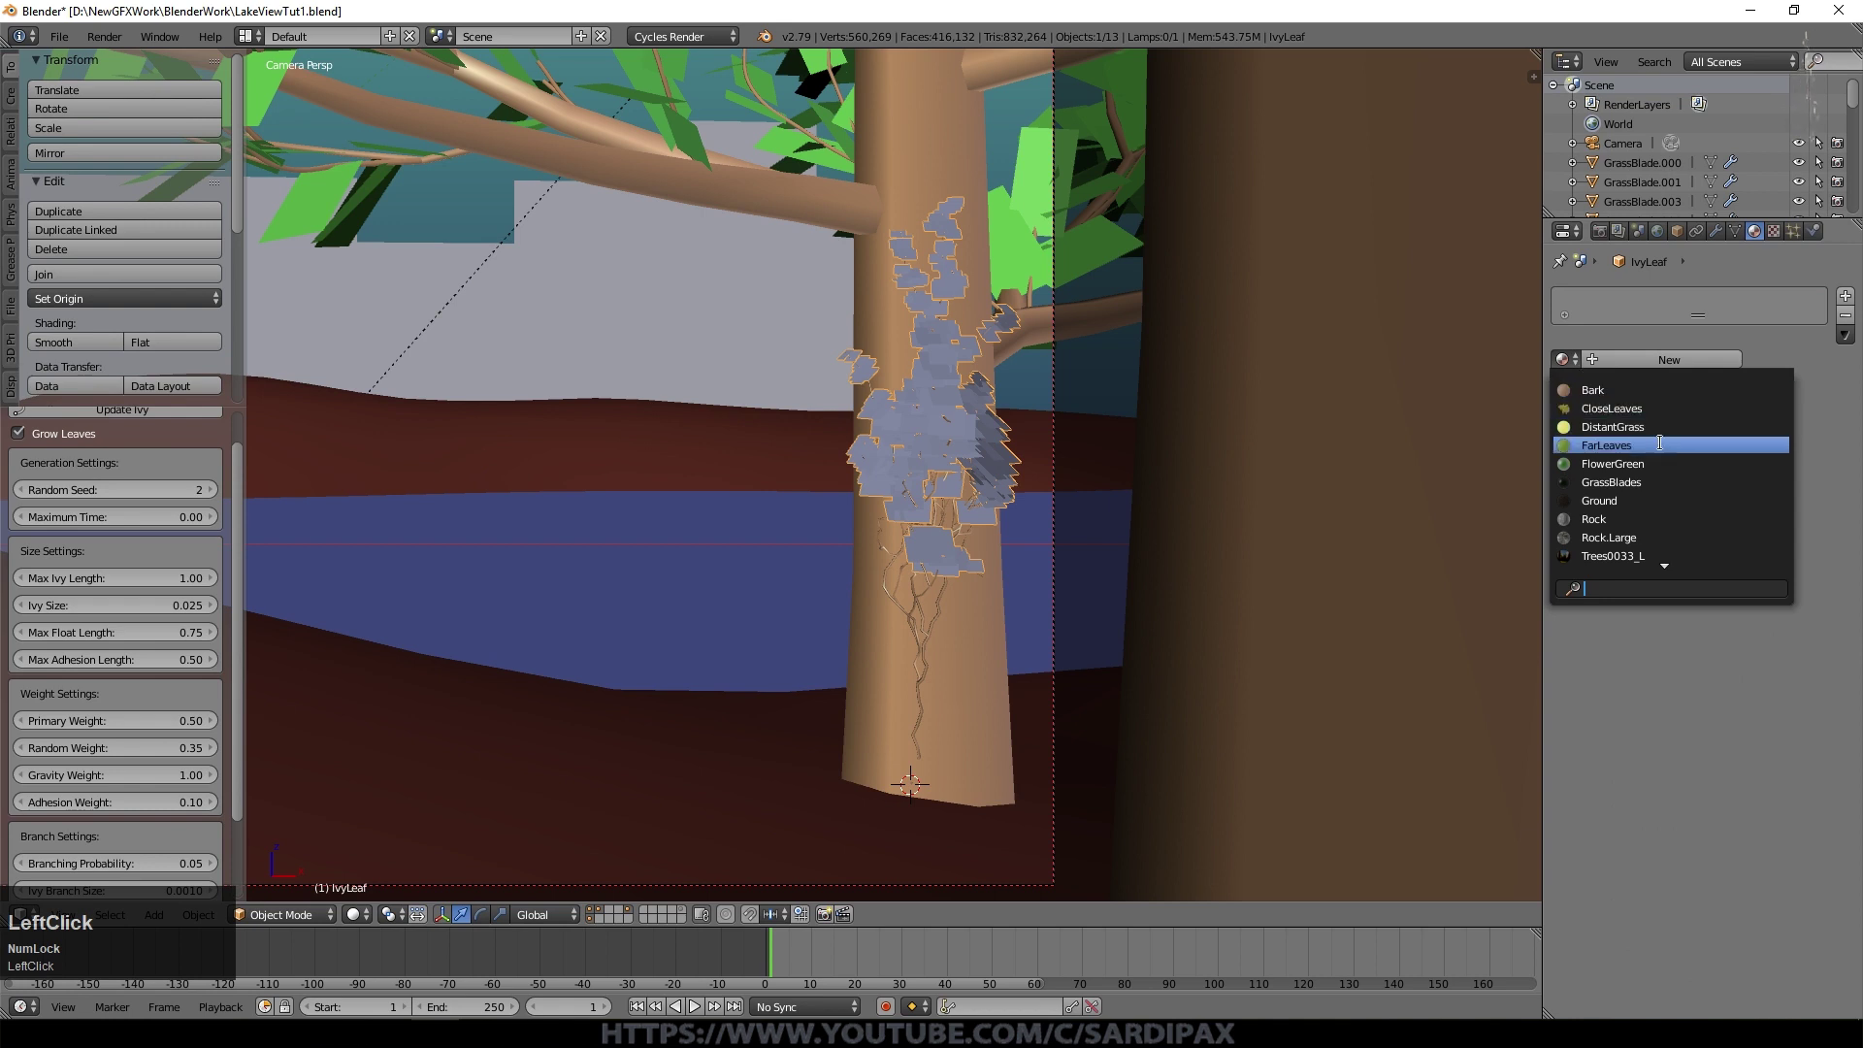
click(1669, 419)
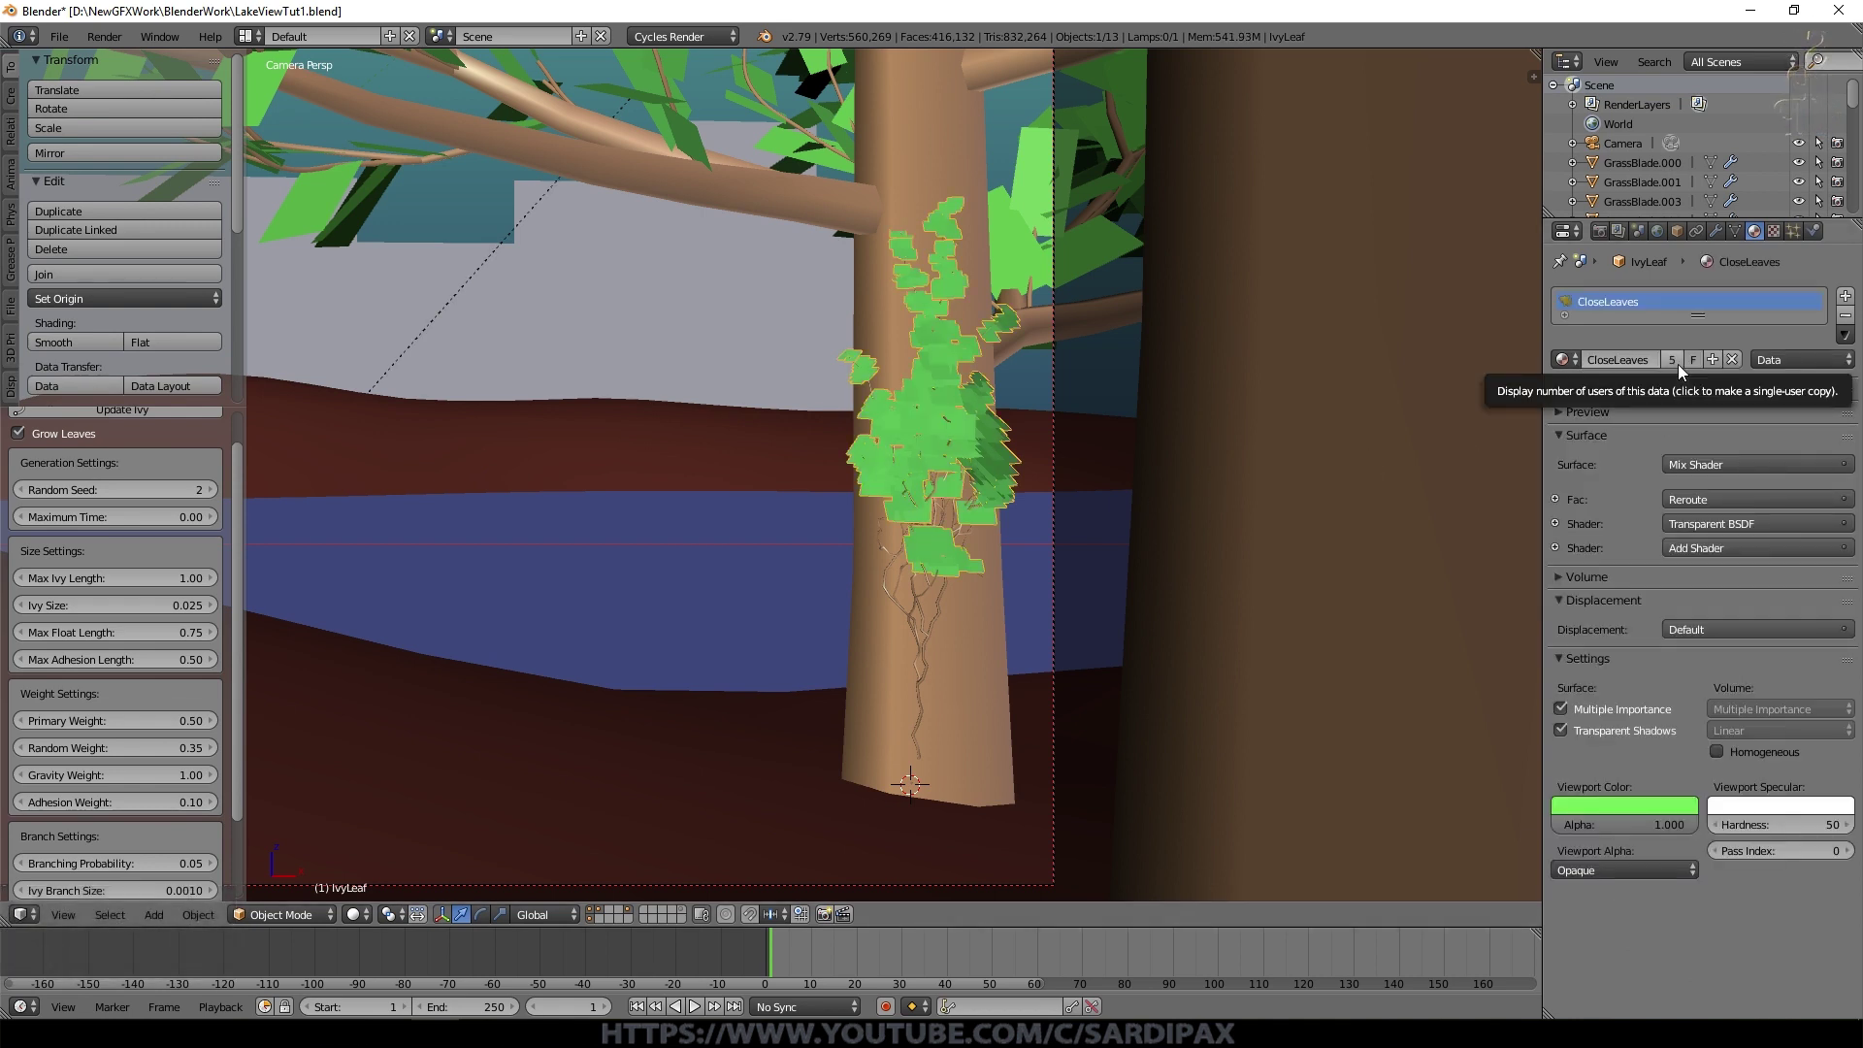
drag(1692, 398, 1698, 414)
Step: Make the leaf material a single-user copy named IvyLeaves
click(1674, 372)
key(shift+i)
text(vy)
key(shift+l)
text(eaves)
key(Return)
click(1674, 375)
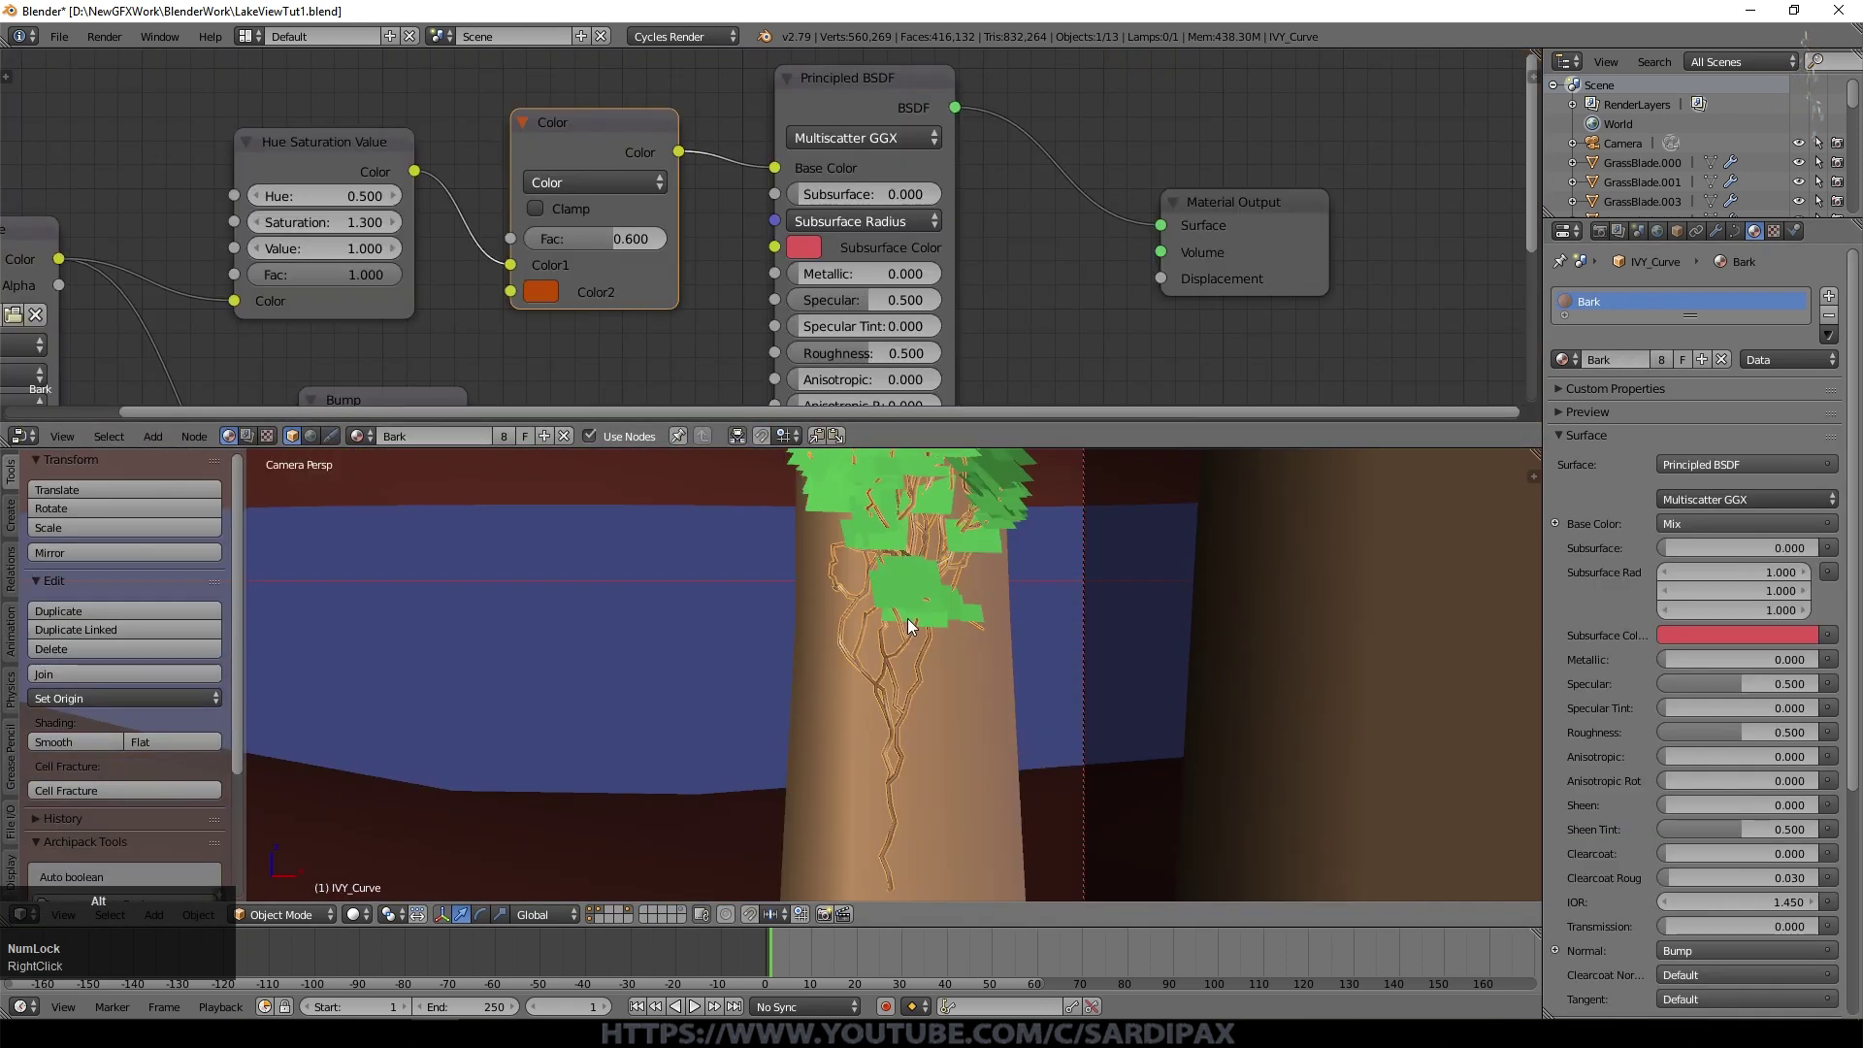
Step: Convert IVY_Curve to a mesh and join it with IvyLeaf into one ivy object
key(alt+c)
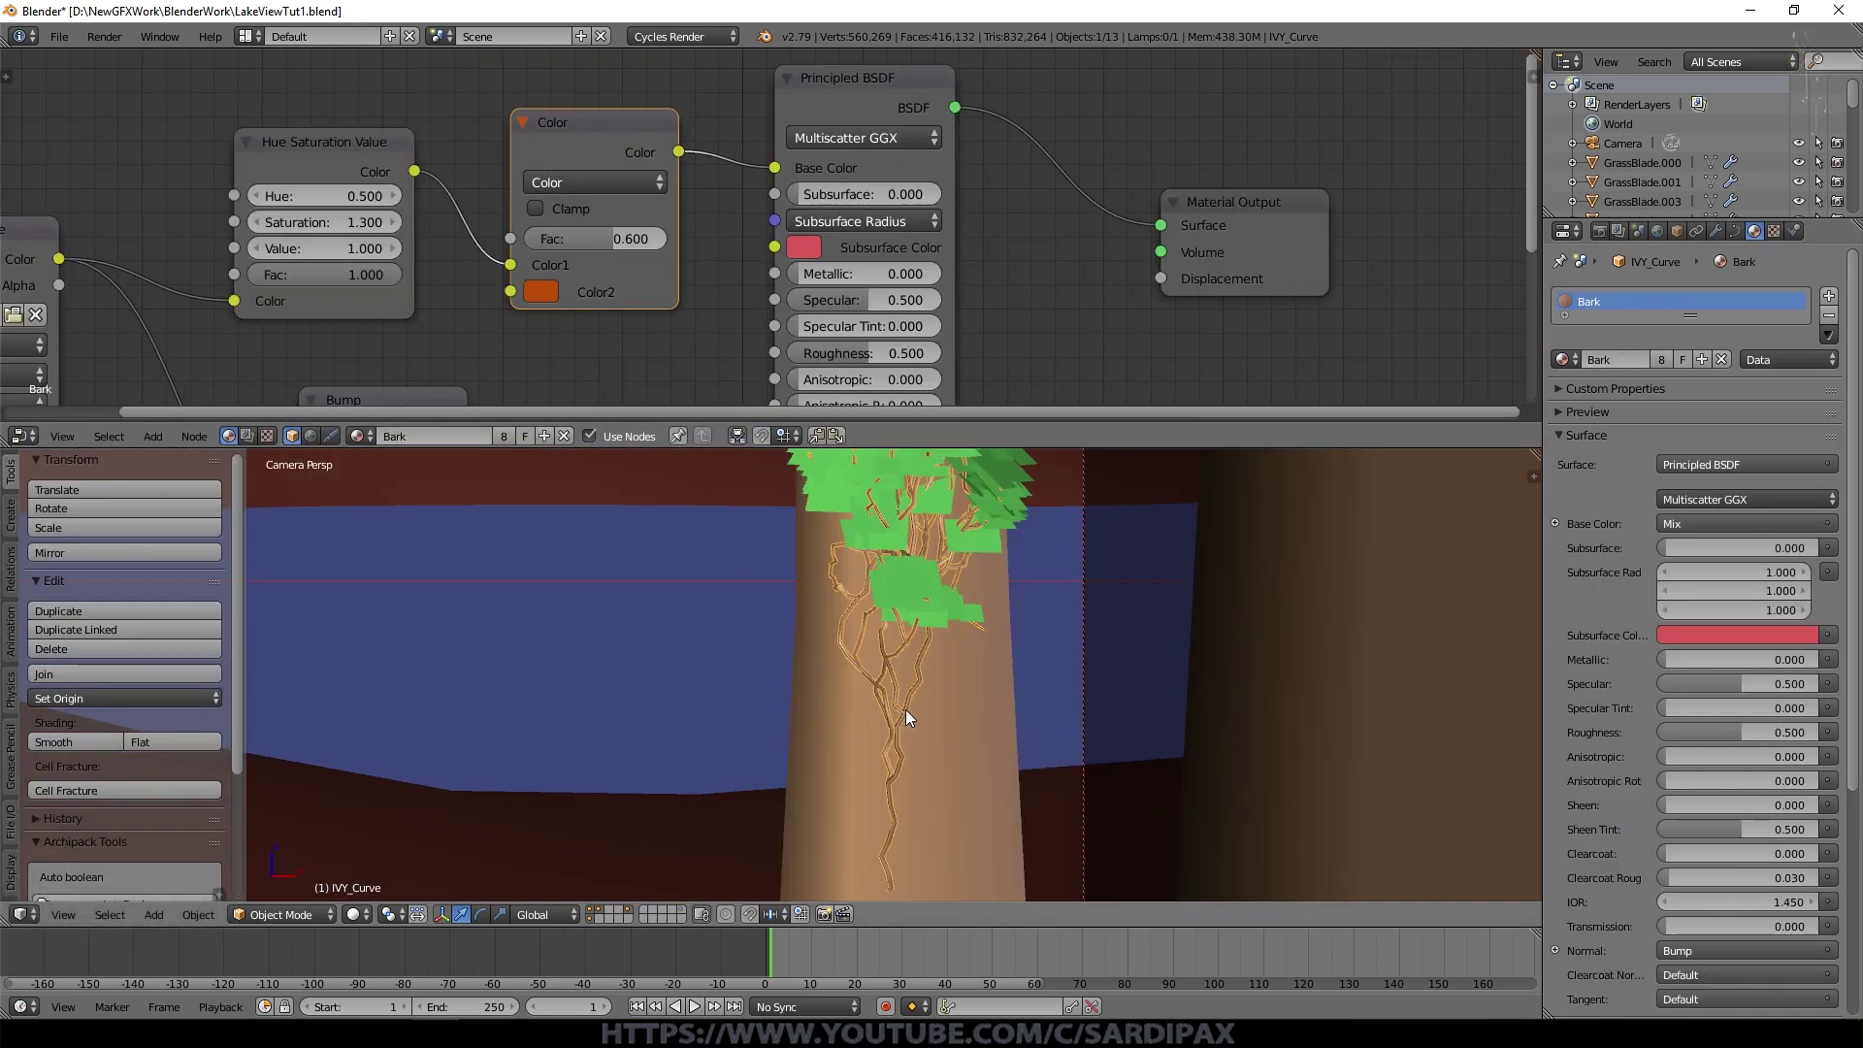
key(alt+c)
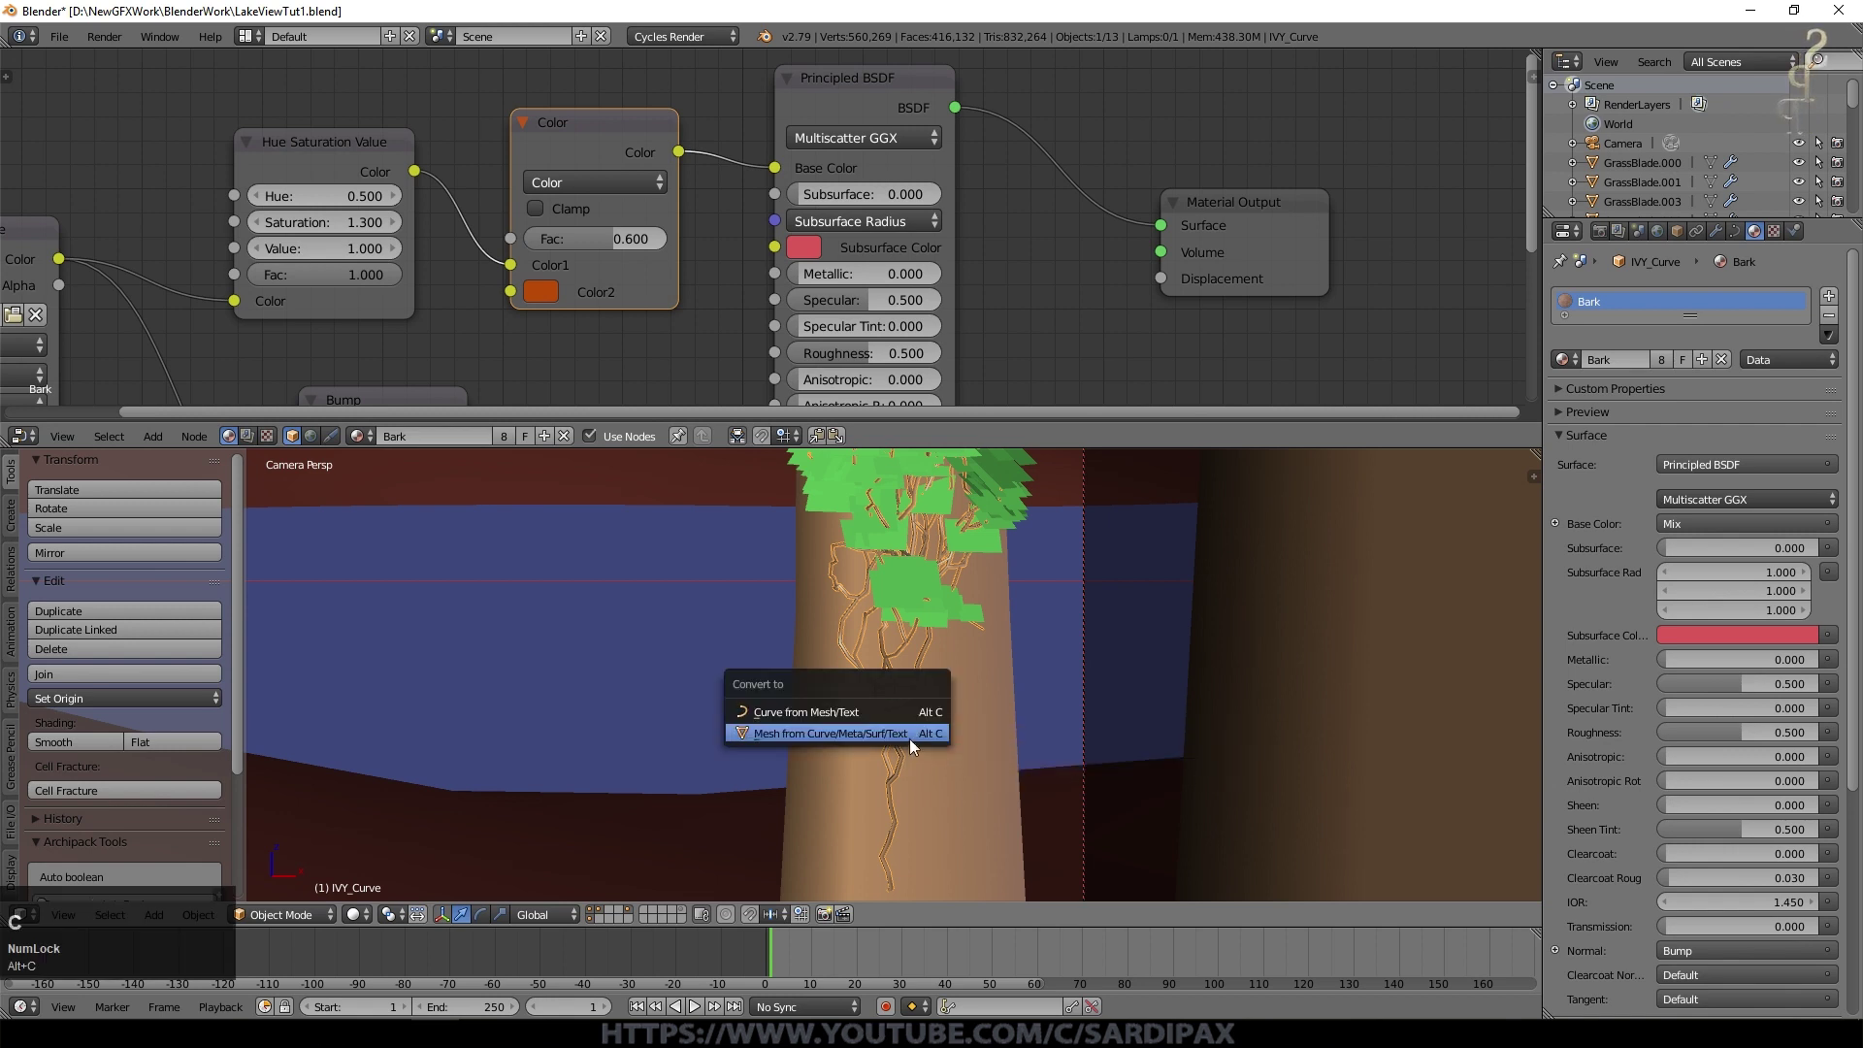
click(913, 739)
right_click(909, 580)
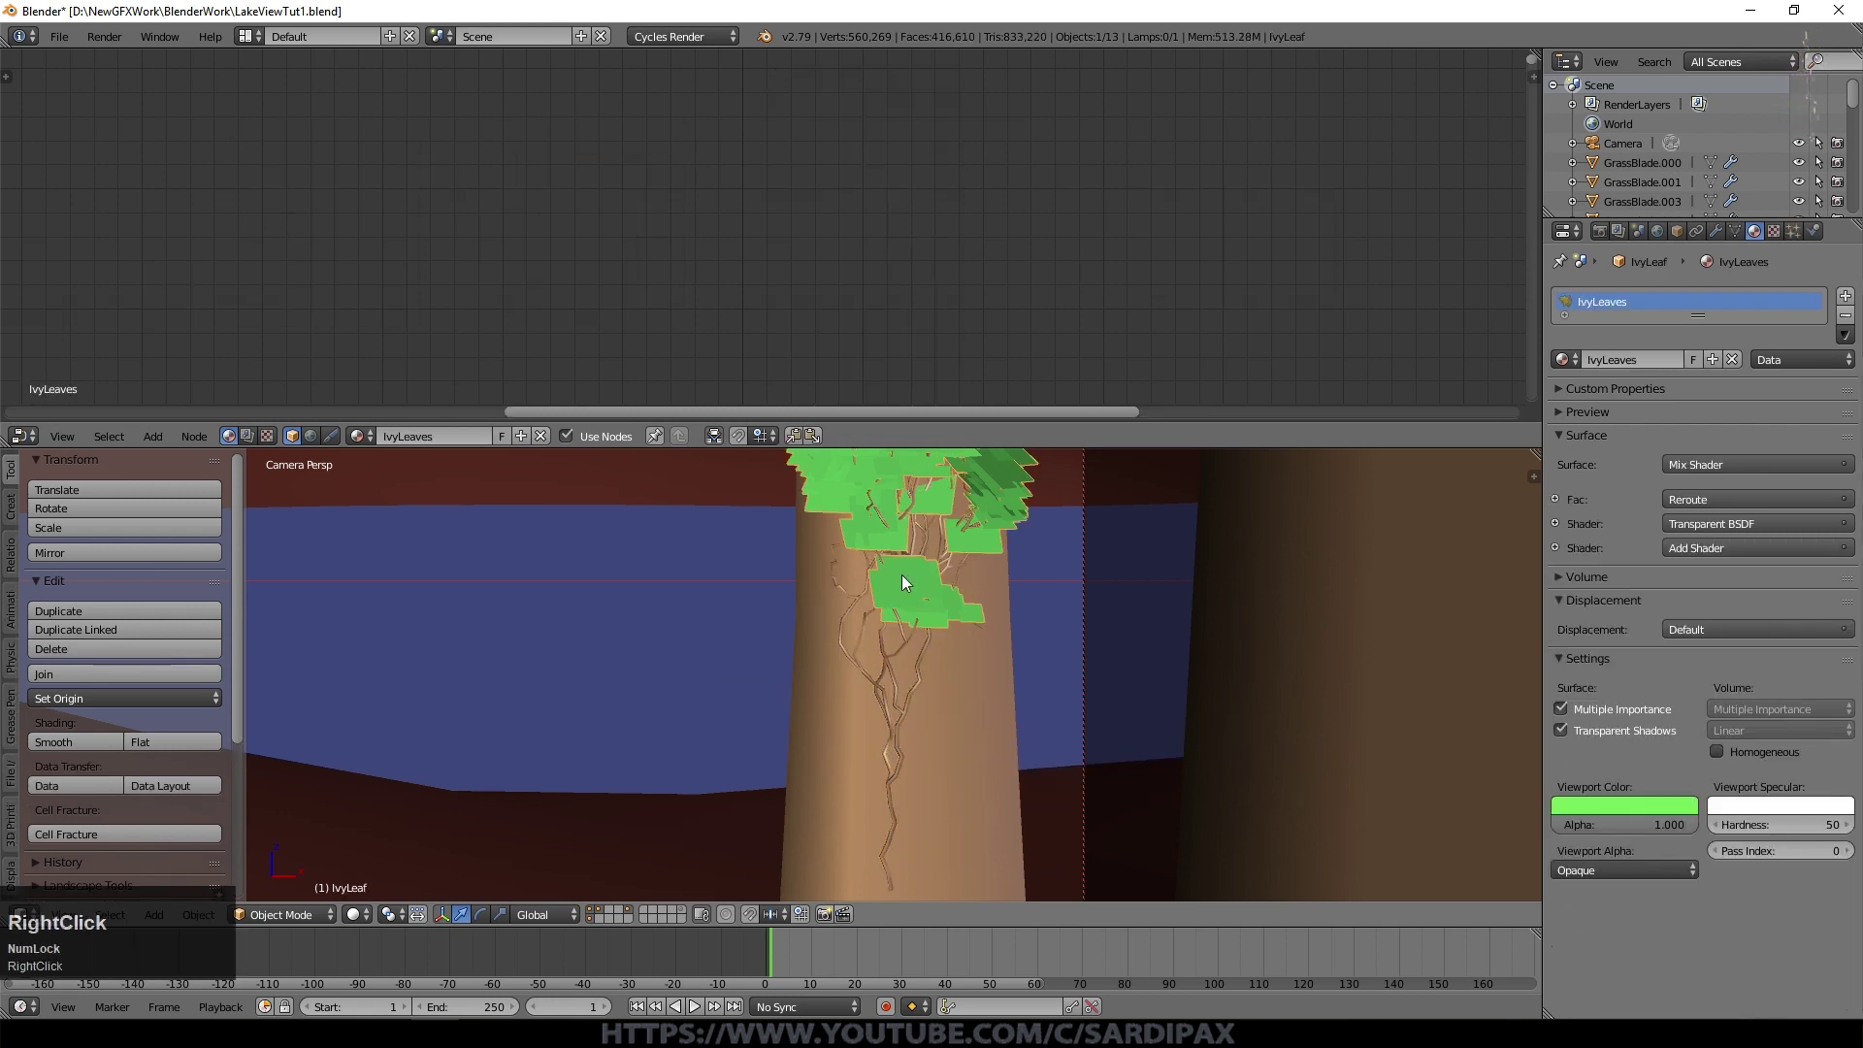
right_click(926, 685)
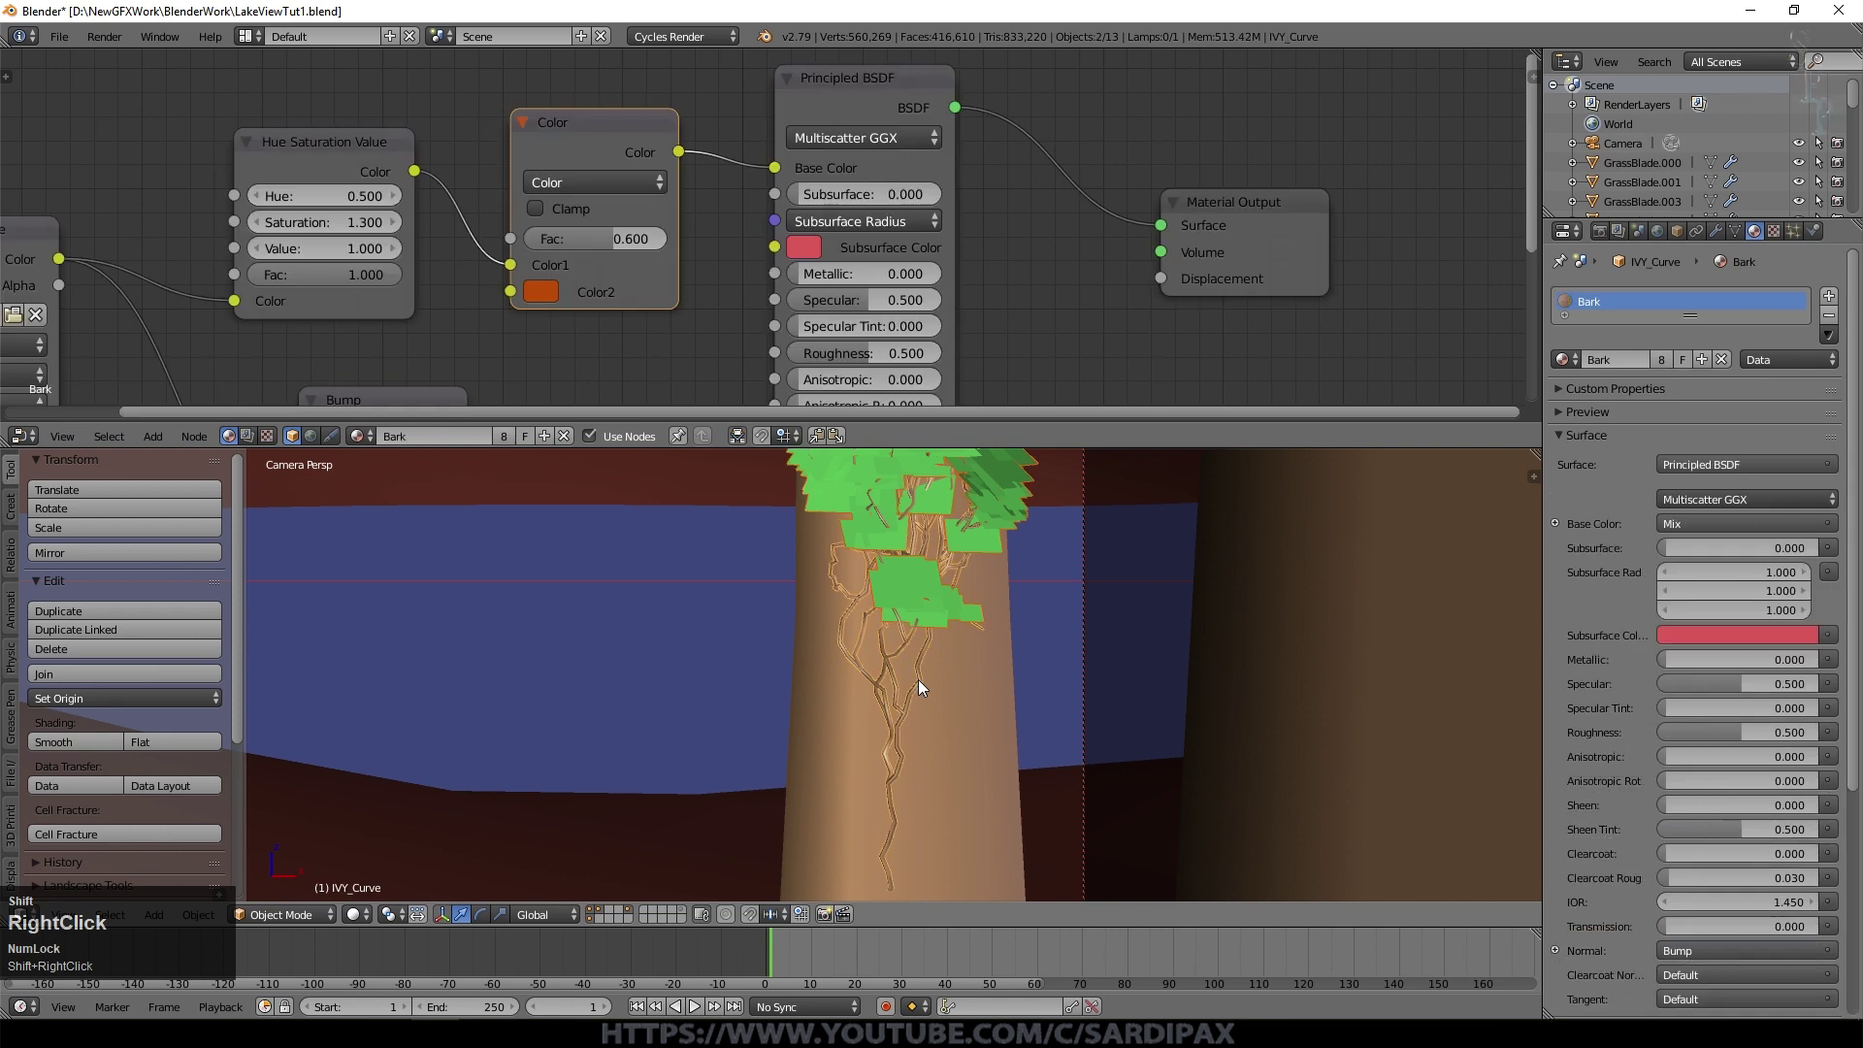
click(96, 680)
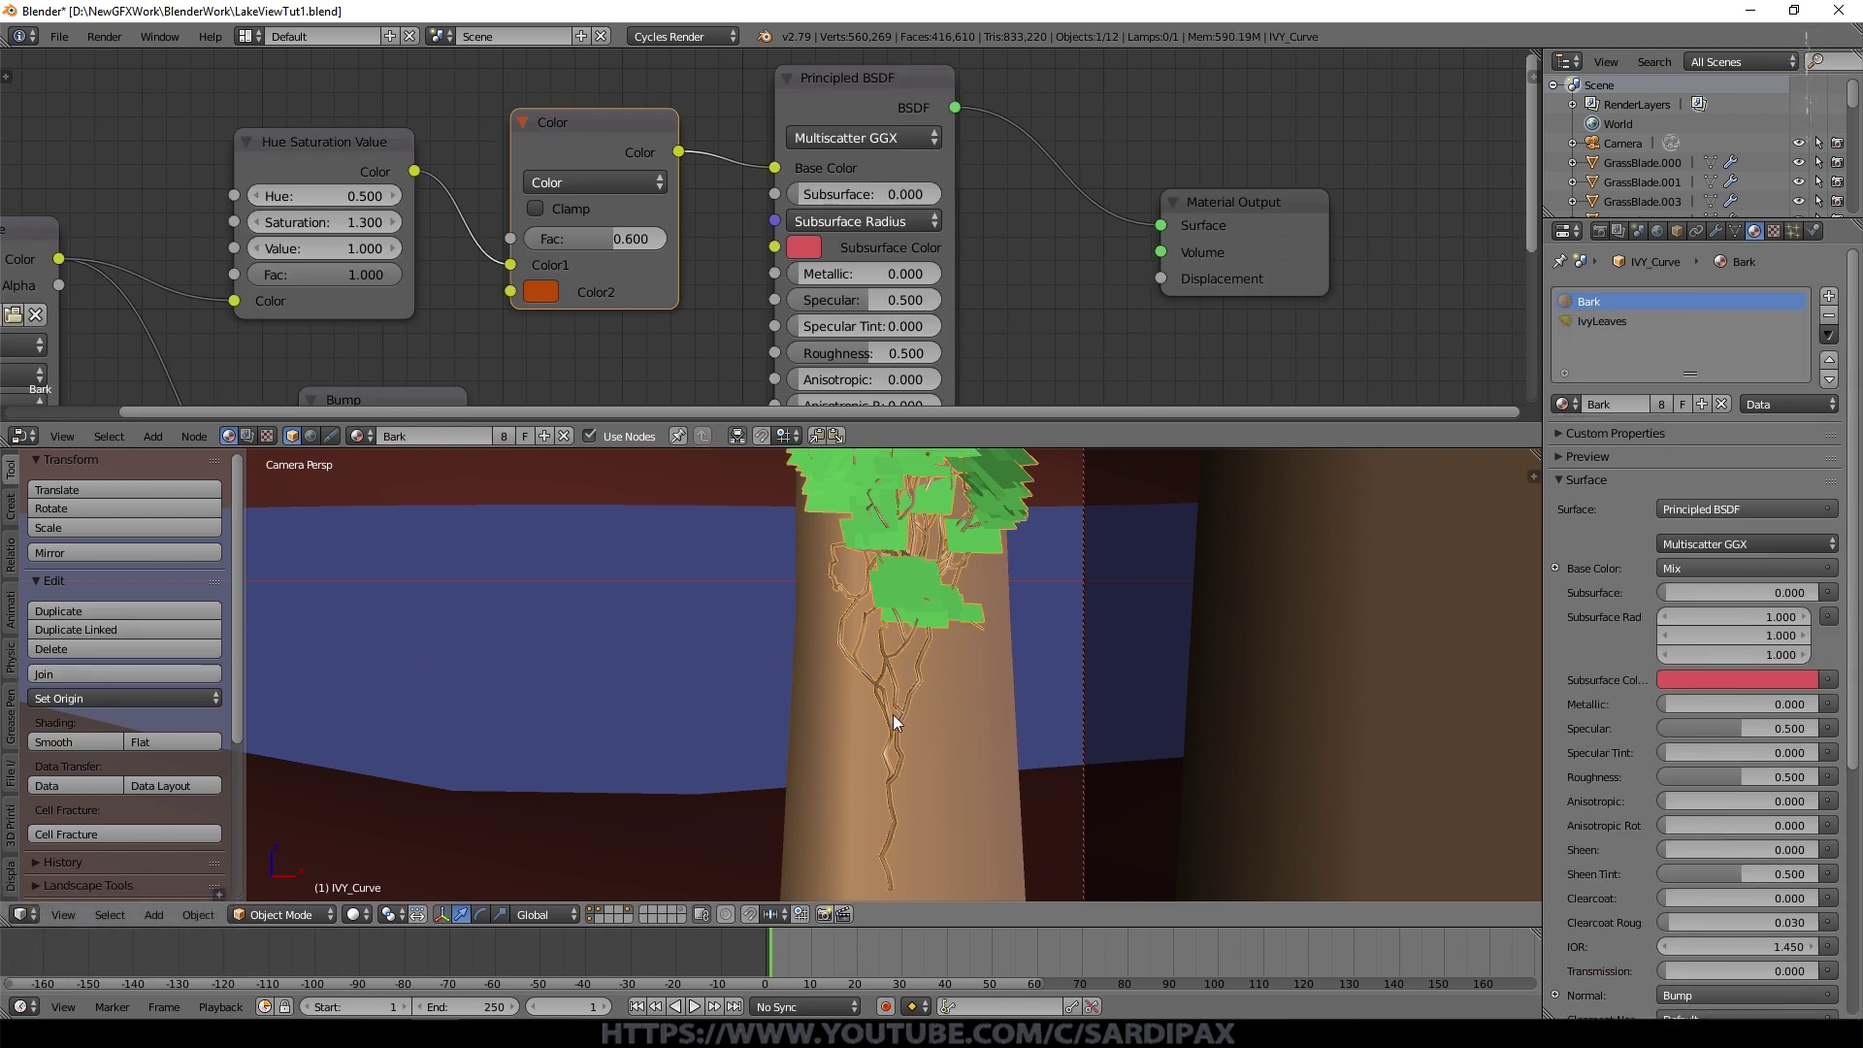
Step: Select the merged ivy, centre its origin and shift it lower on the trunk
key(a)
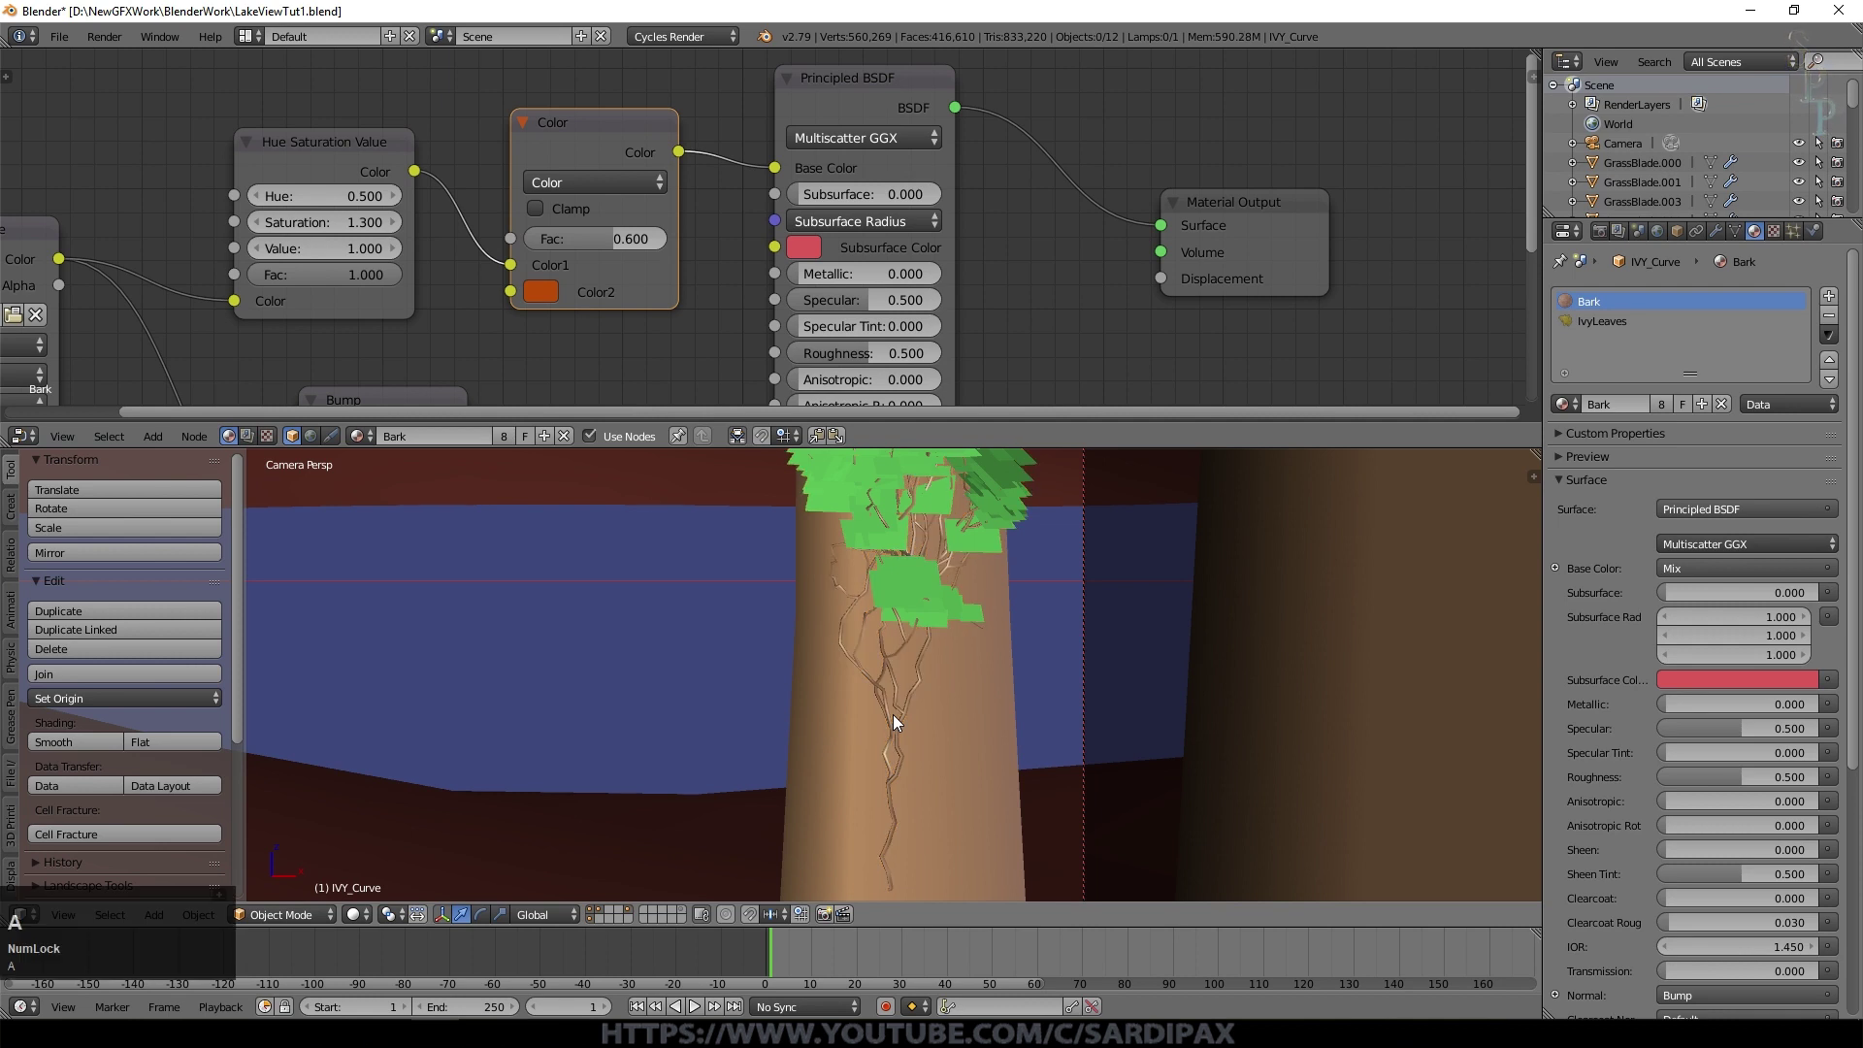
right_click(908, 721)
scroll(down, 3)
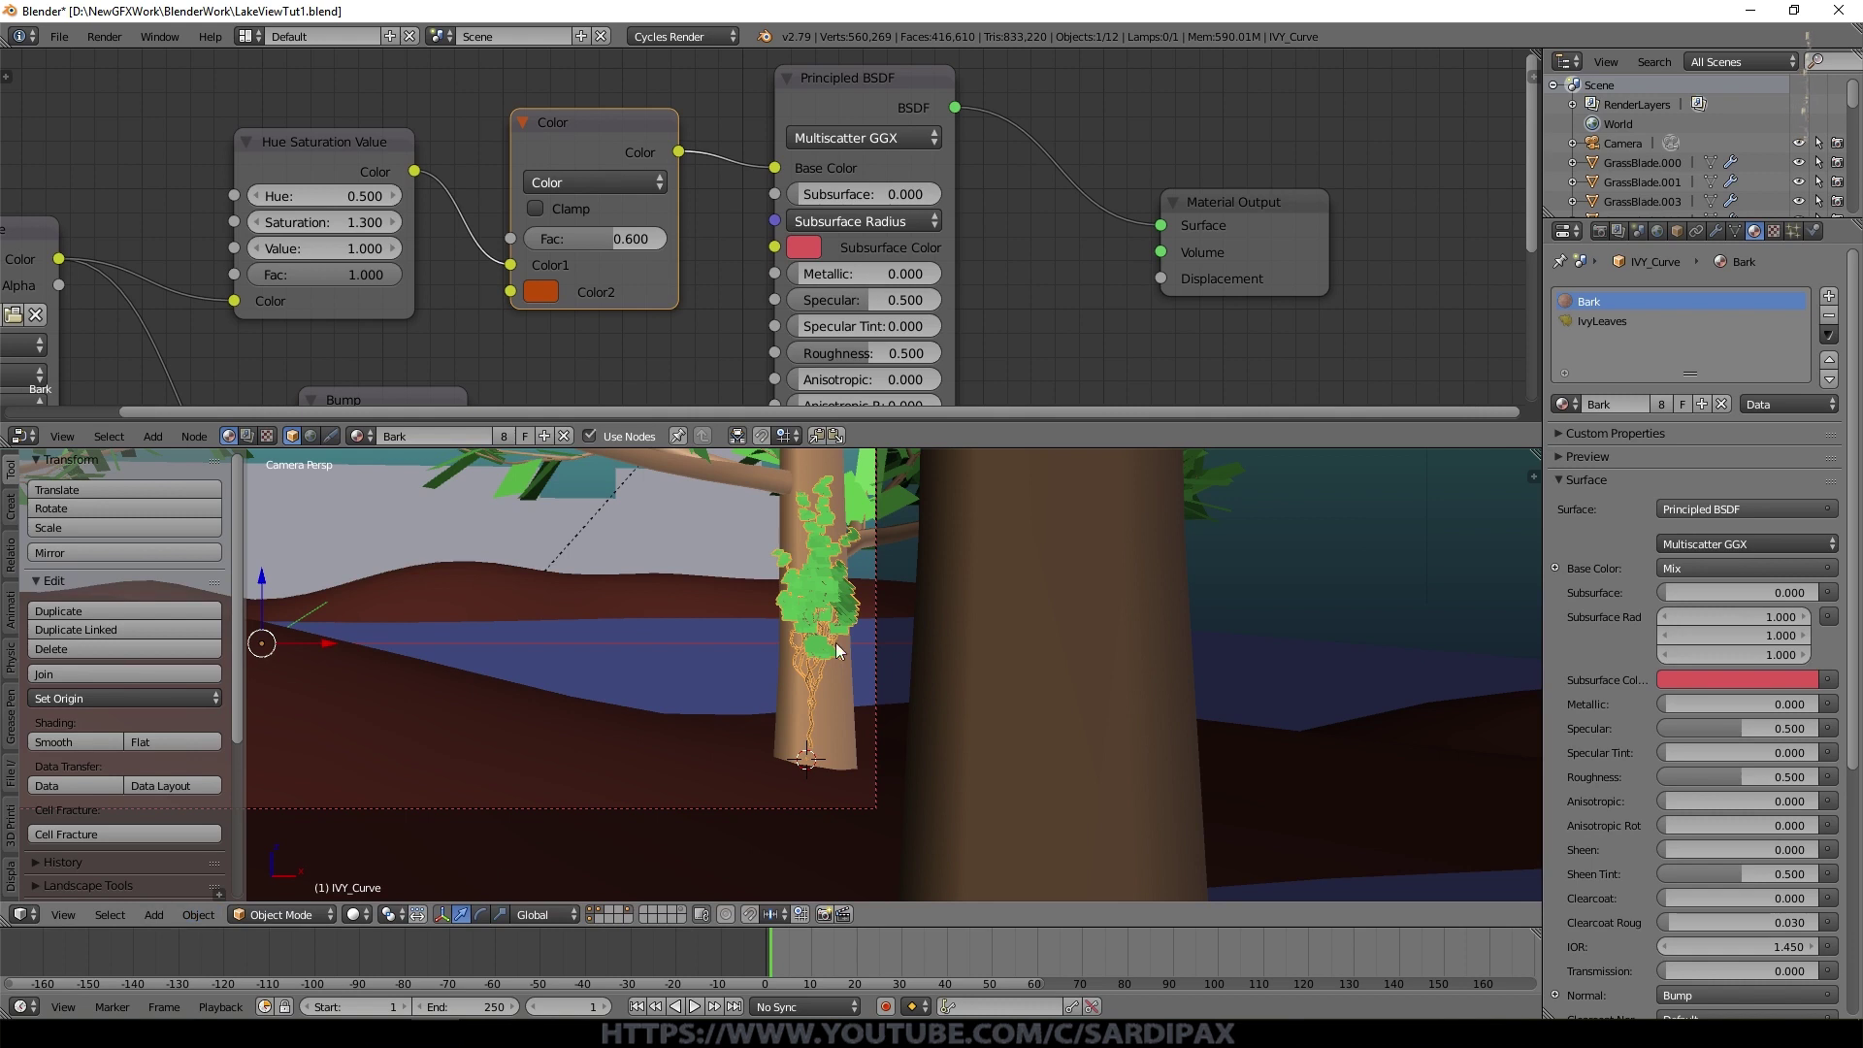
scroll(down, 3)
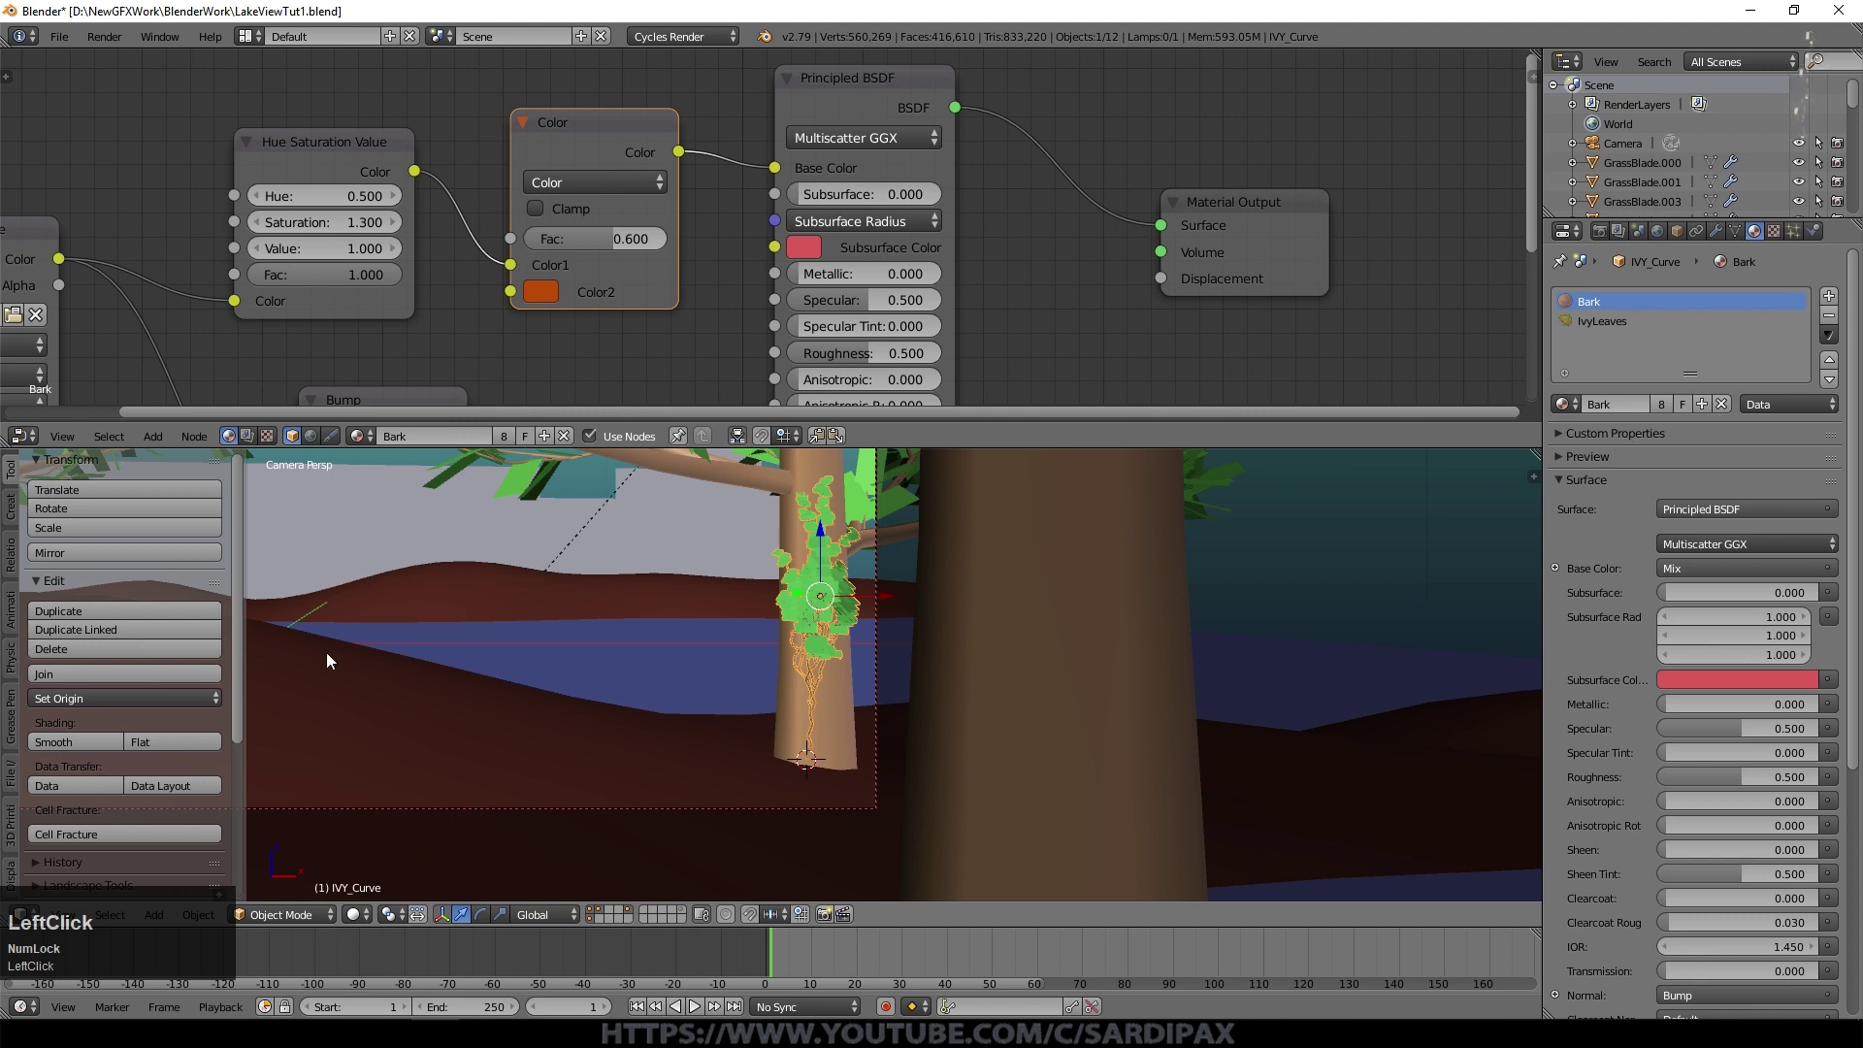
click(818, 539)
click(824, 533)
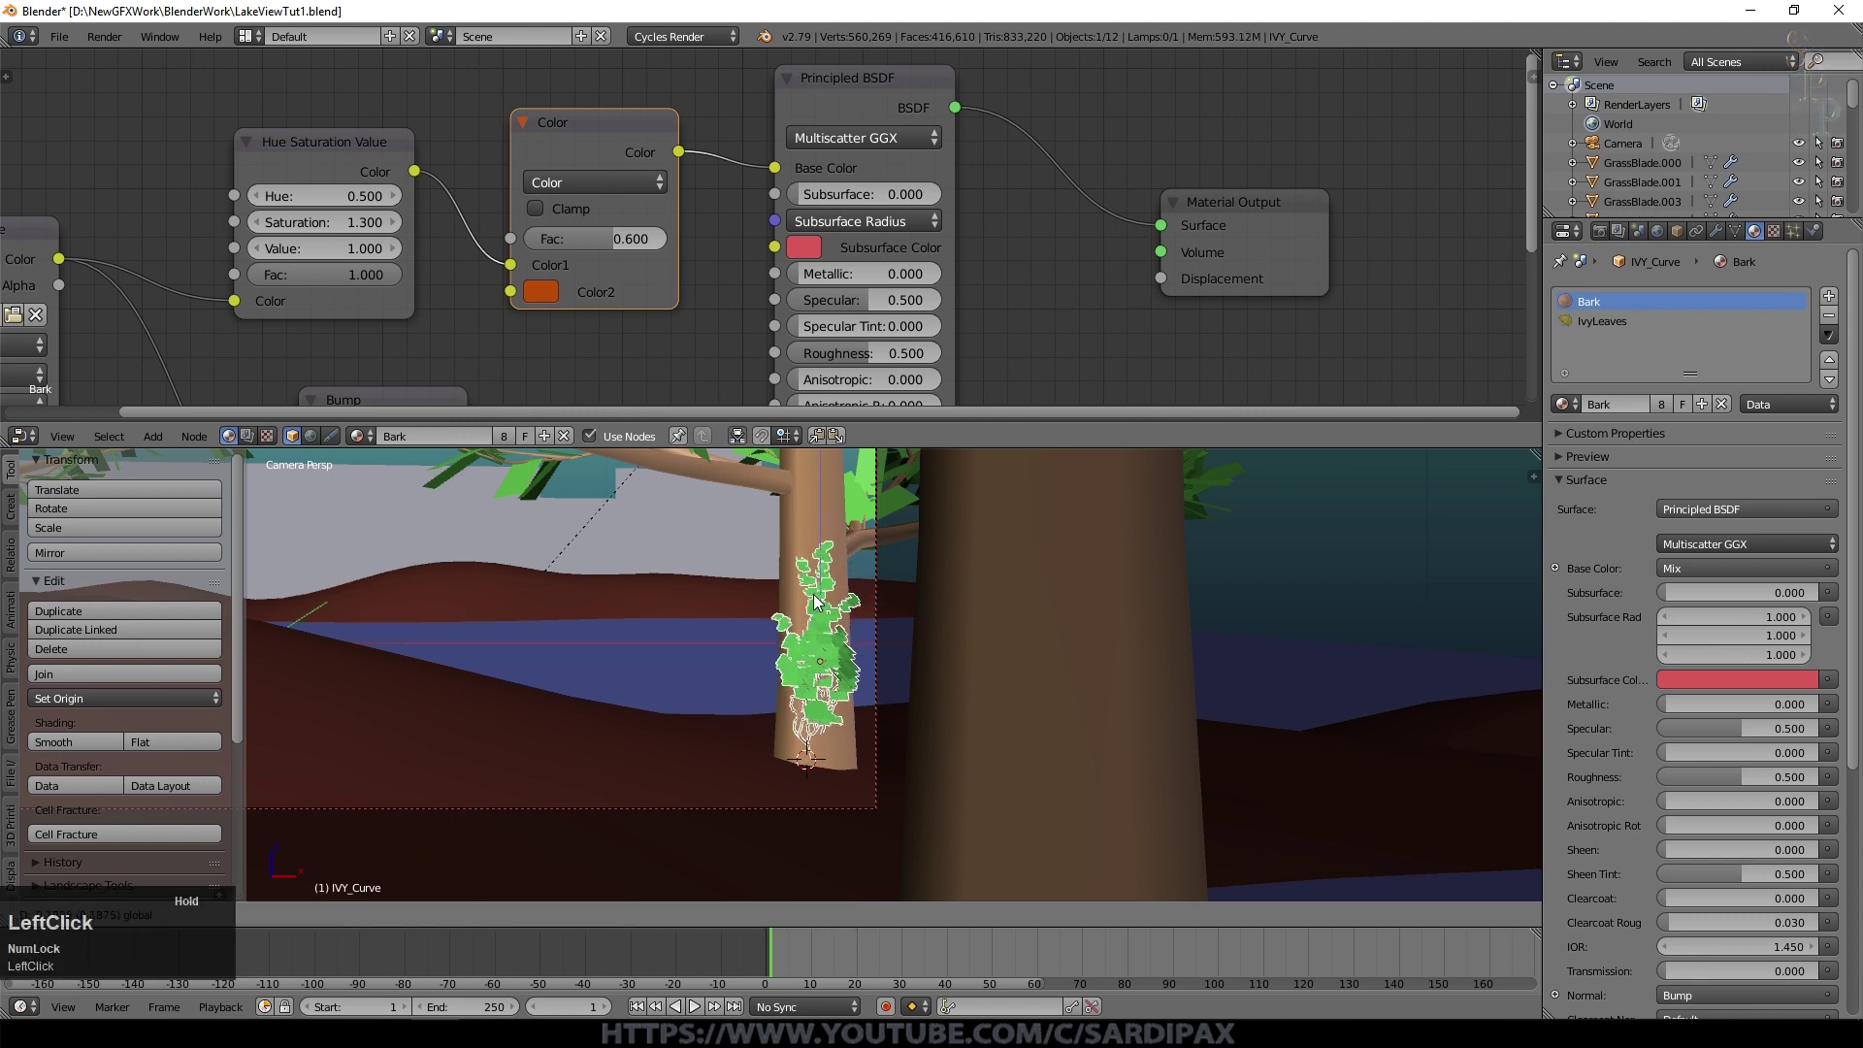
scroll(up, 3)
key(KP_Decimal)
middle_click(842, 622)
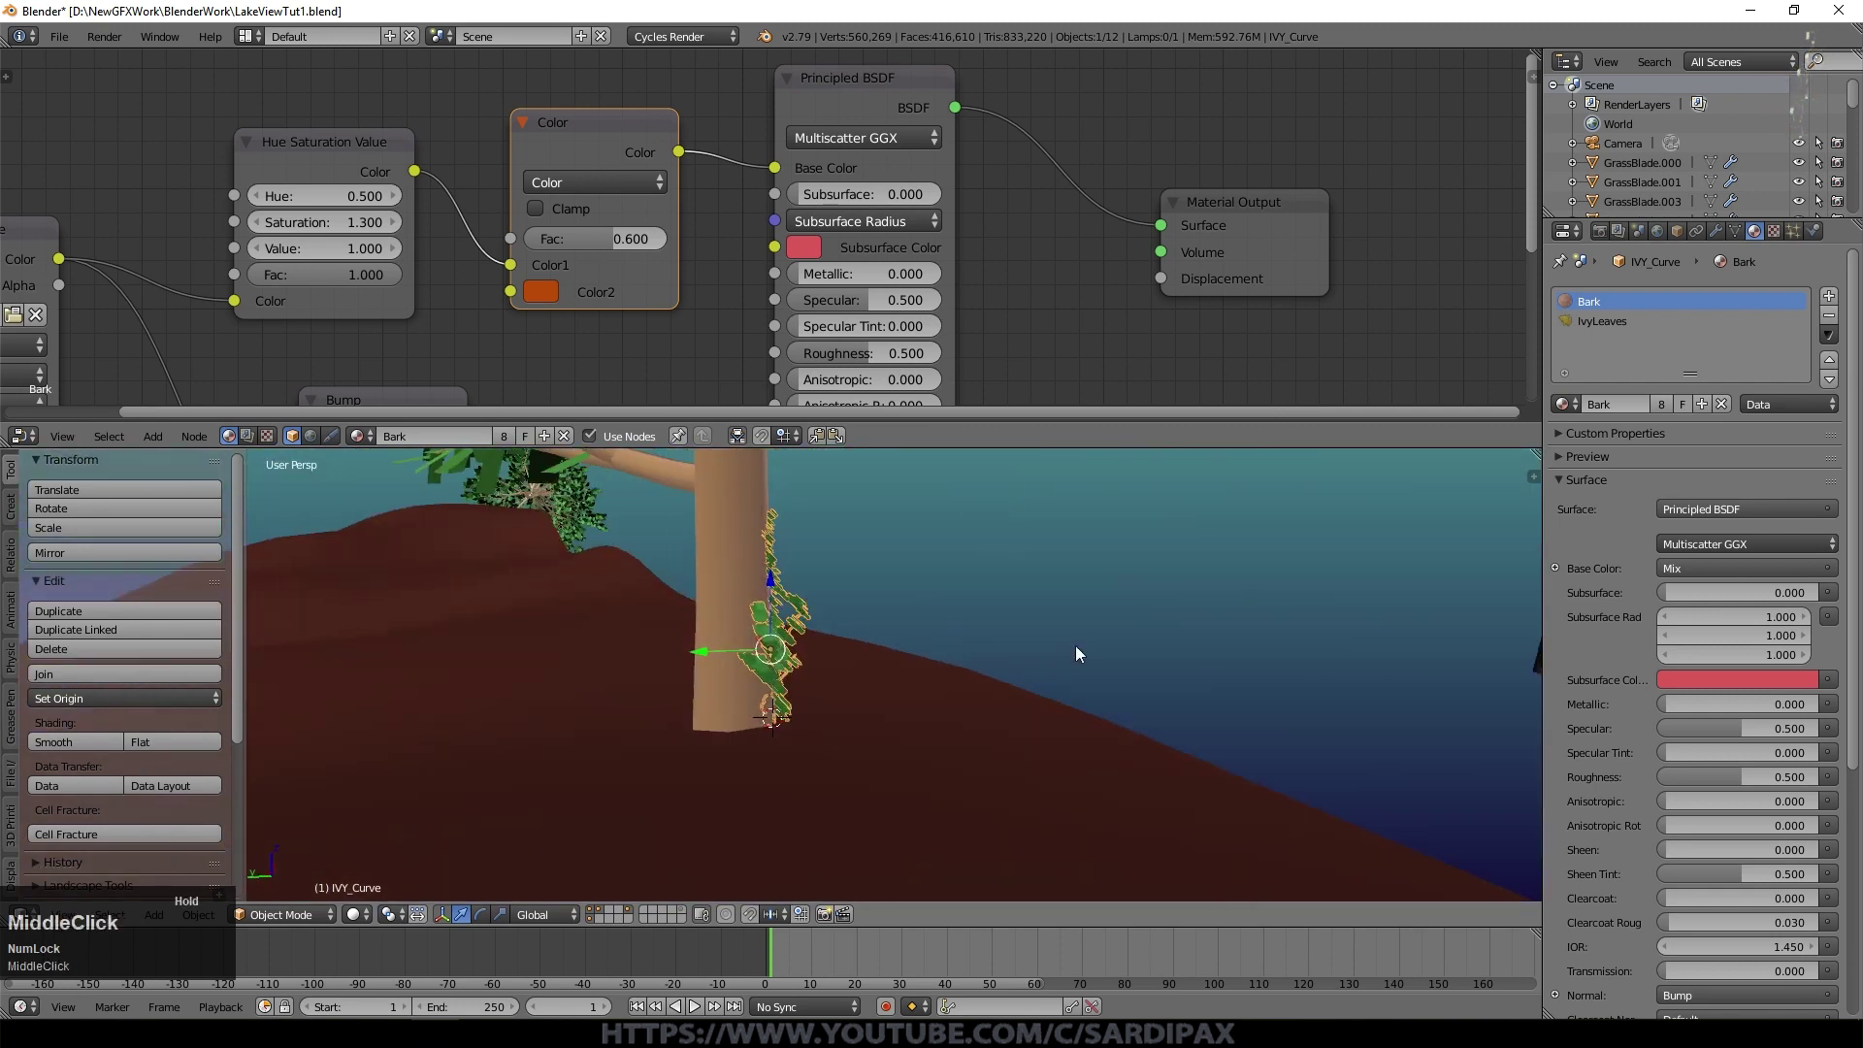
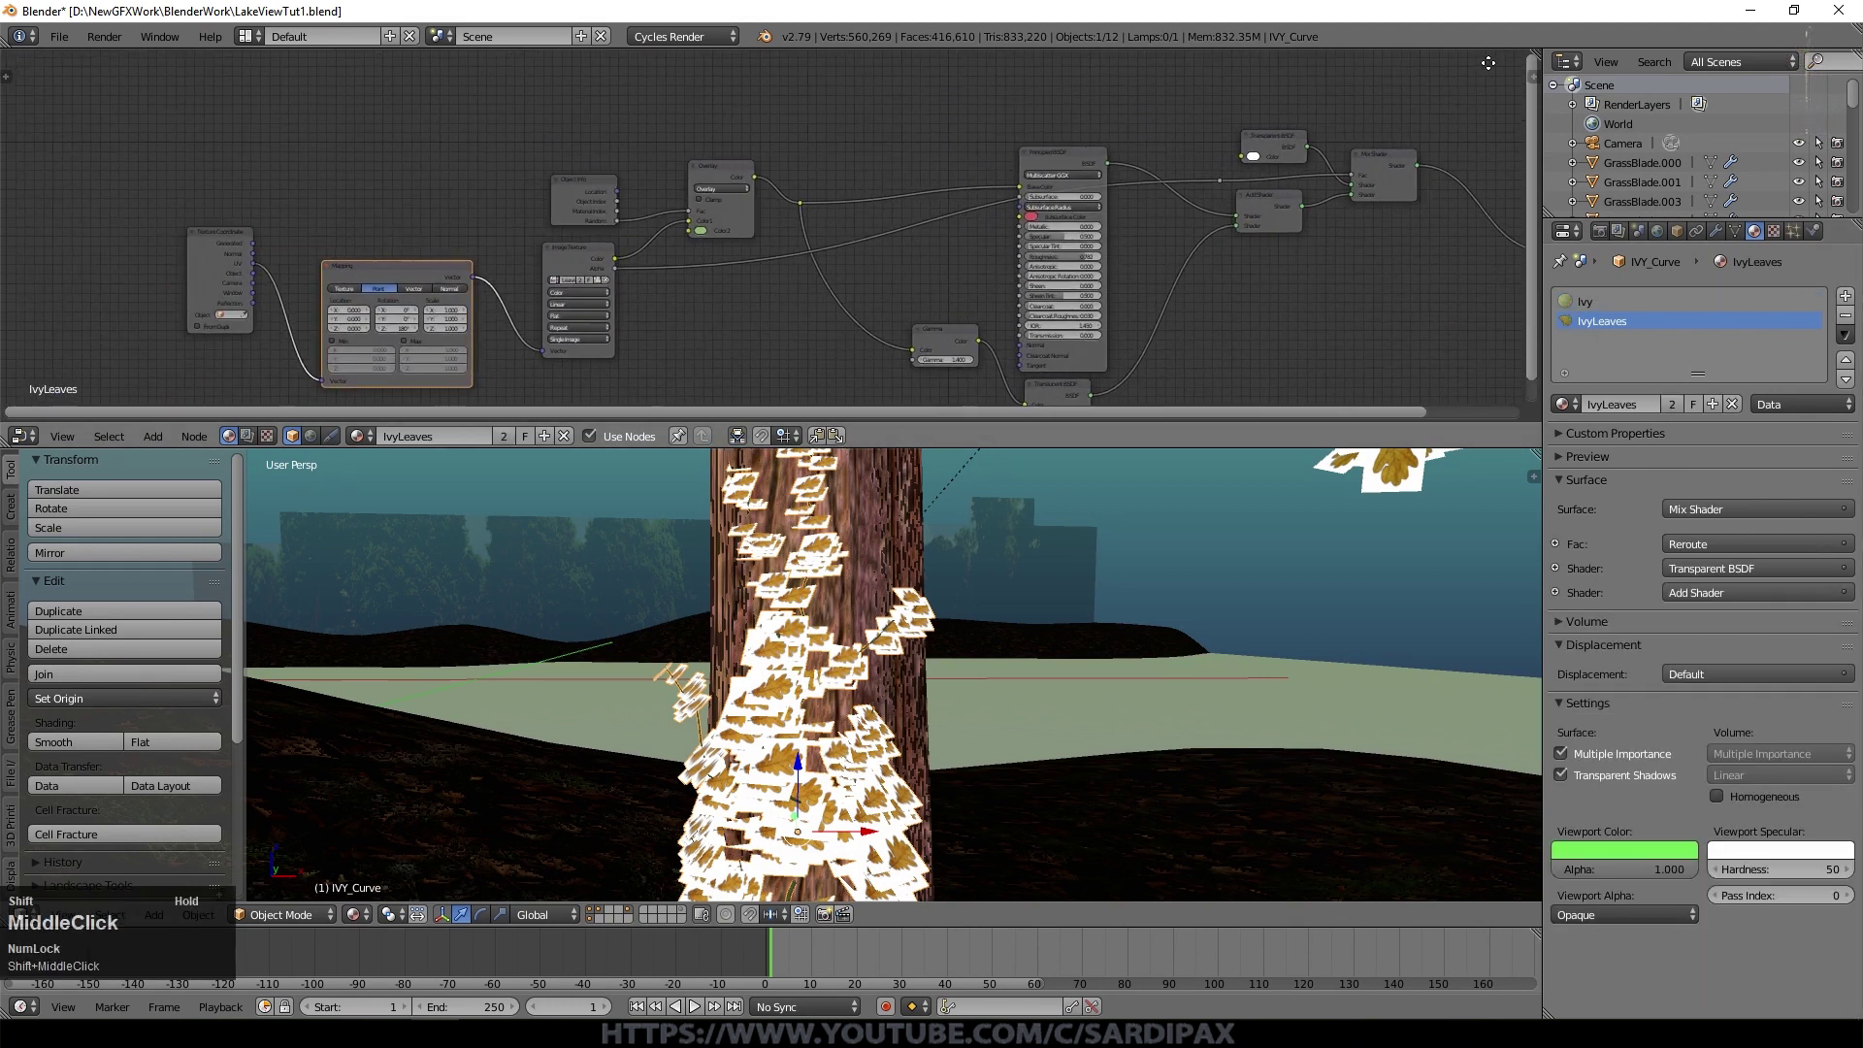
Step: Load TexturesCom_Leaves0012_S.jpg into the IvyLeaves Image Texture node
scroll(up, 3)
middle_click(696, 287)
scroll(up, 3)
middle_click(627, 340)
scroll(up, 3)
click(849, 341)
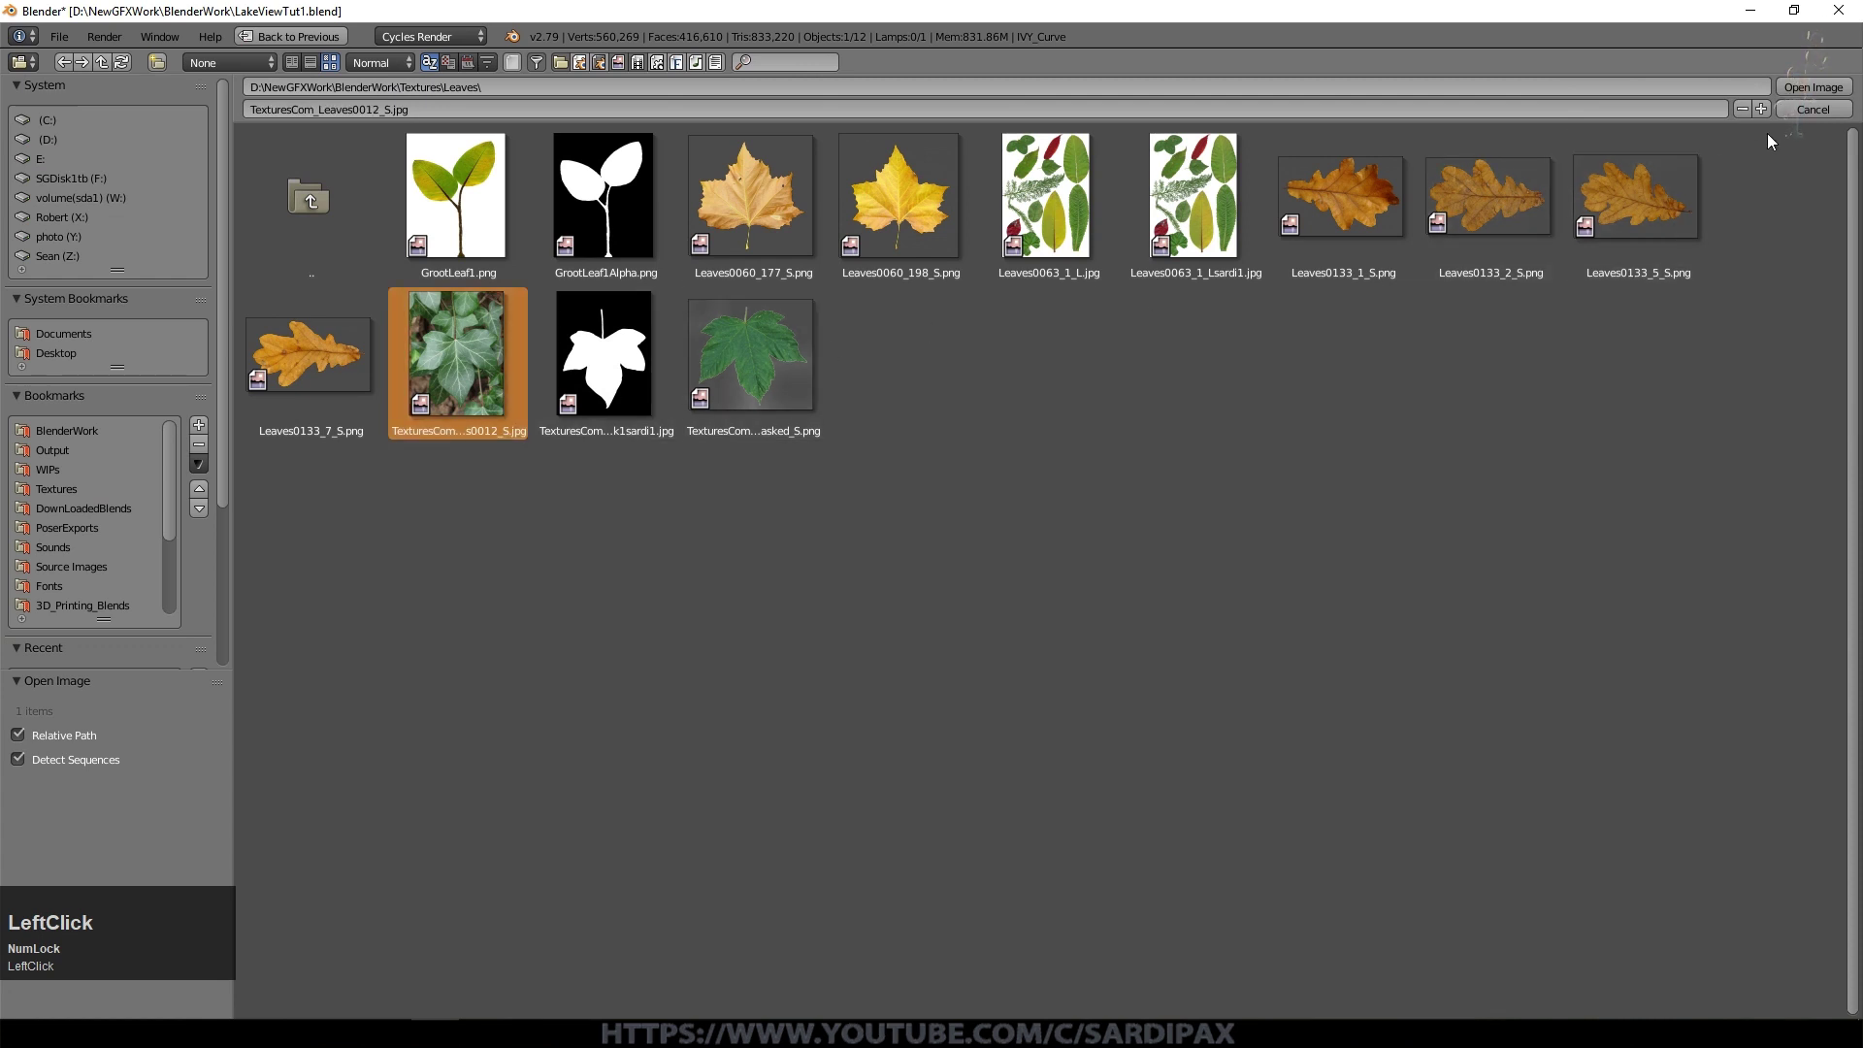
click(1835, 88)
scroll(up, 3)
middle_click(691, 695)
scroll(down, 3)
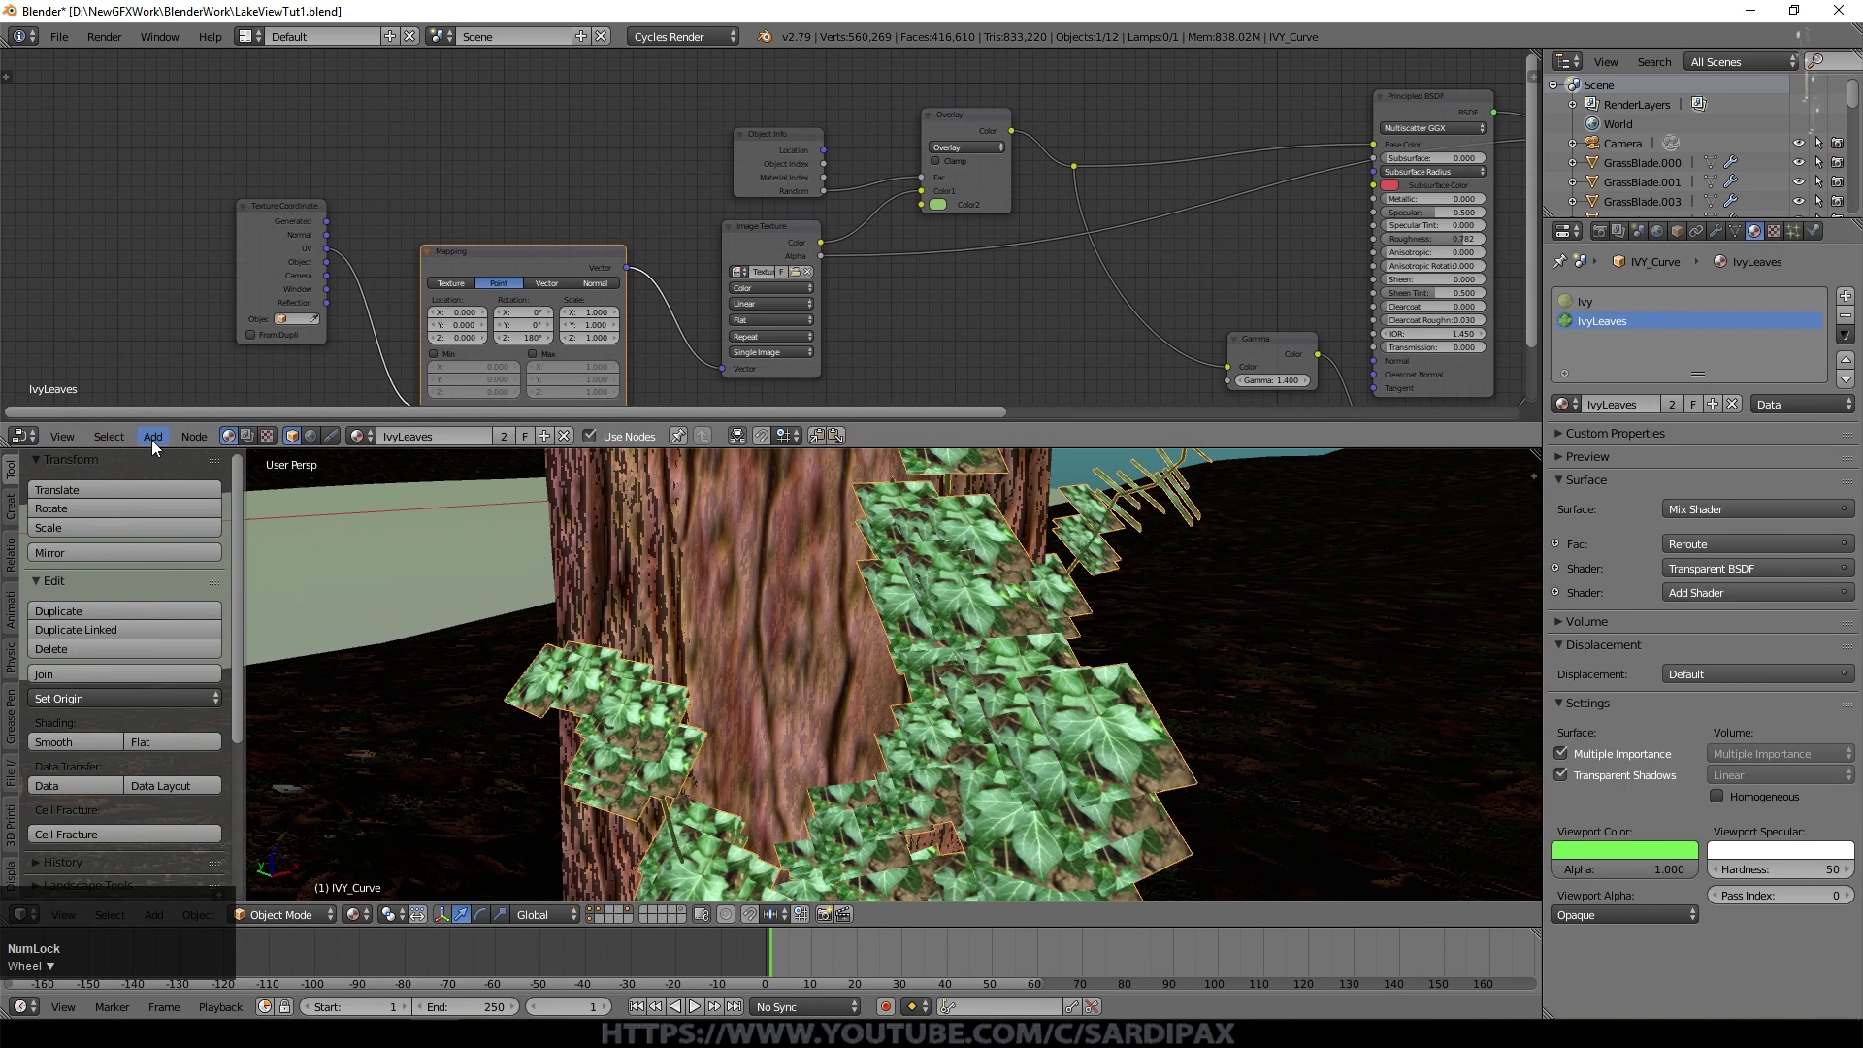
Step: Duplicate the Image Texture node and wire it into the IvyLeaves material
click(760, 239)
middle_click(729, 241)
key(shift+d)
click(783, 391)
middle_click(784, 392)
scroll(down, 3)
middle_click(923, 150)
scroll(down, 3)
click(681, 150)
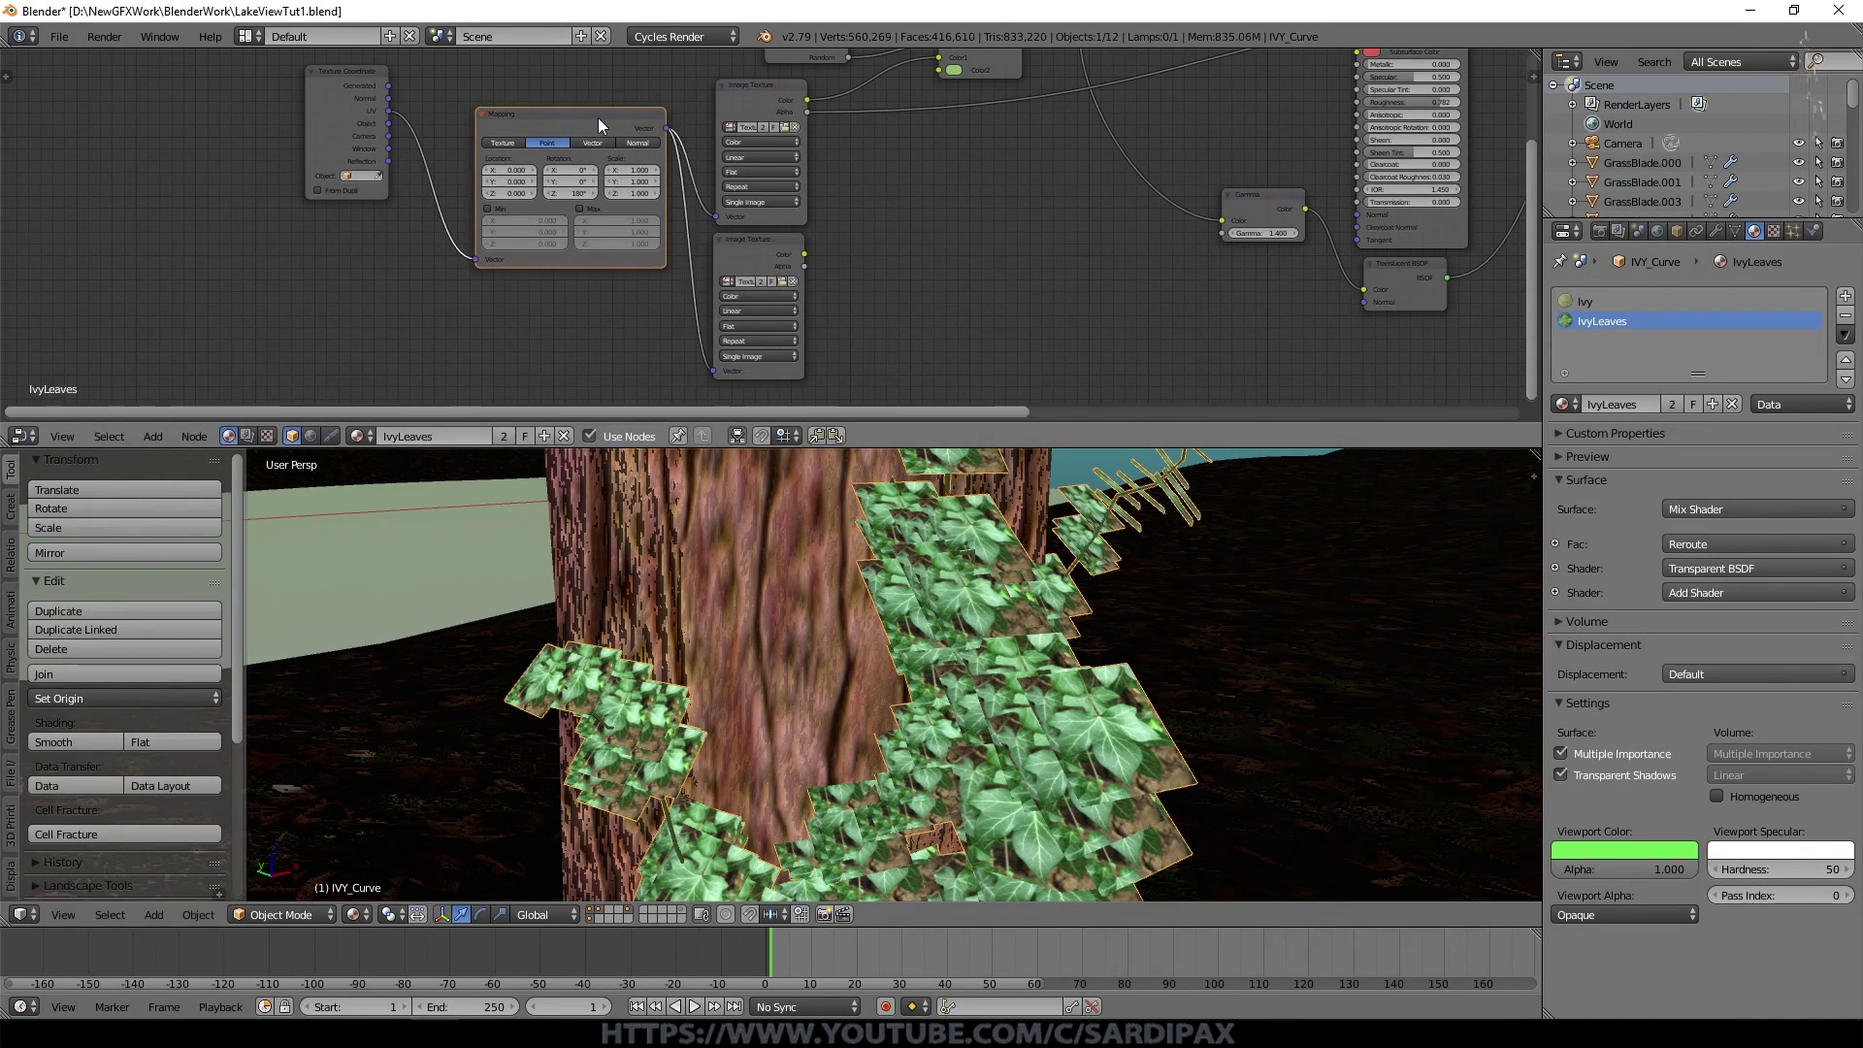
click(917, 204)
middle_click(917, 204)
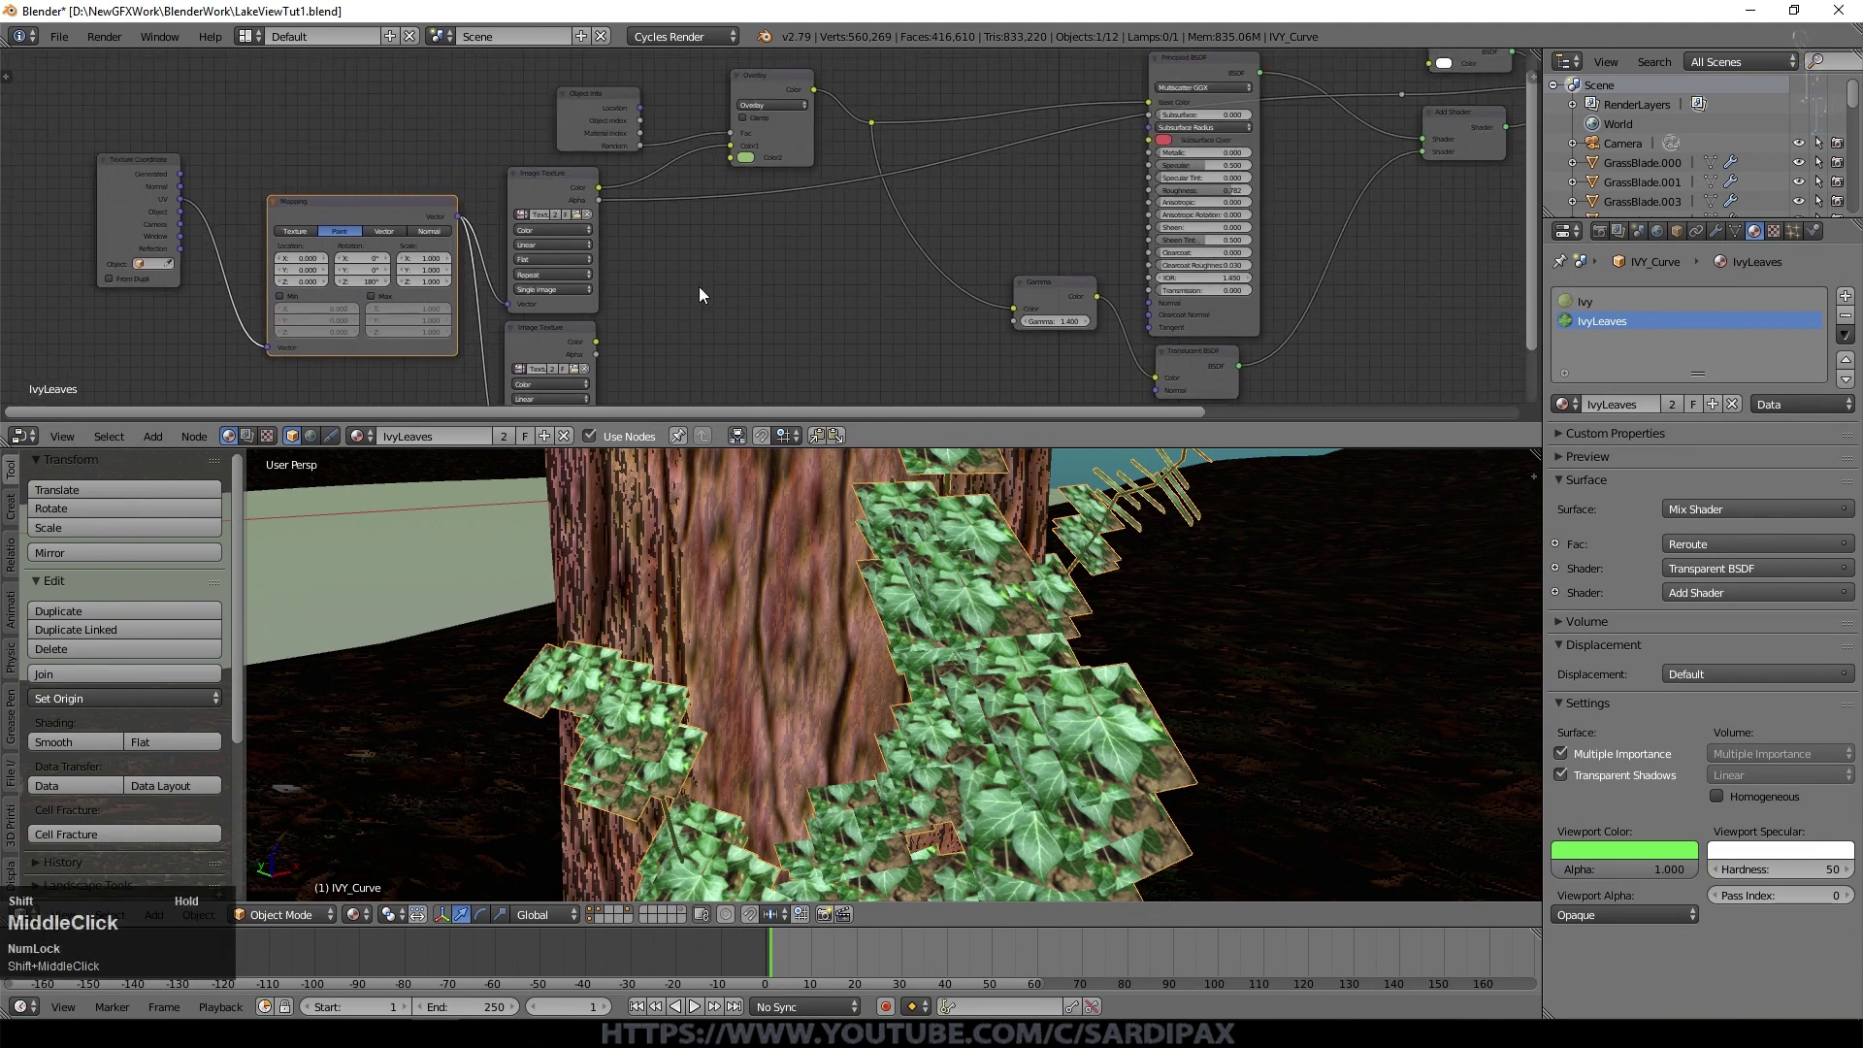
Step: Load a second ivy leaf image into the duplicated texture node
click(588, 337)
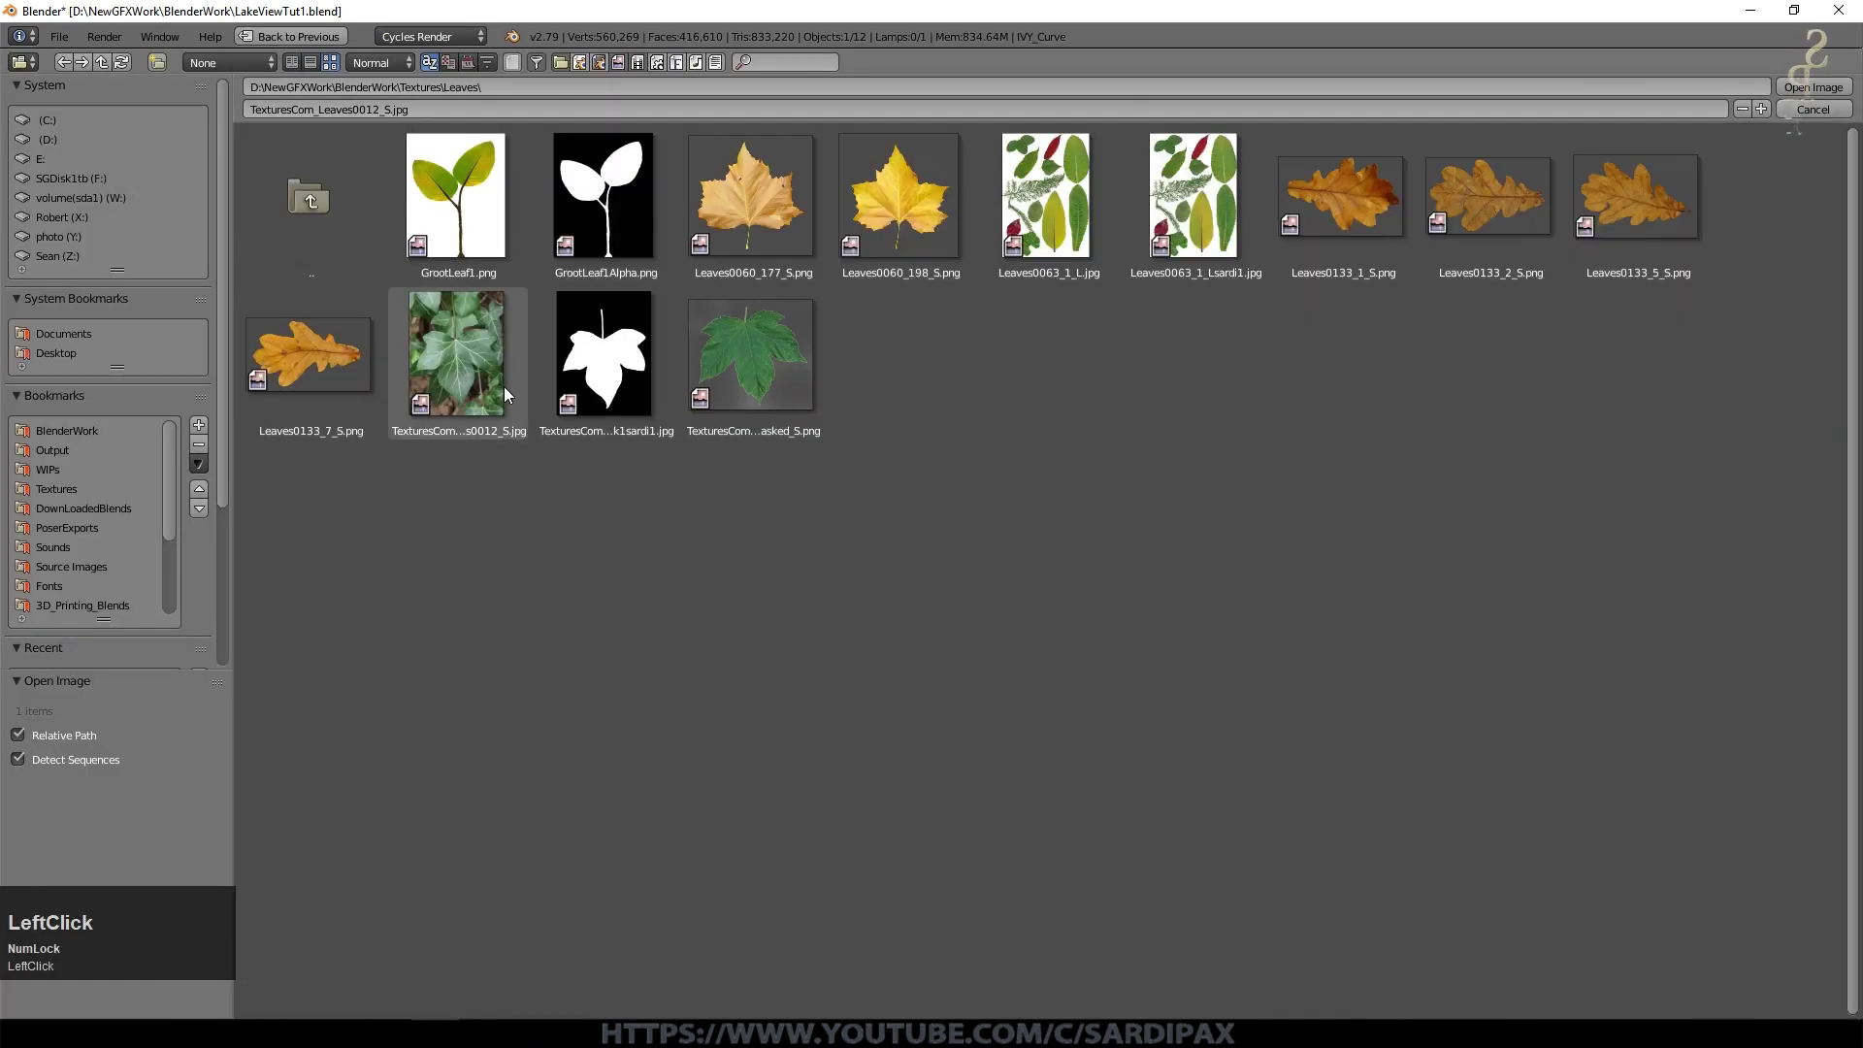
scroll(up, 3)
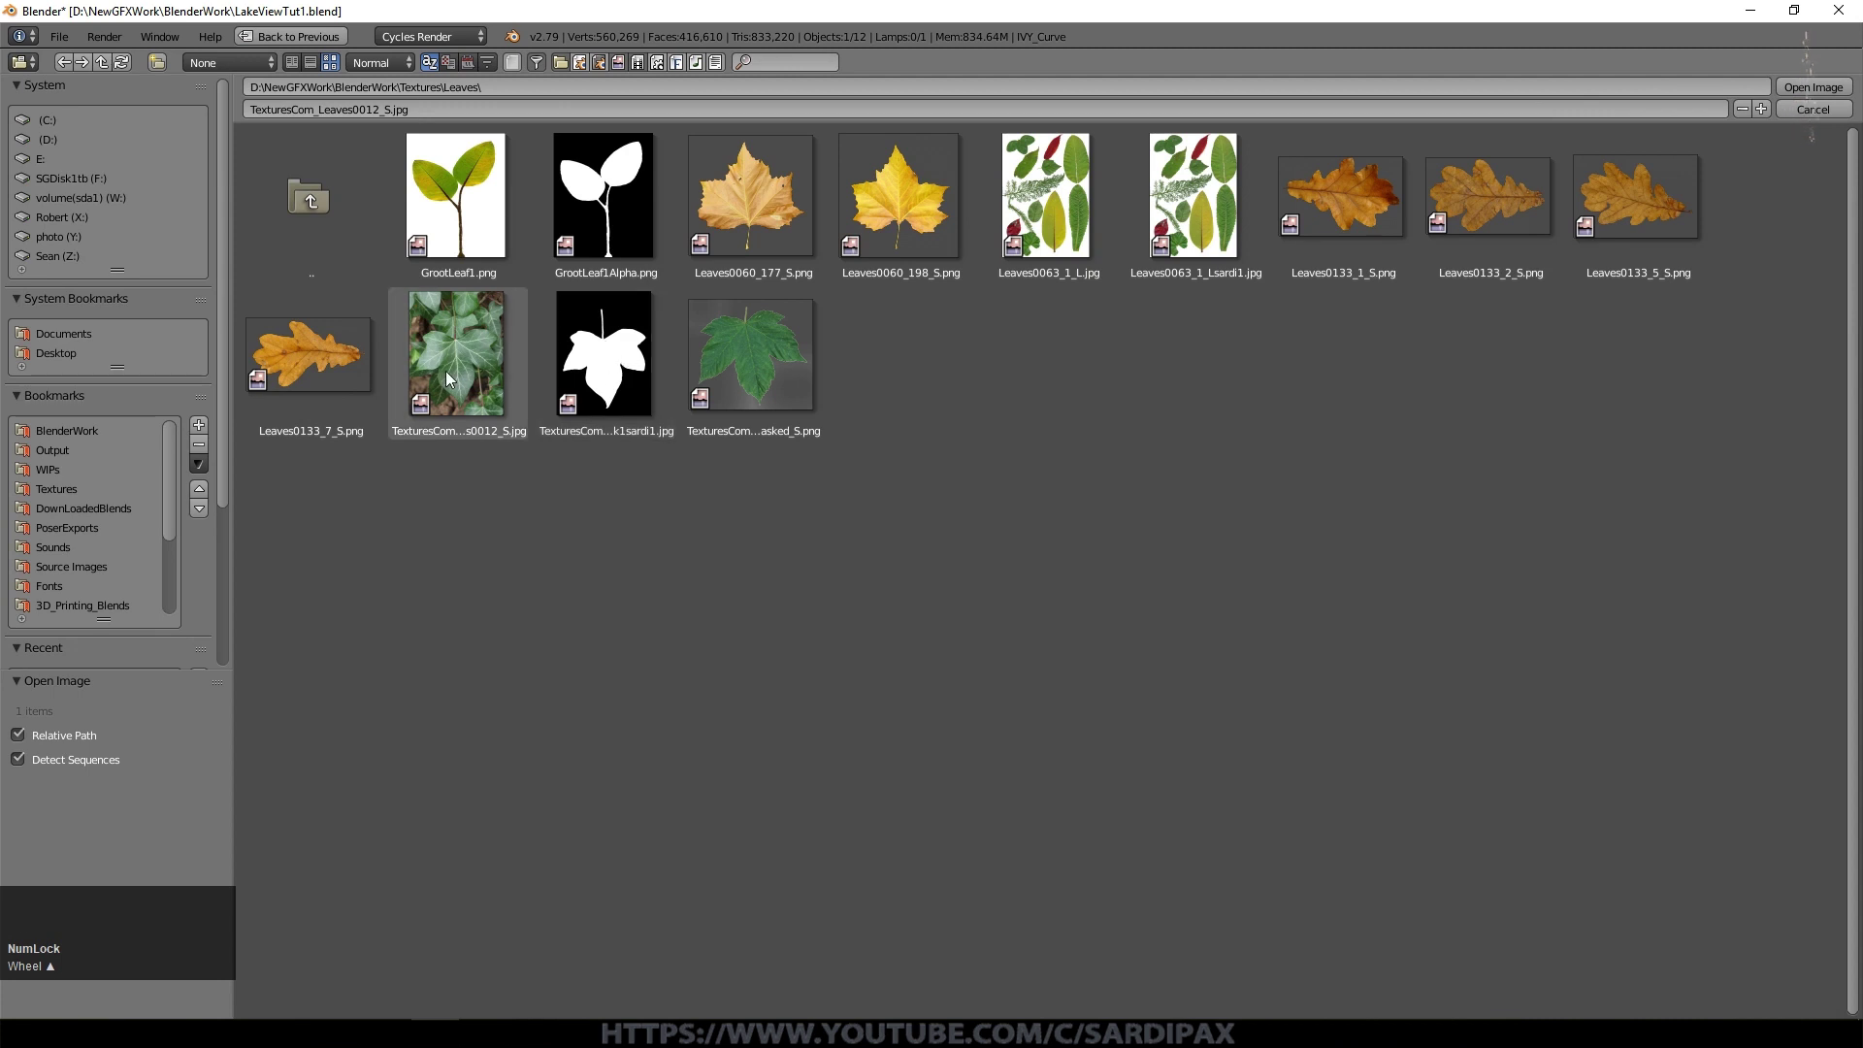
click(1812, 92)
click(616, 333)
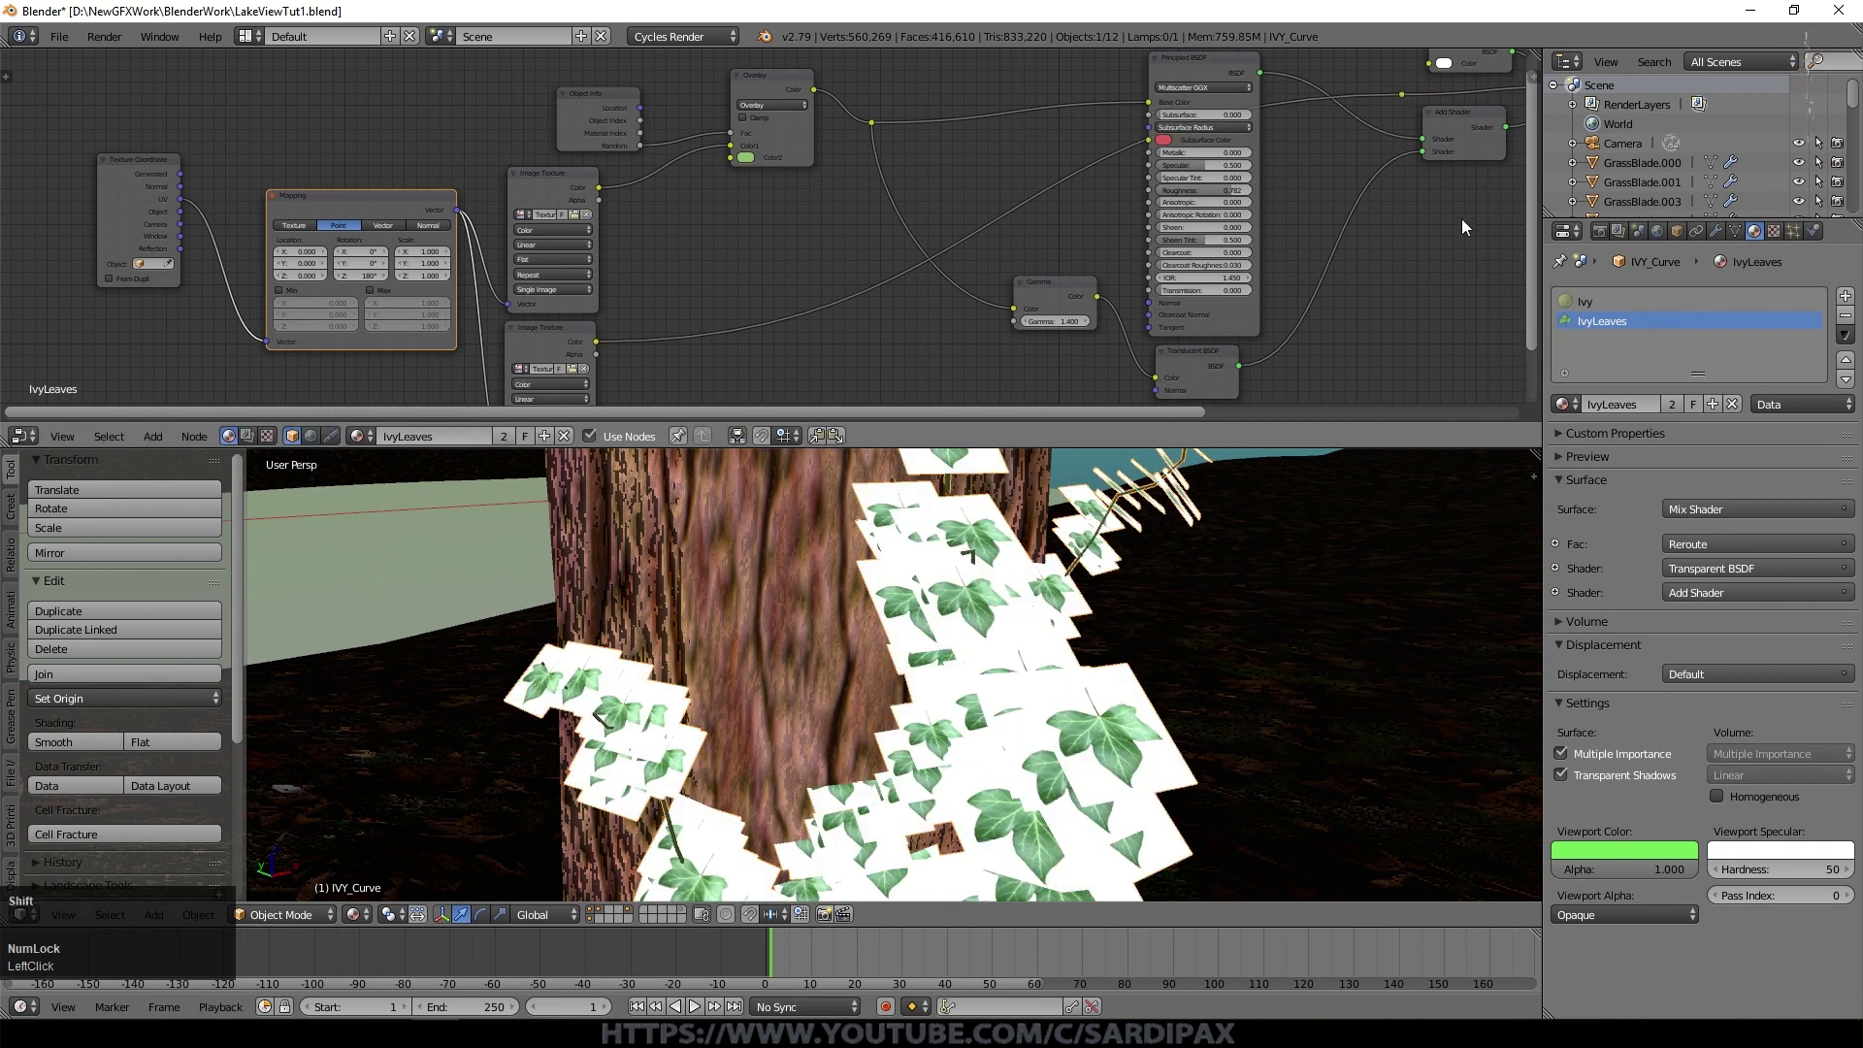
middle_click(1469, 228)
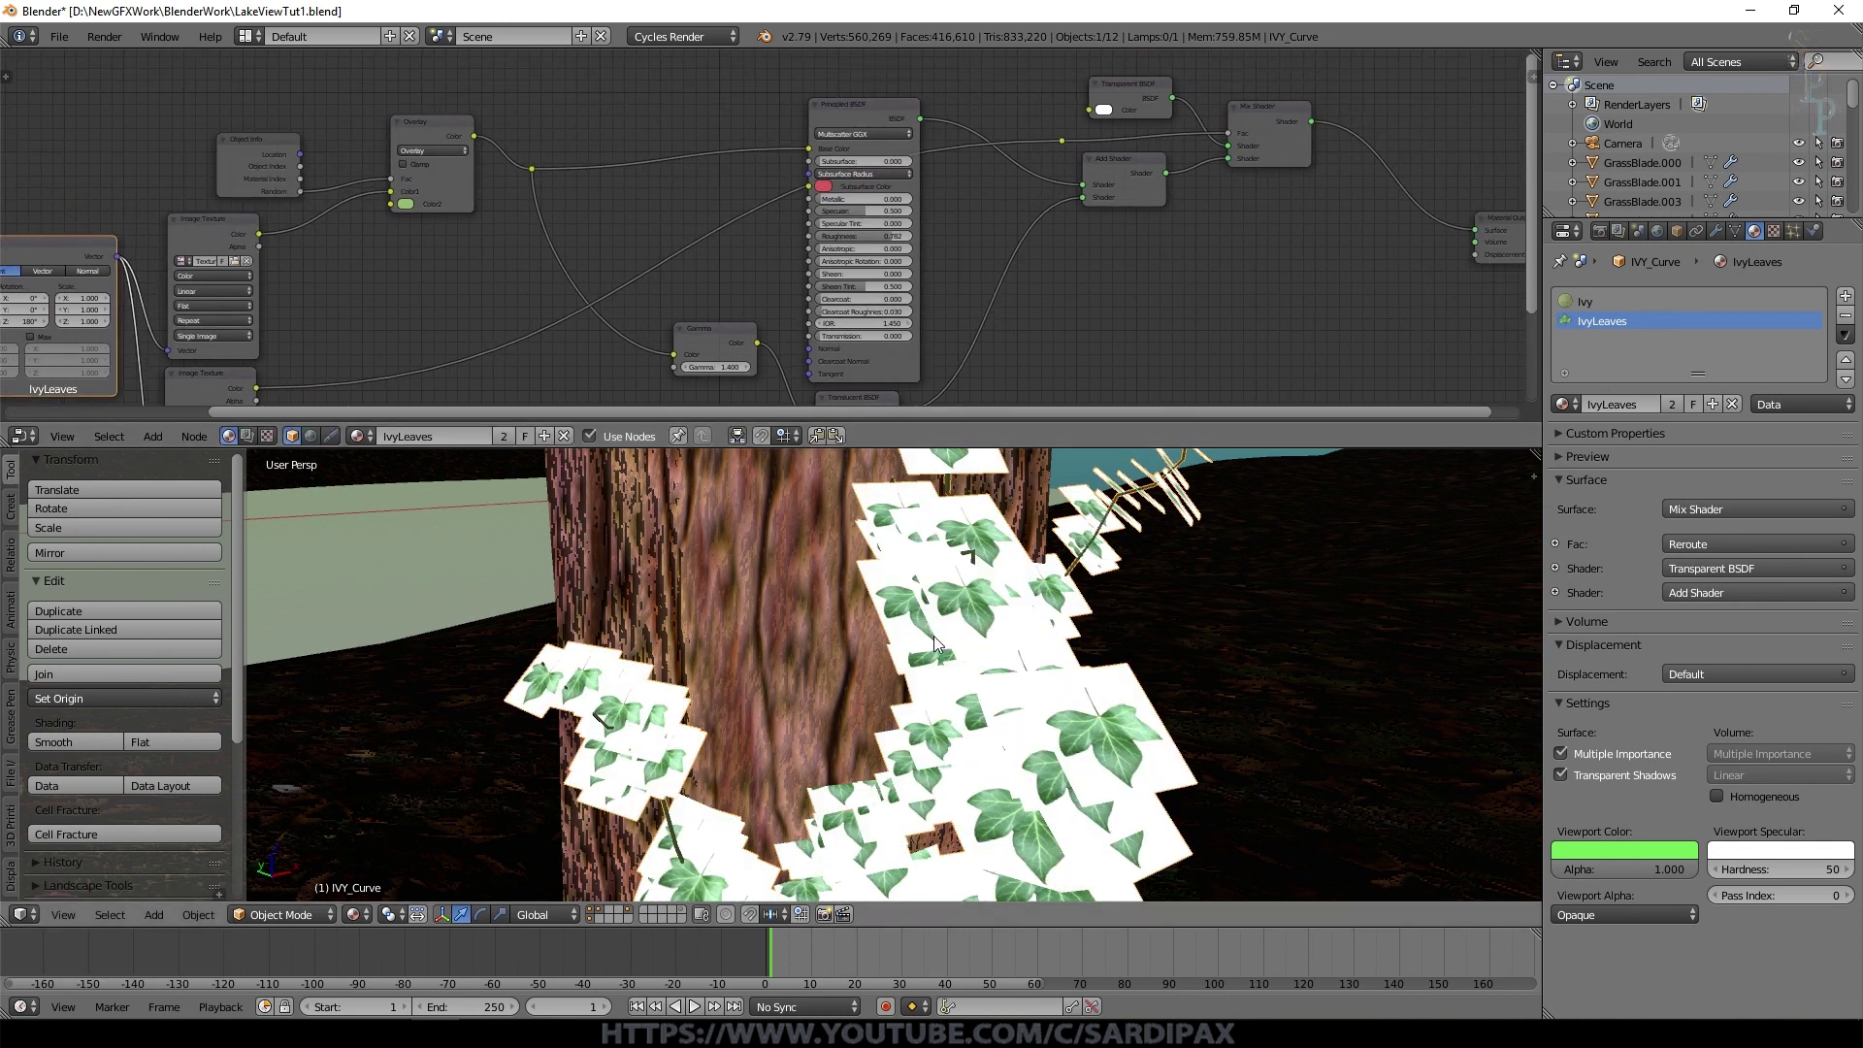
middle_click(1106, 589)
Step: Switch to Rendered shading, adjust the Overlay Color2 tint, and pull back to view the scene
middle_click(1125, 587)
click(369, 919)
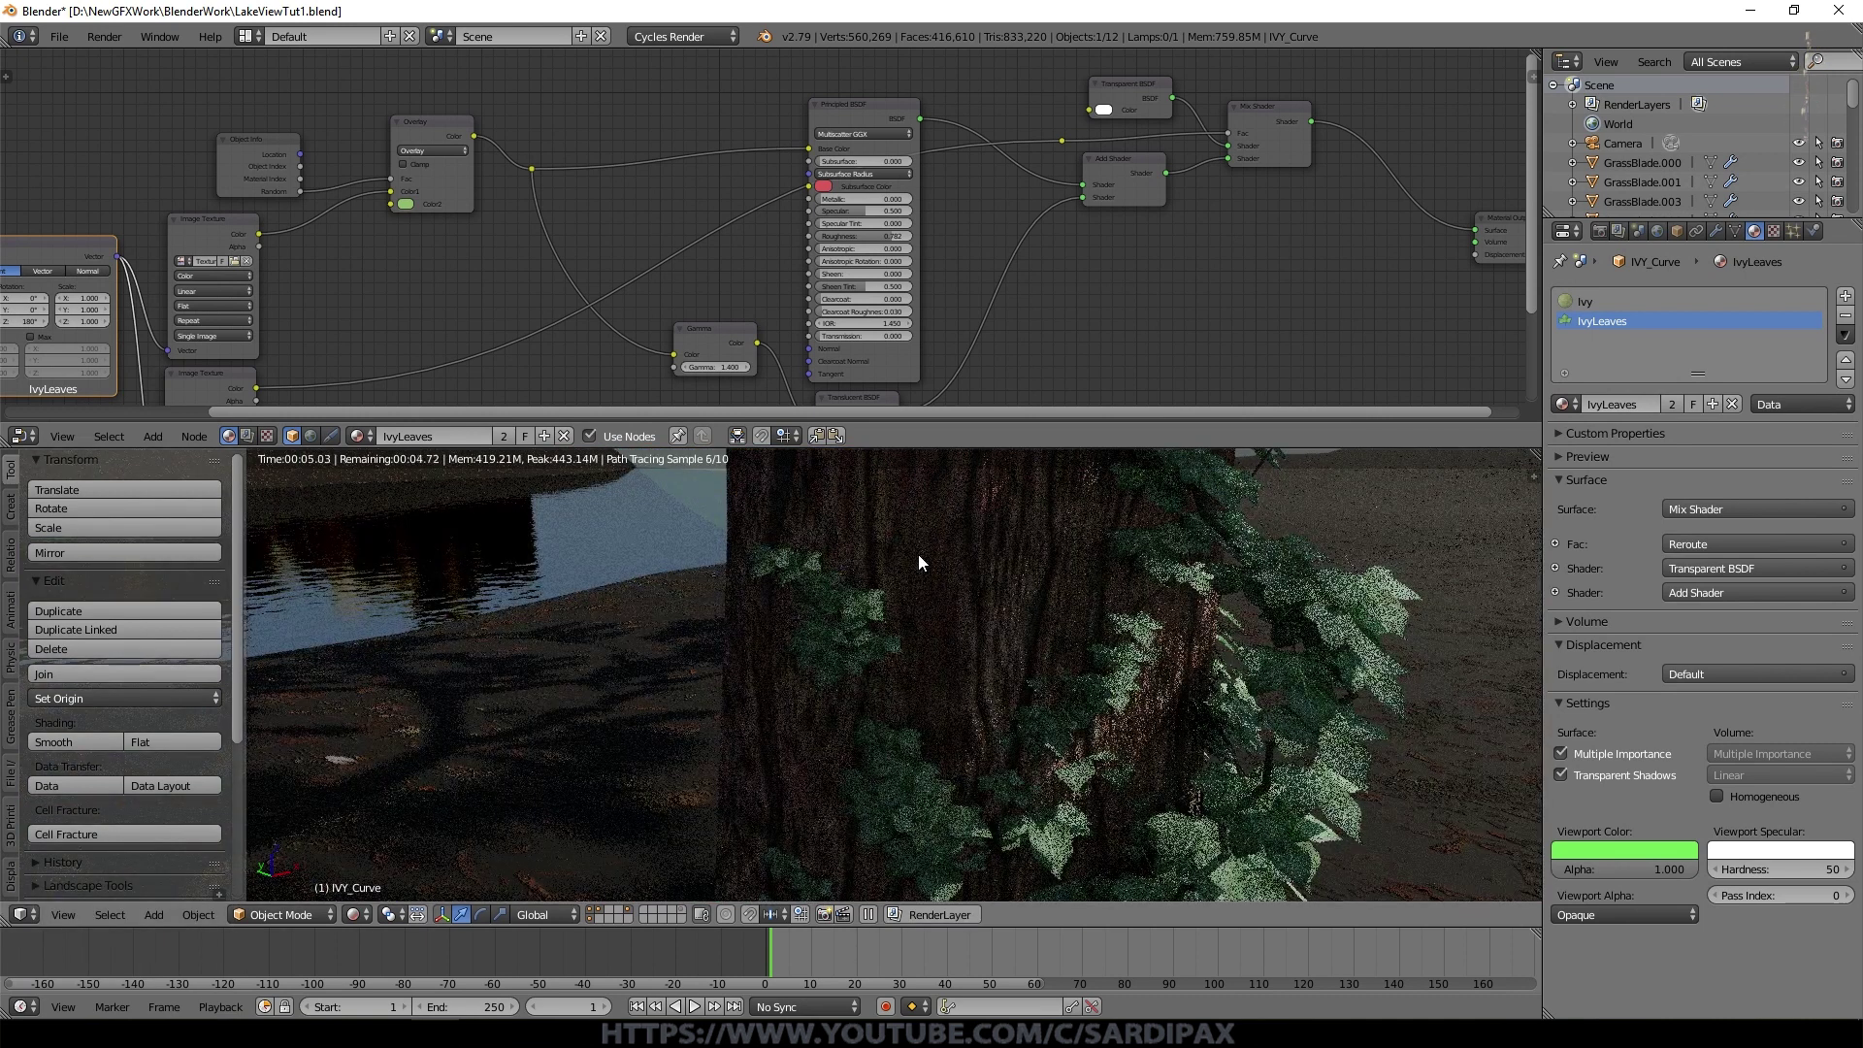
click(415, 212)
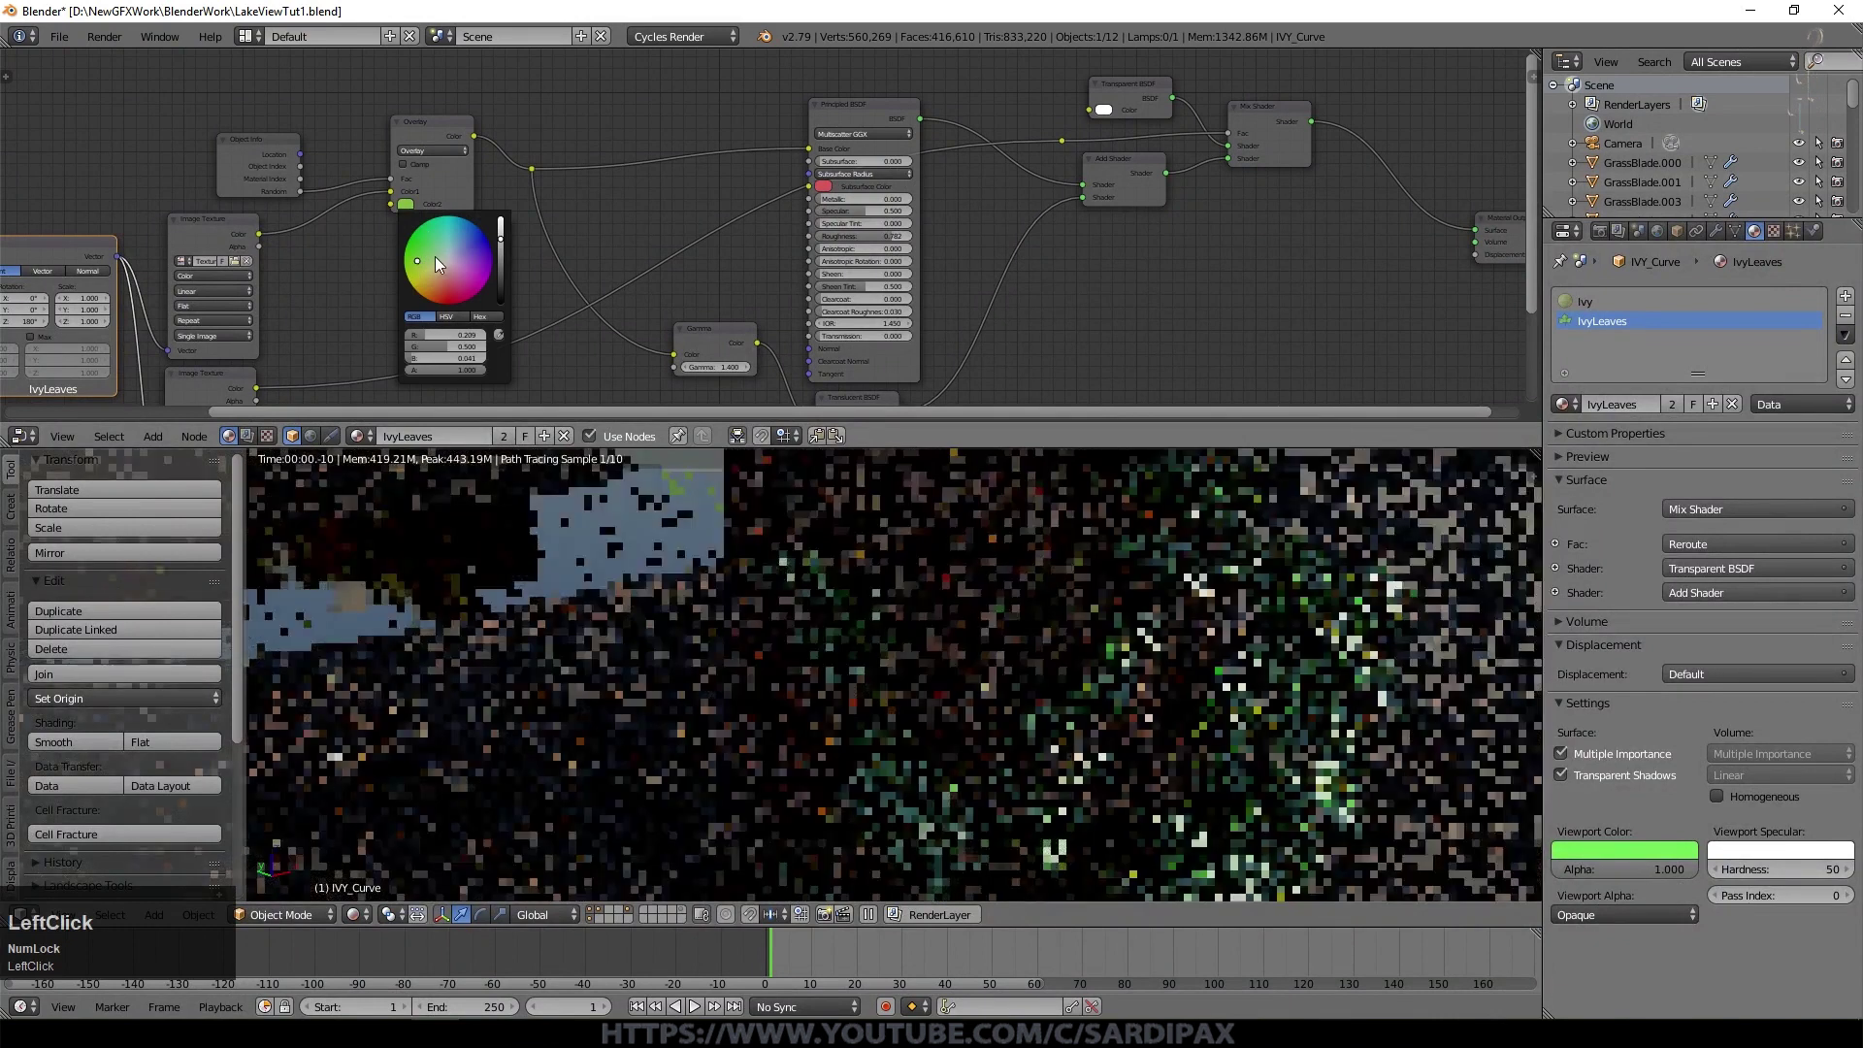
middle_click(873, 599)
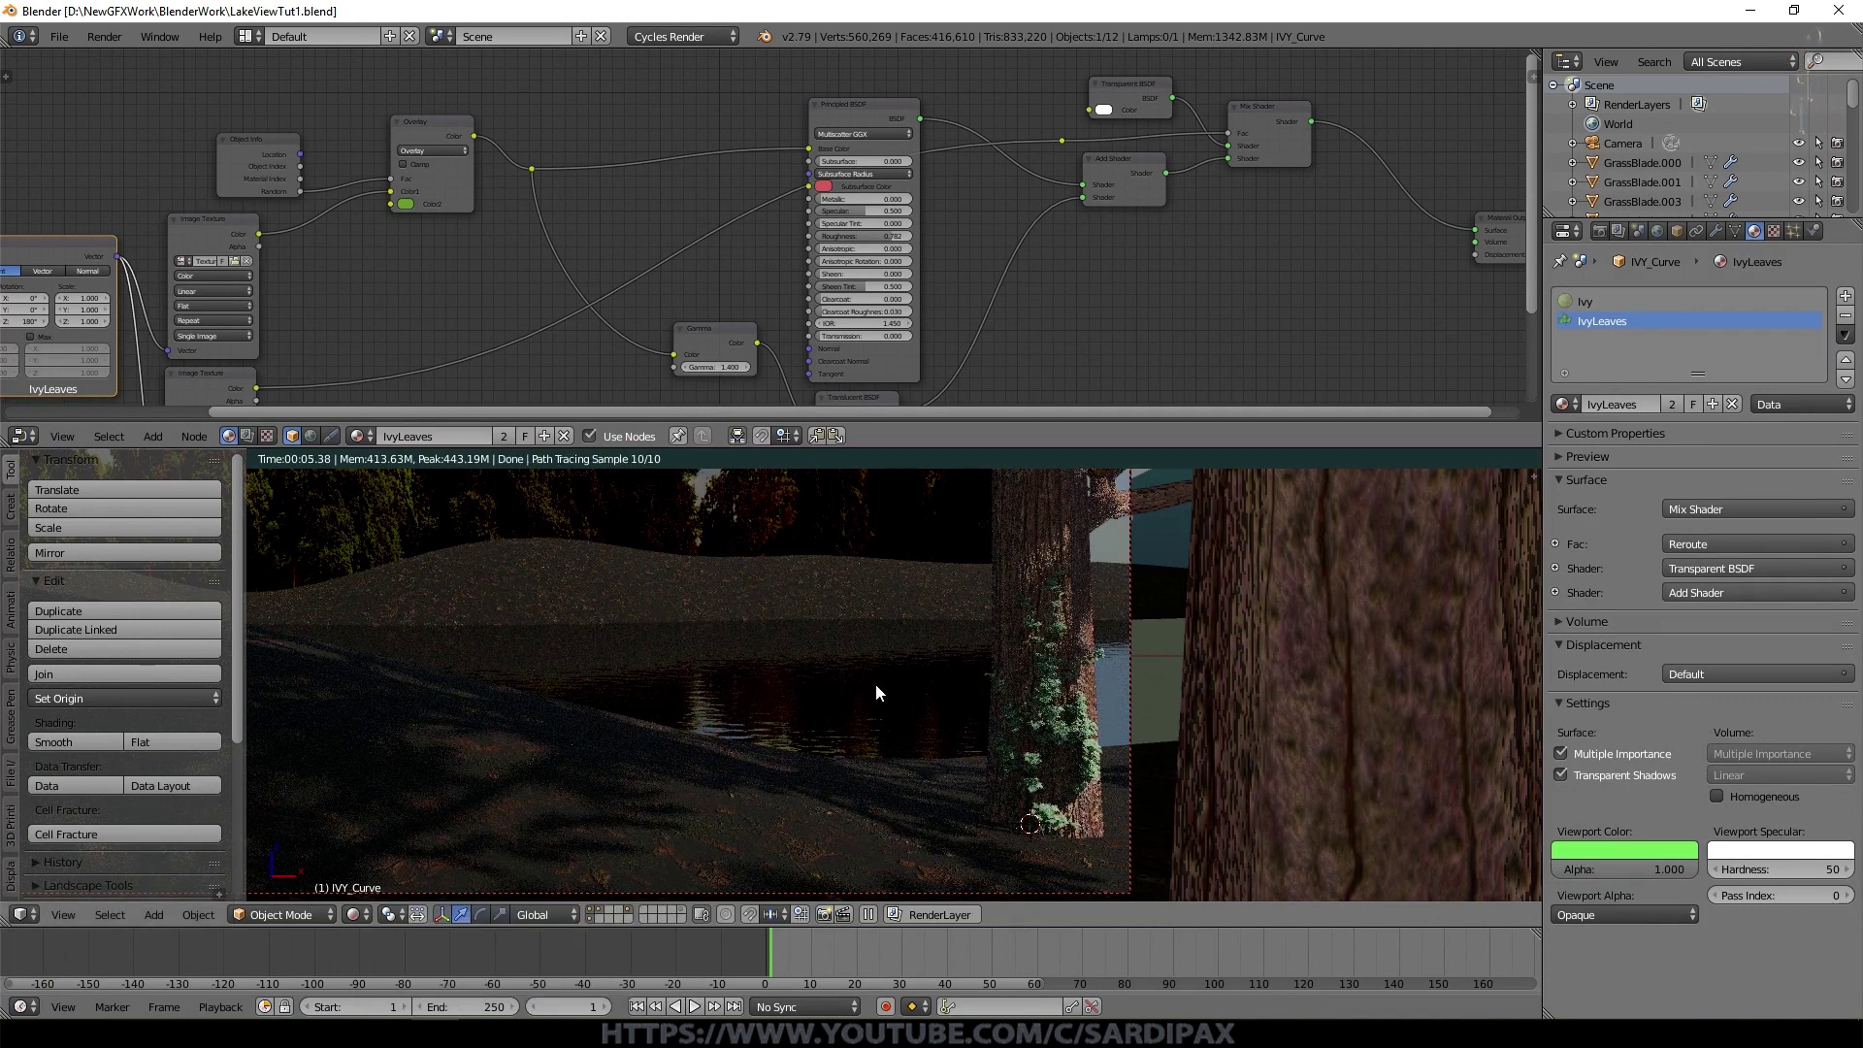
Step: Review the particle settings and enter -0.1 into one of the particle fields
click(863, 587)
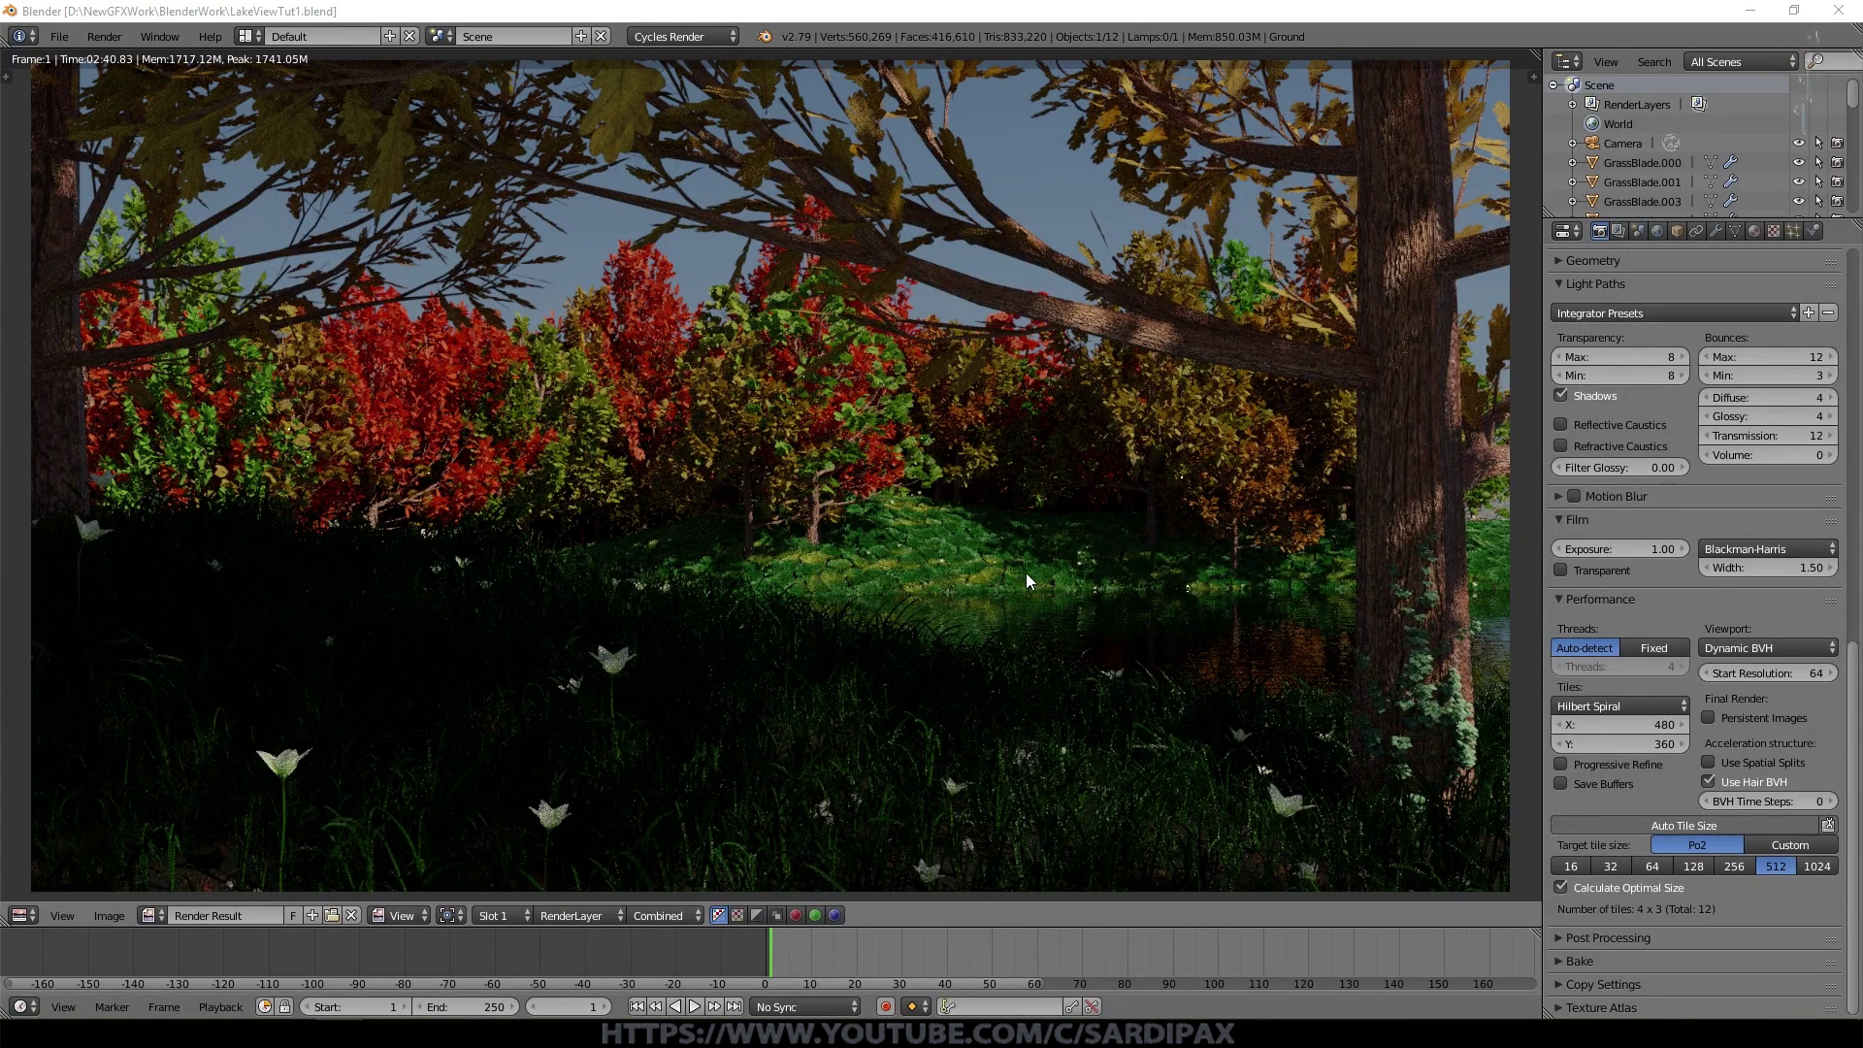
scroll(up, 3)
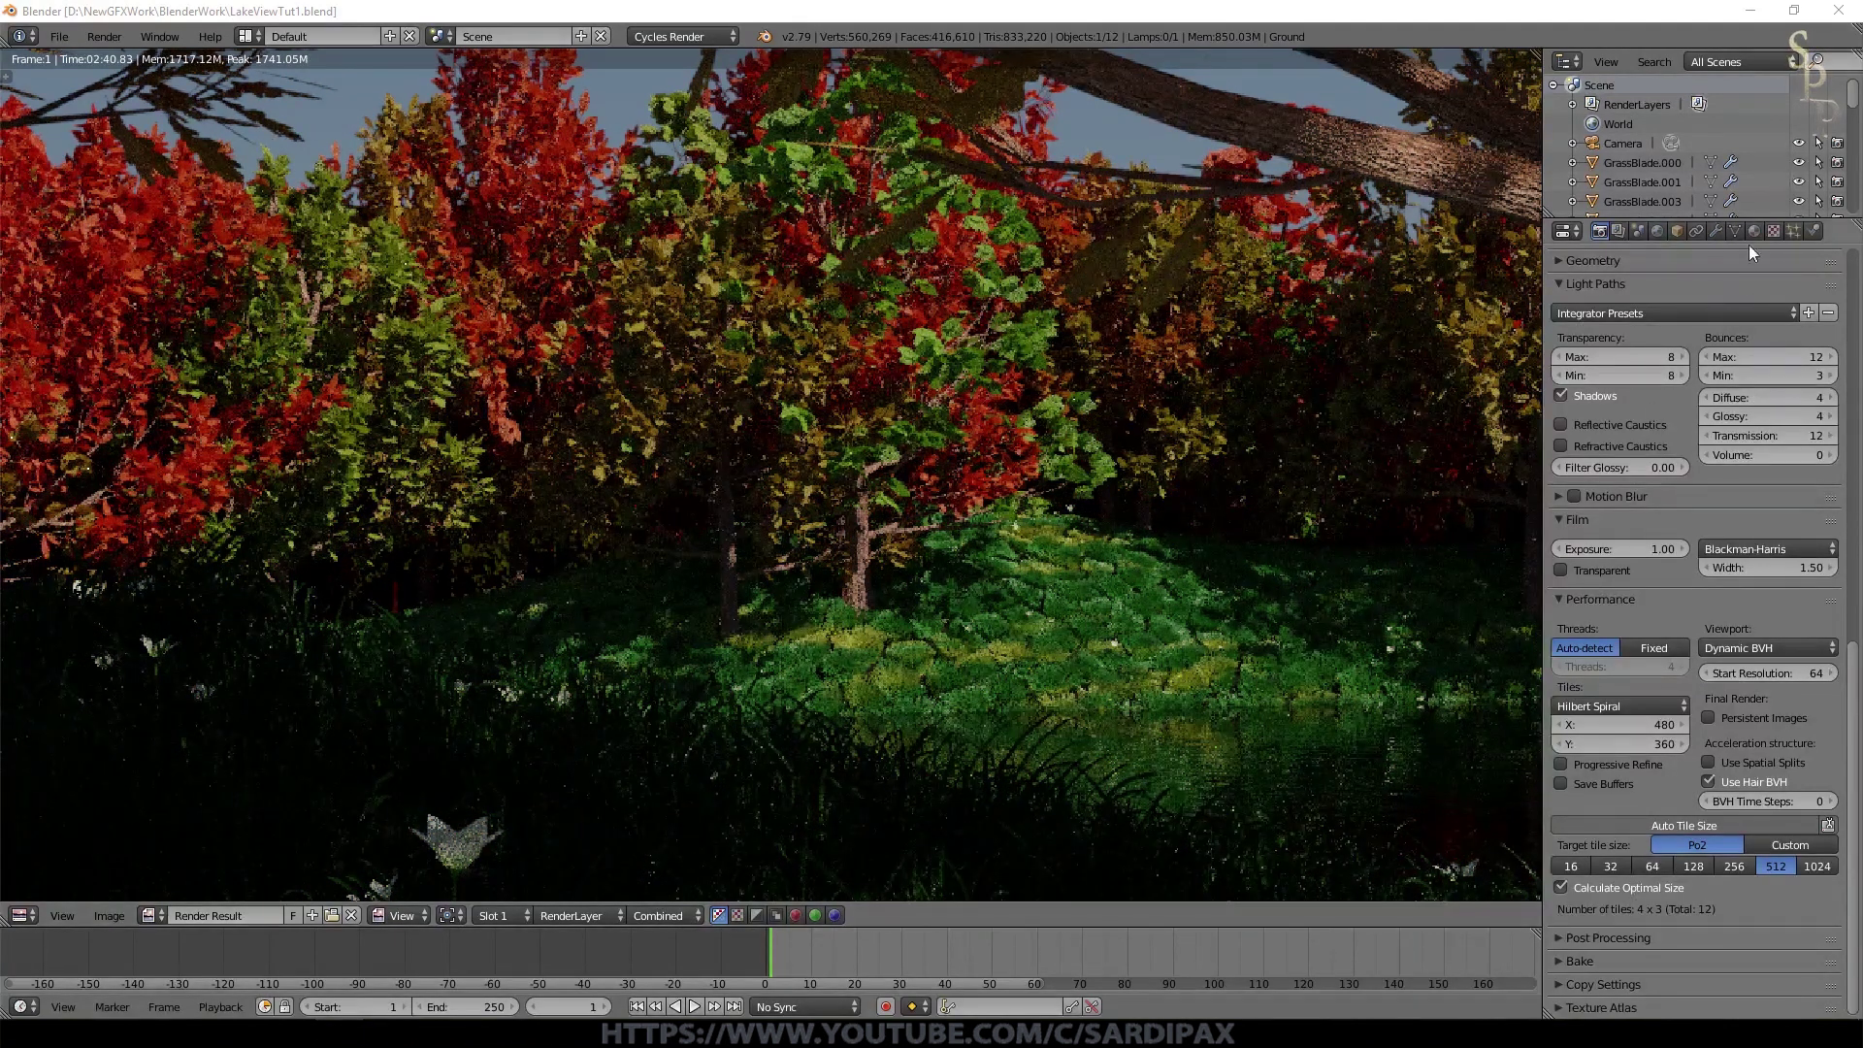
click(1796, 242)
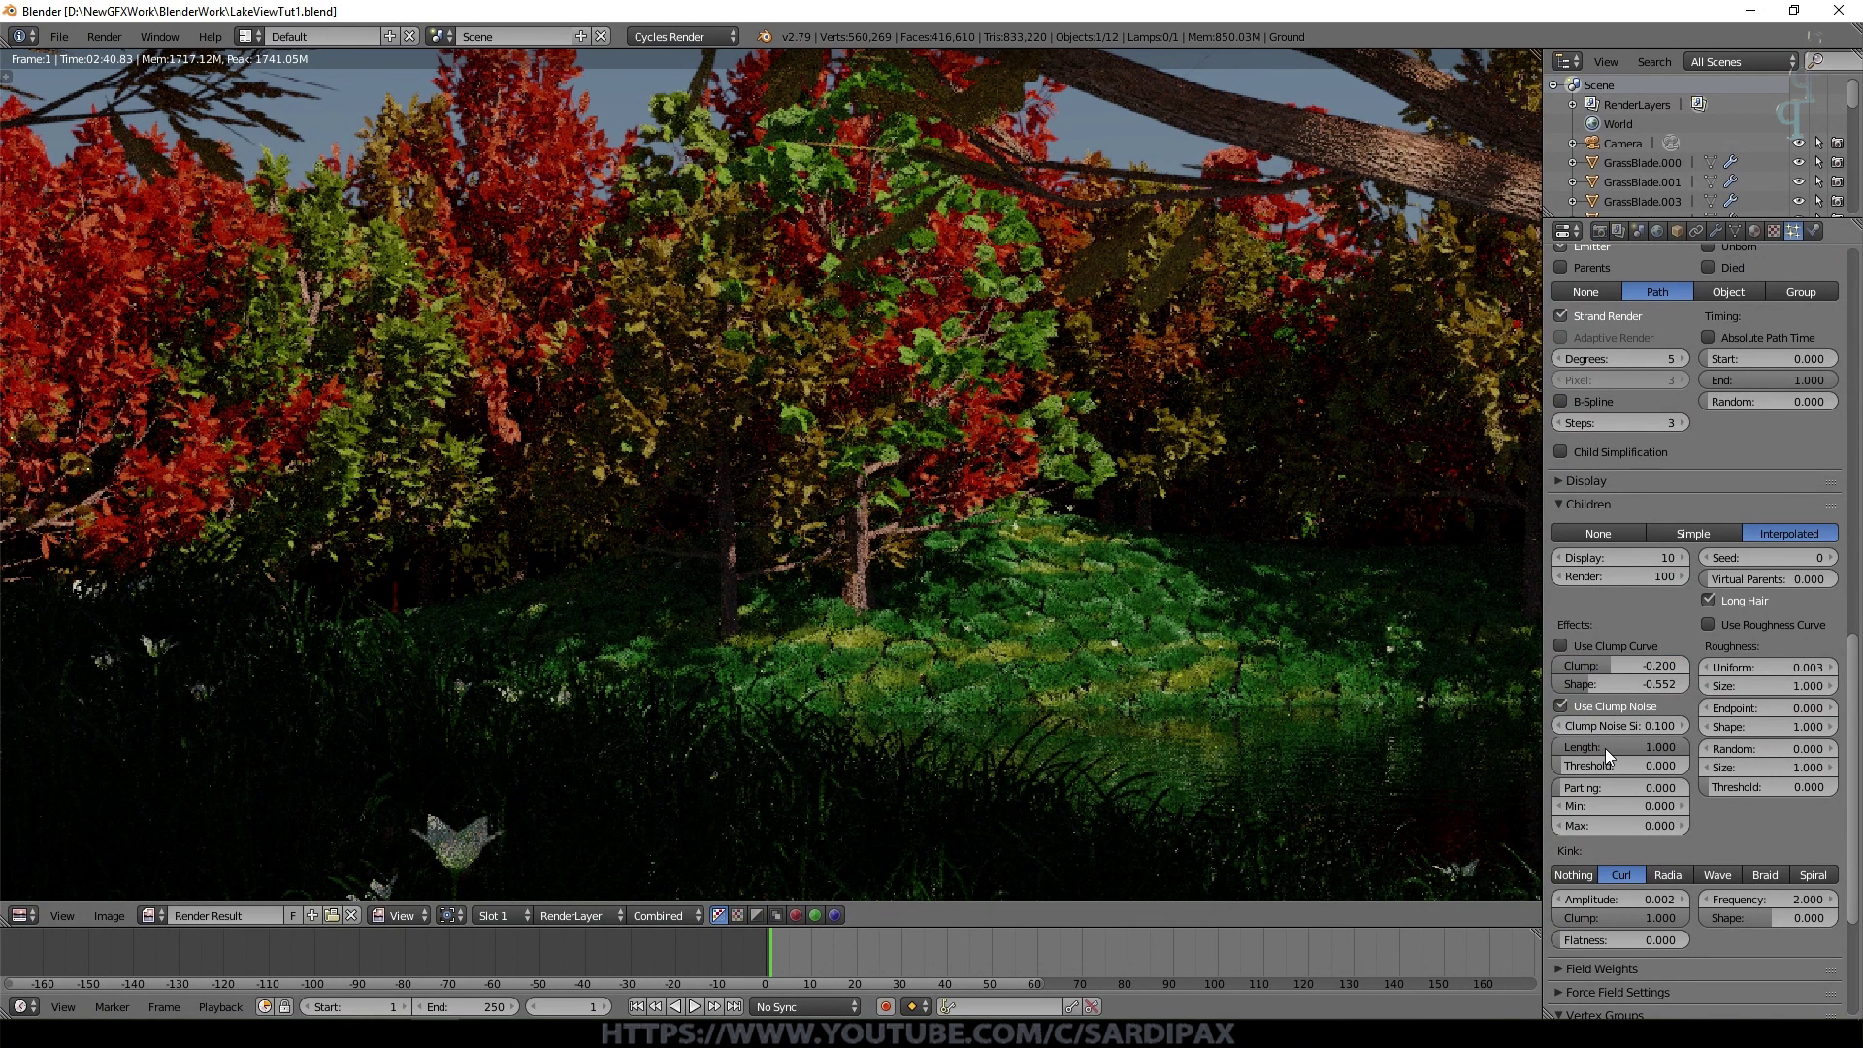
click(1632, 674)
key(KP_Subtract)
key(KP_Decimal)
key(KP_1)
key(KP_Enter)
Step: Look through the Render and Scene properties before moving on to Render Layers
scroll(down, 3)
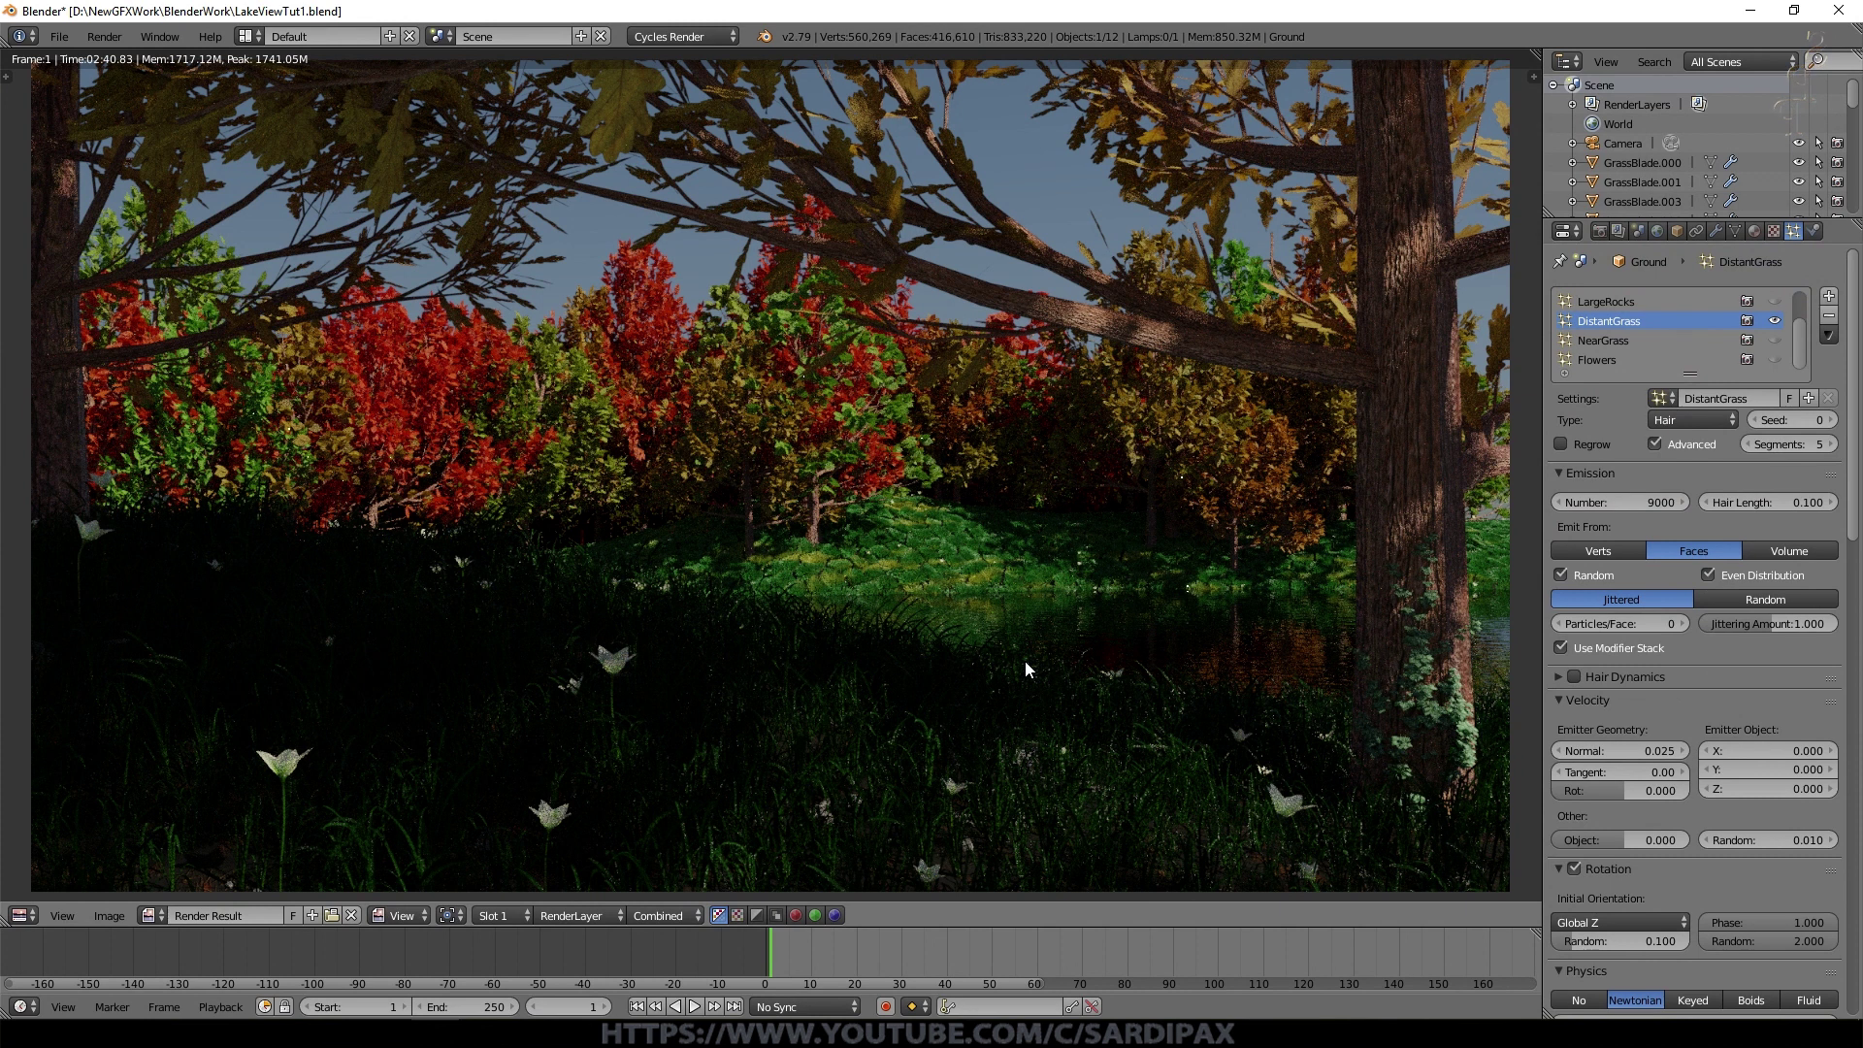
scroll(up, 3)
scroll(down, 3)
scroll(up, 3)
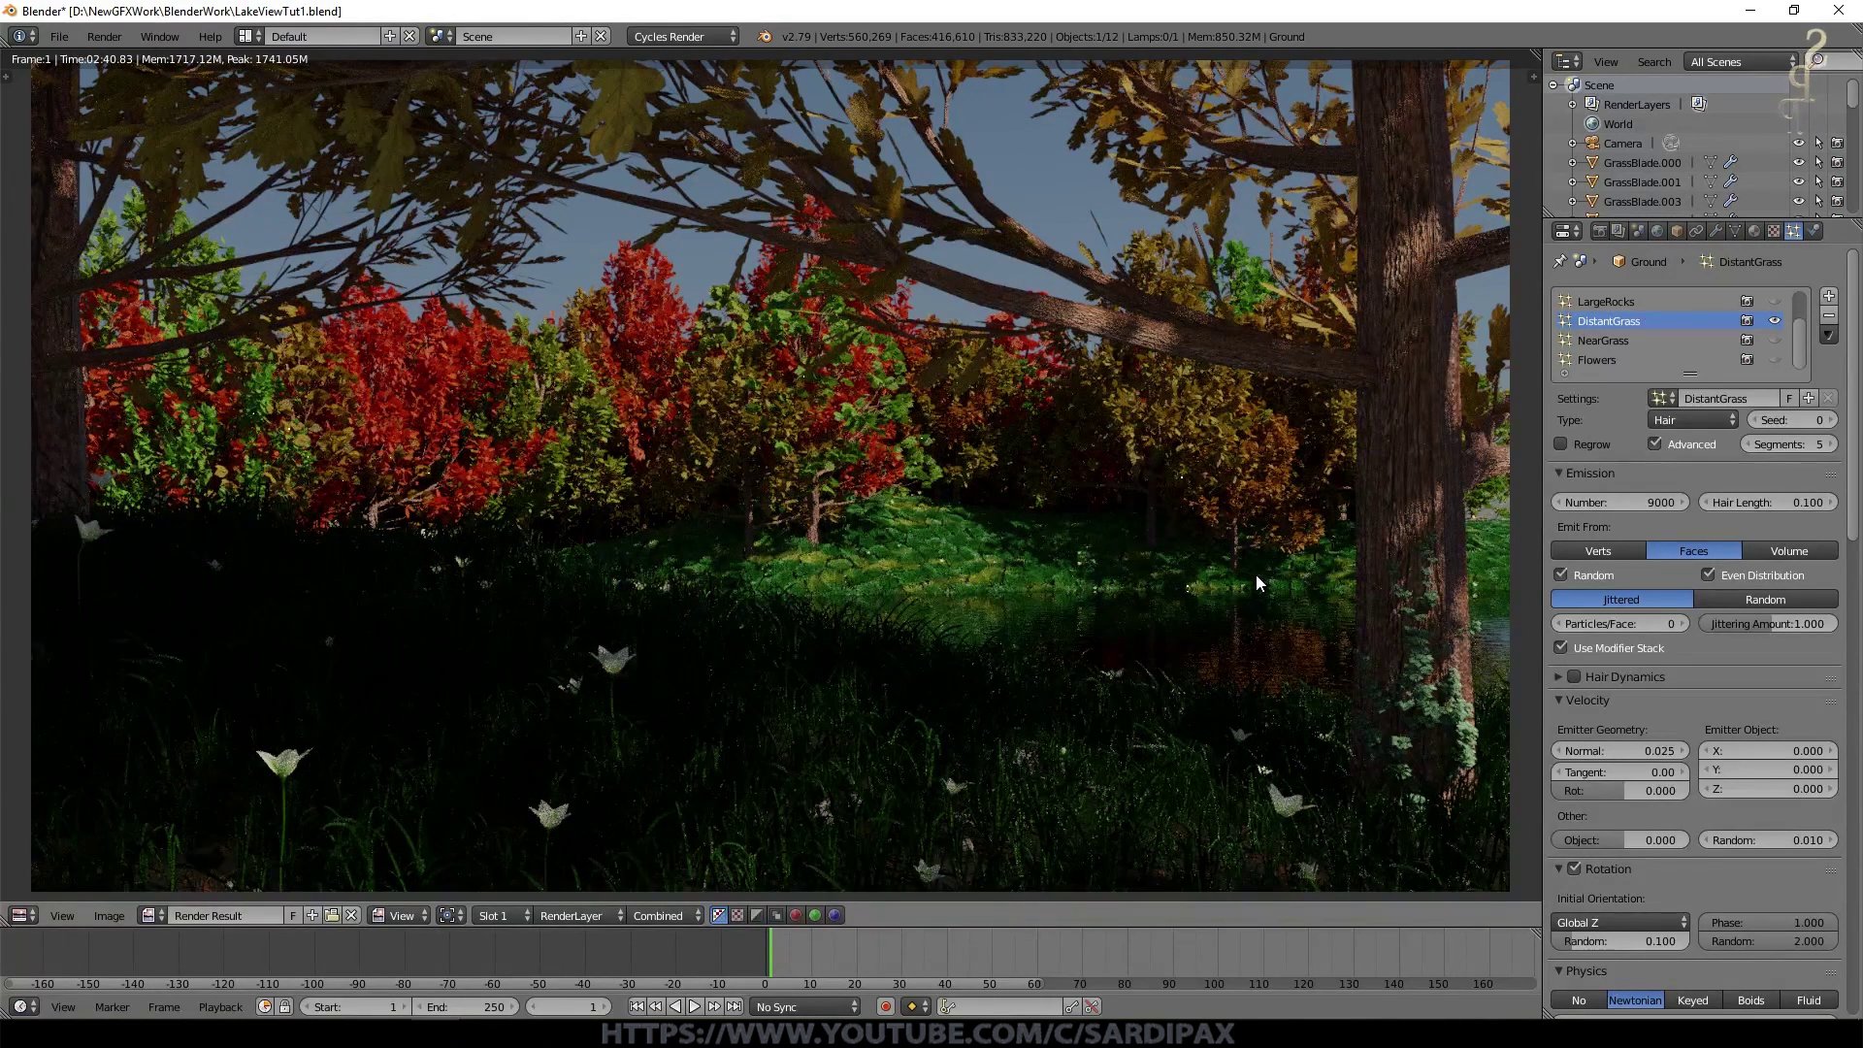
click(1605, 241)
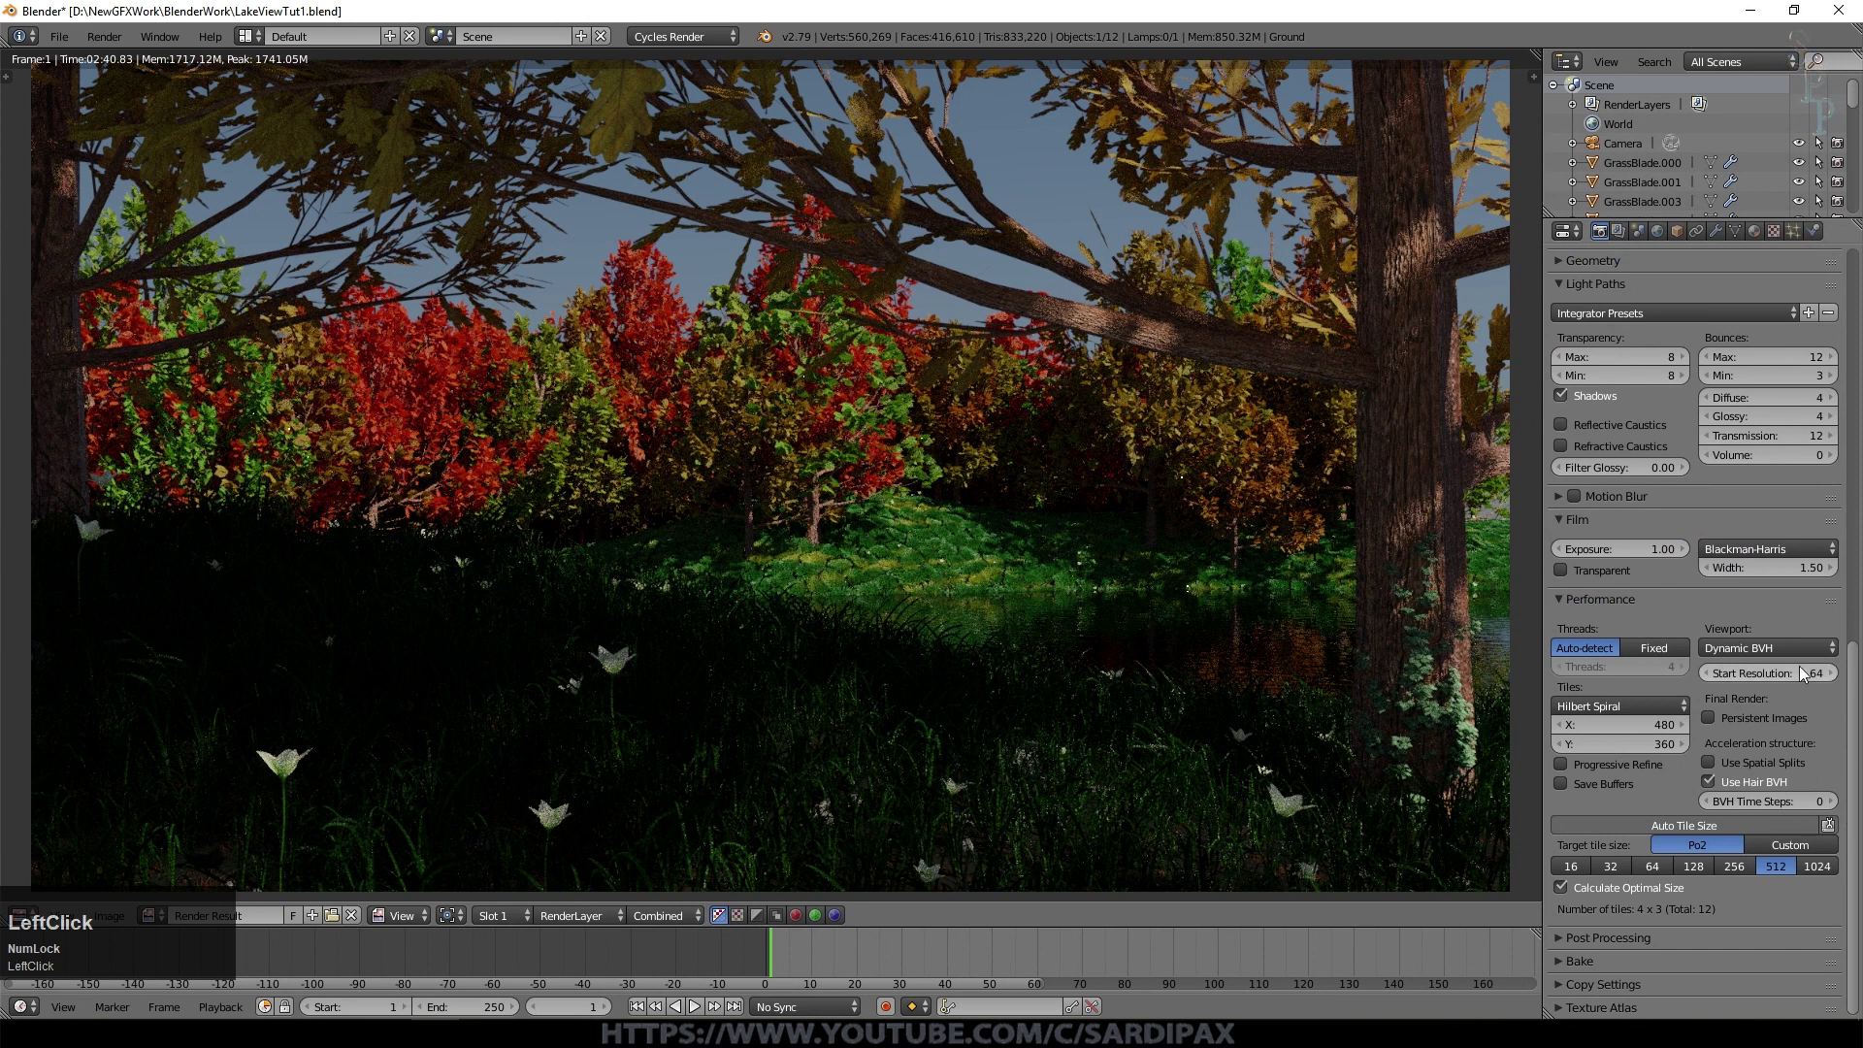
scroll(up, 3)
click(1640, 246)
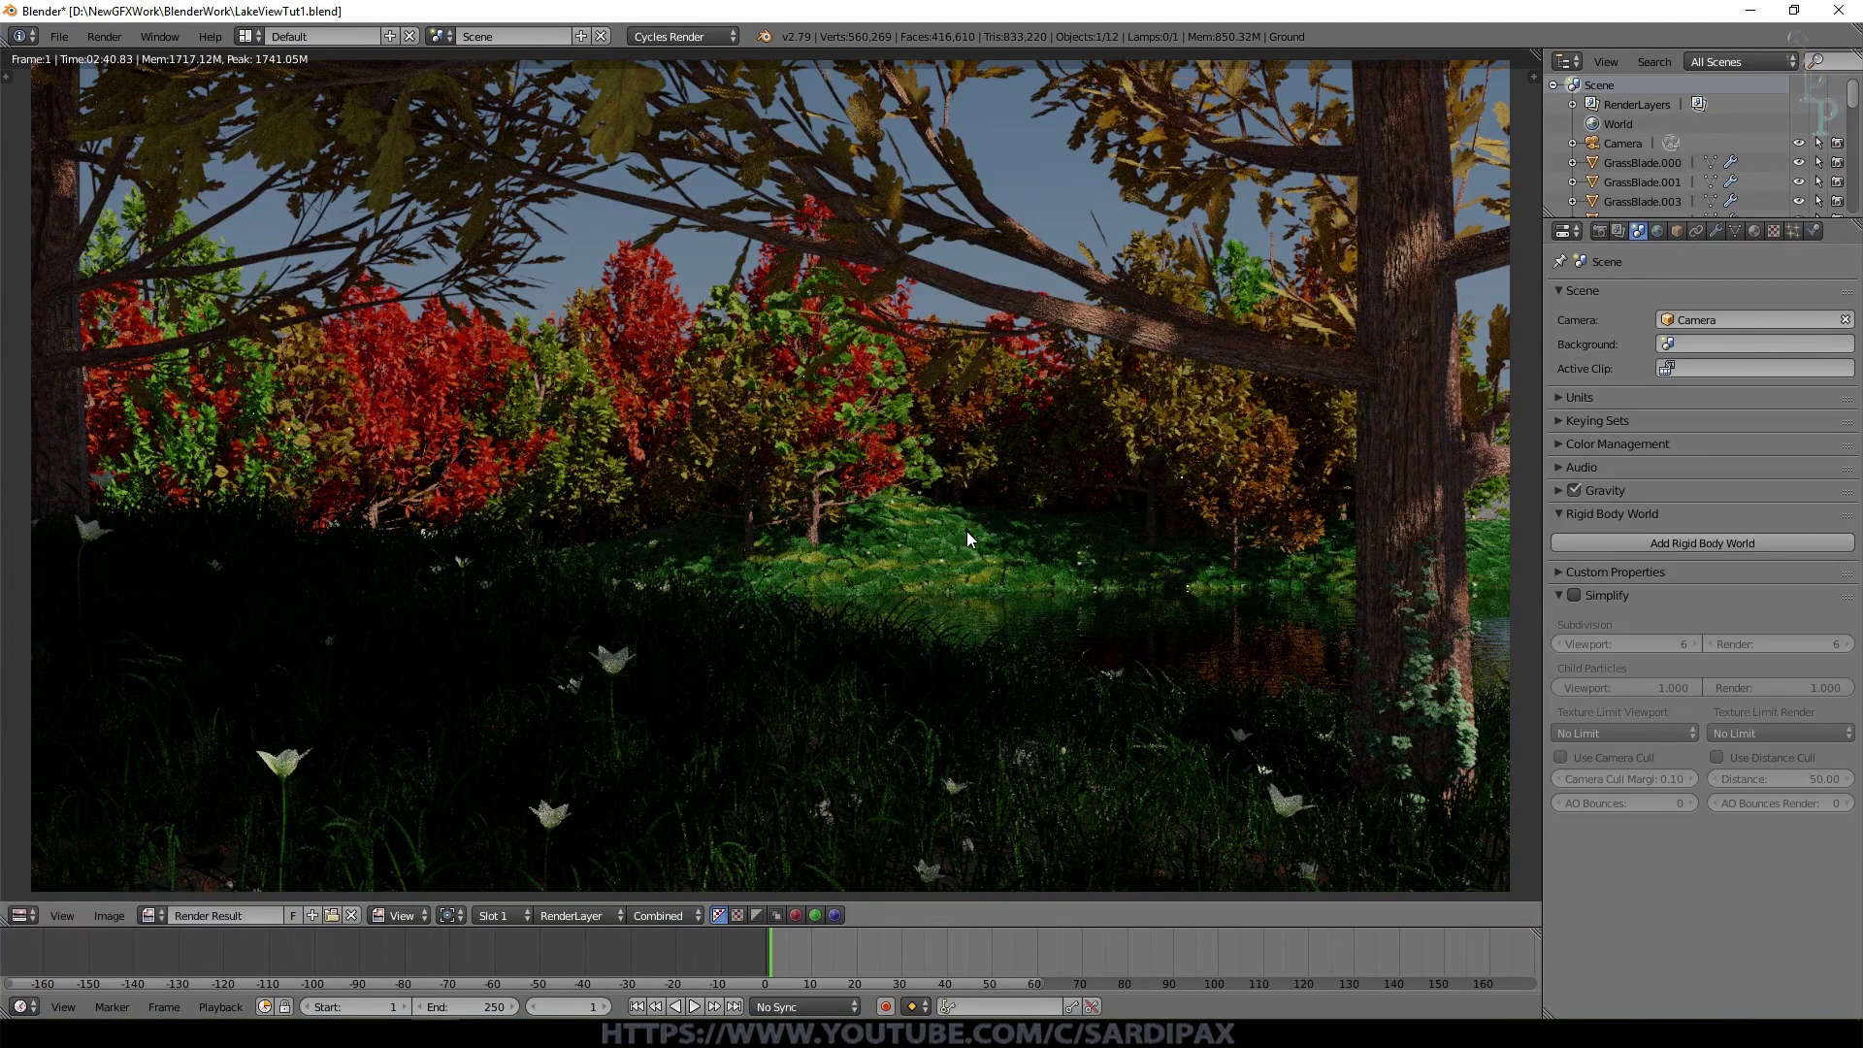
Step: Enable render-layer denoising at strength 0.25 and expand the Passes panel
click(1586, 618)
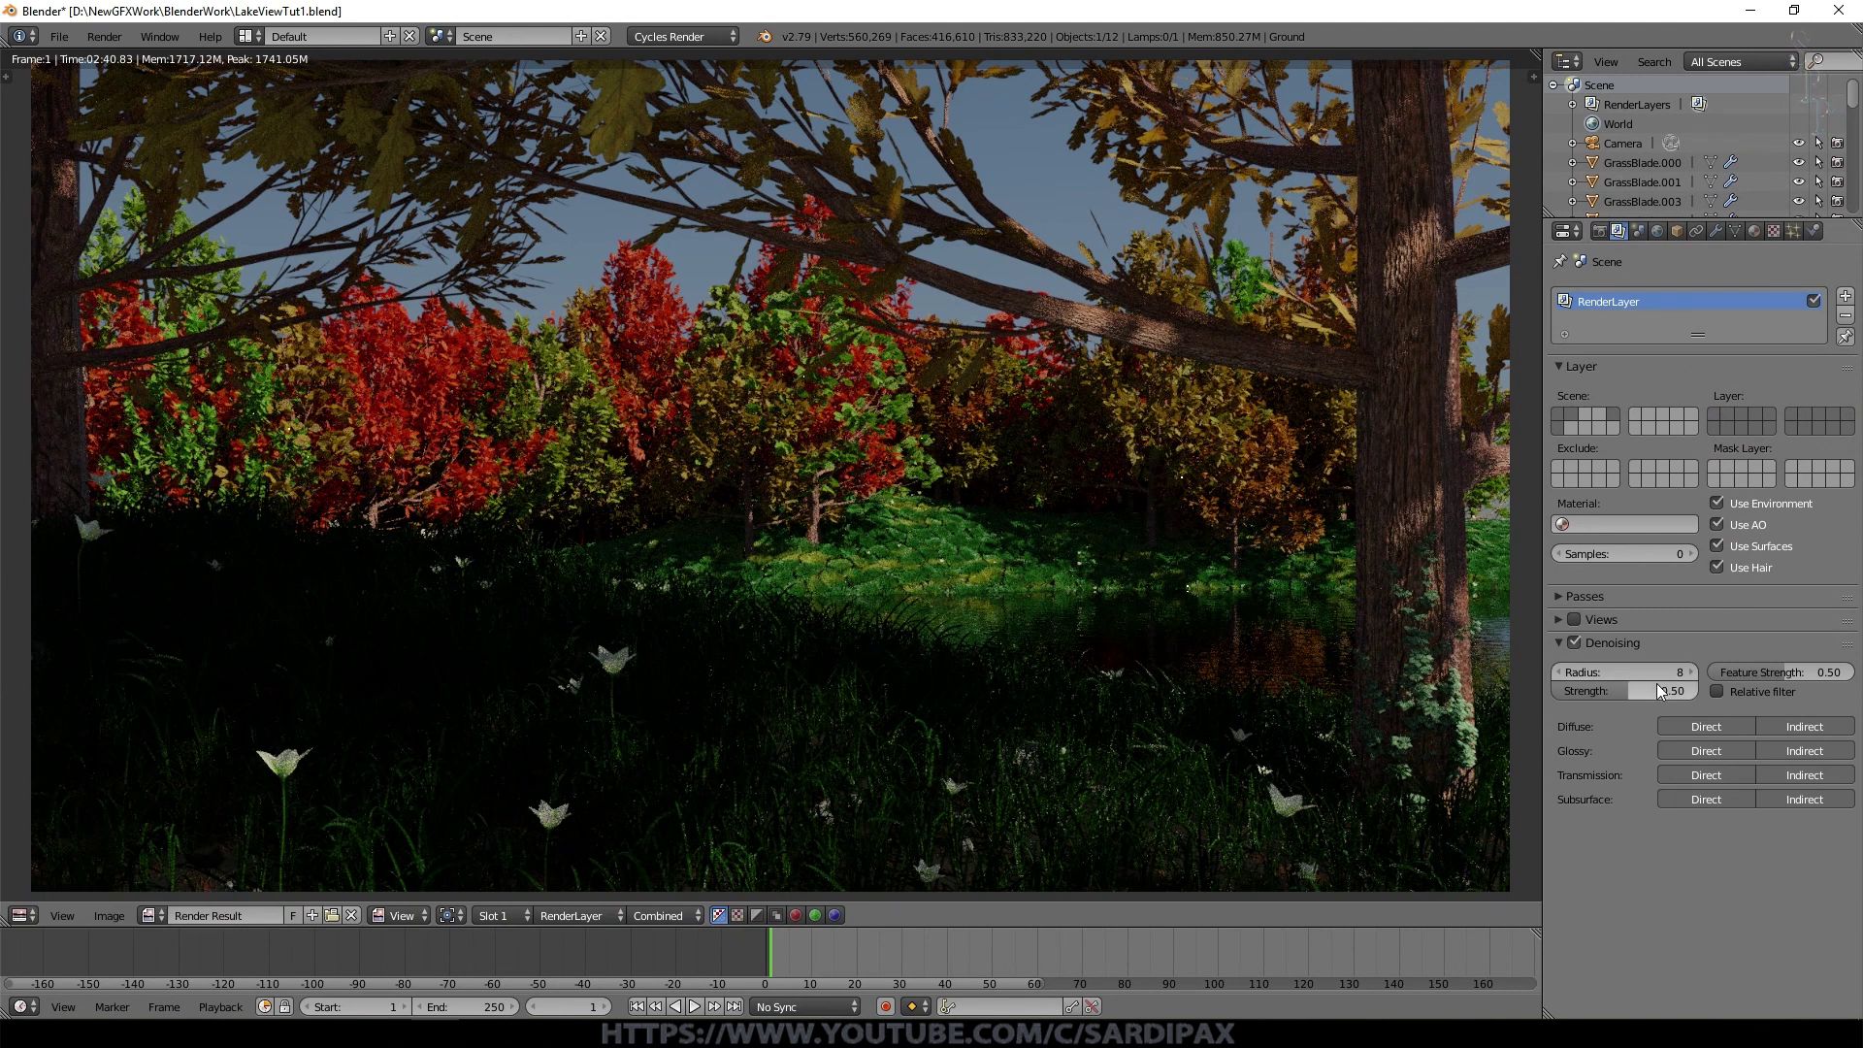
click(1663, 699)
key(KP_Decimal)
key(KP_2)
key(KP_5)
key(KP_Enter)
key(KP_Enter)
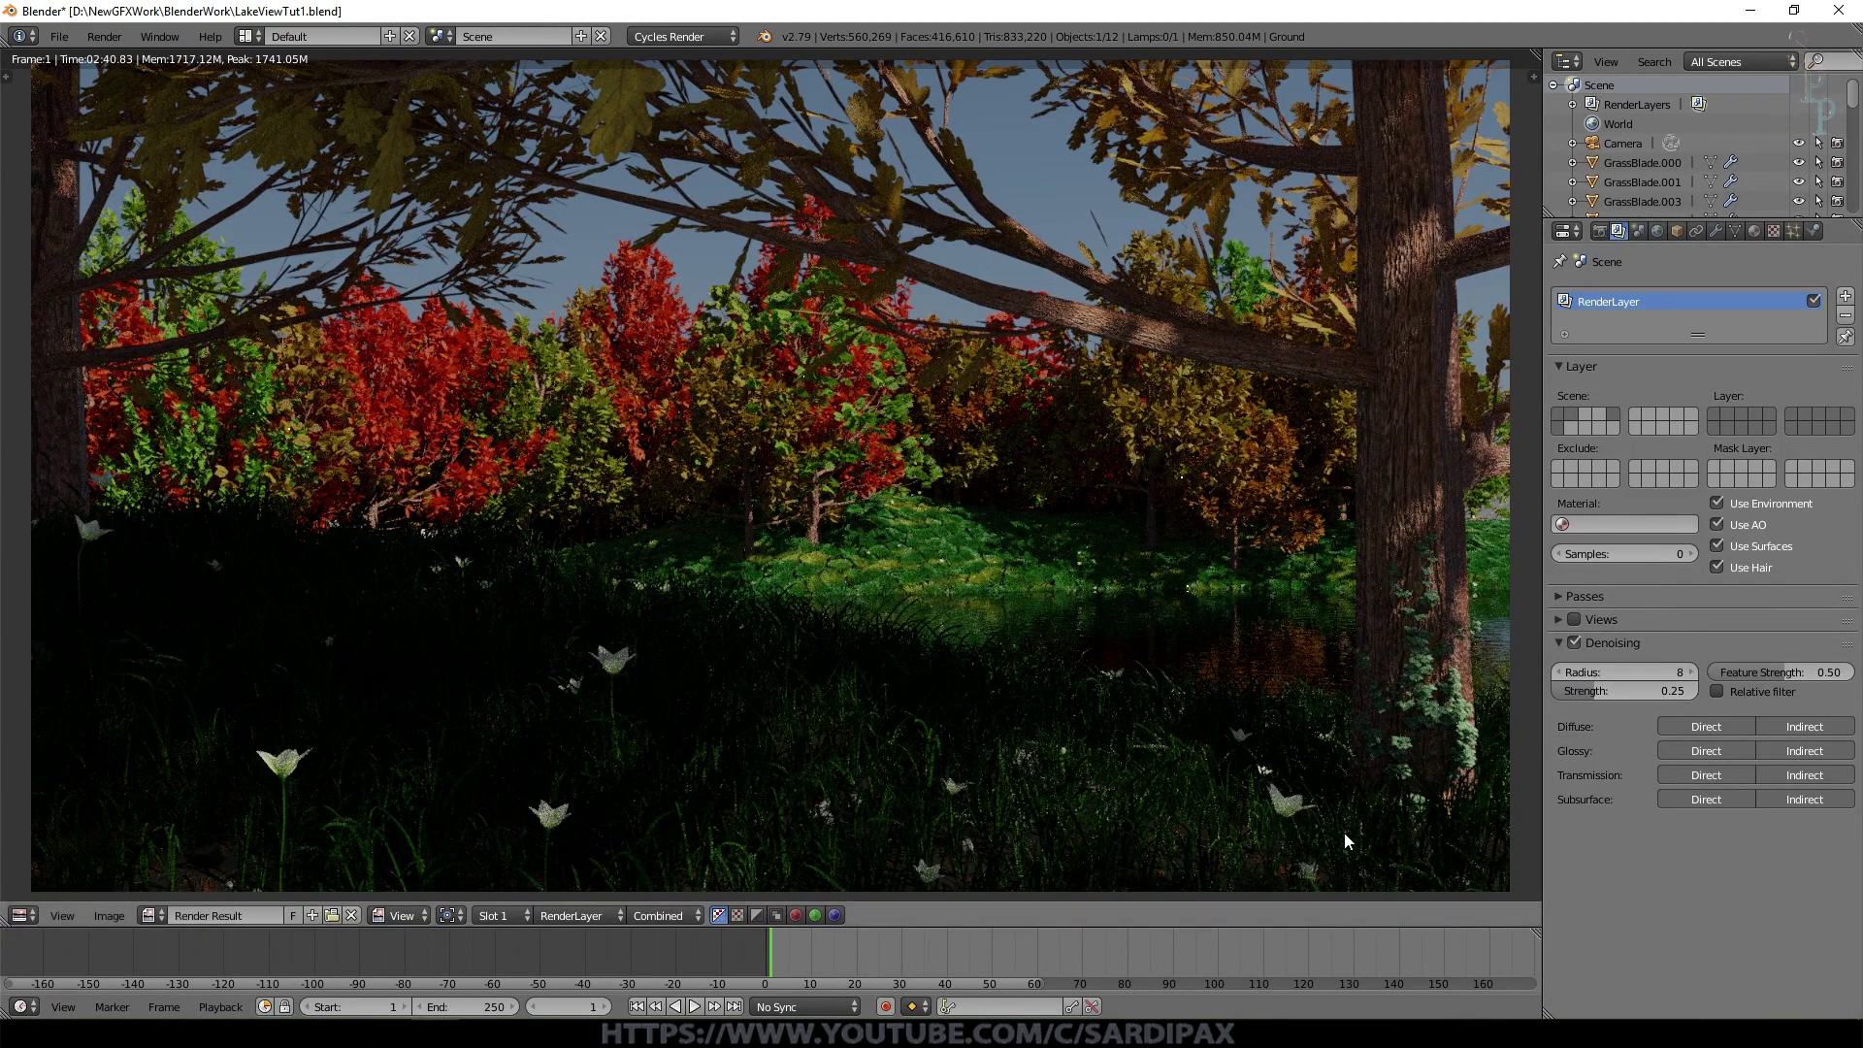
click(1560, 568)
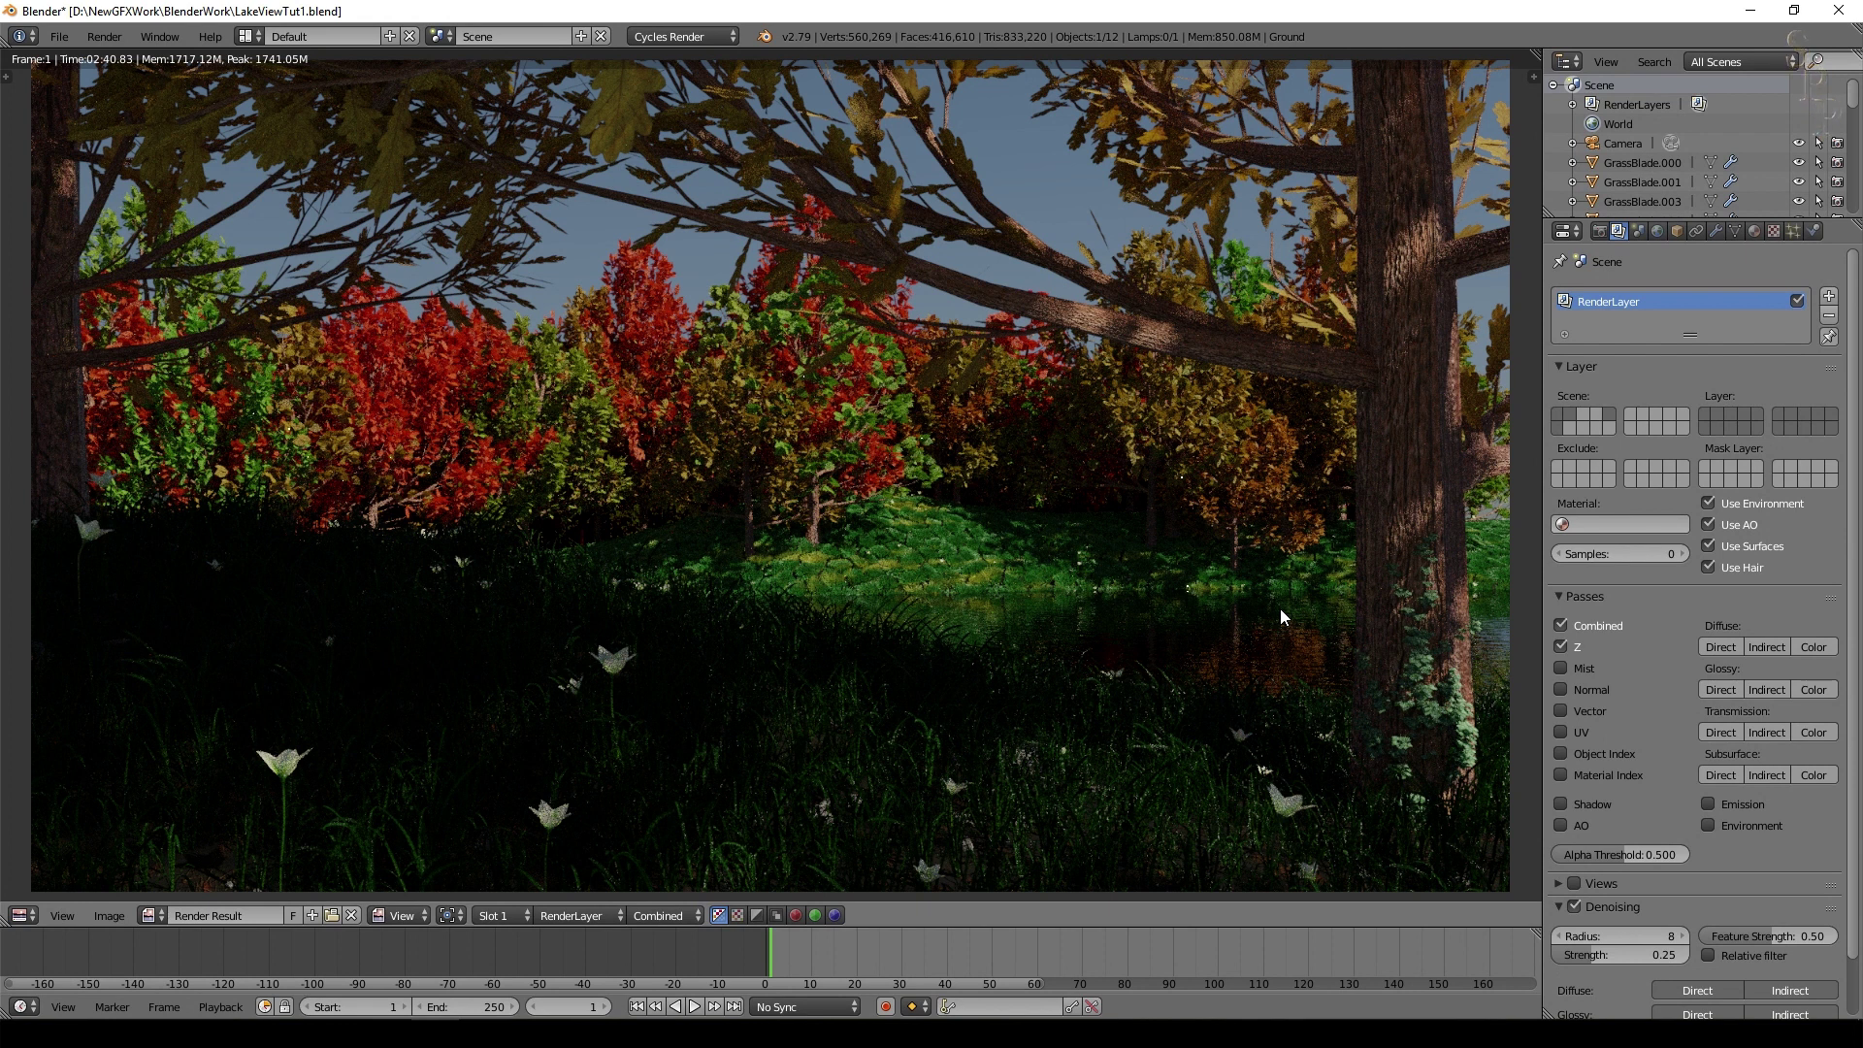
Step: Turn an area into the Node Editor showing the compositing tree with Use Nodes enabled
click(37, 315)
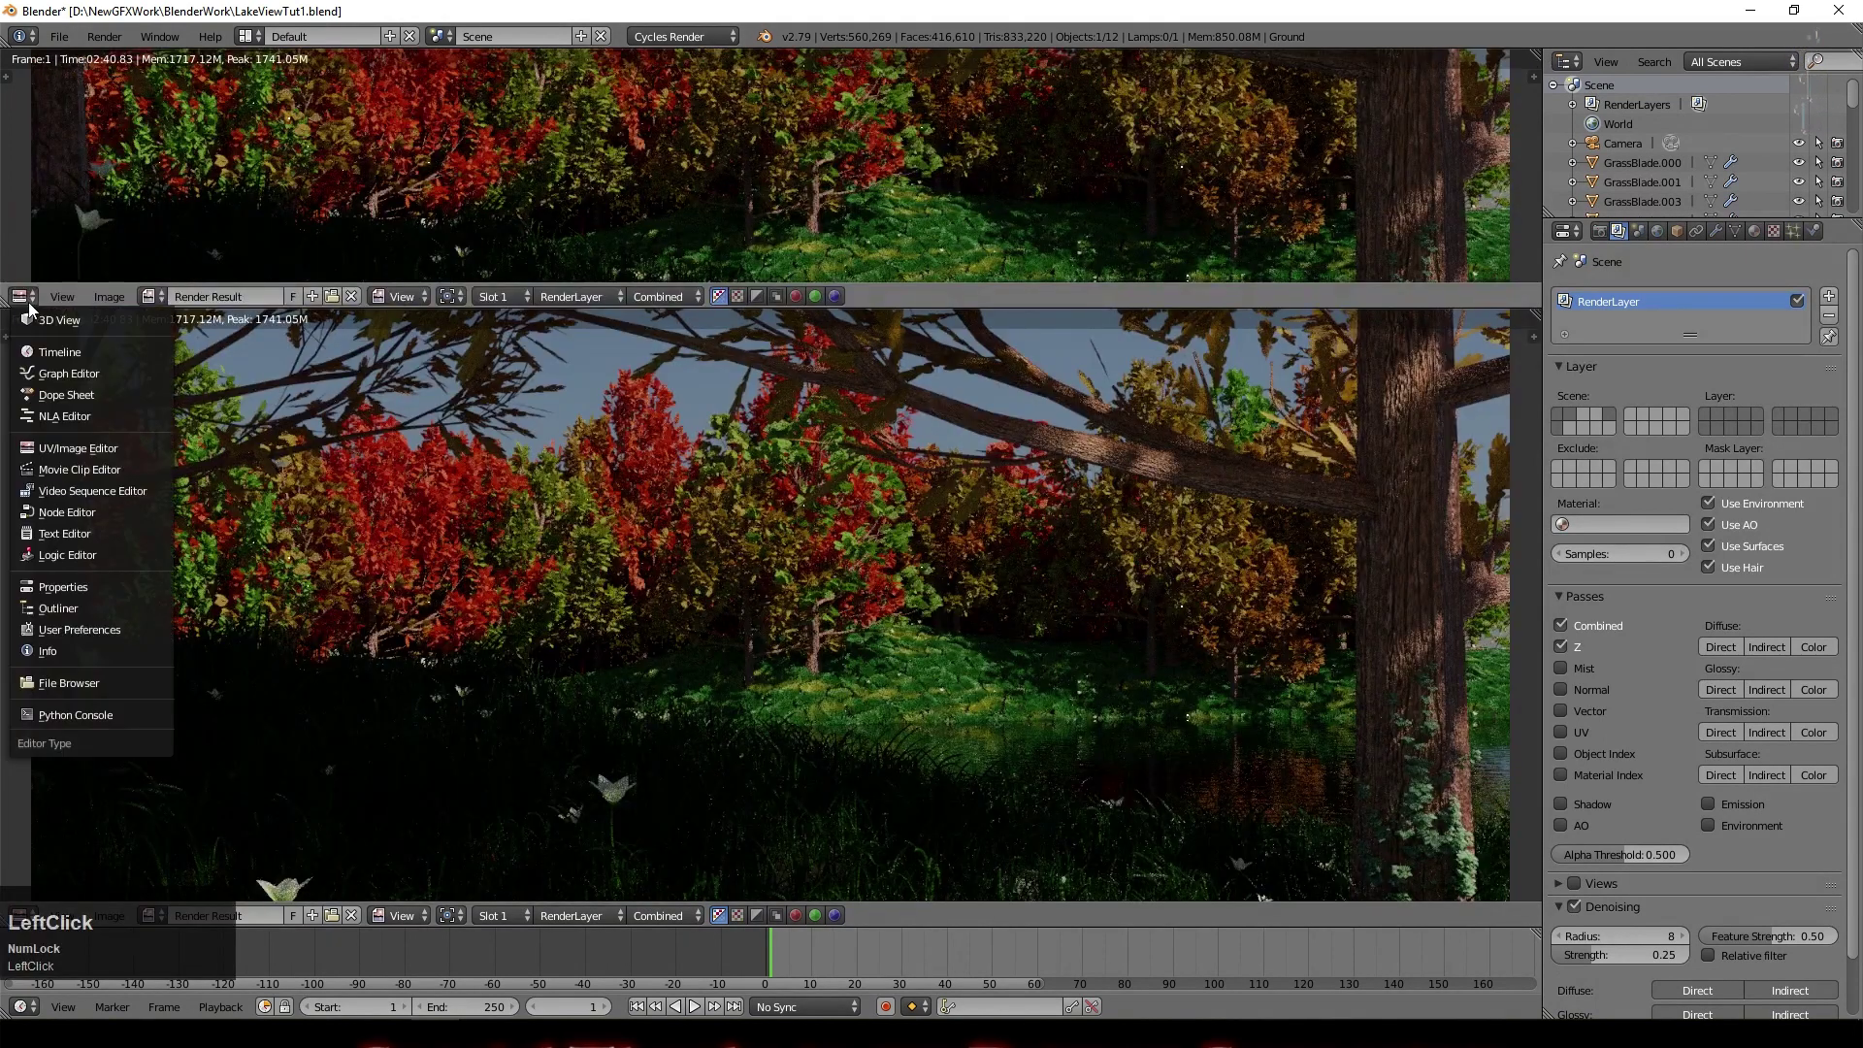
click(101, 521)
scroll(down, 3)
click(251, 302)
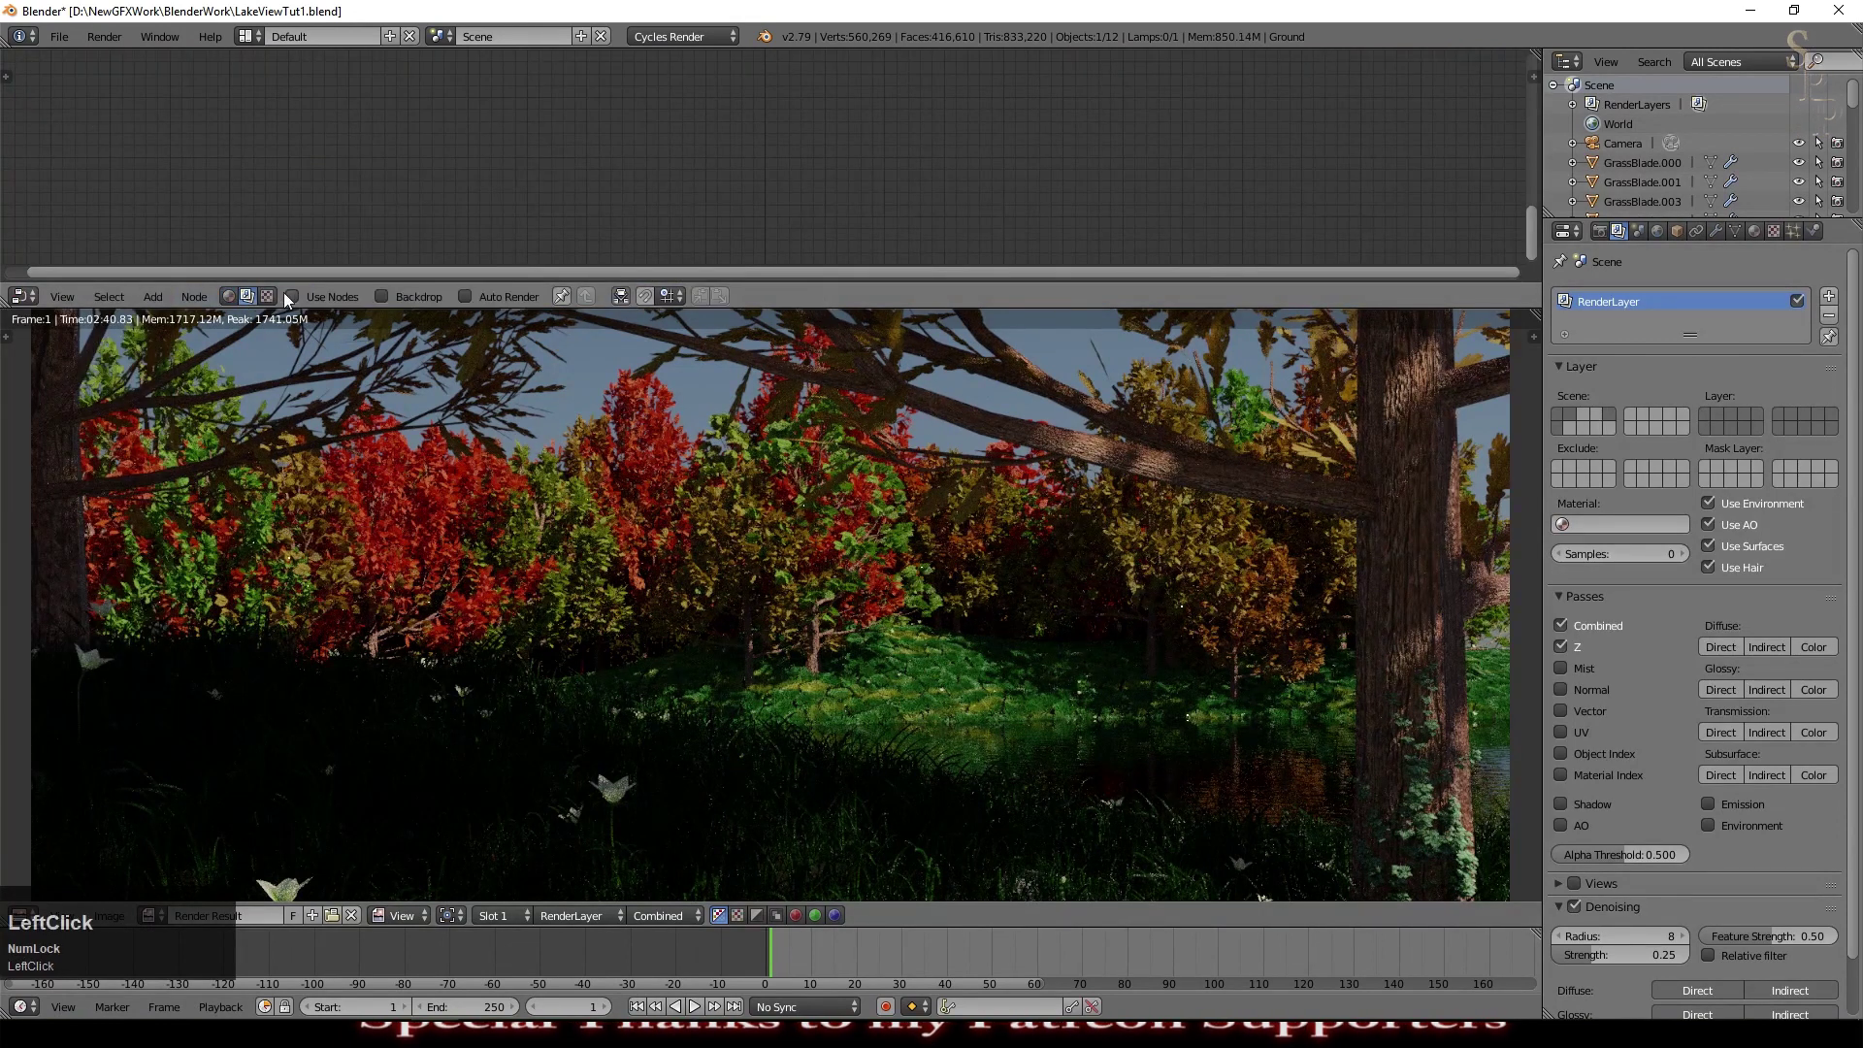
scroll(down, 3)
middle_click(972, 120)
scroll(up, 3)
click(387, 119)
click(647, 111)
Step: Link the Depth pass to Composite and insert a Normalize node on that link
middle_click(396, 163)
scroll(up, 3)
scroll(down, 3)
click(673, 142)
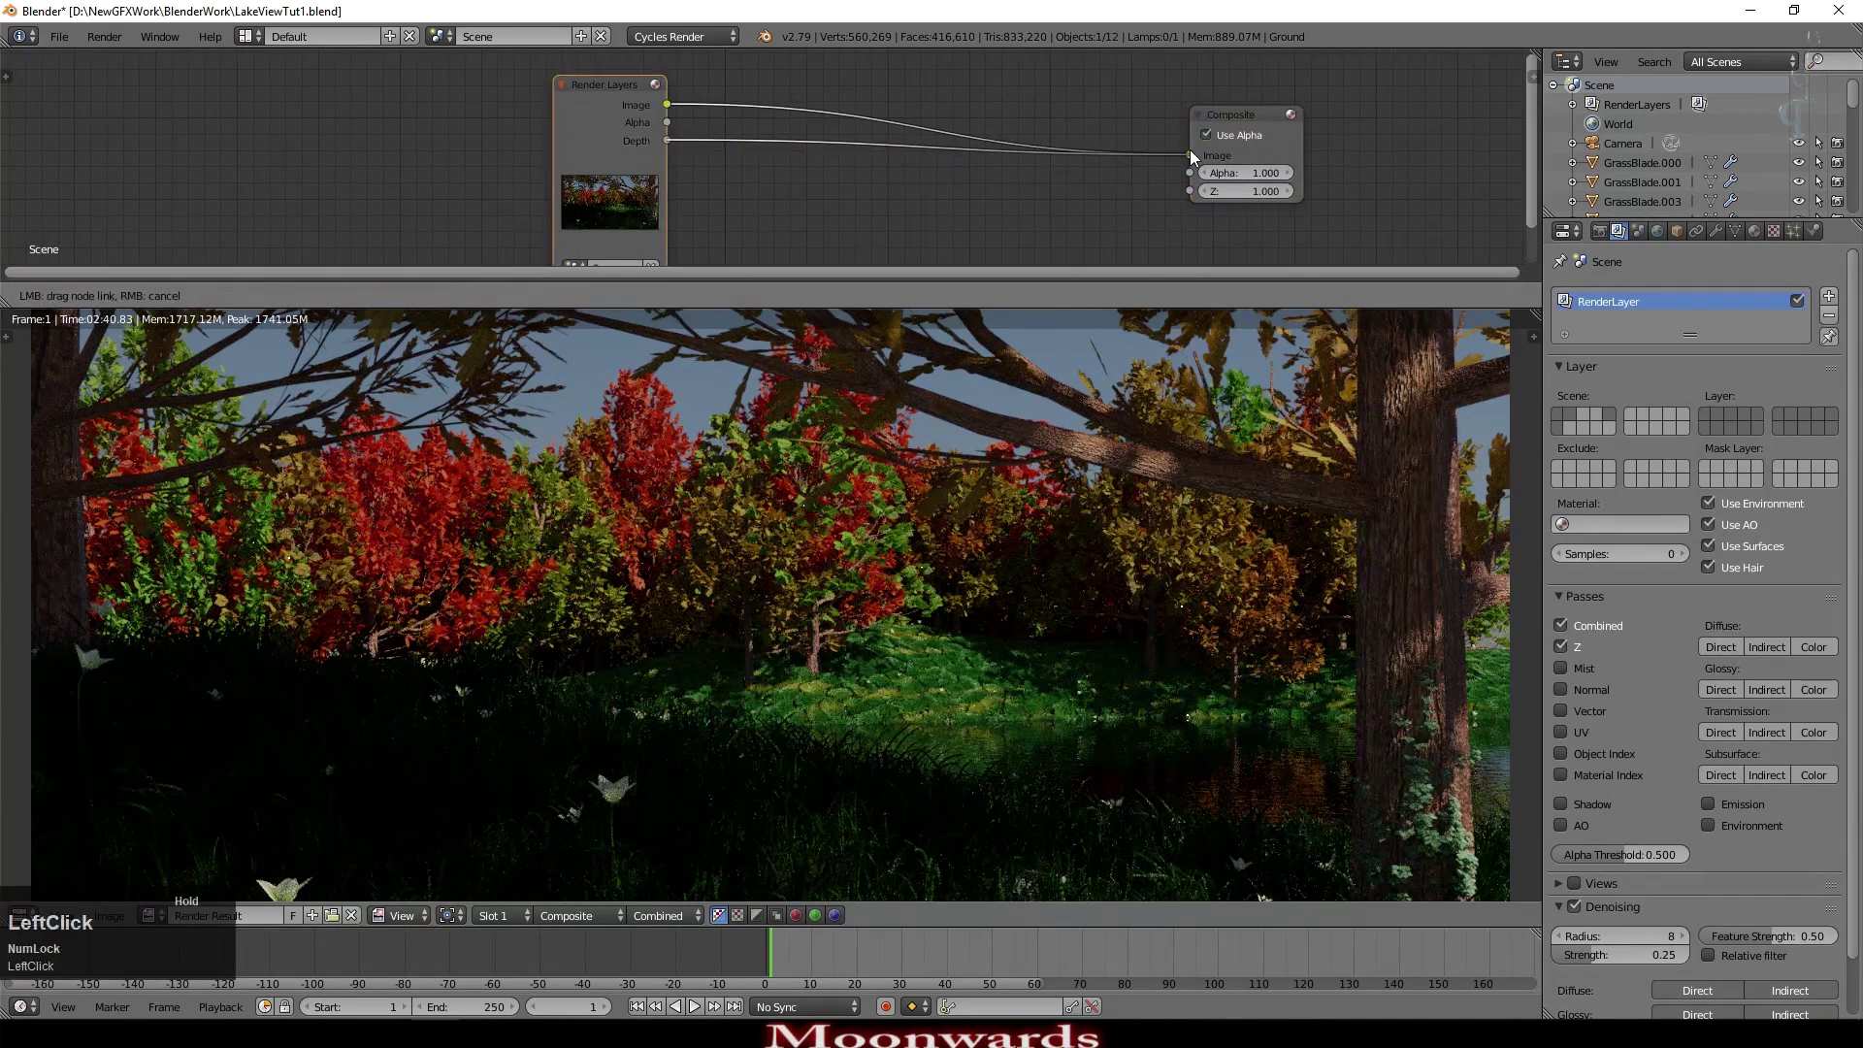
scroll(down, 3)
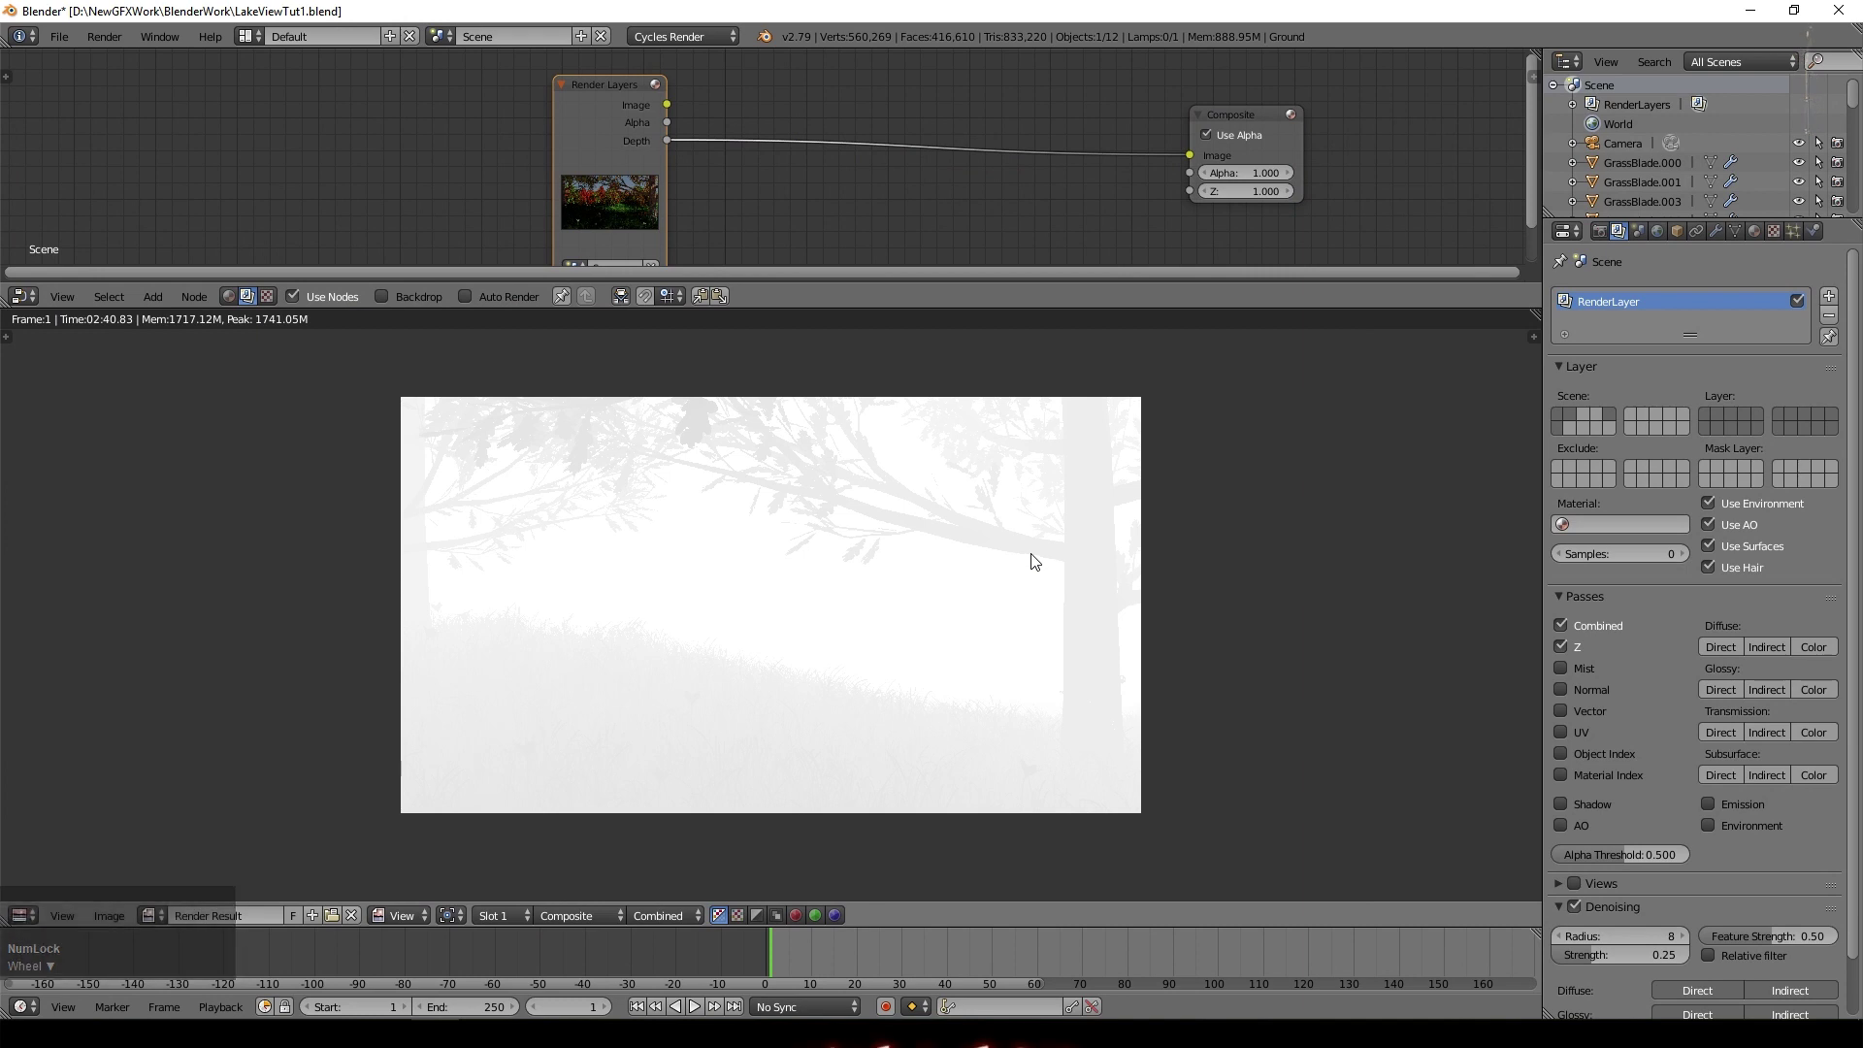
click(152, 303)
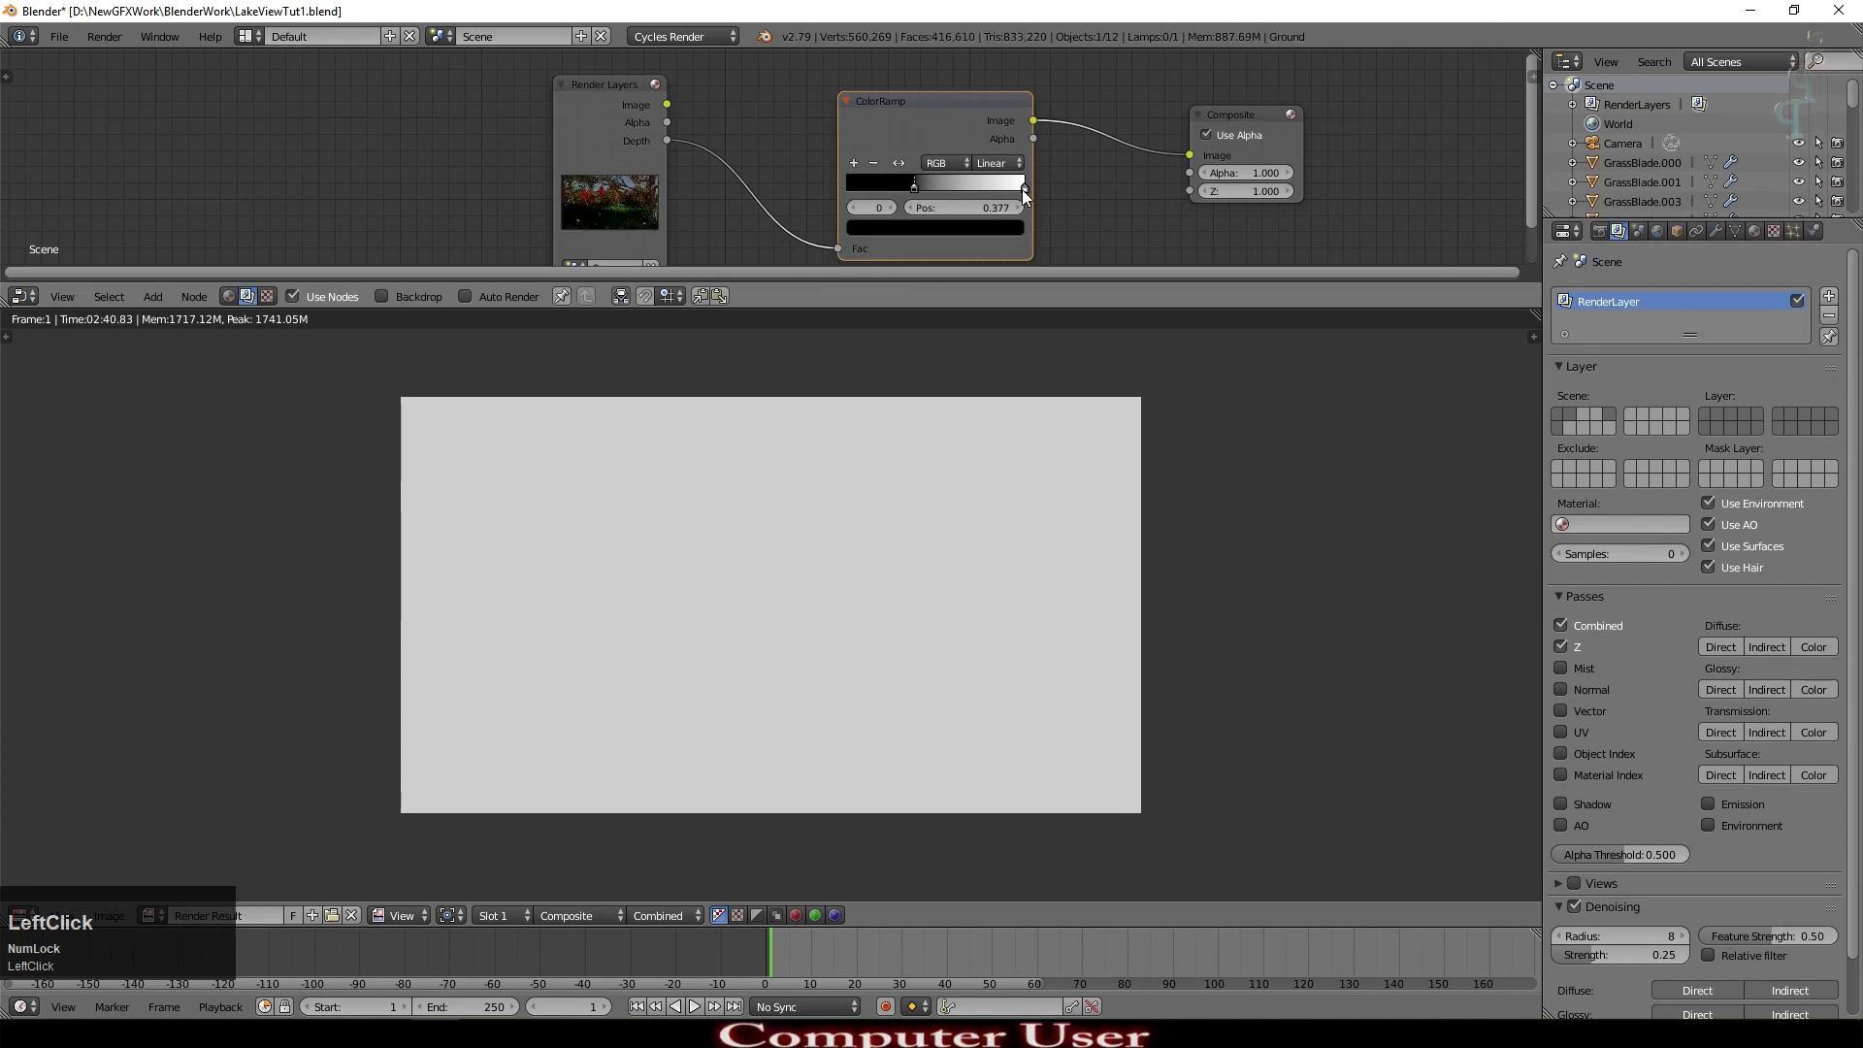
scroll(up, 3)
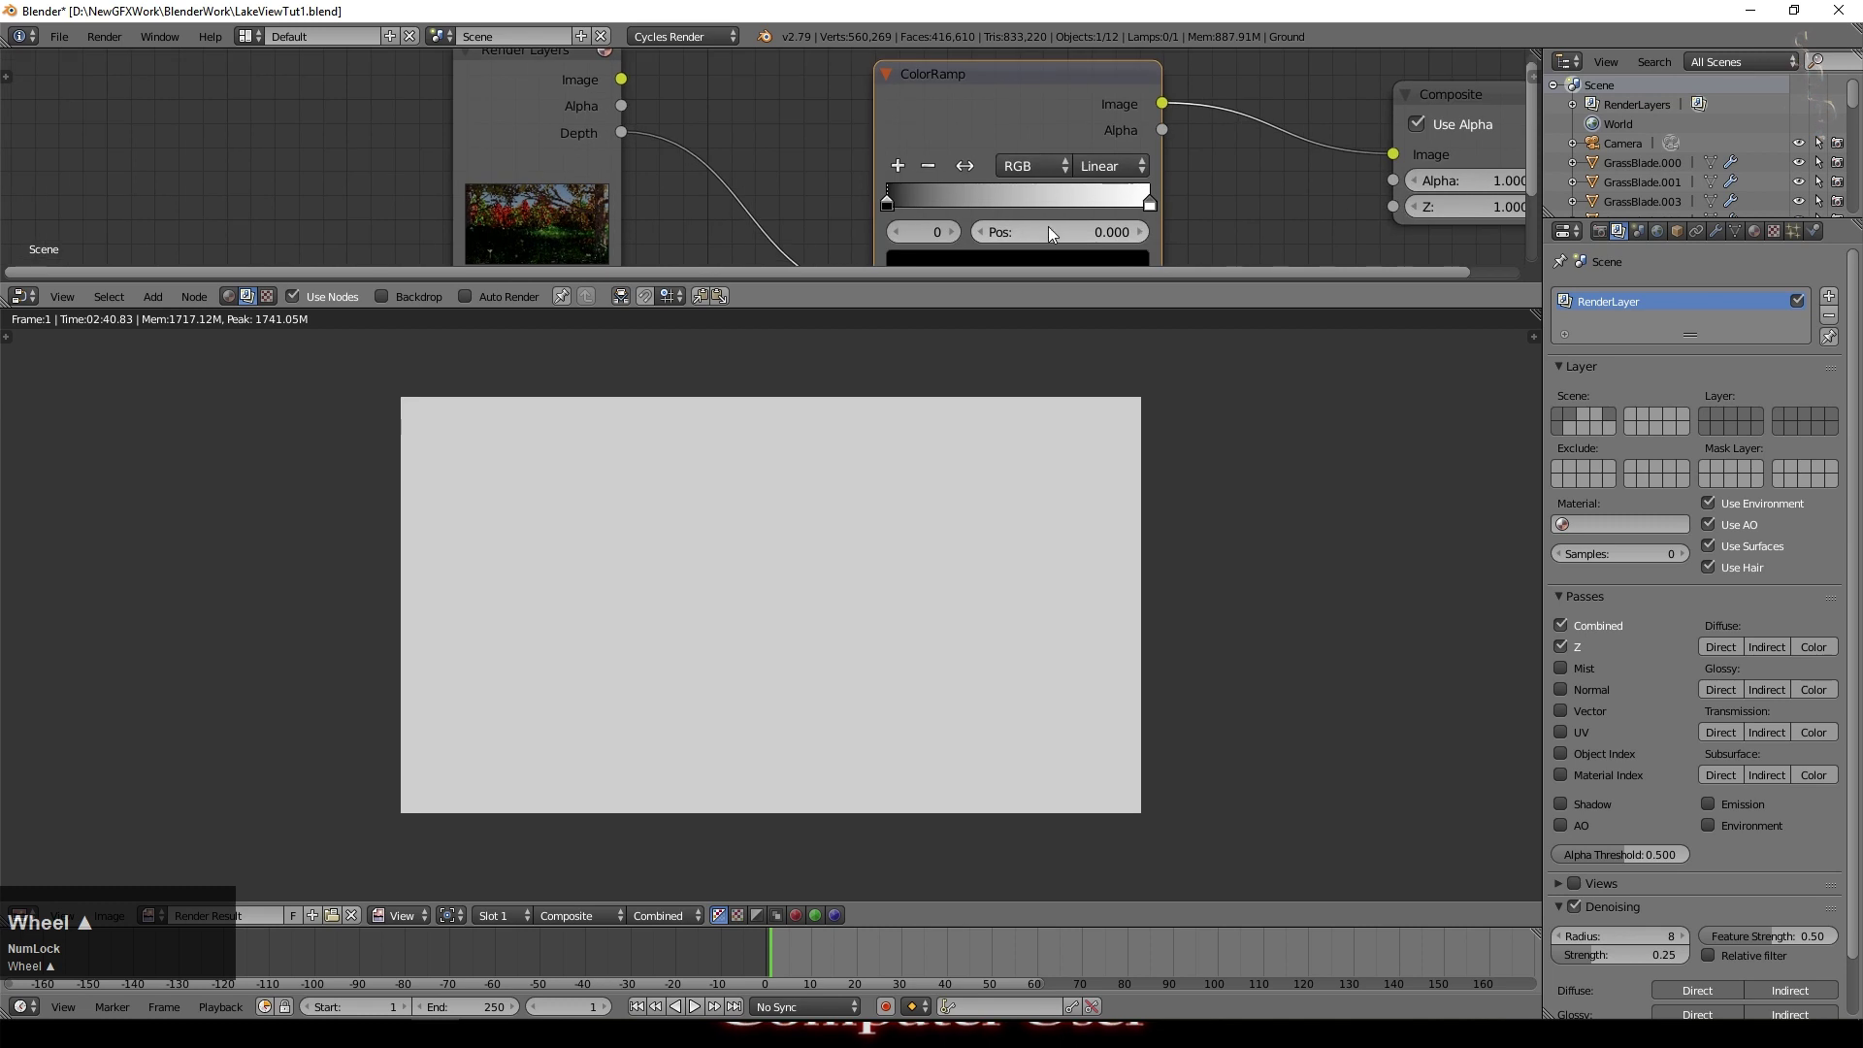
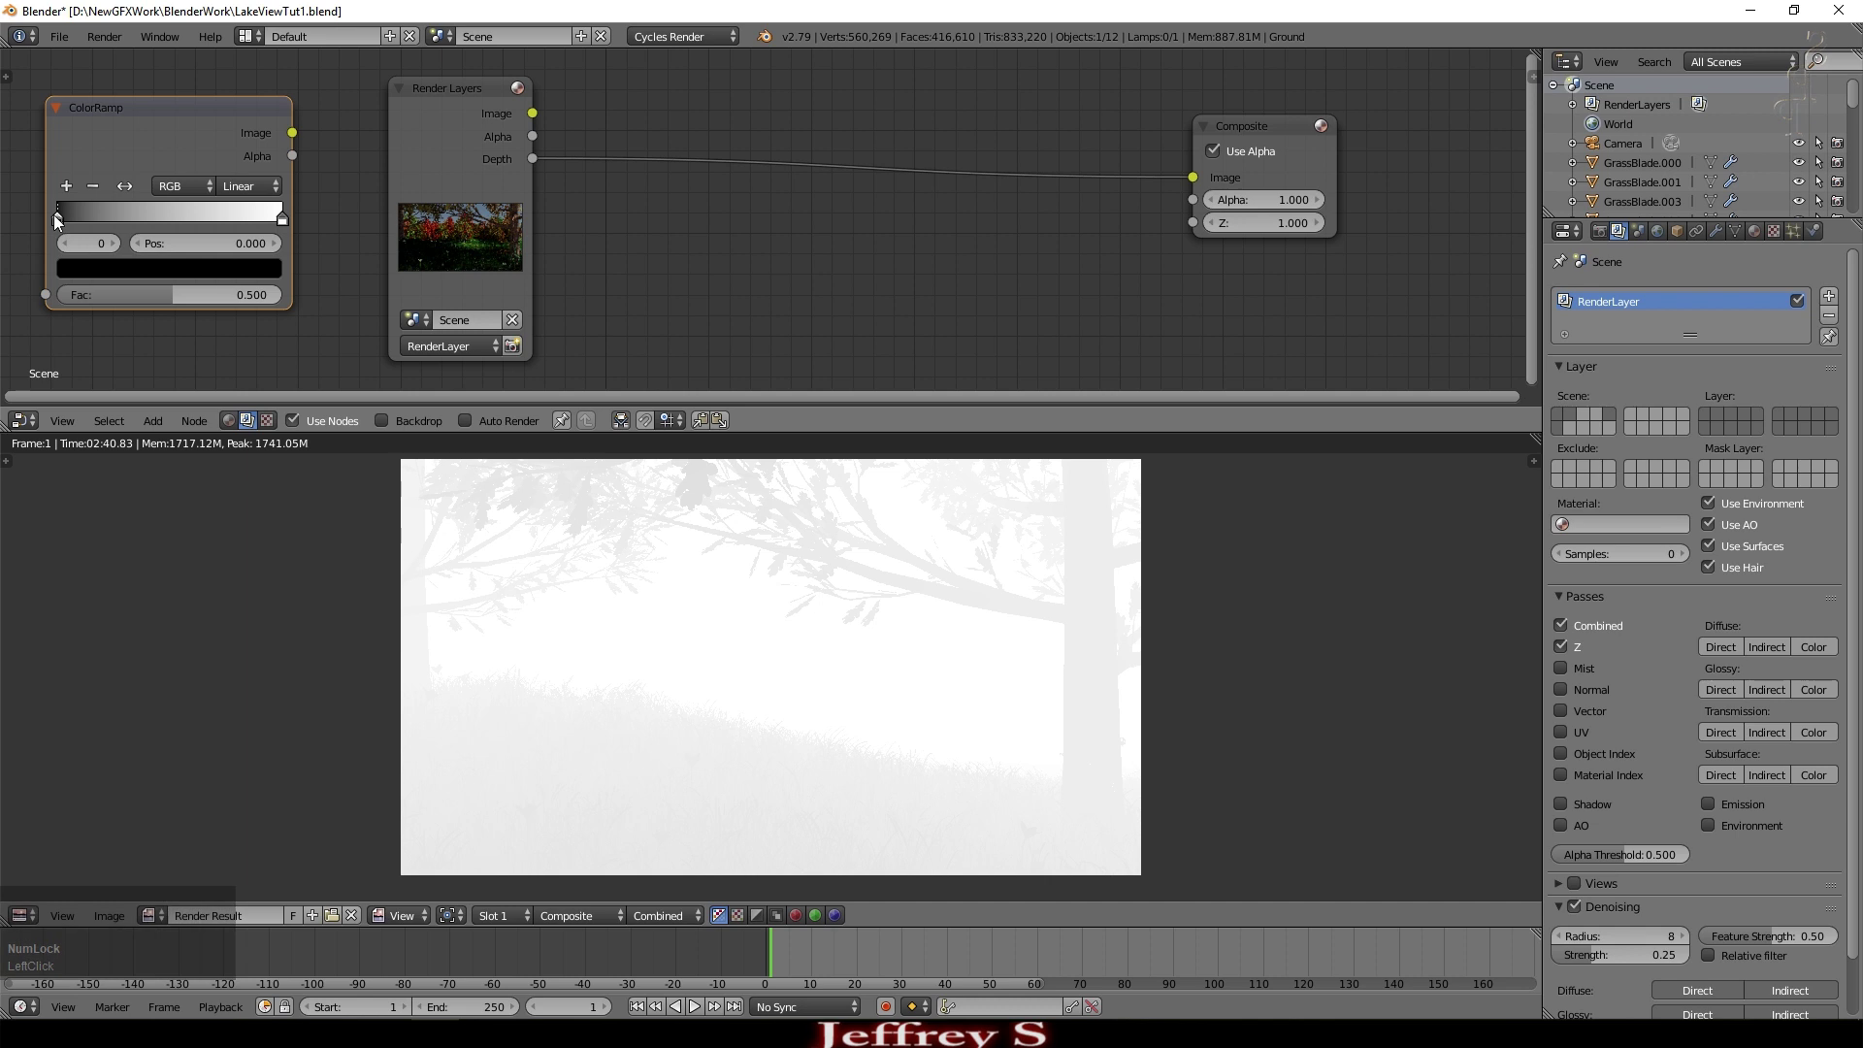
scroll(up, 3)
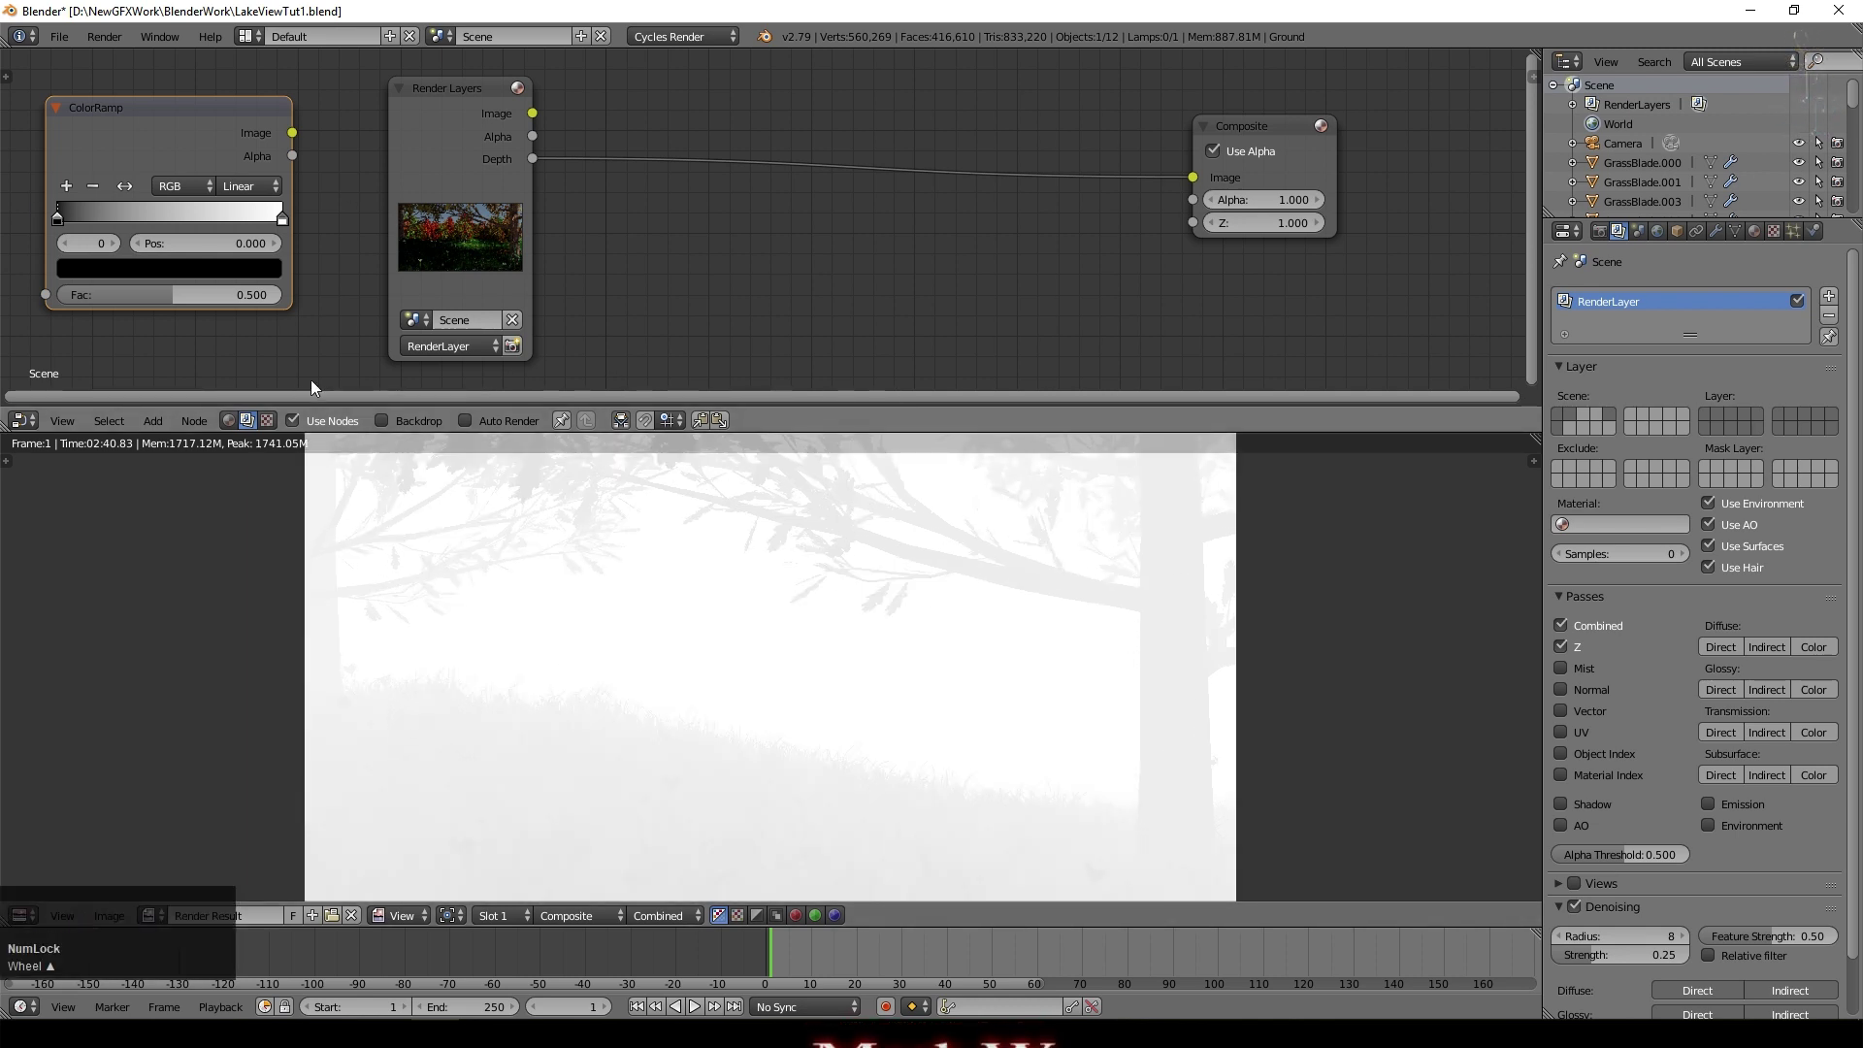
click(155, 429)
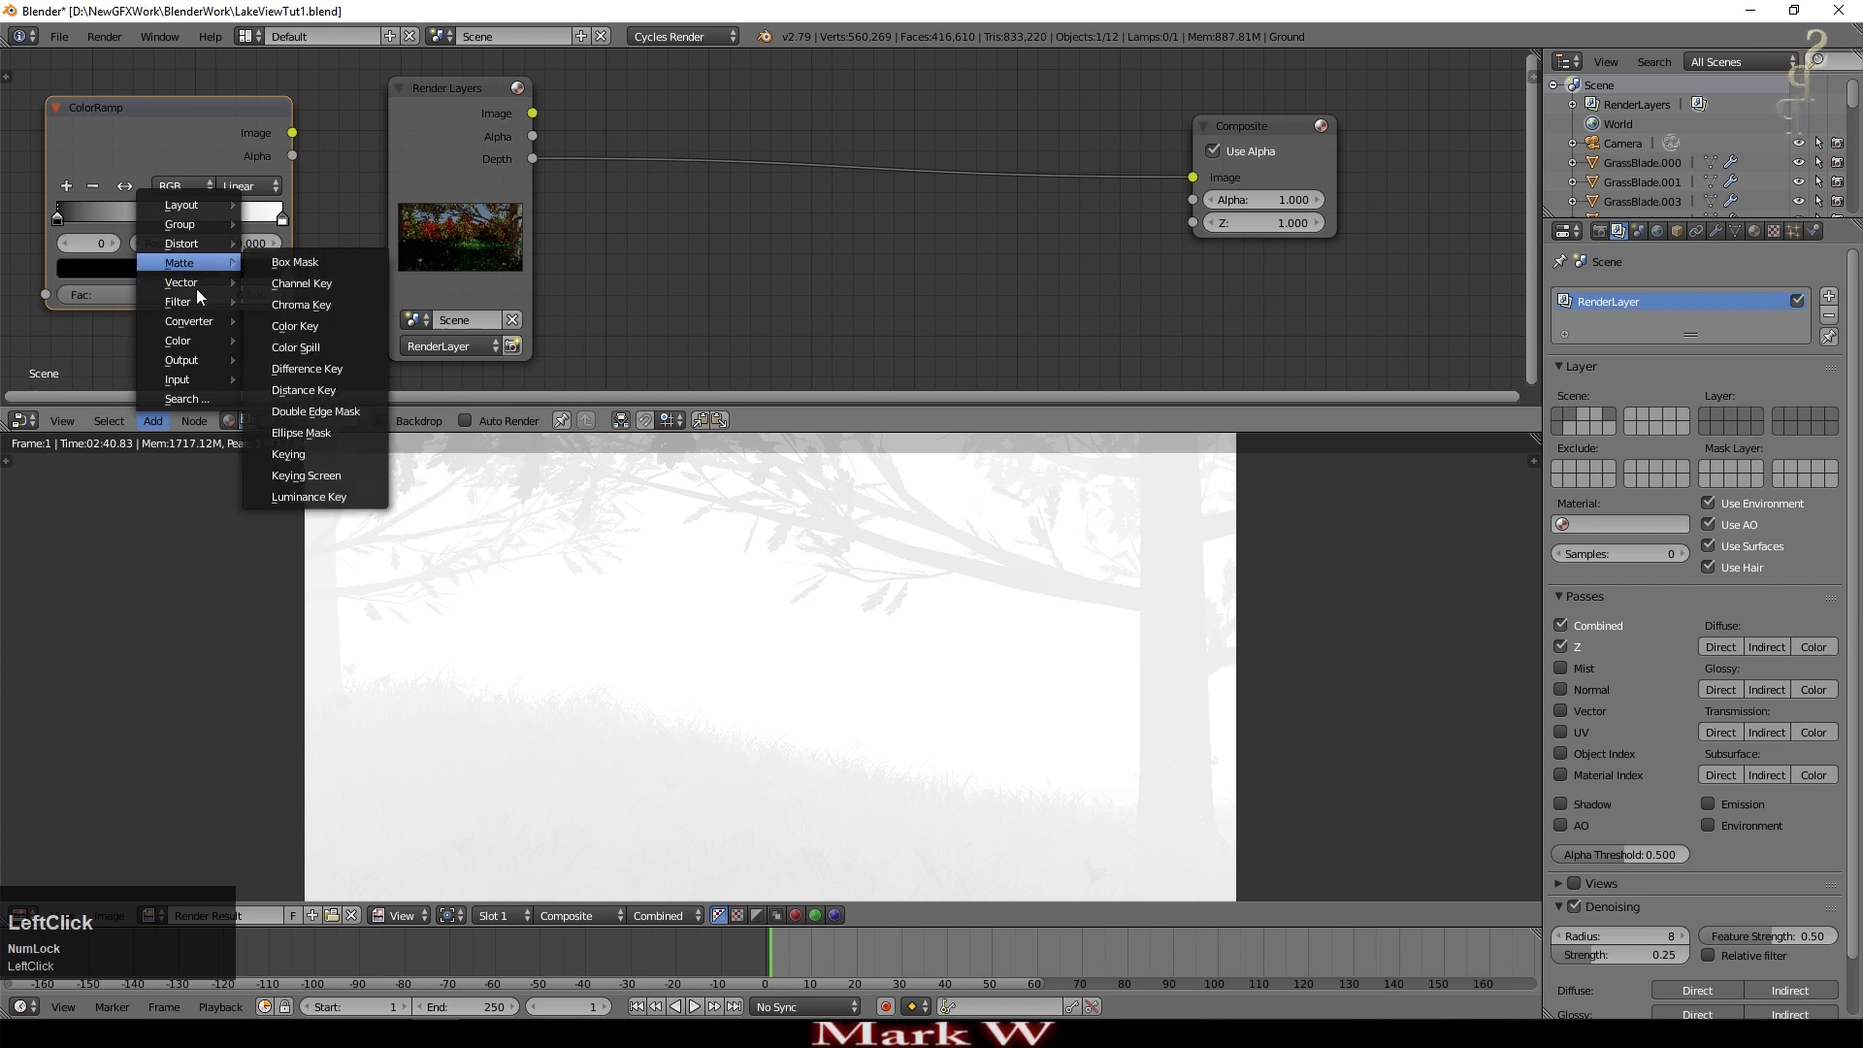
click(307, 353)
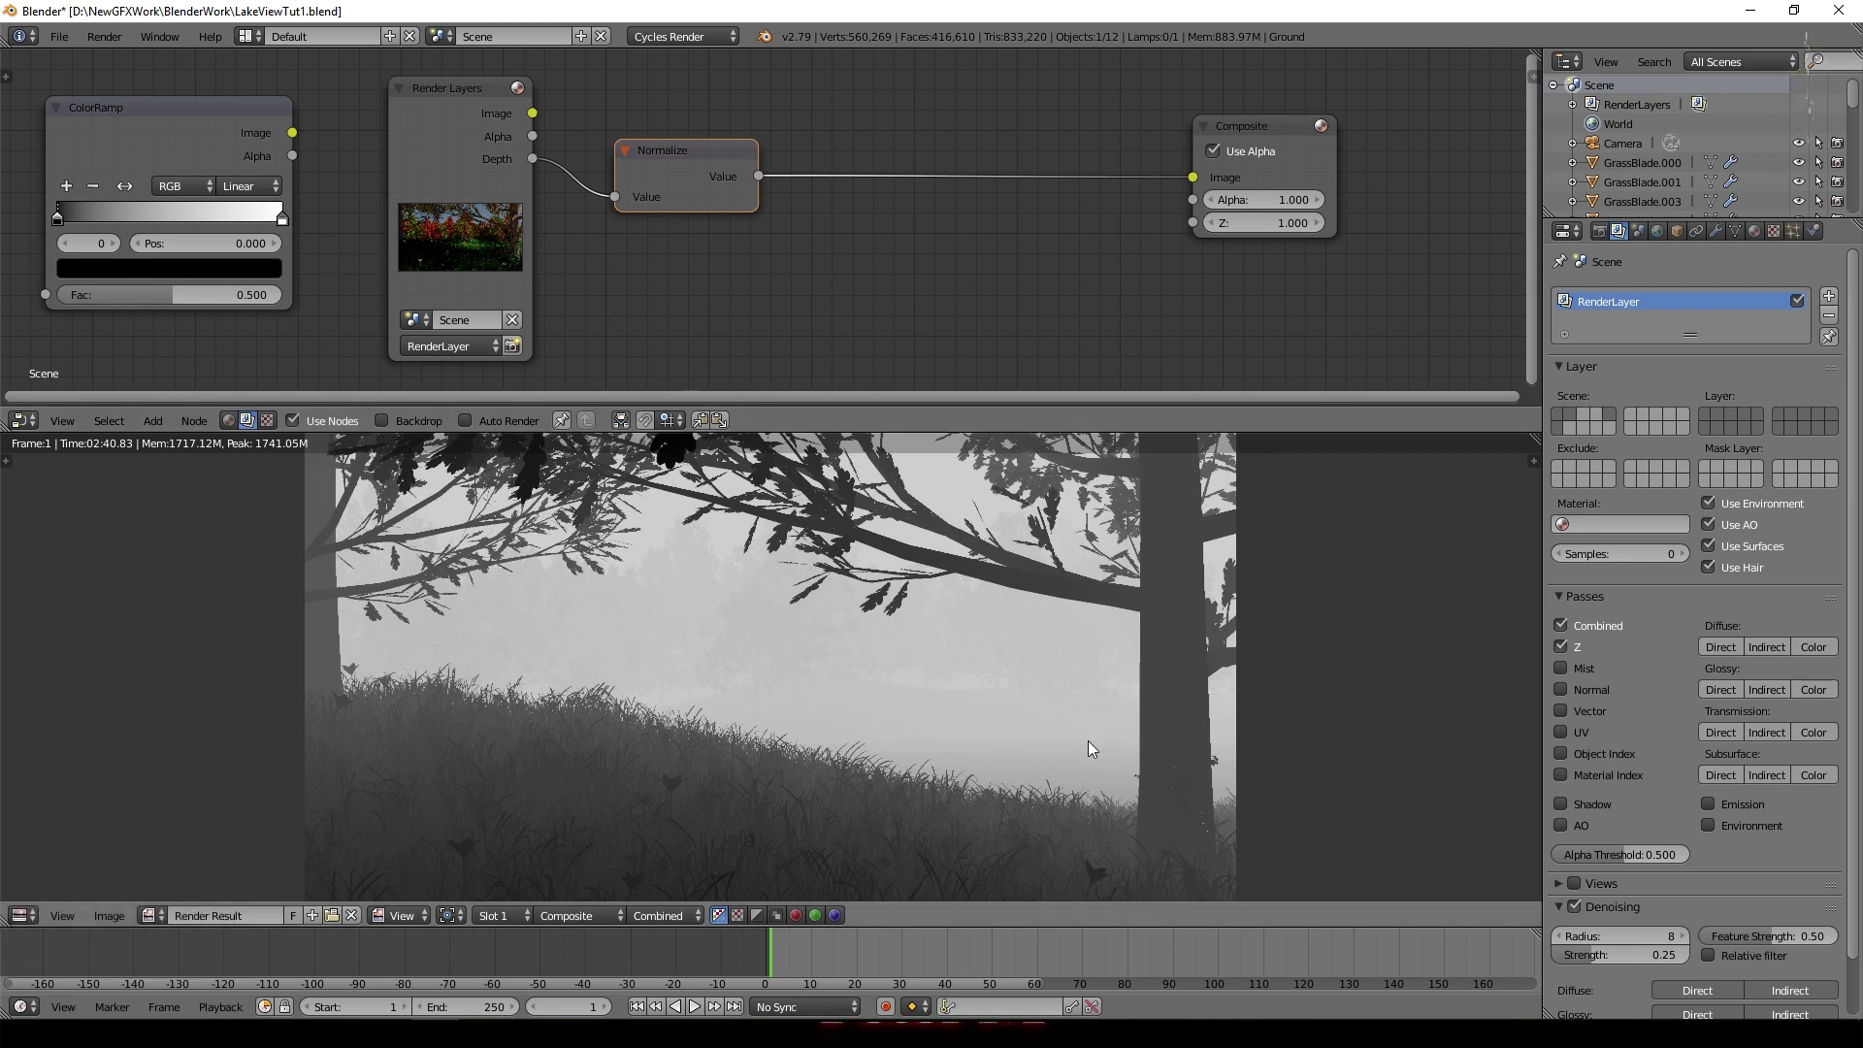
Step: Insert a ColorRamp after Normalize and push its black stop to about 0.65
scroll(up, 3)
scroll(down, 3)
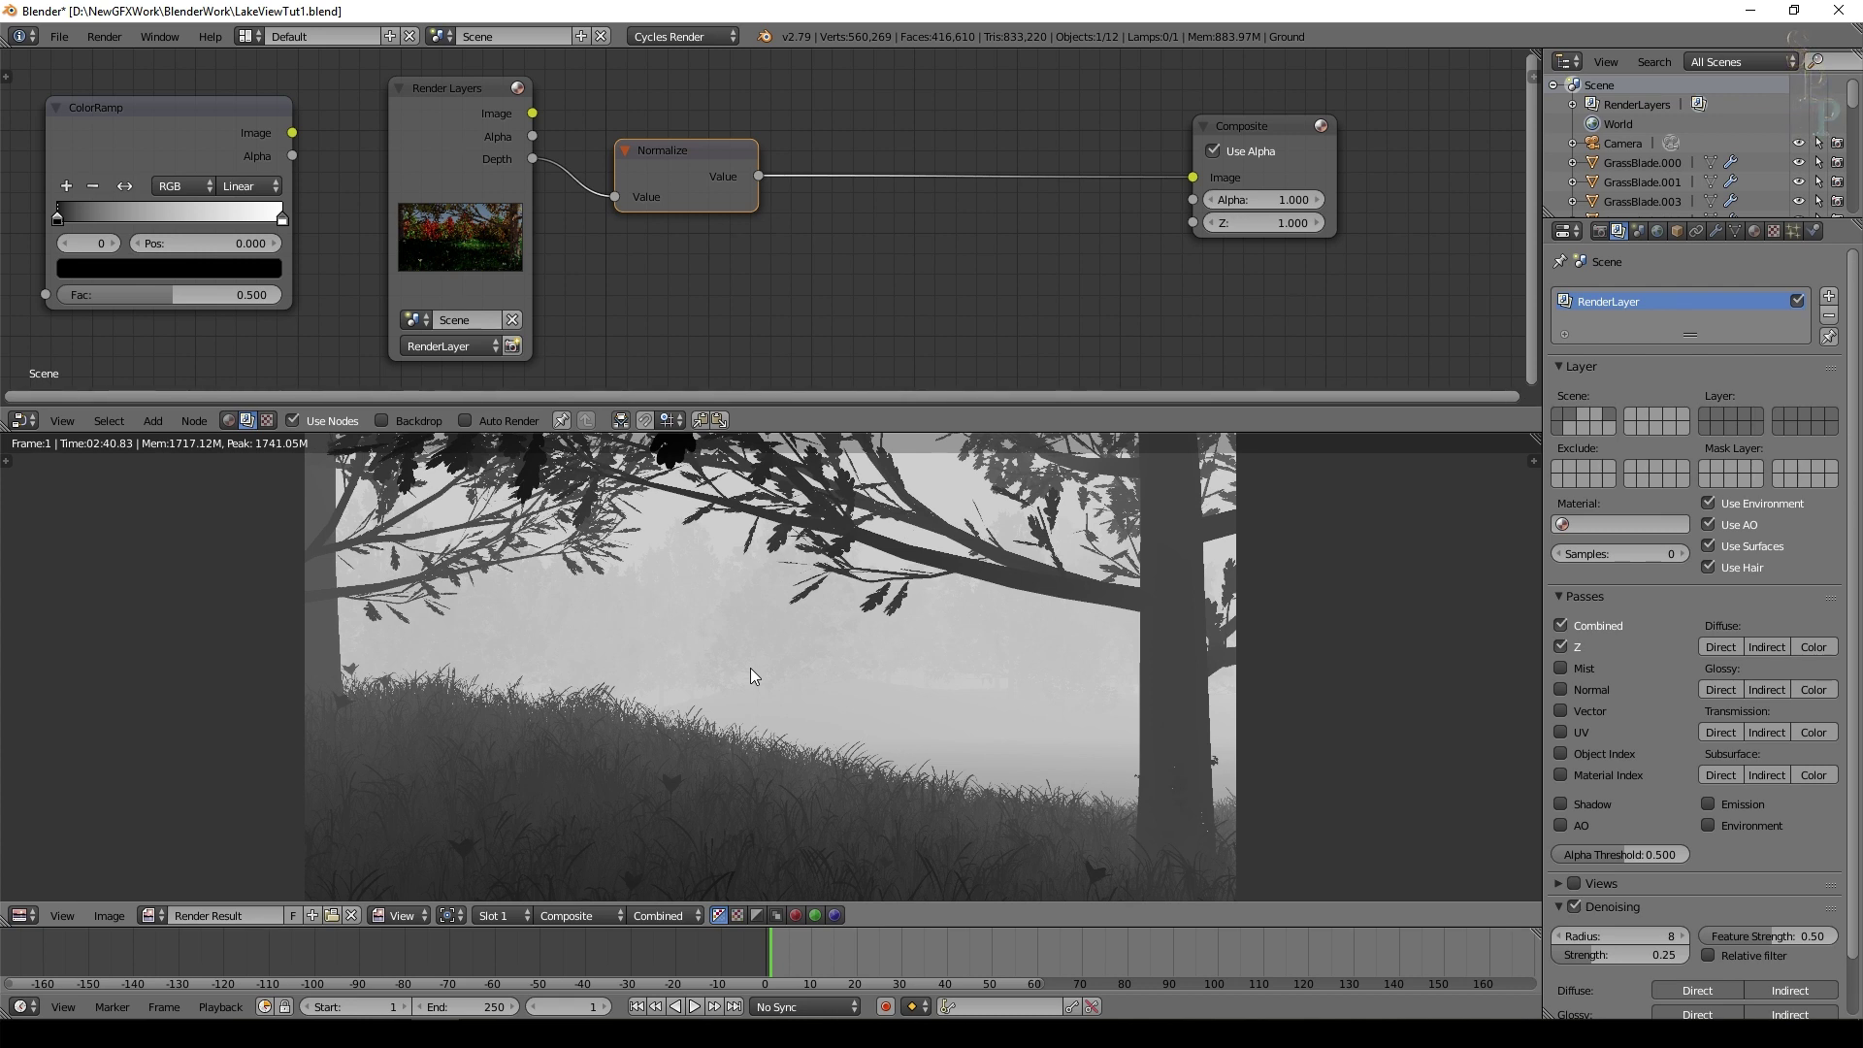
click(158, 131)
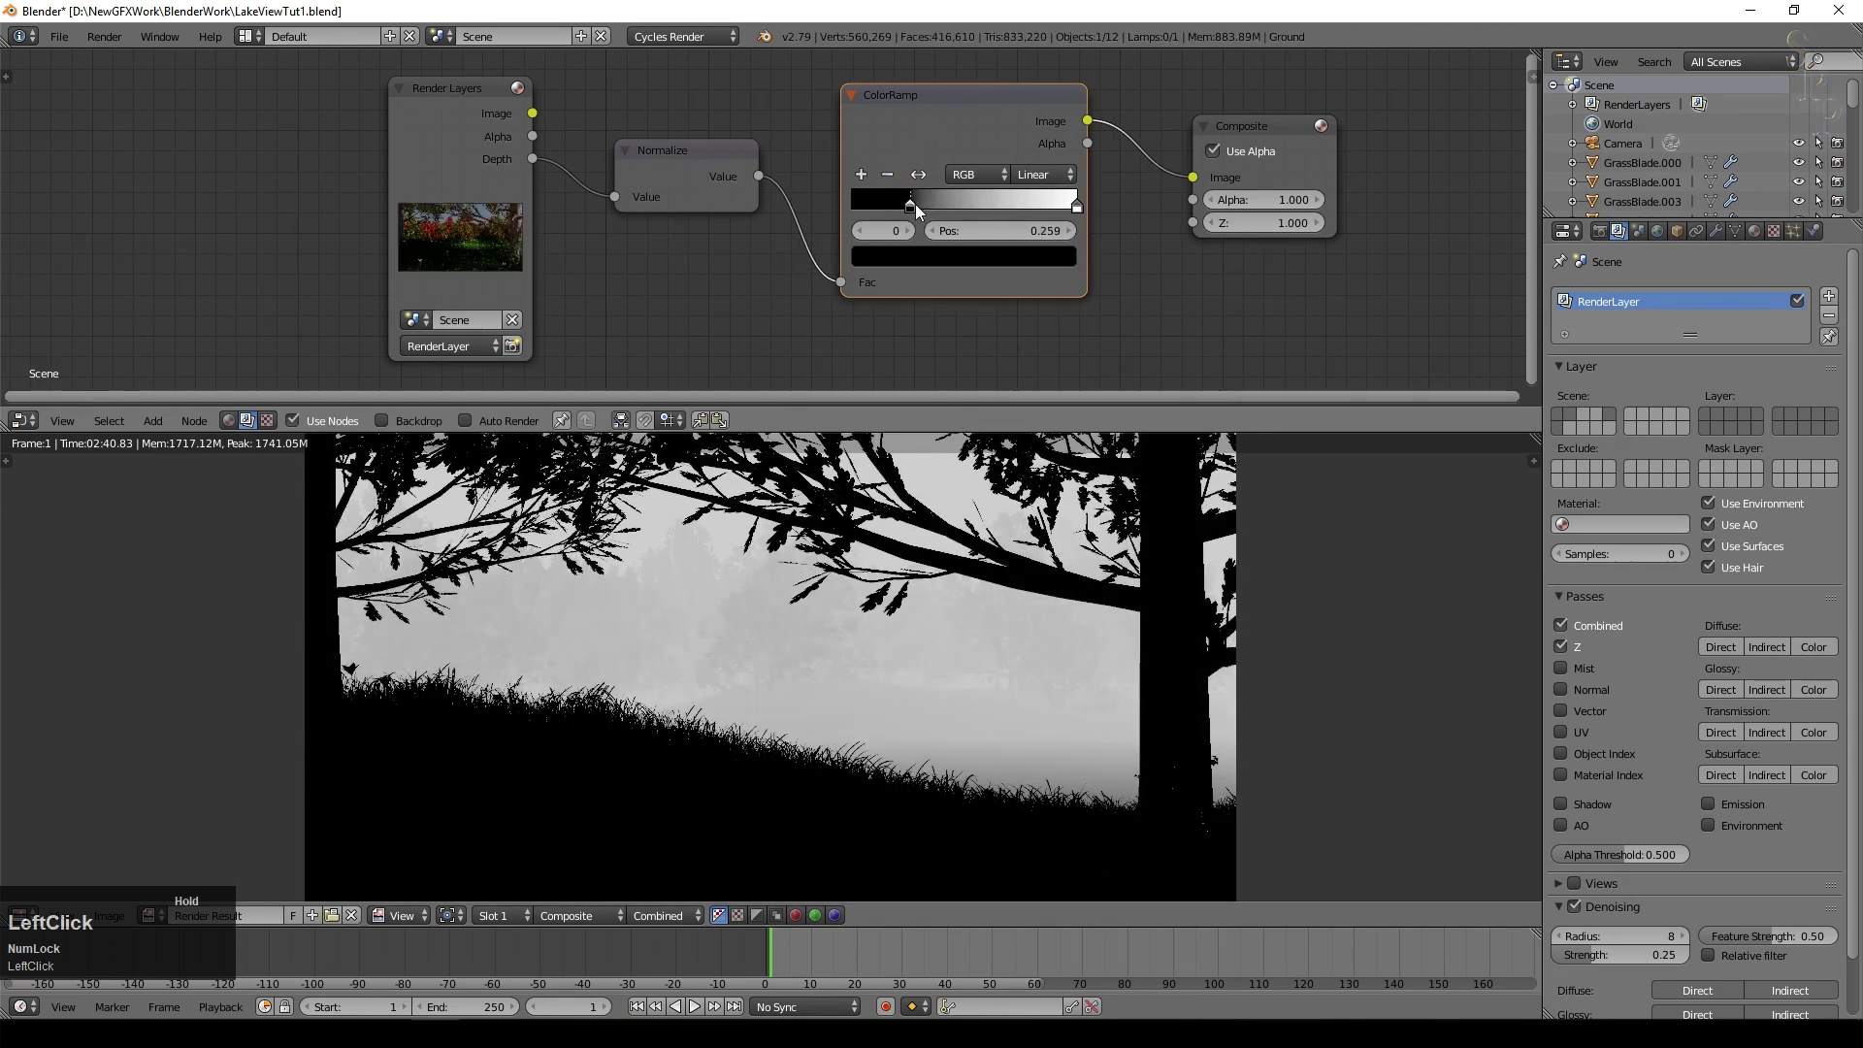
scroll(up, 3)
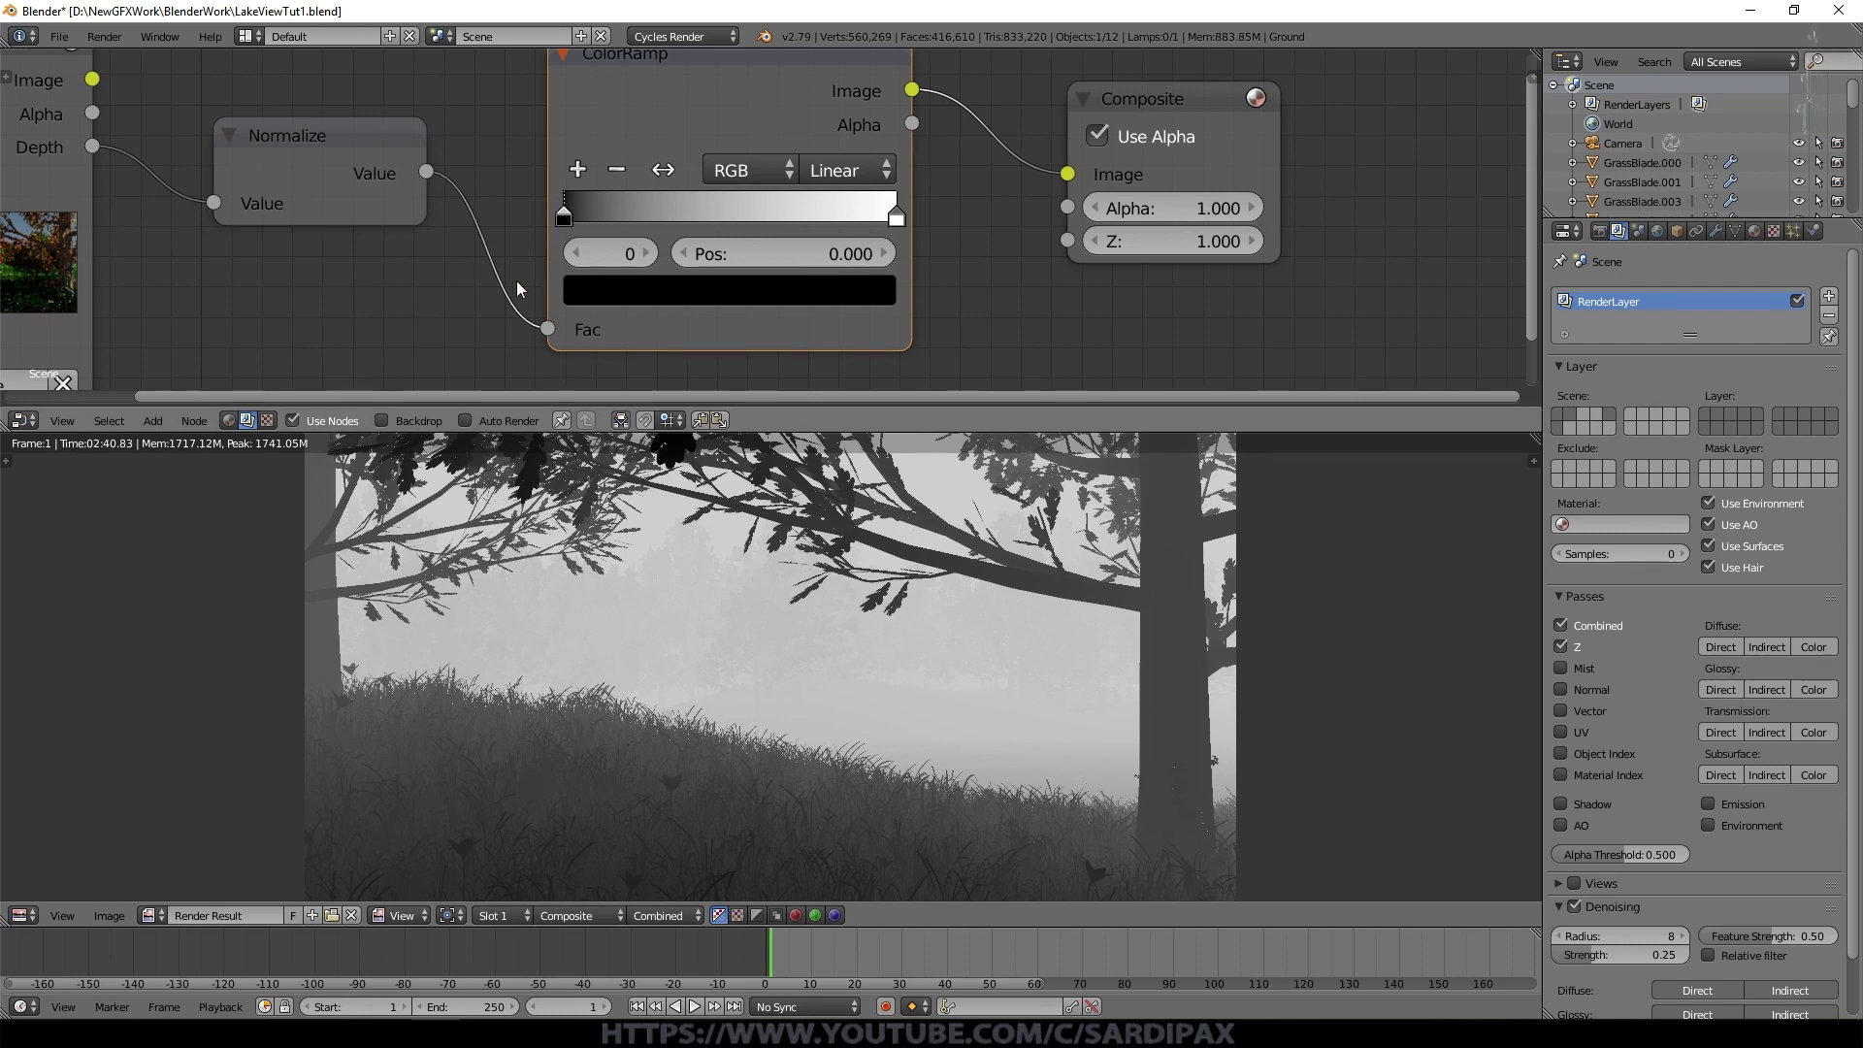
click(575, 220)
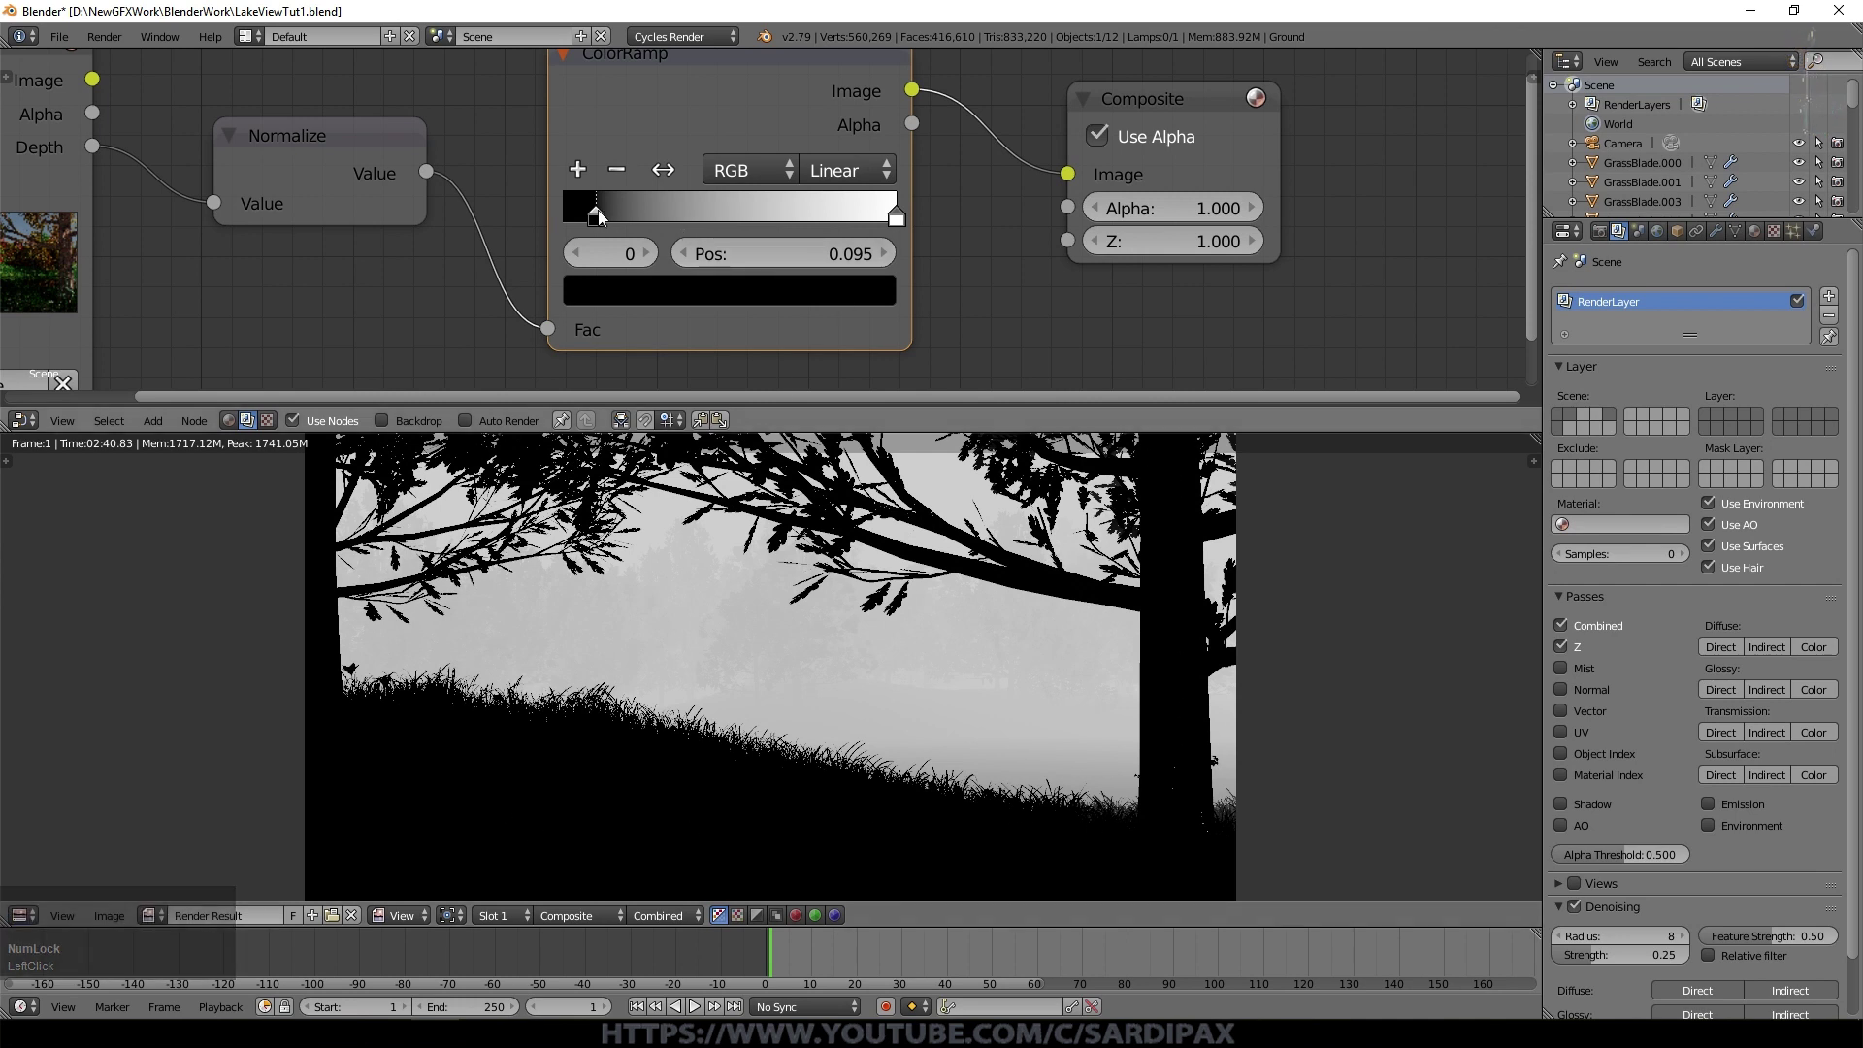
click(606, 219)
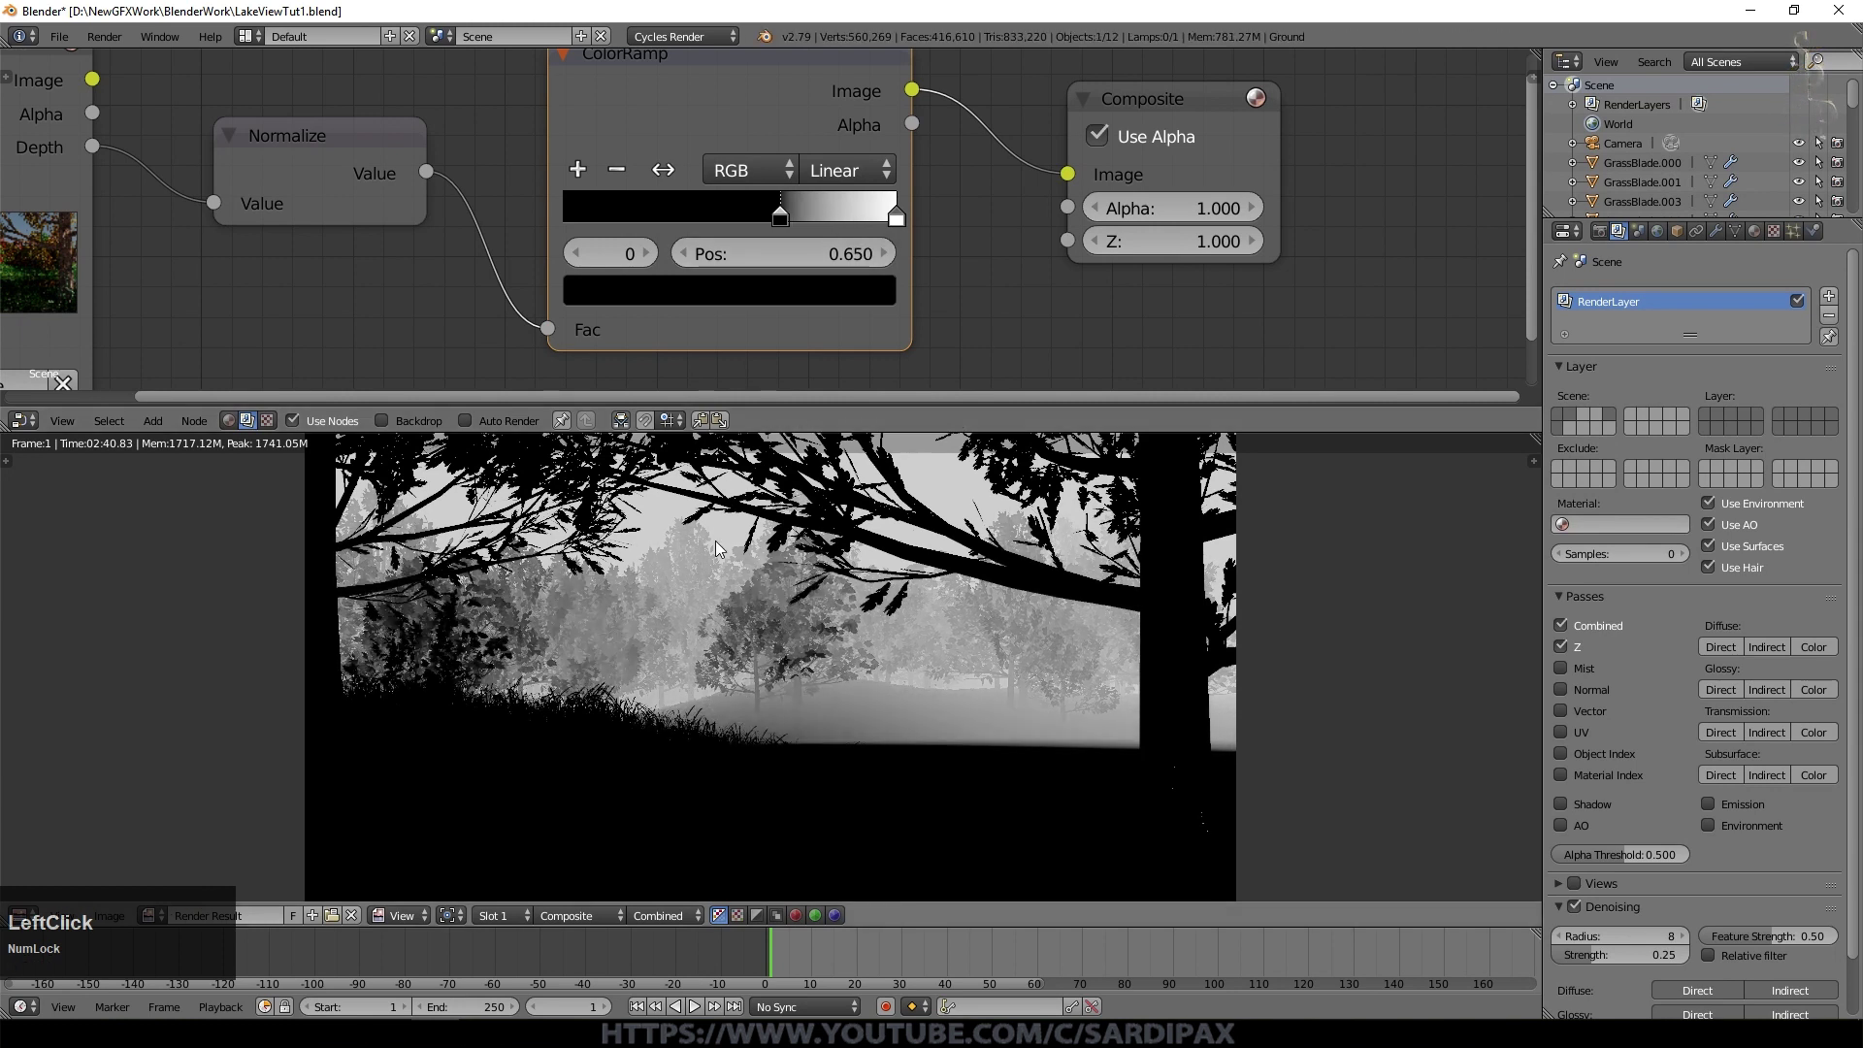
Step: Bring the white stop to about 0.83 and set the ramp interpolation to Ease after trying B-Spline
click(854, 228)
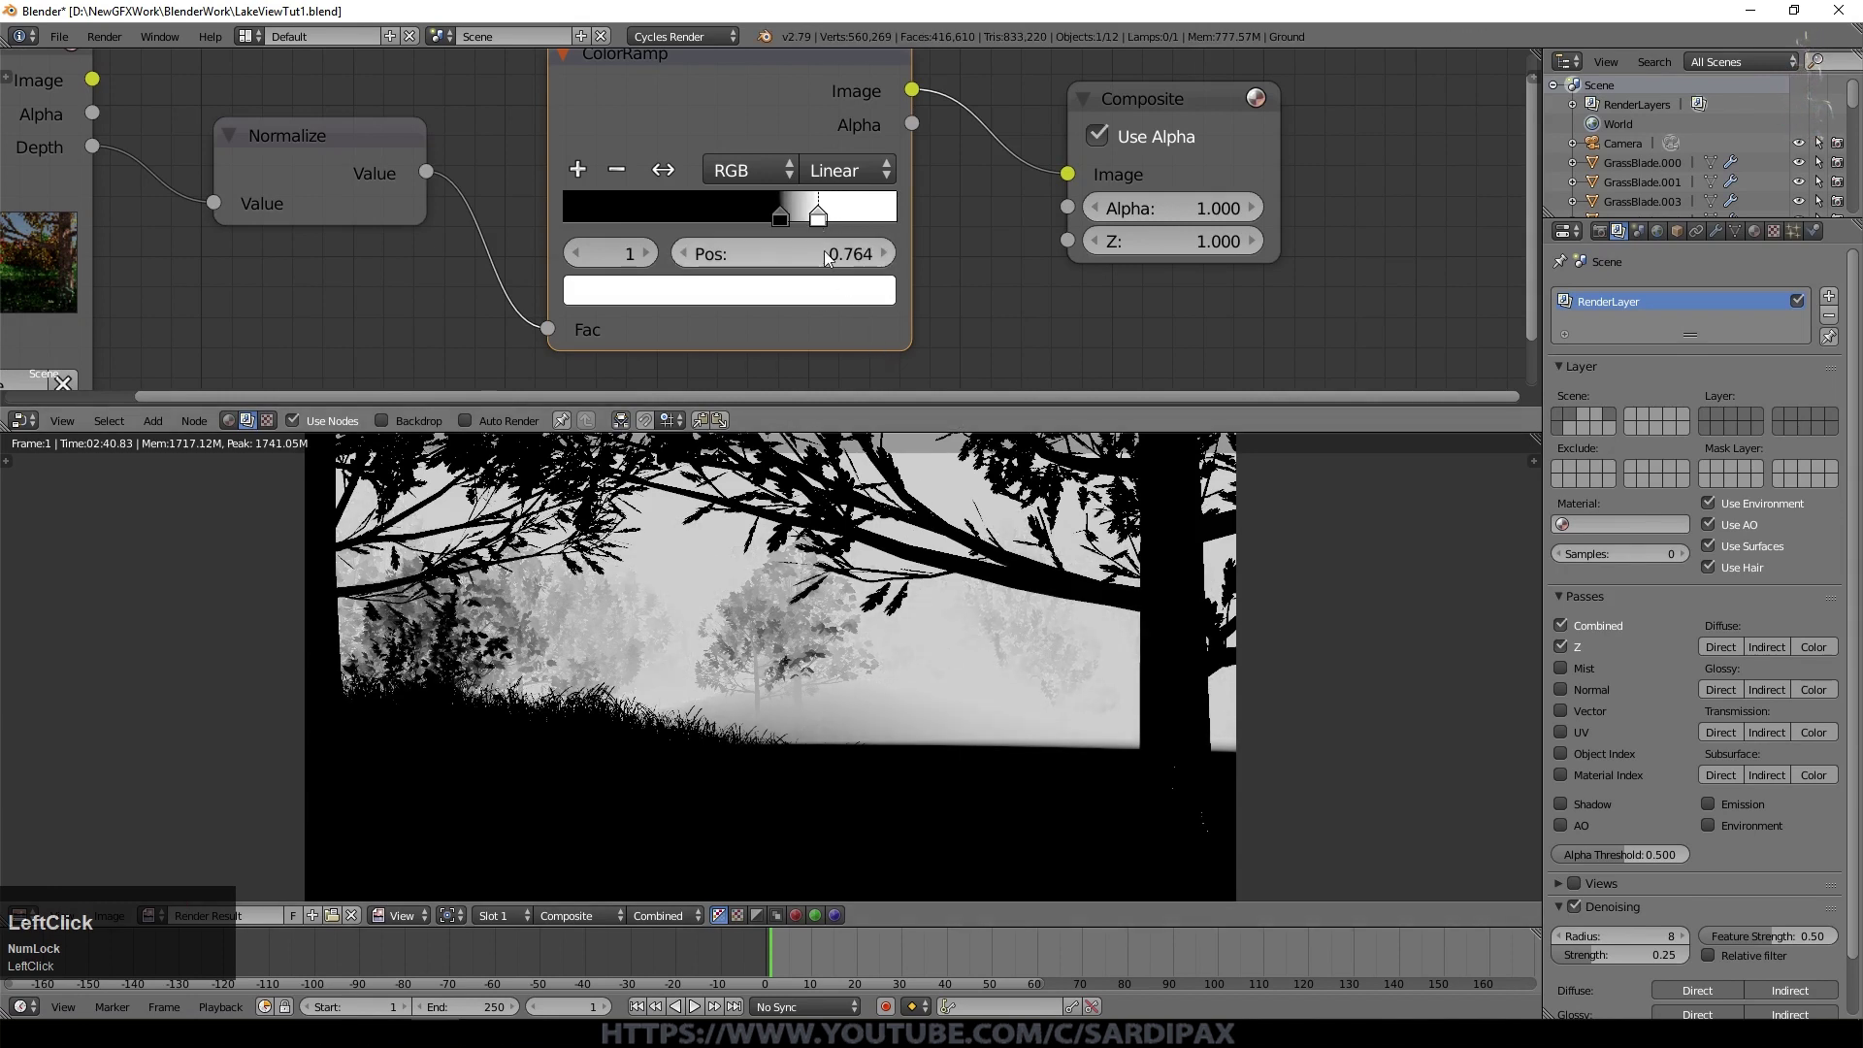
click(827, 225)
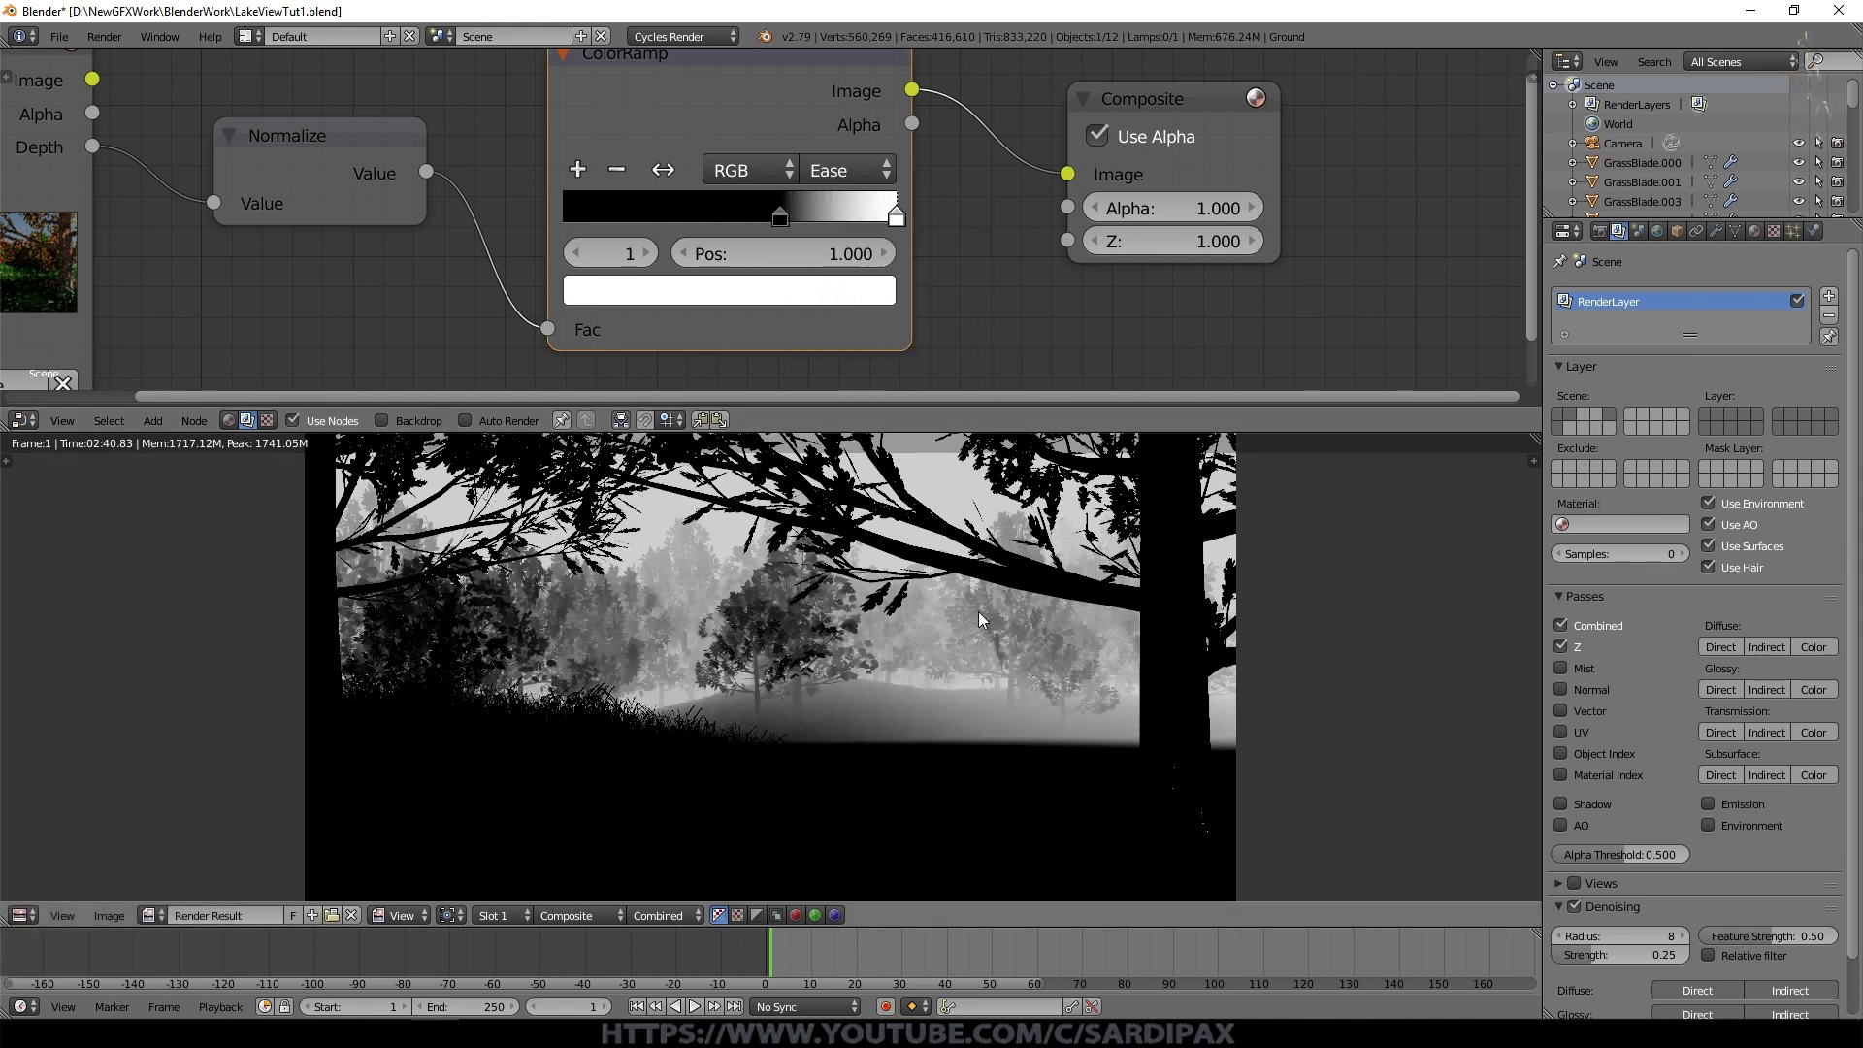
click(844, 182)
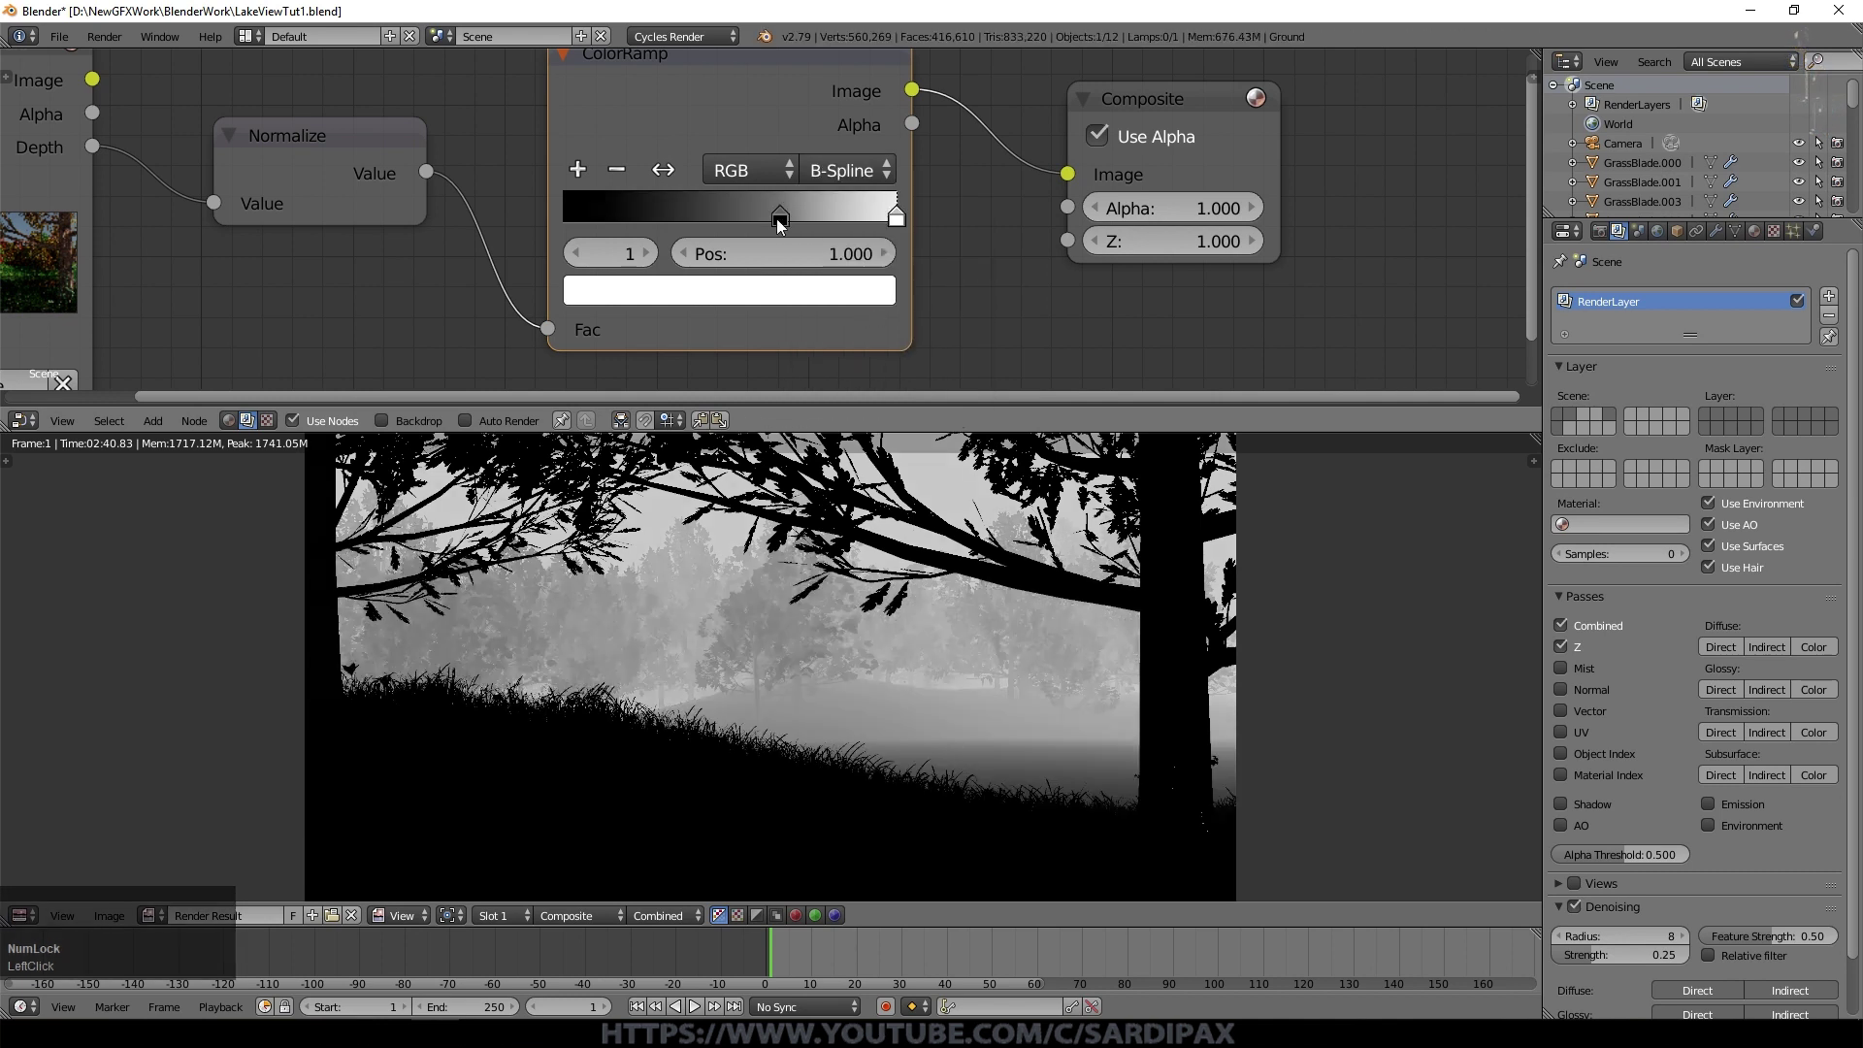
click(788, 228)
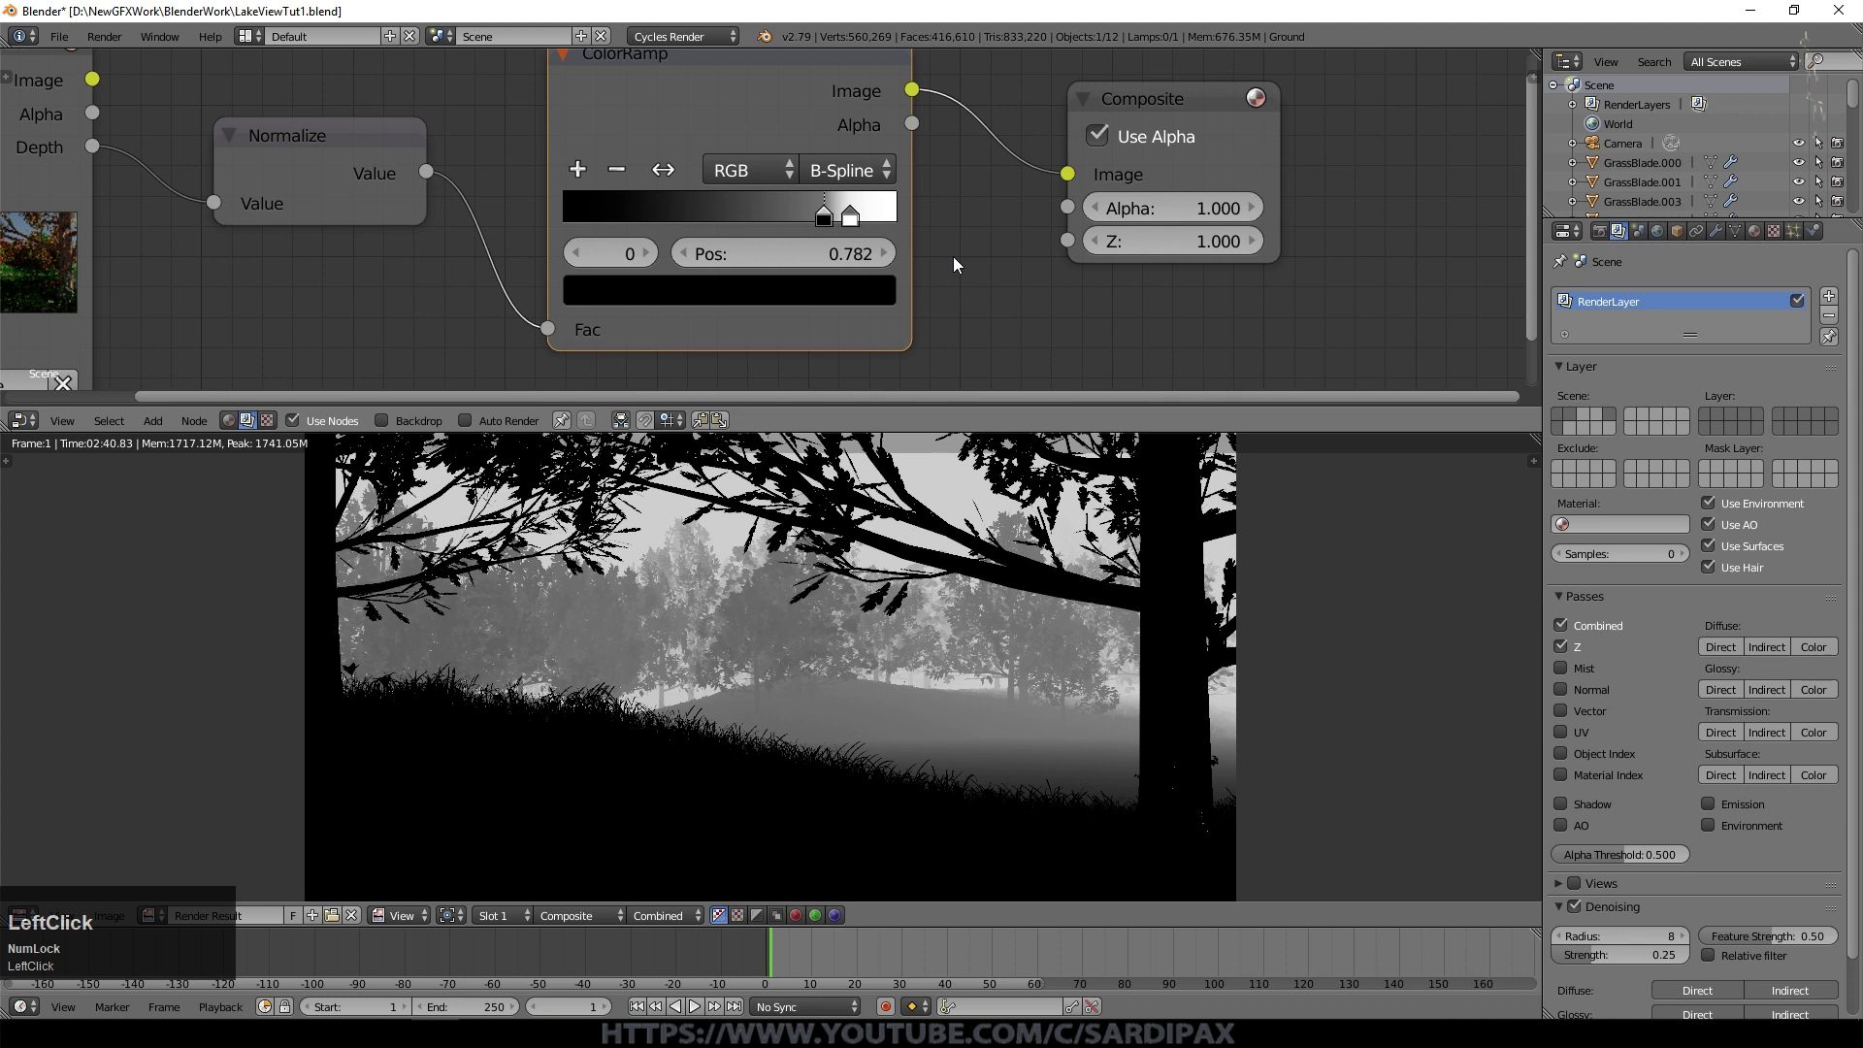
click(867, 186)
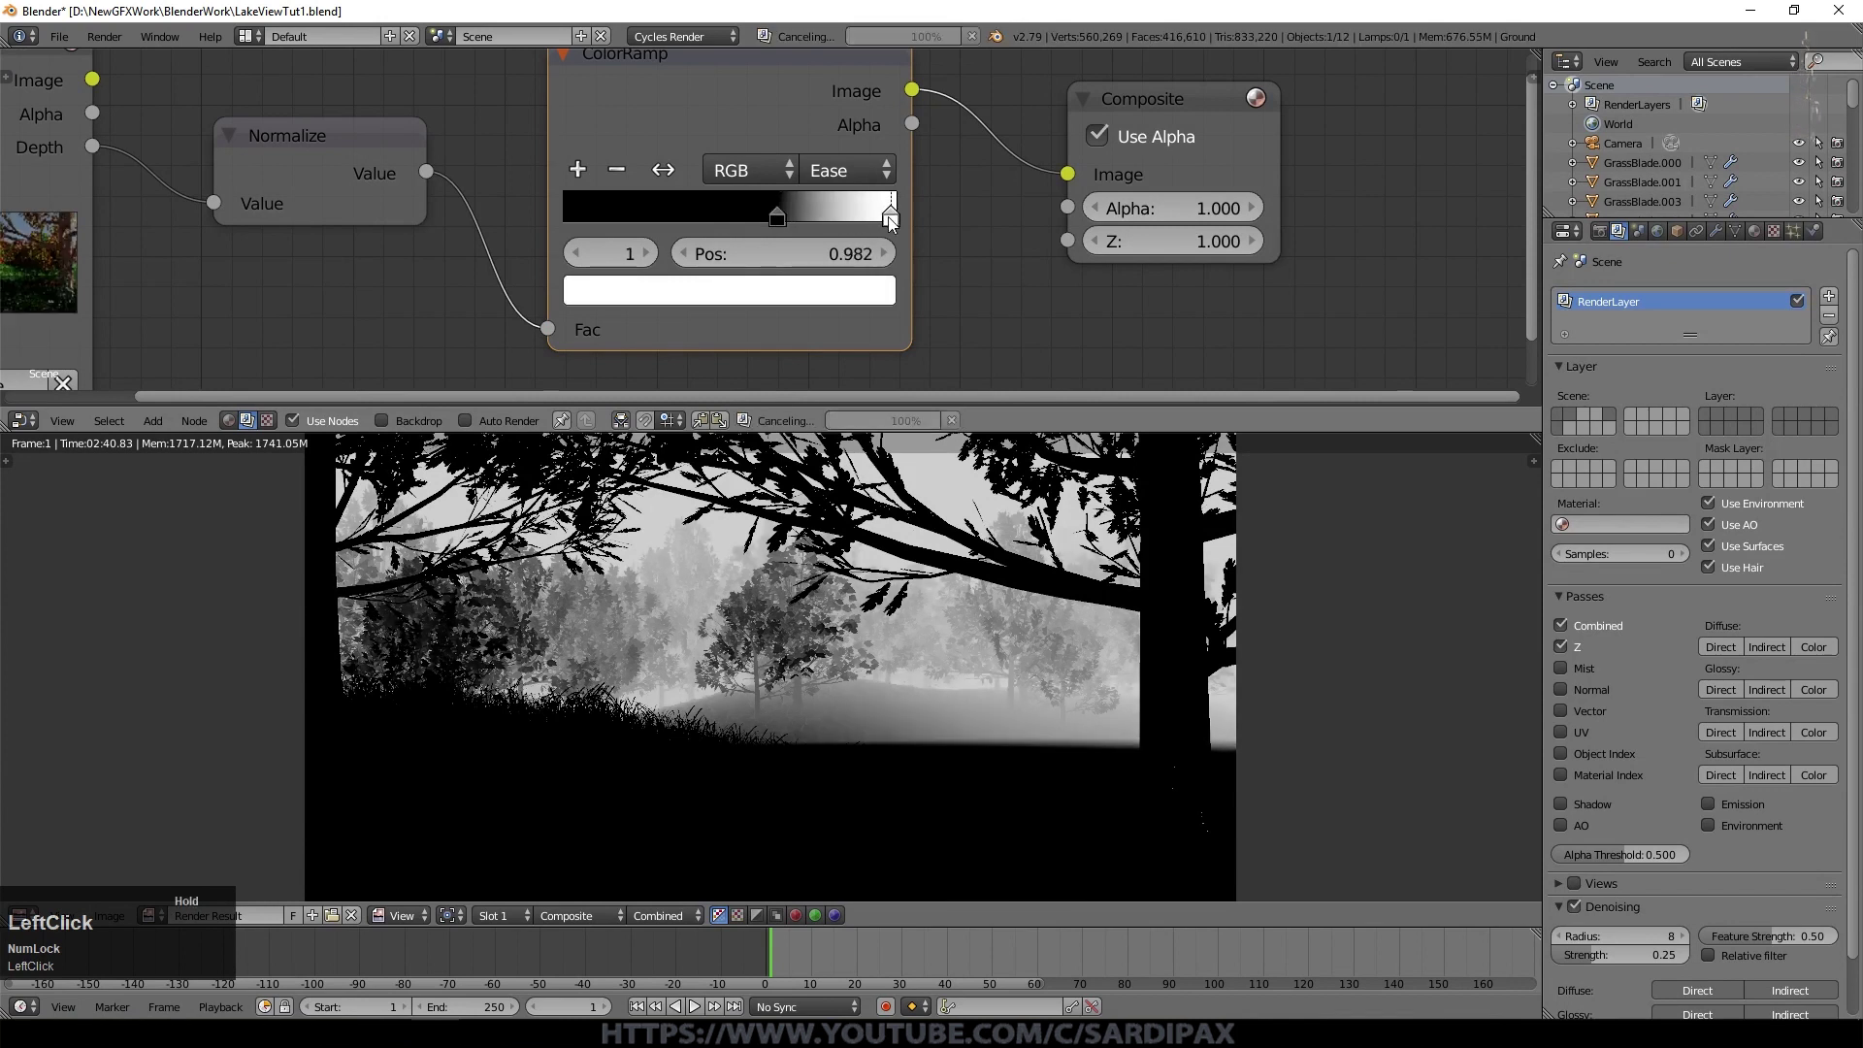
click(103, 84)
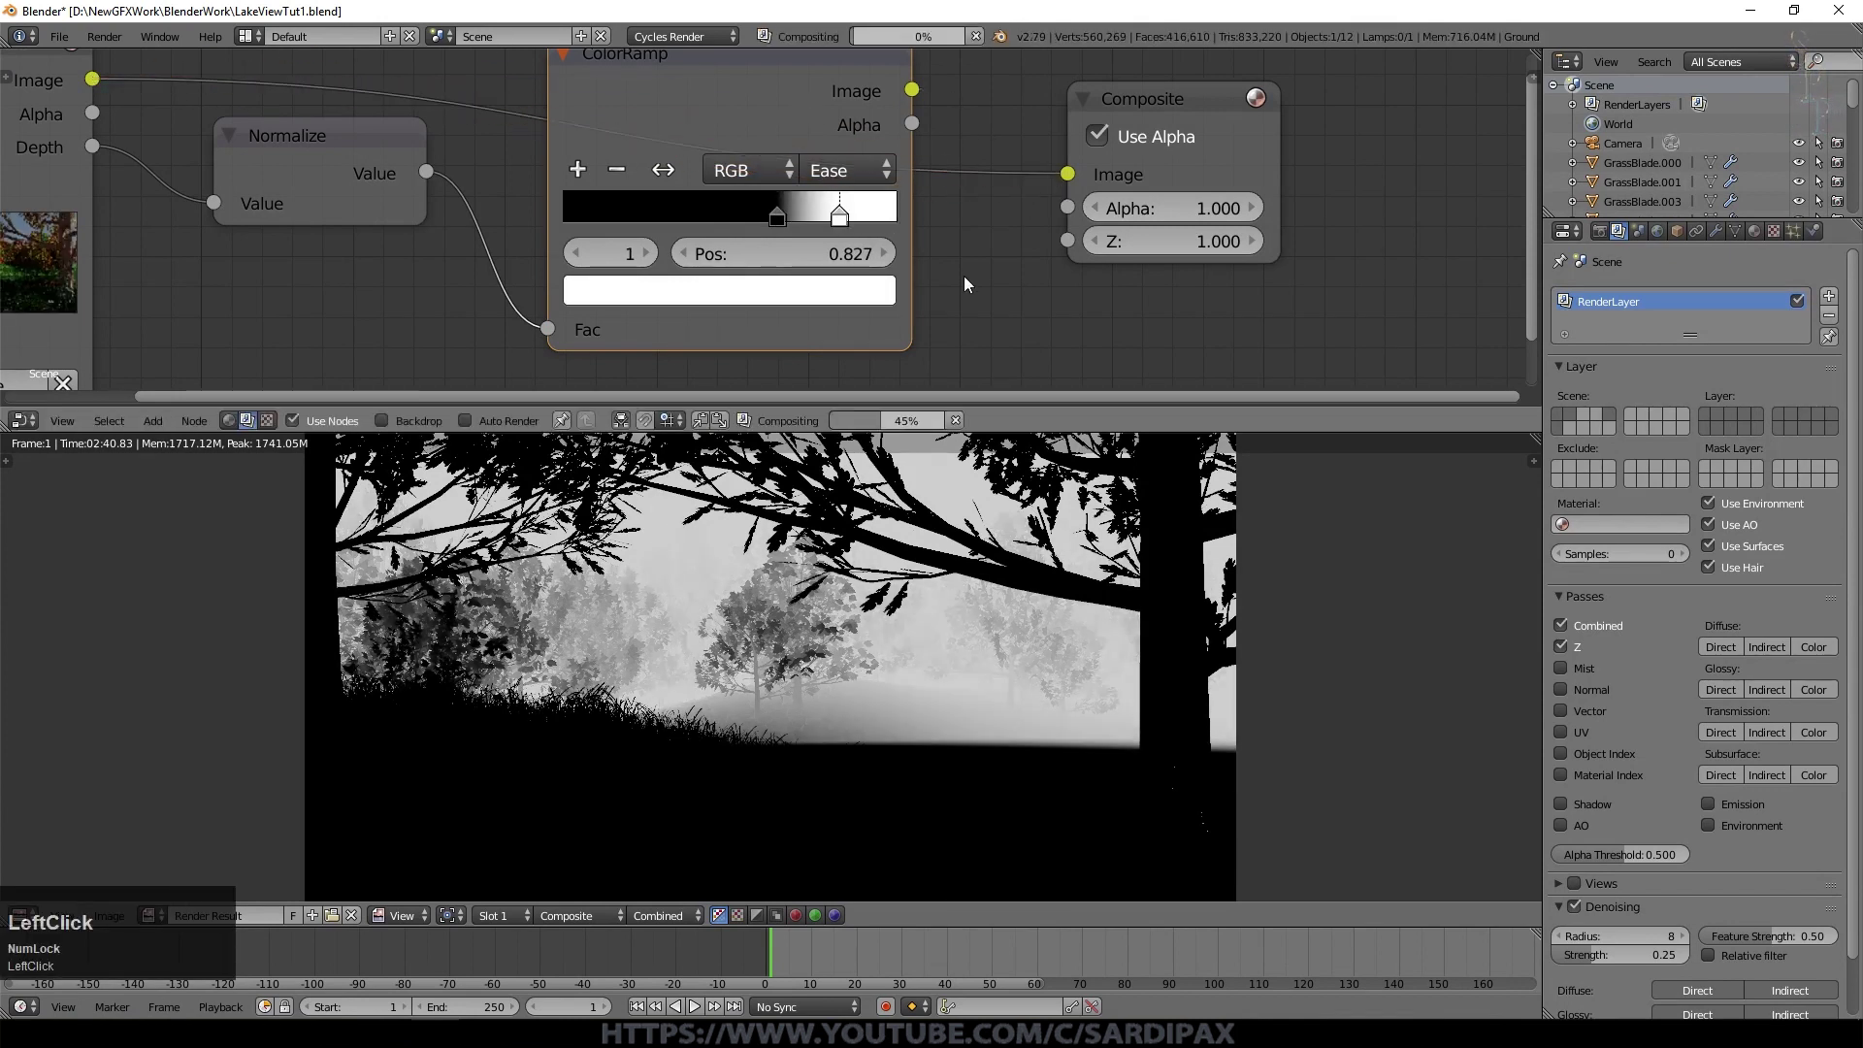
middle_click(980, 311)
Step: Add a Mix node set to Lighten with a pale tint as the mist colour
click(182, 430)
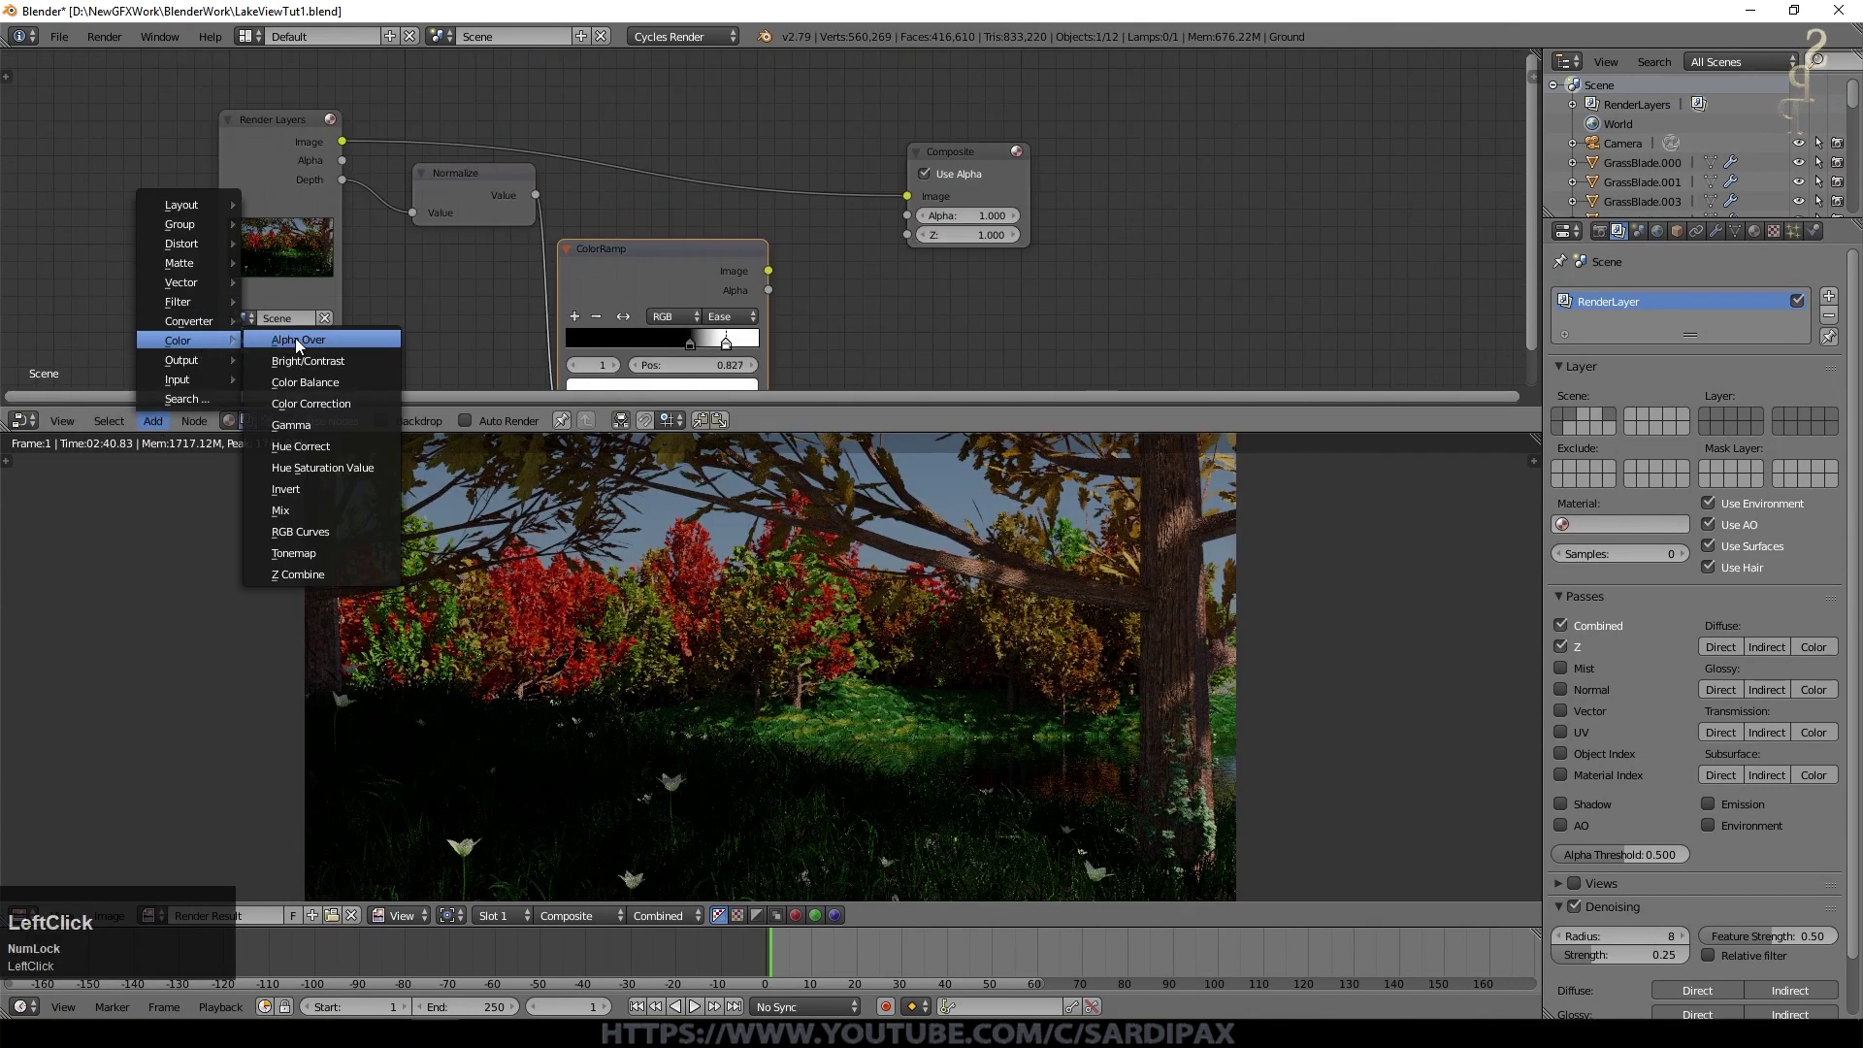
click(306, 521)
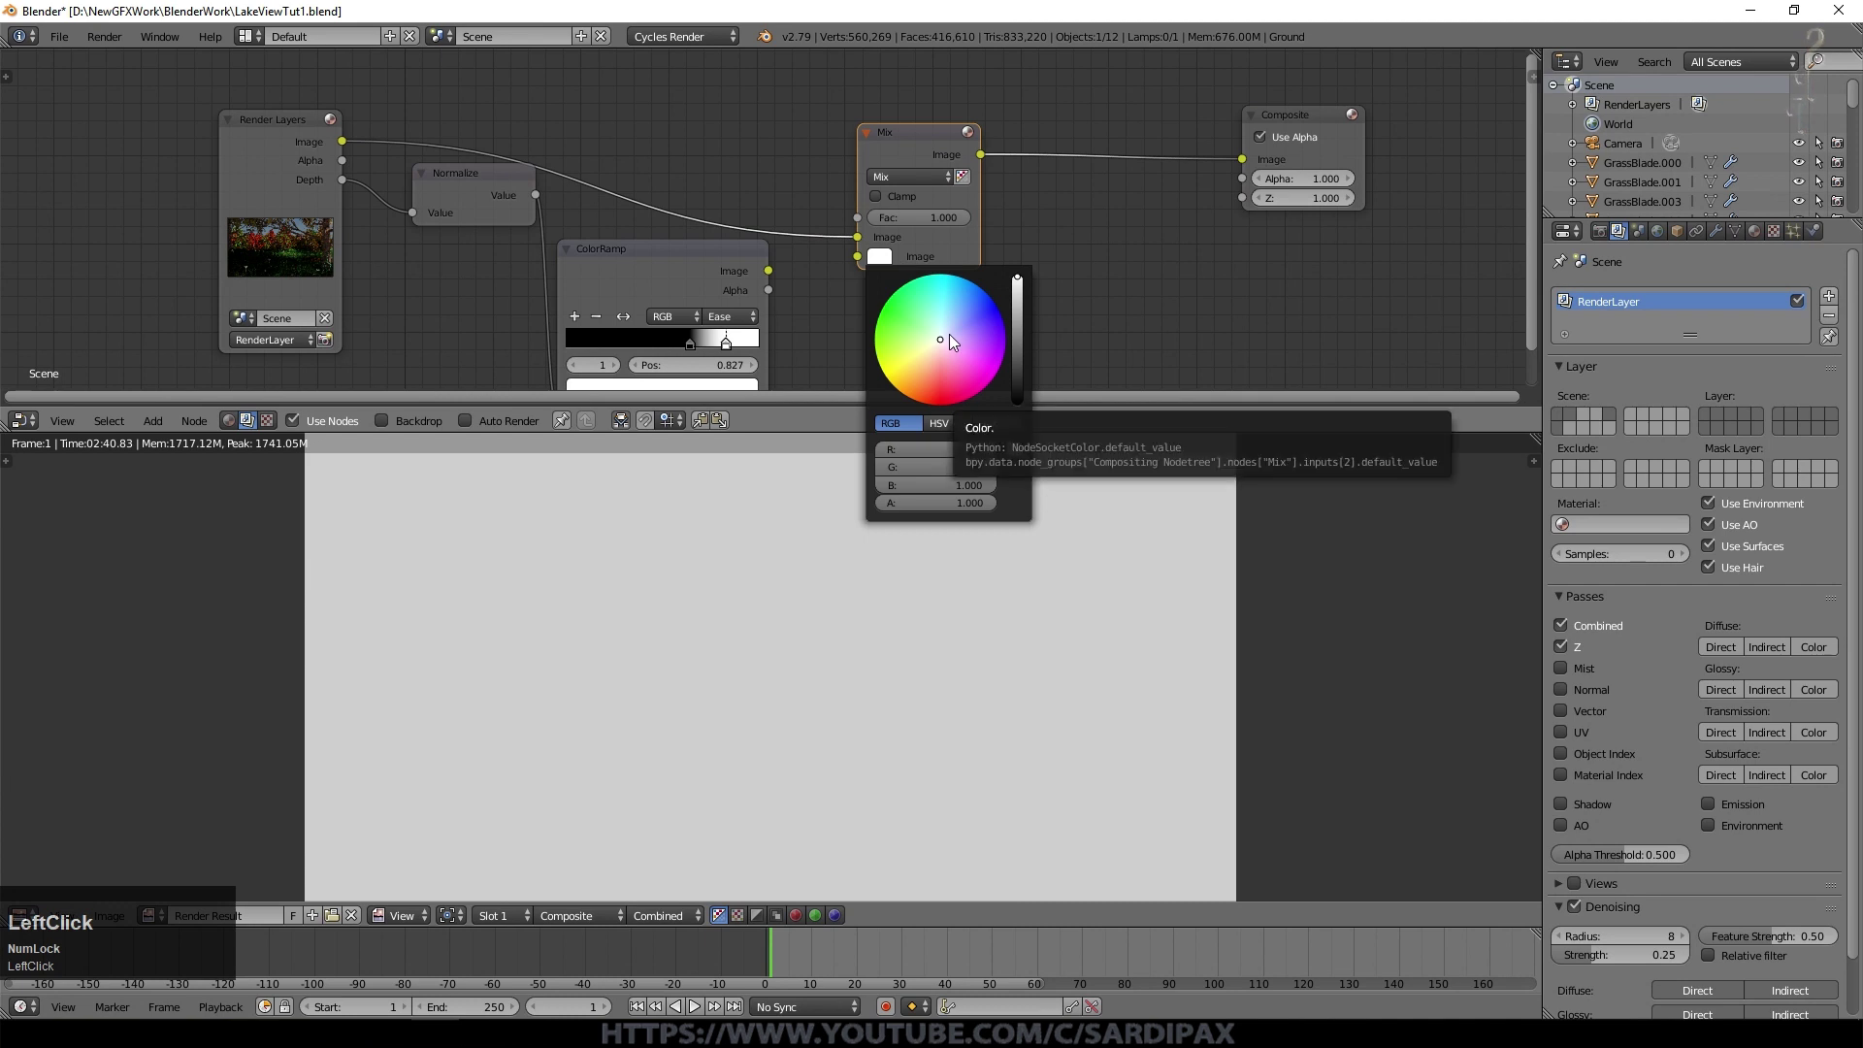
click(926, 184)
click(942, 357)
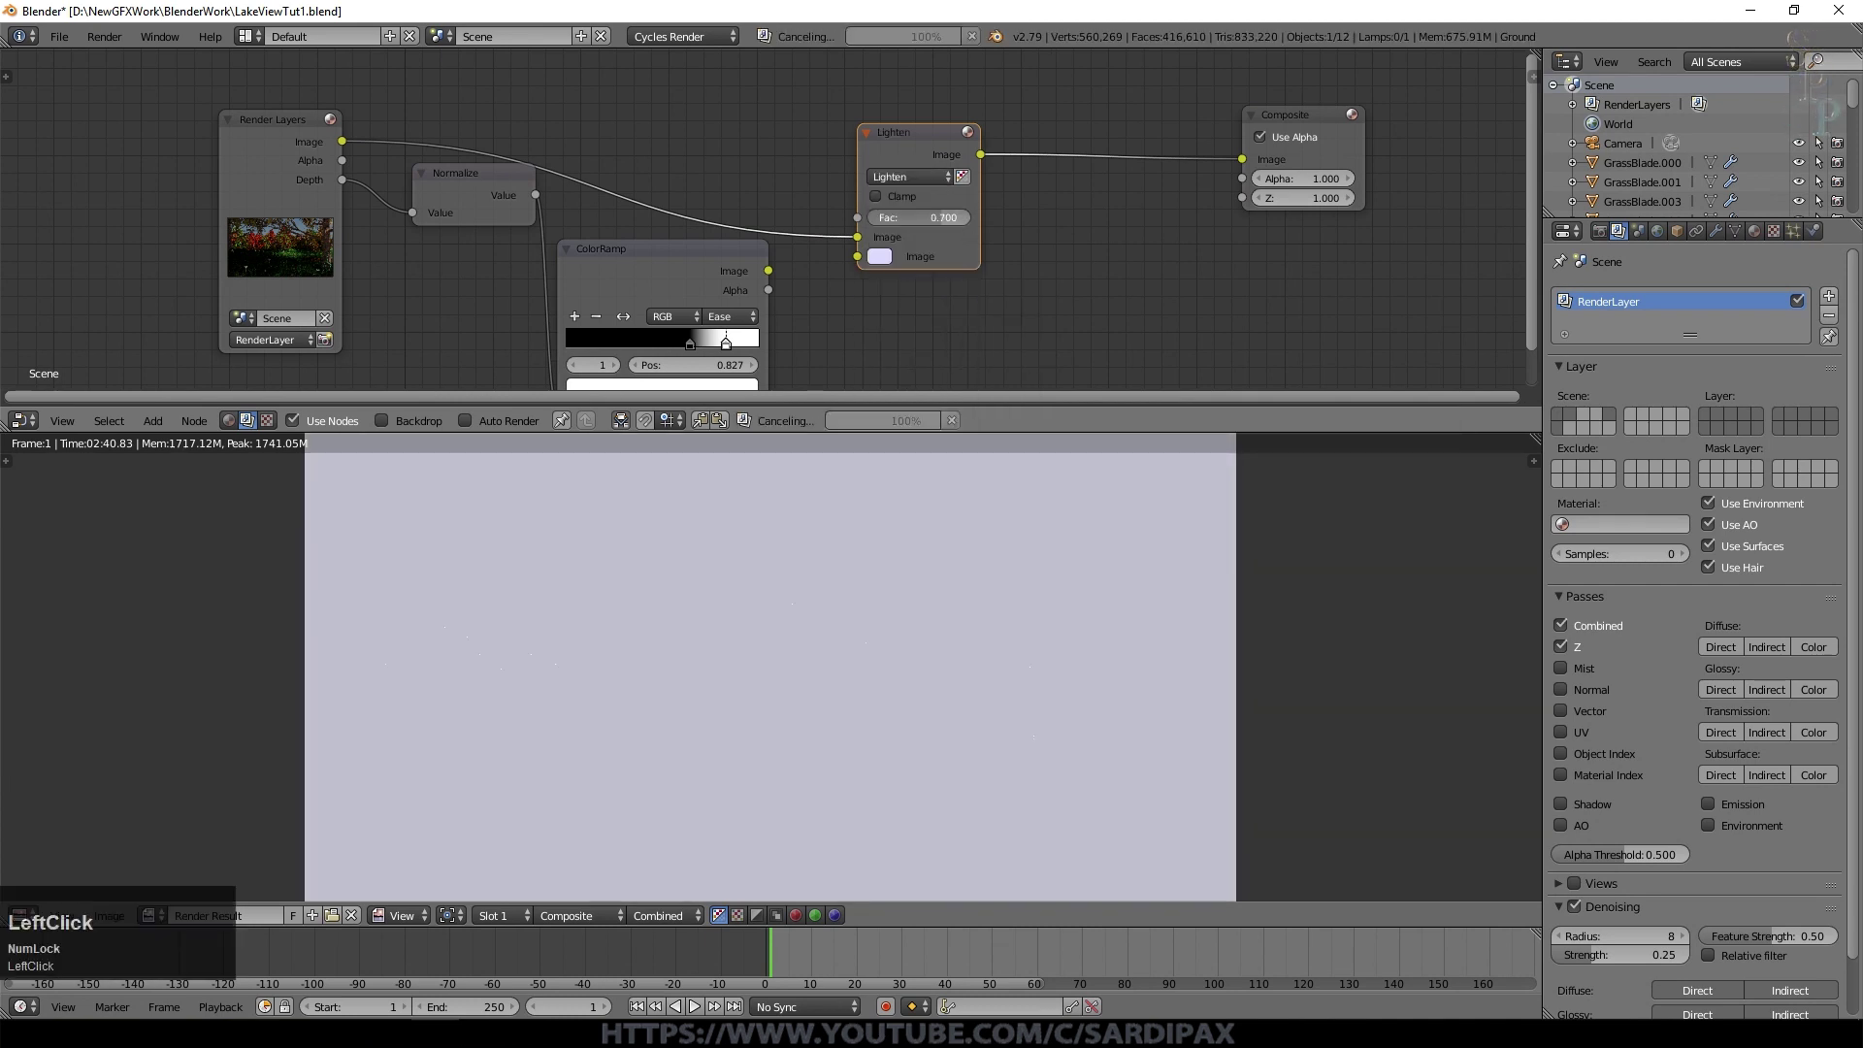
click(895, 223)
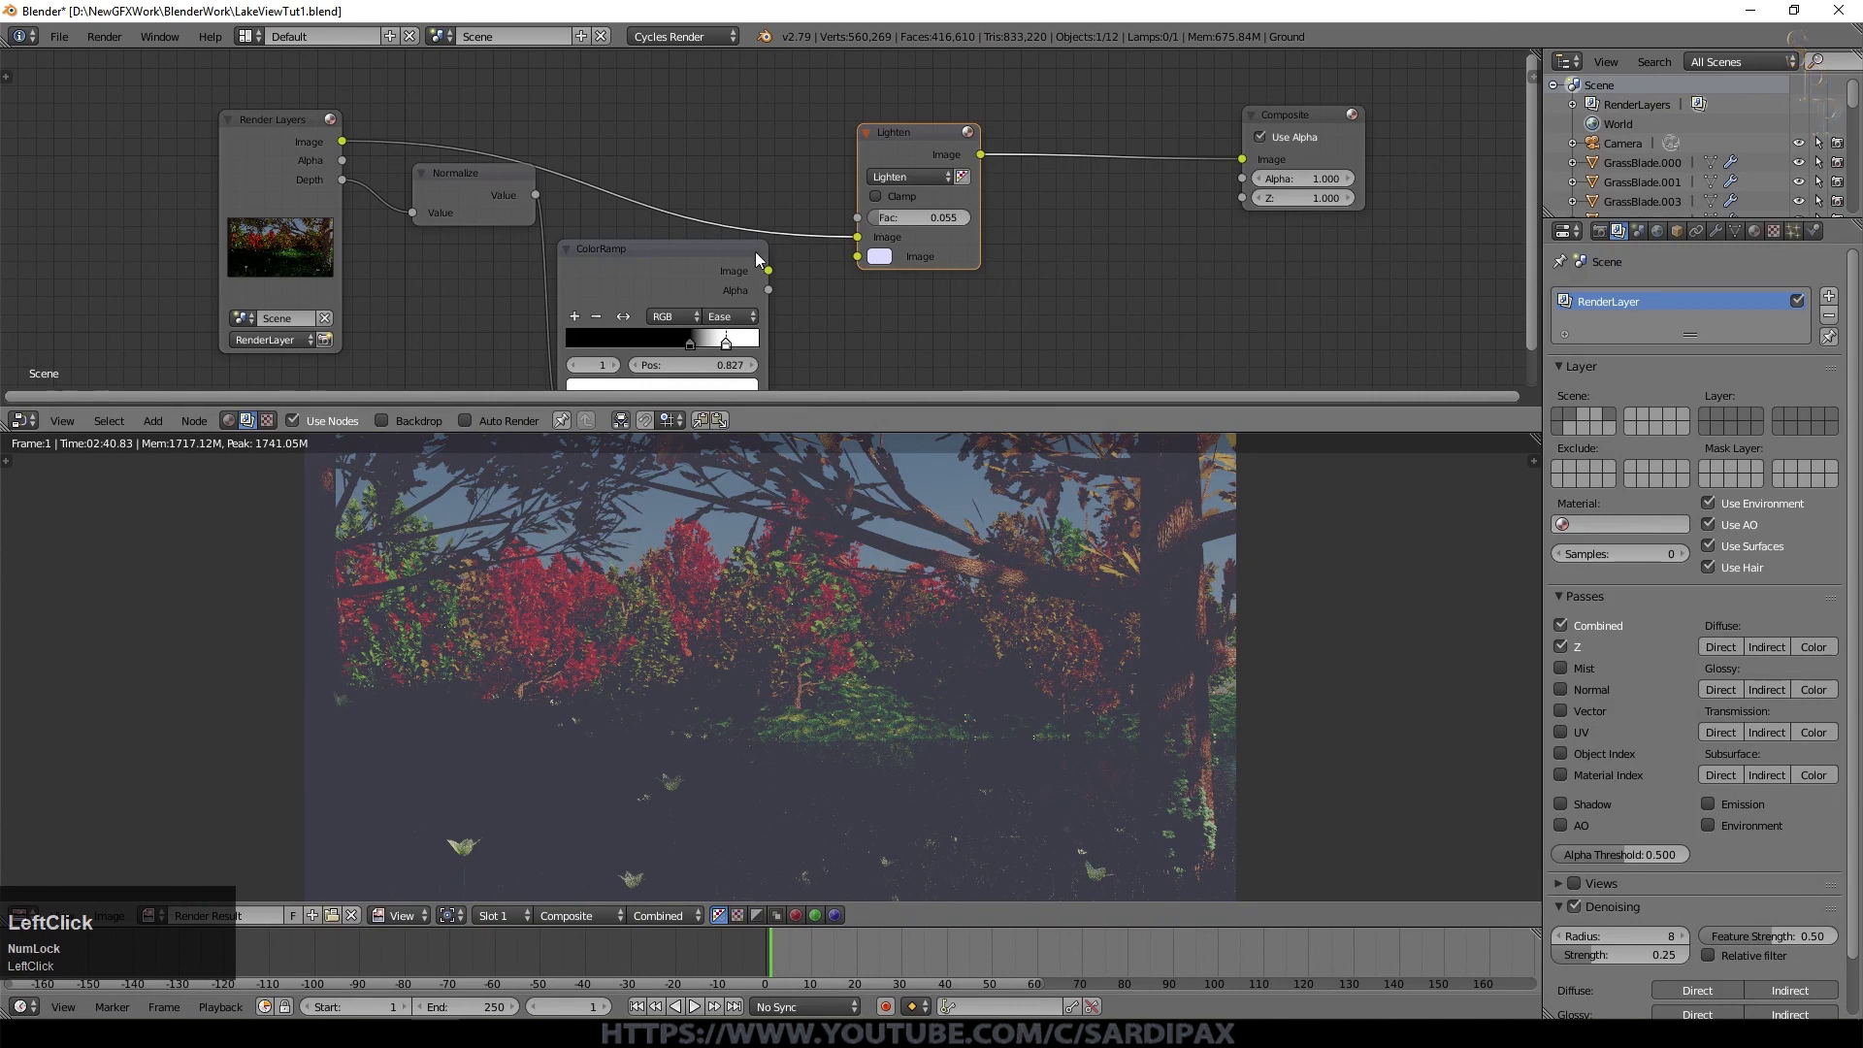
Step: Drive the Lighten factor from the depth ColorRamp and tweak the ramp to thin the mist
middle_click(701, 266)
click(776, 277)
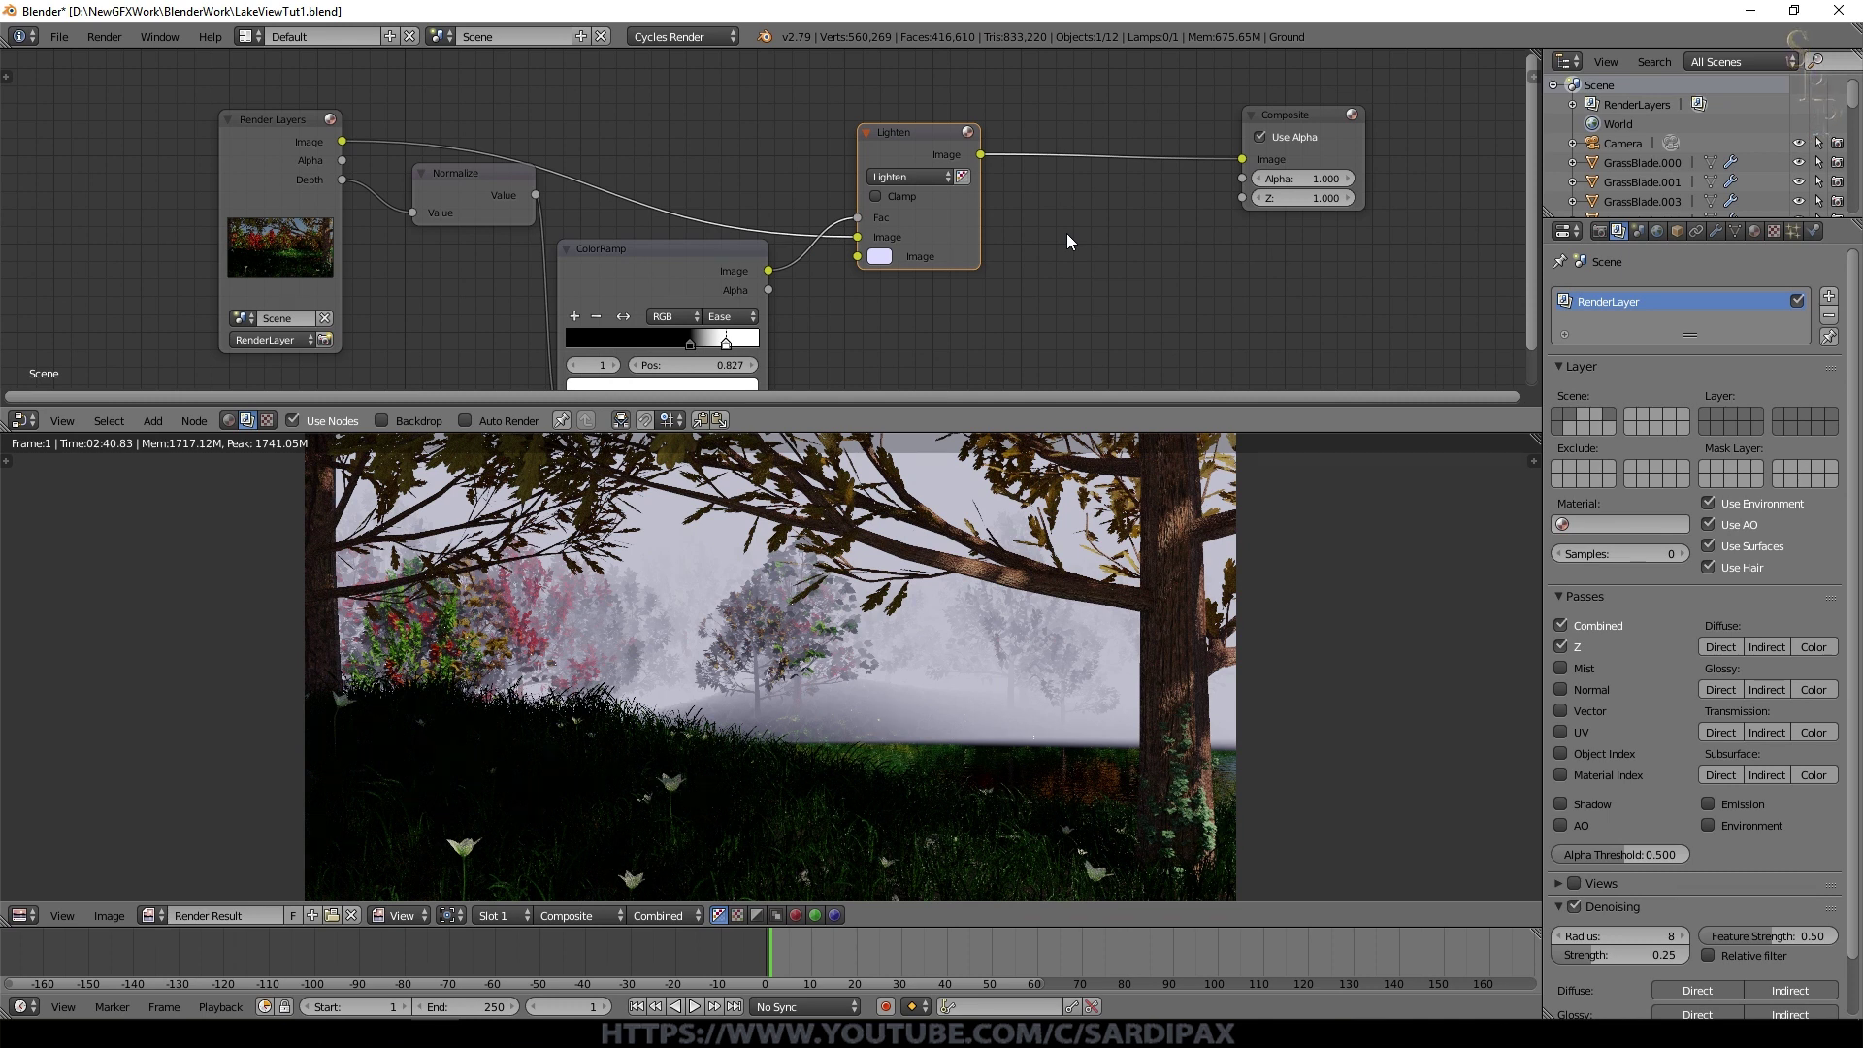
click(1072, 241)
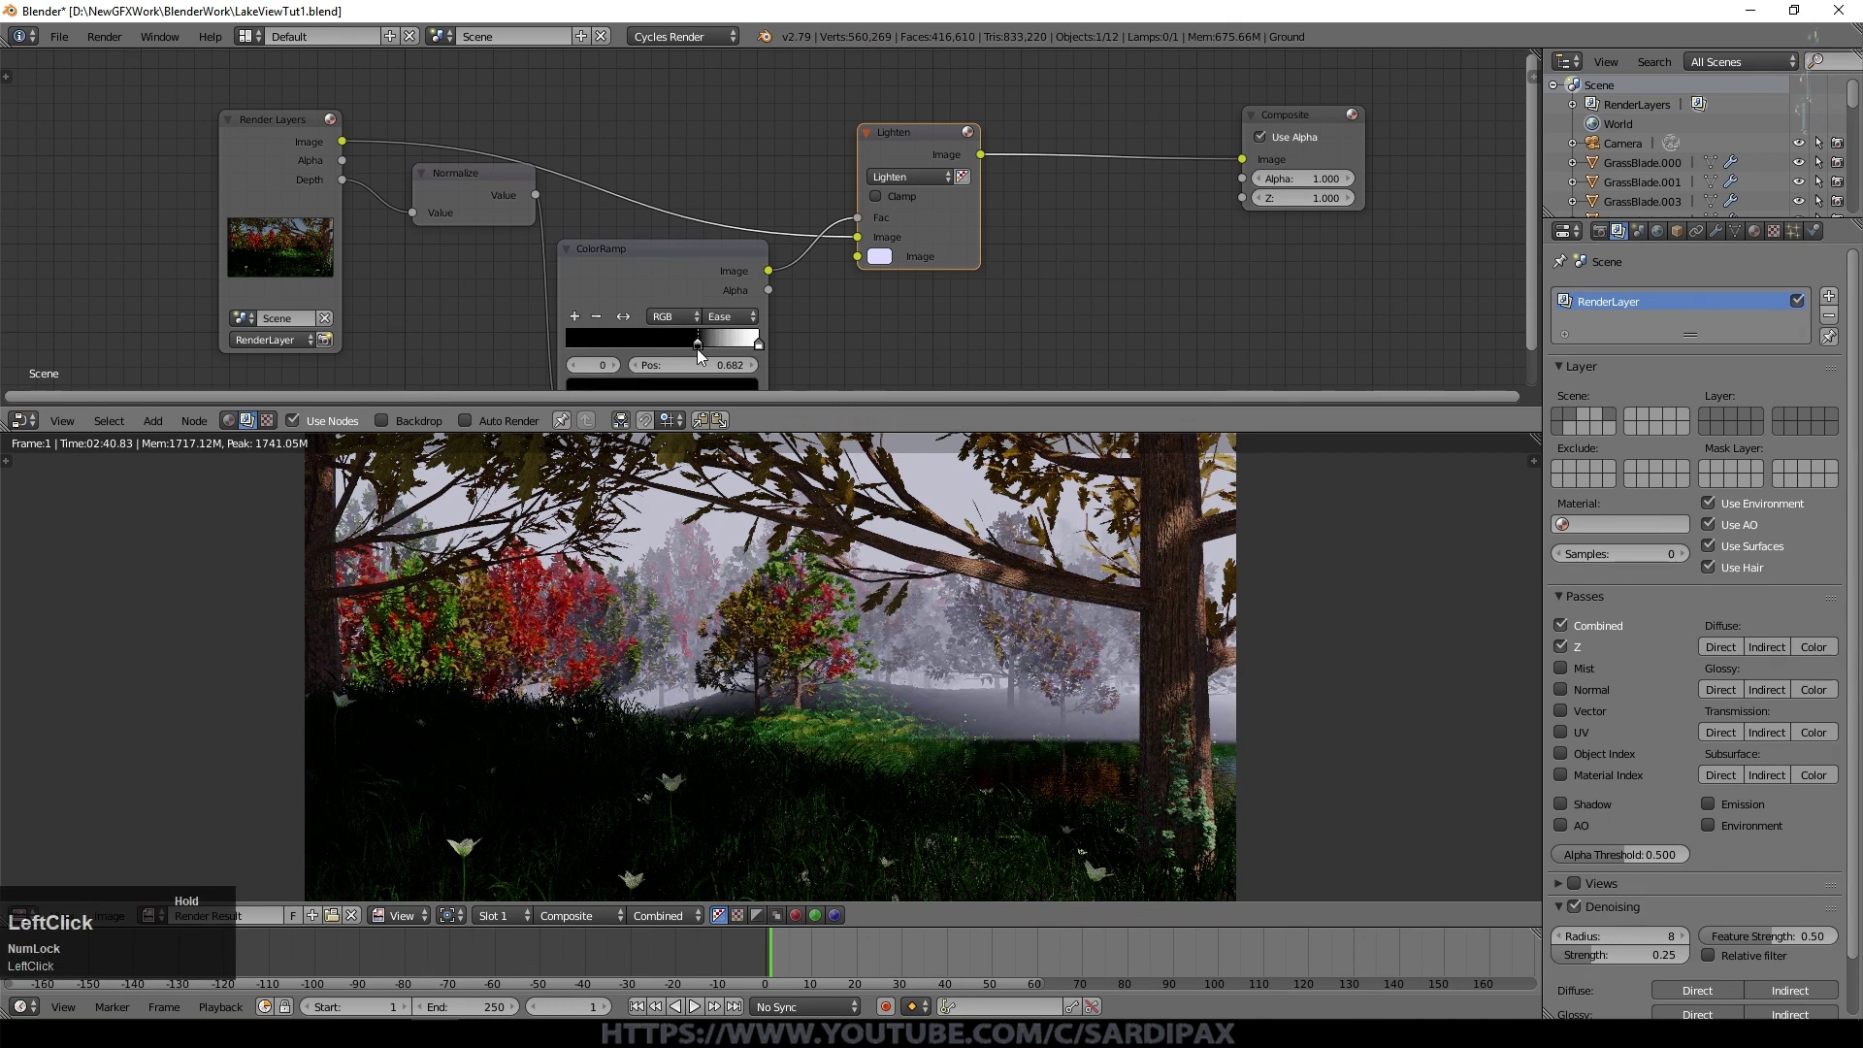
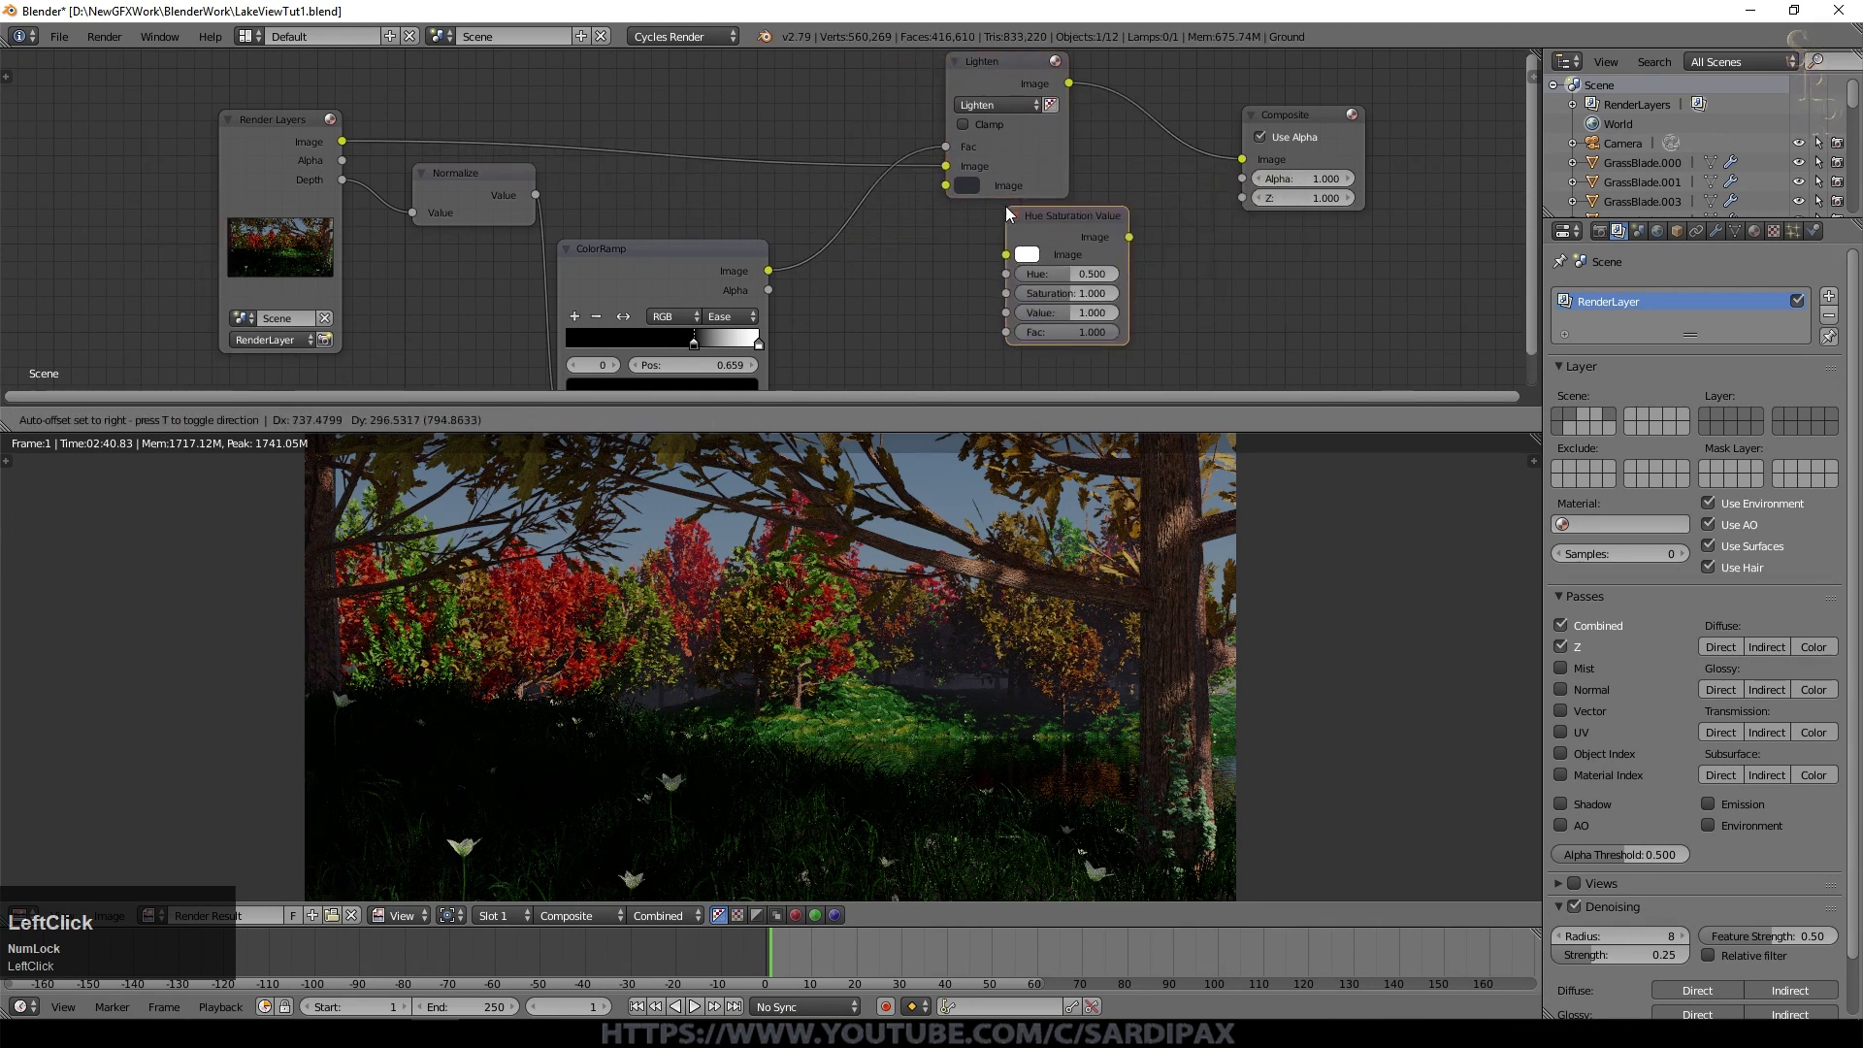
Step: Insert the Hue Saturation Value node before Composite and feed the ramp into a Subtract Math node (1 minus depth)
click(1104, 135)
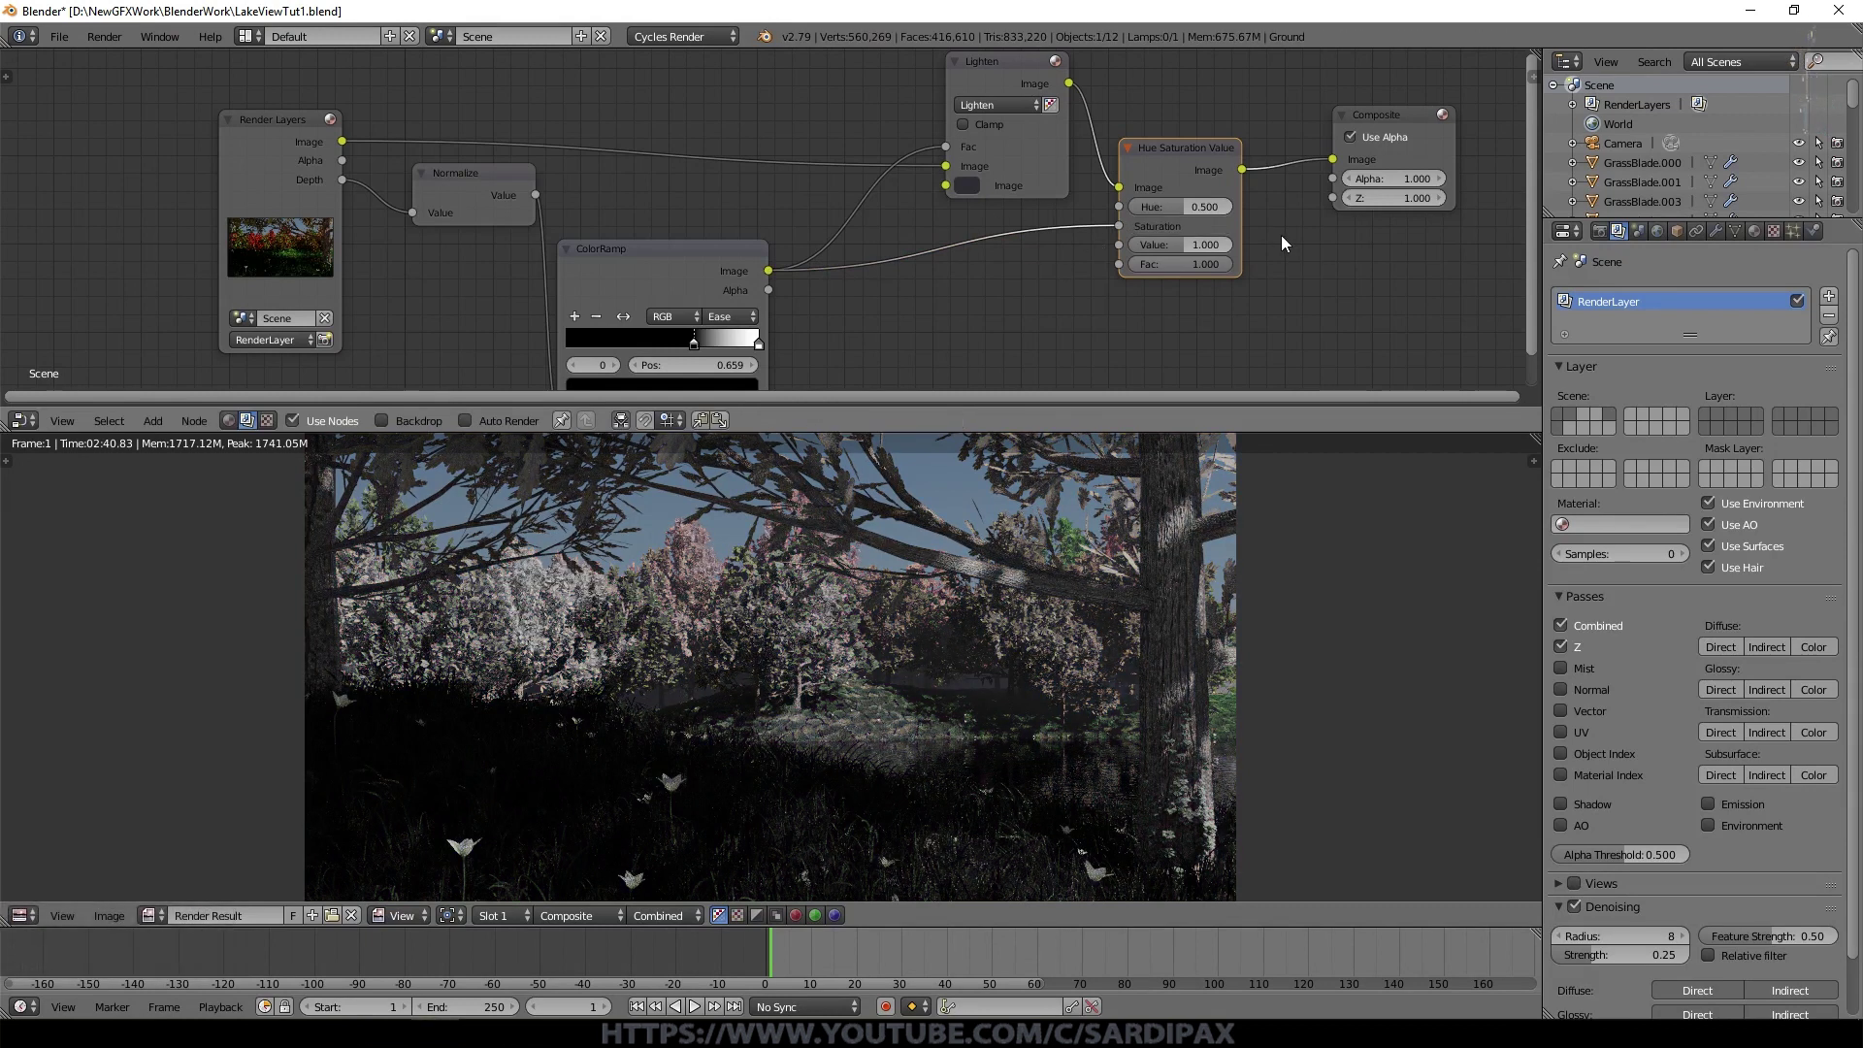
click(1120, 232)
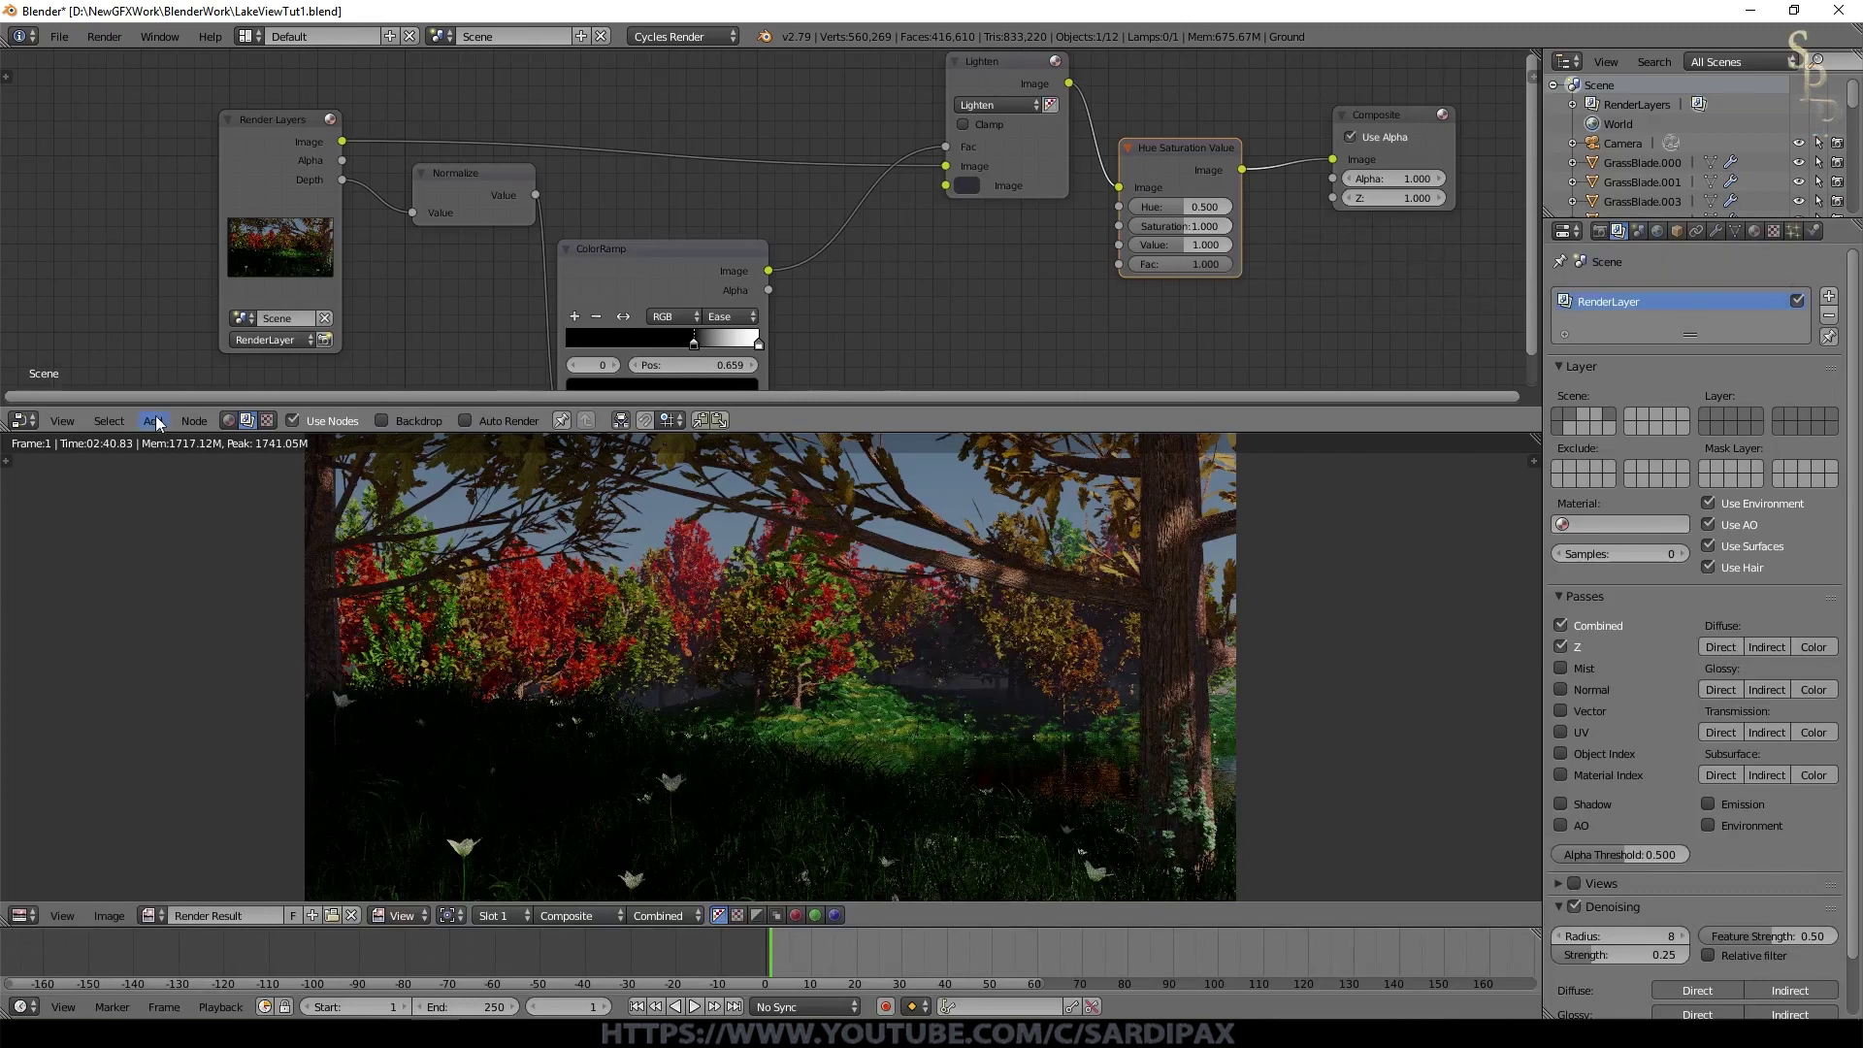
click(161, 432)
click(321, 470)
click(983, 282)
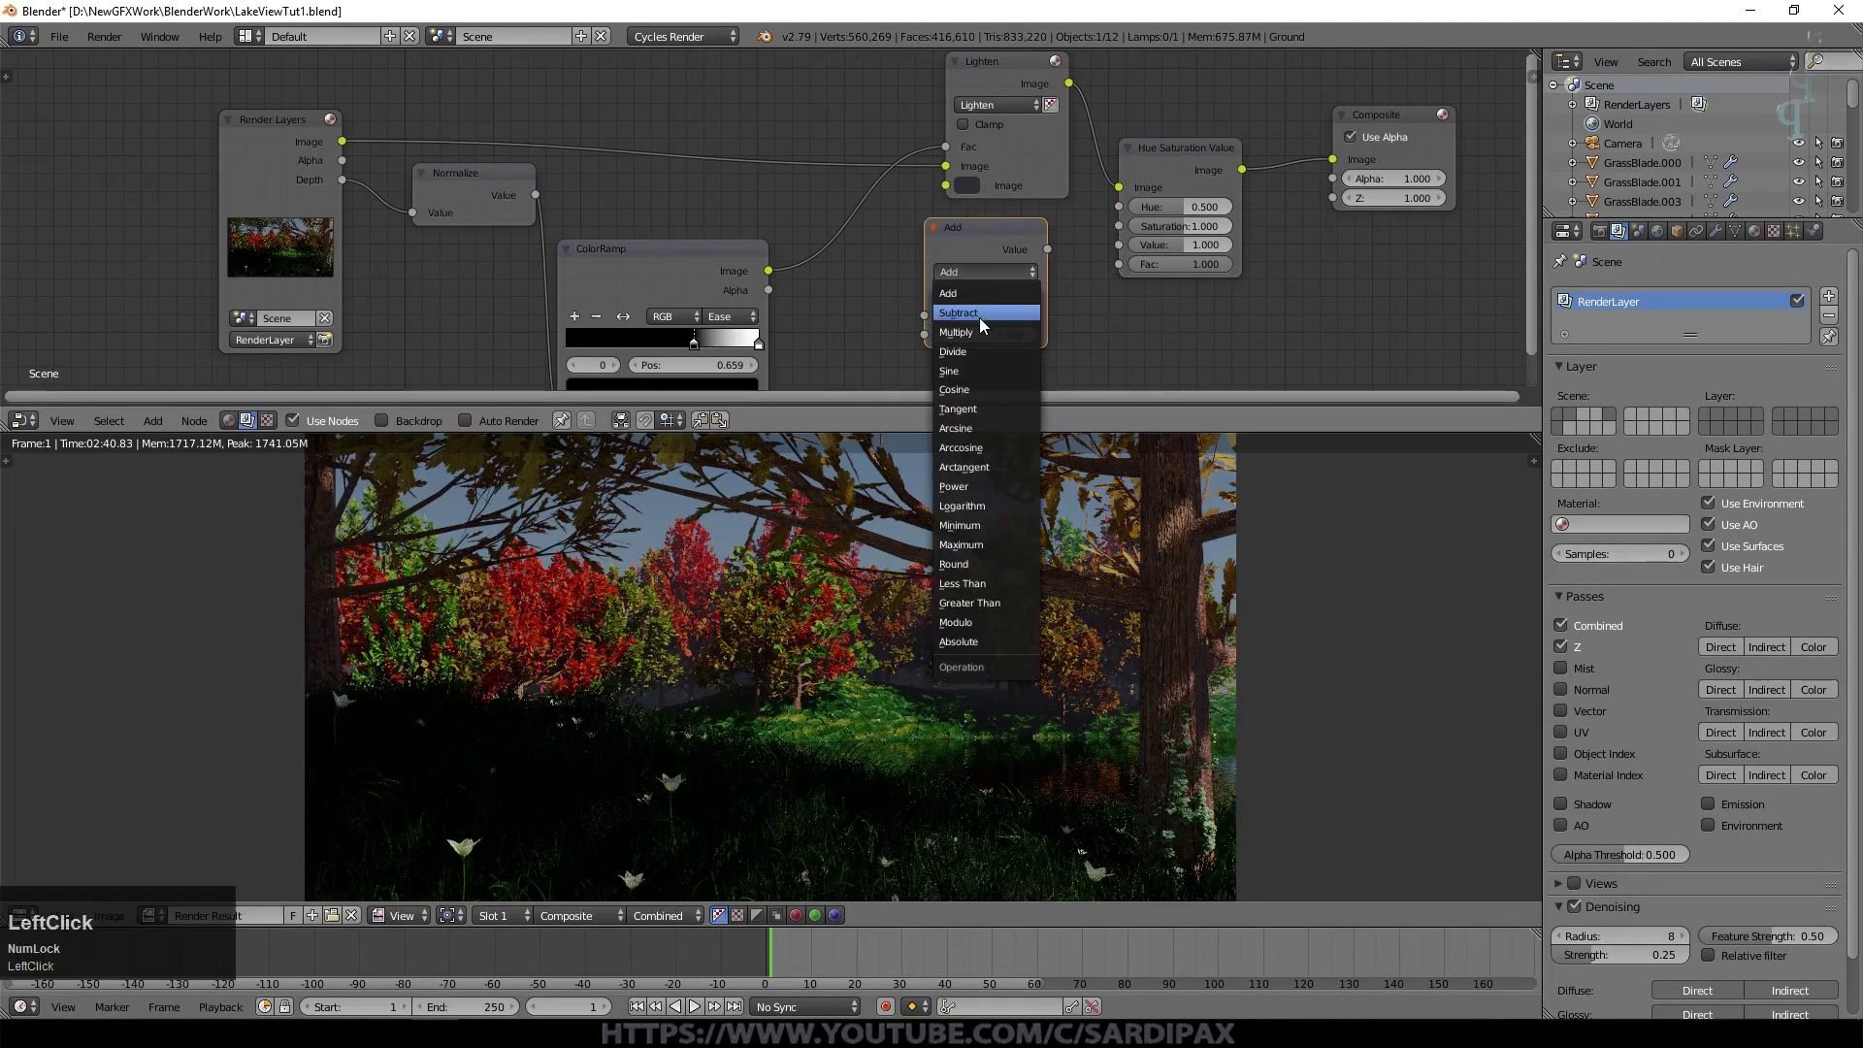
key(KP_Enter)
click(983, 328)
key(KP_1)
key(KP_Enter)
click(775, 275)
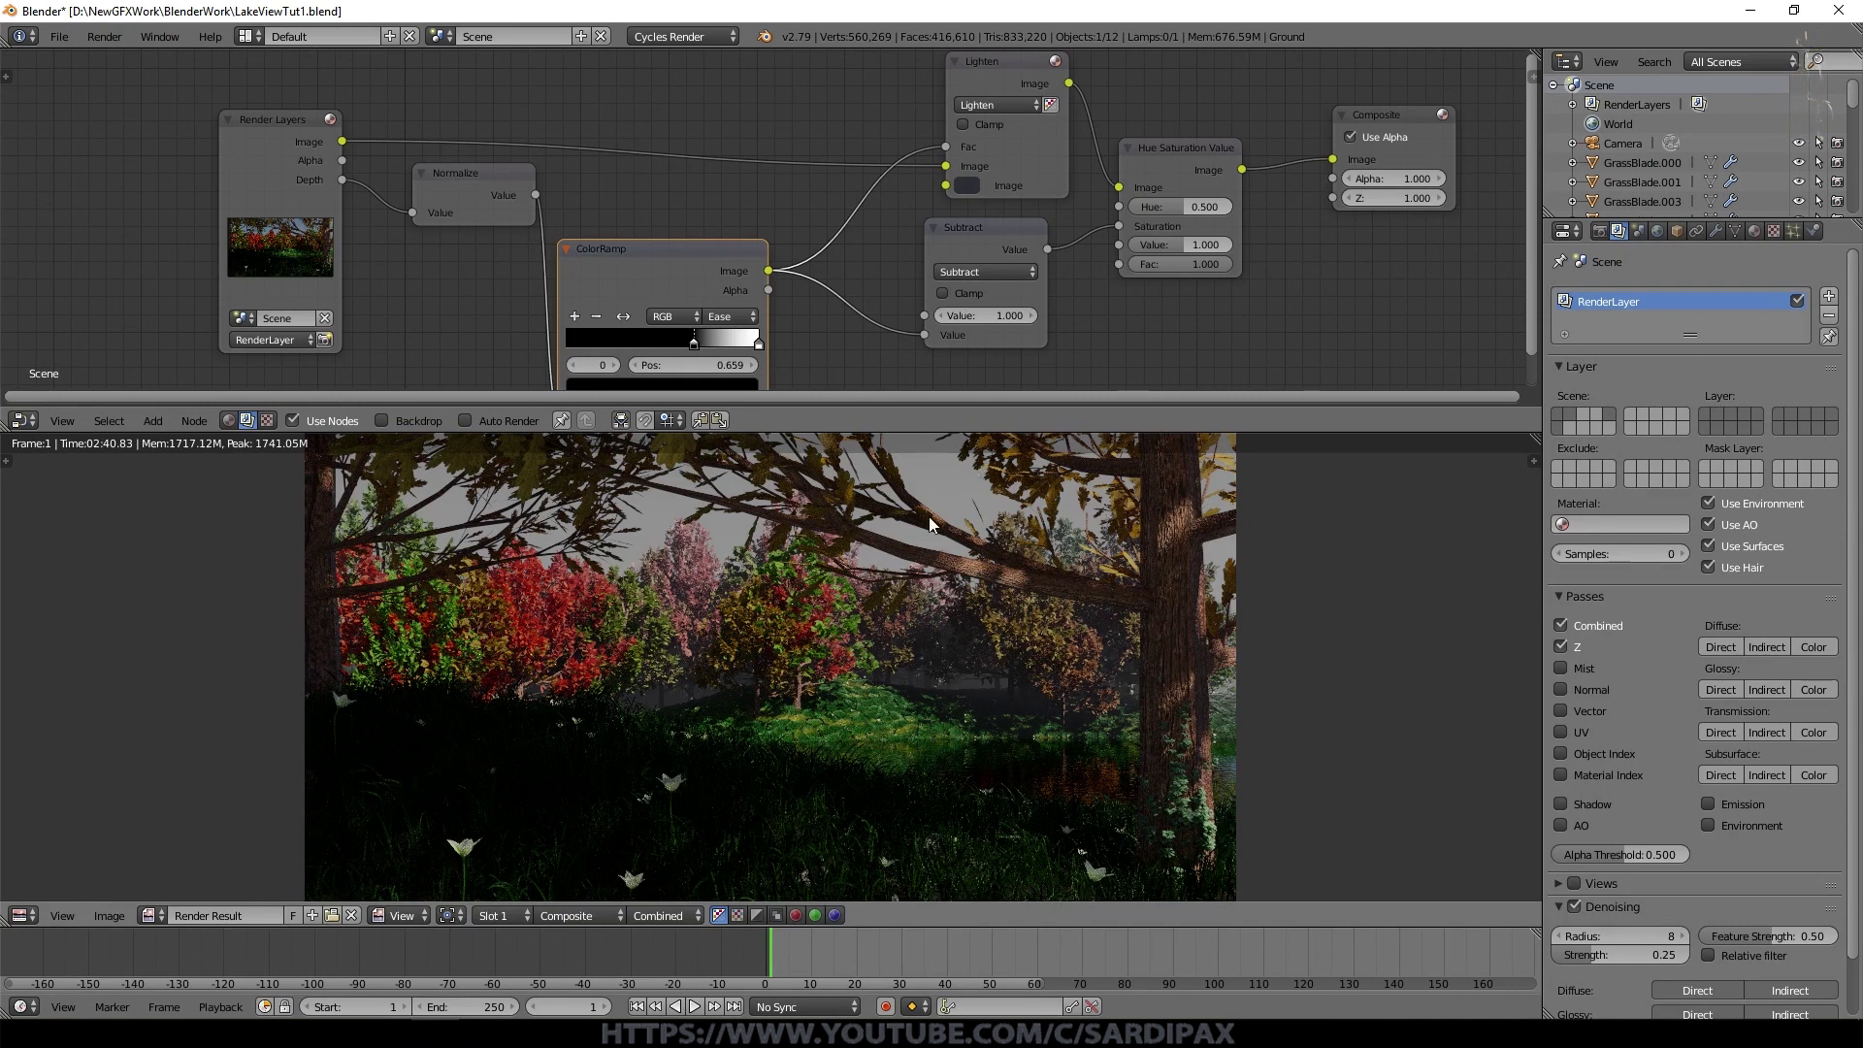
click(684, 268)
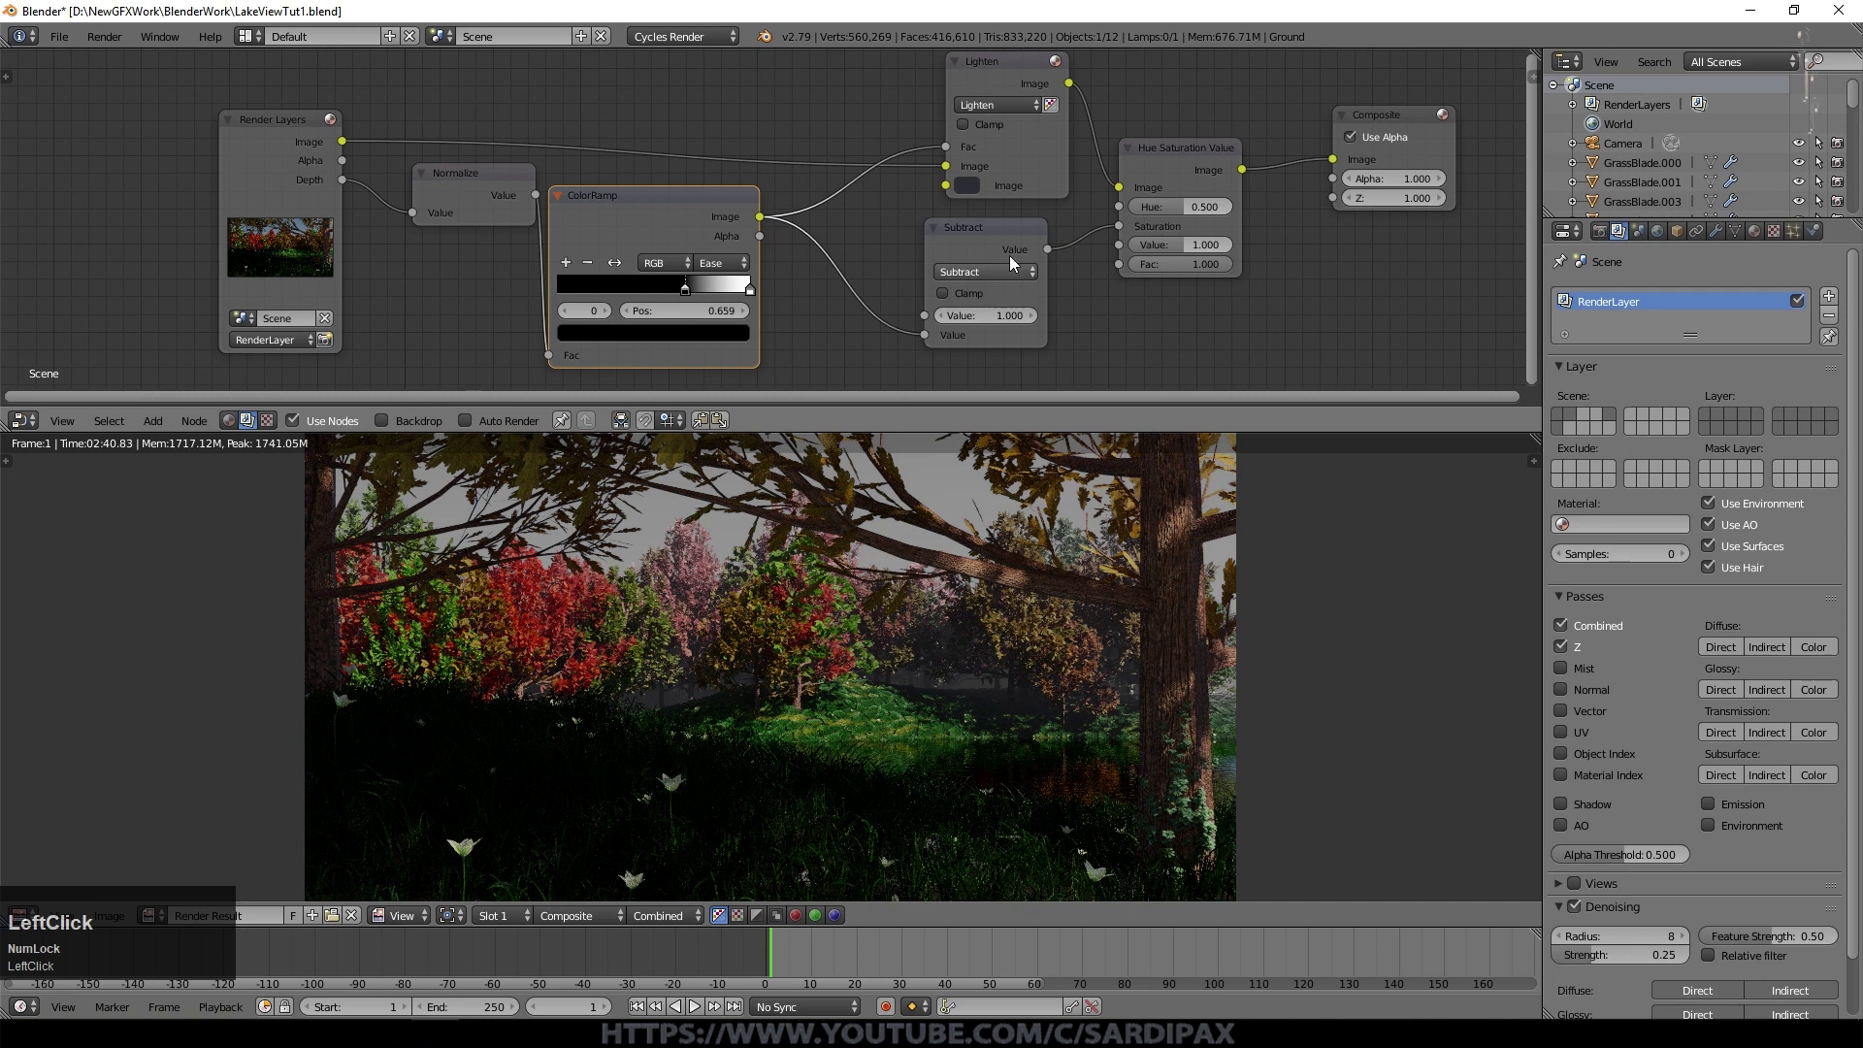
Step: Add a Multiply Math node at 0.300 so the scaled, inverted depth drives Saturation
key(shift+d)
click(884, 265)
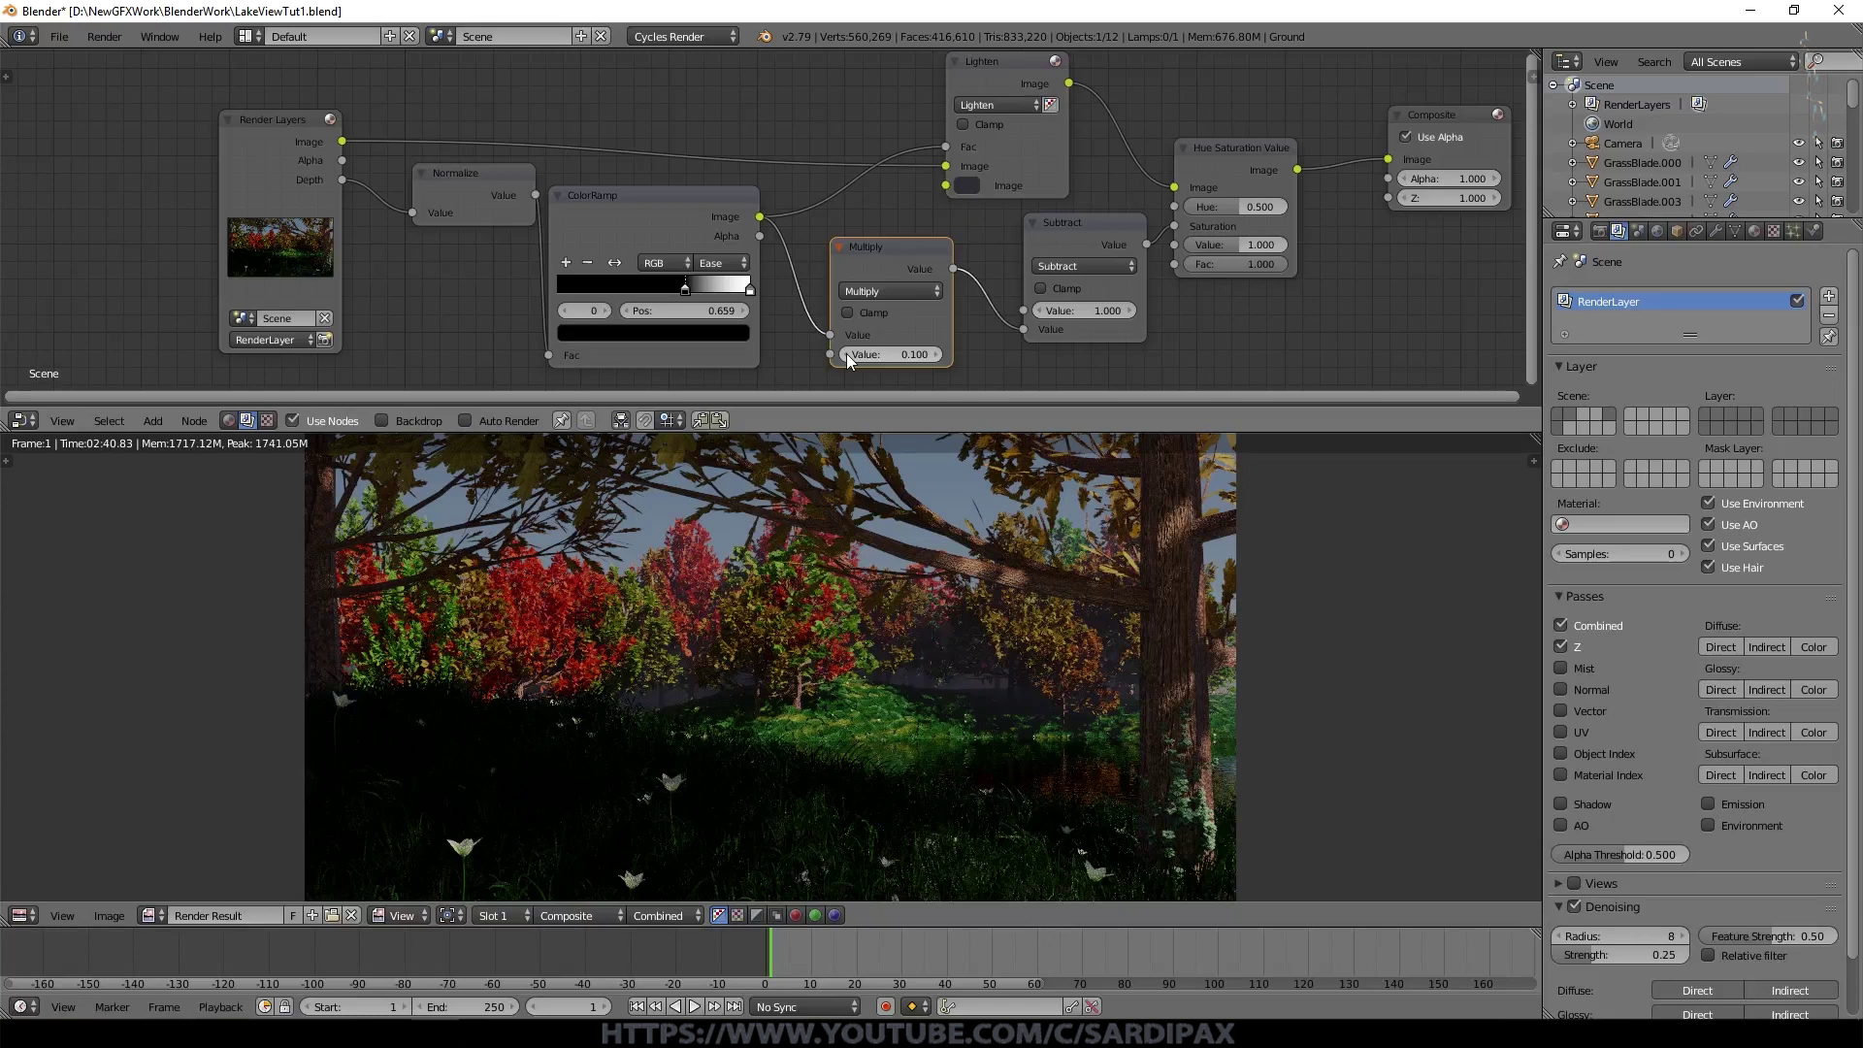
click(881, 371)
key(KP_1)
key(KP_Enter)
scroll(up, 3)
click(942, 363)
key(KP_Enter)
click(941, 363)
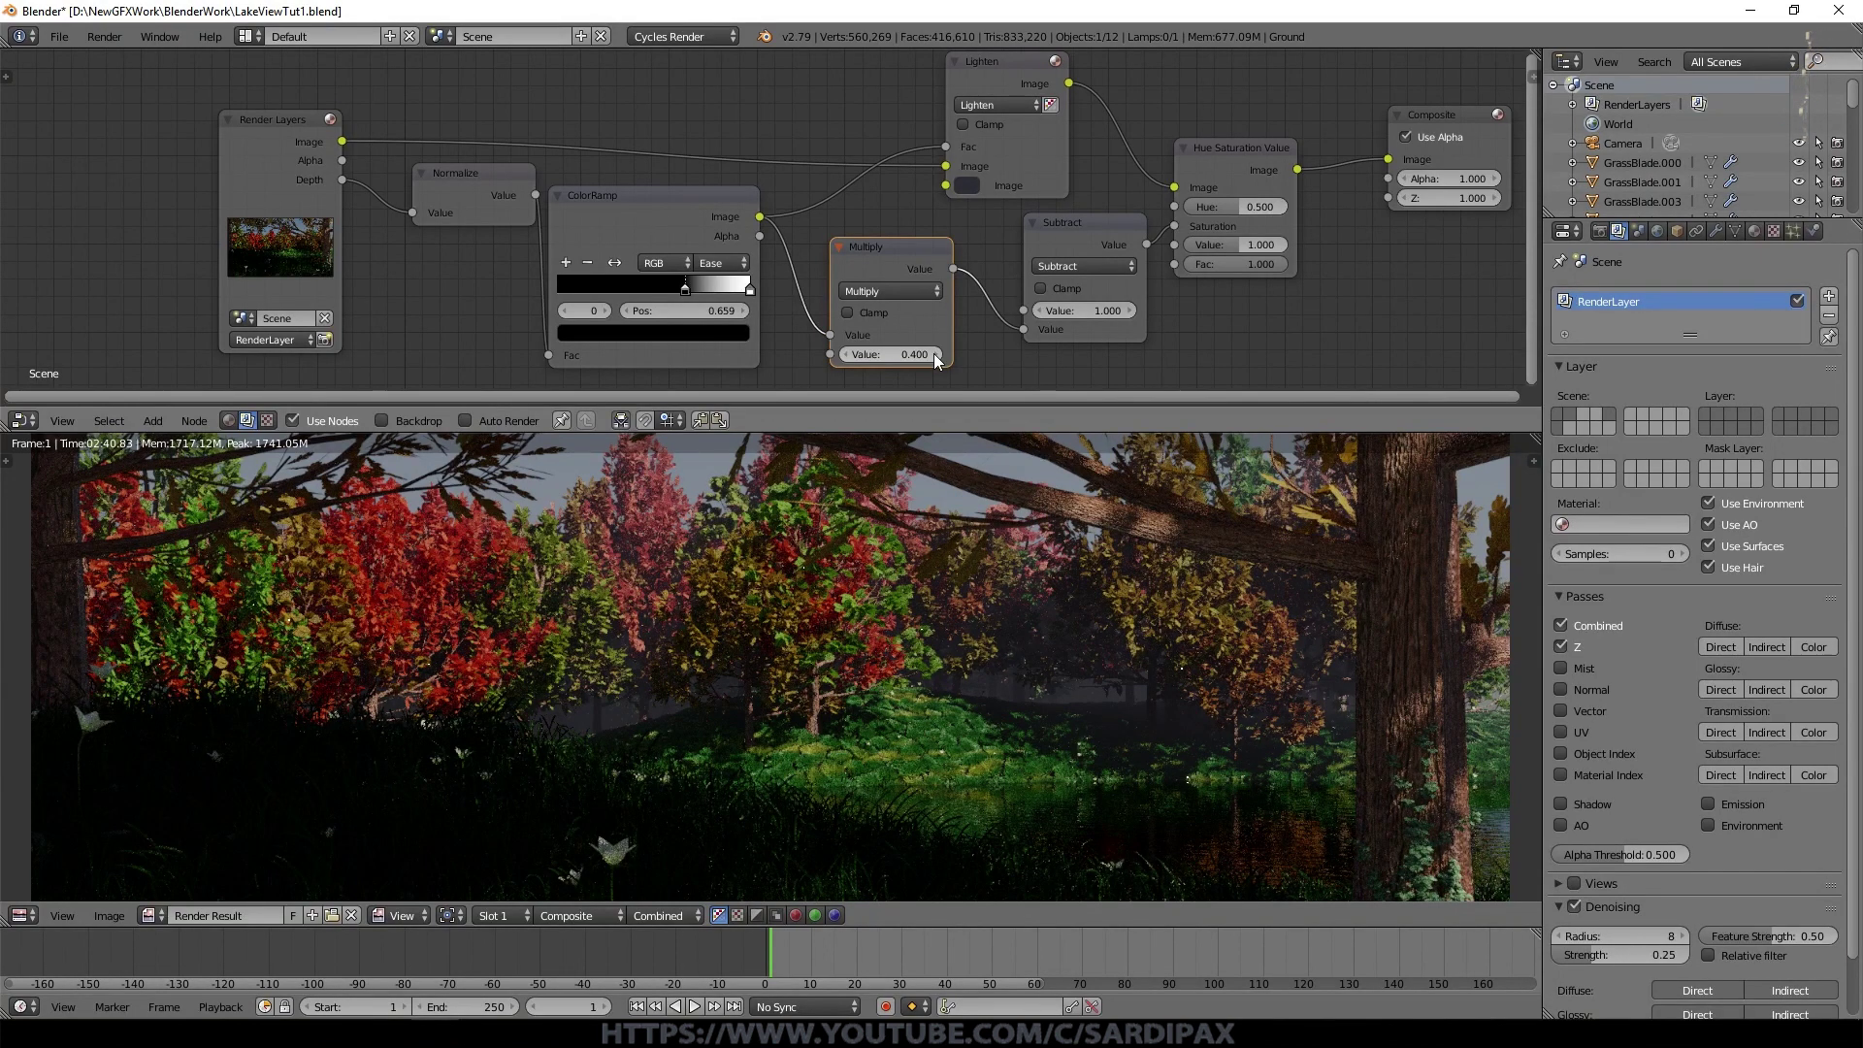
click(941, 363)
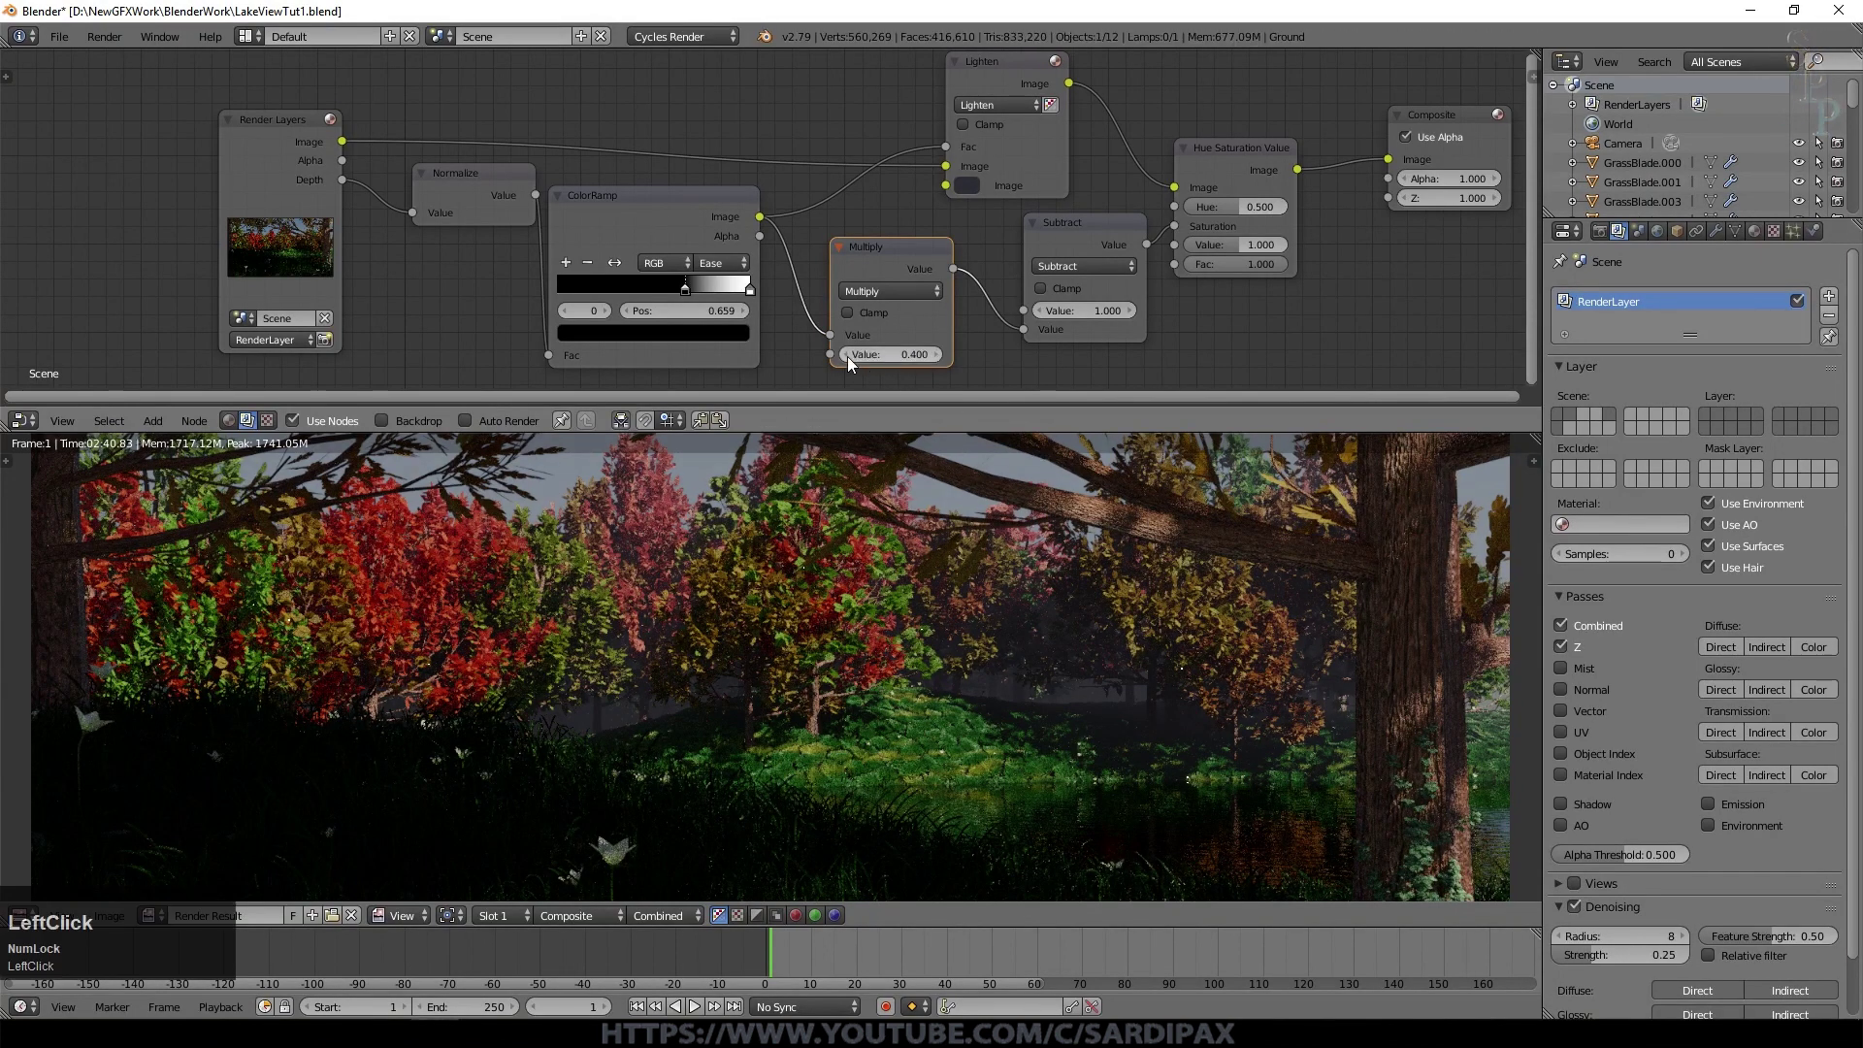
middle_click(609, 313)
click(736, 121)
scroll(down, 3)
Step: Add a Matte Ellipse Mask node sized 1 × 0.5
click(159, 429)
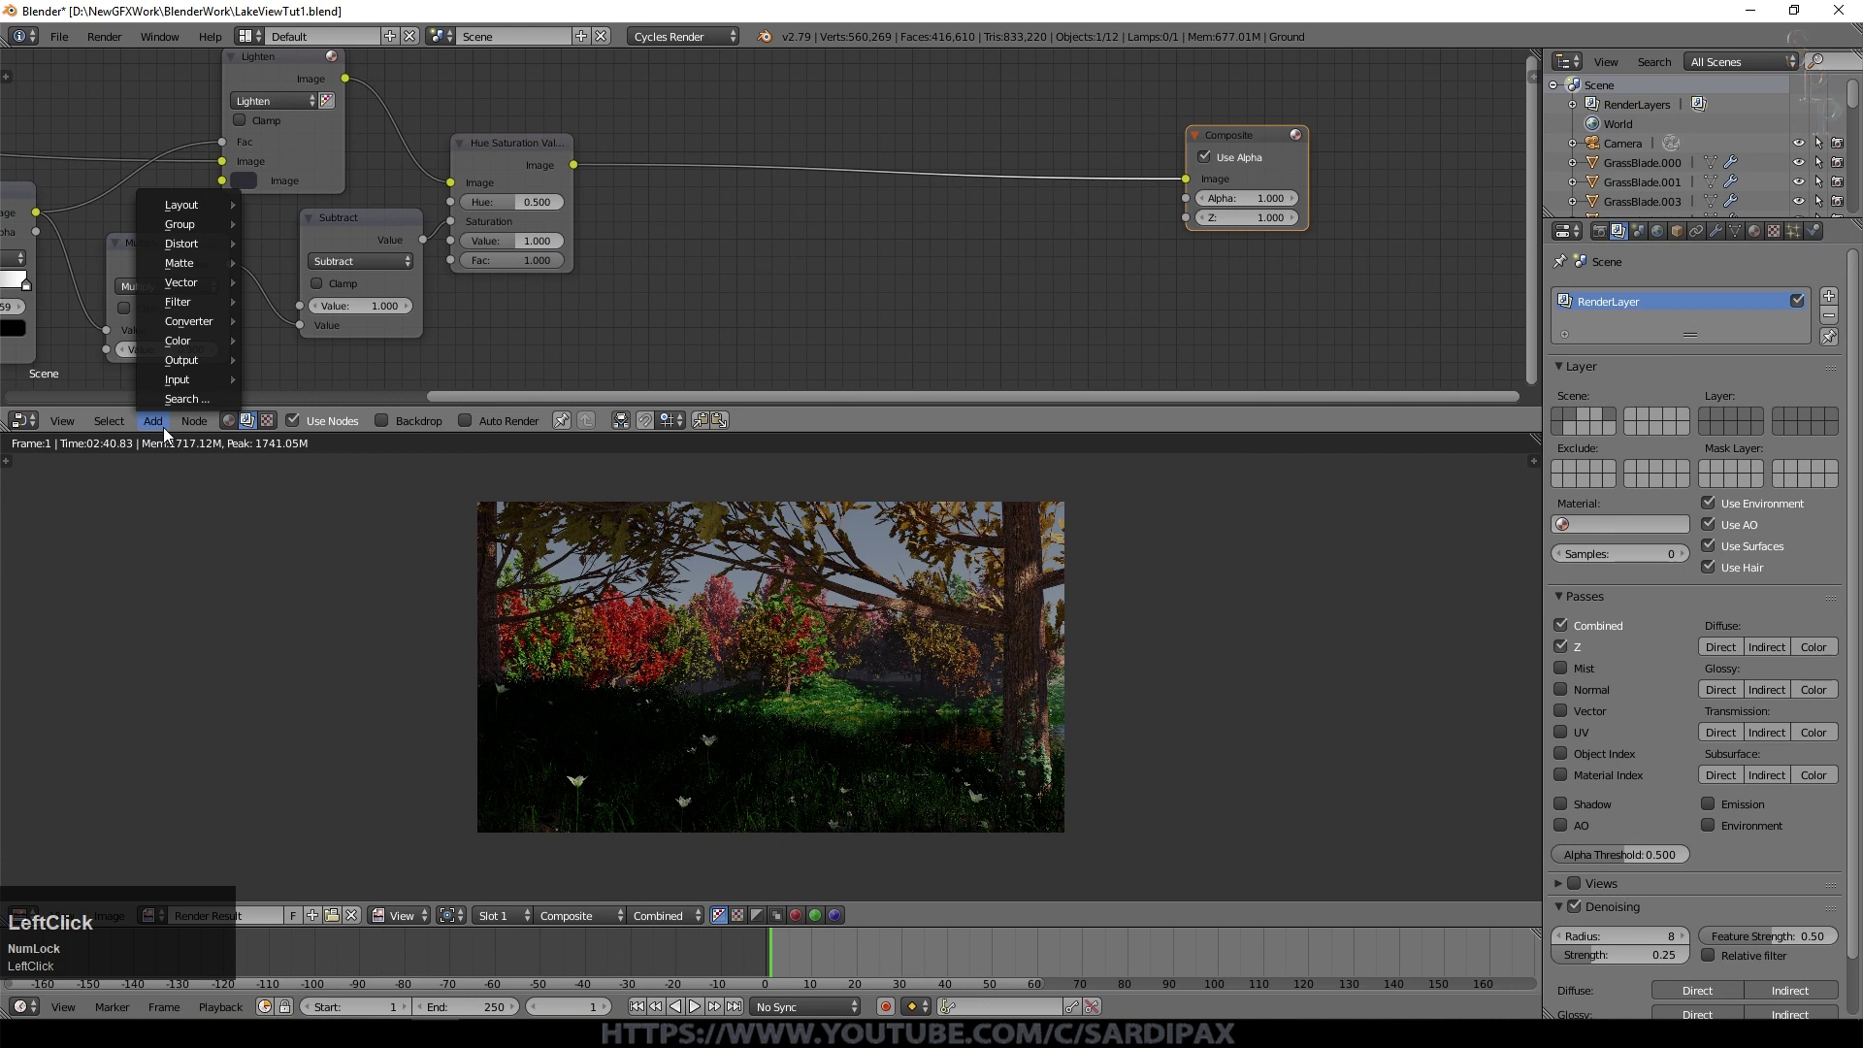
click(204, 277)
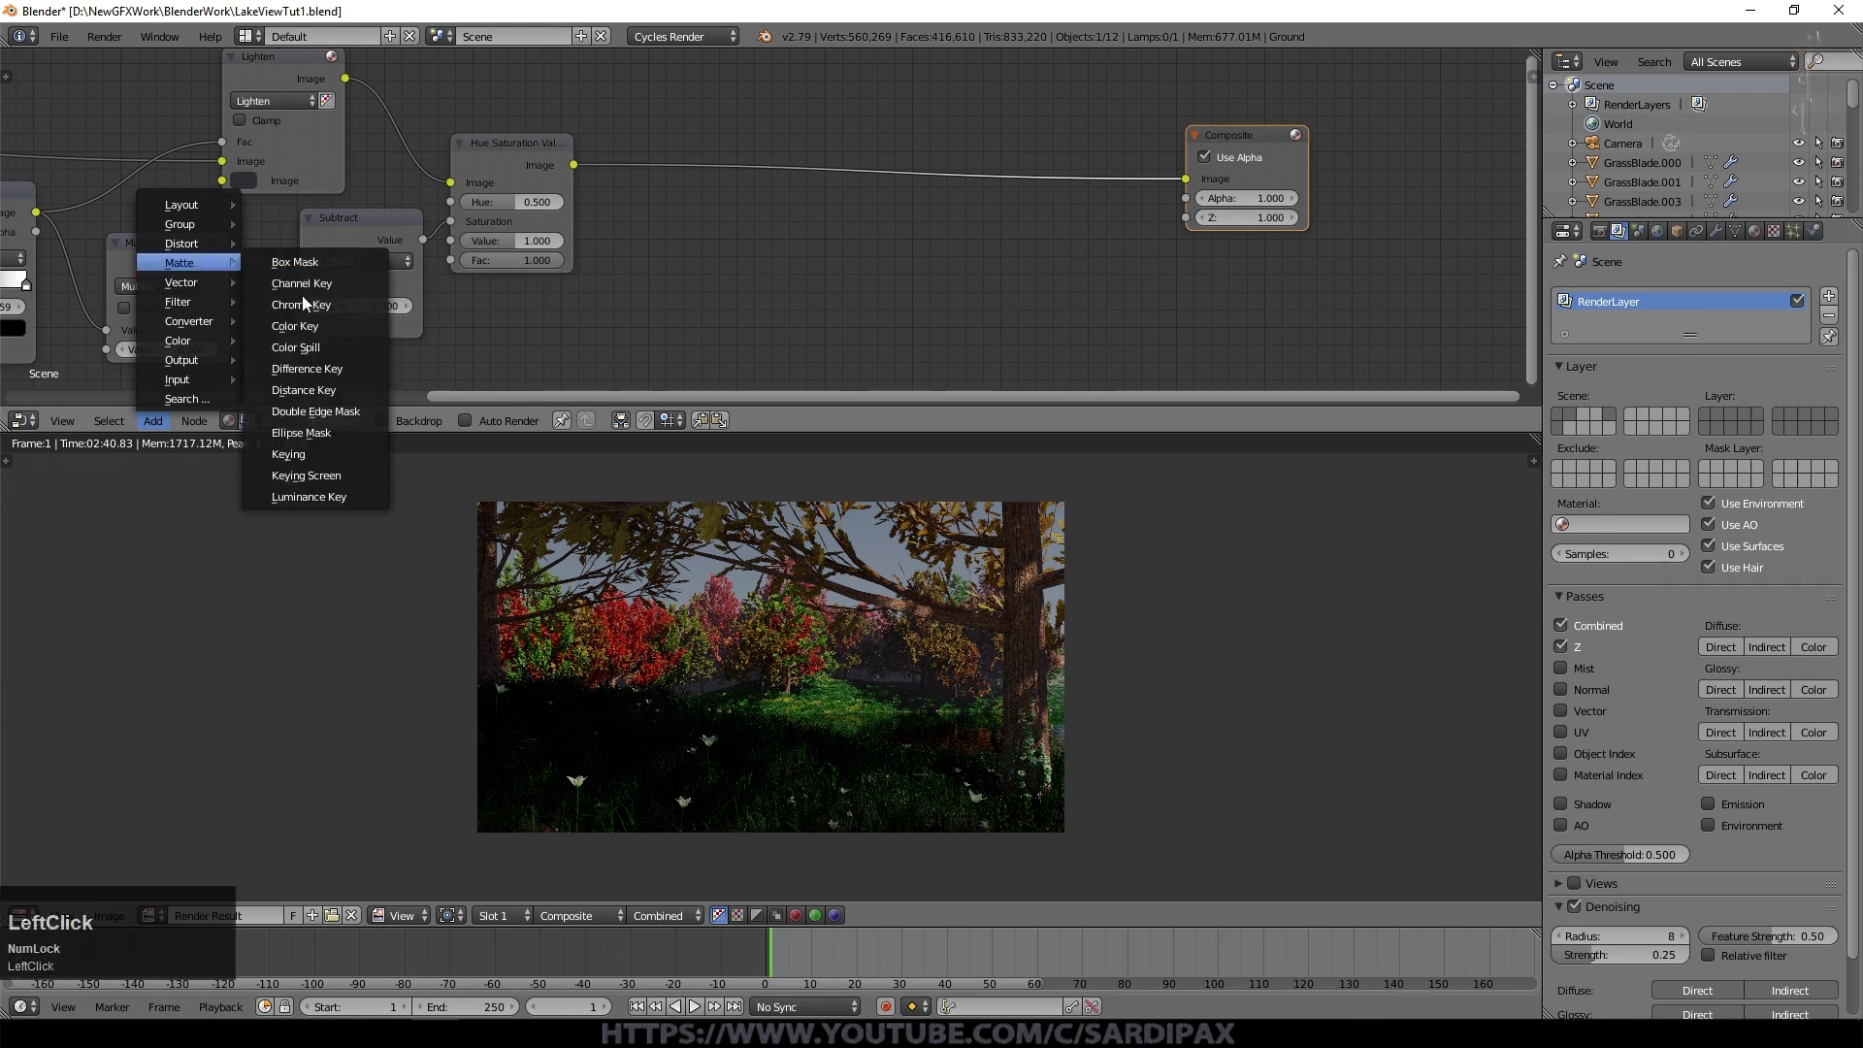
click(821, 119)
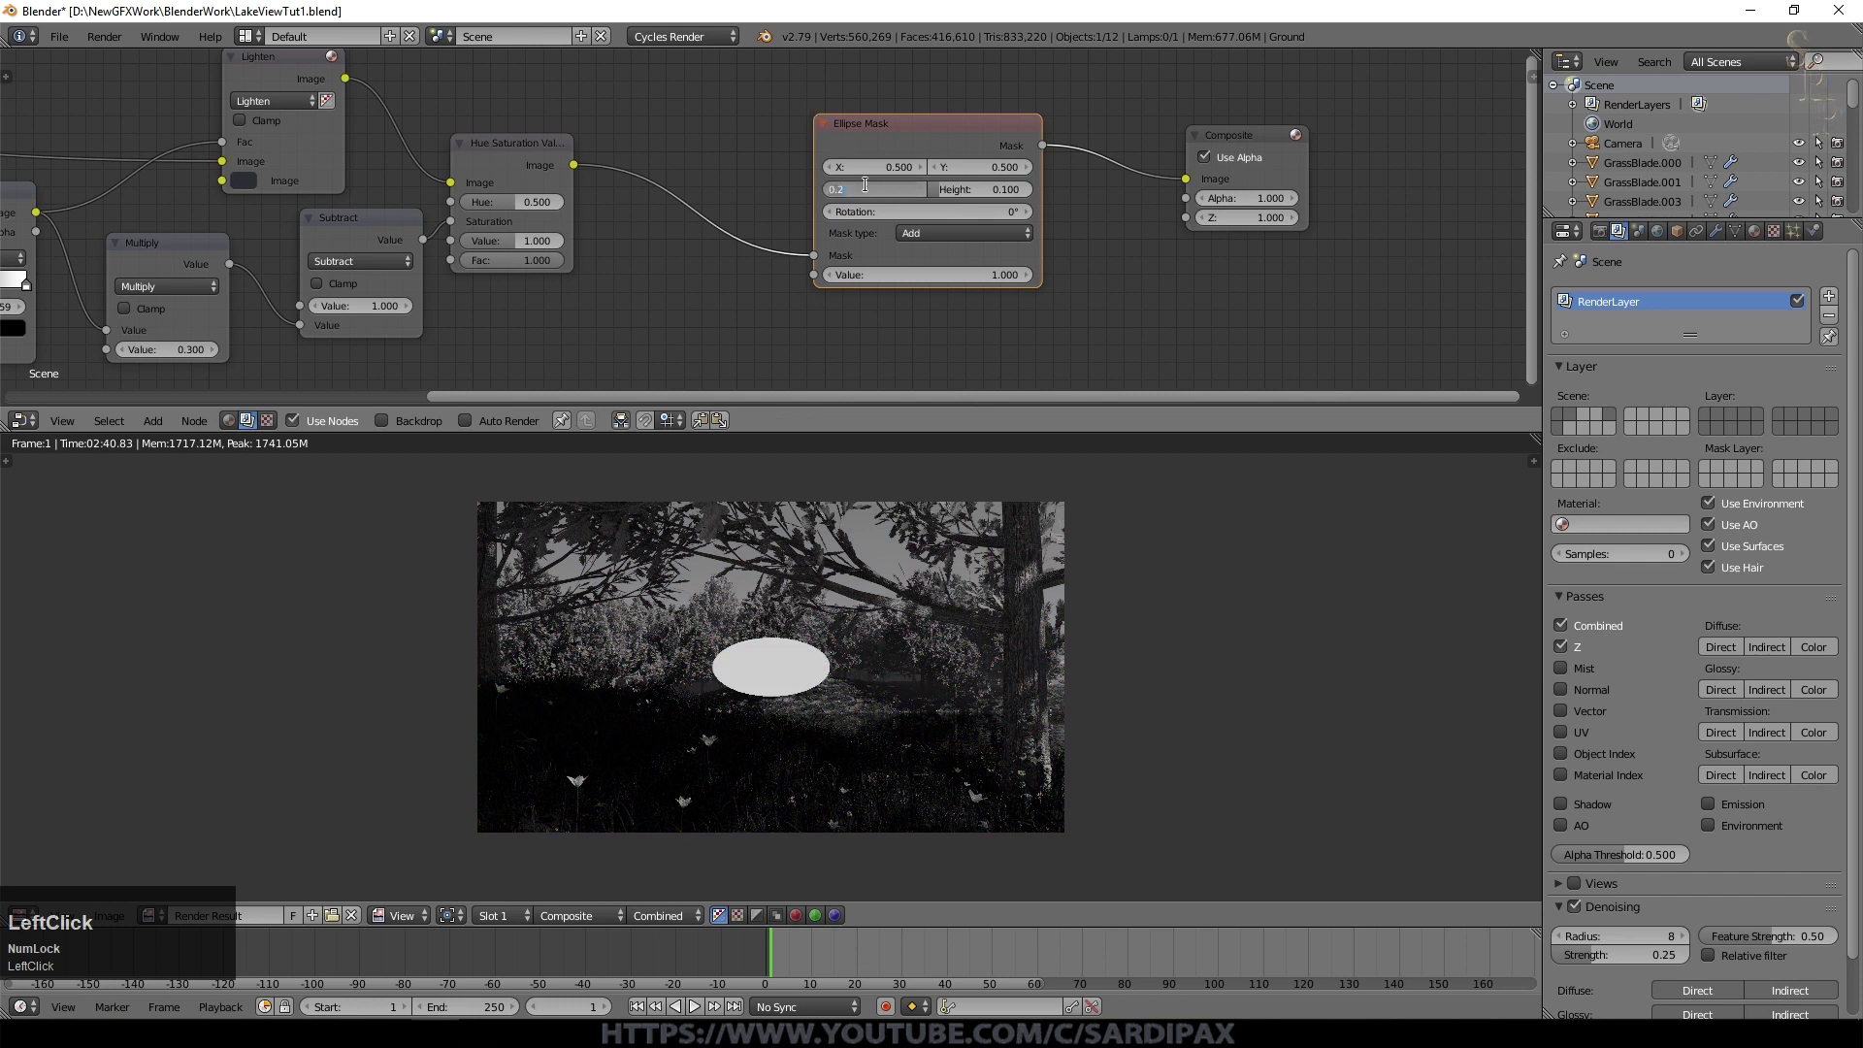
key(KP_1)
key(KP_Enter)
click(966, 196)
key(KP_Decimal)
key(KP_5)
key(KP_Enter)
click(825, 260)
middle_click(1166, 259)
click(946, 166)
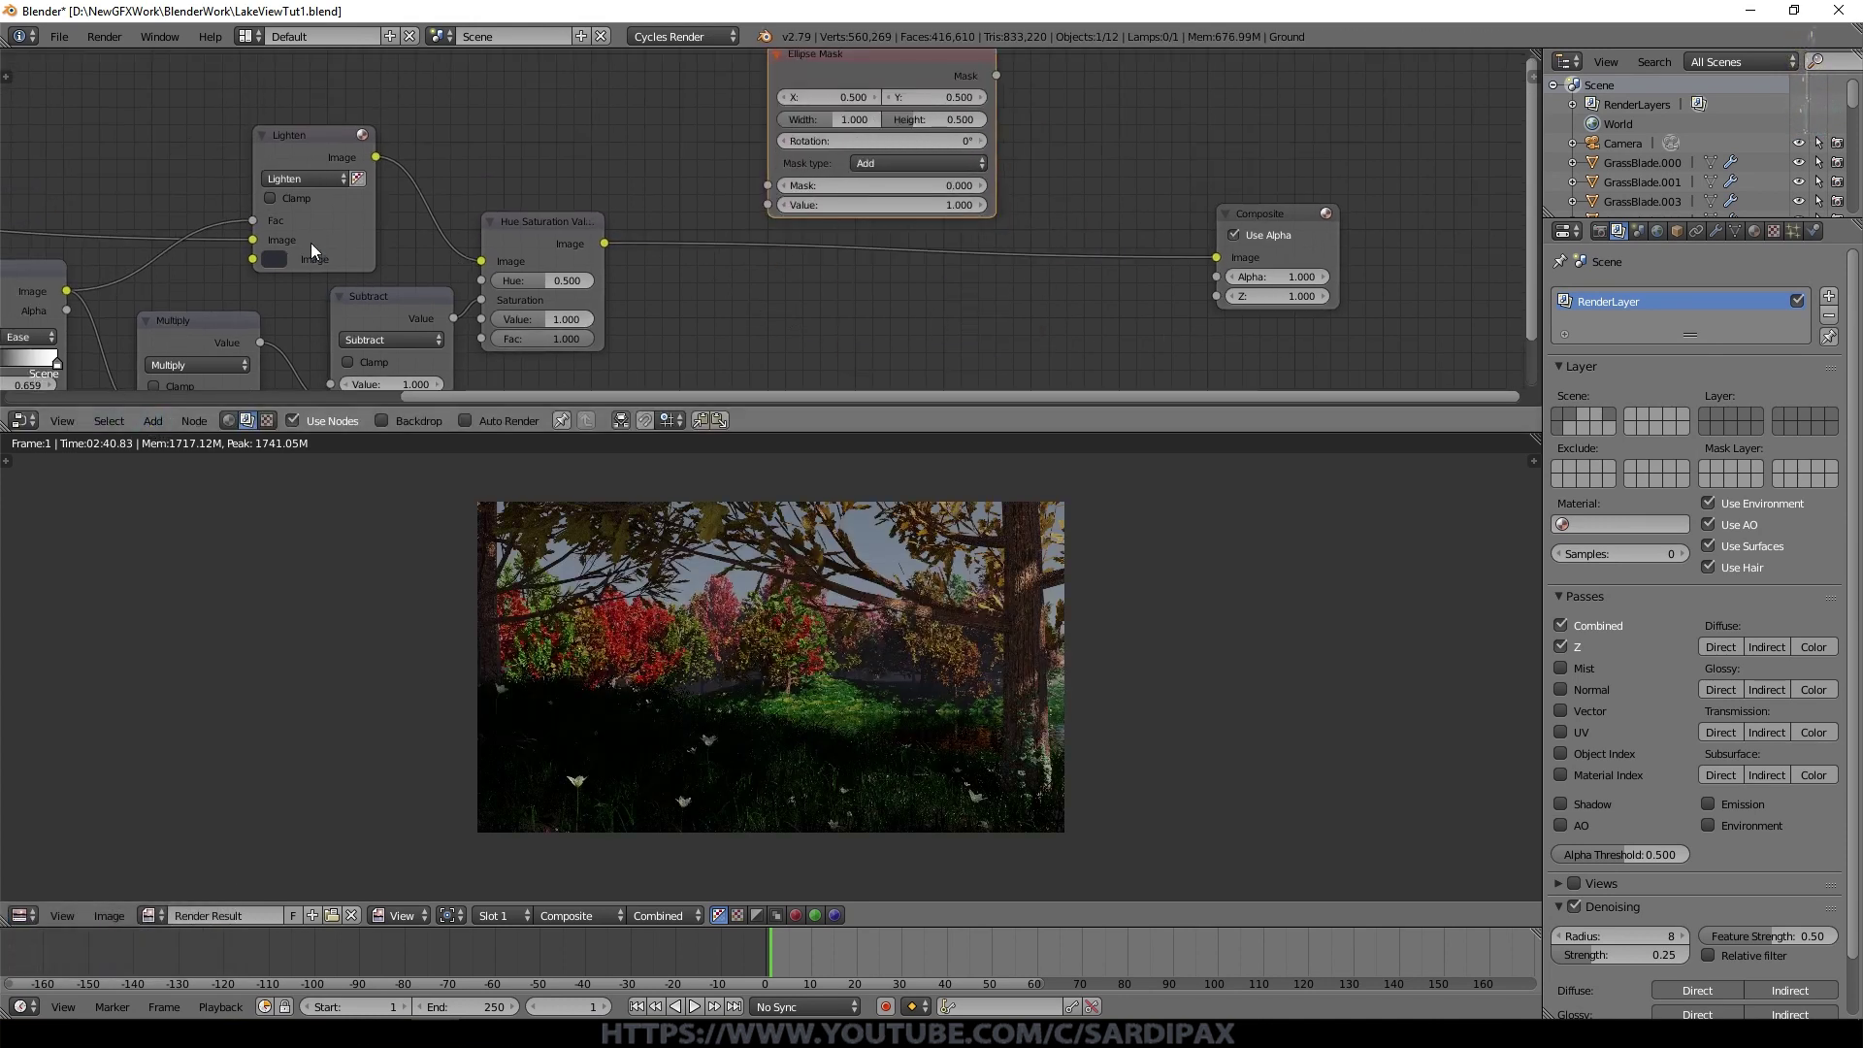
Step: Add a Mix node toward black with the ellipse mask plugged into its factor
click(305, 155)
key(shift+d)
click(1161, 257)
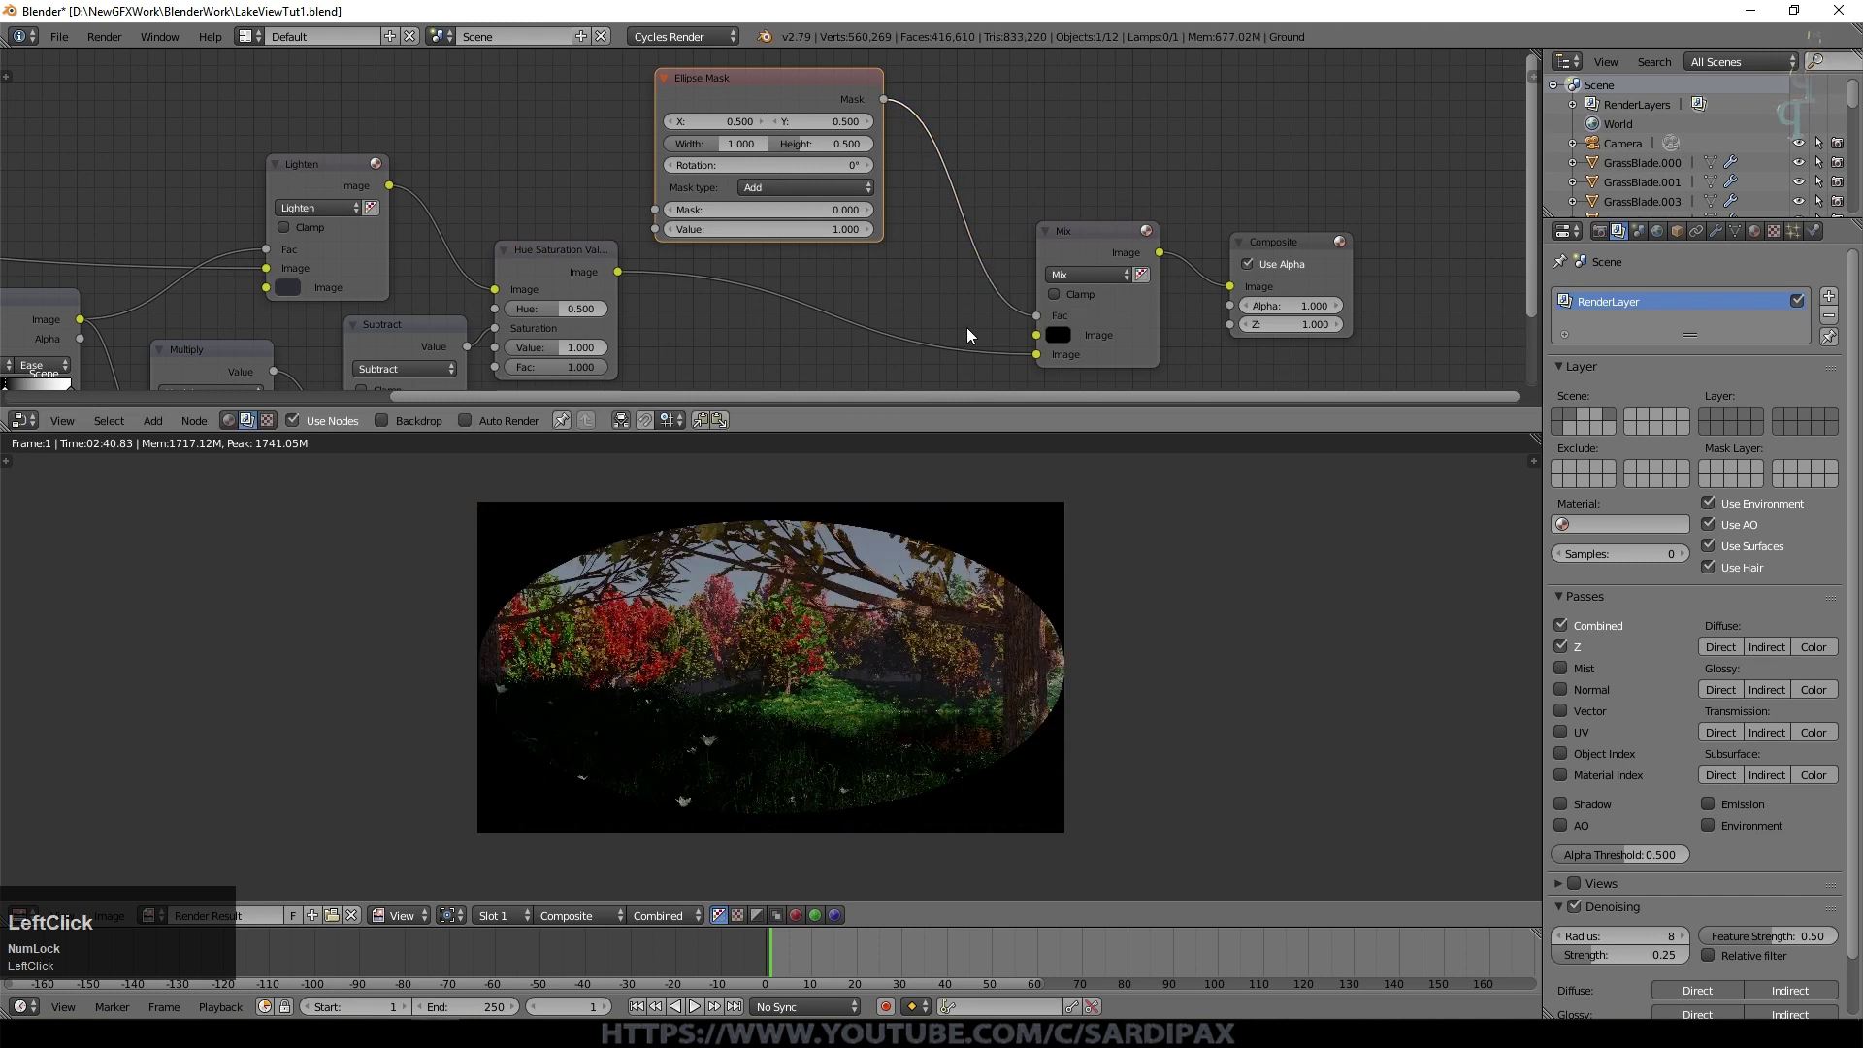
Step: Soften the mask with a Filter Blur node at 25% after trying 15%
click(157, 428)
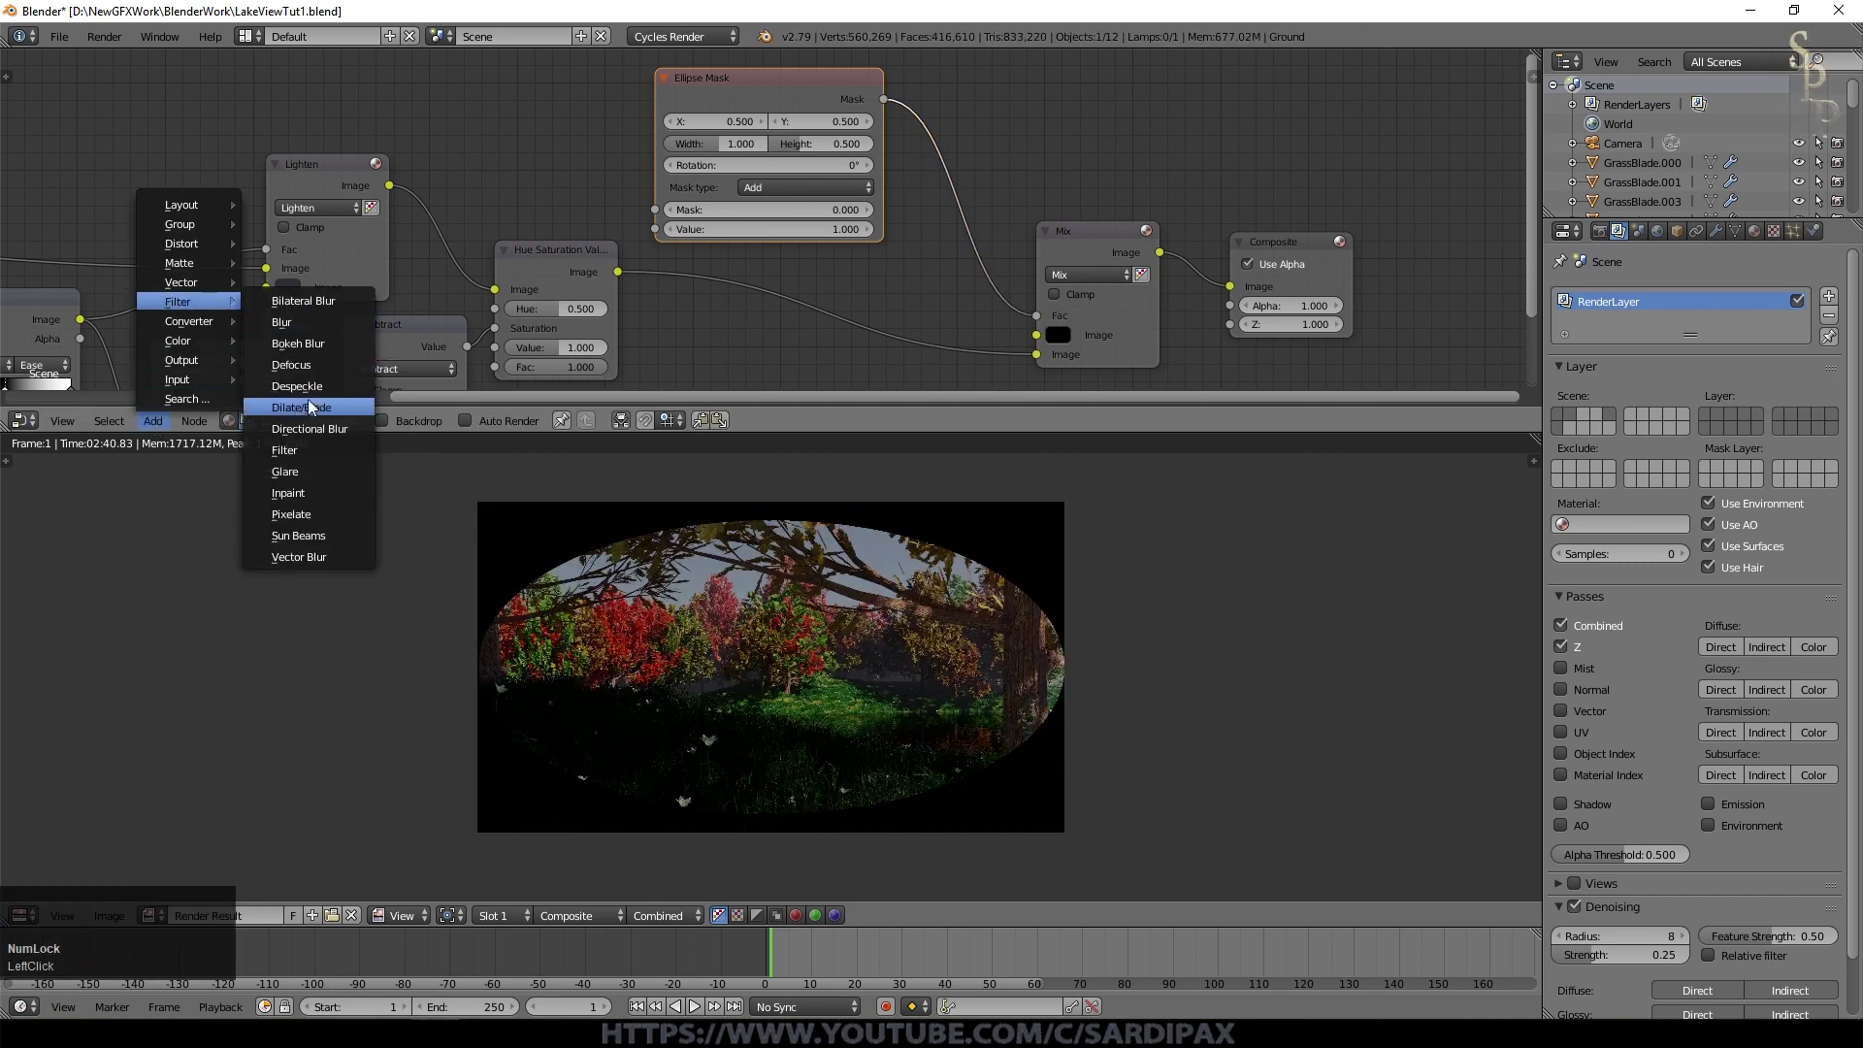
click(325, 328)
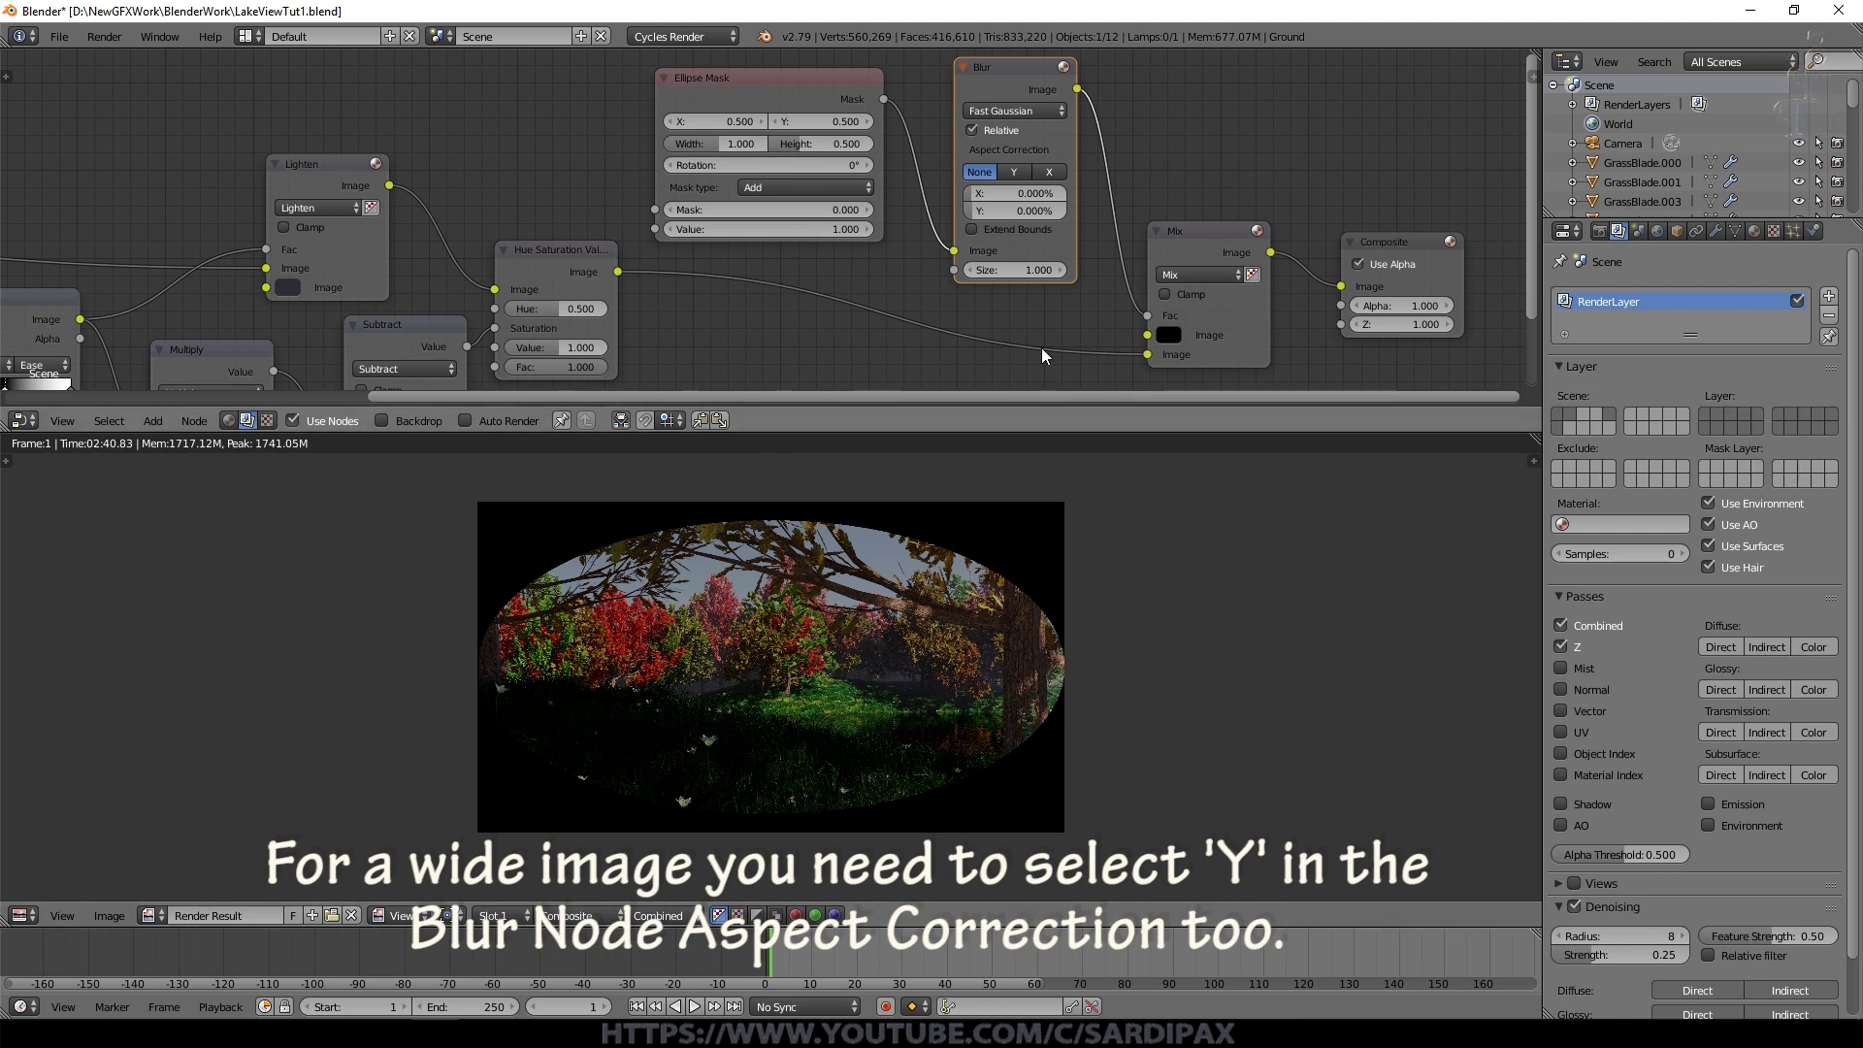
click(1043, 199)
key(KP_1)
key(KP_5)
key(Tab)
key(KP_1)
key(KP_5)
key(KP_Enter)
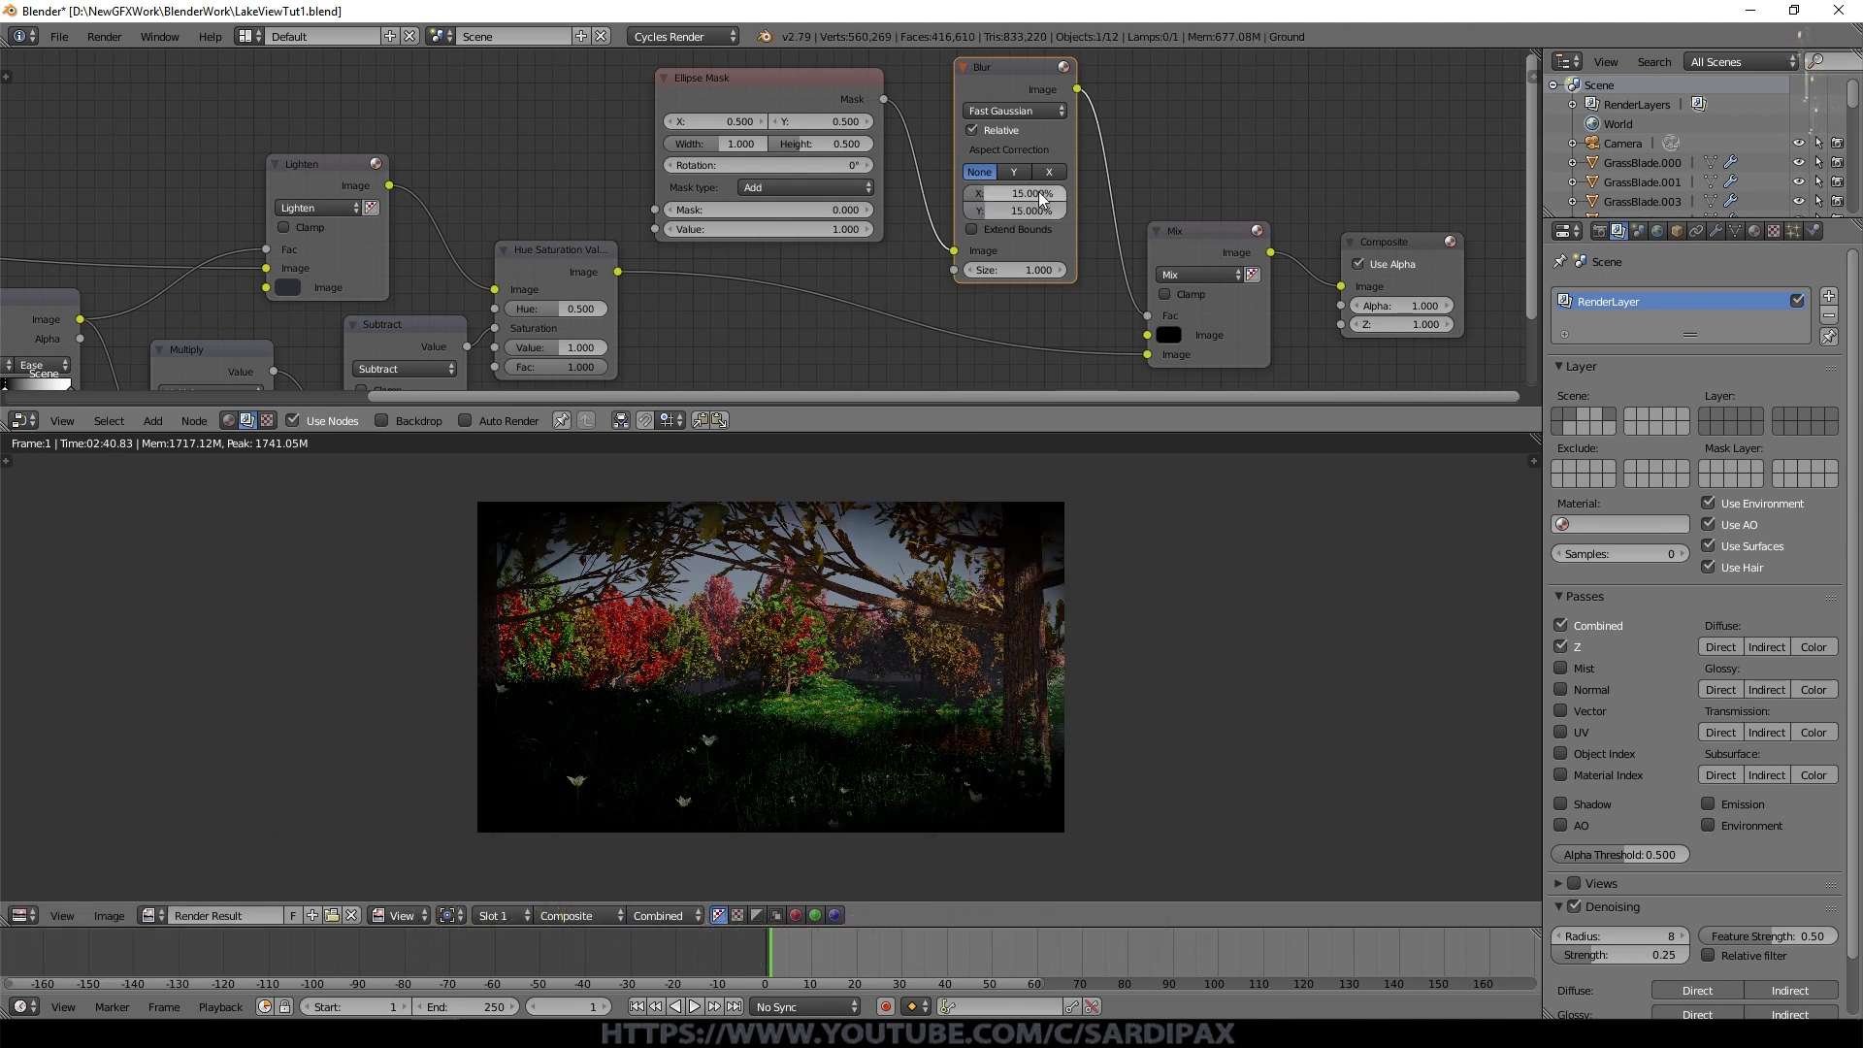
click(1031, 202)
key(KP_2)
key(KP_5)
key(Tab)
key(KP_2)
key(KP_5)
key(KP_Enter)
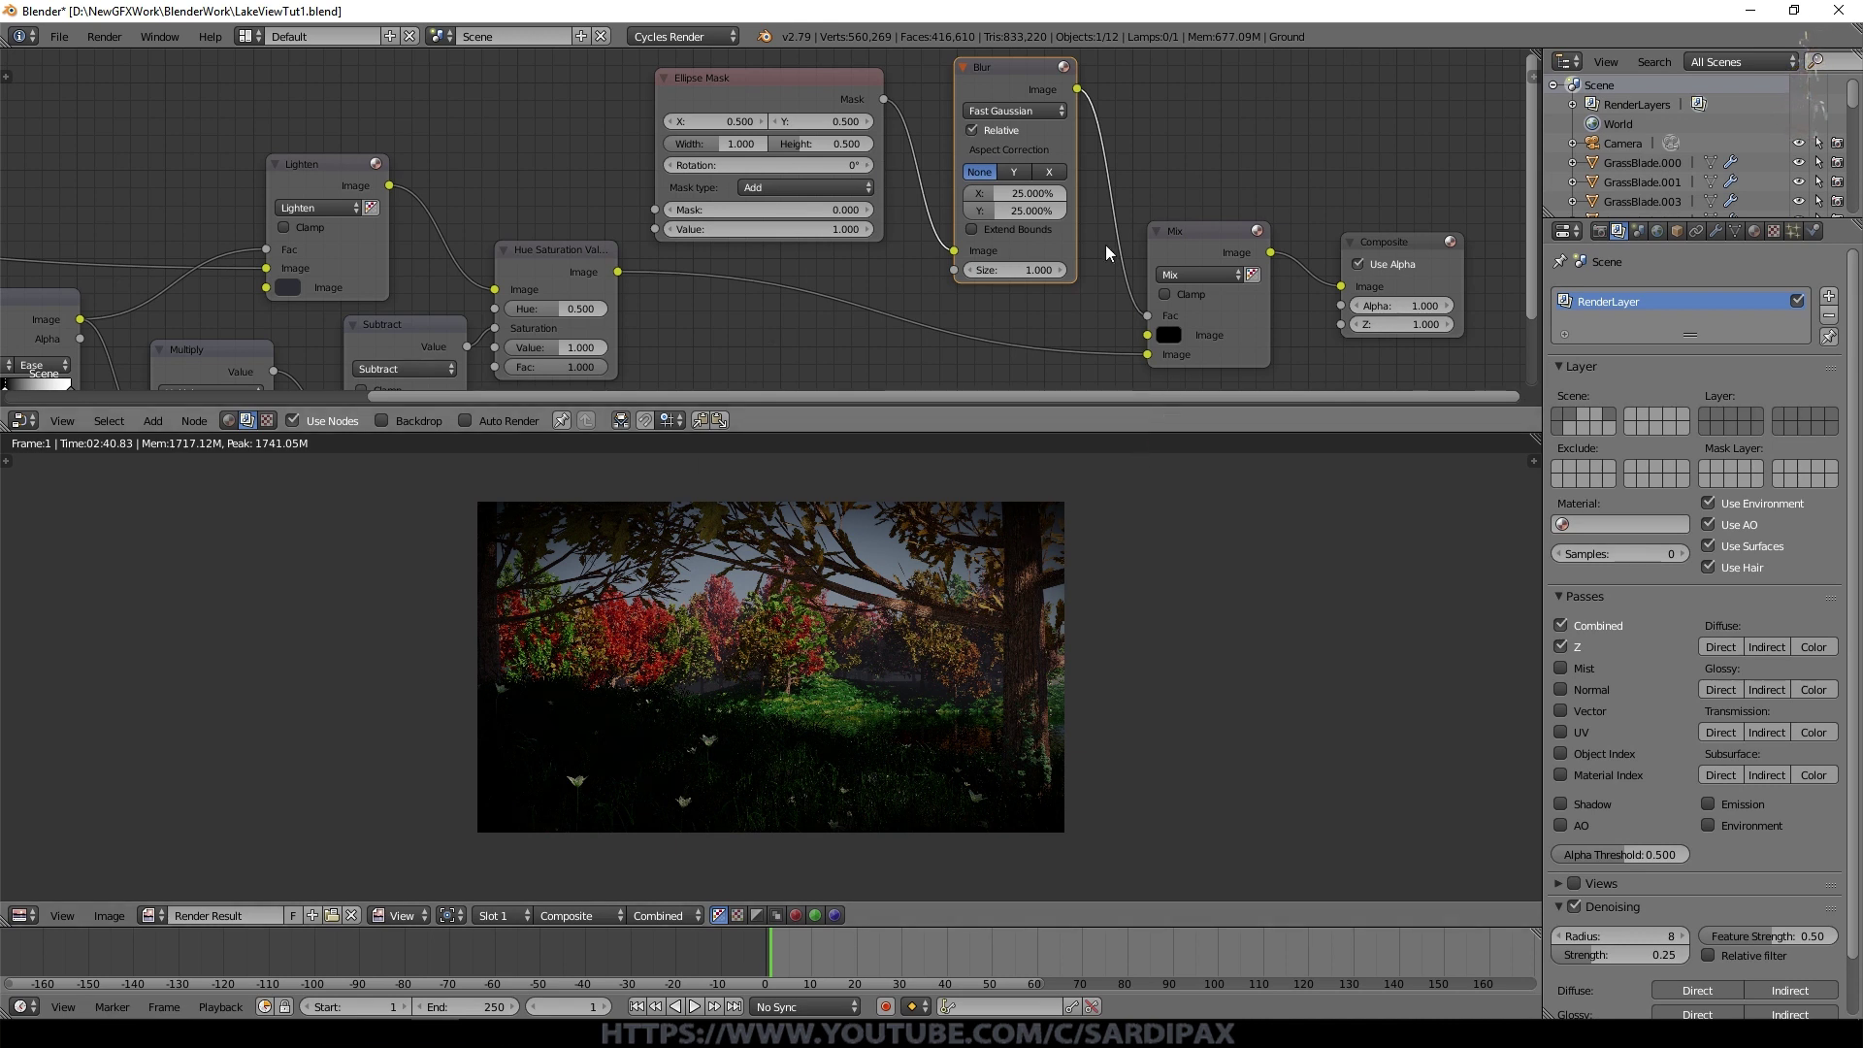
Step: Enlarge the ellipse mask to roughly 1.1 wide by 0.65 tall for the vignette
click(724, 153)
key(KP_1)
key(KP_Decimal)
key(KP_1)
key(KP_Enter)
click(808, 155)
key(KP_Decimal)
key(KP_6)
key(KP_Enter)
scroll(up, 3)
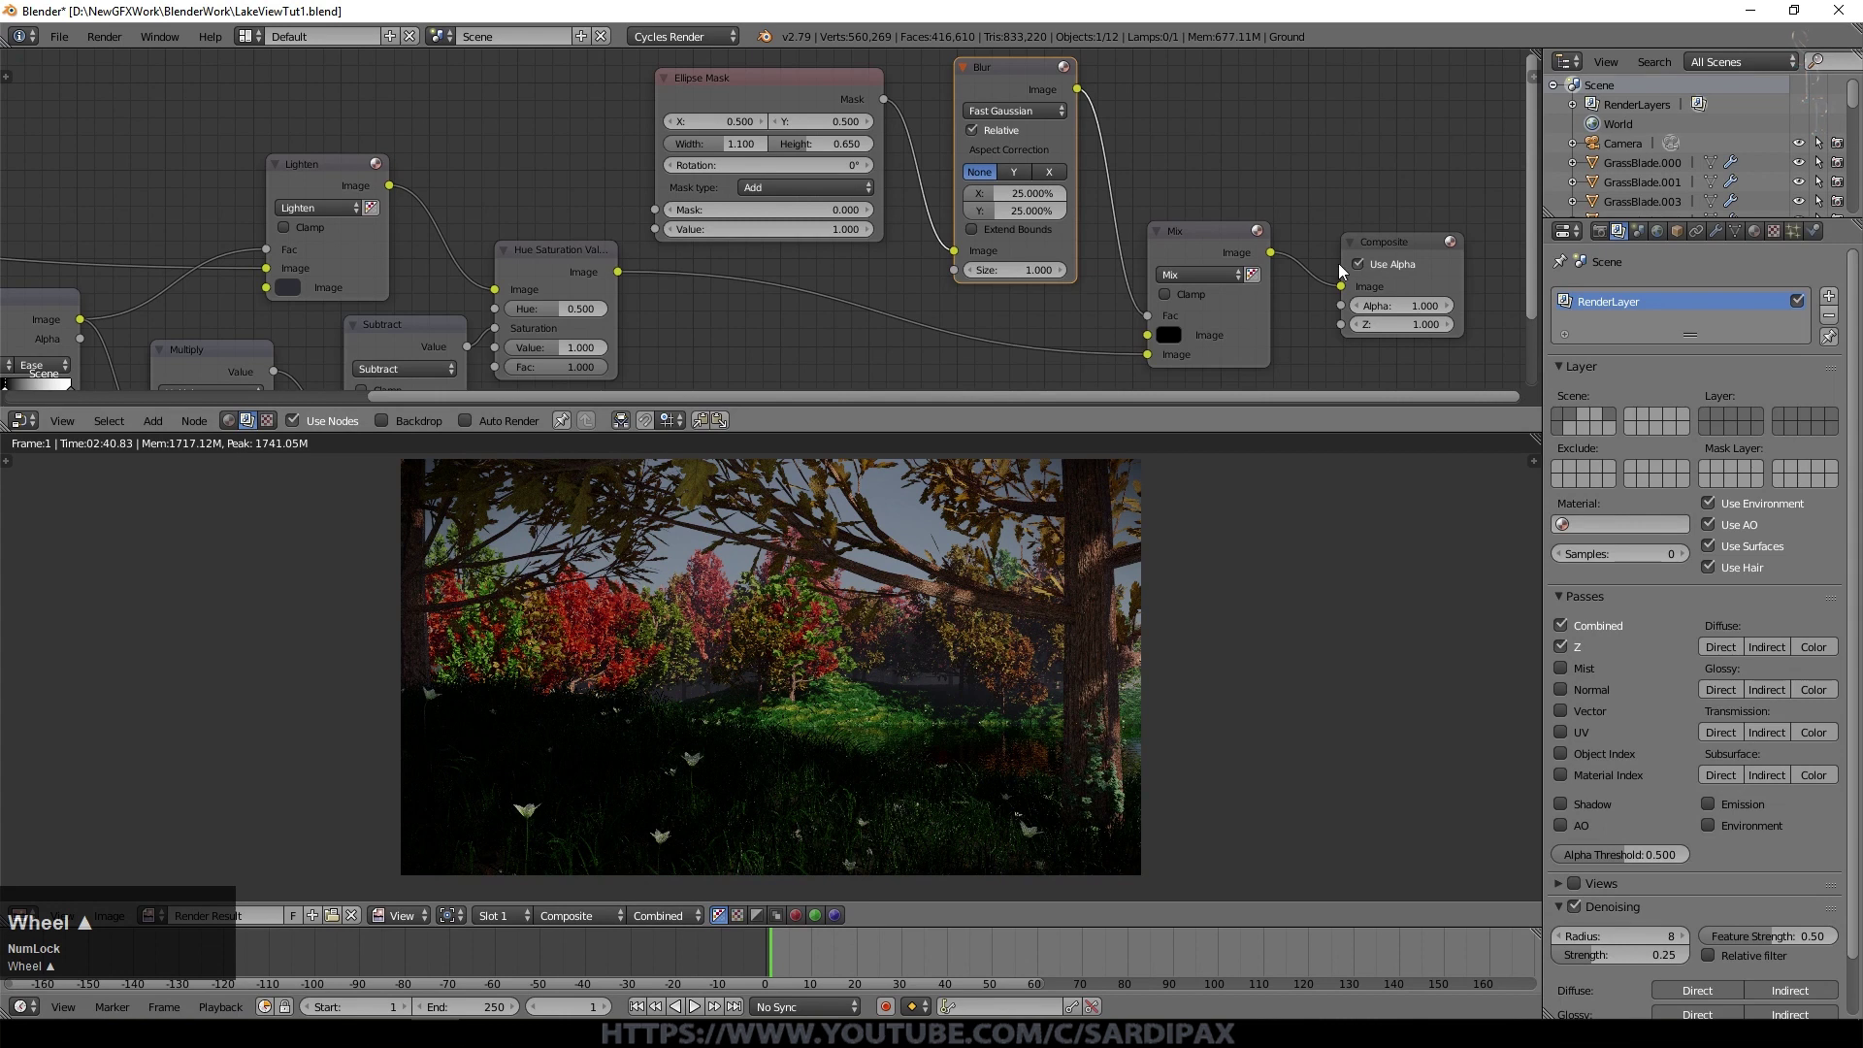
middle_click(1345, 164)
Step: Wire the Color Balance node into the output and adjust its Gain and Gamma
click(1045, 194)
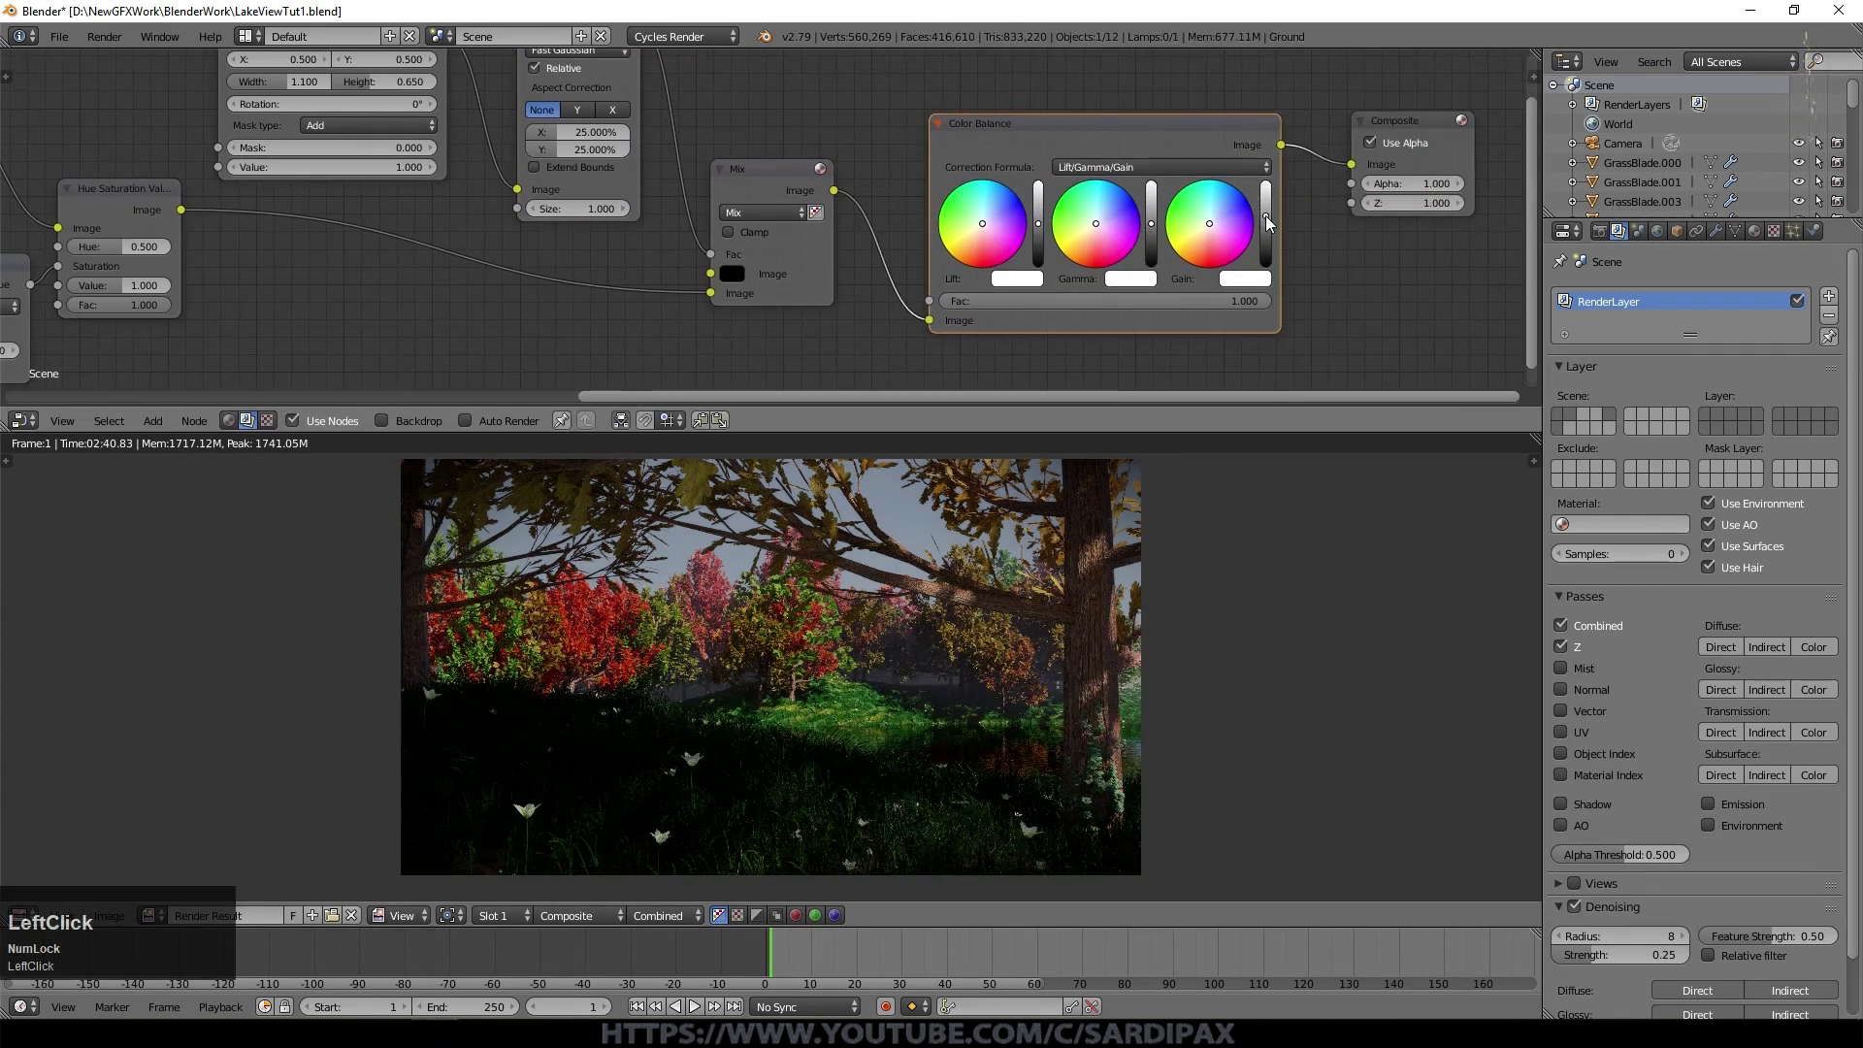
click(1272, 214)
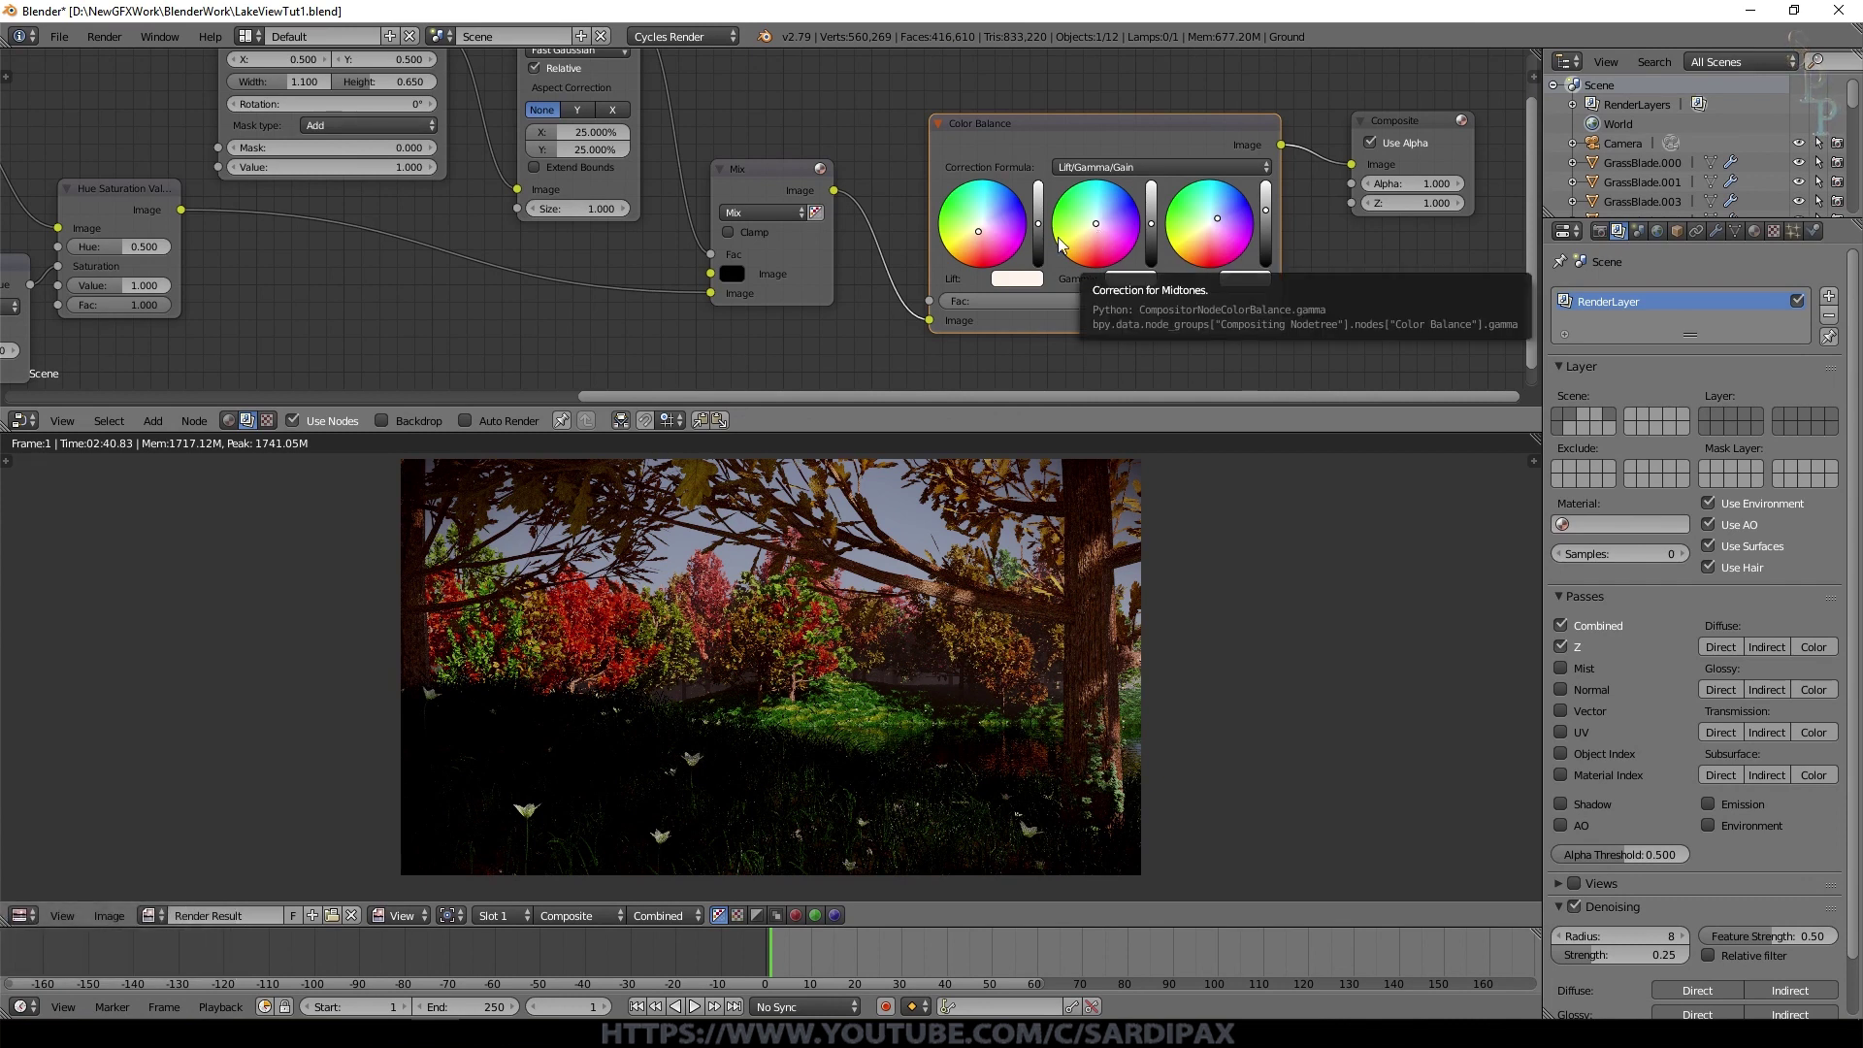
click(1106, 229)
click(1209, 243)
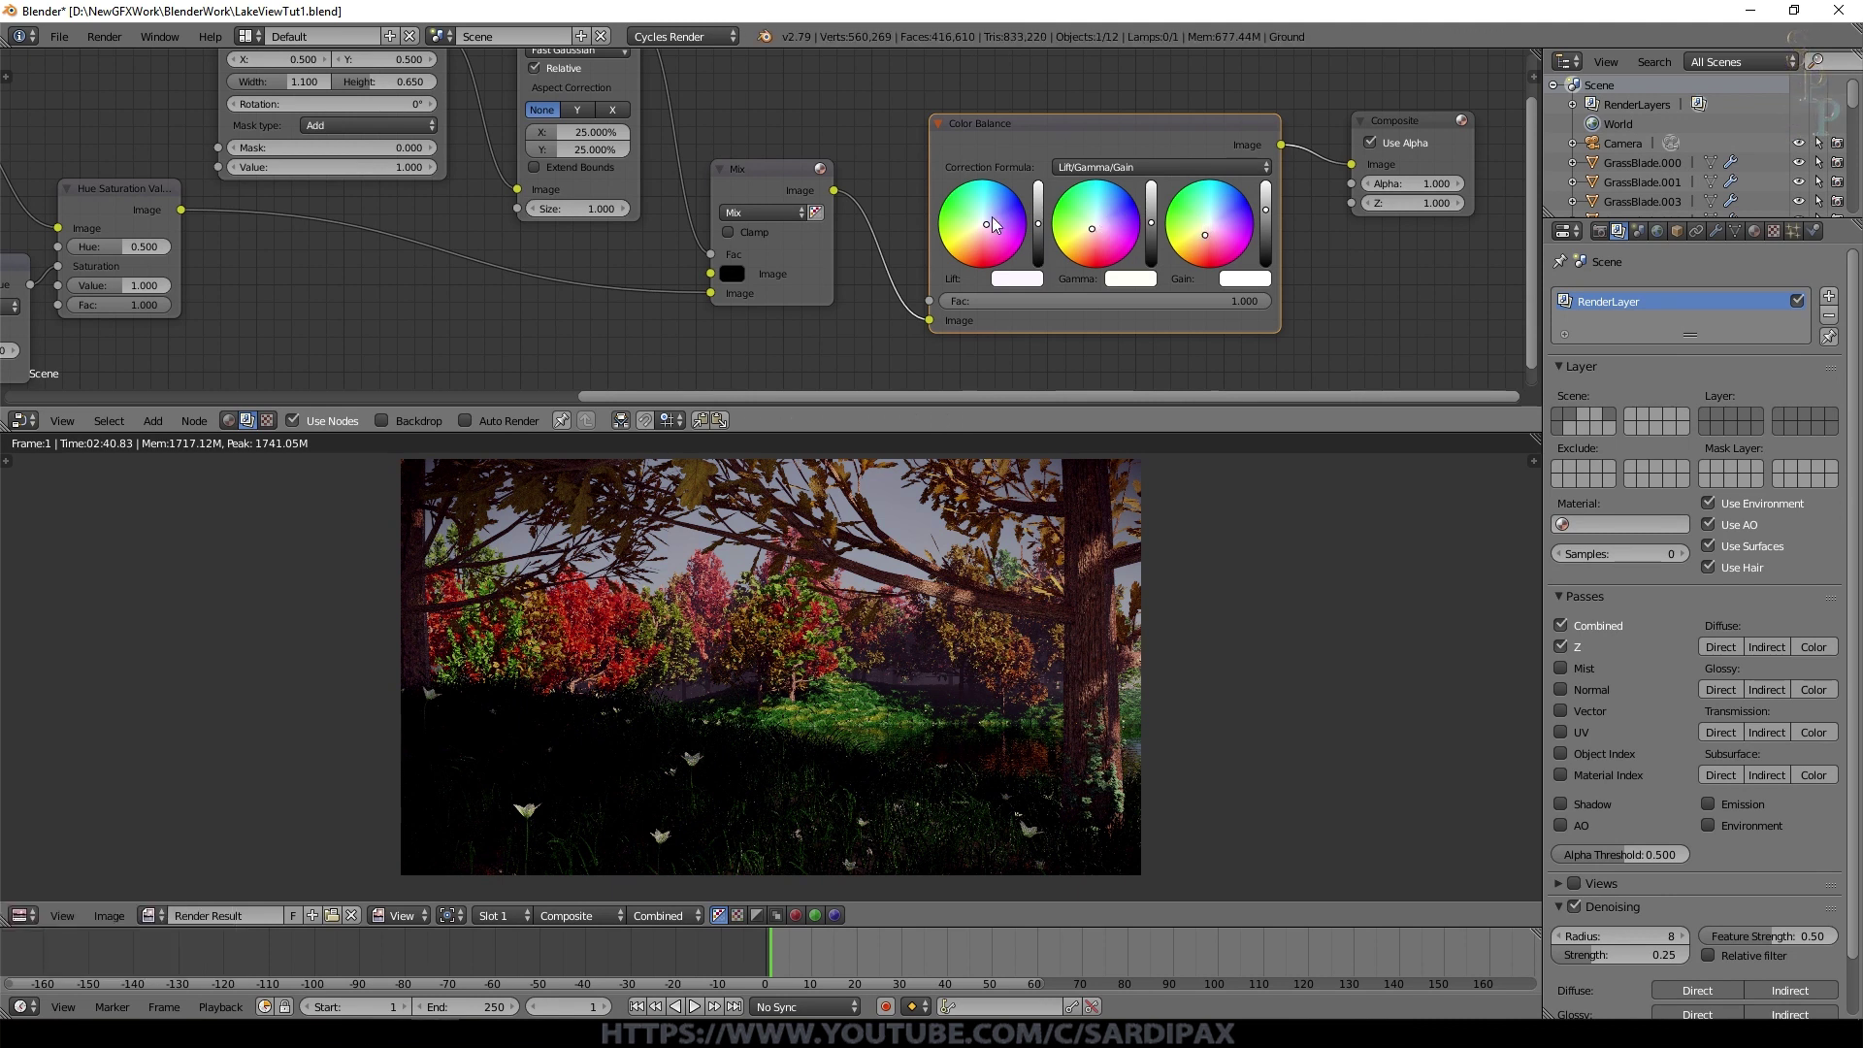
Step: Tint and darken the shadows by fine-tuning the Lift wheel and slider
click(996, 225)
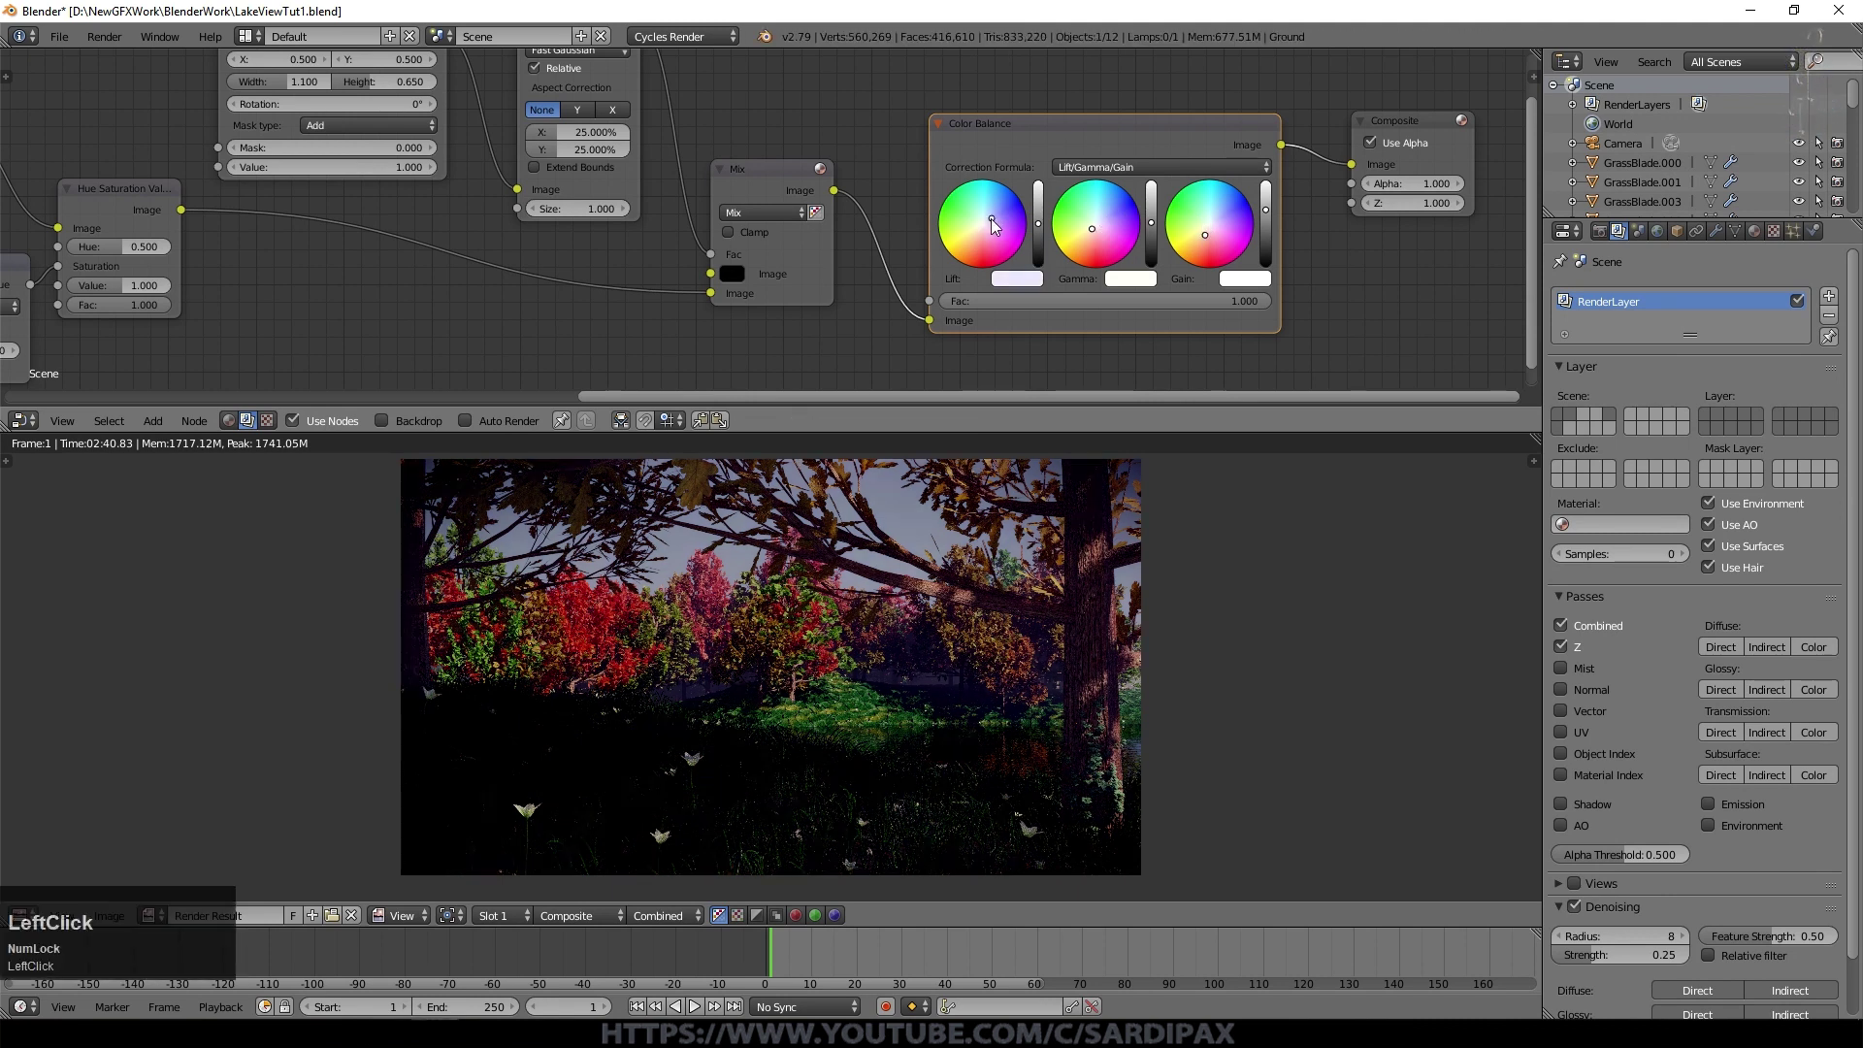
click(1101, 267)
click(1041, 237)
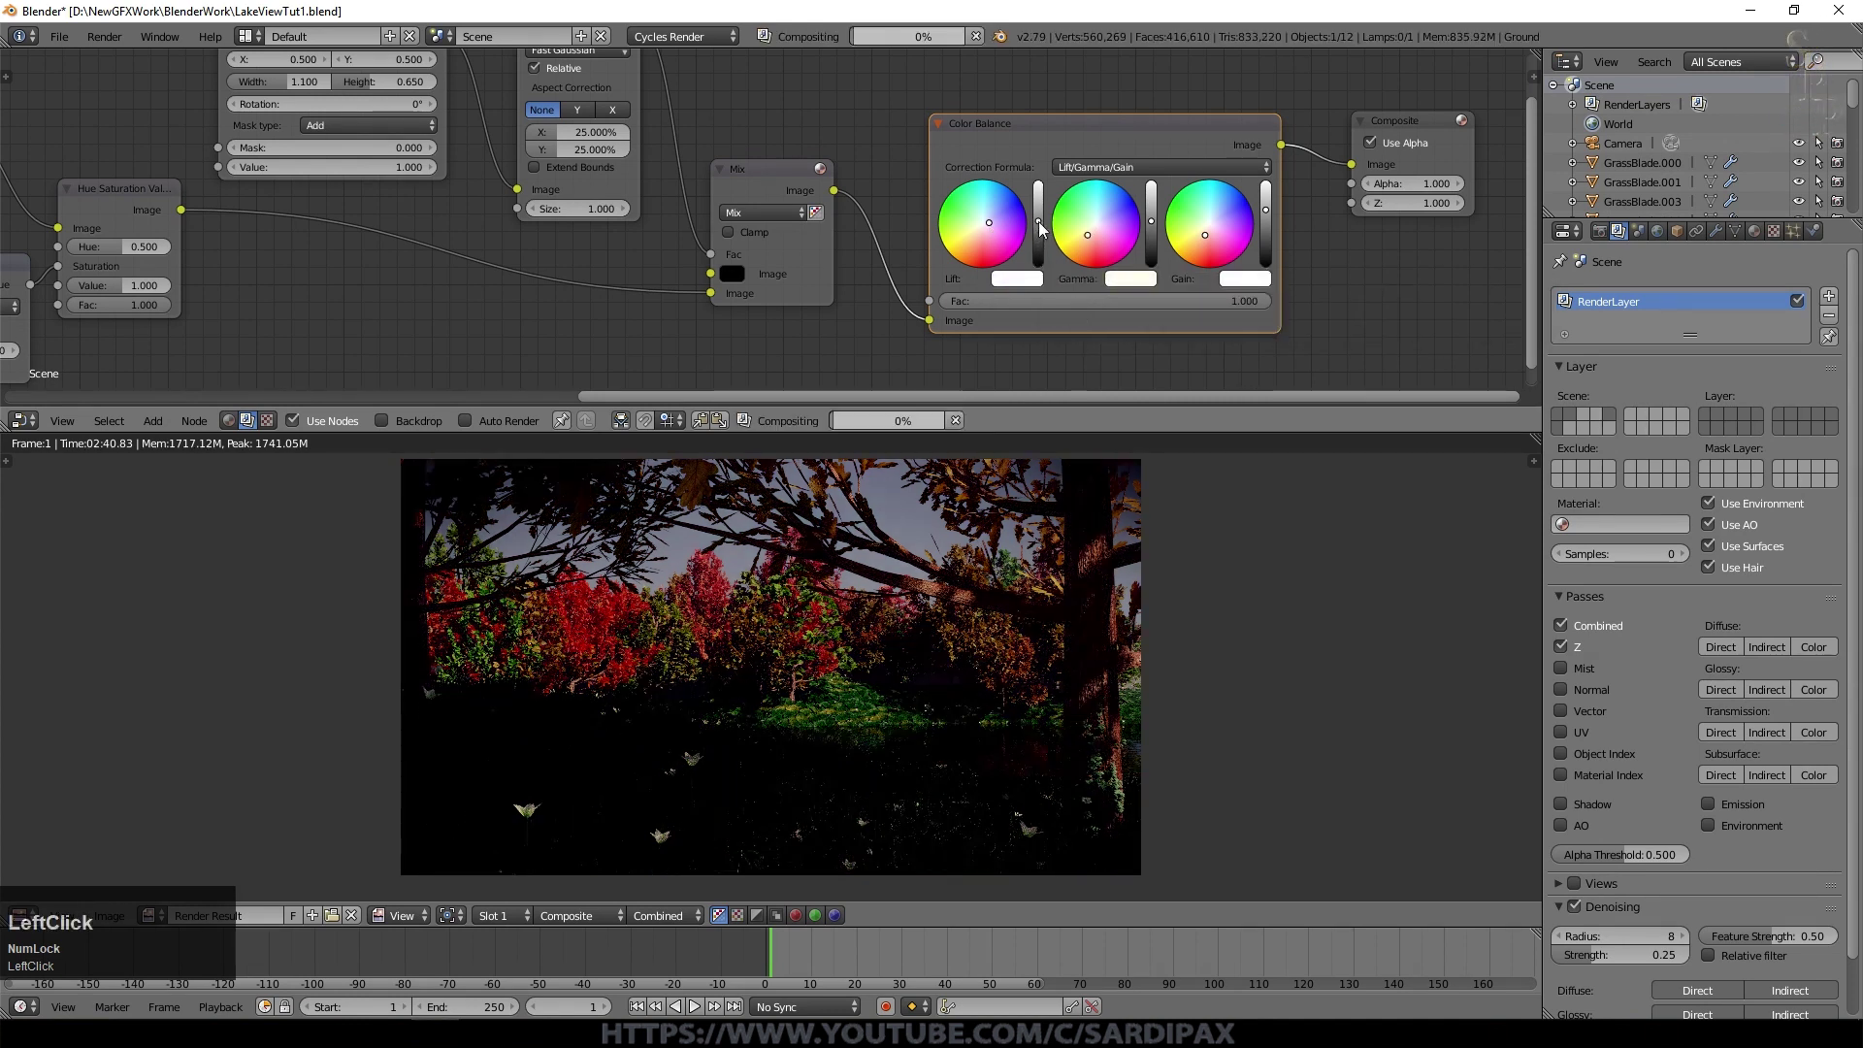
click(1043, 232)
click(1129, 142)
Step: In render Sampling, enter 50 then set Clamp Direct to 7
key(m)
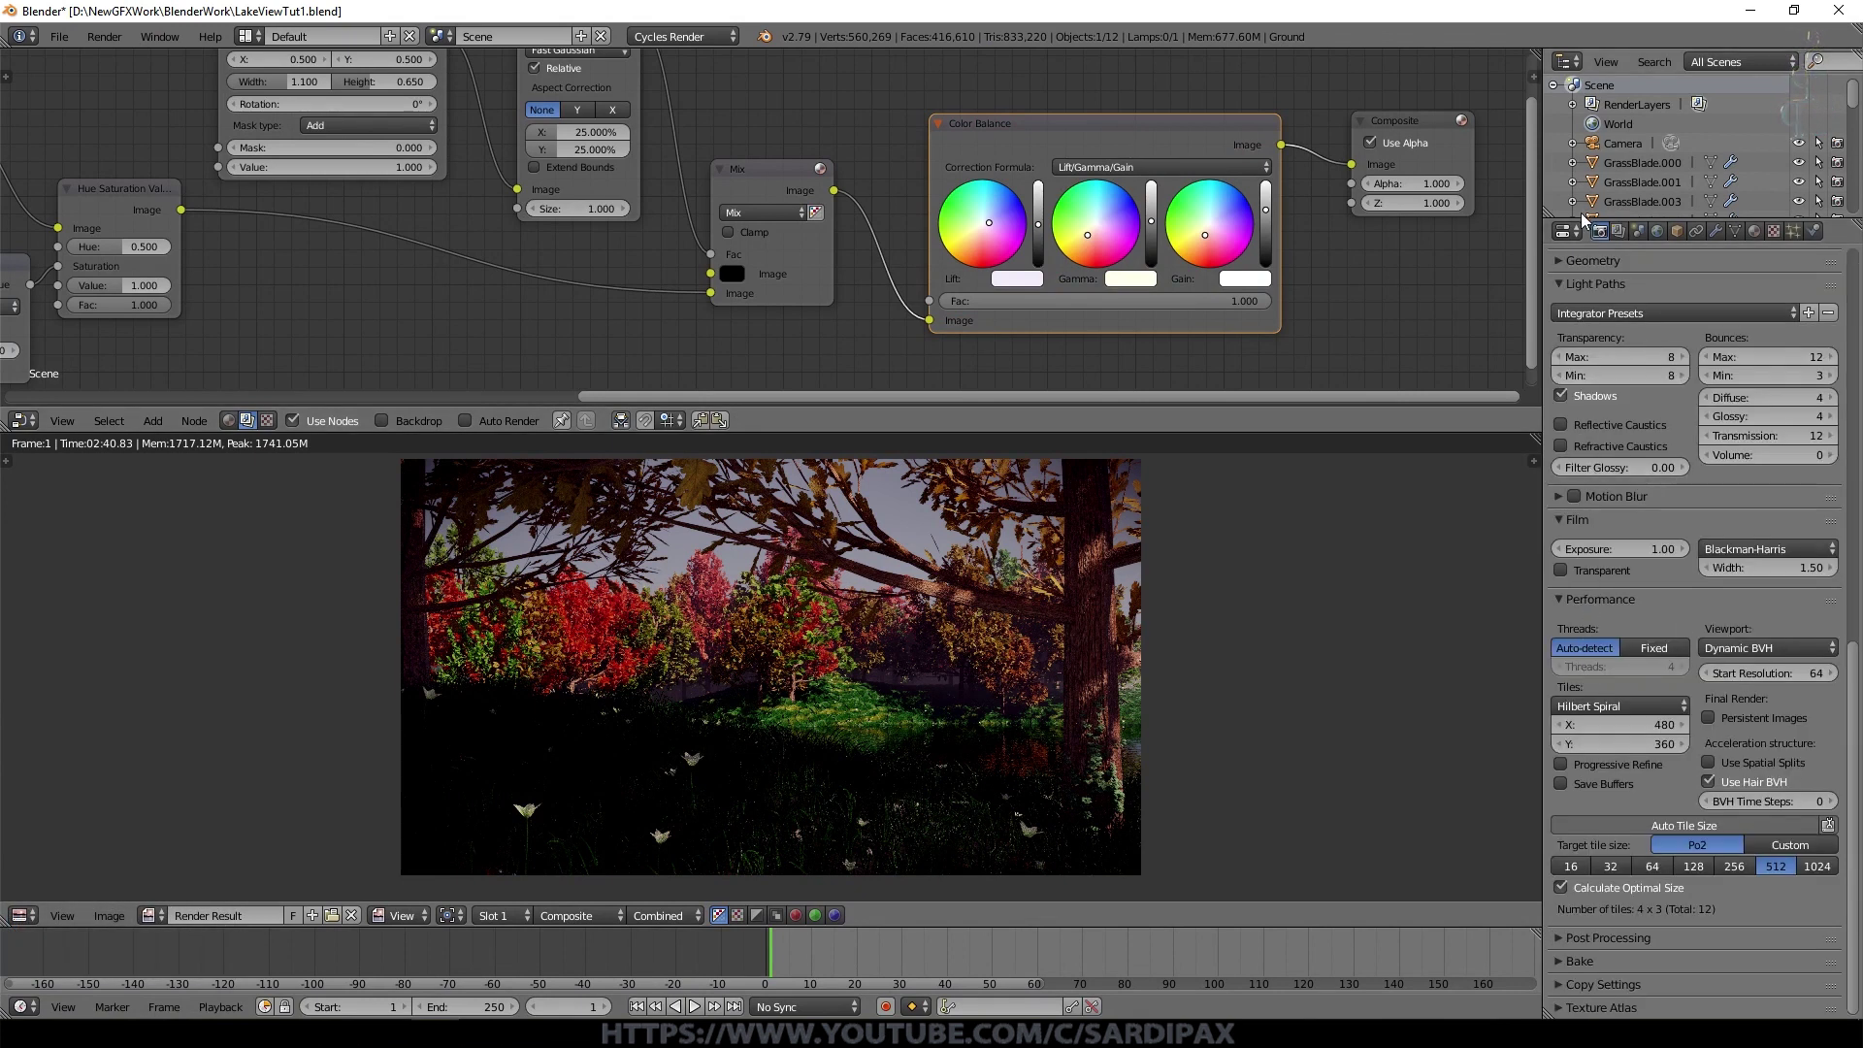
scroll(up, 3)
scroll(down, 3)
scroll(up, 3)
click(1752, 465)
key(KP_5)
key(KP_0)
key(KP_Enter)
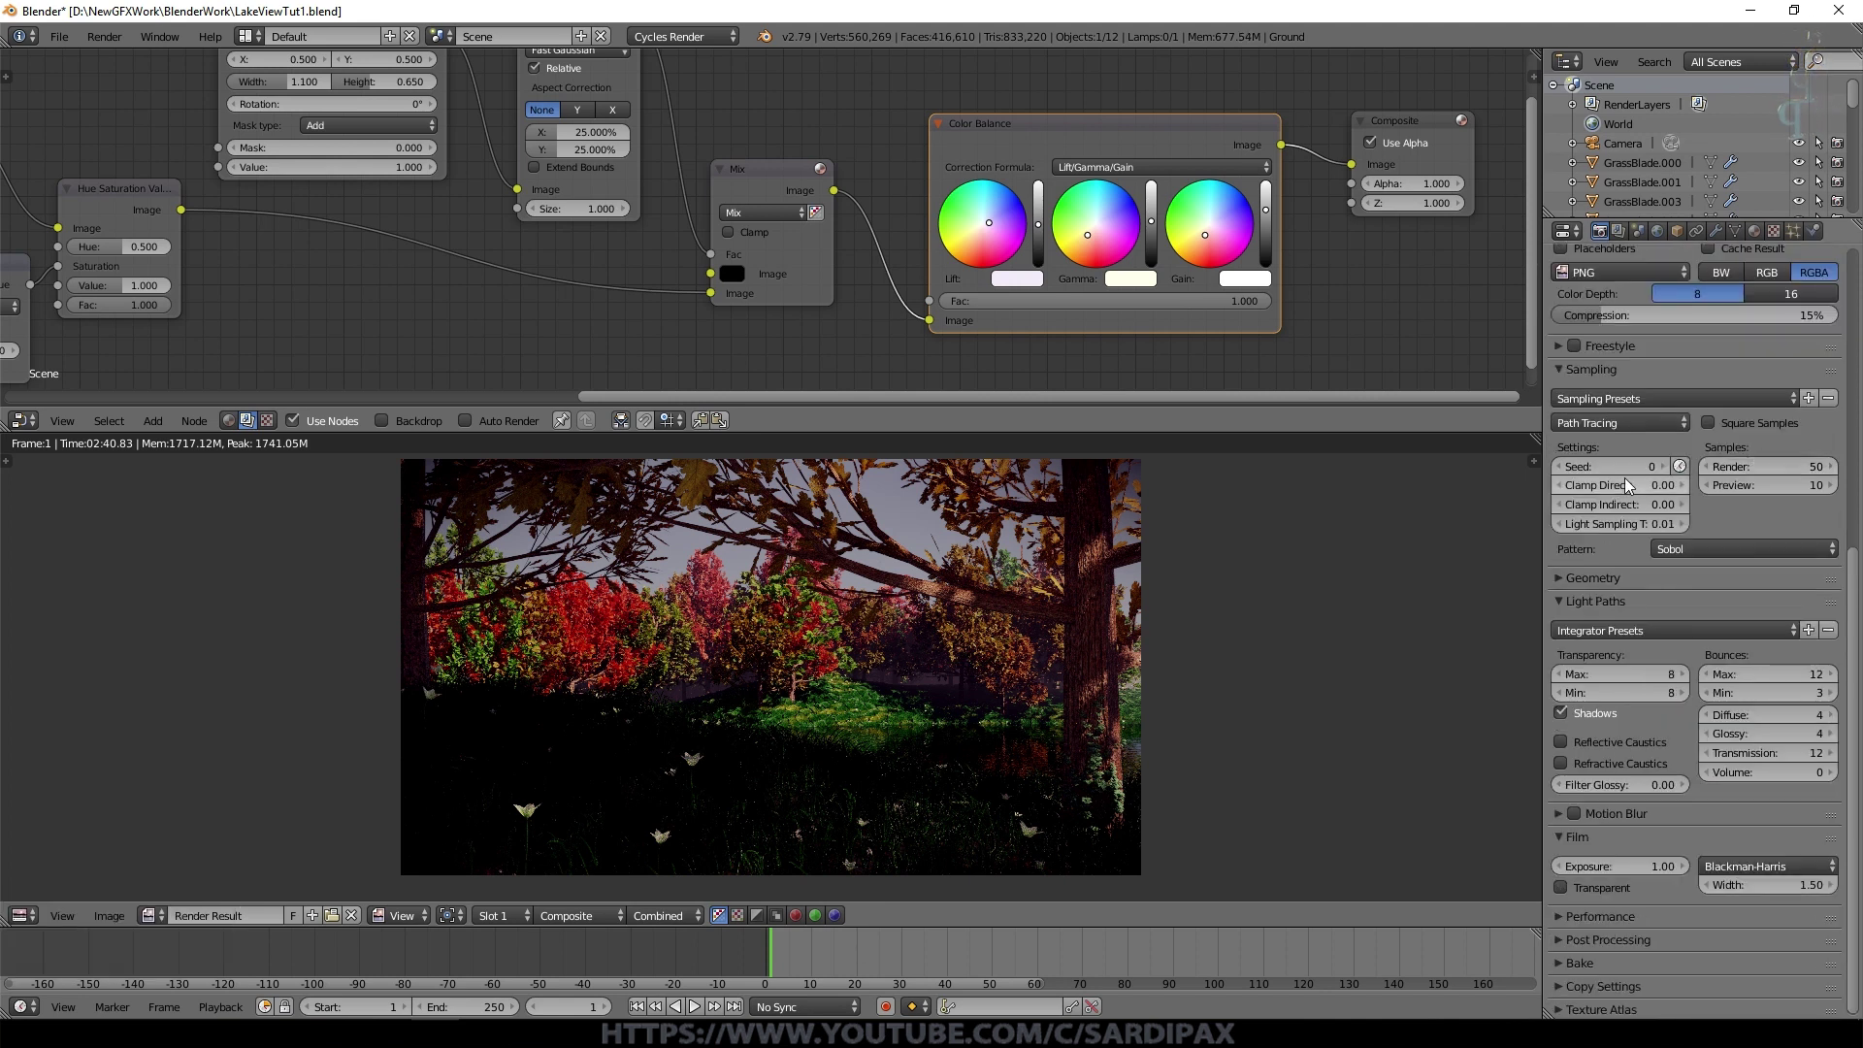
click(1630, 490)
key(KP_7)
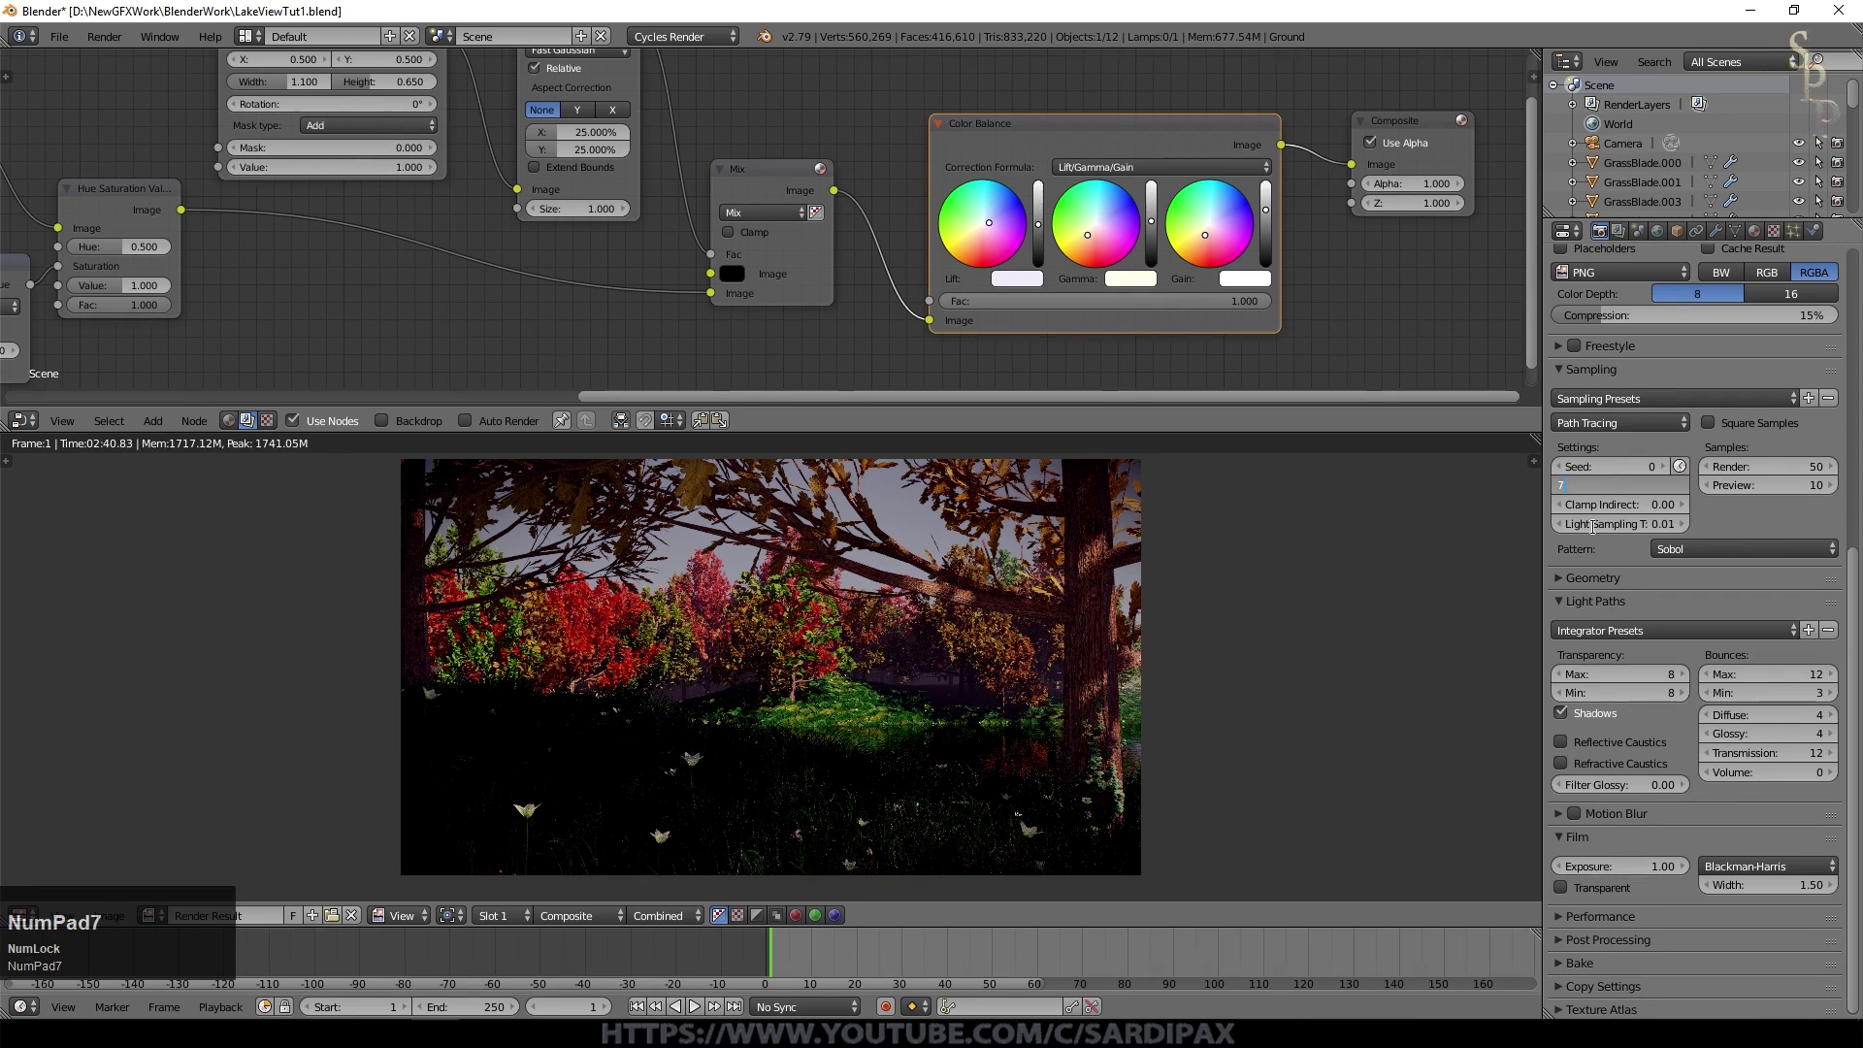